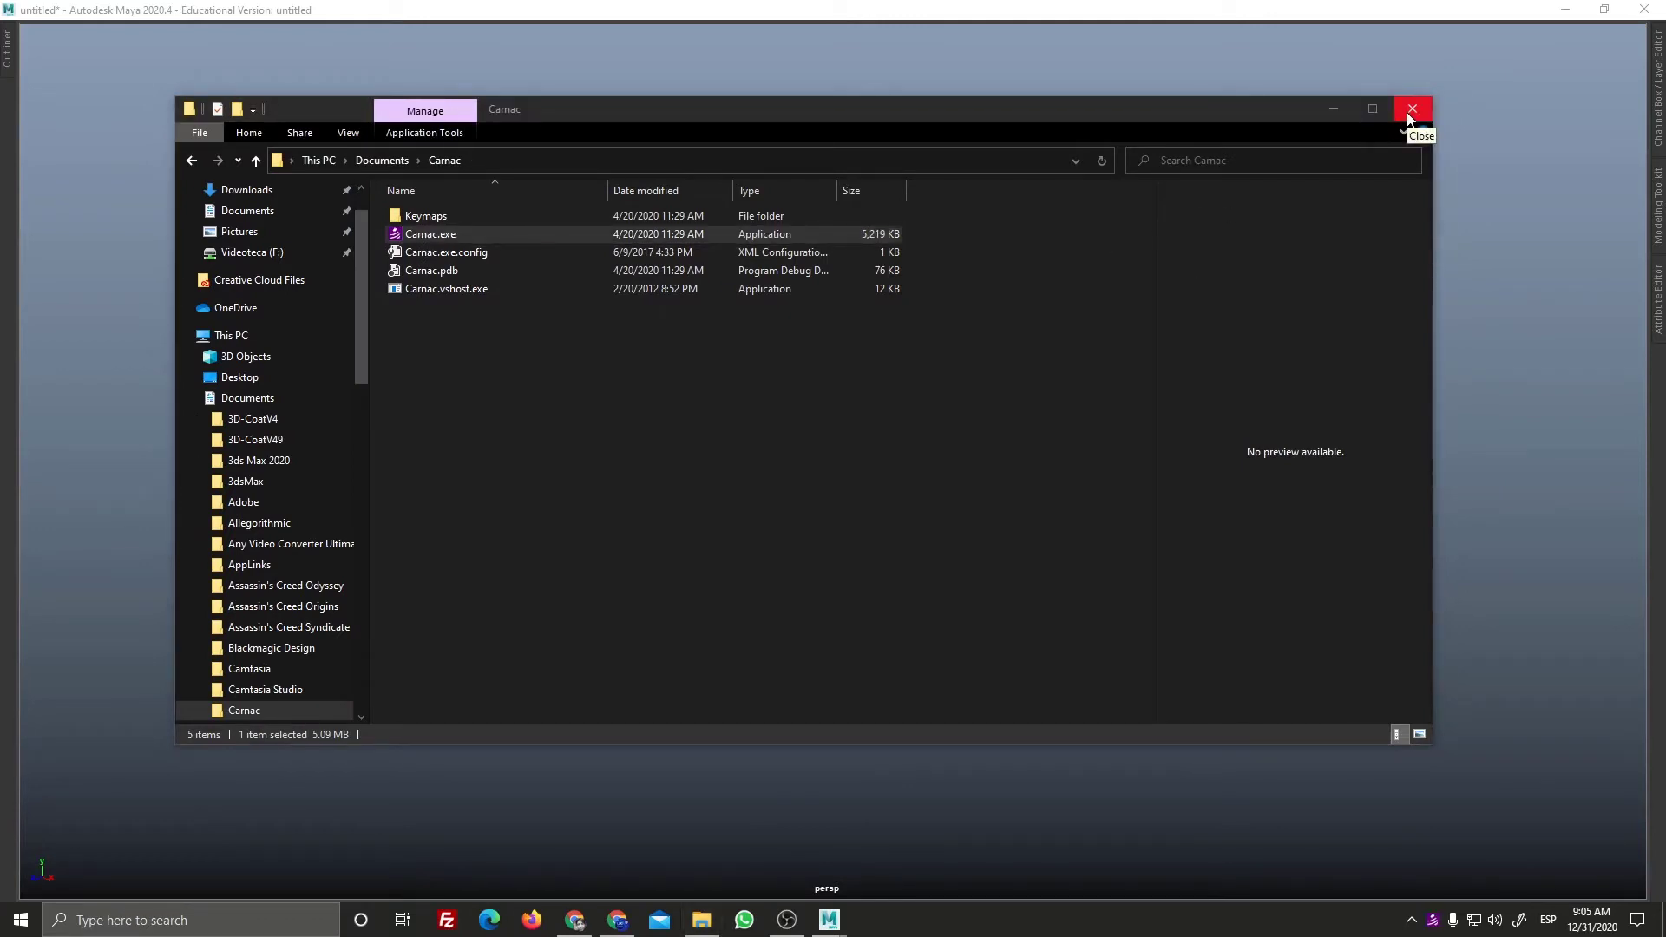
Step: Close the File Explorer folder window so the Maya scene with its empty grid shows
drag(1025, 393, 1062, 550)
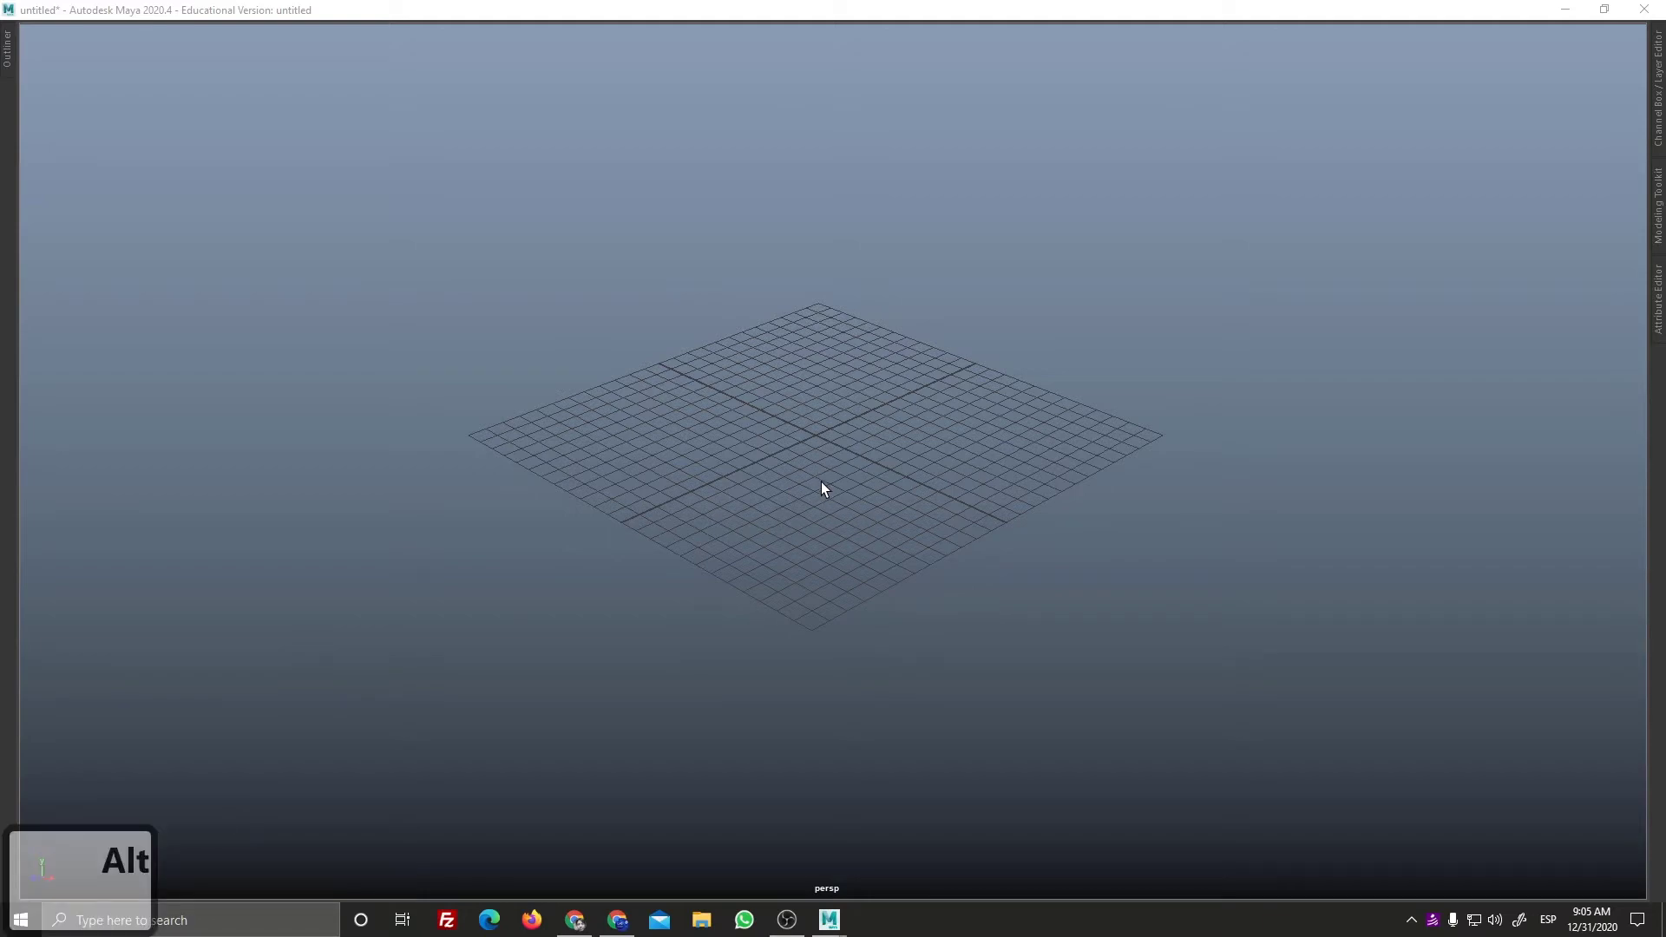
click(793, 468)
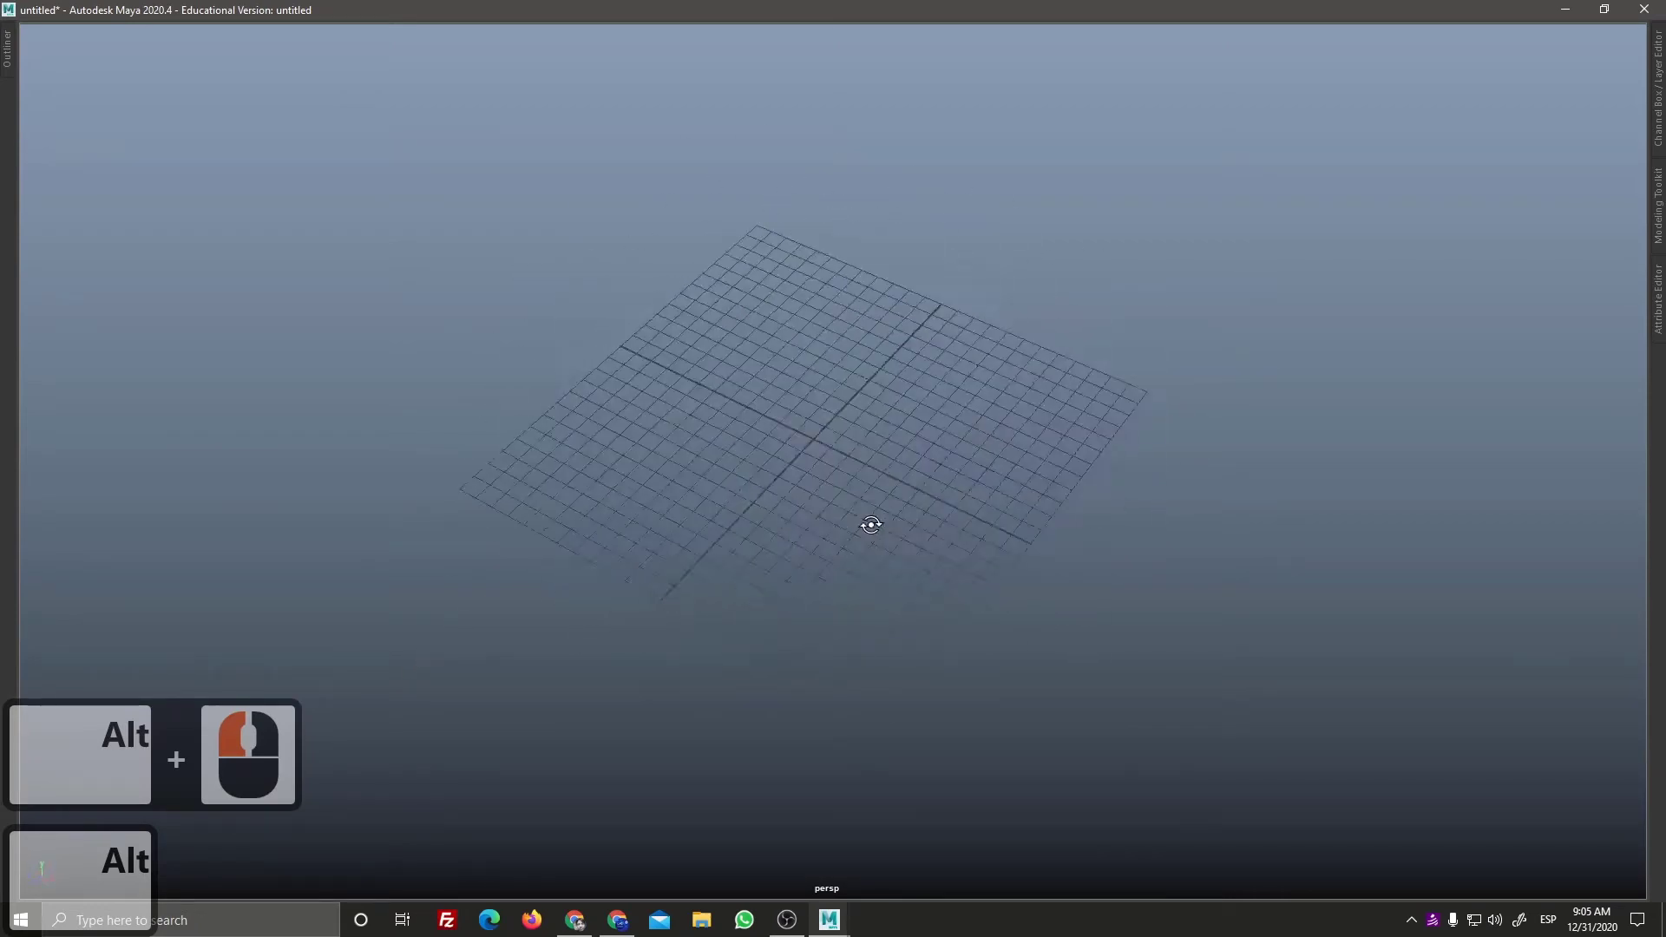
click(881, 521)
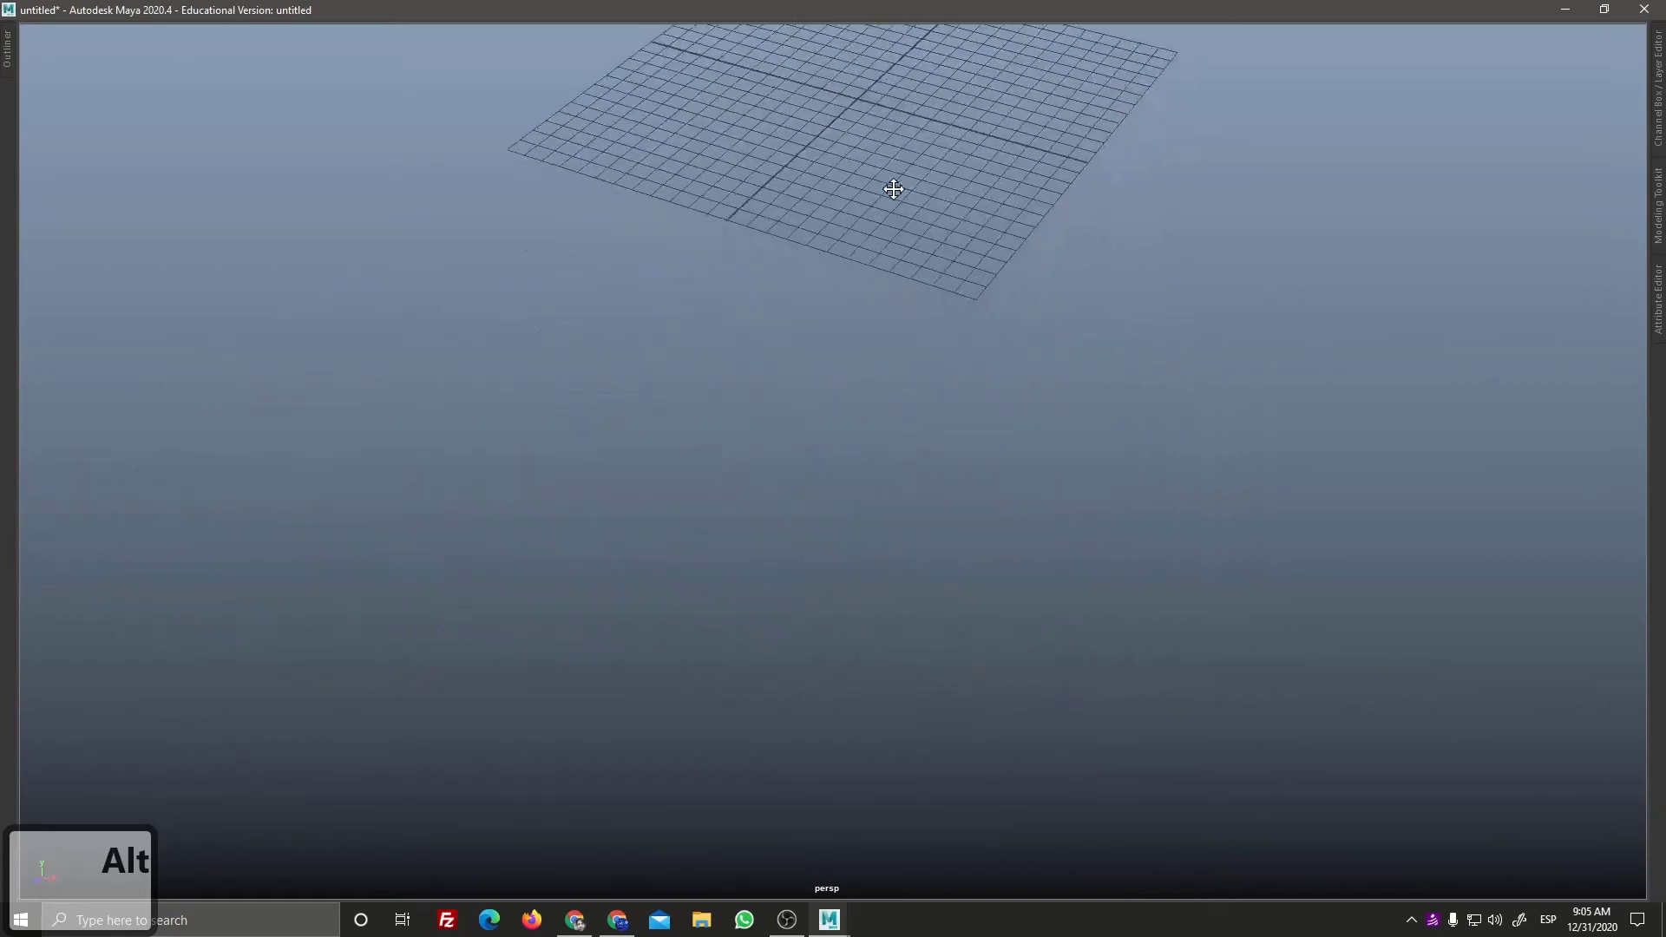
middle_click(860, 445)
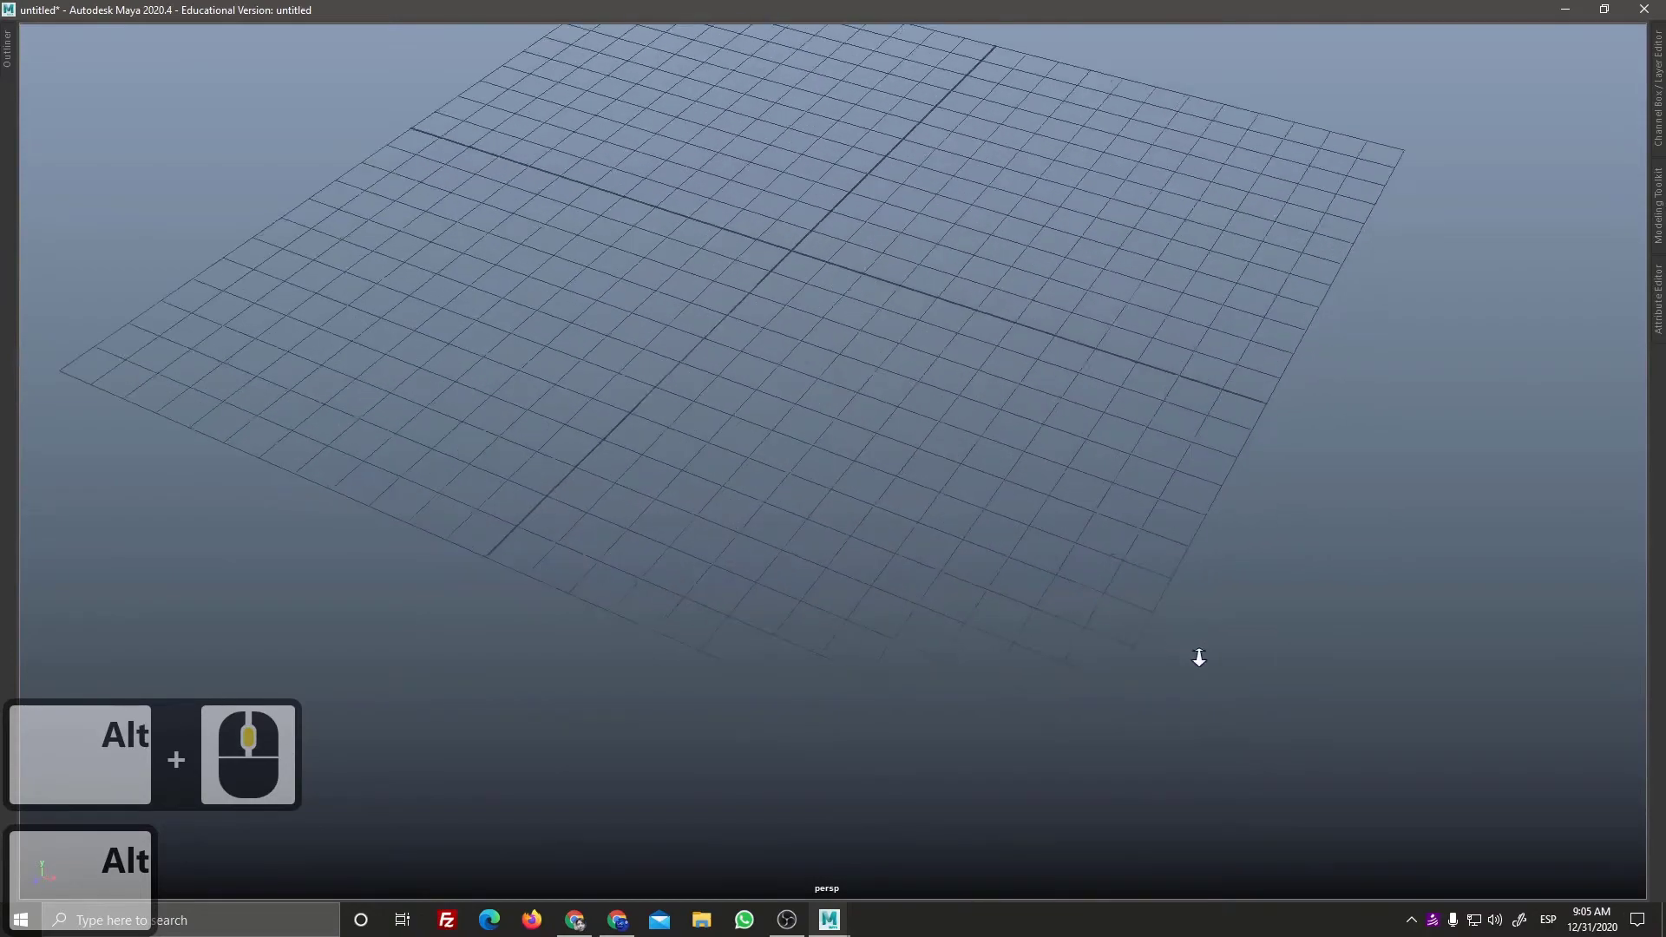
right_click(1180, 633)
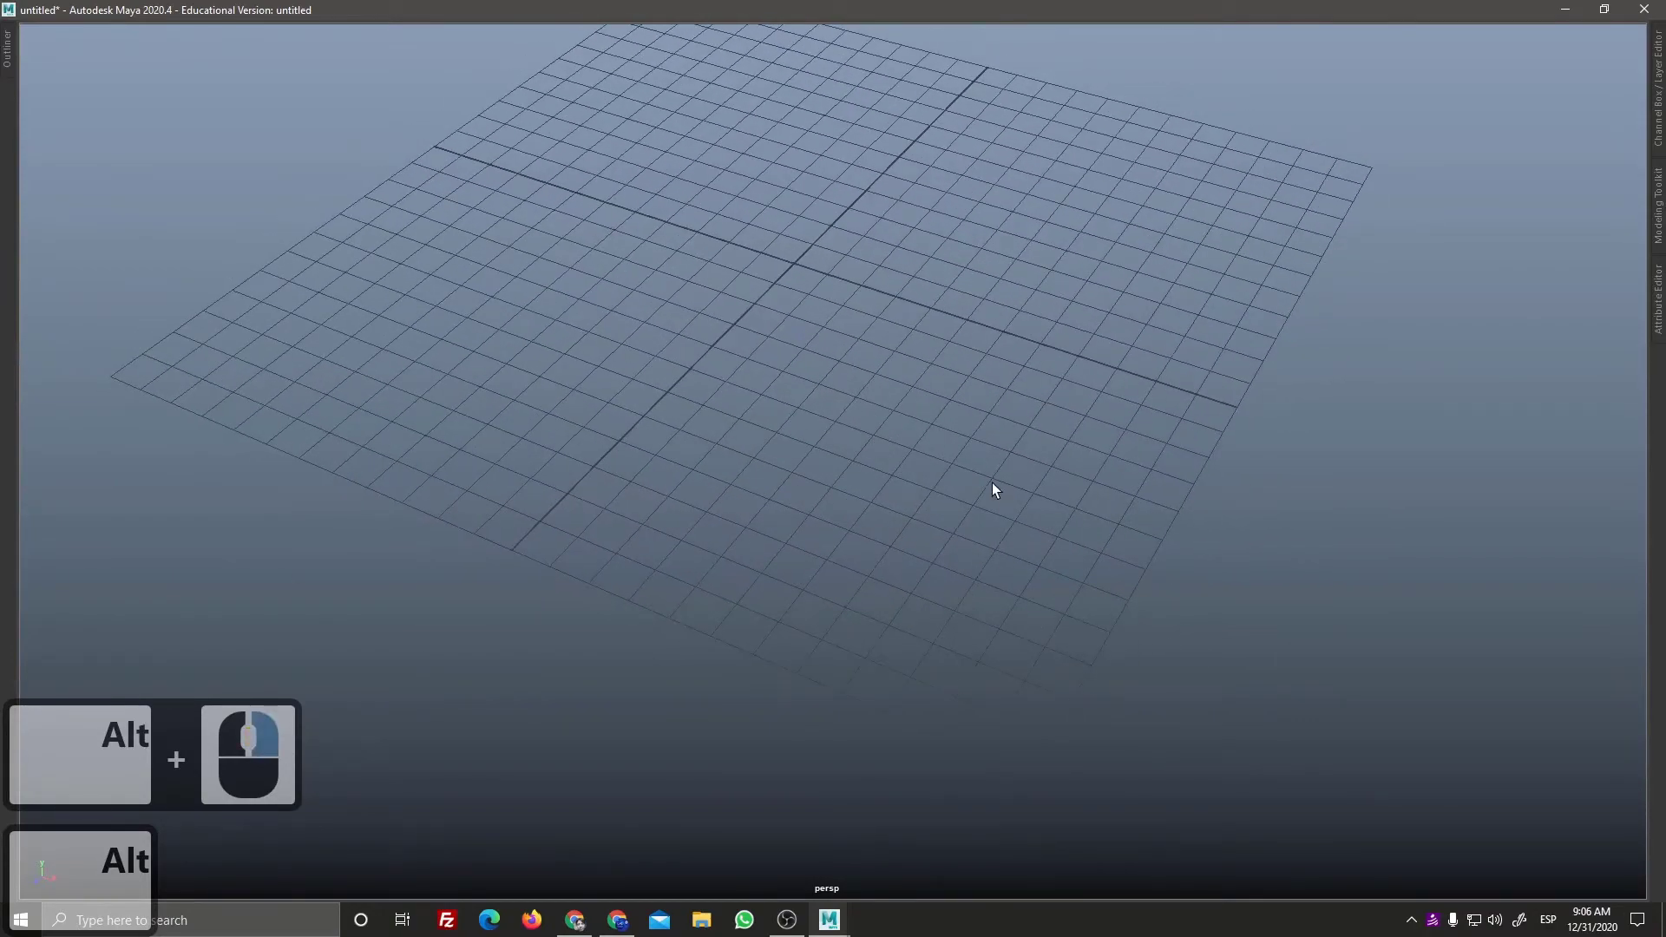
middle_click(998, 595)
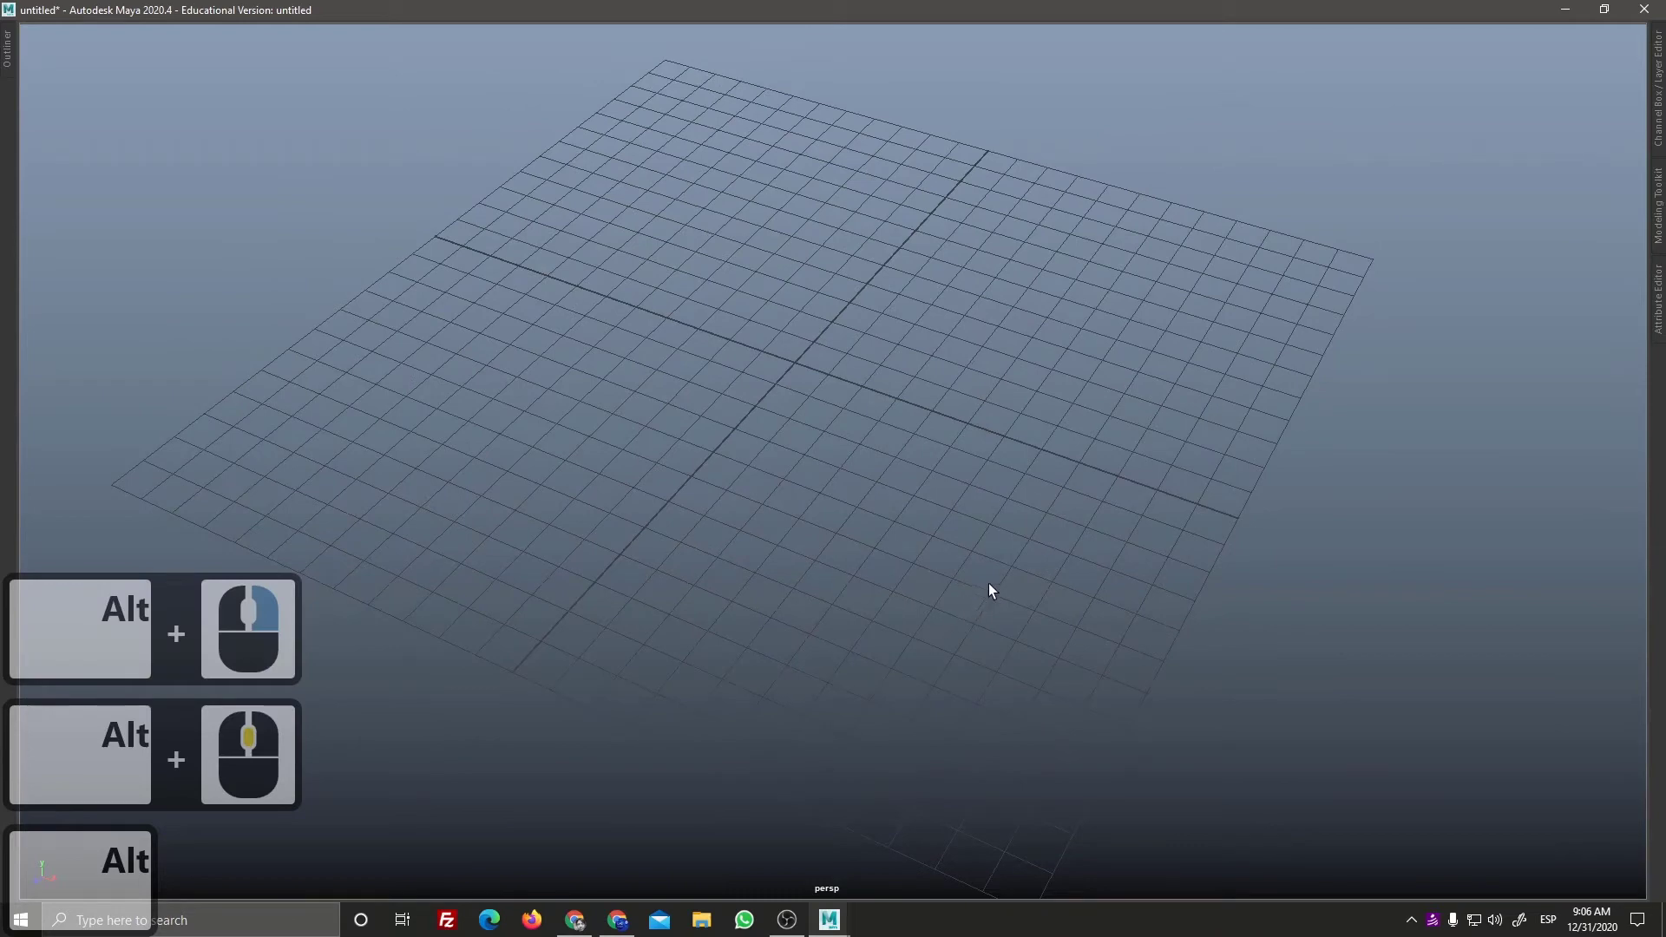
middle_click(983, 535)
click(962, 550)
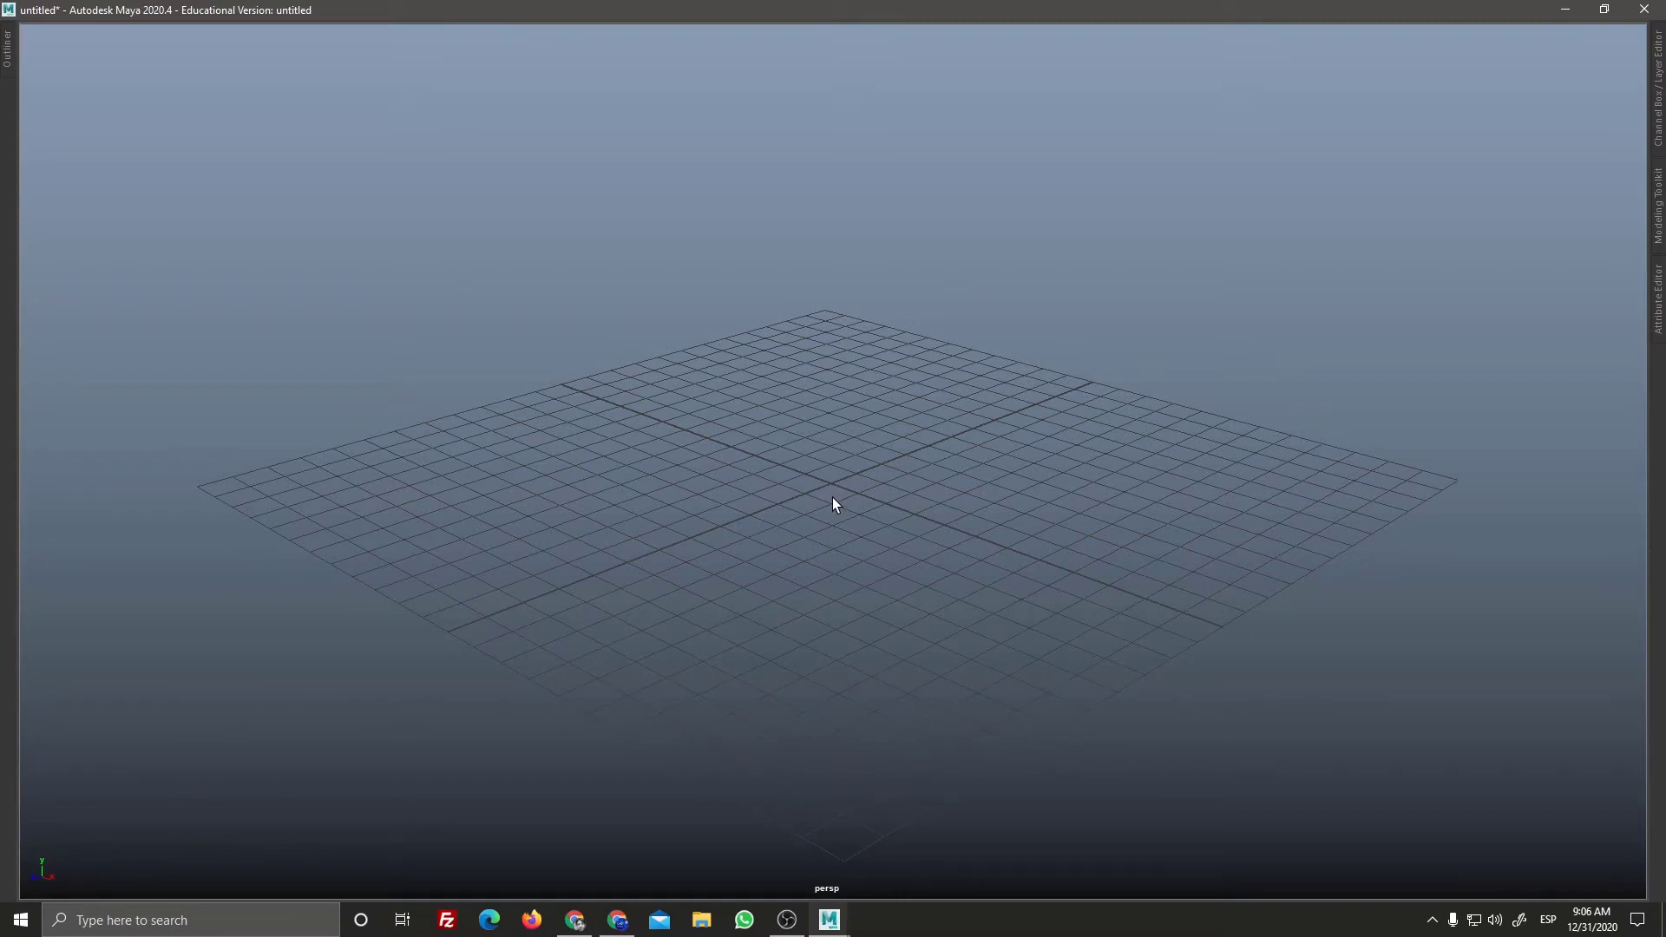
Step: Toggle the shelf, status line and time slider back on around the viewport and undo the stray line
key(ctrl+F1)
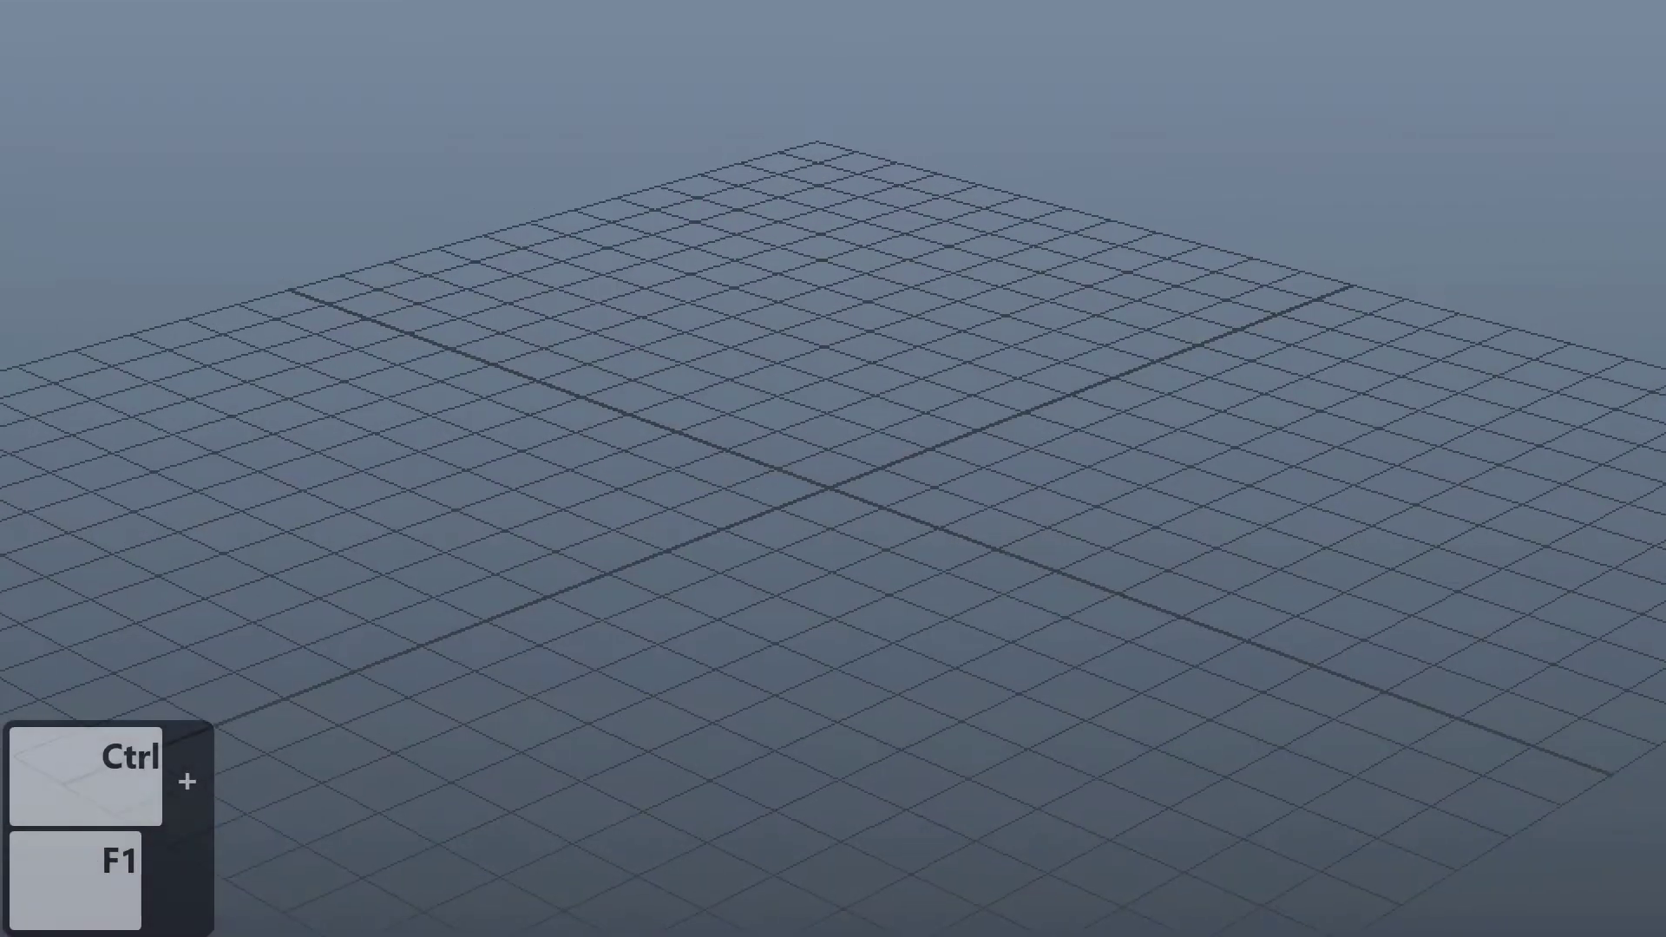
scroll(up, 3)
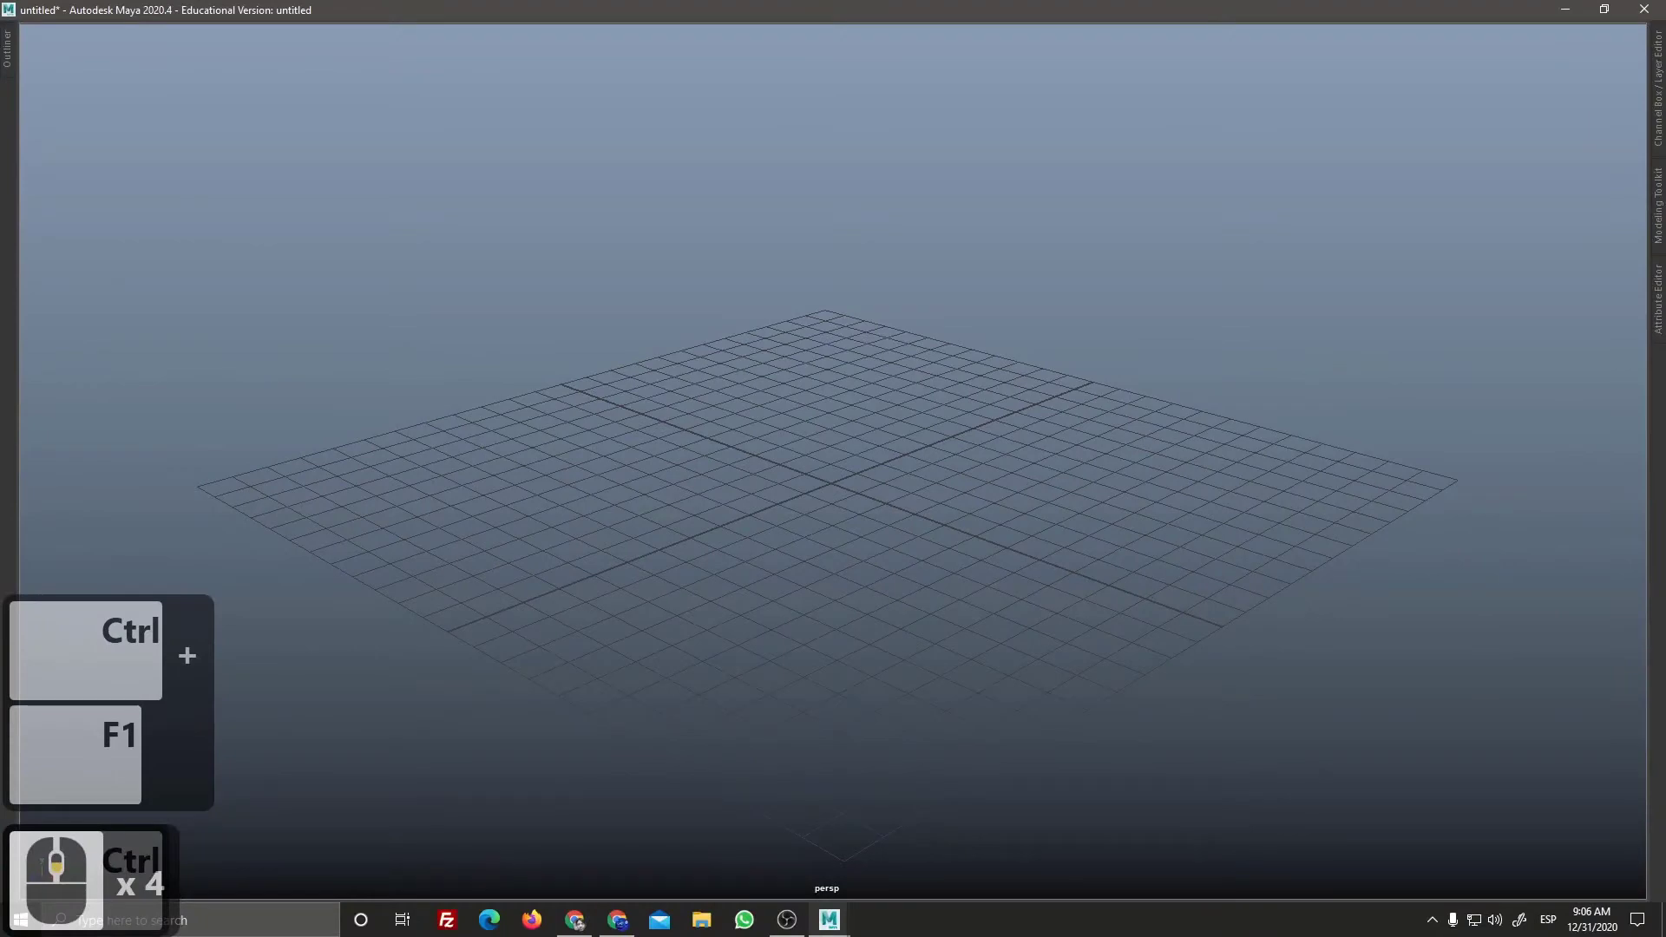
scroll(up, 3)
scroll(up, 3)
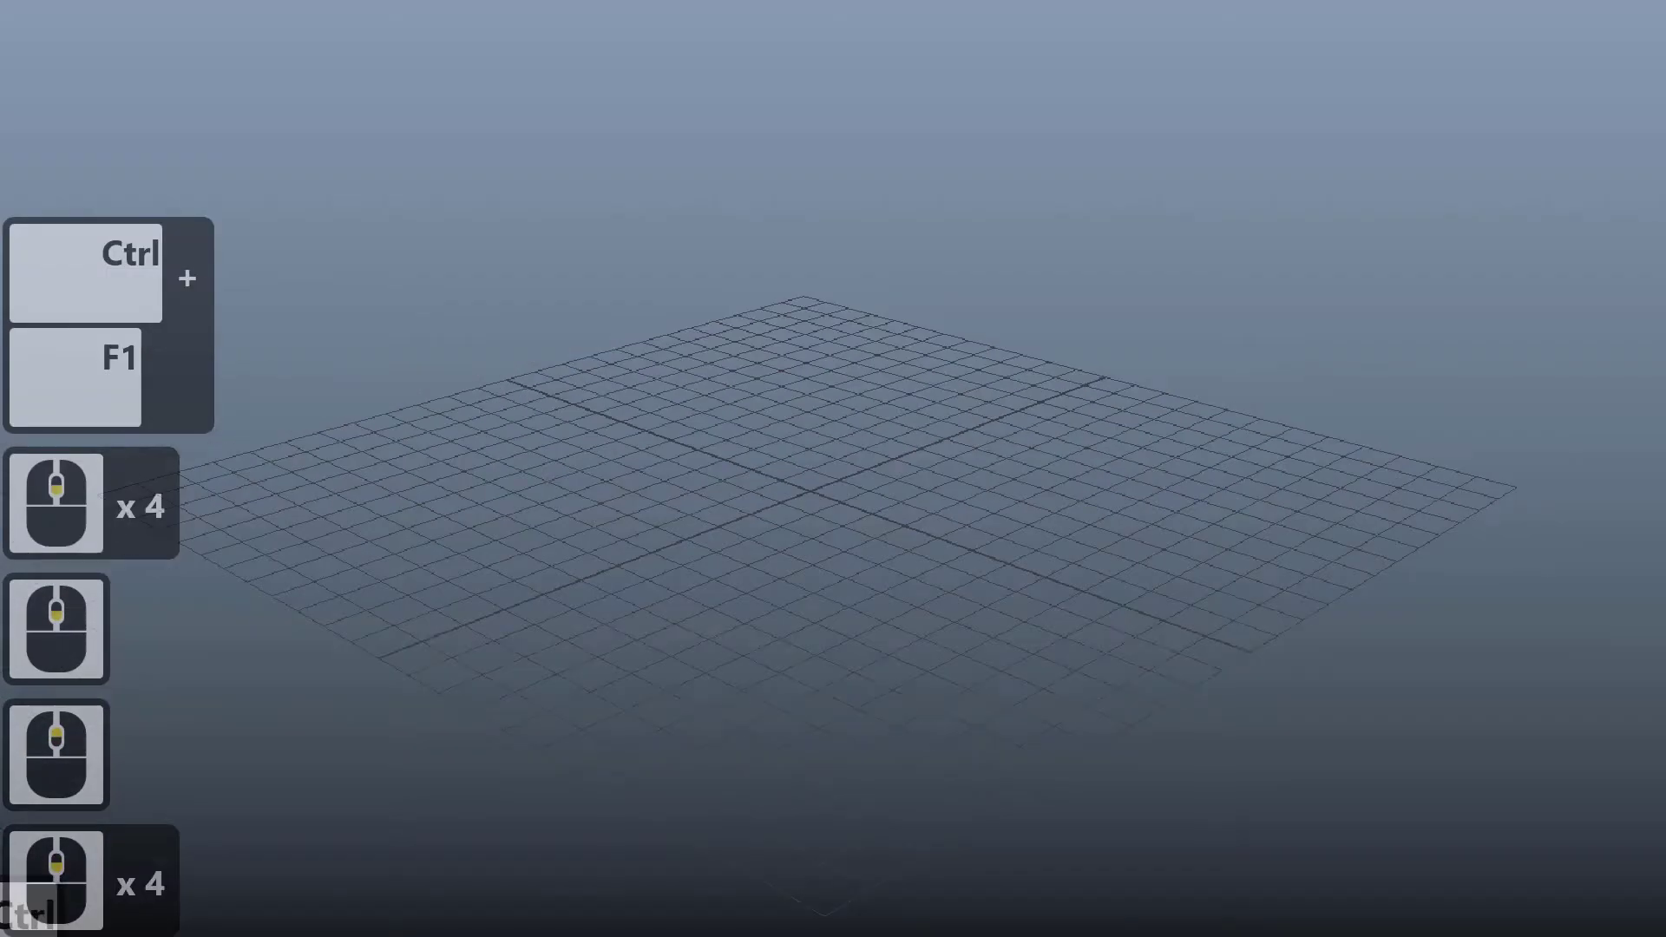
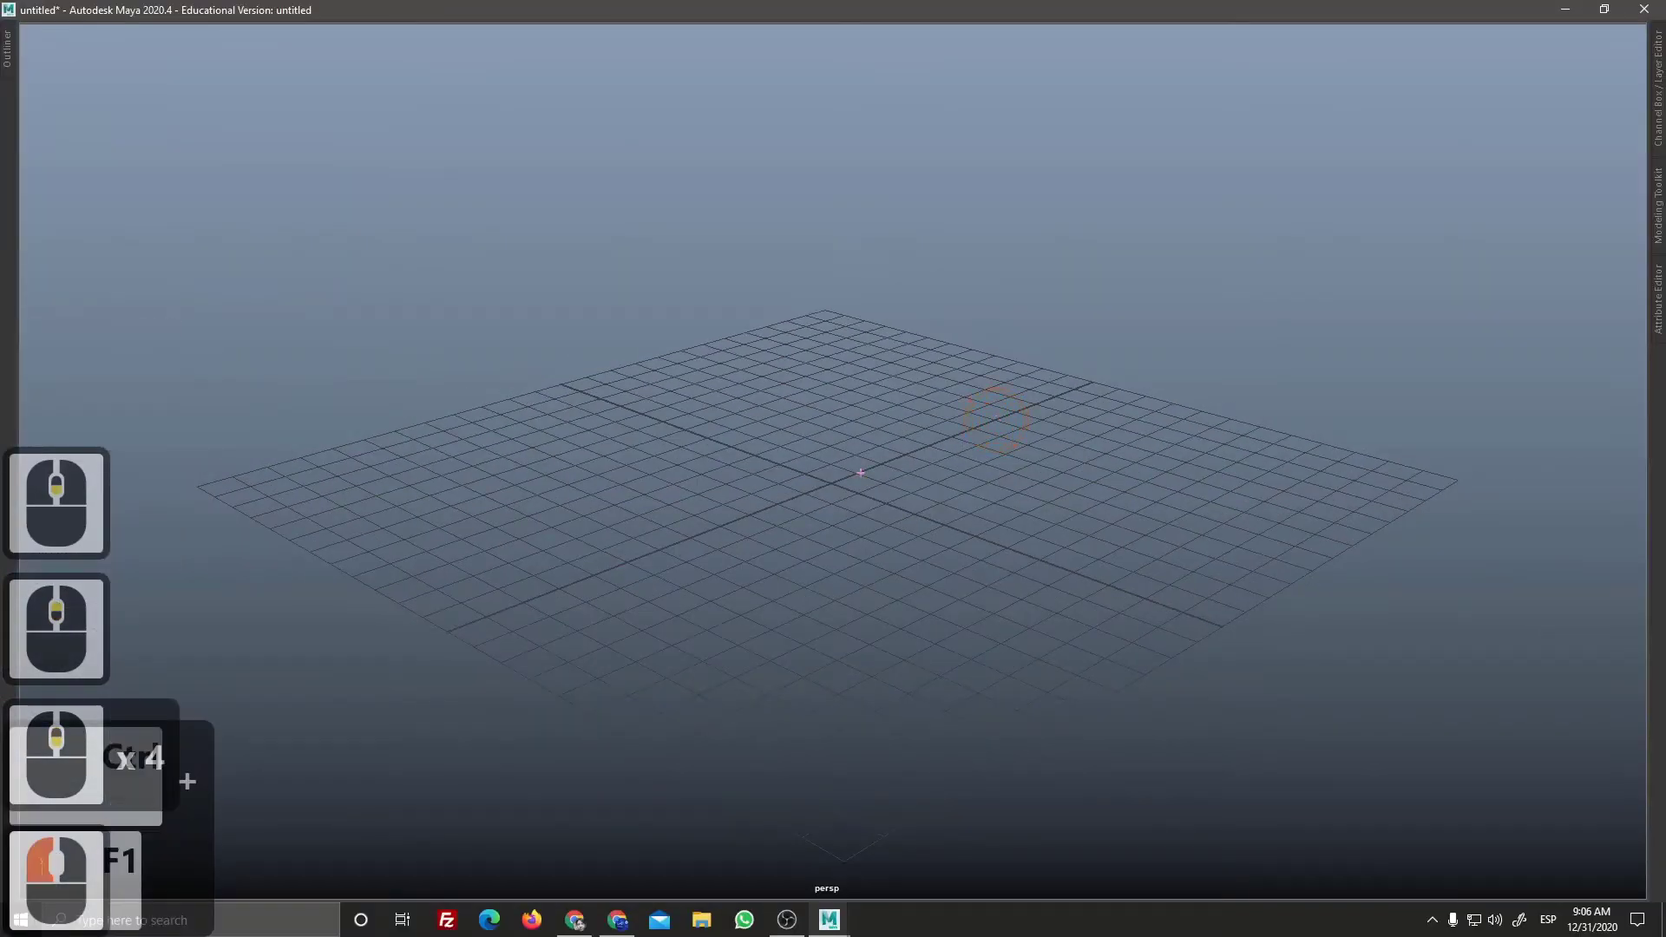
scroll(up, 3)
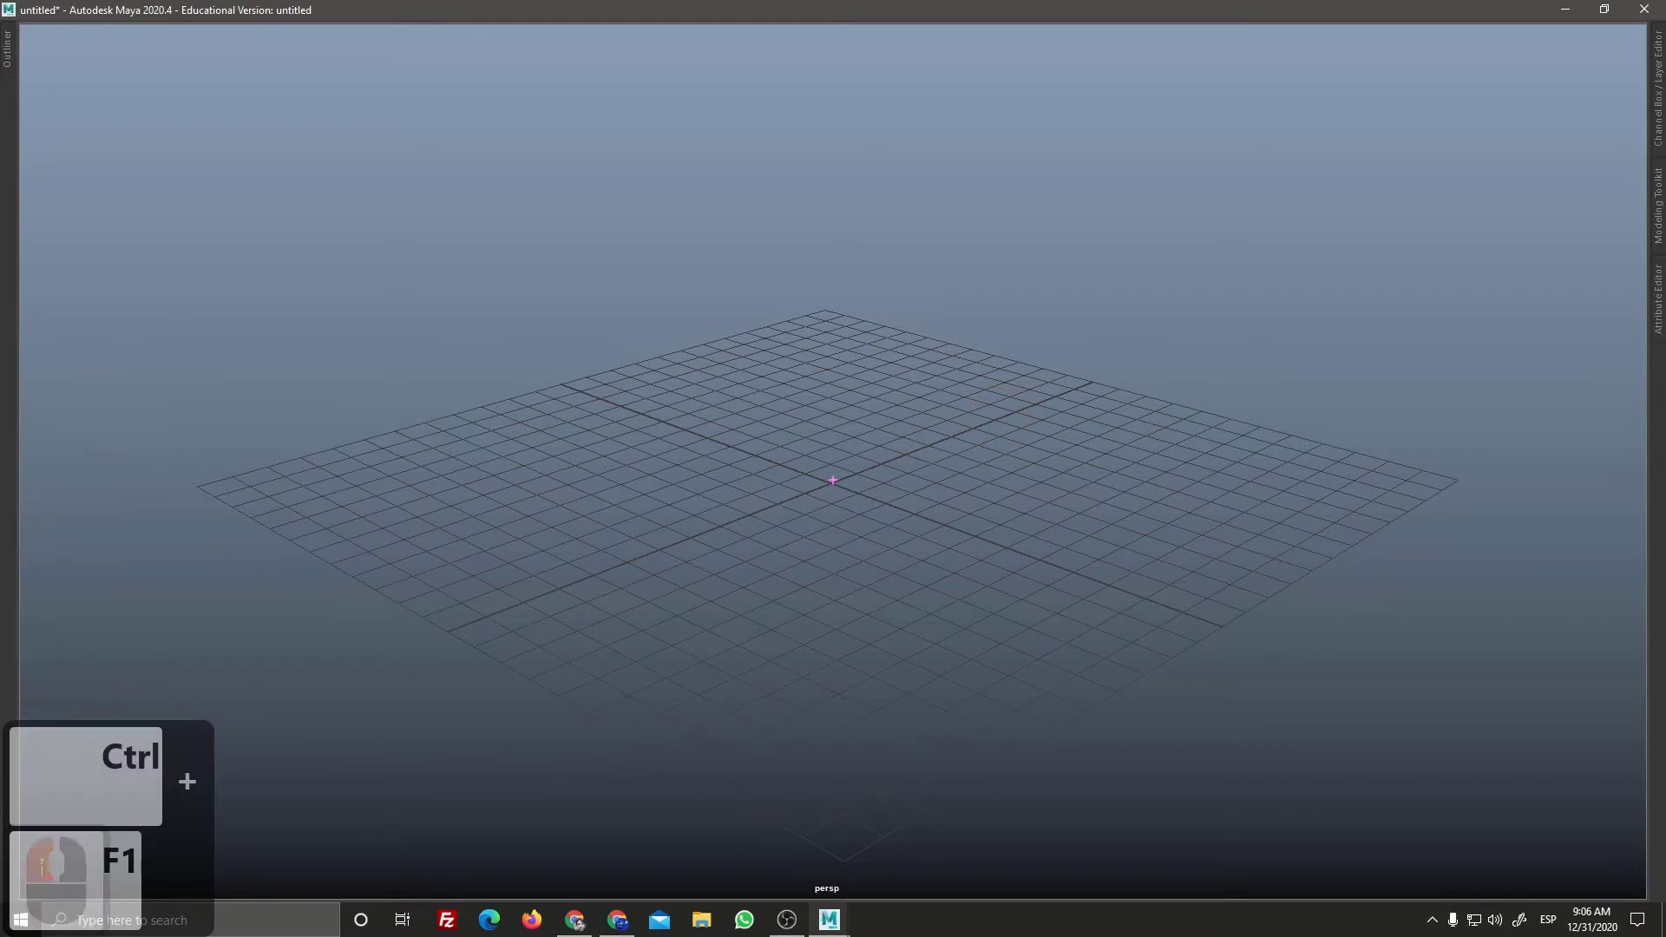
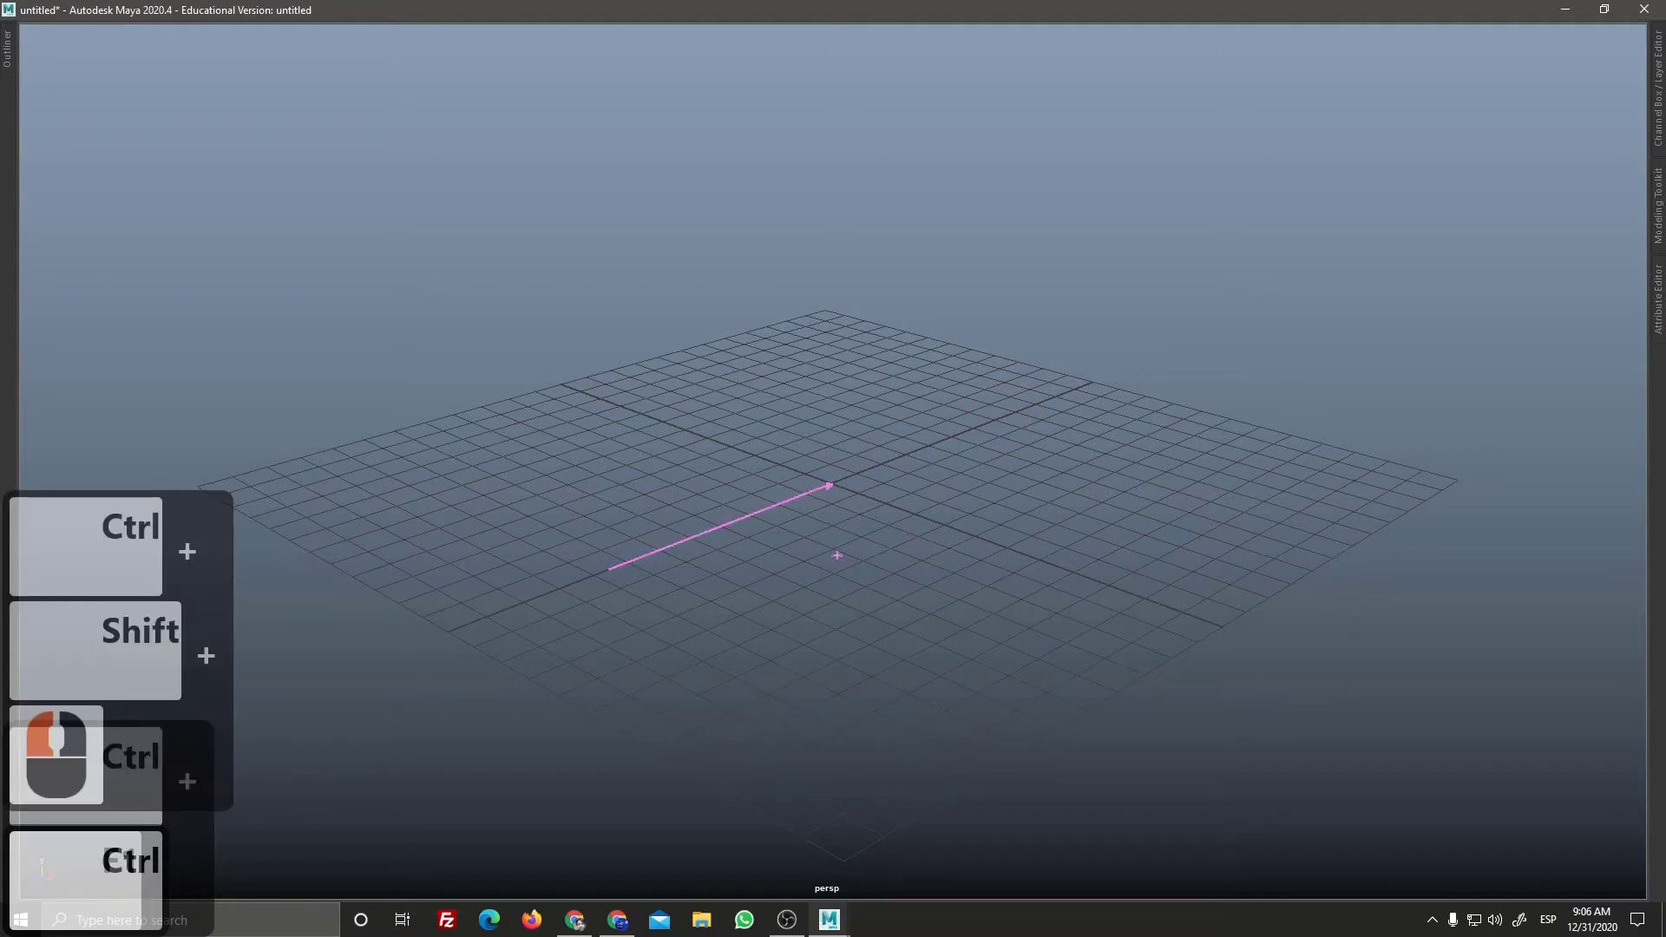
key(ctrl+z)
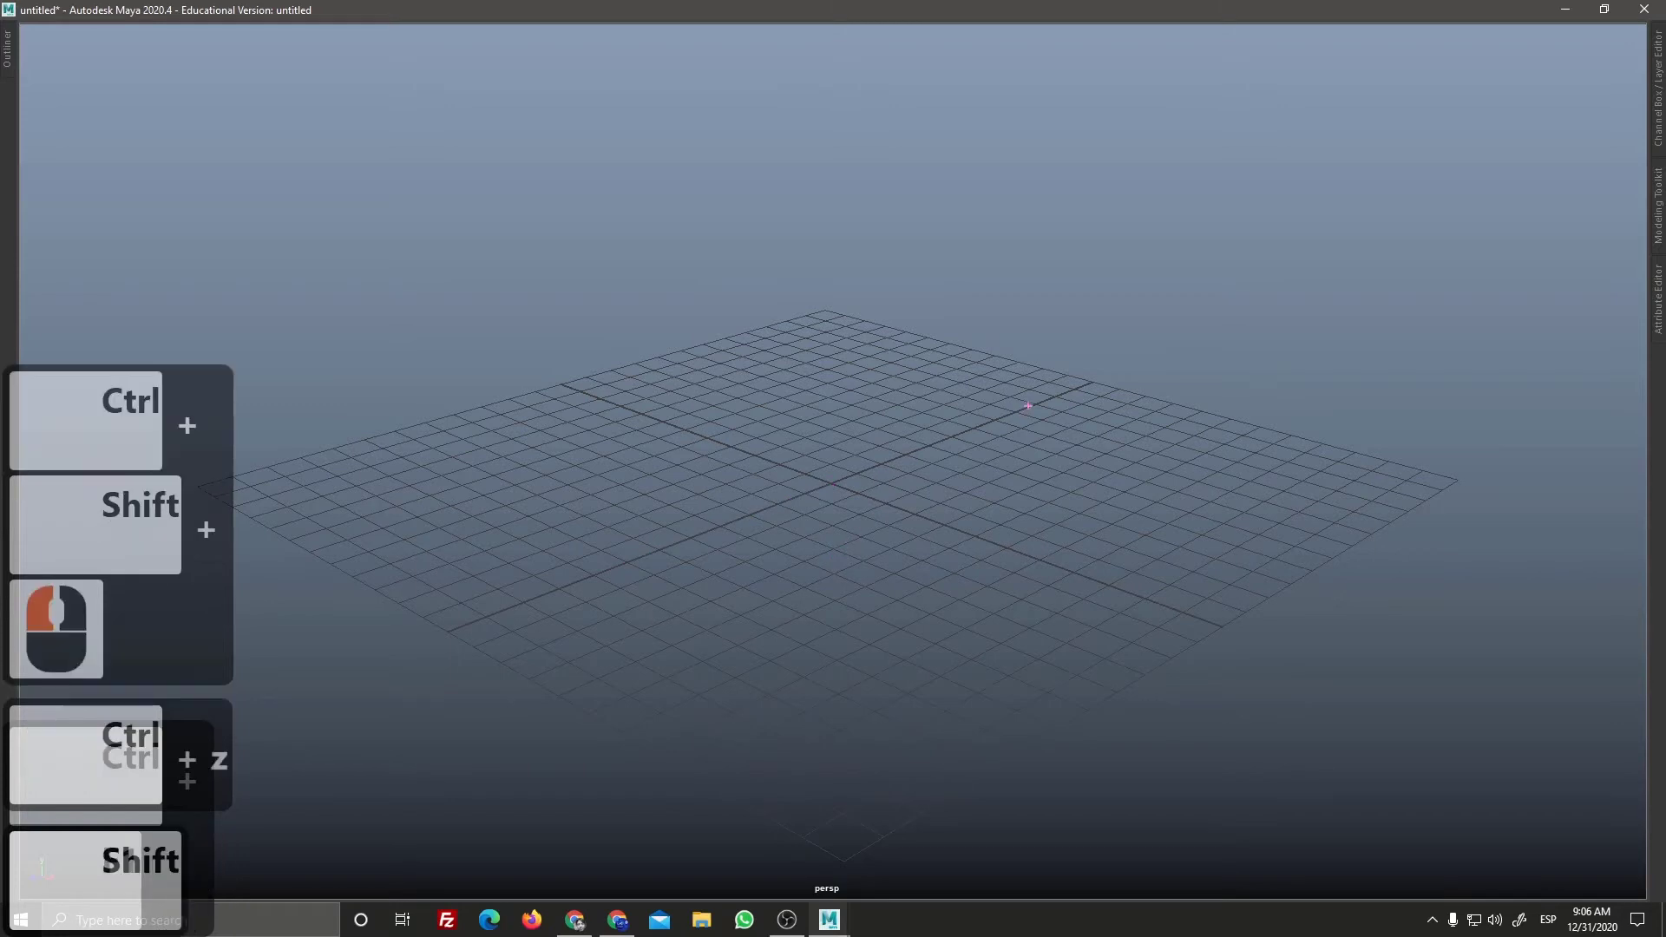
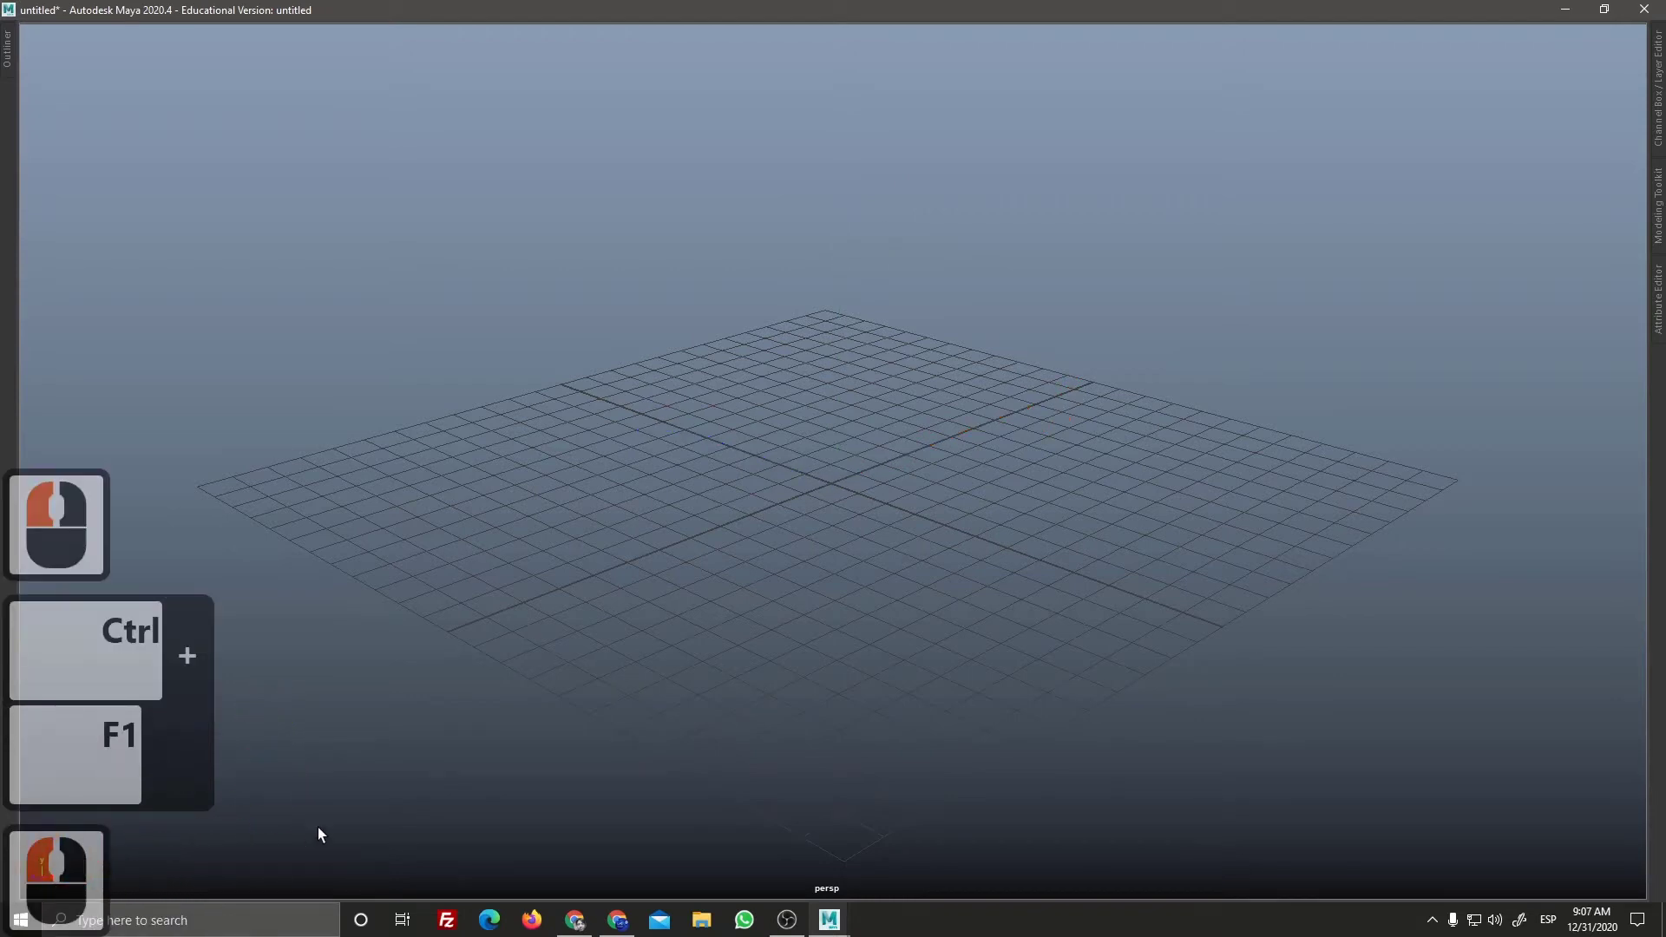
Step: Bring back the shelves and time slider, then toggle the main menu bar visibility with Ctrl+M
key(ctrl+space)
drag(199, 759, 294, 683)
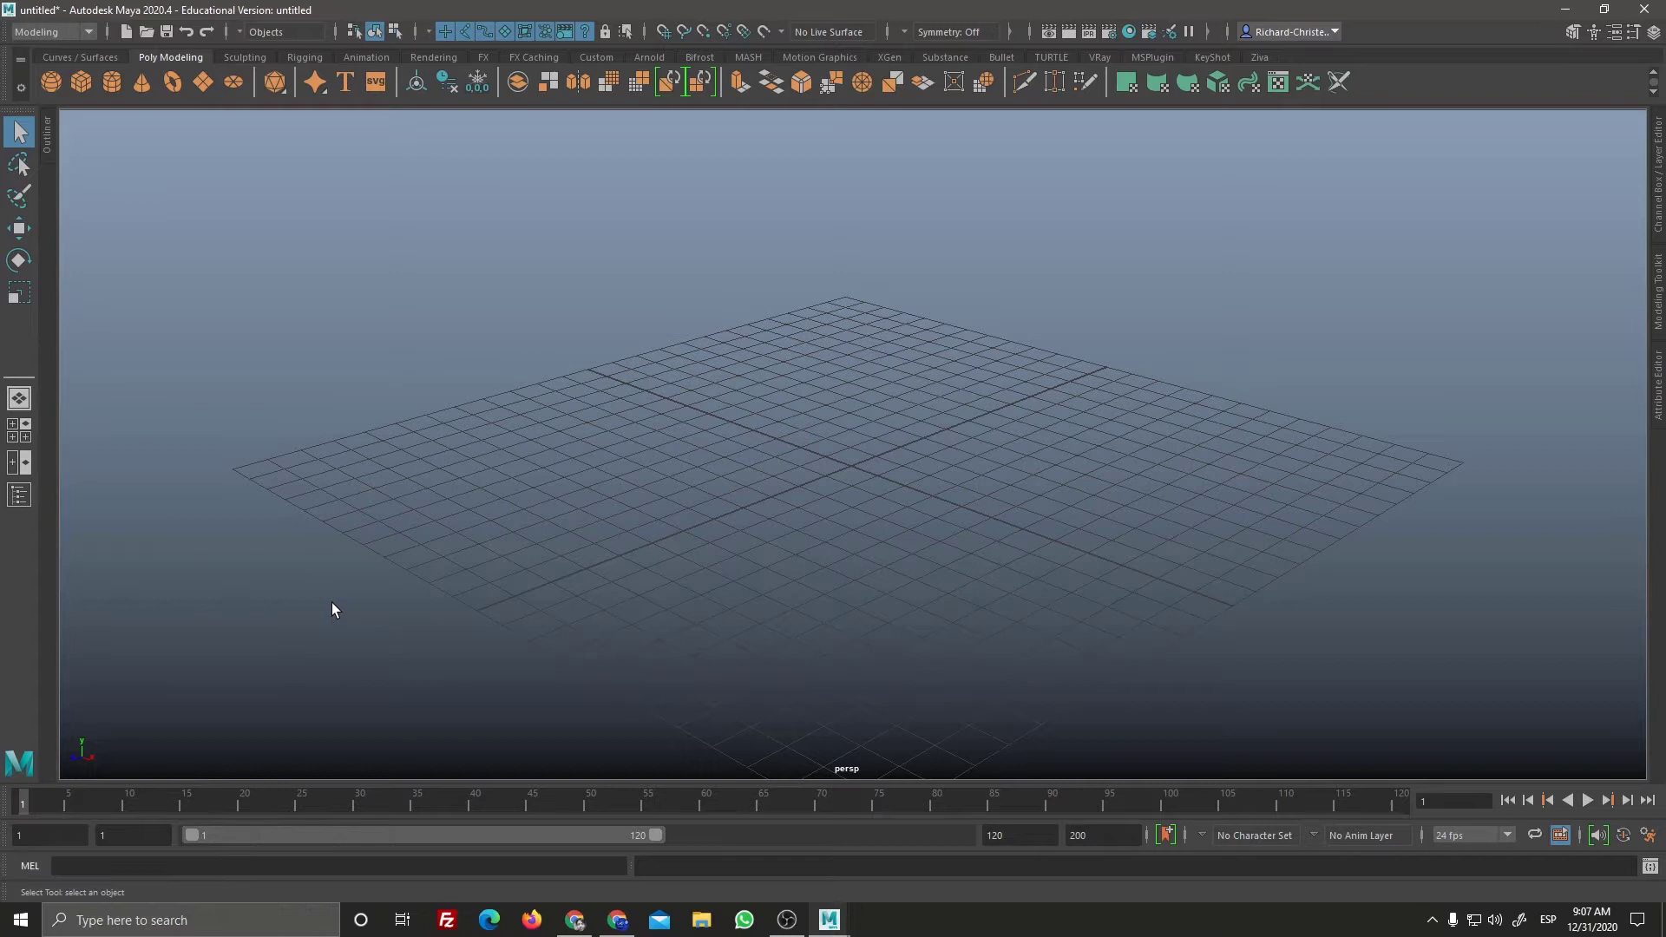
key(ctrl+m)
key(ctrl+m)
key(ctrl+m)
key(ctrl+m)
key(ctrl+m)
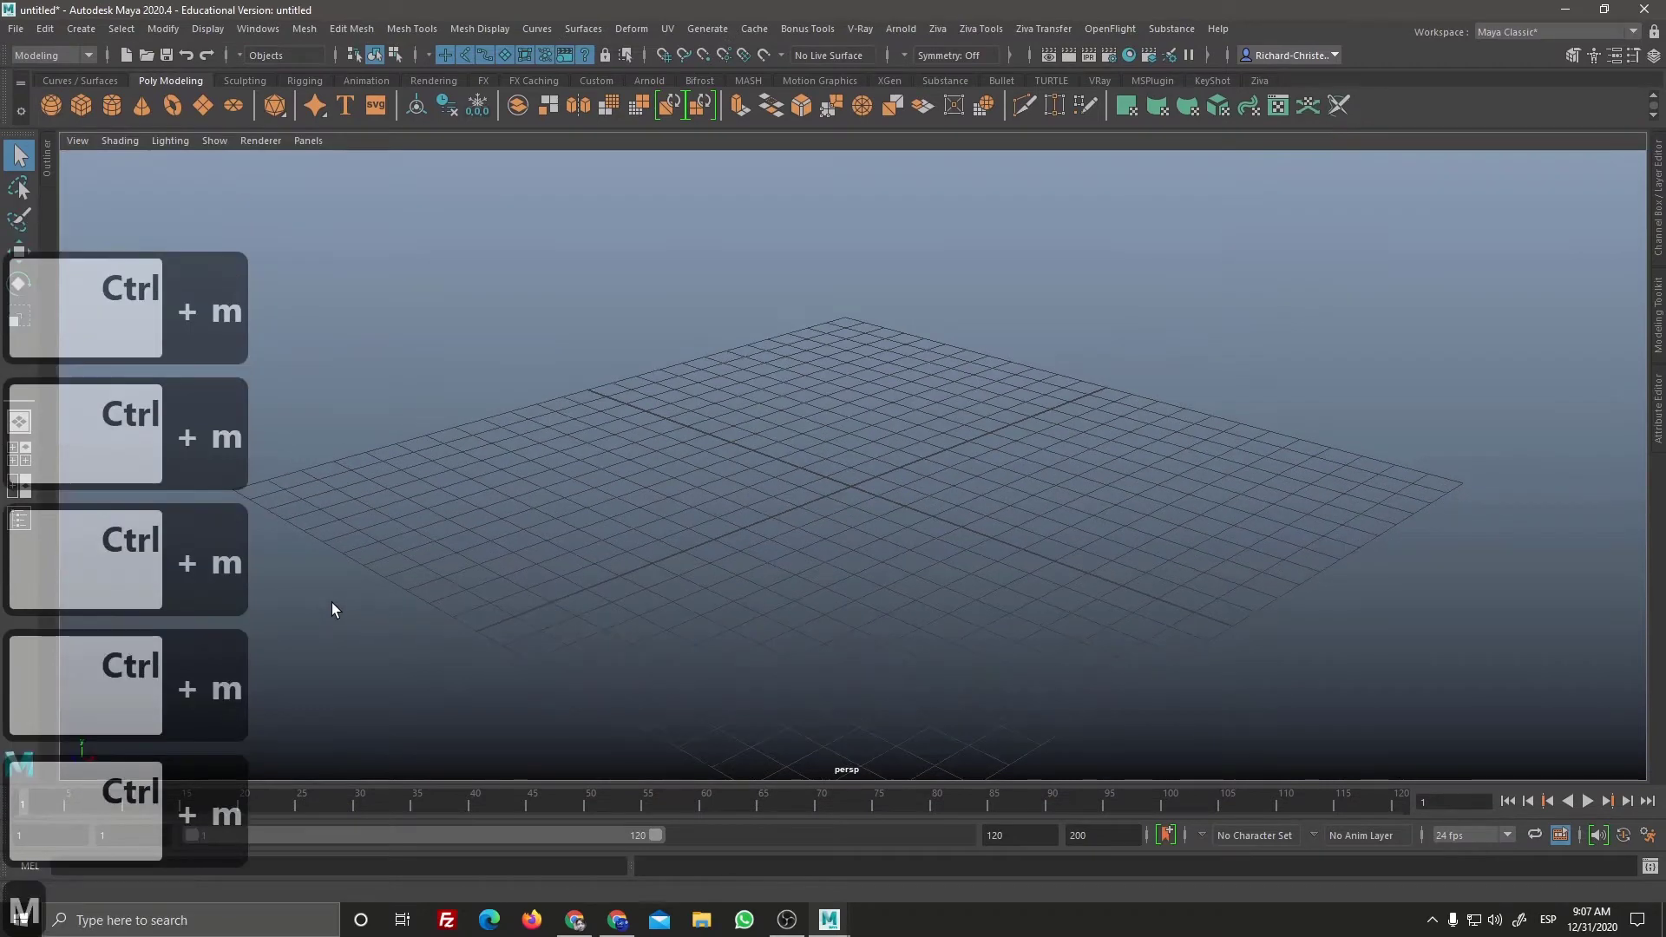
Step: Toggle the panel menus until the viewport's own toolbar is showing again
key(m)
key(m)
key(m)
key(m)
key(m)
key(m)
key(m)
key(m)
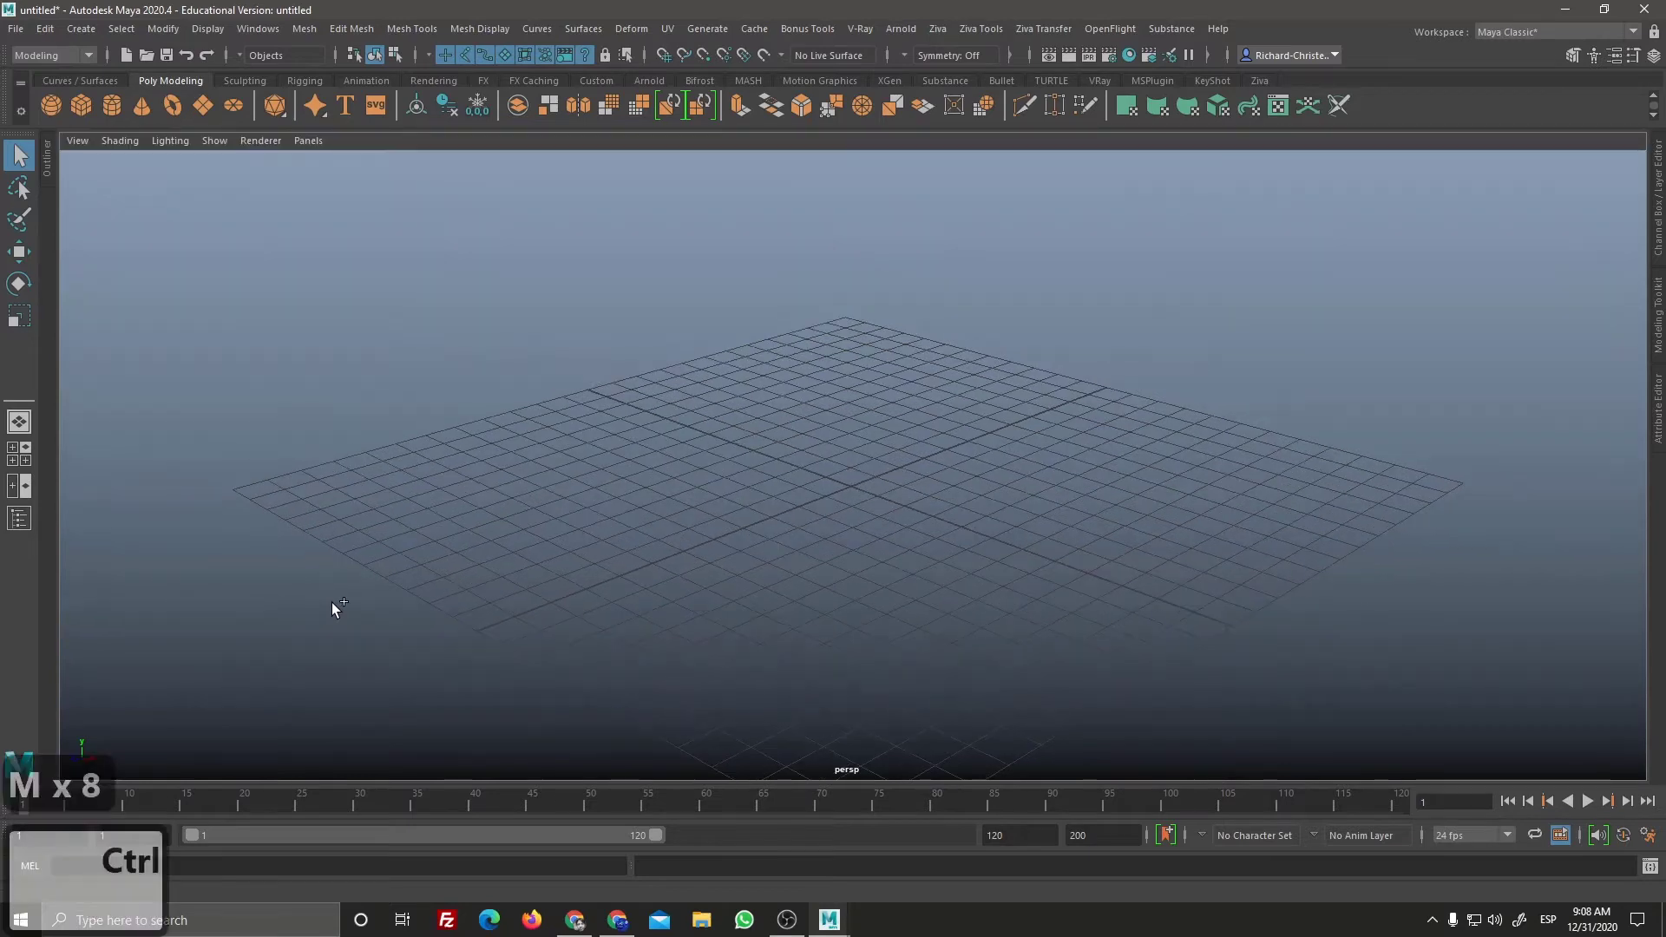
key(m)
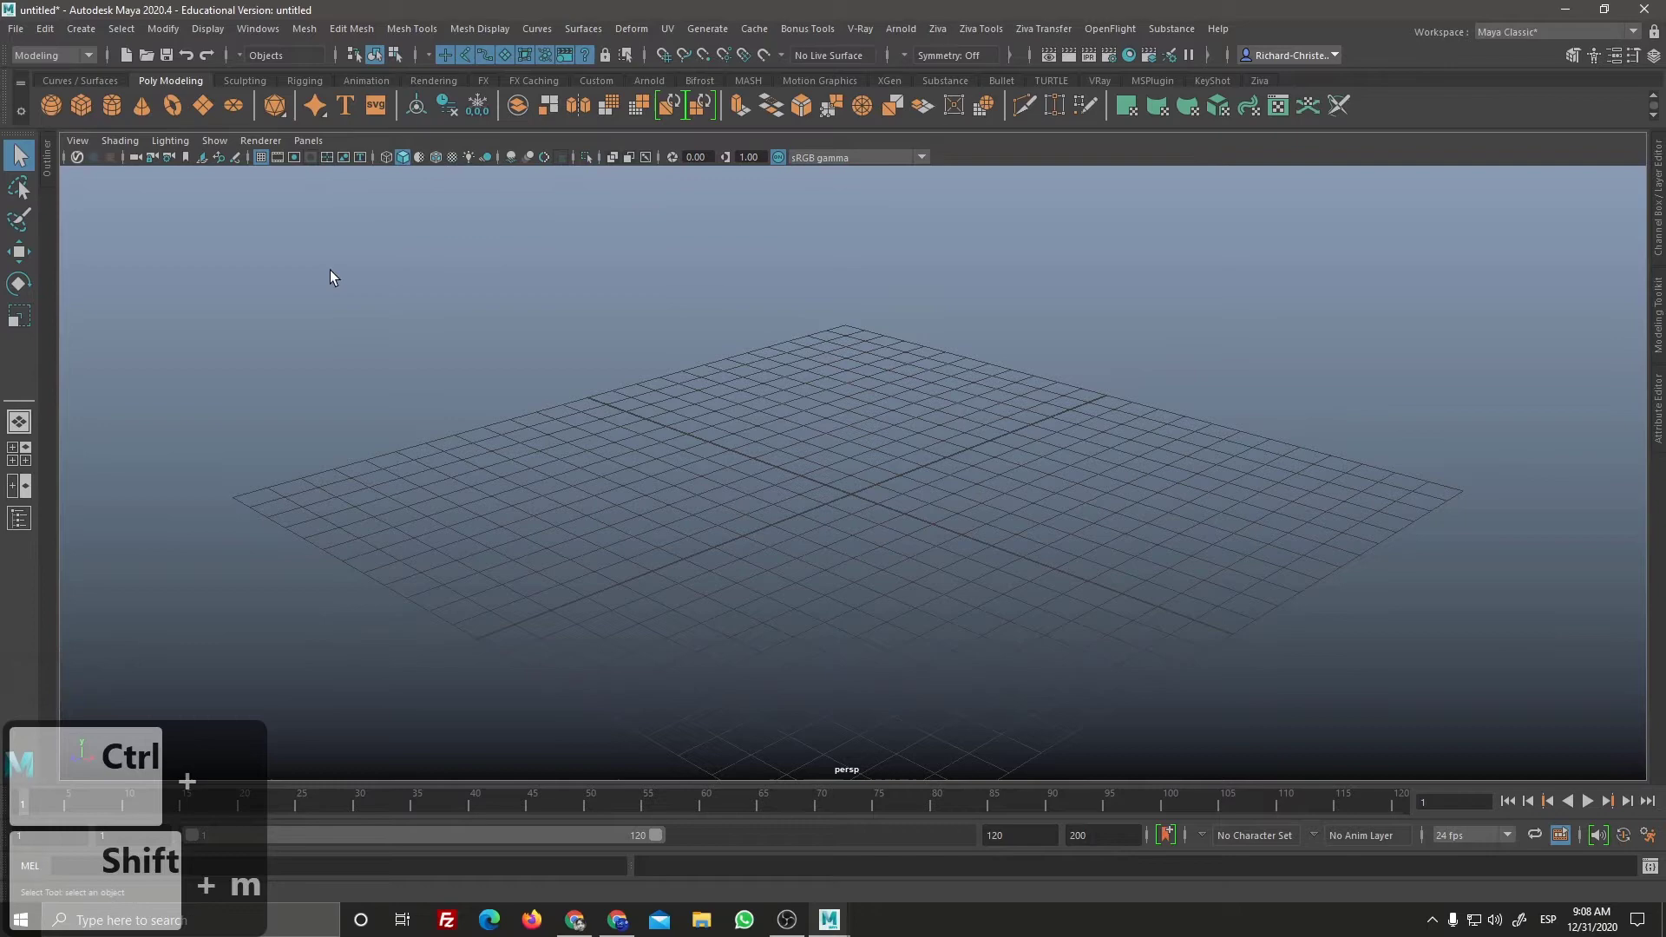
Step: Toggle full-screen viewport mode until the full classic workspace layout is restored
key(ctrl+space)
key(ctrl+space)
key(ctrl+space)
key(ctrl+space)
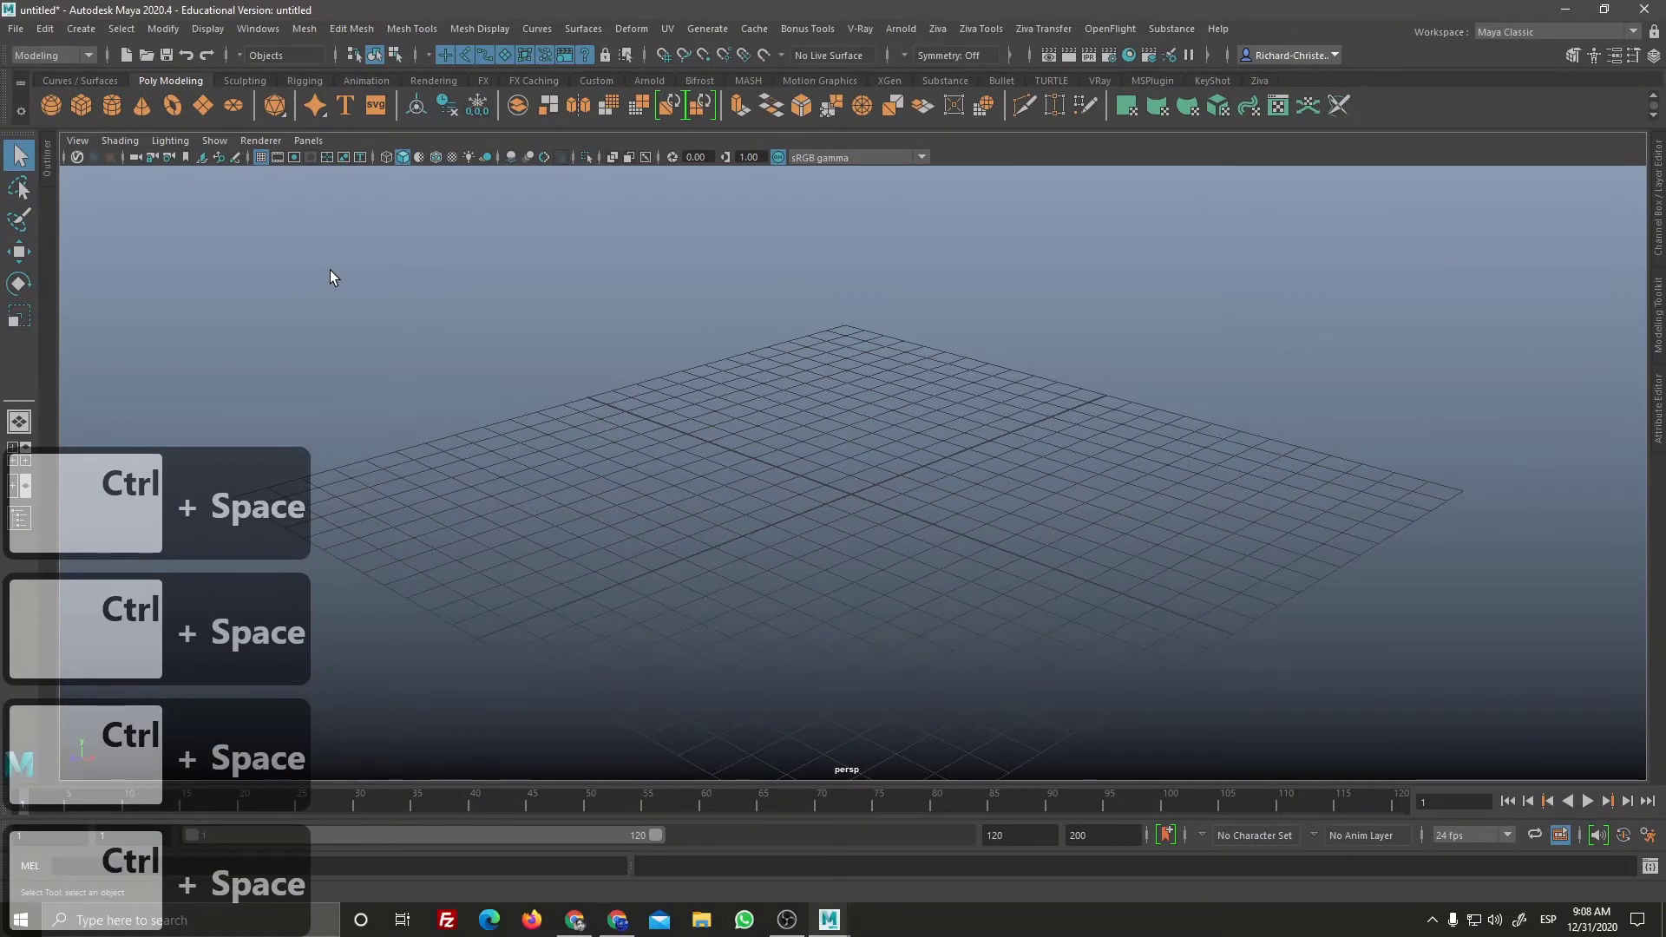
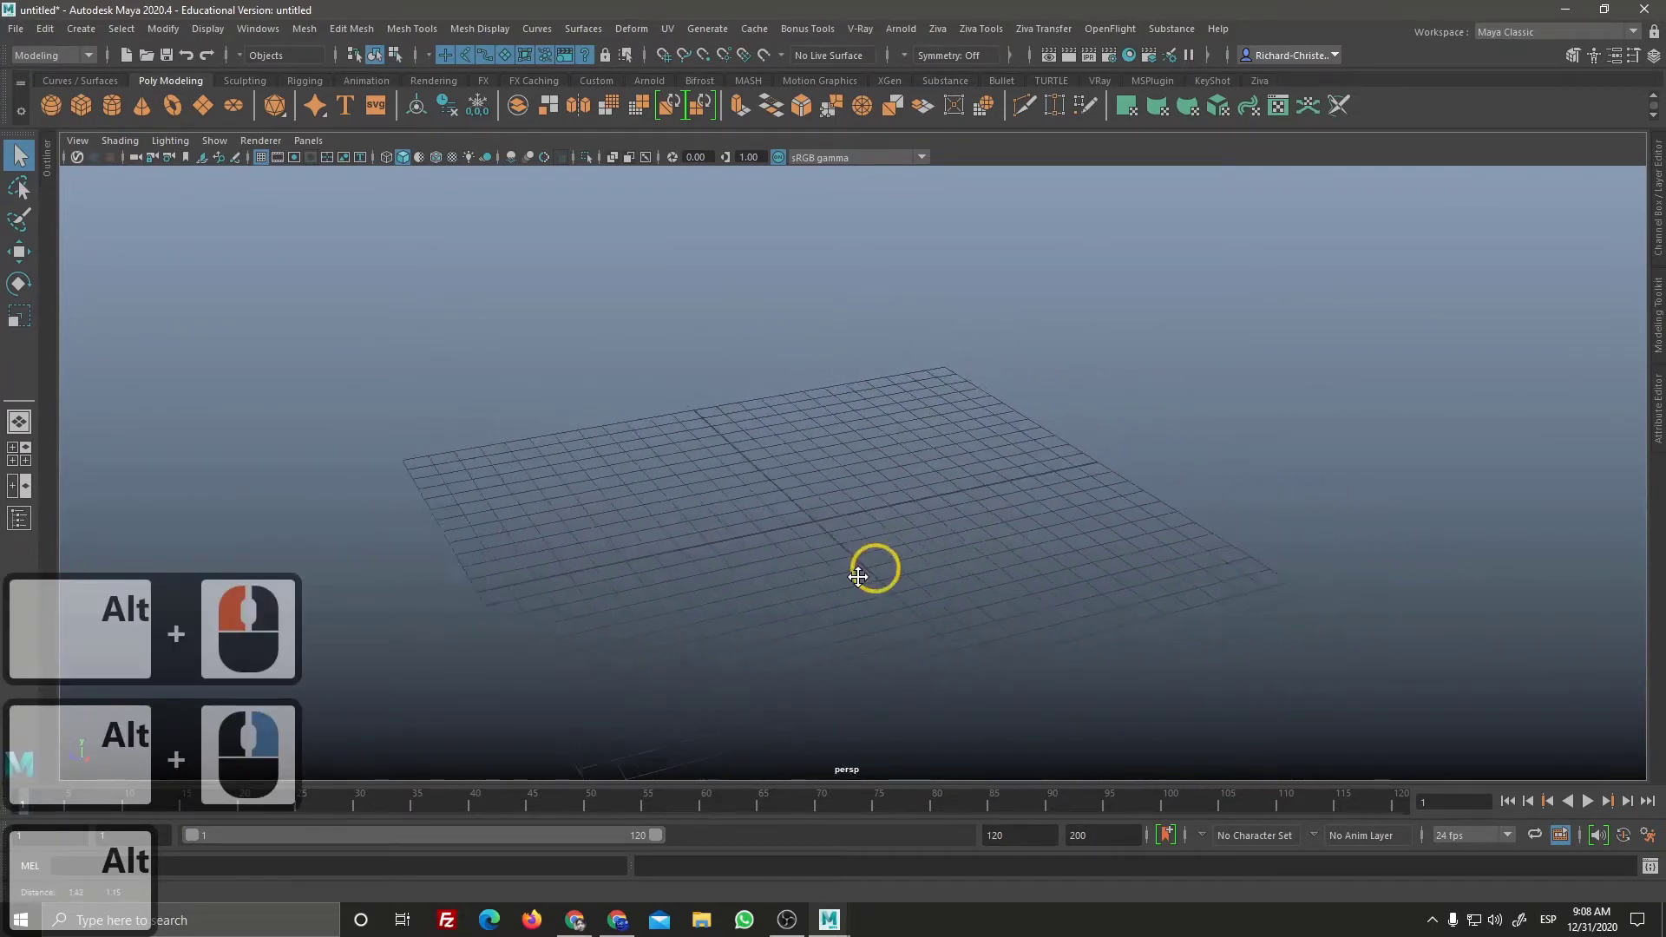
Step: Tumble the empty grid view, pick the polygon sphere creation tool and switch toward the Chrome image search
middle_click(880, 533)
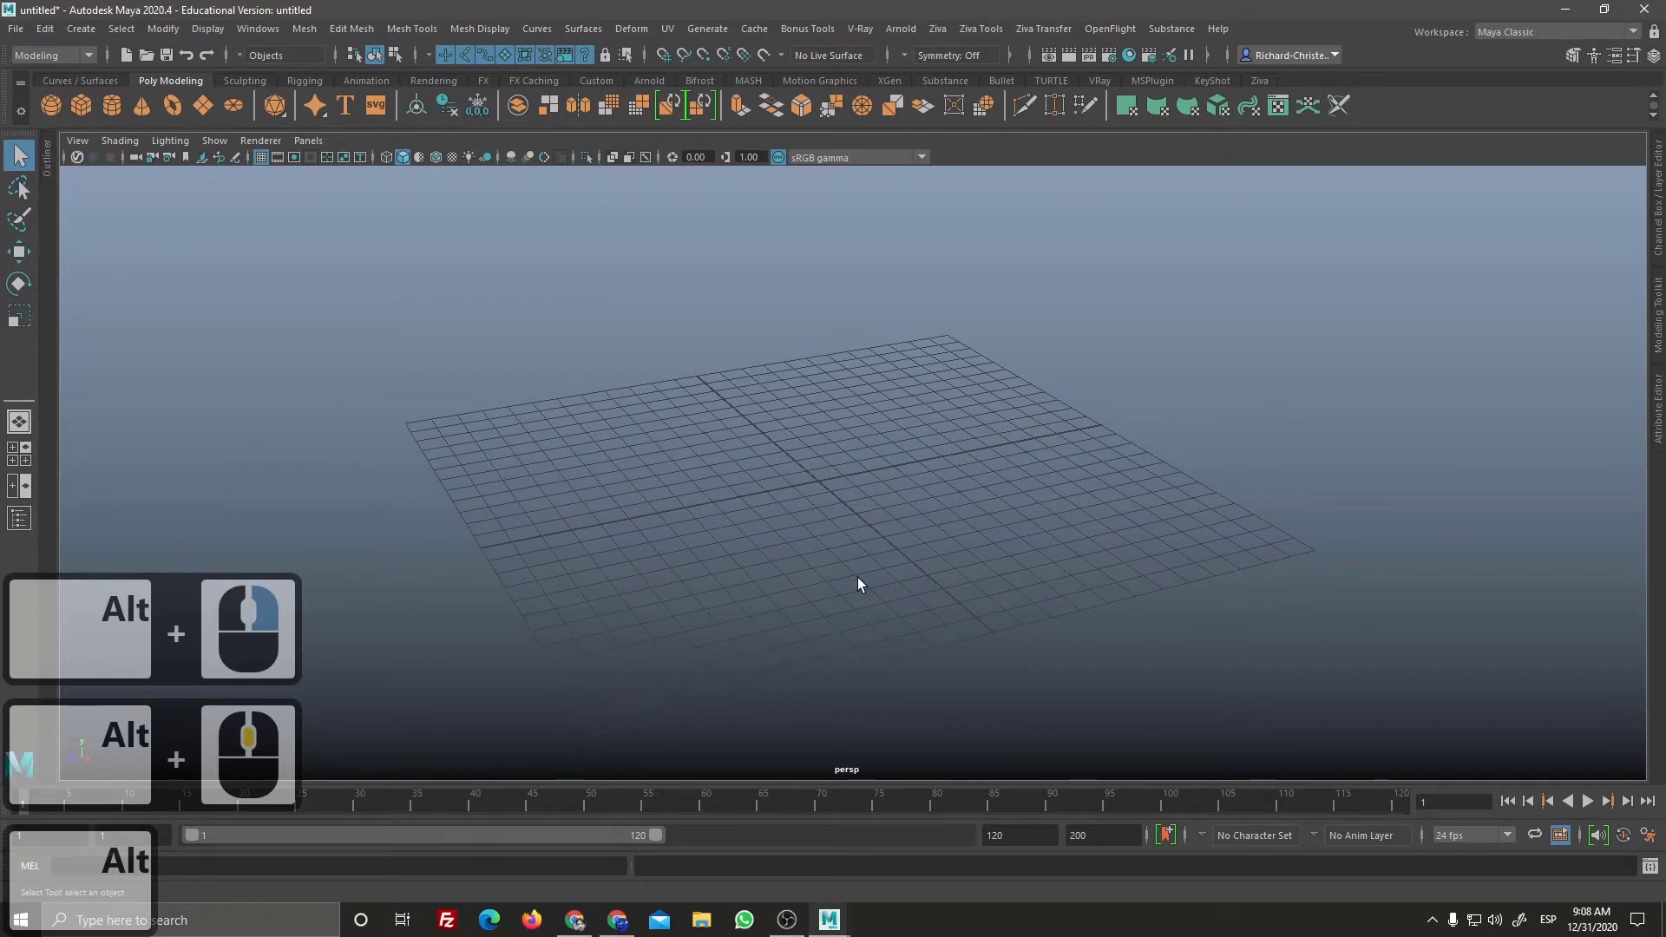
drag(147, 332, 118, 336)
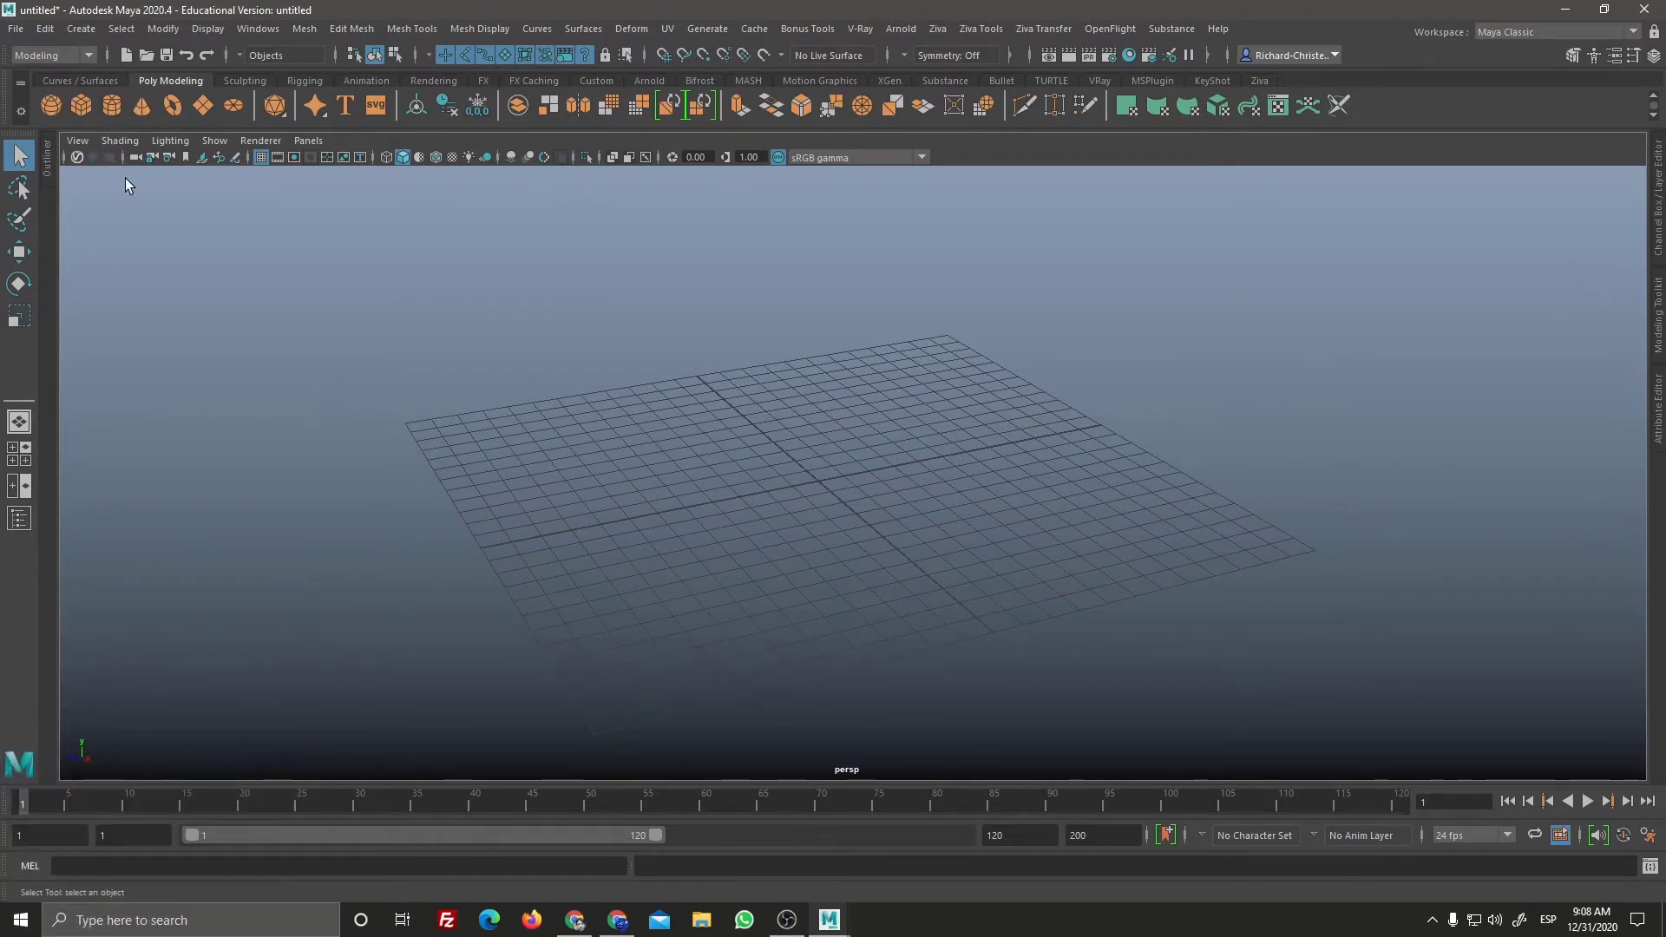
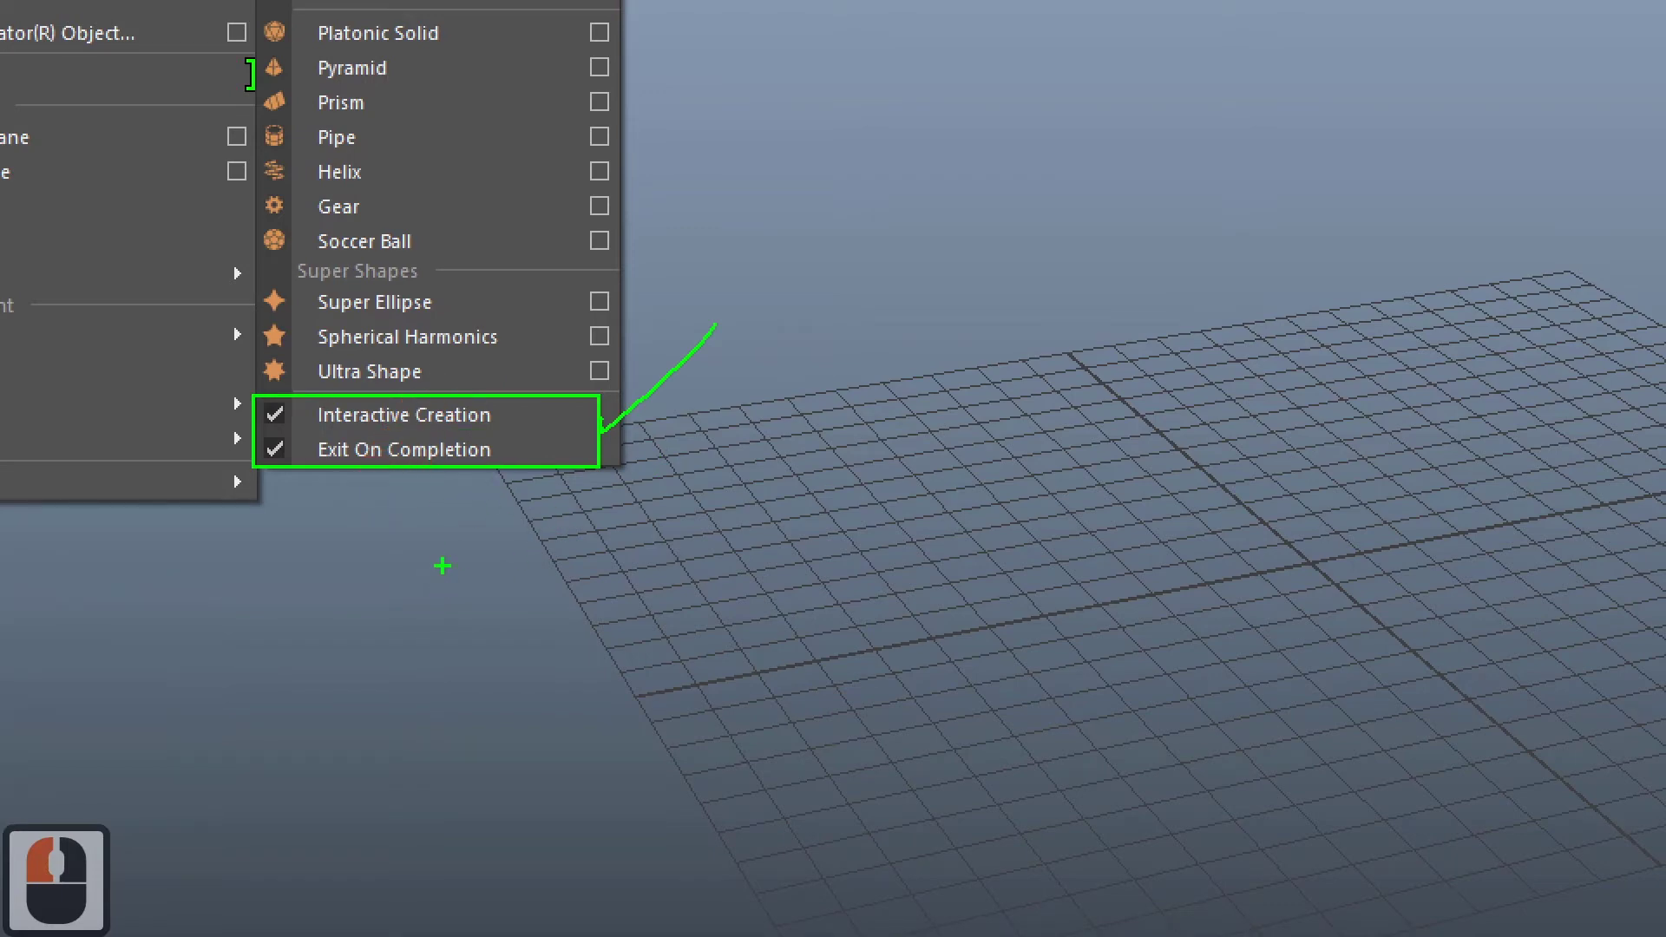
key(ctrl+F1)
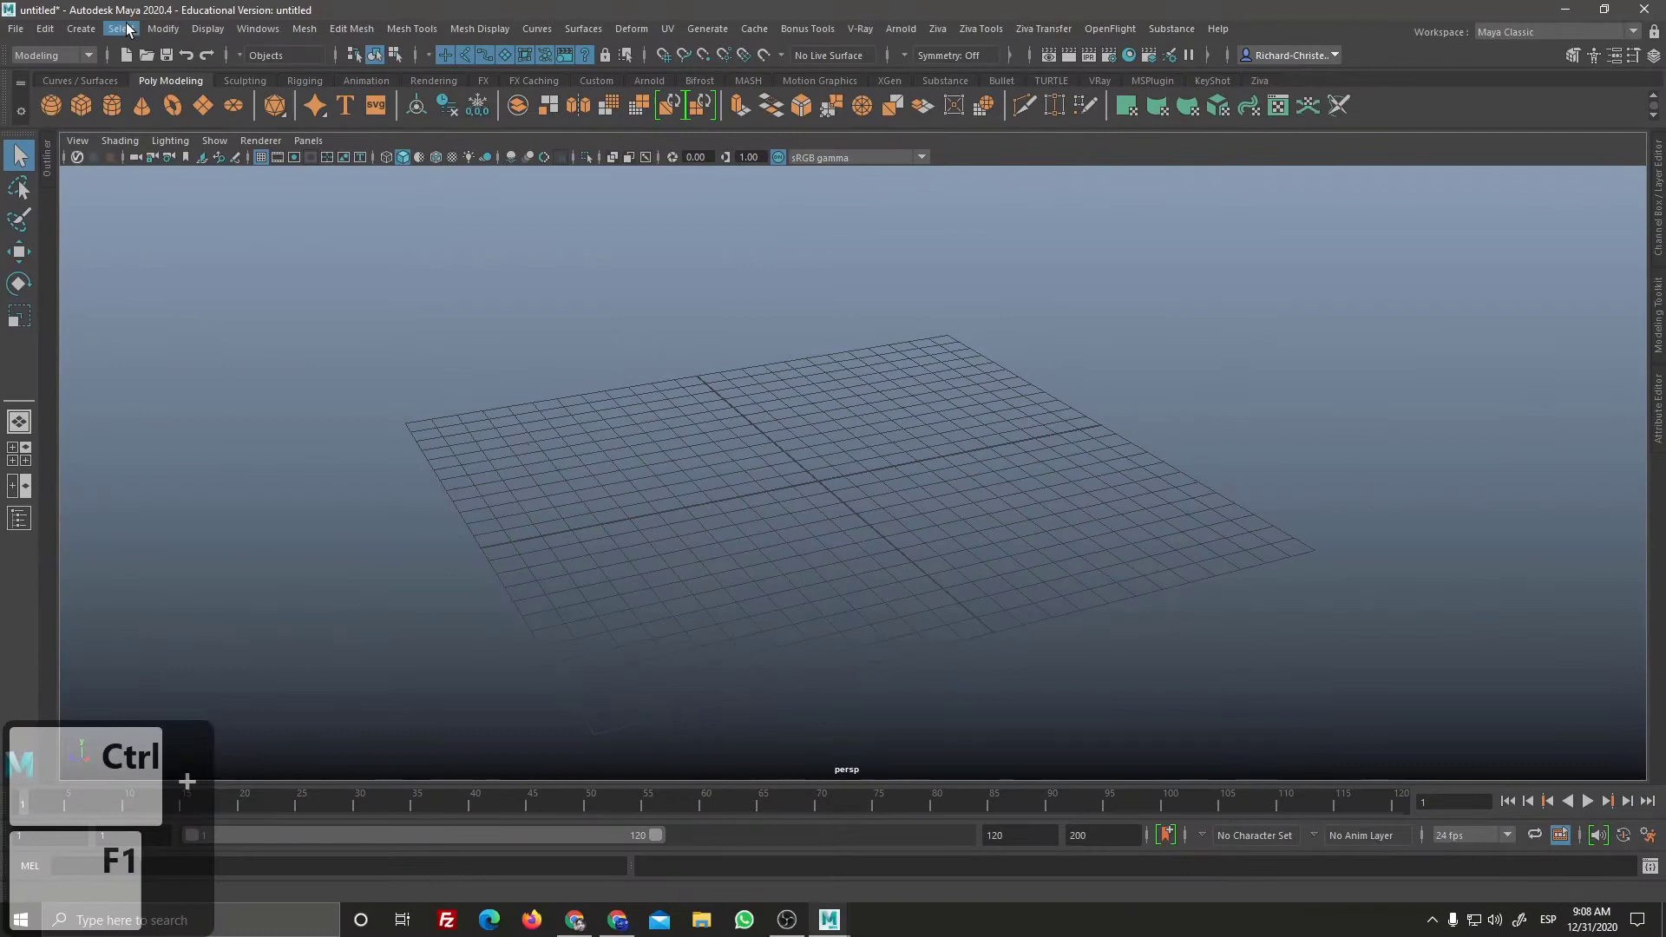
drag(90, 36, 340, 409)
drag(869, 499, 59, 115)
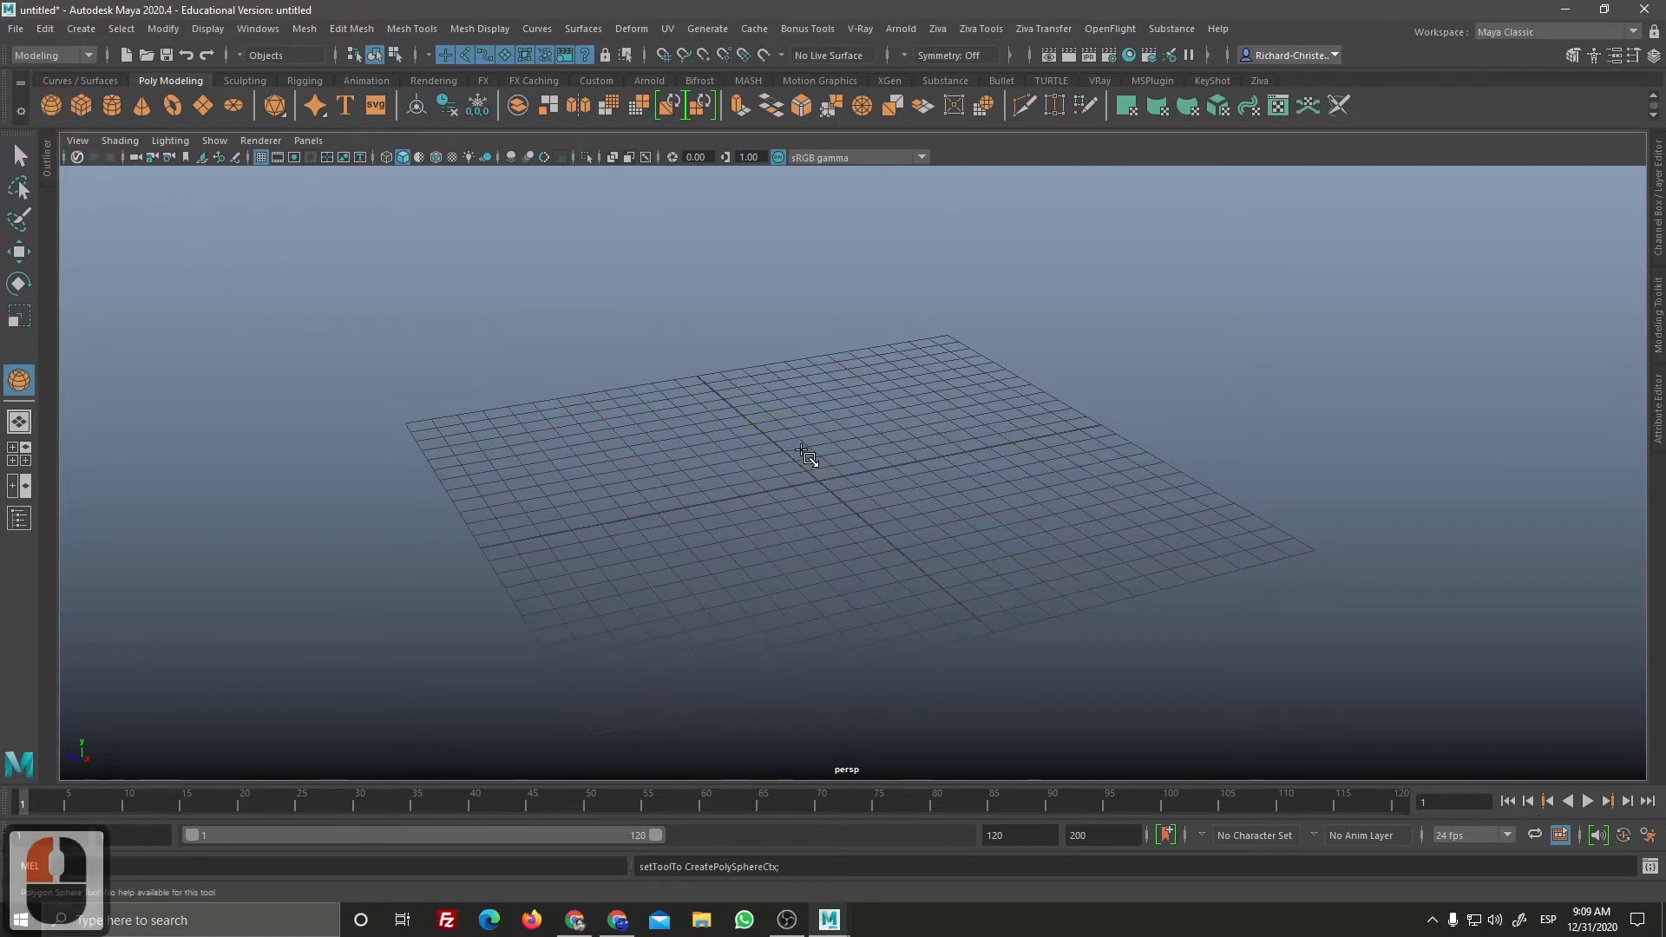
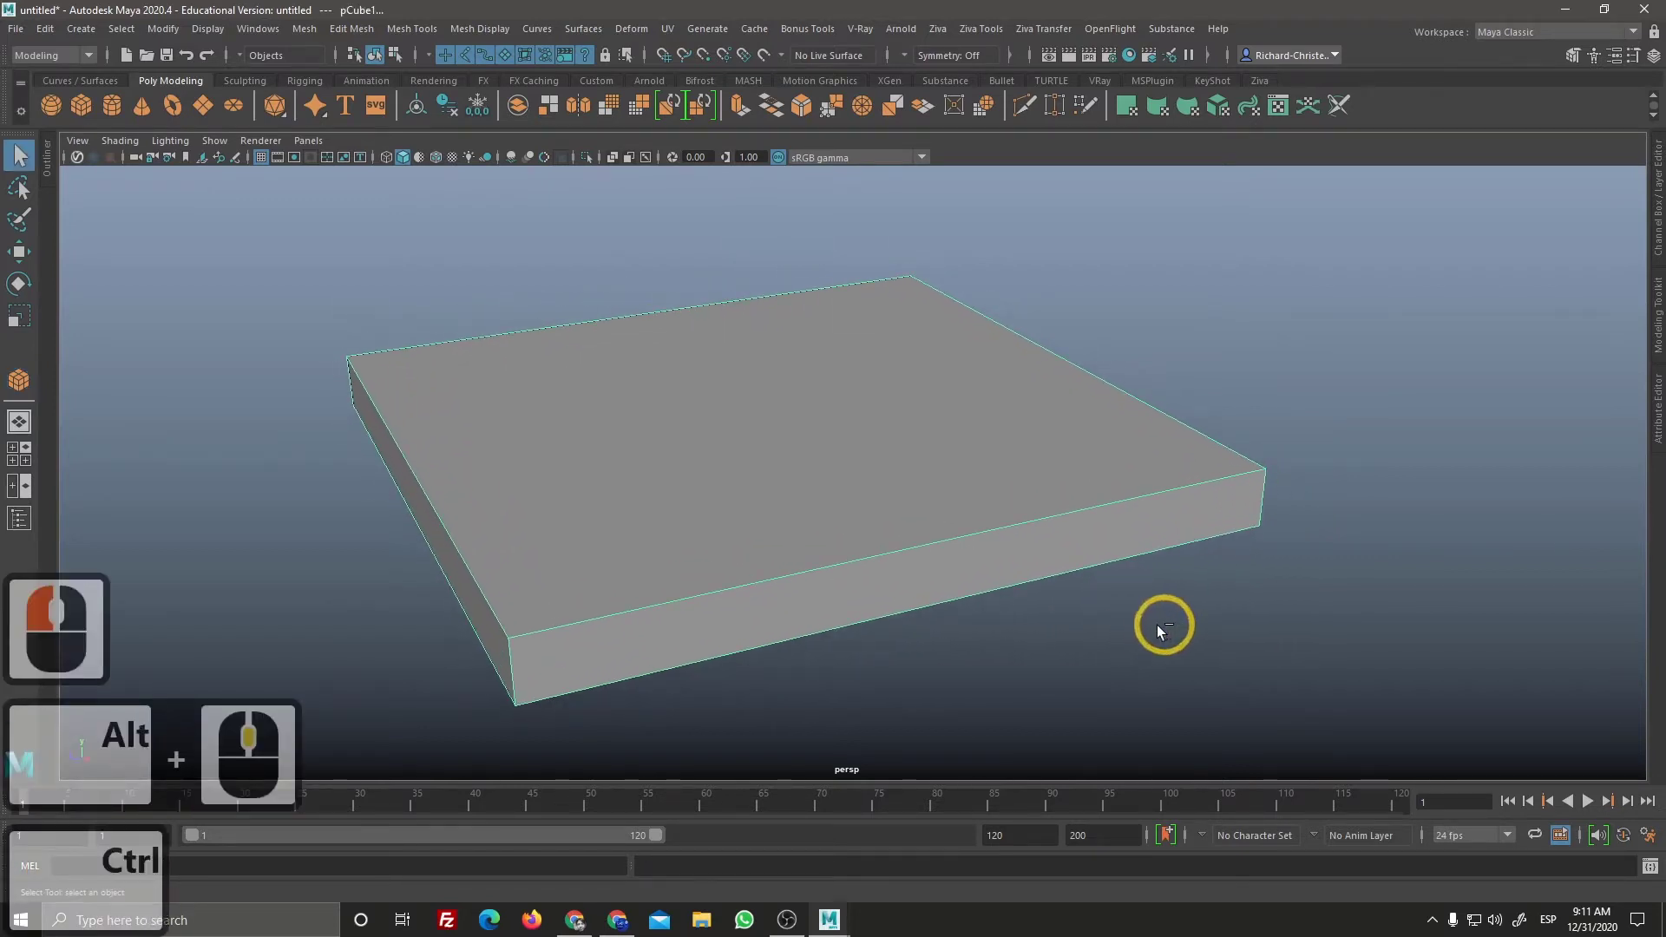
Step: Pan the perspective view to reframe the flat cube slab
middle_click(1157, 624)
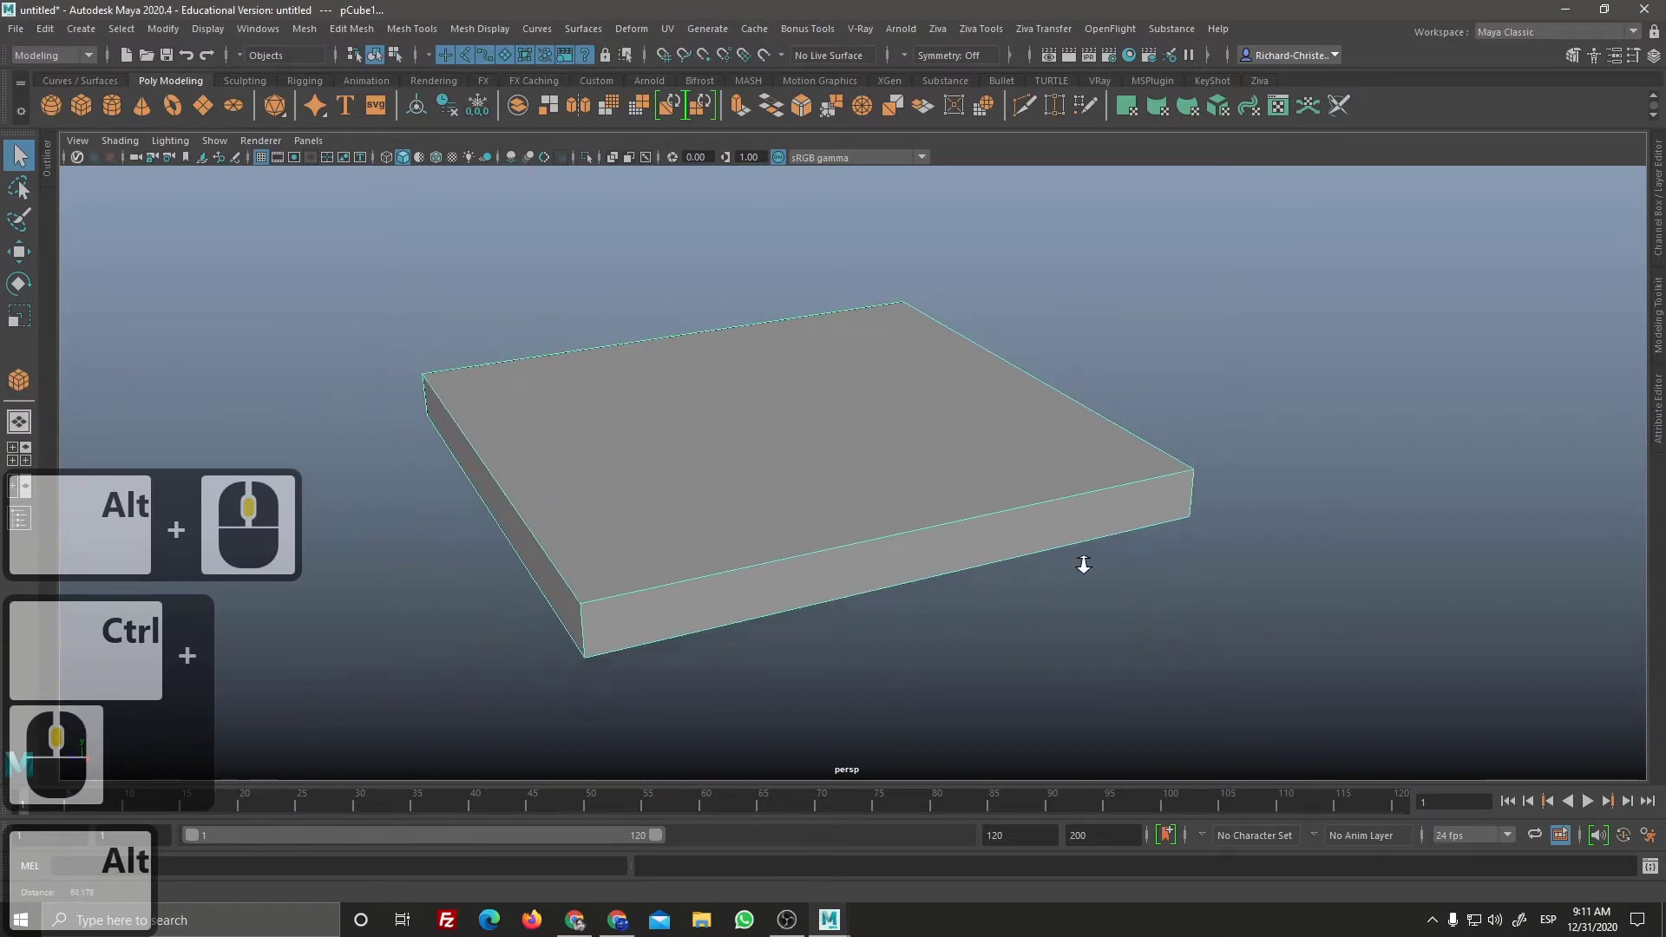
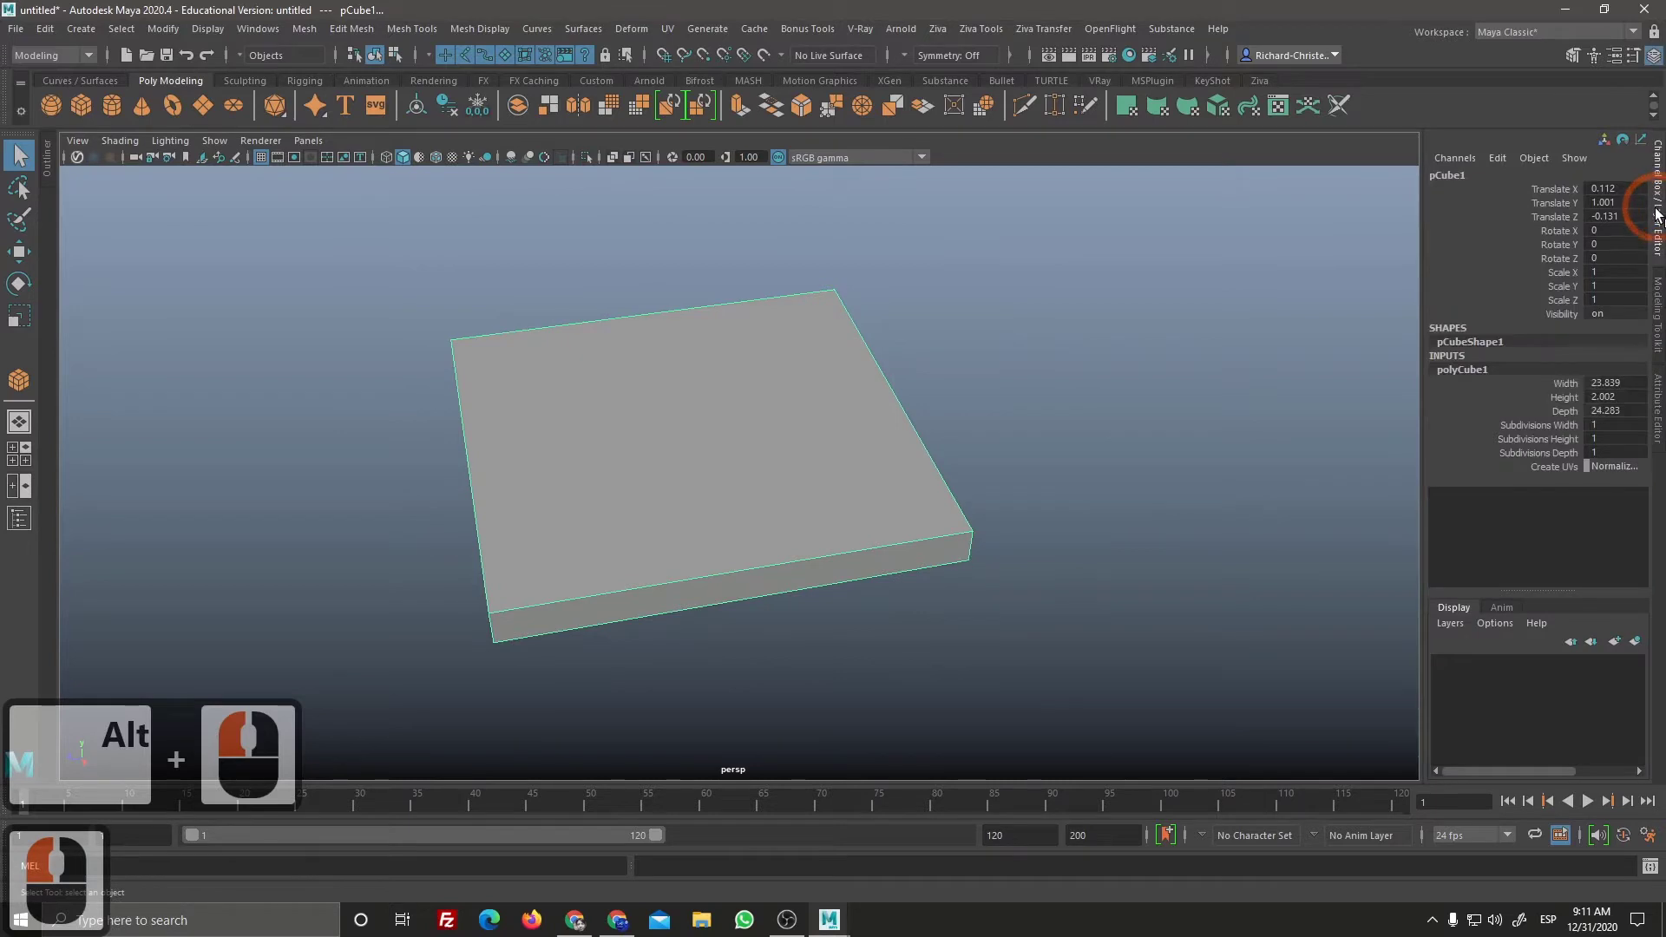
Step: Cycle the top-right panel toggles through the modelling toolkit and Attribute Editor for the slab
click(1657, 67)
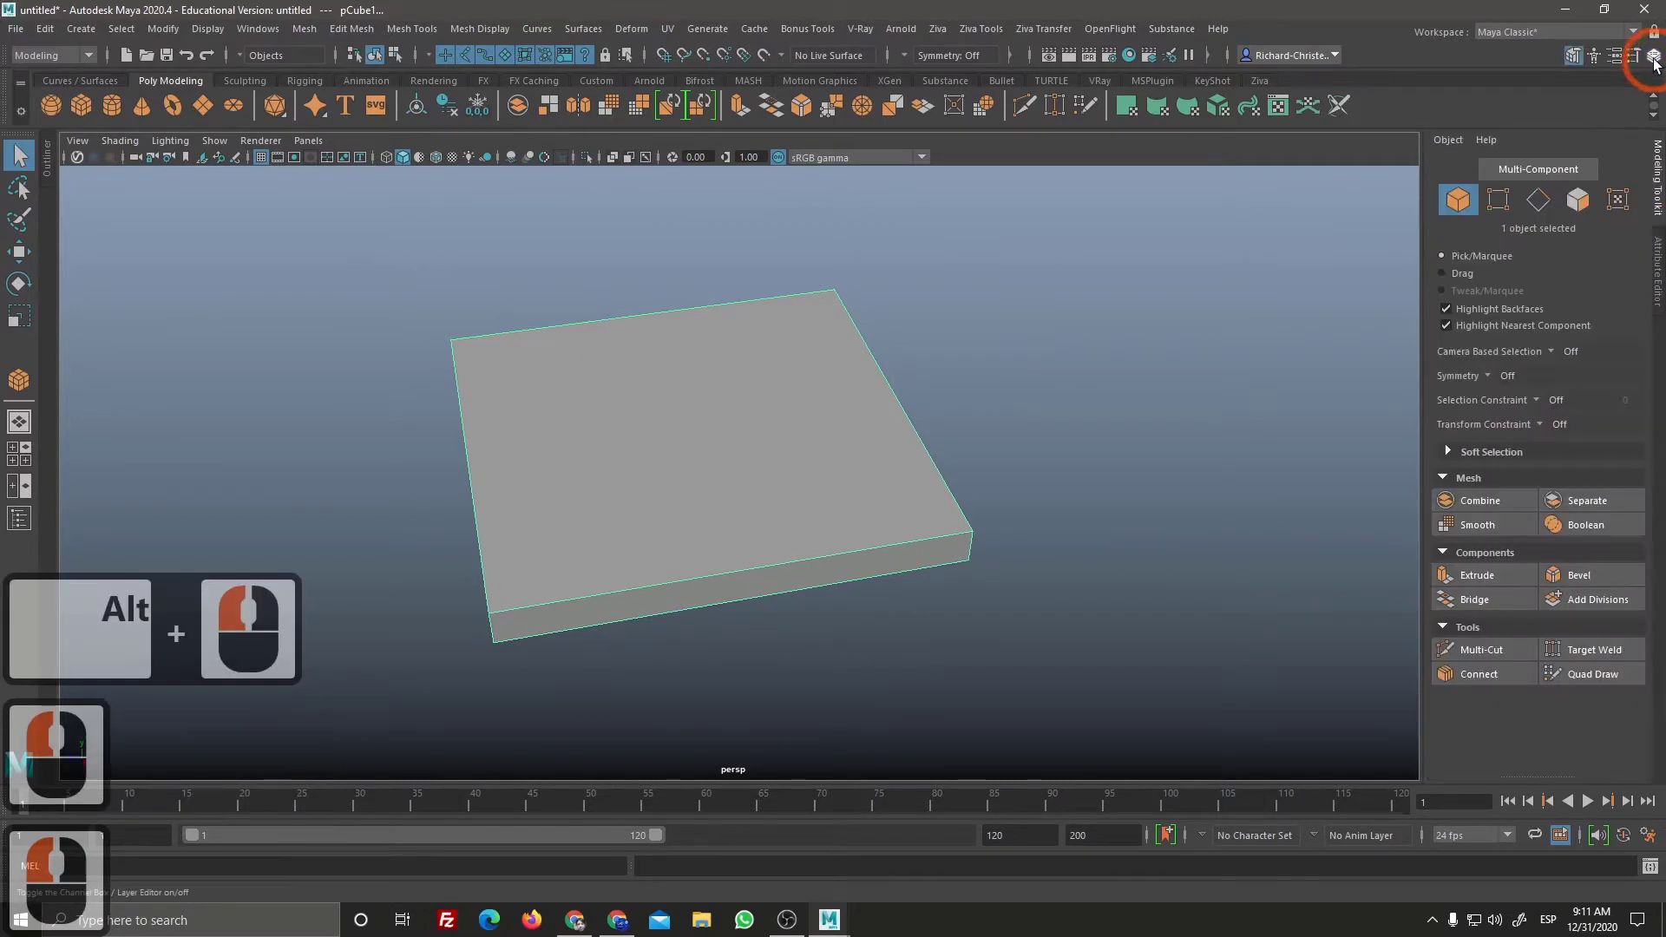
click(1622, 62)
click(1623, 65)
click(1625, 66)
click(1643, 64)
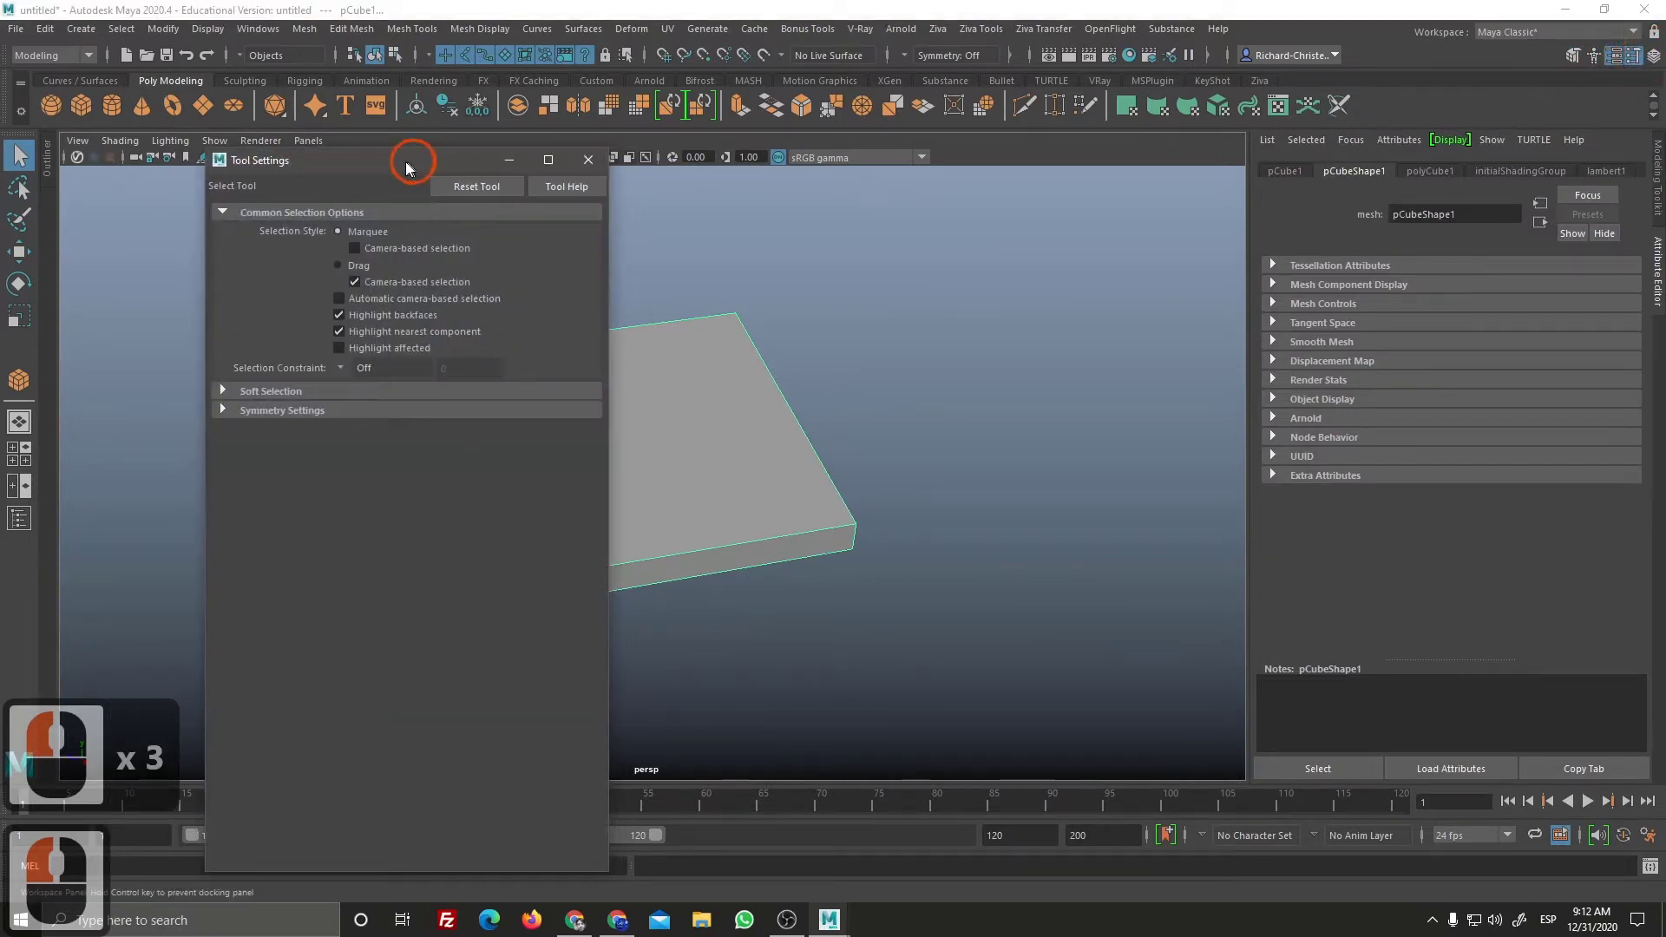
Step: Switch to the Channel Box listing the slab's width 23.8, height 2 and depth 24.3
click(439, 148)
drag(466, 139, 563, 141)
click(556, 85)
click(751, 186)
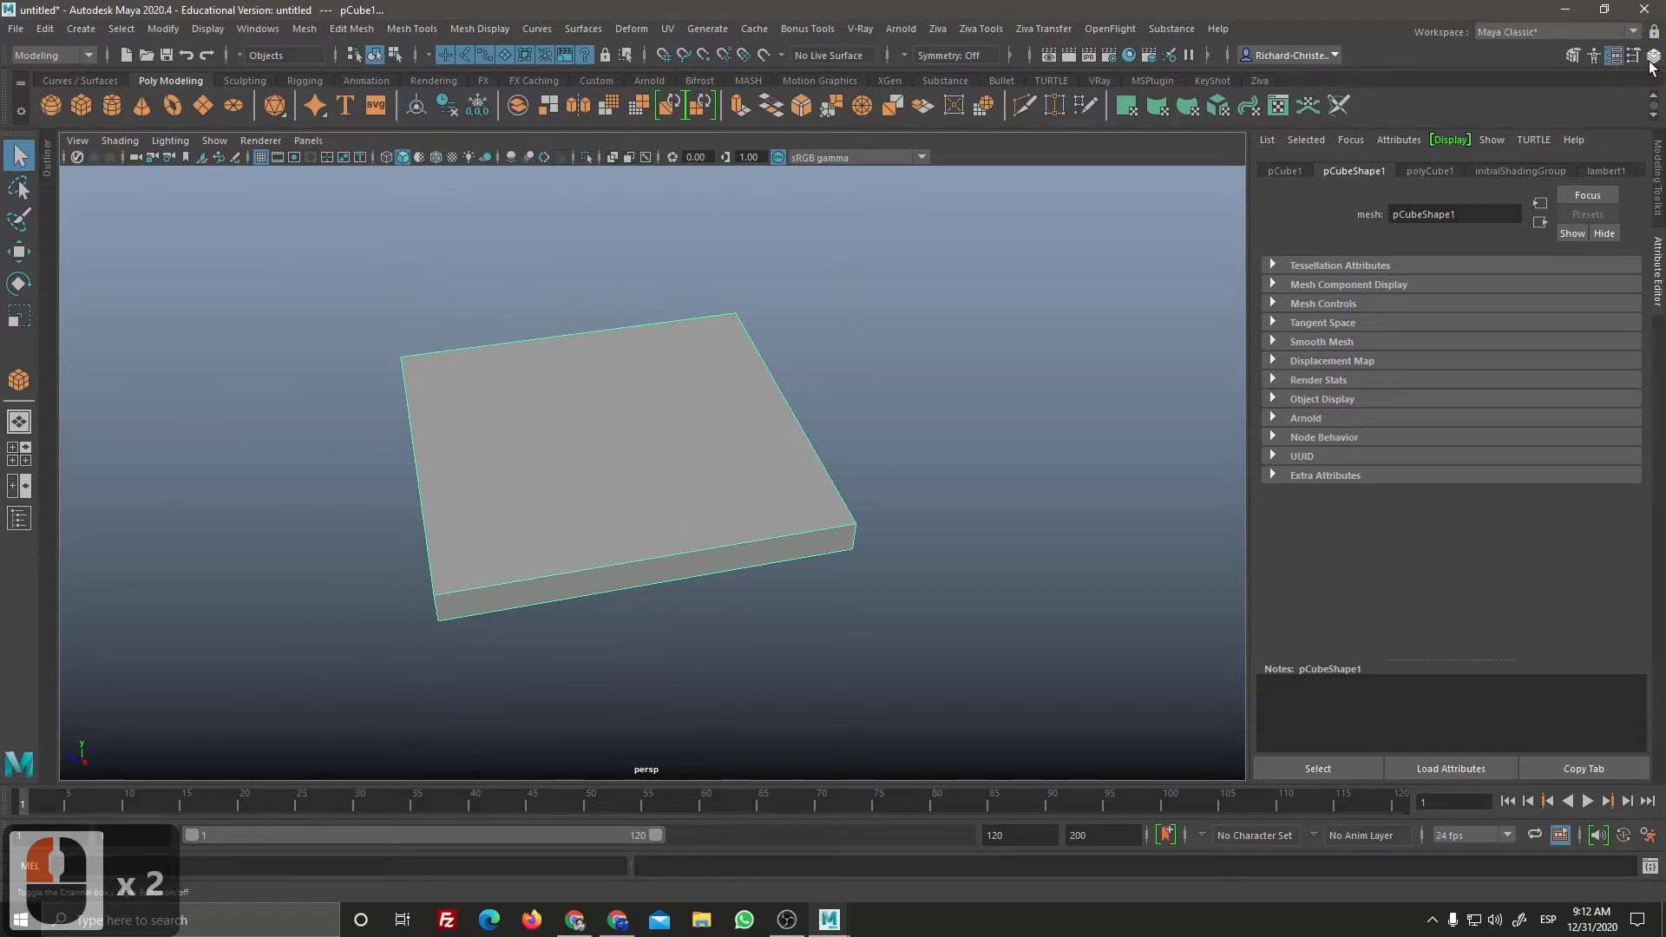
click(1660, 71)
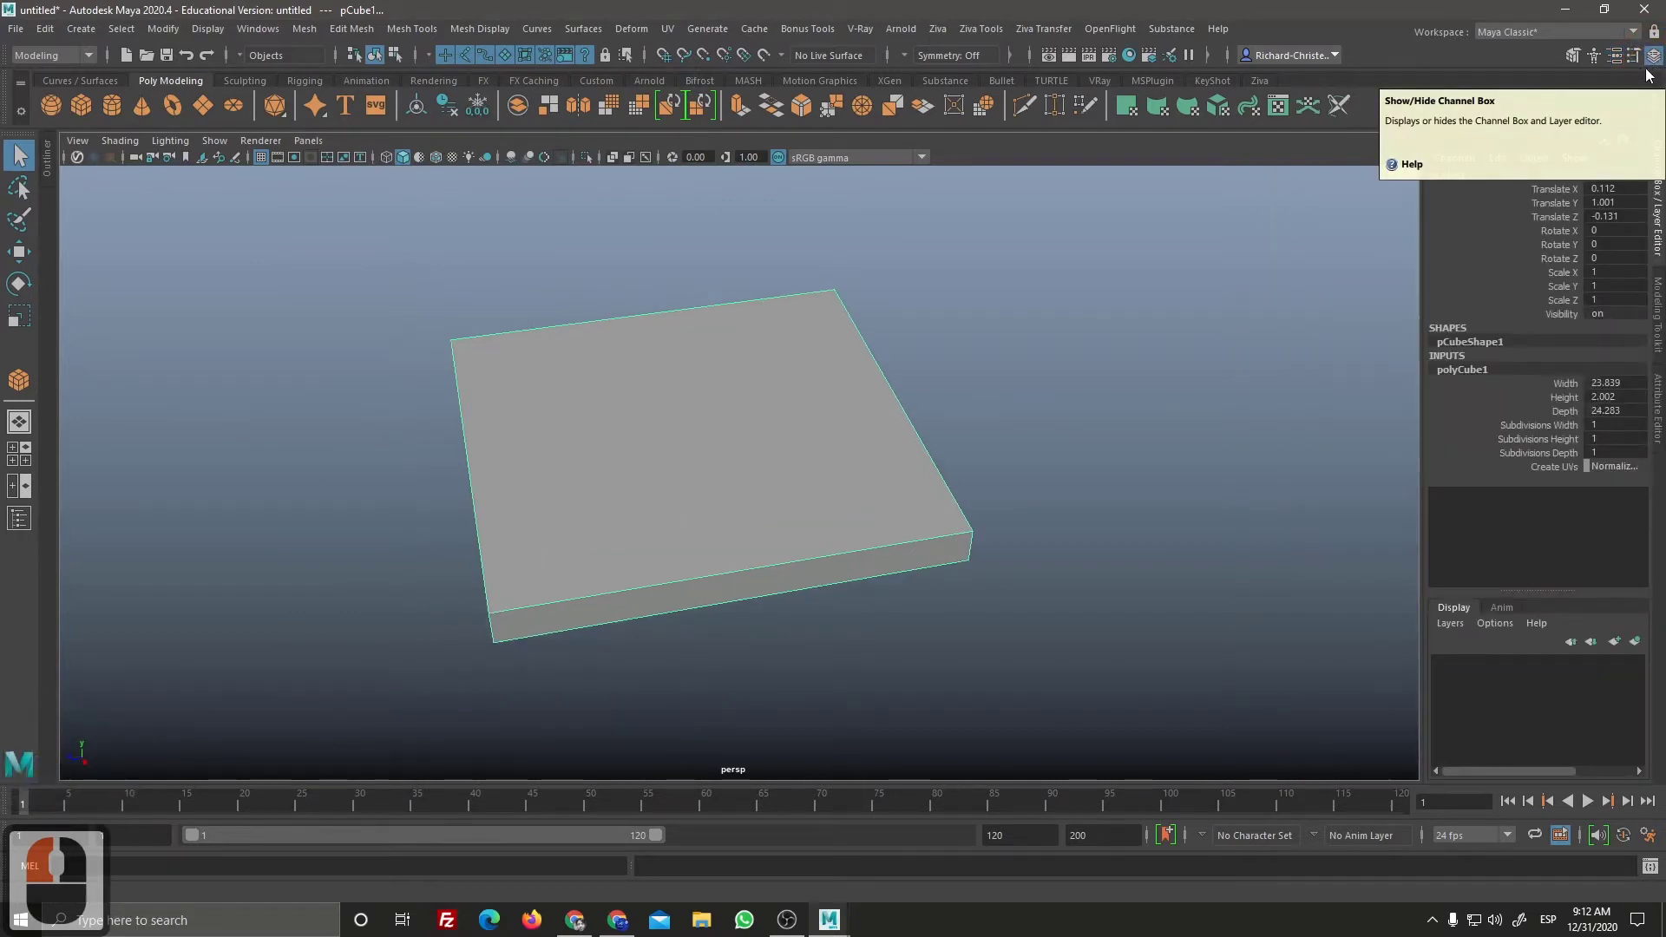
drag(1655, 72, 1657, 75)
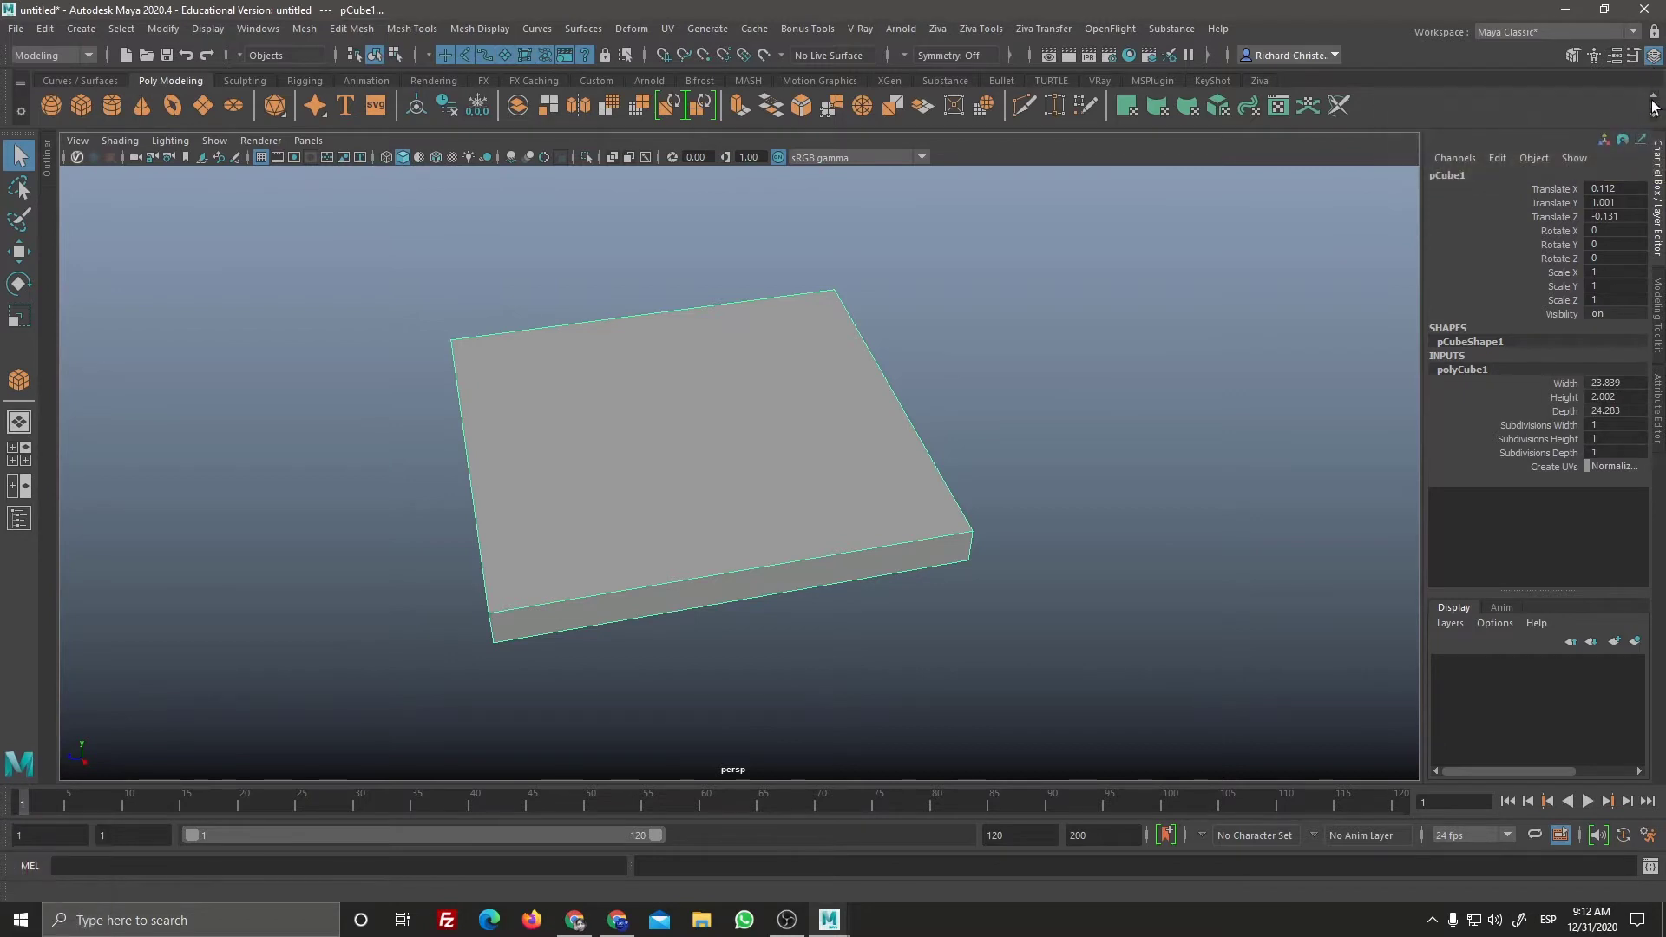
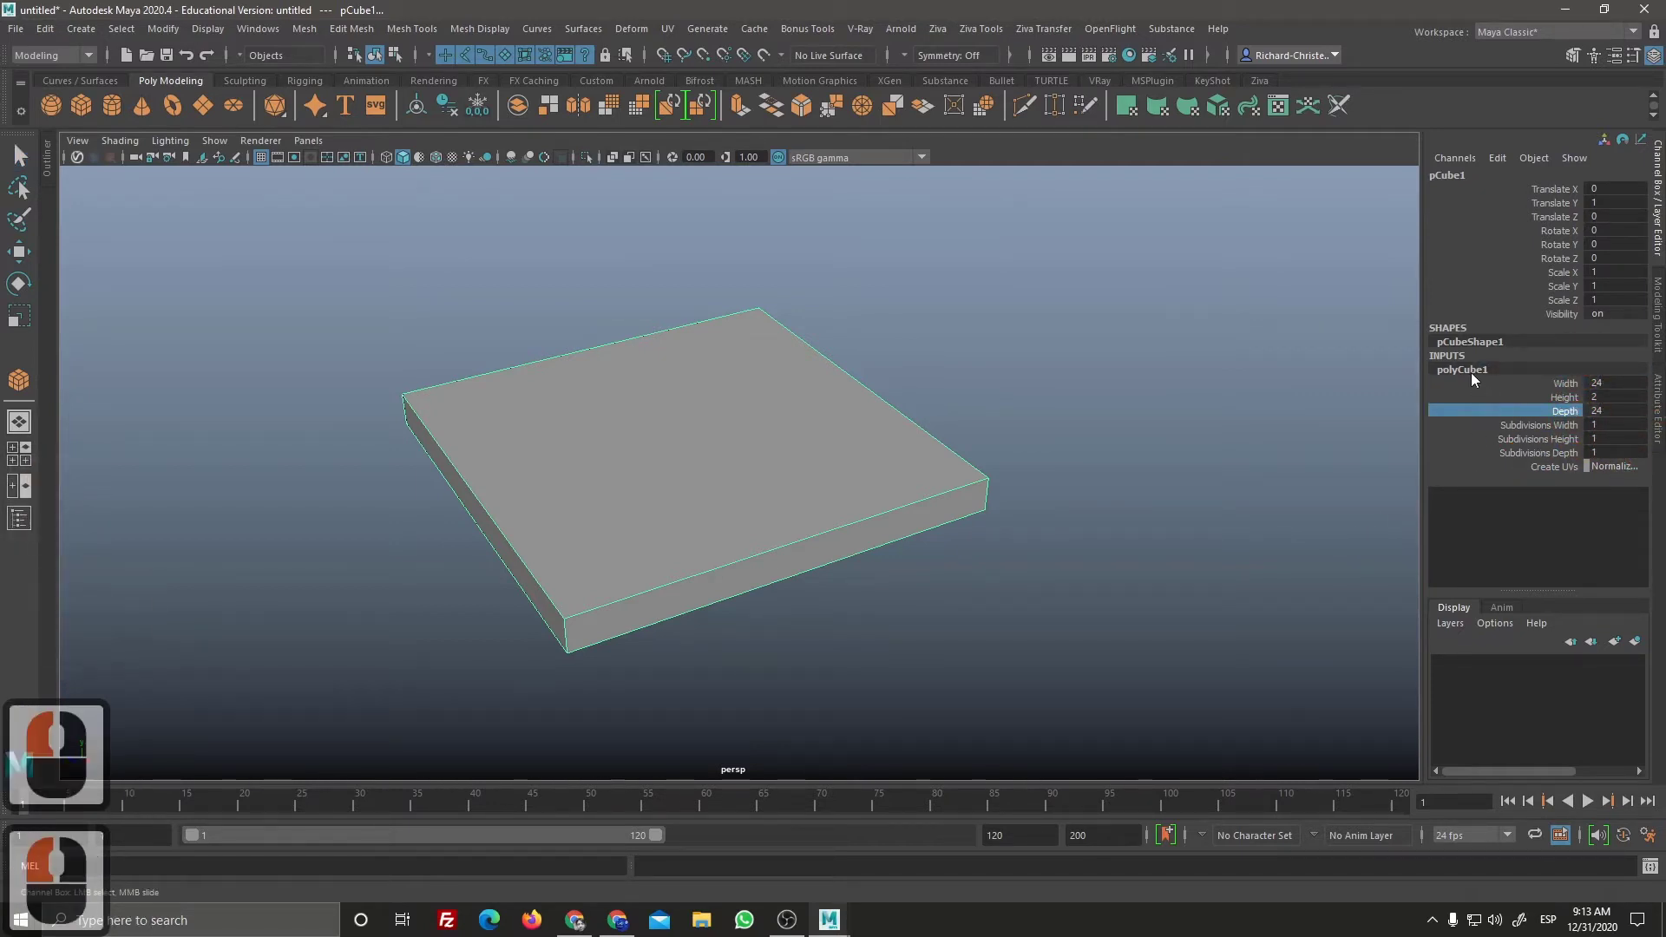
Step: Round the polyCube depth and subdivision values in the Channel Box and reshow its construction settings
click(1480, 376)
click(1462, 429)
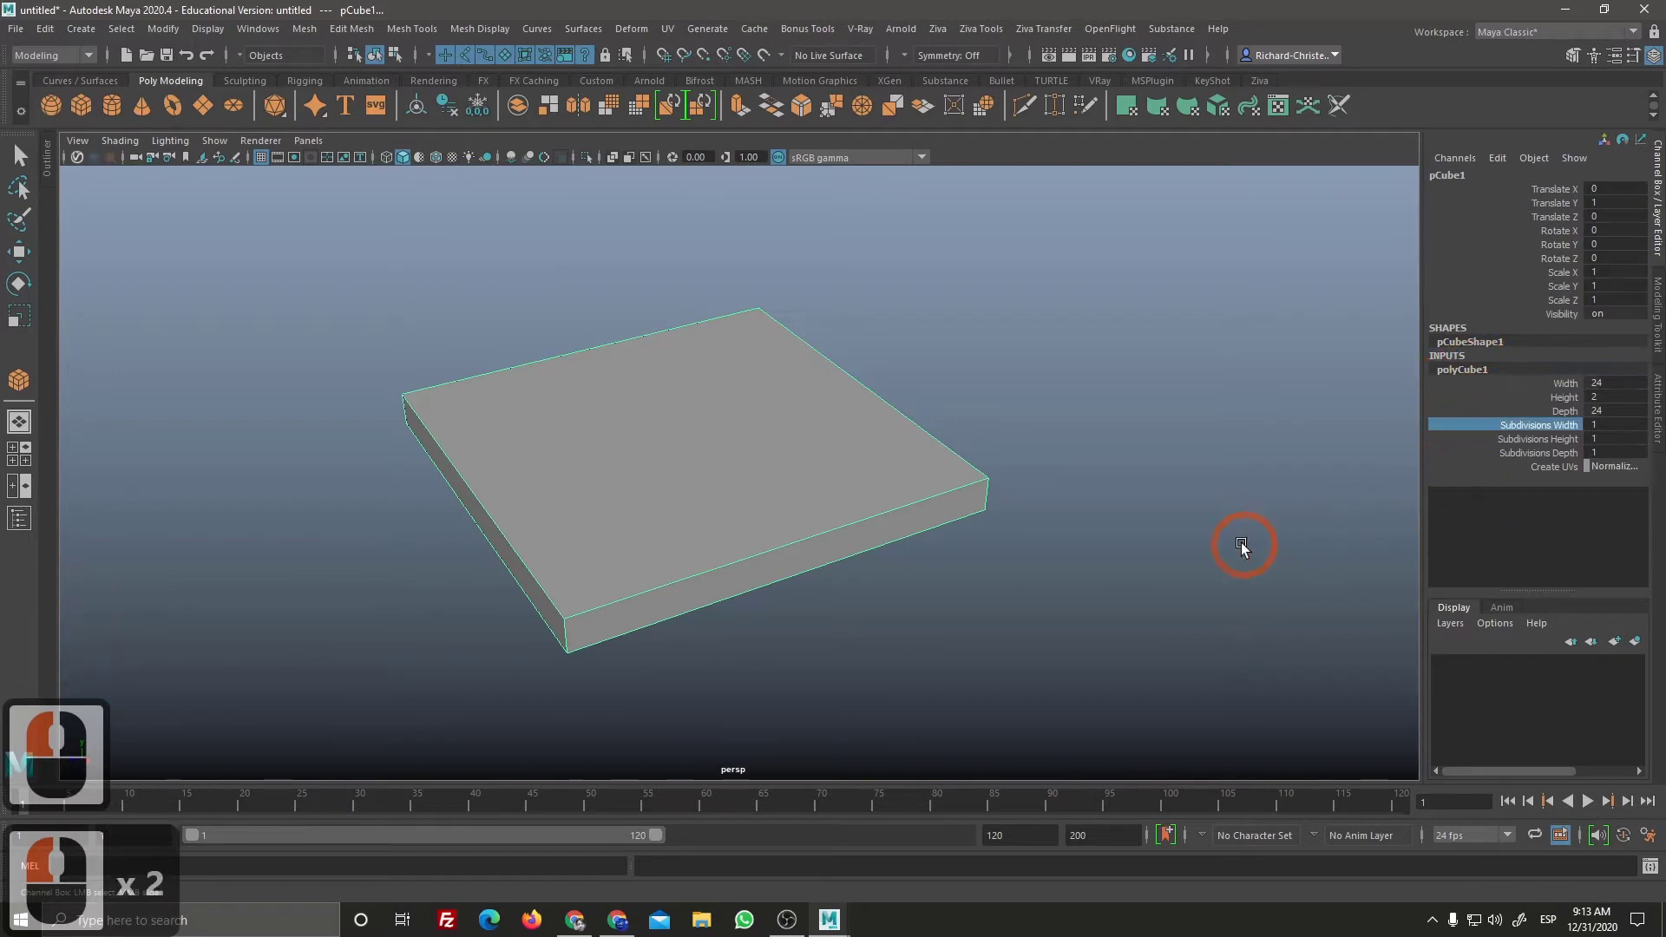
click(1217, 582)
click(936, 497)
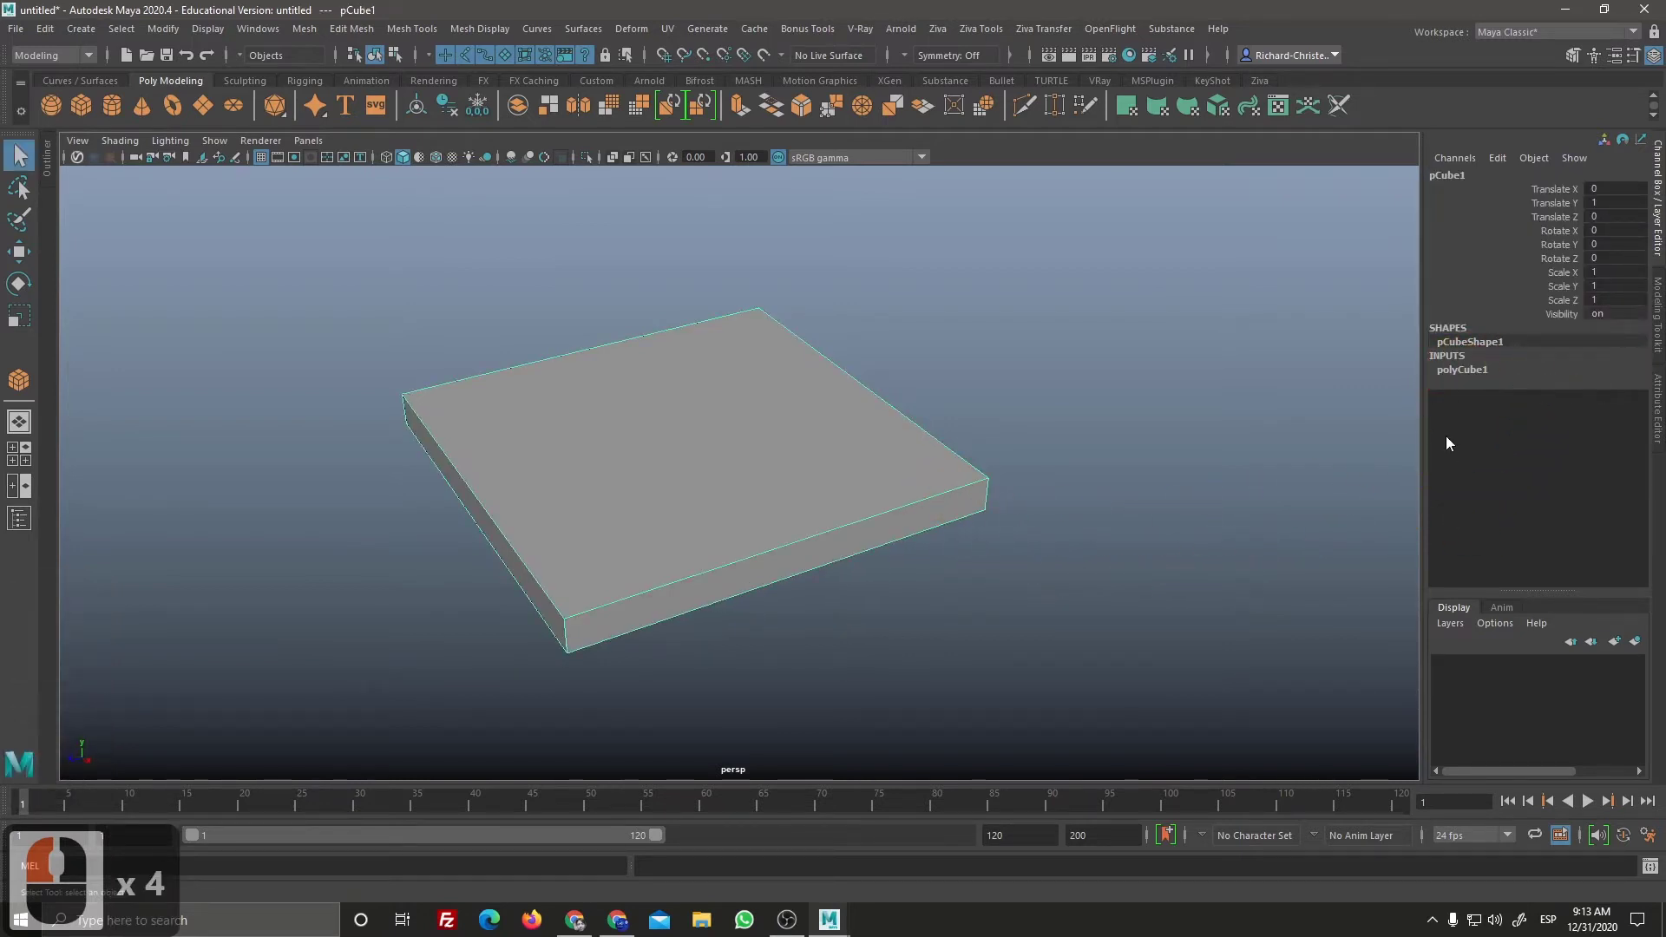
click(1477, 374)
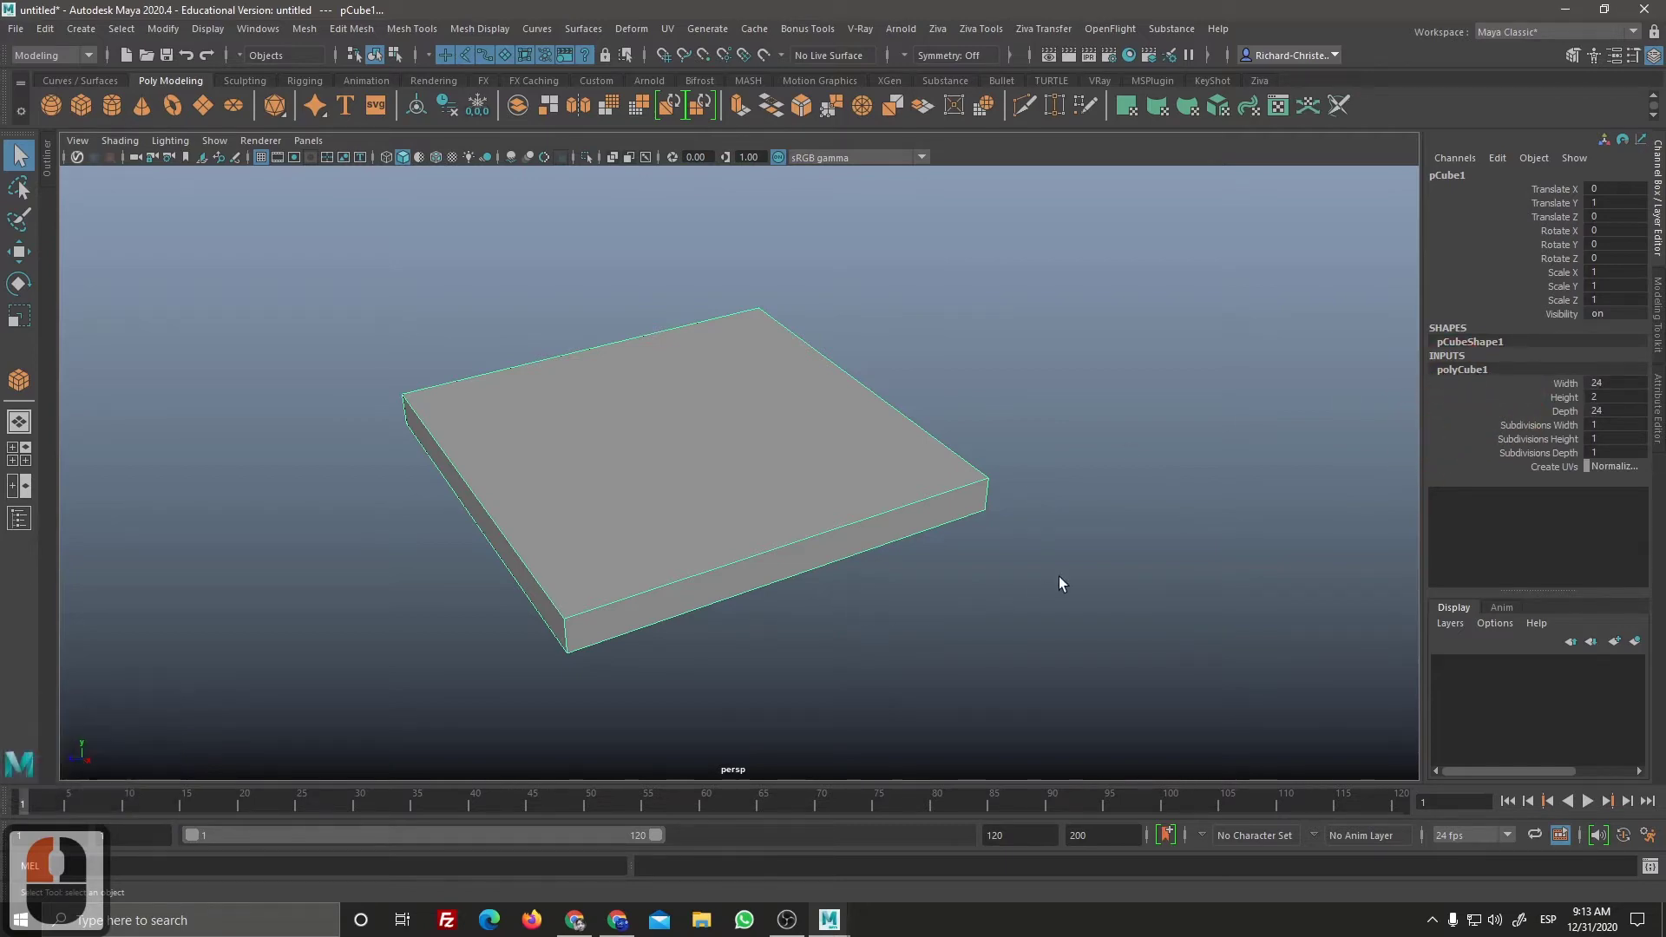
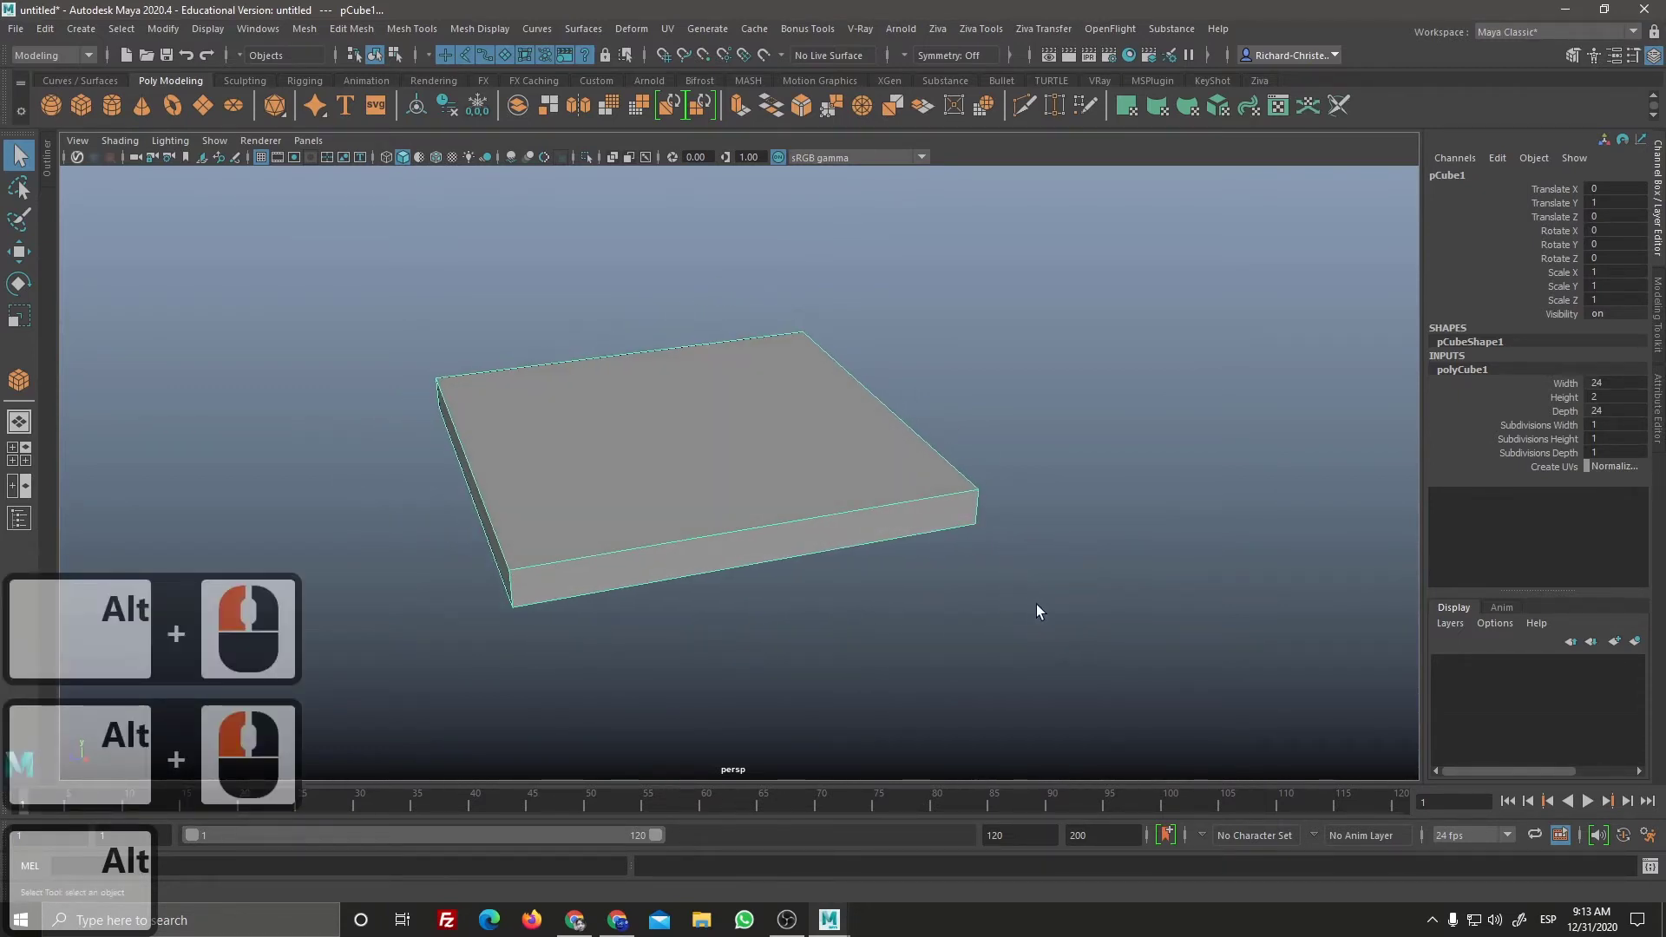
middle_click(1075, 692)
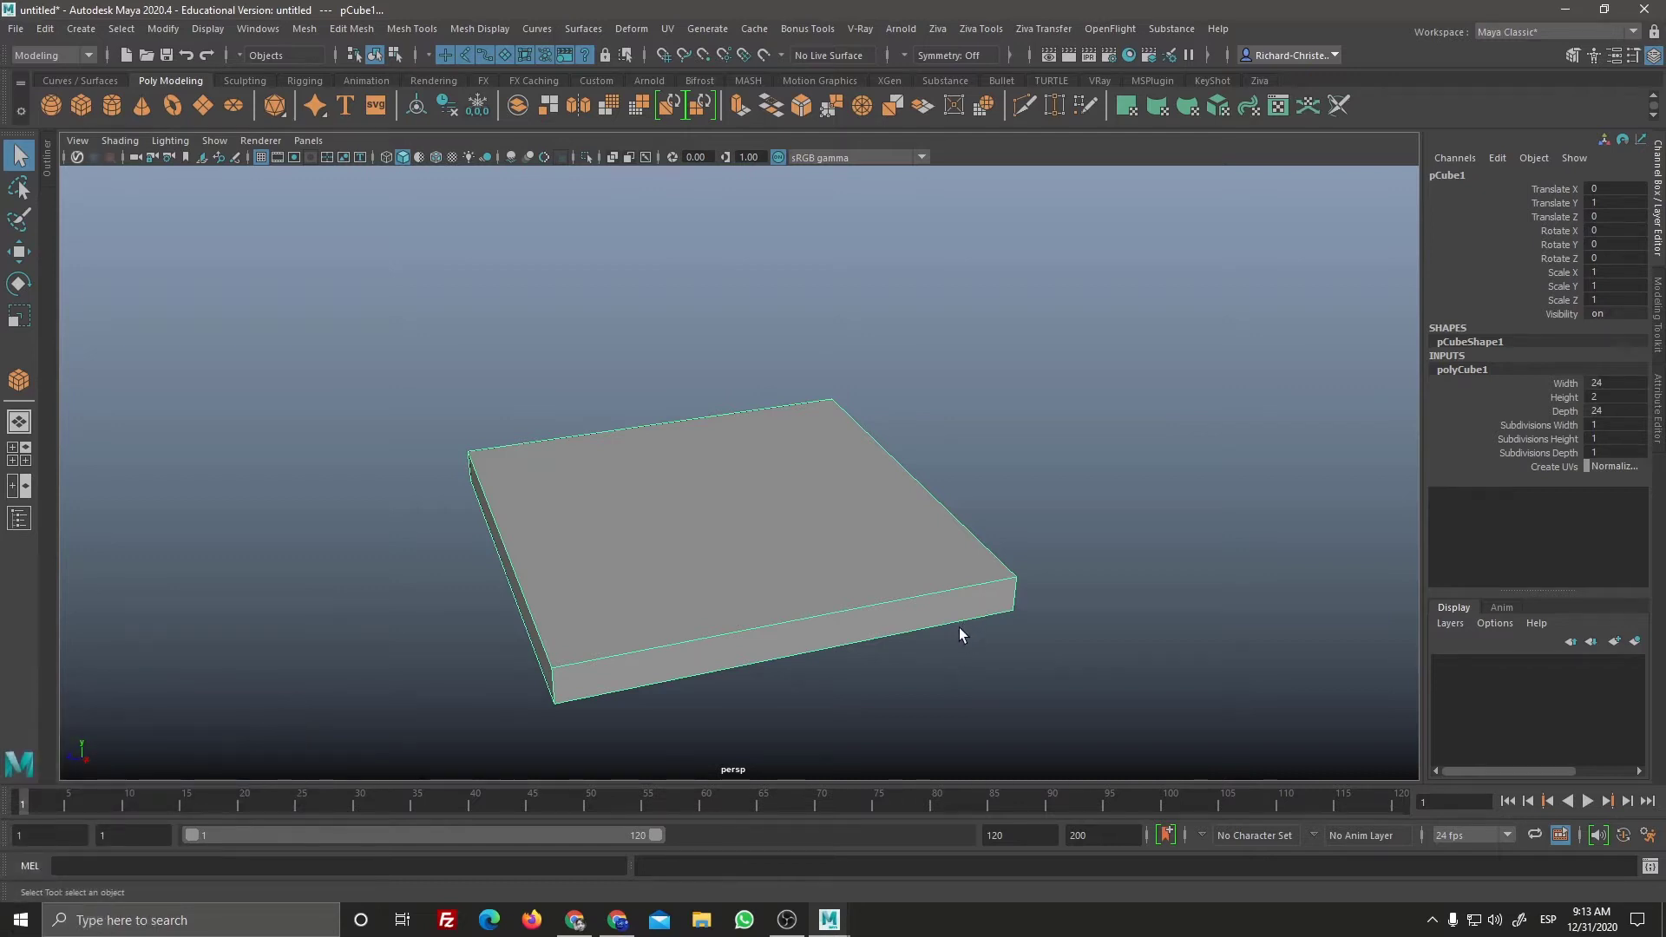
key(w)
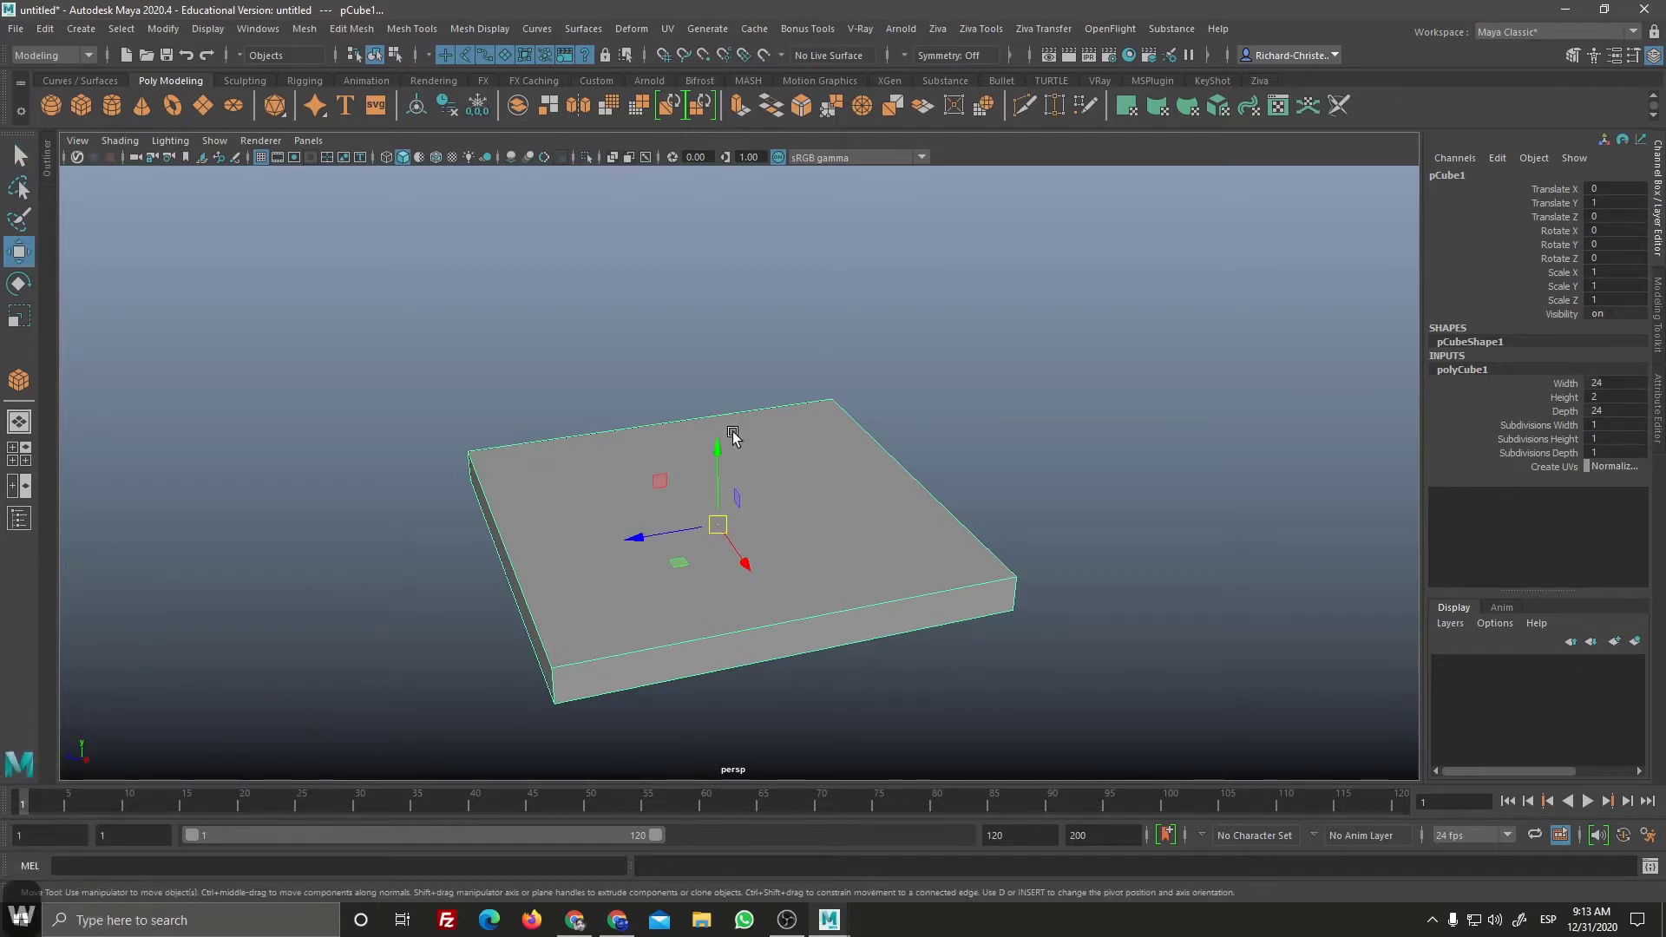
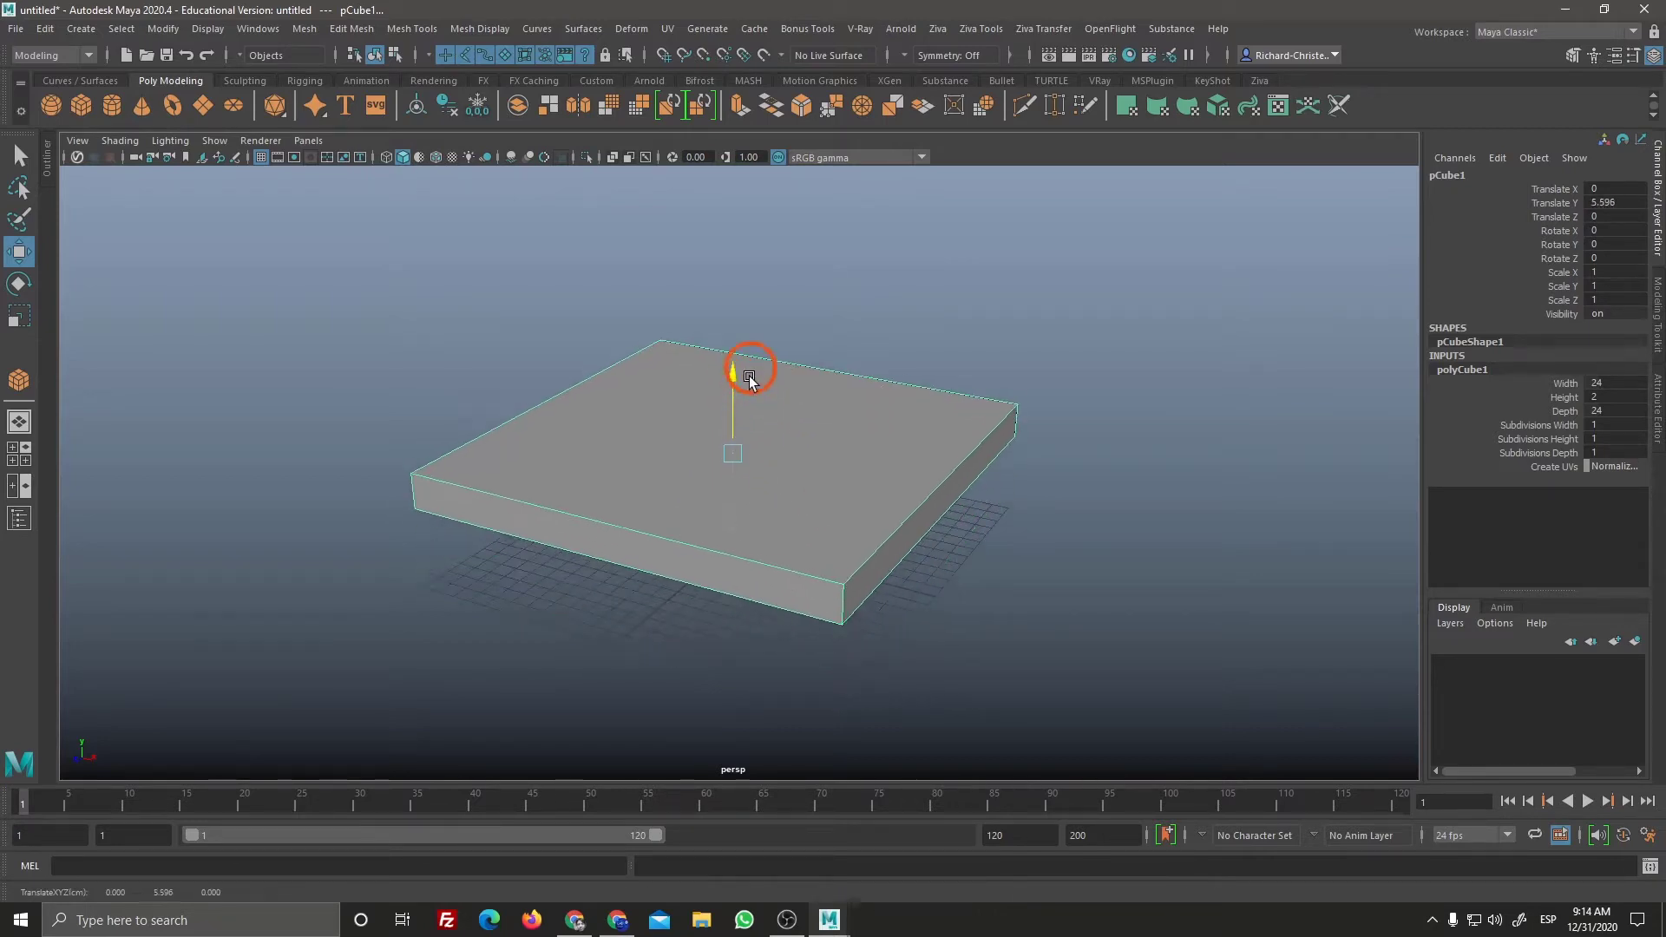
click(780, 259)
key(ctrl+z)
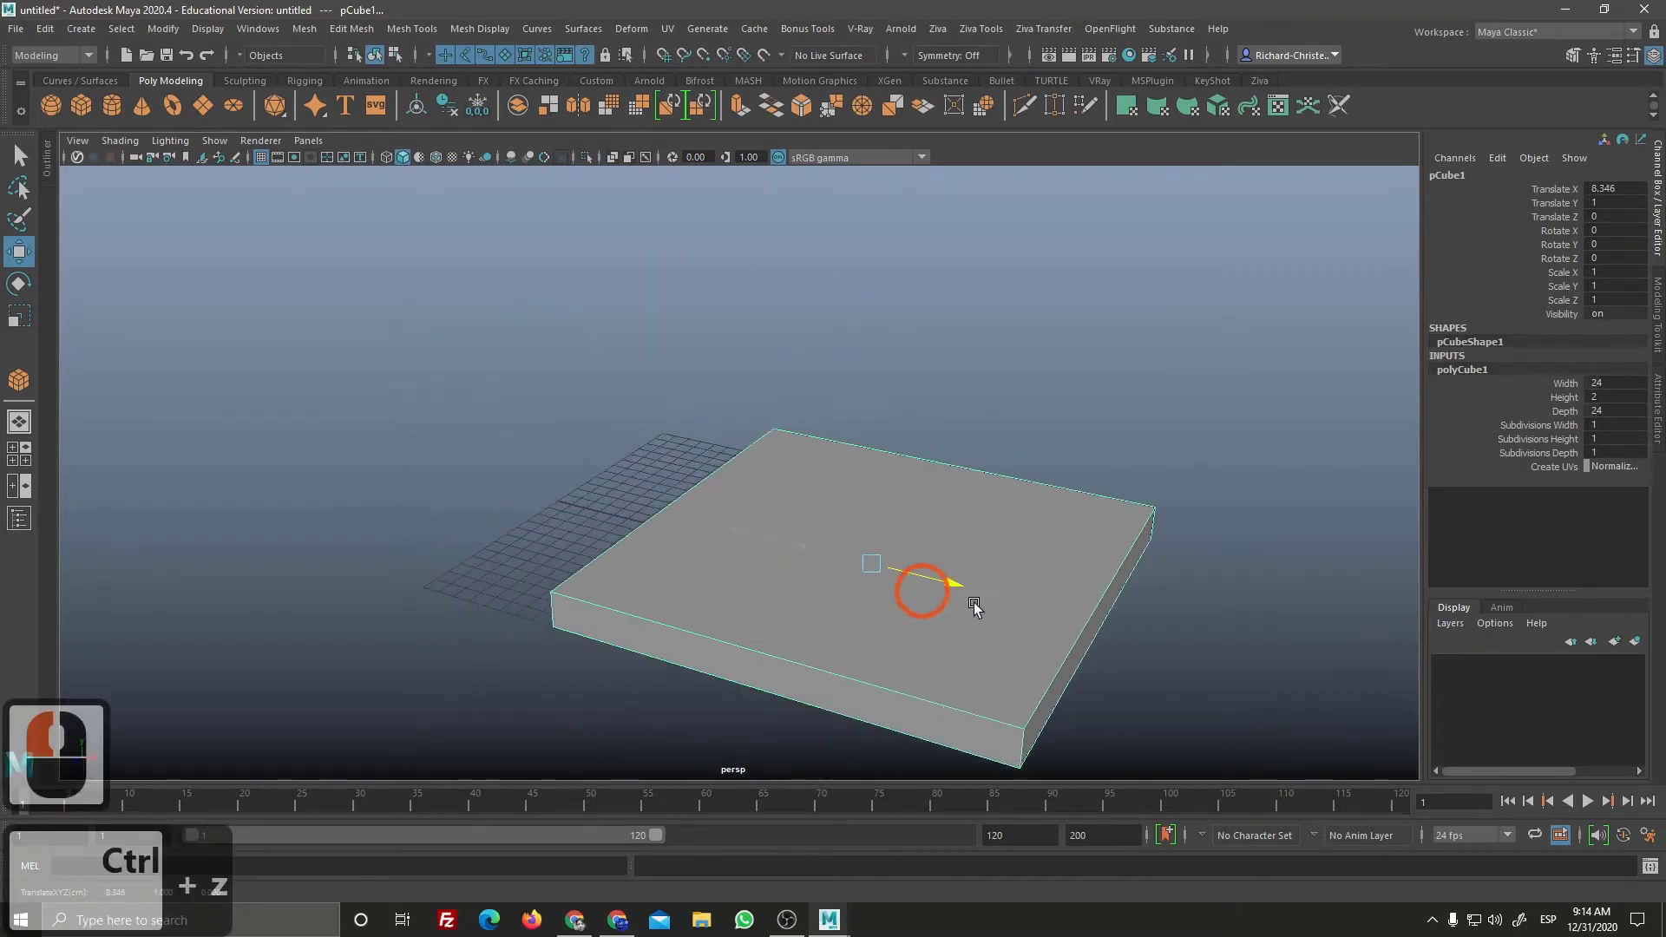
click(578, 639)
key(ctrl+z)
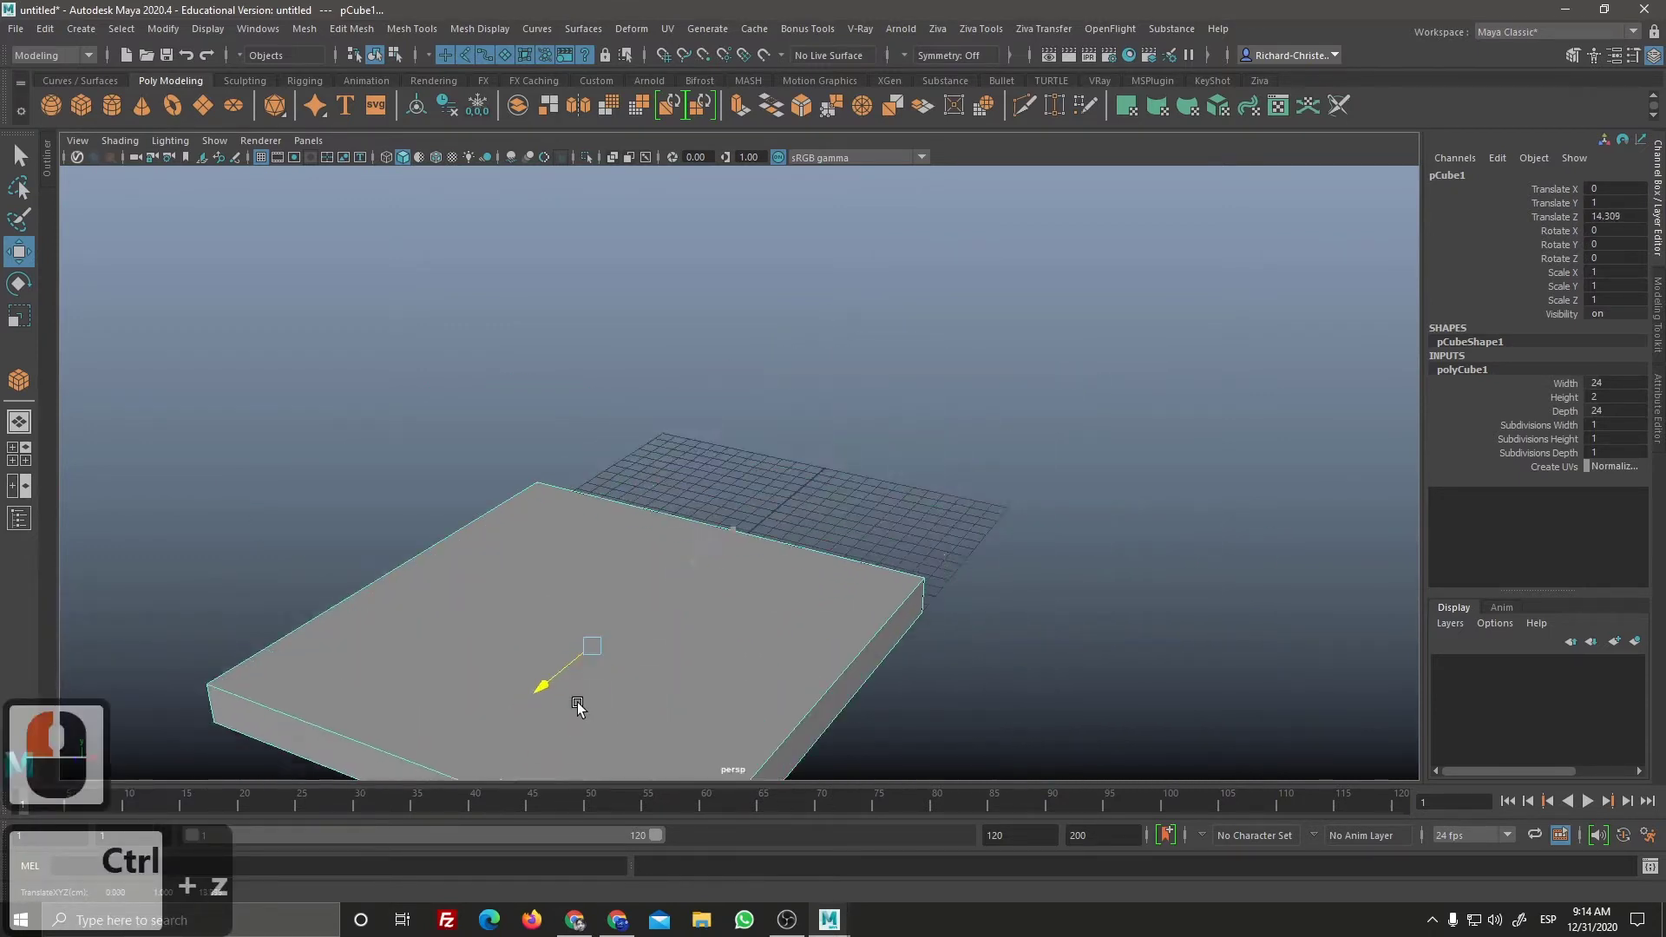
click(566, 722)
key(ctrl+z)
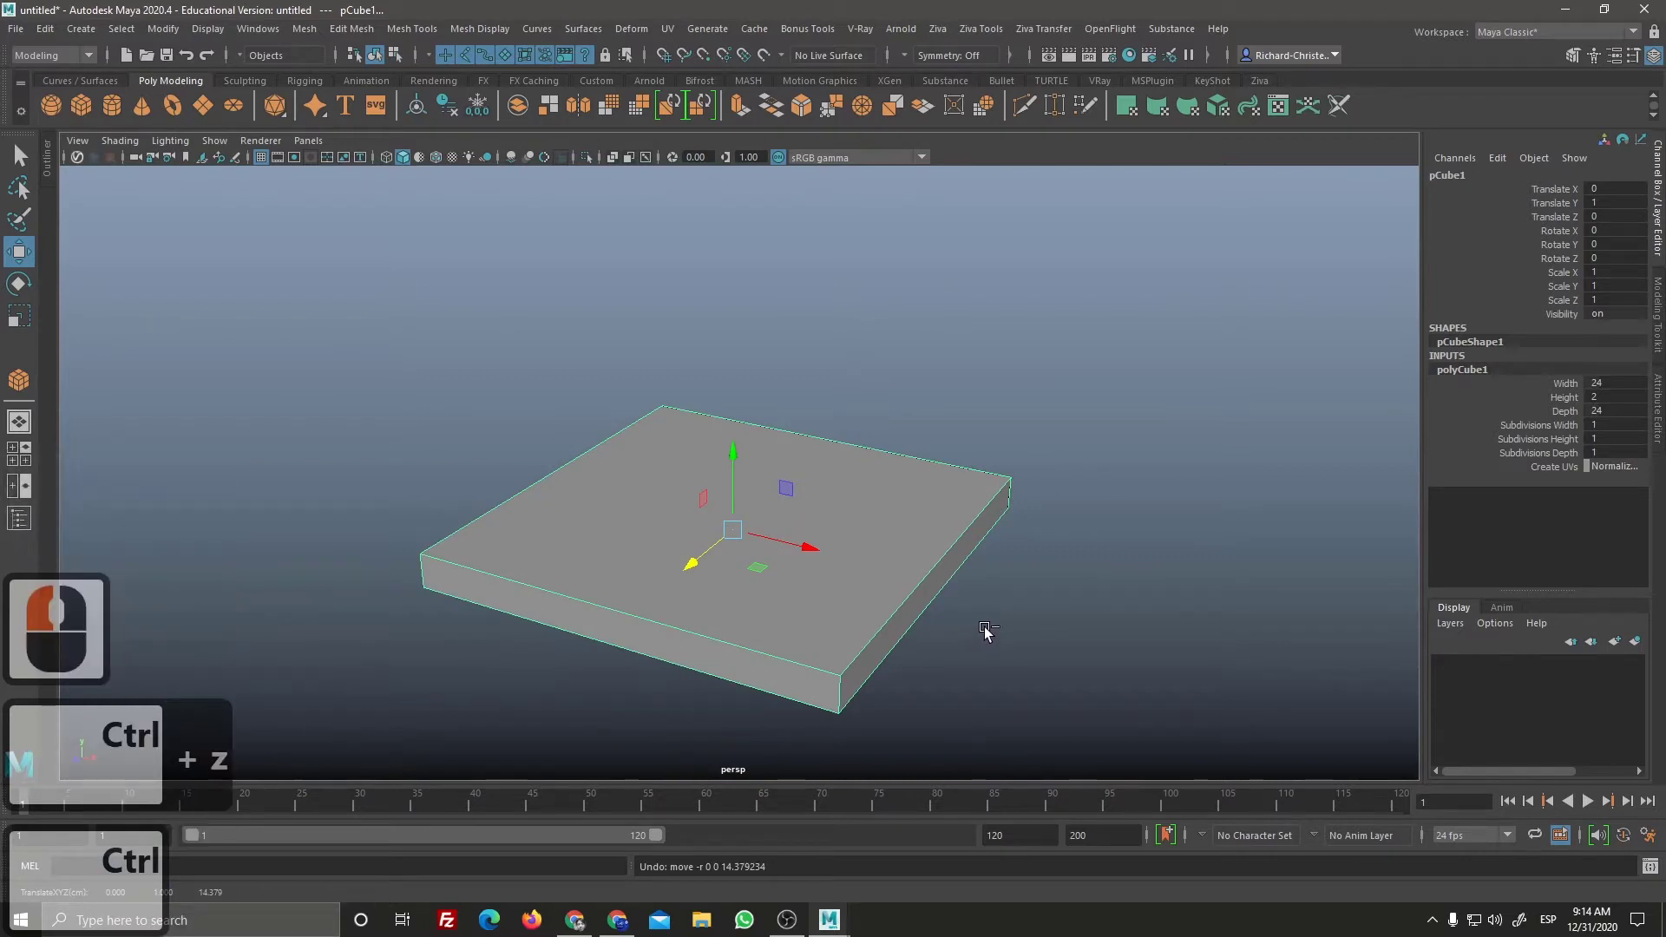
Step: Duplicate the slab, raise and shrink the copy, then delete it and reselect the base slab
key(ctrl+d)
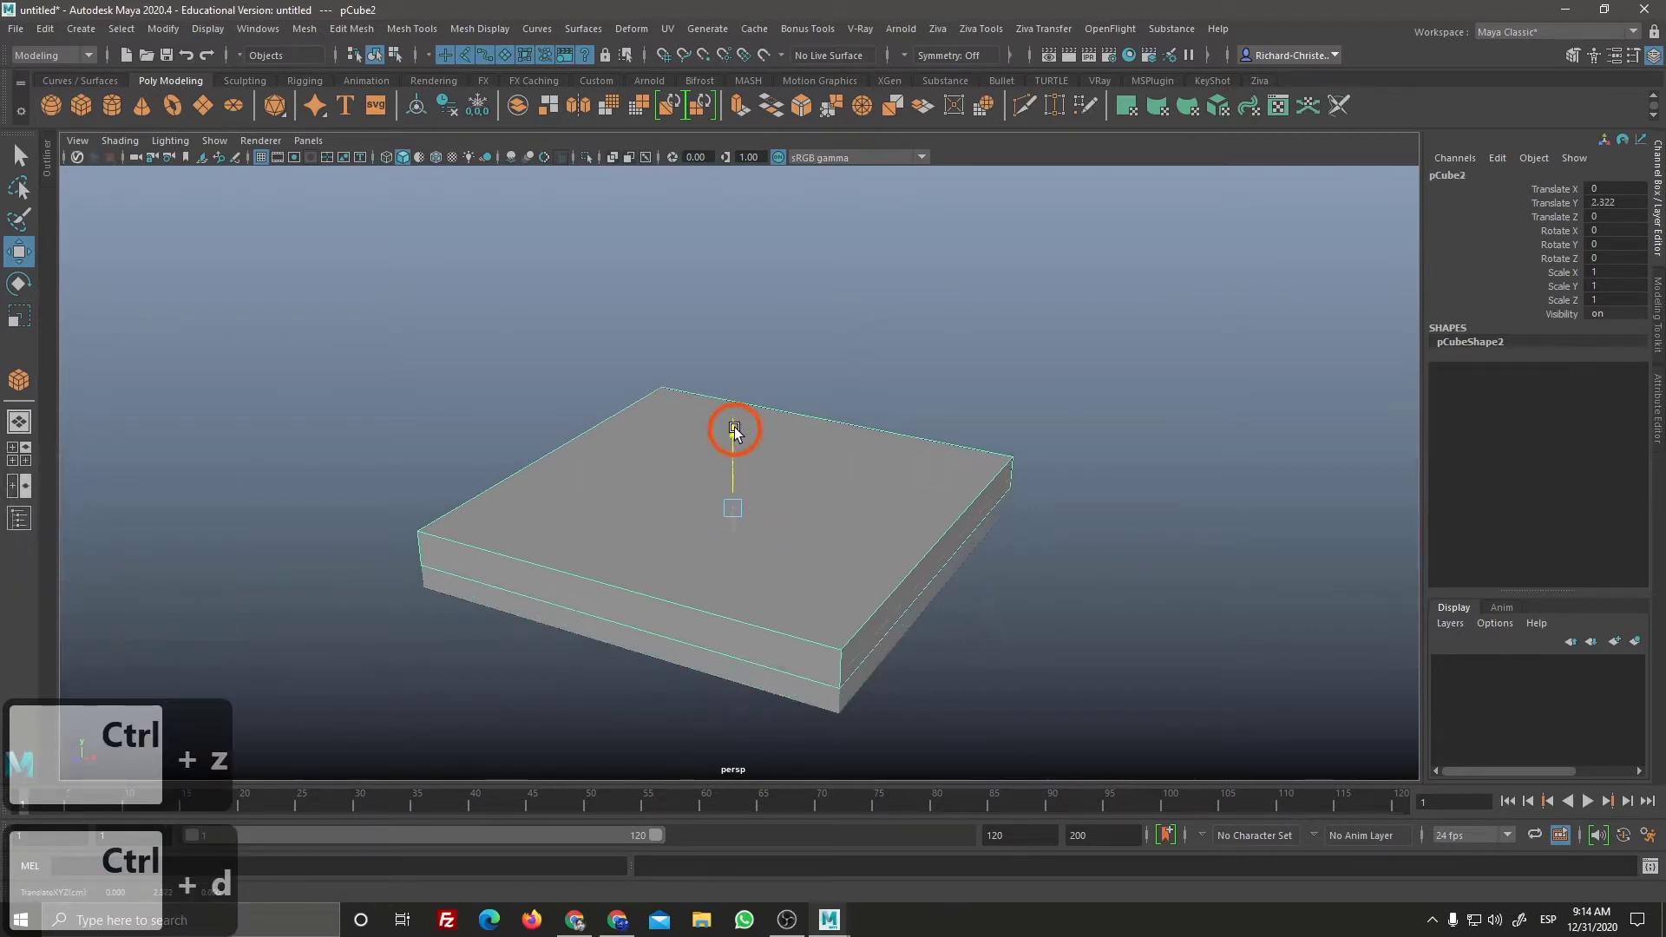
click(739, 423)
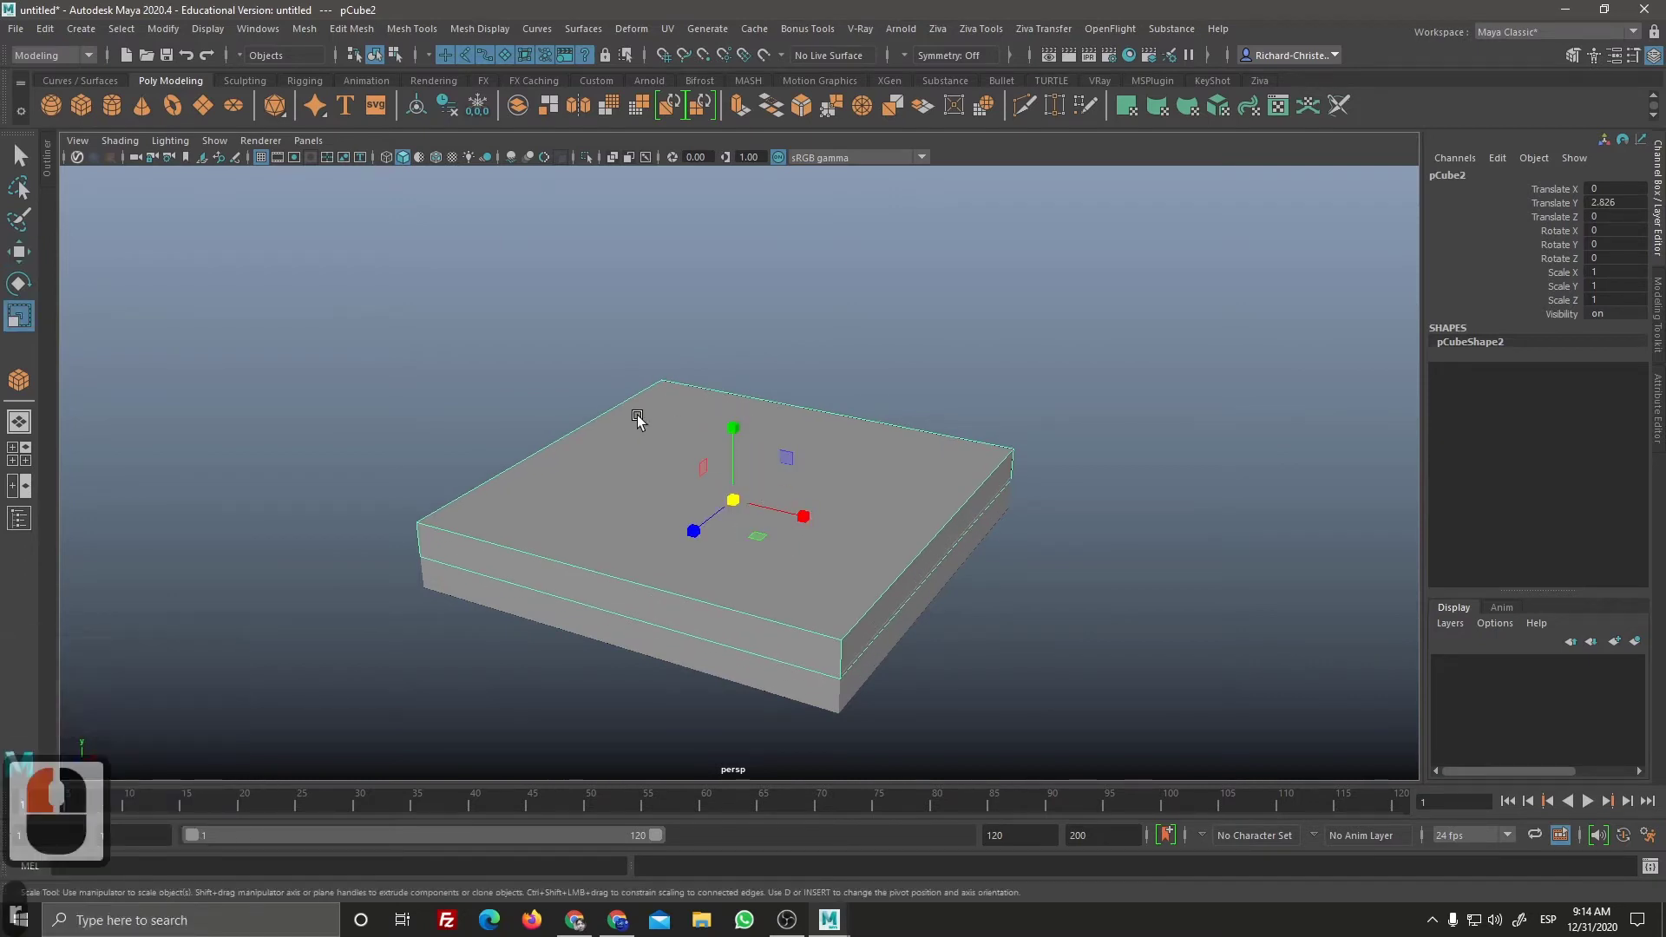
click(29, 269)
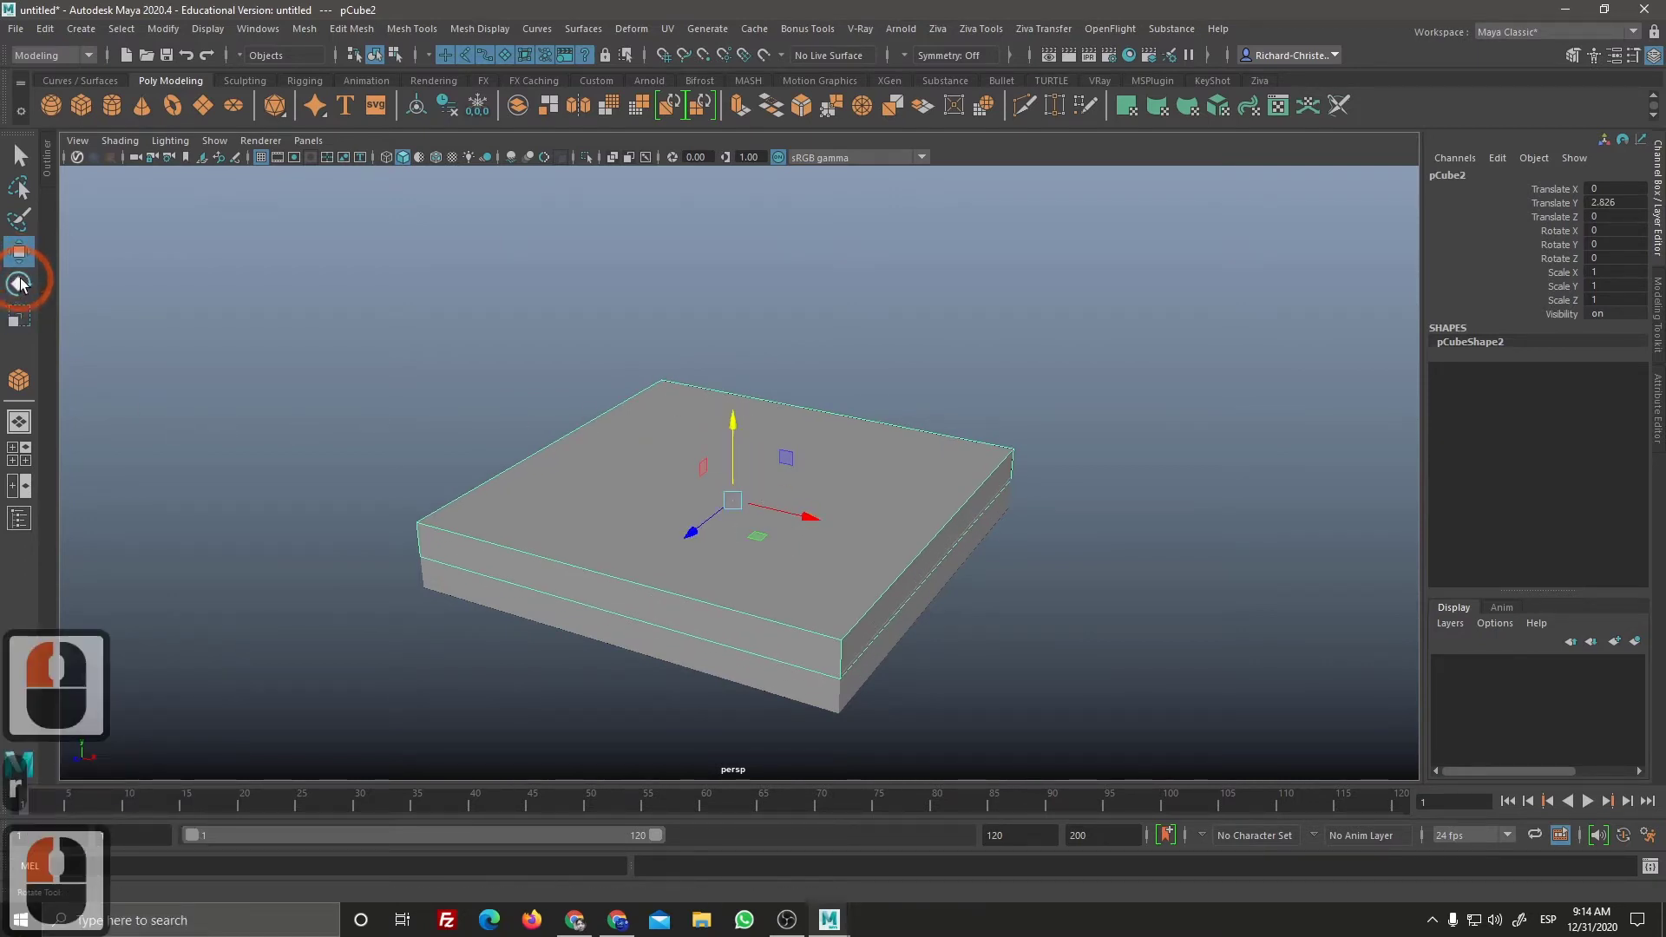
click(27, 295)
click(30, 317)
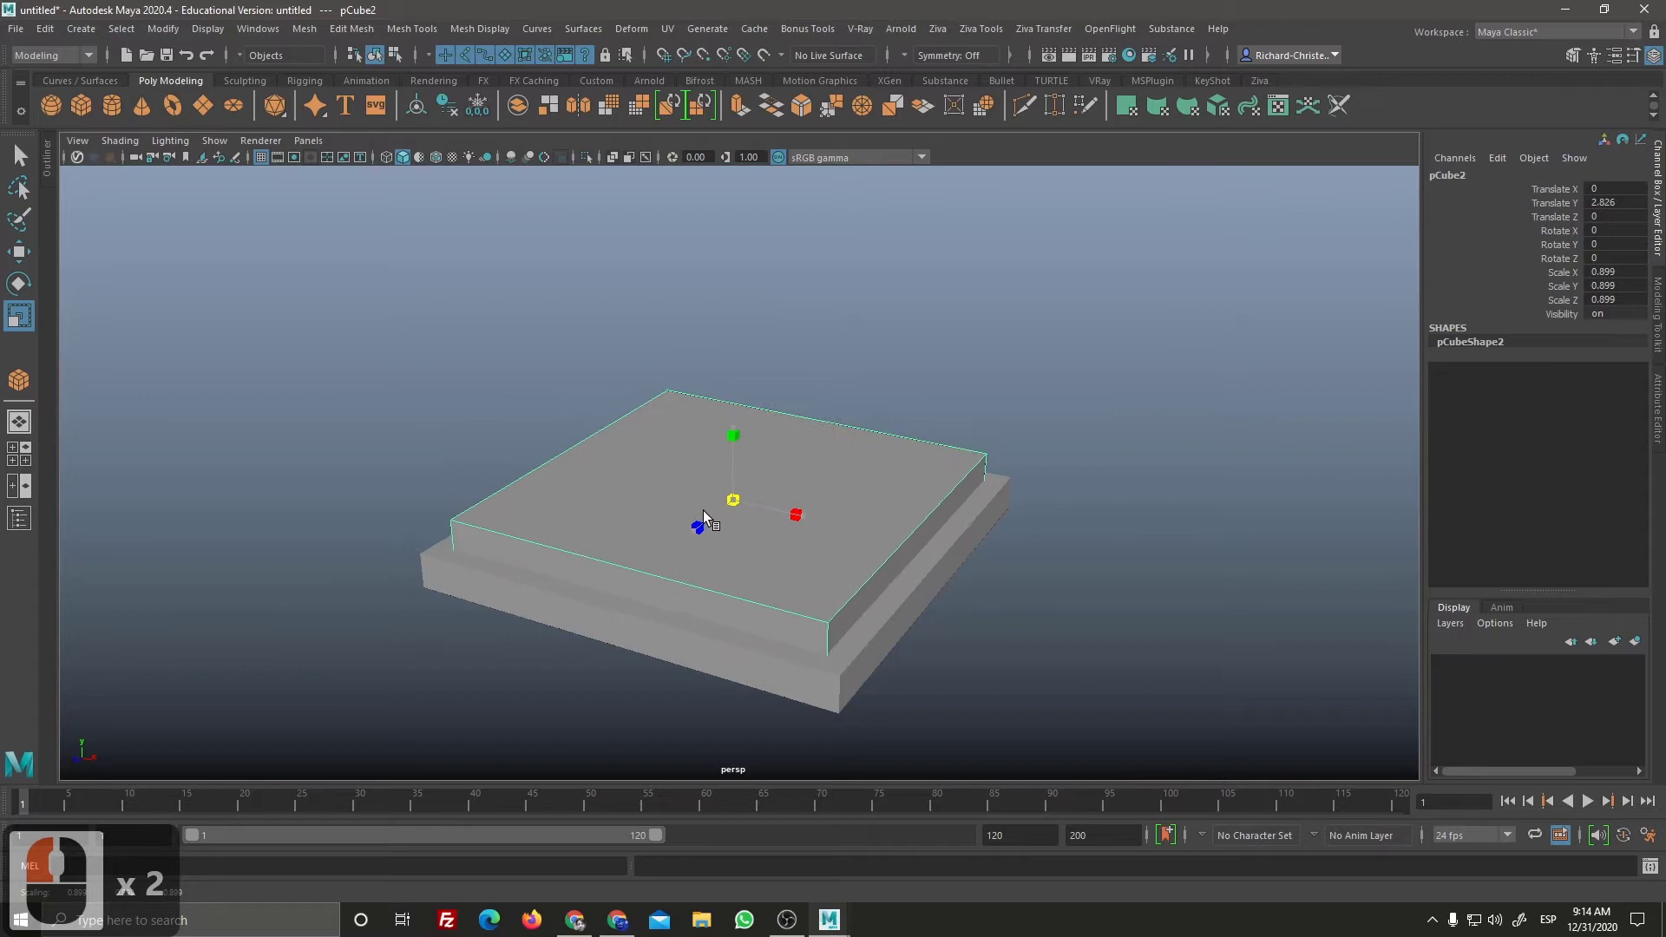
click(723, 505)
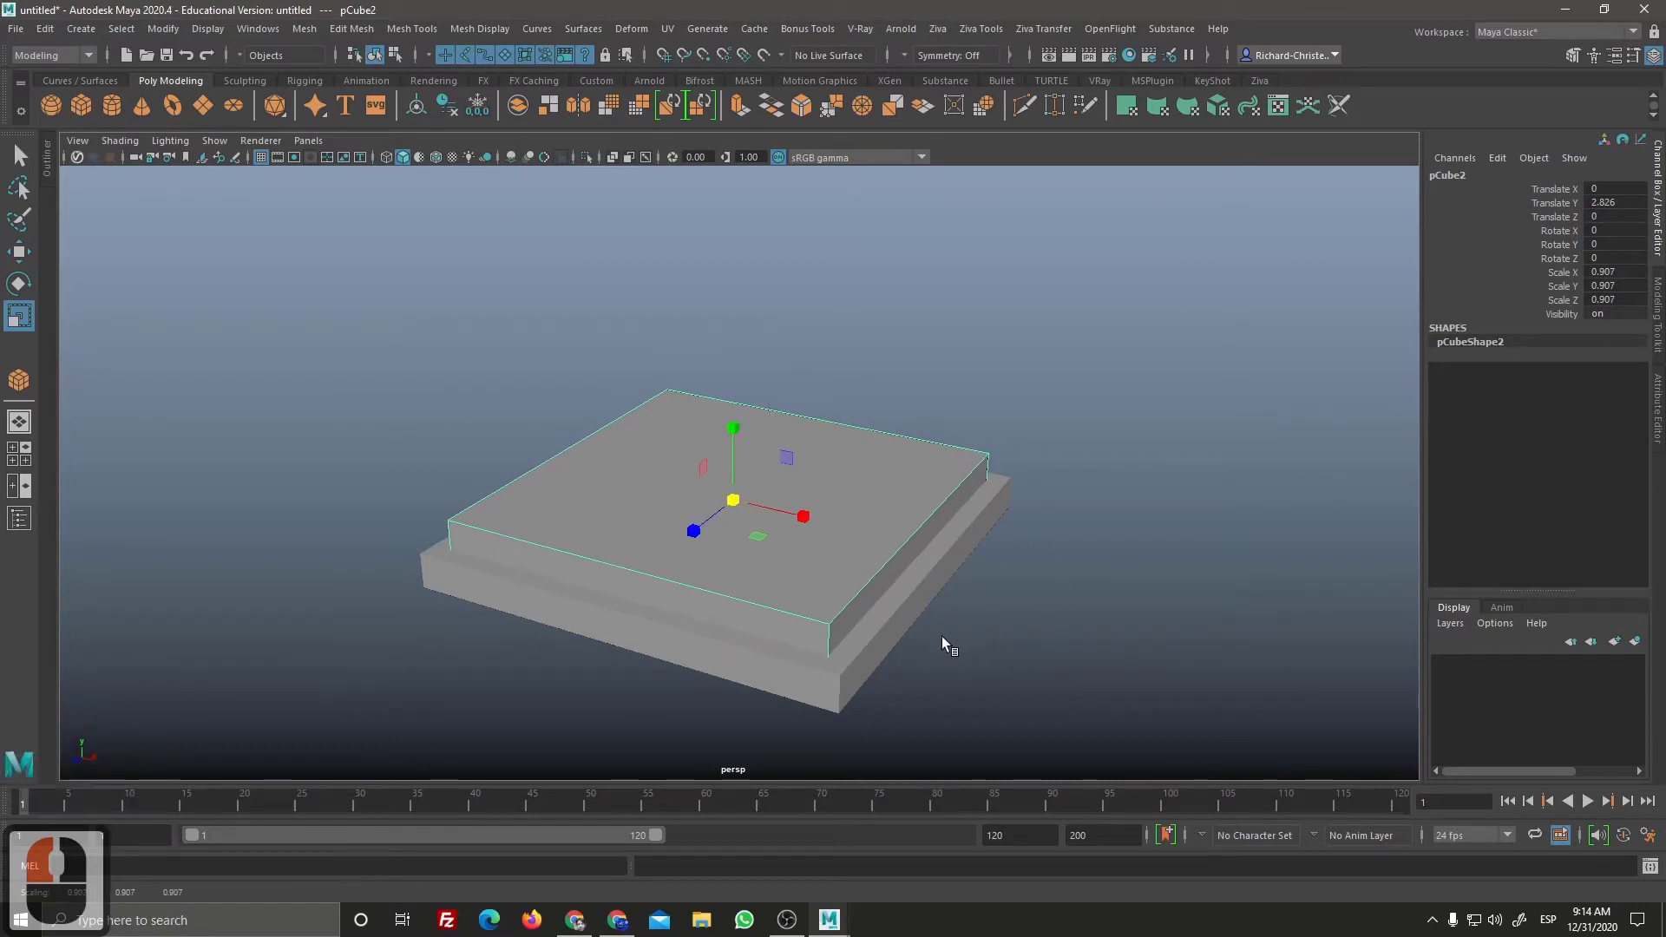
key(Delete)
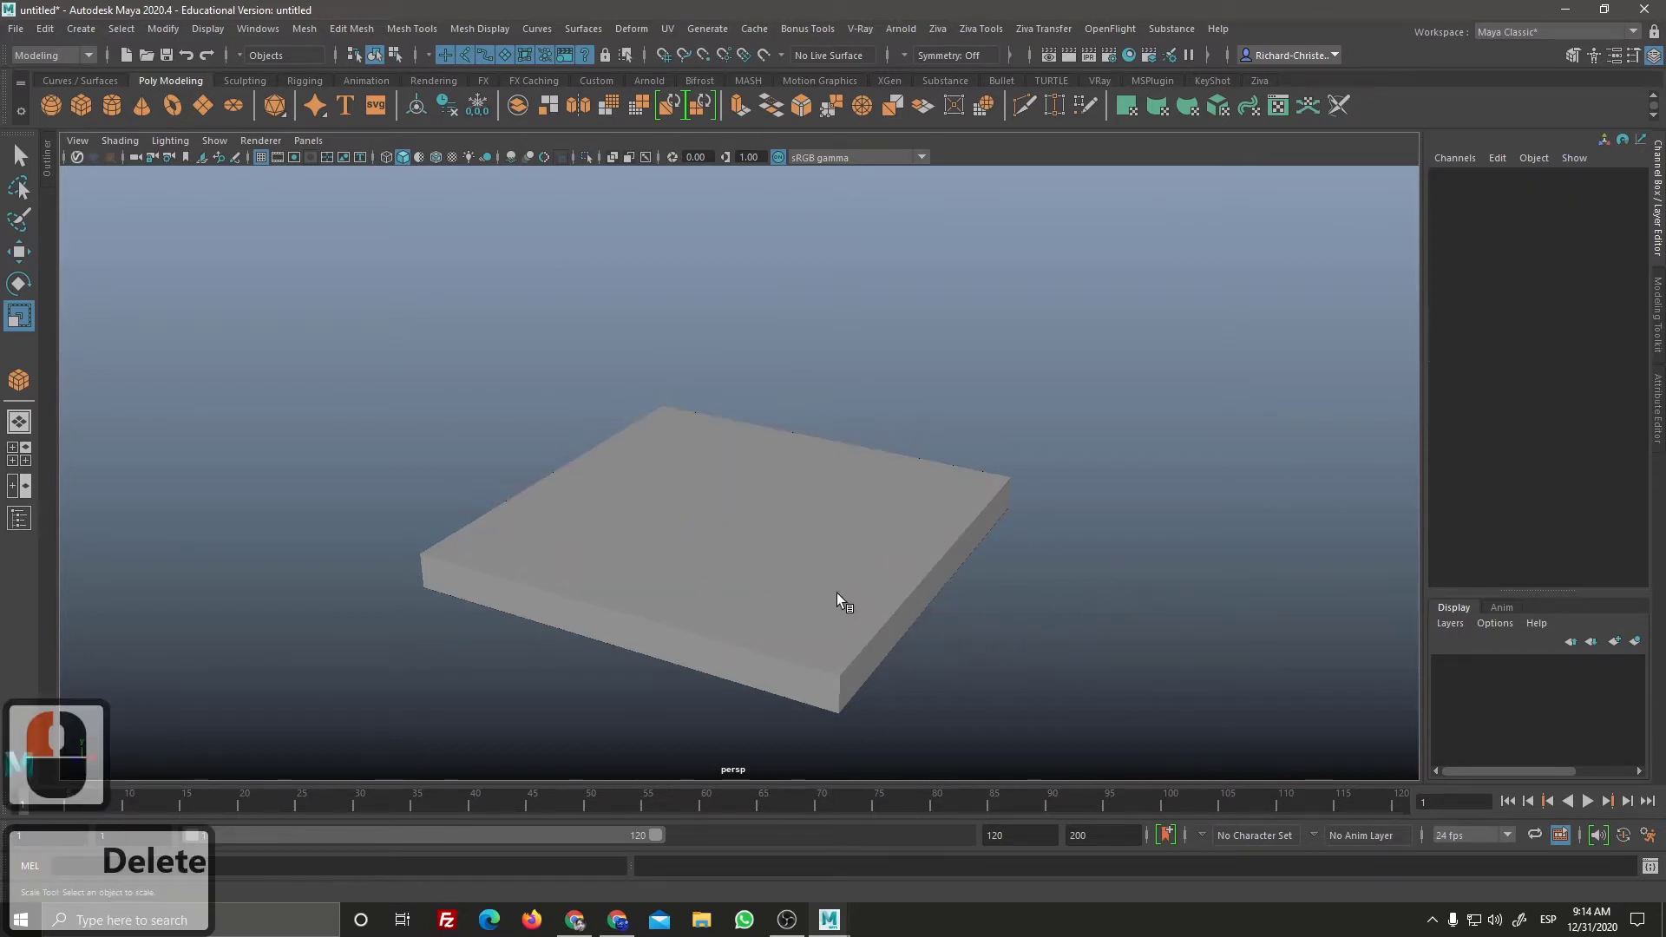
click(852, 606)
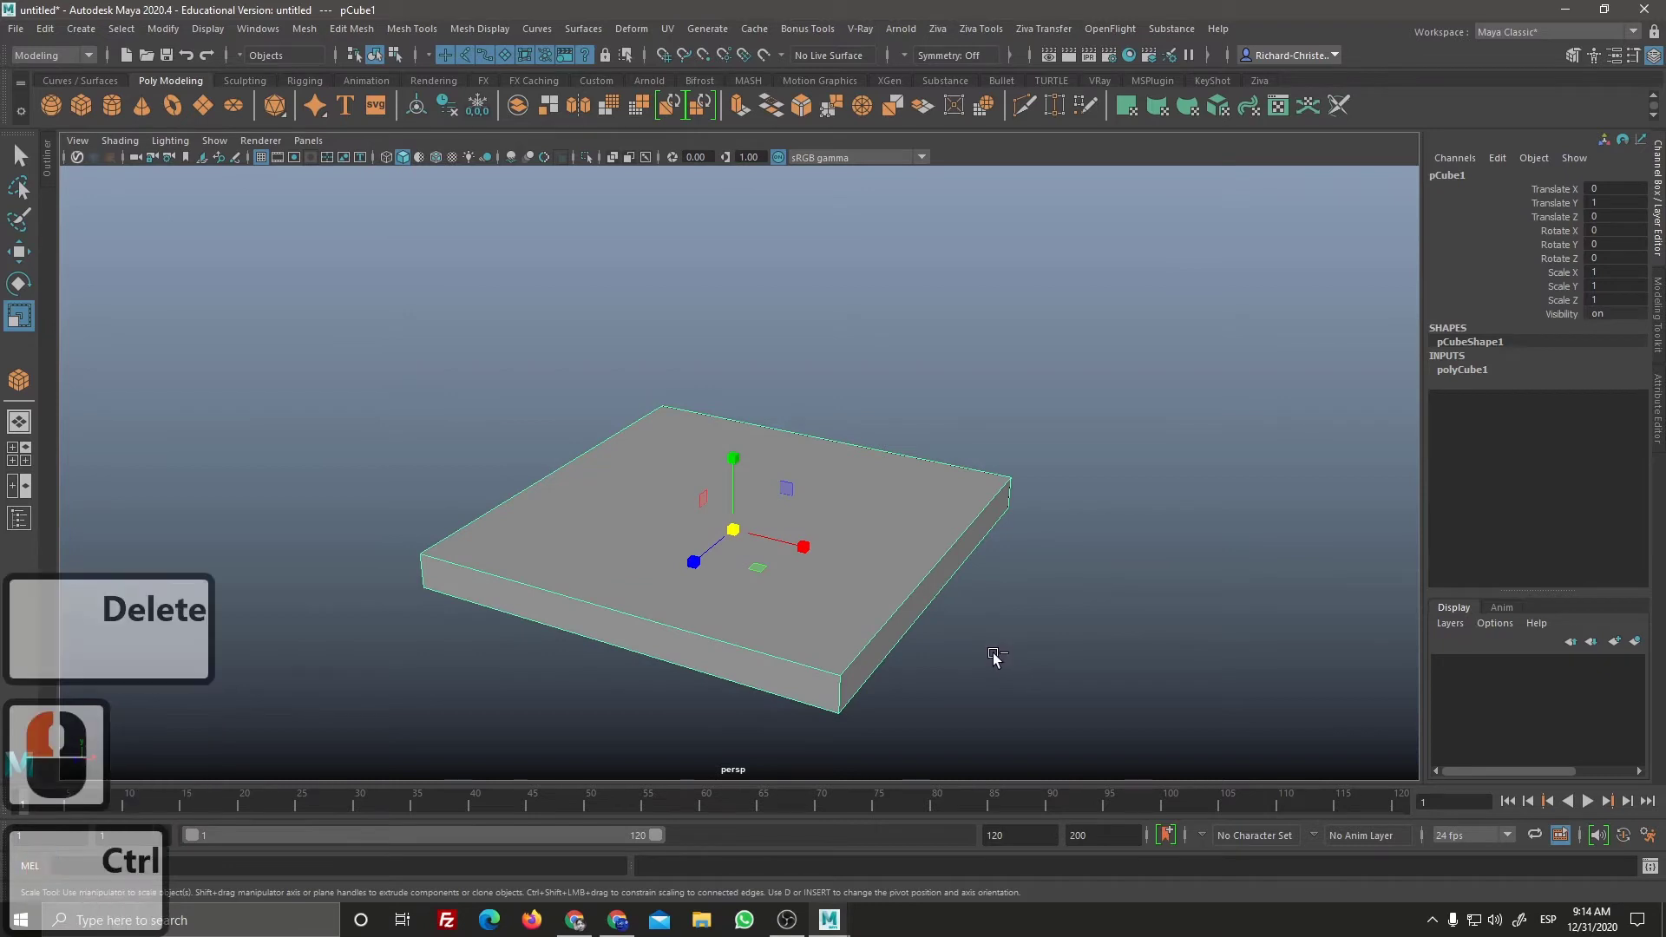
Step: Duplicate the base slab again, raise it just above the base and shrink it slightly into the first step
key(ctrl+d)
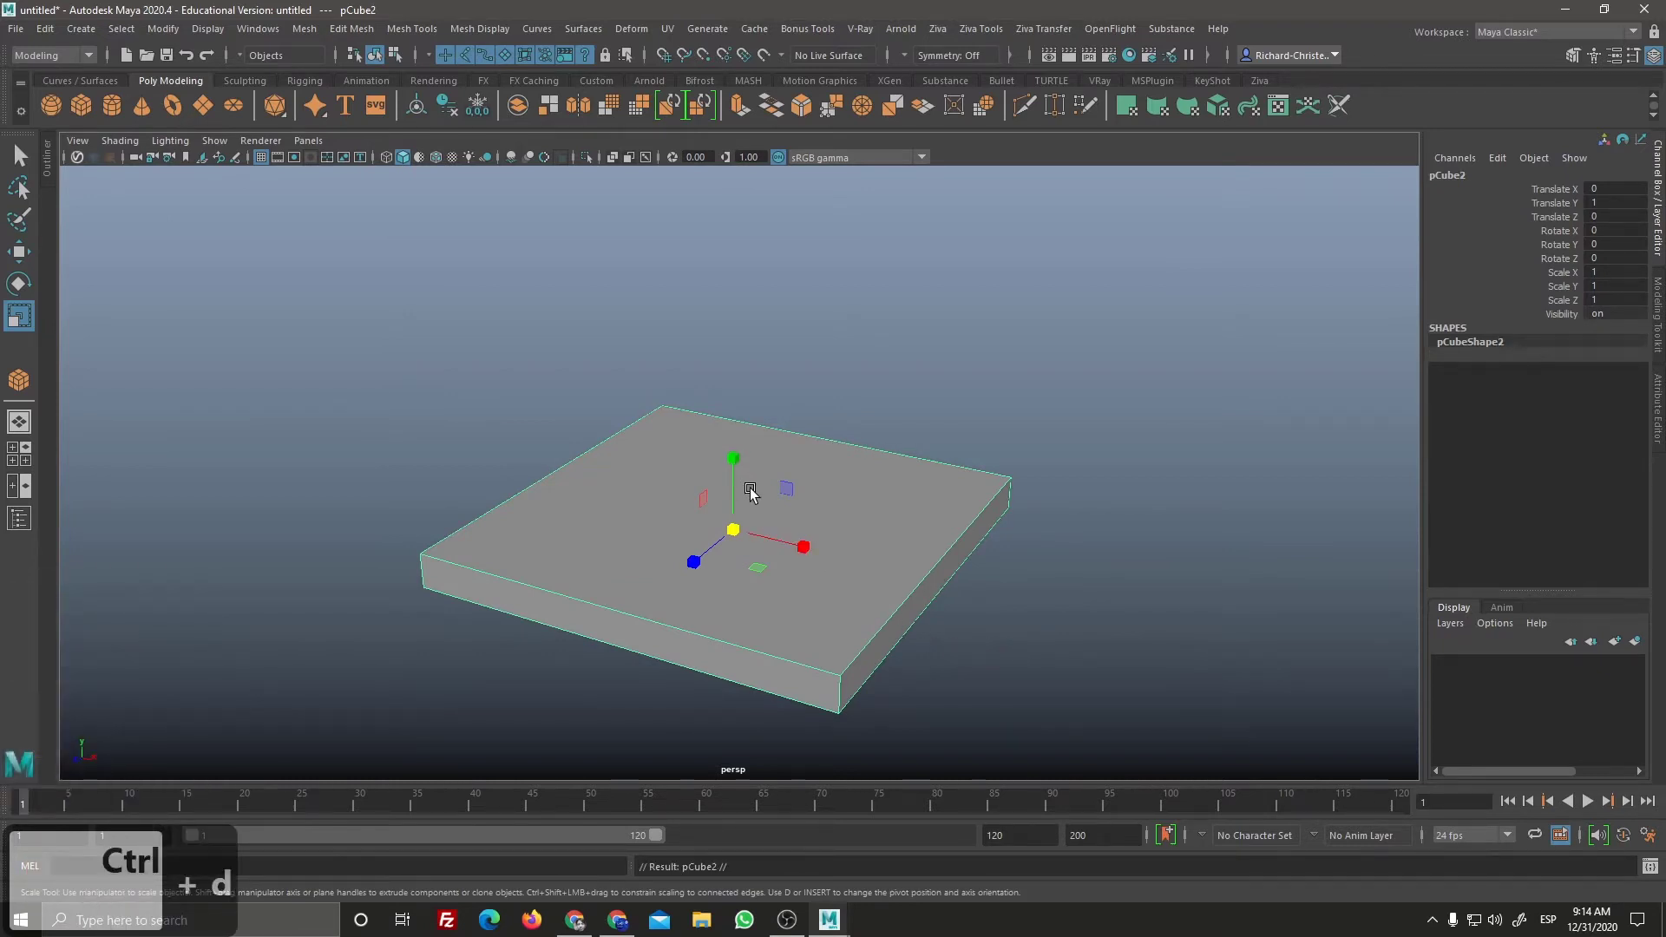
key(w)
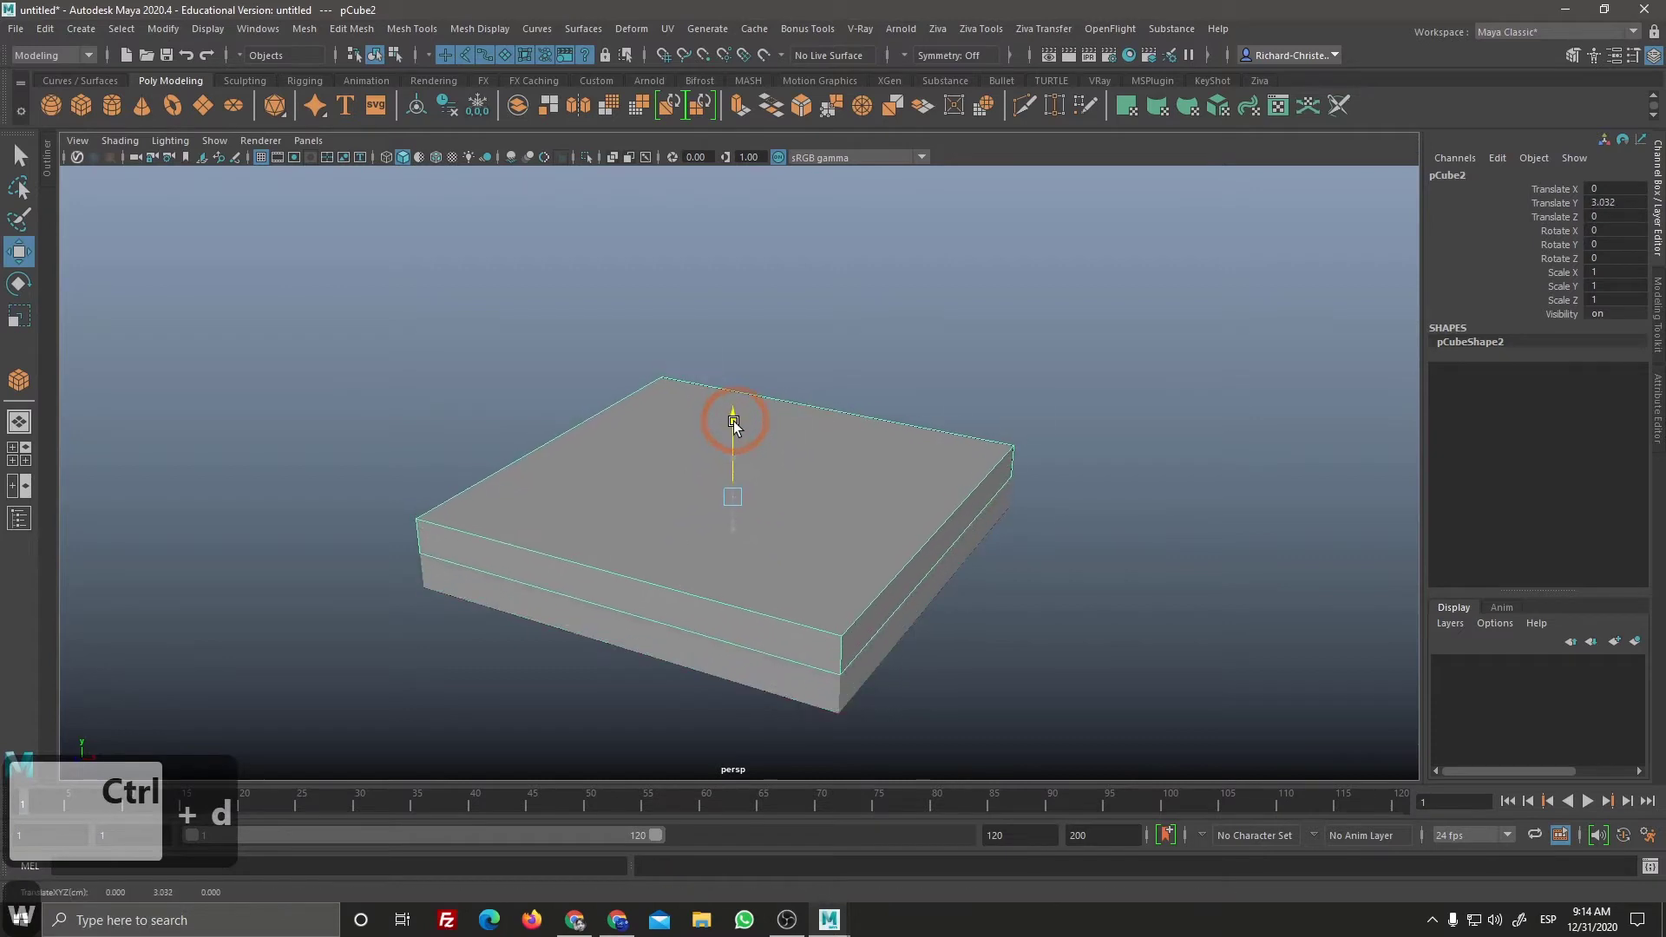
click(737, 434)
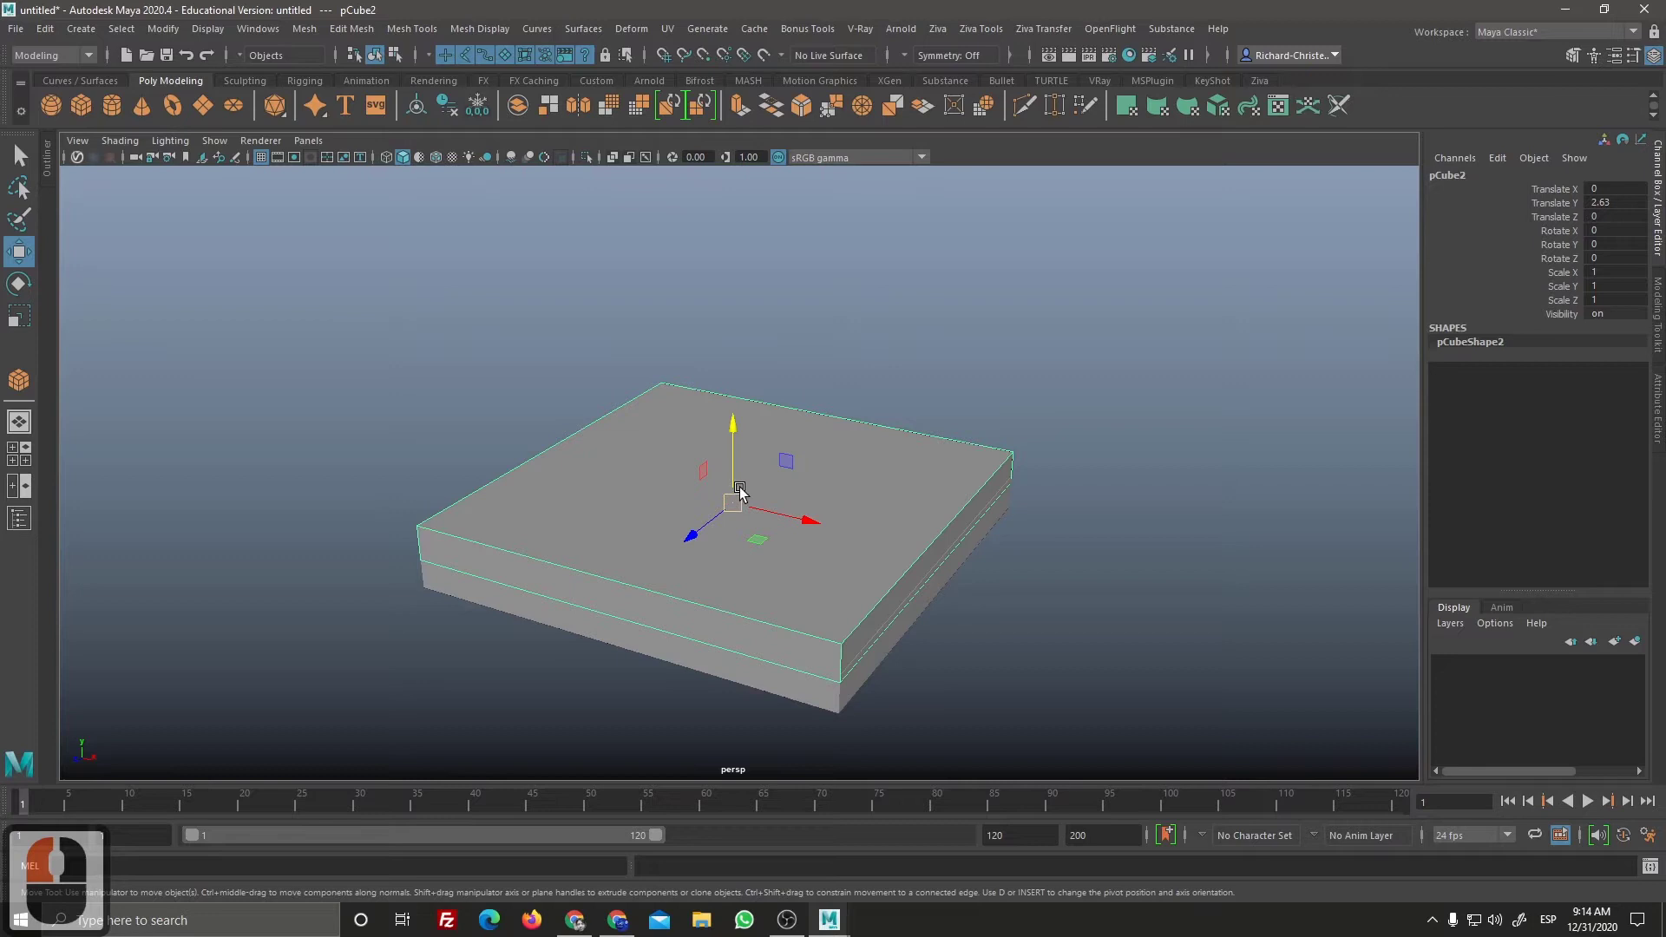
click(740, 507)
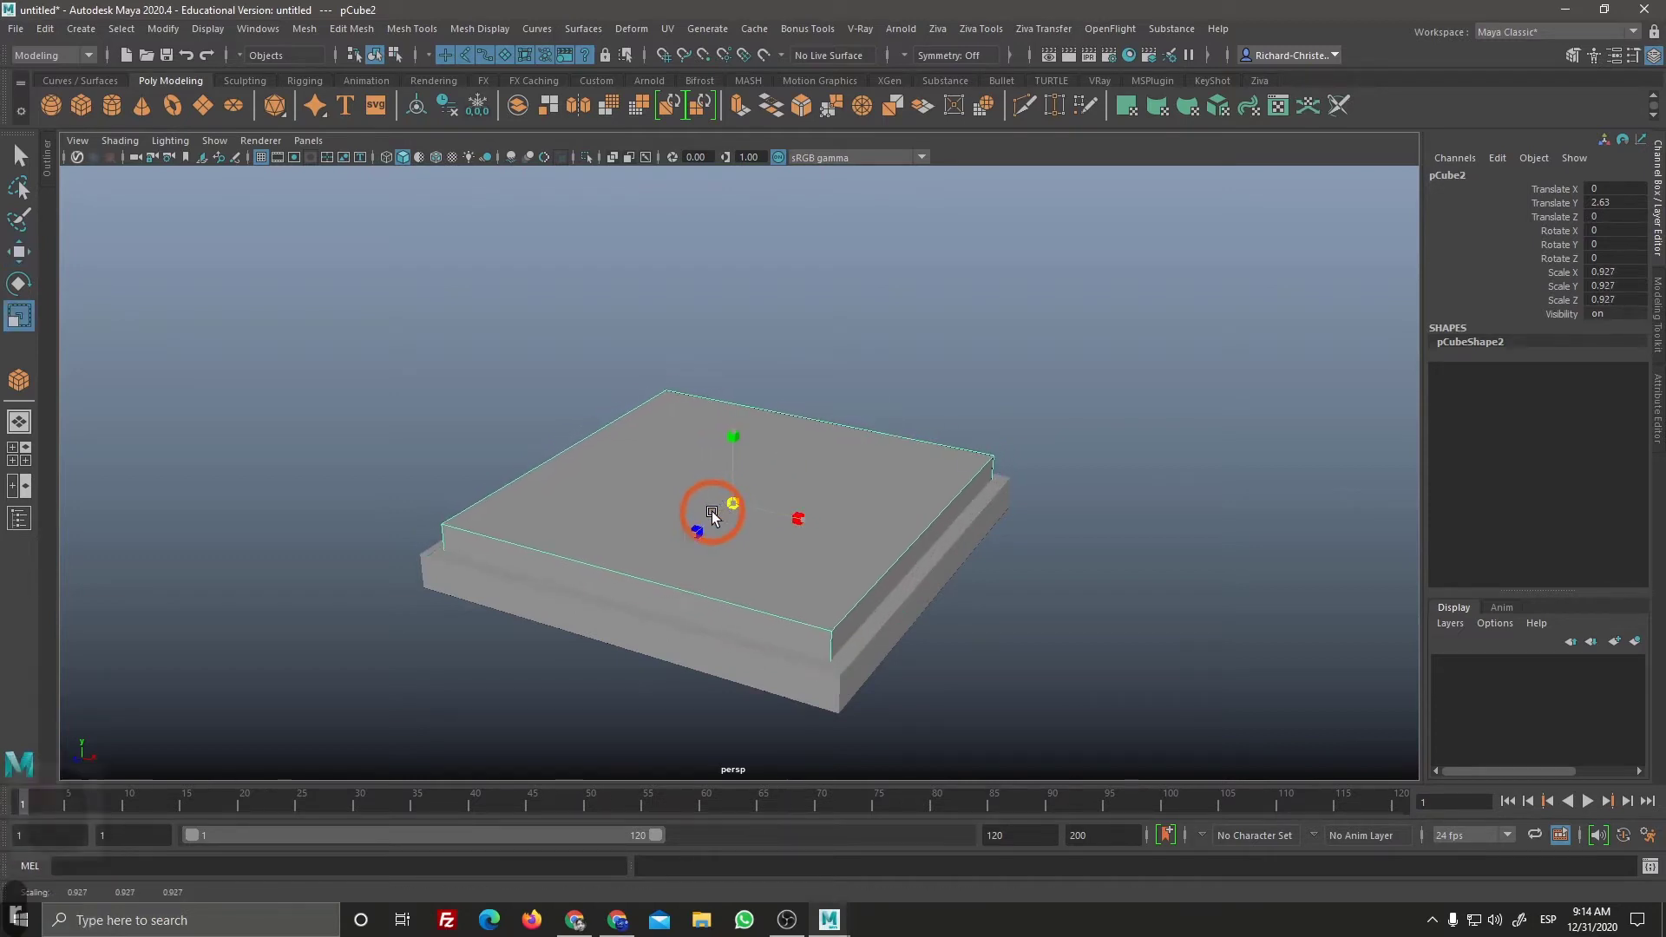
click(720, 511)
middle_click(951, 581)
click(987, 571)
right_click(1078, 615)
middle_click(1074, 630)
middle_click(1086, 628)
middle_click(1077, 612)
click(1060, 608)
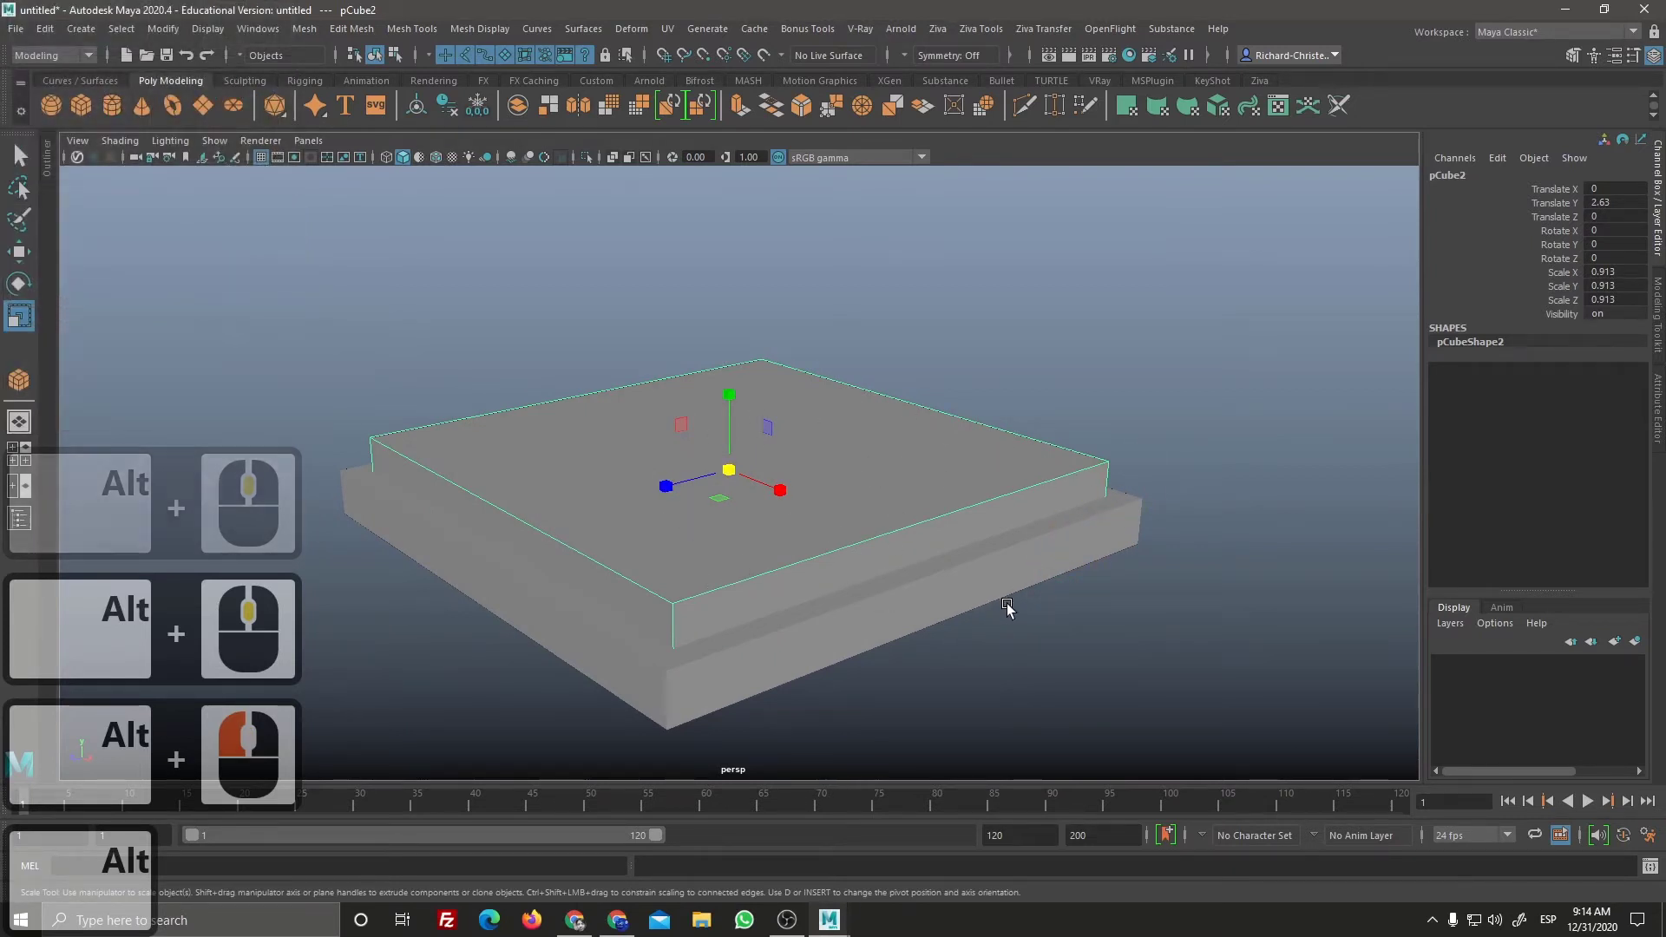
Step: Repeat the duplicate-with-transform seven times to stack smaller steps into a ten-slab pyramid
key(d)
key(d)
key(d)
key(d)
key(d)
key(d)
key(d)
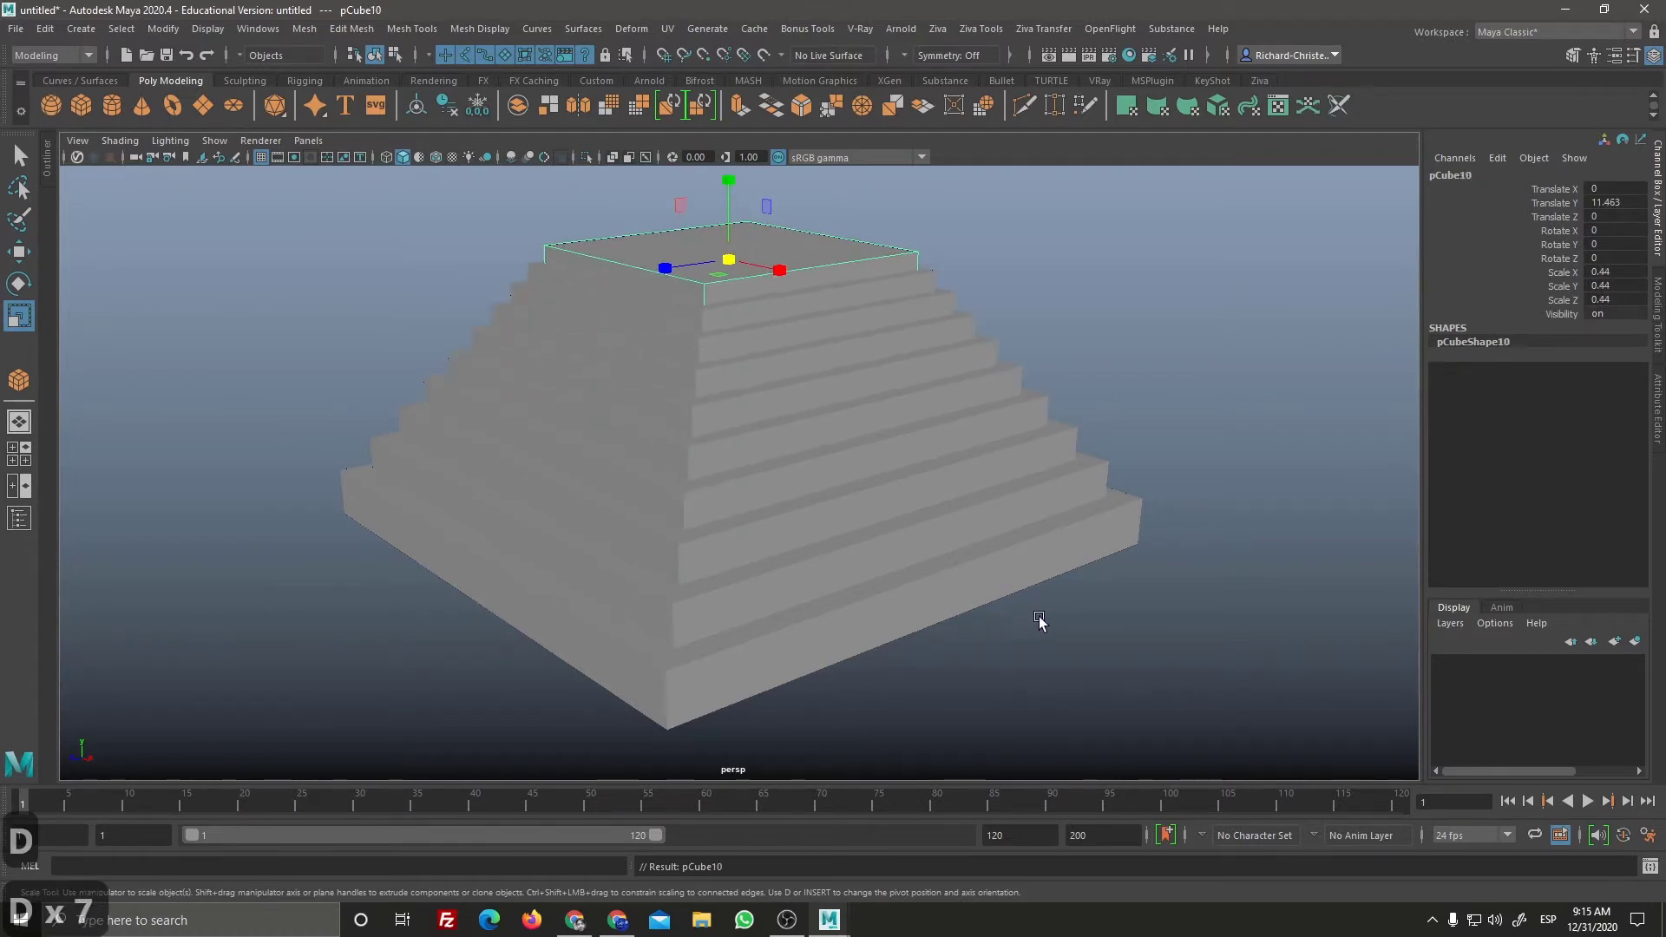
middle_click(956, 631)
click(1016, 647)
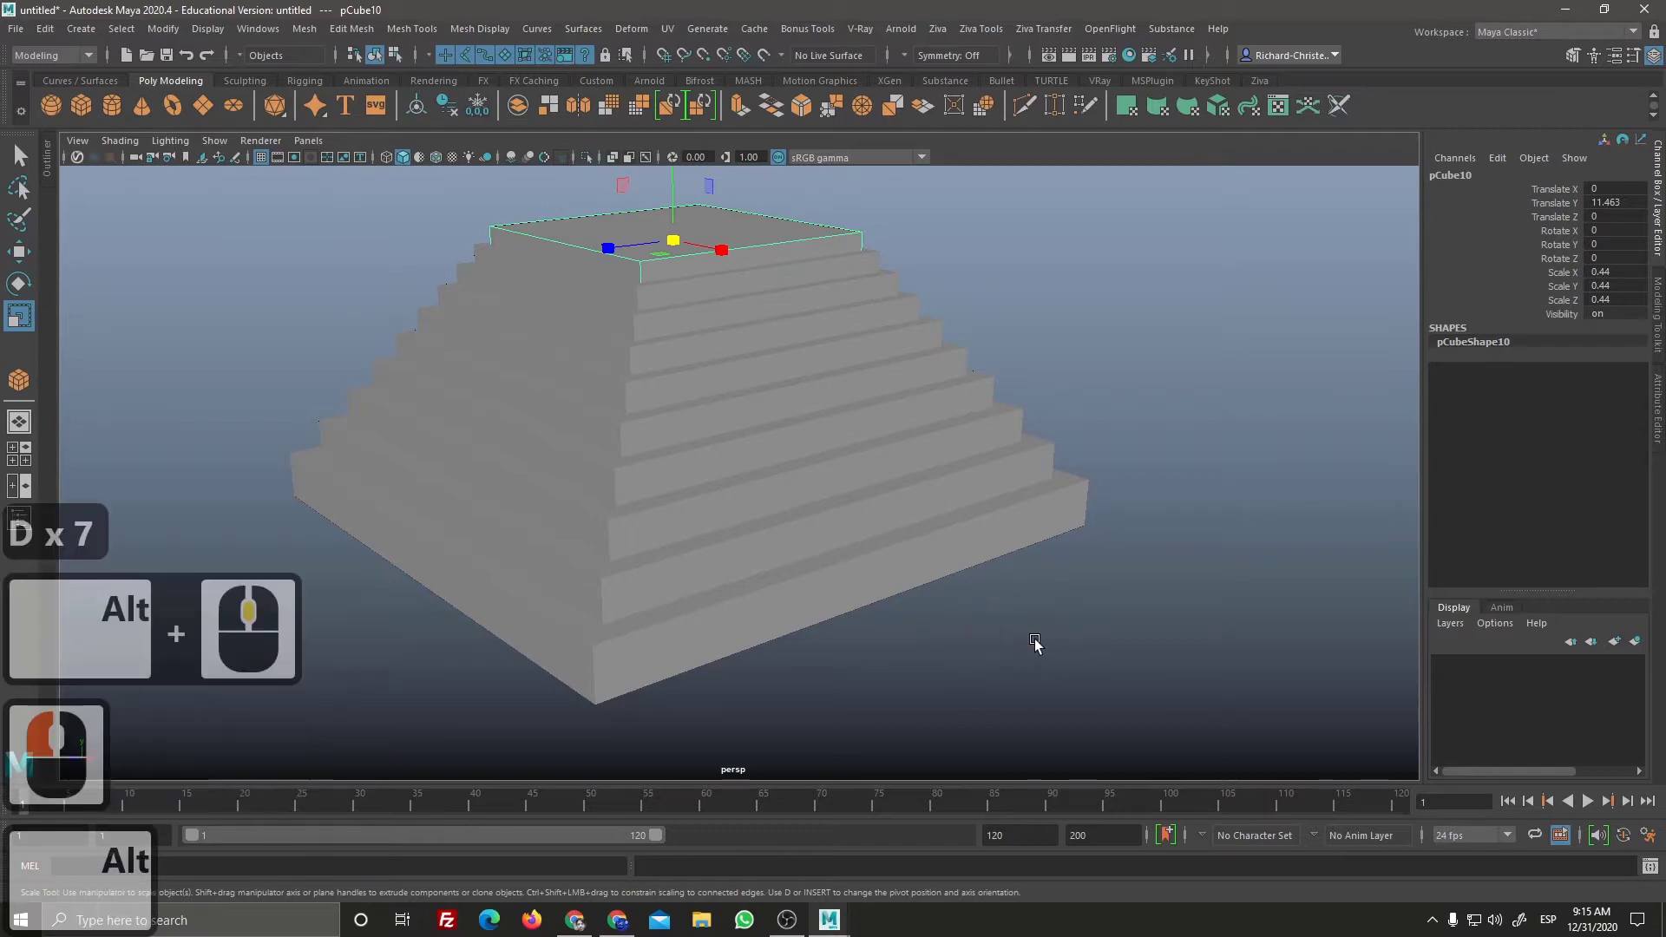
right_click(887, 462)
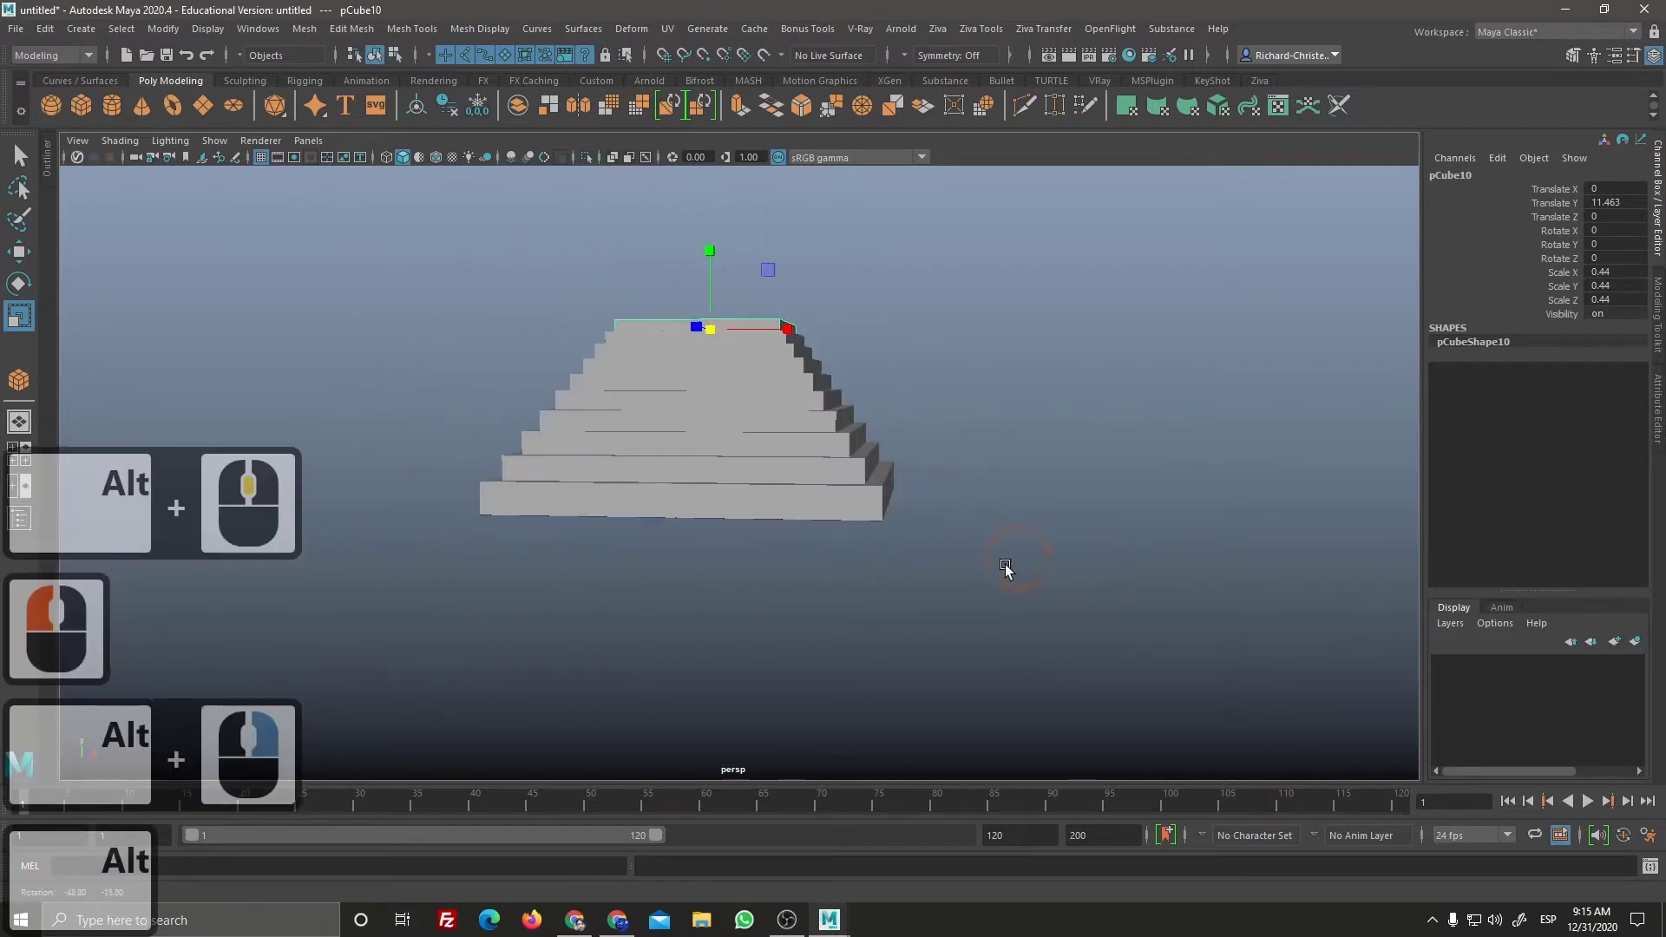
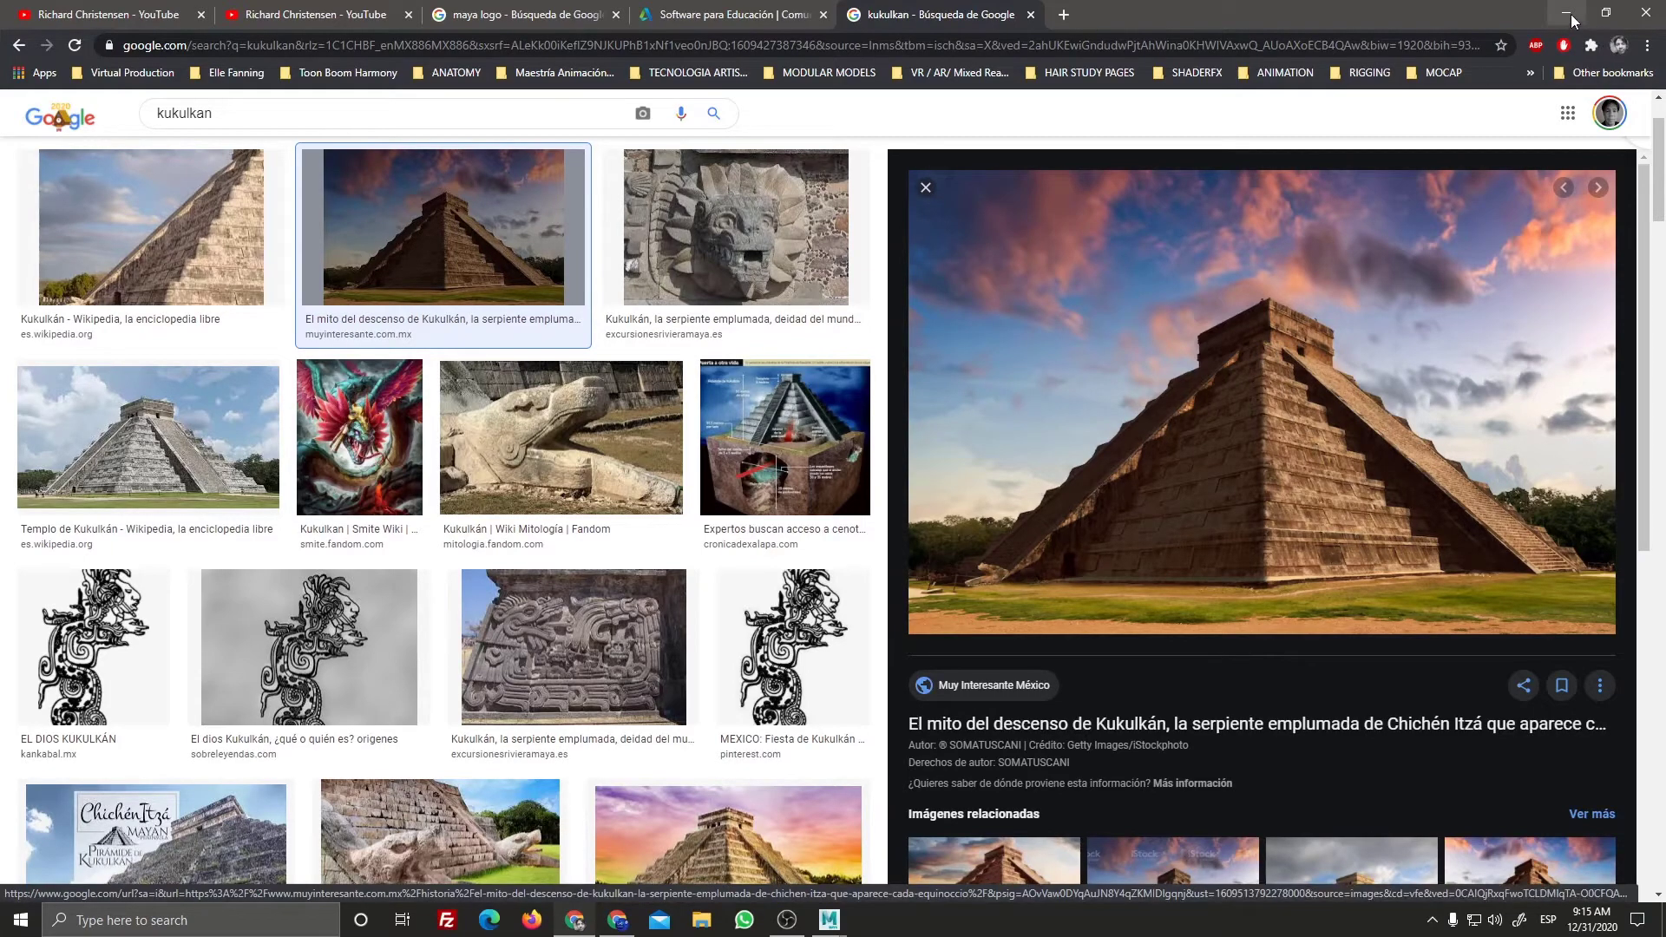
click(1567, 33)
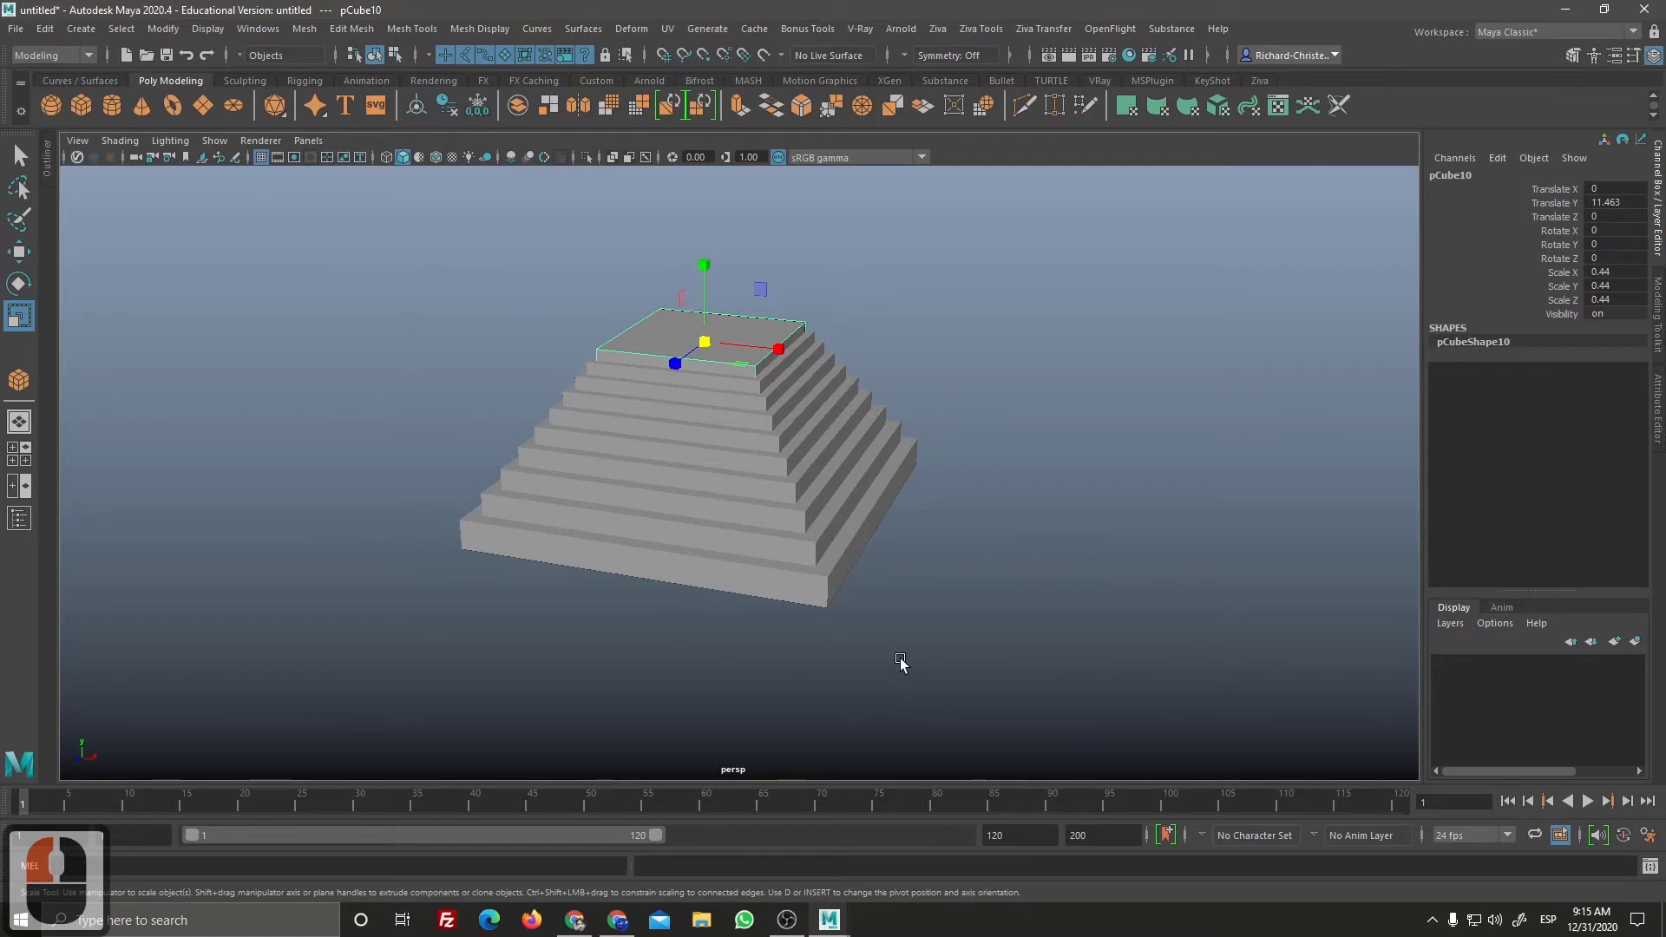
key(ctrl+z)
key(ctrl+z)
key(ctrl+z)
key(ctrl+z)
key(ctrl+z)
key(ctrl+z)
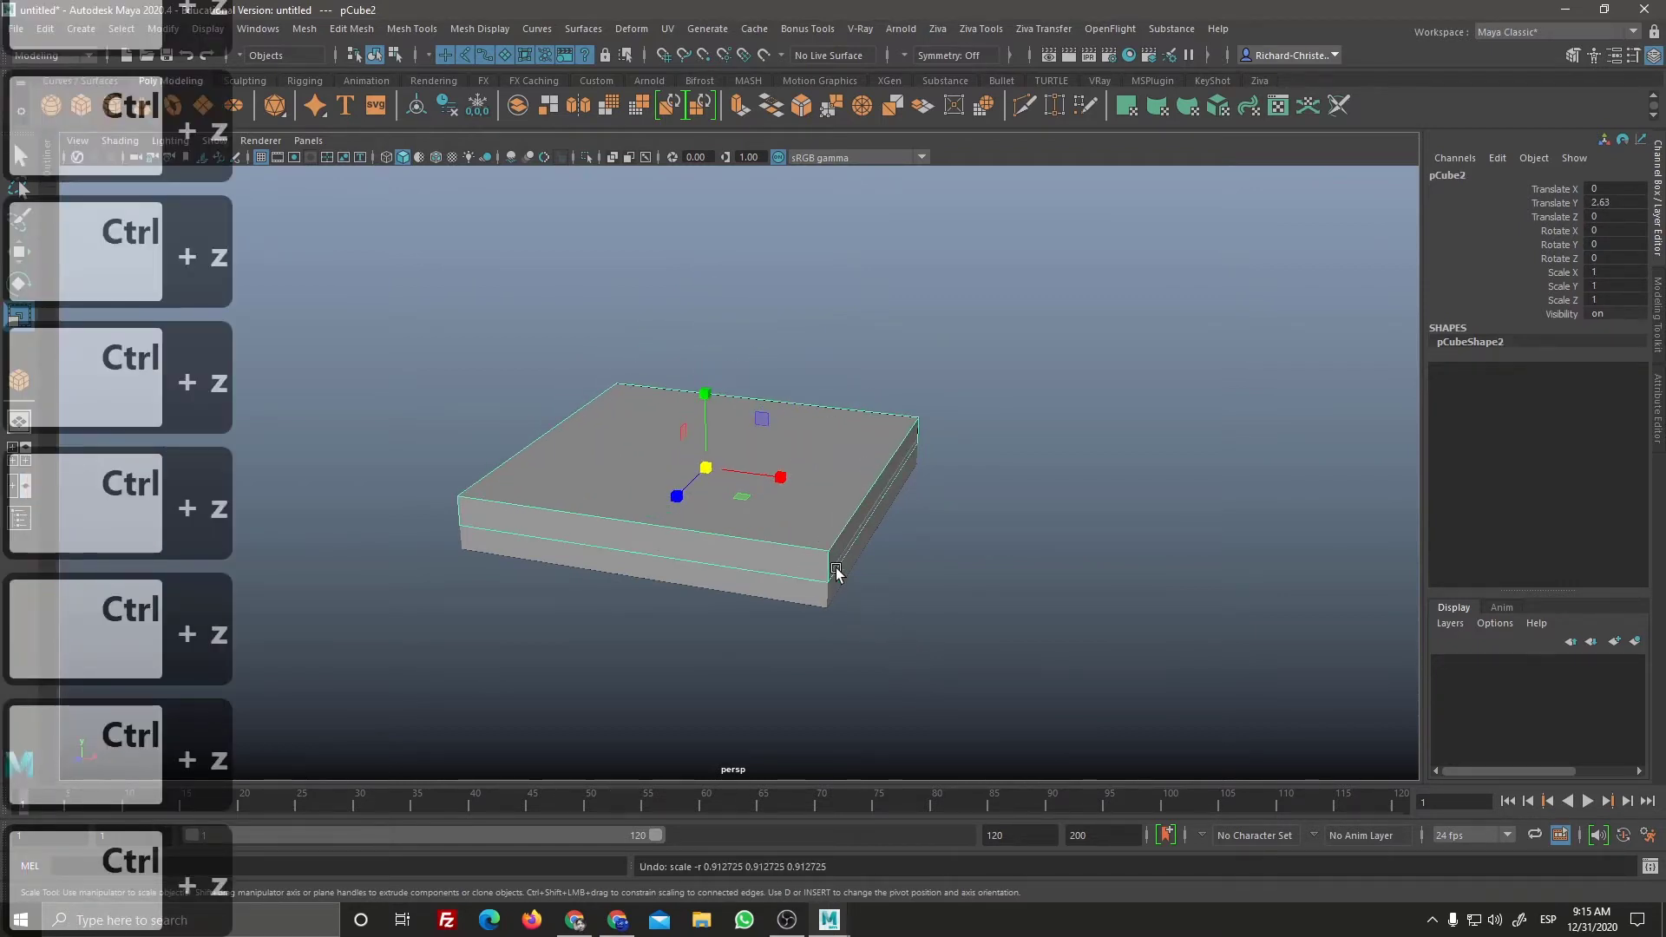
key(Delete)
click(830, 567)
middle_click(982, 641)
middle_click(1000, 650)
middle_click(845, 568)
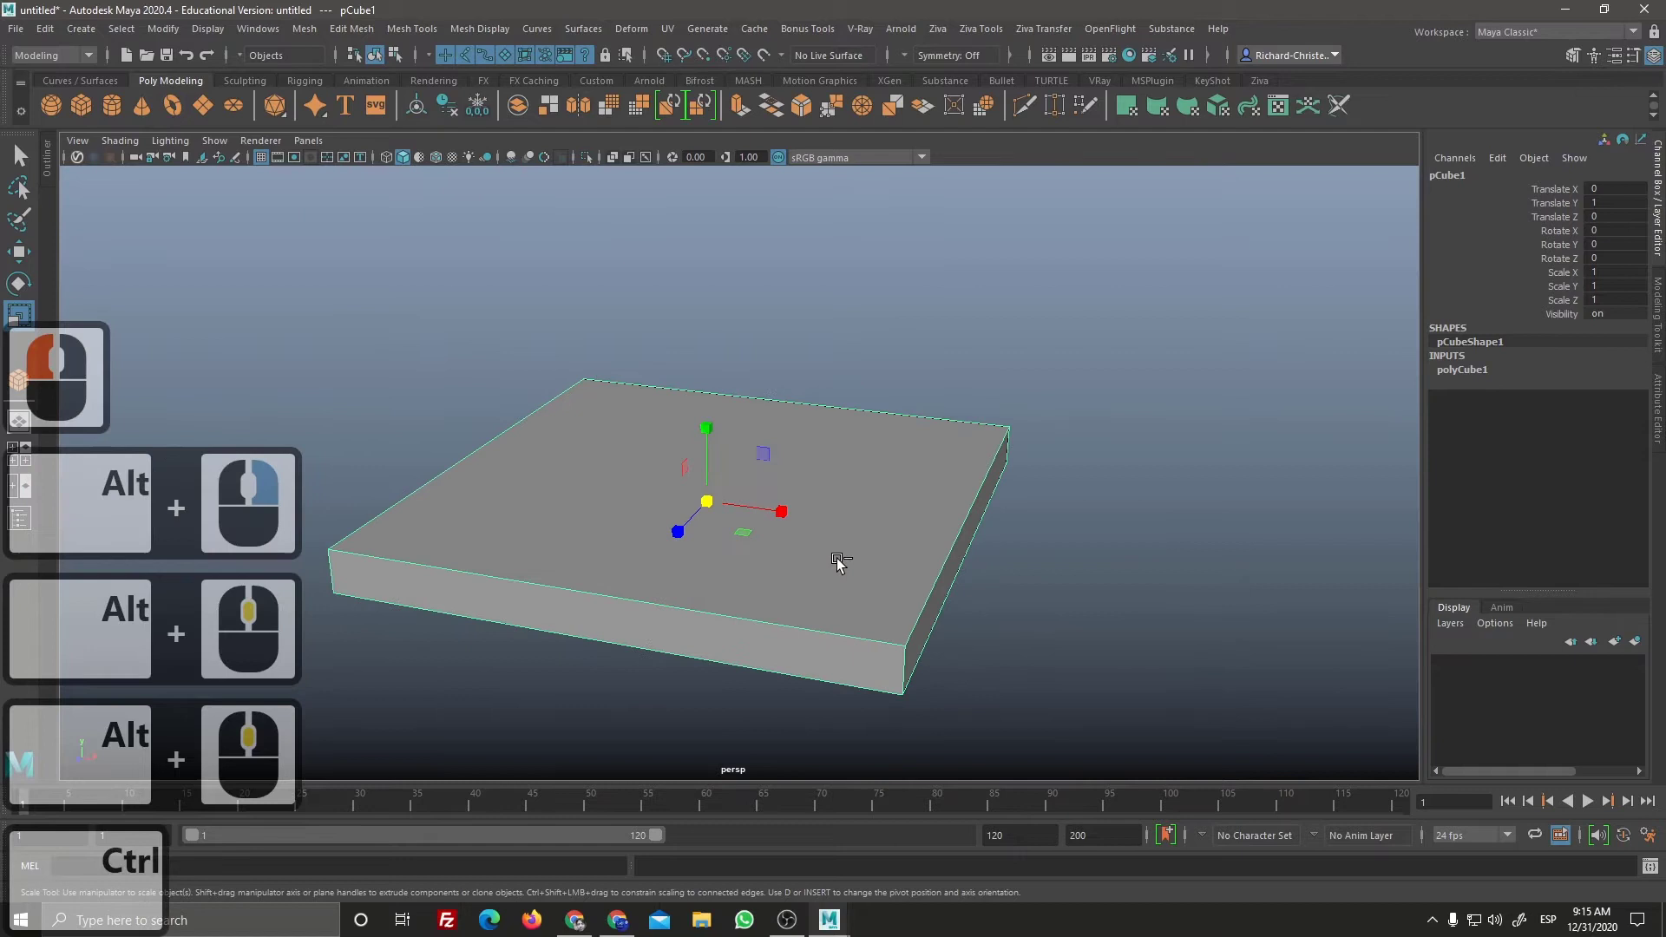
key(ctrl+d)
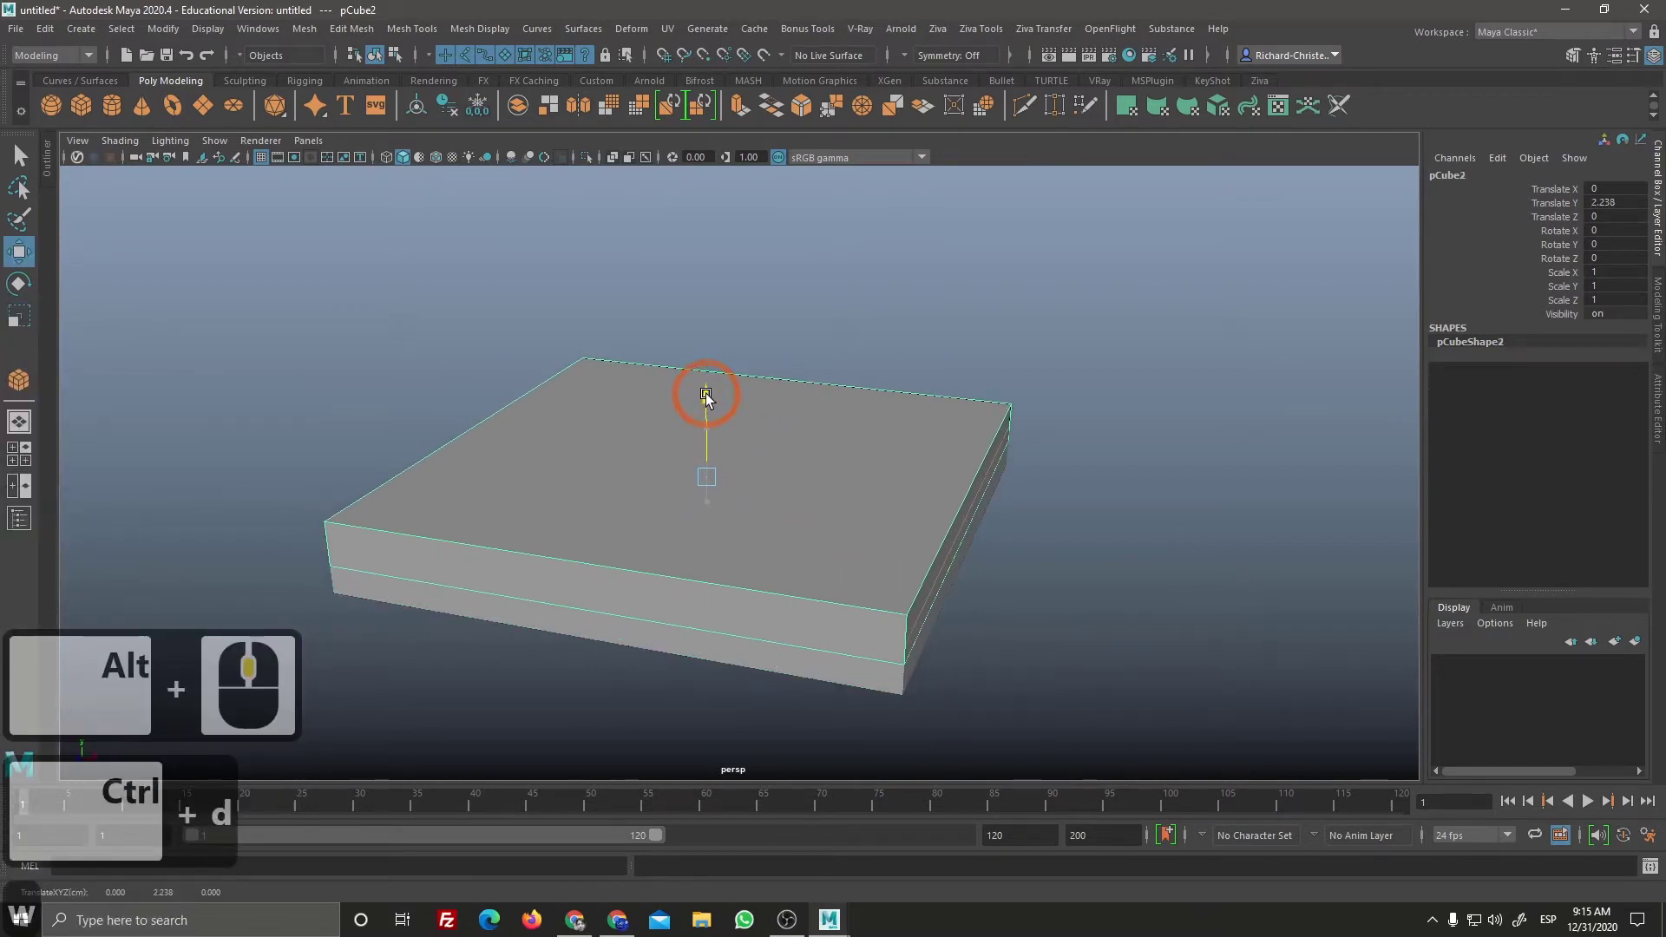
click(711, 390)
drag(711, 475, 678, 508)
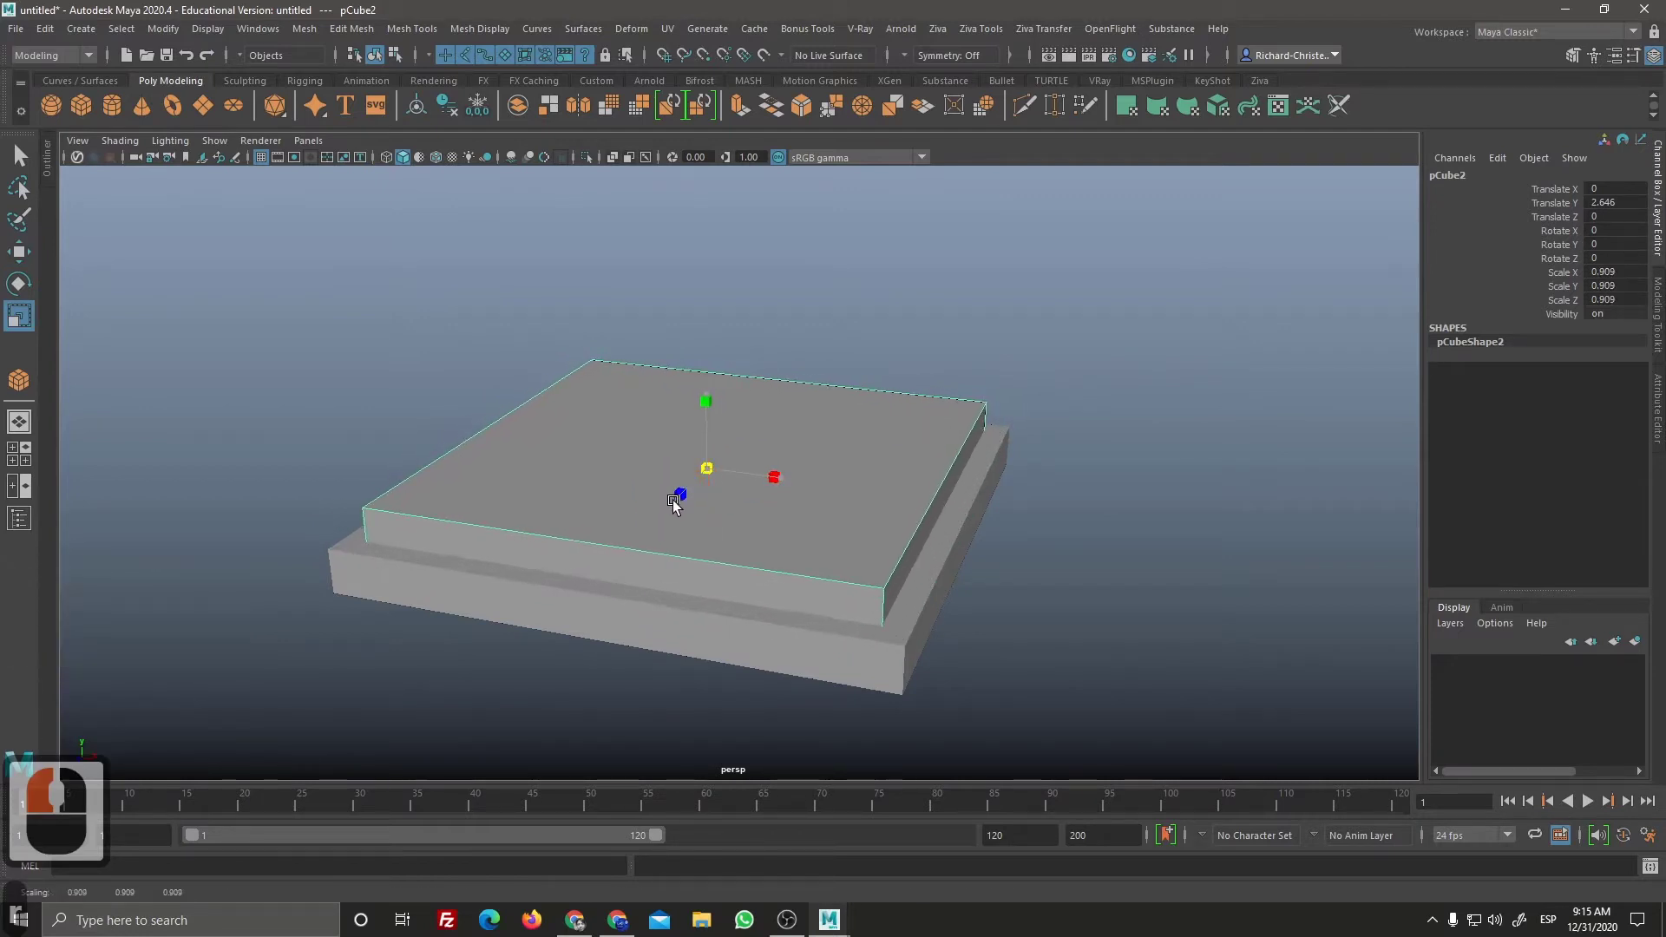
click(685, 499)
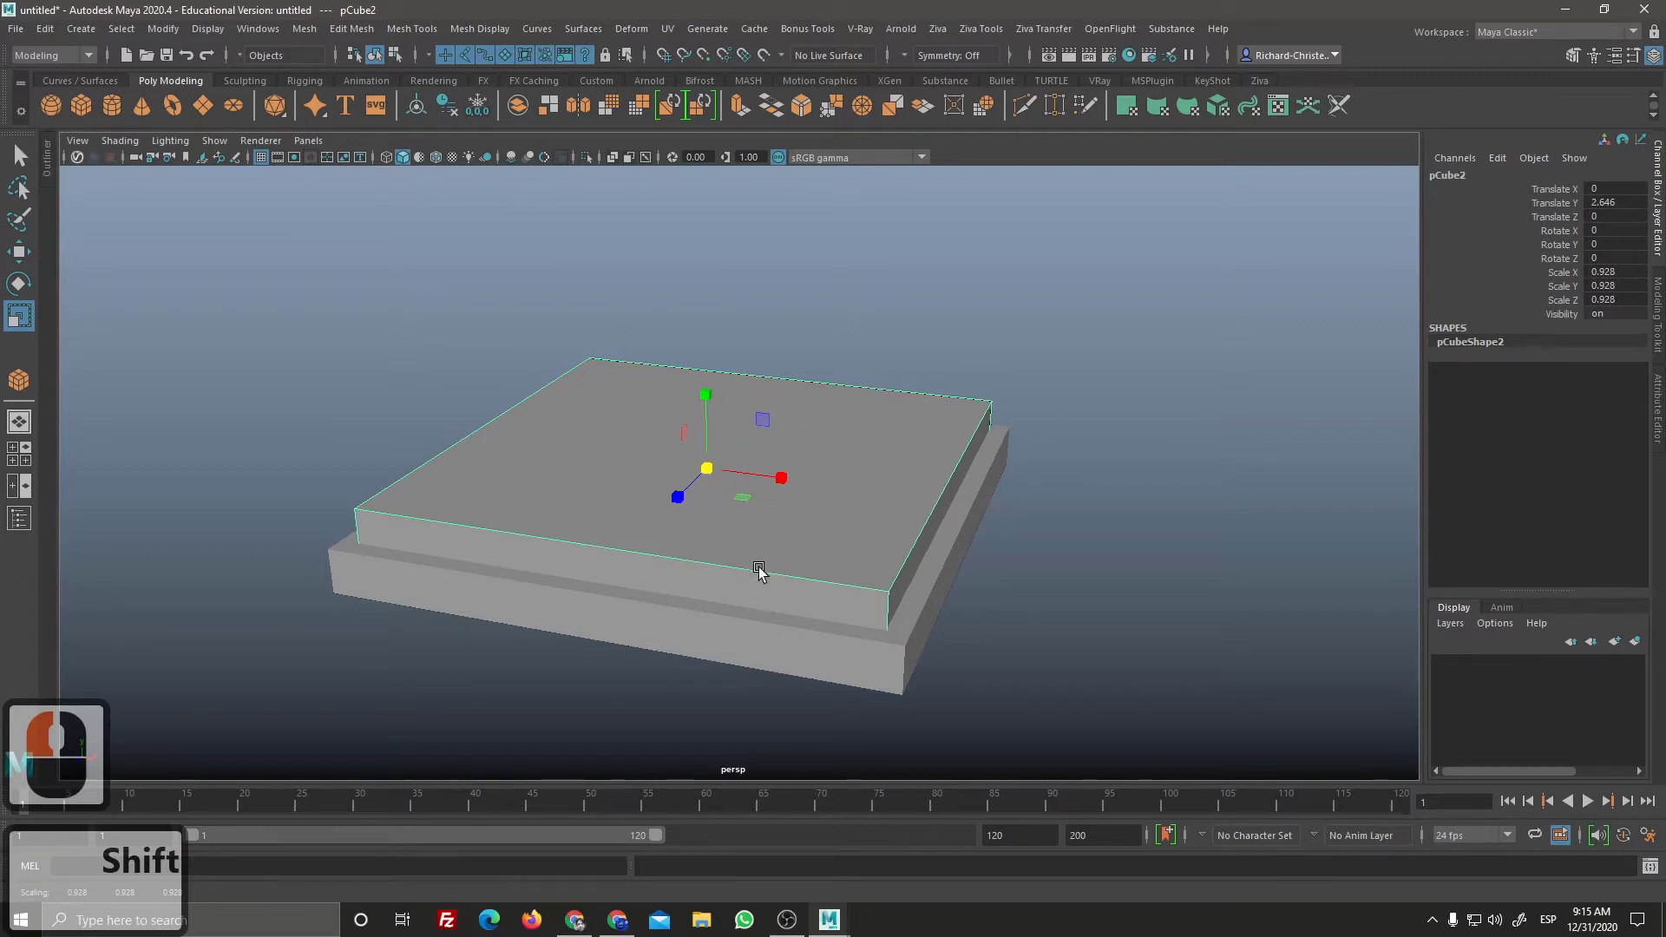
key(d)
key(d)
key(d)
key(d)
key(d)
key(d)
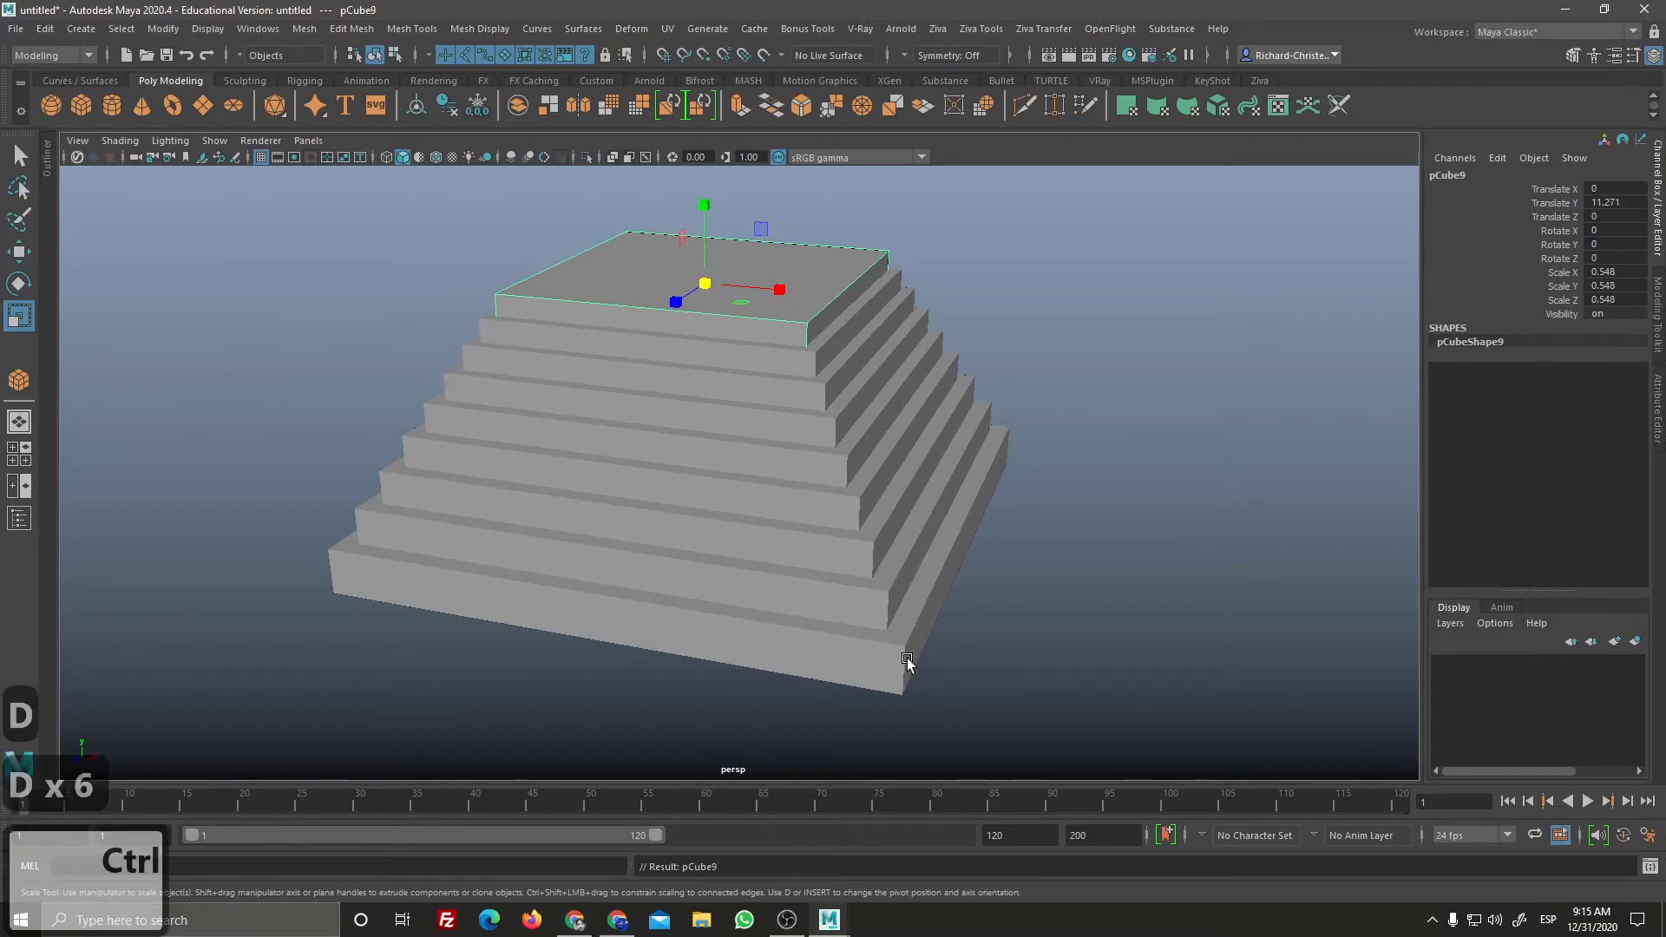
key(z)
key(z)
key(z)
key(z)
key(z)
key(z)
key(z)
click(879, 593)
key(Delete)
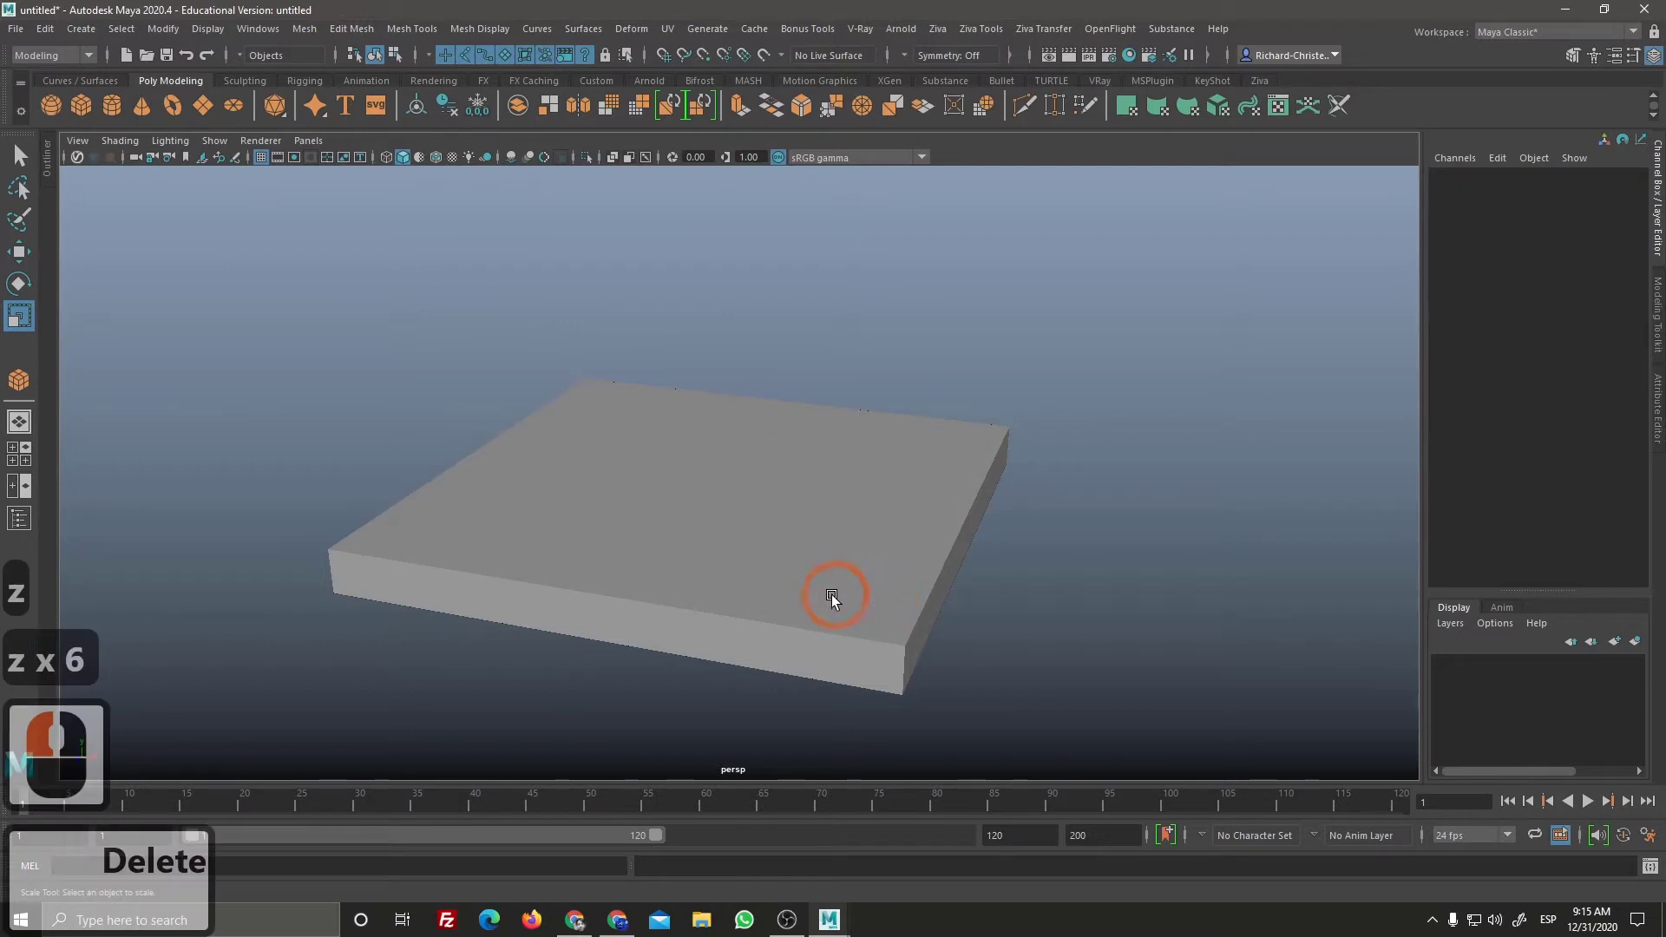
Step: Duplicate the base slab, raise the copy onto it and shrink it uniformly into the second tier
click(840, 597)
key(ctrl+d)
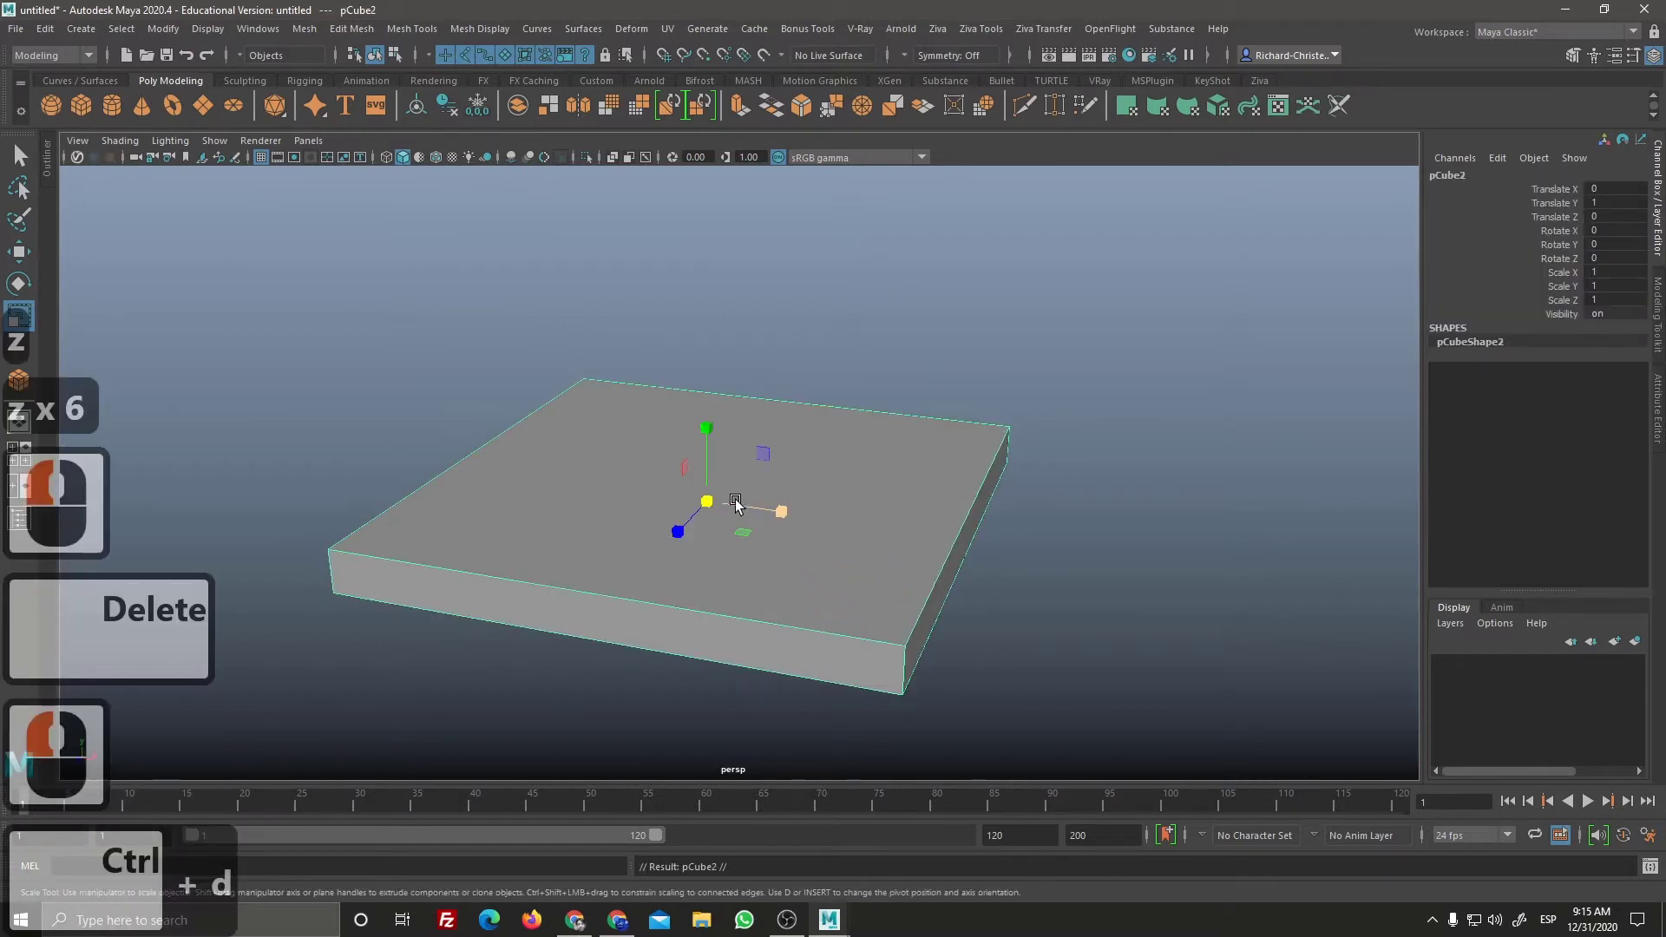
key(w)
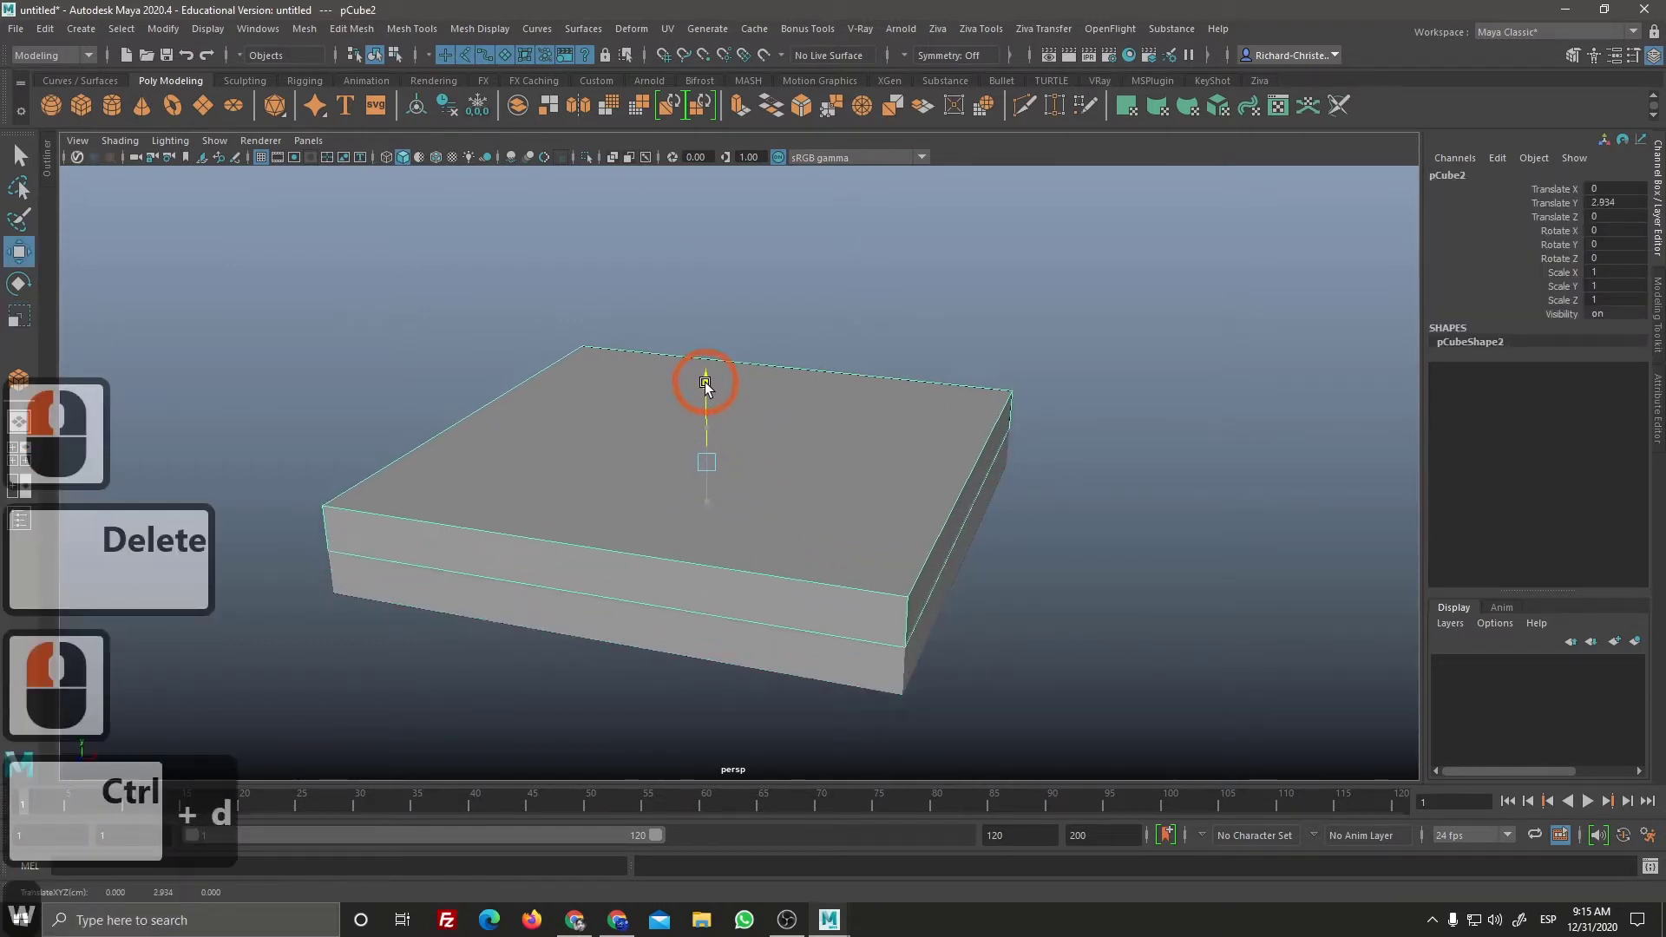
click(709, 389)
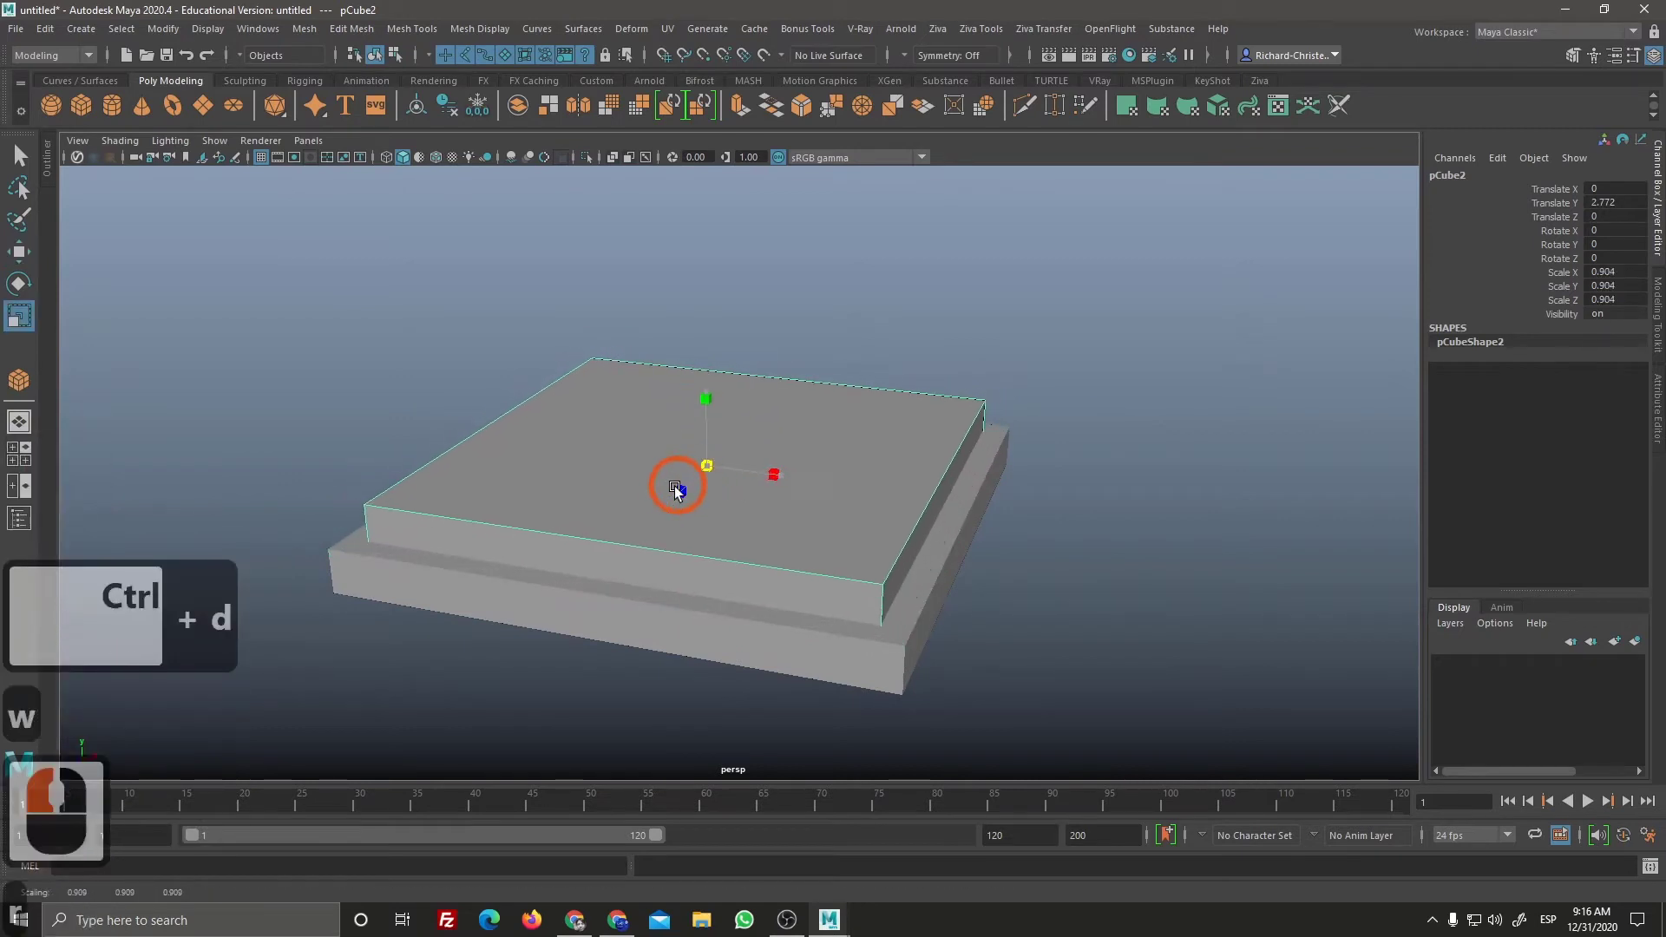
key(r)
click(674, 494)
Step: Repeat the duplicate-with-transform eight times to rebuild the ten-tier stepped pyramid
key(d)
key(d)
key(d)
key(d)
key(d)
key(d)
key(d)
key(d)
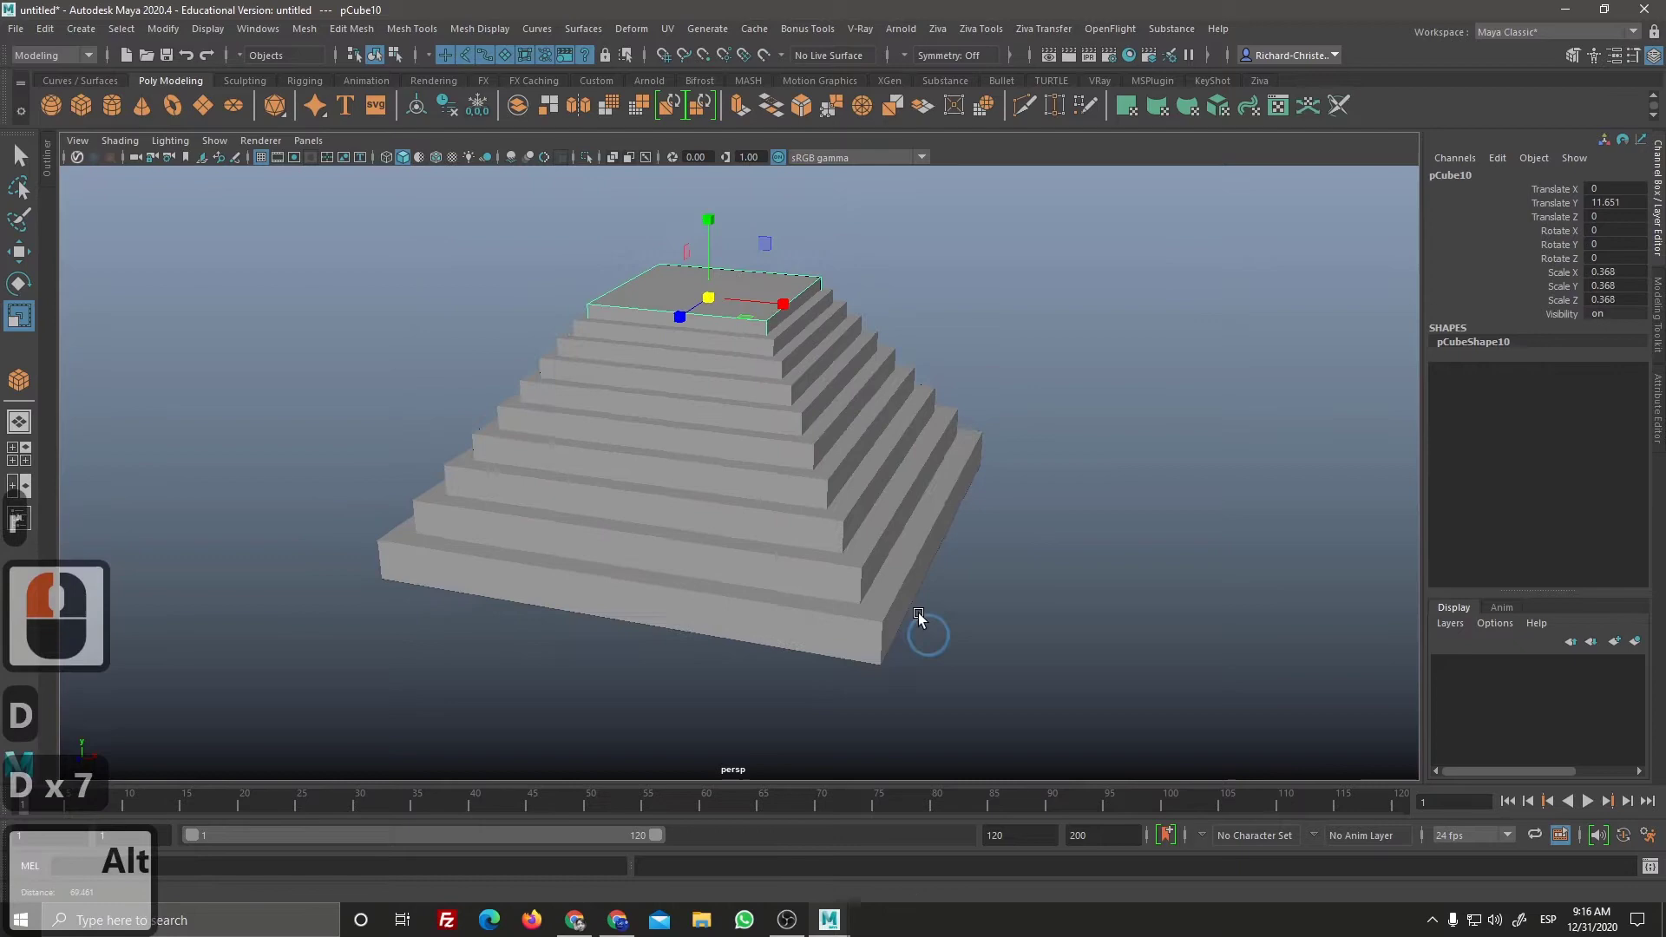
right_click(898, 575)
middle_click(895, 629)
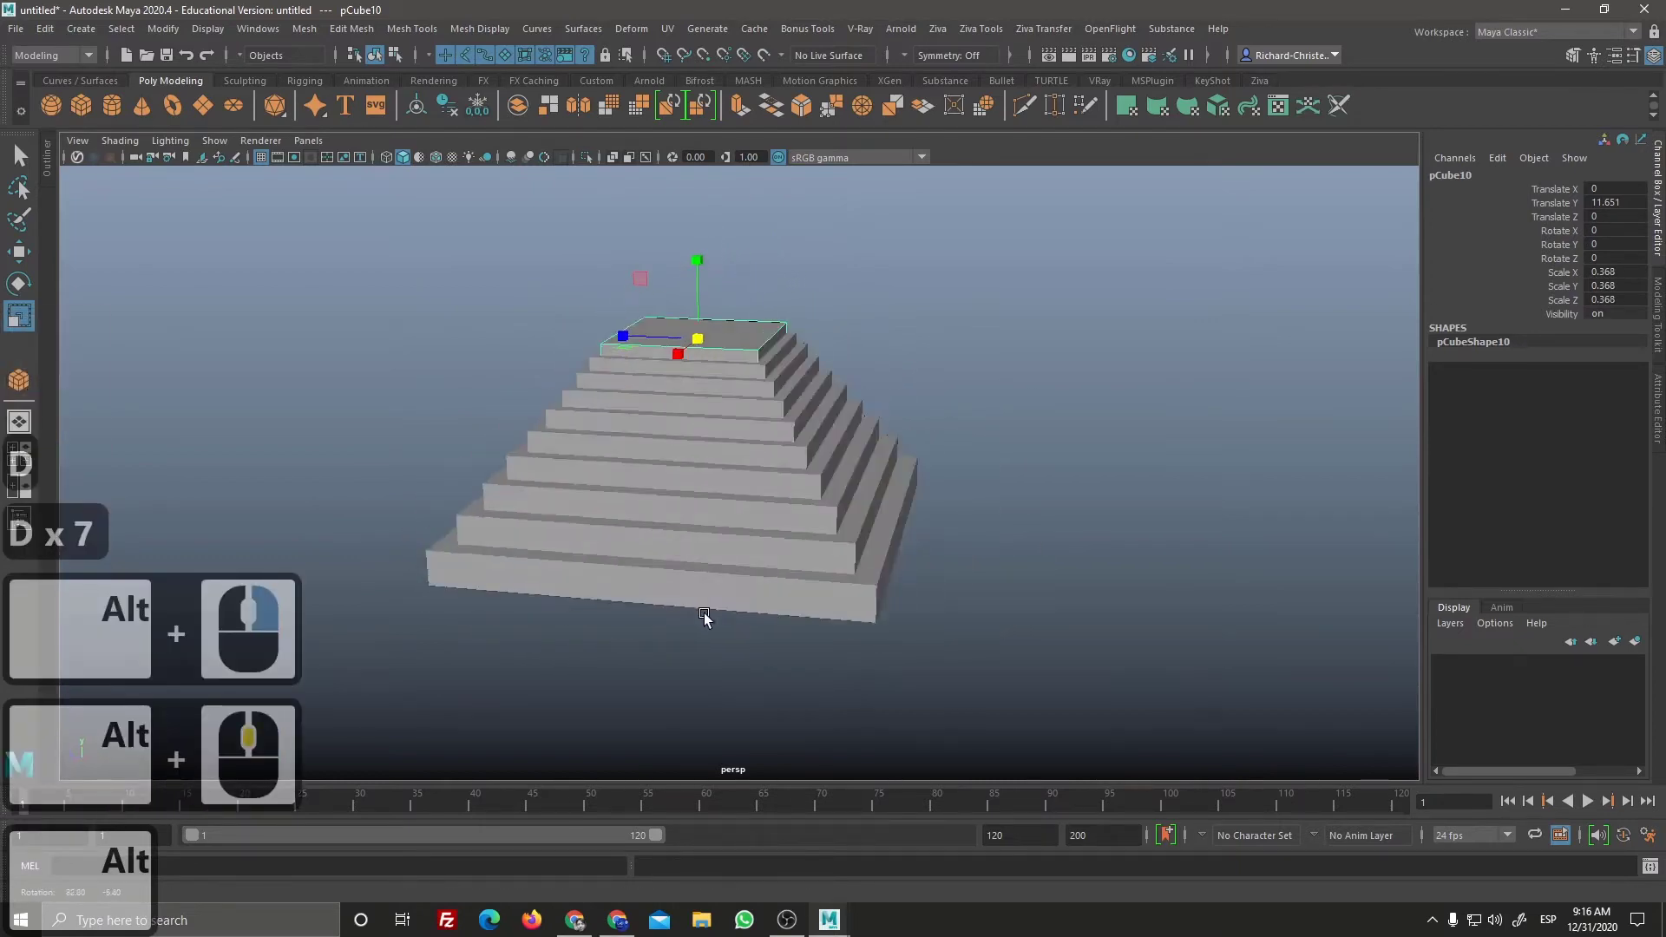
Step: Narrow the top tier in X and Z into a smaller platform
click(805, 634)
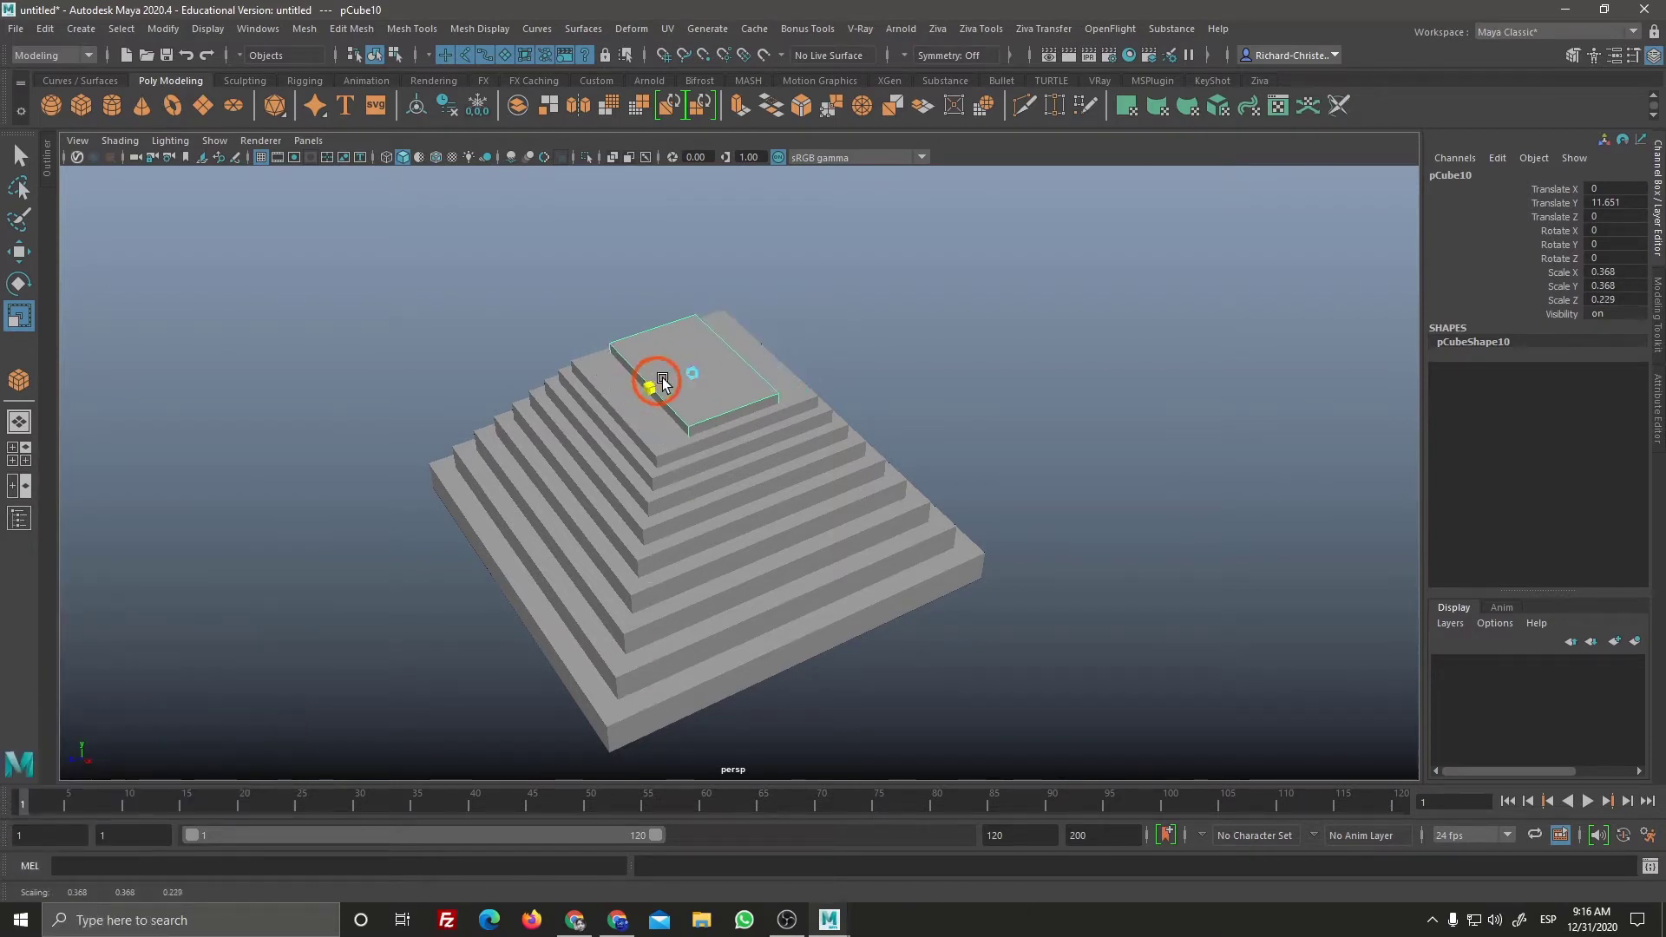
click(660, 387)
click(733, 389)
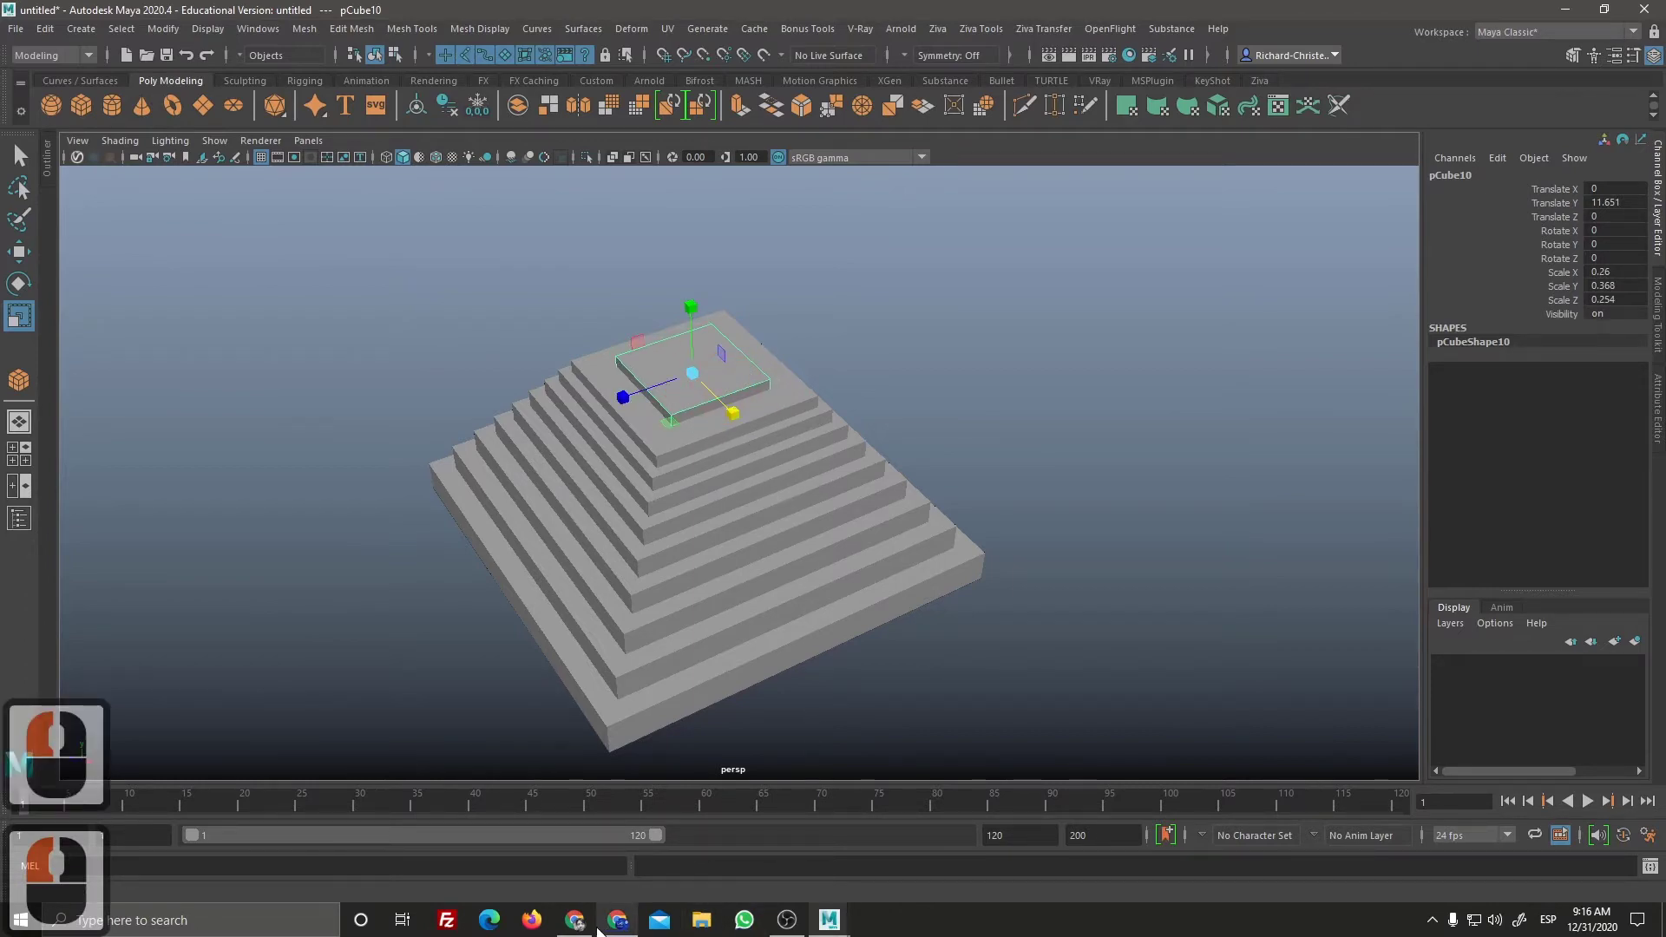
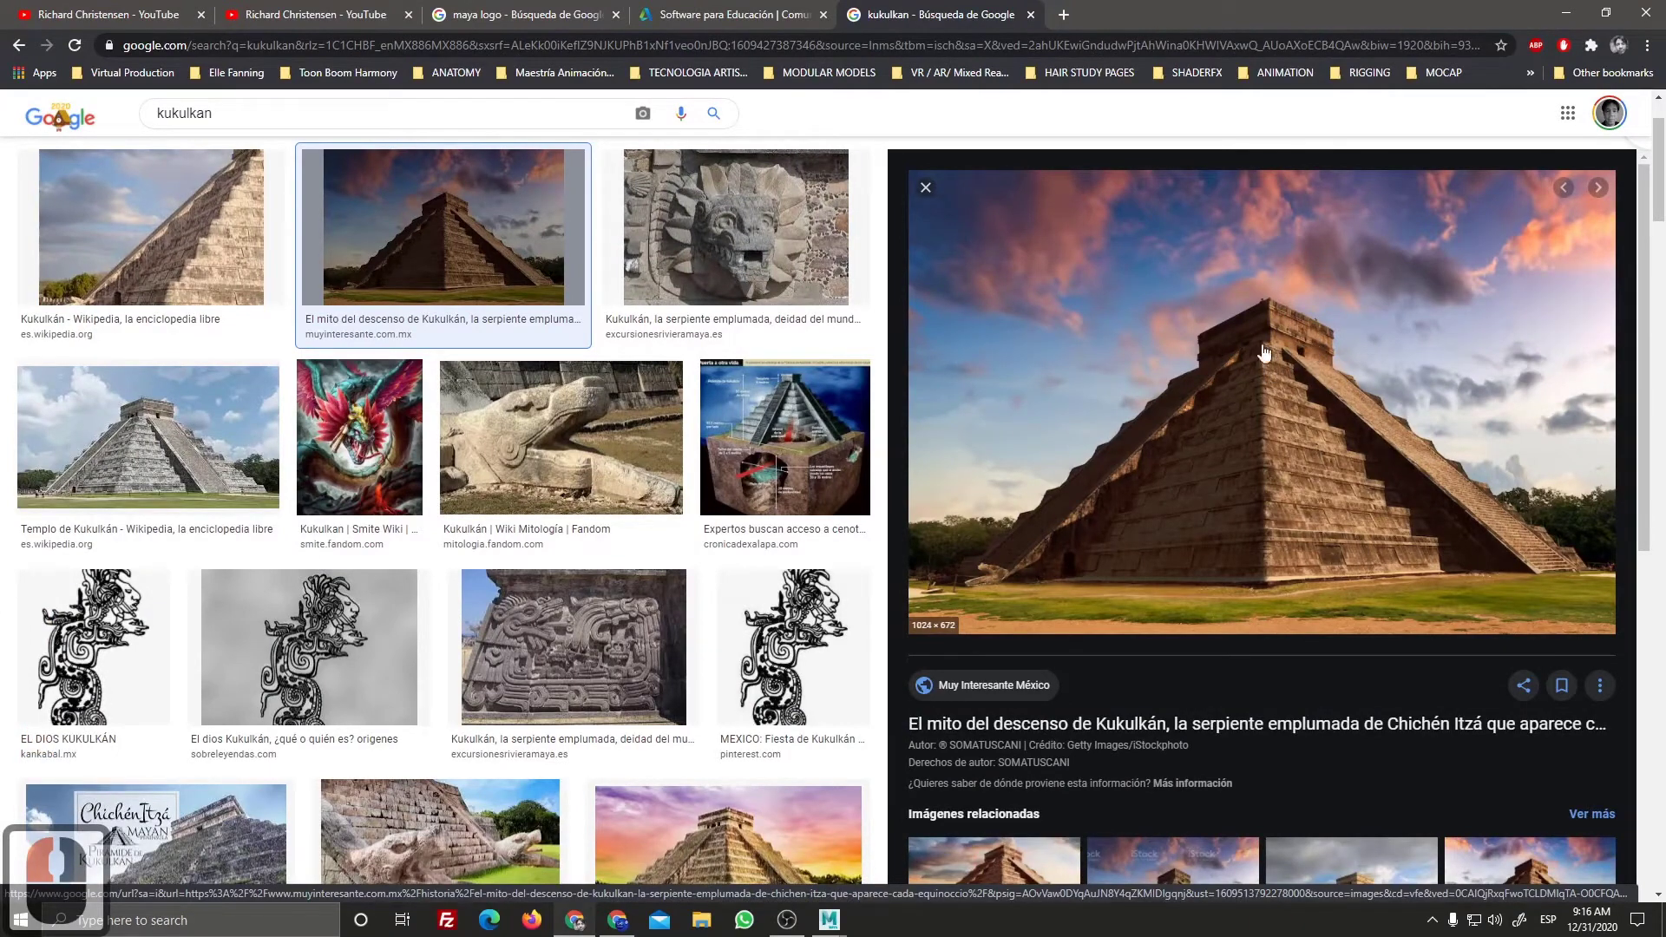
Step: Look over the Chichén Itzá Kukulkán pyramid photo in Chrome, then return to the Maya scene
click(1557, 30)
click(716, 114)
click(698, 275)
click(700, 349)
Step: Stretch the top cube into a tall temple block and seat it on the top tier
click(705, 363)
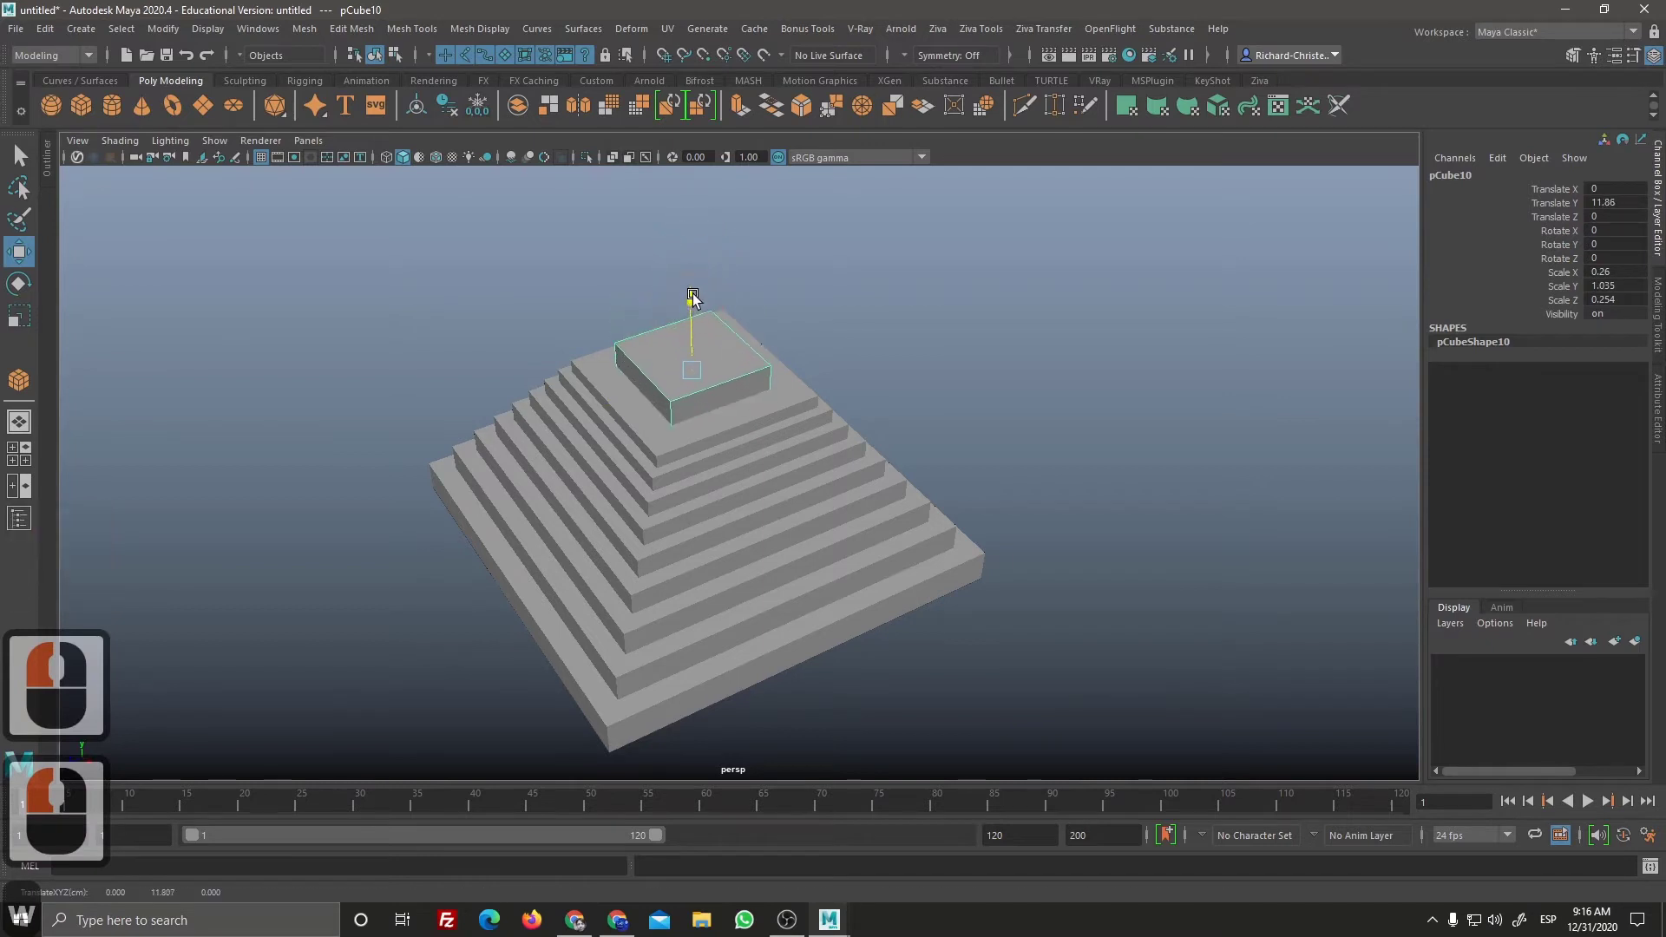
click(699, 283)
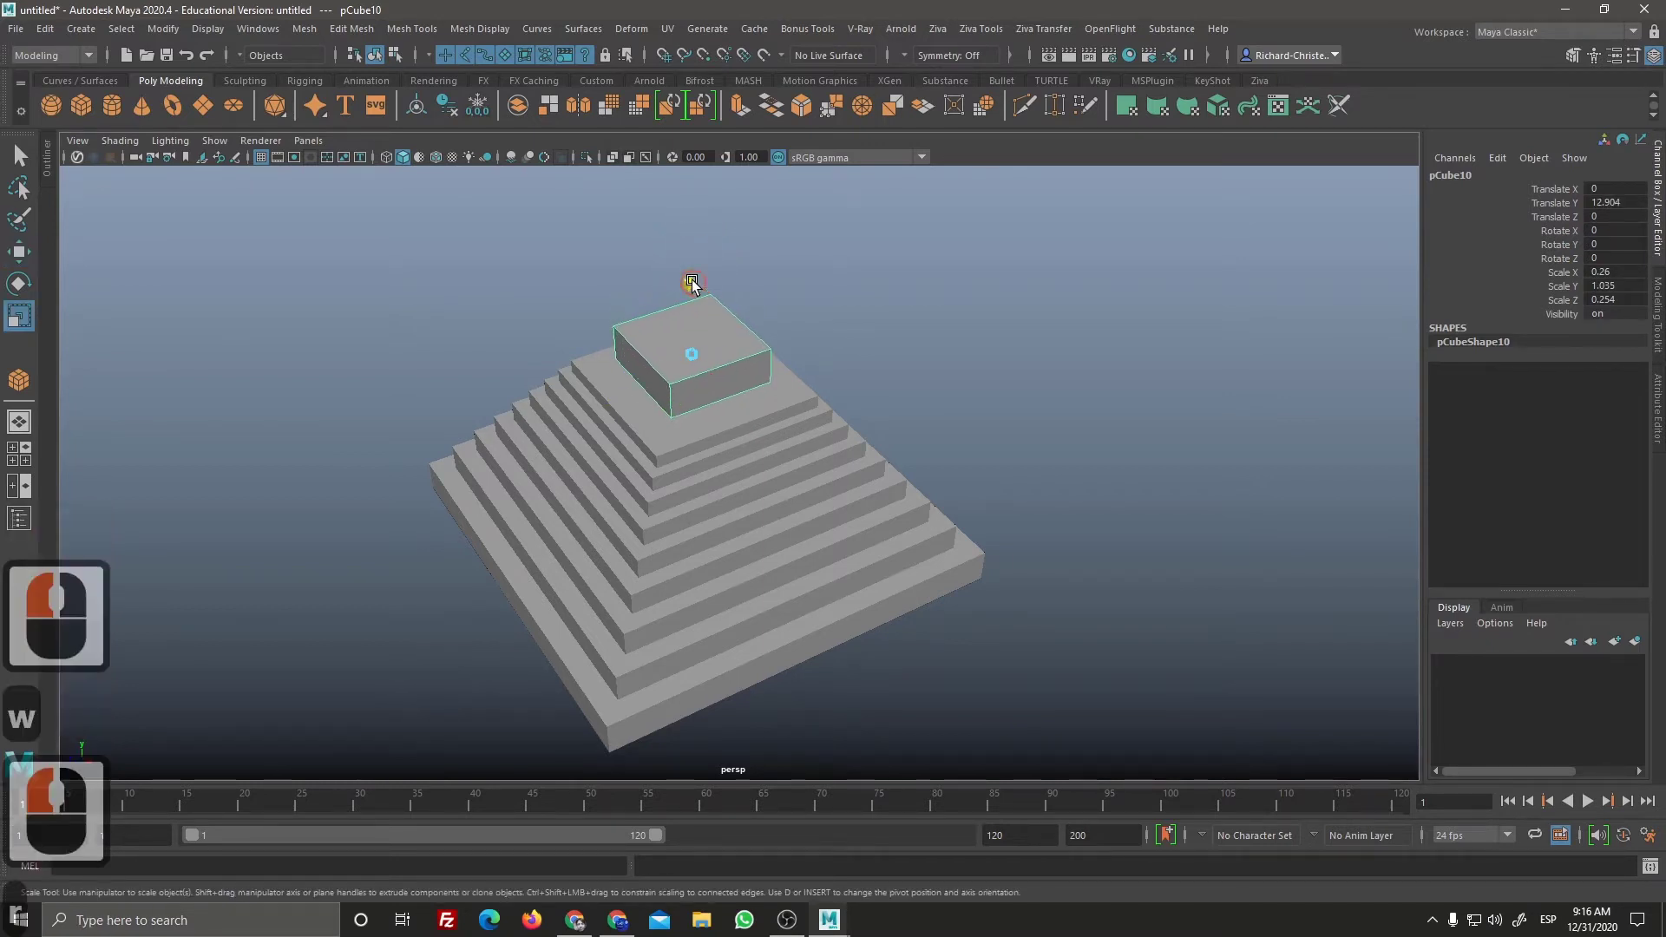
key(r)
click(698, 246)
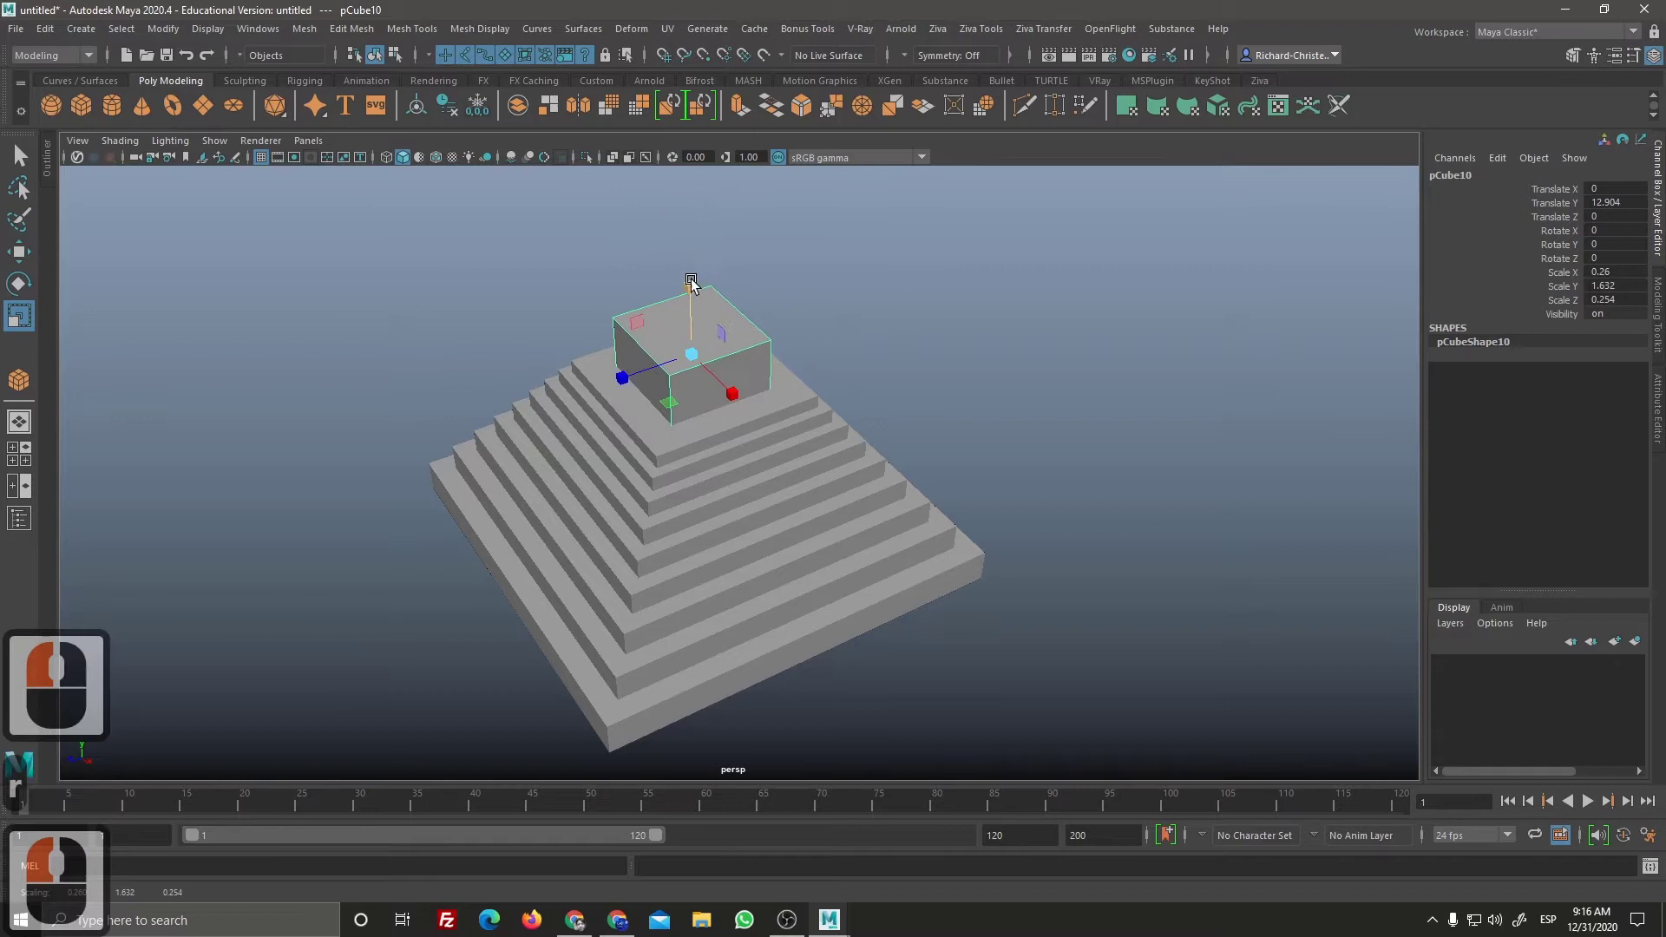
click(902, 542)
right_click(1012, 627)
middle_click(890, 506)
key(w)
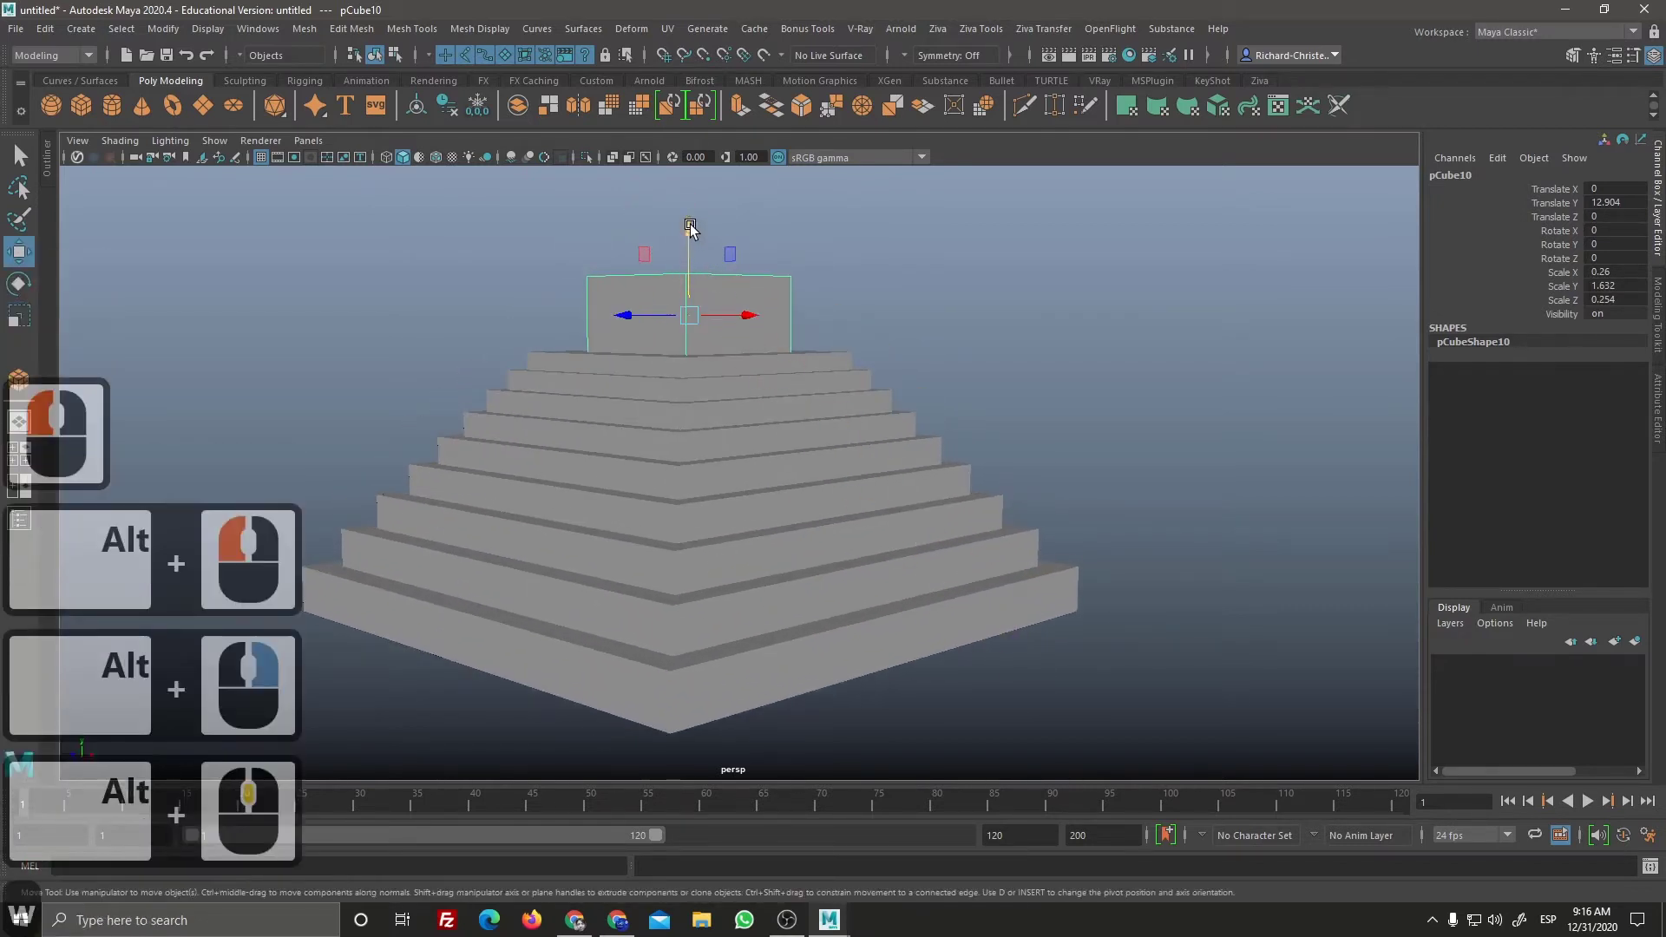
click(712, 237)
middle_click(921, 499)
click(914, 505)
right_click(843, 458)
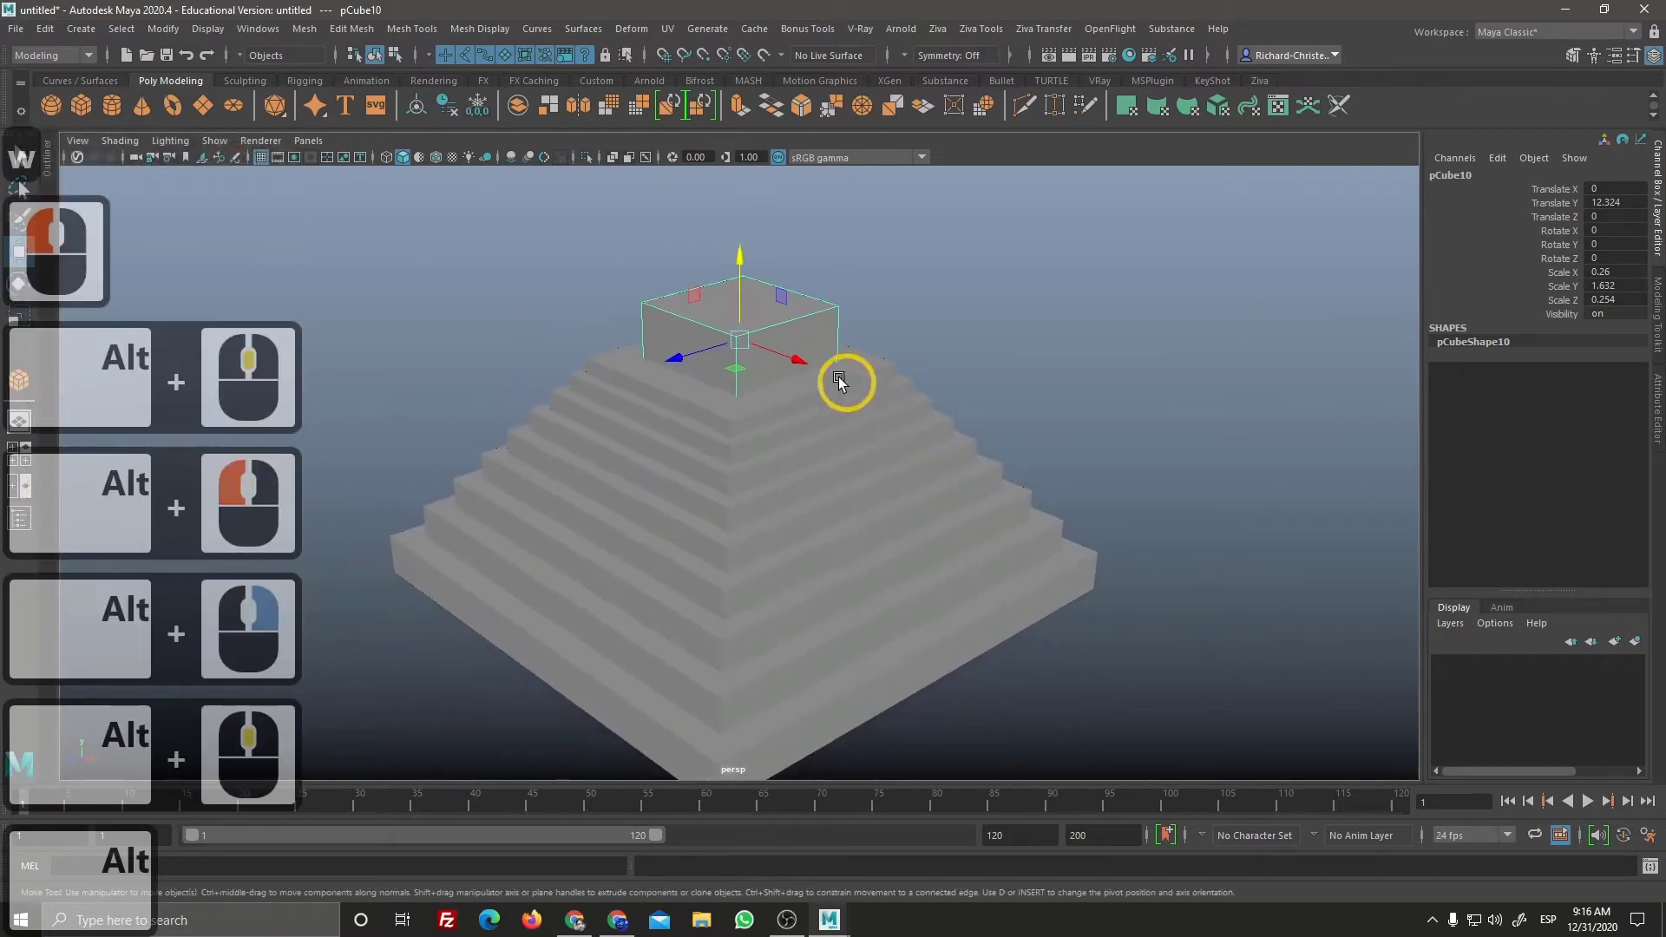
Step: Duplicate the temple block into a thin, slightly wider roof slab resting on top of it
key(ctrl+d)
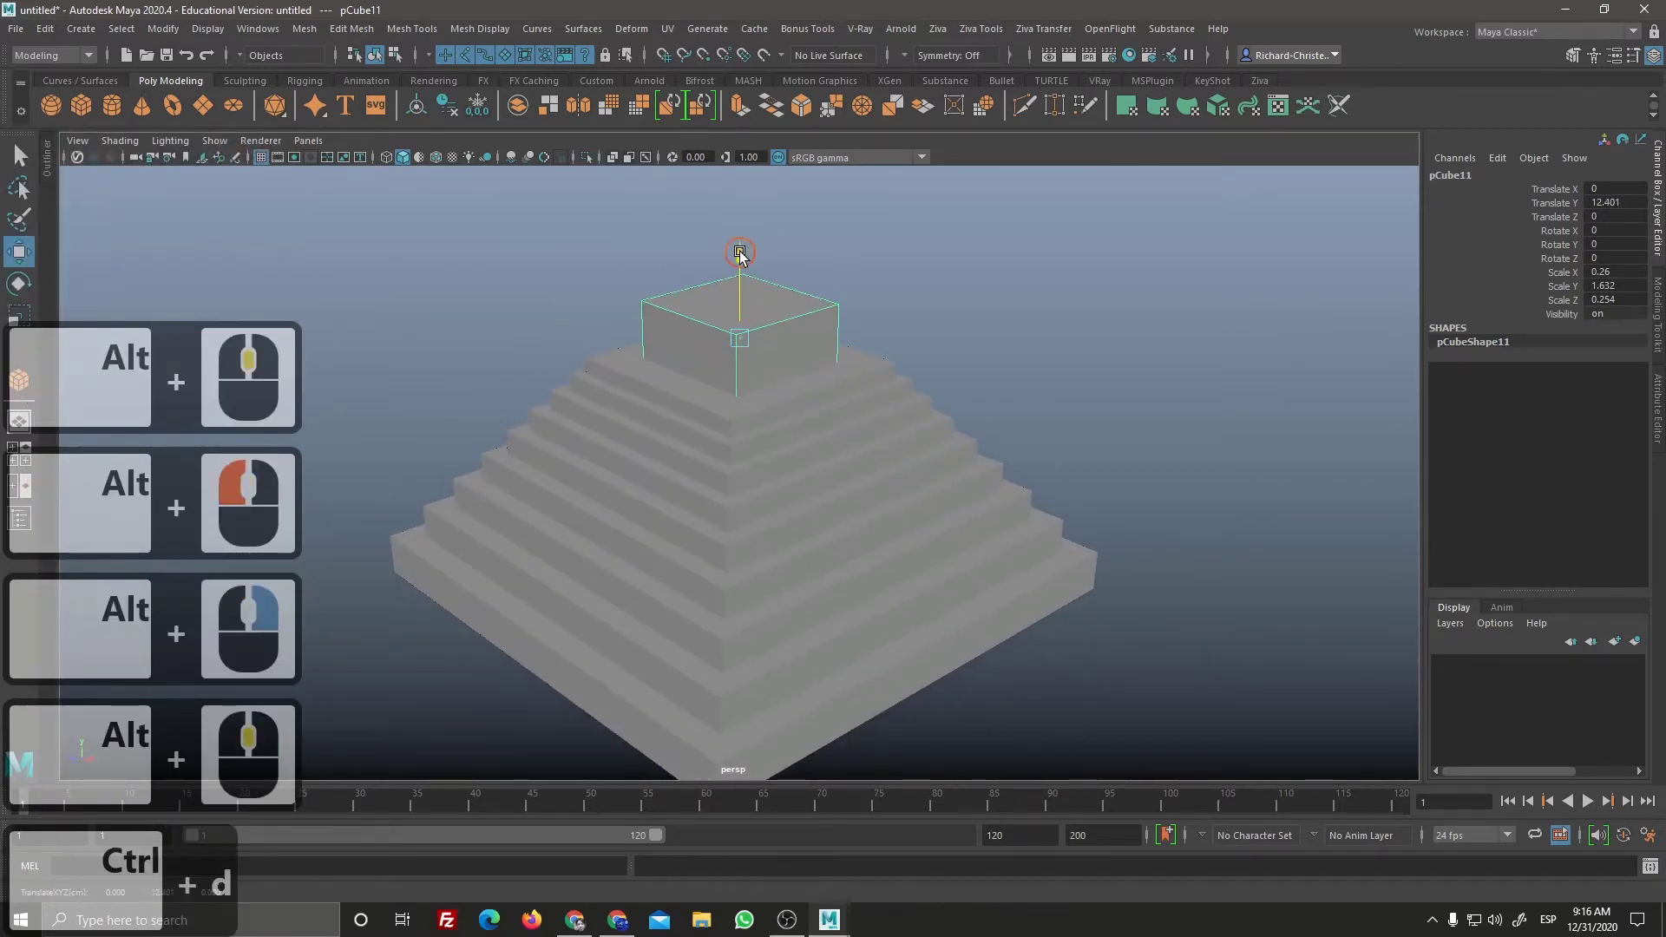
click(745, 239)
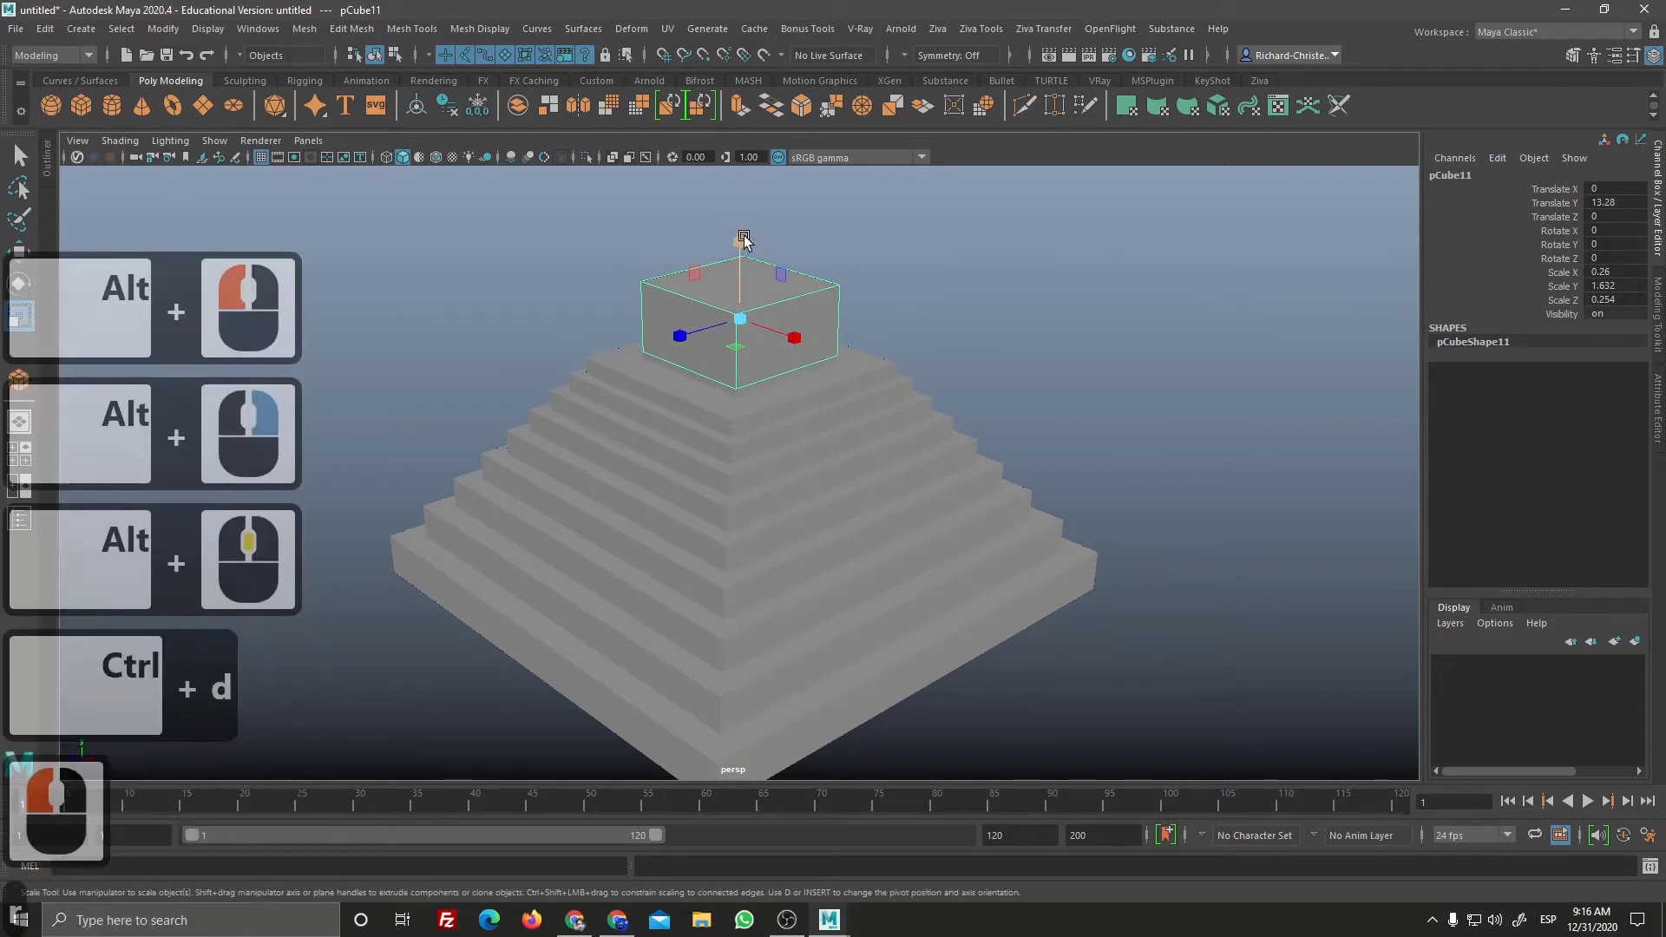
click(742, 295)
click(759, 318)
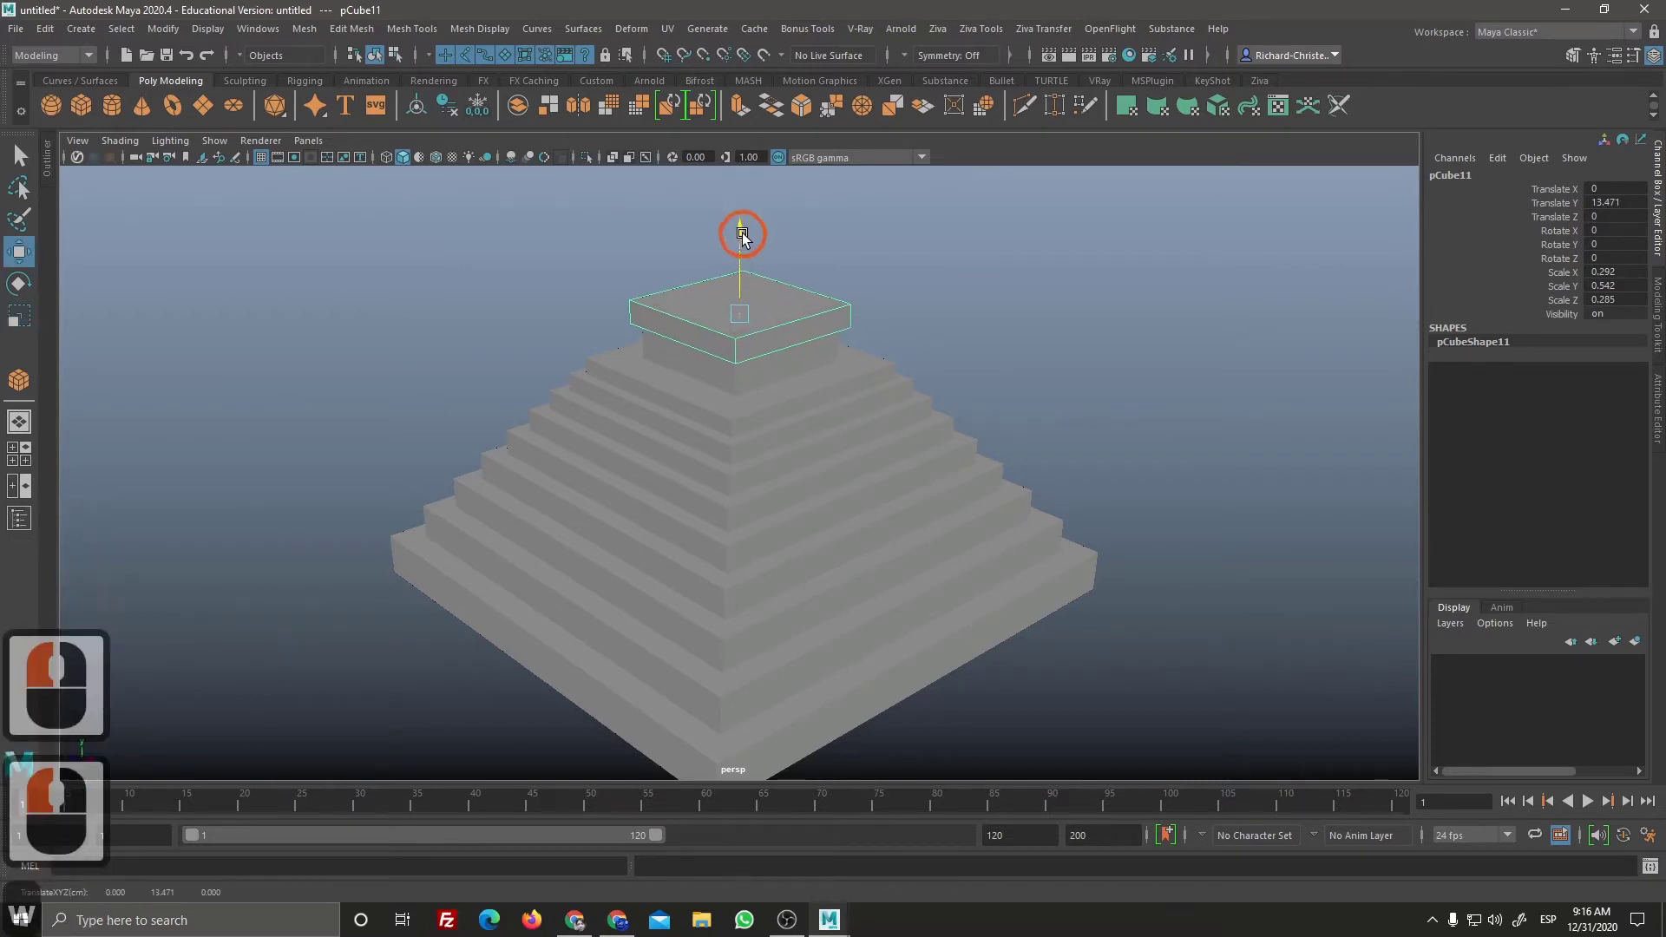
click(753, 237)
right_click(881, 452)
click(870, 410)
middle_click(852, 403)
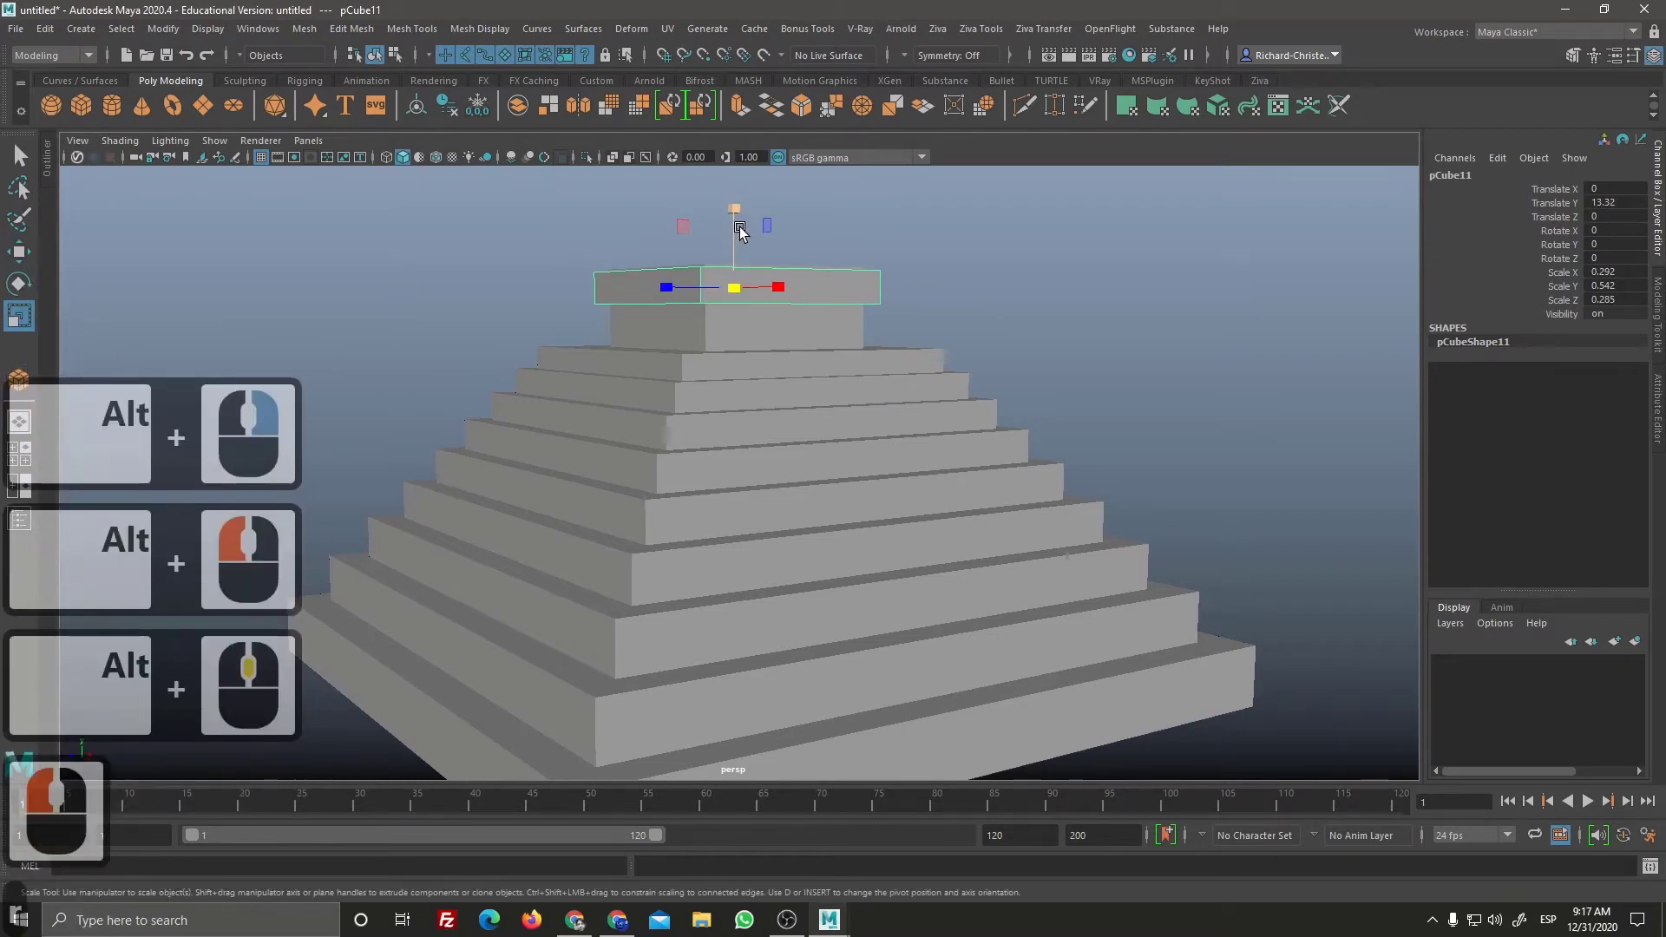
Step: Duplicate the roof slab again and raise the copy to form a two-layer roof trim
key(r)
click(737, 253)
key(ctrl+d)
key(w)
drag(748, 218, 742, 181)
key(w)
click(746, 185)
click(1036, 337)
right_click(930, 447)
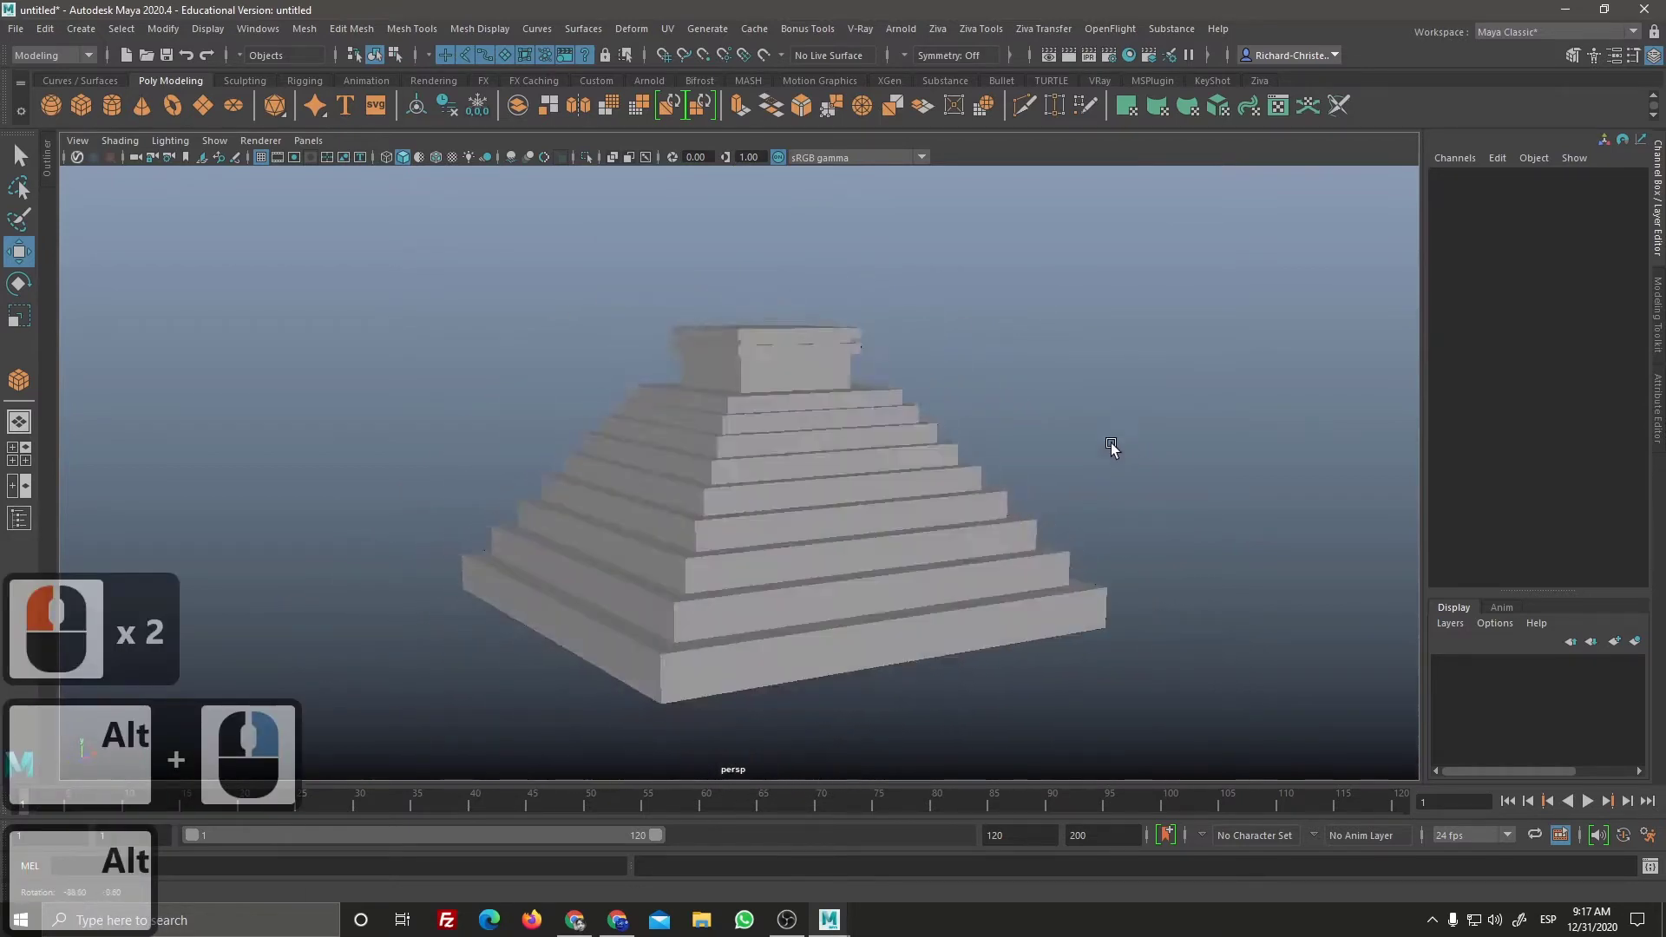
click(992, 465)
right_click(1043, 566)
right_click(1017, 559)
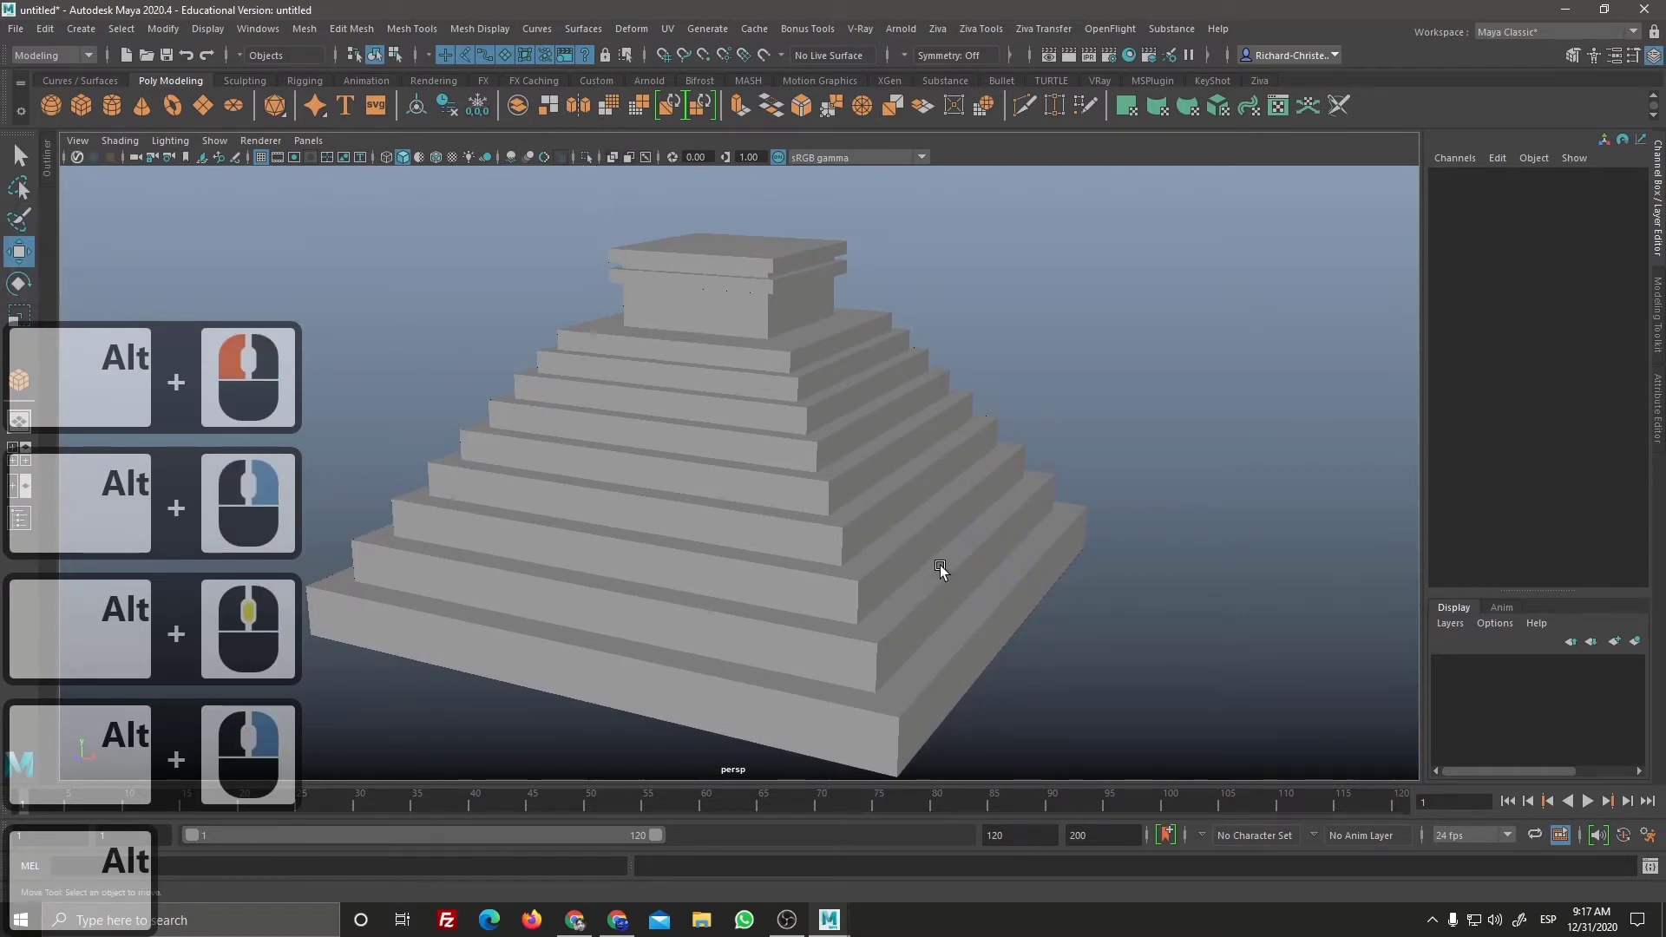
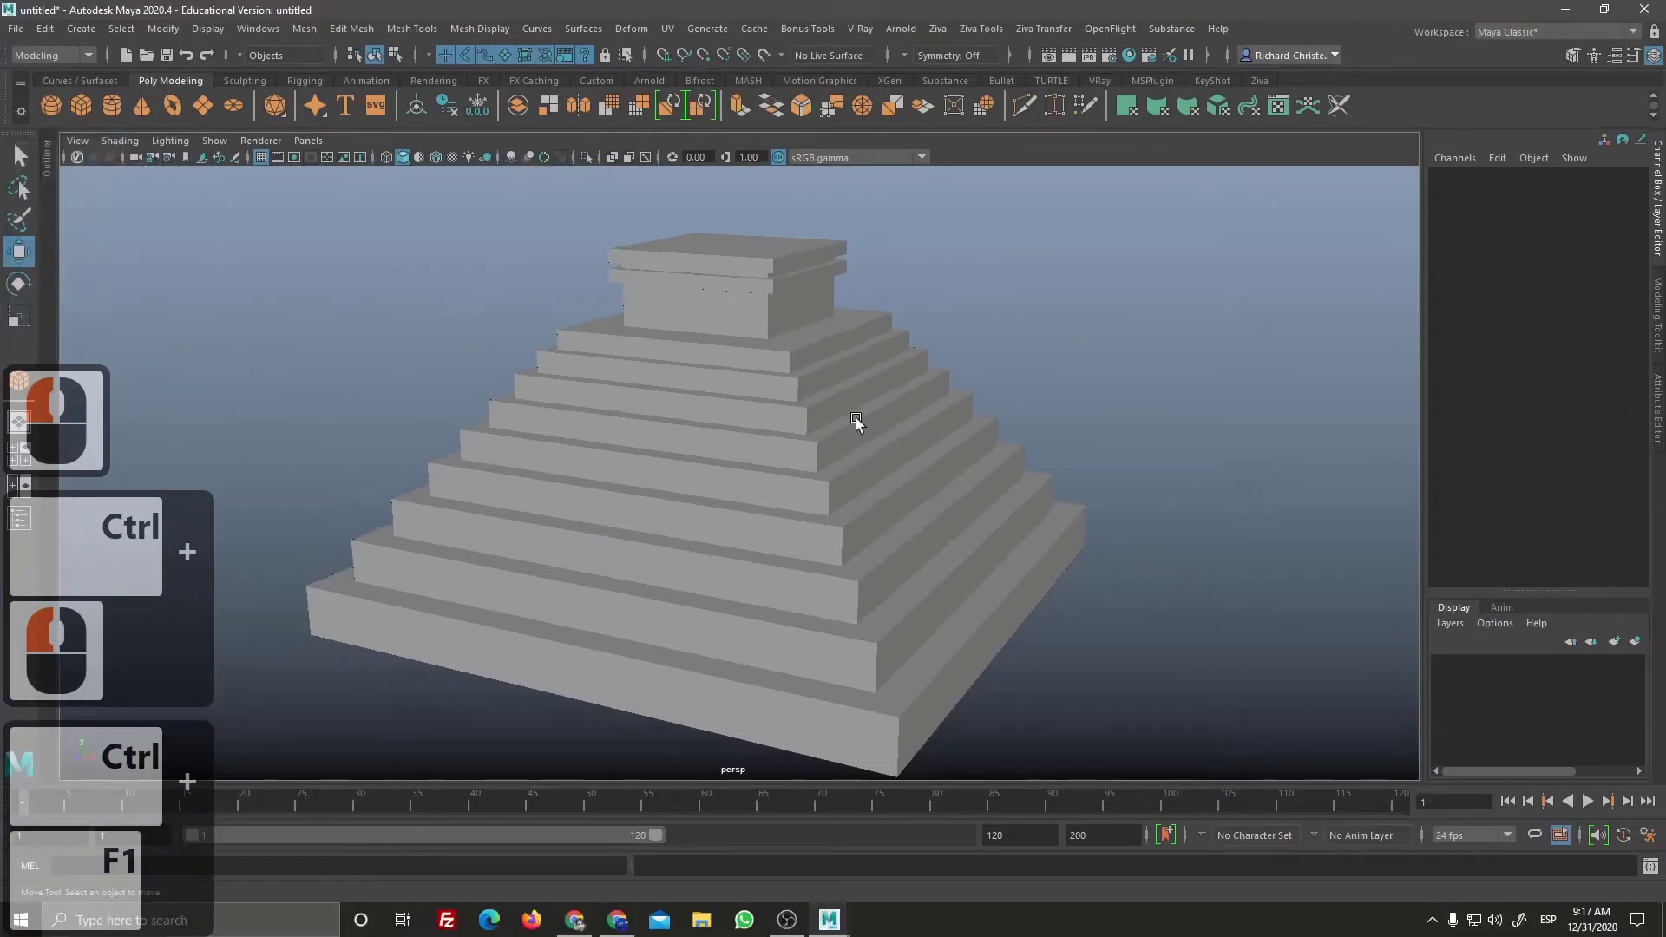
click(517, 166)
click(546, 138)
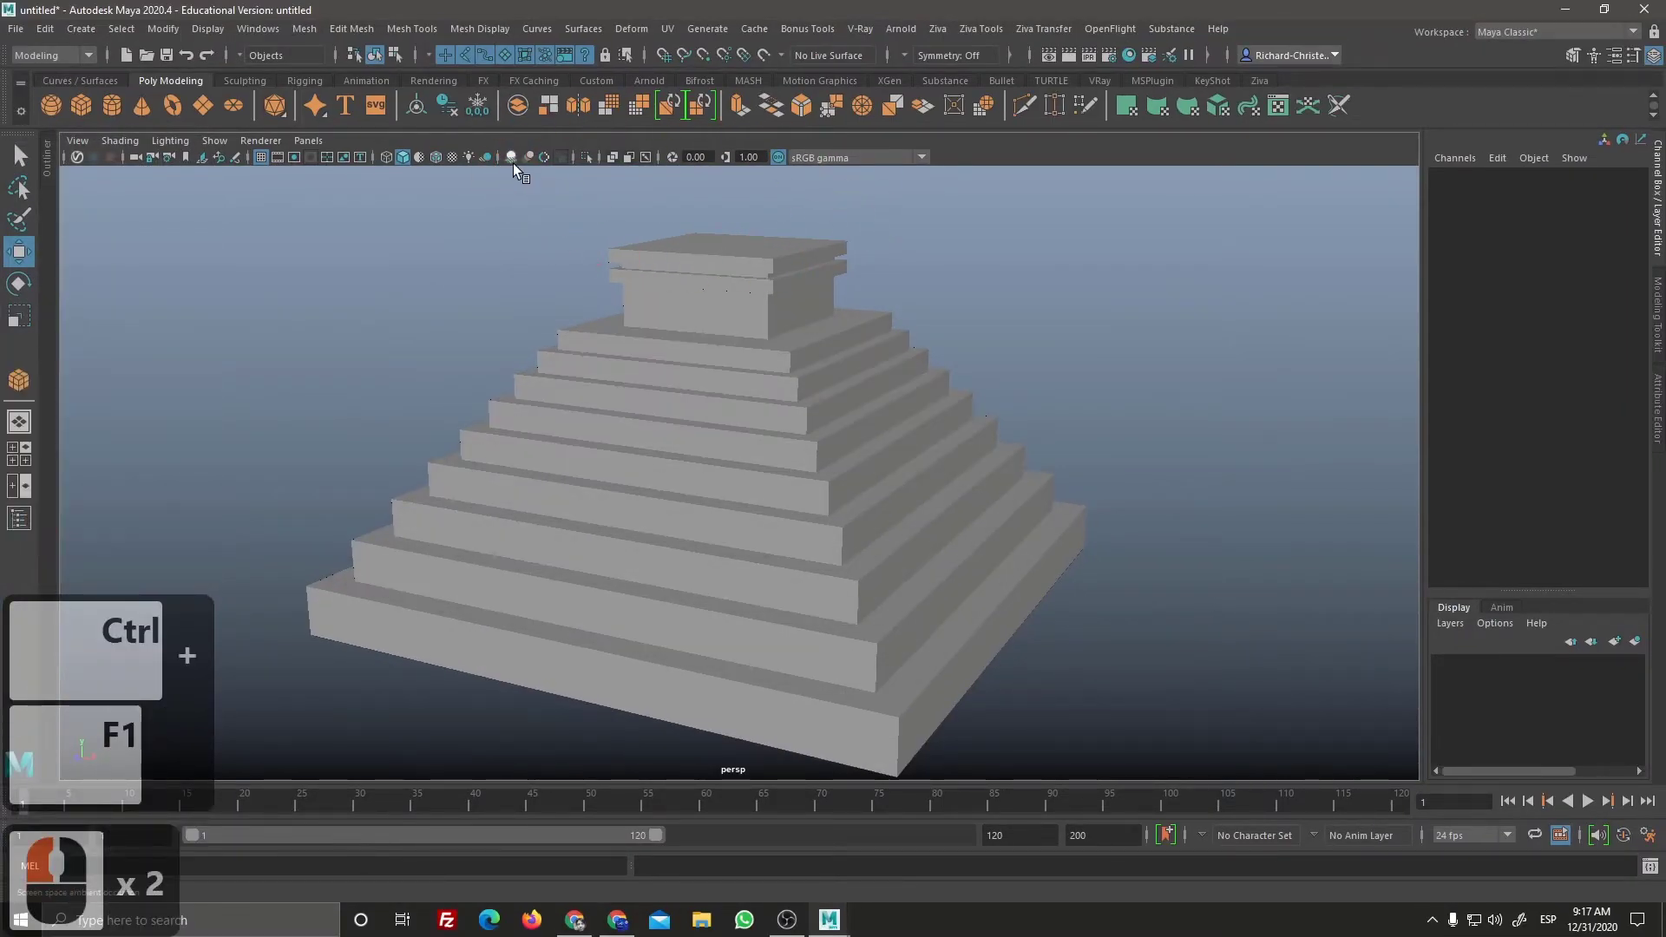
click(517, 163)
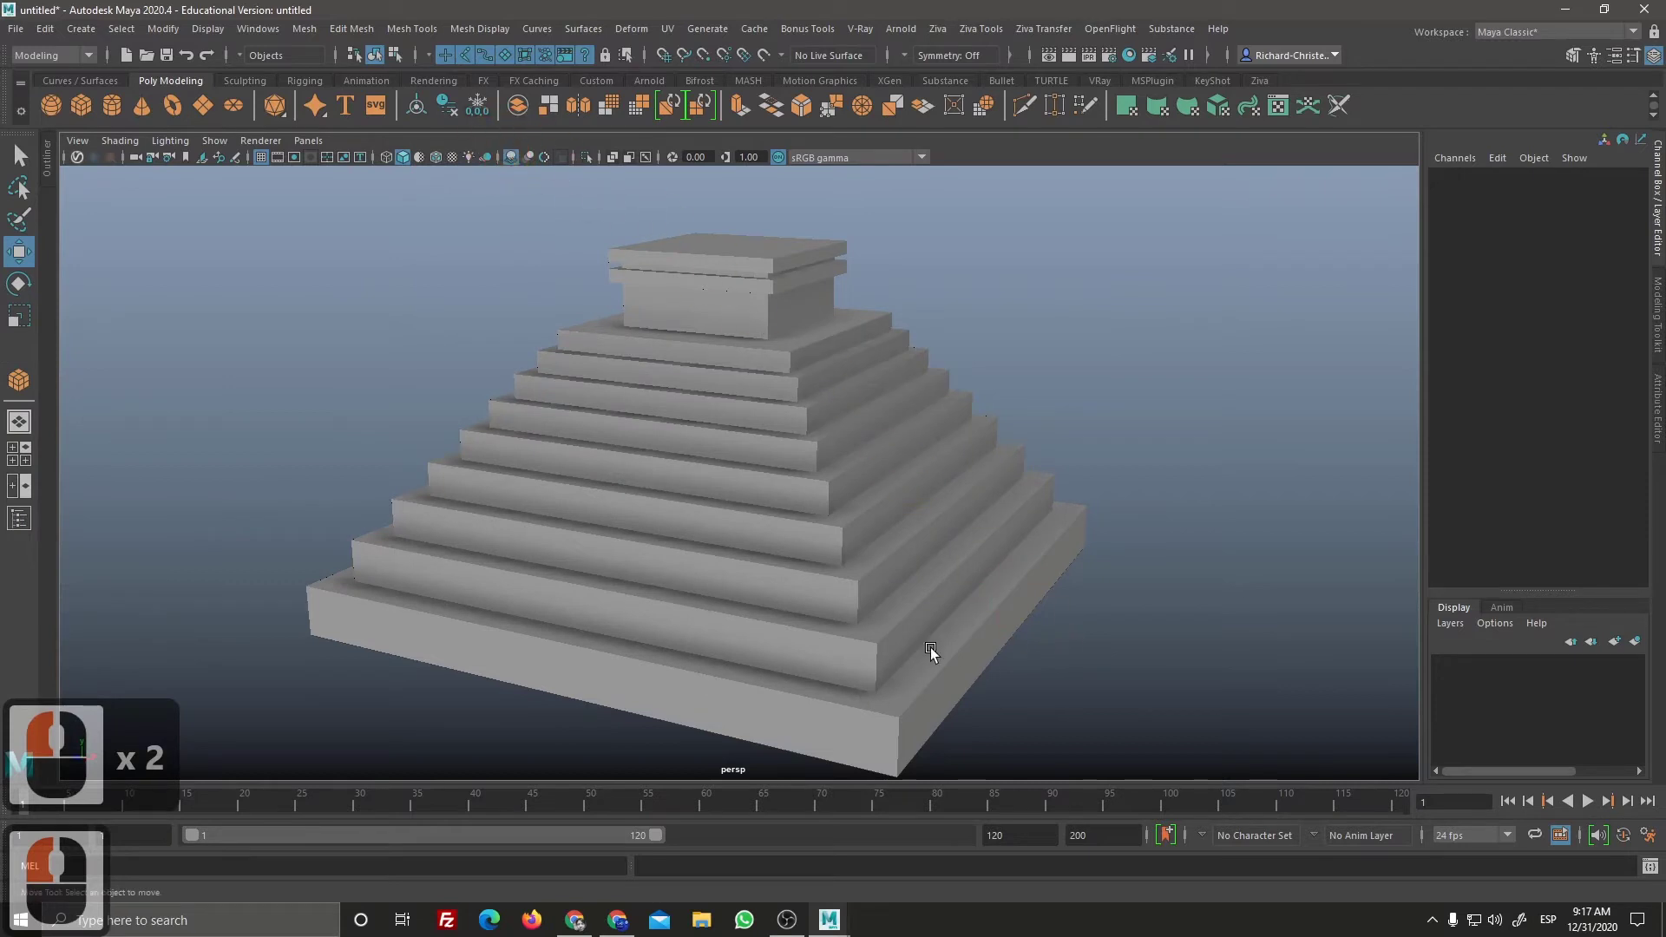
right_click(991, 608)
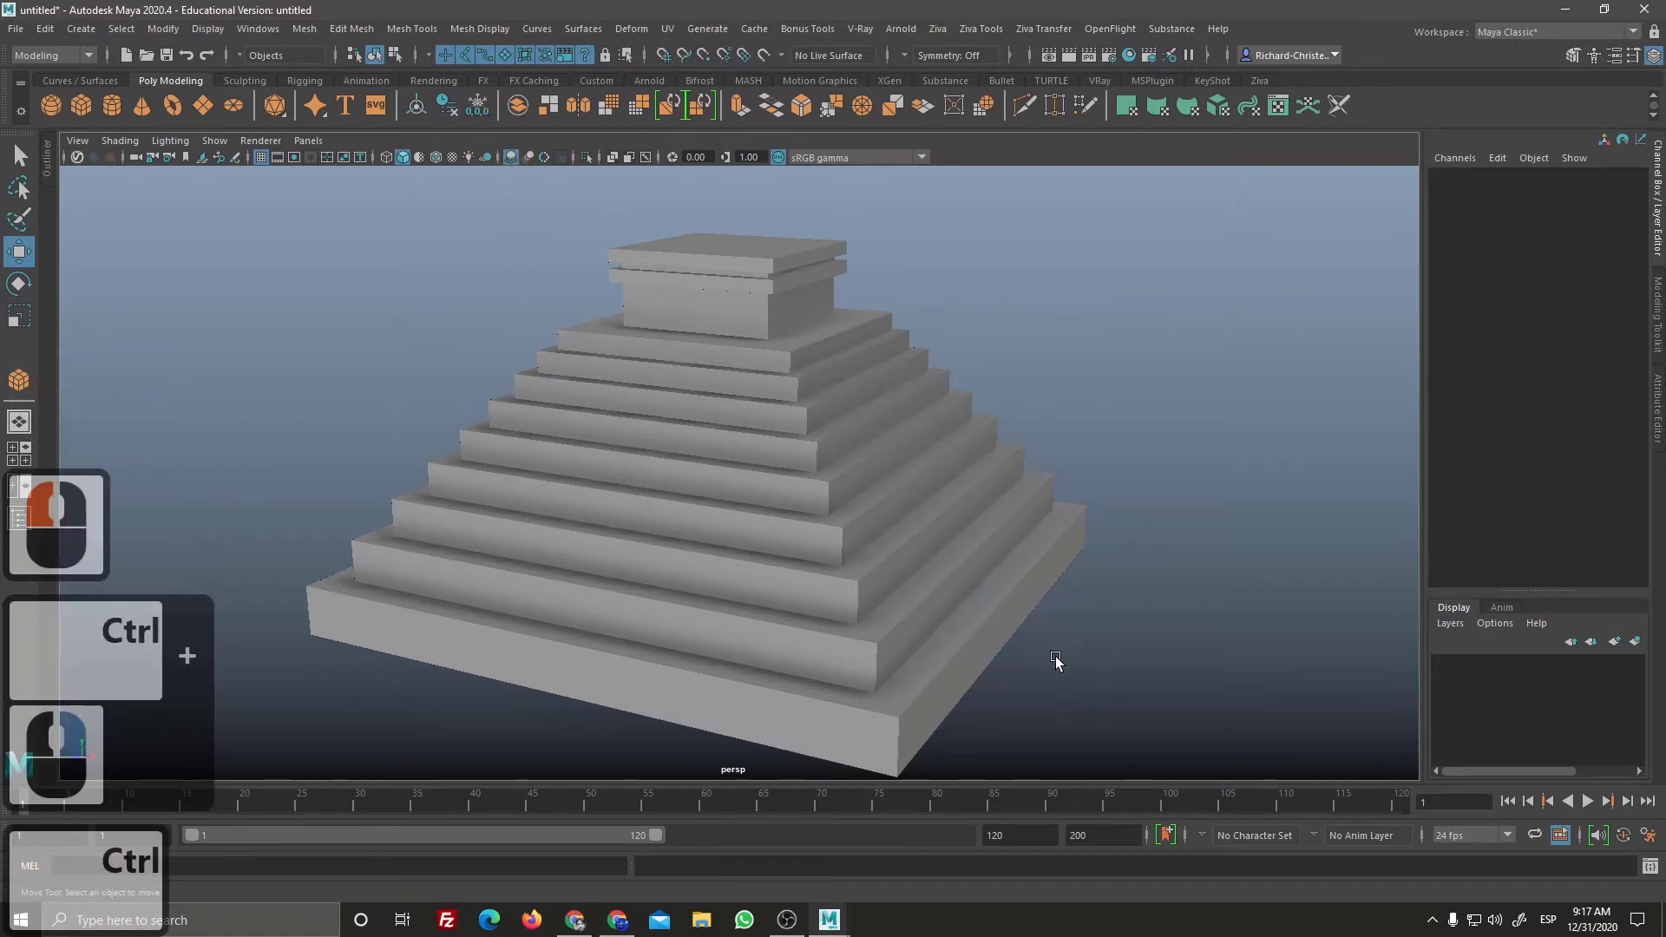
right_click(1005, 593)
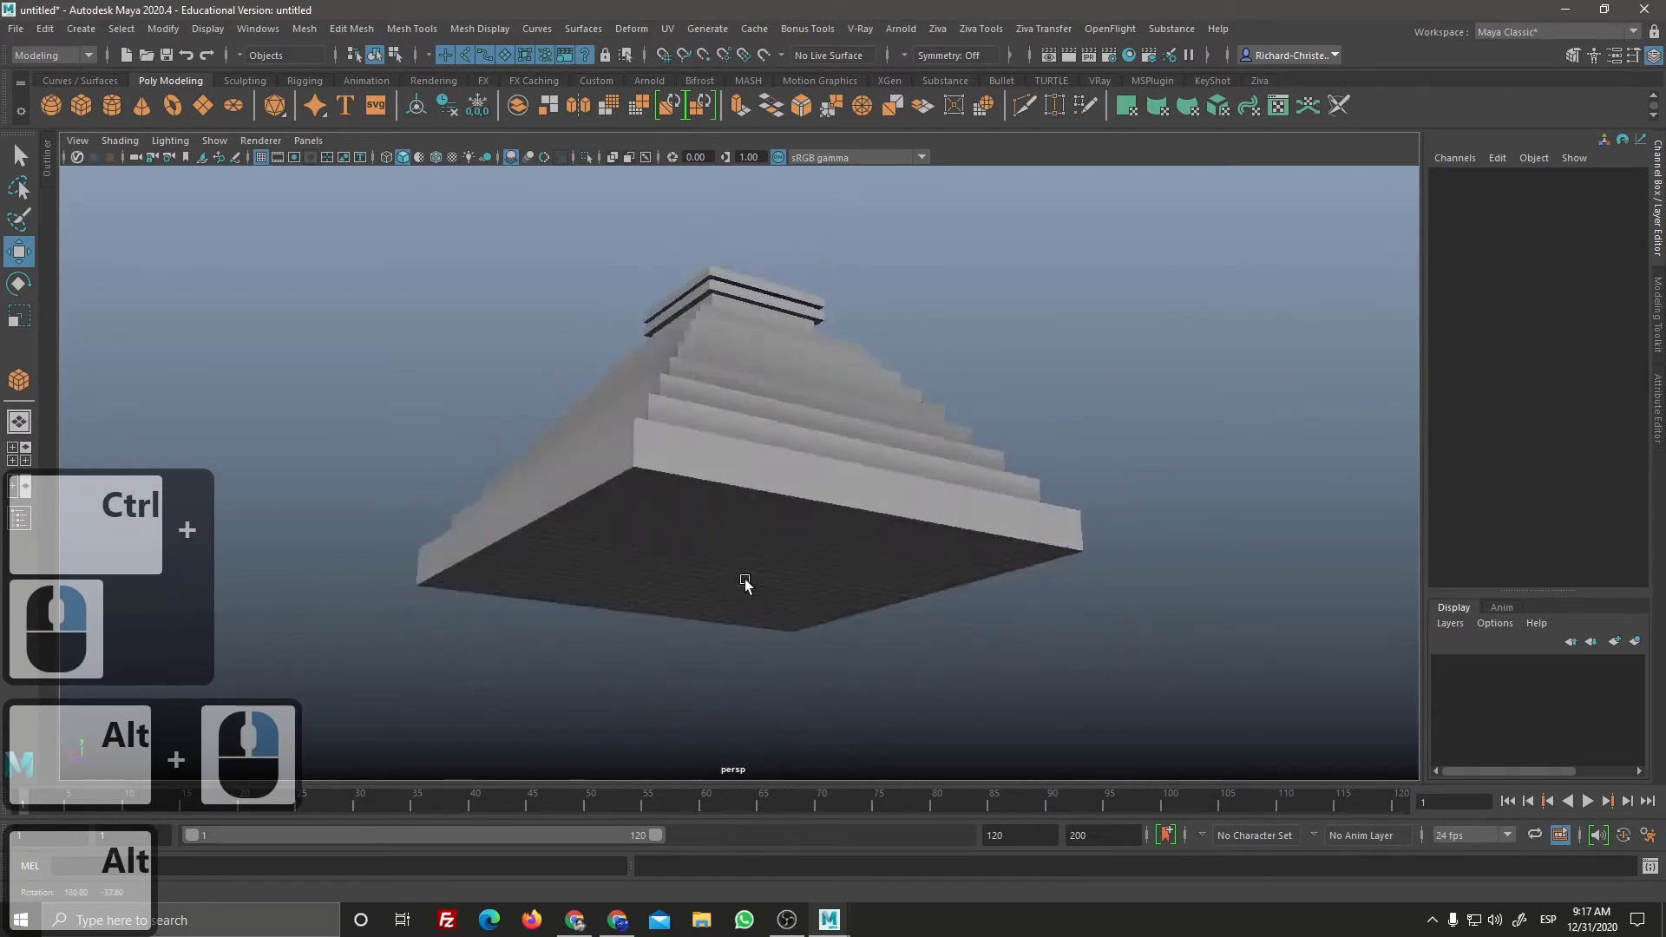
click(1006, 648)
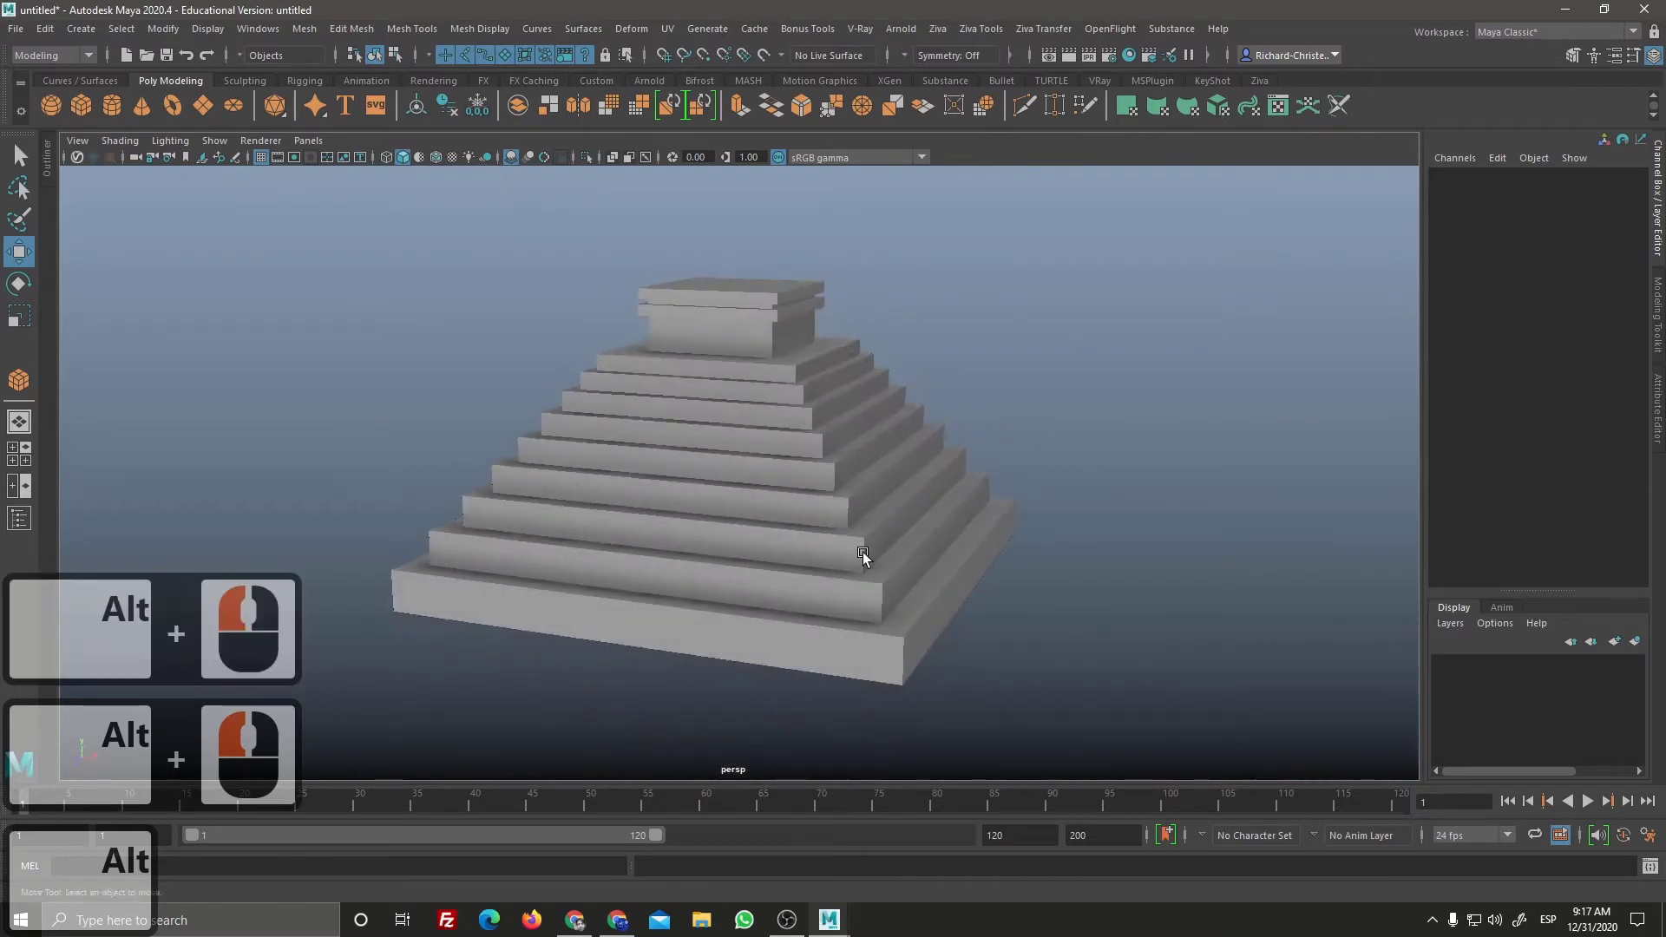
right_click(890, 574)
middle_click(908, 562)
click(920, 573)
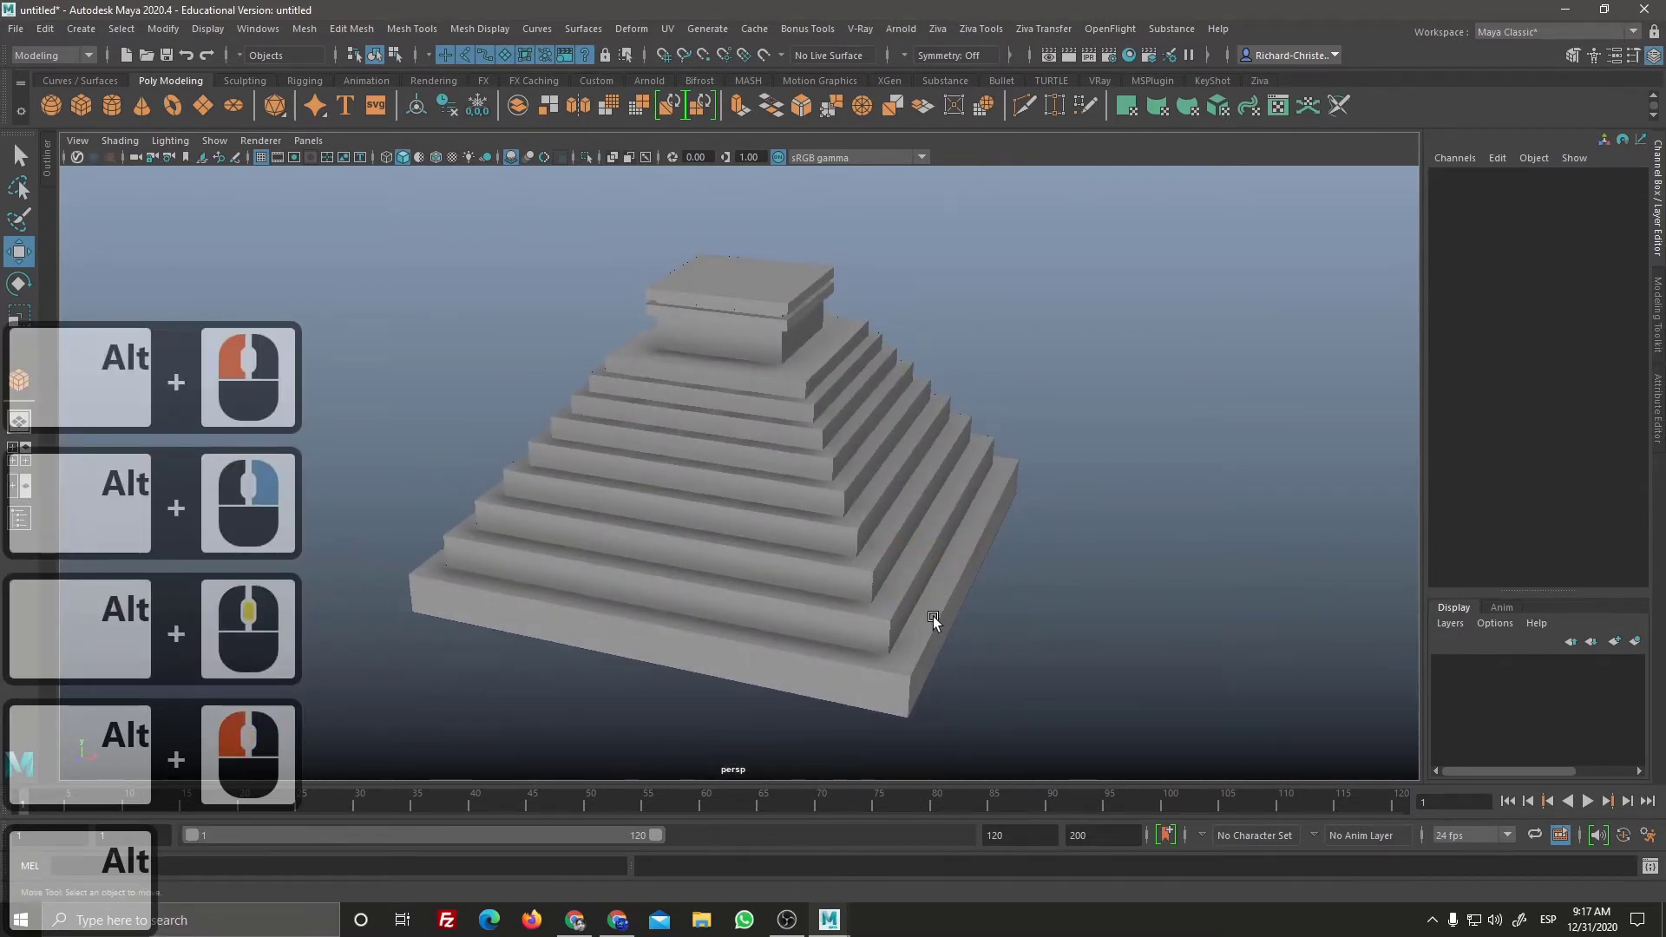
right_click(909, 575)
middle_click(939, 544)
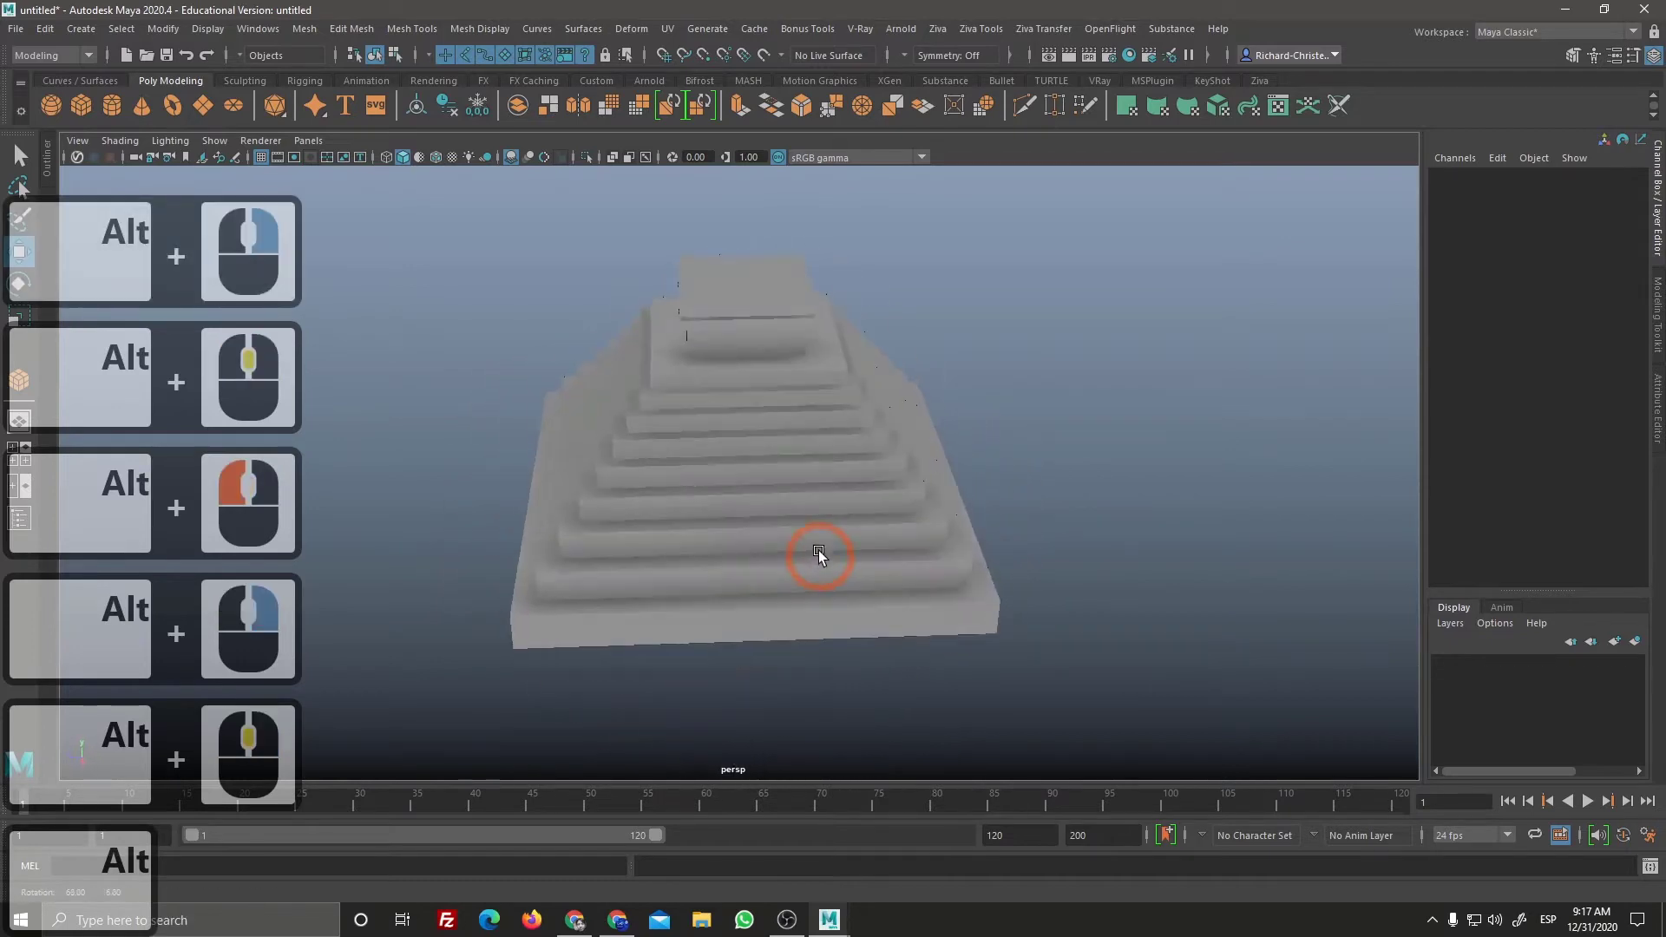
click(887, 551)
click(1090, 524)
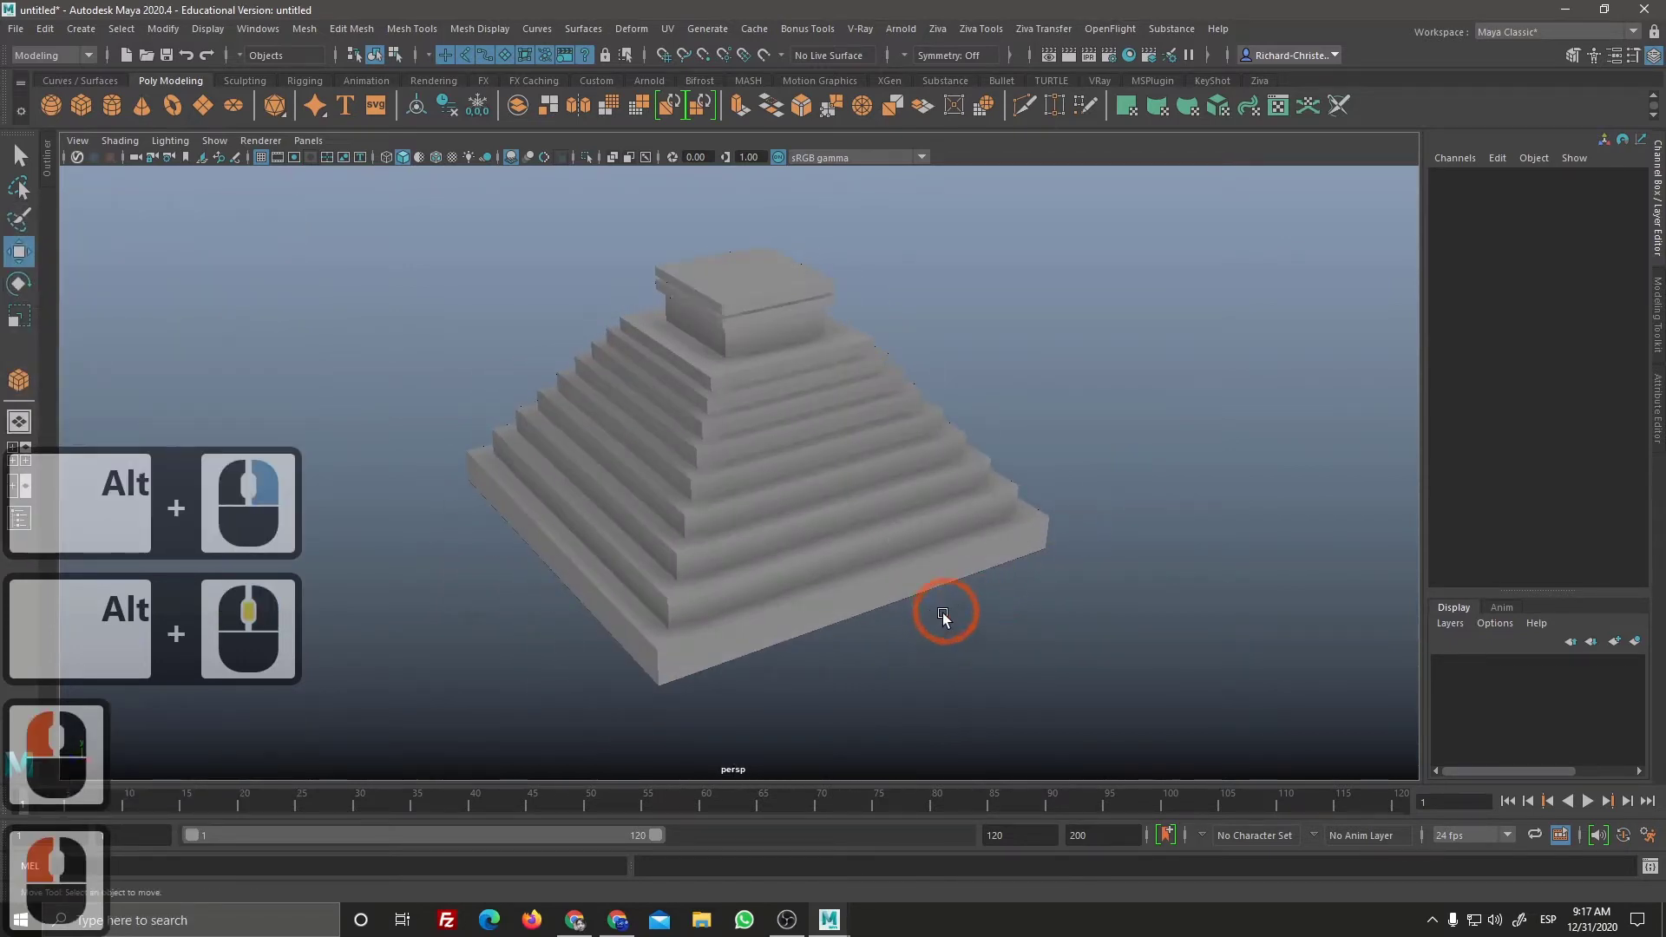
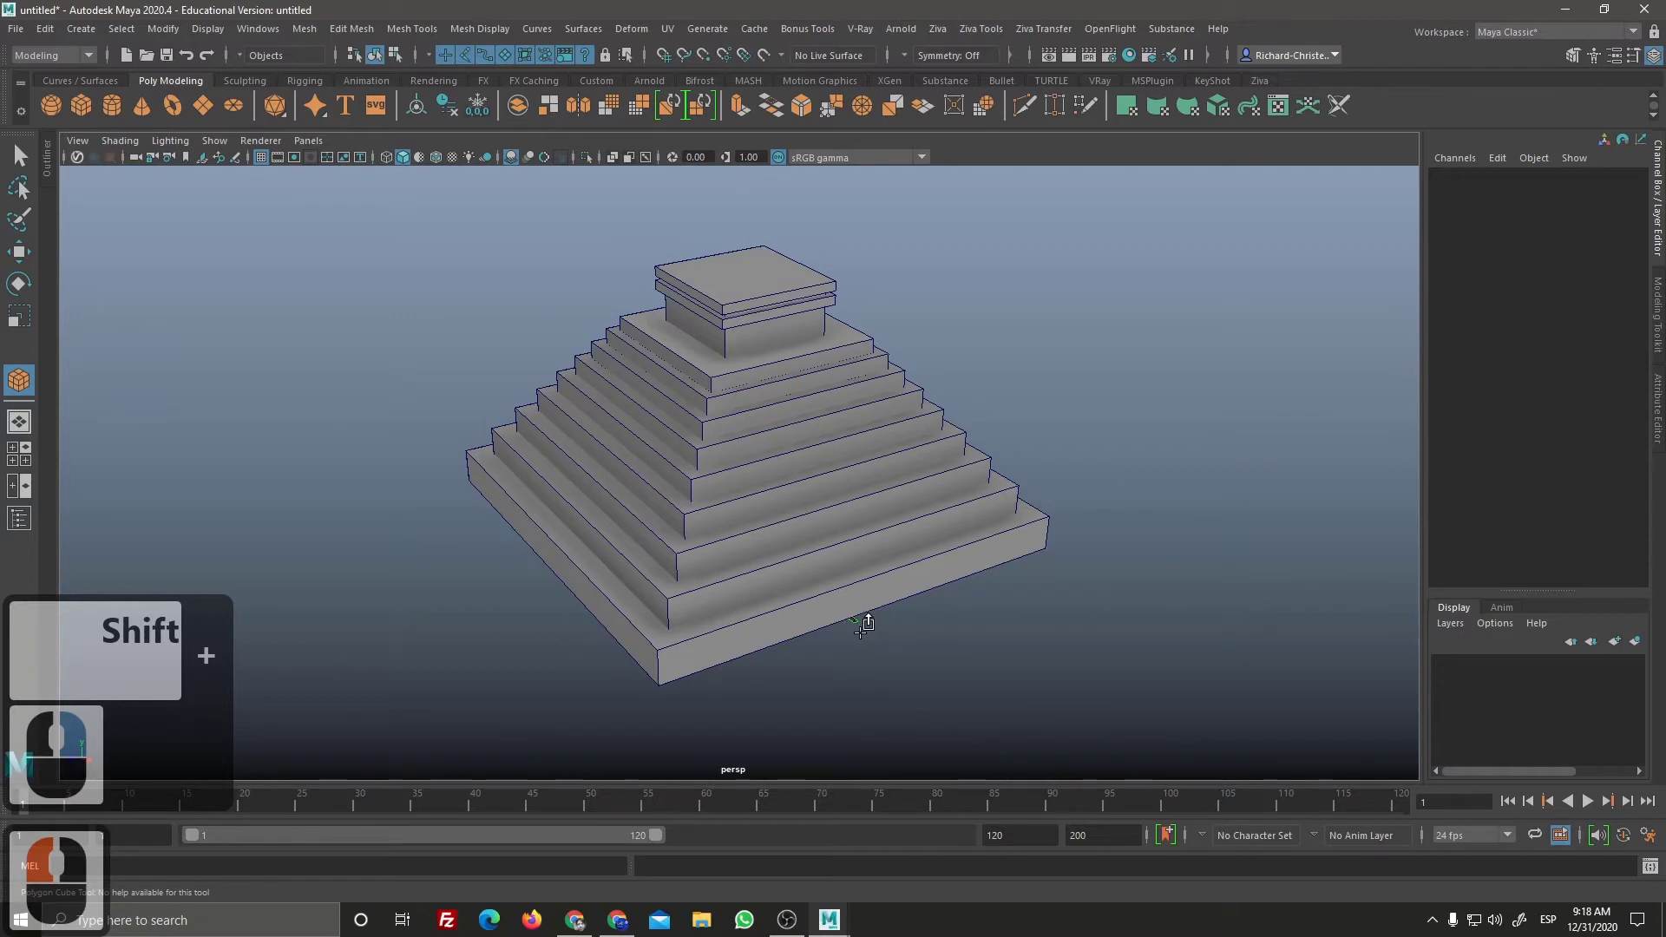
Step: Delete the unwanted box sitting at the pyramid's base front
click(871, 627)
double_click(871, 628)
click(880, 628)
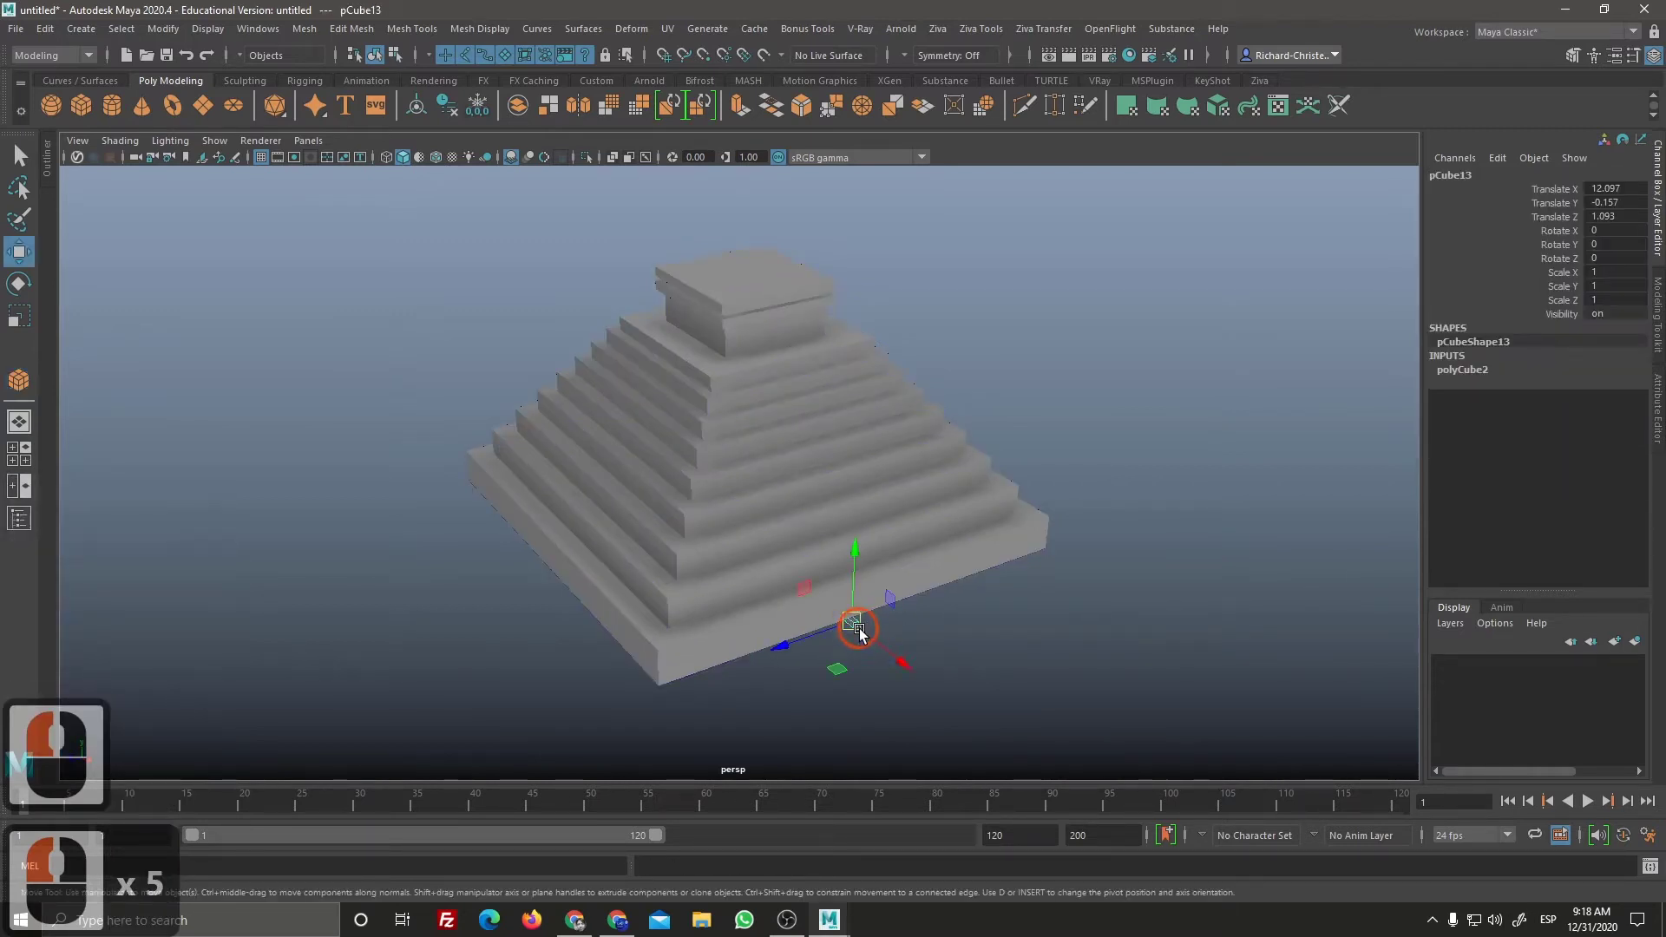
key(Delete)
click(922, 658)
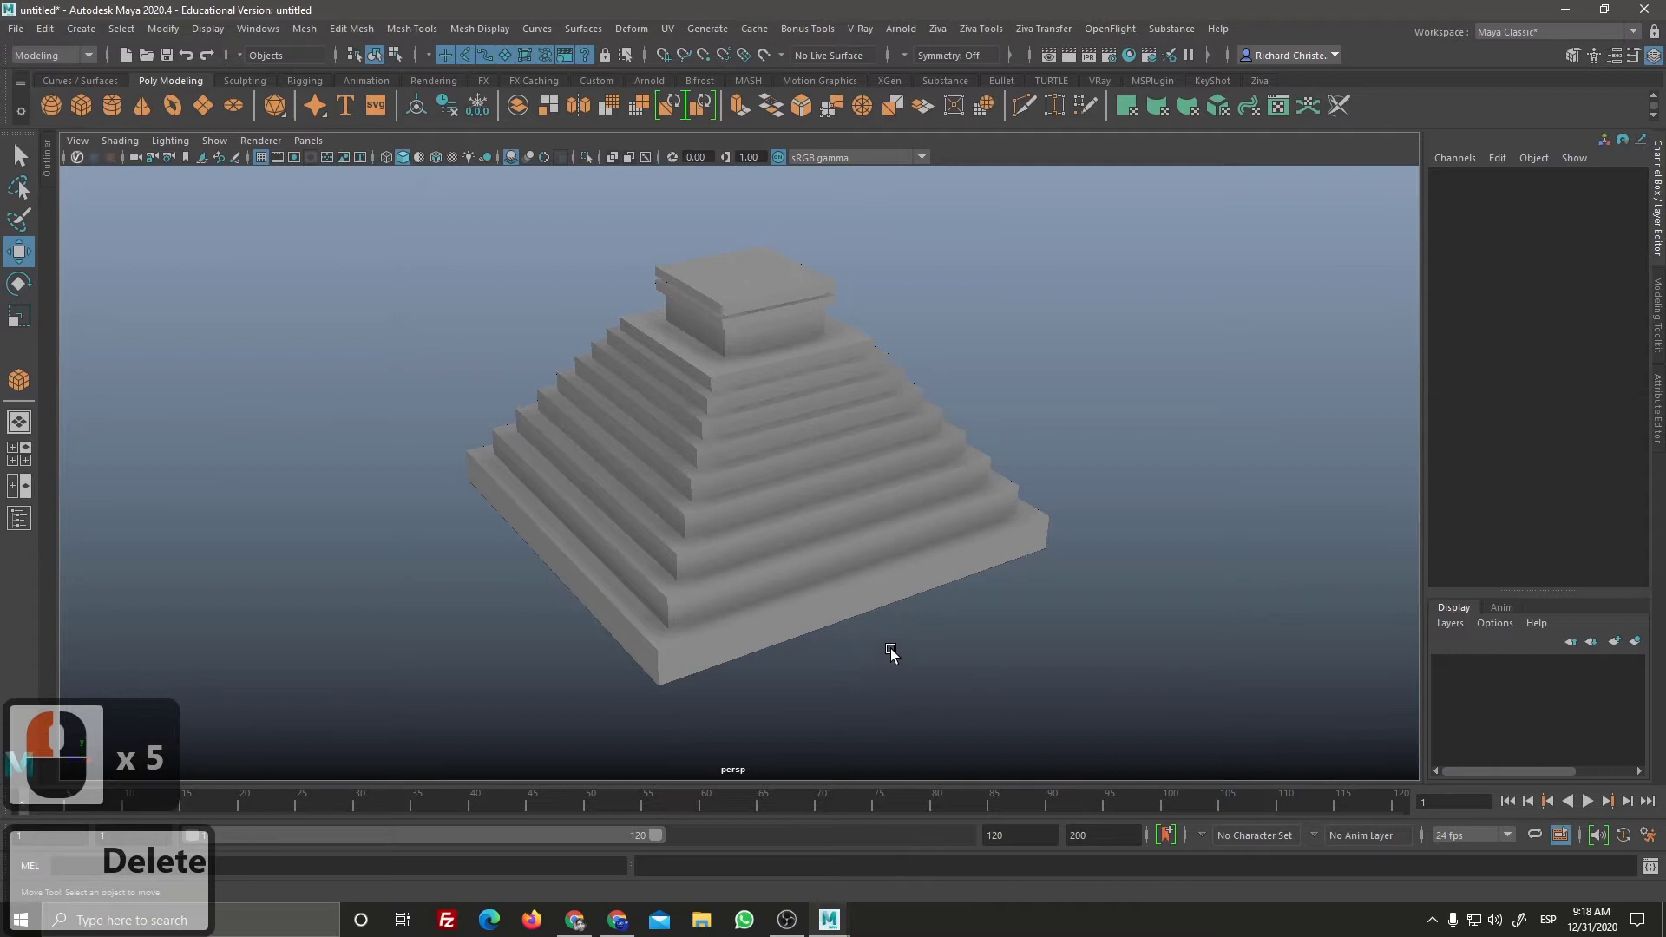
Step: Draw a new long, thin step cube interactively against the front of the lowest slab
right_click(895, 612)
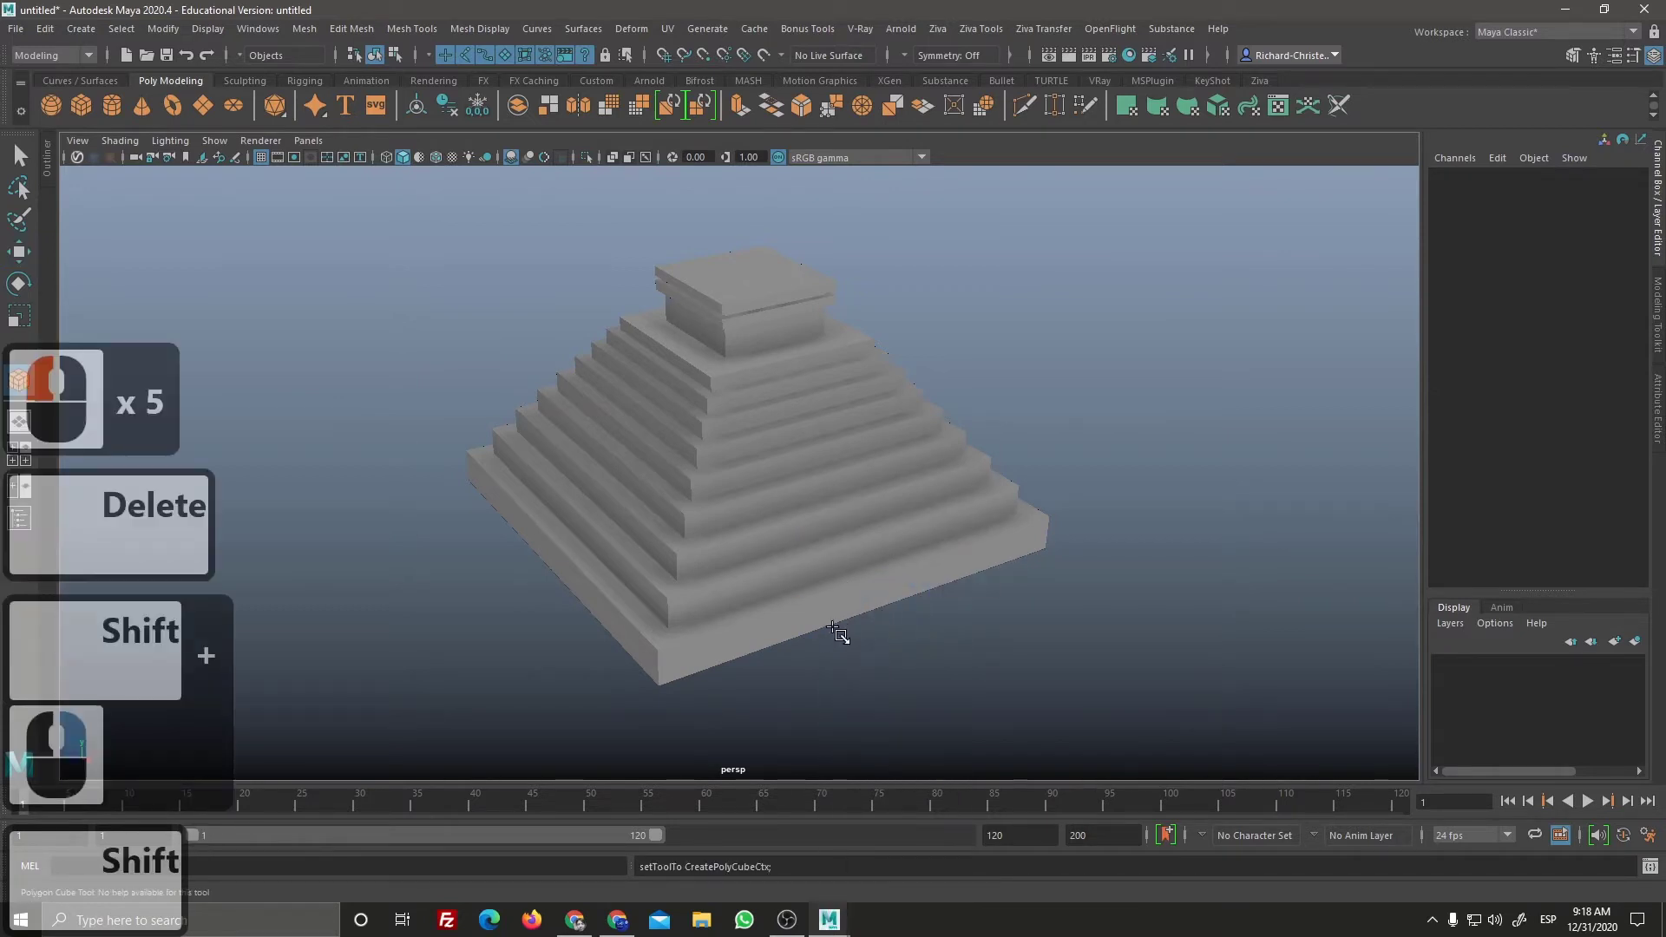
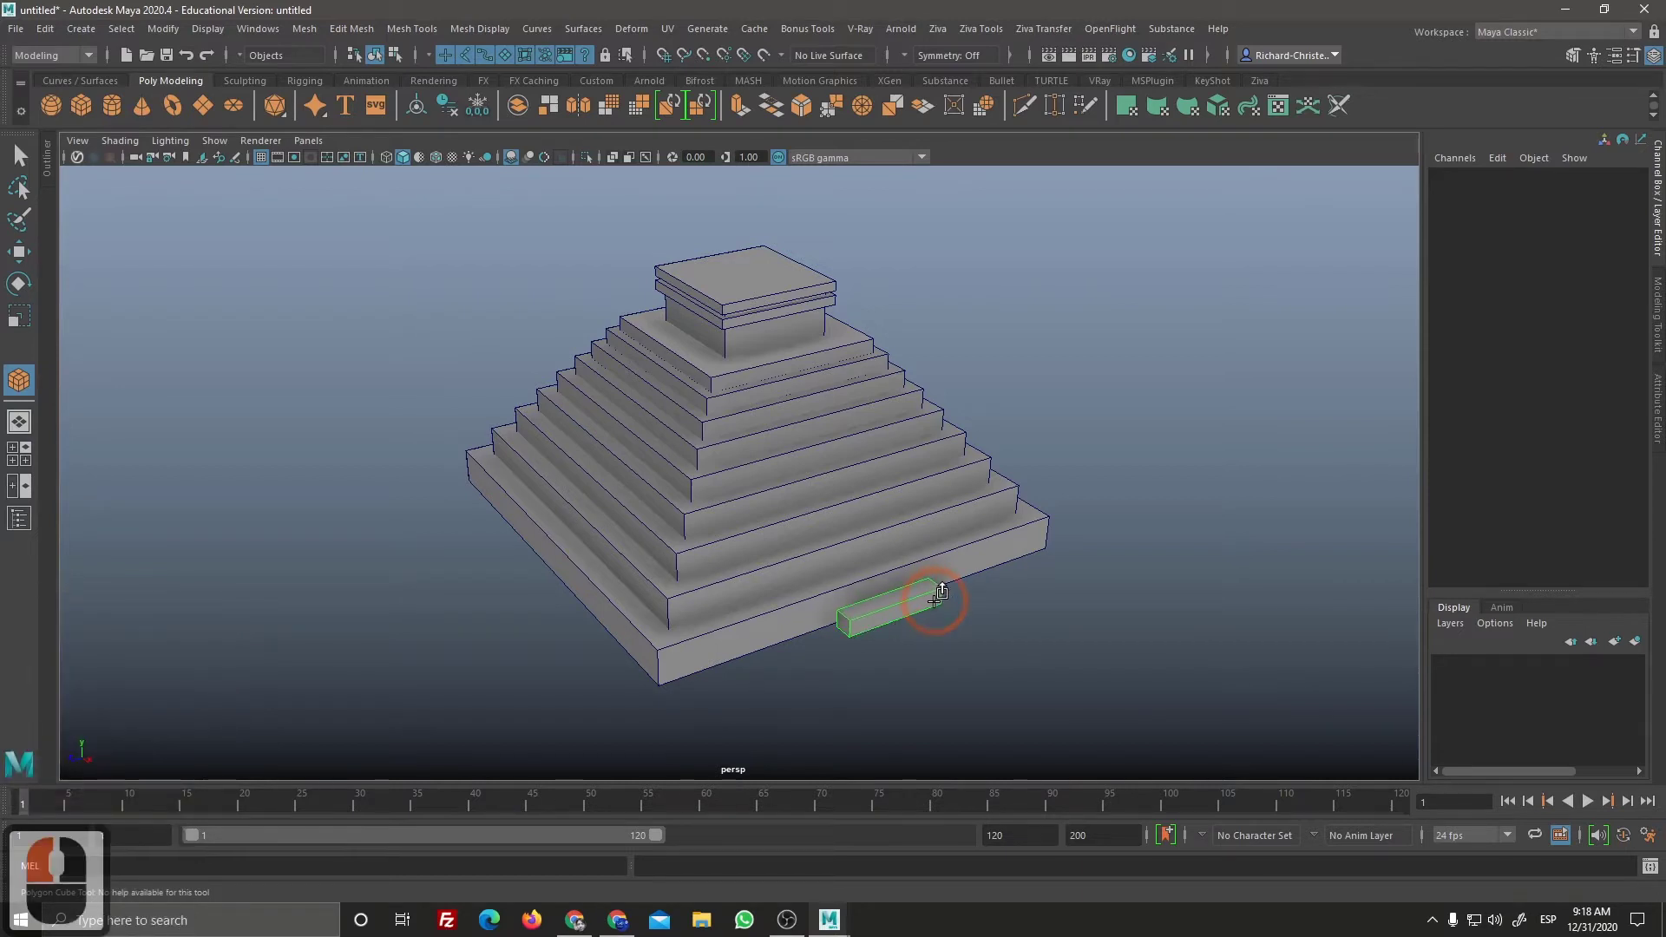
click(941, 604)
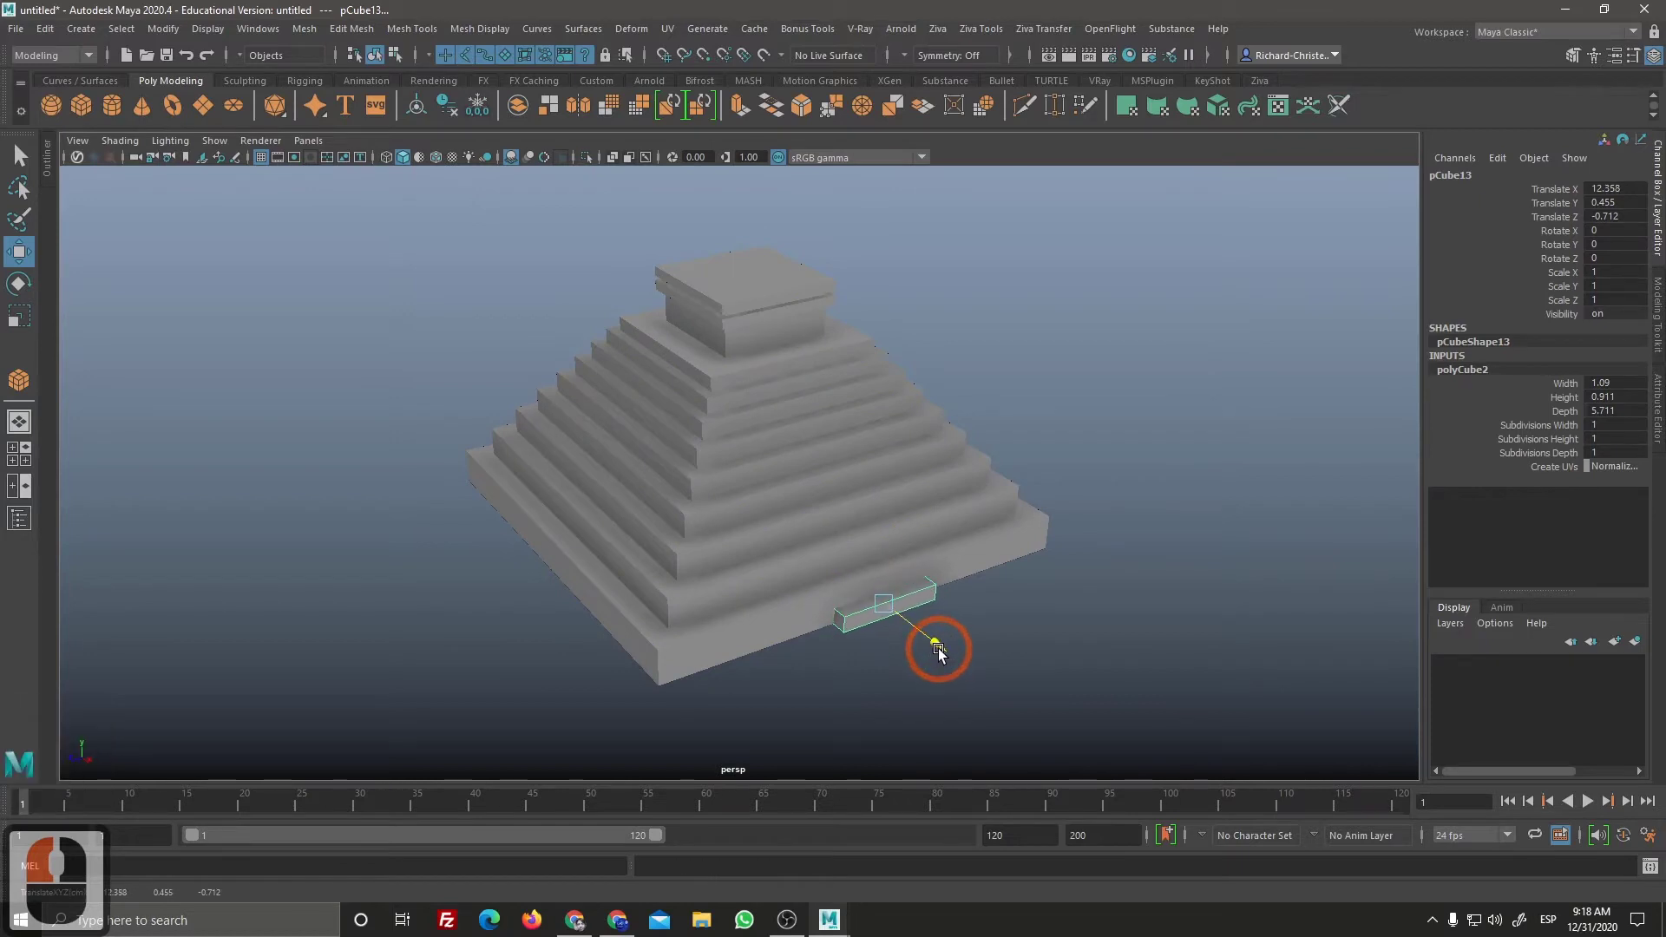
click(952, 654)
click(948, 650)
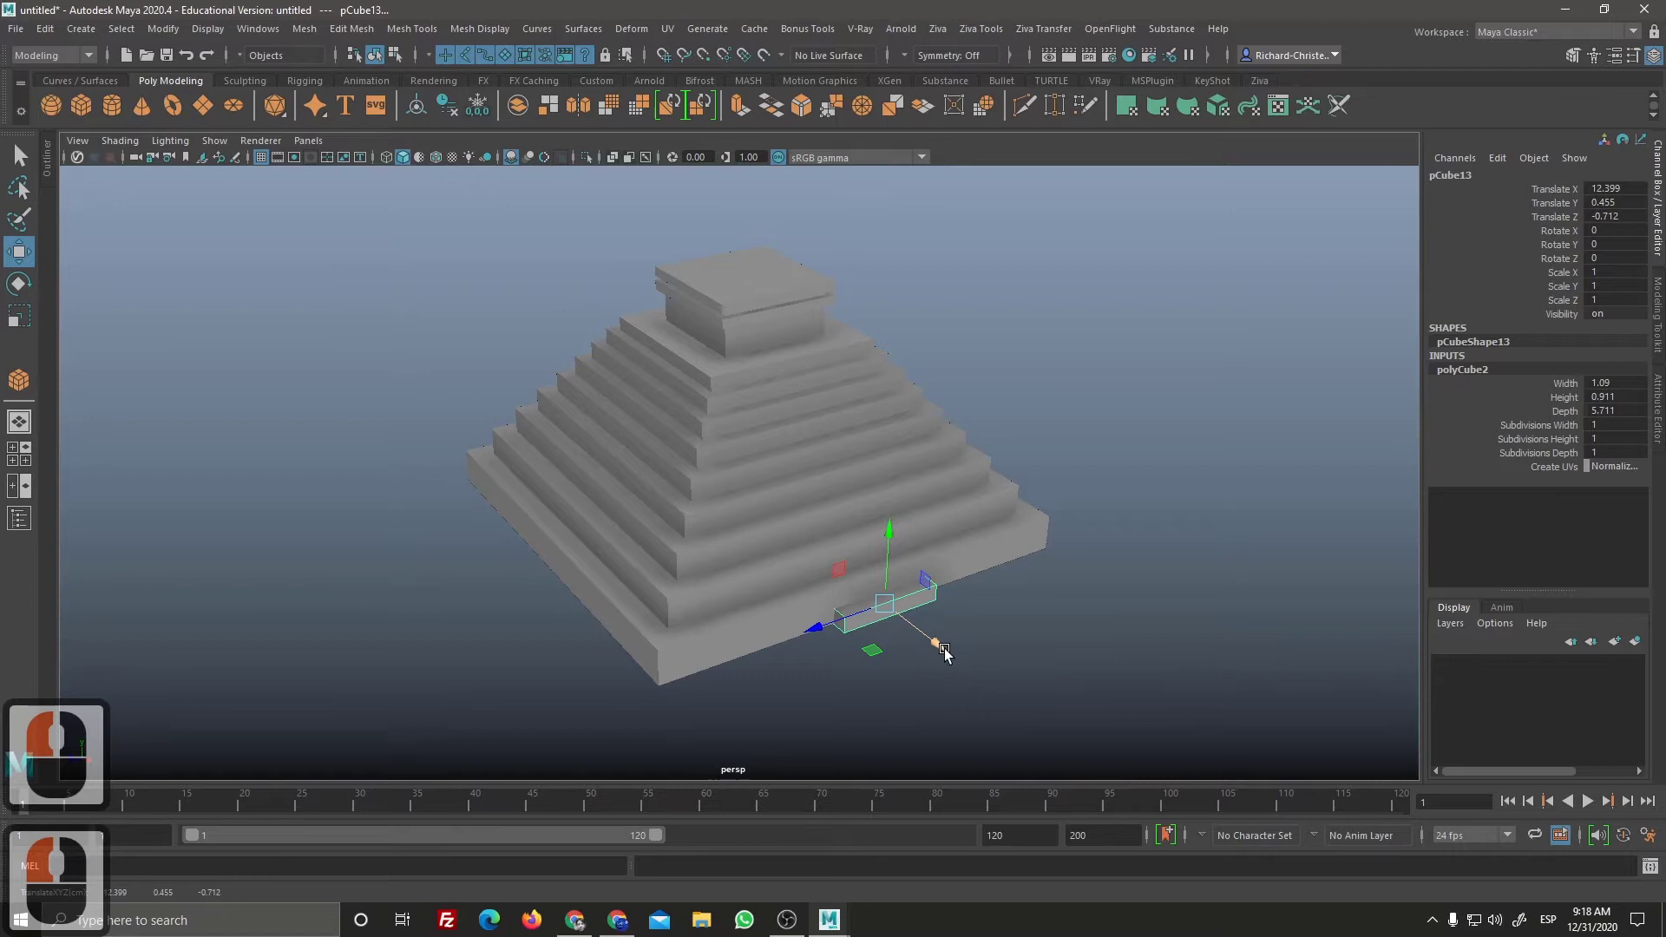
Step: Duplicate the step box and offset the copy up onto the next slab as the second step
key(ctrl+d)
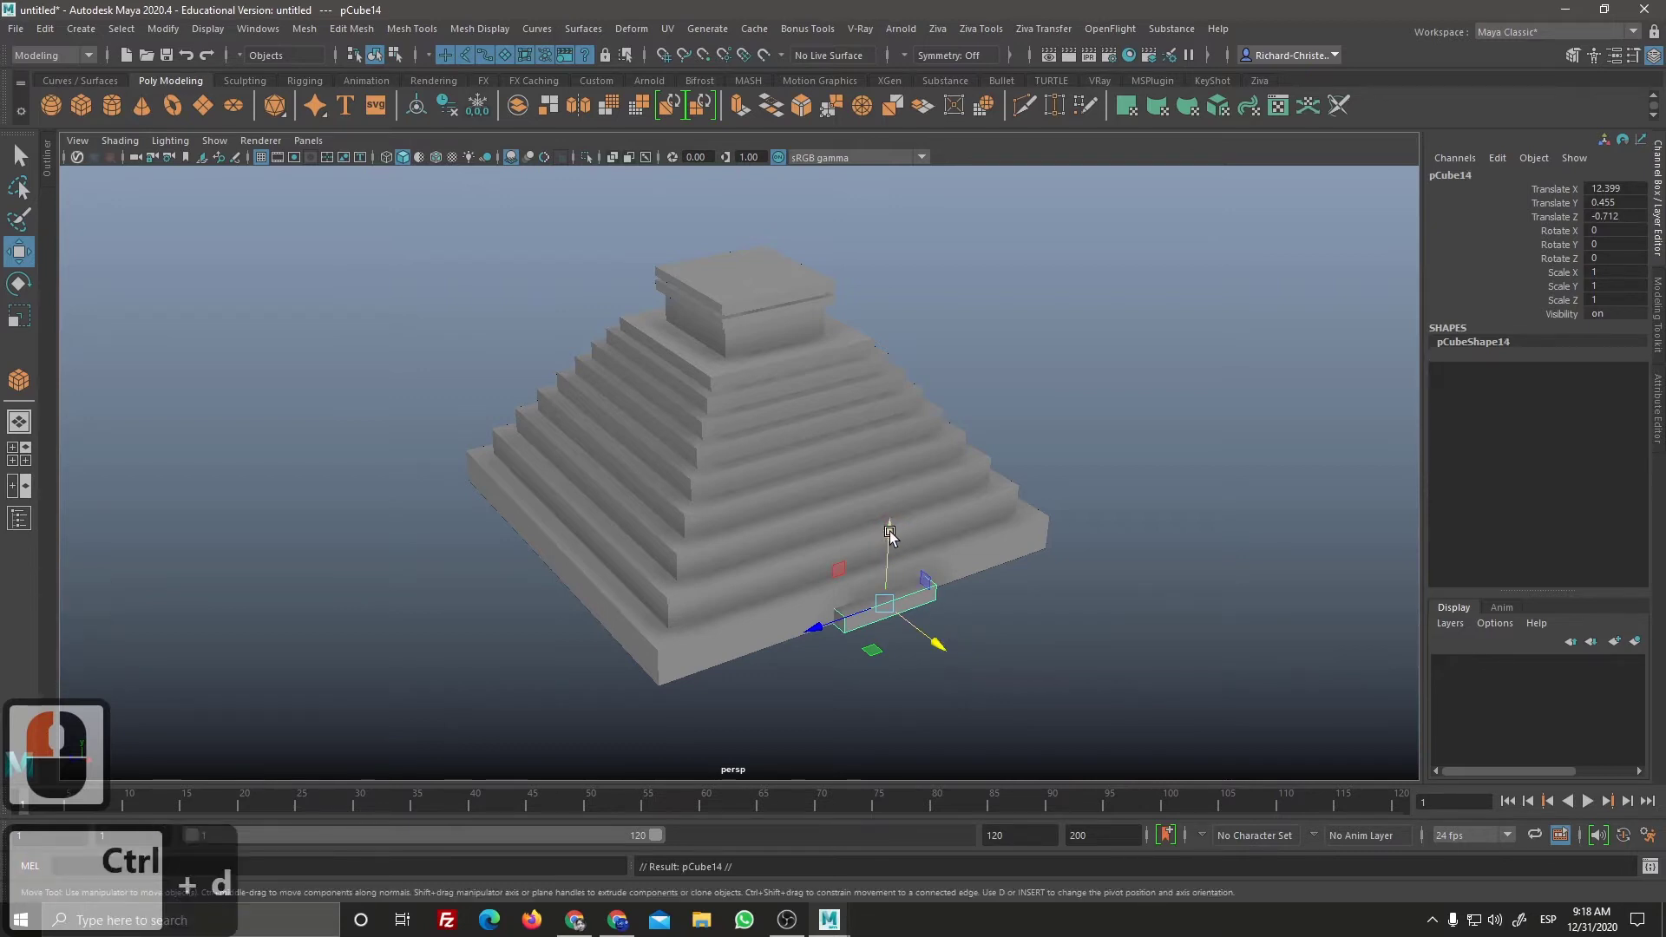
click(896, 525)
click(933, 626)
click(987, 641)
Step: Repeat the duplicate-with-offset (Shift+D) until the steps climb to the top platform
key(d)
key(d)
key(d)
key(d)
key(d)
key(d)
key(d)
key(d)
key(d)
key(d)
key(d)
key(d)
key(d)
key(d)
key(d)
key(d)
key(d)
click(990, 641)
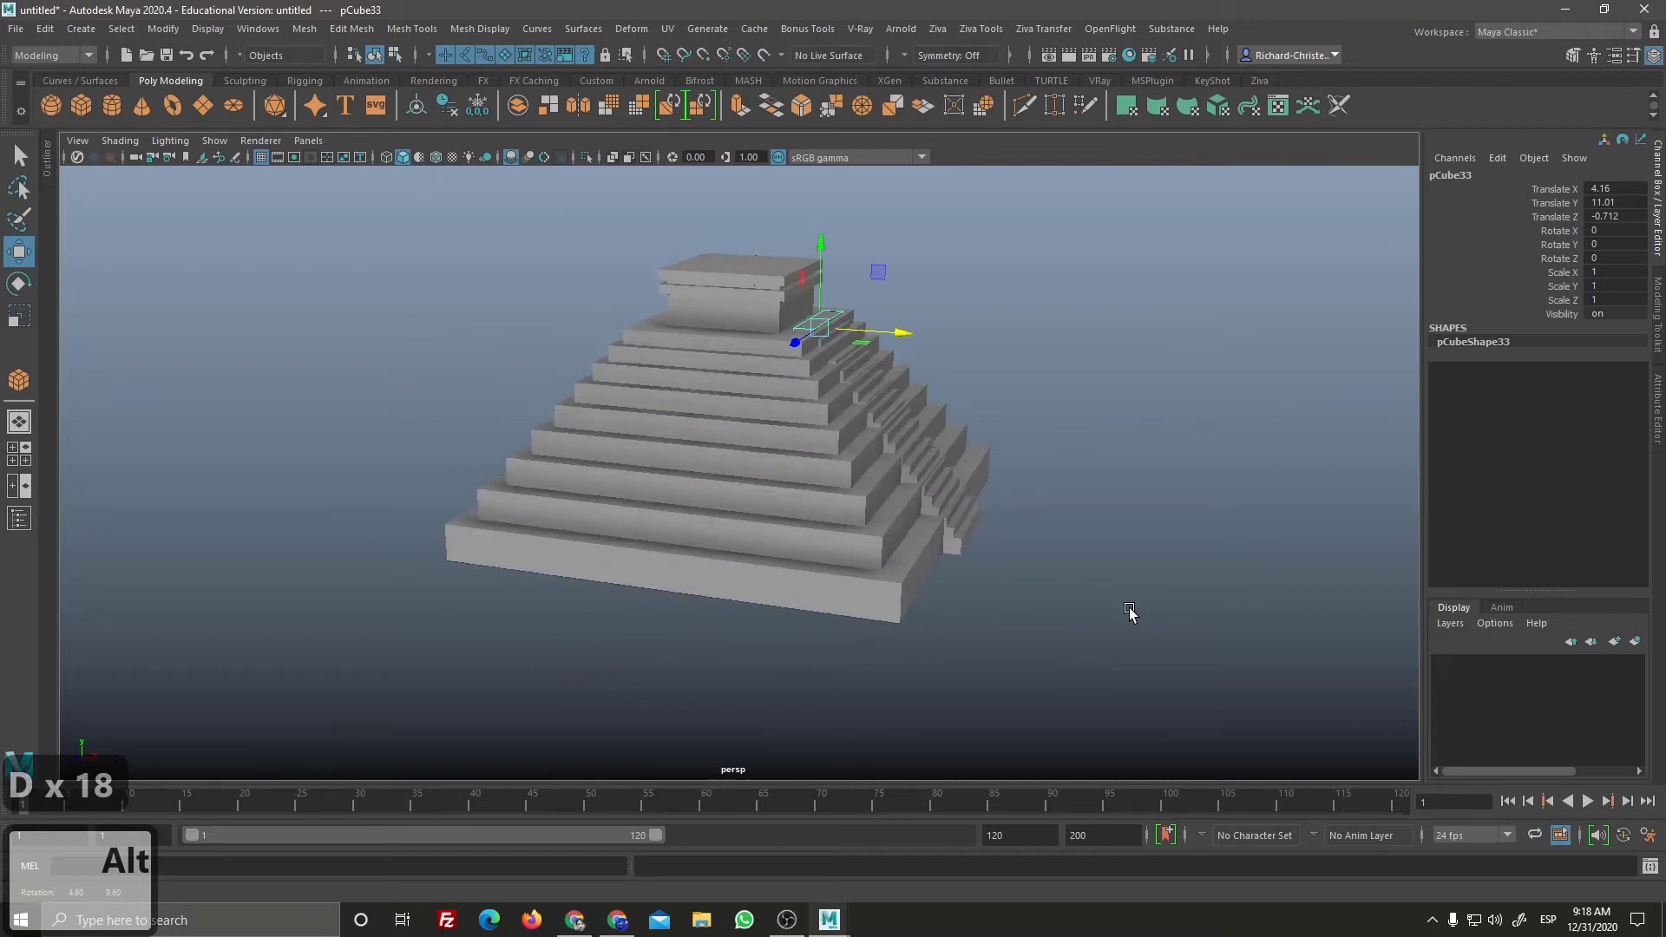
Step: Orbit around the pyramid to inspect the finished staircase from the front and side
drag(1109, 617, 911, 503)
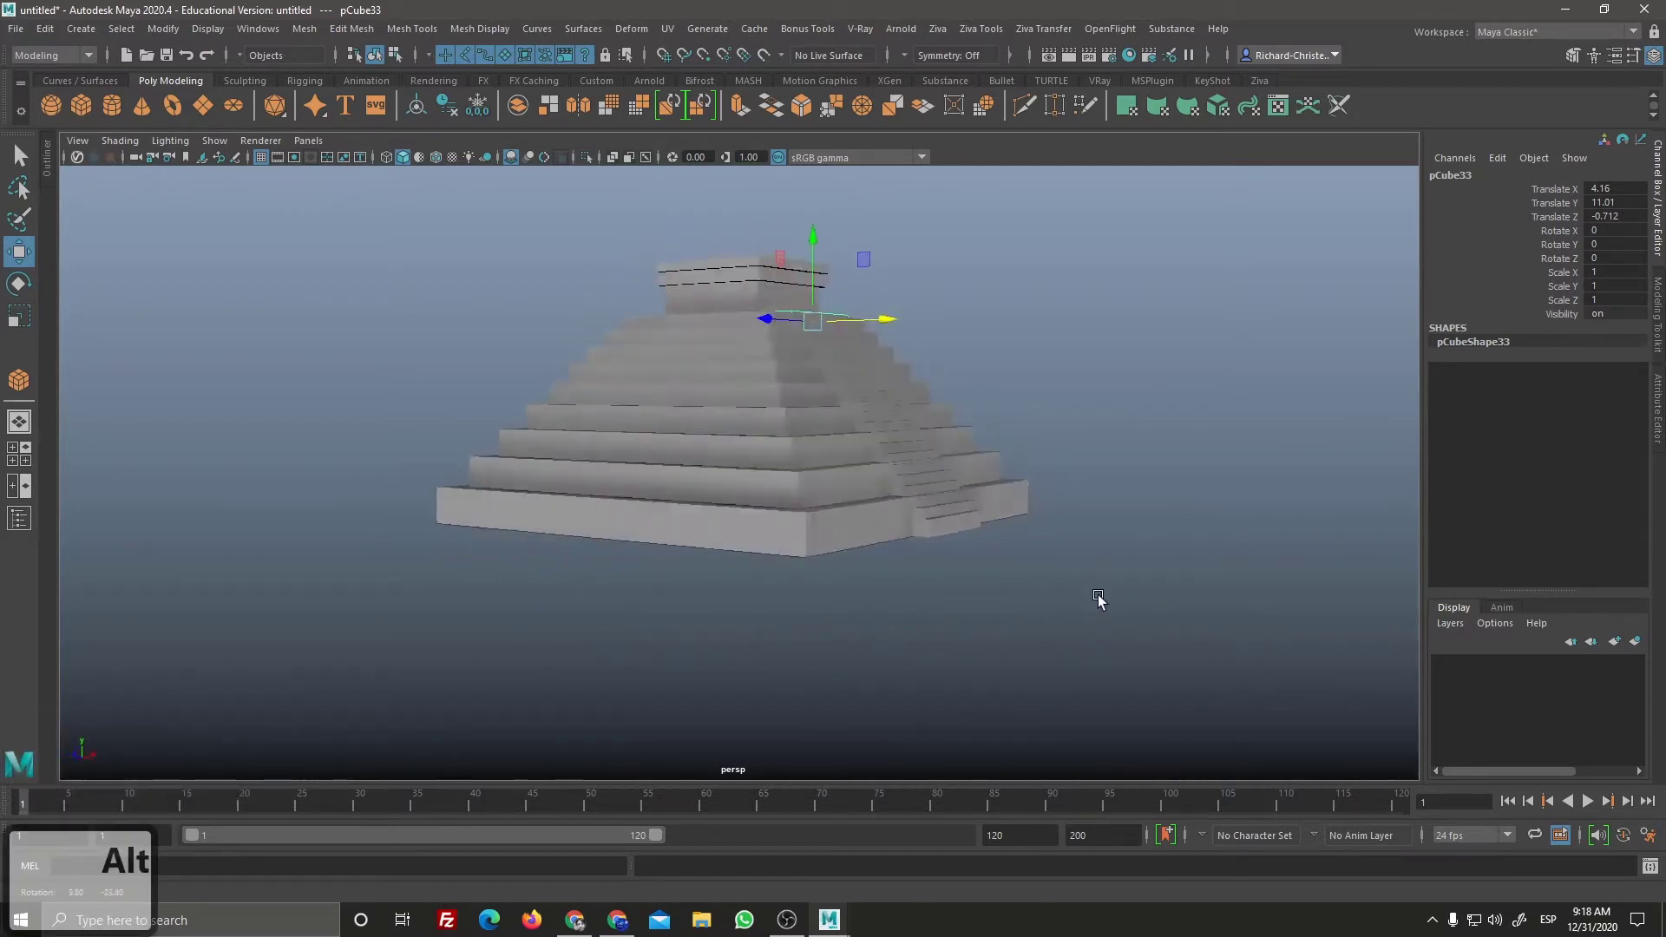
click(1119, 582)
right_click(1113, 597)
middle_click(1111, 590)
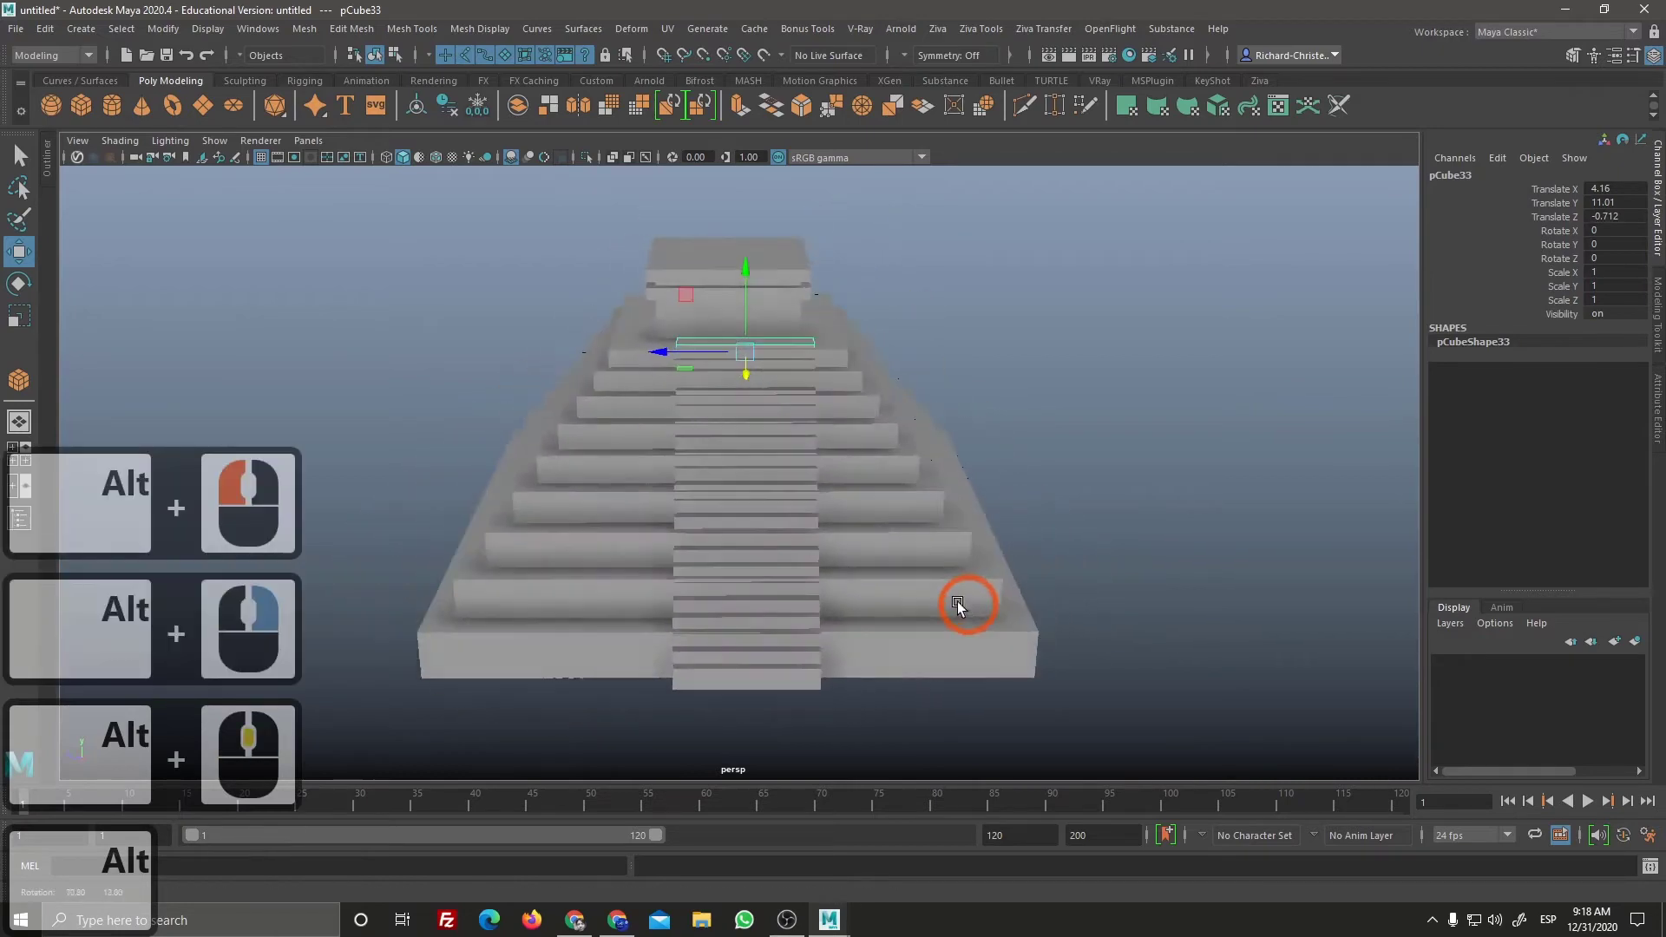
click(925, 586)
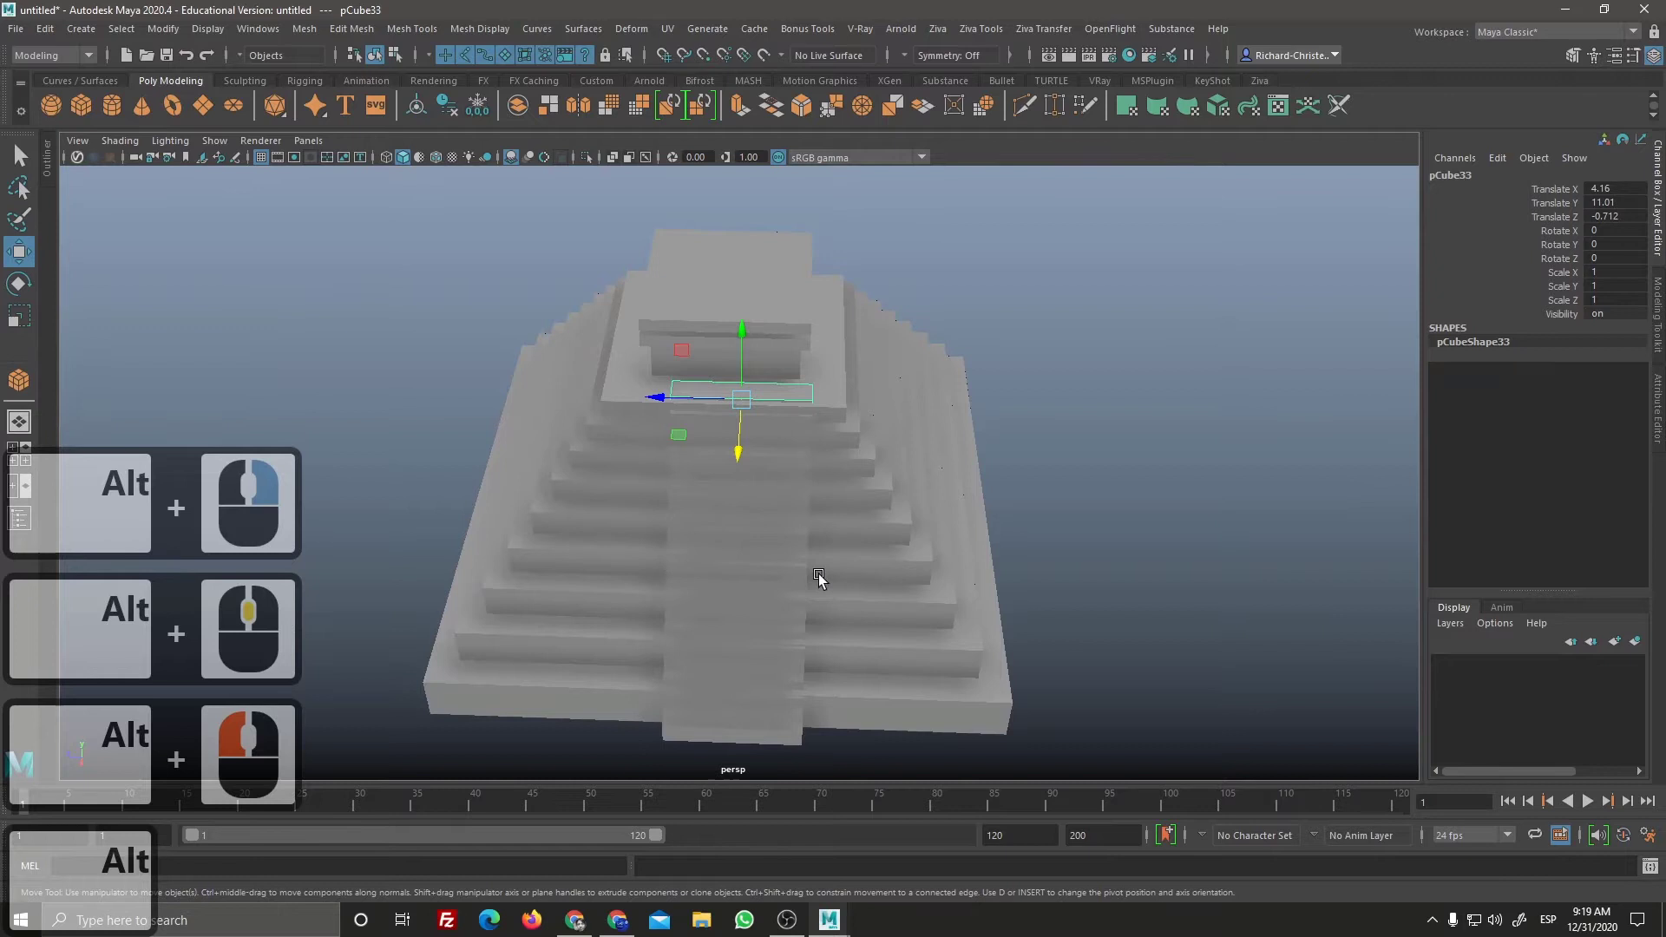
right_click(835, 605)
click(857, 592)
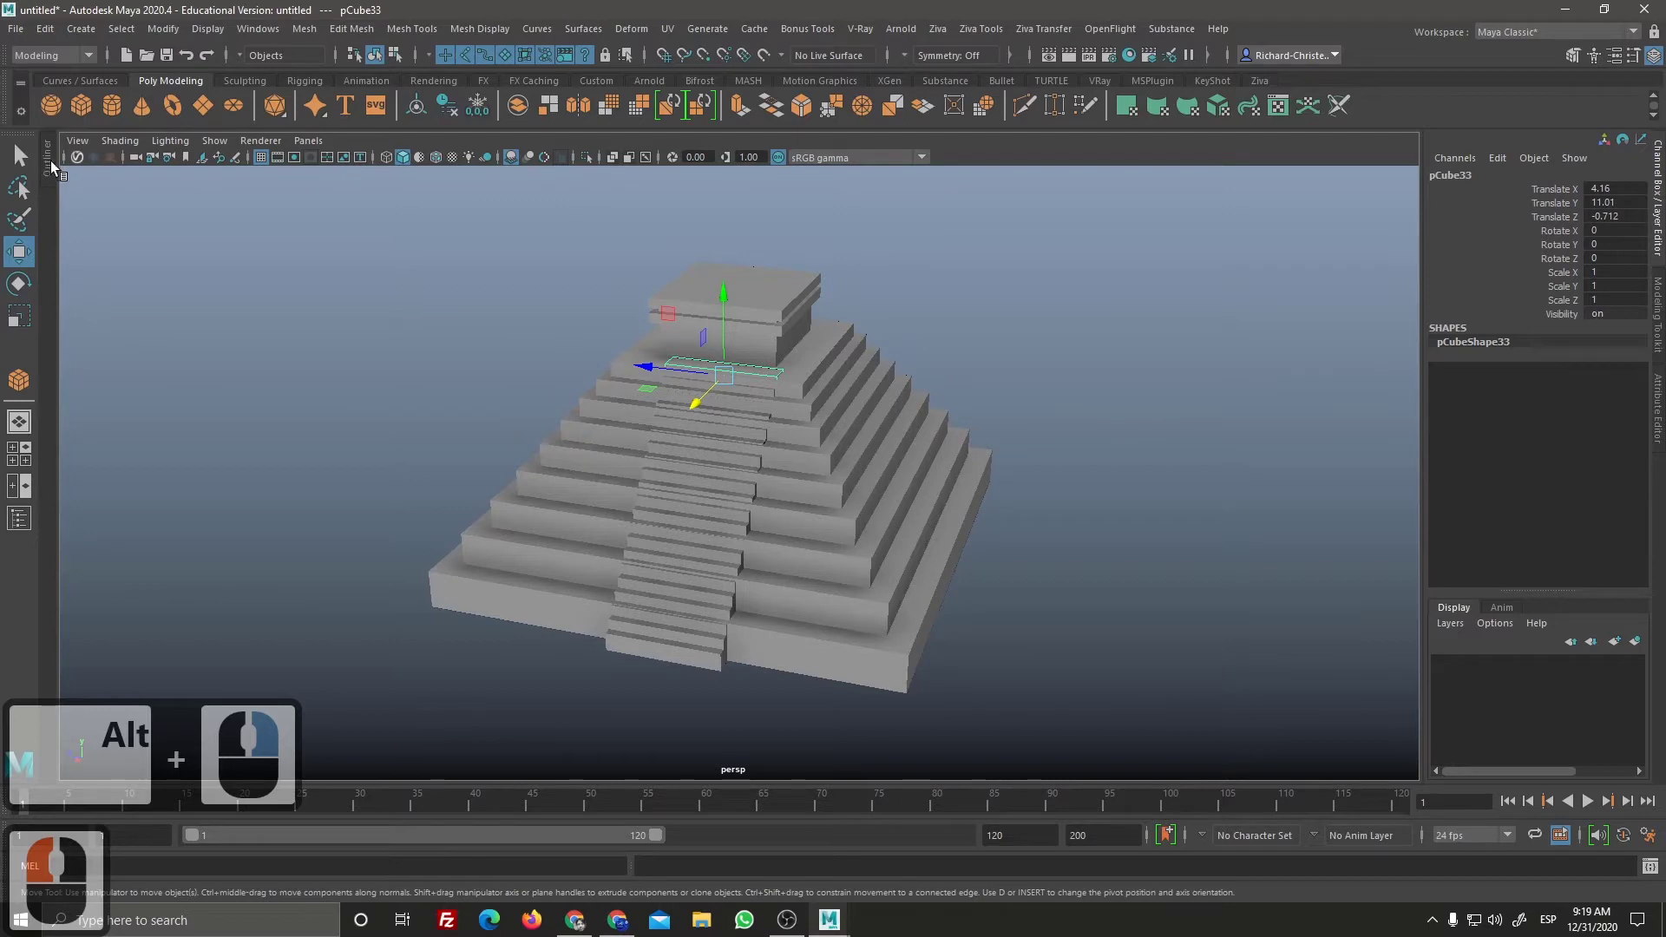
click(264, 30)
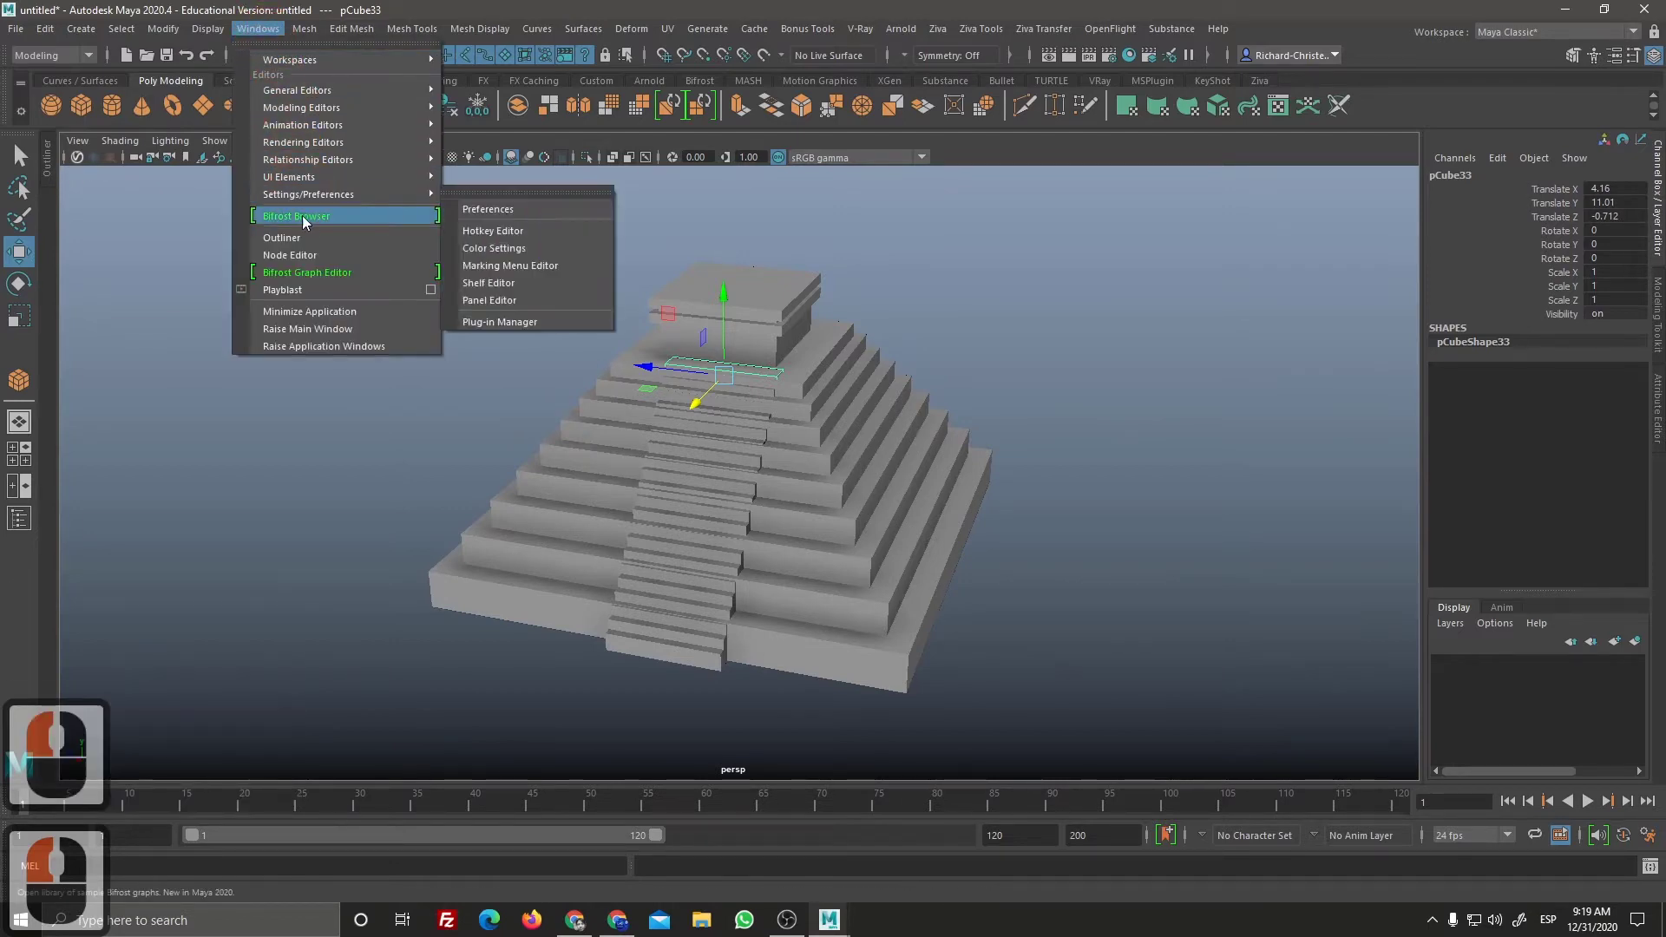
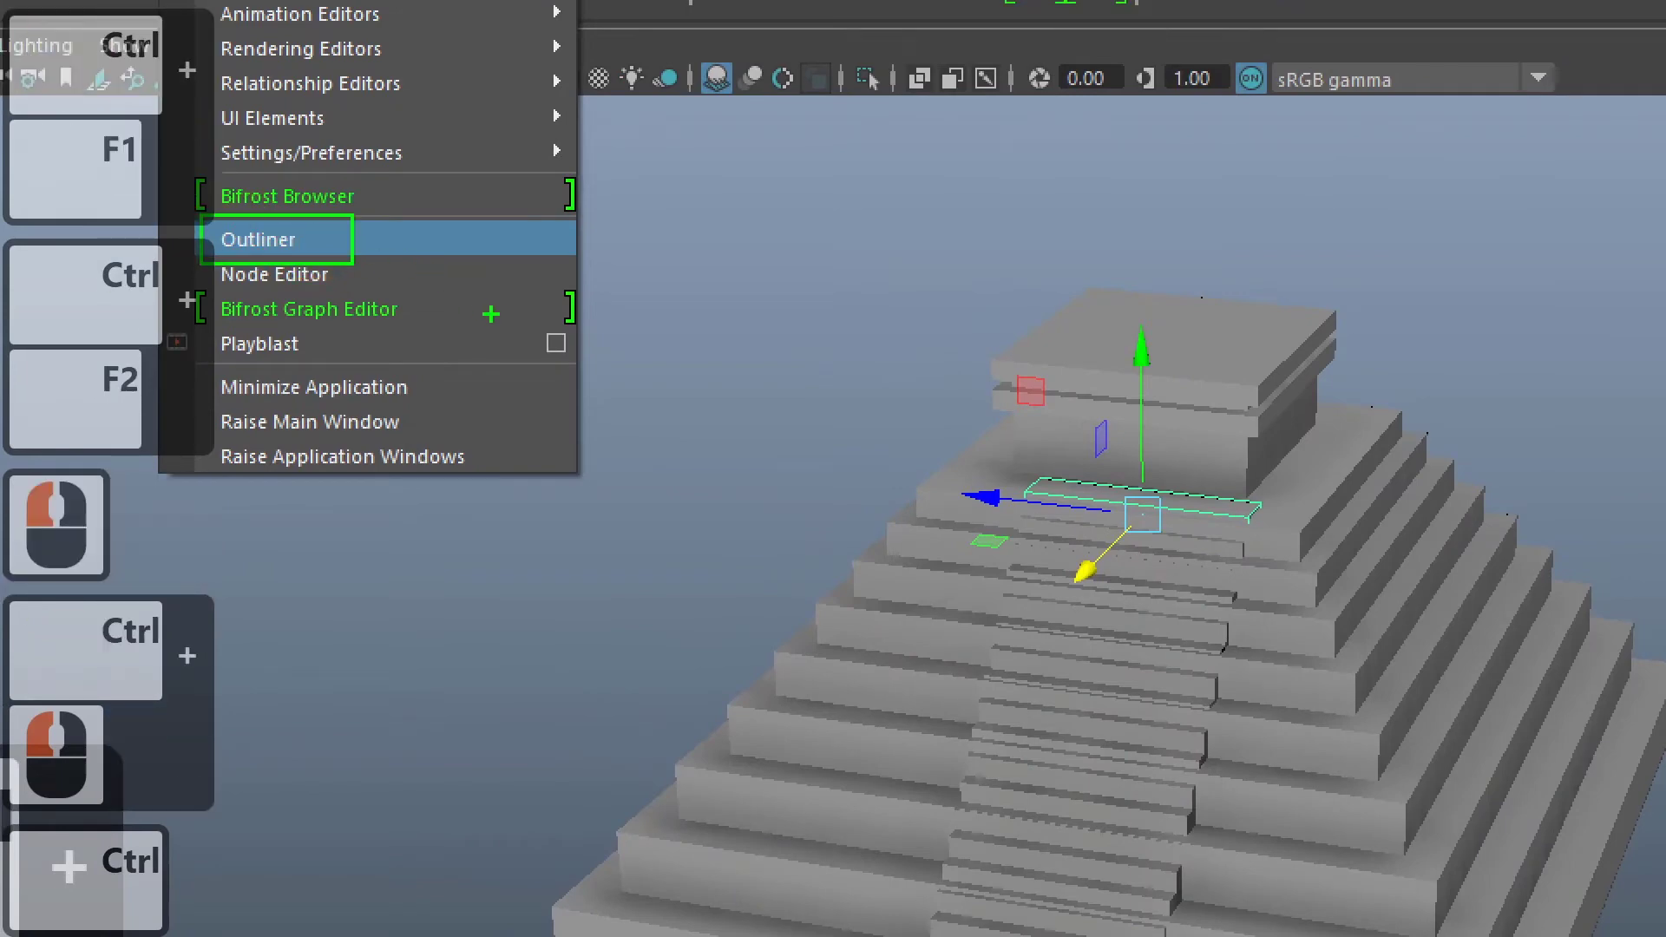
Step: Restore the viewport menu bar, frame the whole pyramid and select its bottom slab
key(ctrl+F1)
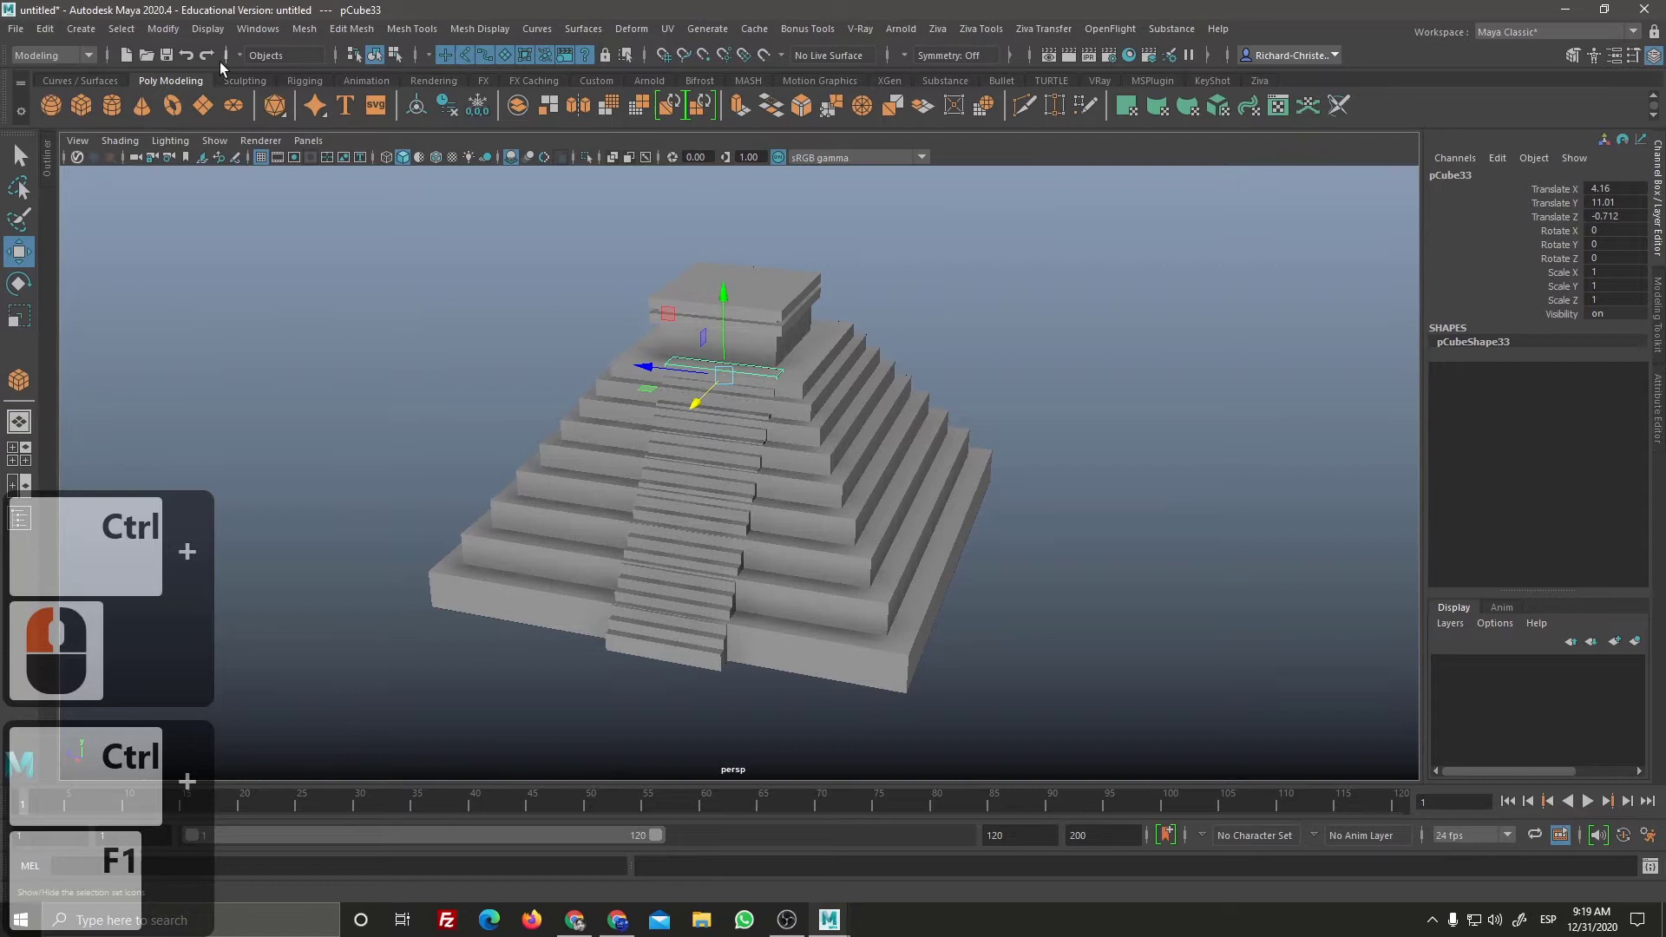
click(54, 175)
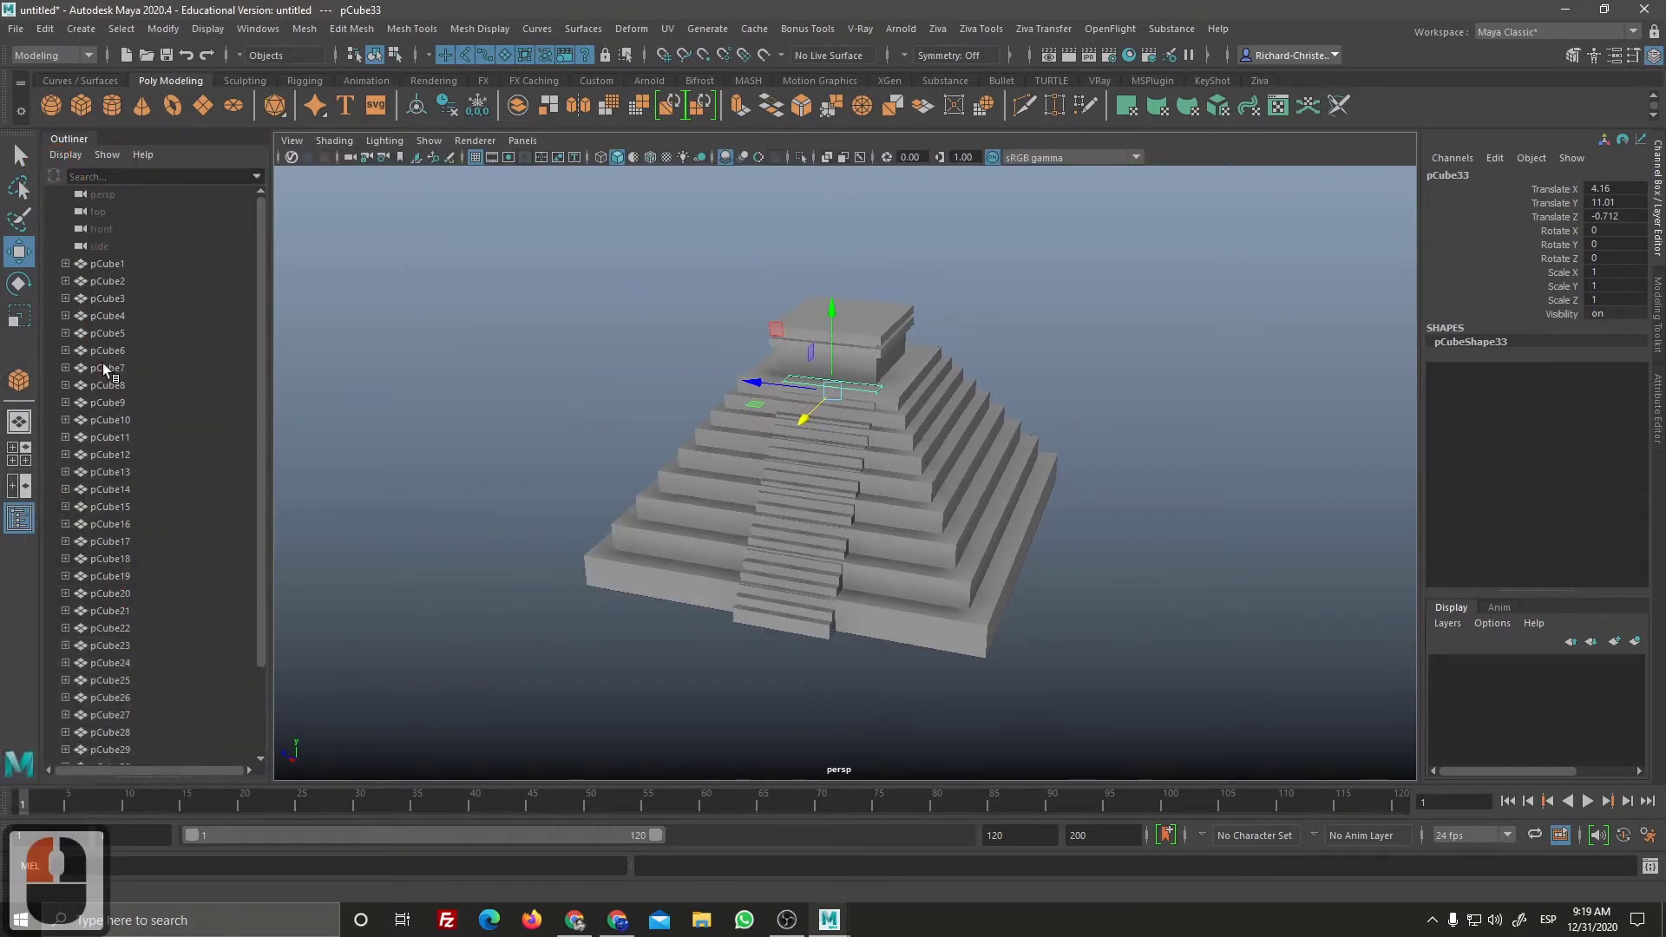
click(137, 329)
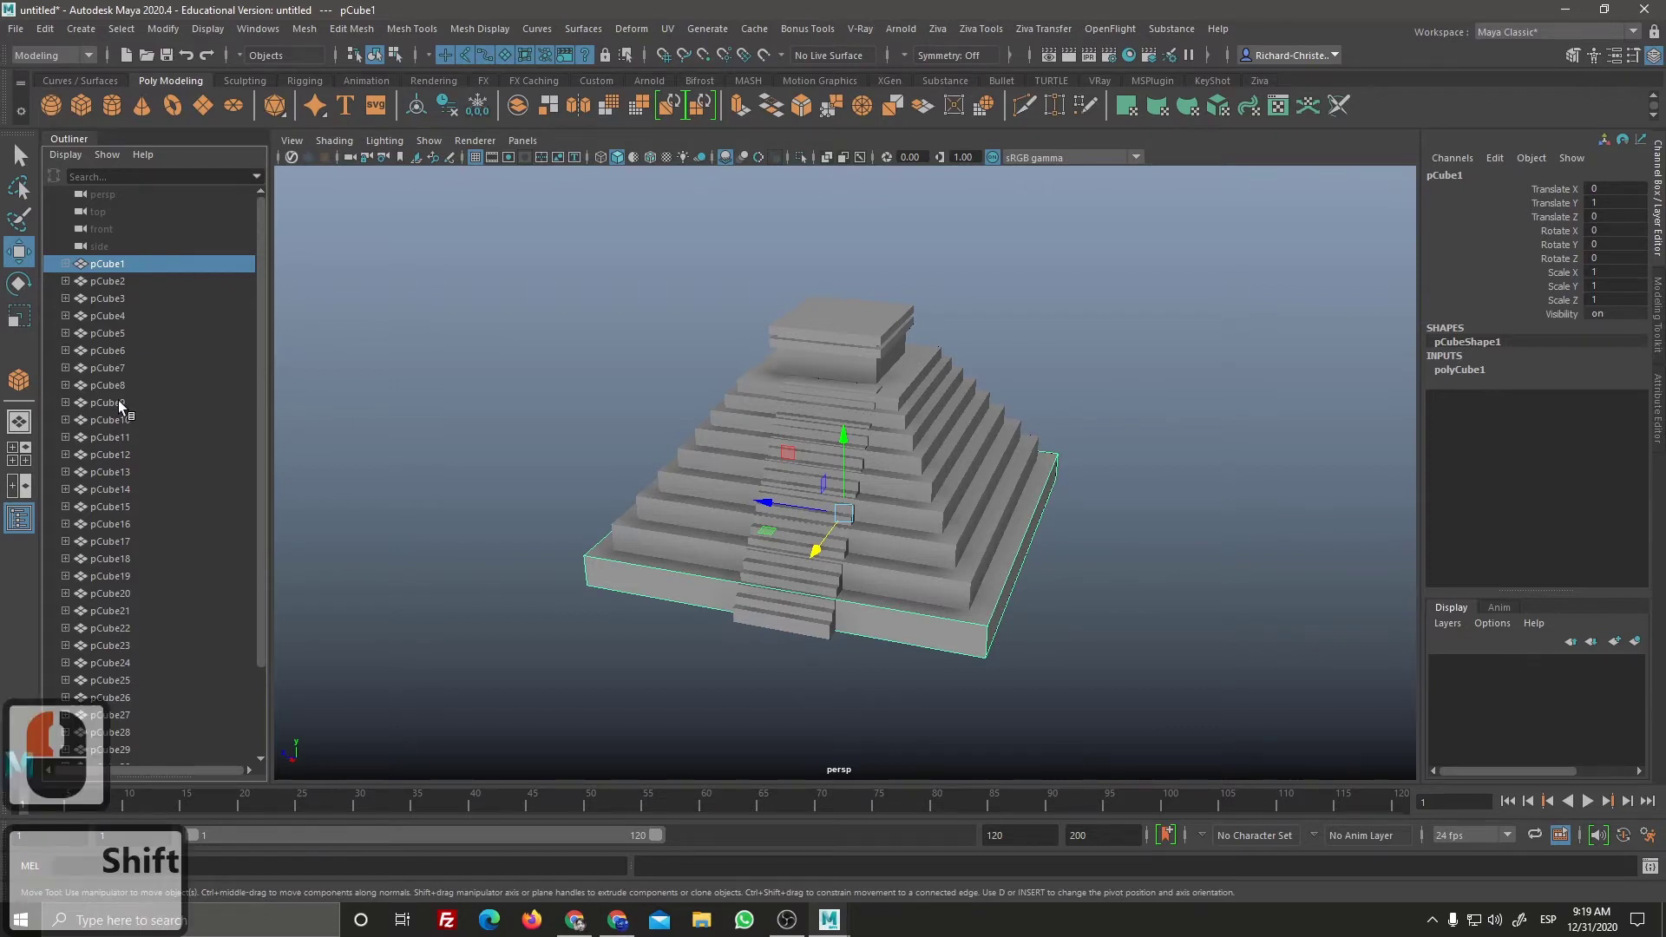
Step: Rename the selected bottom slab to Peldano in the Channel Box
double_click(130, 410)
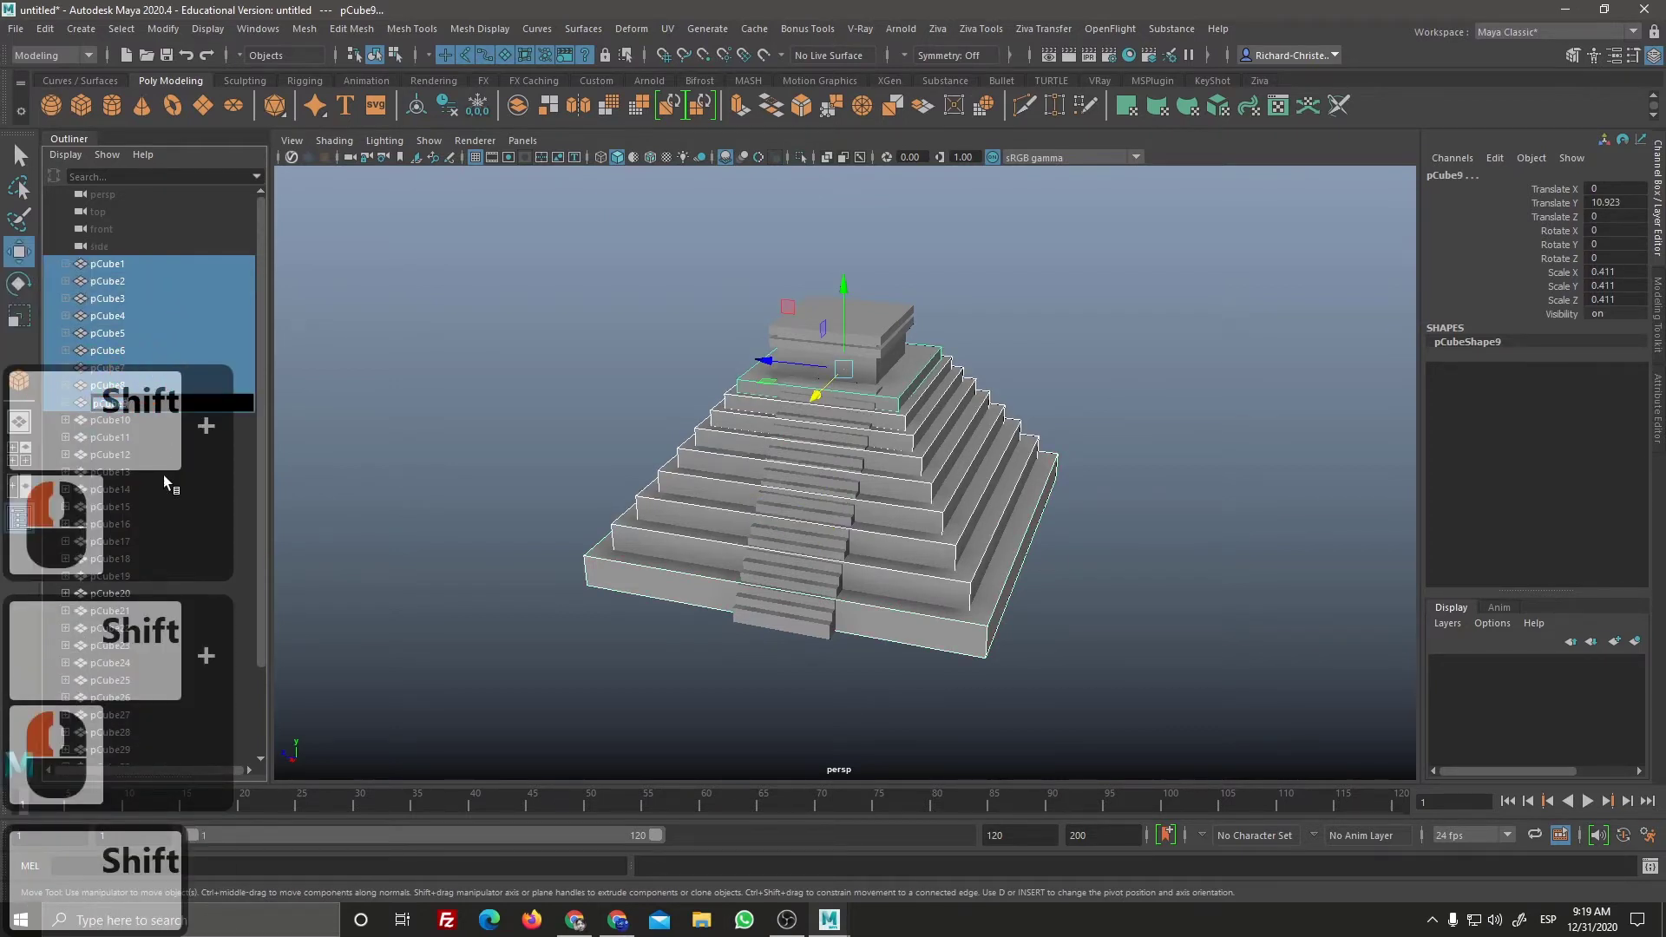
text(elda)
text(o)
key(Return)
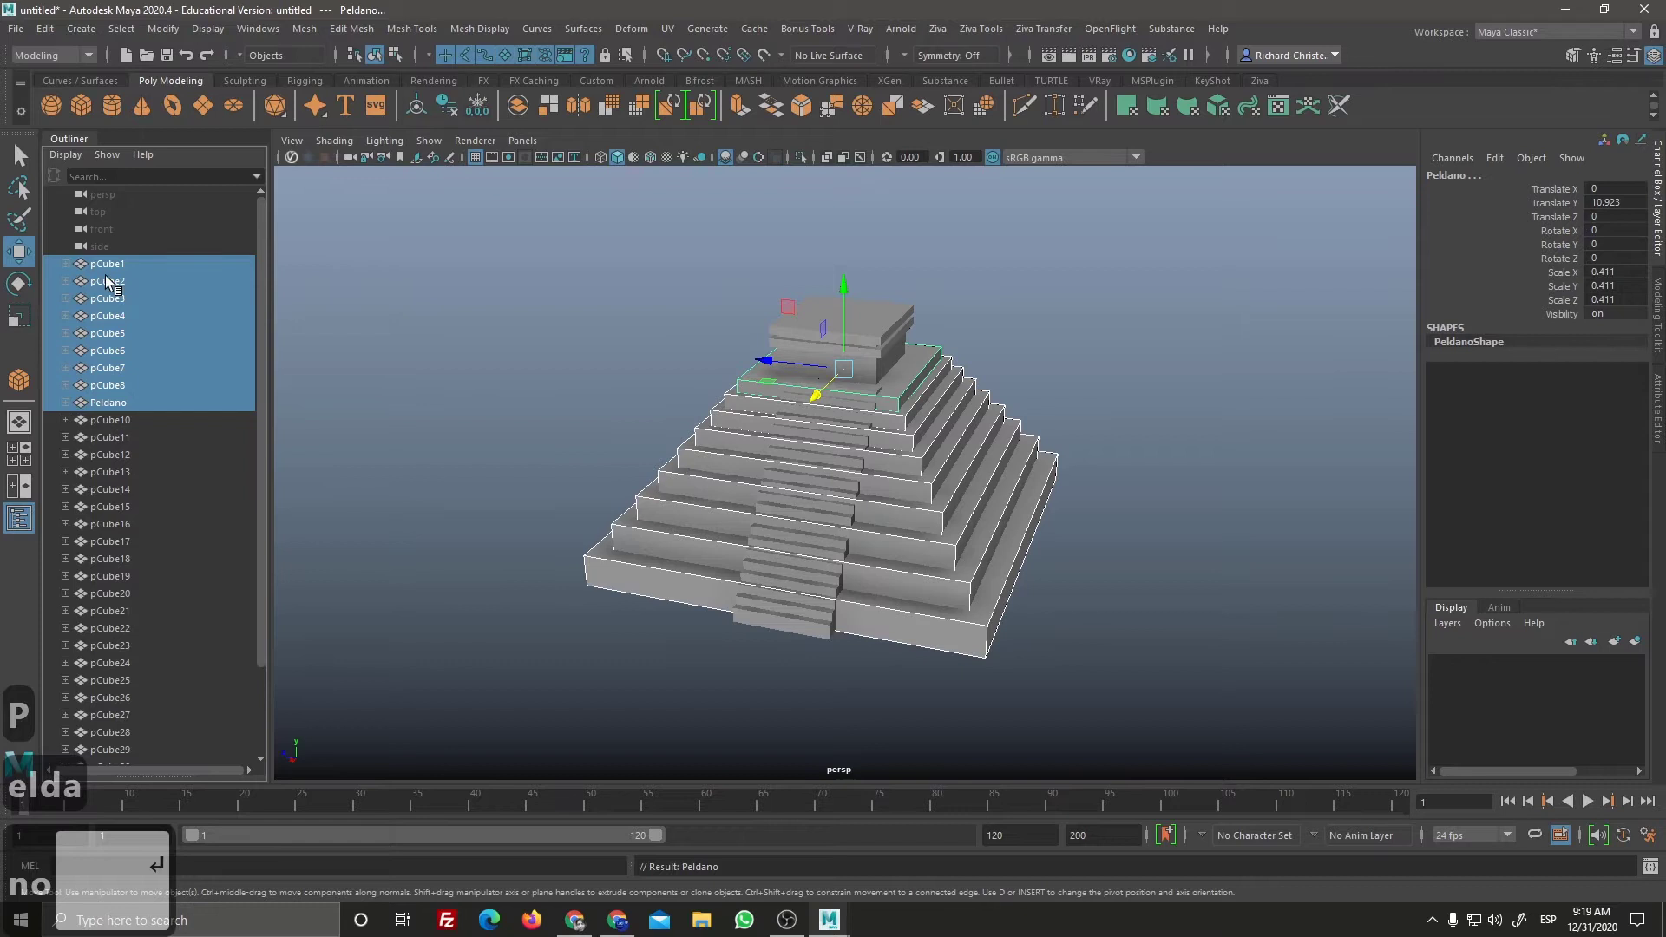
Step: Shift-select all the stacked slabs and group them with Ctrl+G
click(130, 411)
click(127, 275)
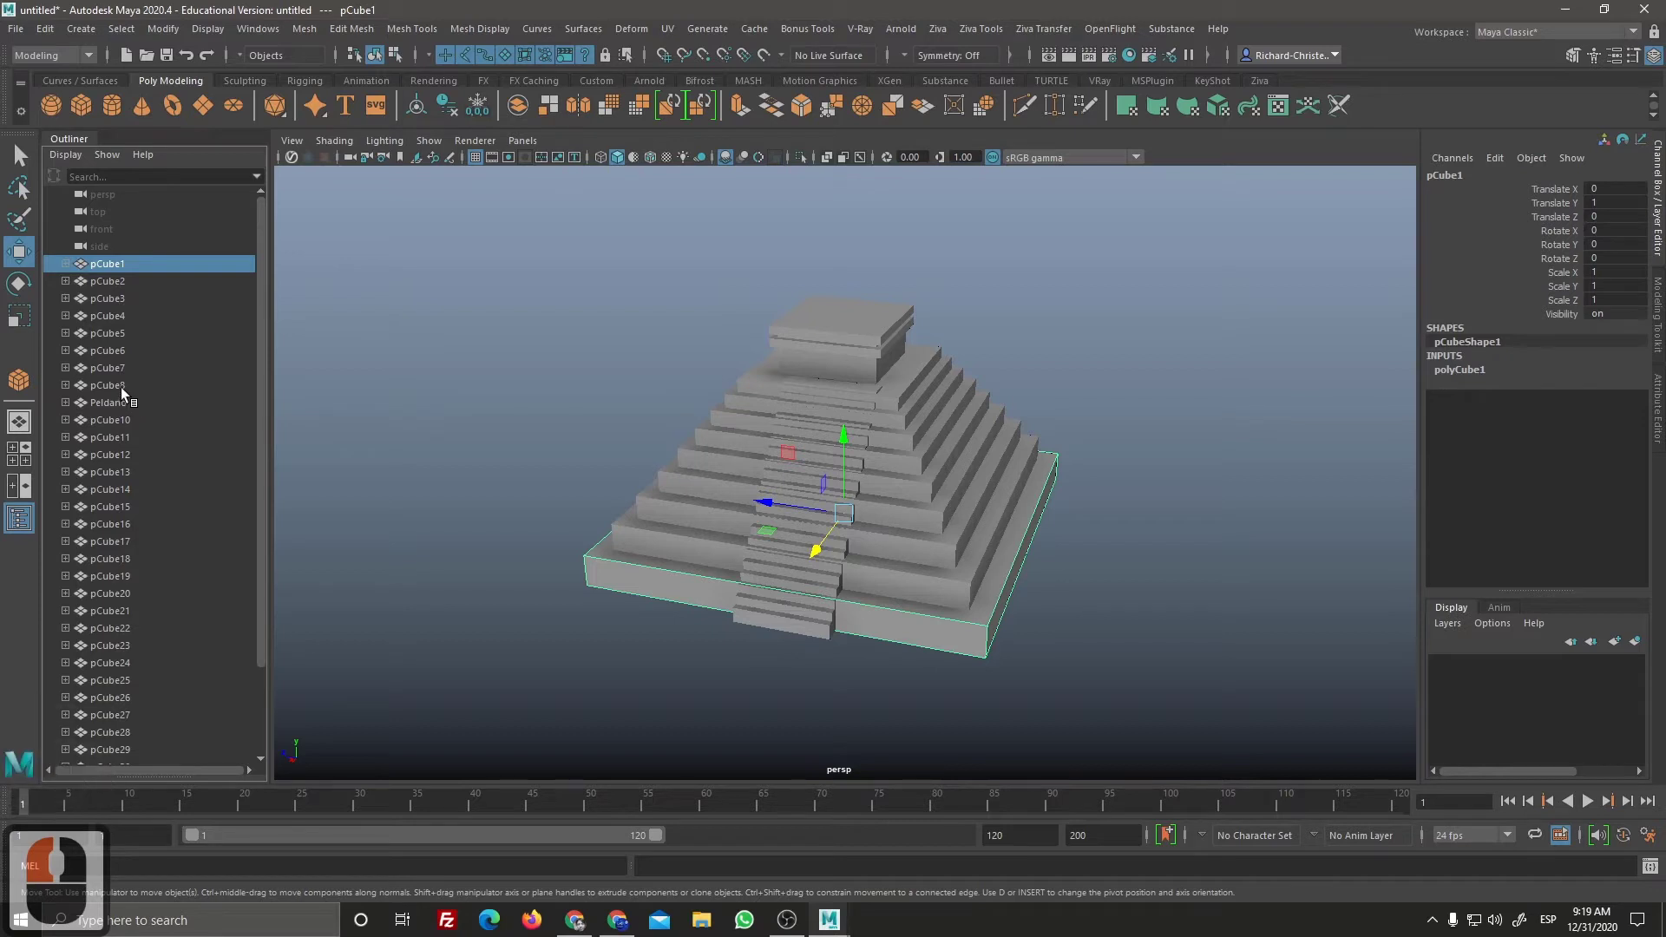
click(128, 392)
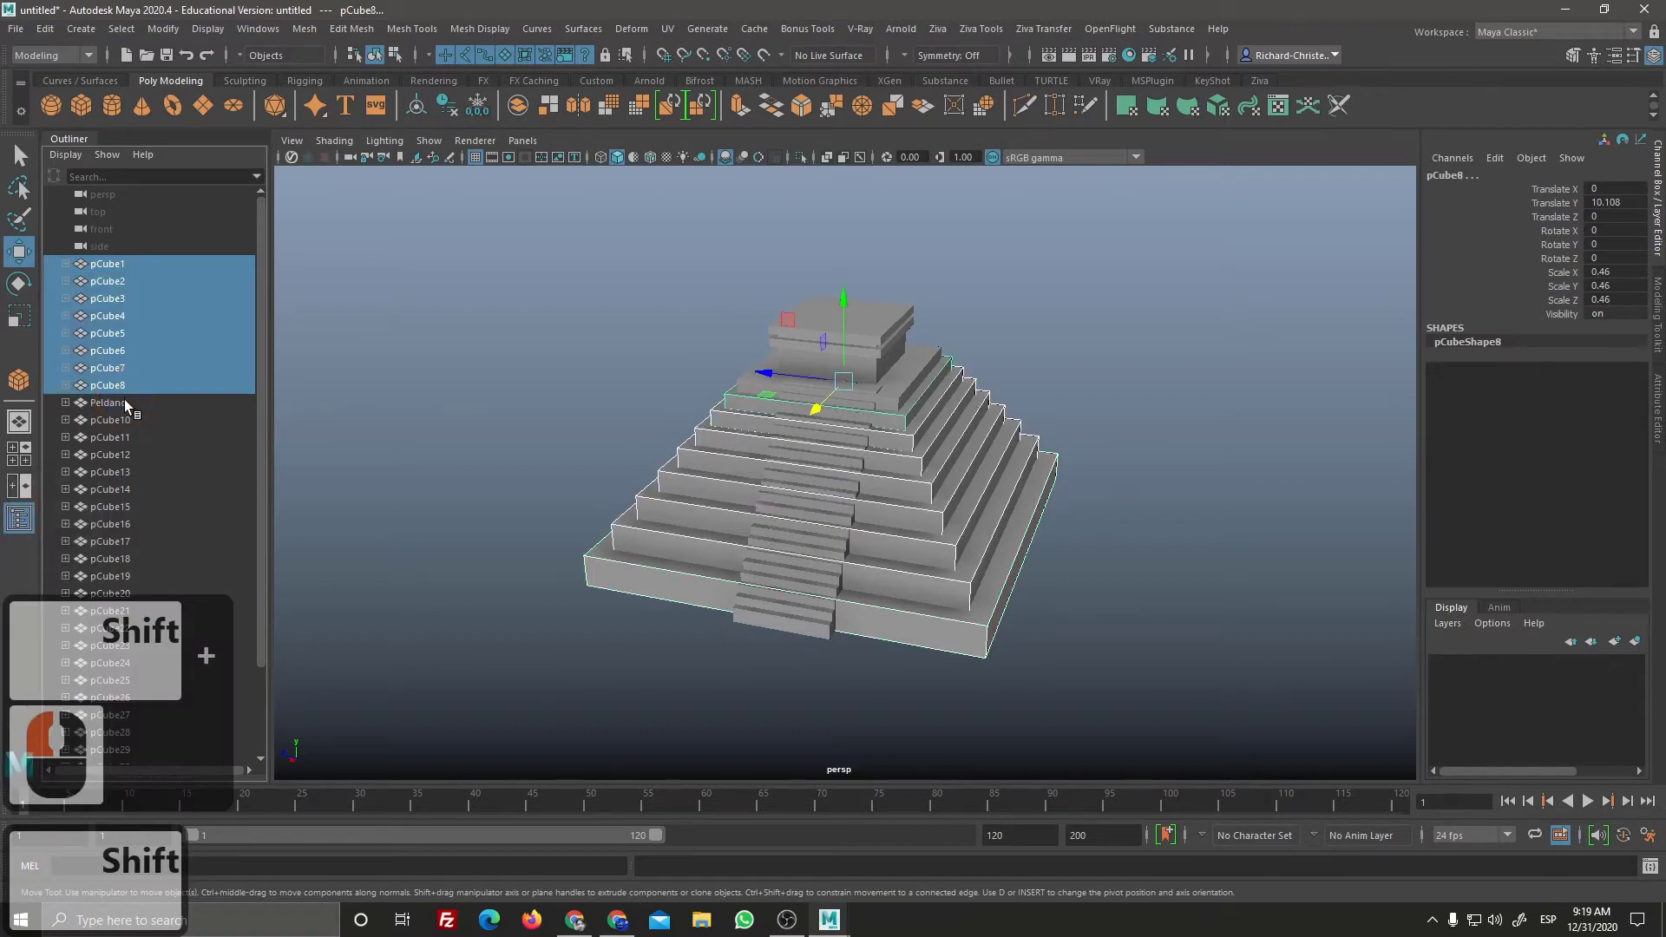
click(136, 271)
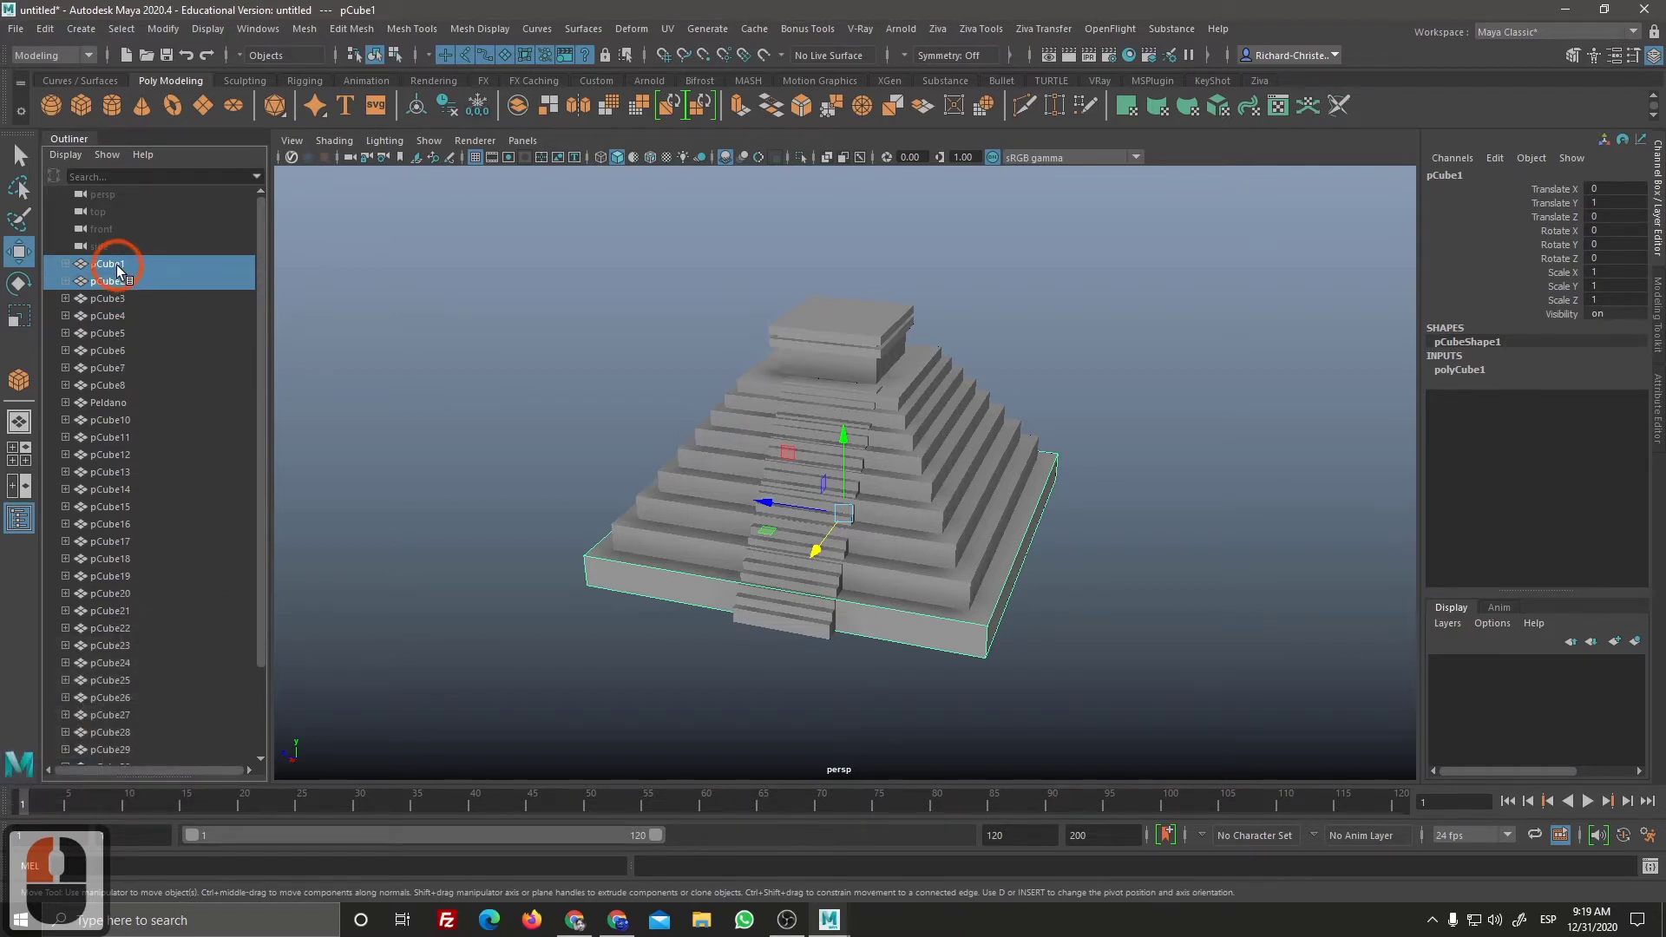
click(130, 281)
click(139, 298)
click(125, 409)
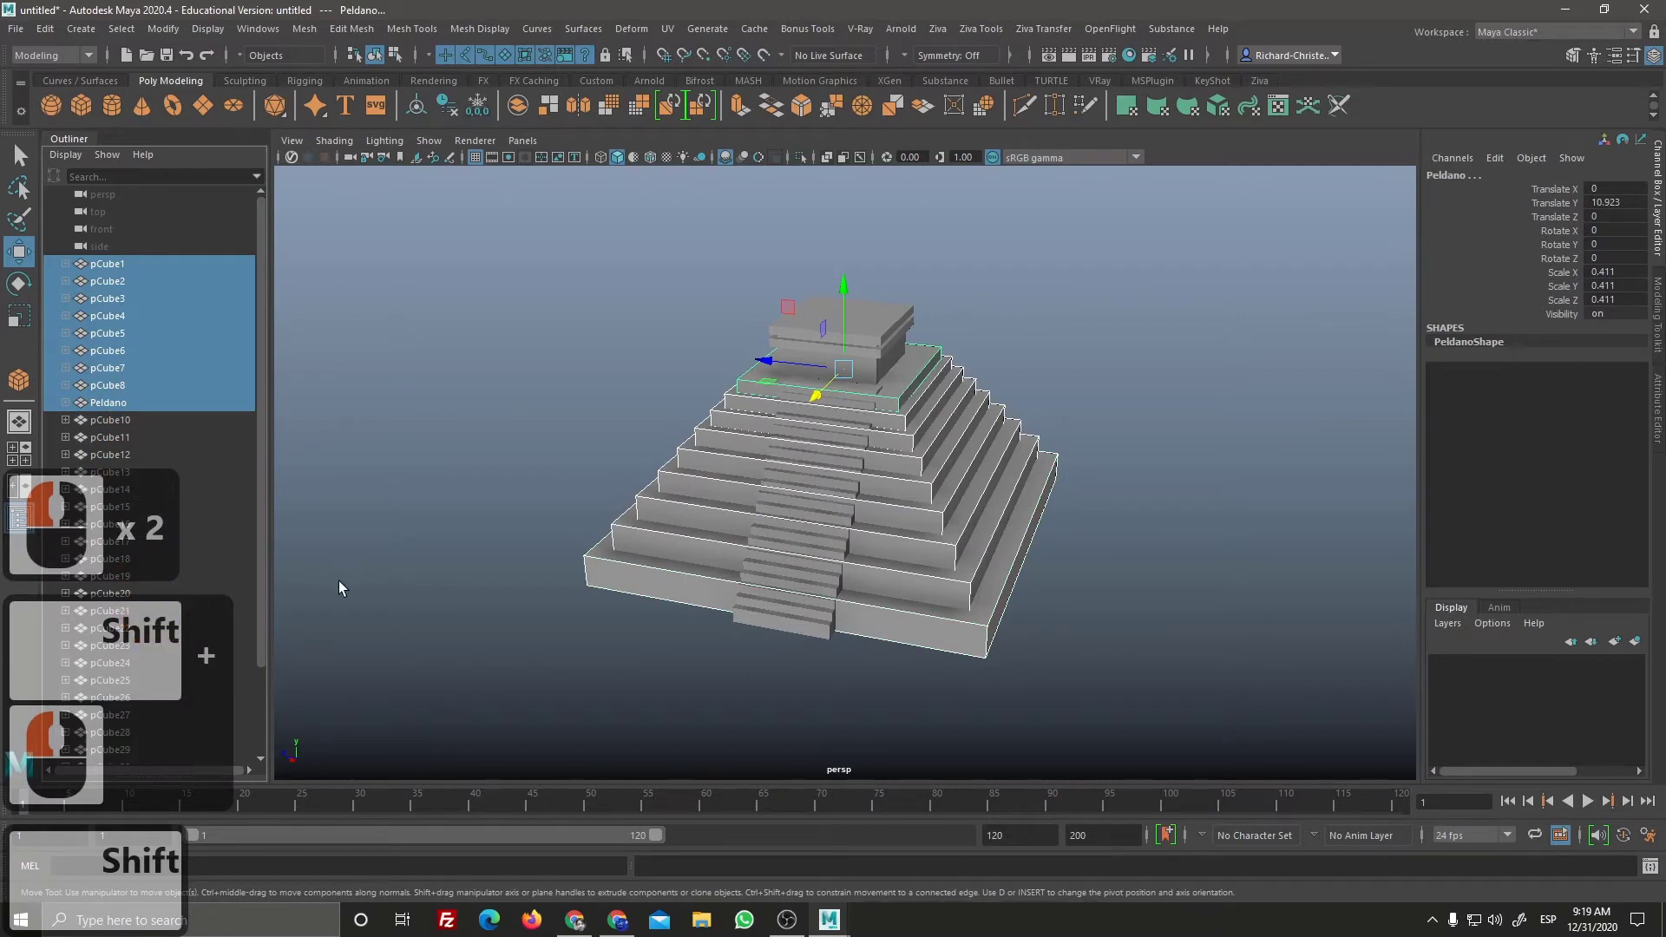
key(ctrl+g)
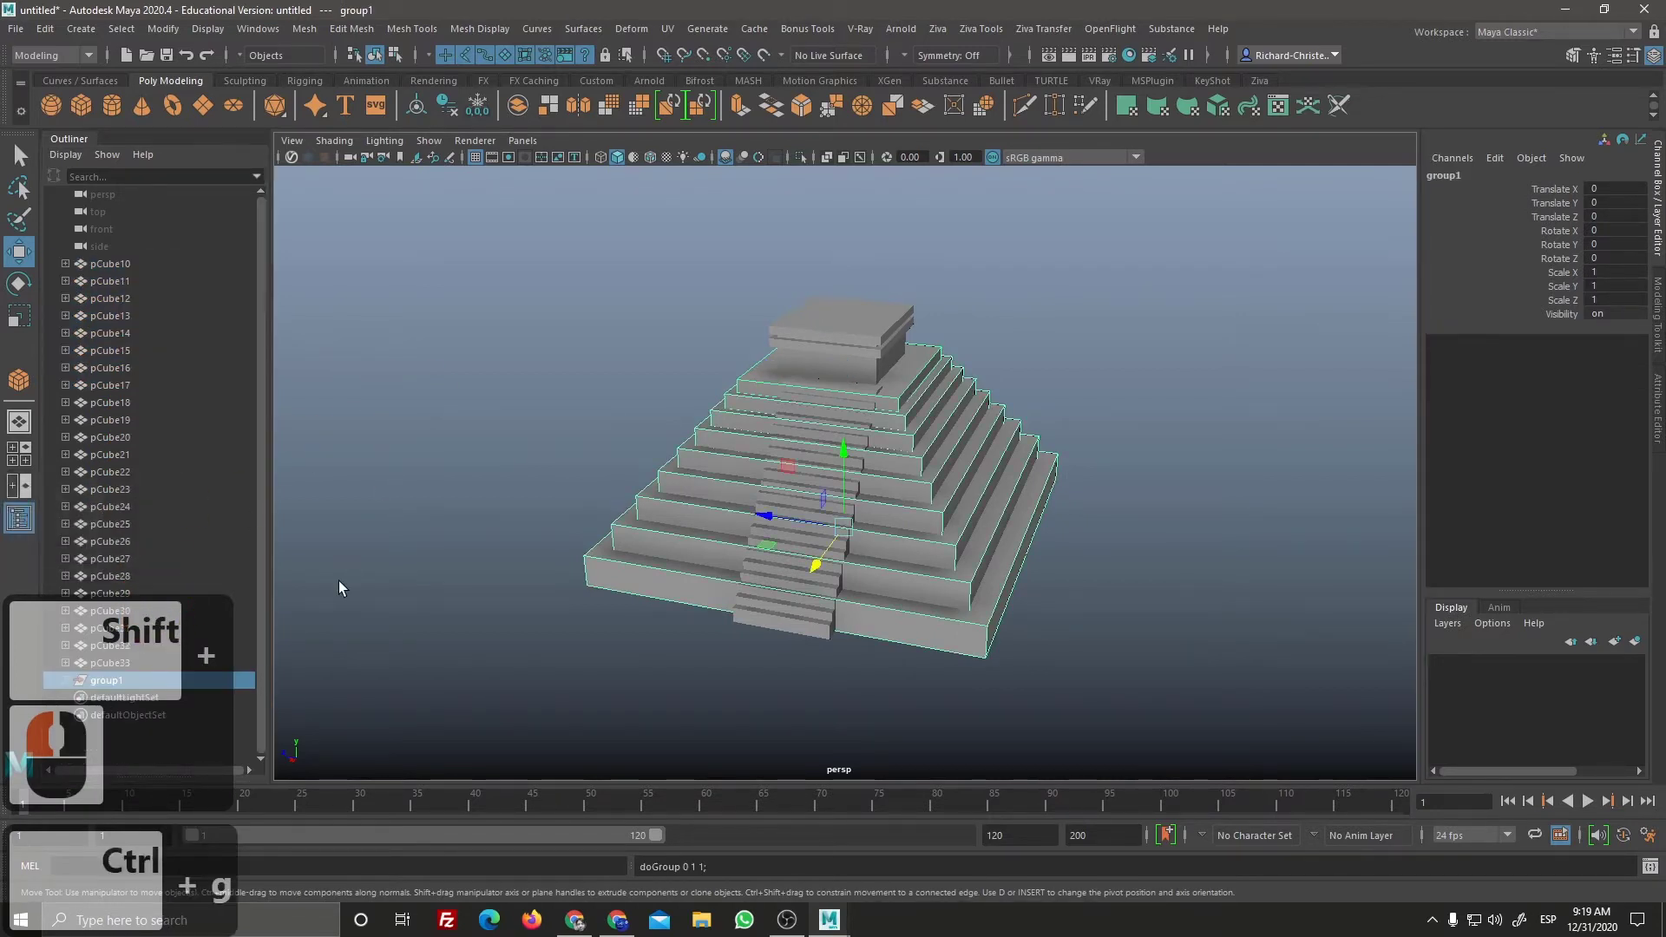
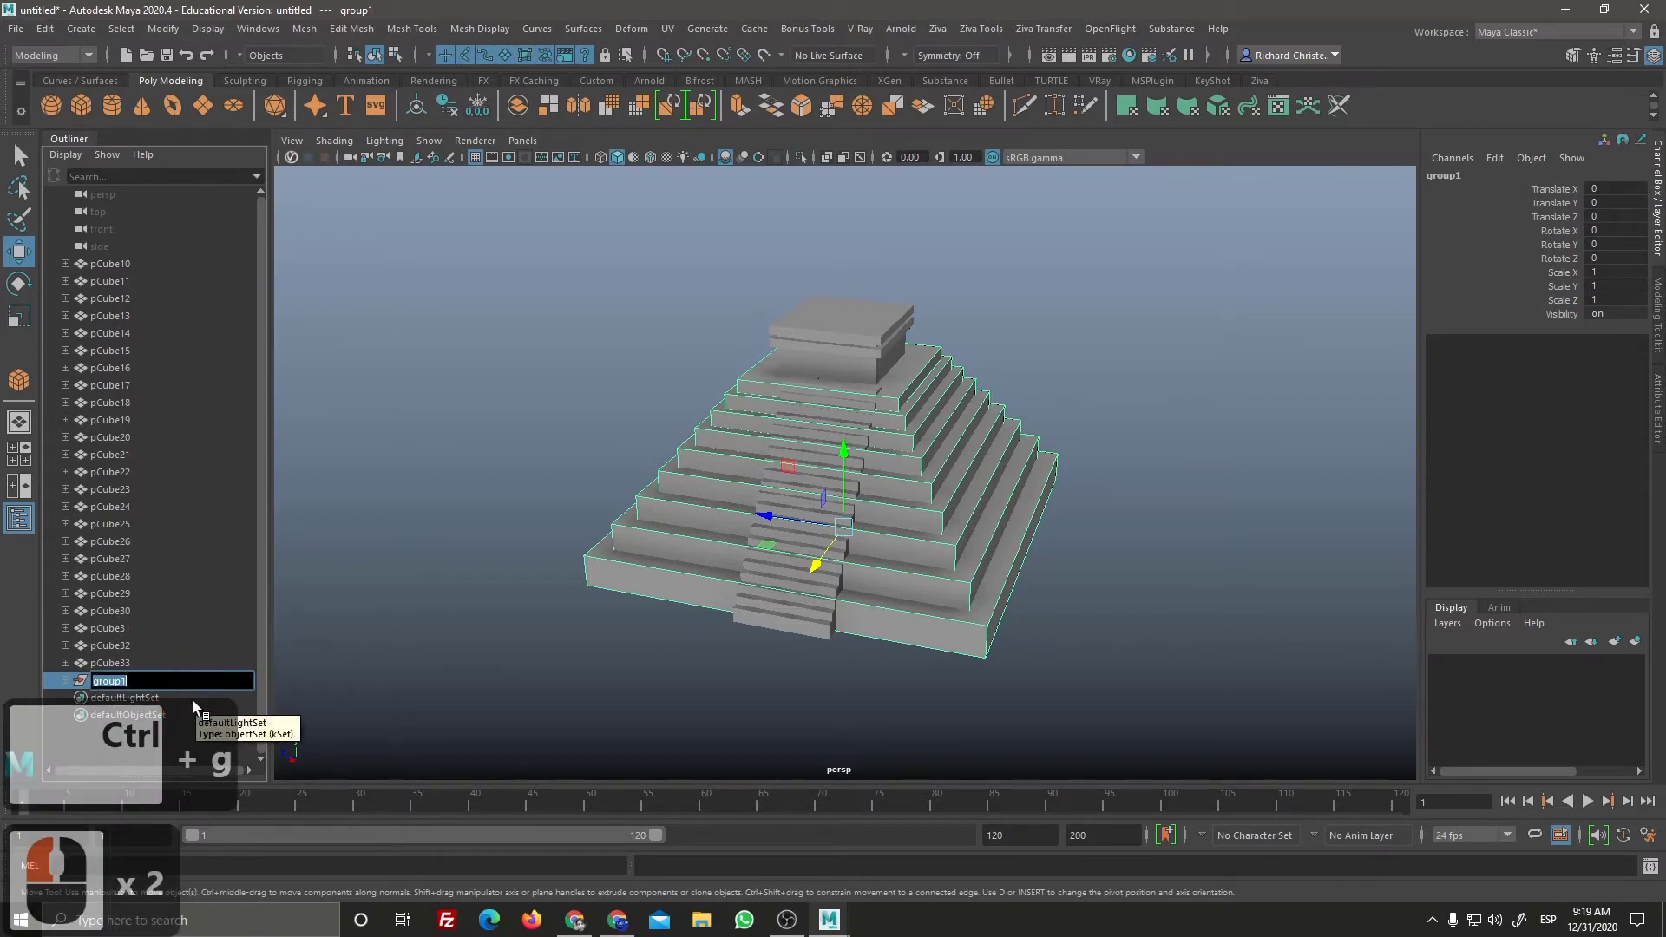
Step: Rename the new slab group to Peldaños
text(elda)
click(199, 708)
text(ños)
key(Return)
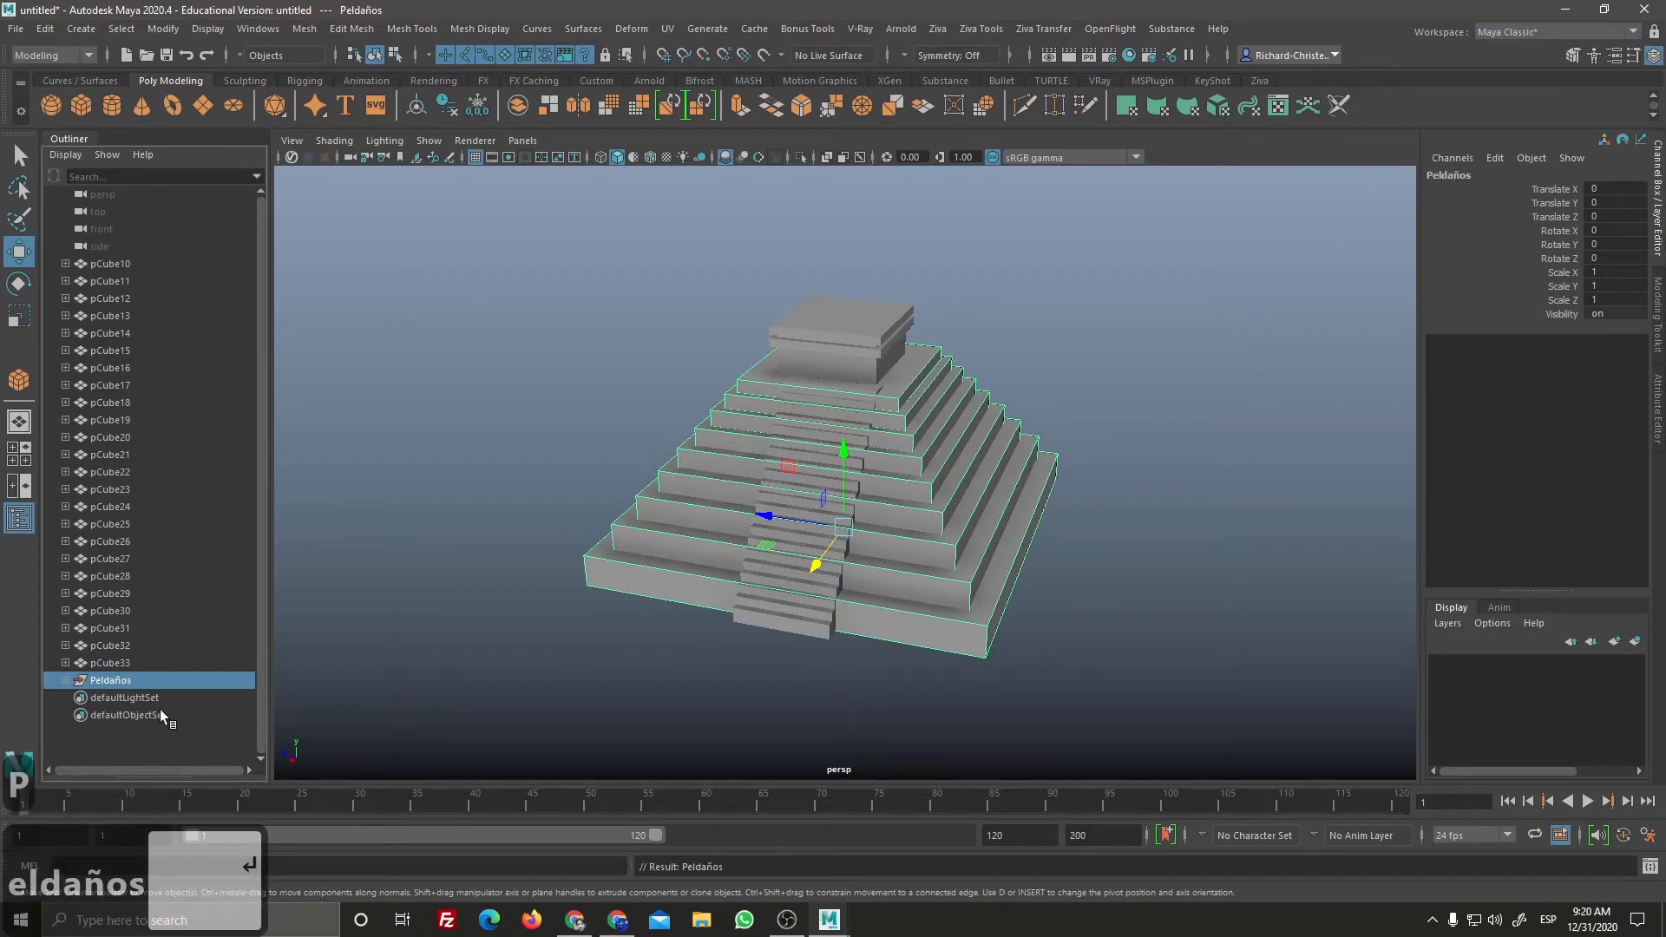
Step: Group the small top temple block and rename its group to Torre
click(900, 610)
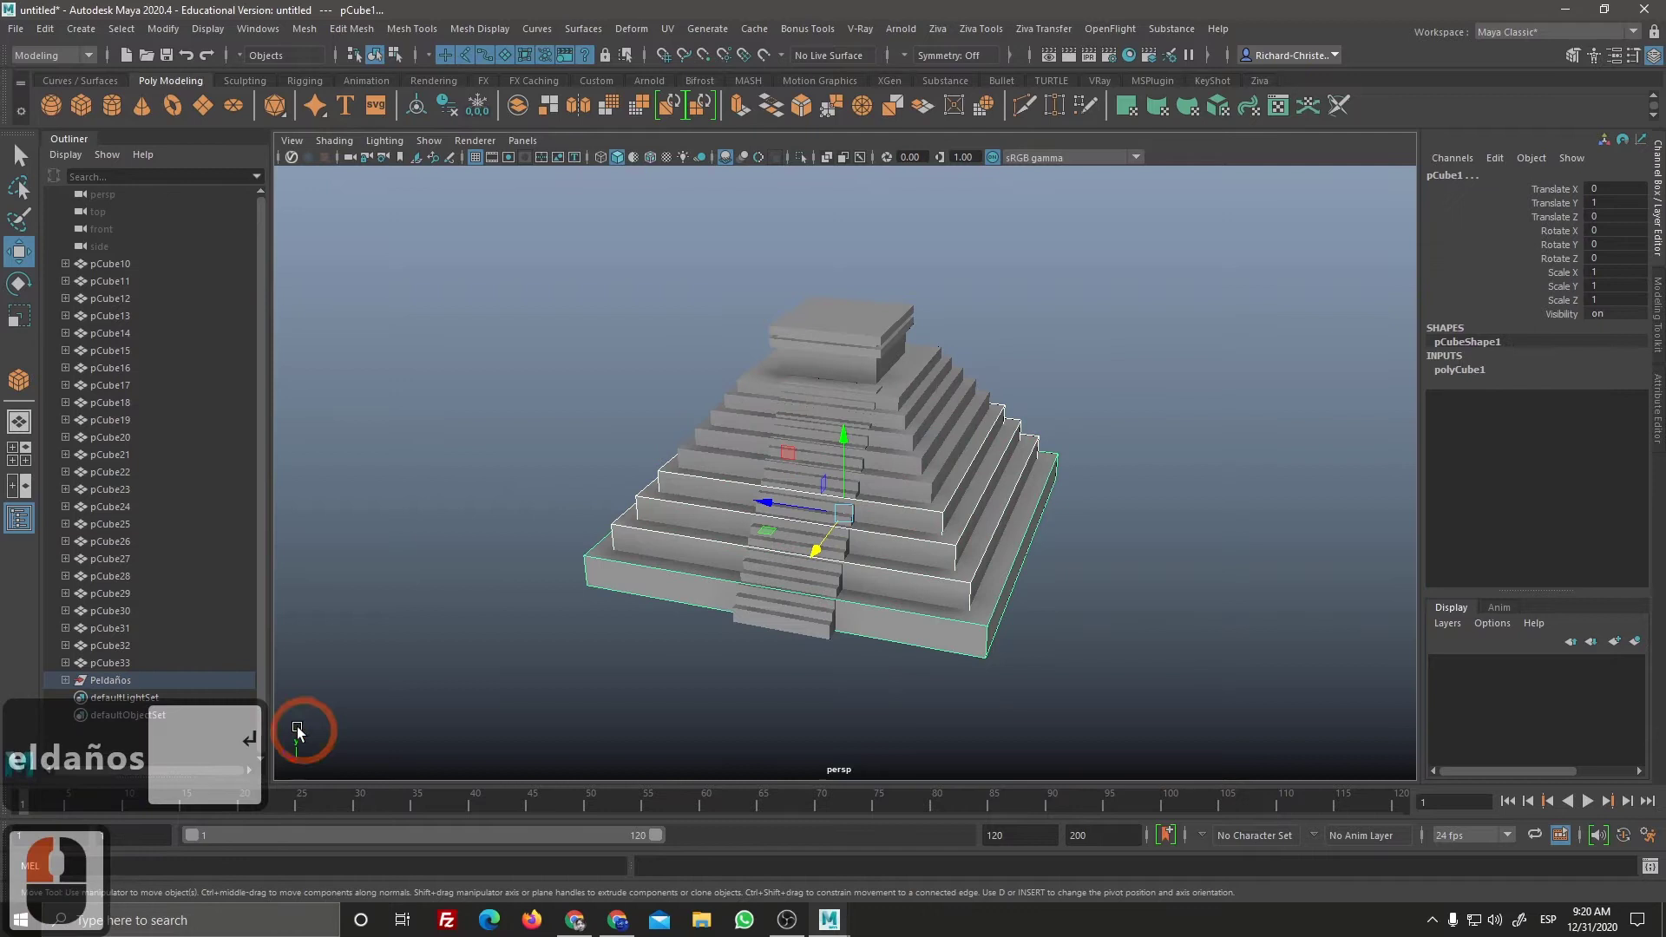
click(295, 670)
click(146, 704)
click(128, 270)
click(127, 320)
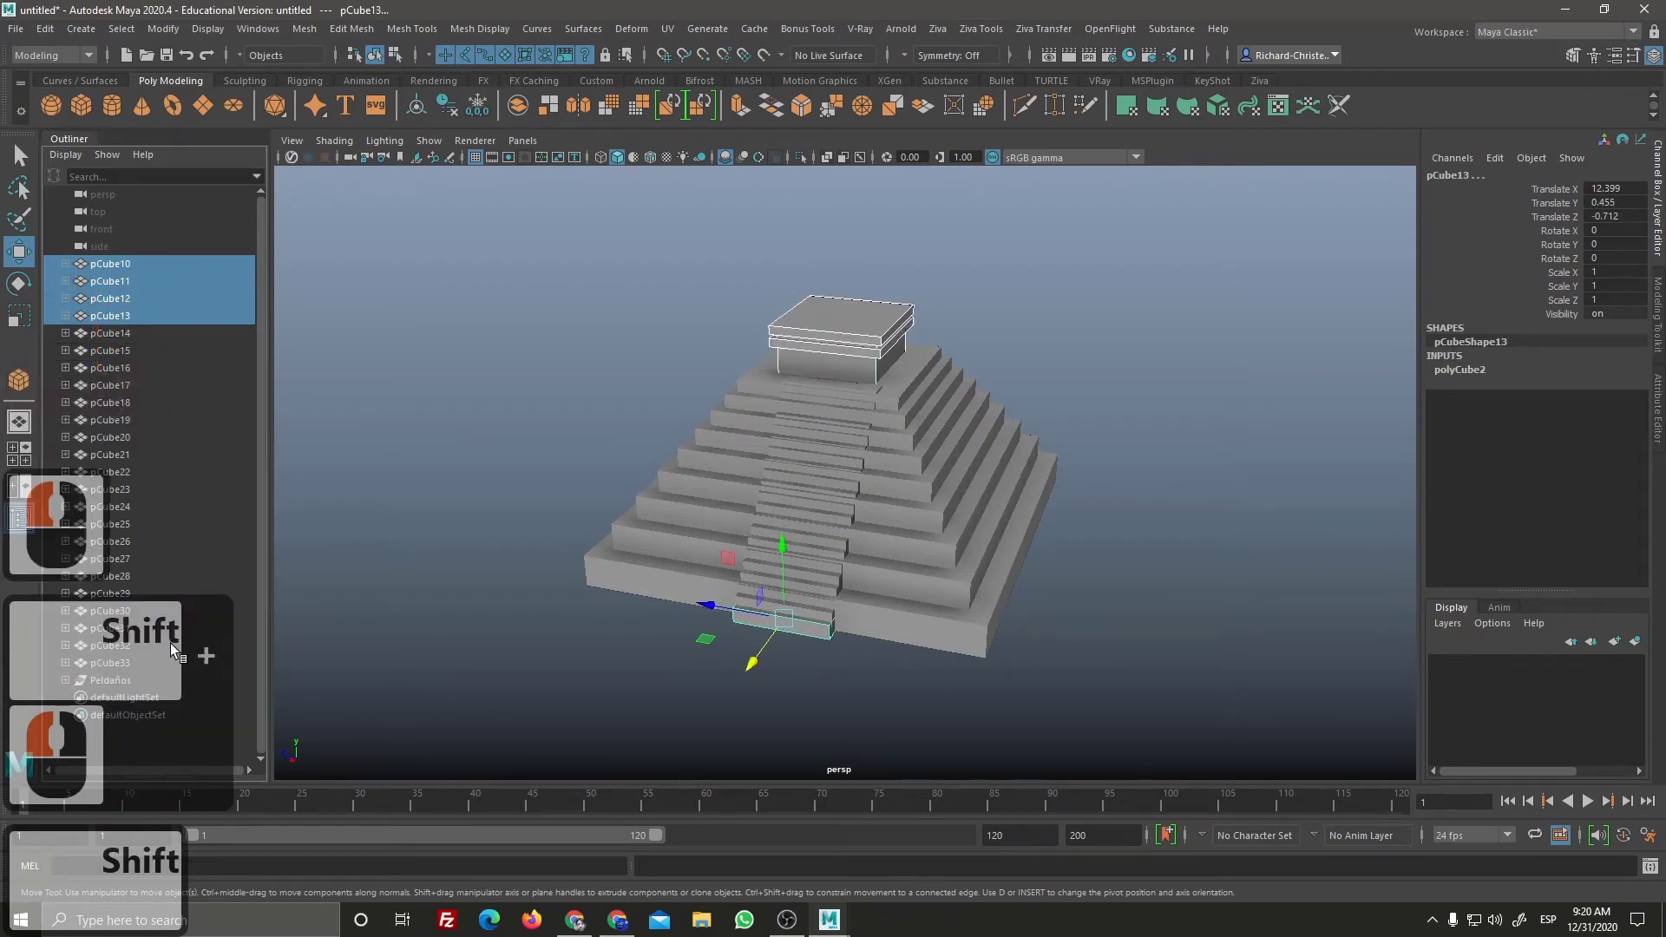
click(146, 268)
click(142, 307)
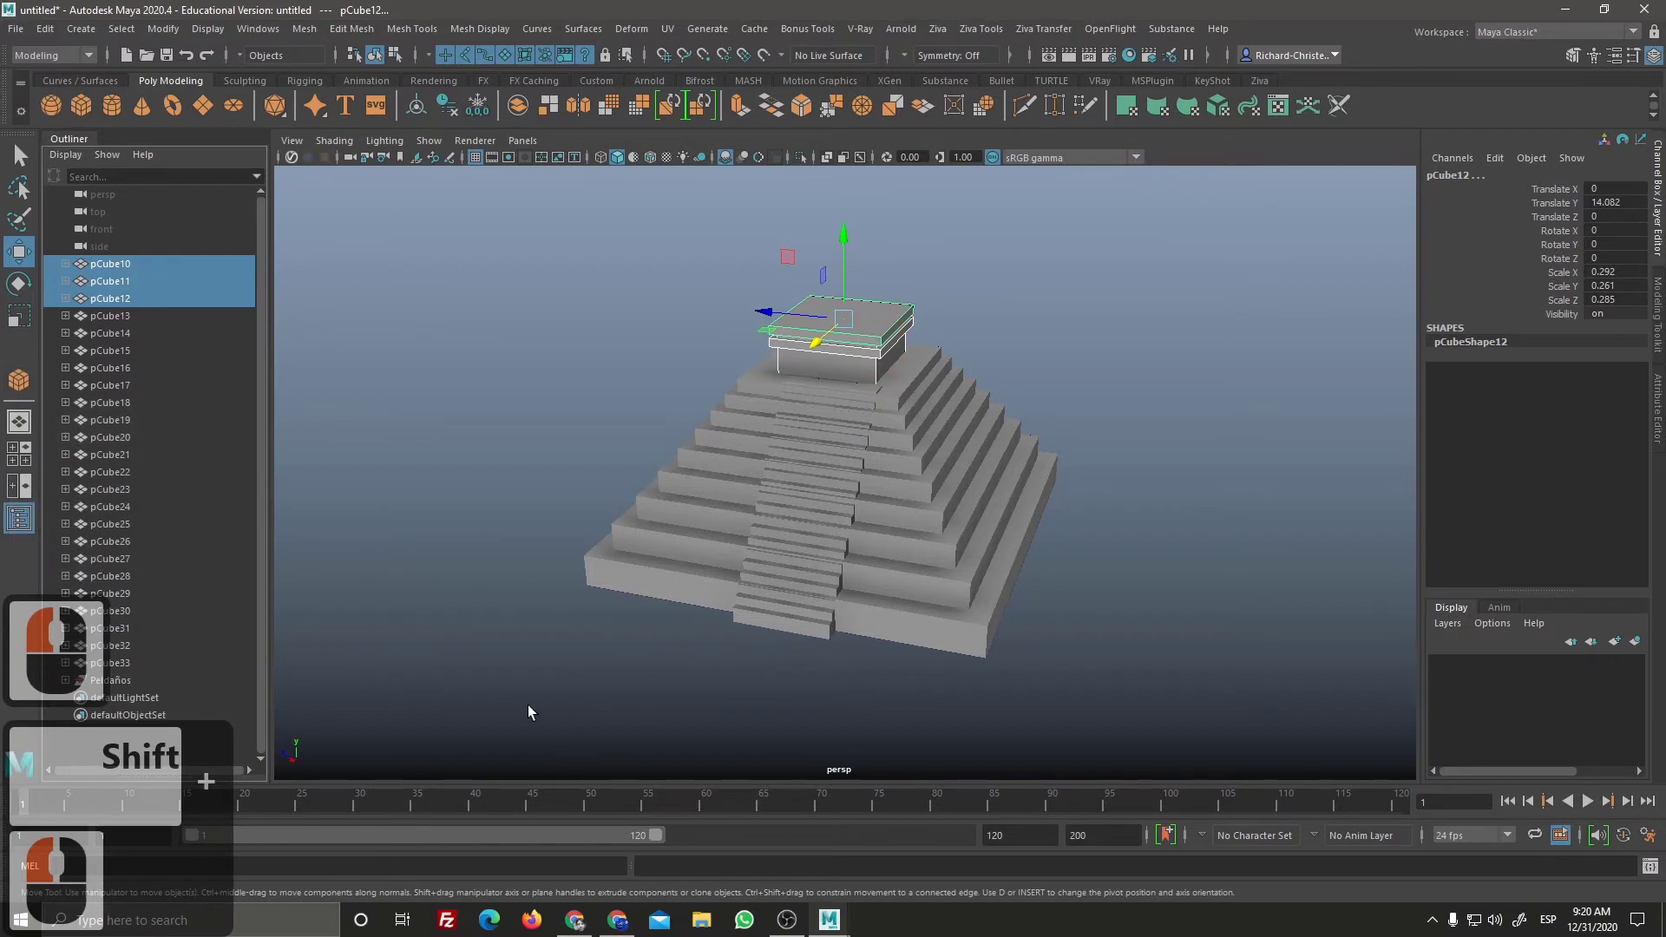
key(ctrl+g)
text(erre)
click(794, 329)
click(252, 651)
click(248, 664)
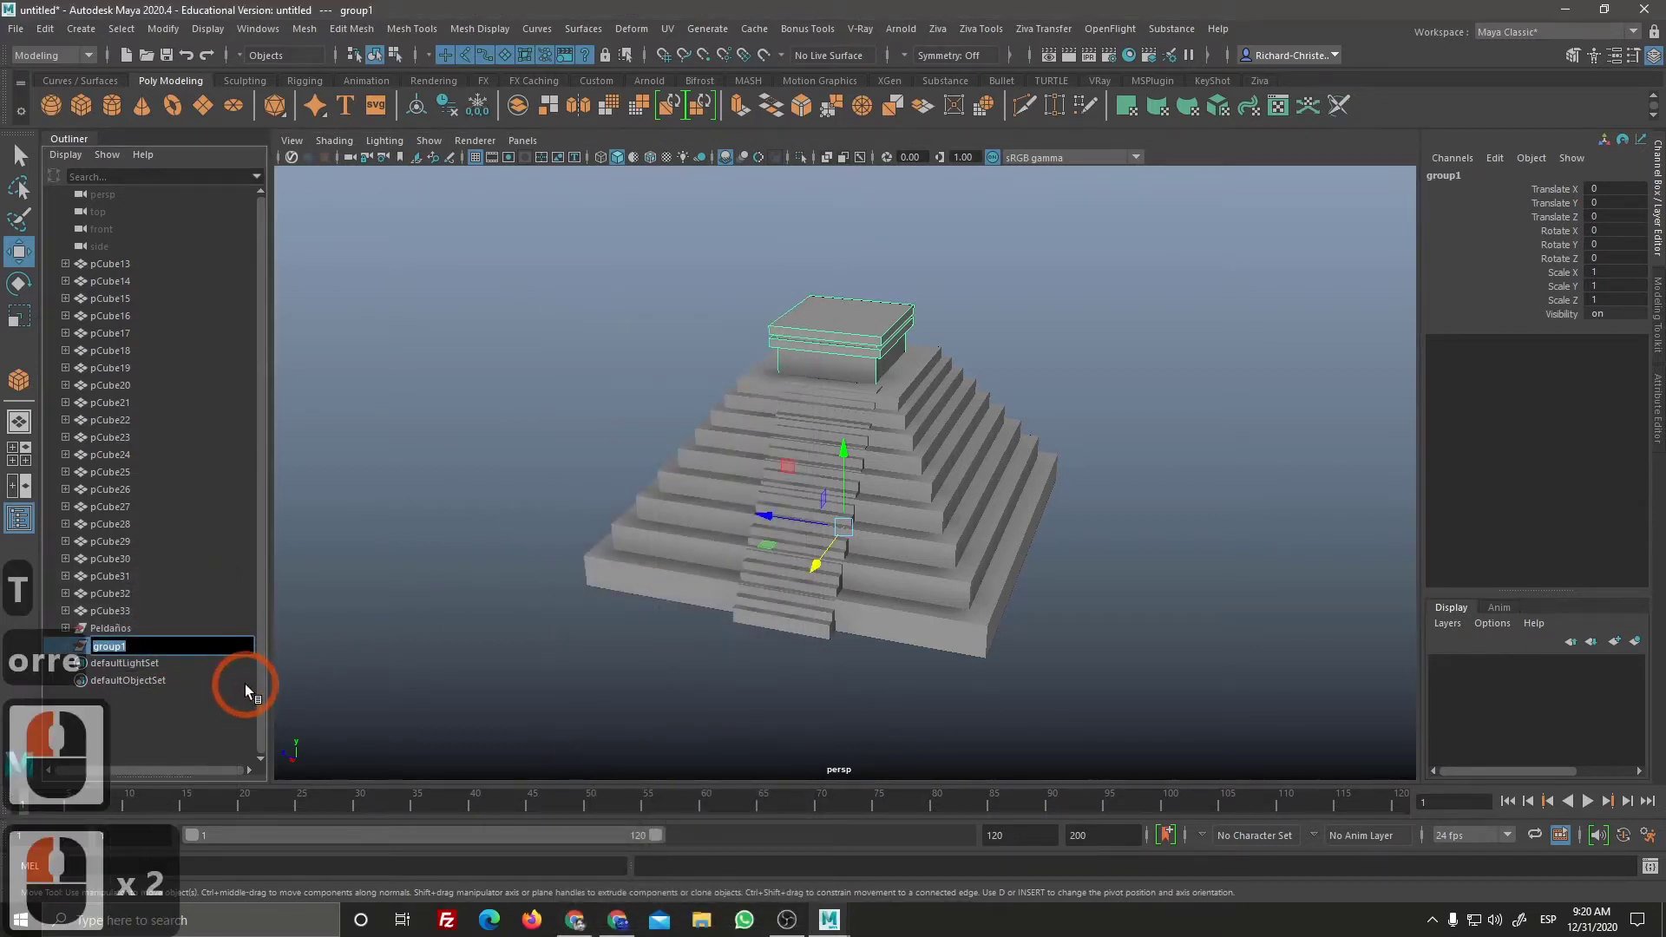
text(rre)
key(Return)
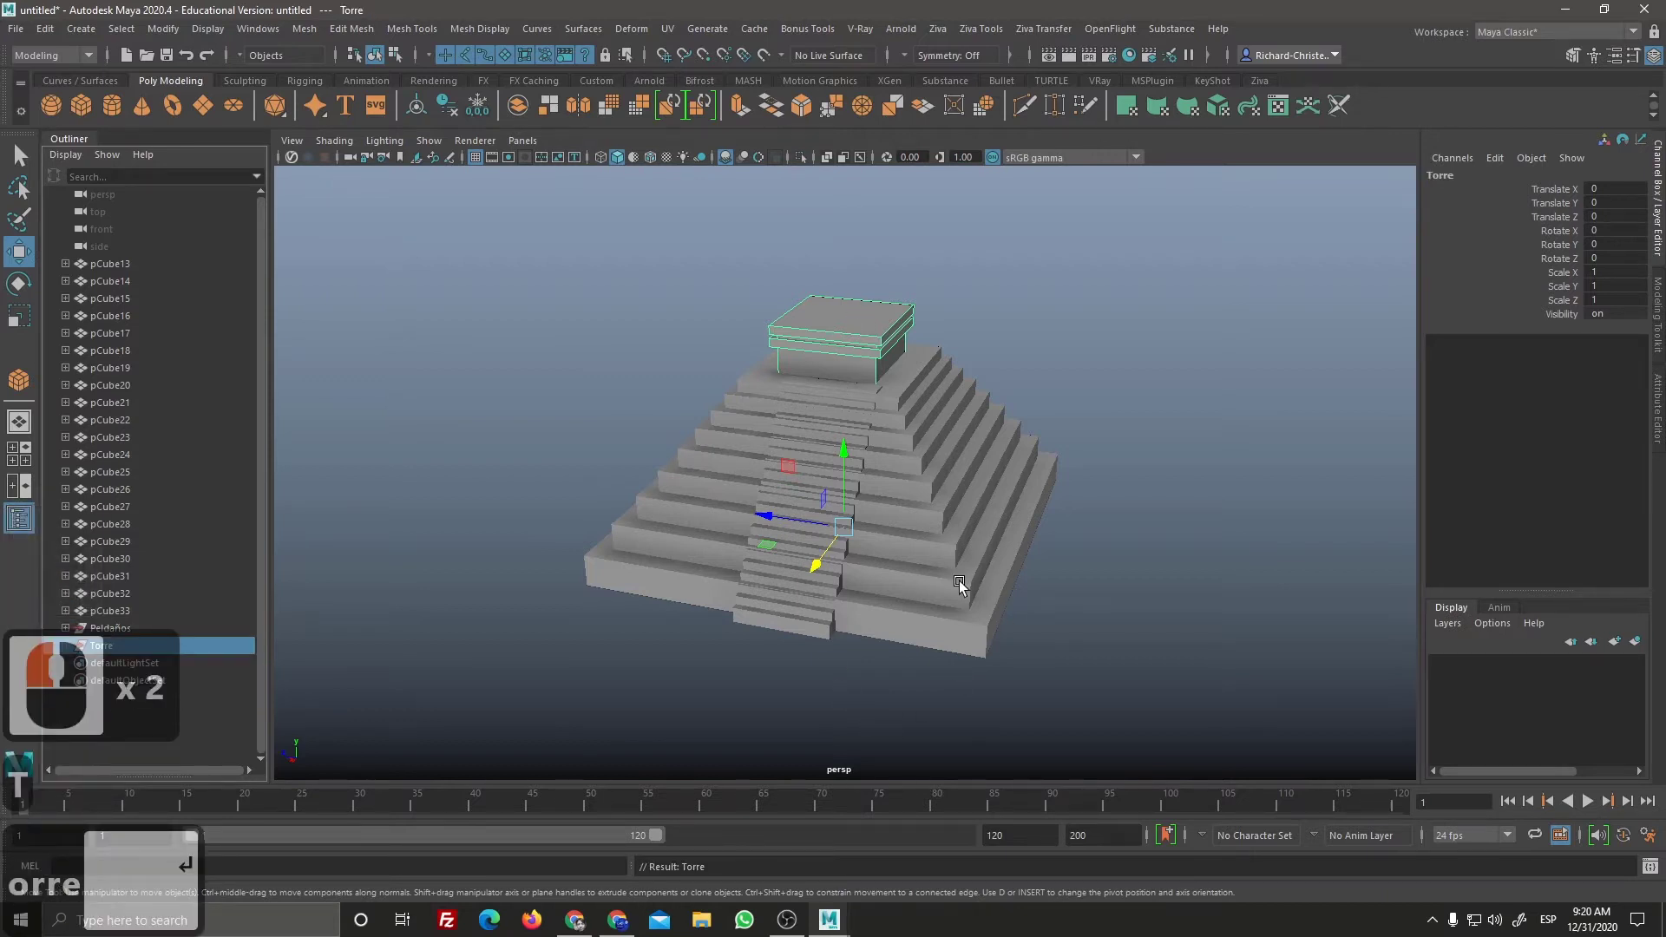
Step: Shift-select every stair step from bottom to top and group them into group1
click(131, 277)
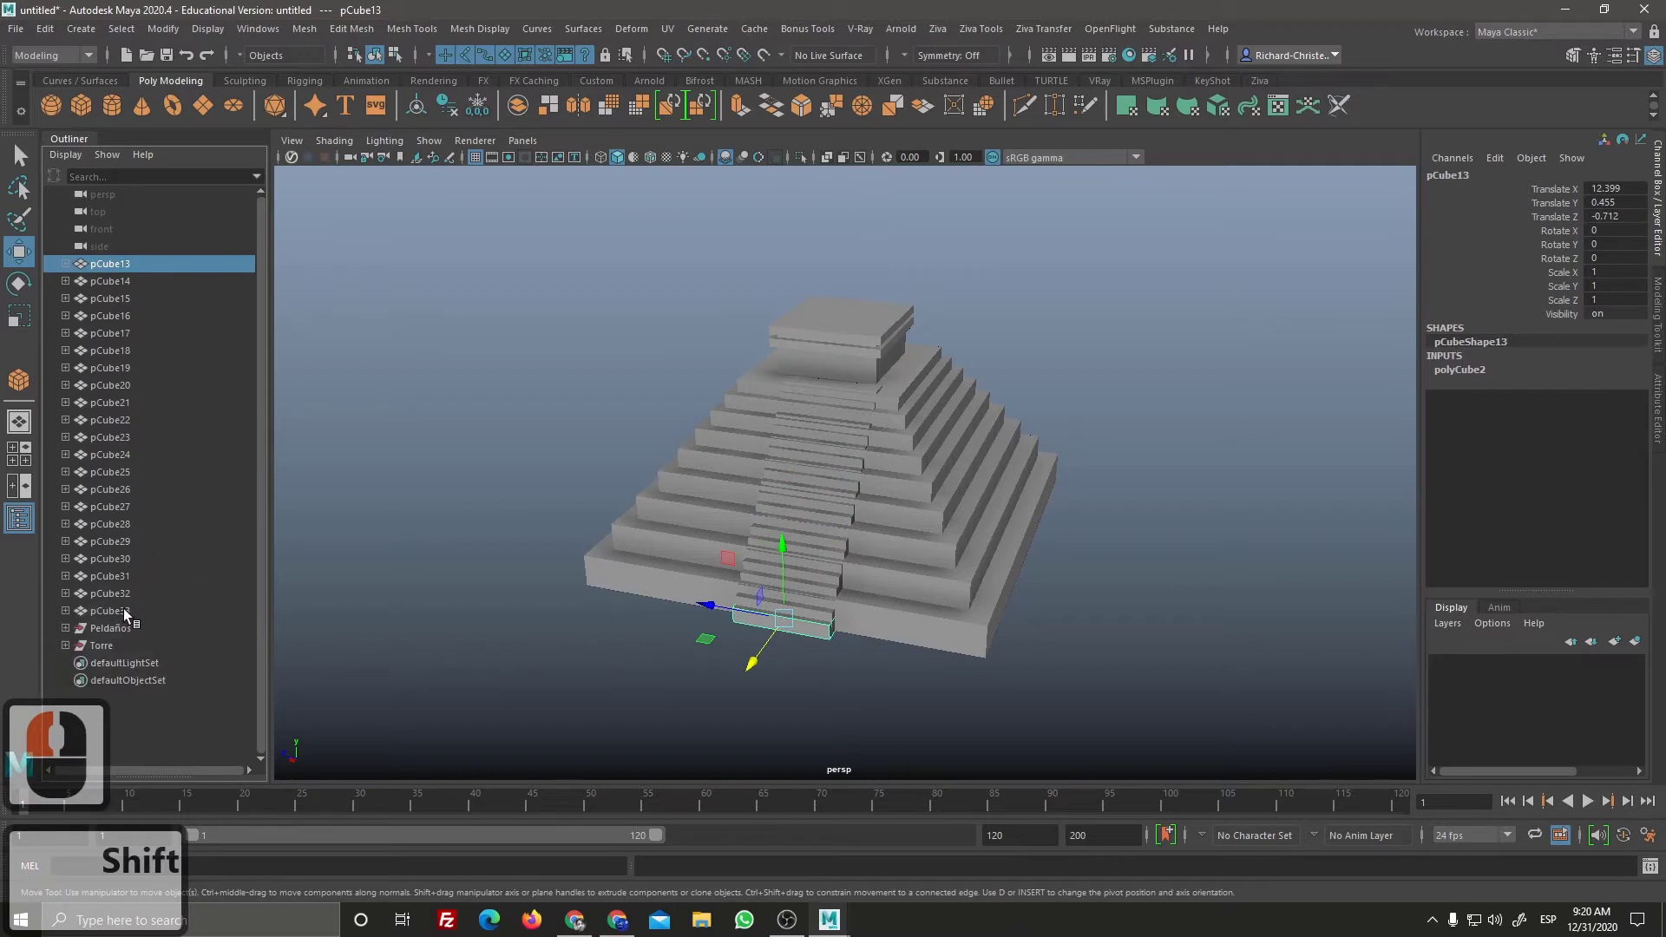
double_click(134, 616)
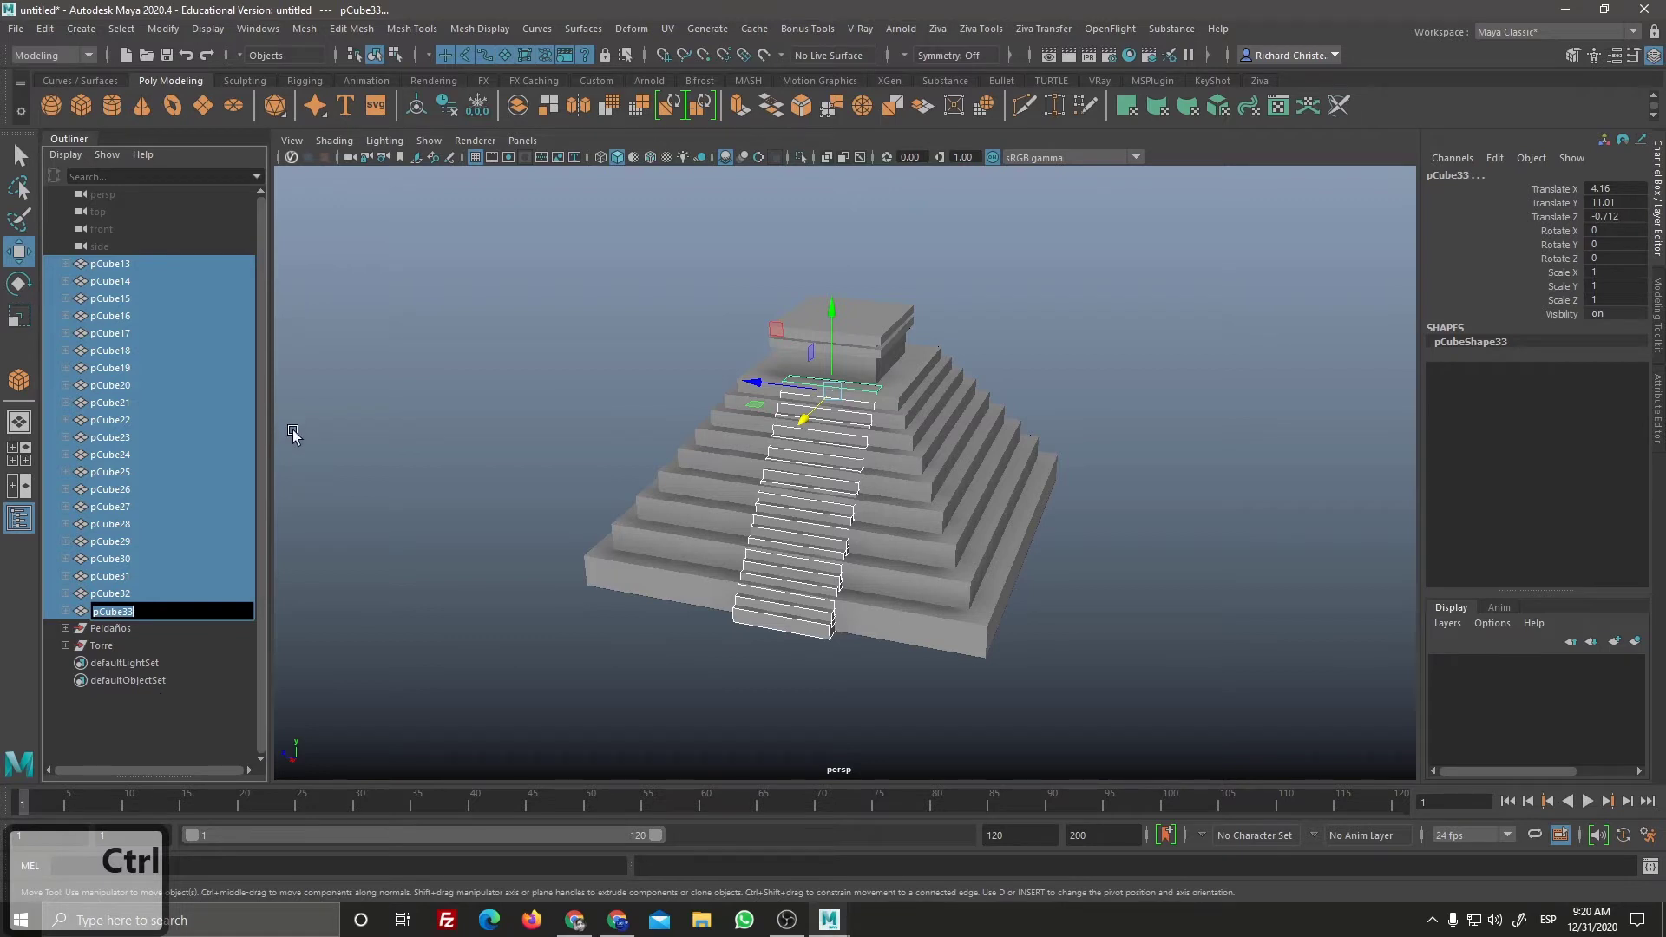
key(ctrl+g)
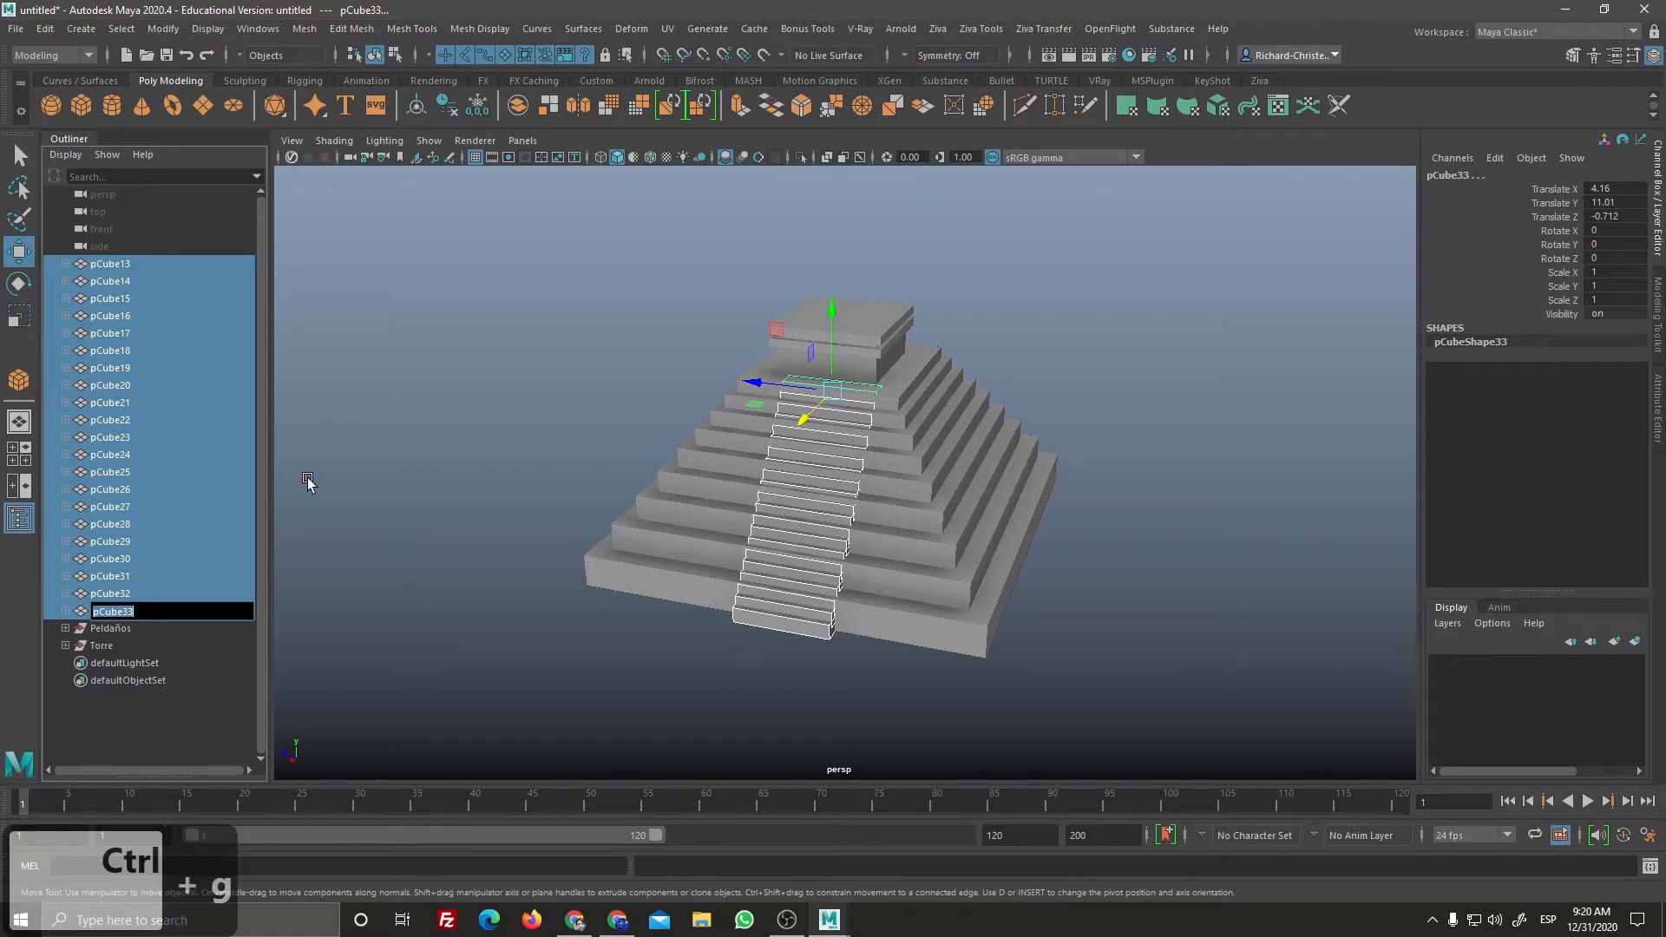
click(189, 311)
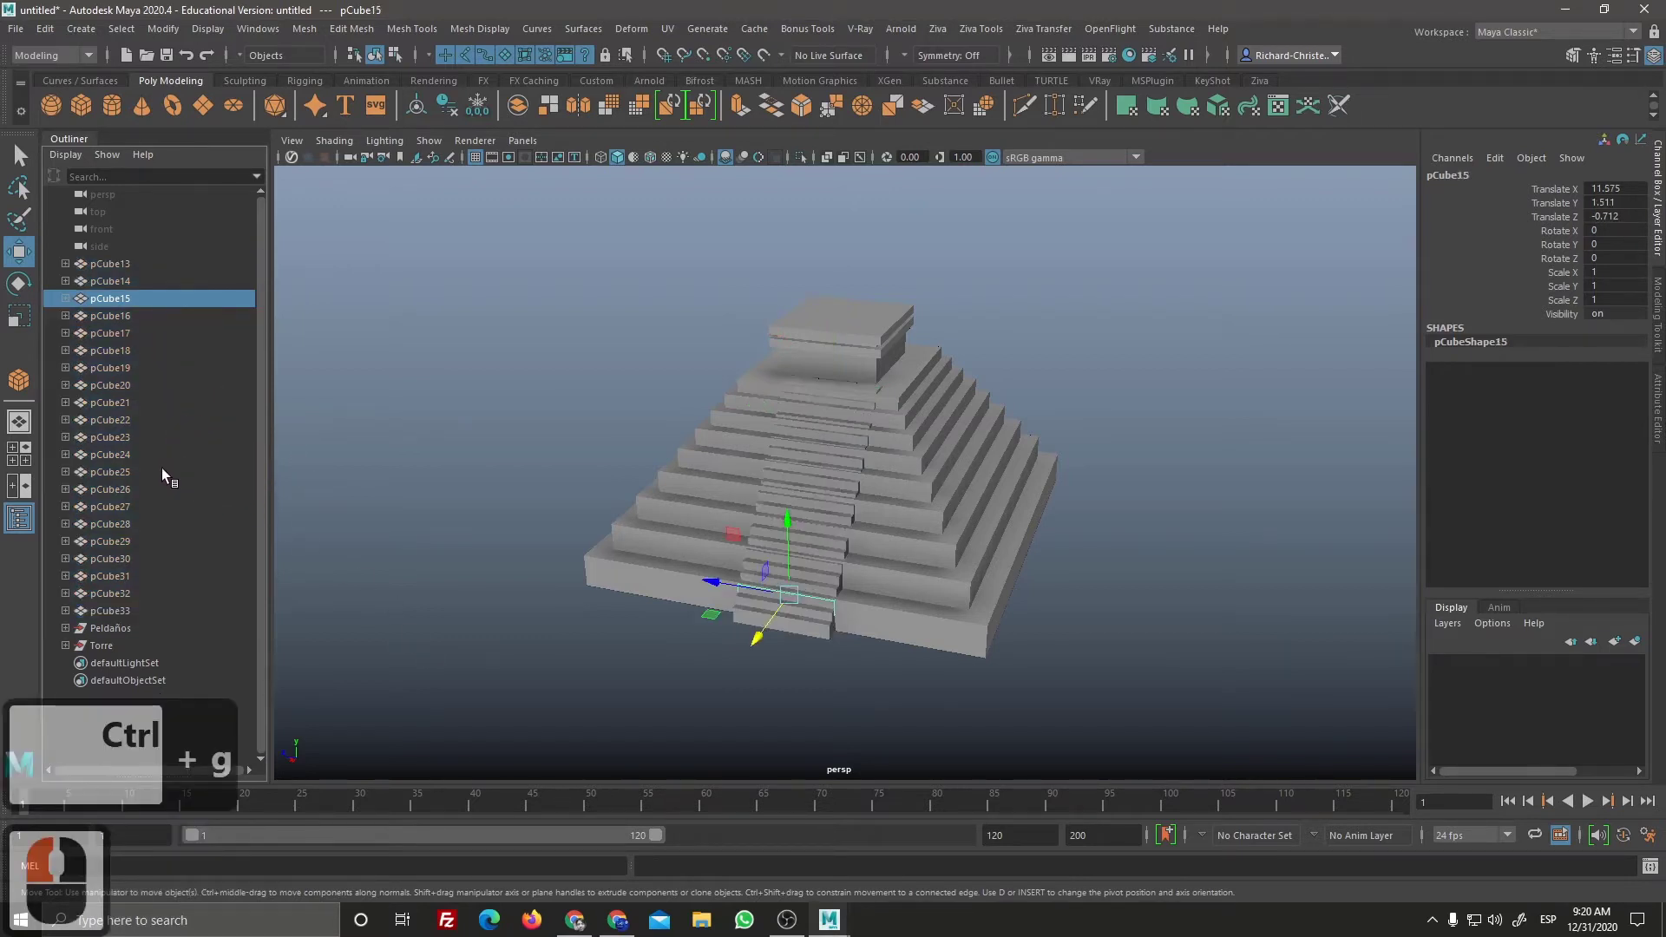
click(154, 276)
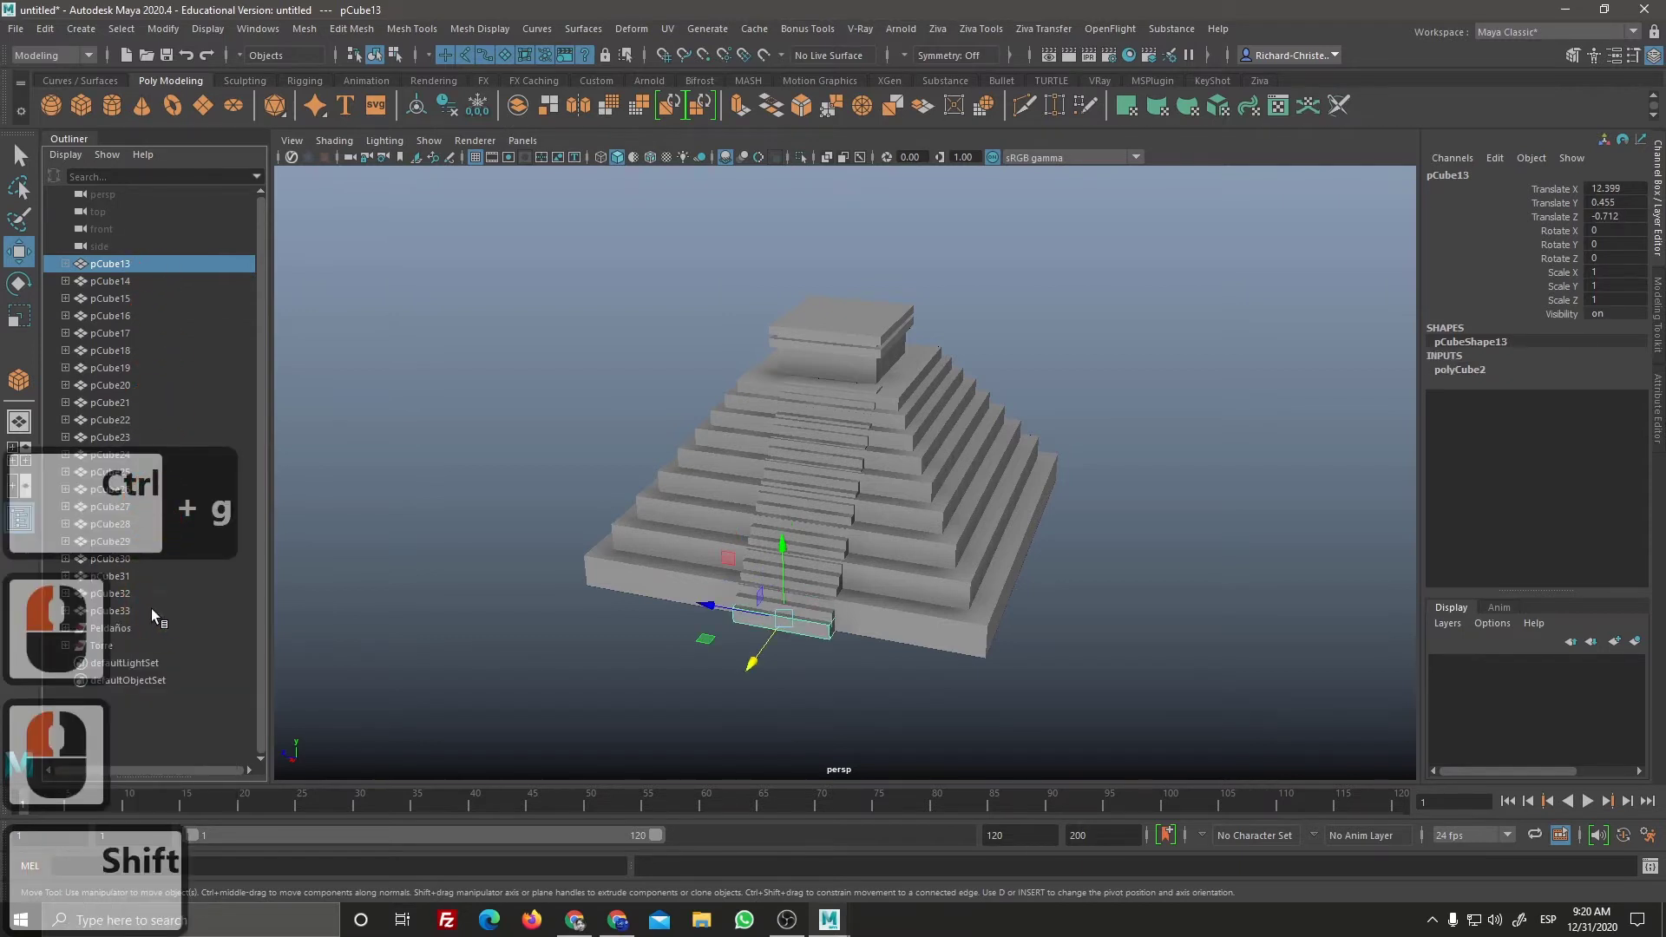
click(158, 615)
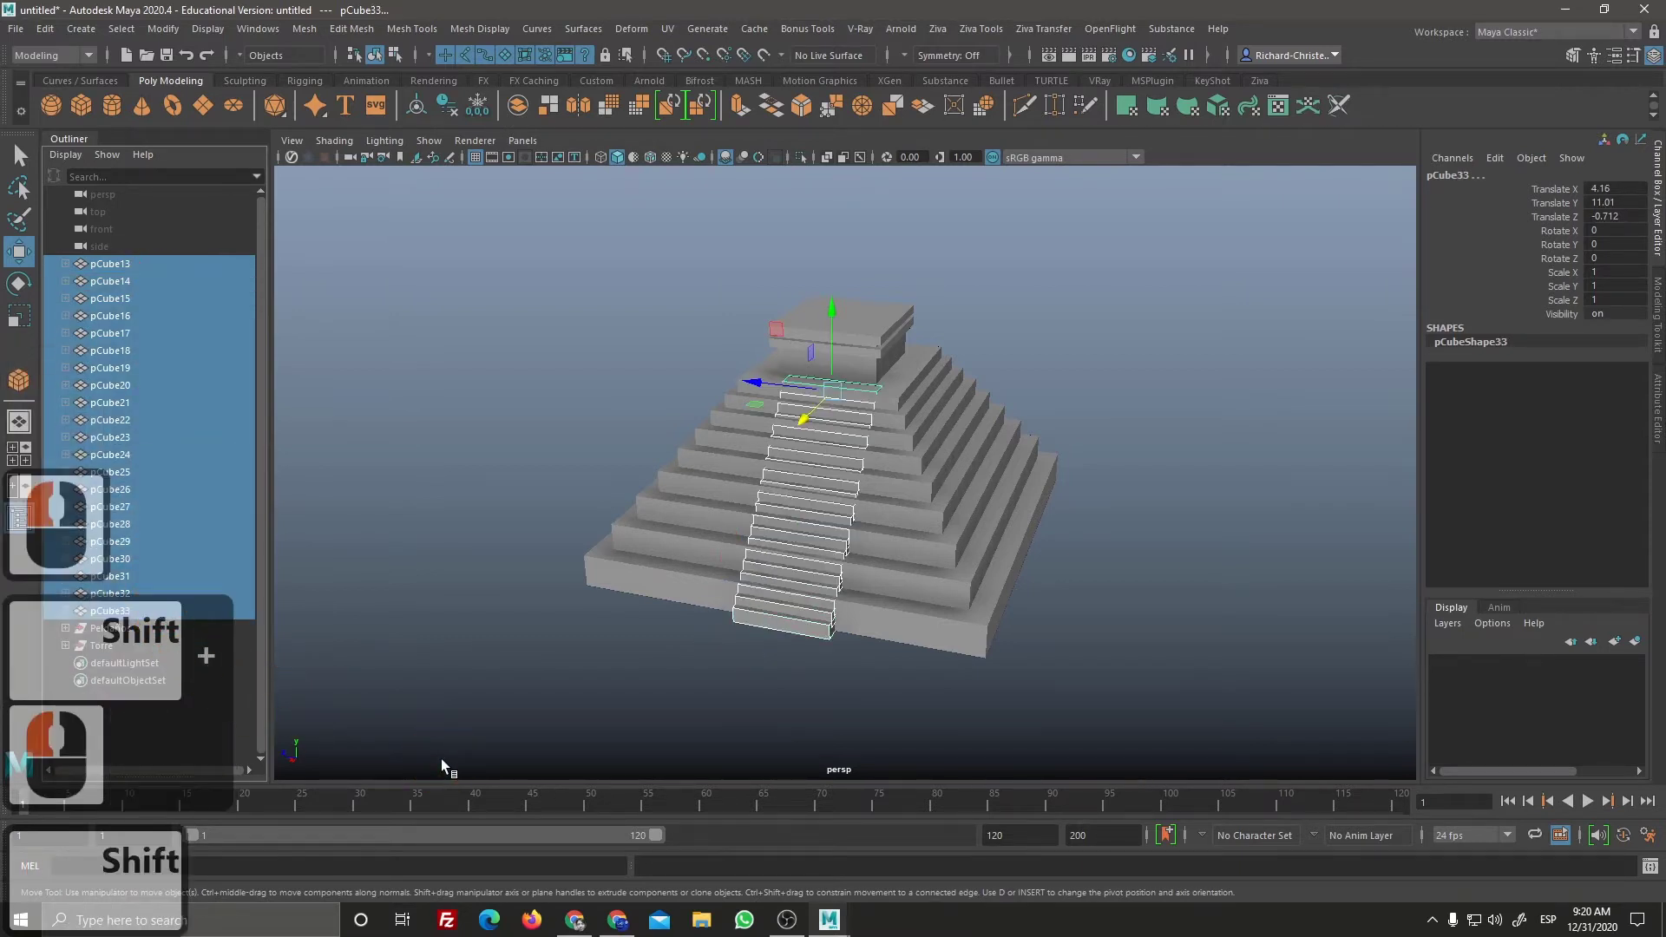
key(ctrl+g)
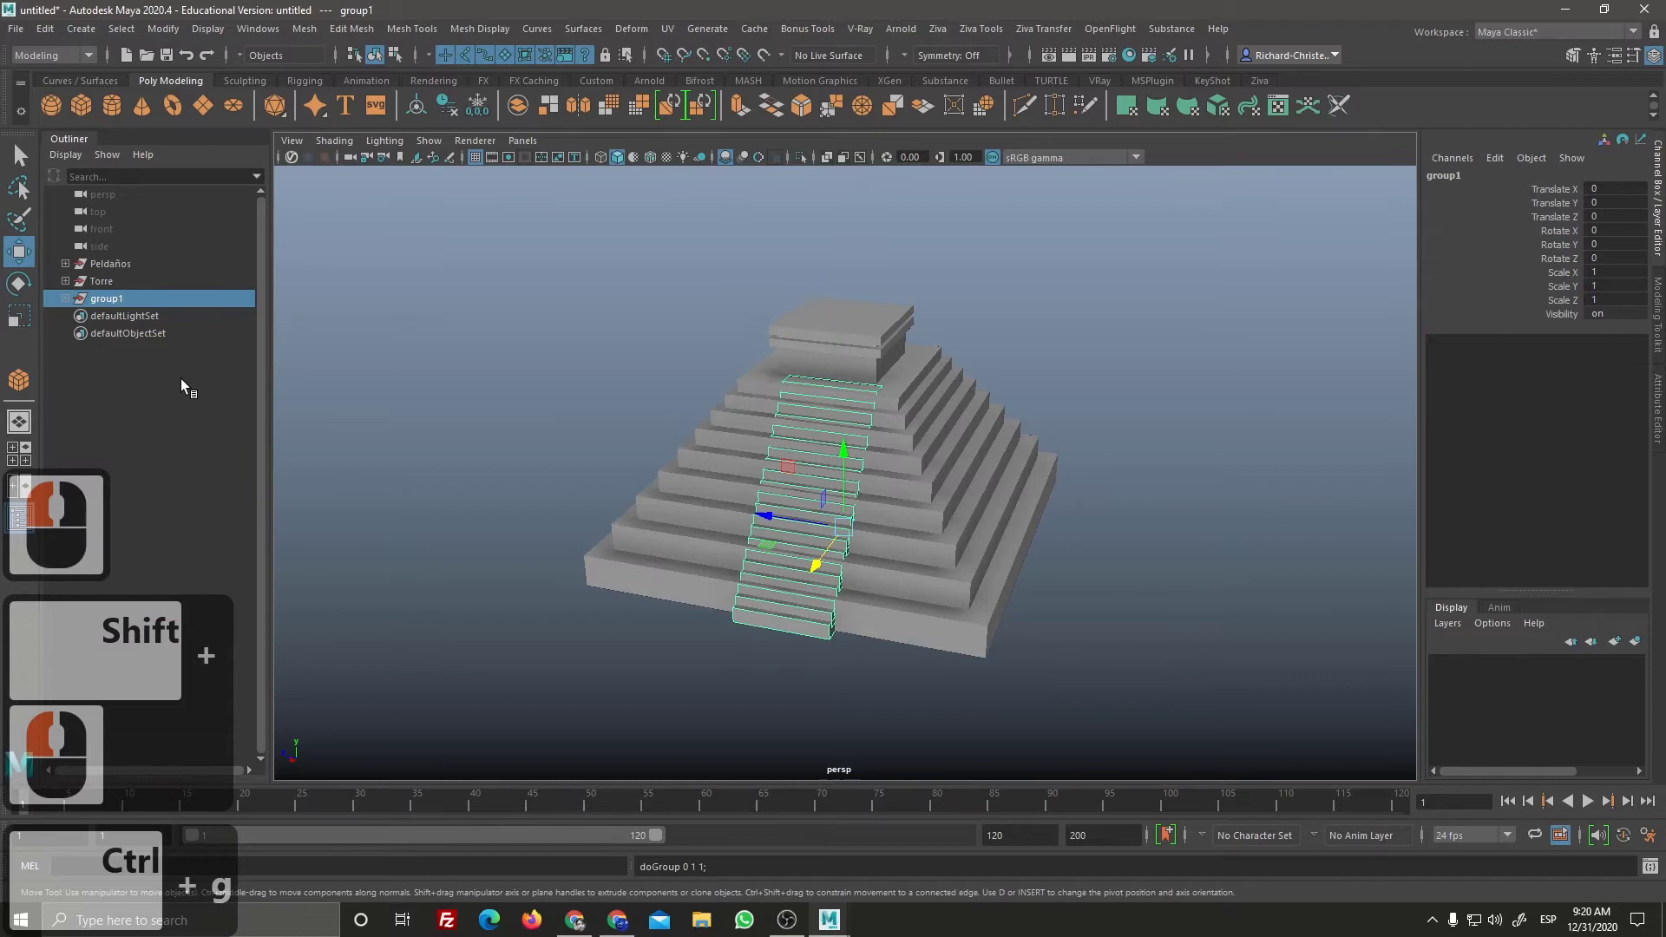
Step: Rename the stair-step group to Escalones in the Channel Box
double_click(145, 306)
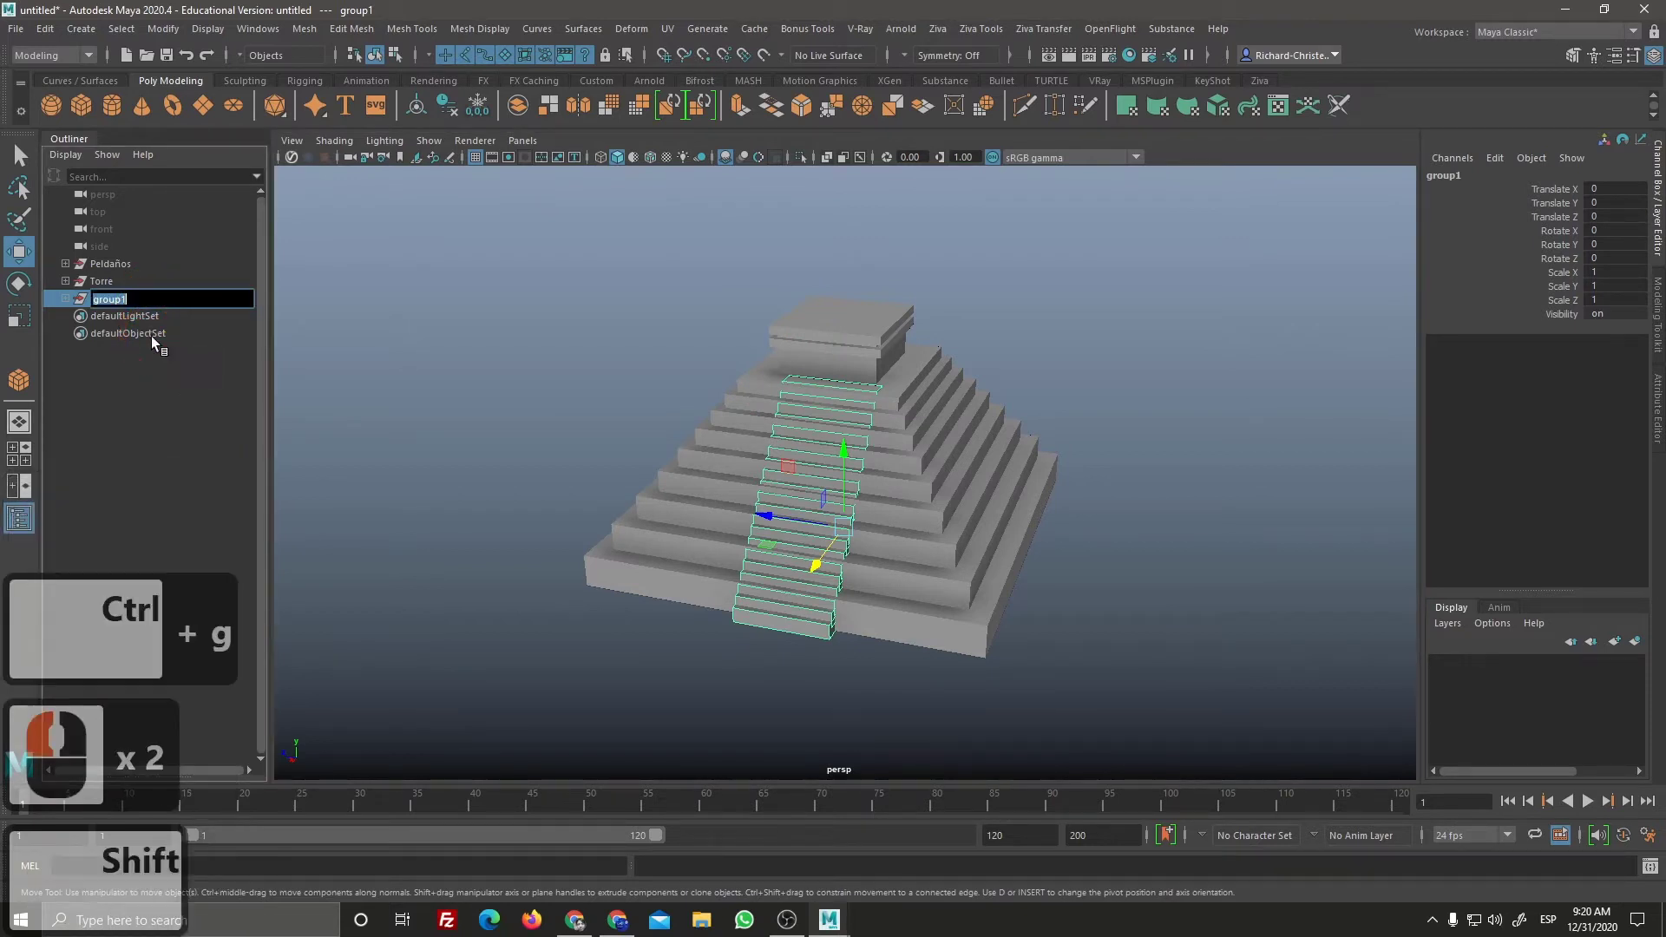
text(scalones)
key(Return)
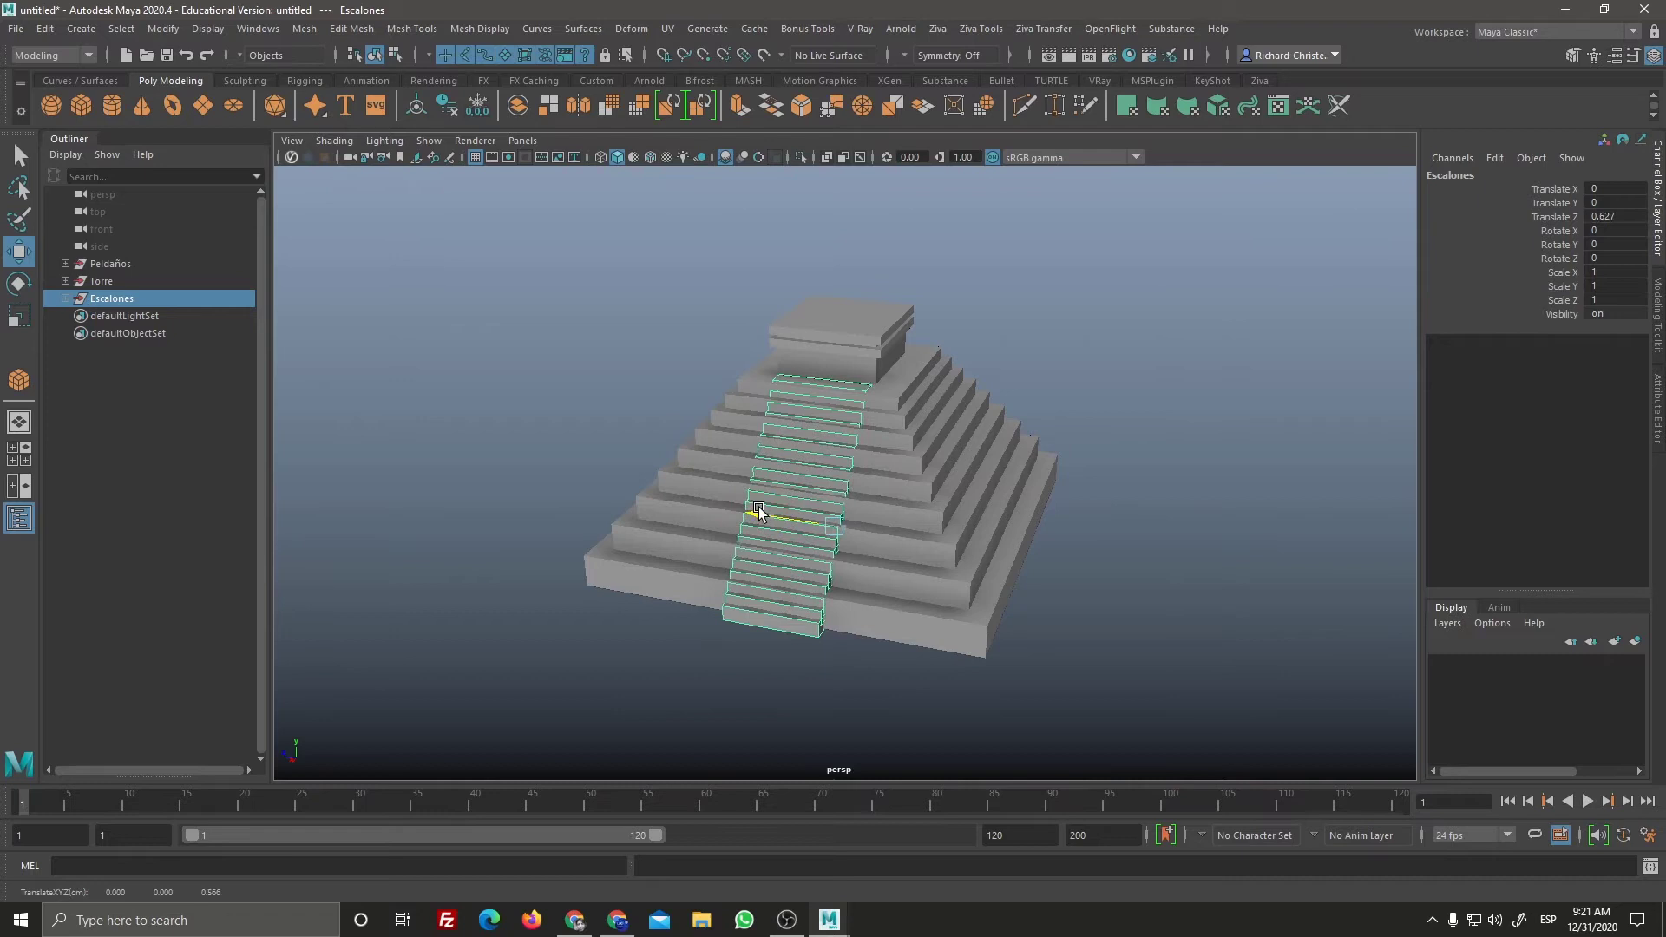
Step: Try shifting the Escalones group while orbiting, then undo so it sits back at zero
click(1083, 617)
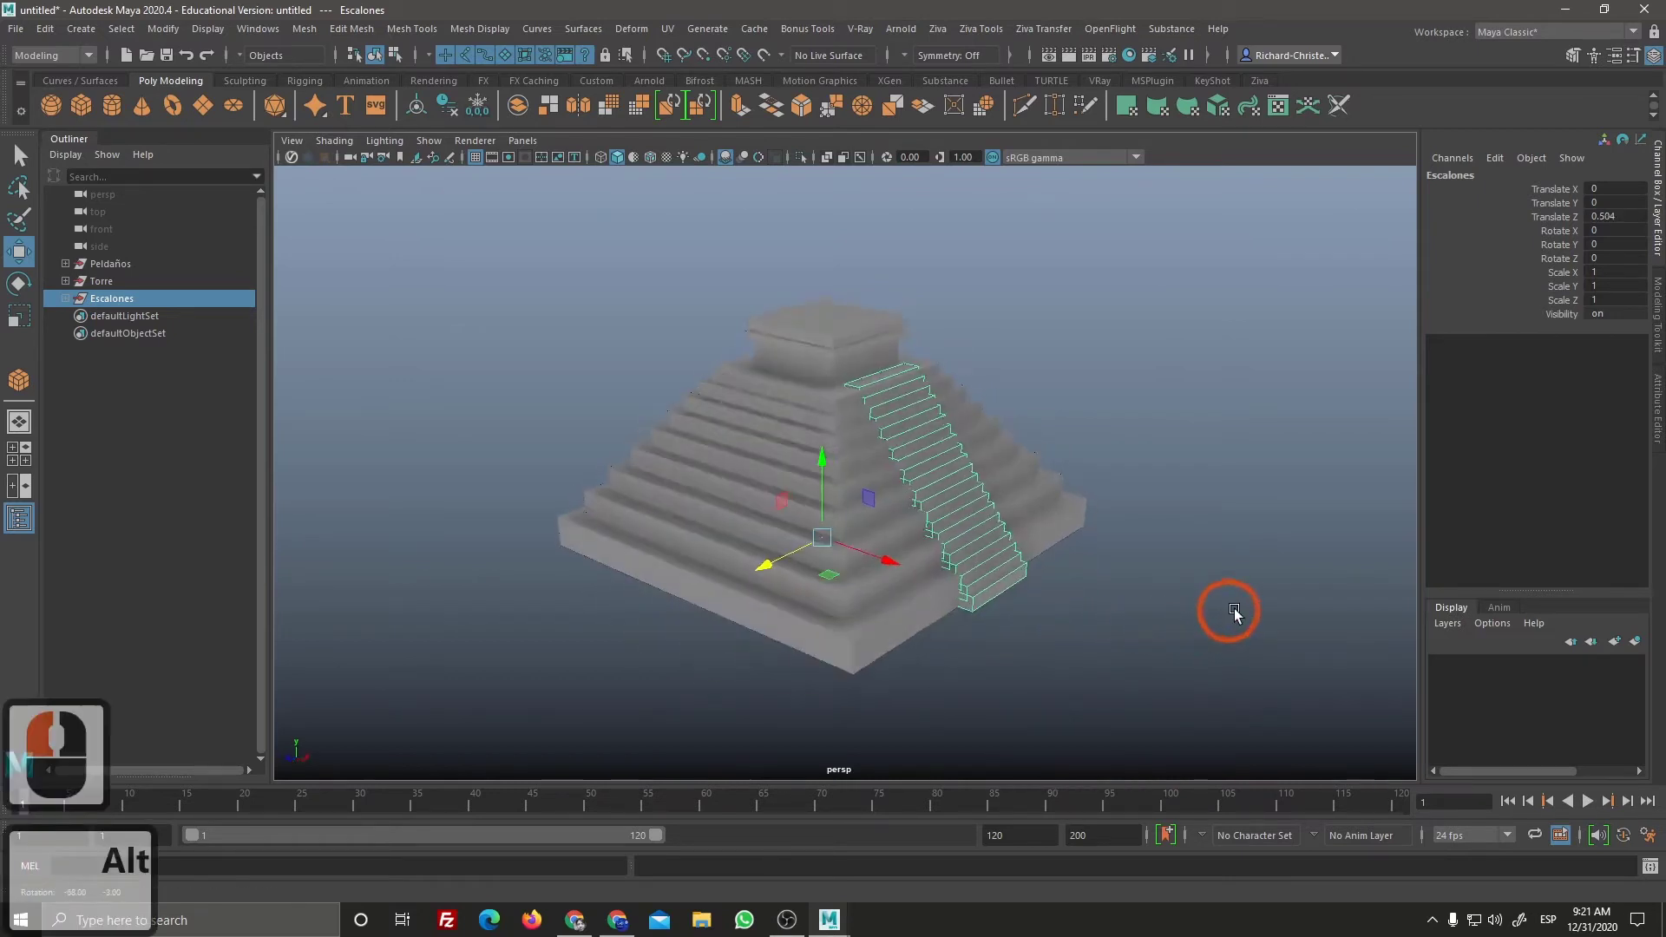
click(907, 562)
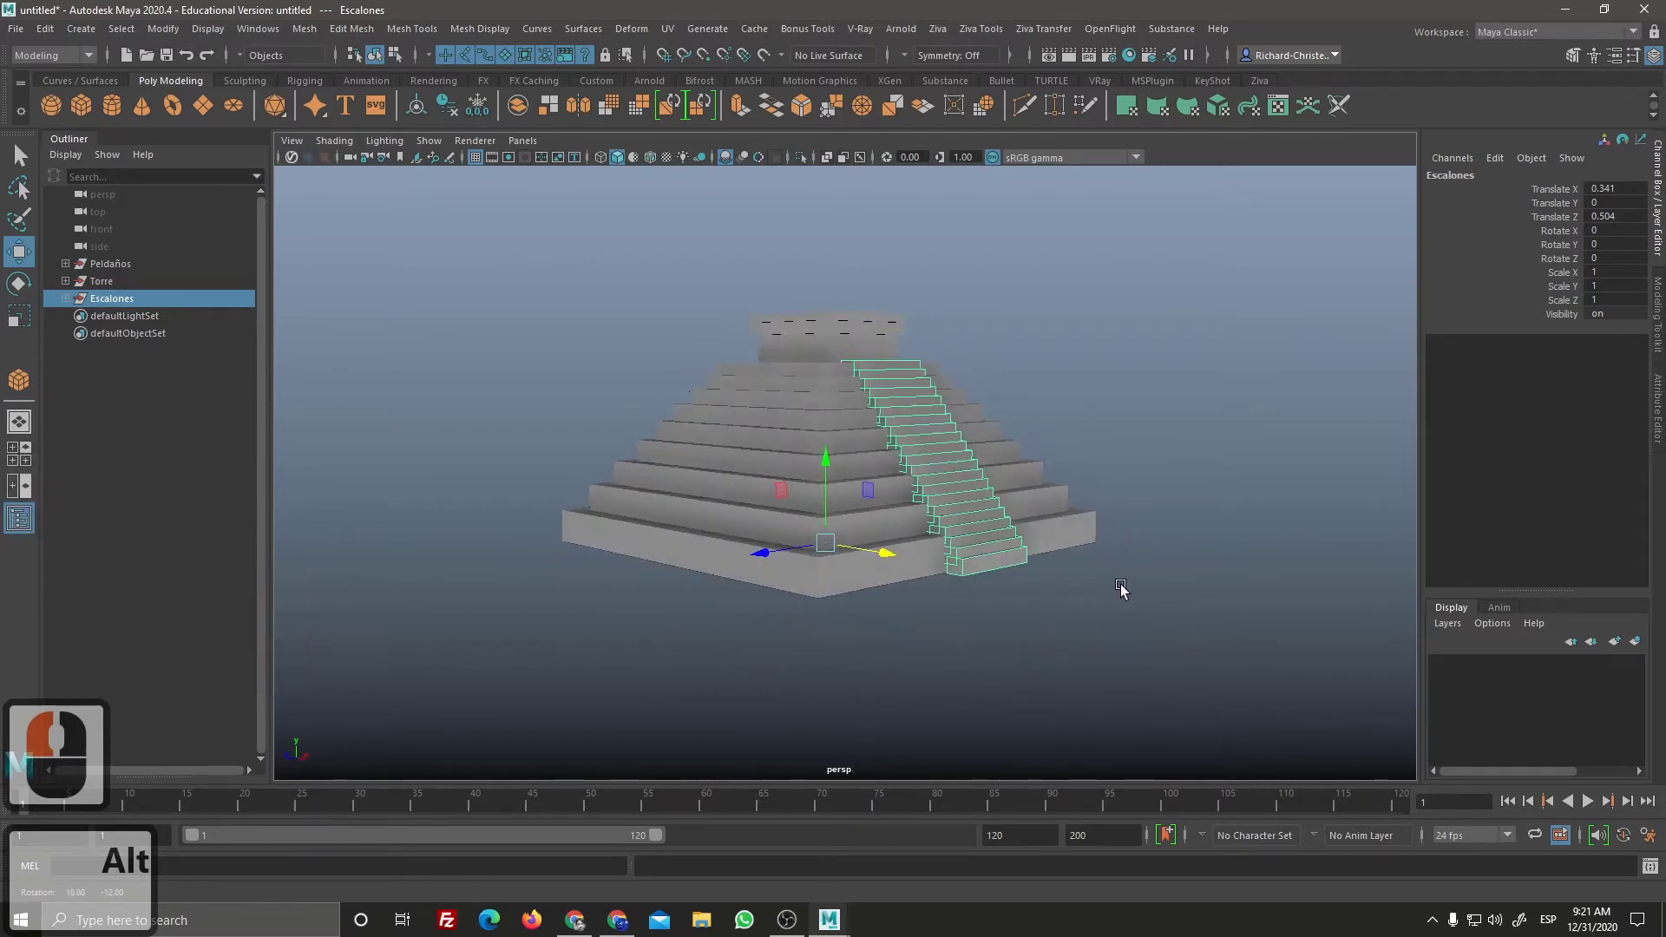
click(1183, 581)
right_click(1175, 601)
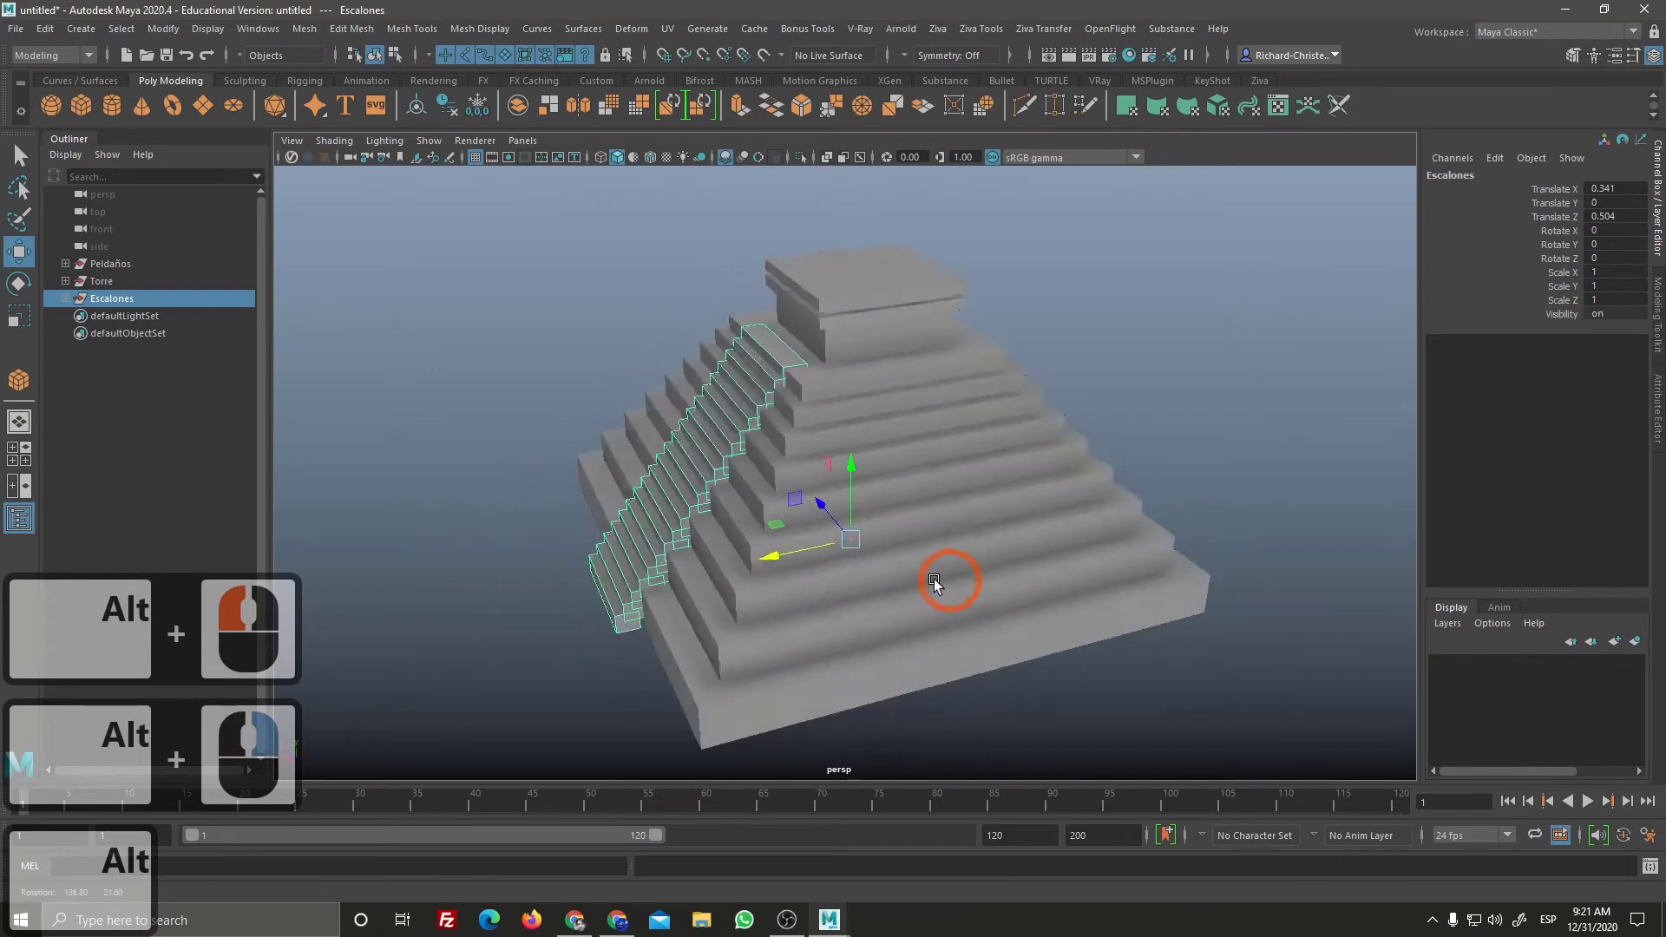
click(1071, 647)
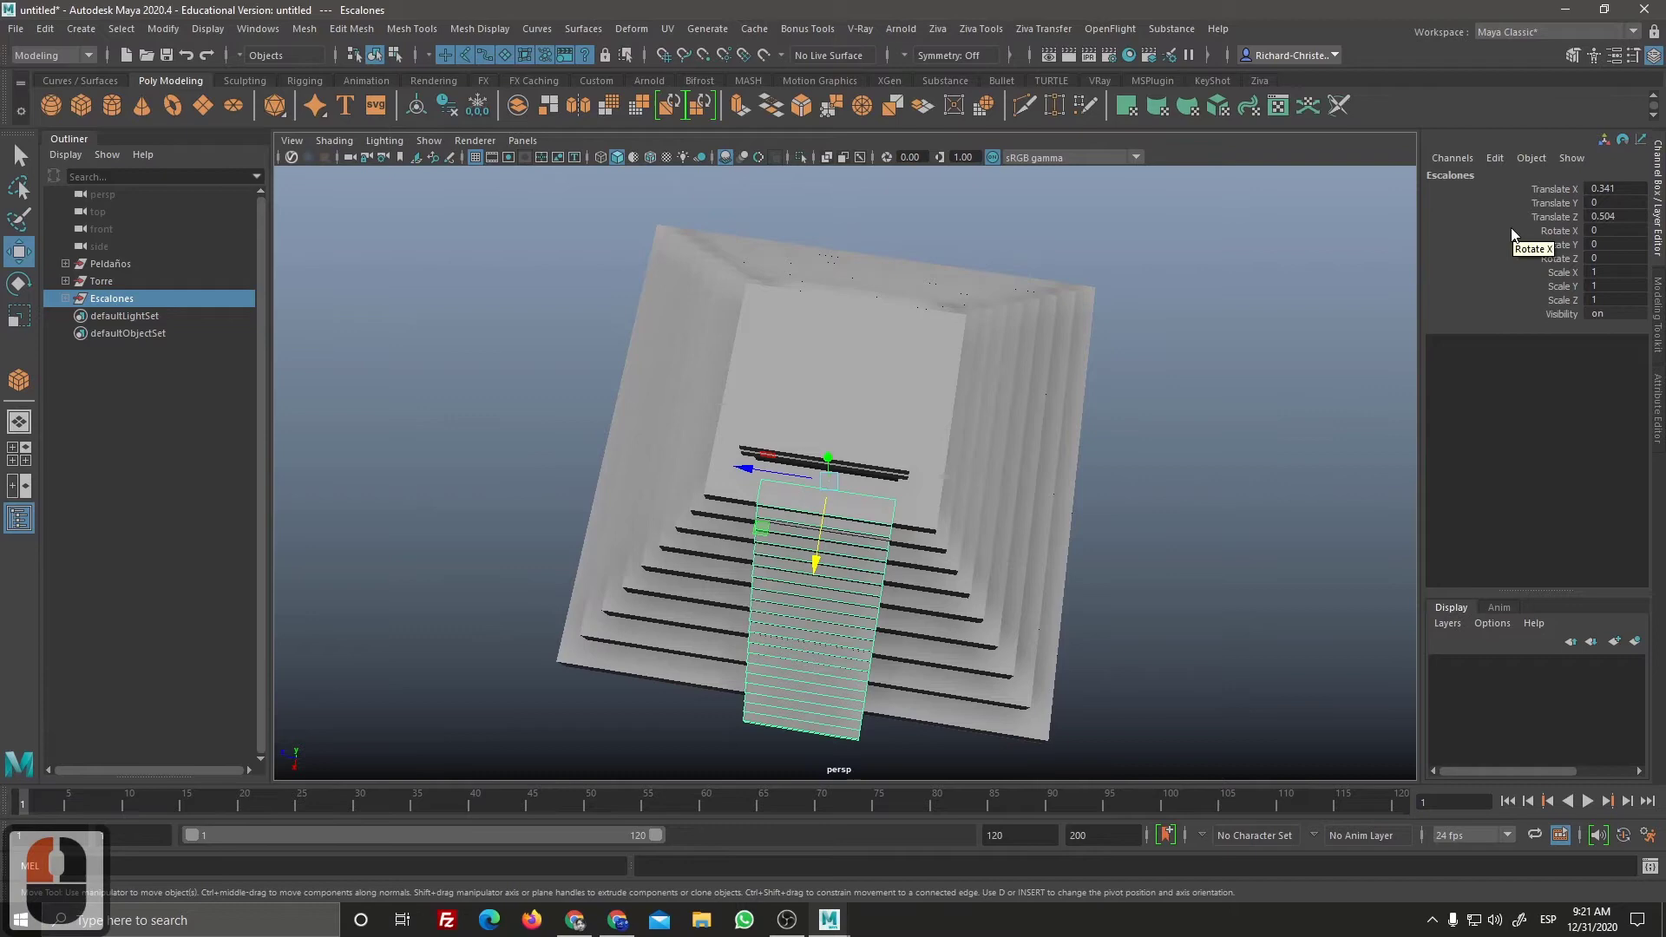
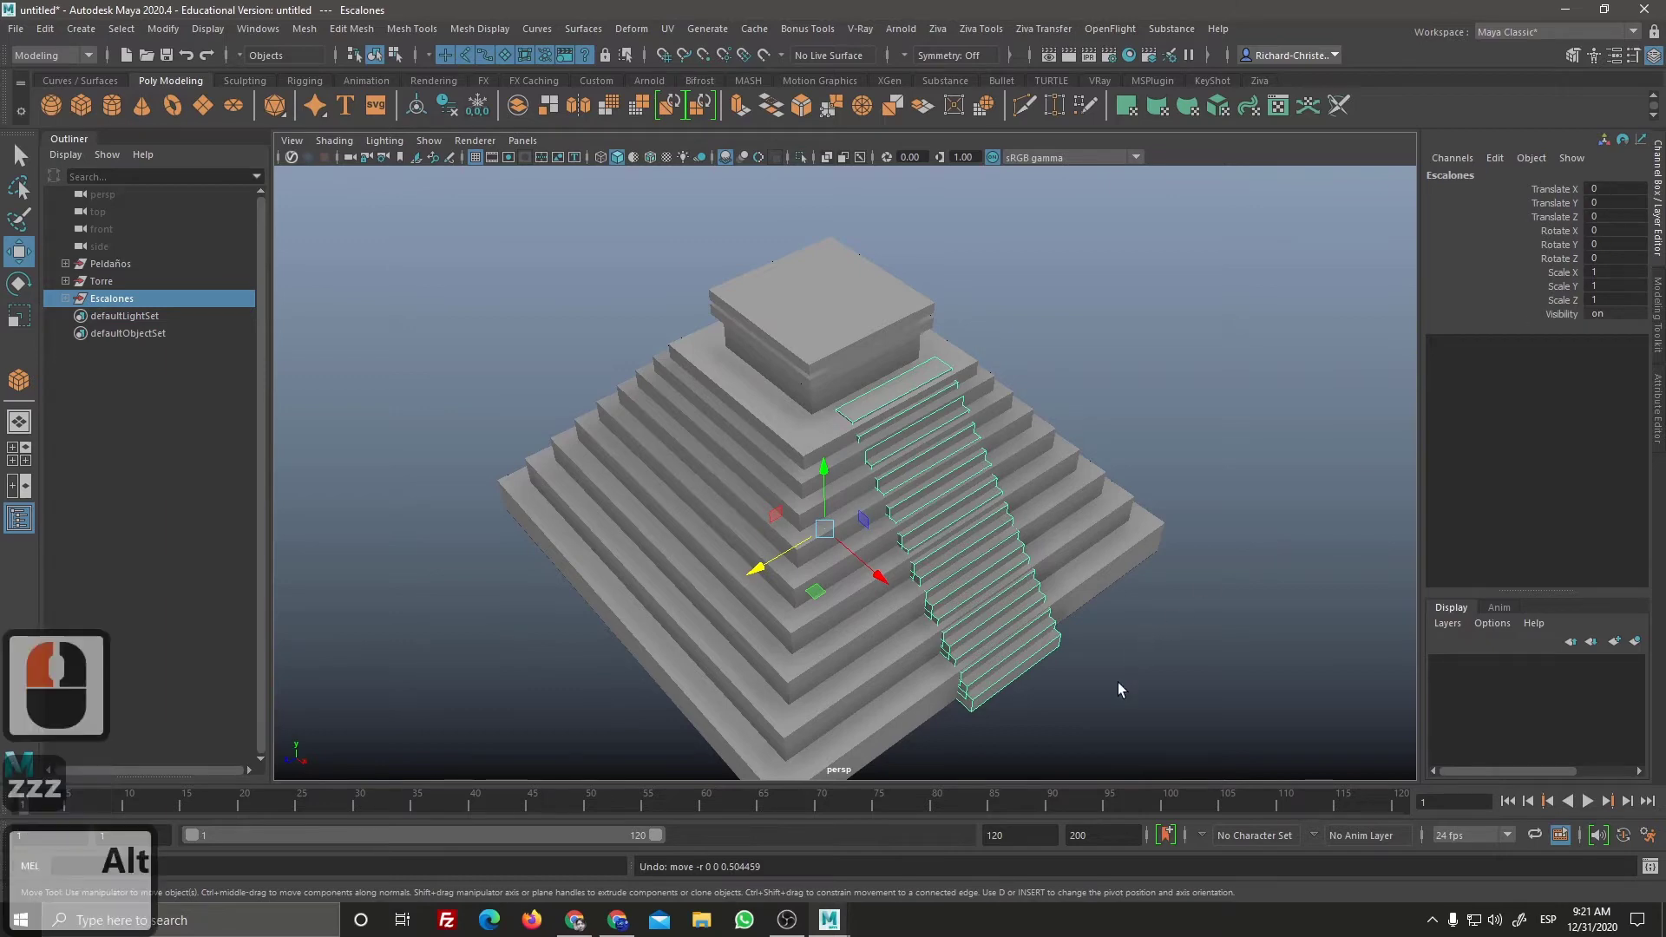
right_click(1098, 611)
click(1052, 600)
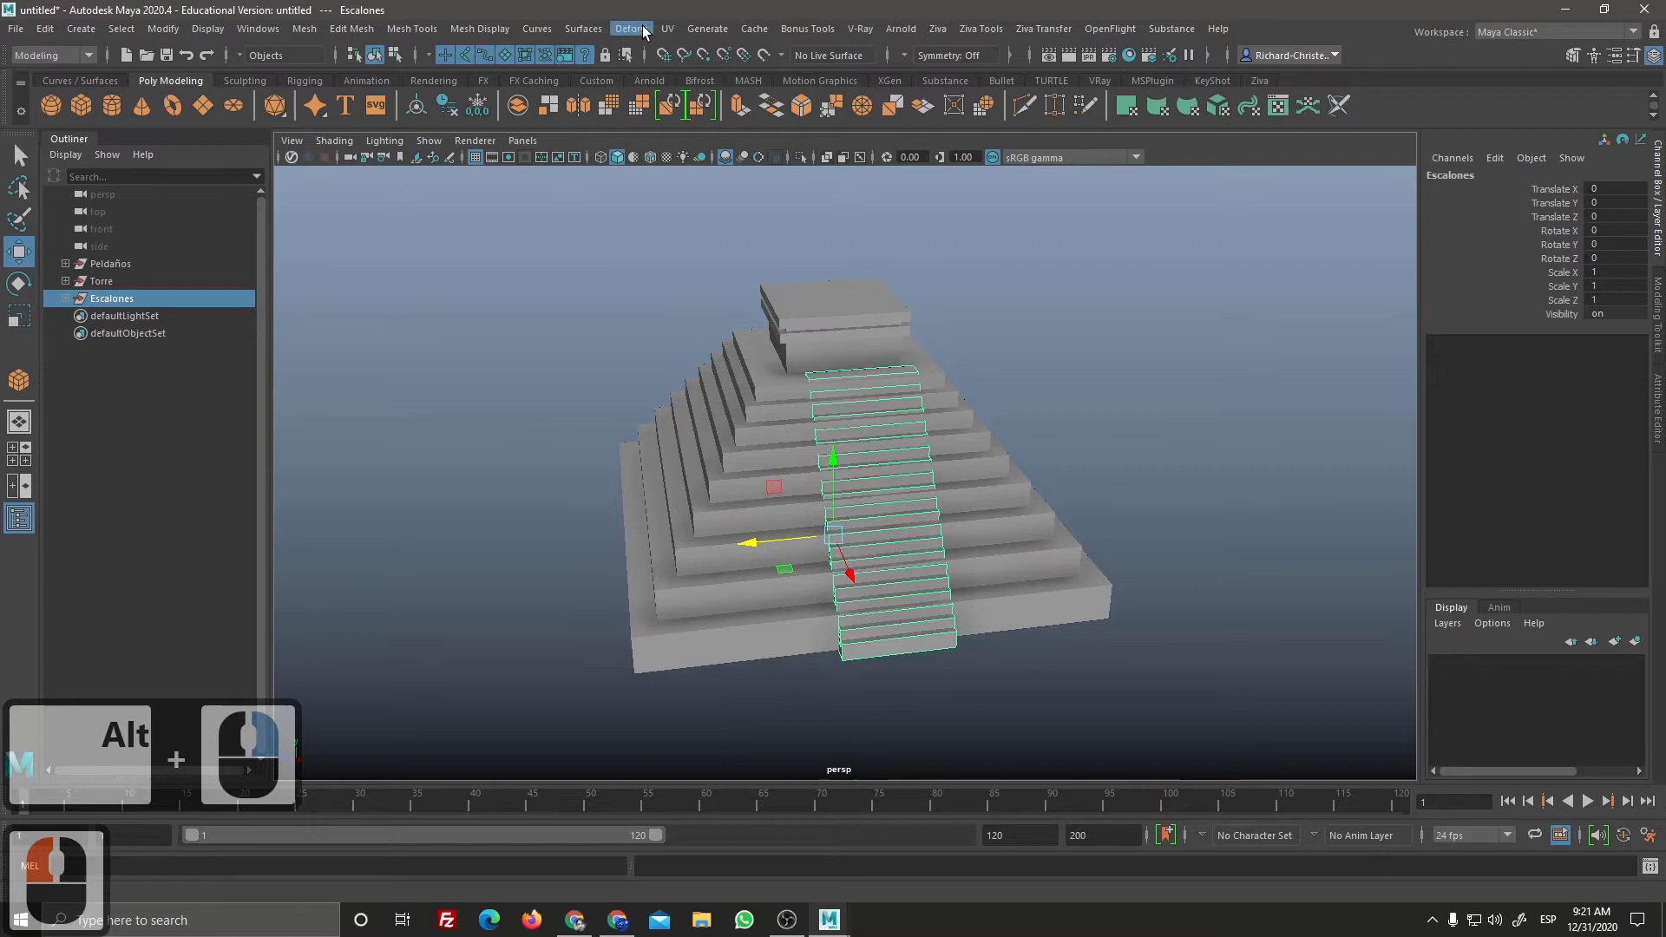
Step: Create a Deform > Lattice with reset default 2×5×2 divisions around the Escalones stairs
click(649, 33)
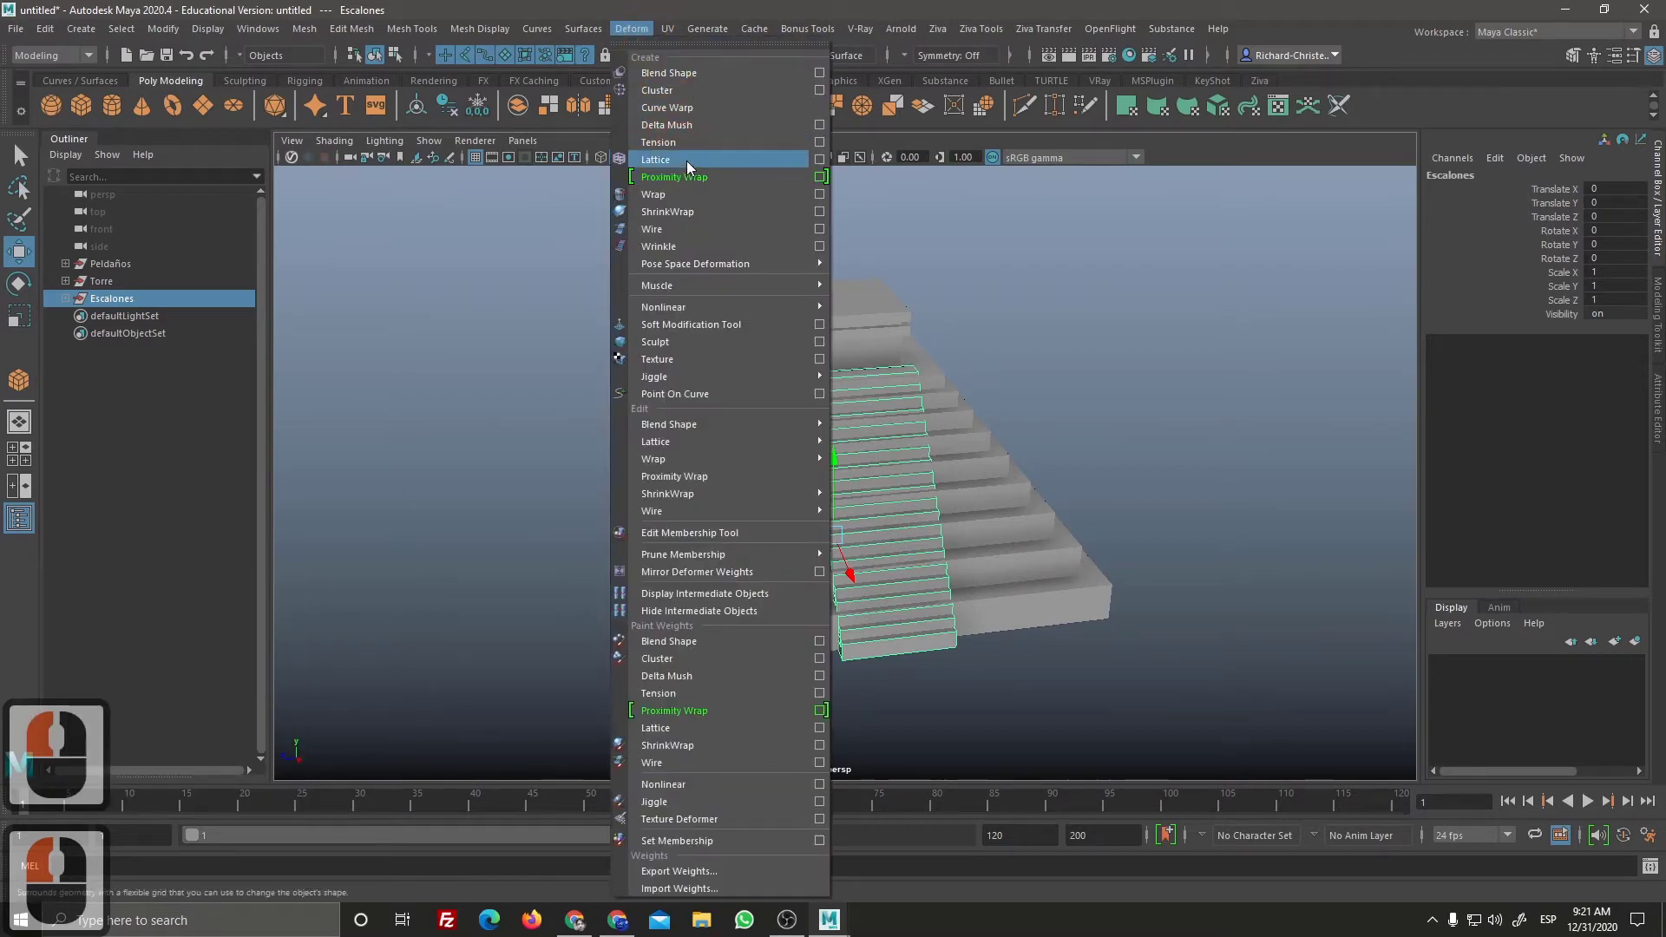
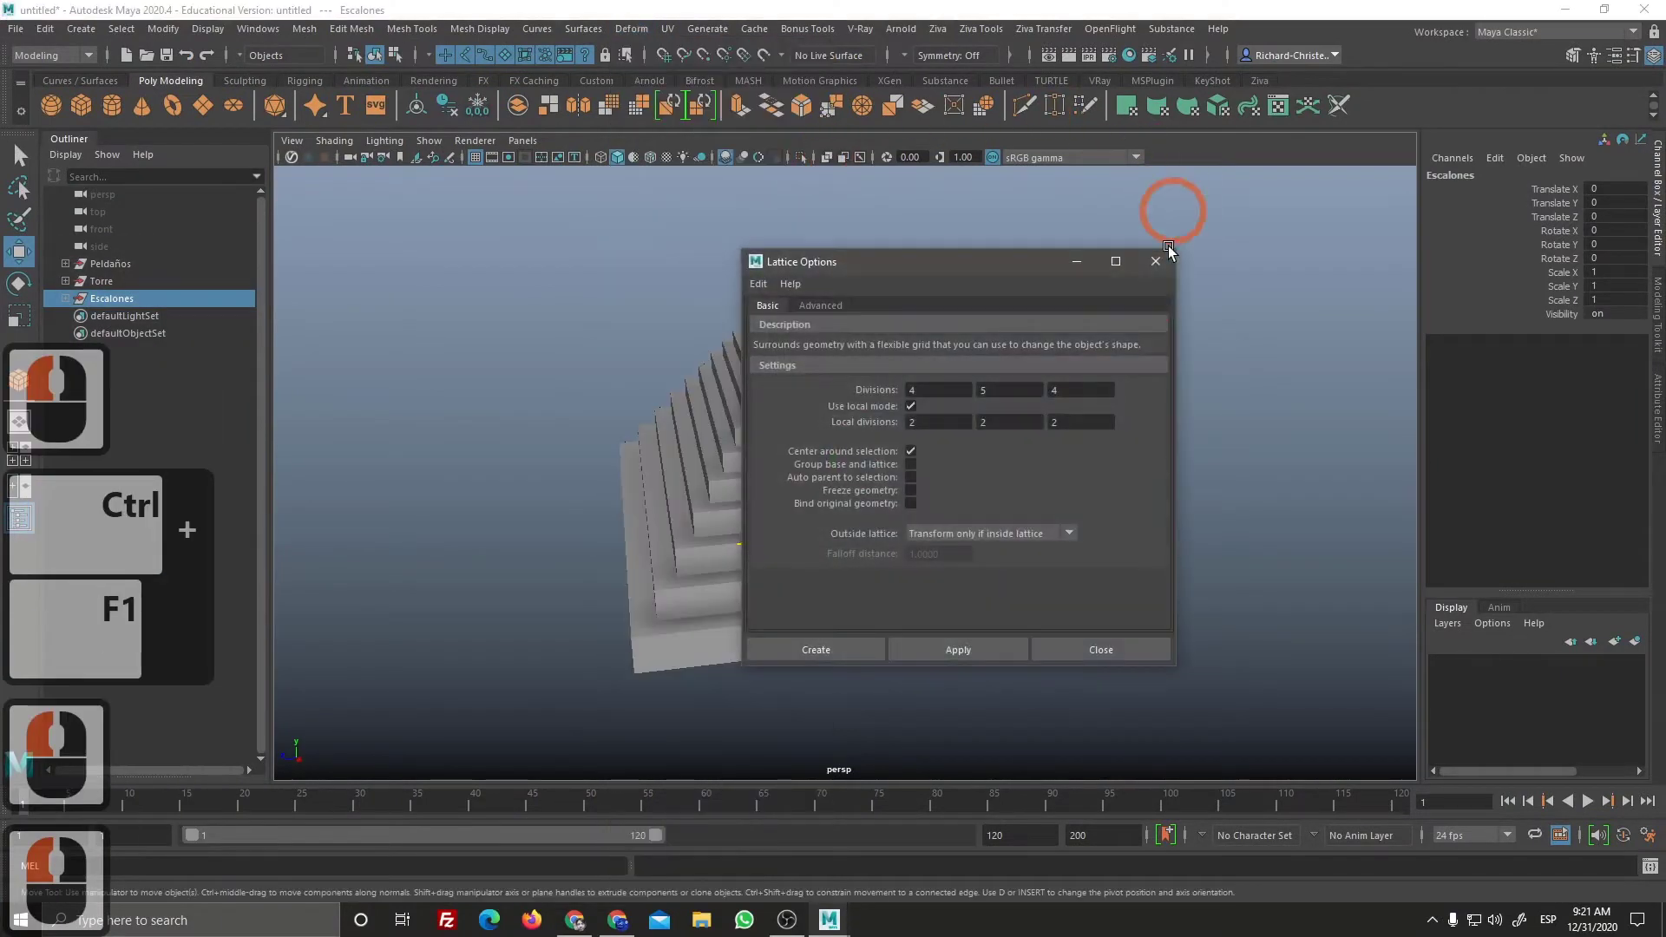
click(766, 295)
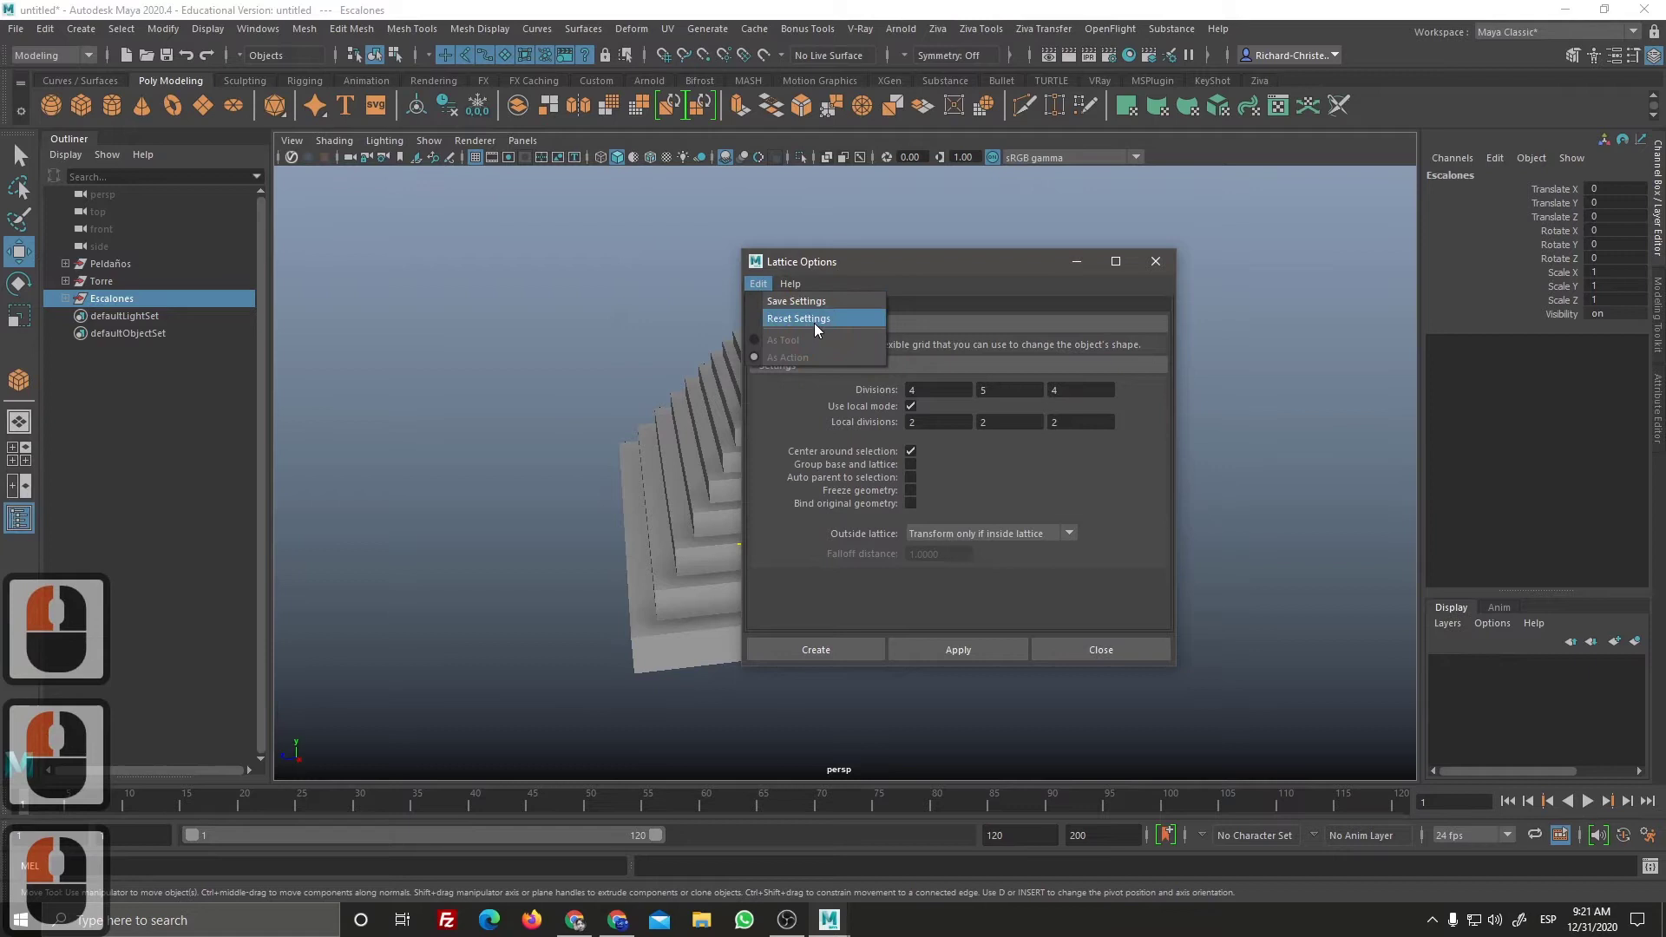
click(824, 324)
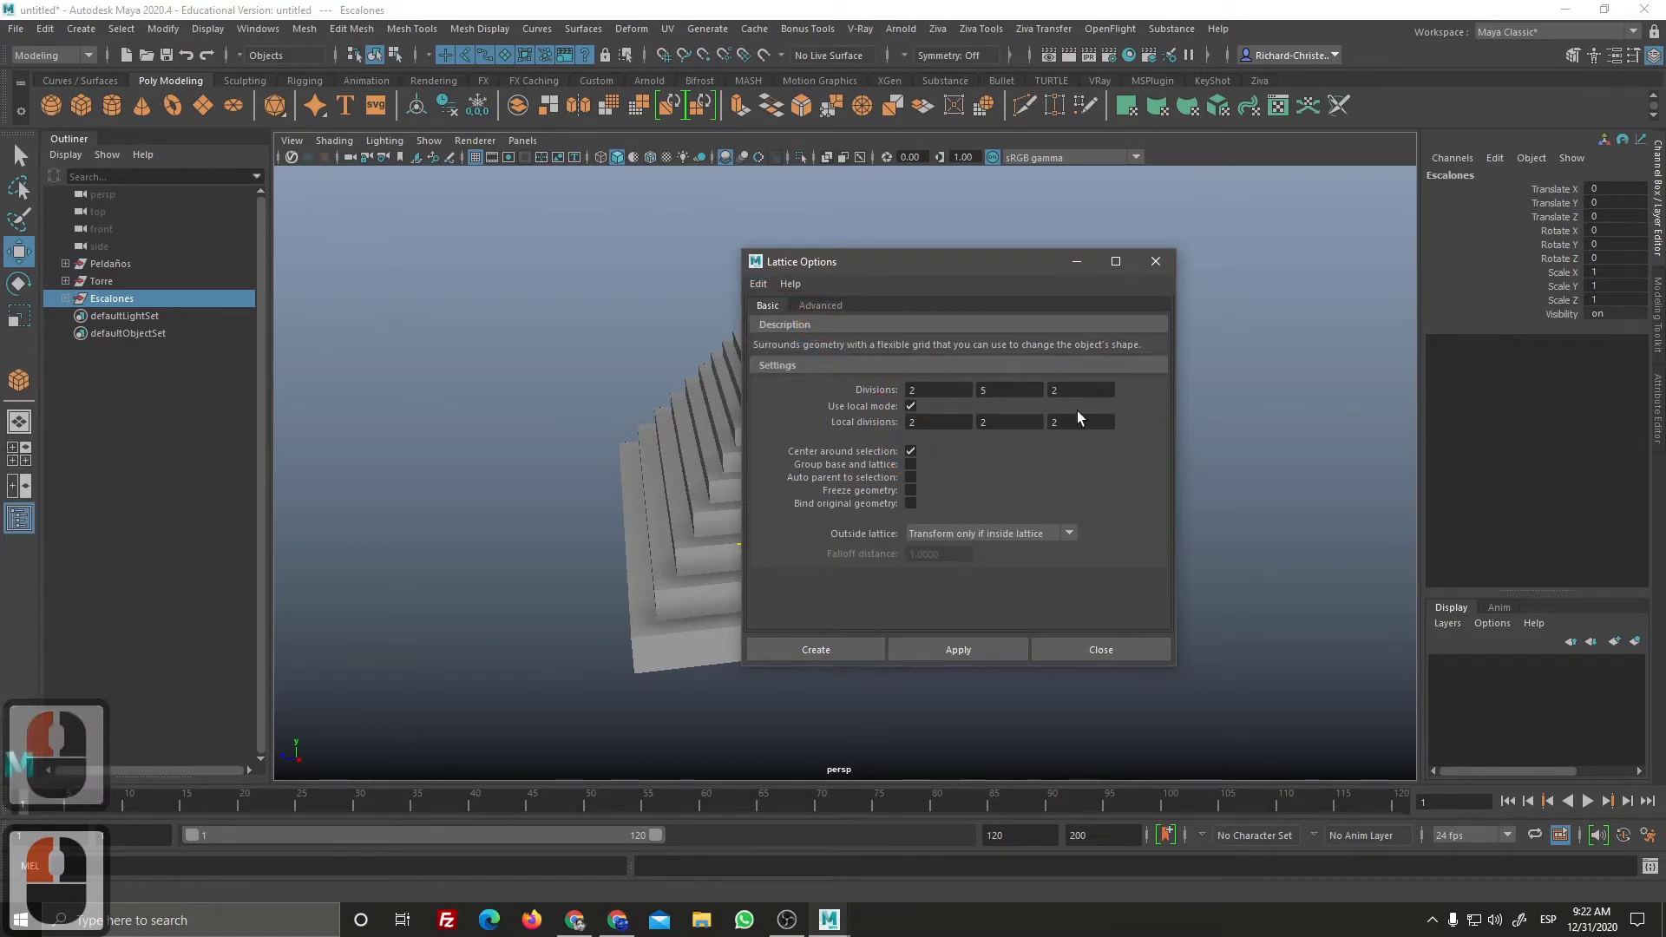
click(843, 658)
right_click(984, 634)
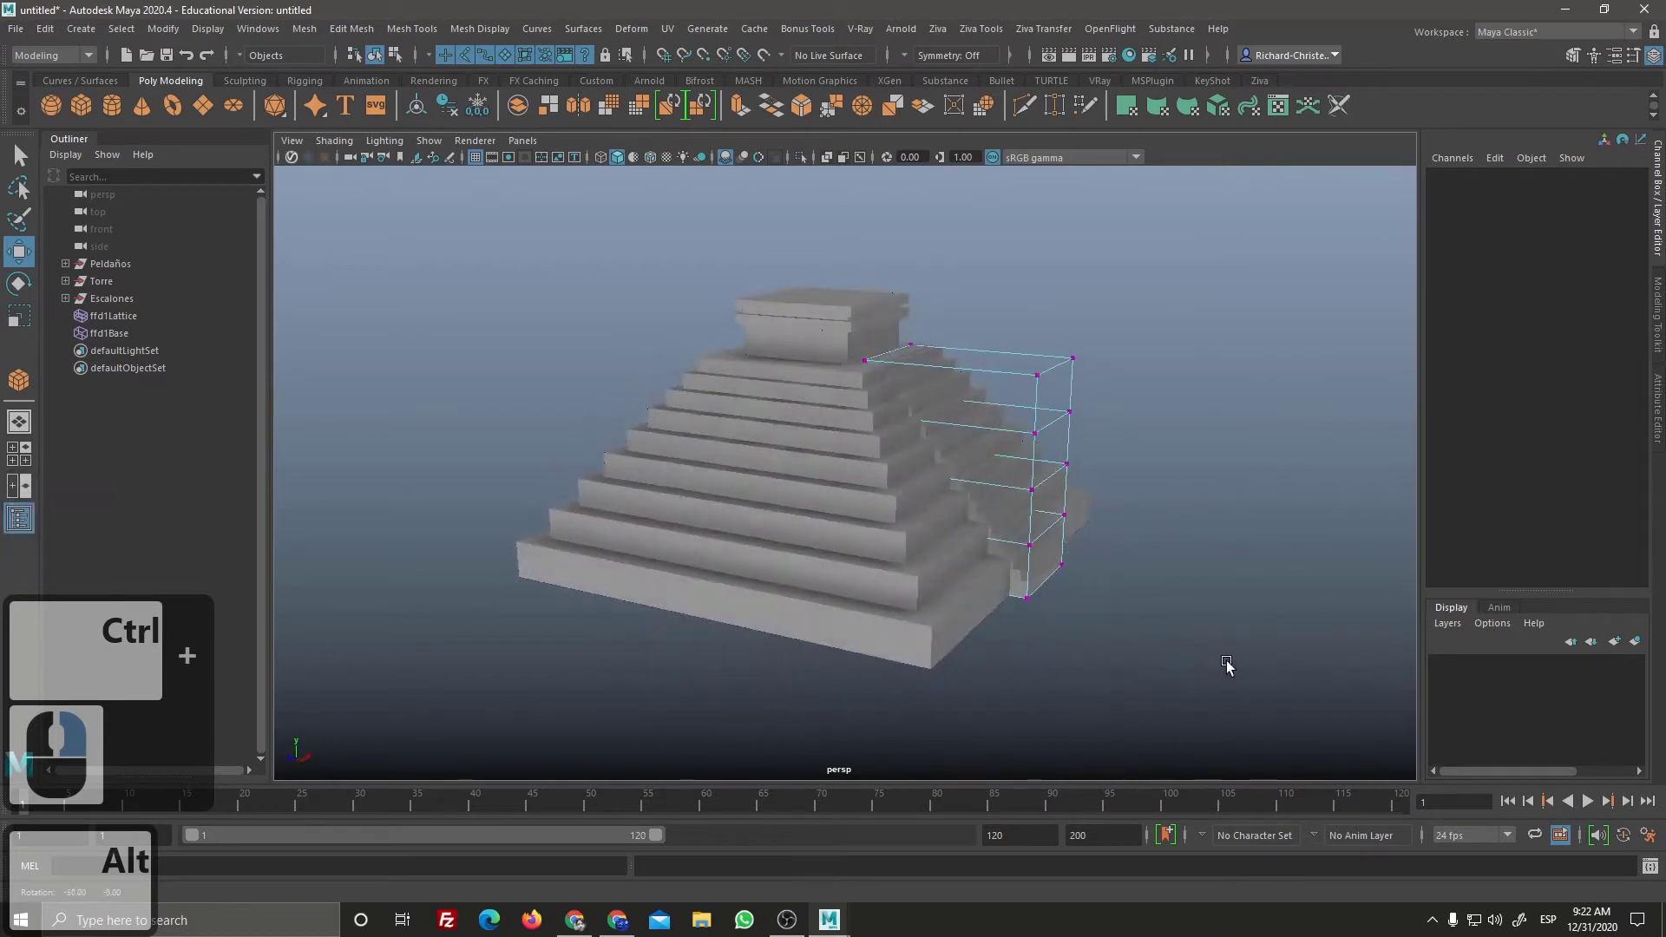
Step: Select the stairs' lattice and switch it into Lattice Point editing mode
click(1239, 657)
right_click(1232, 661)
middle_click(1105, 625)
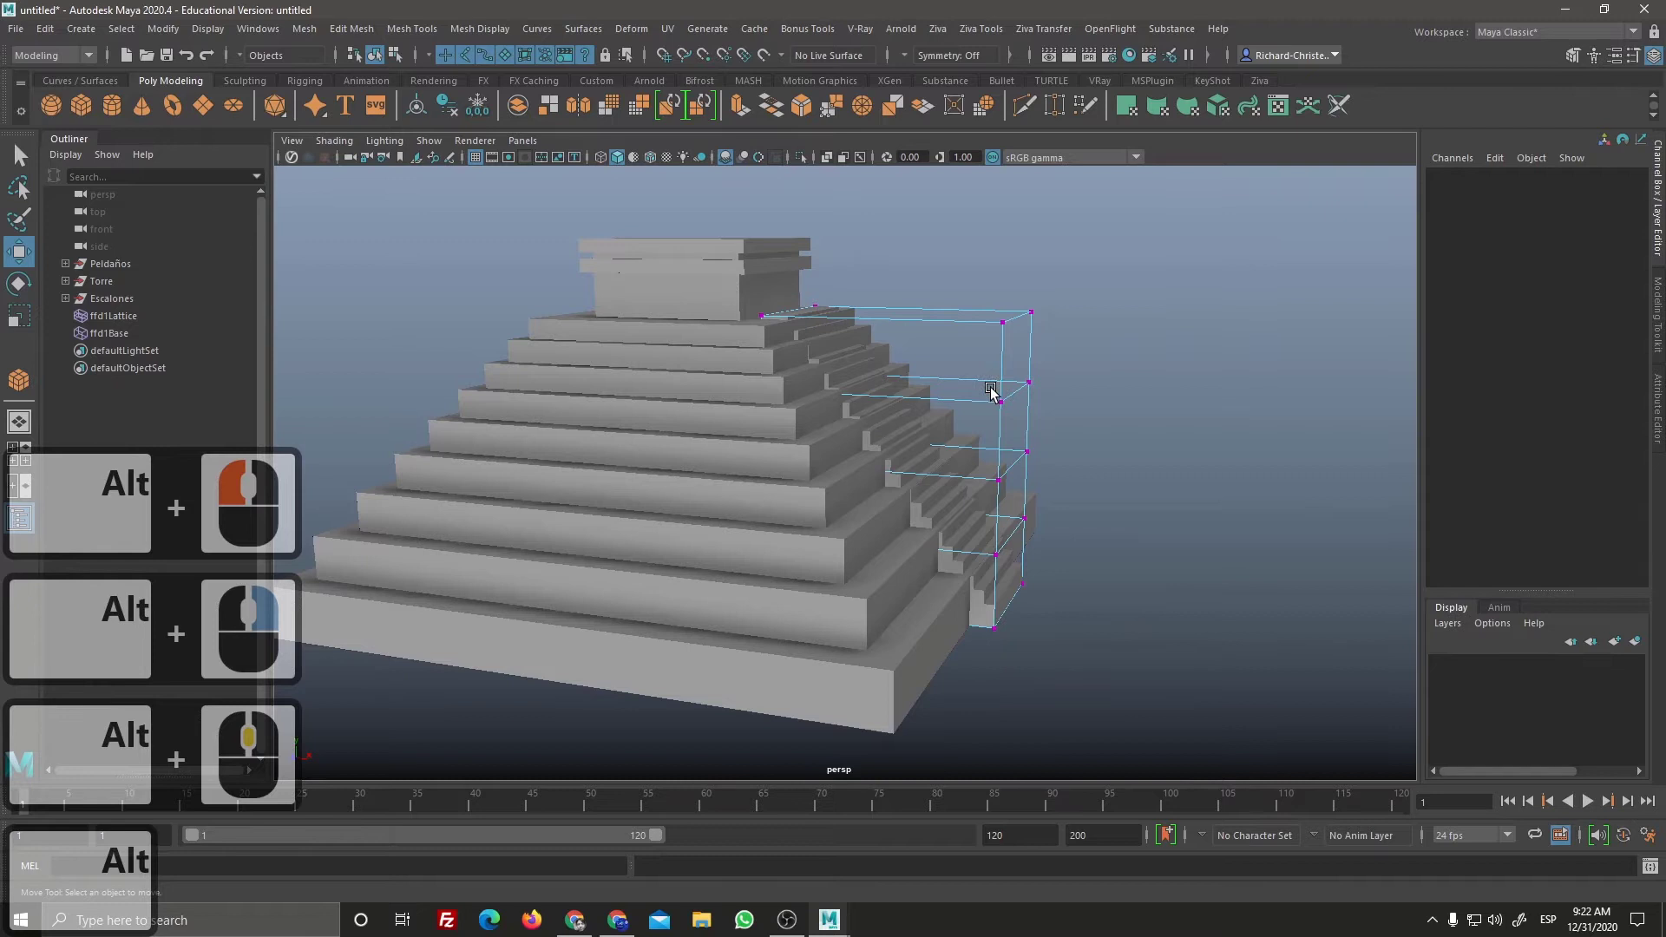
click(1003, 471)
right_click(1003, 457)
click(938, 426)
Step: In wireframe view, select a set of lattice points and move them to bend the stairs
click(863, 637)
click(879, 495)
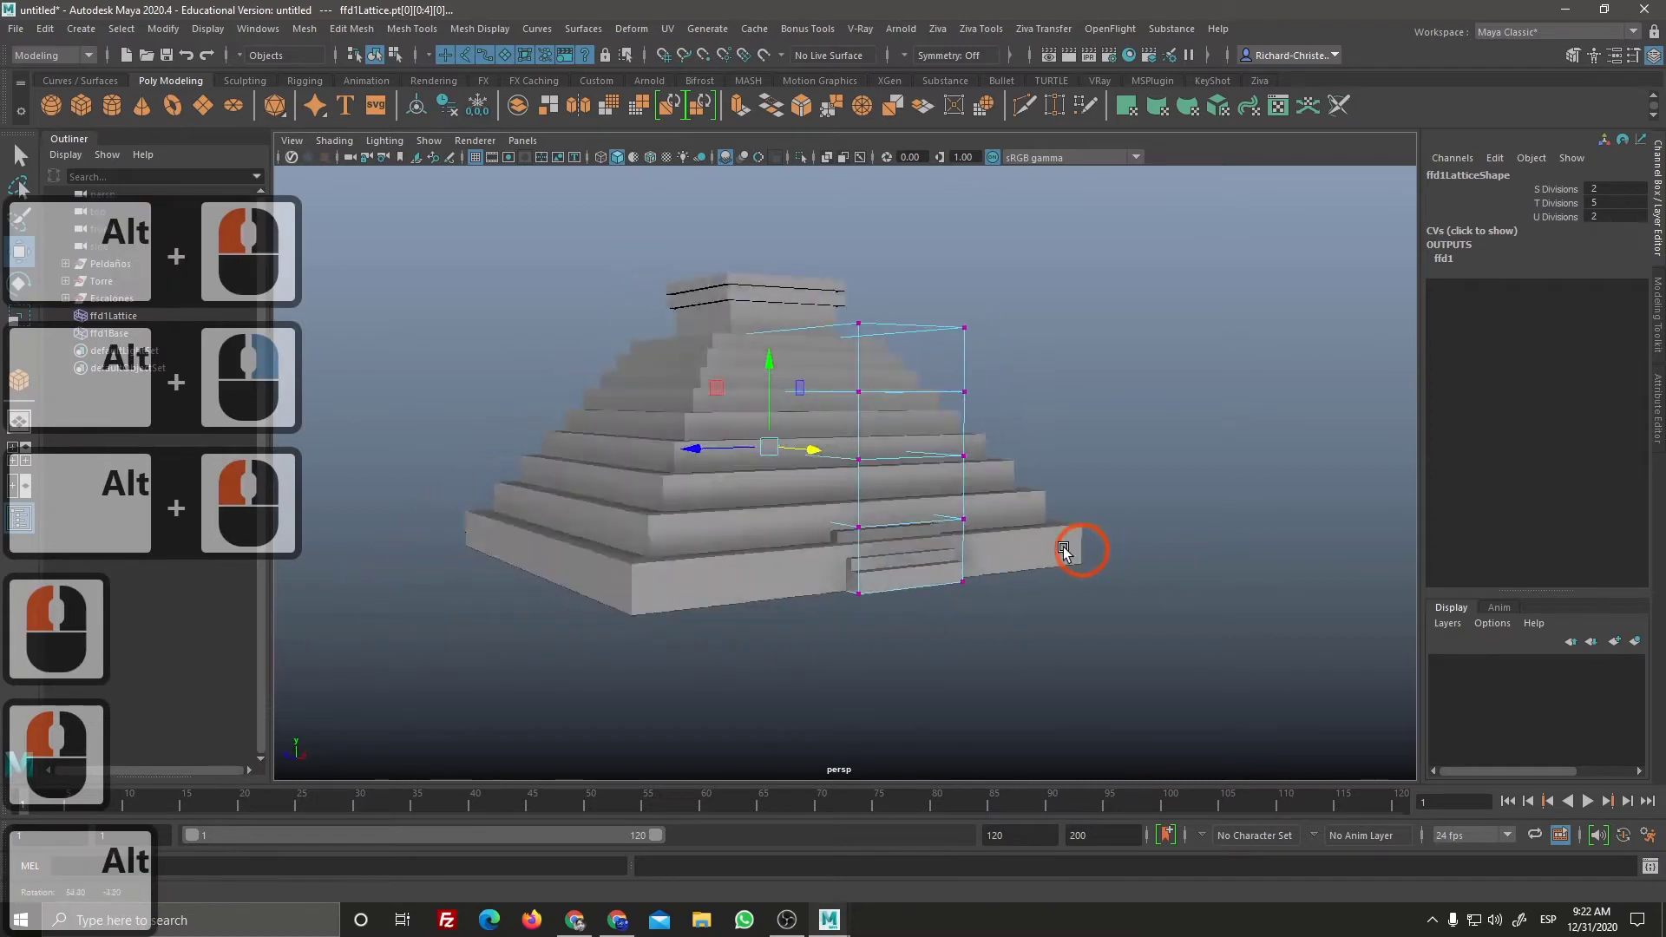
click(1086, 584)
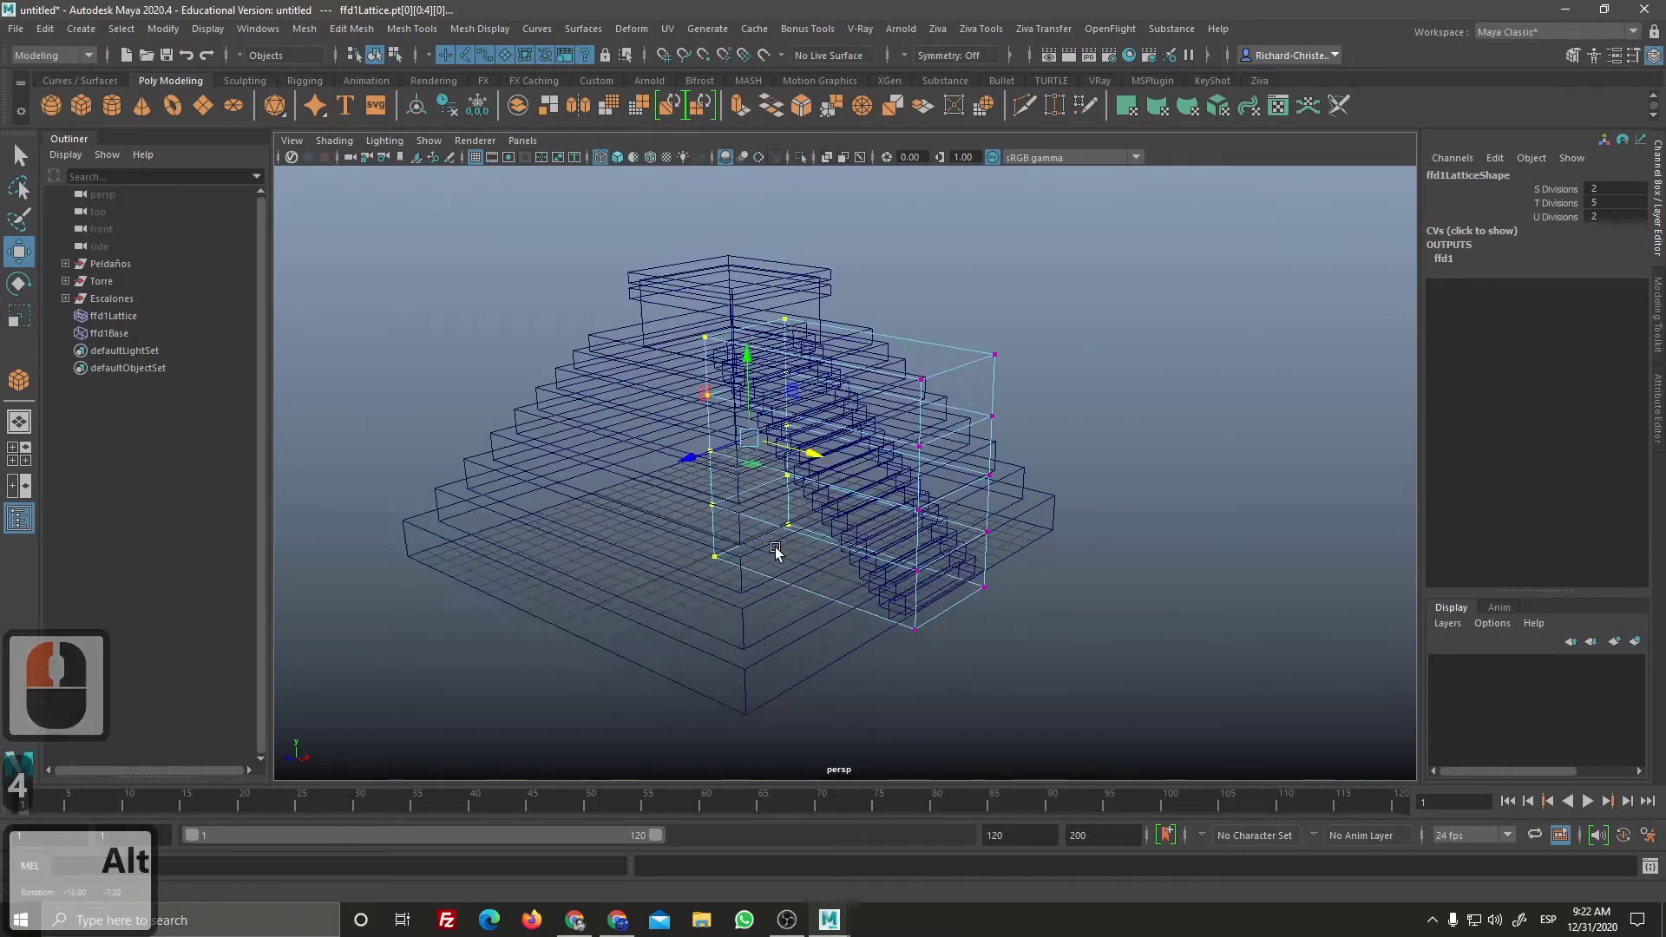
click(526, 539)
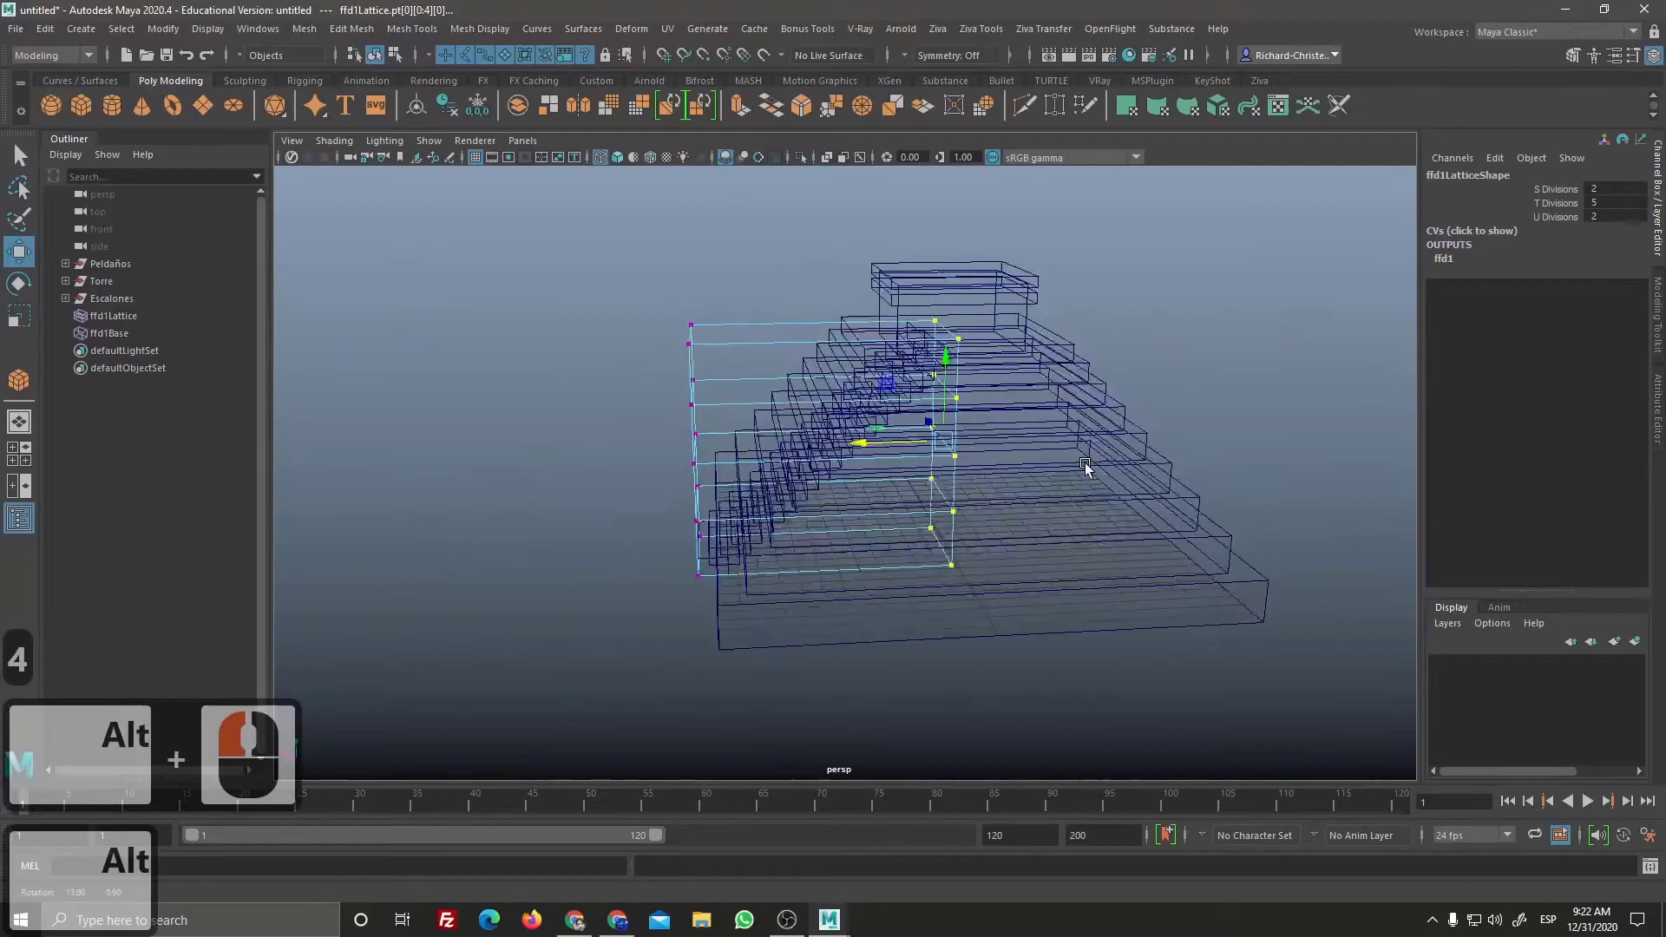
click(1439, 477)
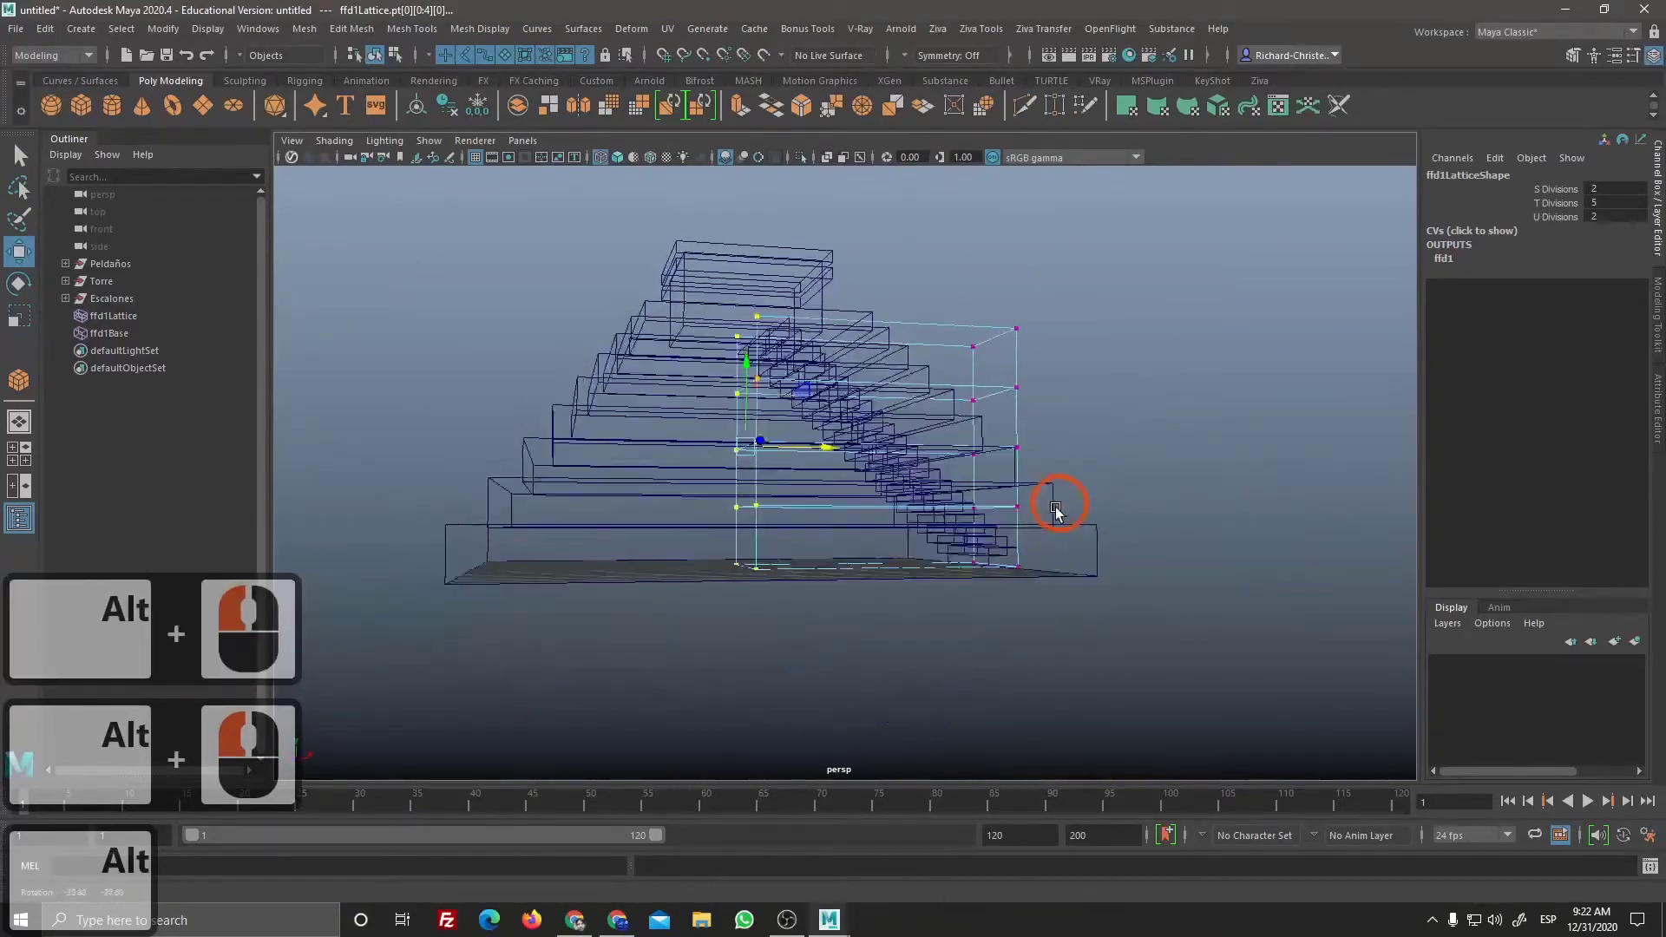
click(1039, 520)
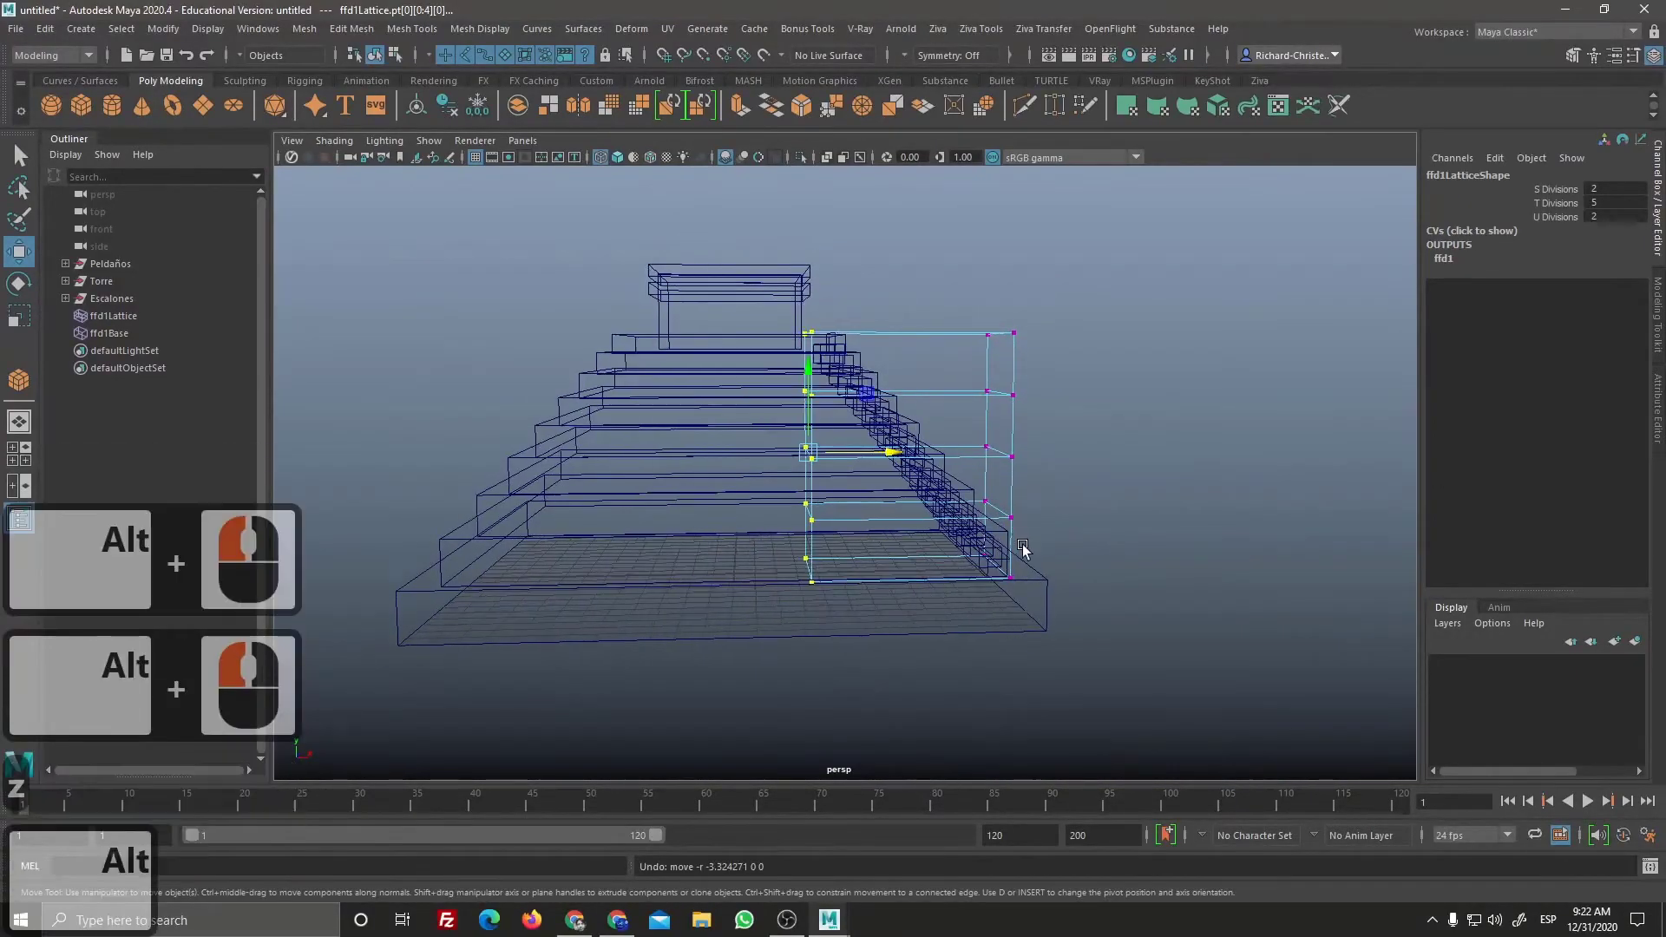
Step: Shift the inner and base rows of lattice points along the pyramid slope, then return to shaded display
right_click(1052, 578)
click(1016, 565)
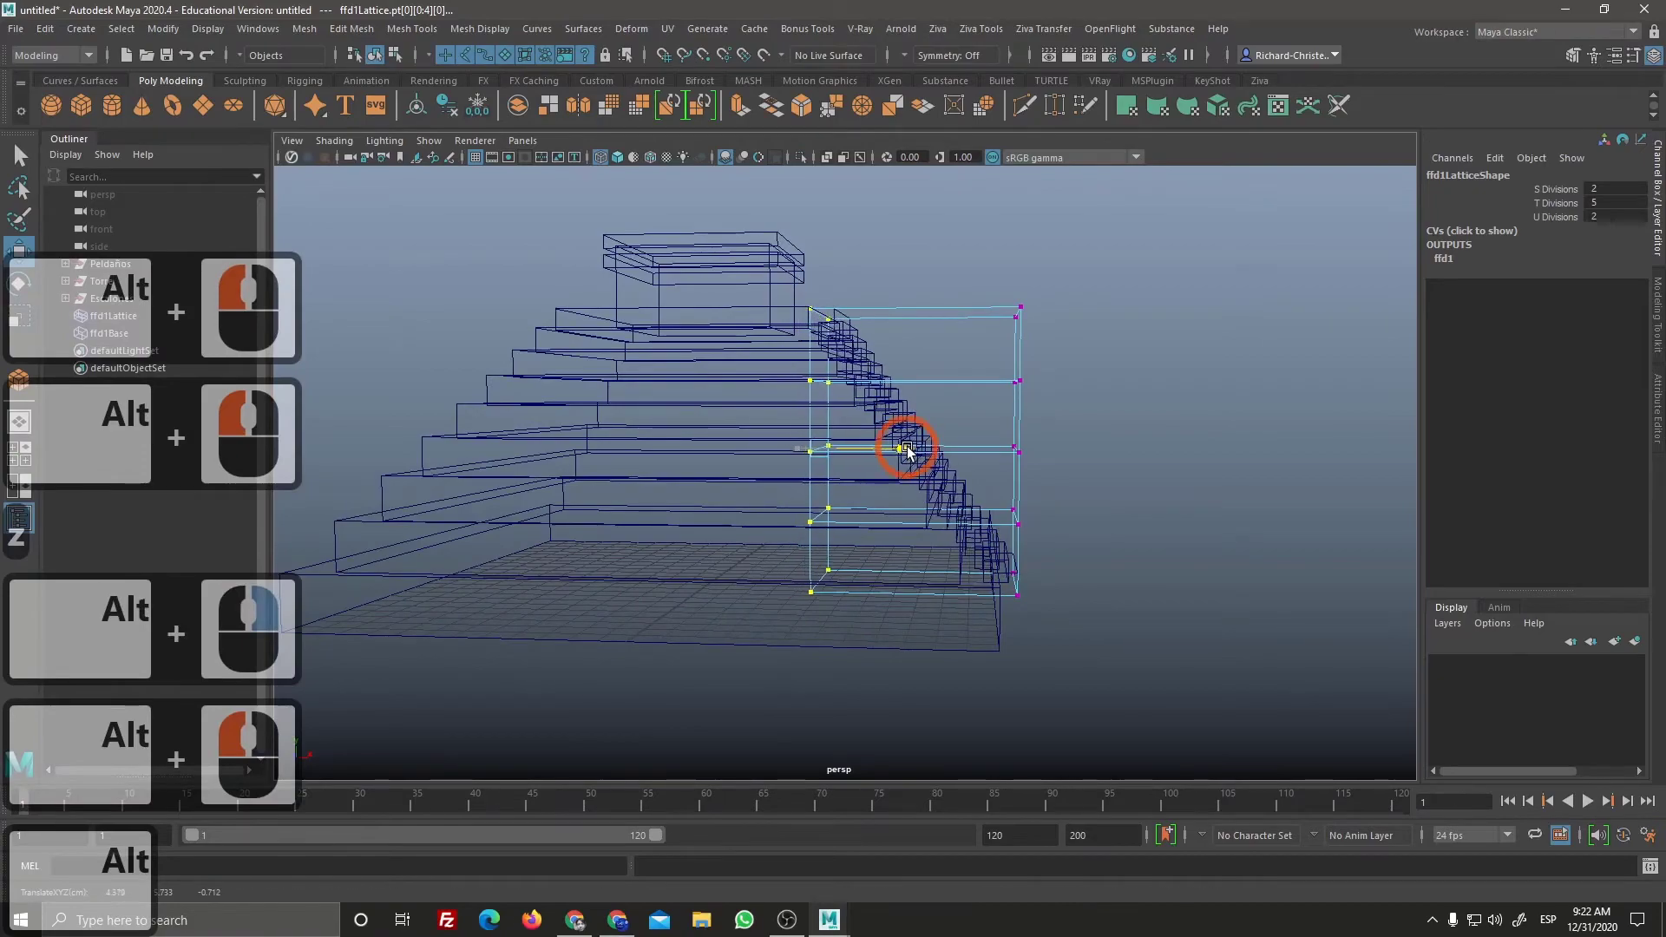
click(918, 449)
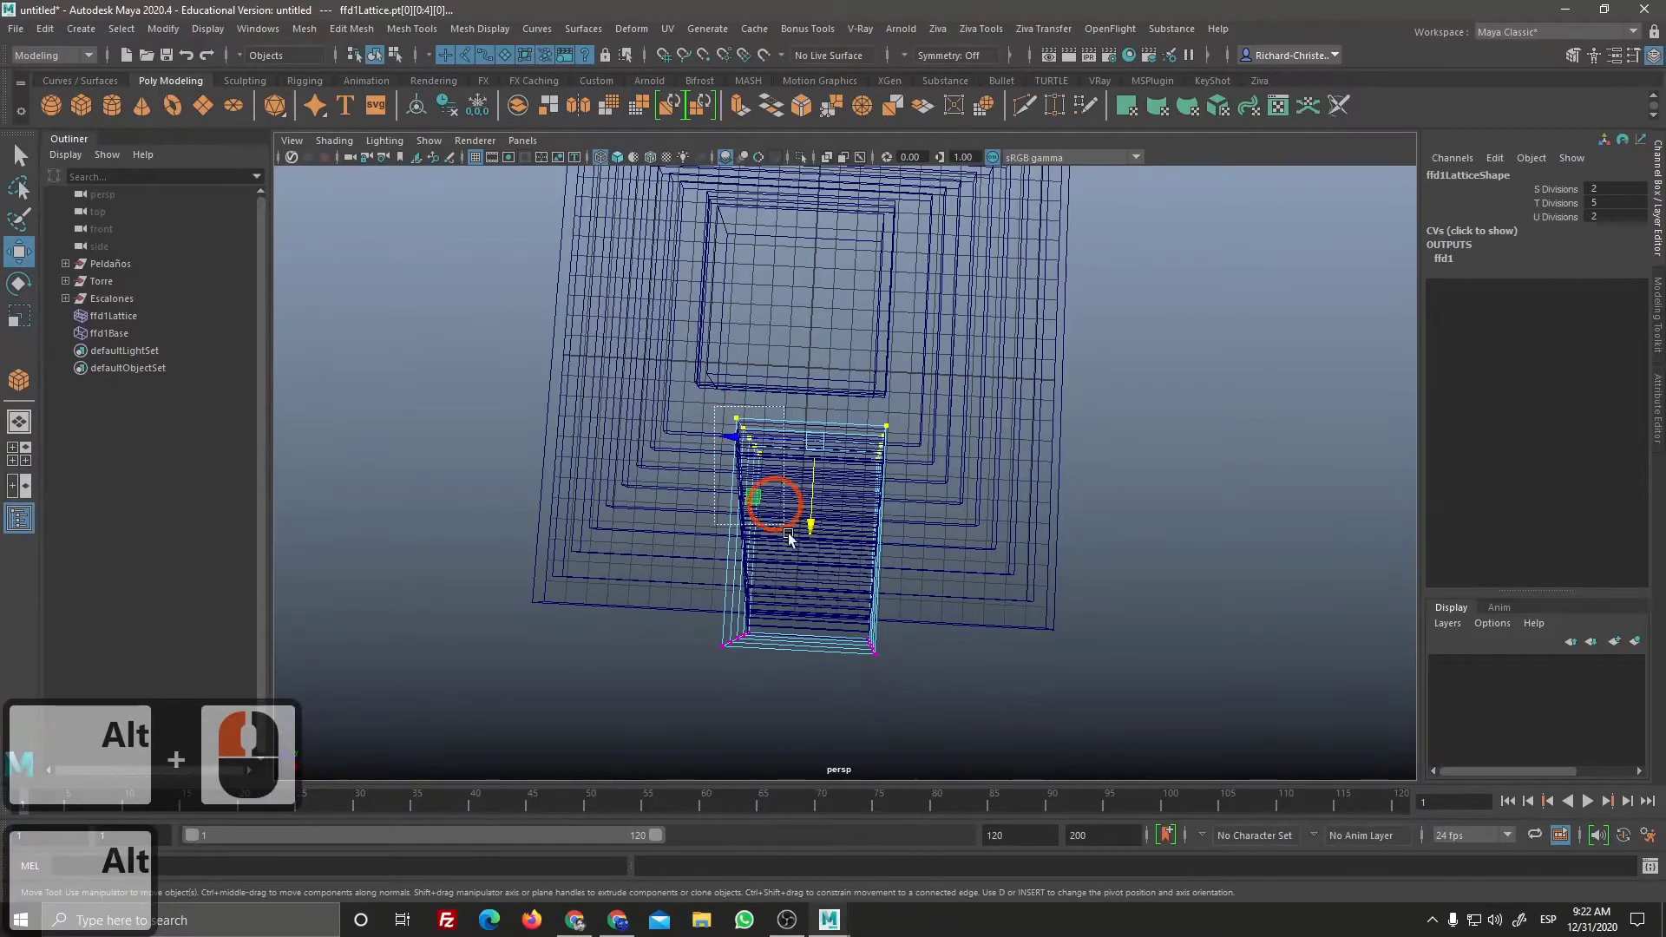
click(940, 678)
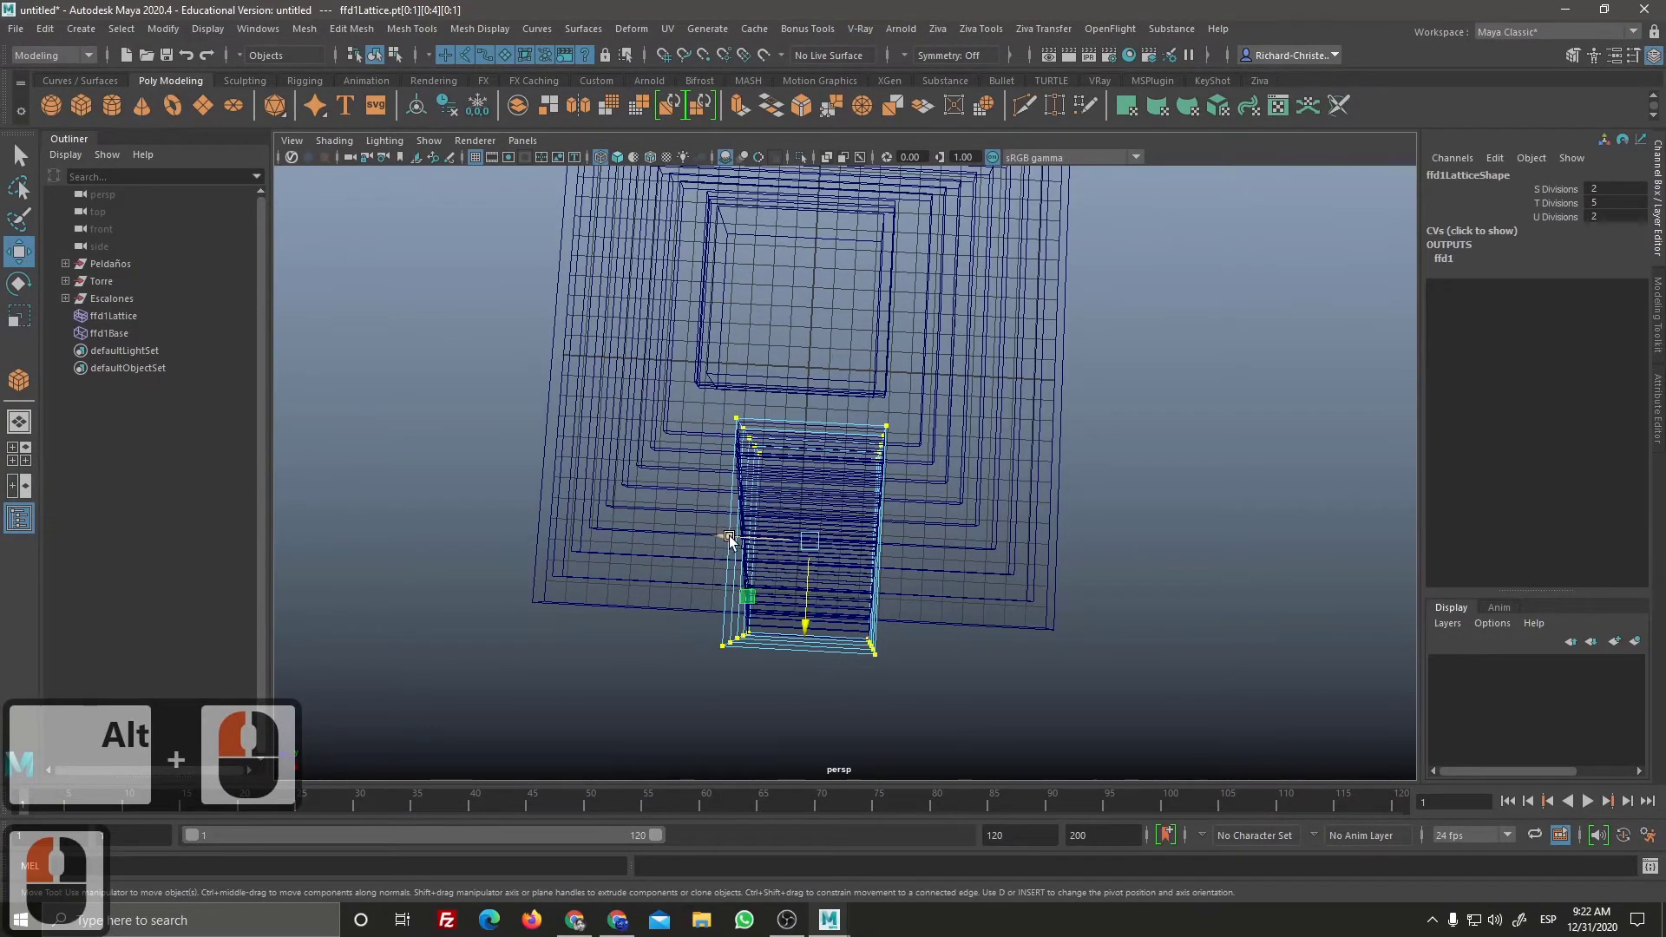
click(732, 542)
click(729, 569)
key(r)
click(716, 544)
key(5)
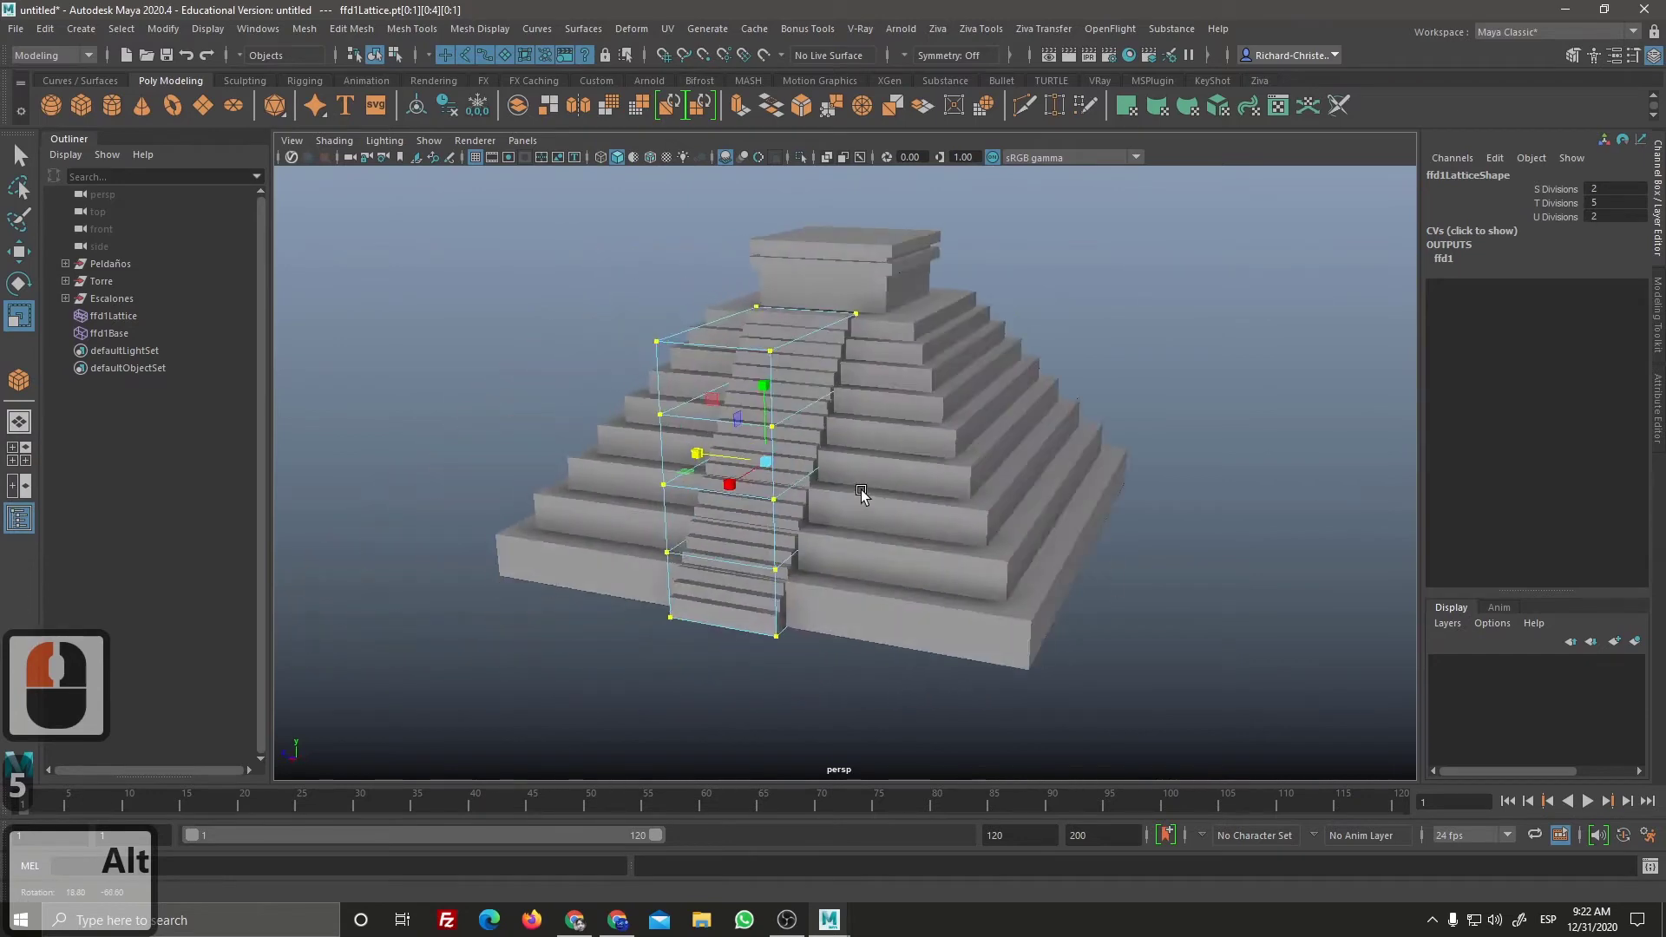
Step: Reselect the staircase lattice and re-enter Lattice Point mode
click(767, 486)
middle_click(856, 540)
click(898, 601)
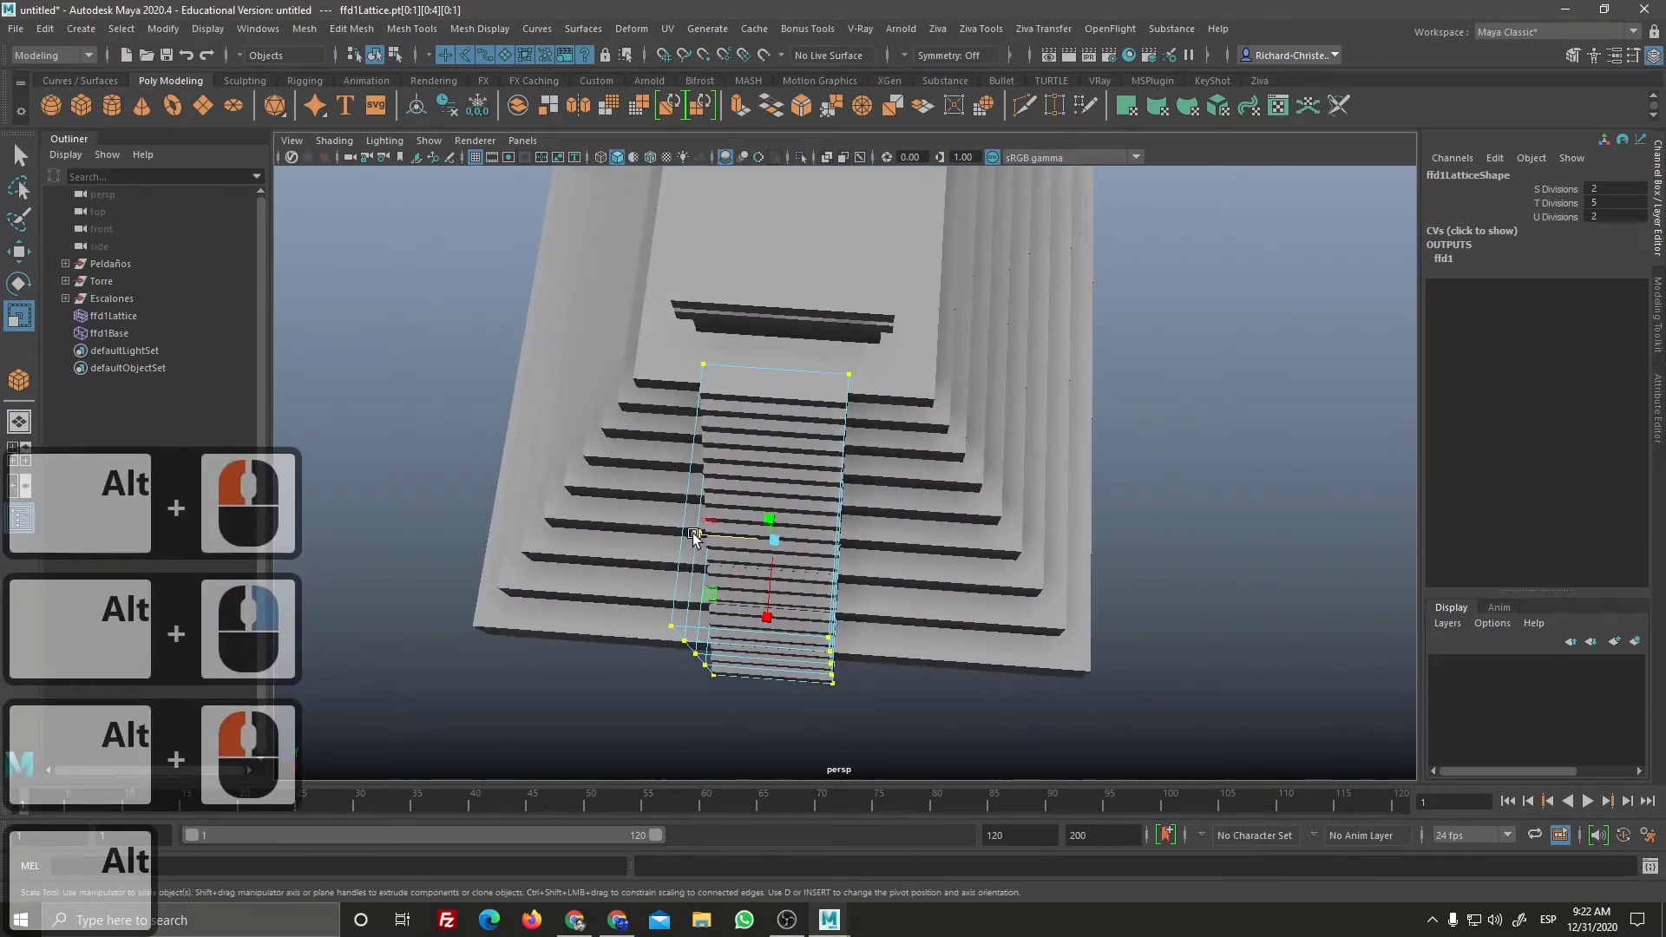
right_click(864, 462)
click(884, 488)
right_click(909, 568)
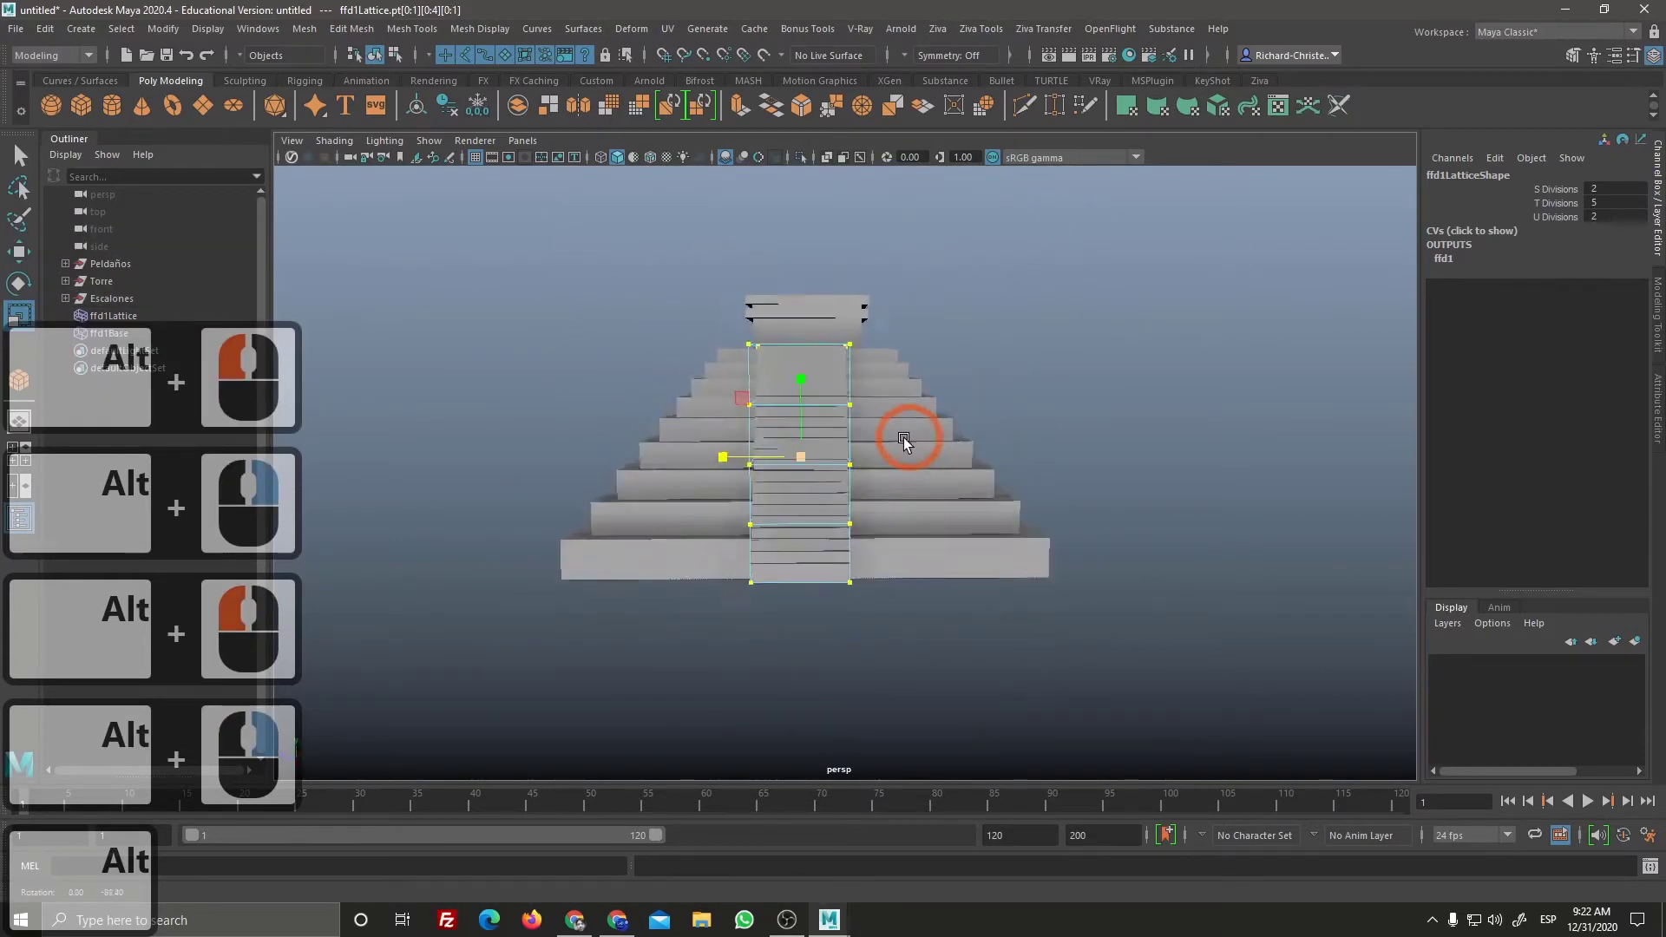
Step: From a side view, select rows of lattice points along the stairs with the Move tool active
click(1028, 450)
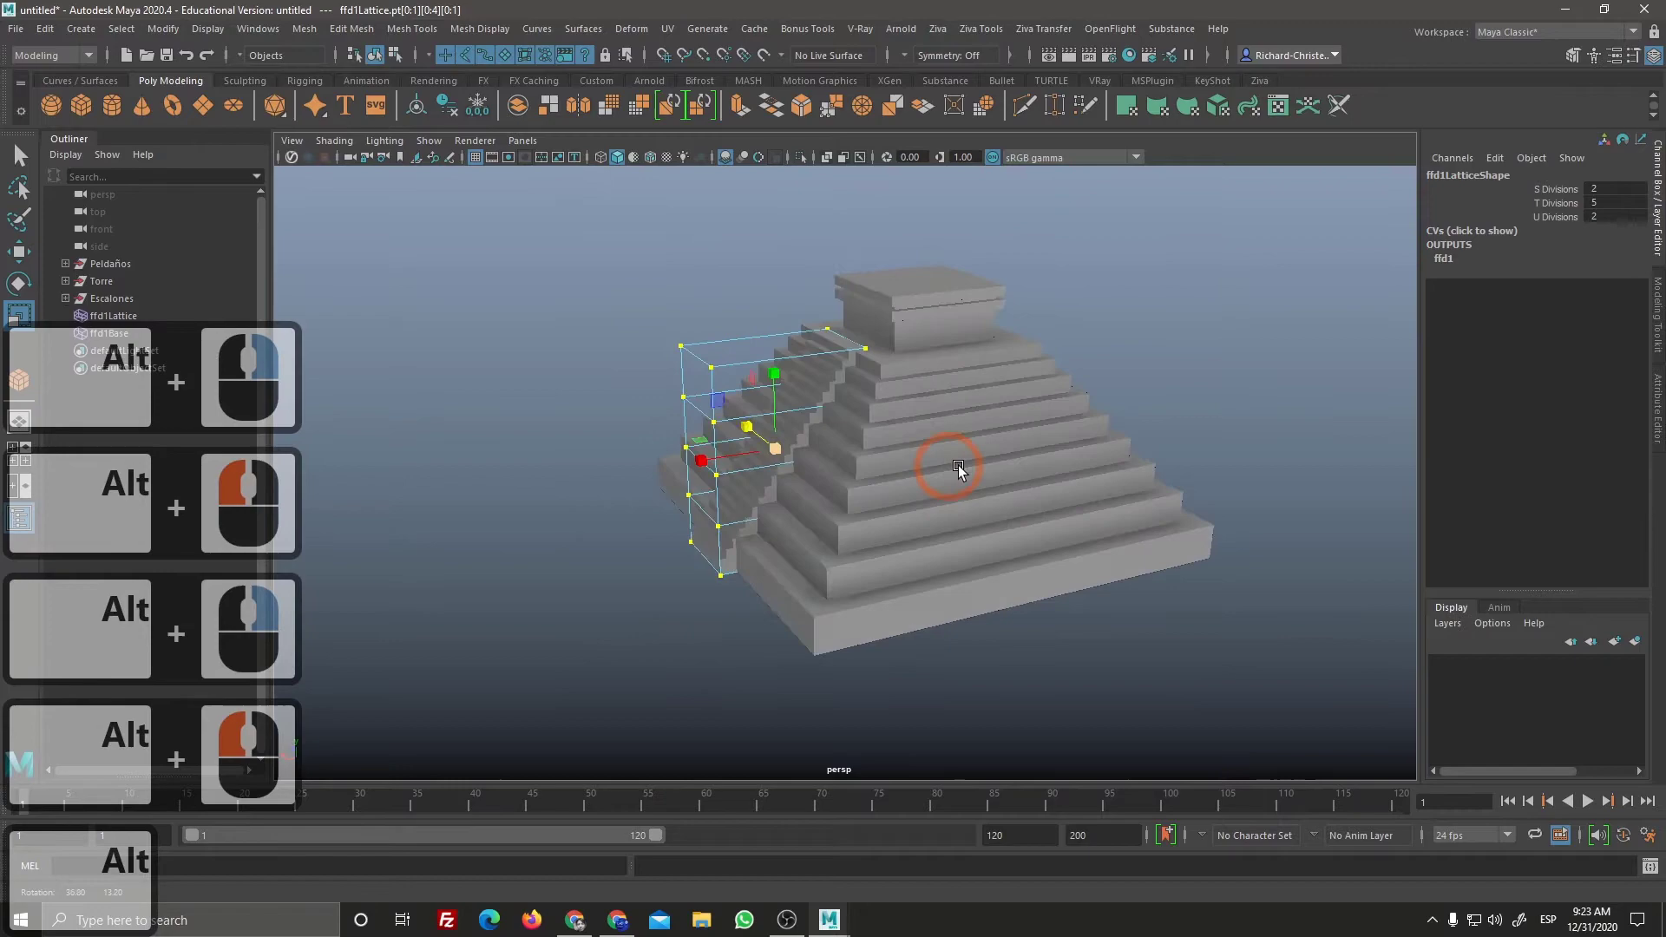
click(1024, 471)
right_click(1034, 599)
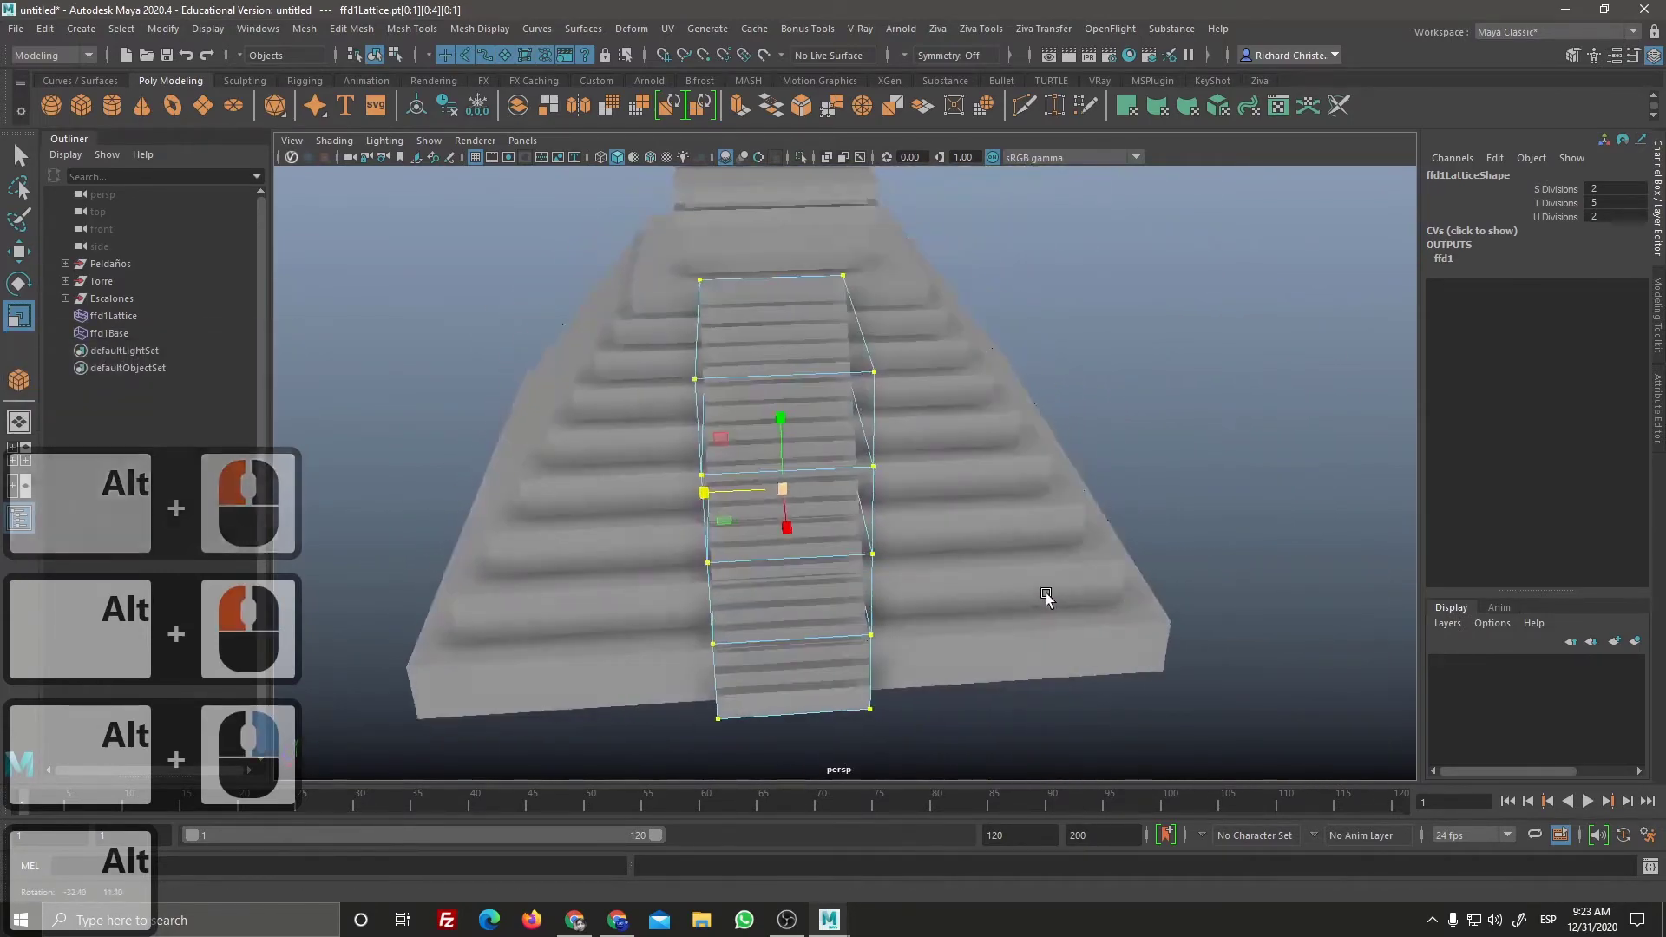
click(1029, 560)
click(725, 508)
middle_click(704, 476)
key(w)
click(713, 479)
Step: Drag the selected lattice points toward the pyramid so the stairs follow its stepped slope
double_click(979, 527)
click(722, 462)
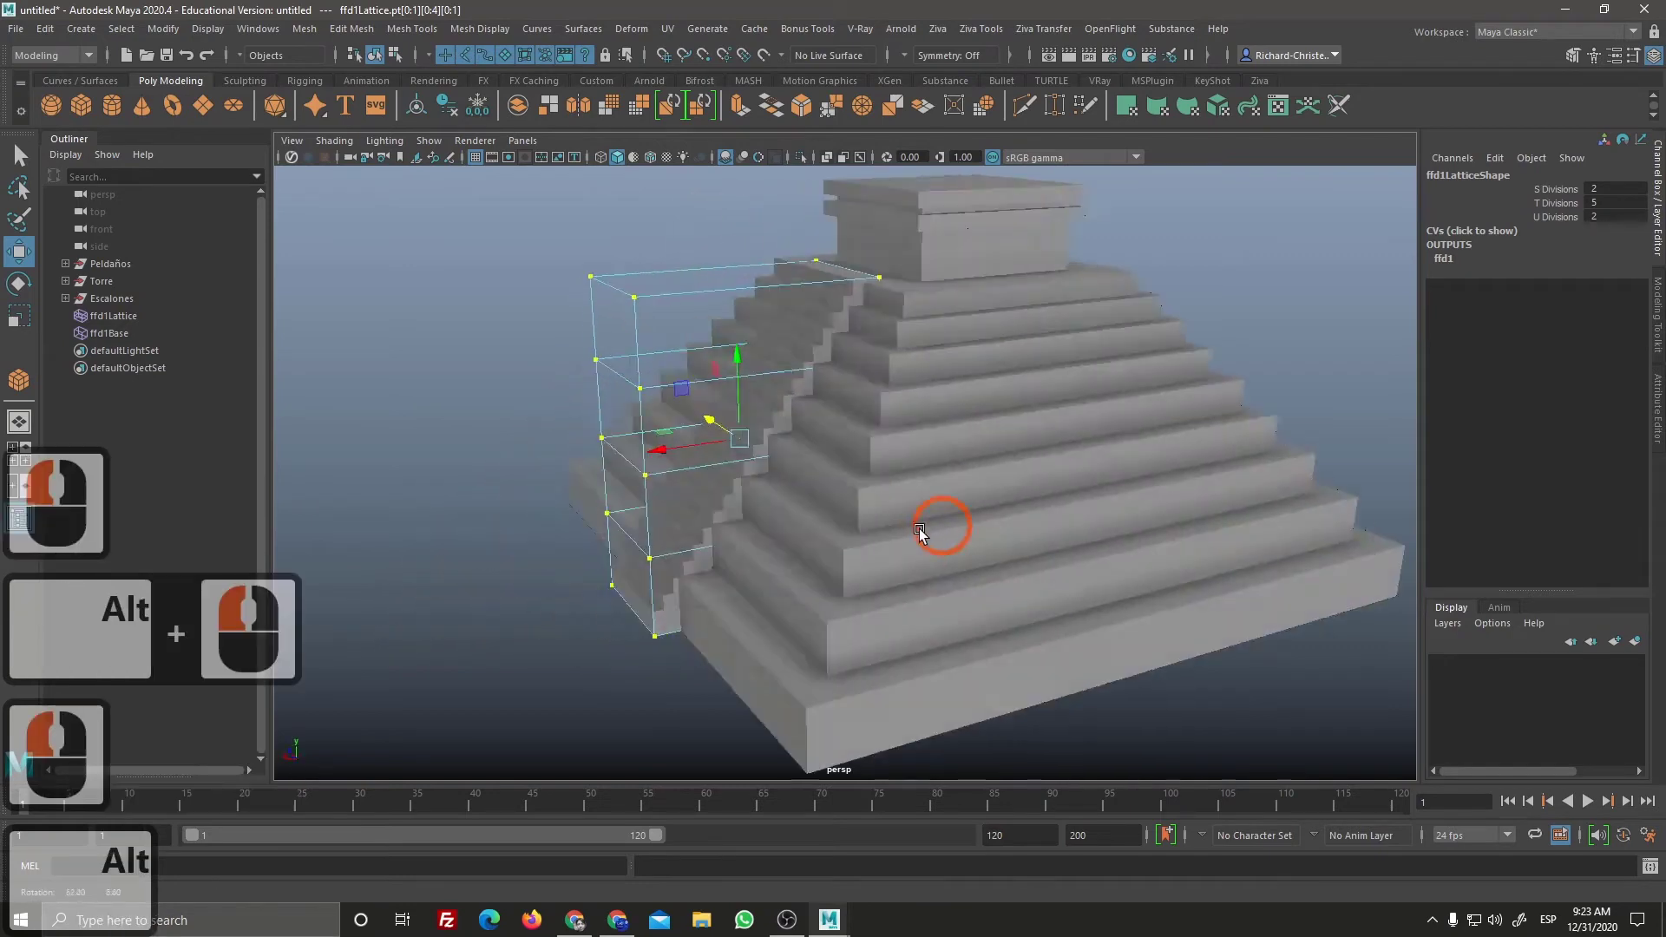
click(883, 526)
click(671, 442)
click(866, 446)
click(897, 319)
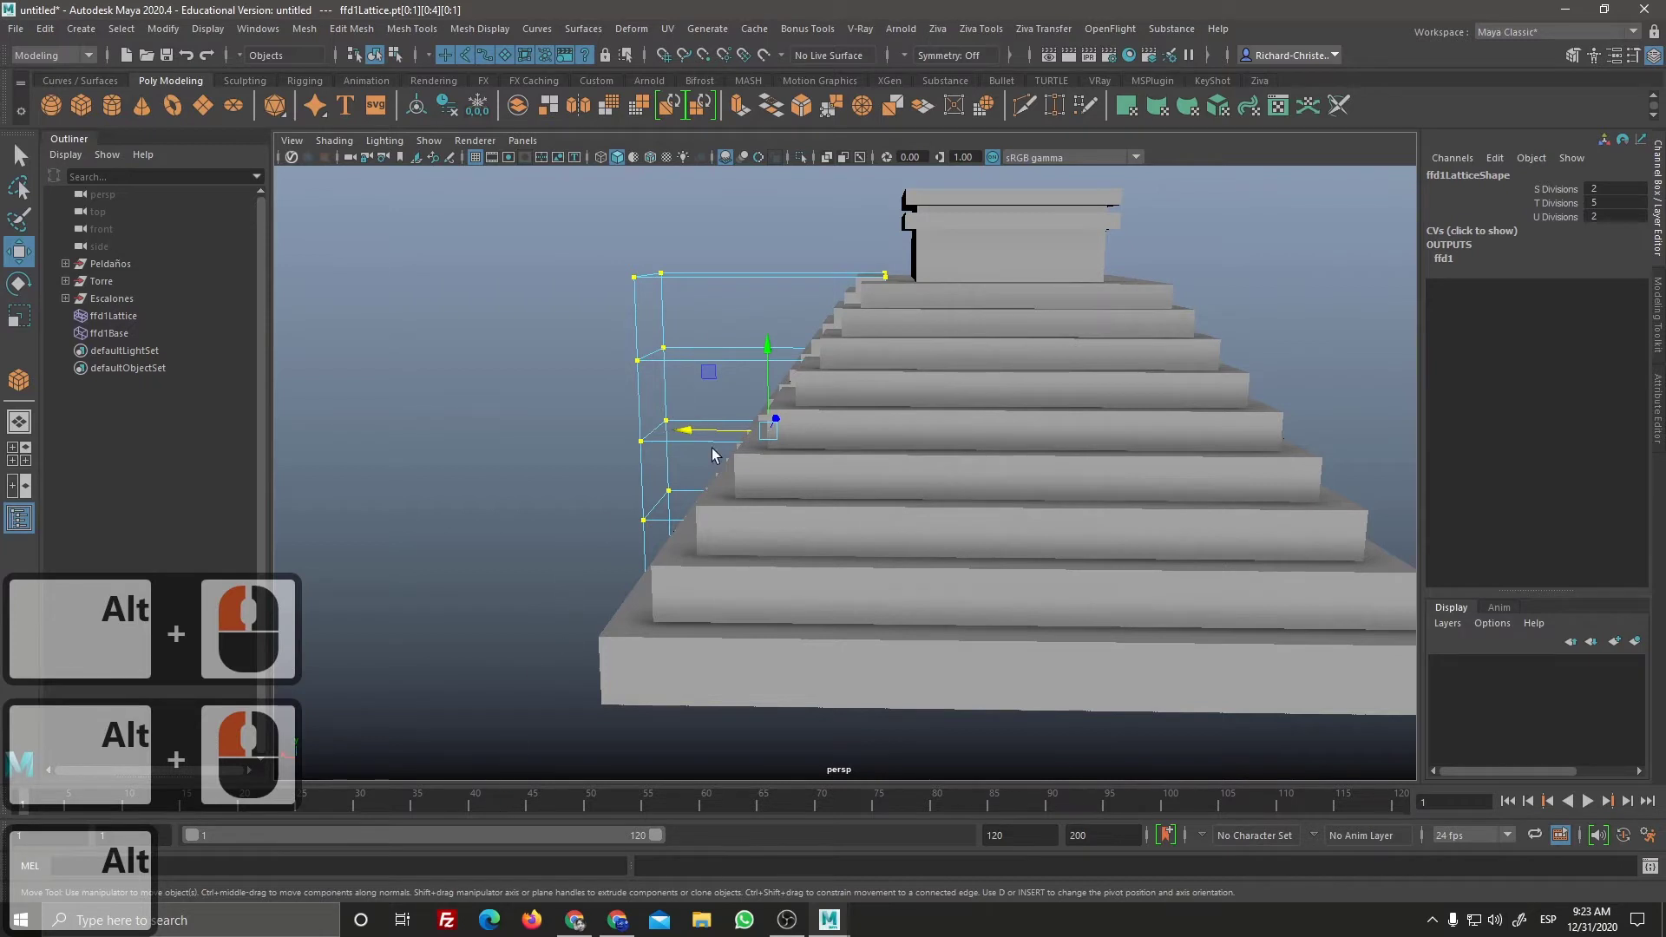
Step: Move the top and side lattice points up onto the slope, checking the fit from an orbit
click(788, 405)
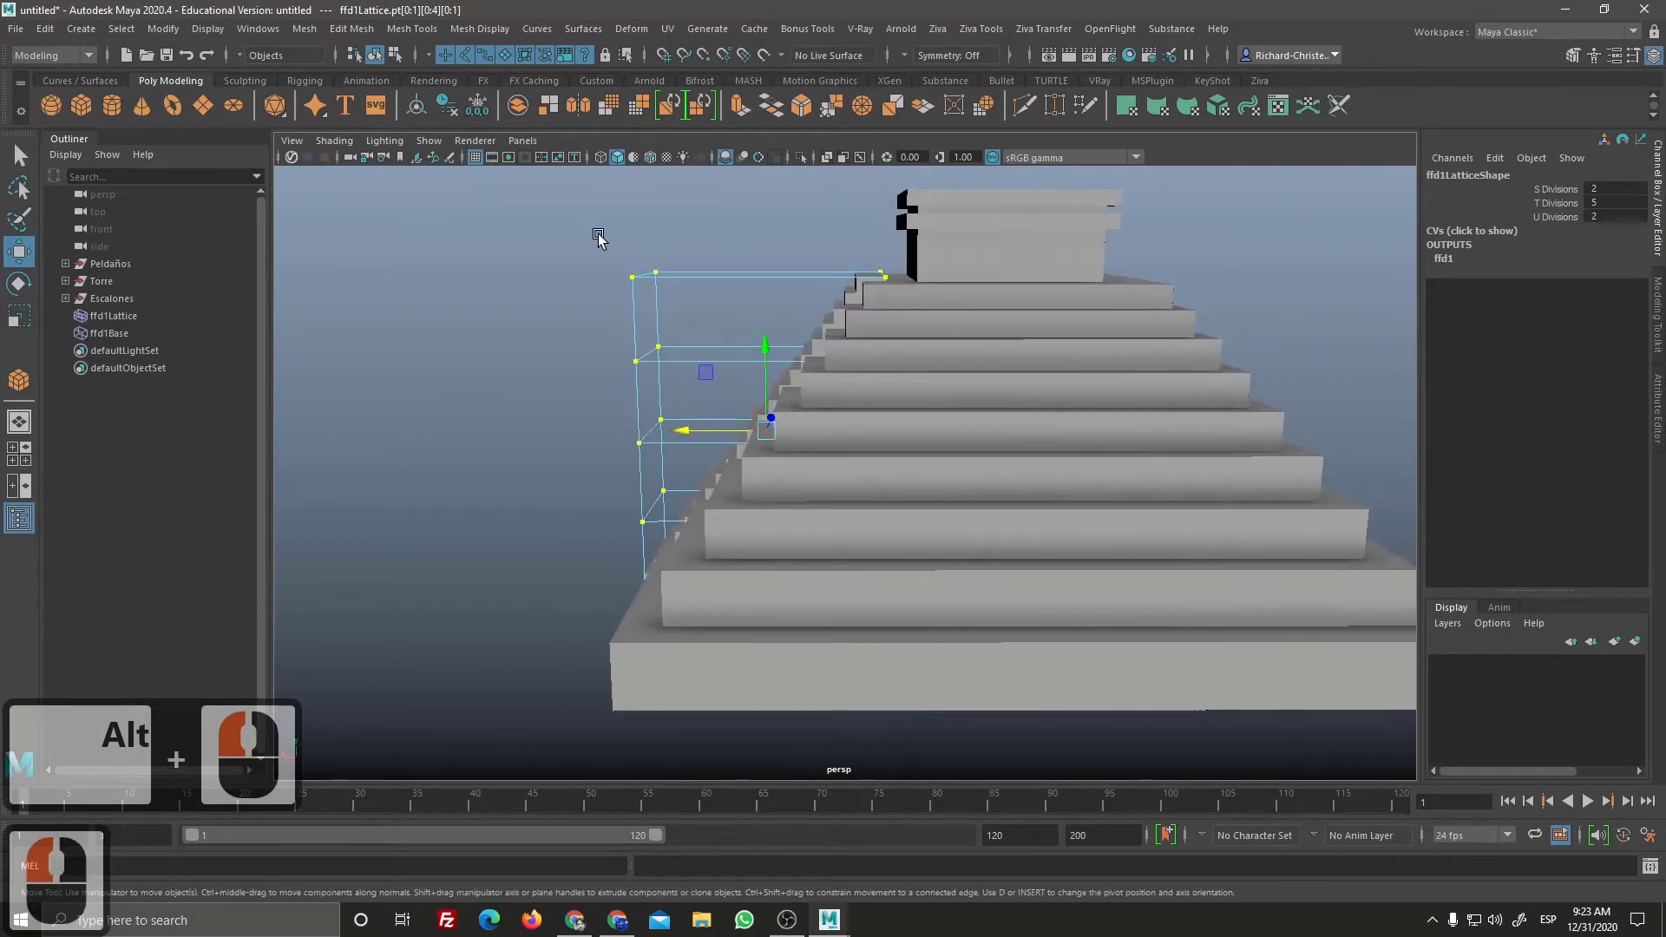
click(910, 344)
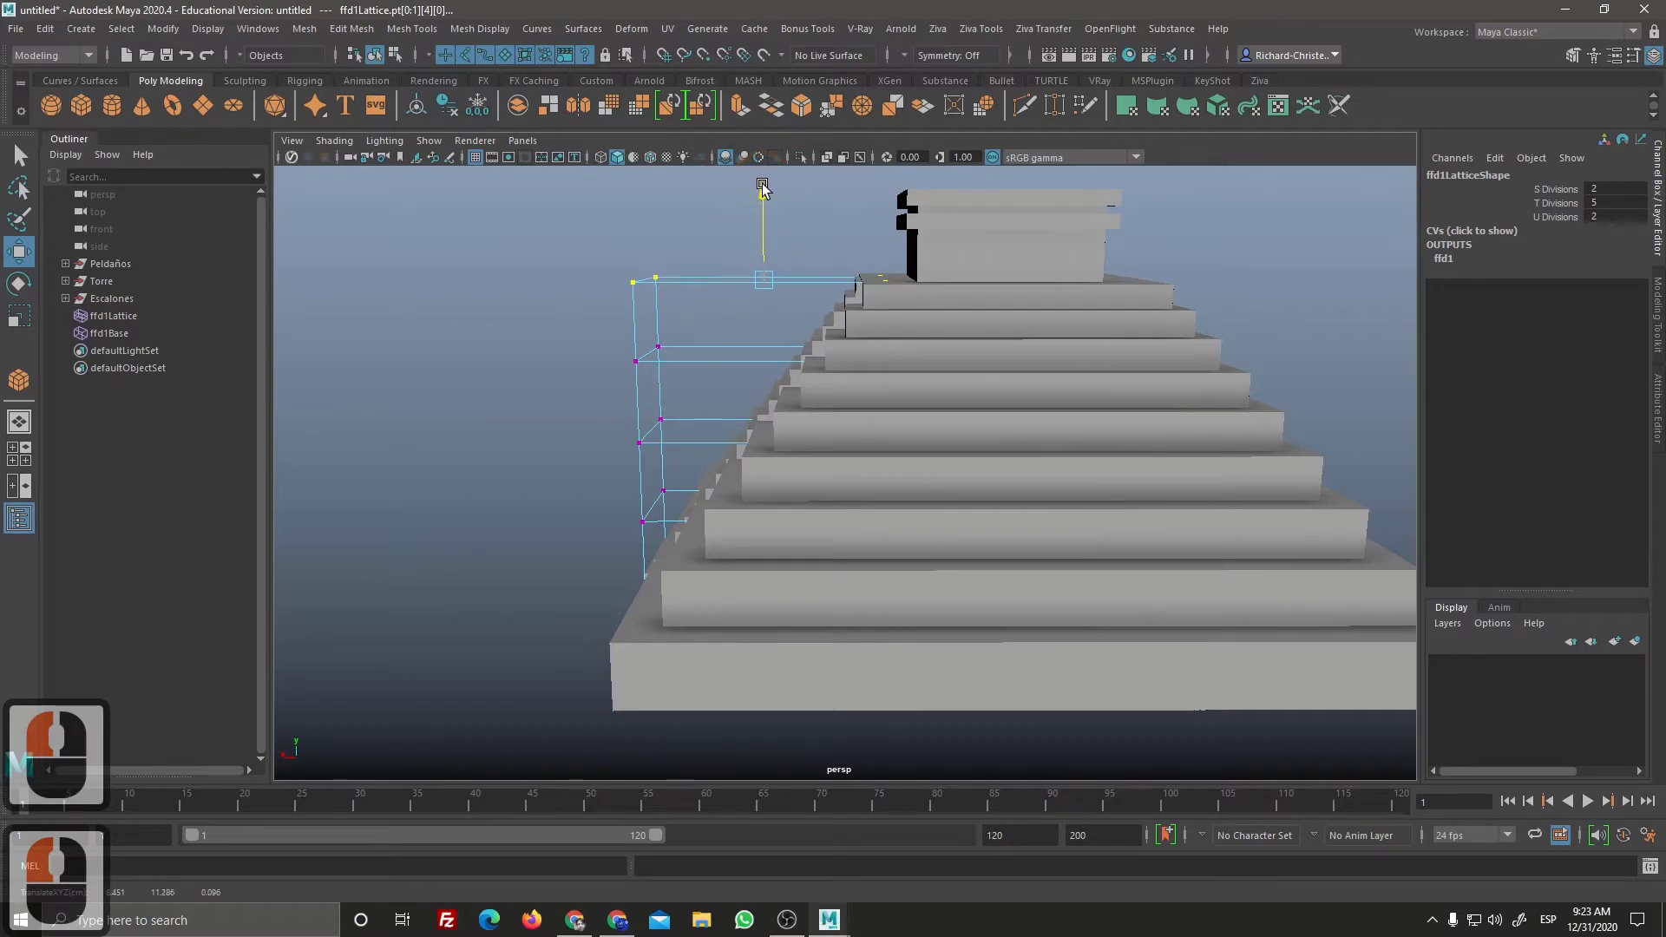
click(767, 188)
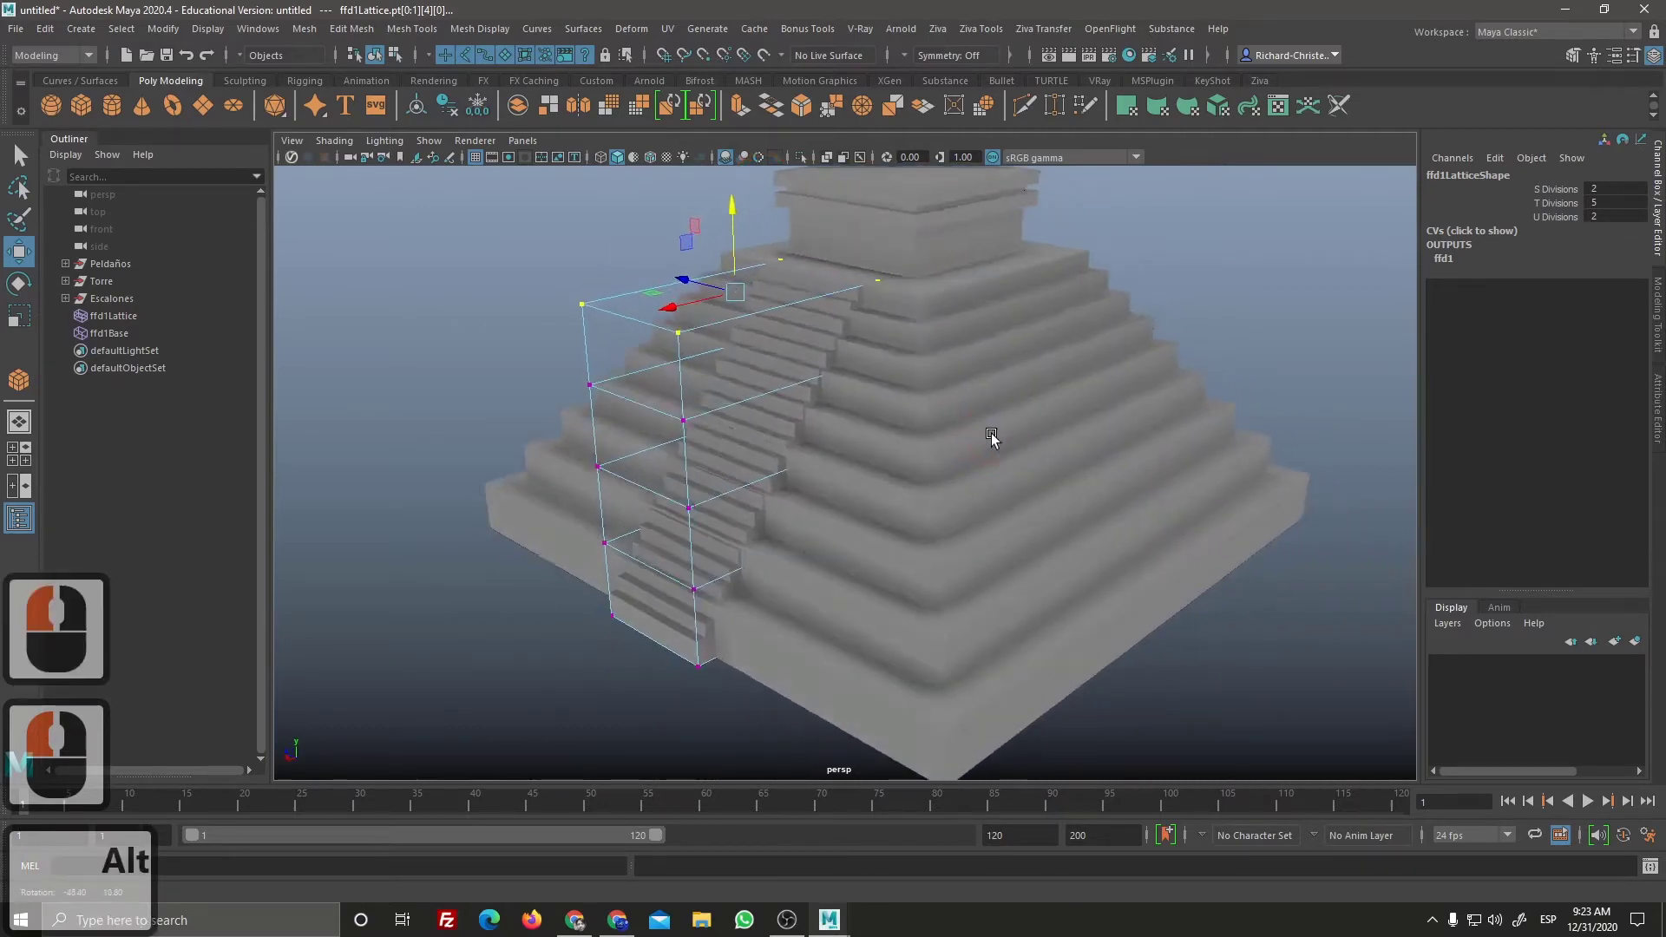
click(917, 450)
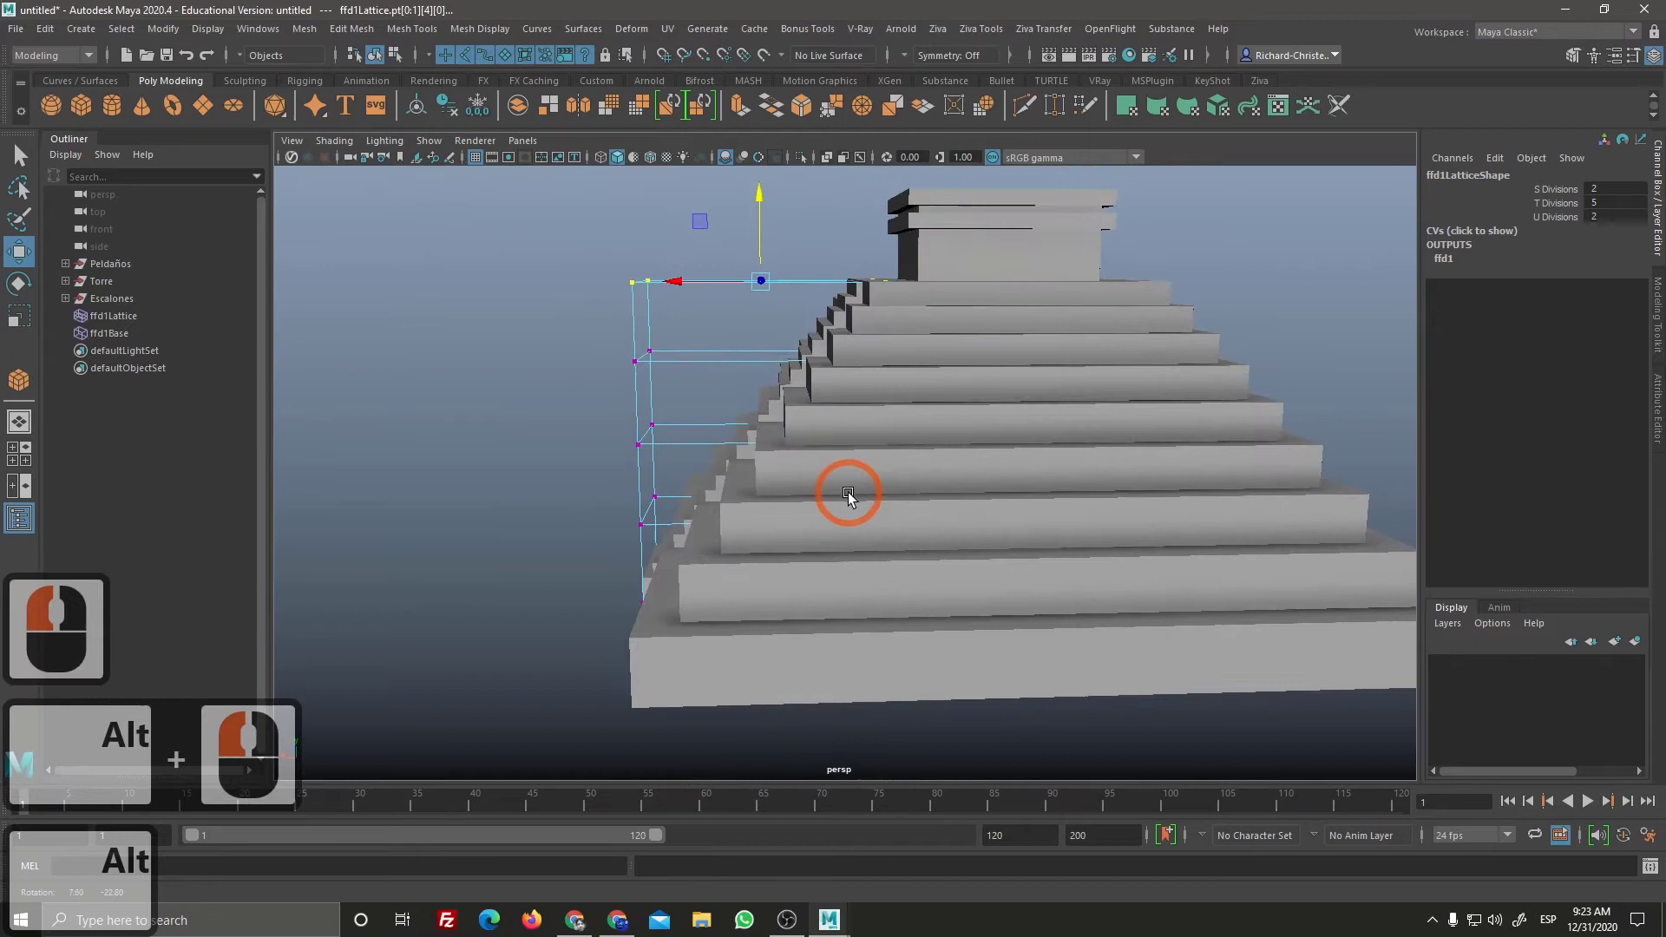
click(852, 494)
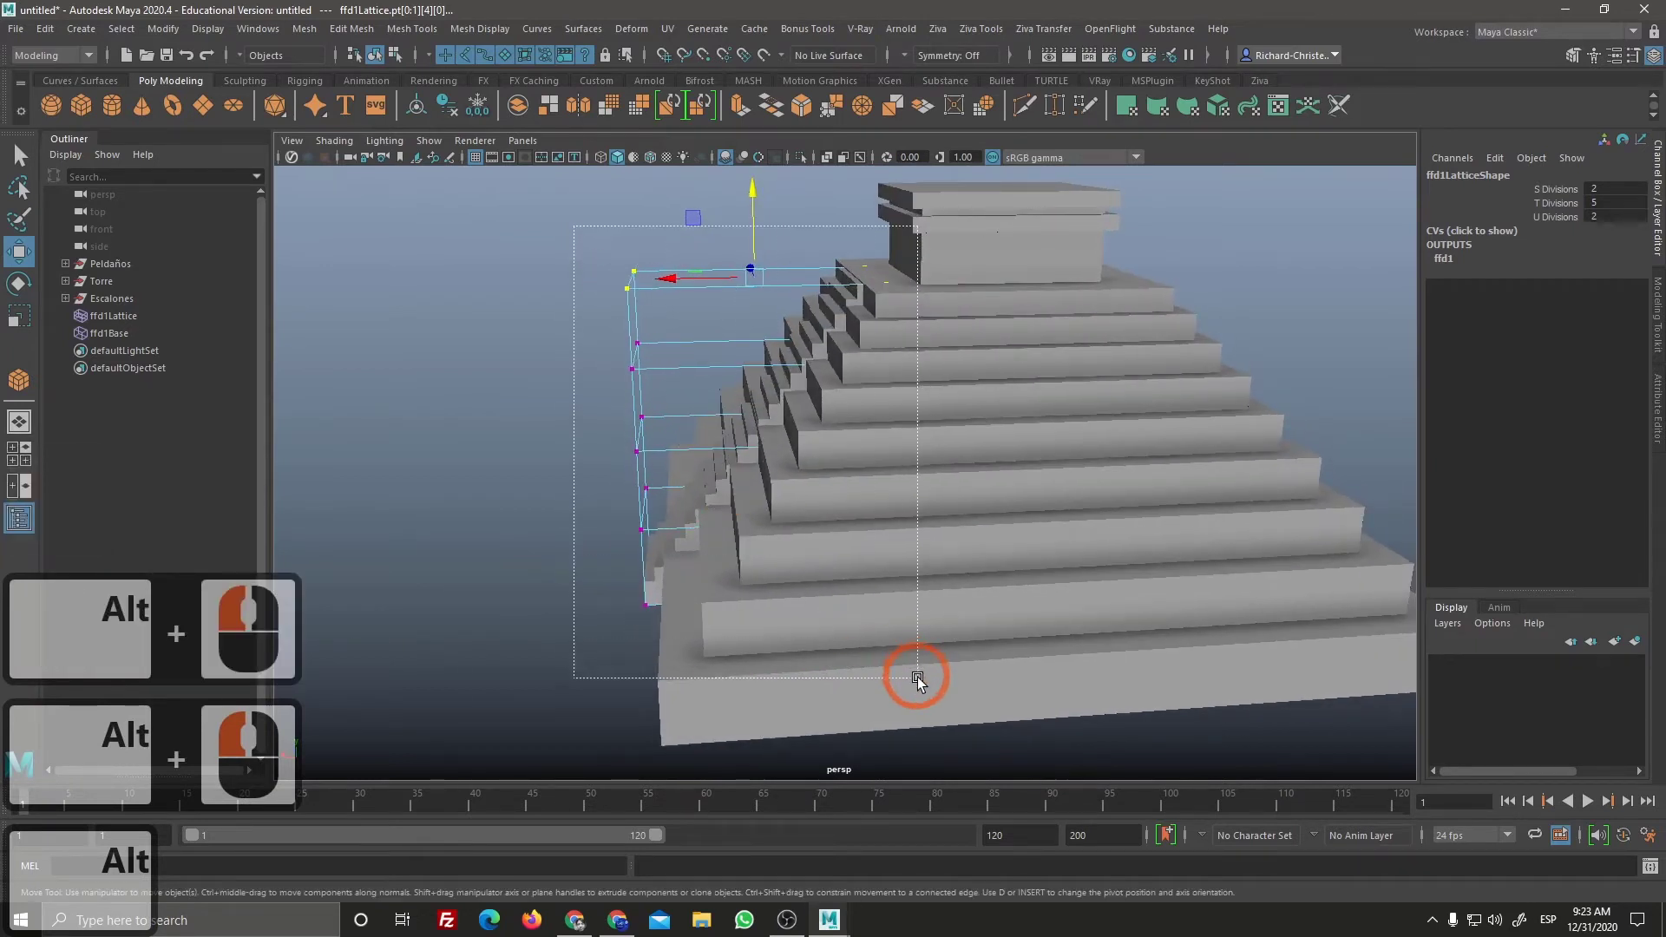
click(927, 683)
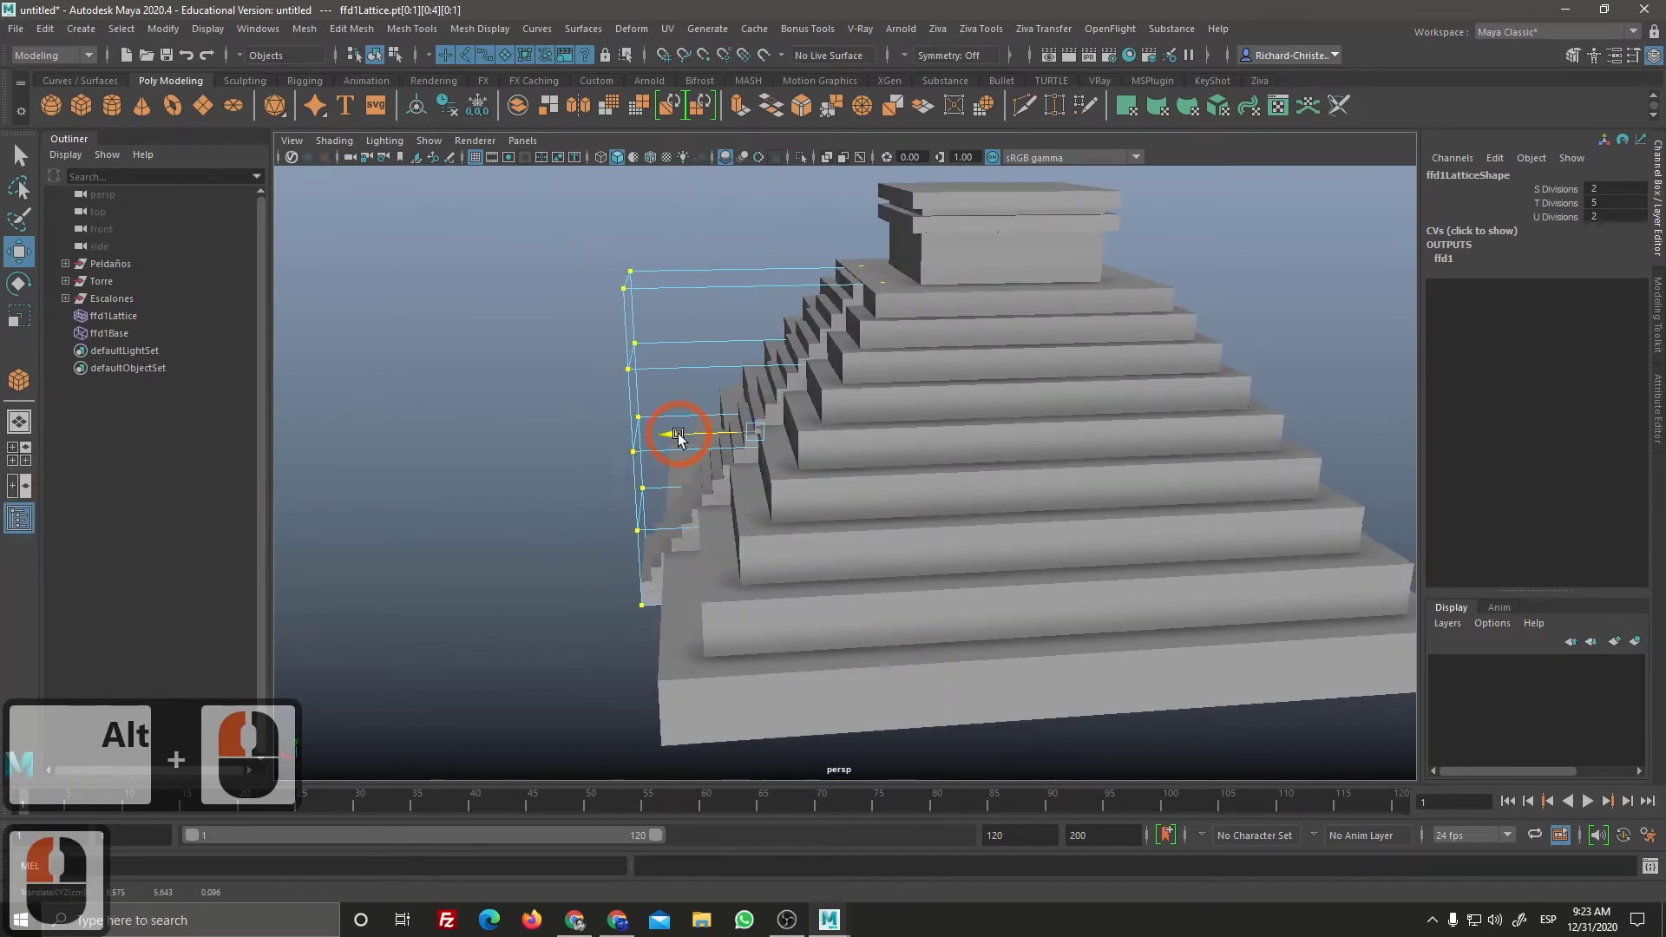
click(692, 433)
click(831, 388)
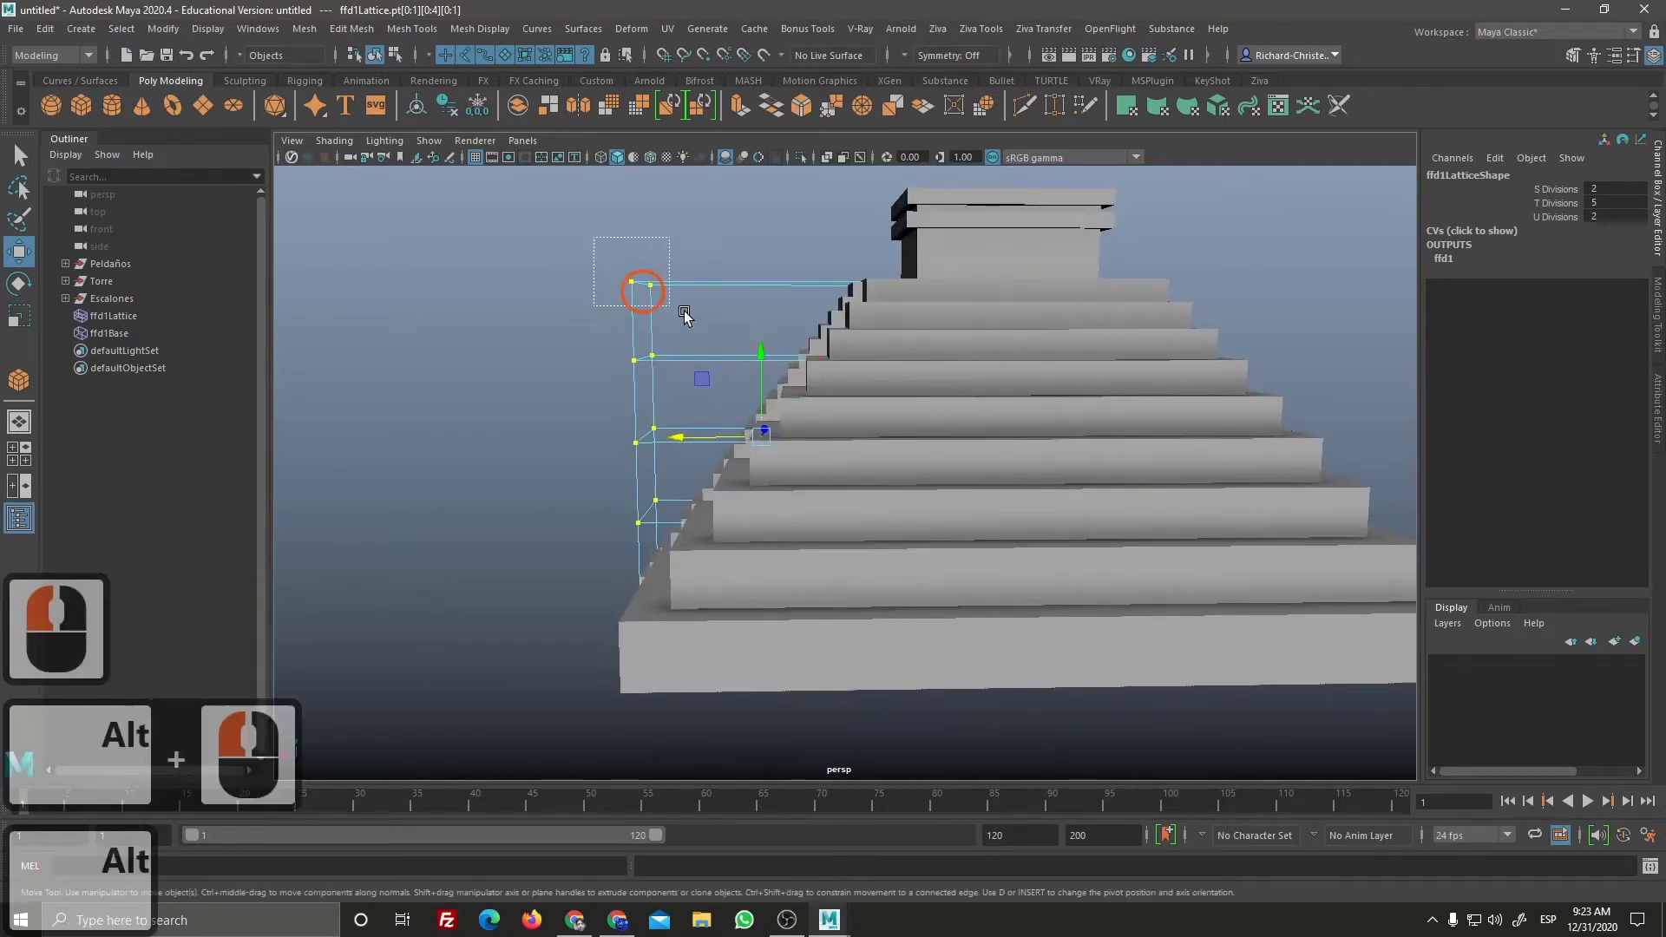
Step: Raise and position the top corner lattice points so the stairs reach the platform, then deselect
click(949, 305)
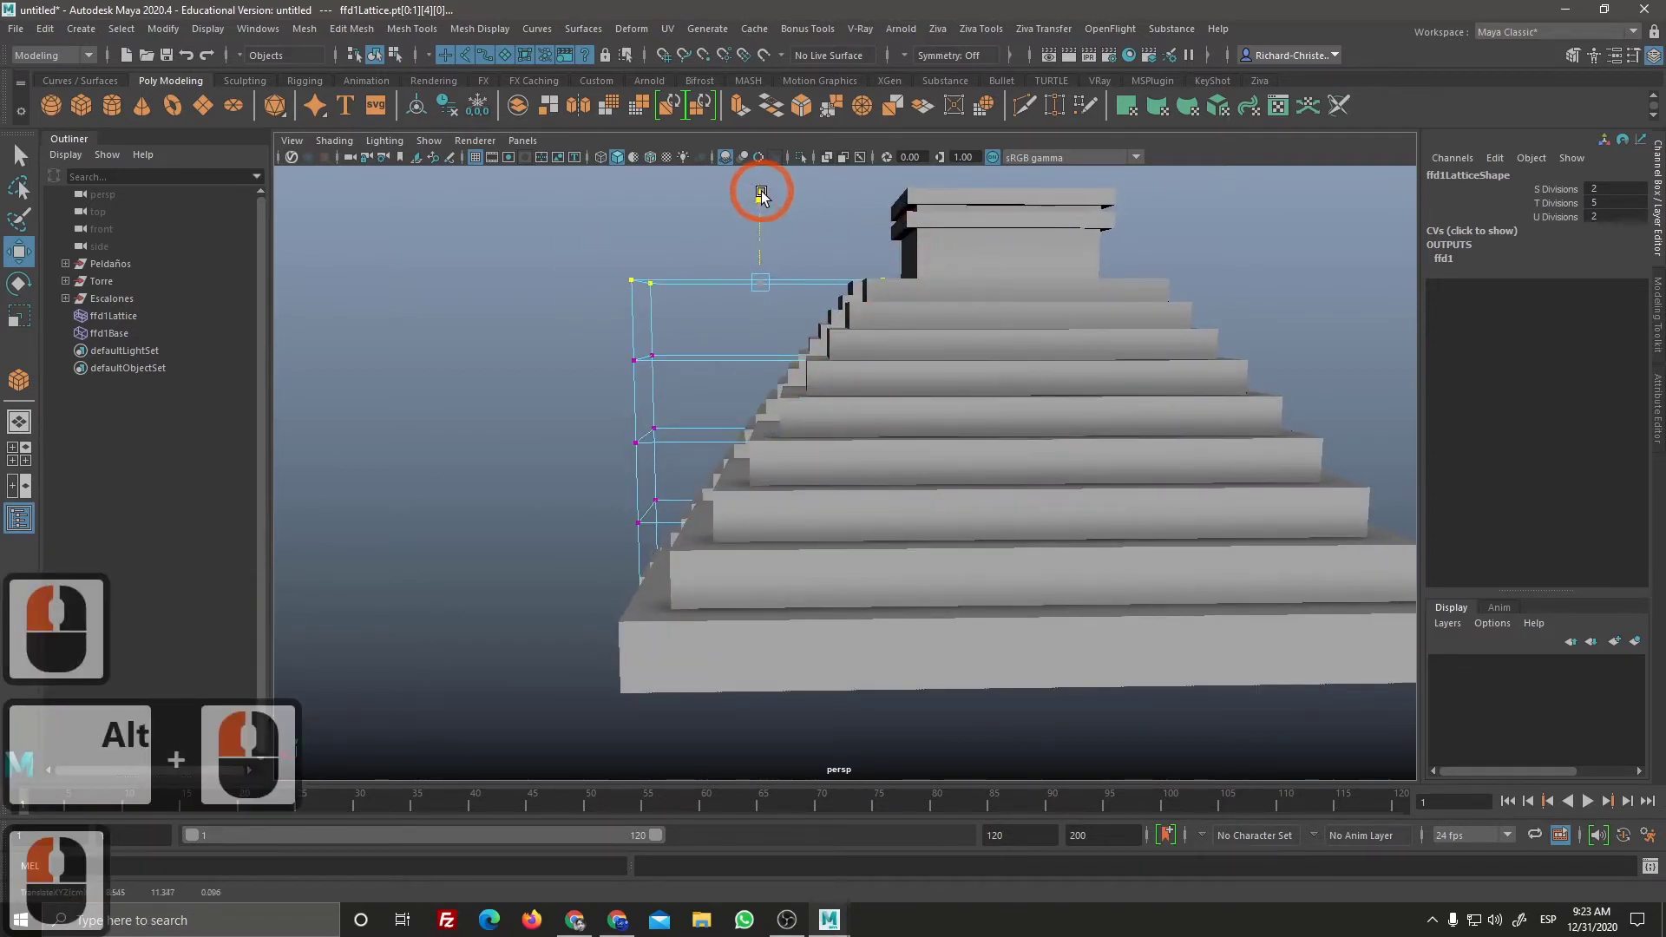
click(768, 197)
click(948, 299)
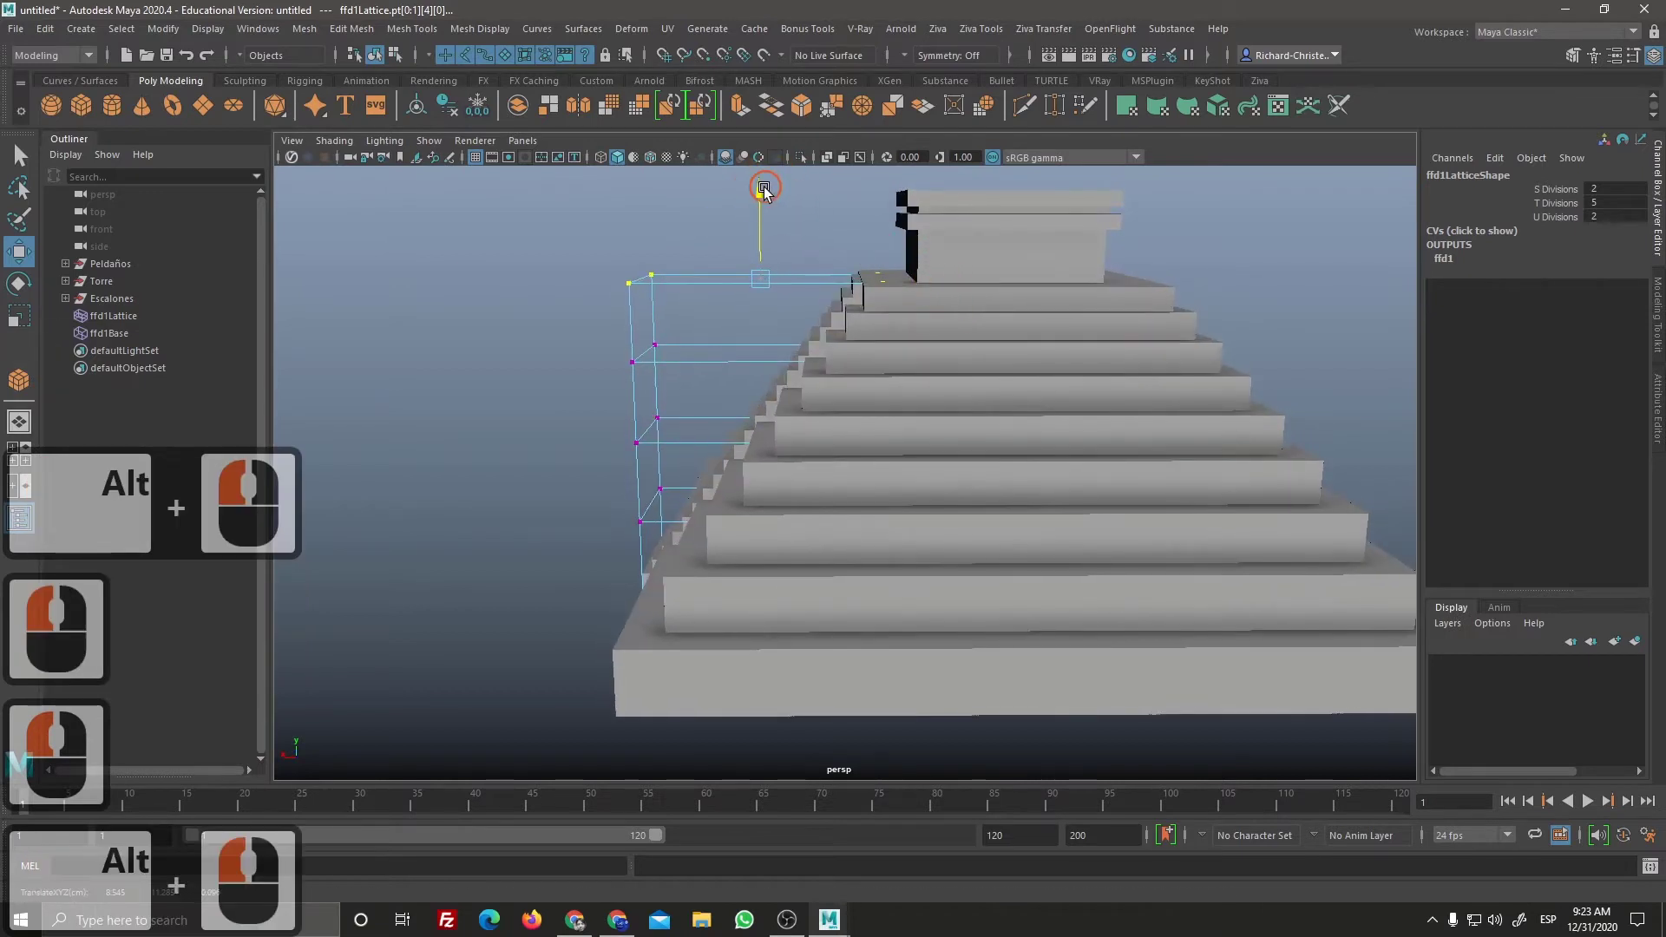
click(765, 189)
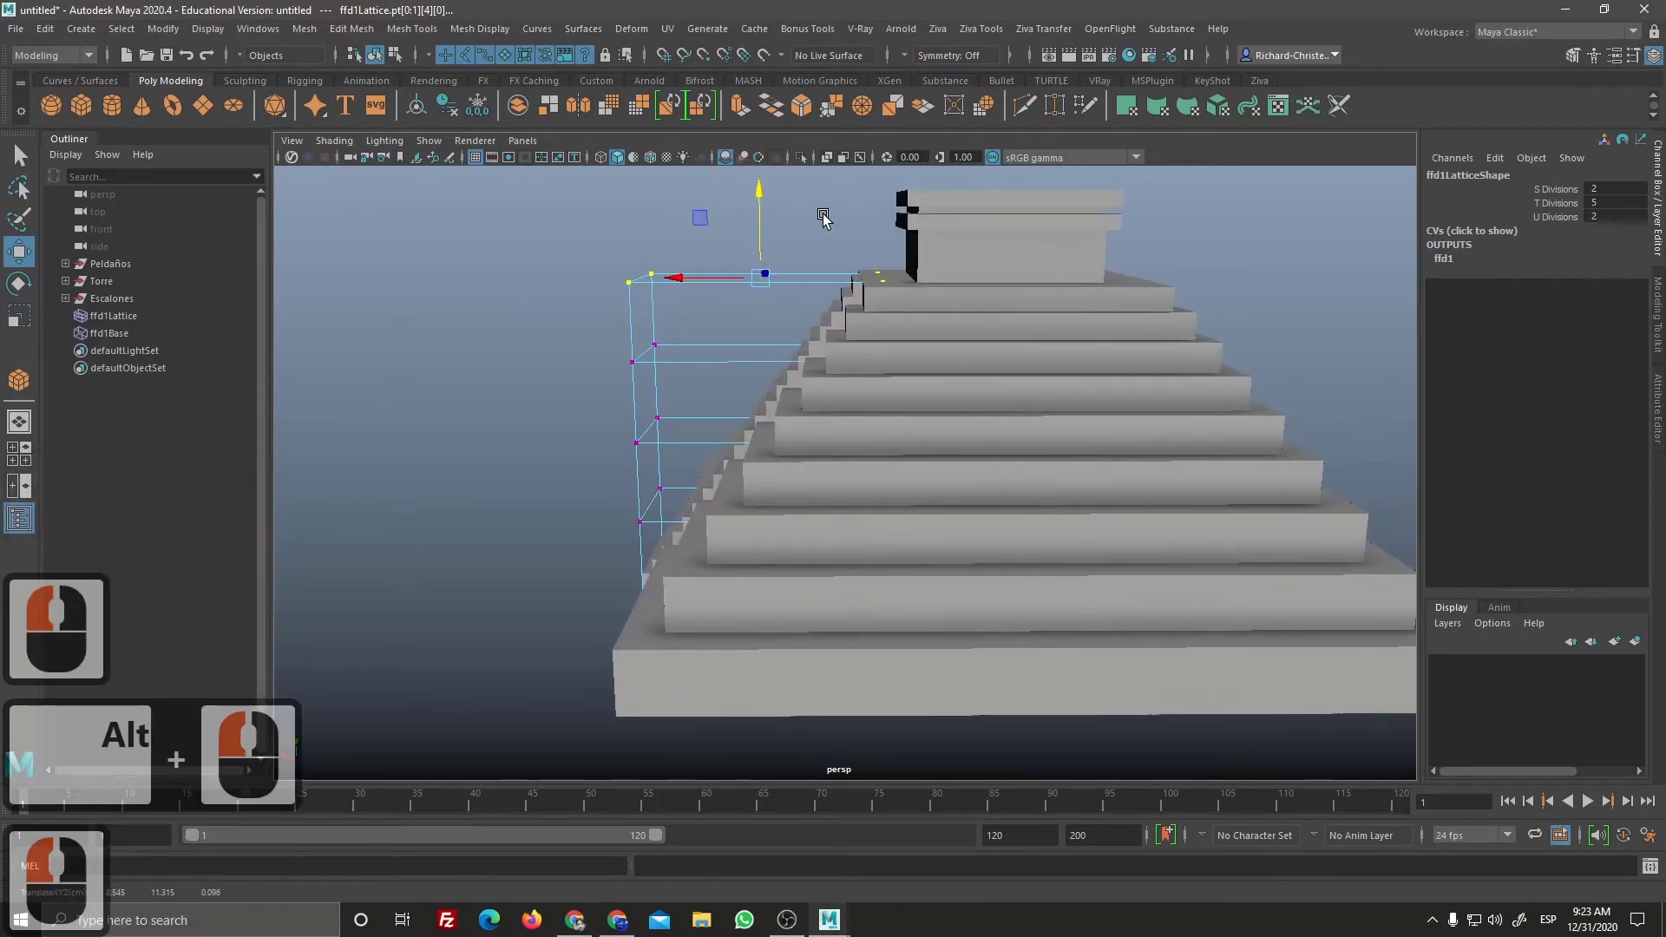
click(1269, 317)
right_click(943, 488)
click(1089, 501)
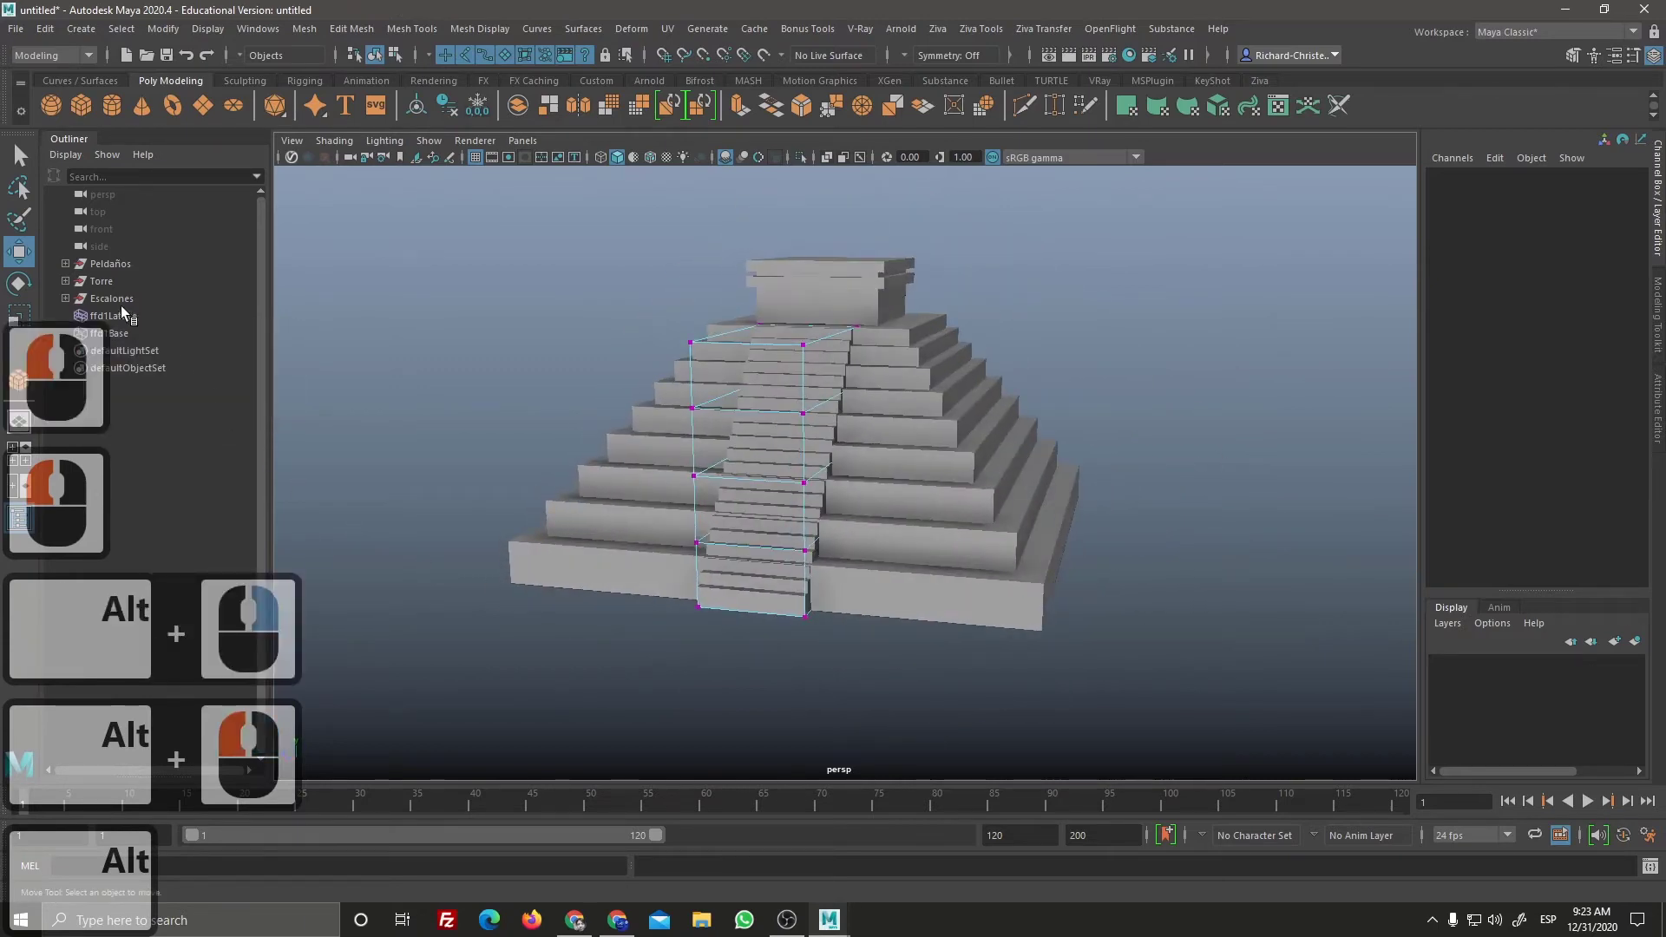
Step: Delete Escalones' history to bake in the lattice shape, then inspect the pyramid from above and behind
click(125, 307)
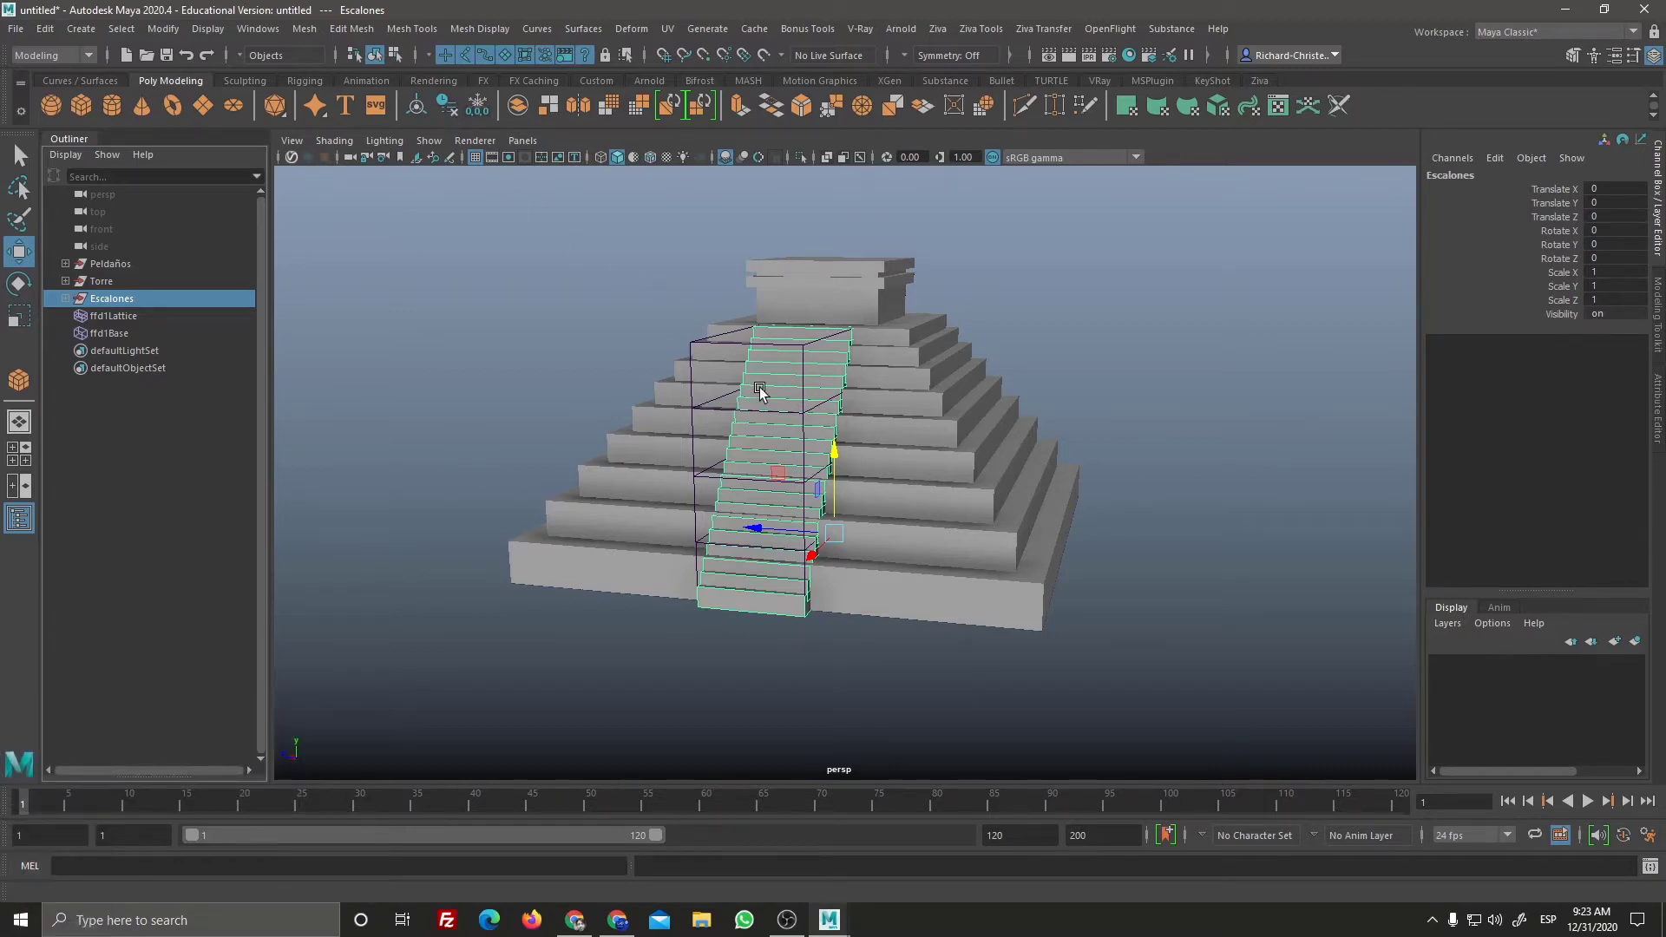
click(464, 109)
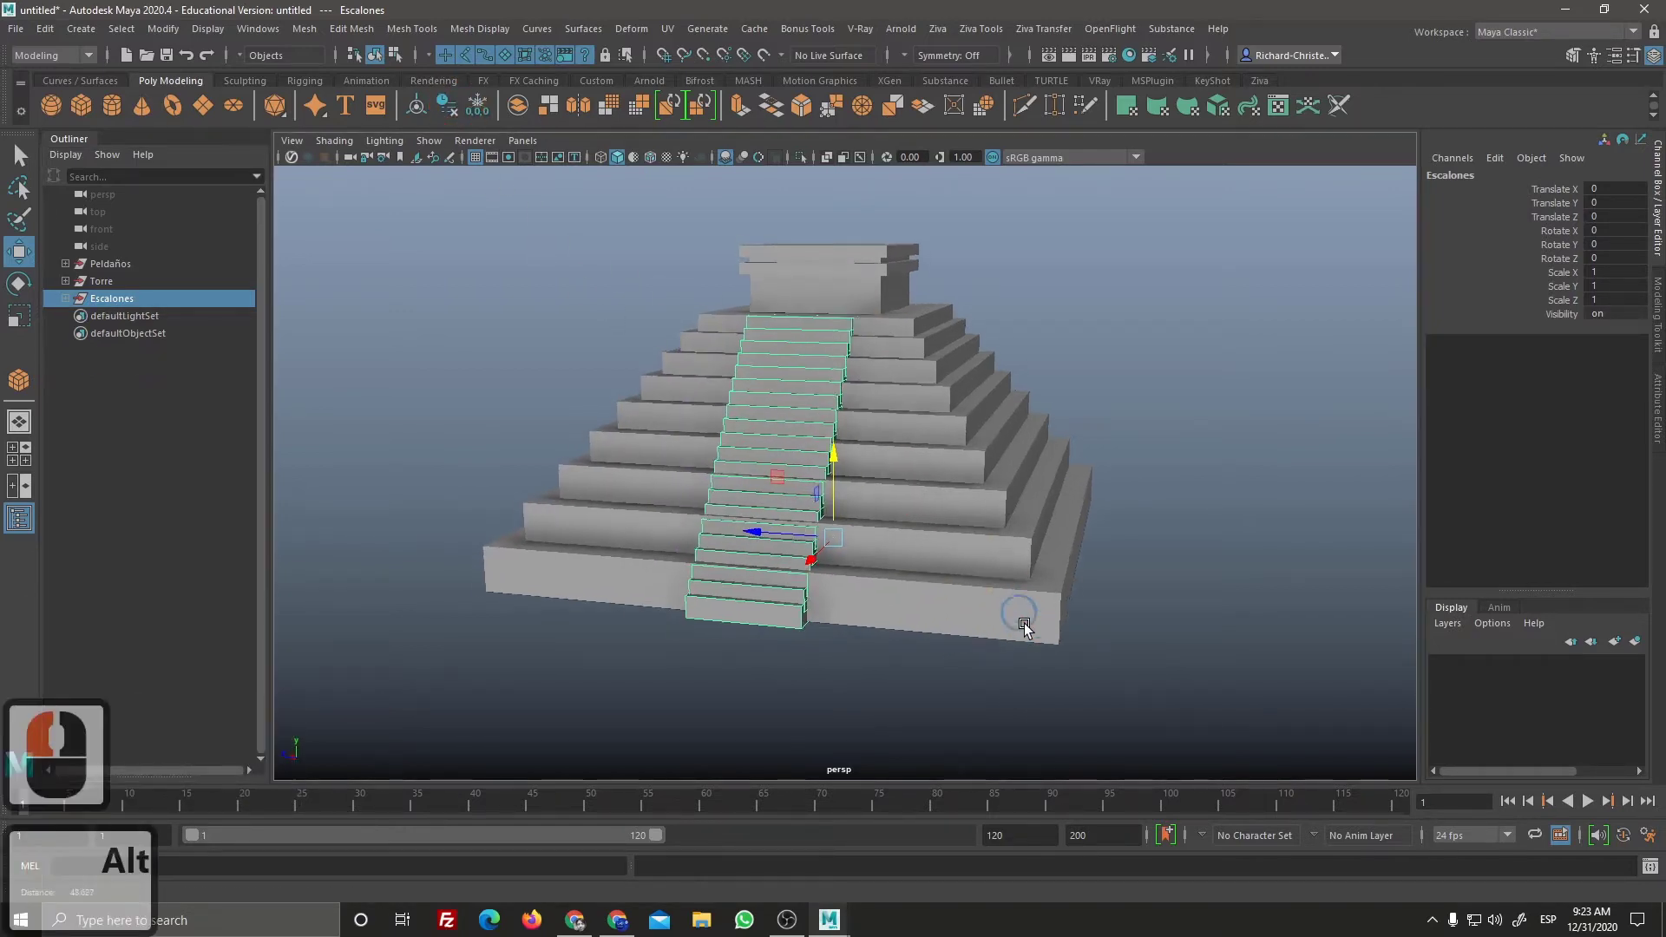
right_click(1023, 623)
click(1041, 677)
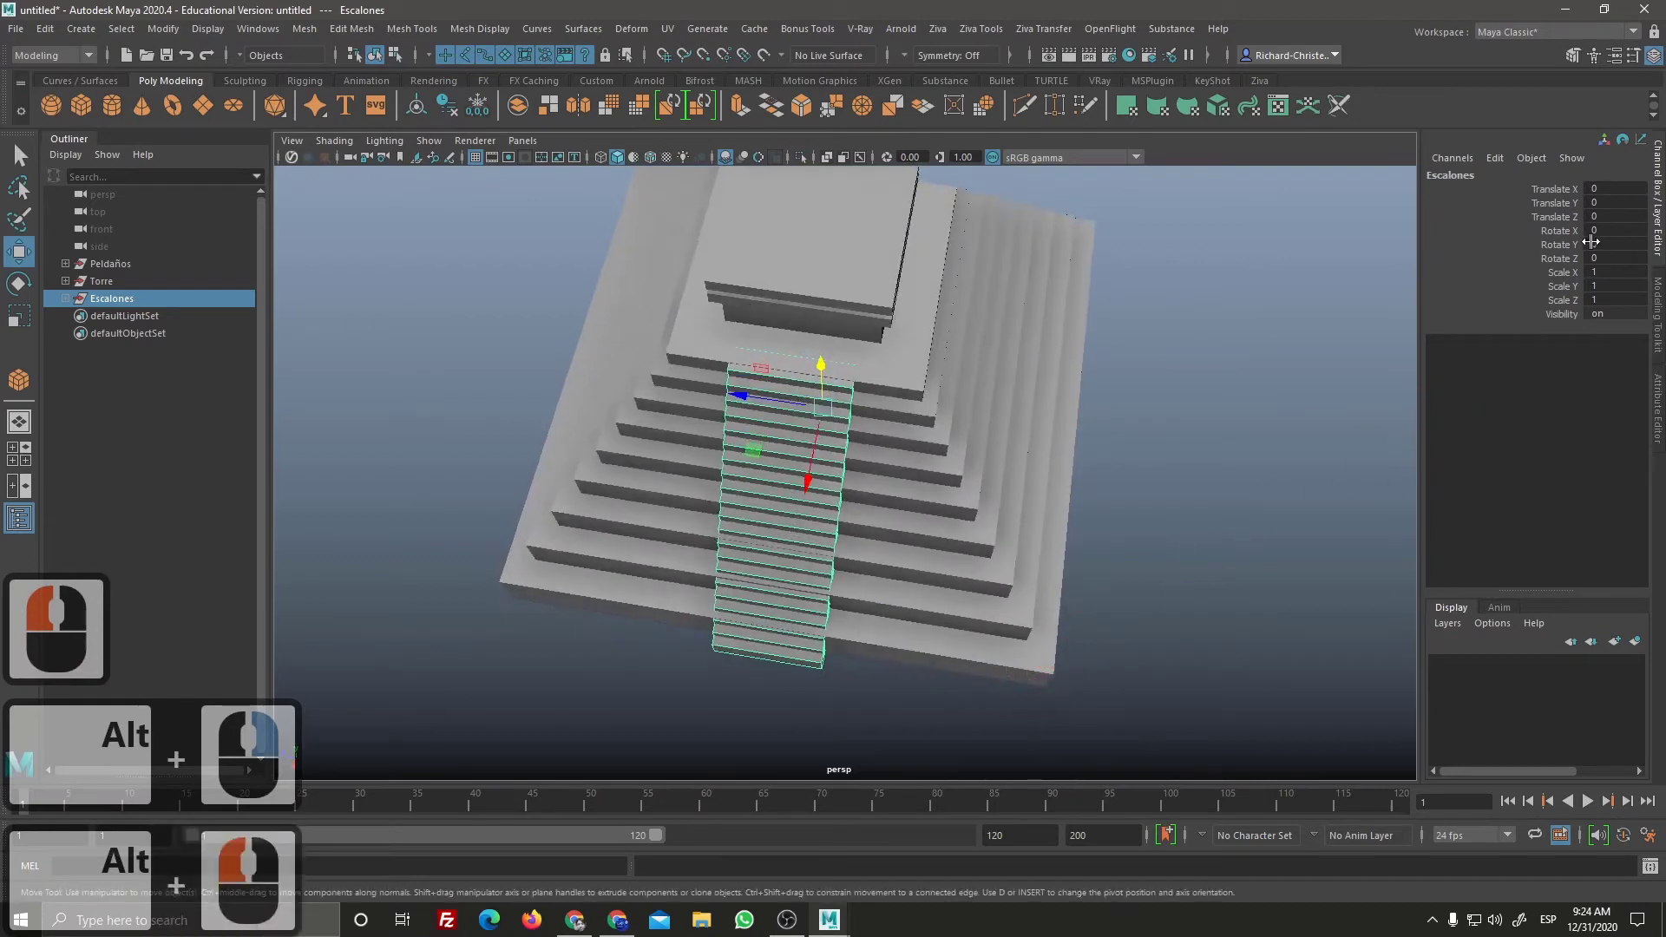
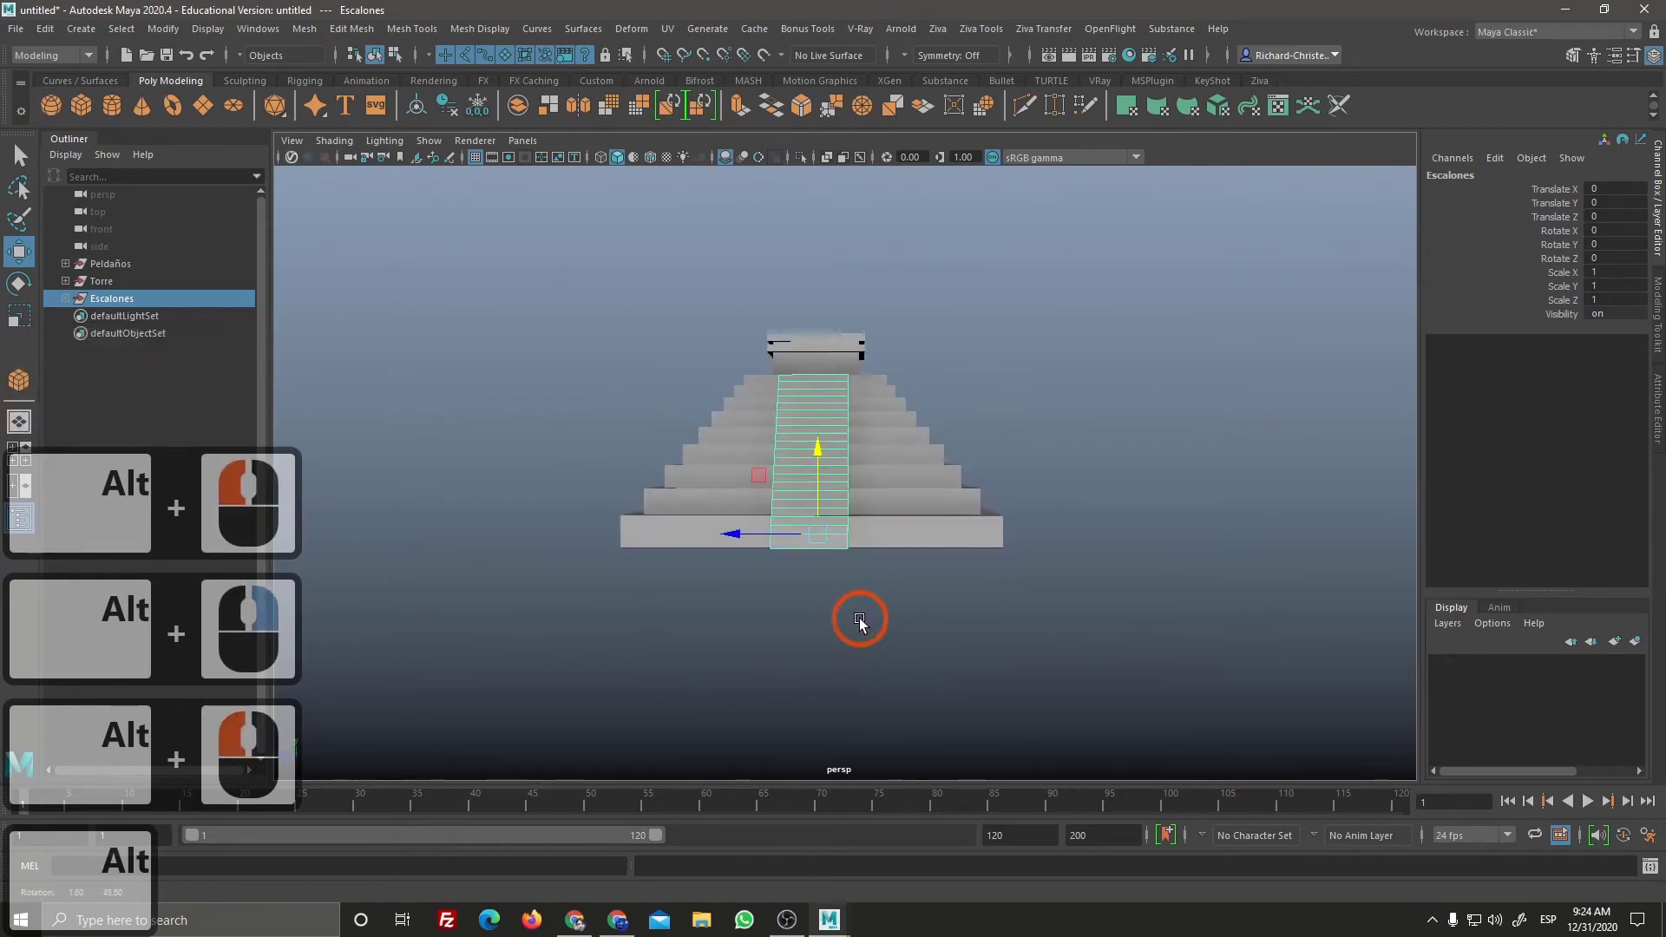
click(856, 539)
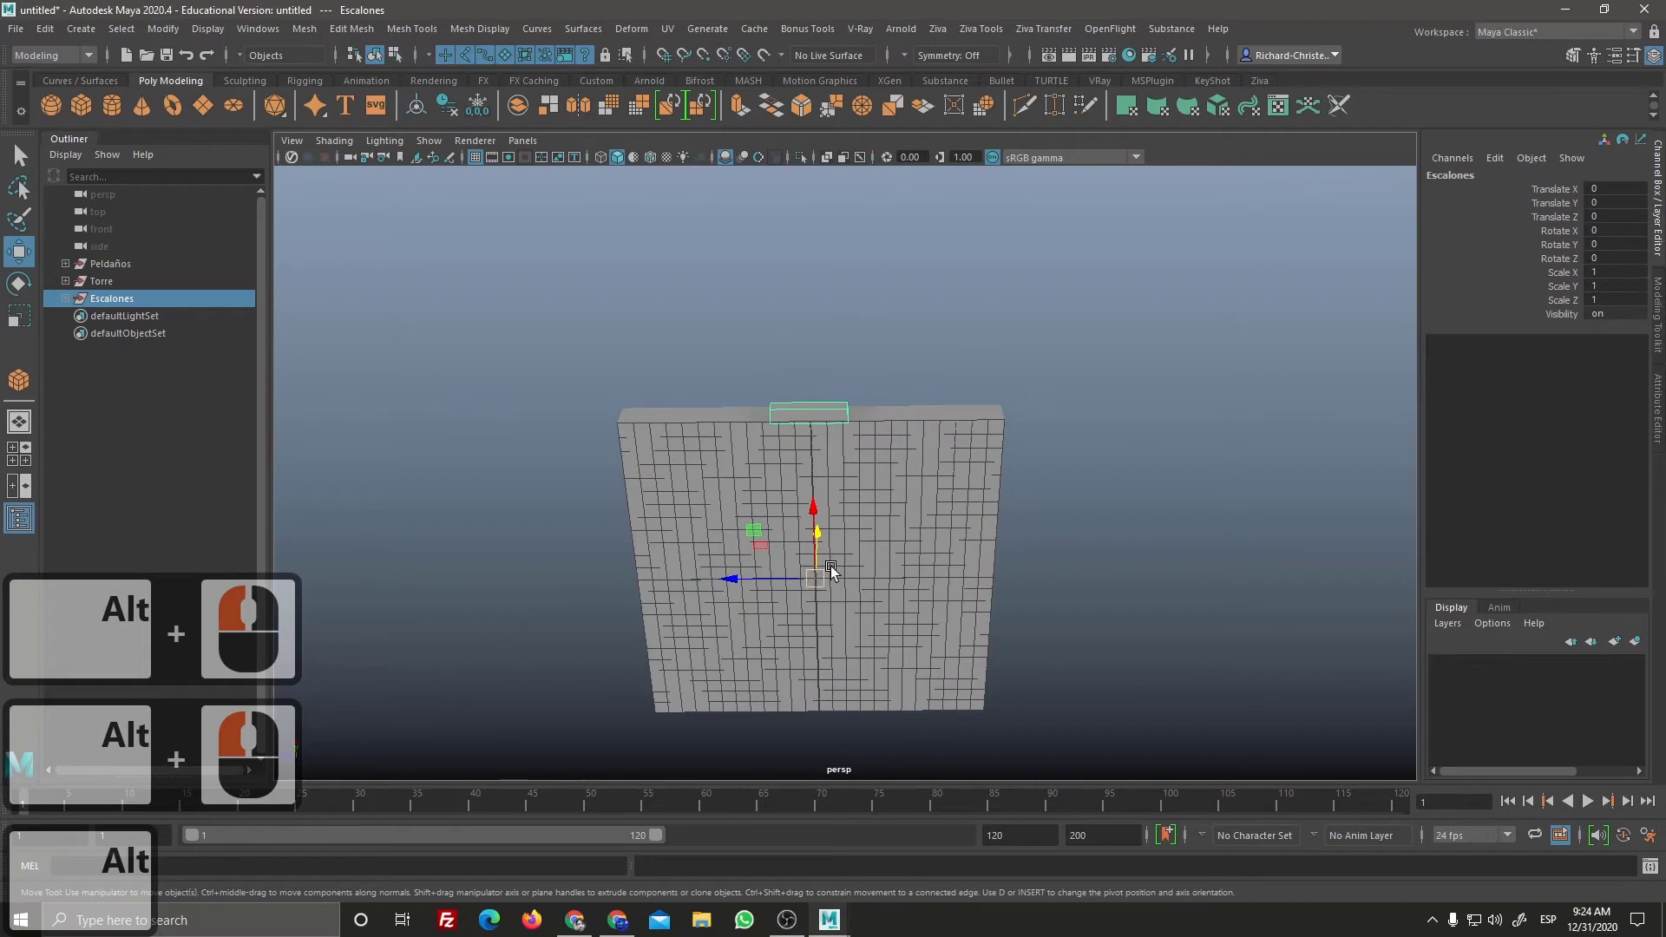
Step: Duplicate Escalones with Ctrl+D and rotate the copies 90/-90° in Y onto other faces
click(862, 694)
click(924, 593)
click(932, 530)
key(ctrl+d)
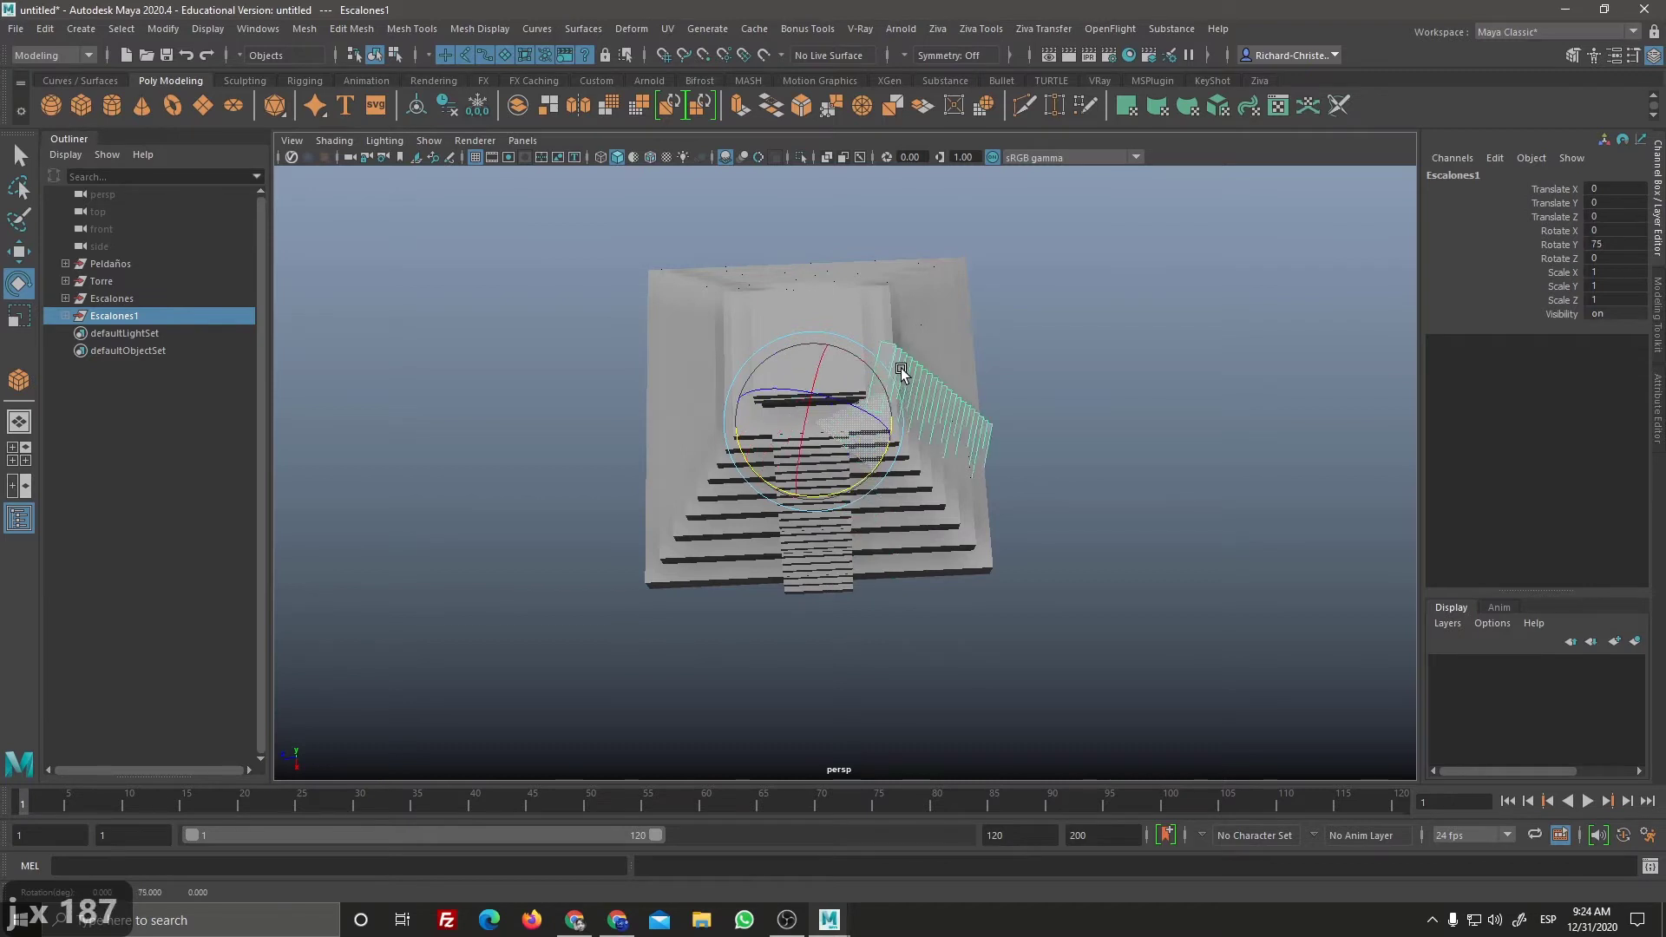
click(906, 354)
key(j)
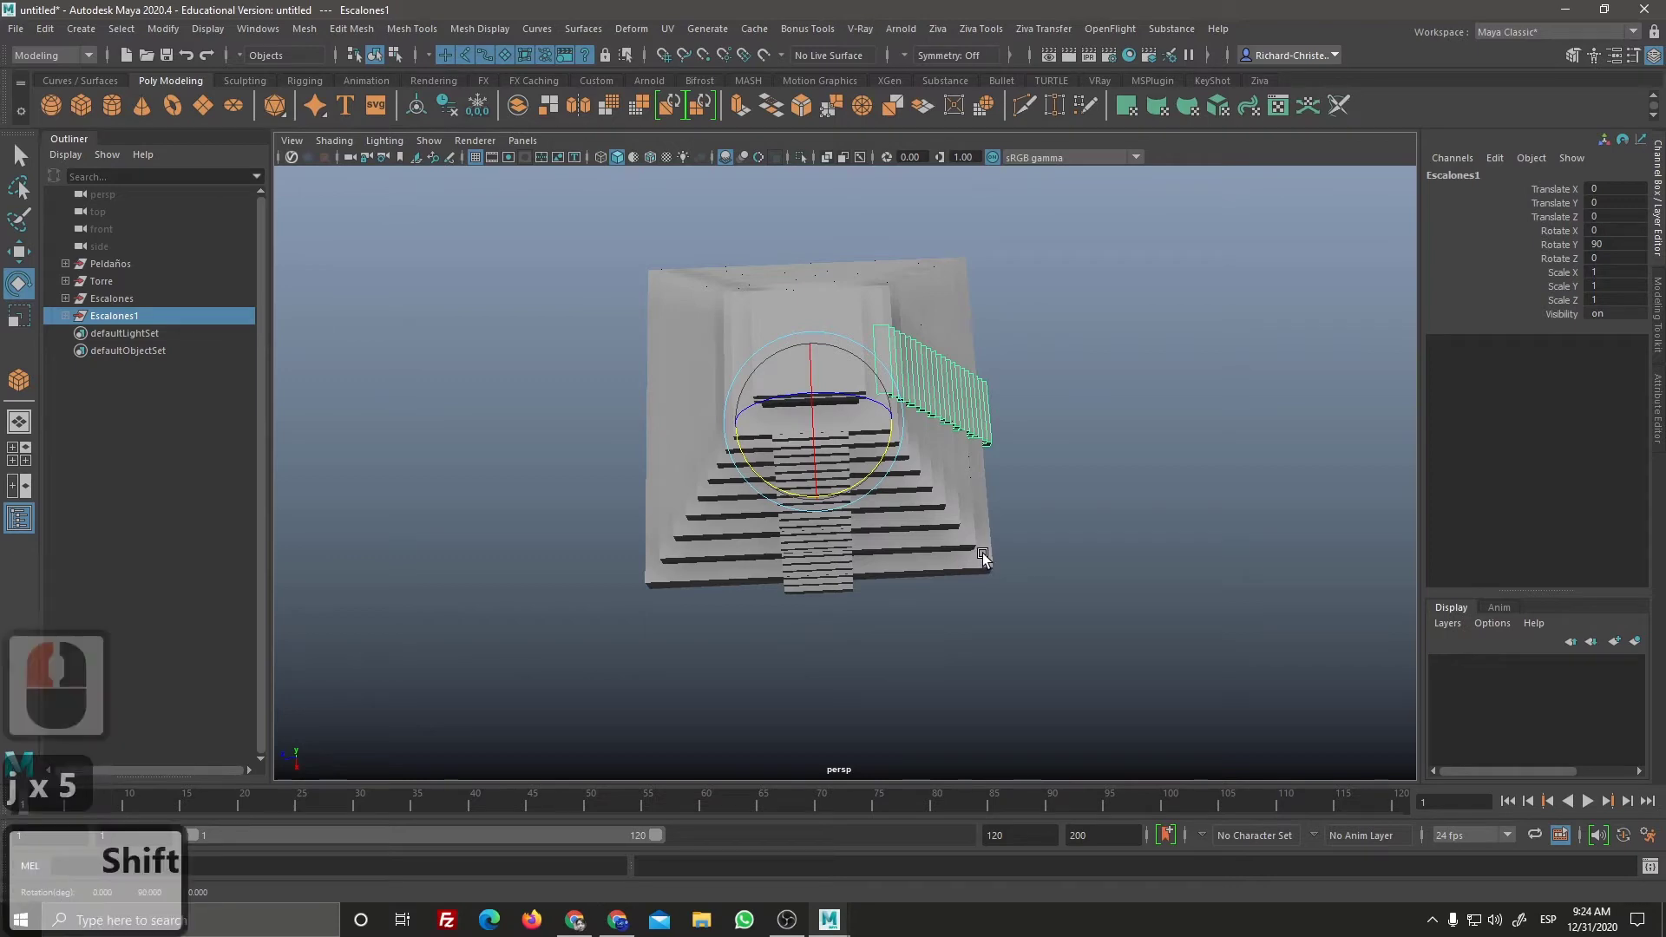
key(d)
key(d)
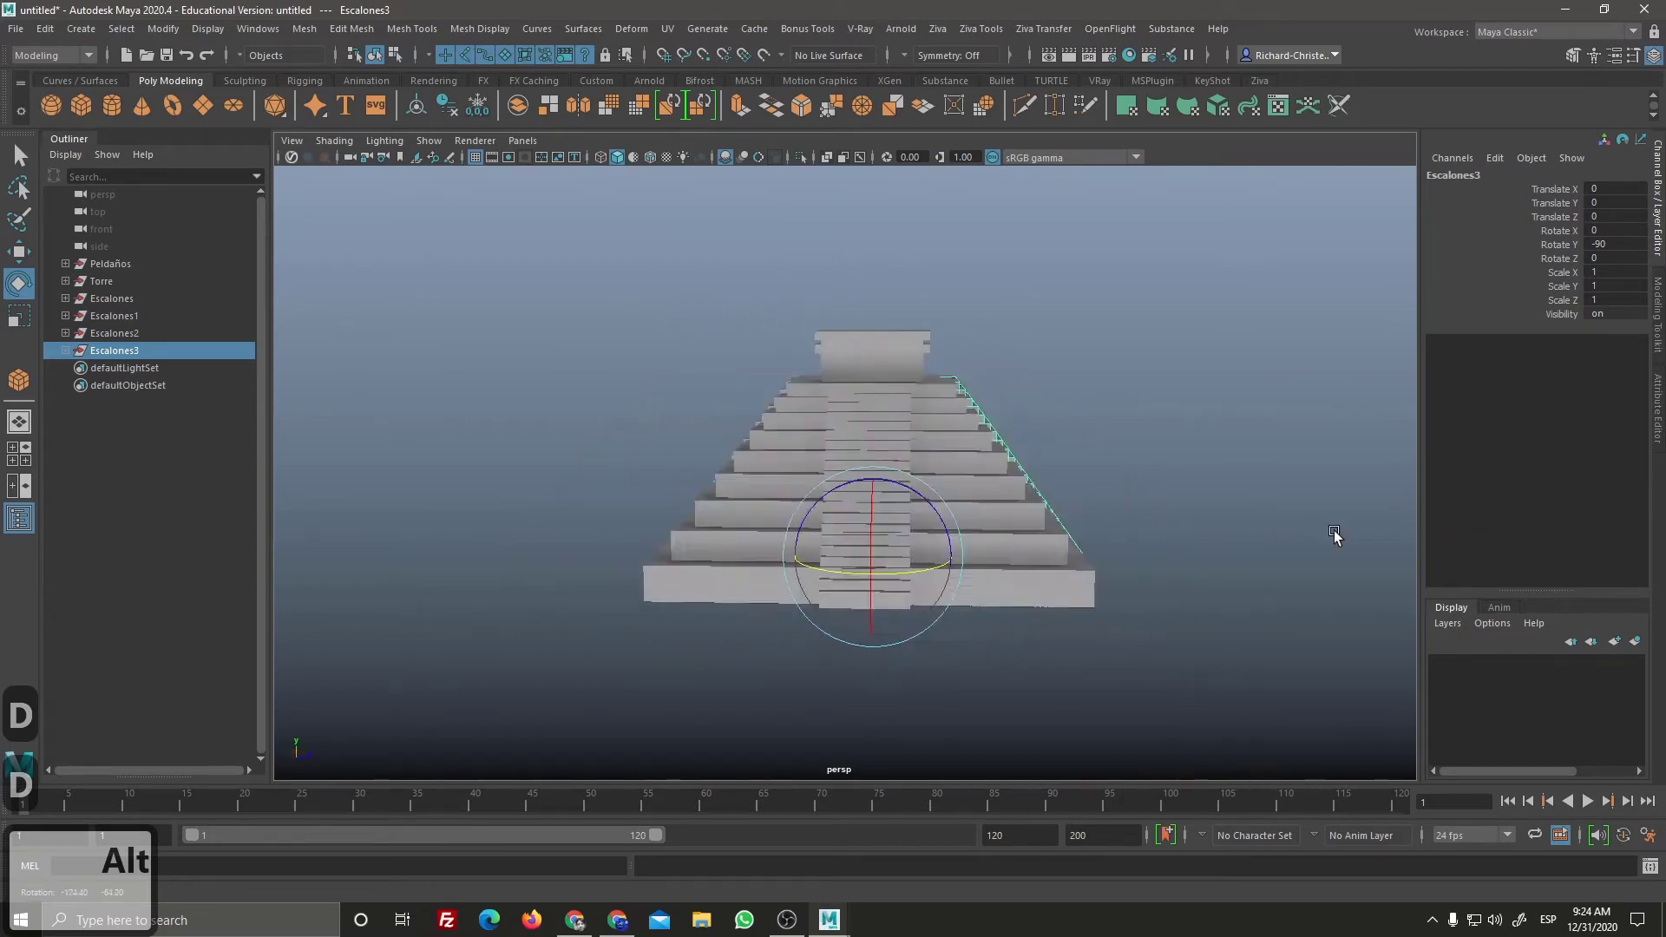
Step: Orbit and zoom around the pyramid to check the copied staircases, then clear the selection
click(937, 536)
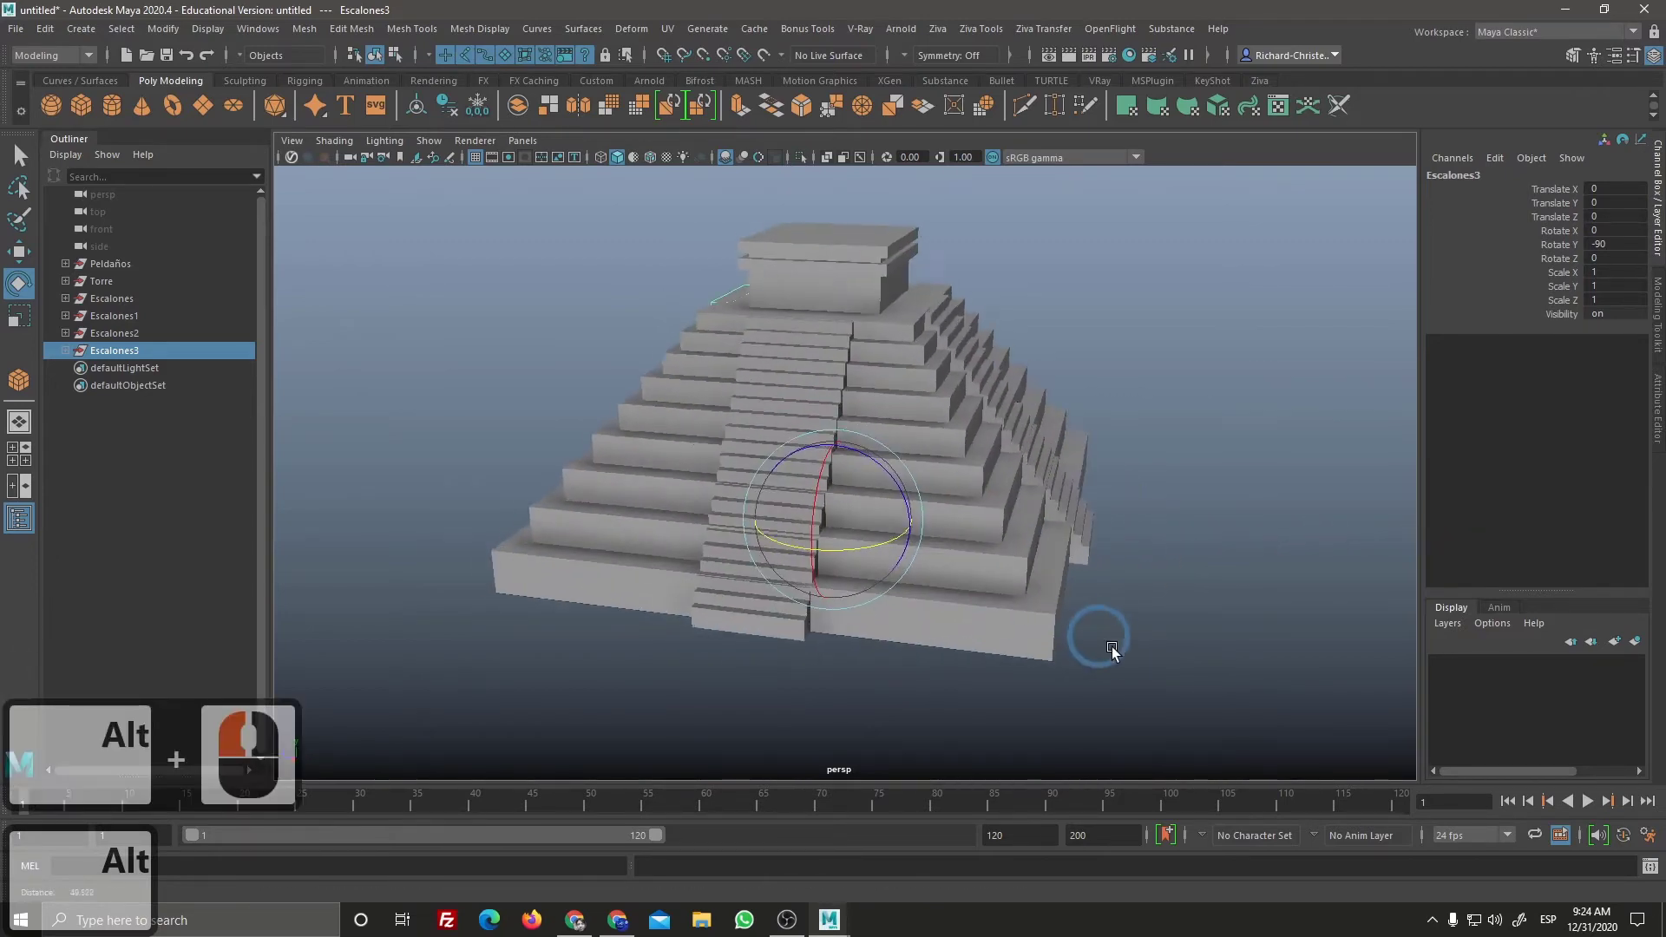
right_click(1168, 615)
middle_click(1159, 607)
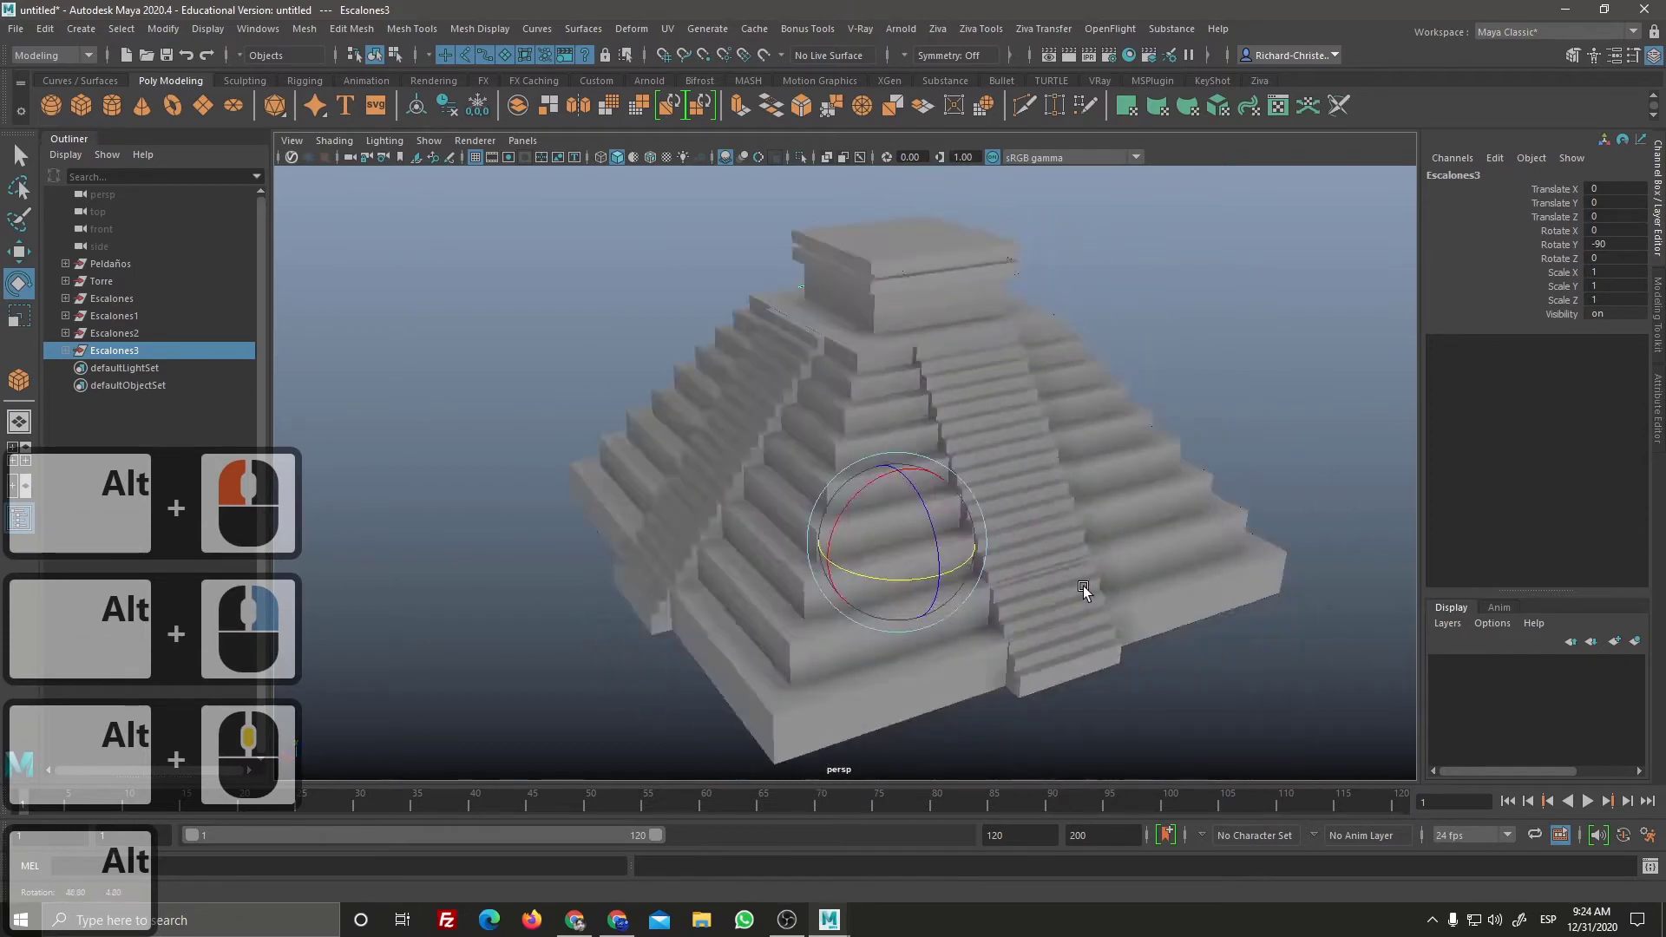
click(1162, 567)
click(1262, 538)
right_click(1080, 581)
click(1088, 634)
right_click(1065, 576)
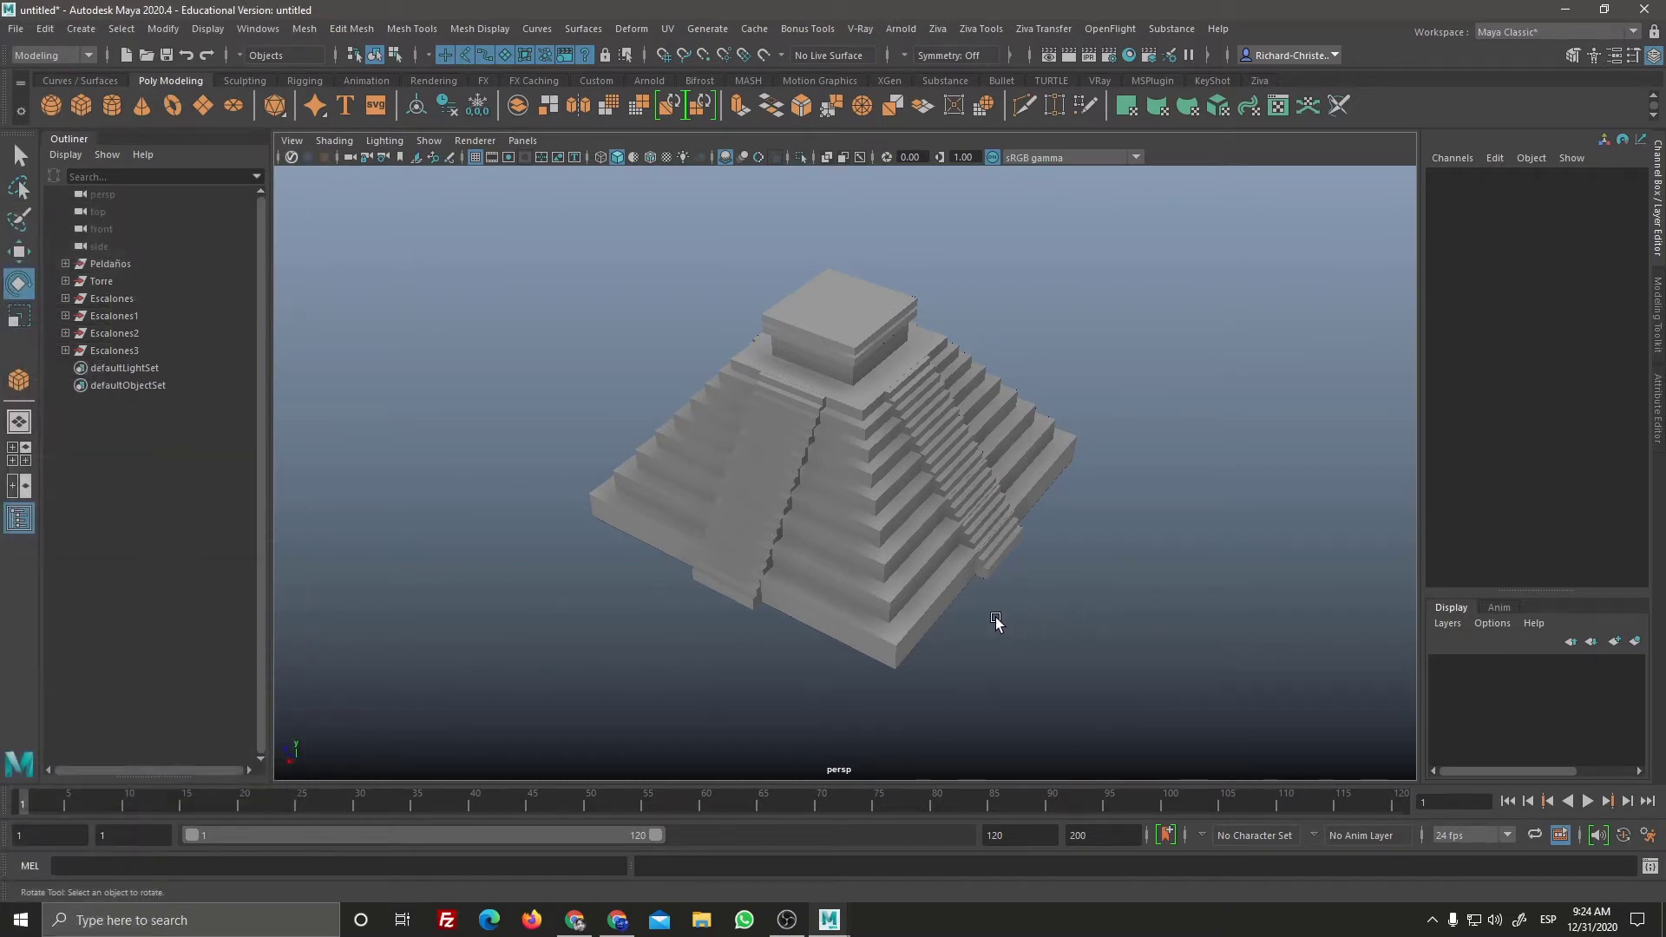
Step: Look down on the pyramid, select its top block and then deselect it
right_click(981, 641)
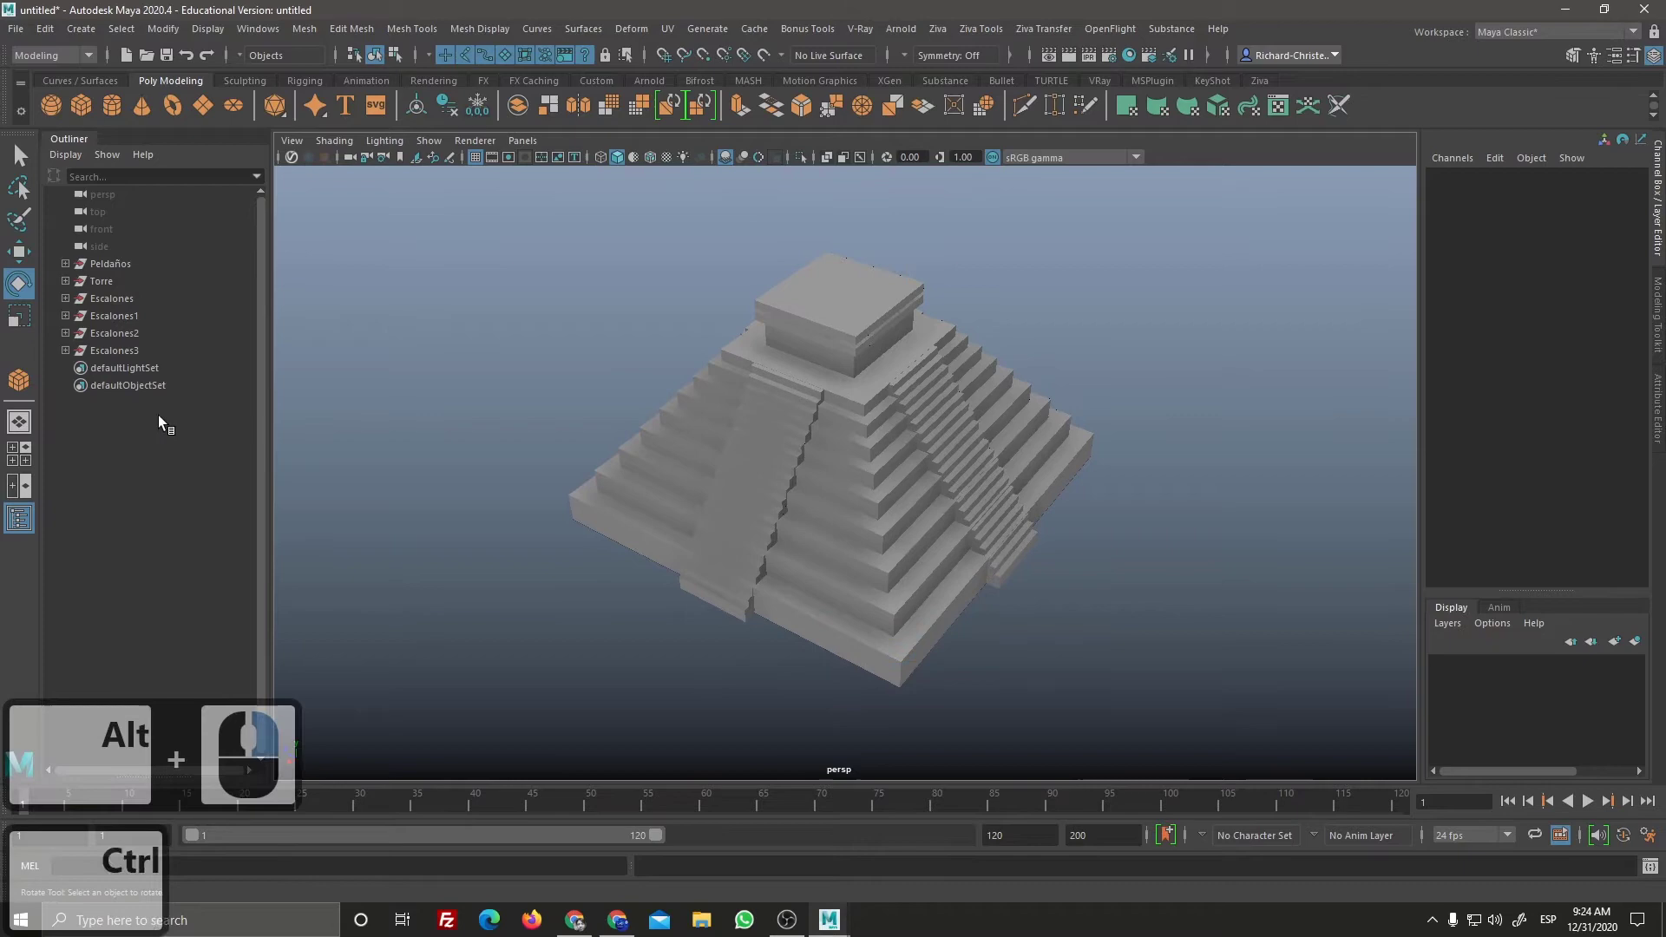
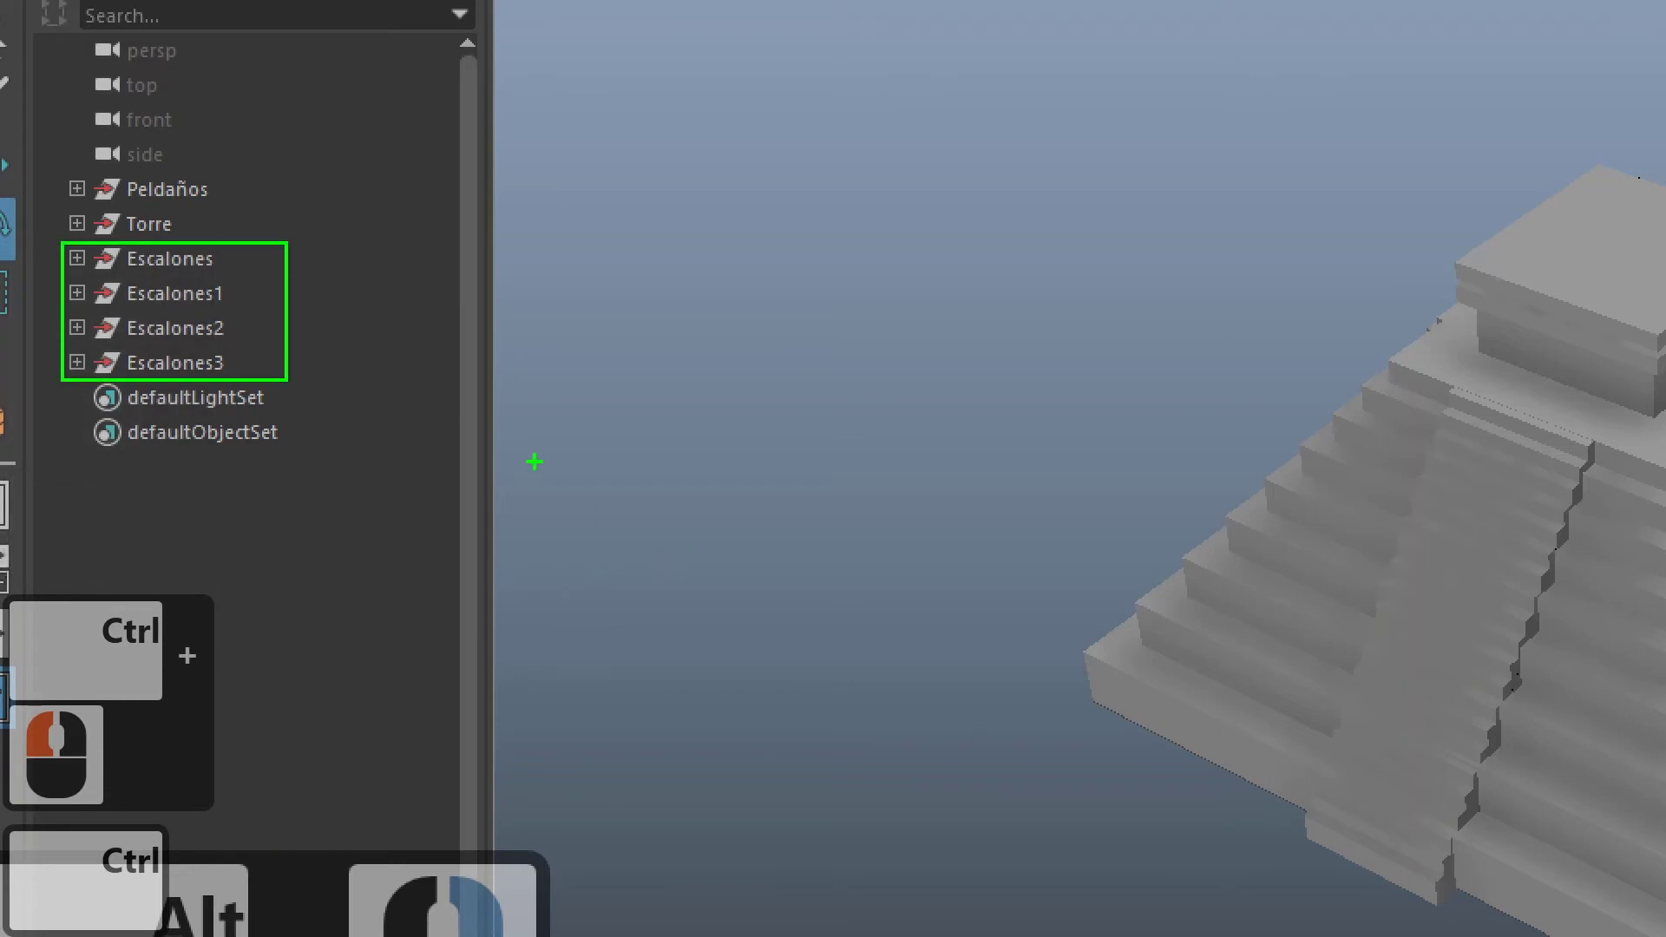
key(ctrl+F1)
click(1122, 608)
right_click(1004, 522)
click(1032, 555)
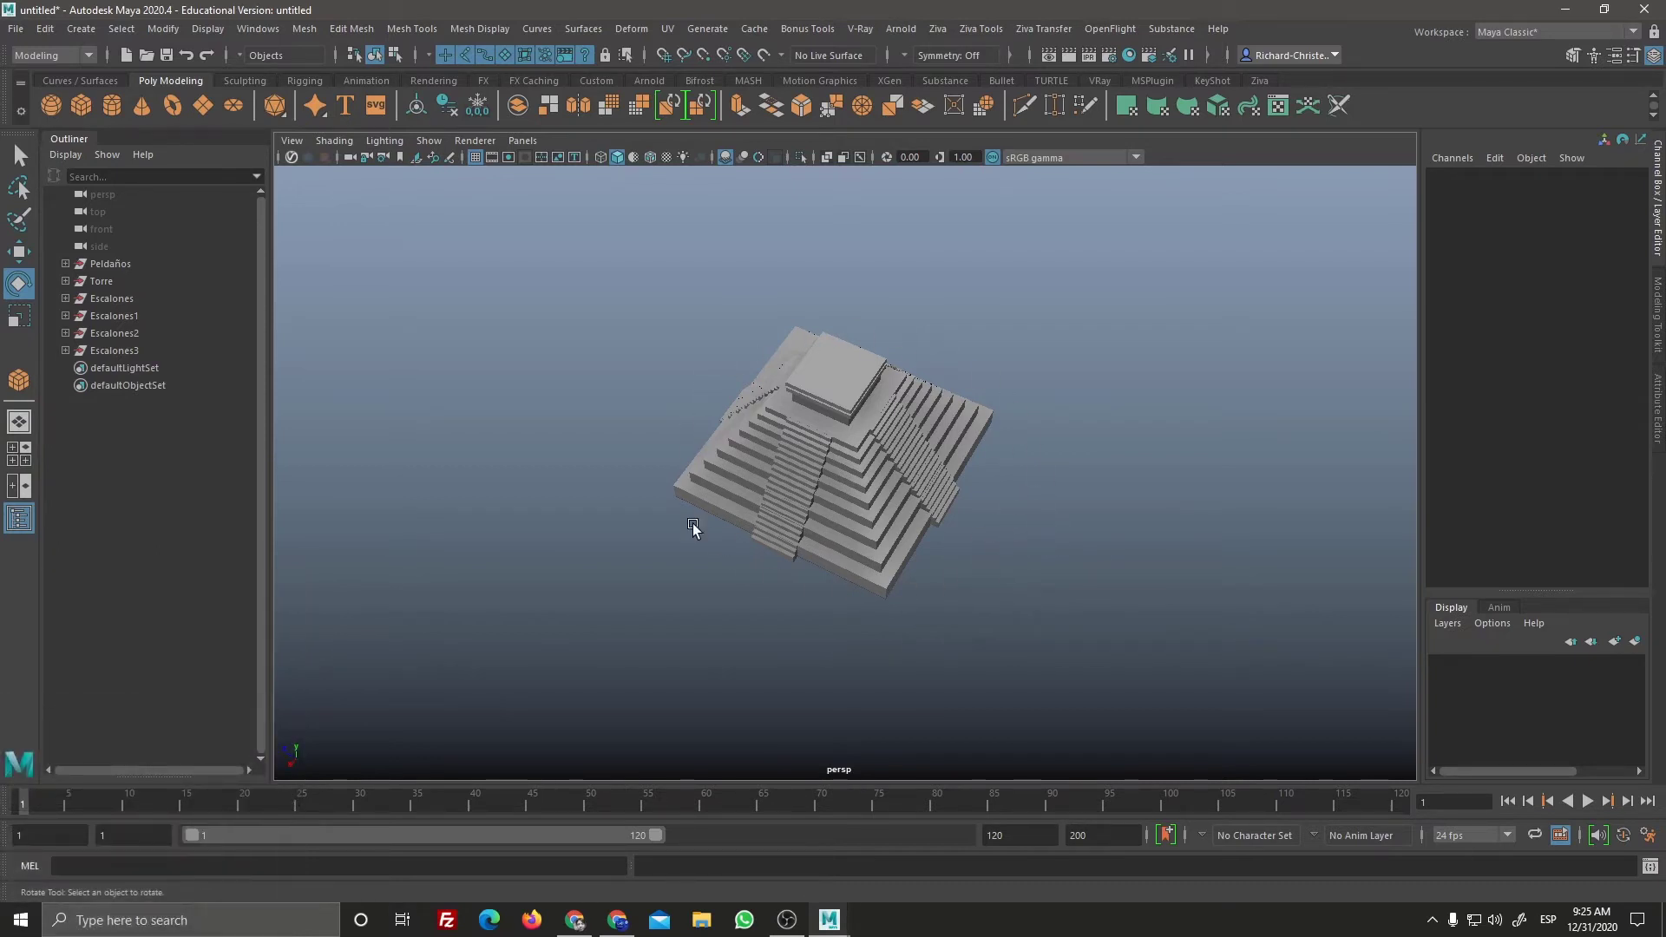
click(954, 537)
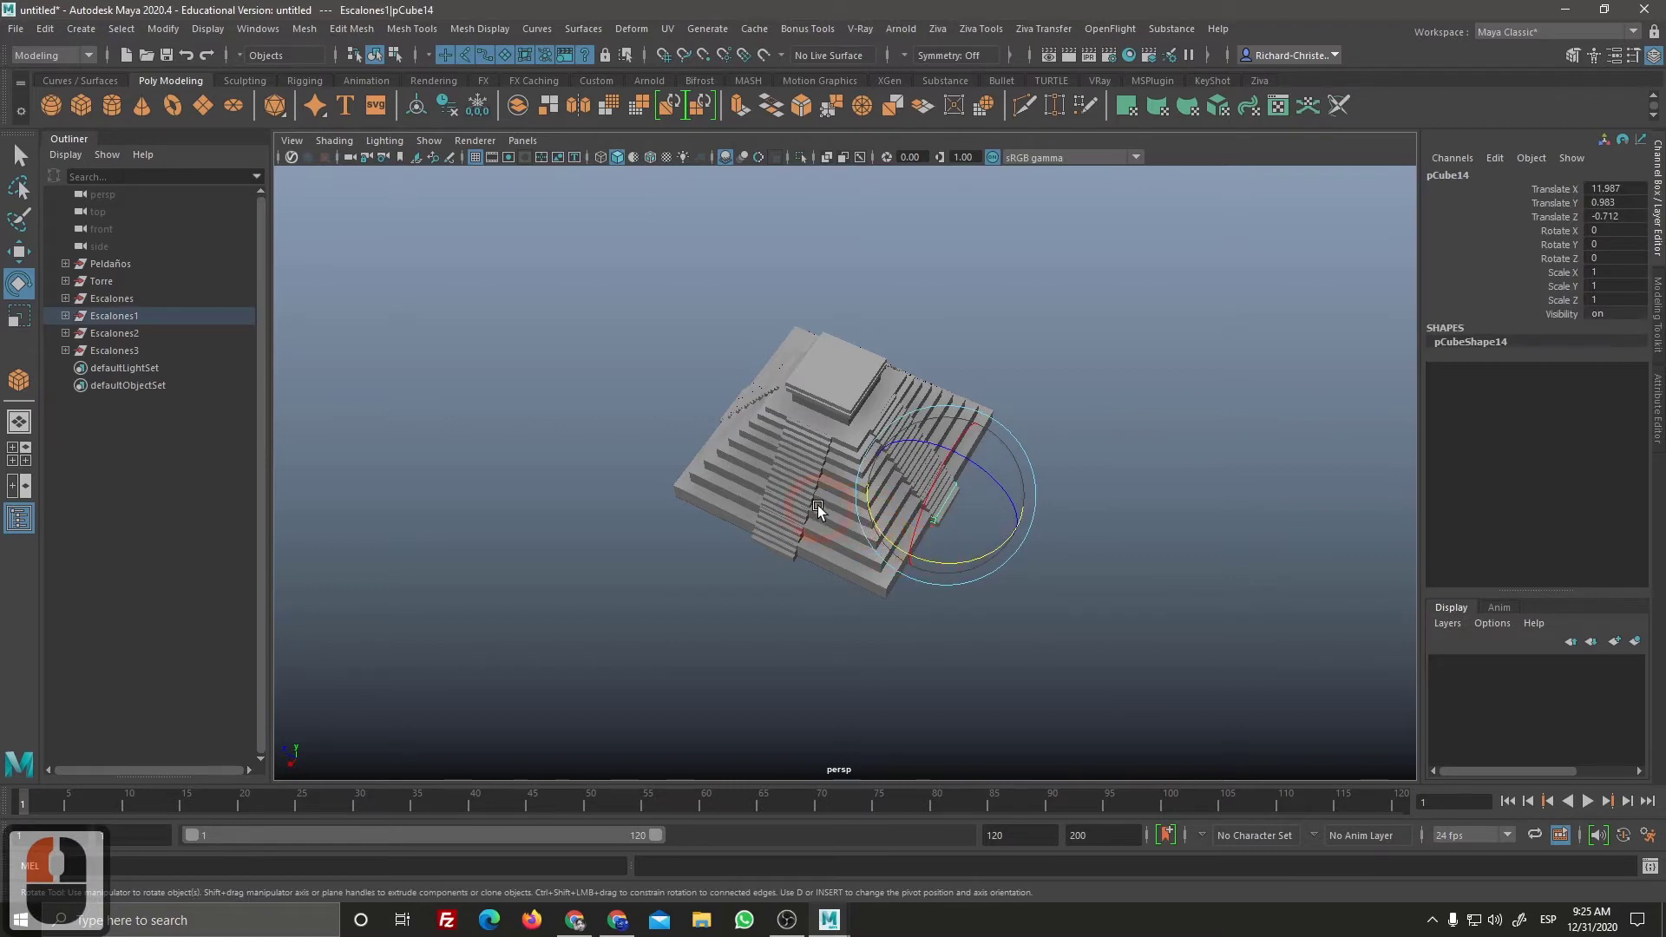
click(823, 515)
double_click(981, 434)
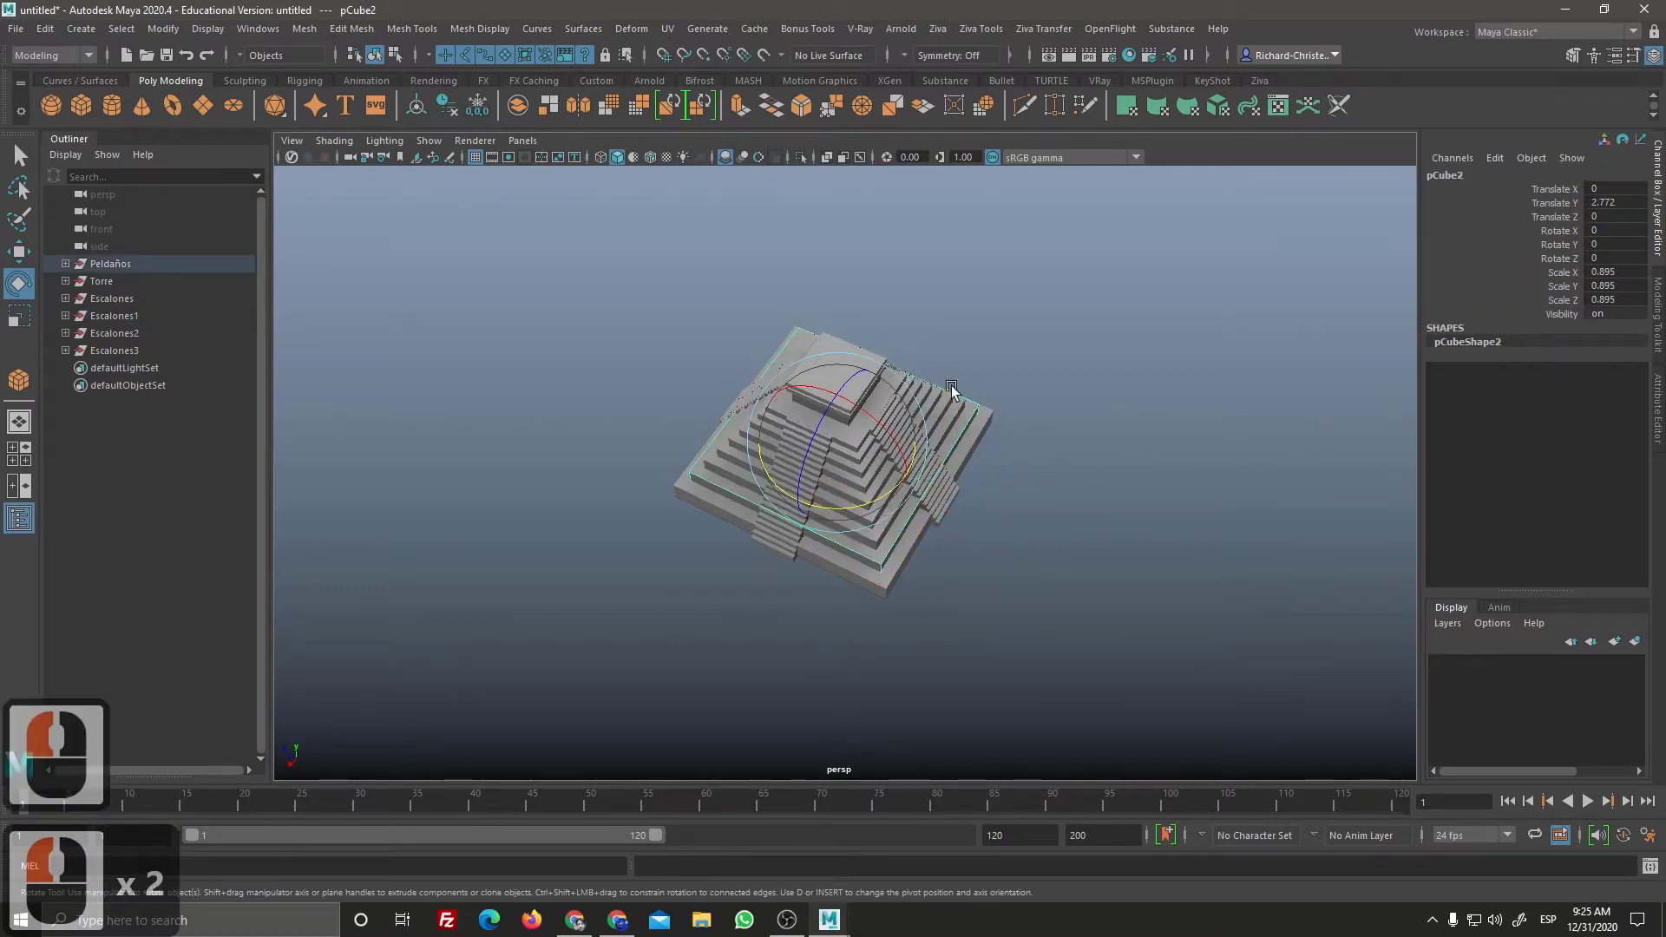
click(1052, 551)
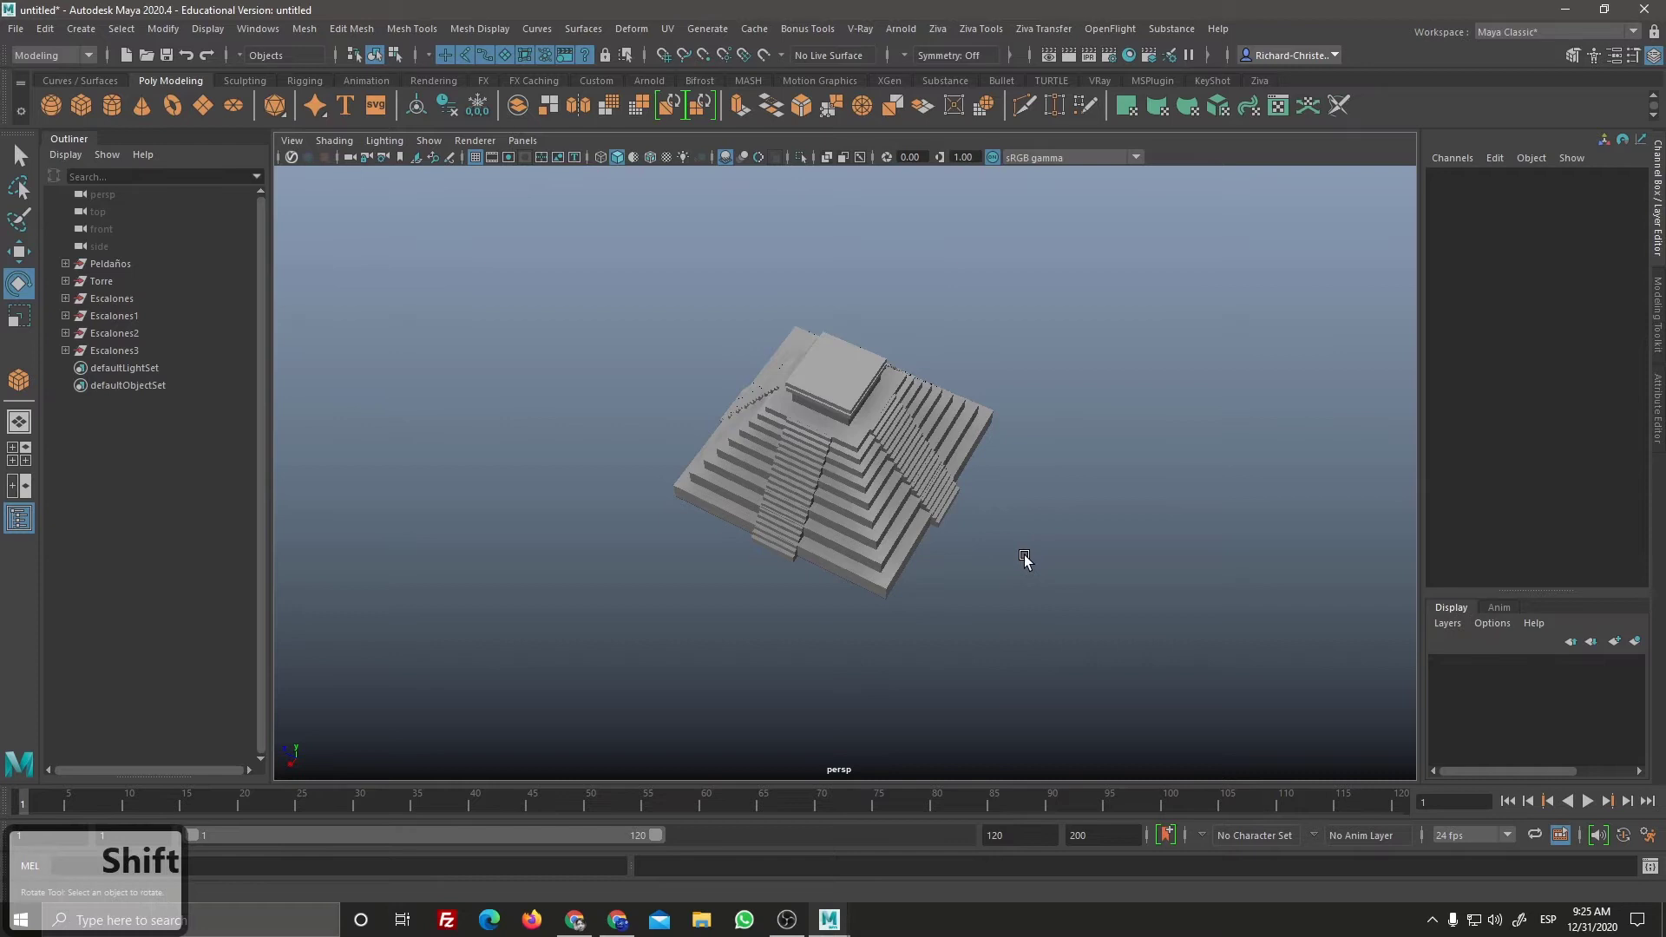
Step: Move in closer and select the Escalones staircase on the pyramid's left face
right_click(966, 538)
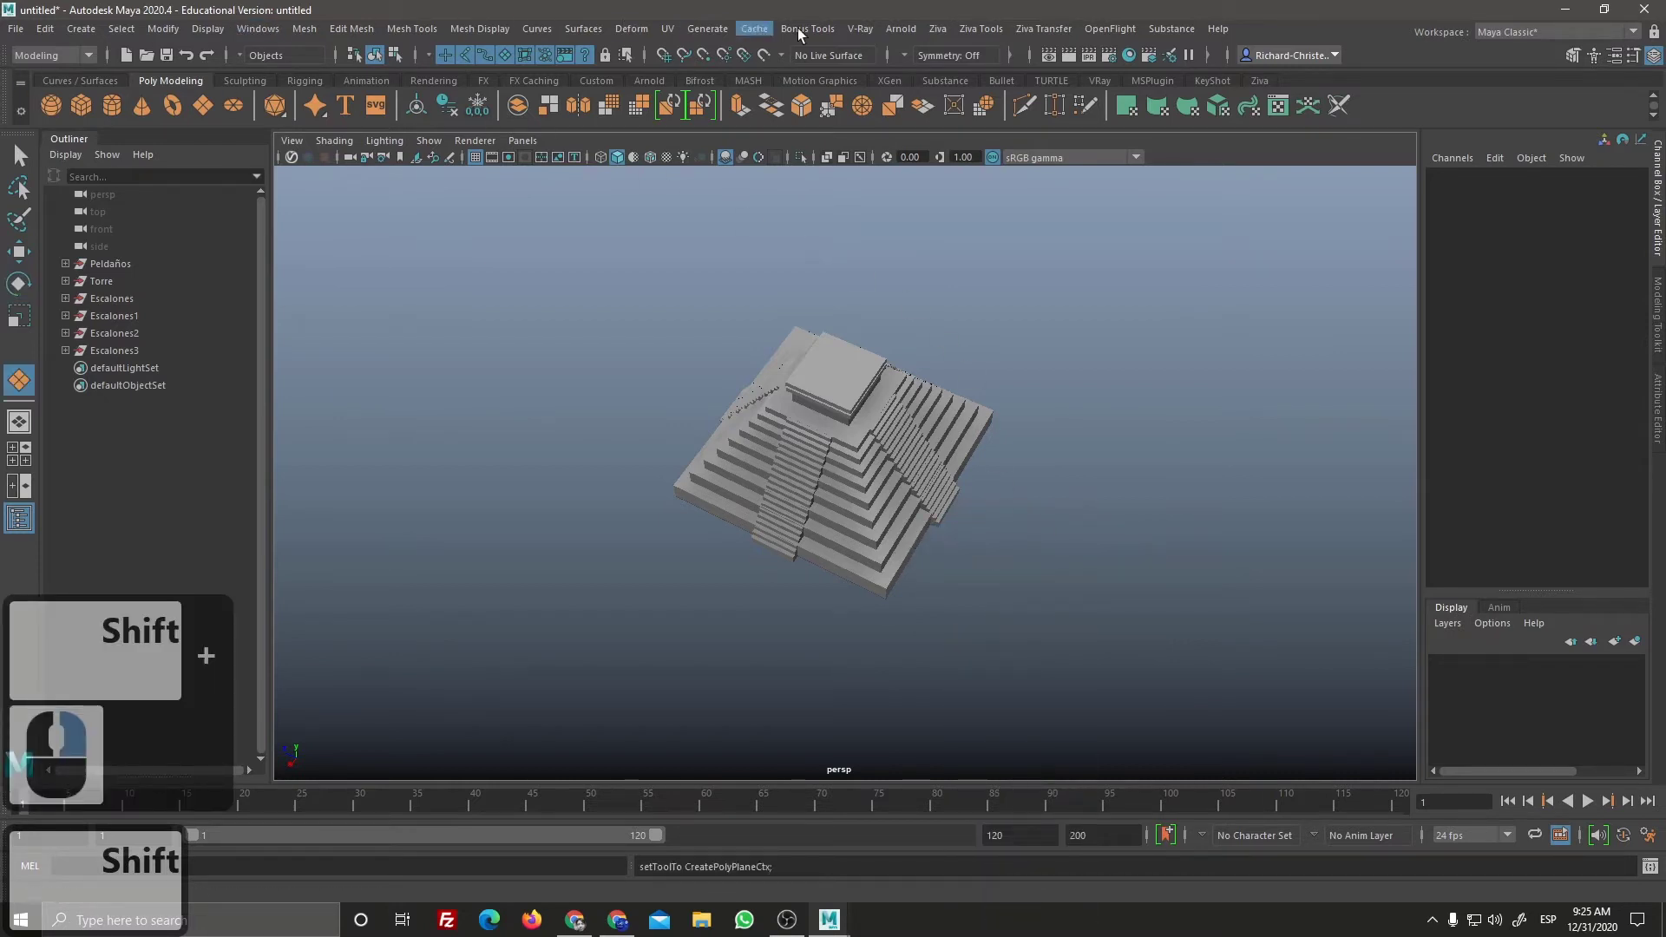
drag(727, 108, 696, 41)
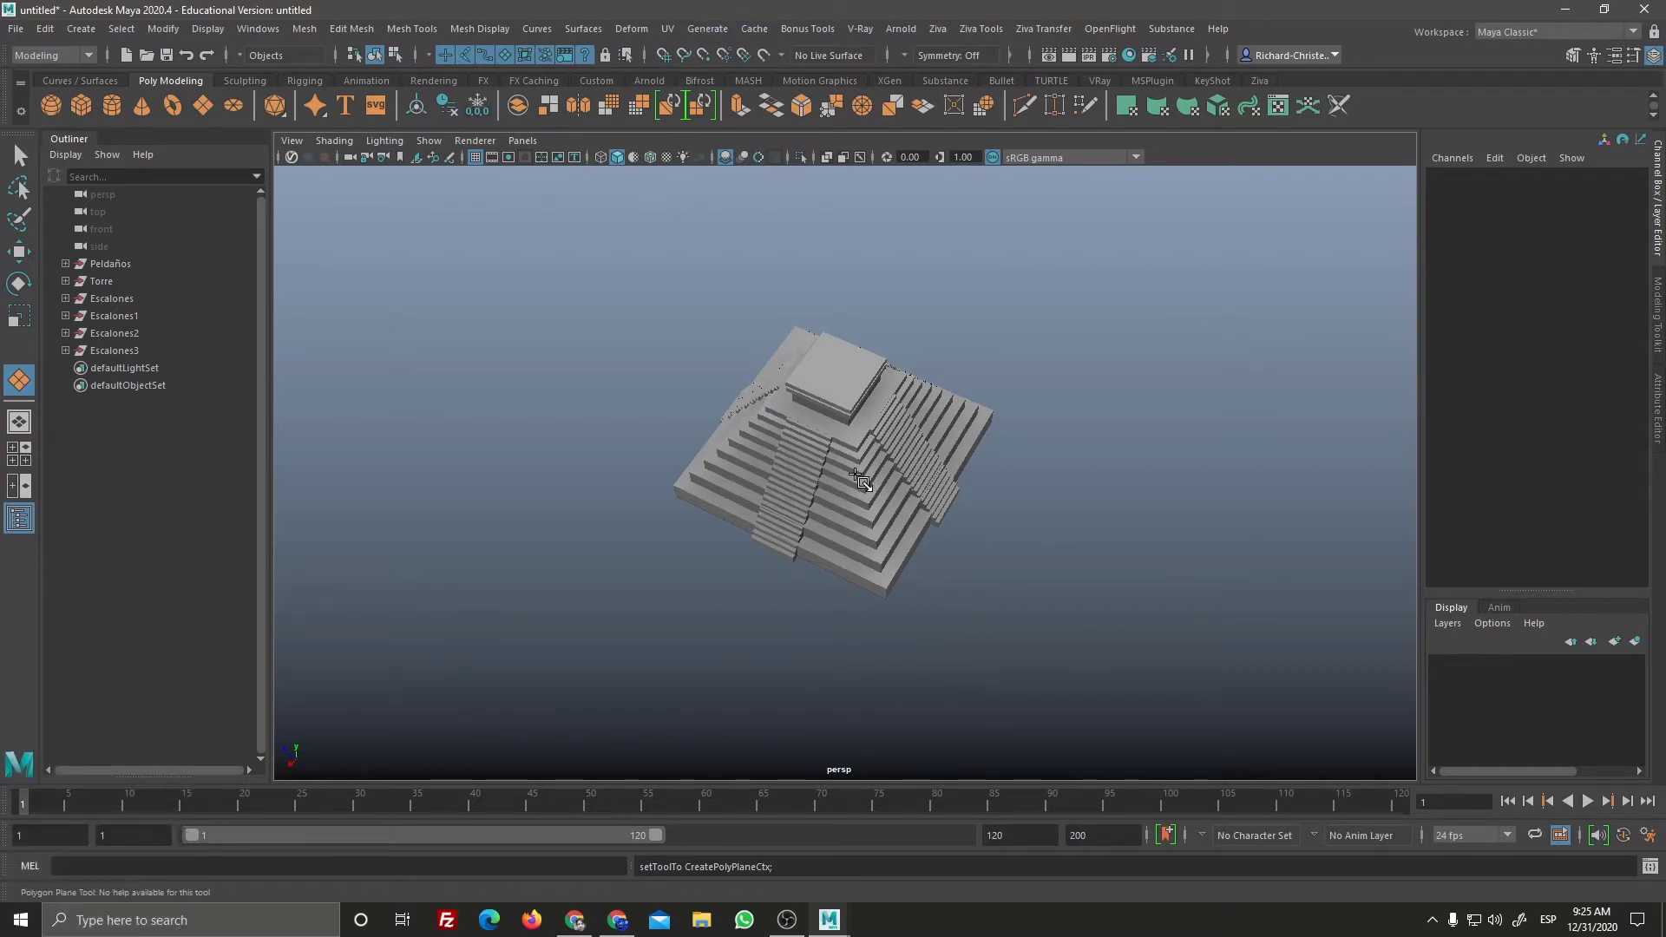
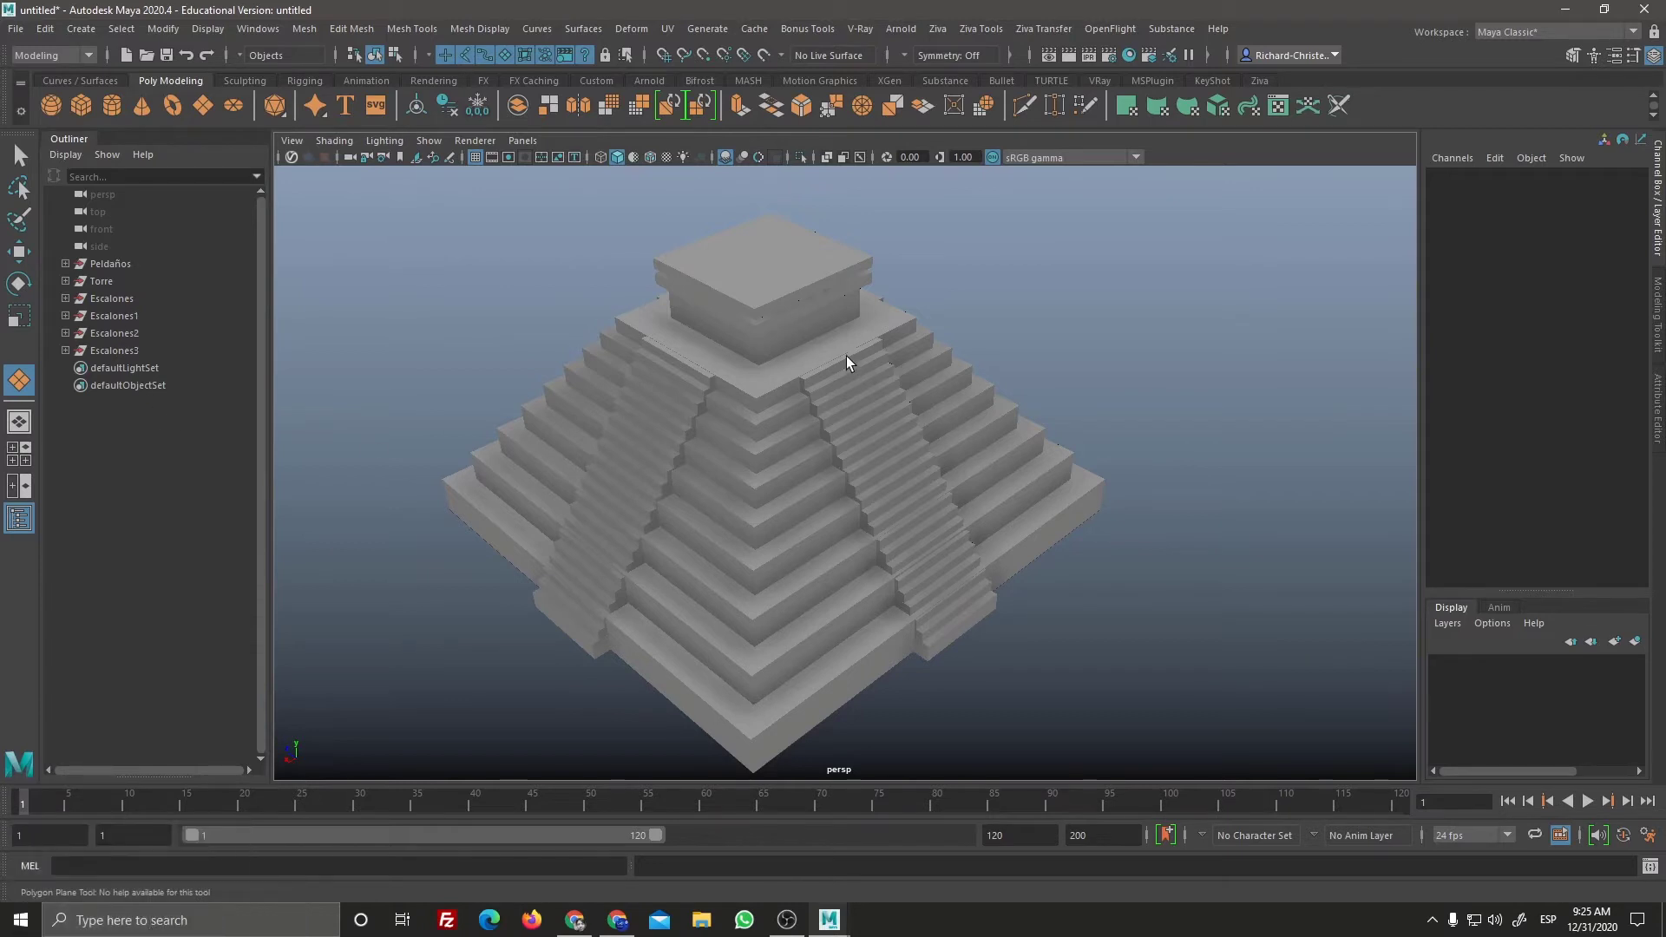
click(356, 607)
click(260, 470)
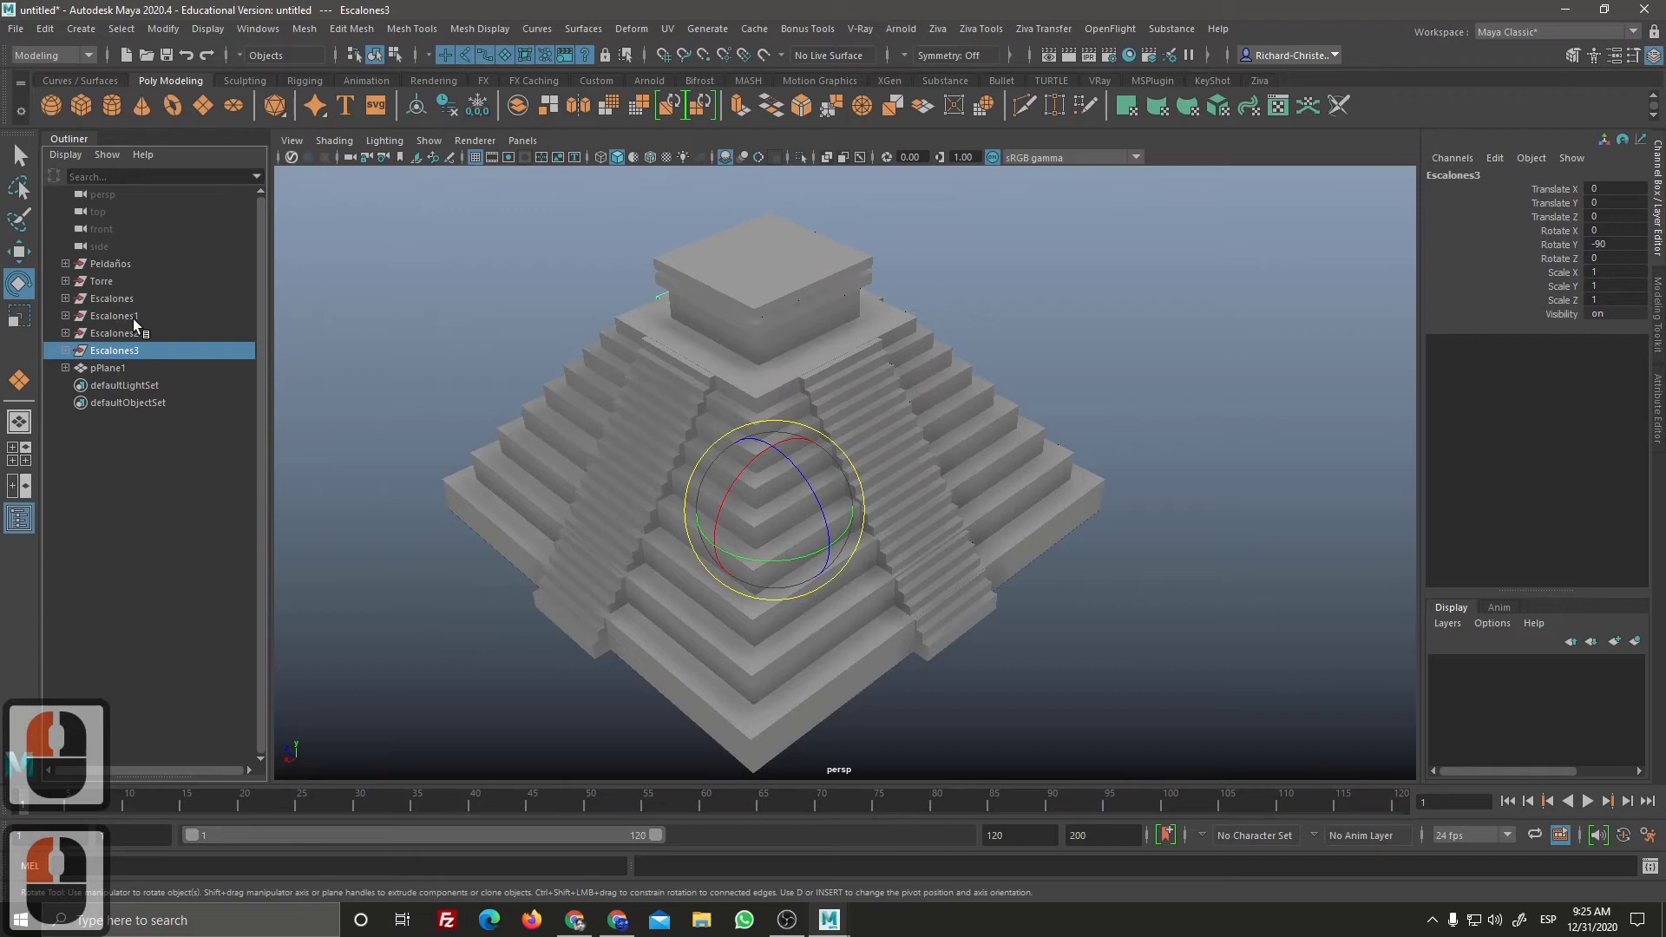
click(136, 326)
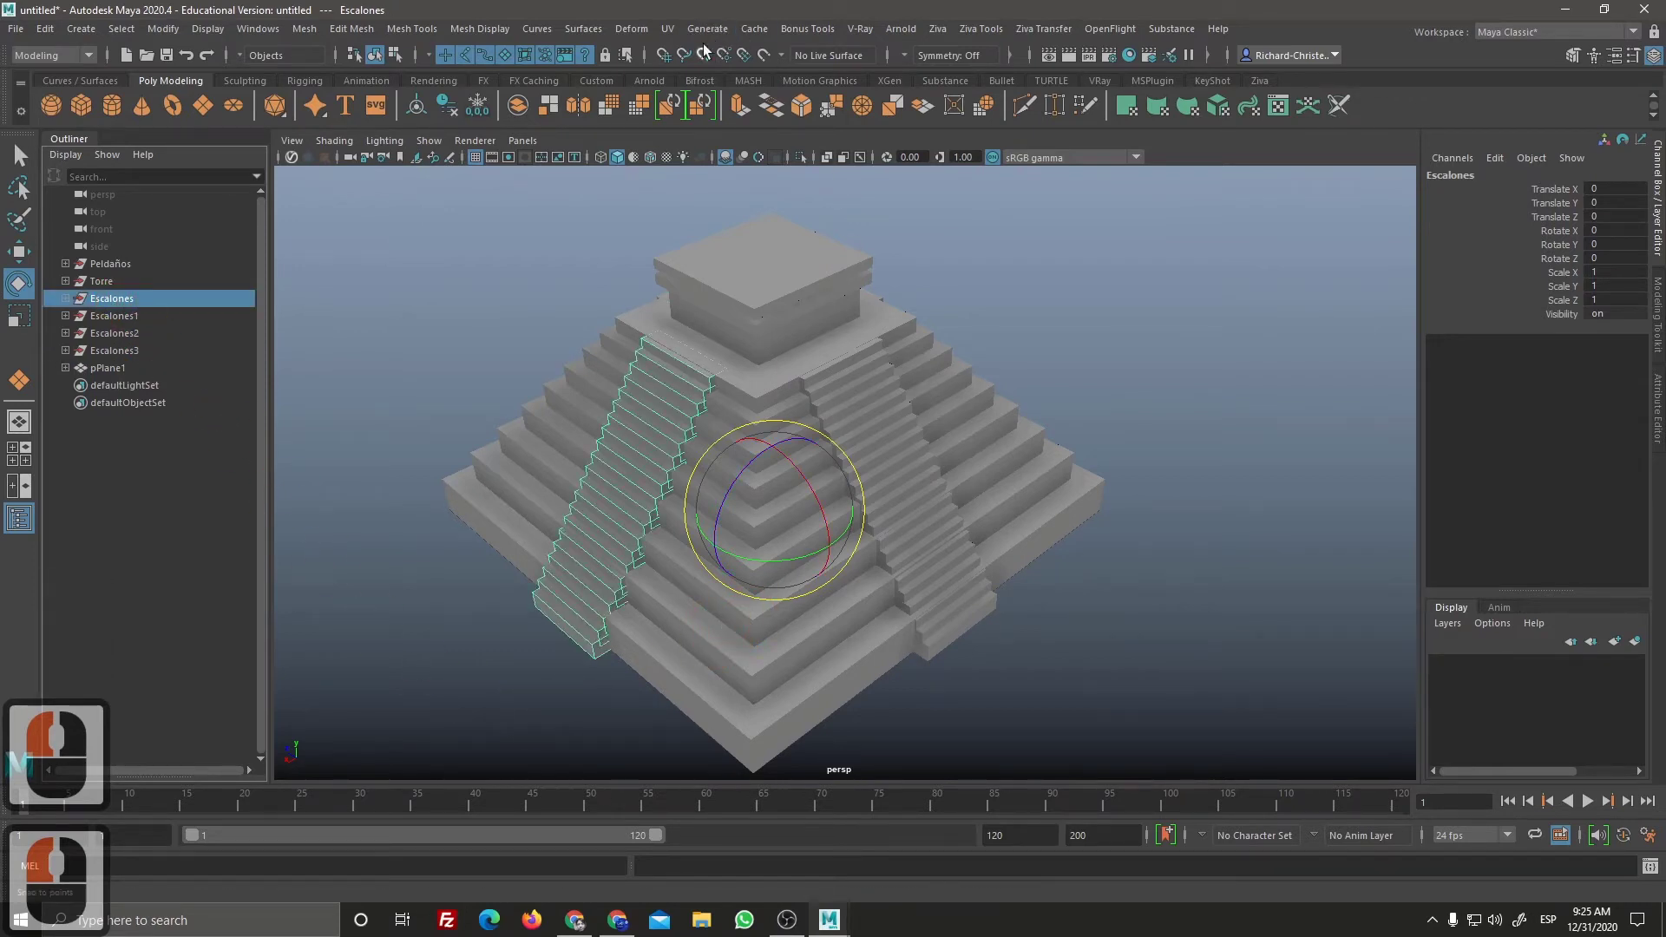
Step: Add a 2×5×2 lattice deformer (ffd1) around the left staircase via Deform > Lattice
click(644, 38)
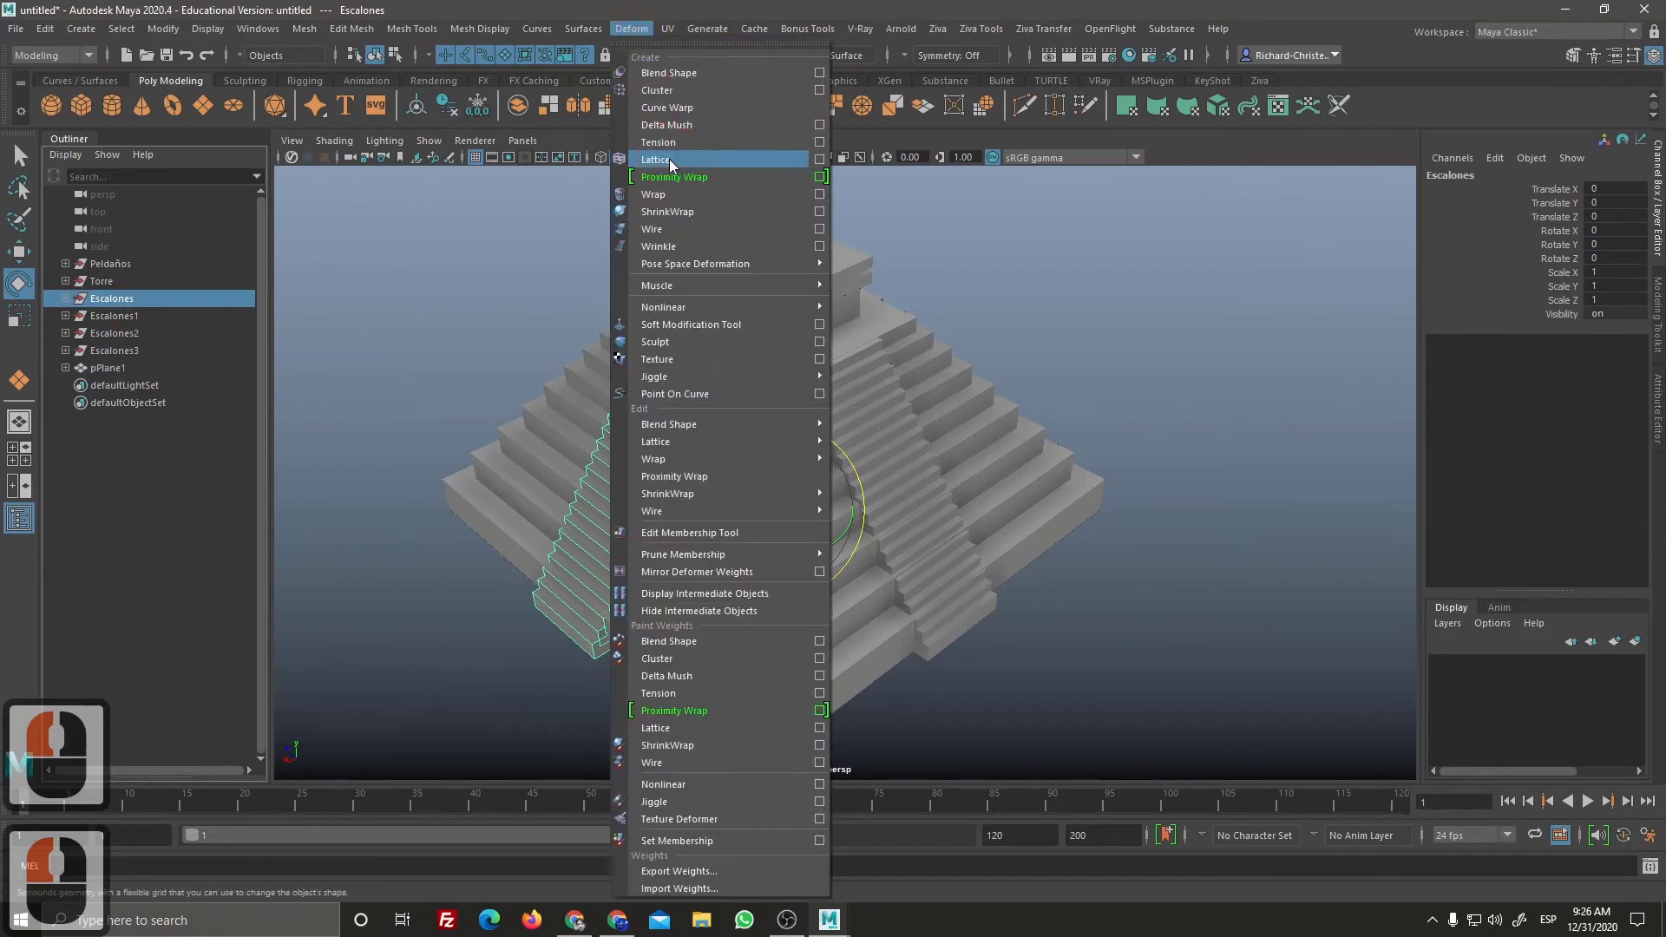
click(676, 164)
right_click(848, 596)
click(807, 560)
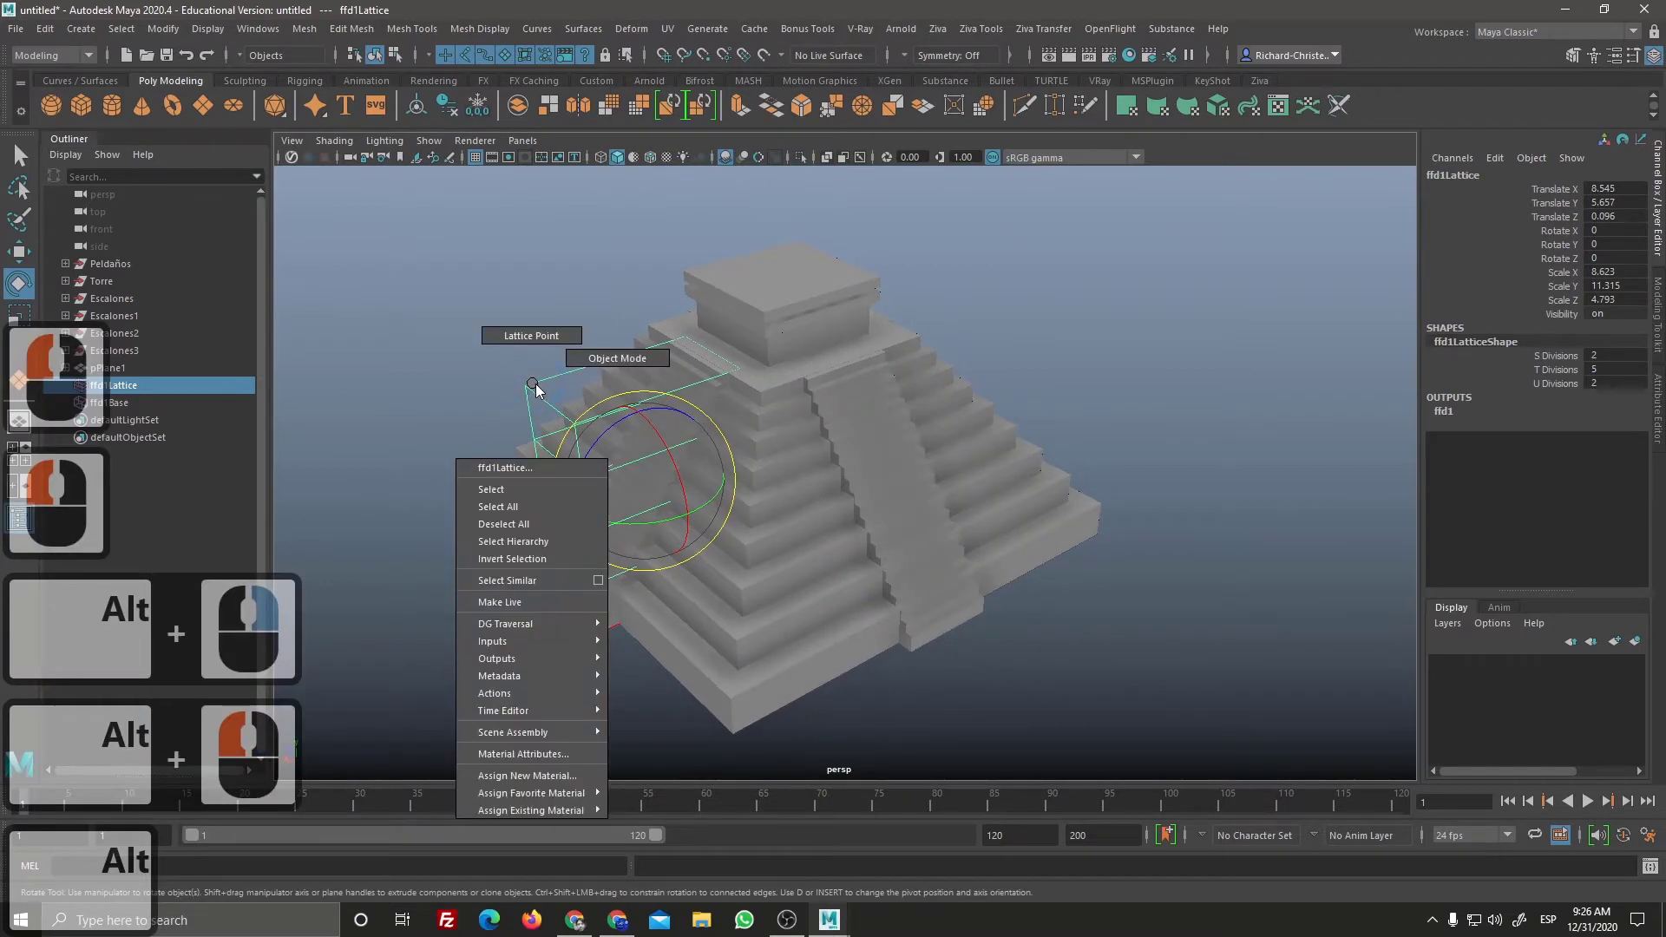
Step: Switch the new lattice to Lattice Point mode and select a column of its points
right_click(542, 344)
click(543, 344)
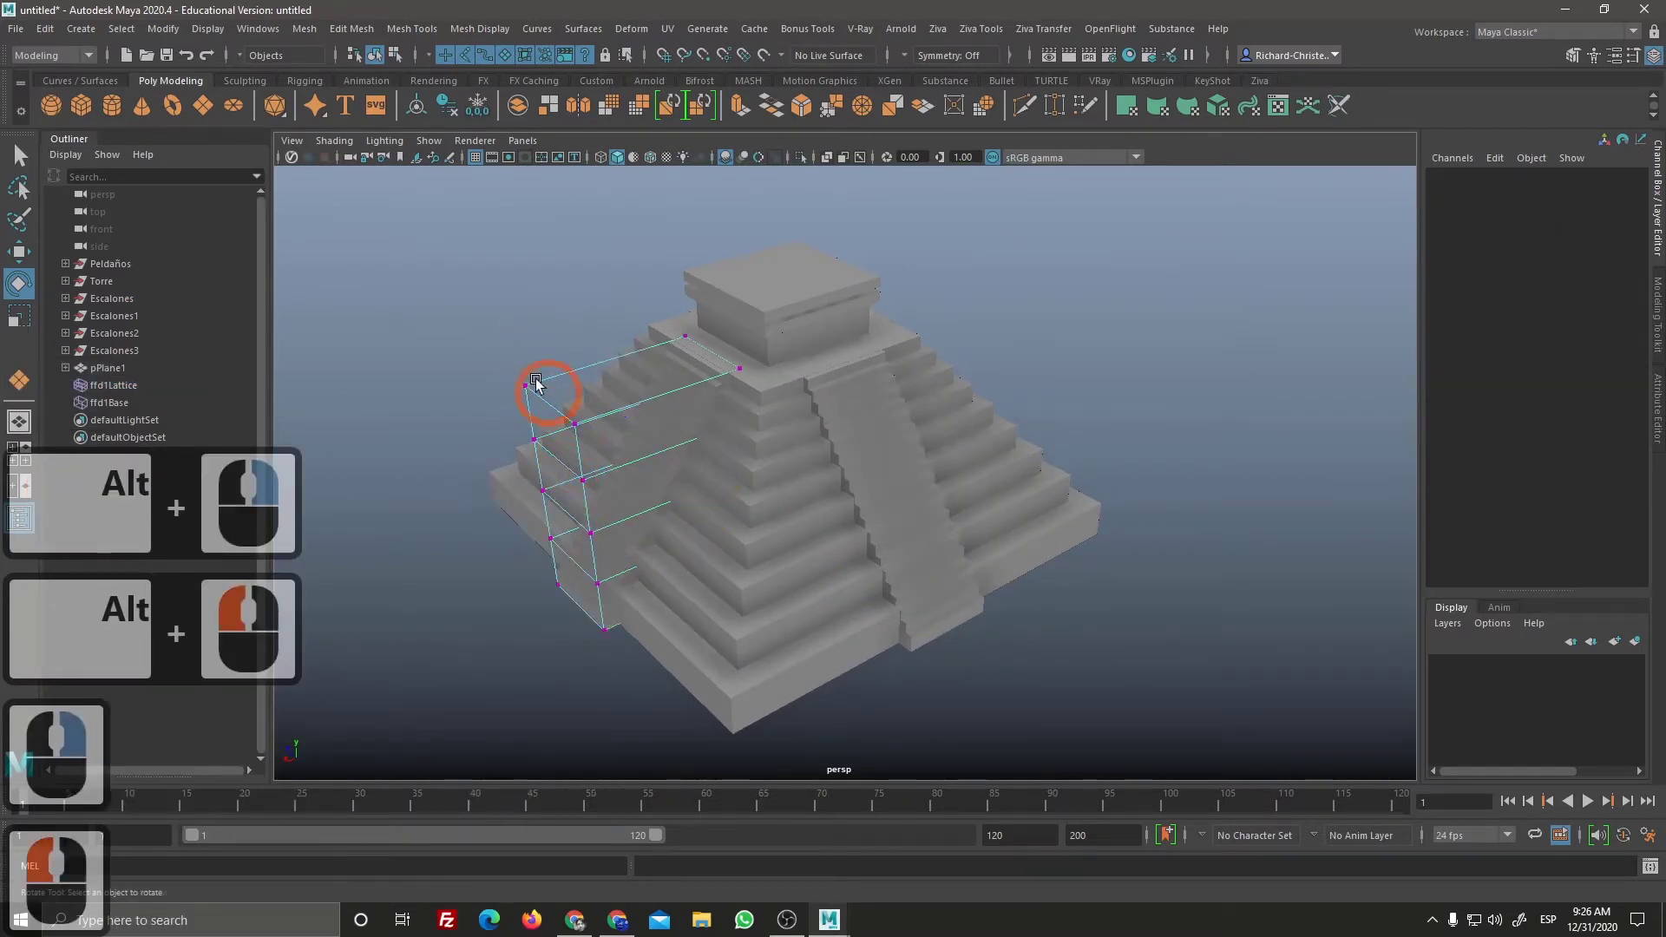
click(591, 463)
click(648, 618)
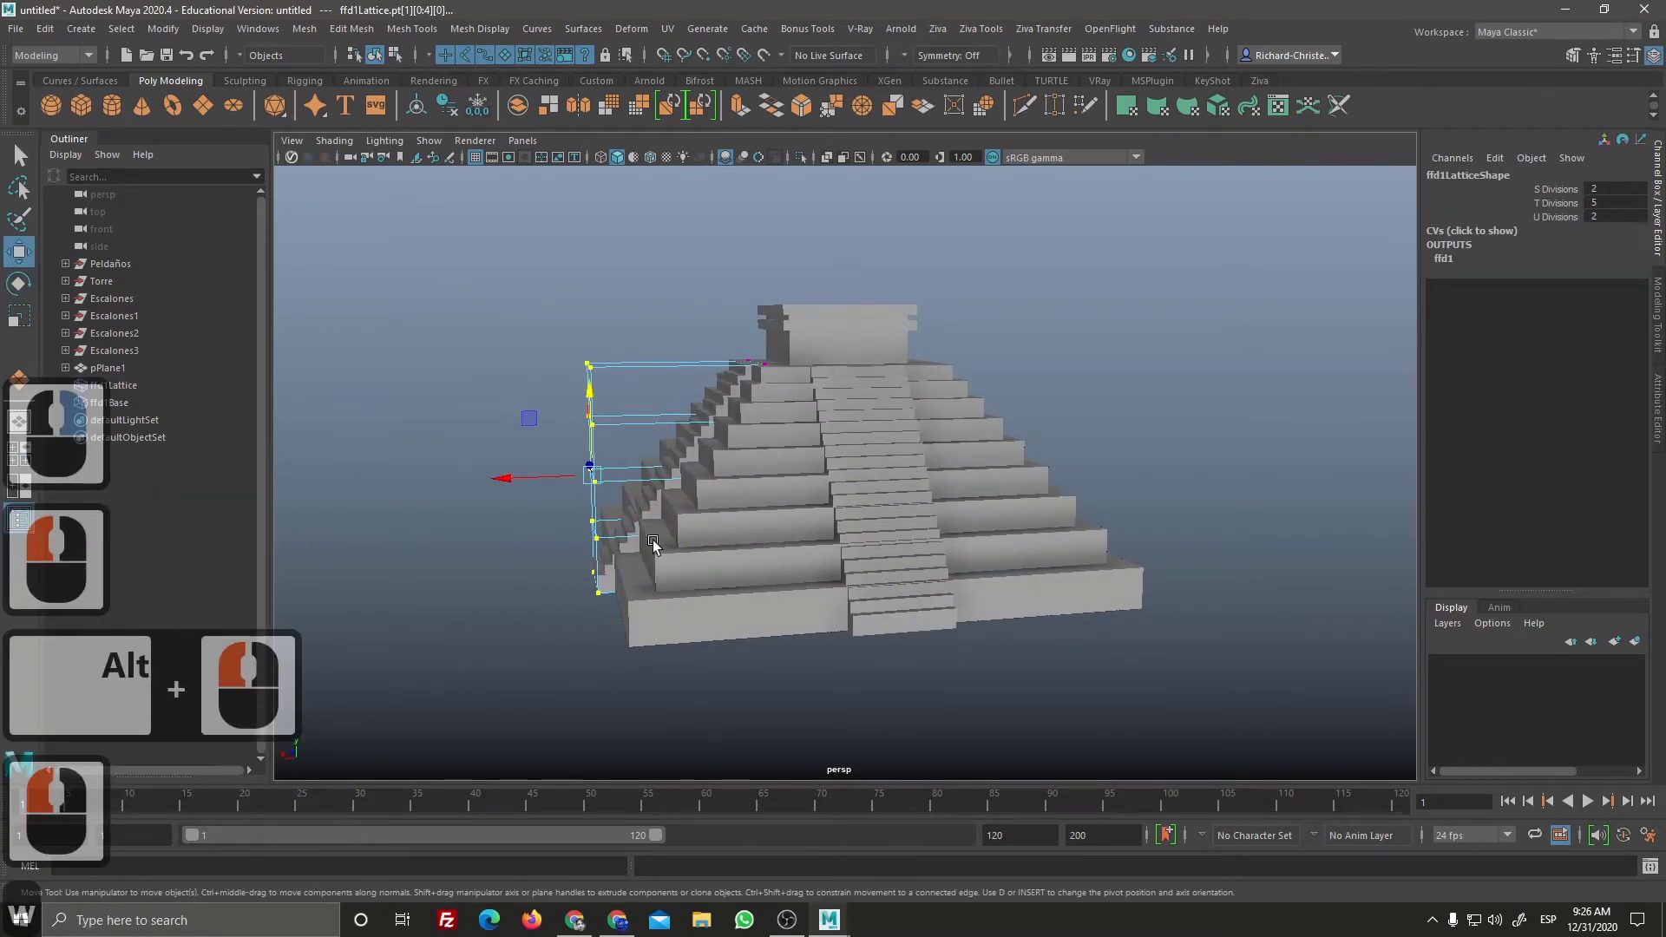
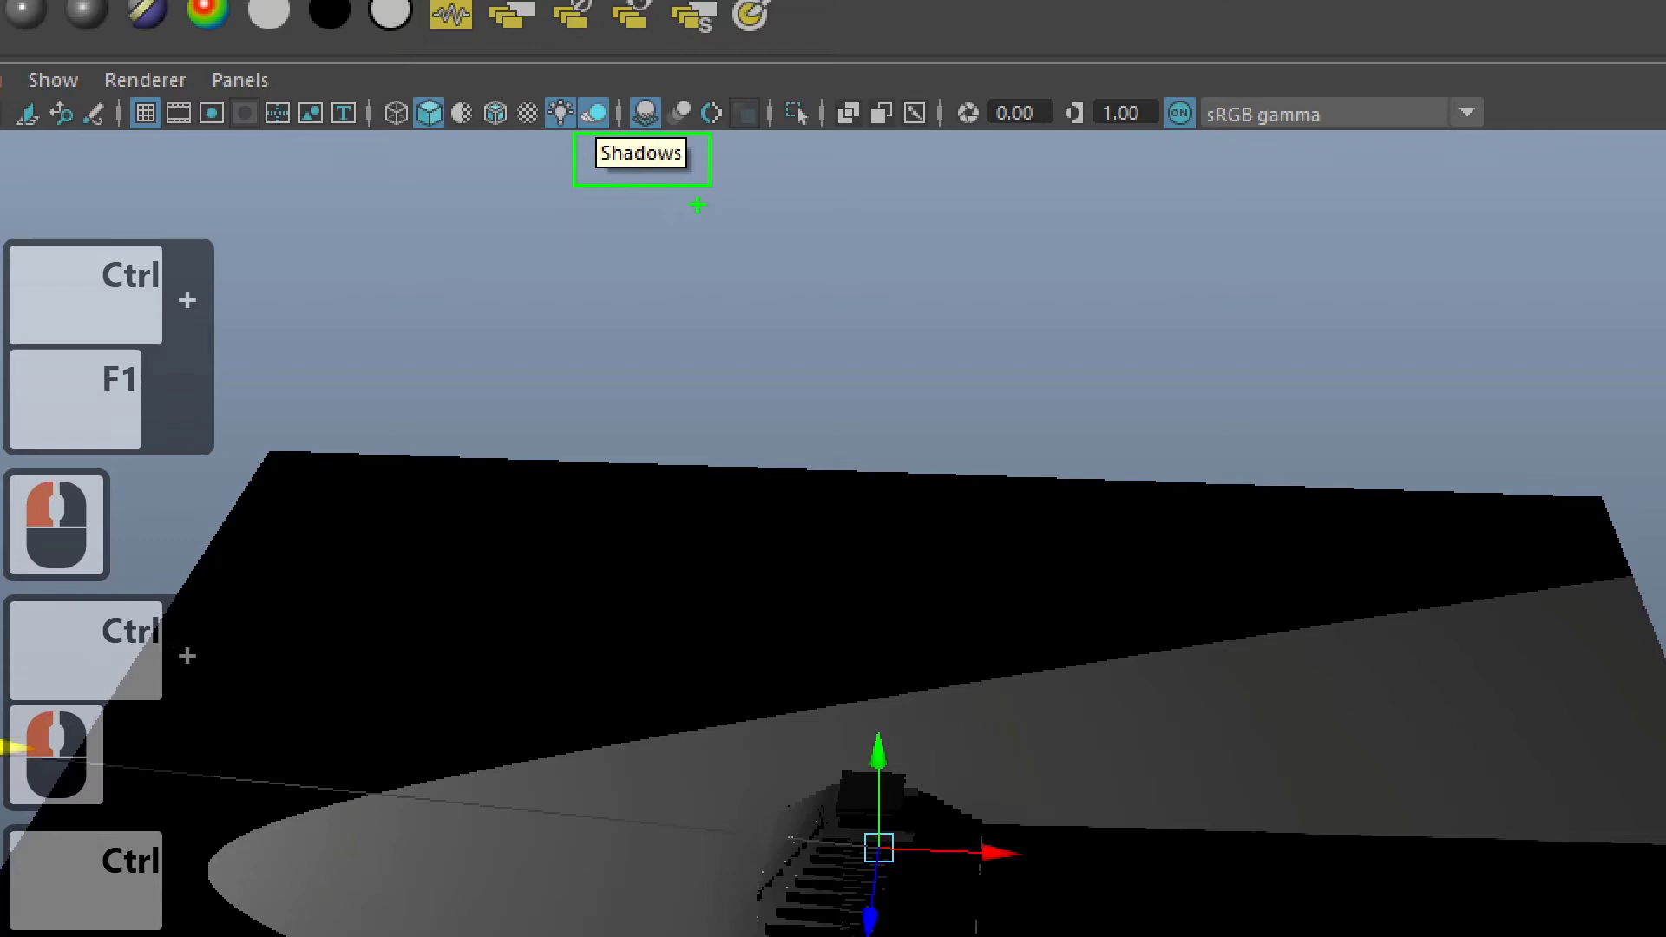
Step: Toggle viewport lighting and shadows to preview the scene lit by spotLight1
key(ctrl+F1)
click(688, 165)
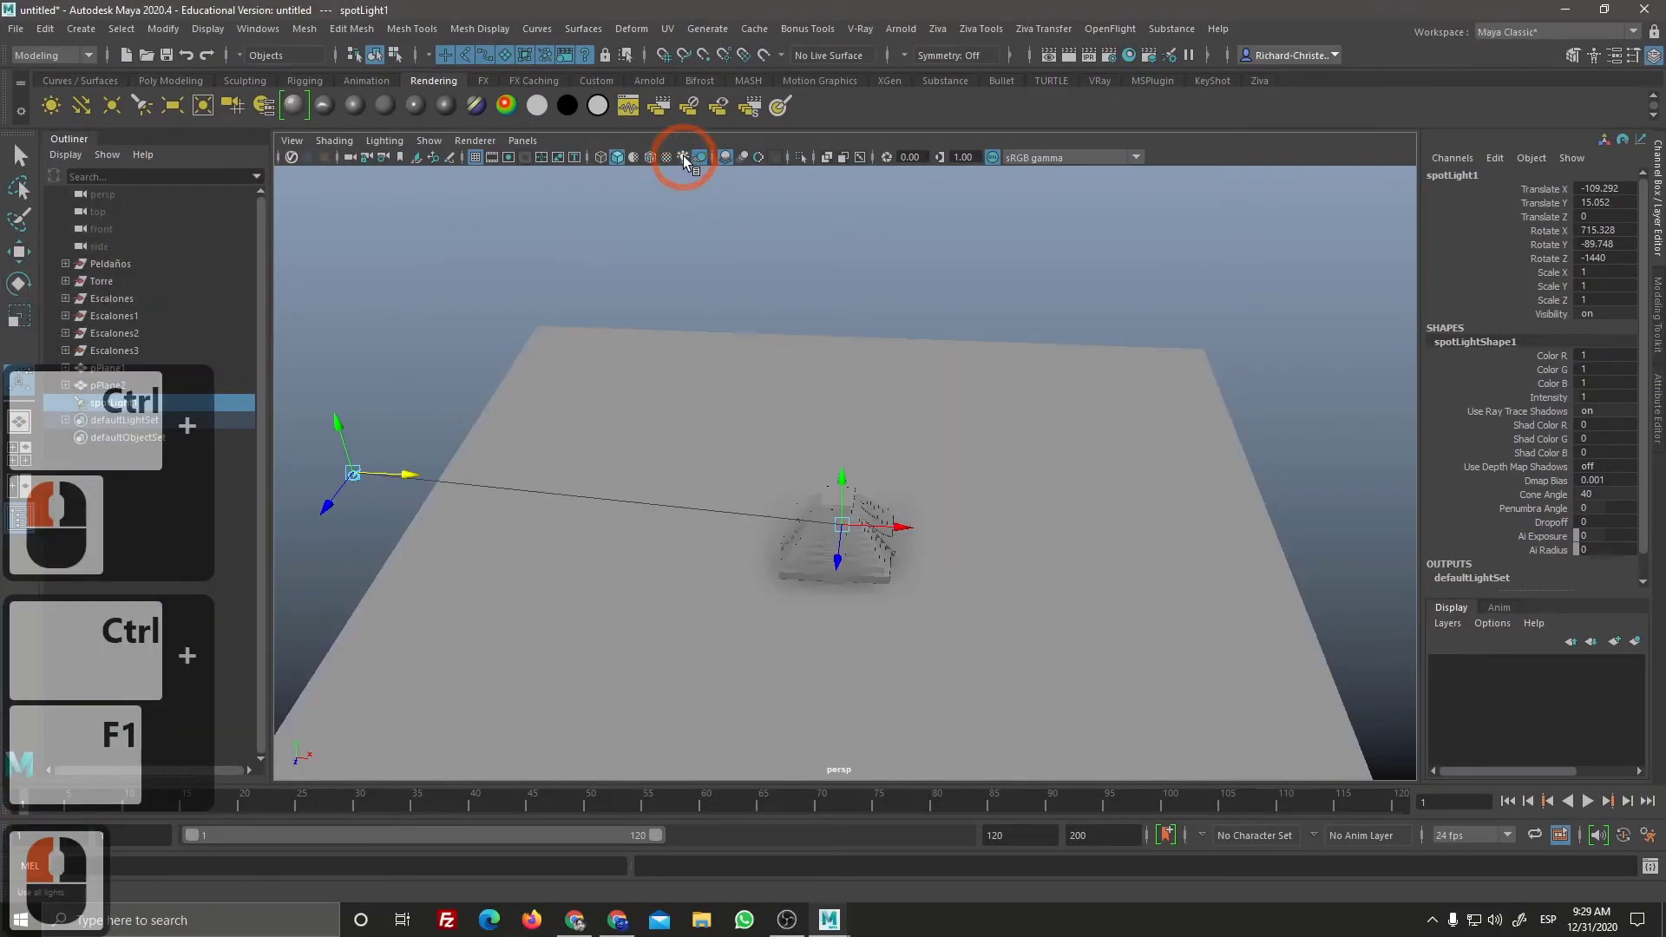
double_click(690, 166)
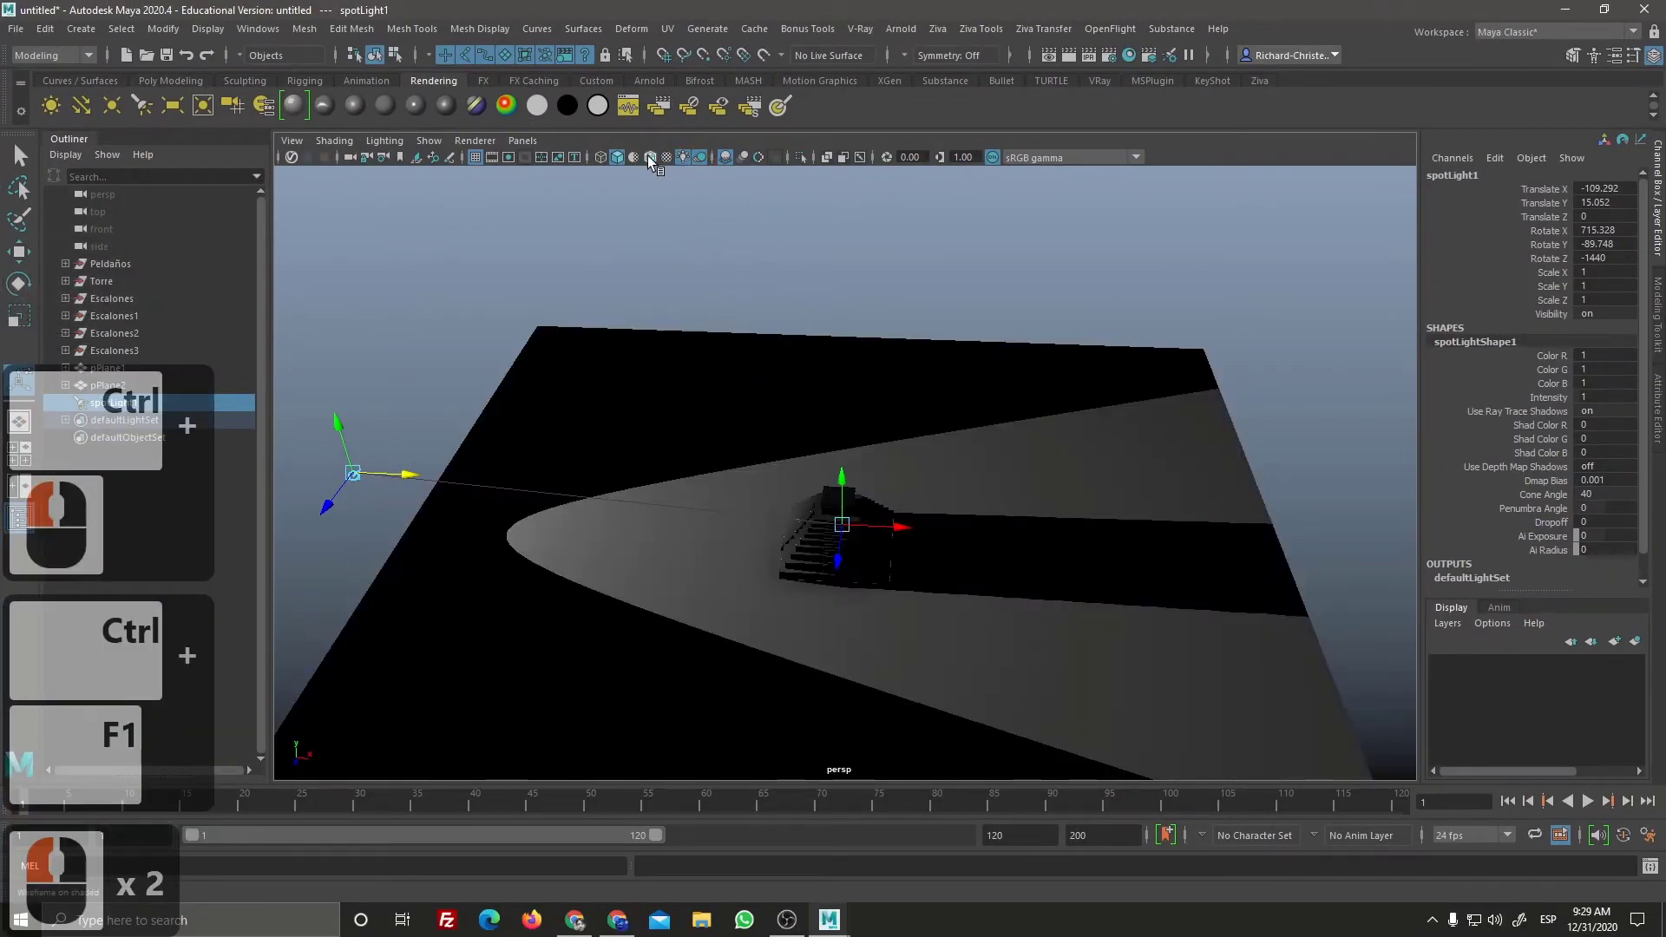
click(654, 165)
click(658, 161)
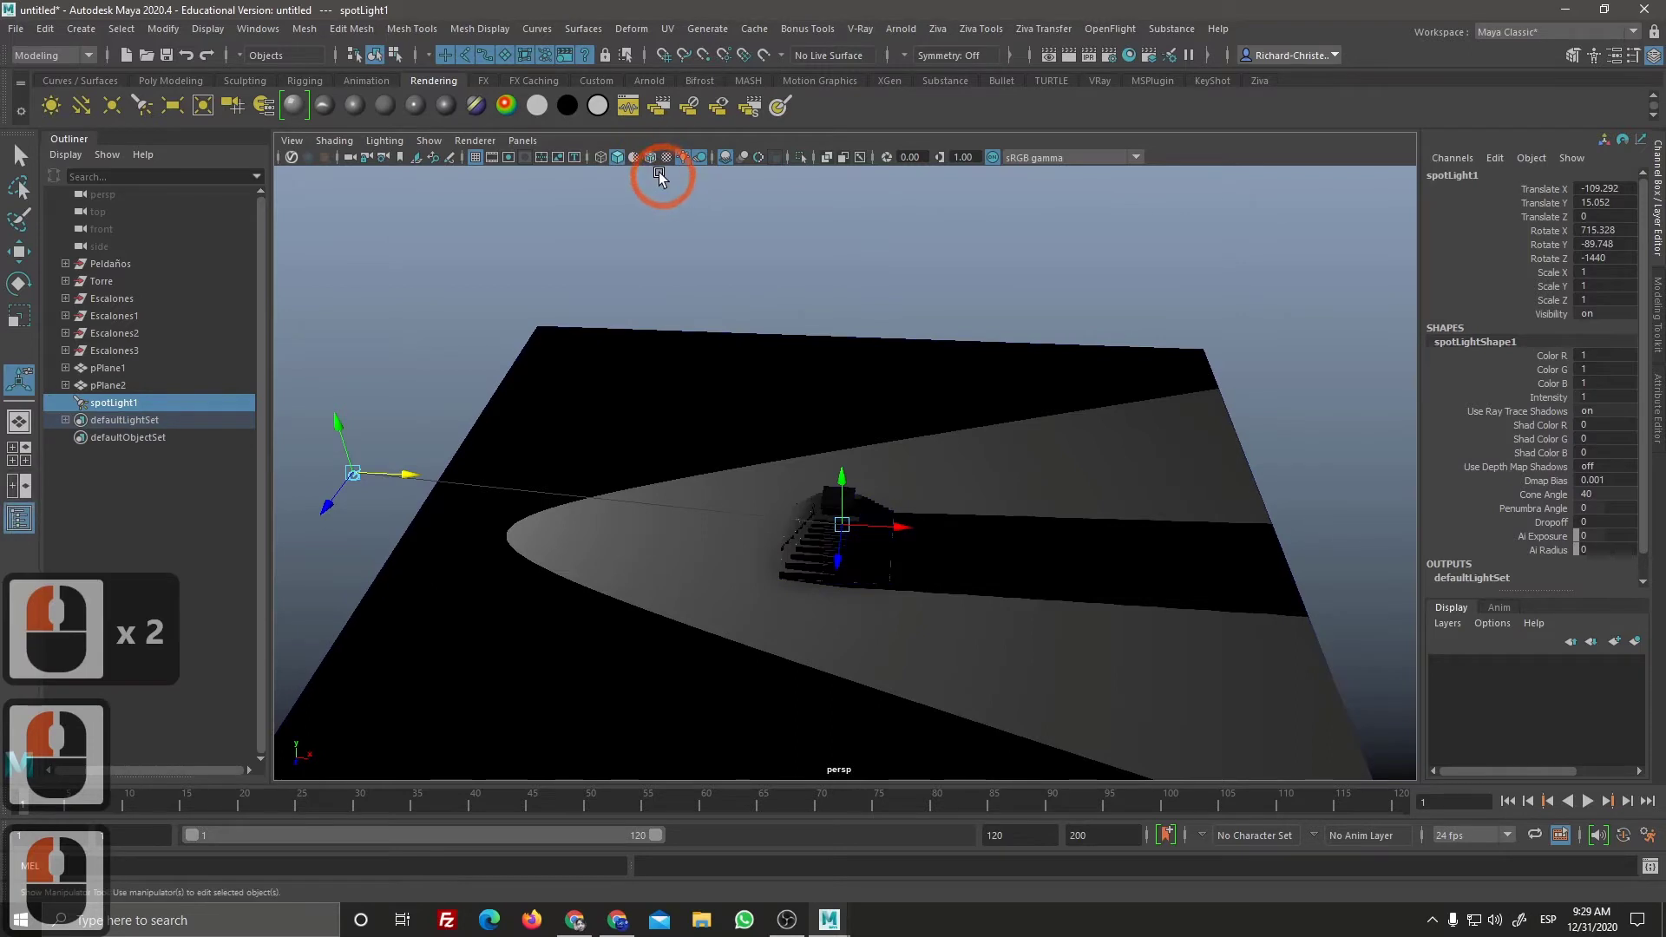
click(605, 164)
click(627, 176)
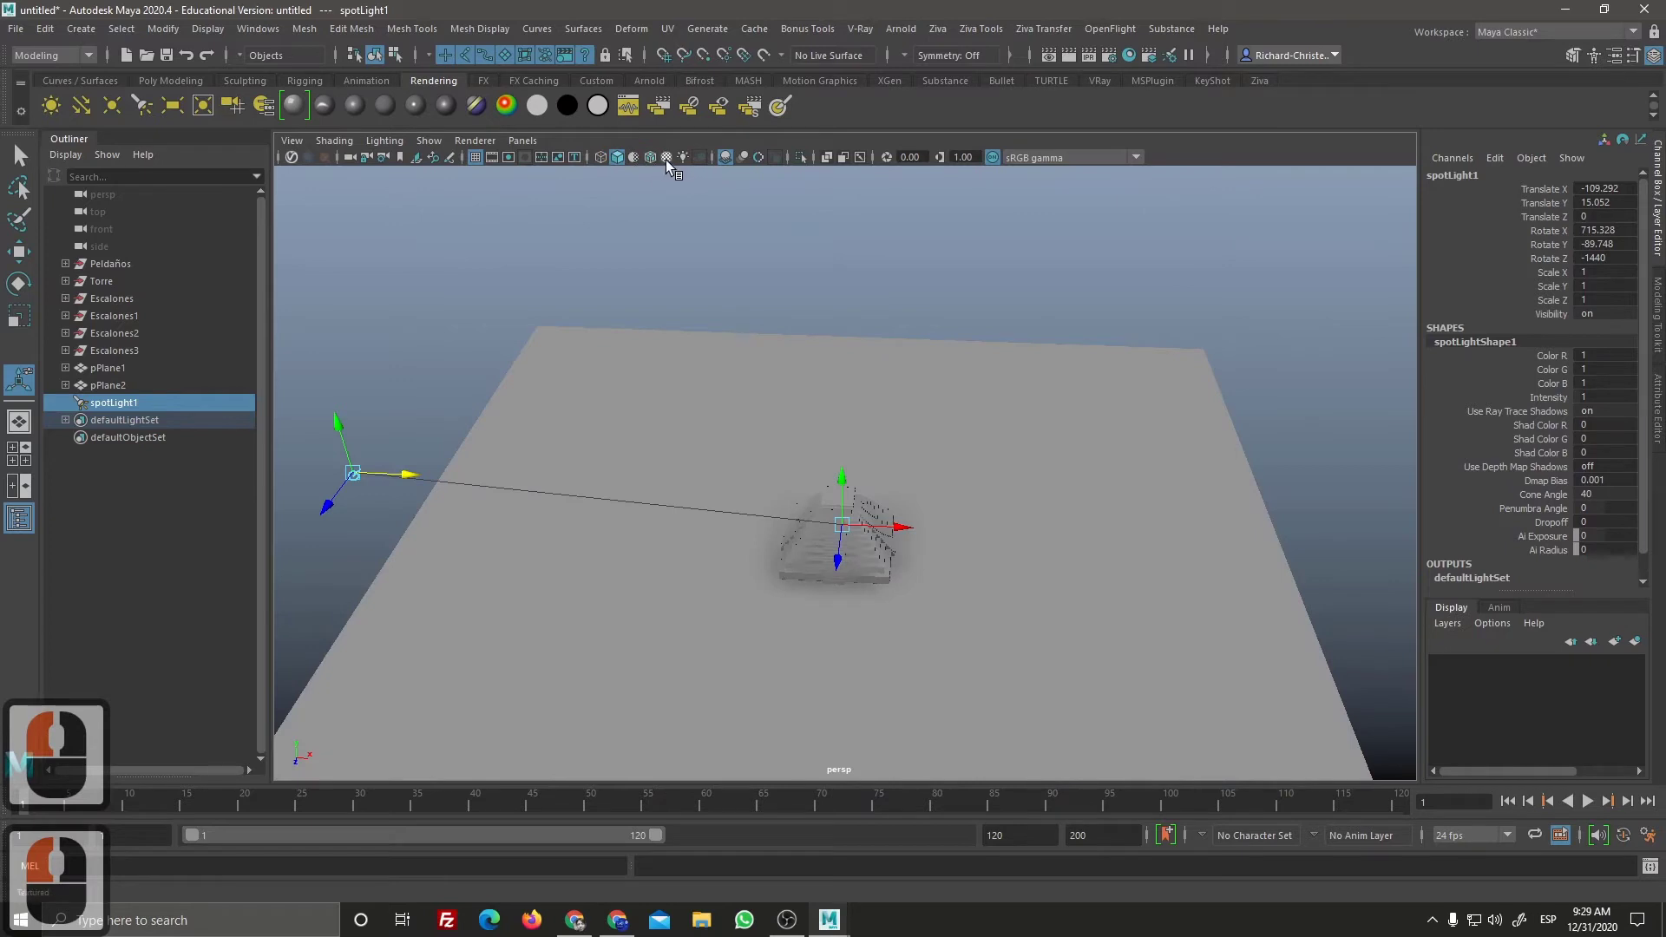
click(672, 165)
double_click(685, 170)
double_click(690, 175)
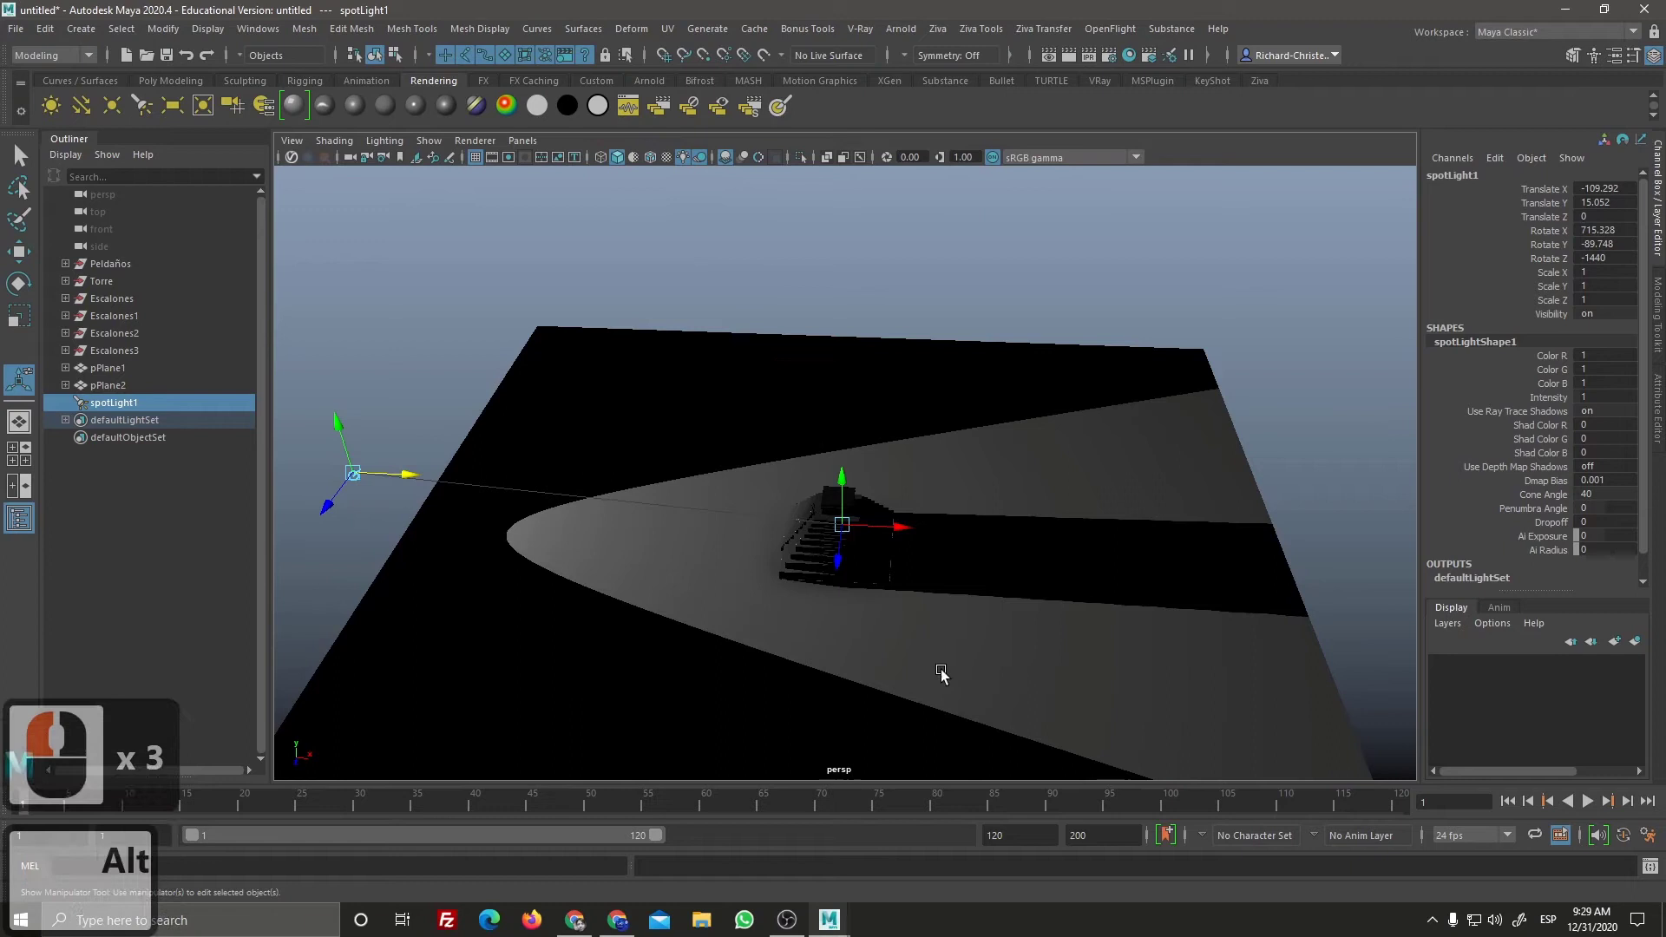
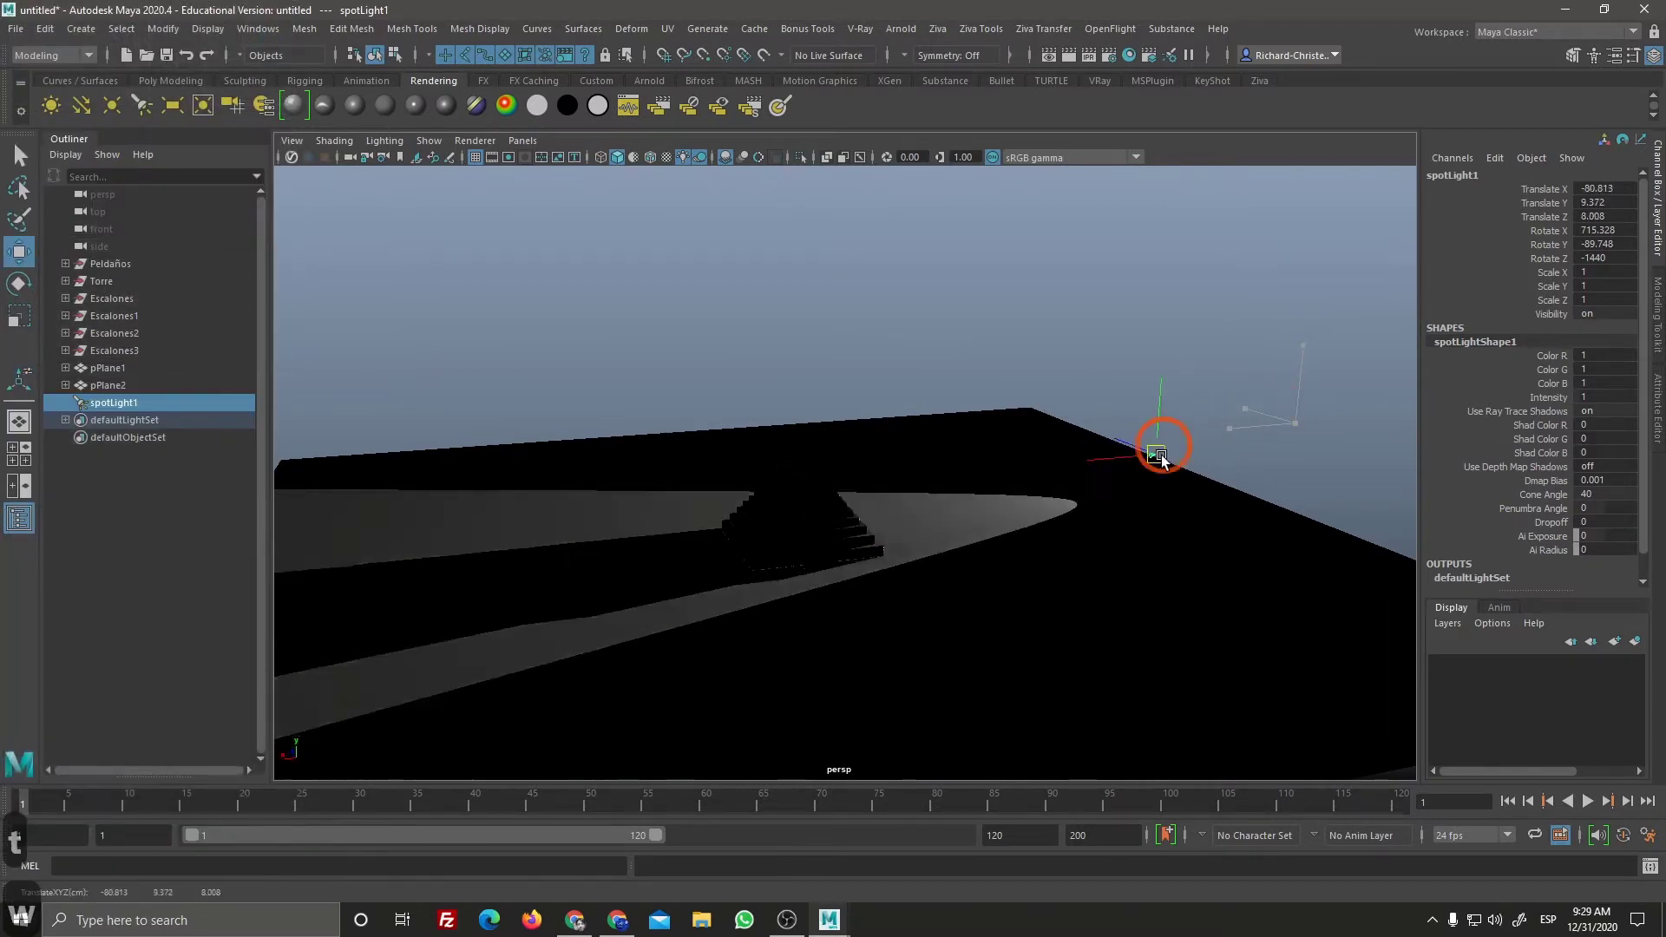
Step: Move and re-aim spotLight1 to just above the pyramid's top, undoing one wrong move
click(1043, 466)
key(ctrl+z)
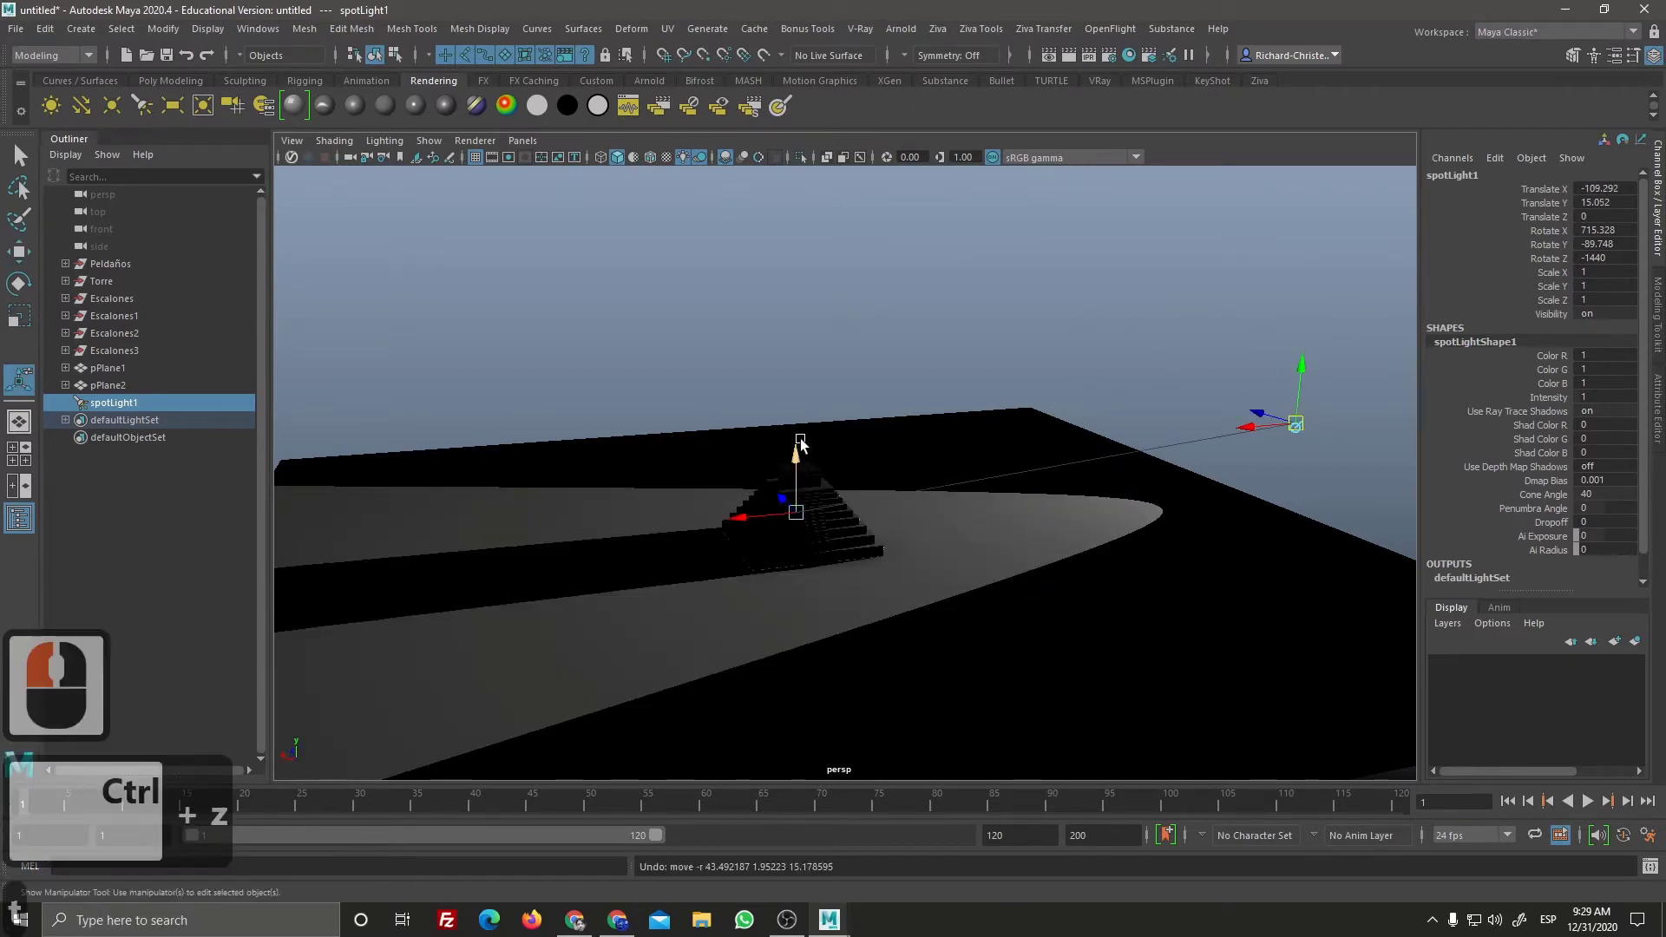
click(808, 447)
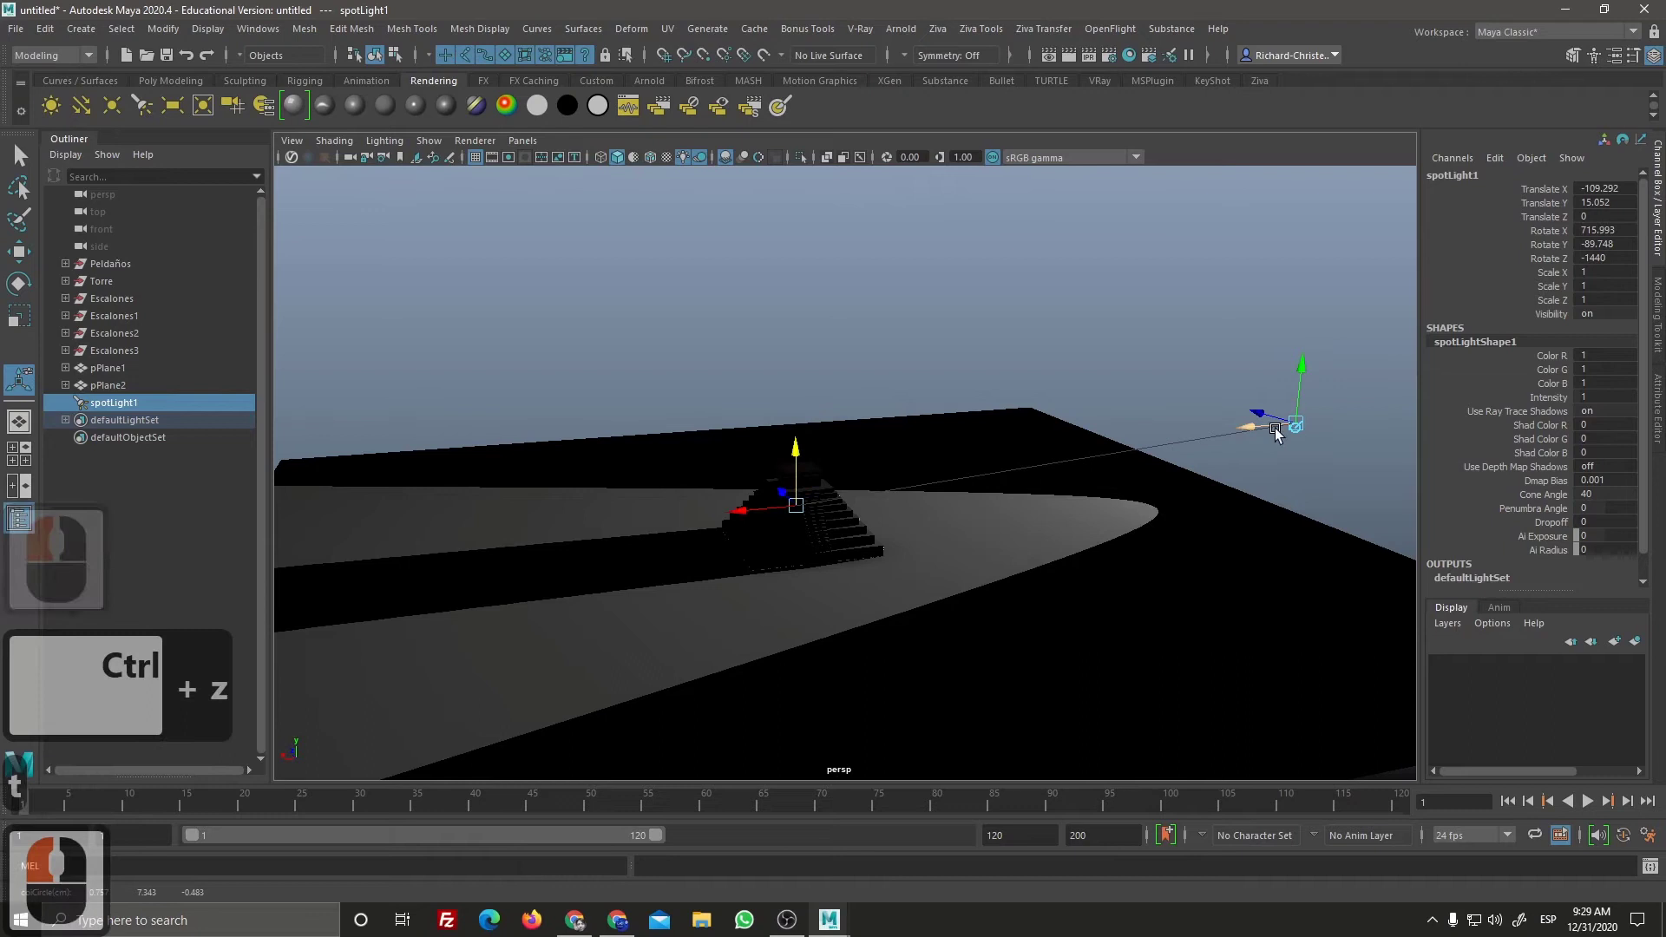
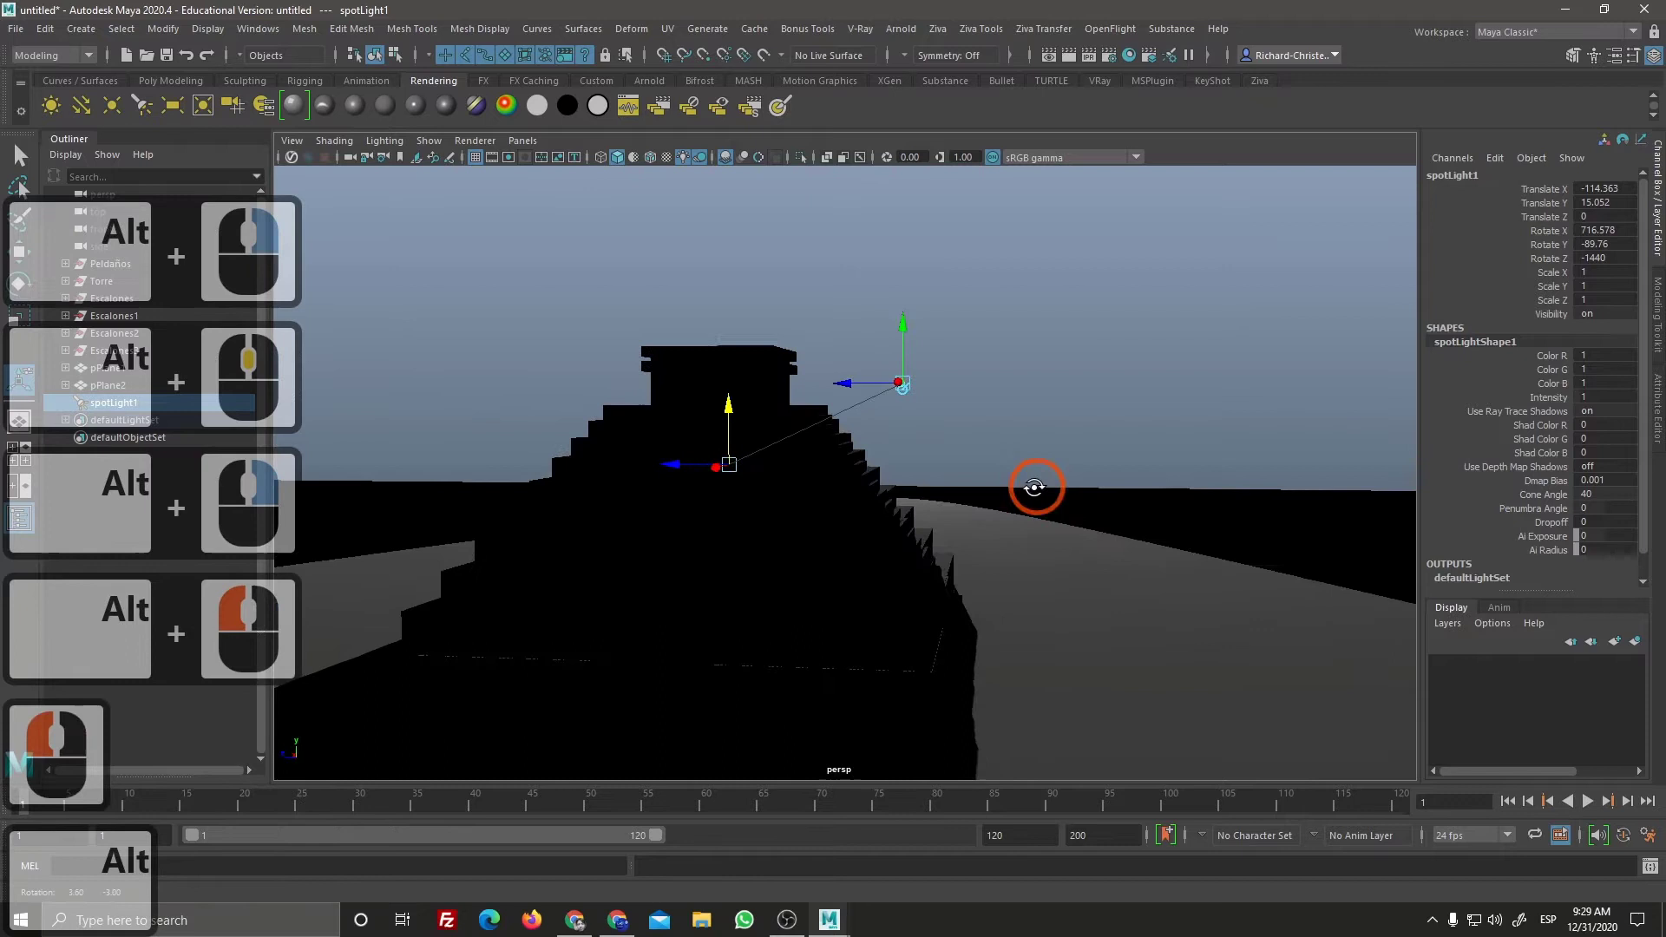
click(1005, 494)
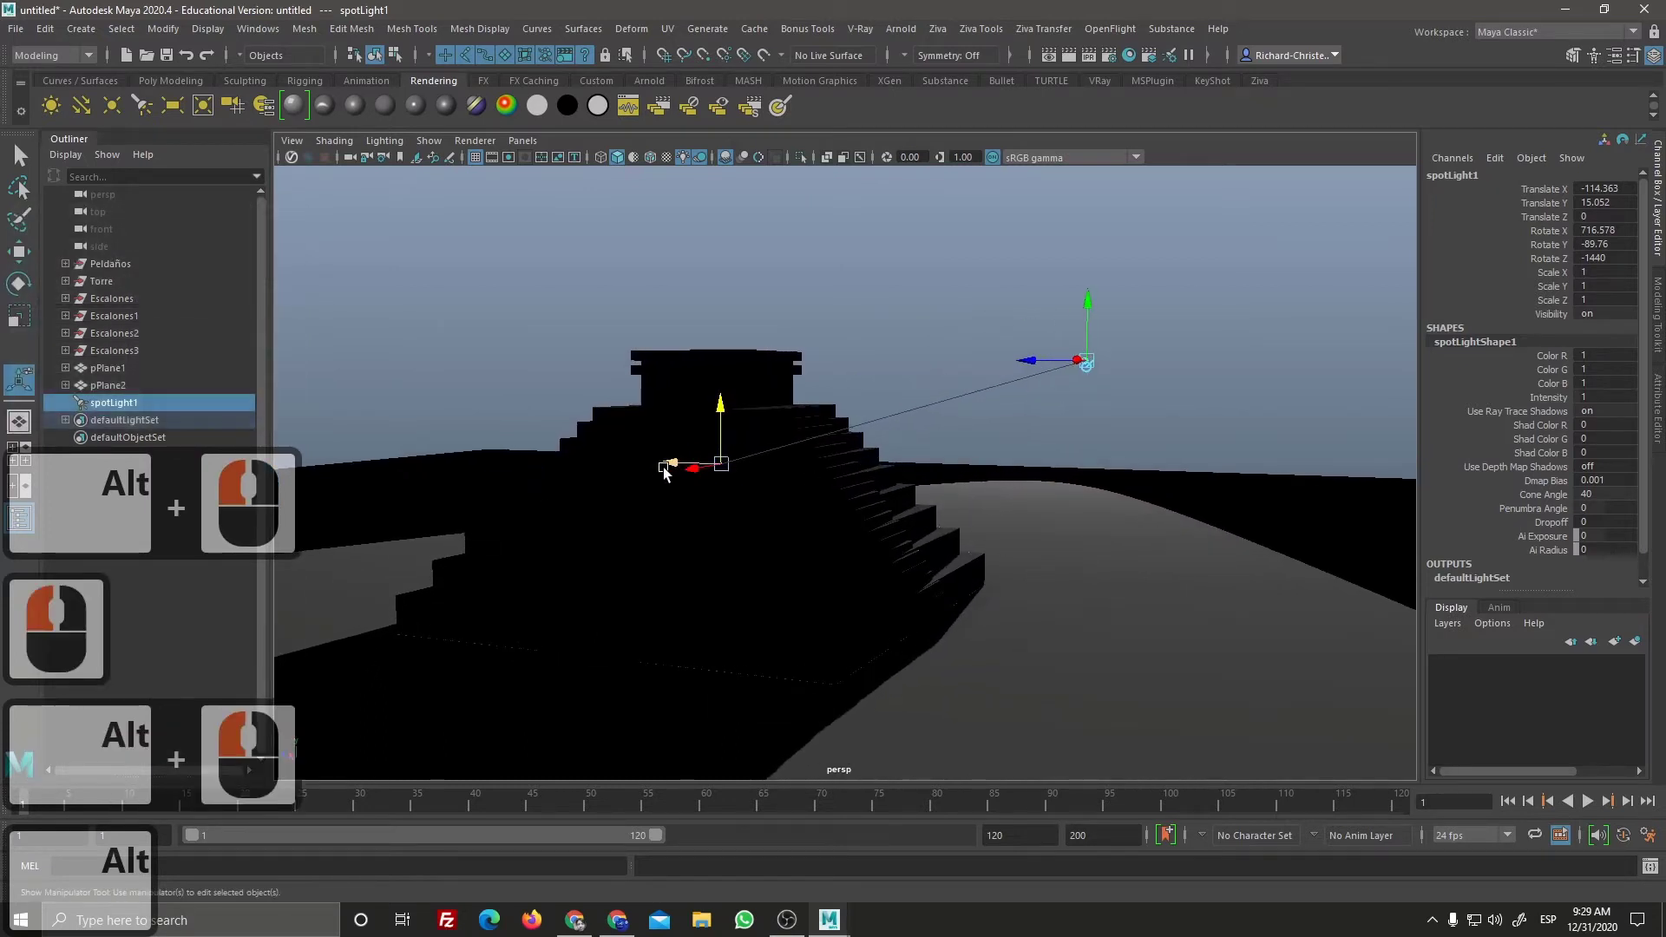
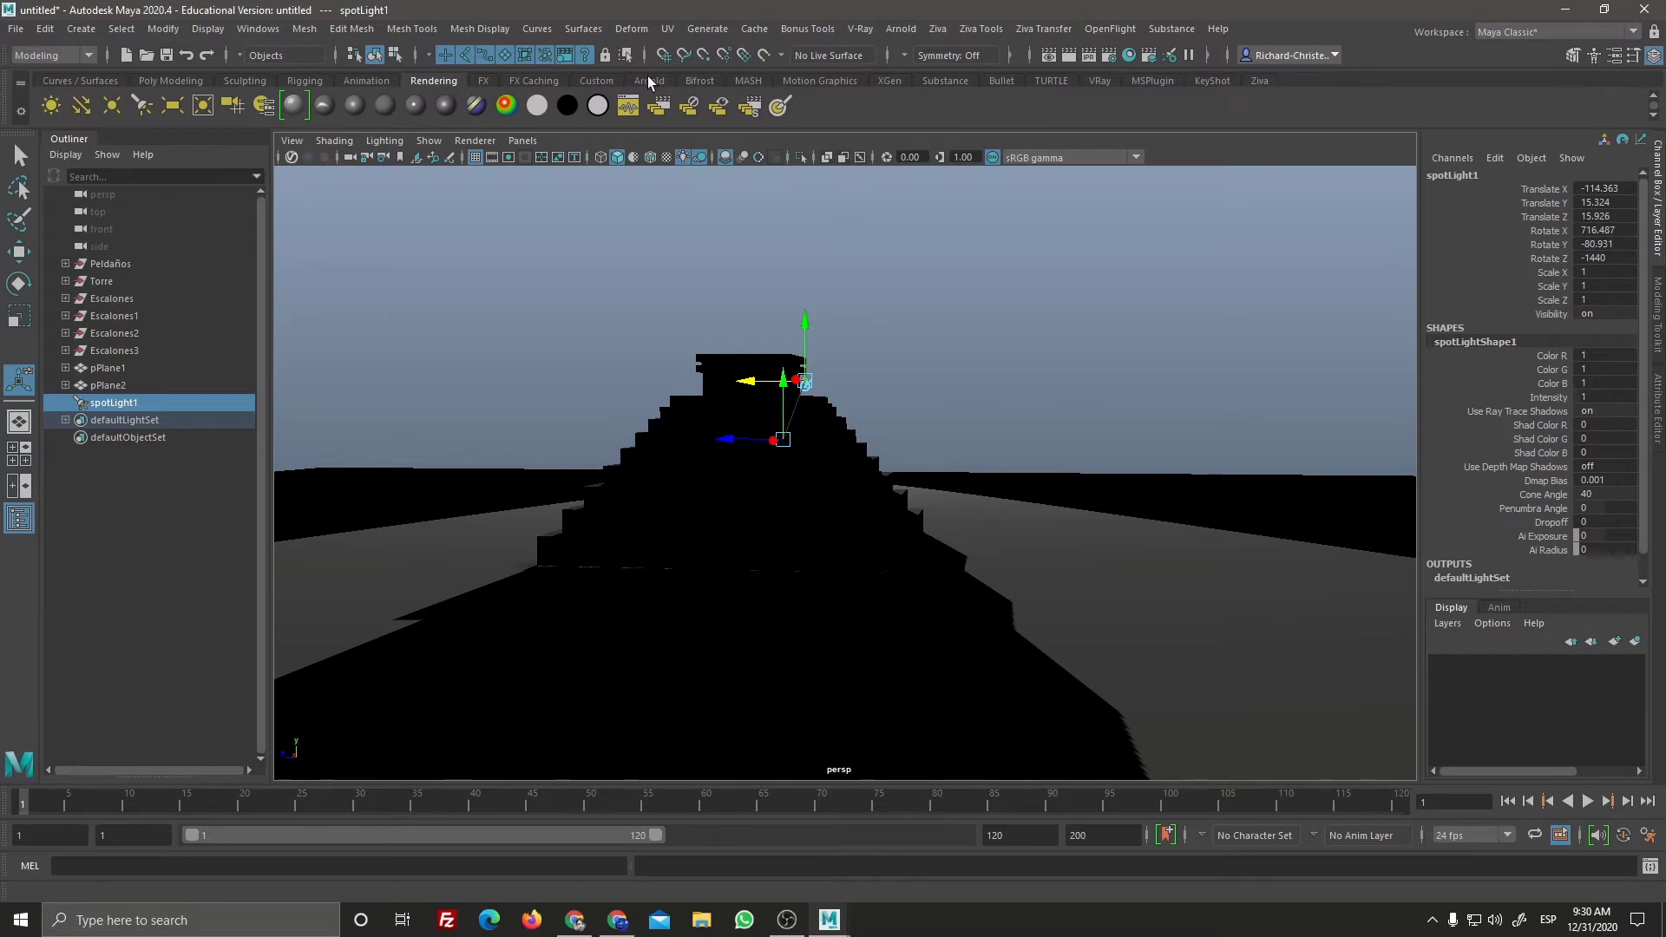
Step: Launch an Arnold RenderView test render and resize its window
drag(638, 103, 765, 121)
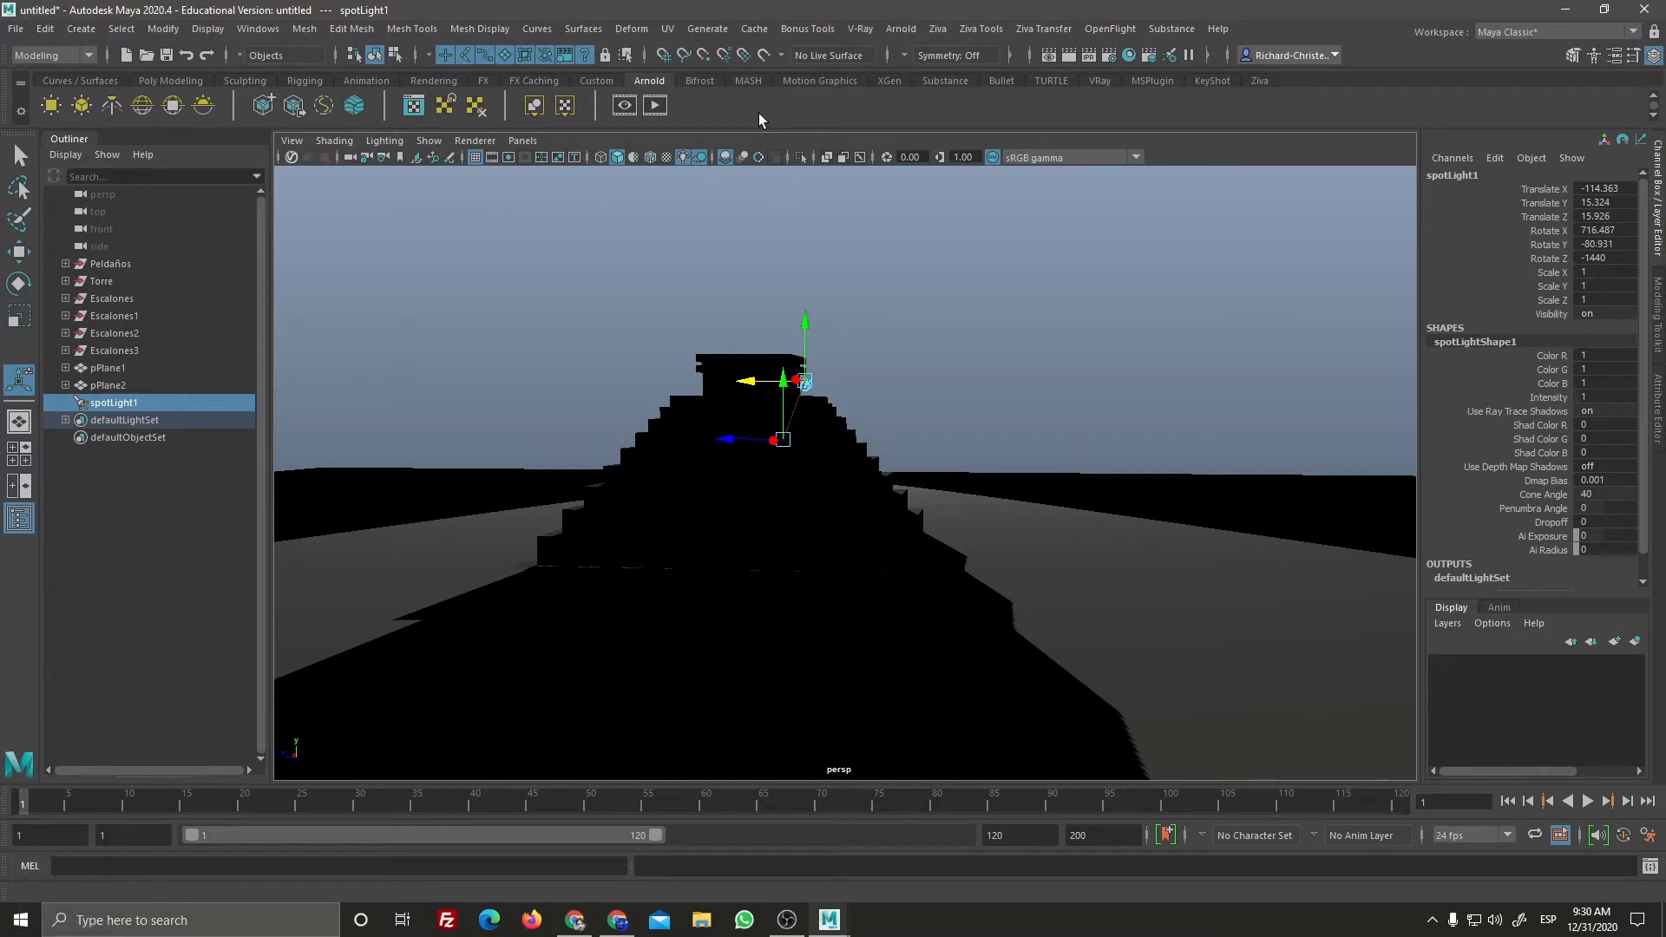
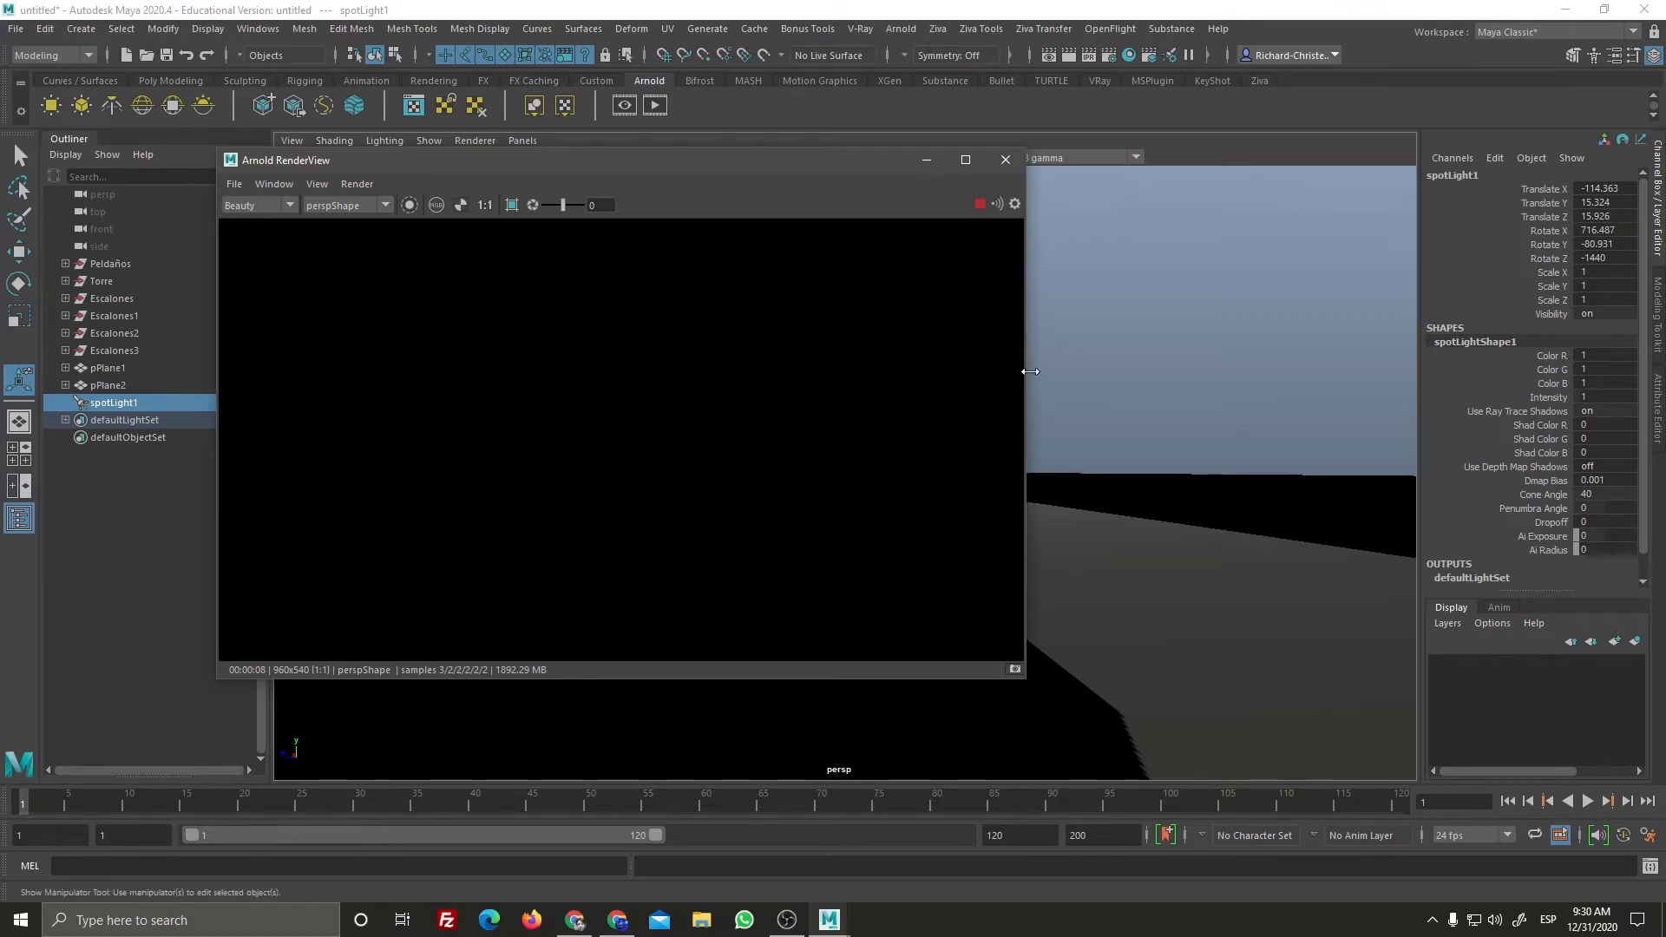
drag(1019, 167, 850, 418)
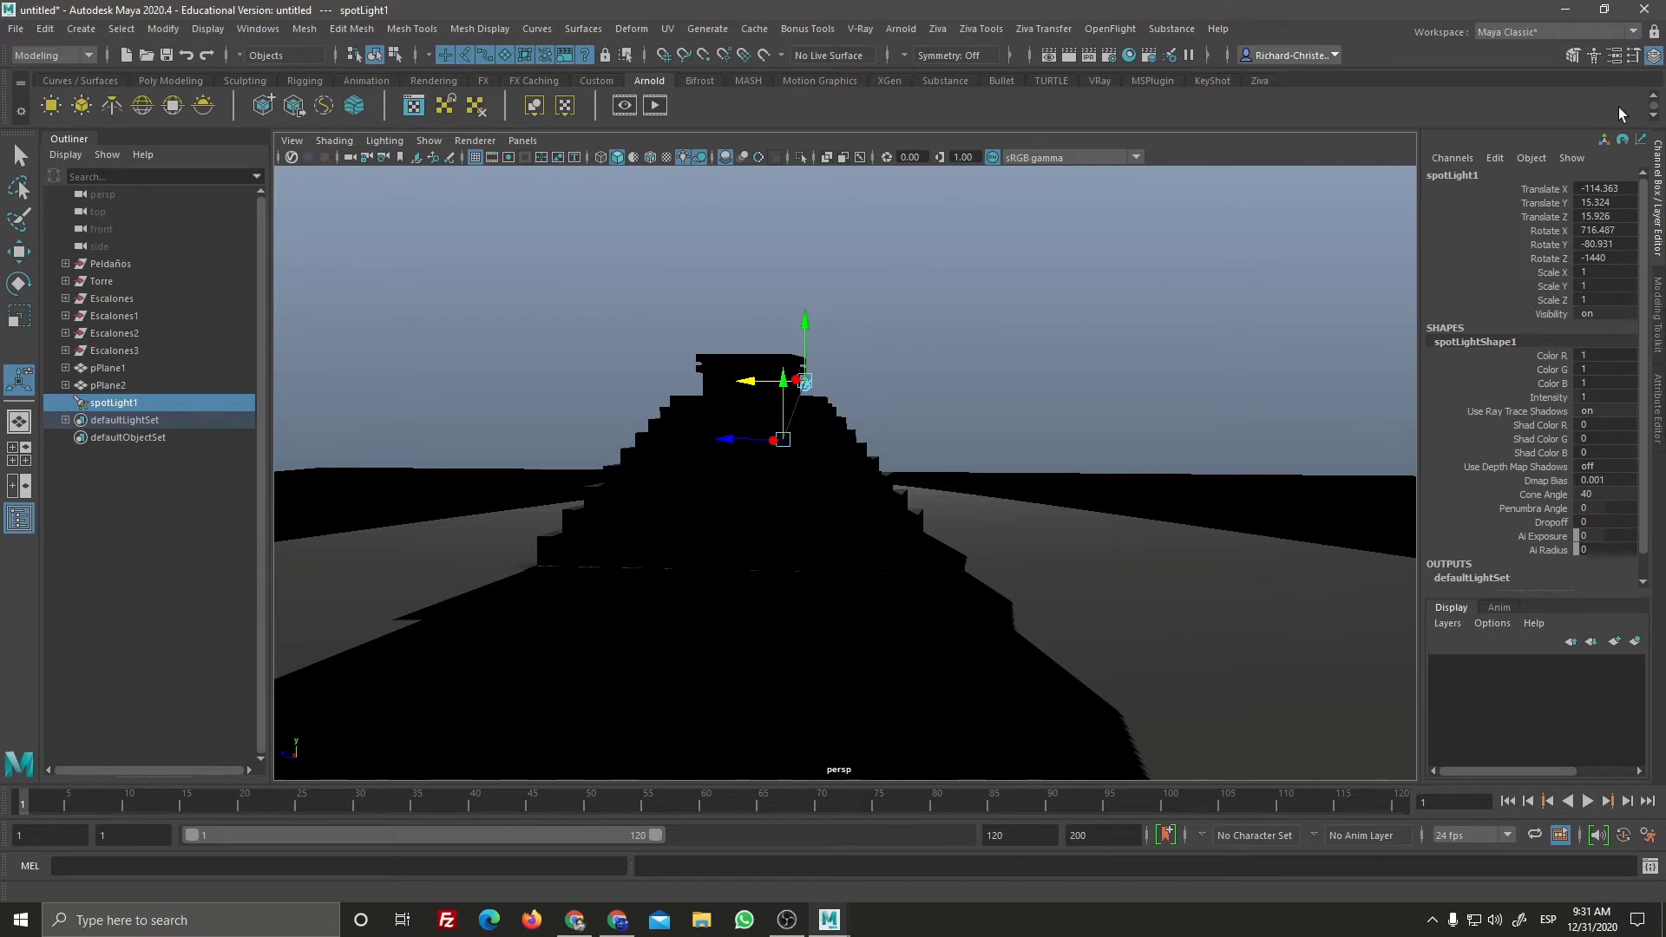
Step: Bring up the Attribute Editor for spotLightShape1 (Ctrl+A toggles)
click(1622, 70)
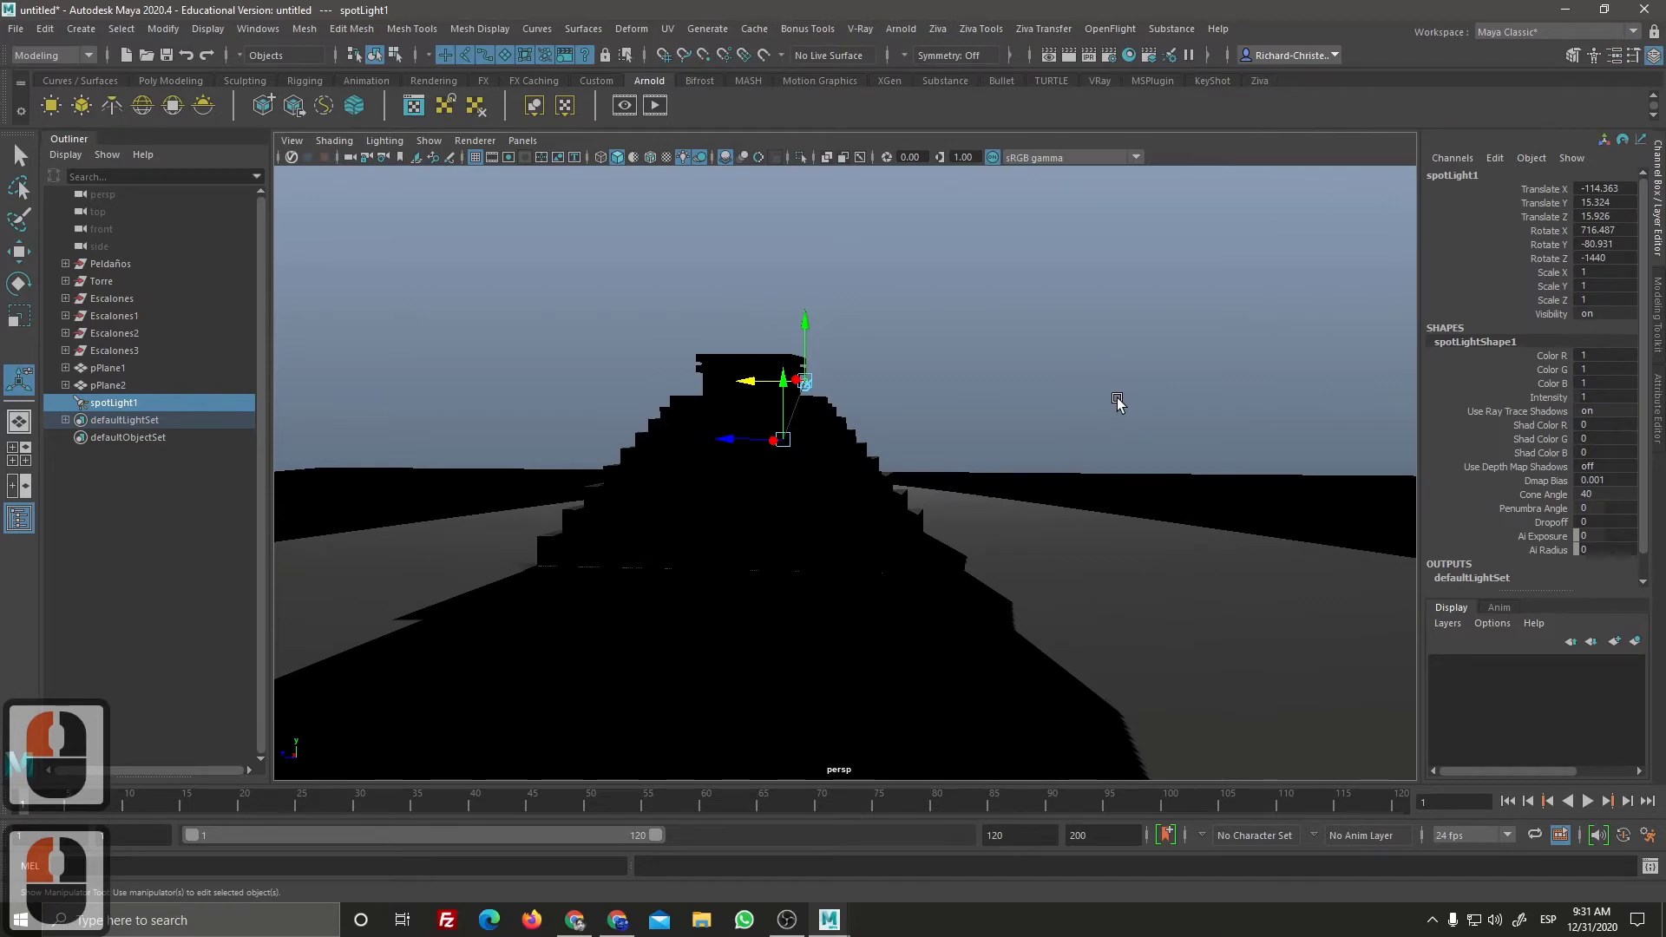
key(ctrl+a)
key(ctrl+a)
key(ctrl+a)
key(ctrl+a)
key(ctrl+a)
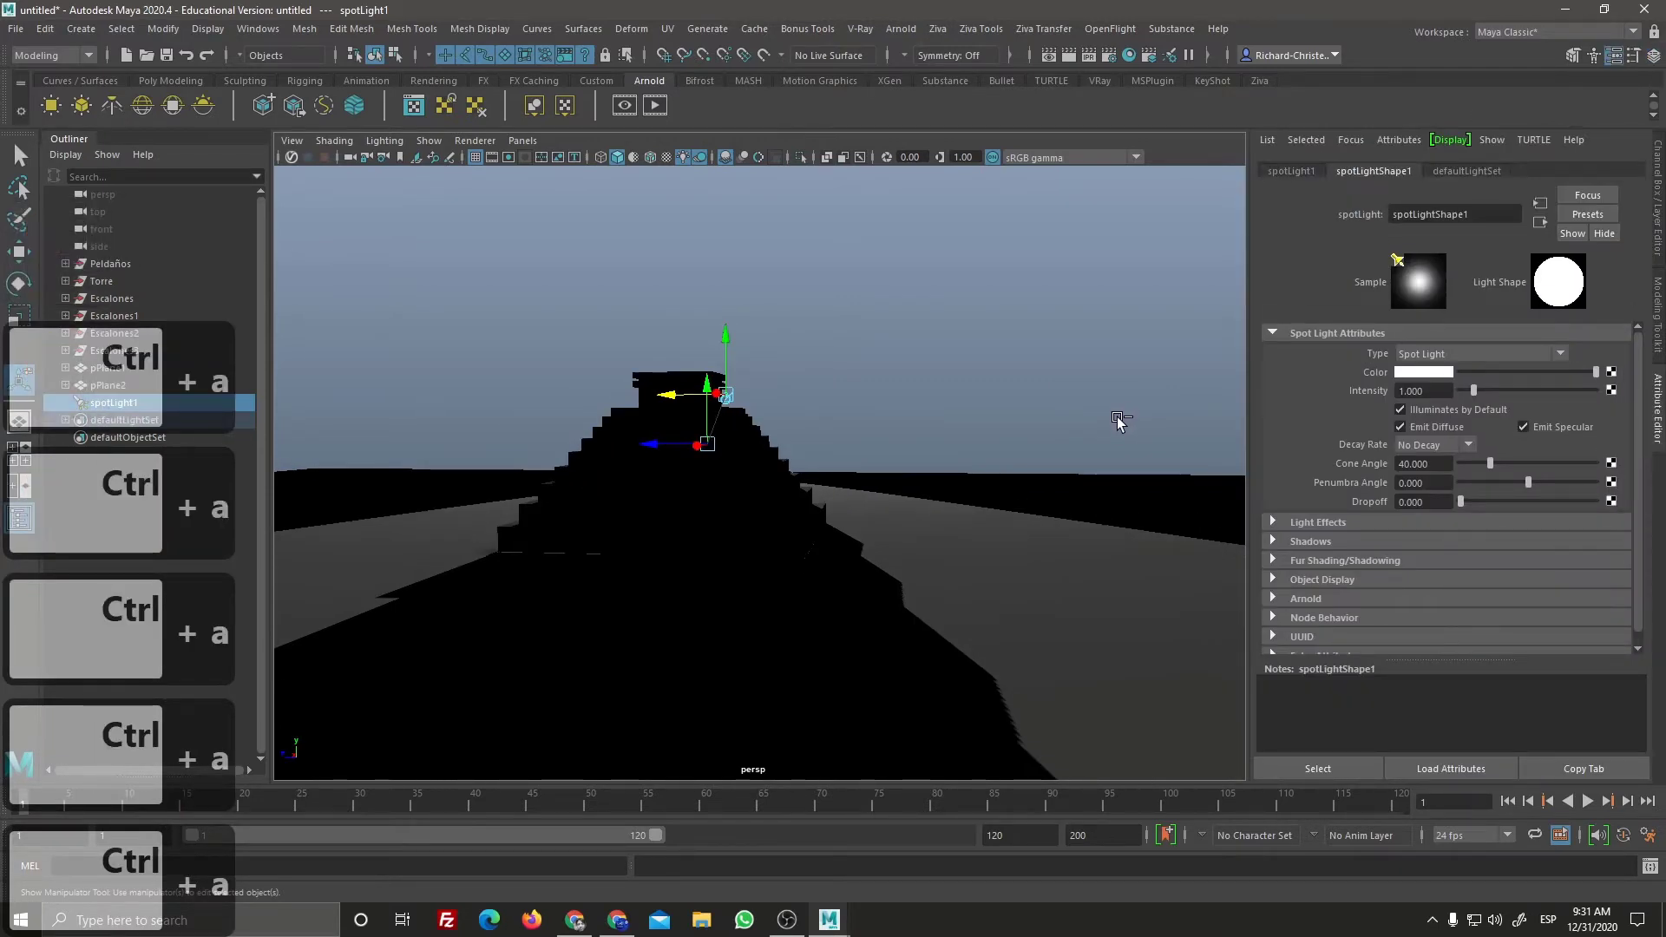
key(ctrl+a)
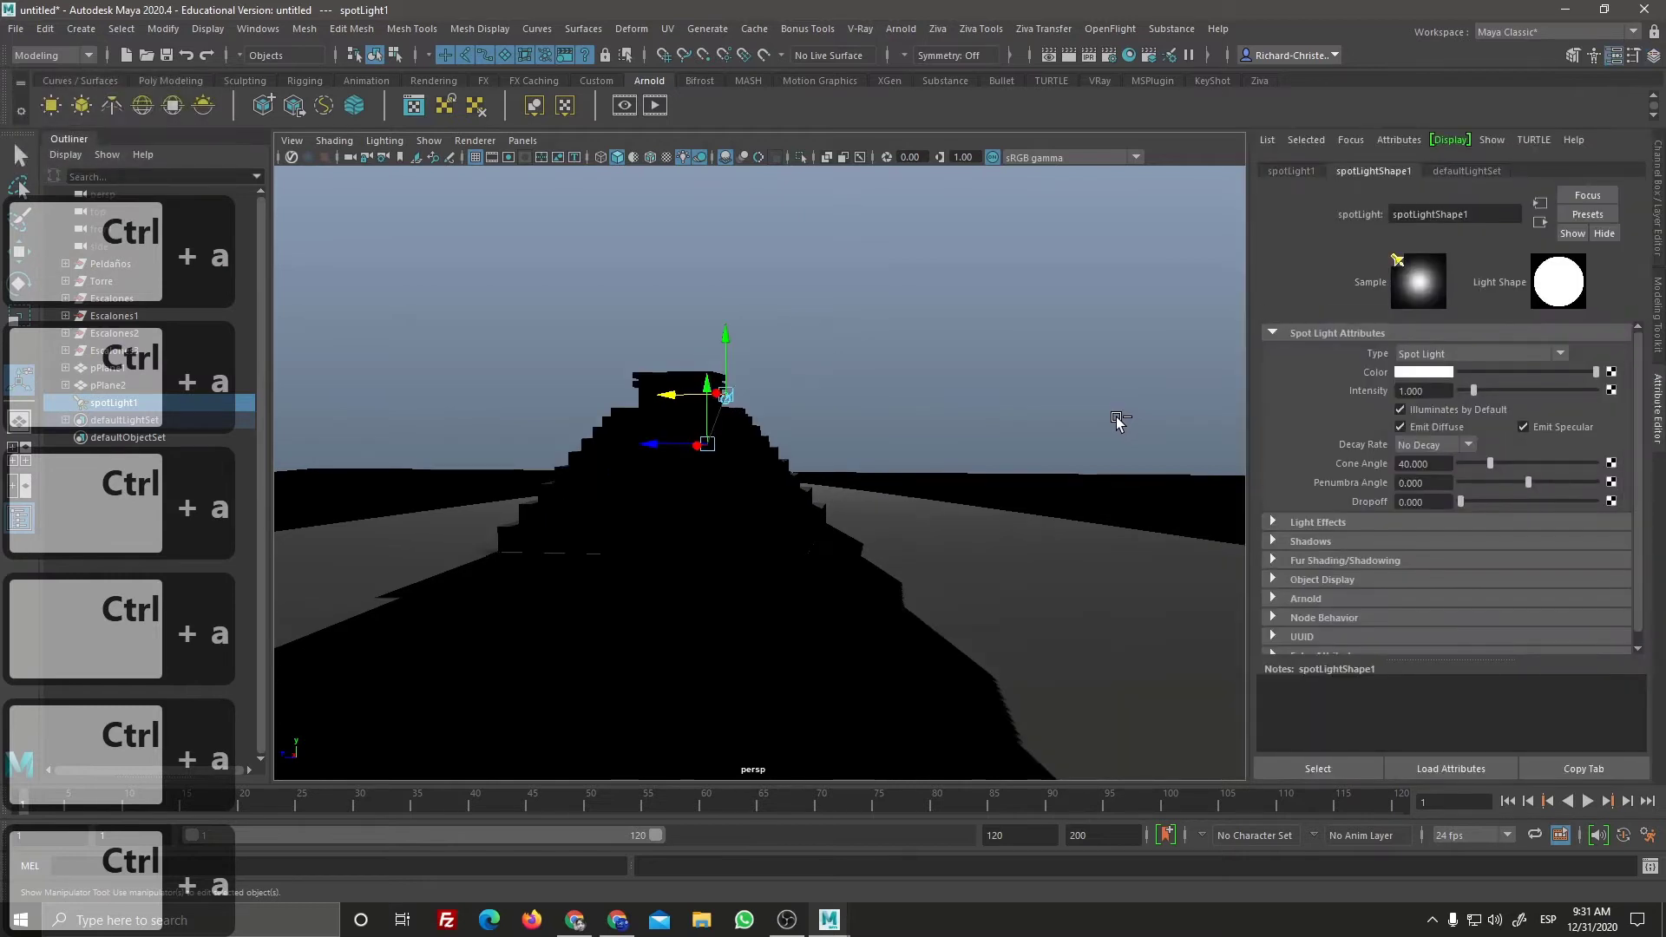
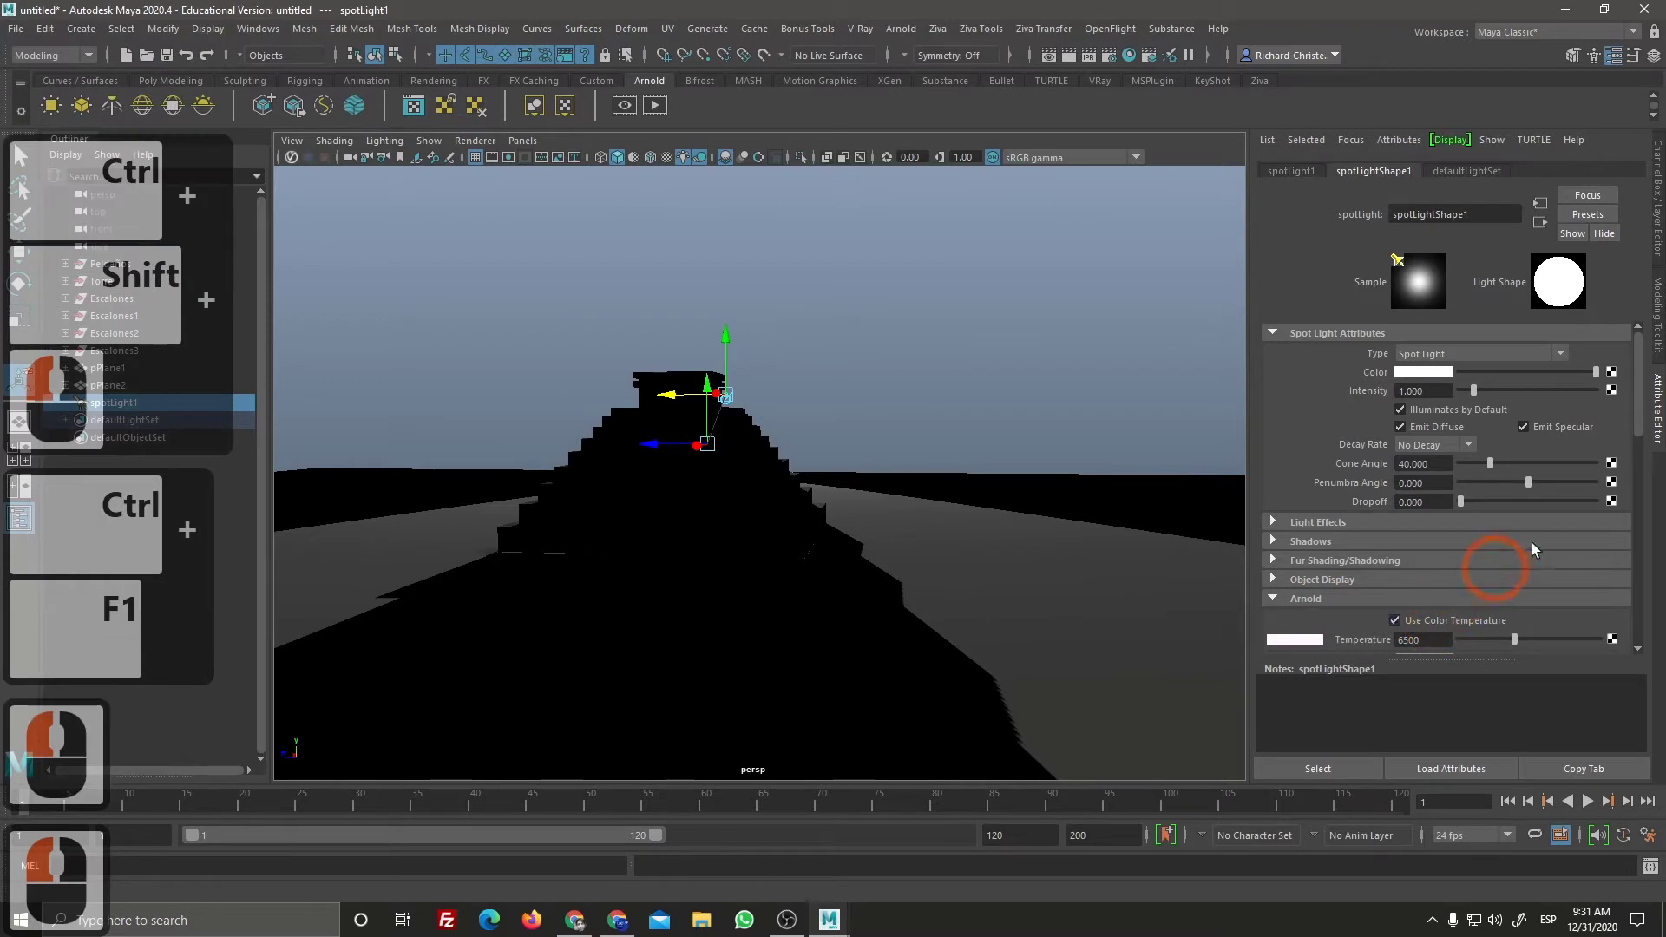
Step: Warm the spotlight's Arnold colour temperature to 3201 and raise its Exposure to about 2.7
click(1614, 486)
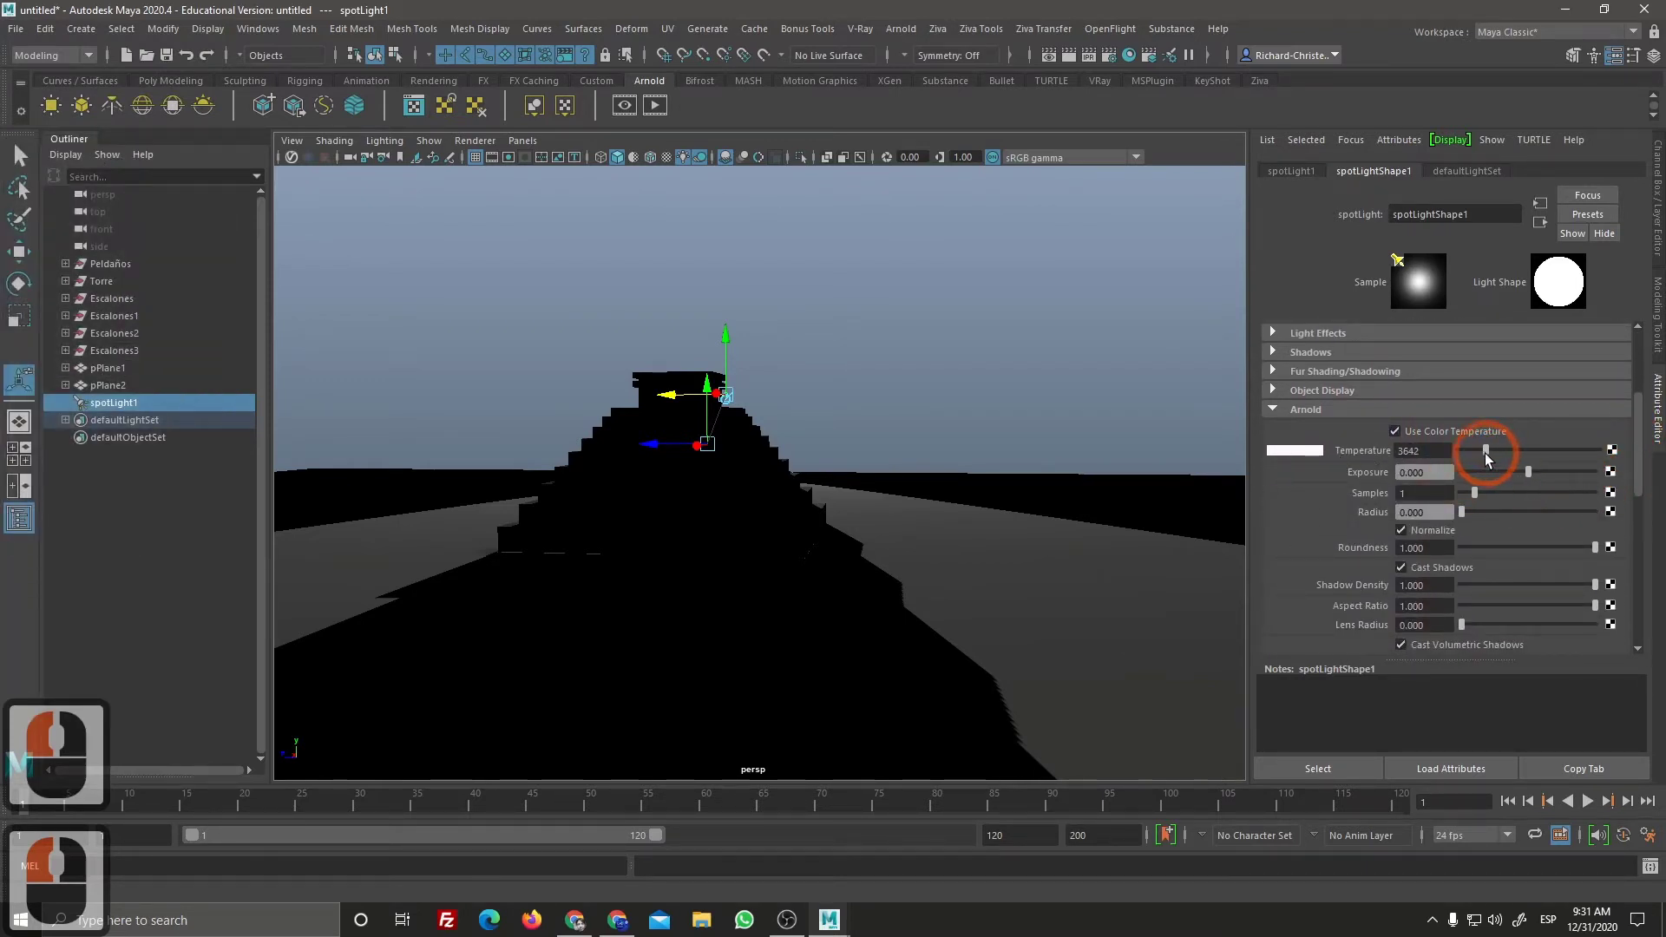
click(1479, 464)
click(1486, 460)
click(1365, 484)
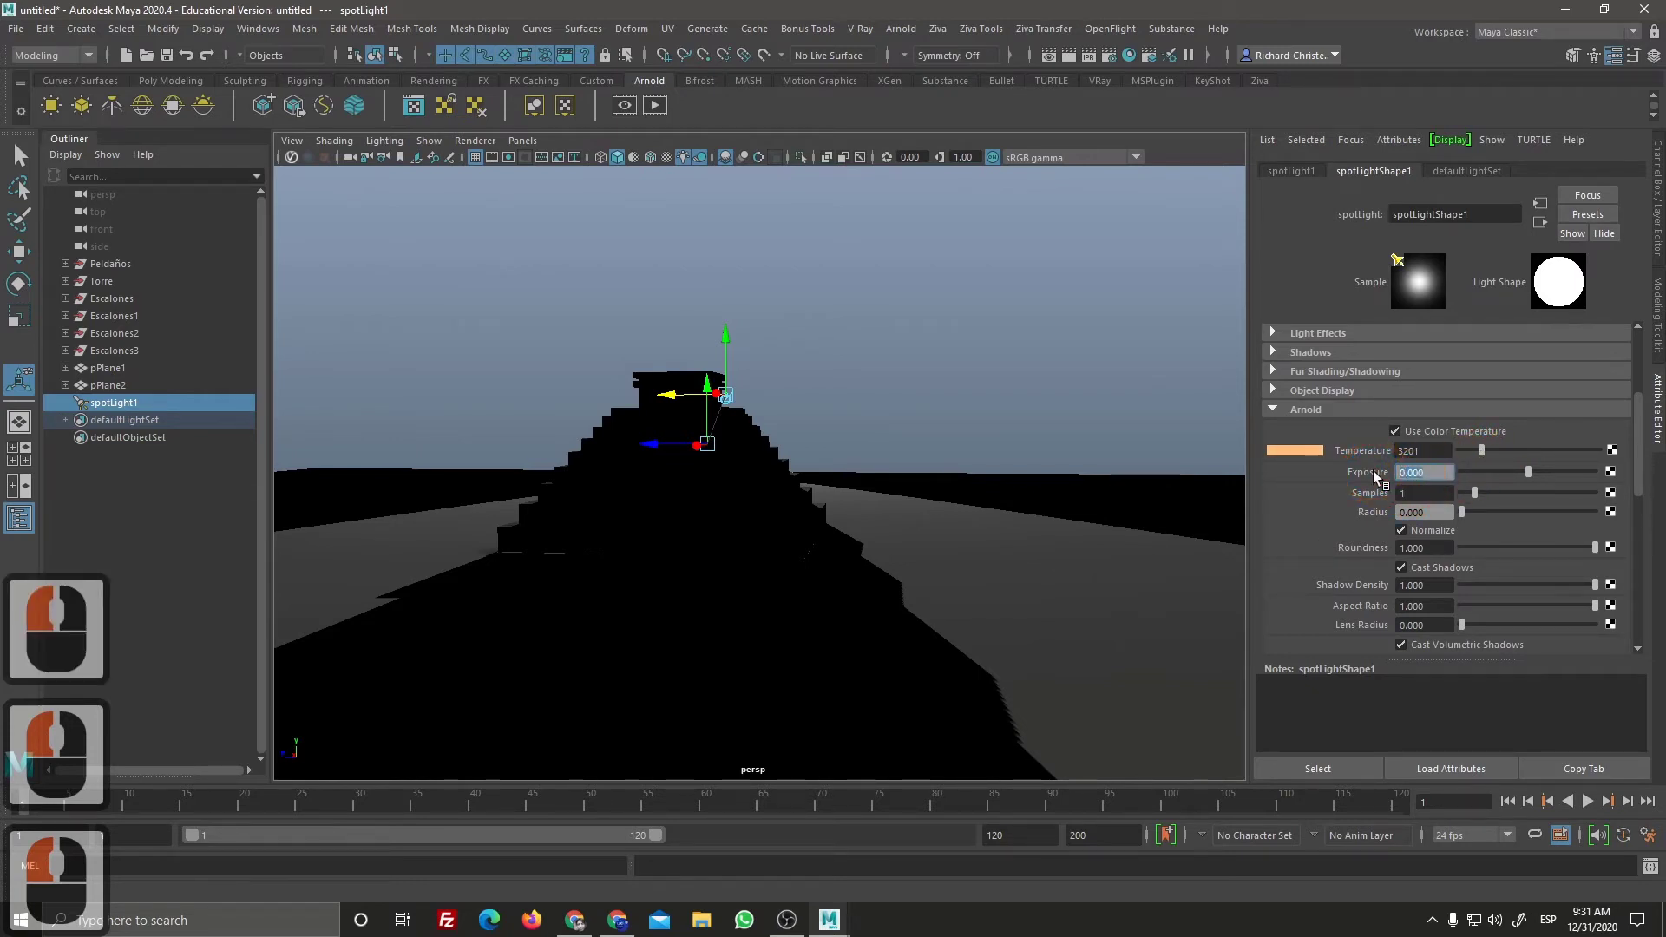
text(2)
key(Return)
key(Return)
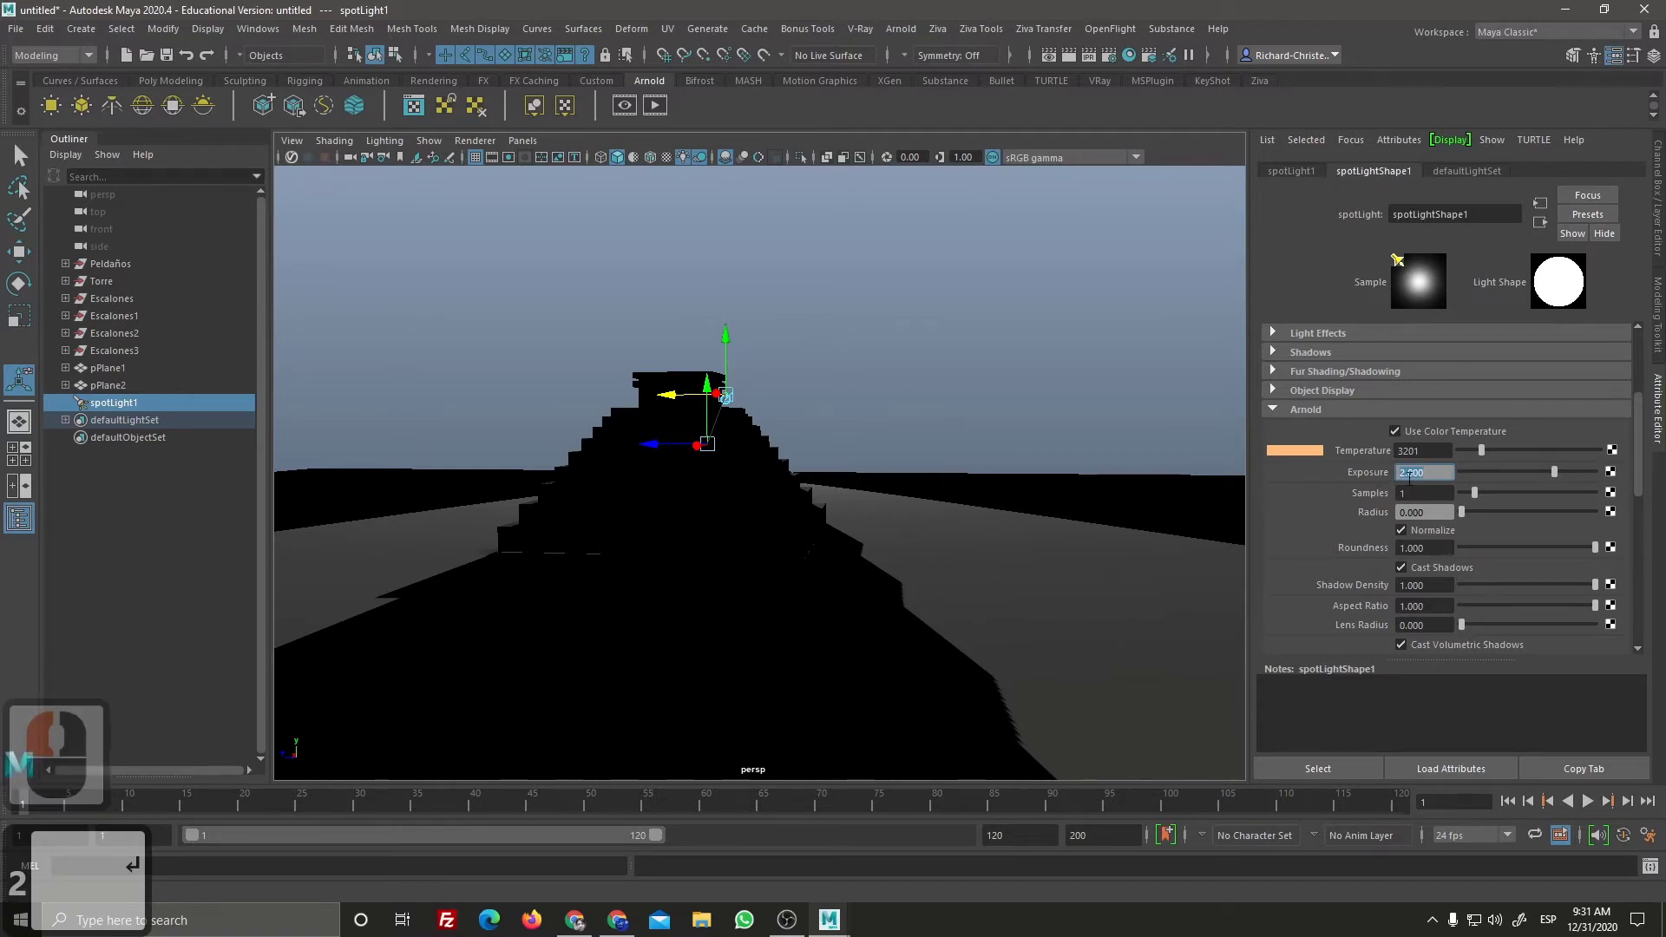
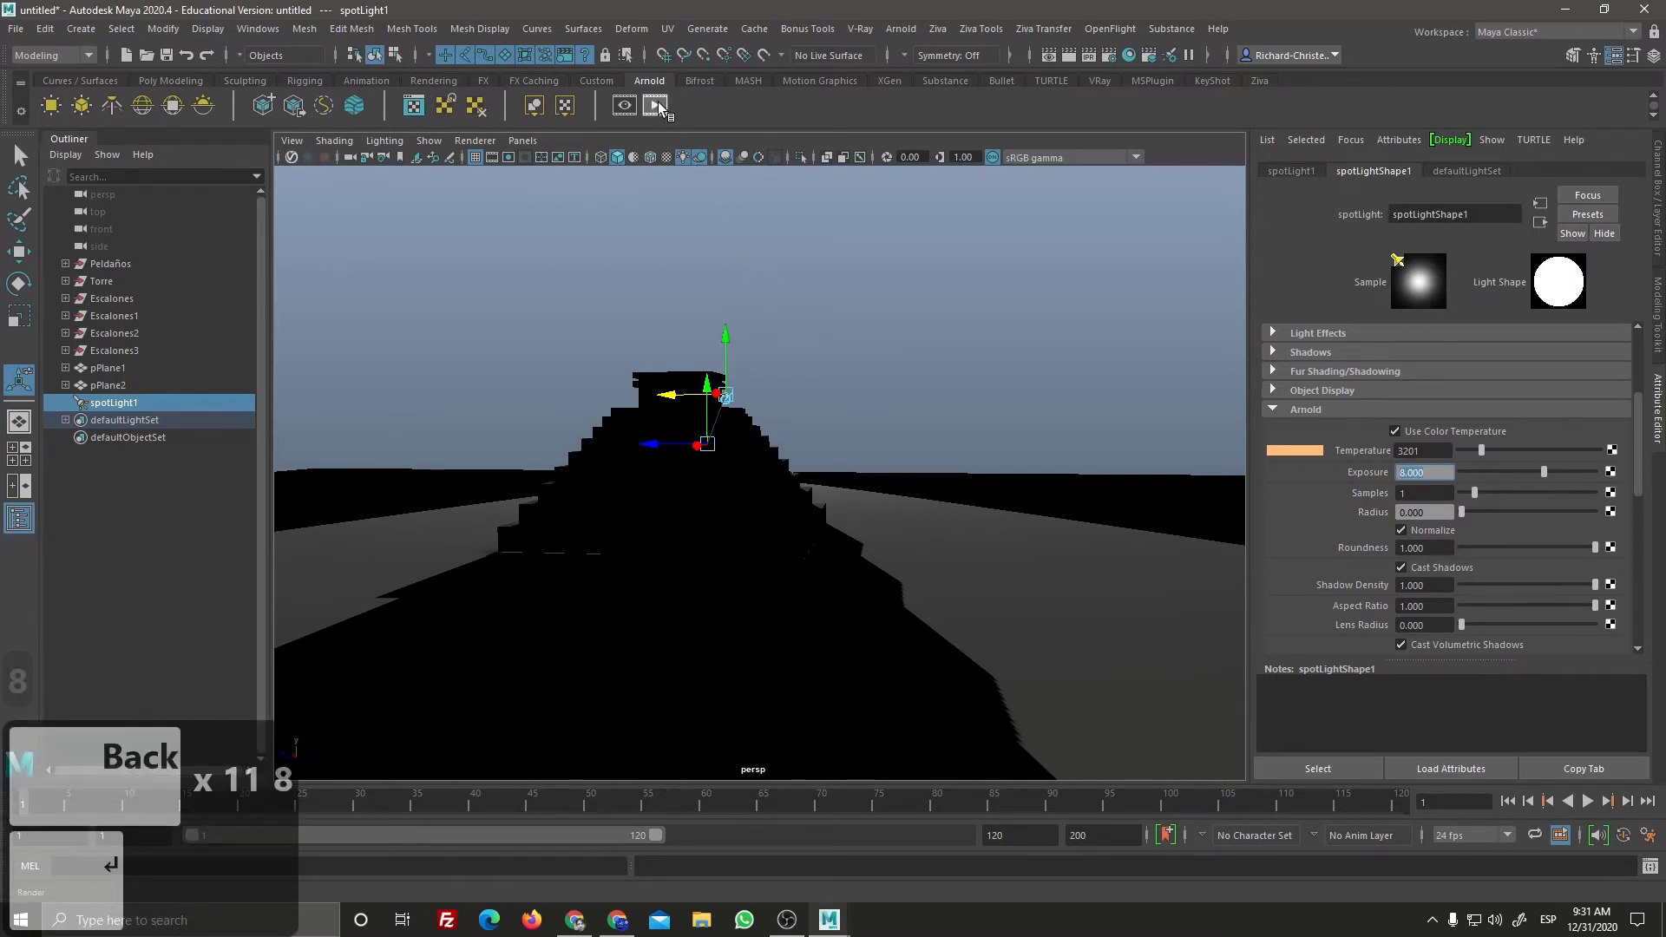
drag(668, 114, 593, 216)
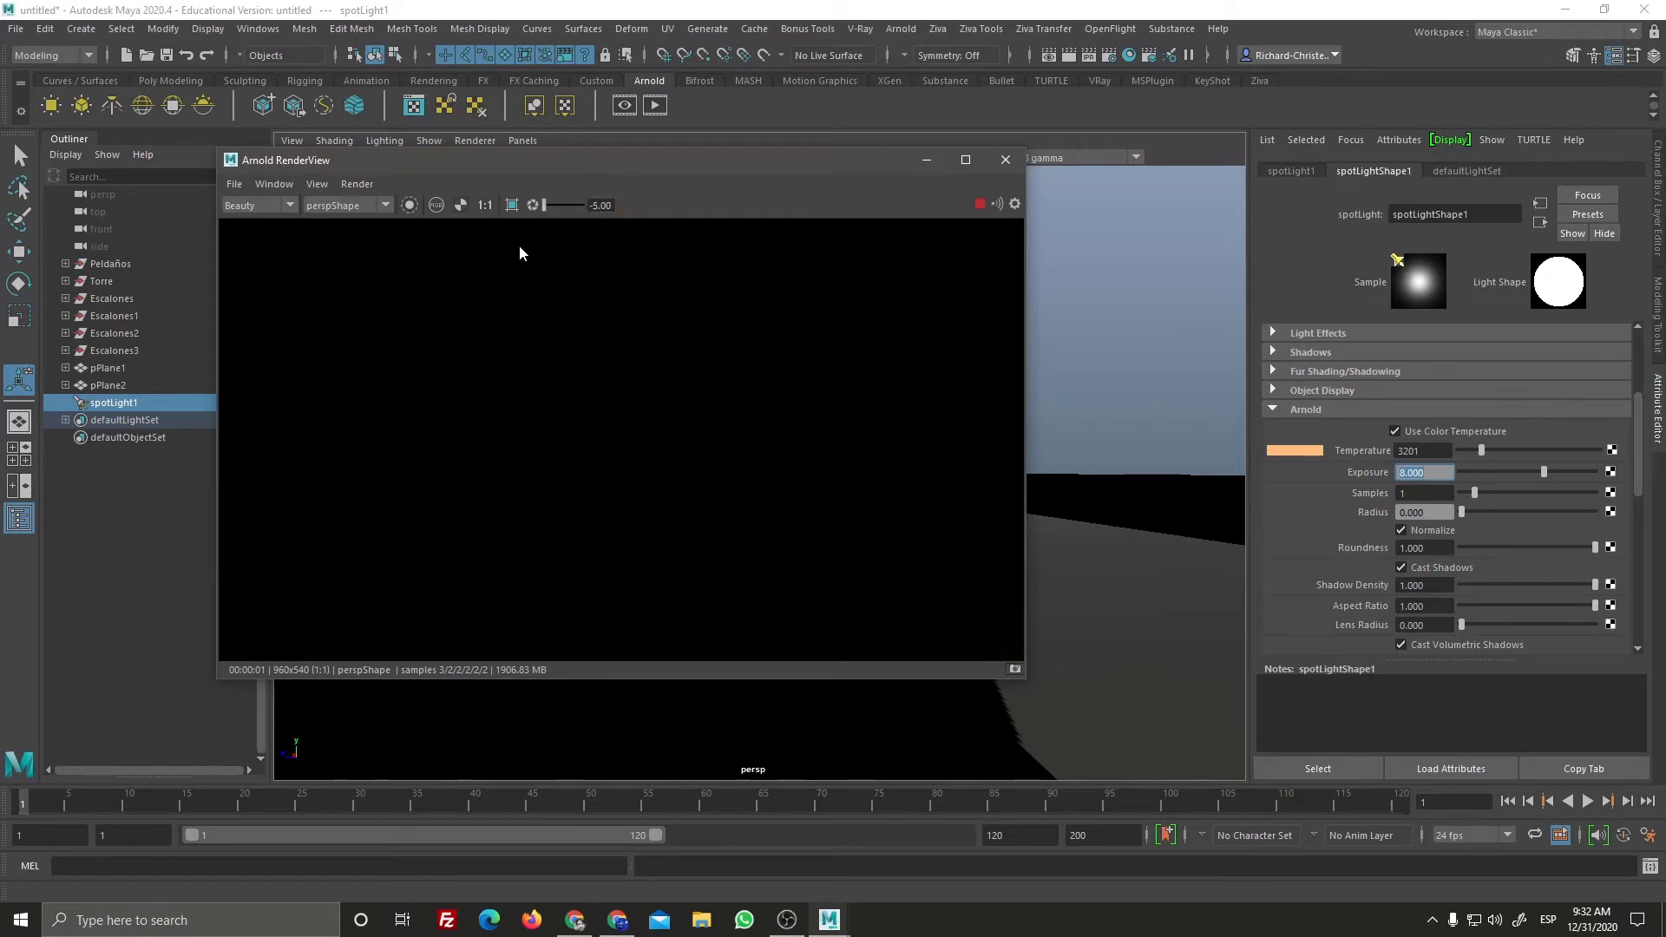
click(774, 390)
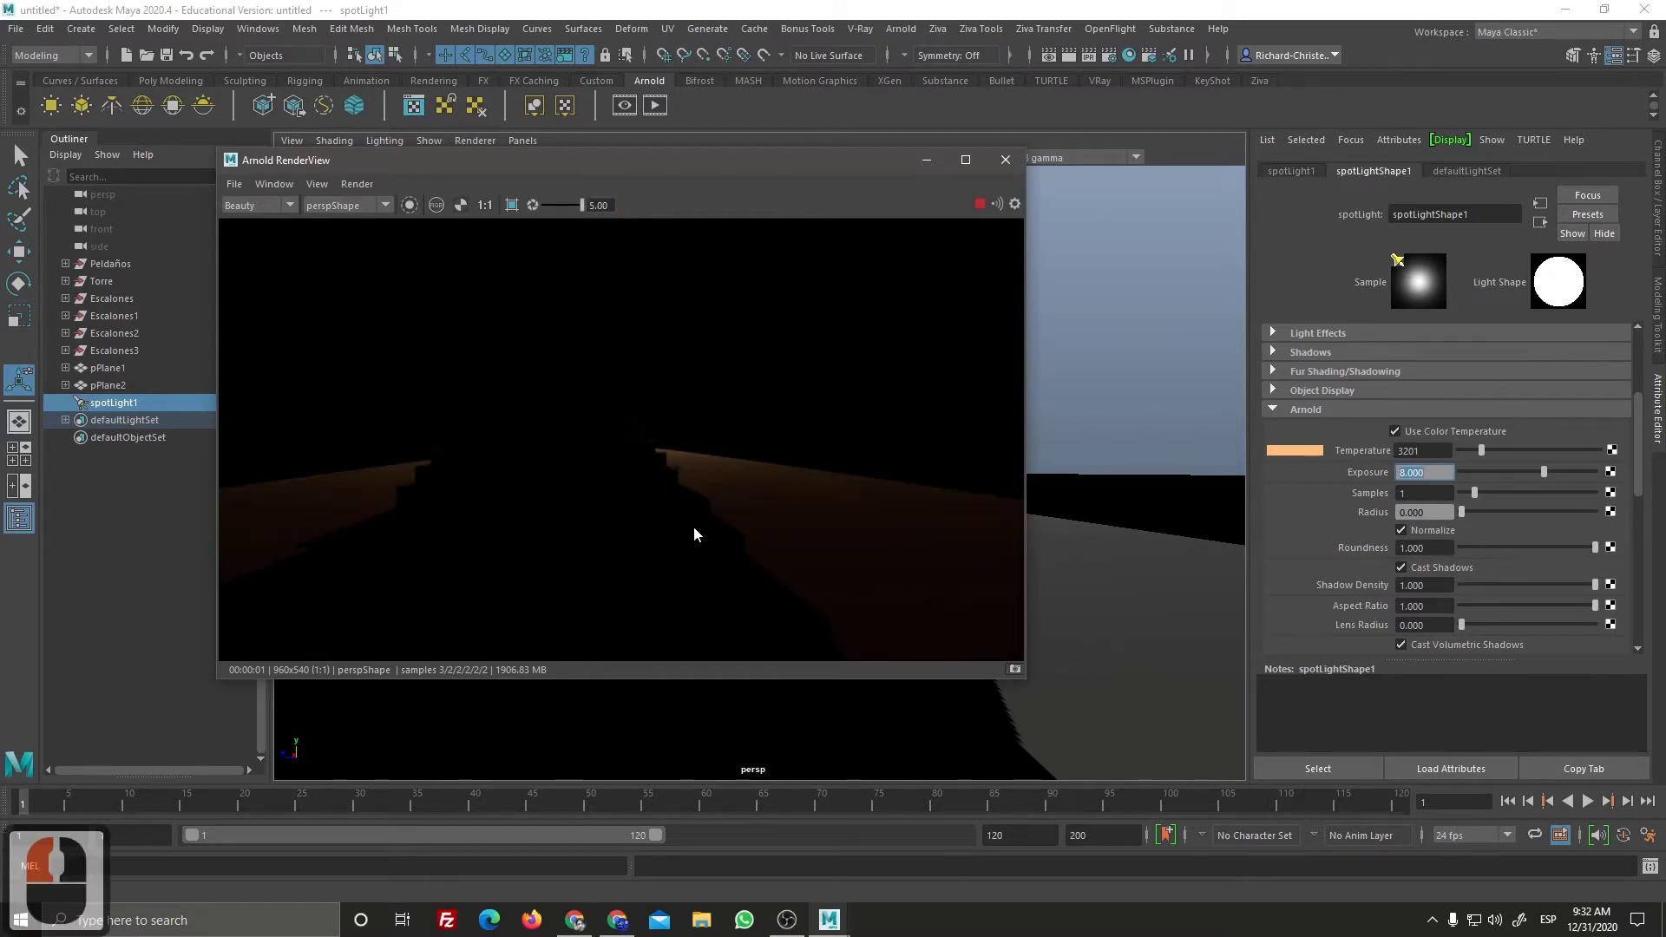
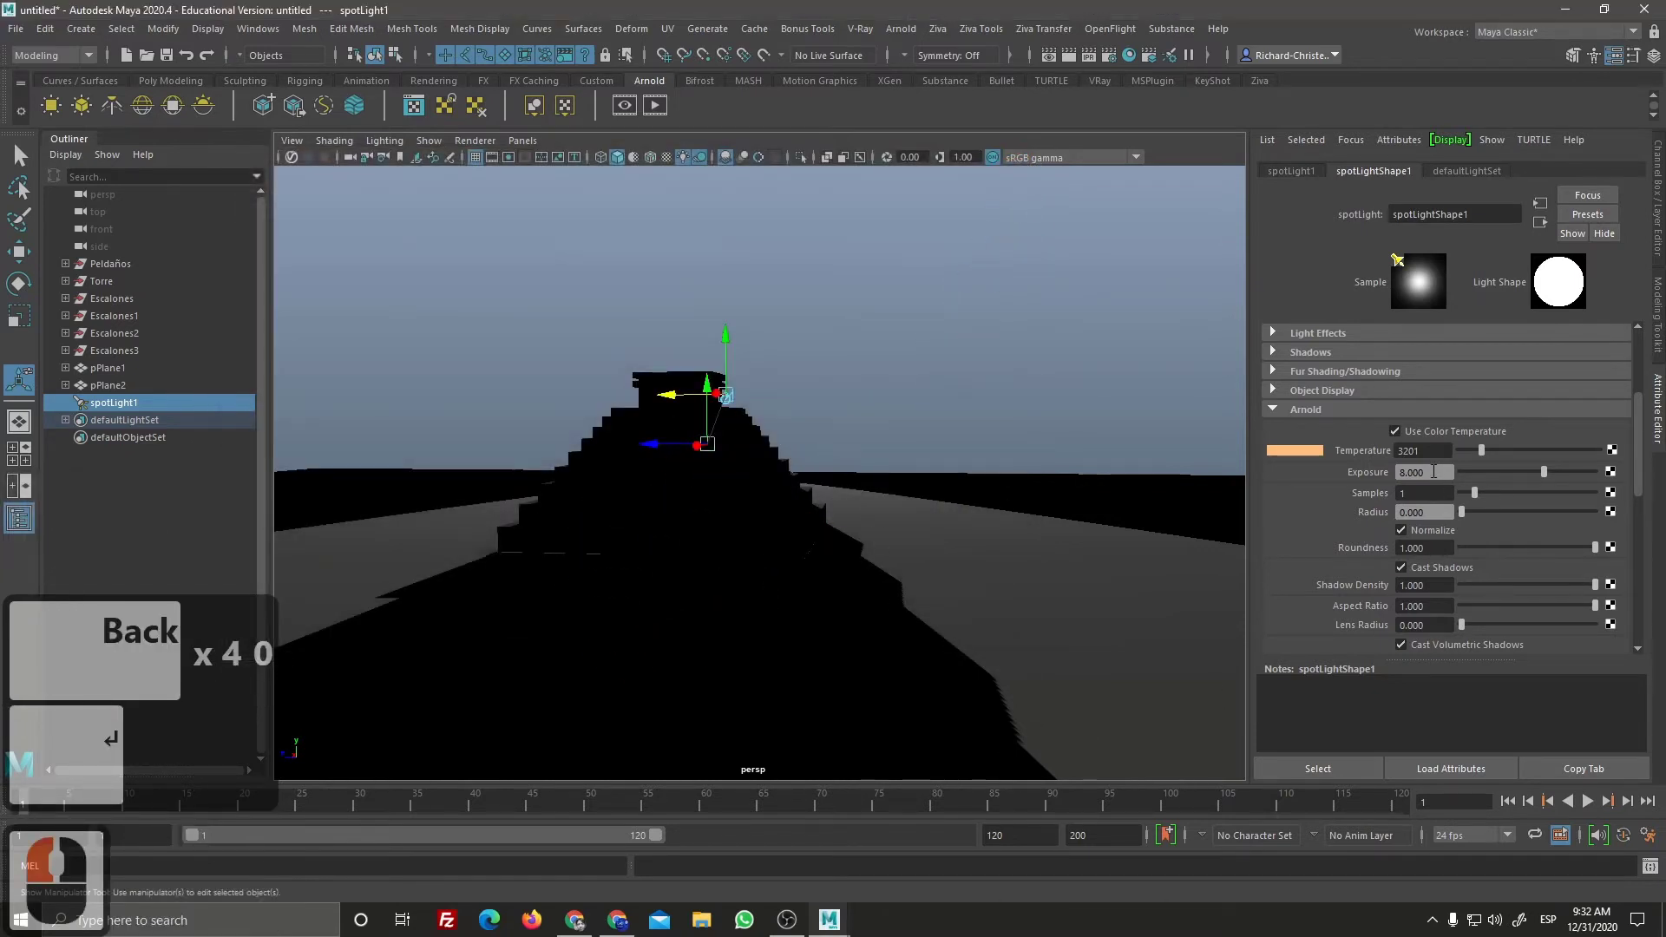
Step: Set the spotlight's Arnold Exposure to 10 in the Attribute Editor
click(1316, 506)
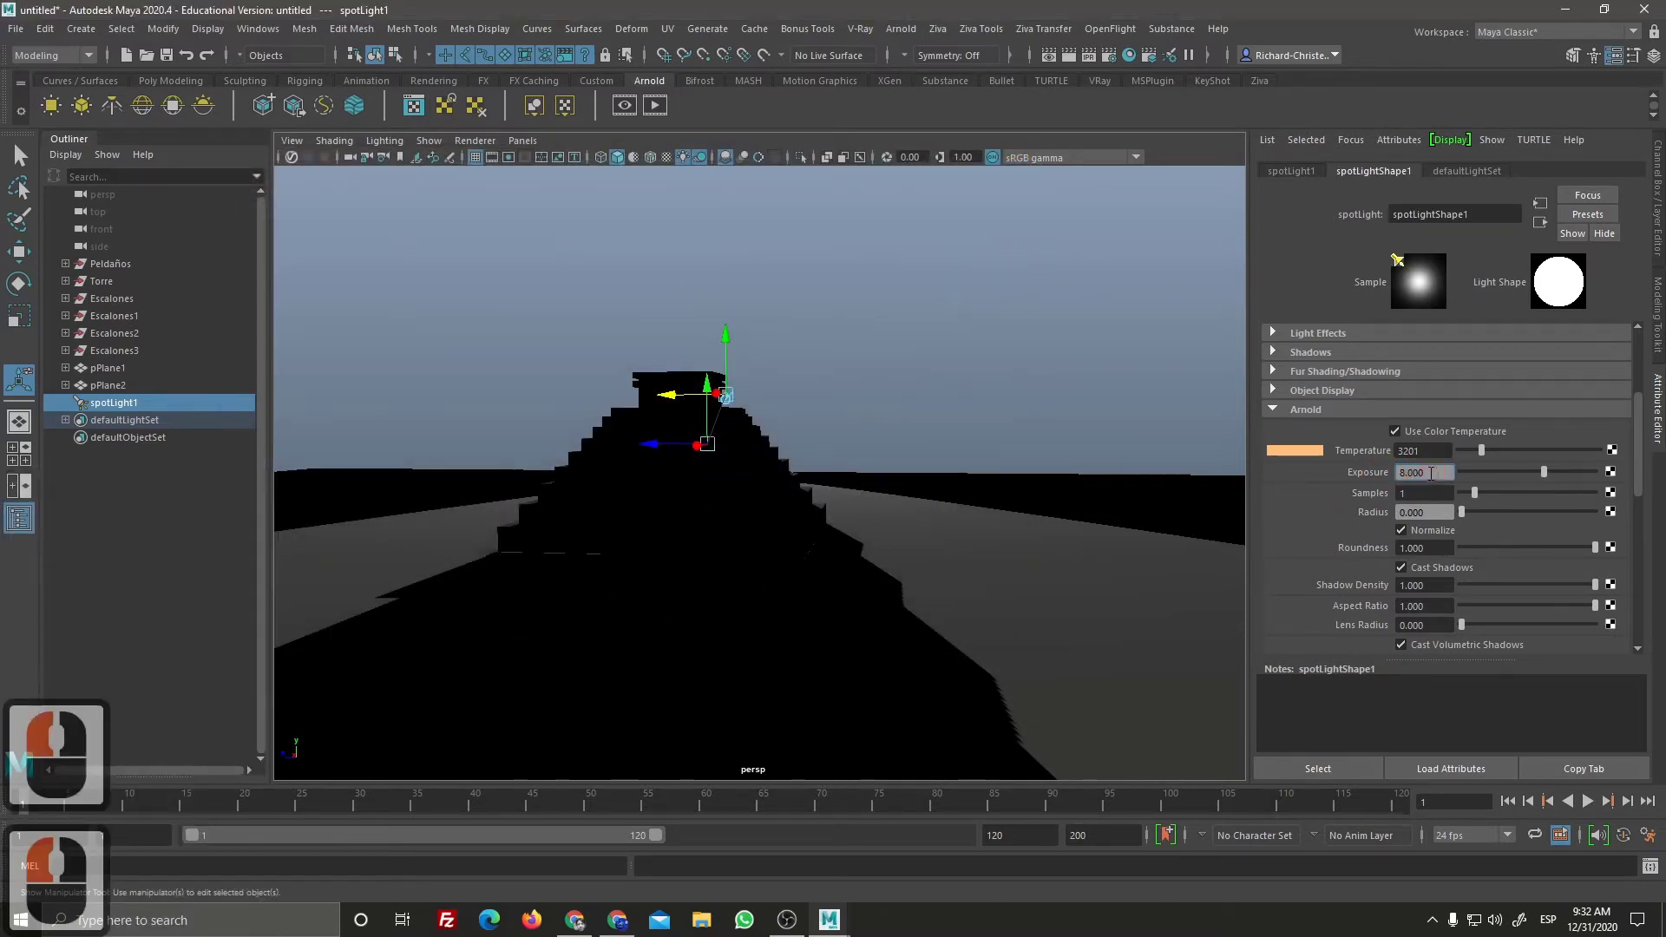
click(1396, 479)
text(10)
key(Return)
key(Return)
key(Return)
Step: Render in the Arnold Render View, set its display exposure to 1, then close it
click(663, 116)
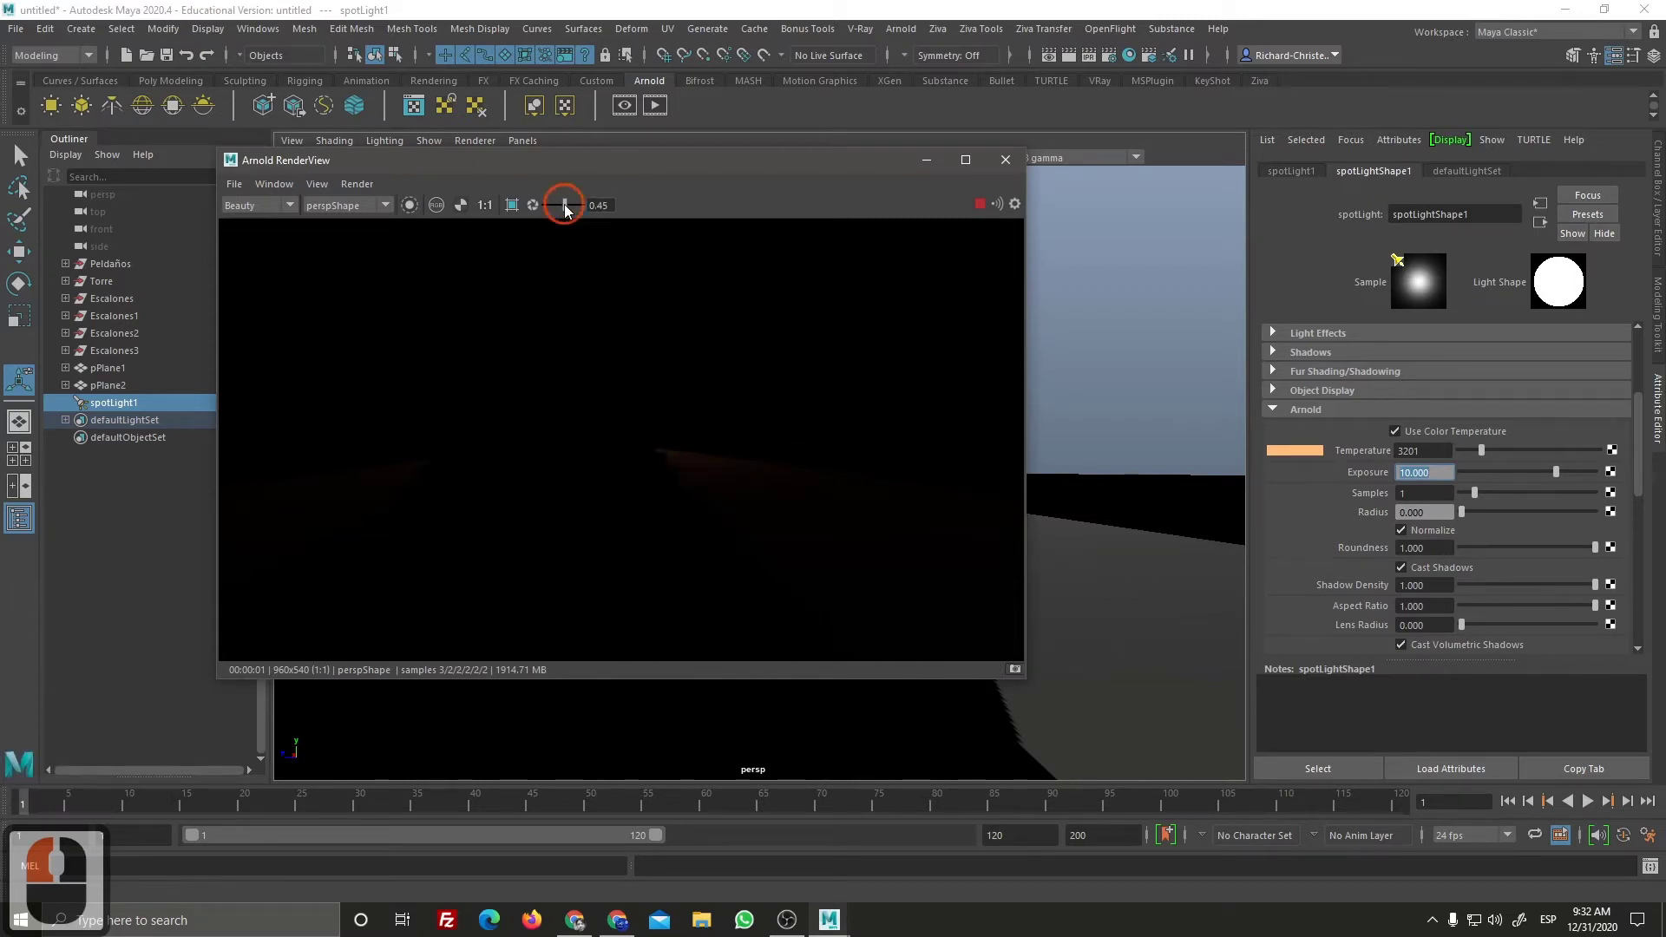
click(606, 219)
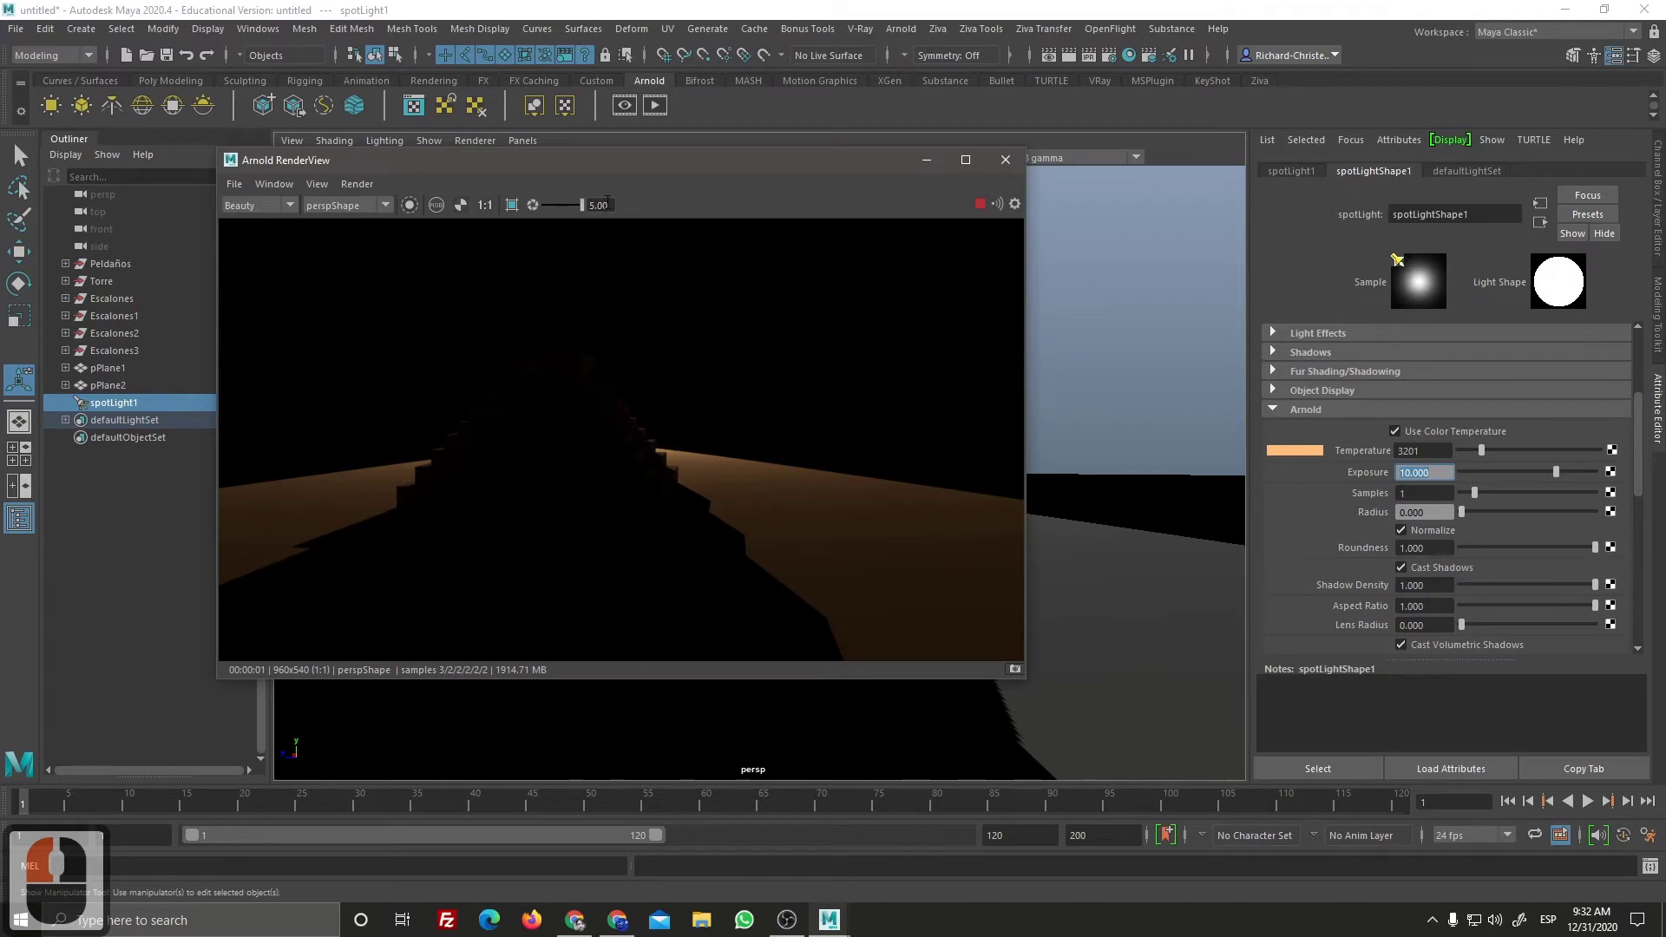
click(586, 230)
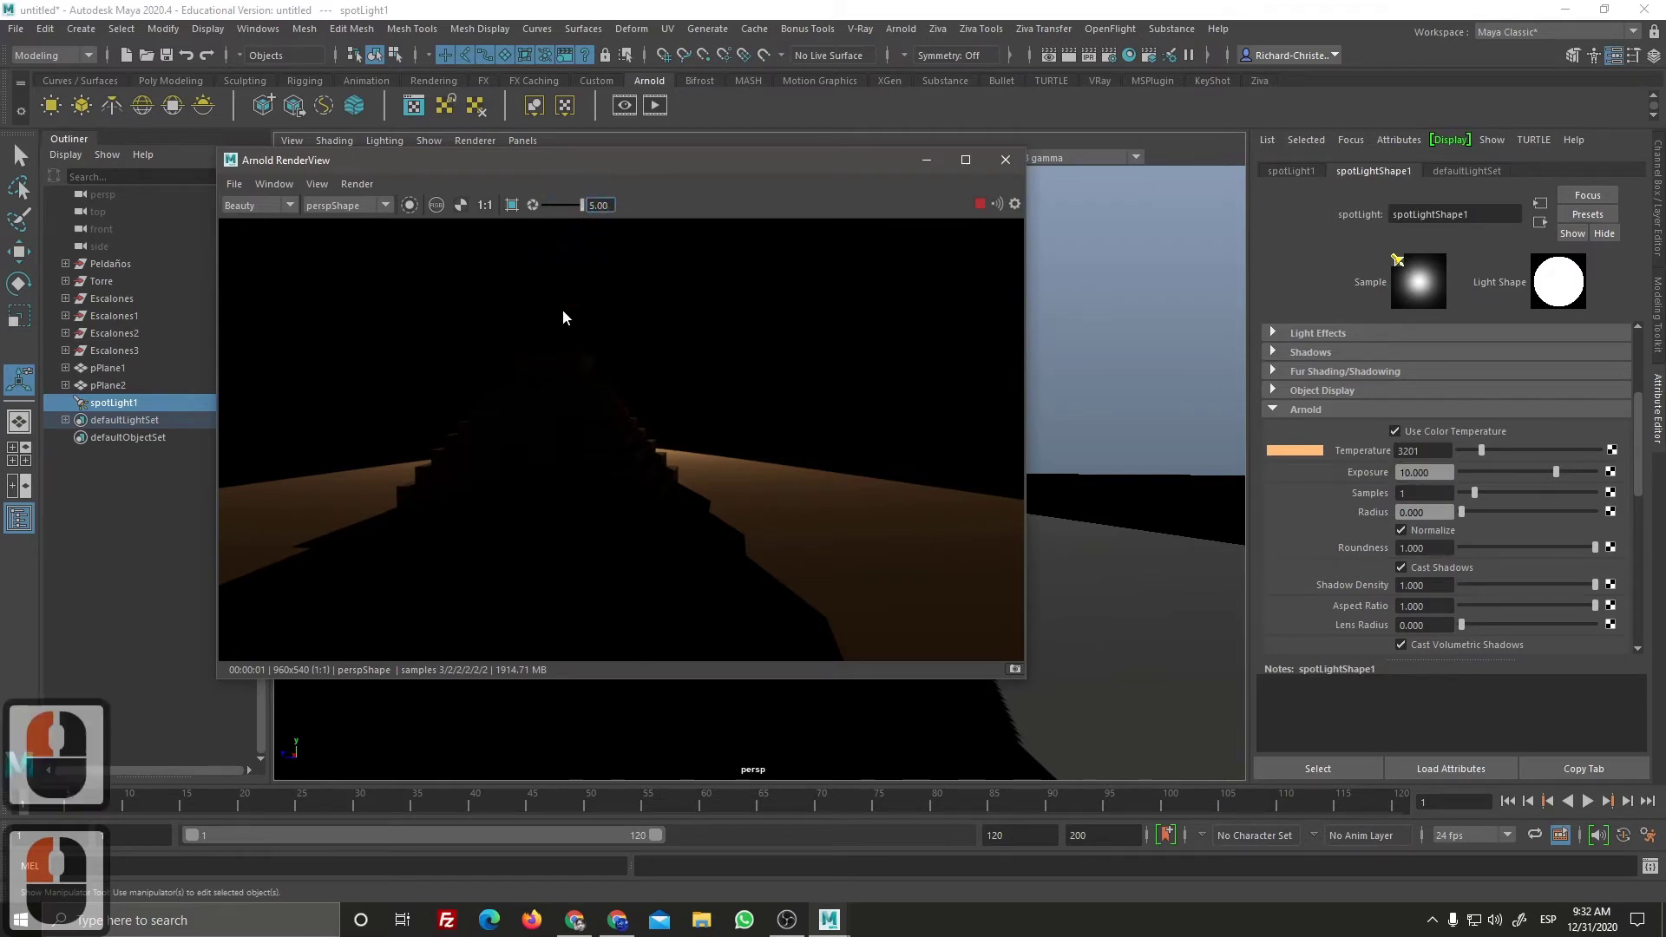
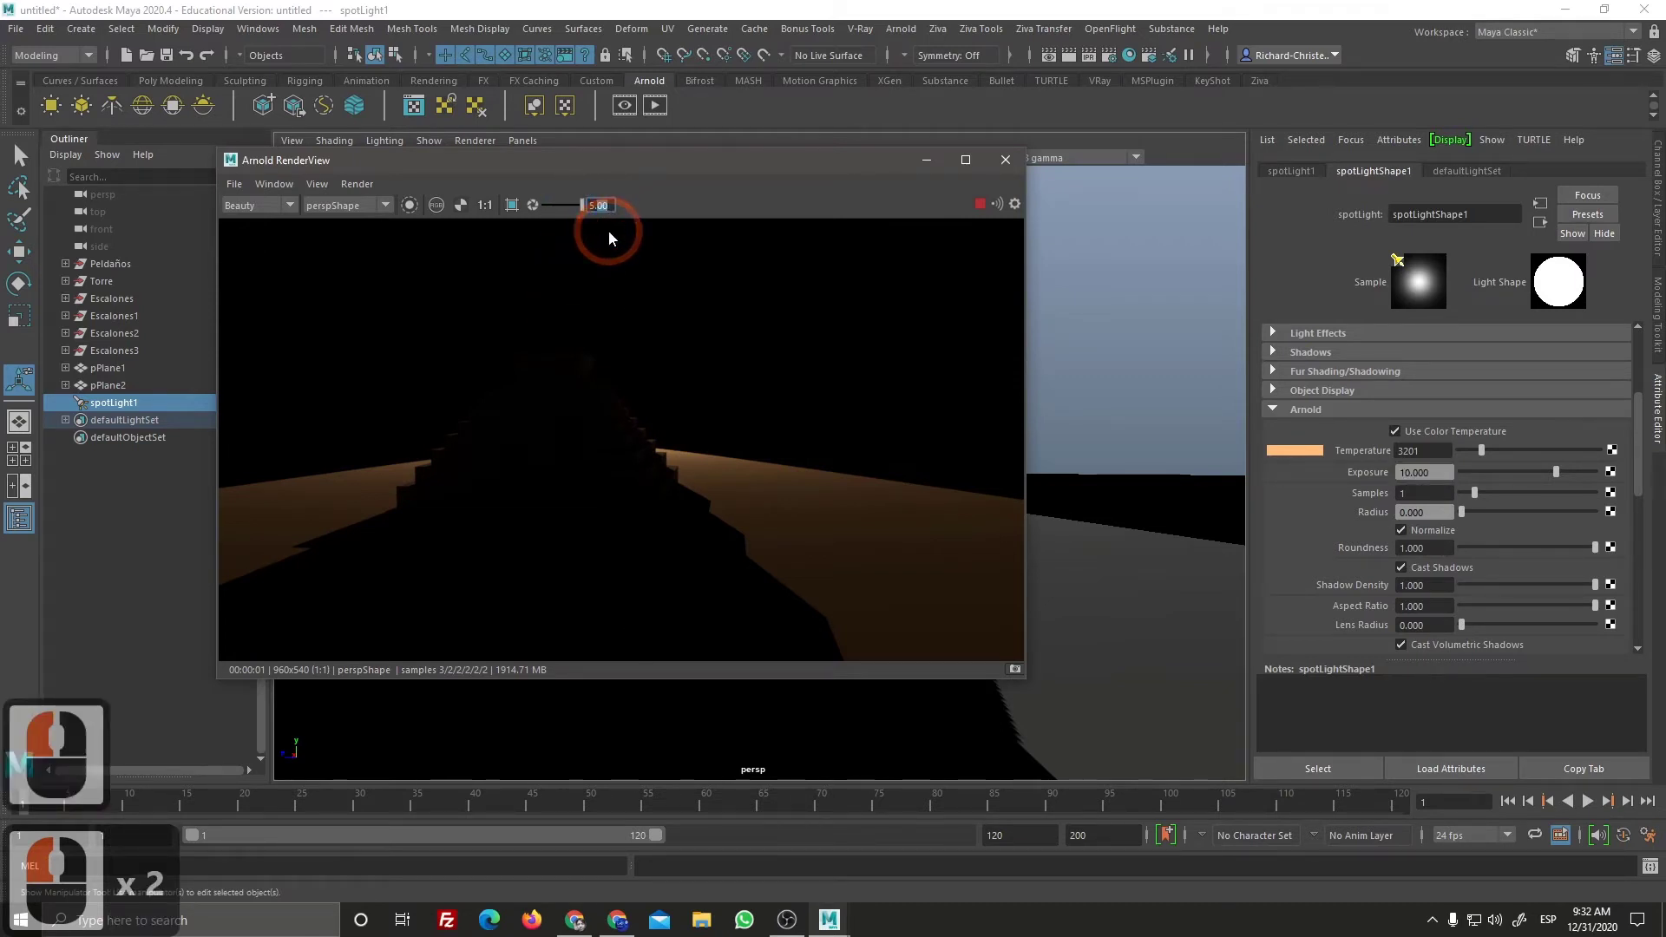
key(BackSpace)
key(BackSpace)
key(BackSpace)
key(1)
key(Return)
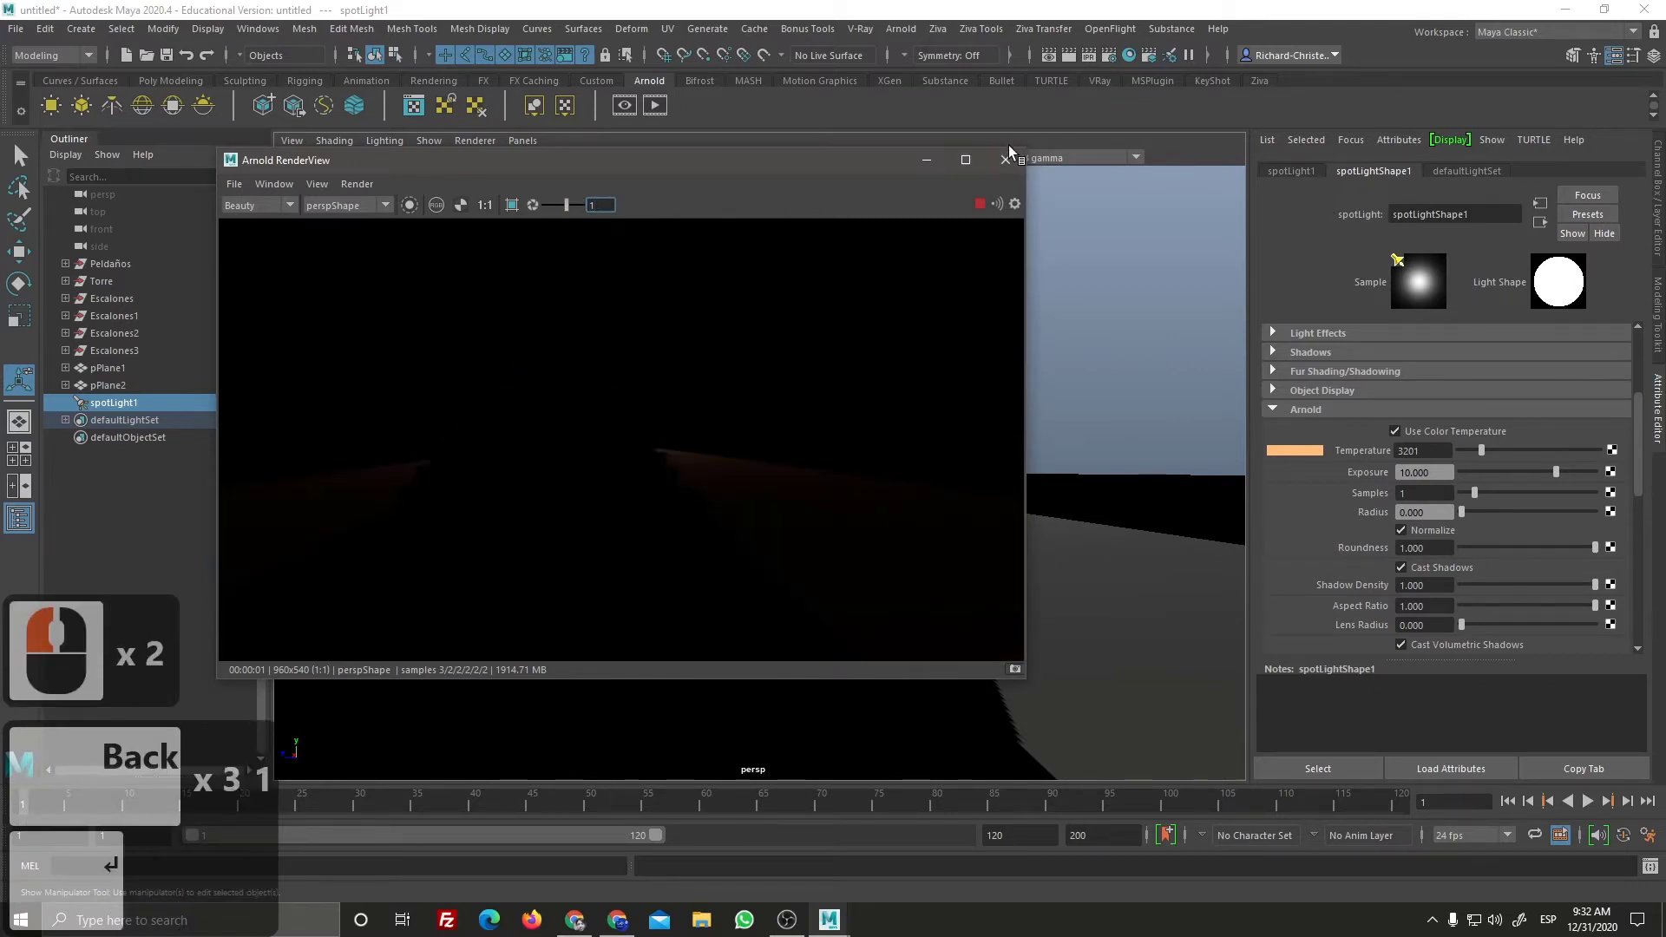
click(1012, 211)
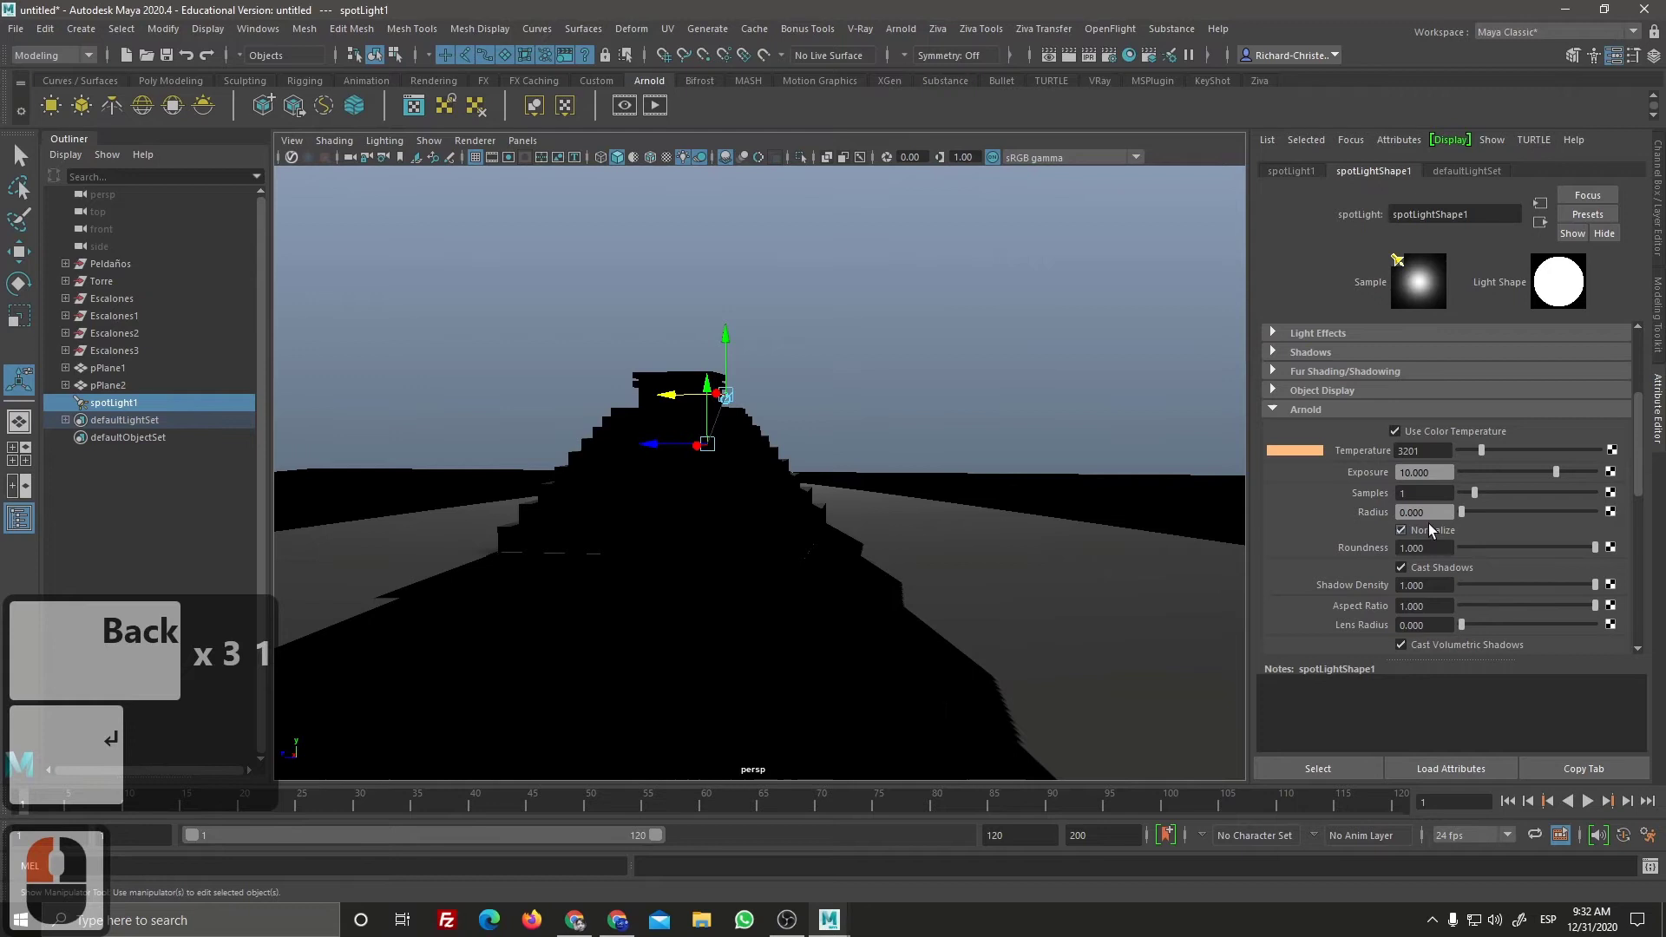
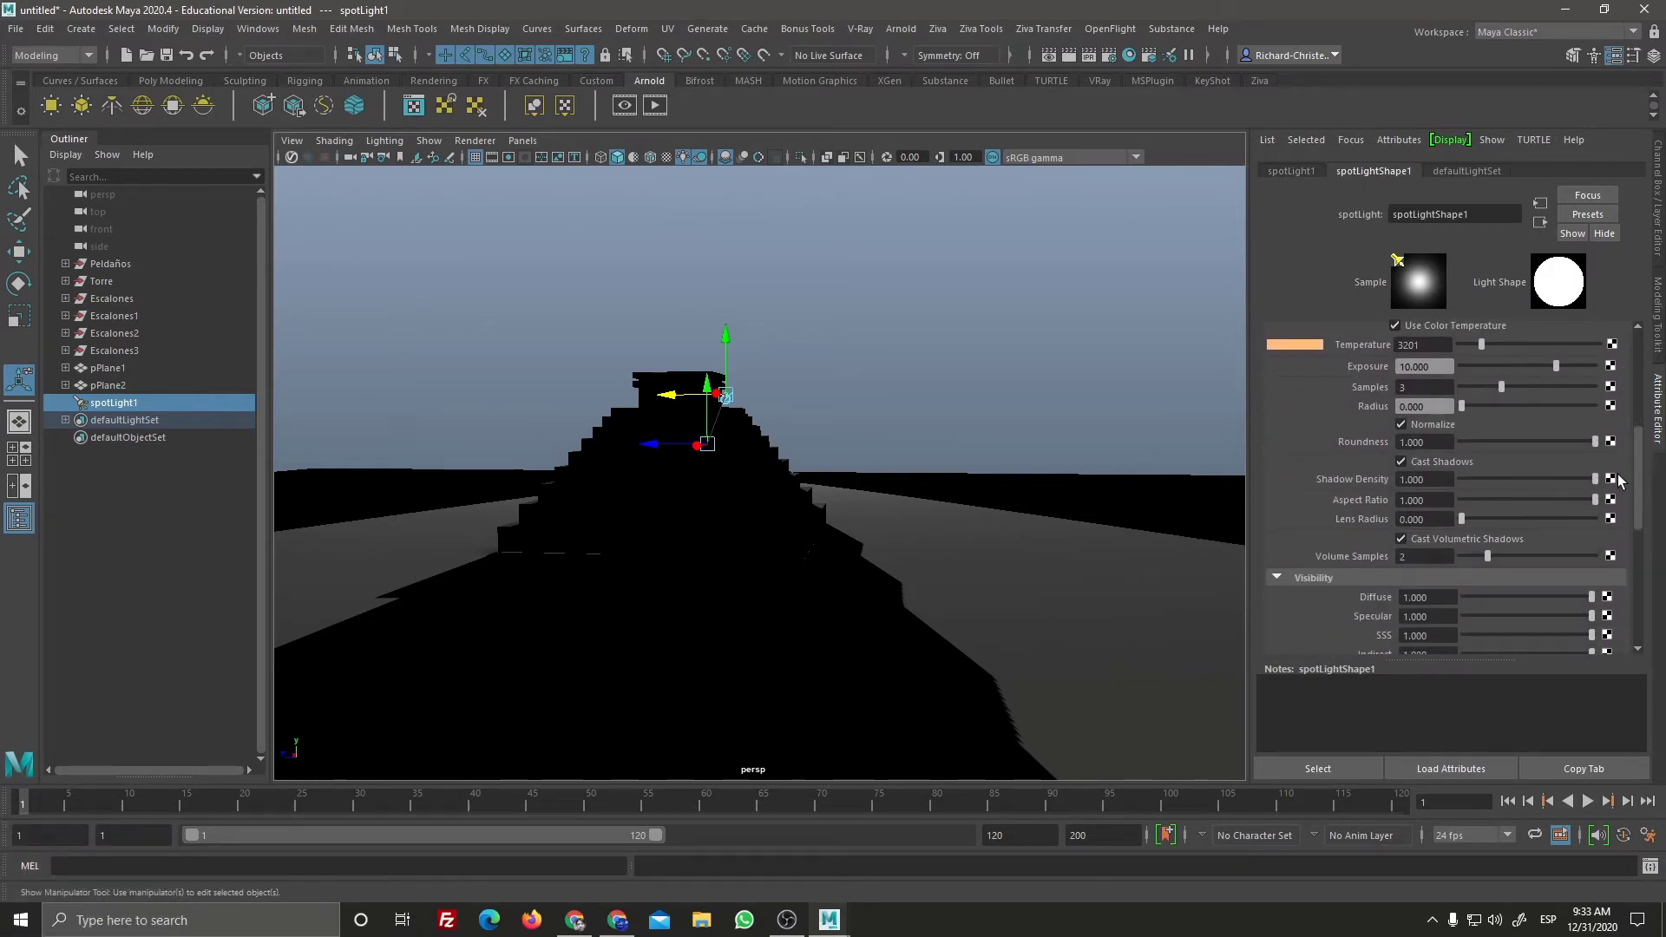
Step: Raise the spotlight's Arnold indirect visibility from 1 to 2
click(1607, 488)
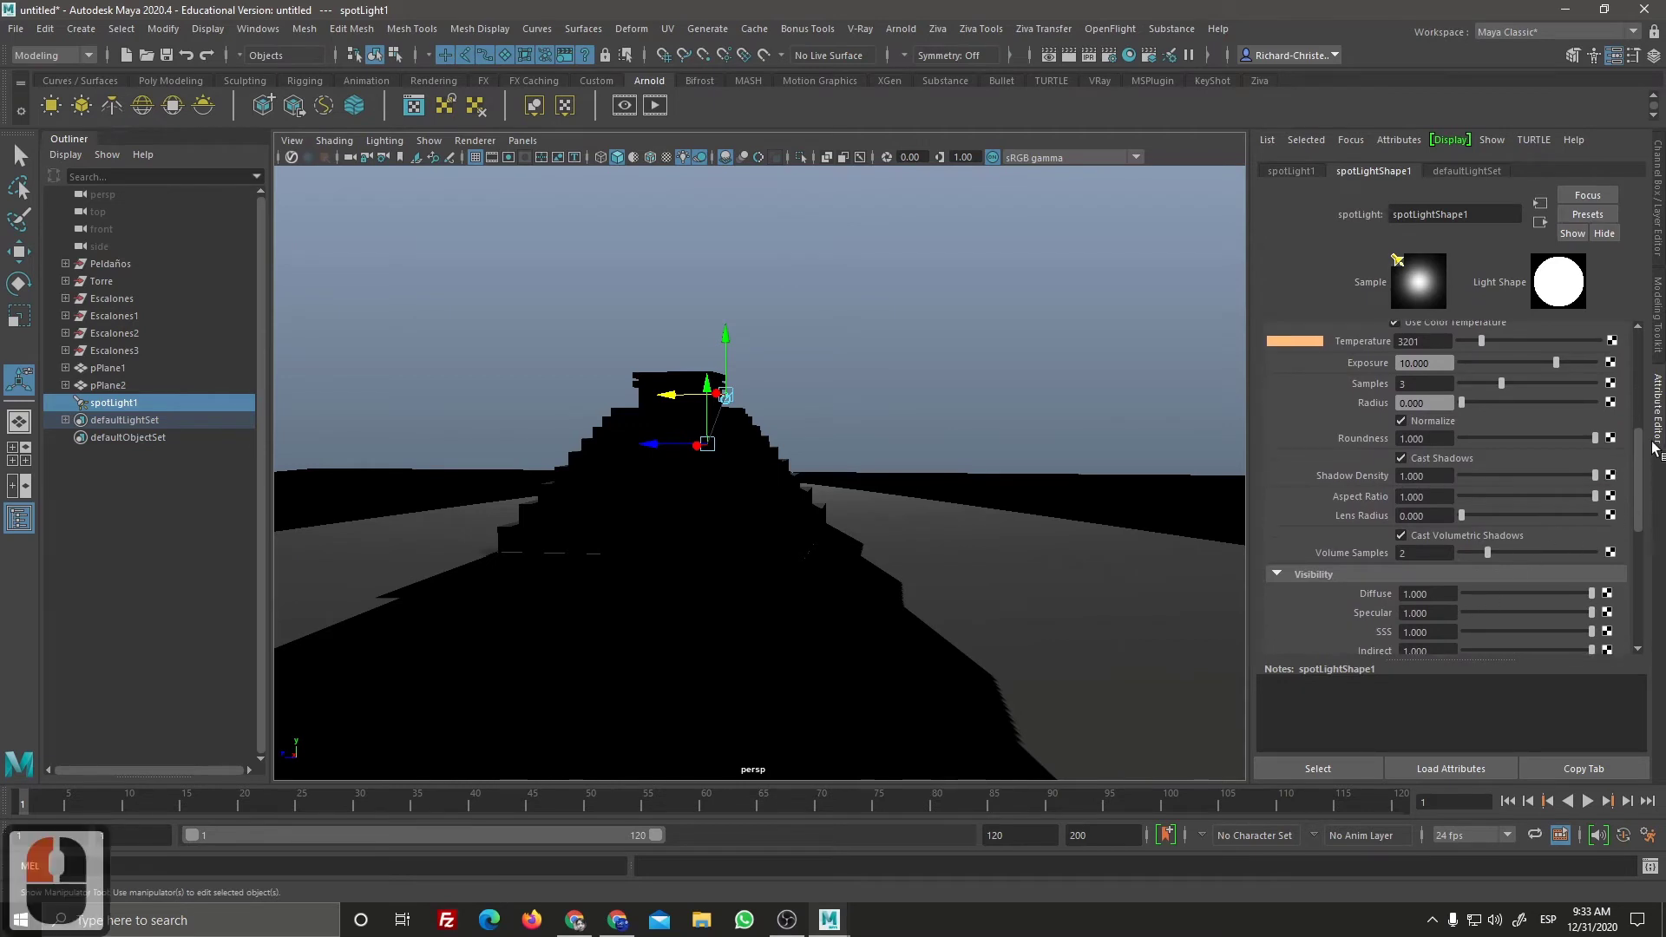
click(1606, 502)
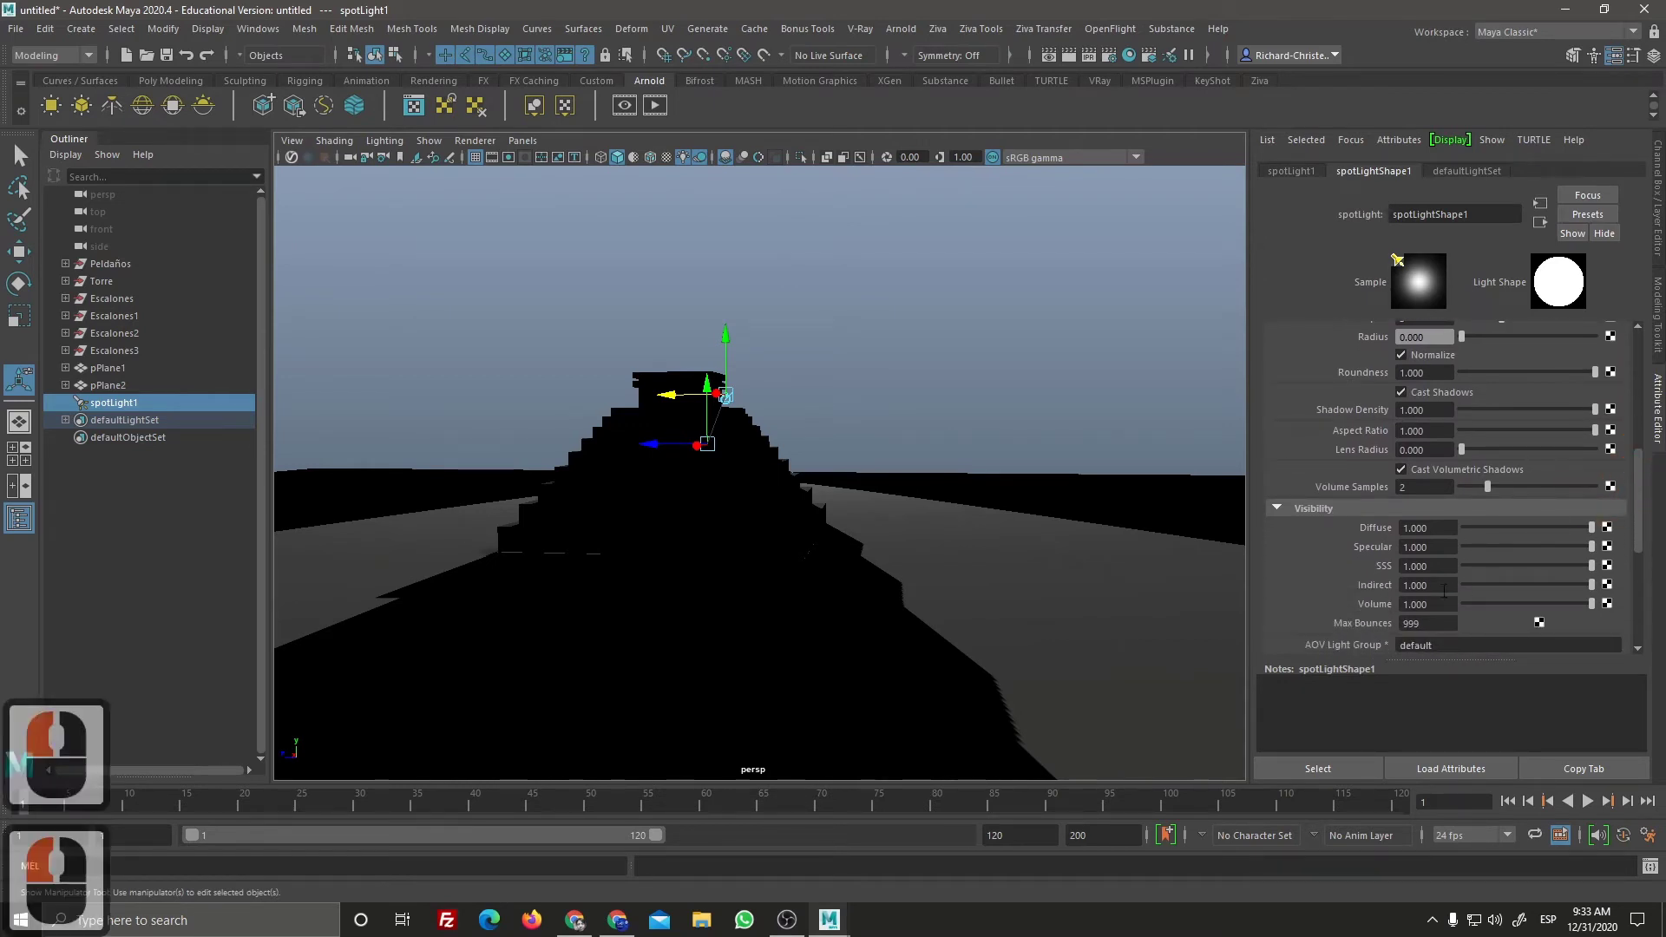
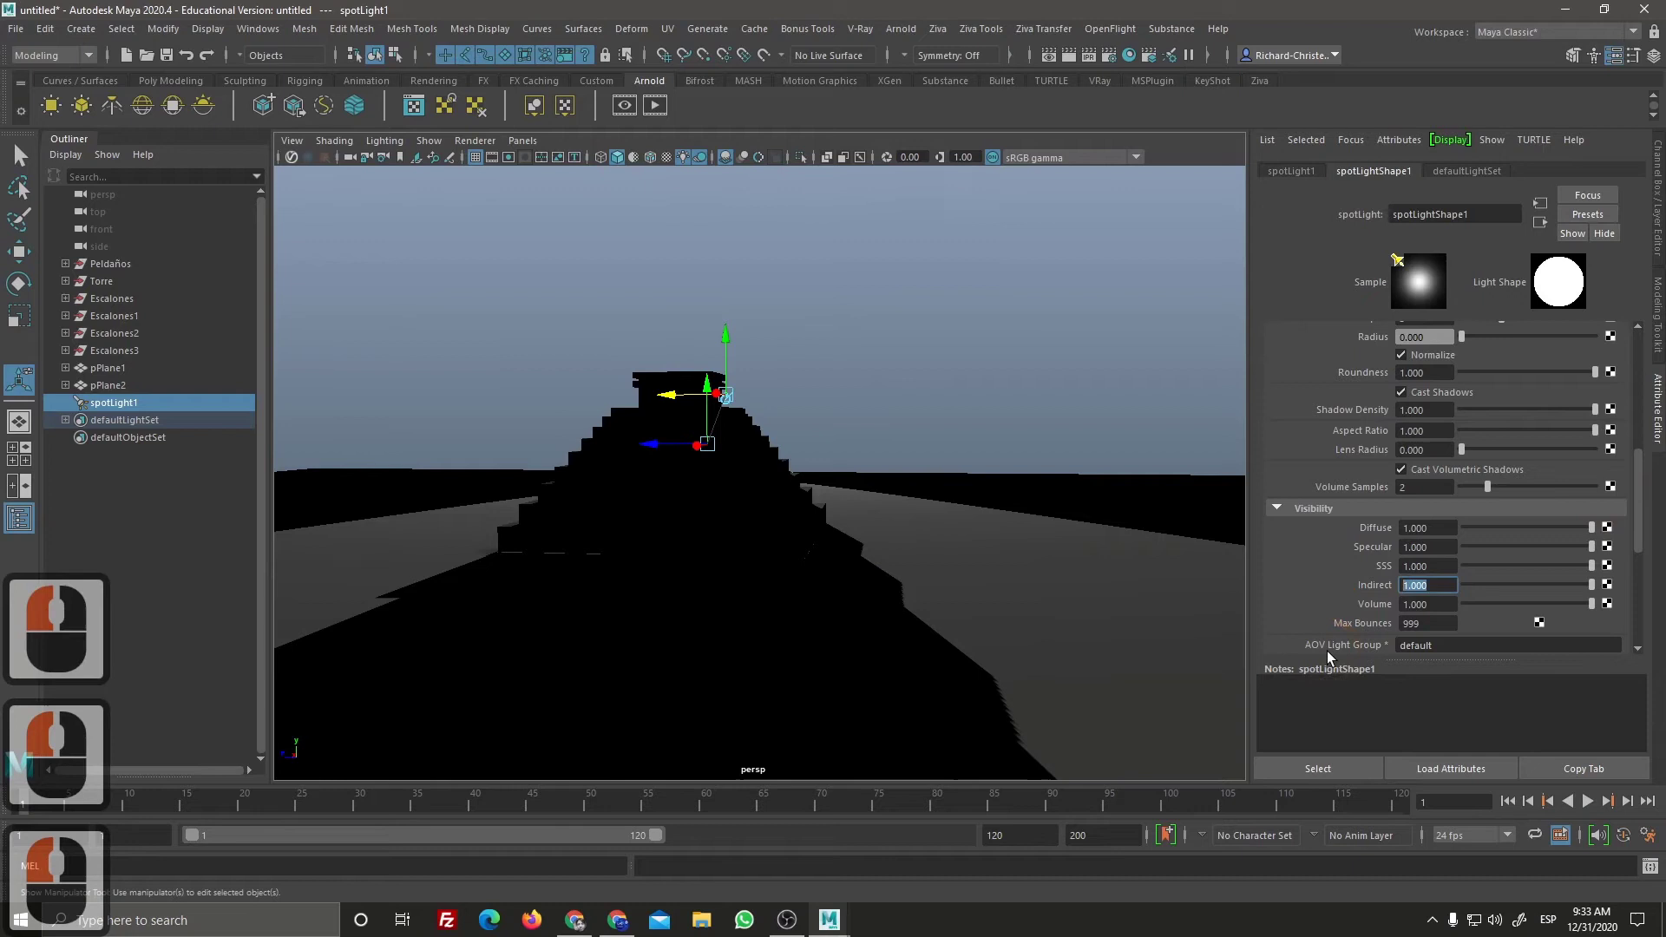
key(2)
key(Return)
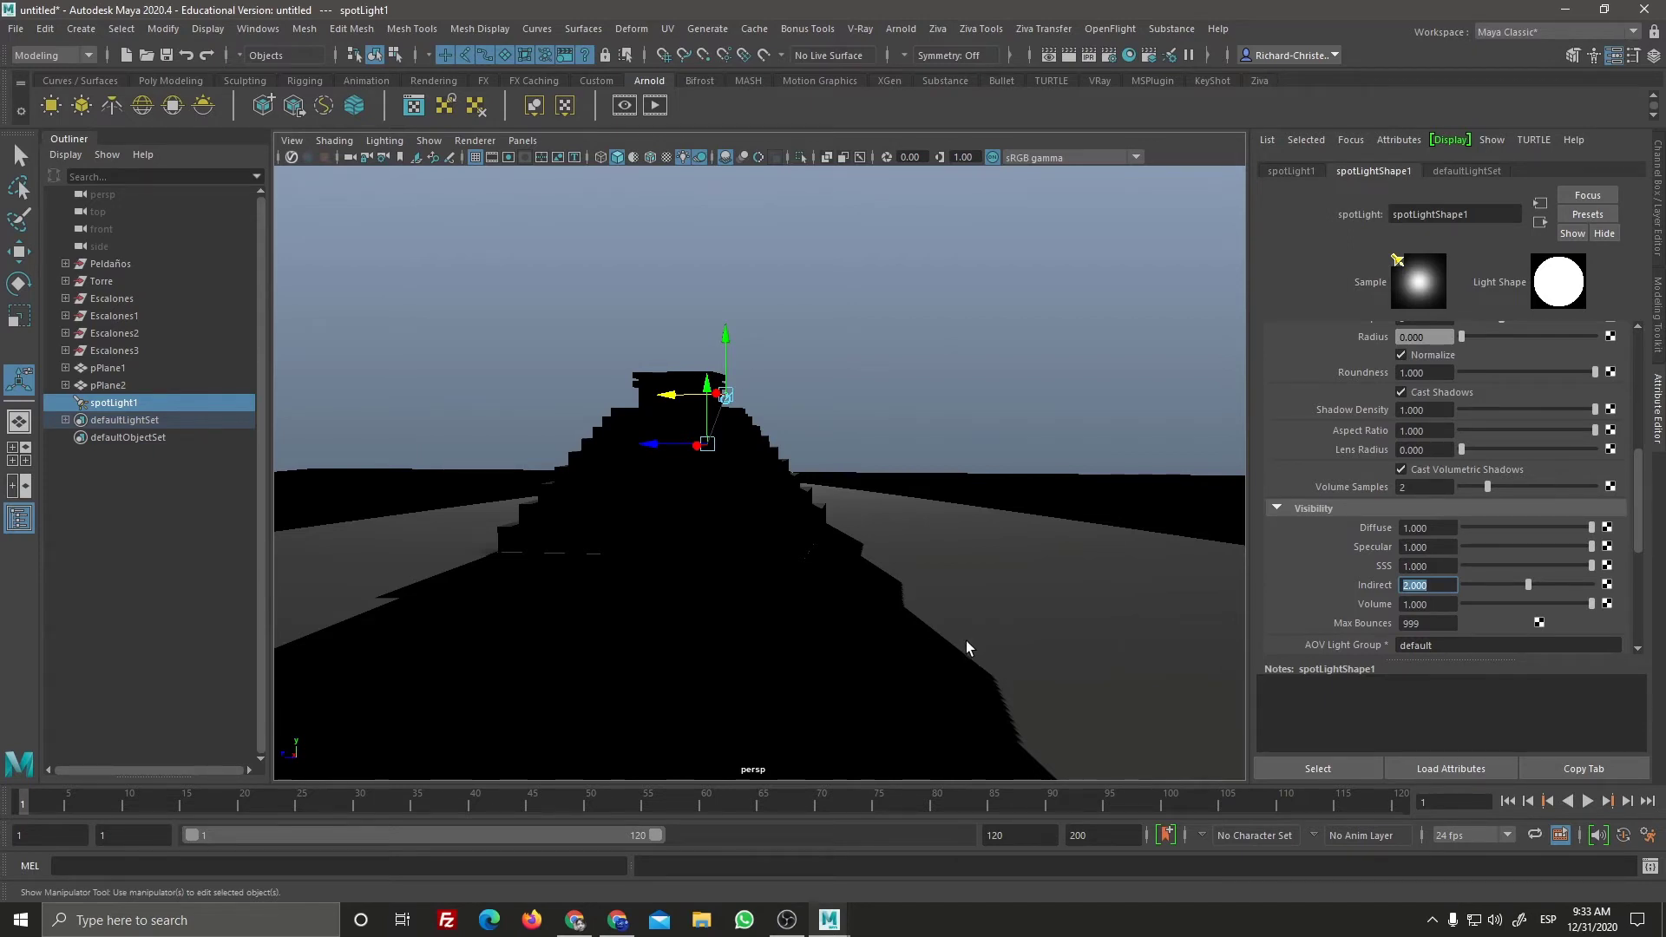
Step: Start a new Arnold render, reposition the Render View and expand its display toolbar
click(662, 117)
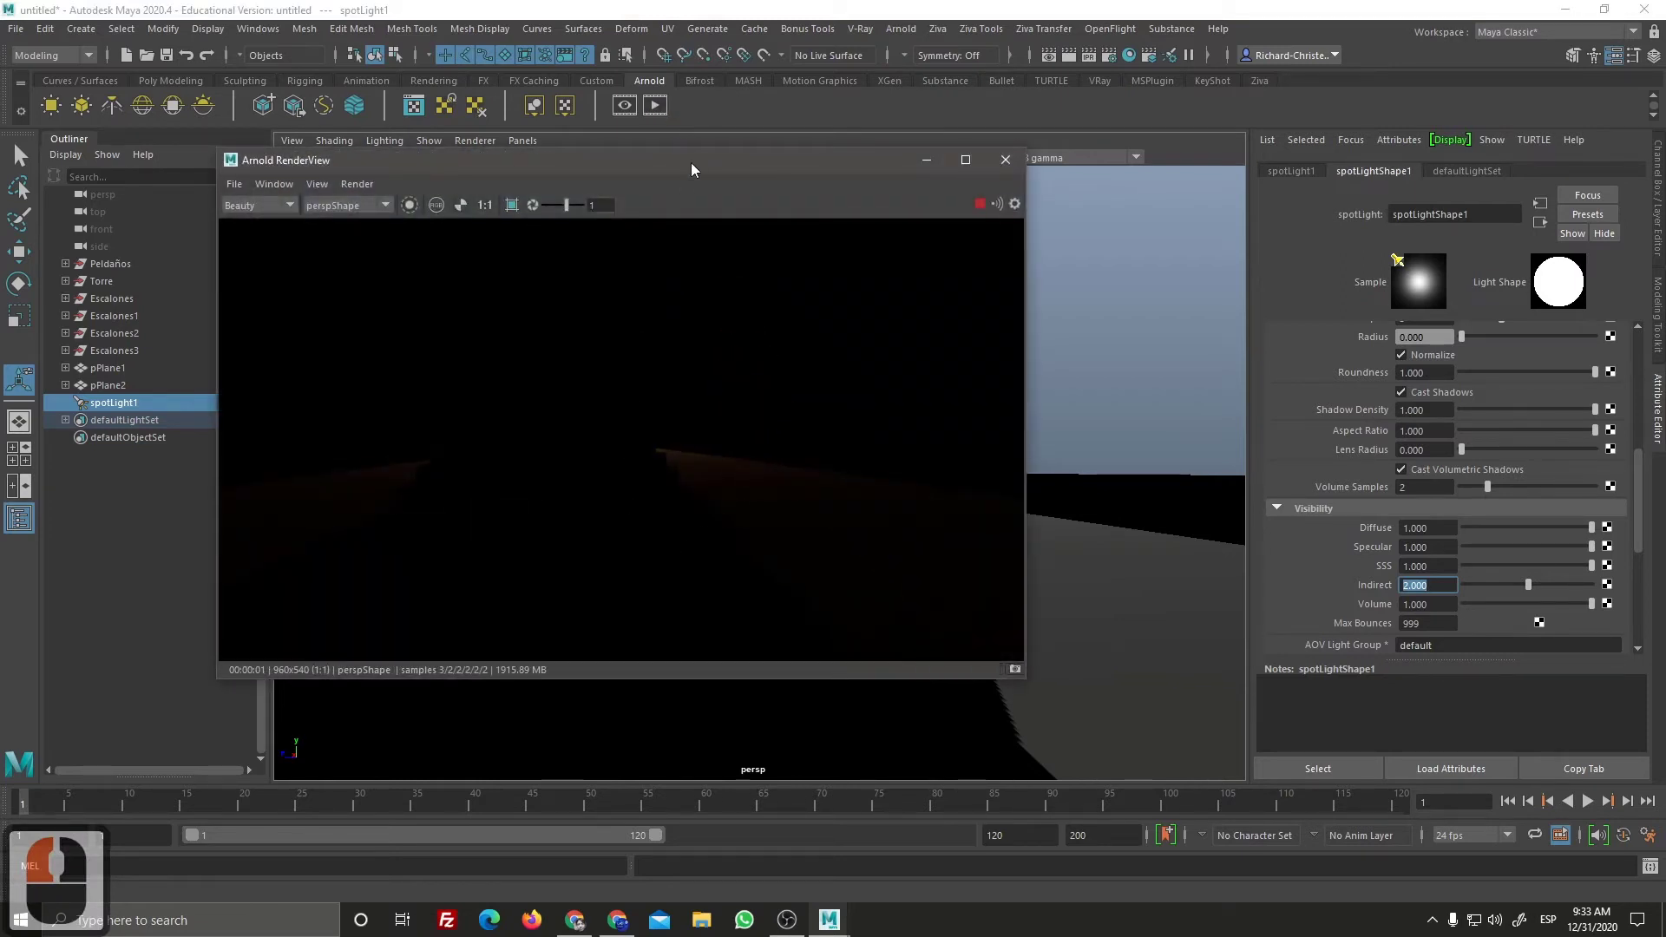
click(588, 159)
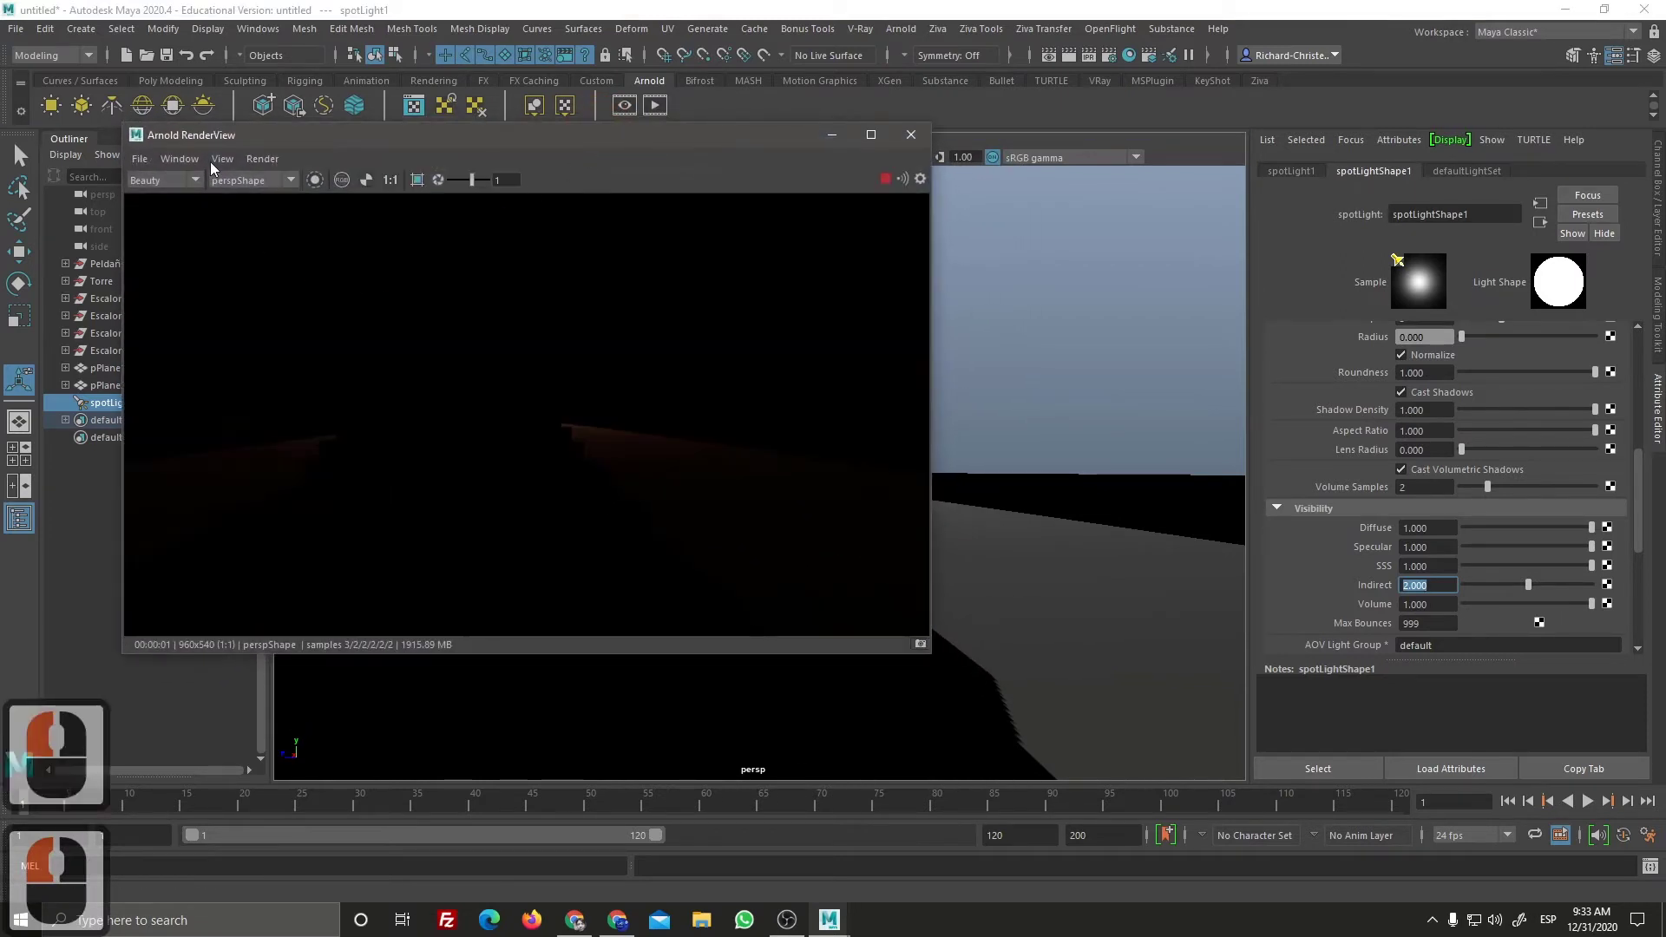
click(193, 167)
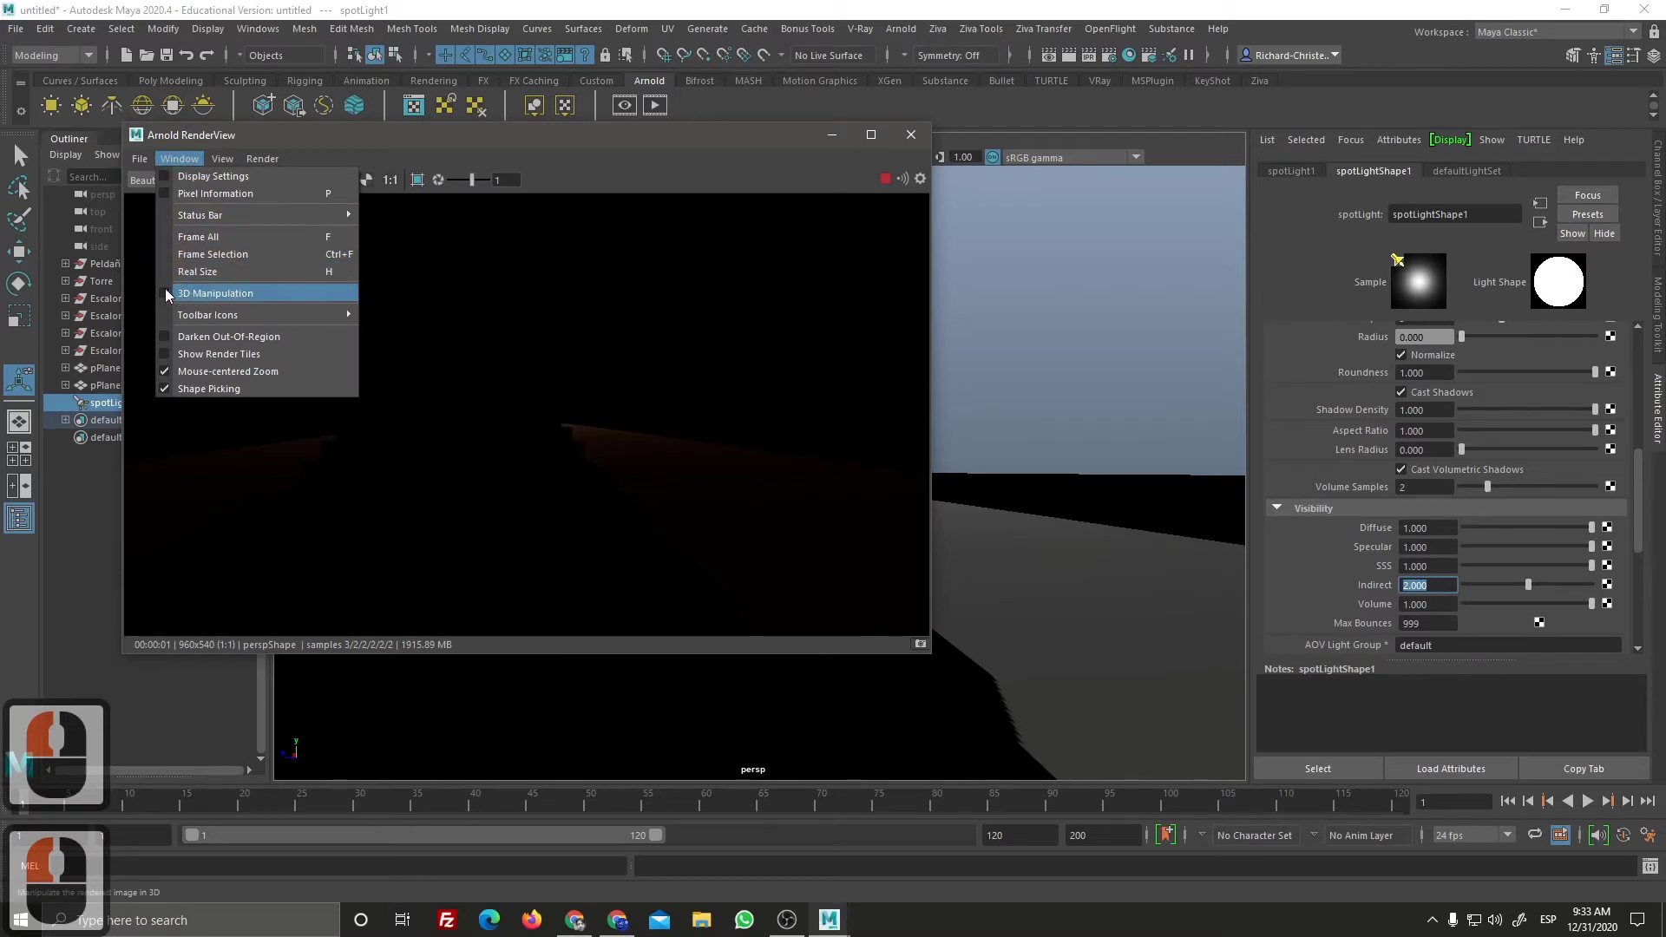
click(169, 294)
click(194, 172)
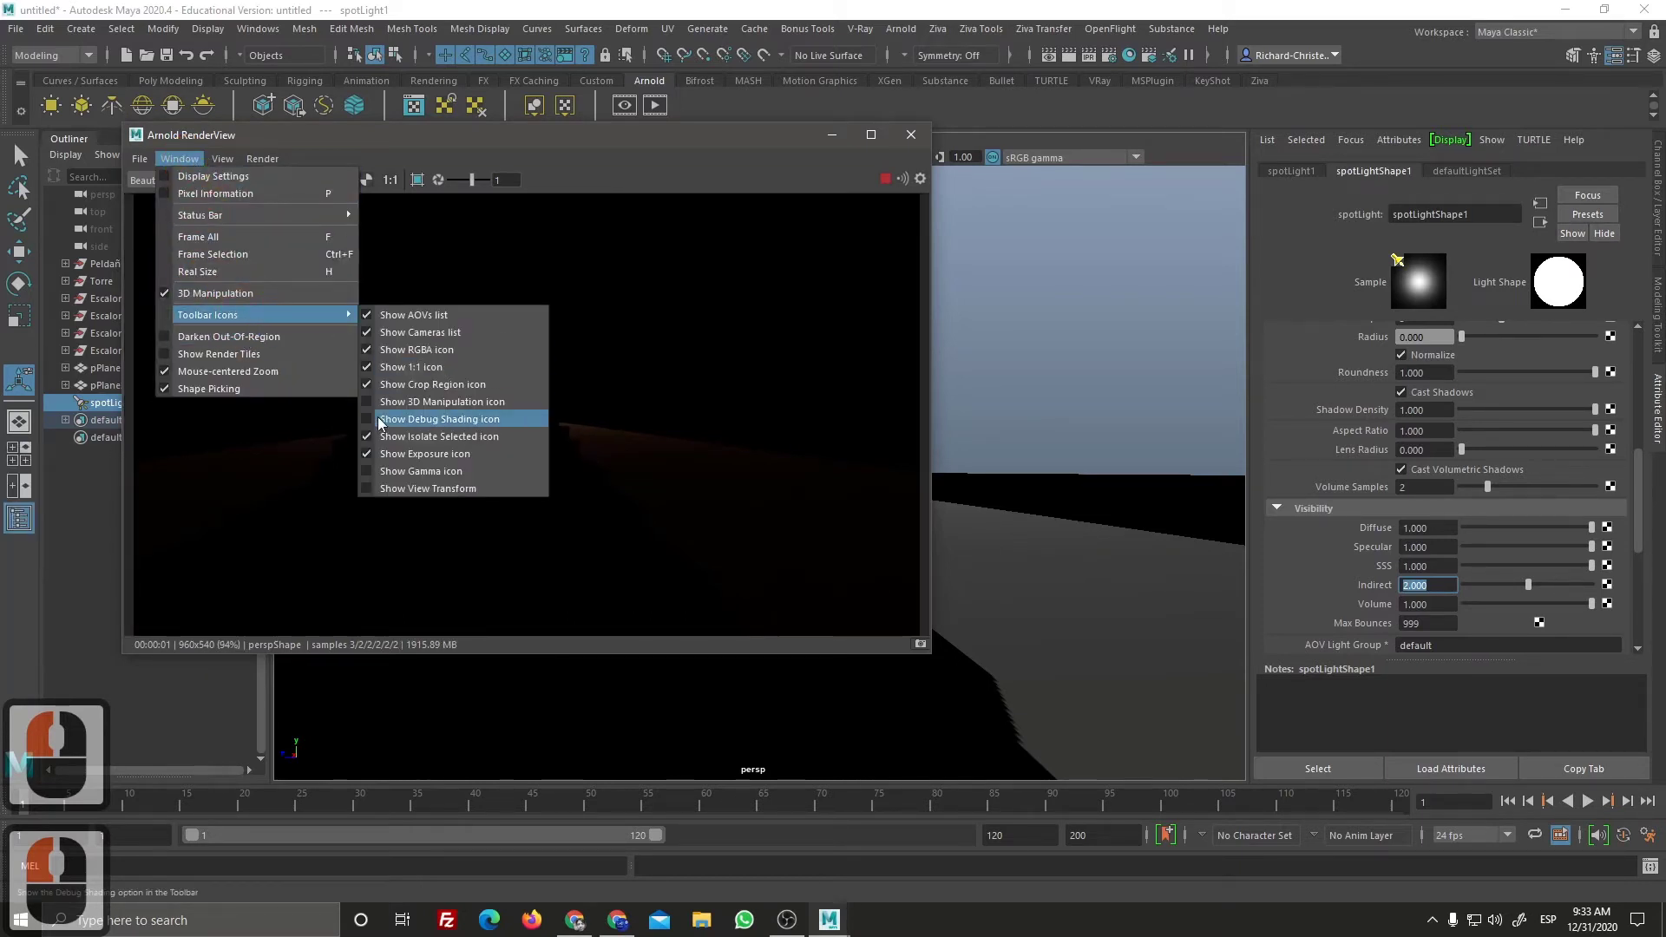
click(373, 406)
click(220, 168)
click(196, 167)
double_click(197, 165)
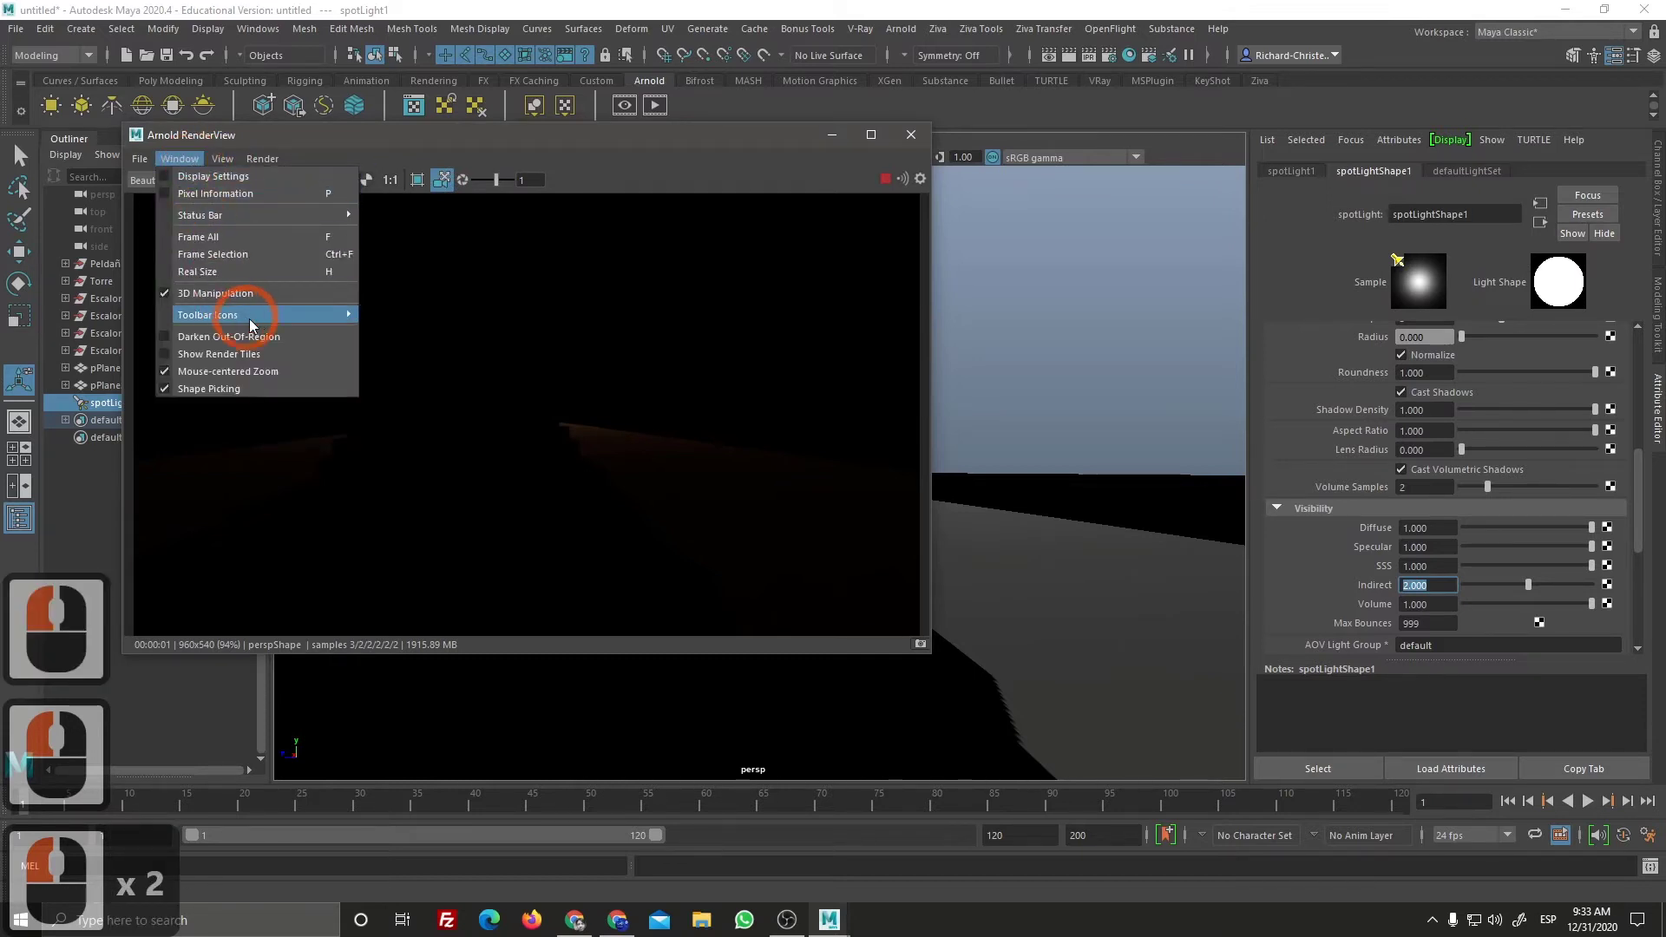
click(343, 392)
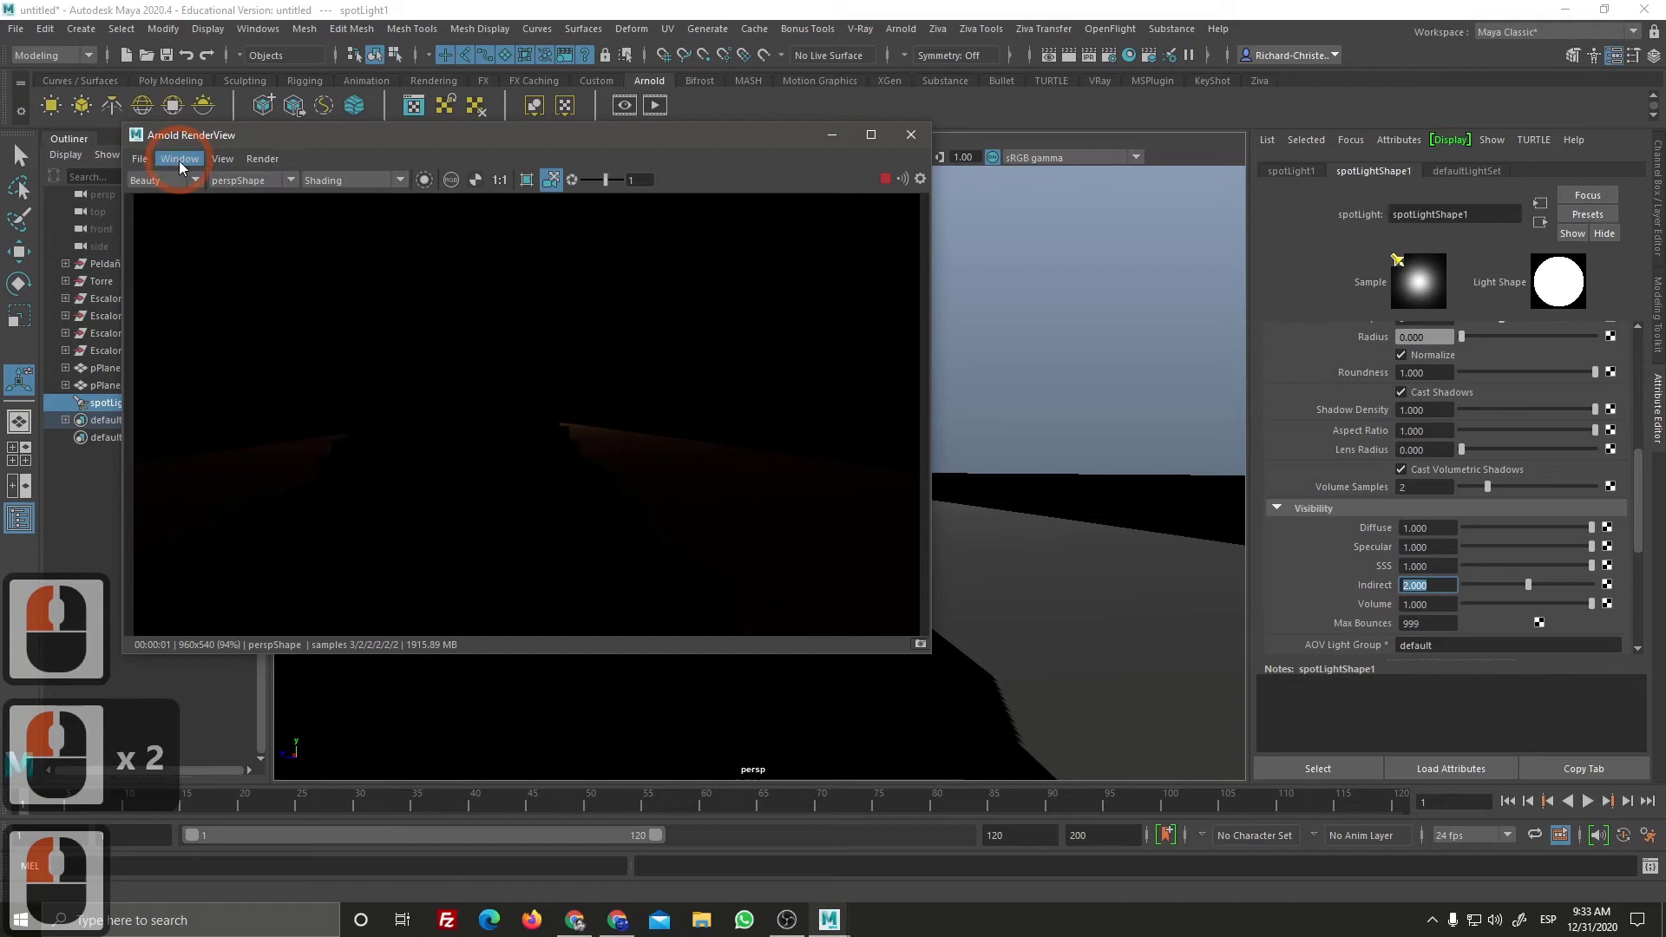
Step: Add the gamma and colour management controls to the Render View toolbar
click(232, 306)
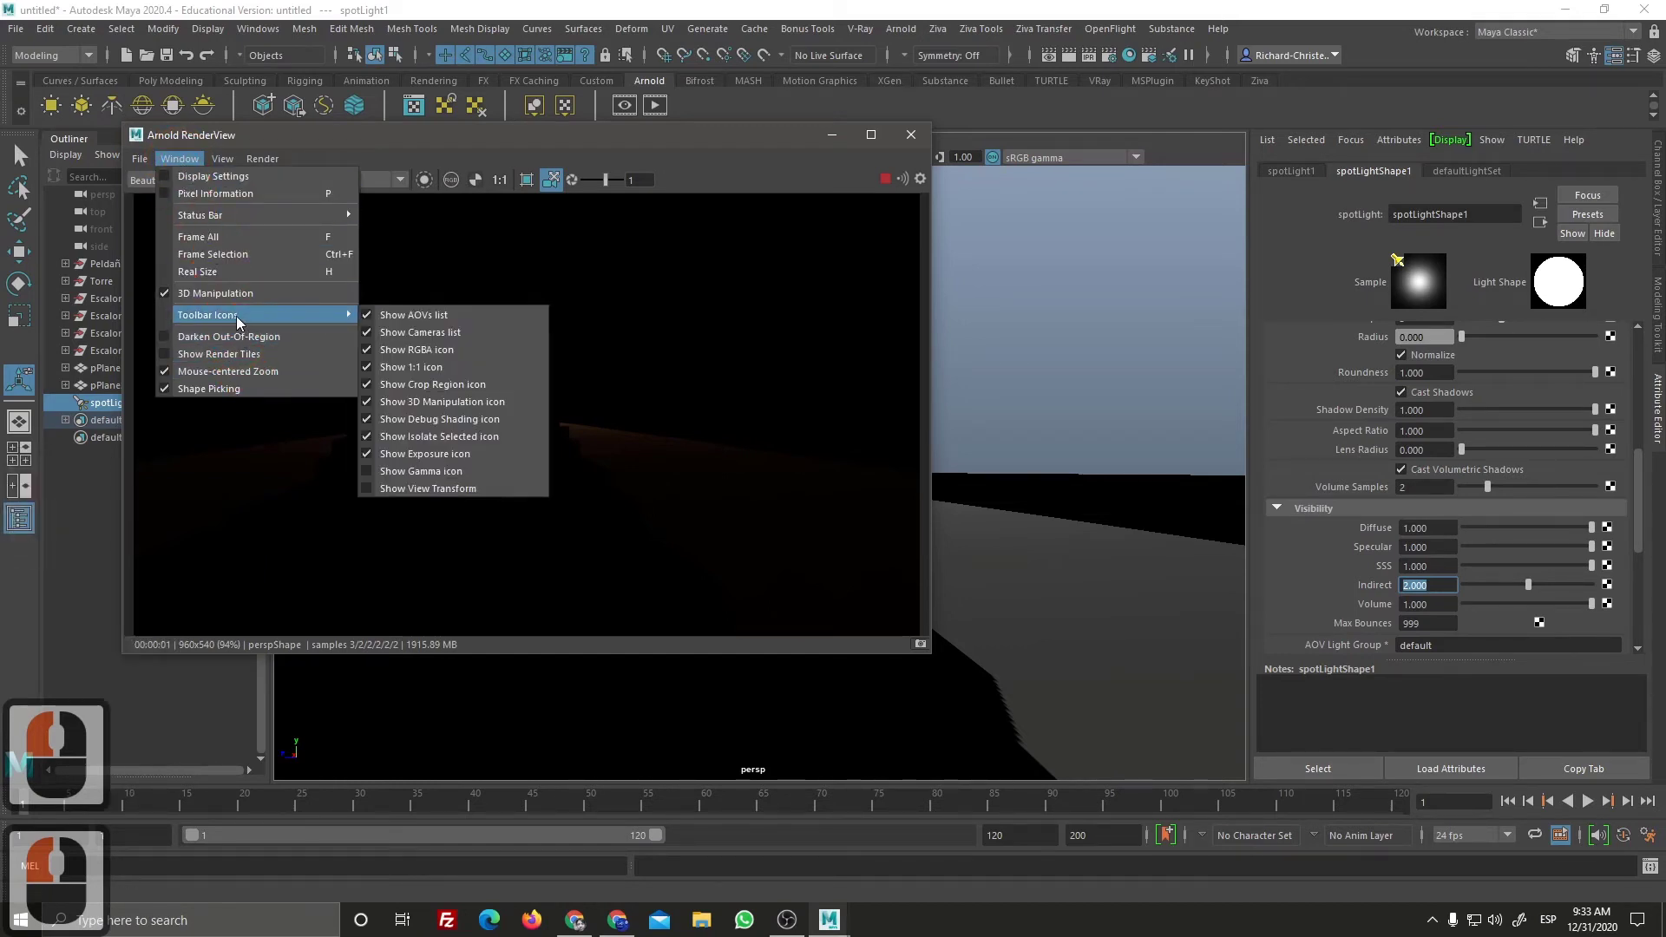
click(369, 469)
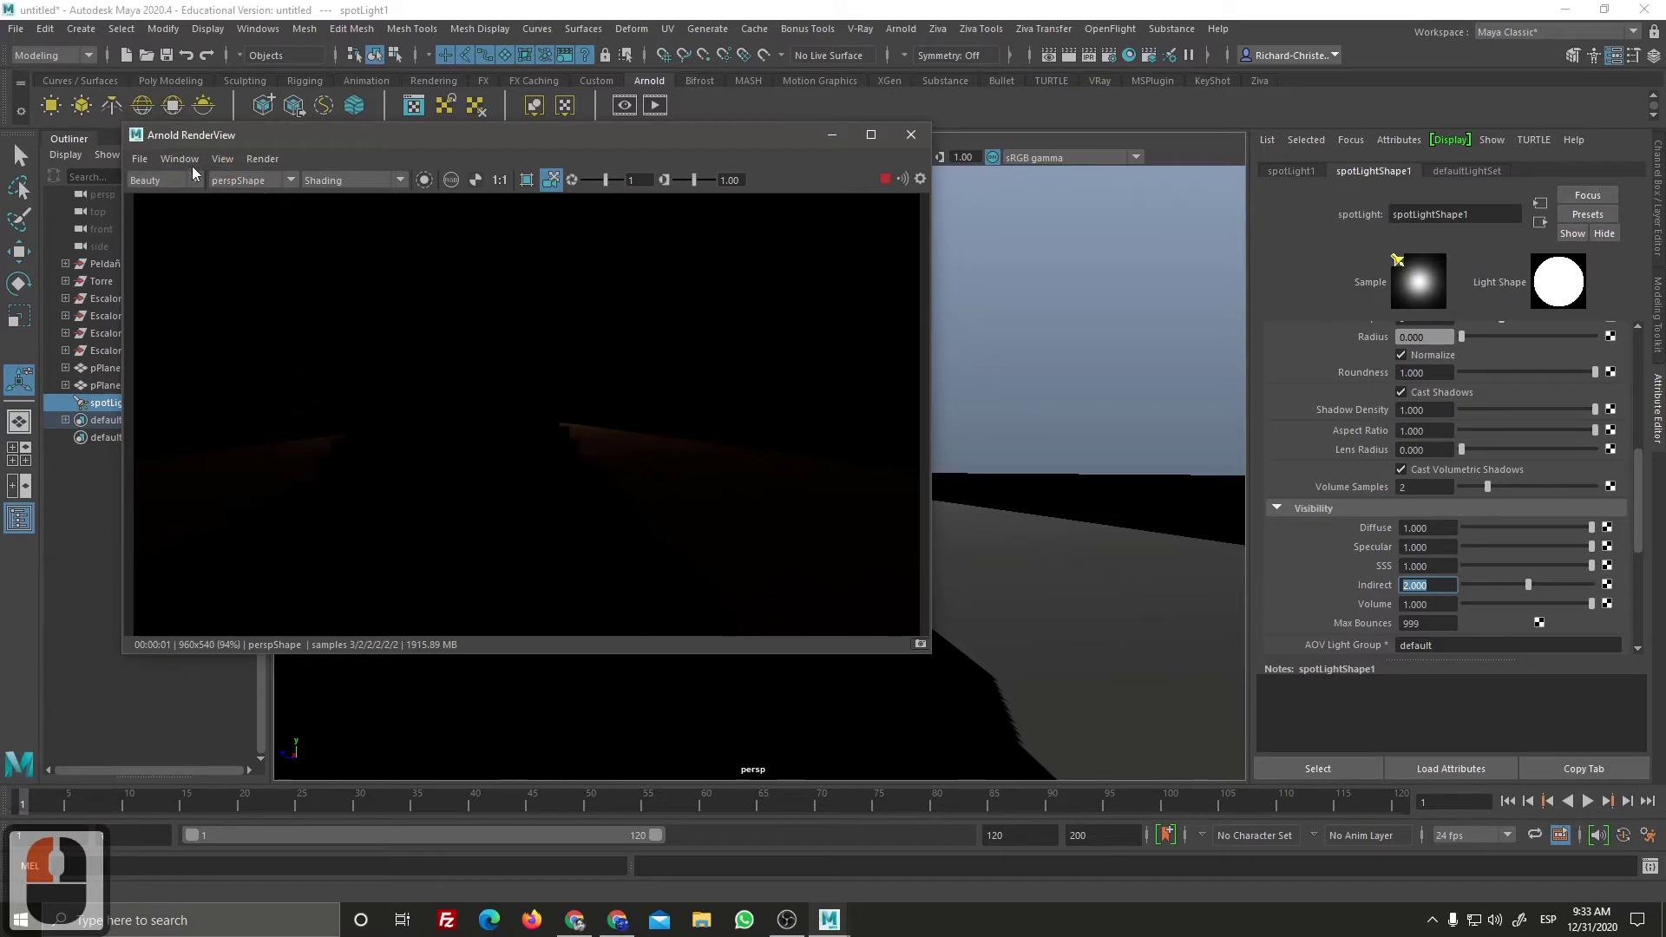
click(197, 173)
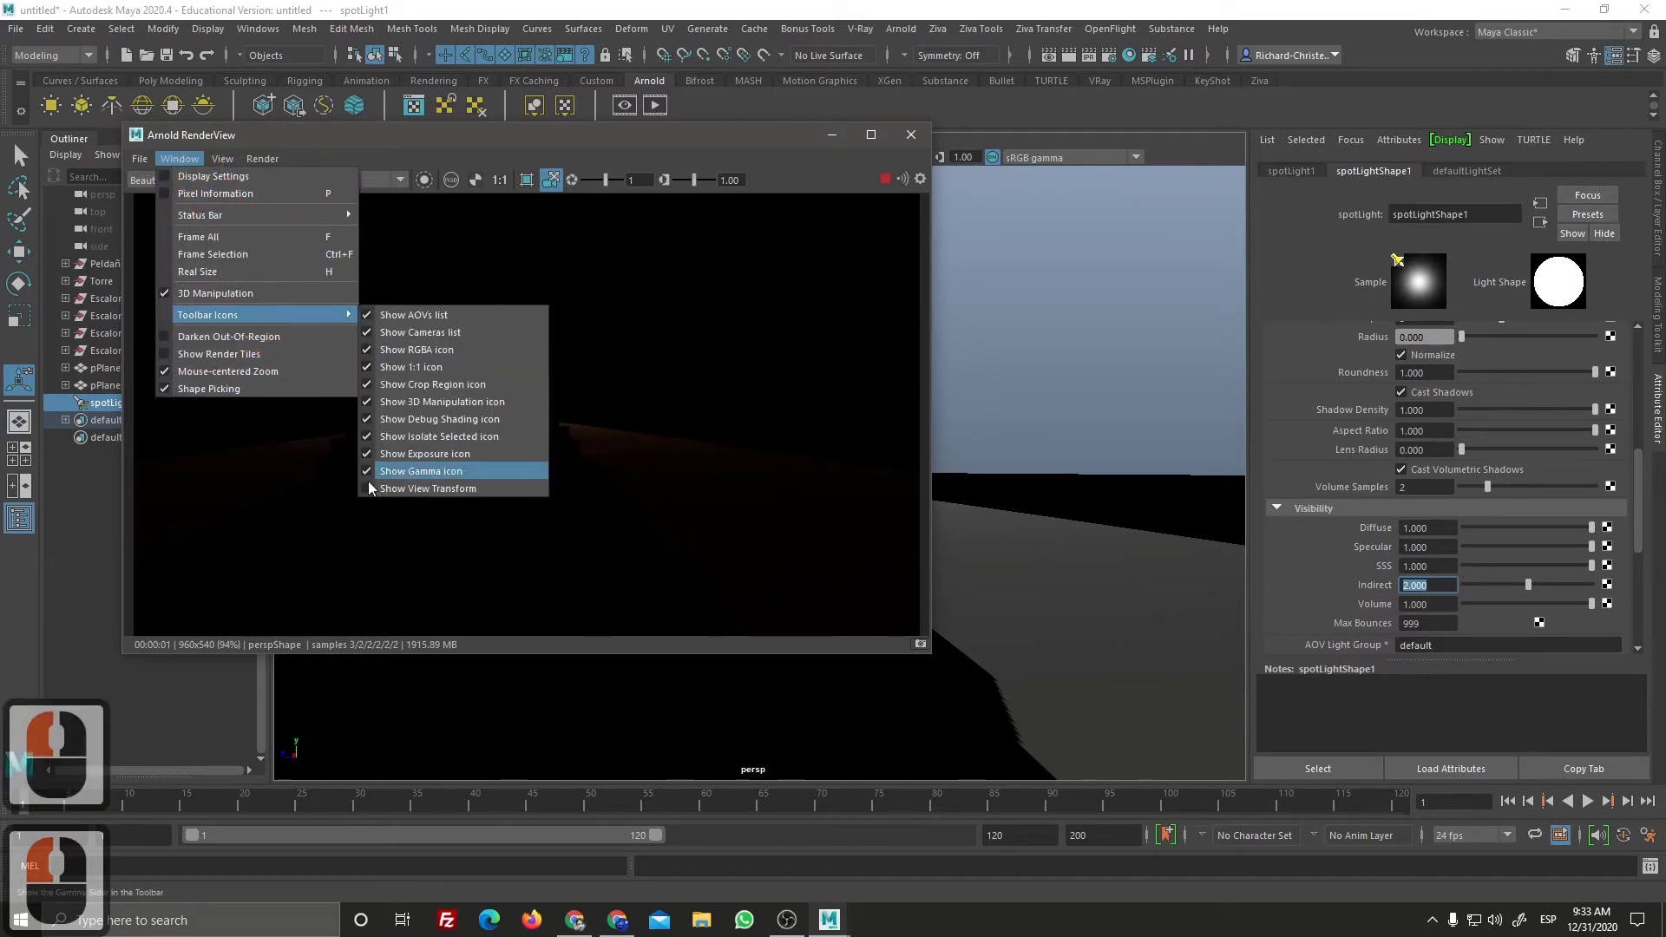
click(362, 474)
double_click(199, 181)
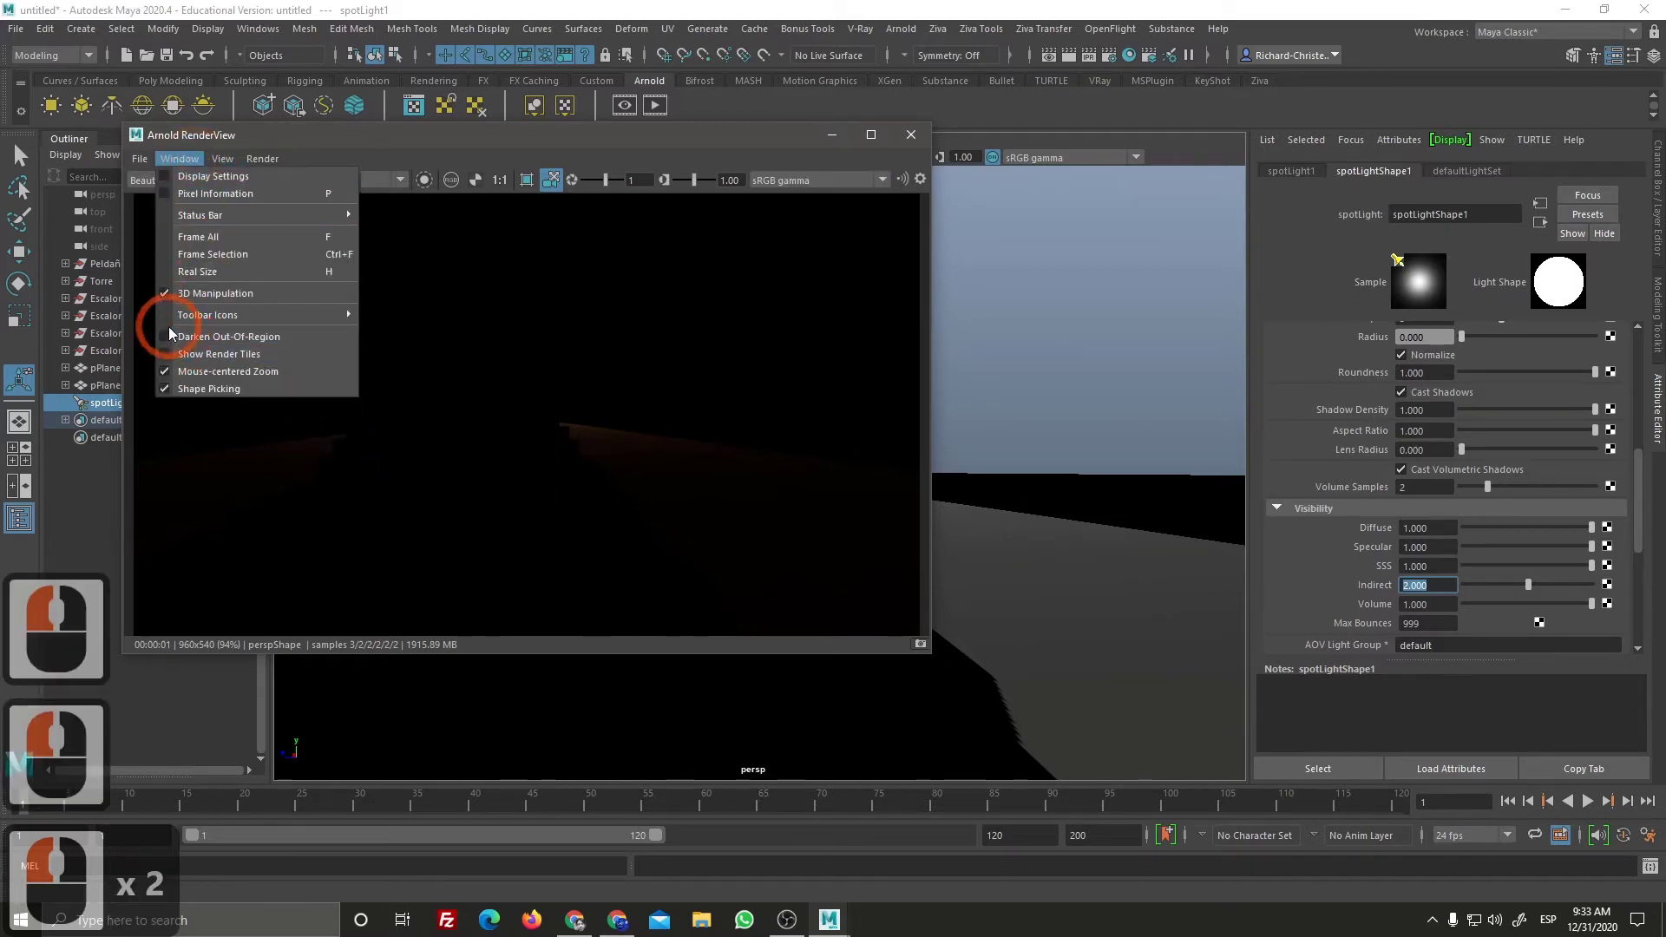
double_click(170, 341)
double_click(176, 275)
click(179, 222)
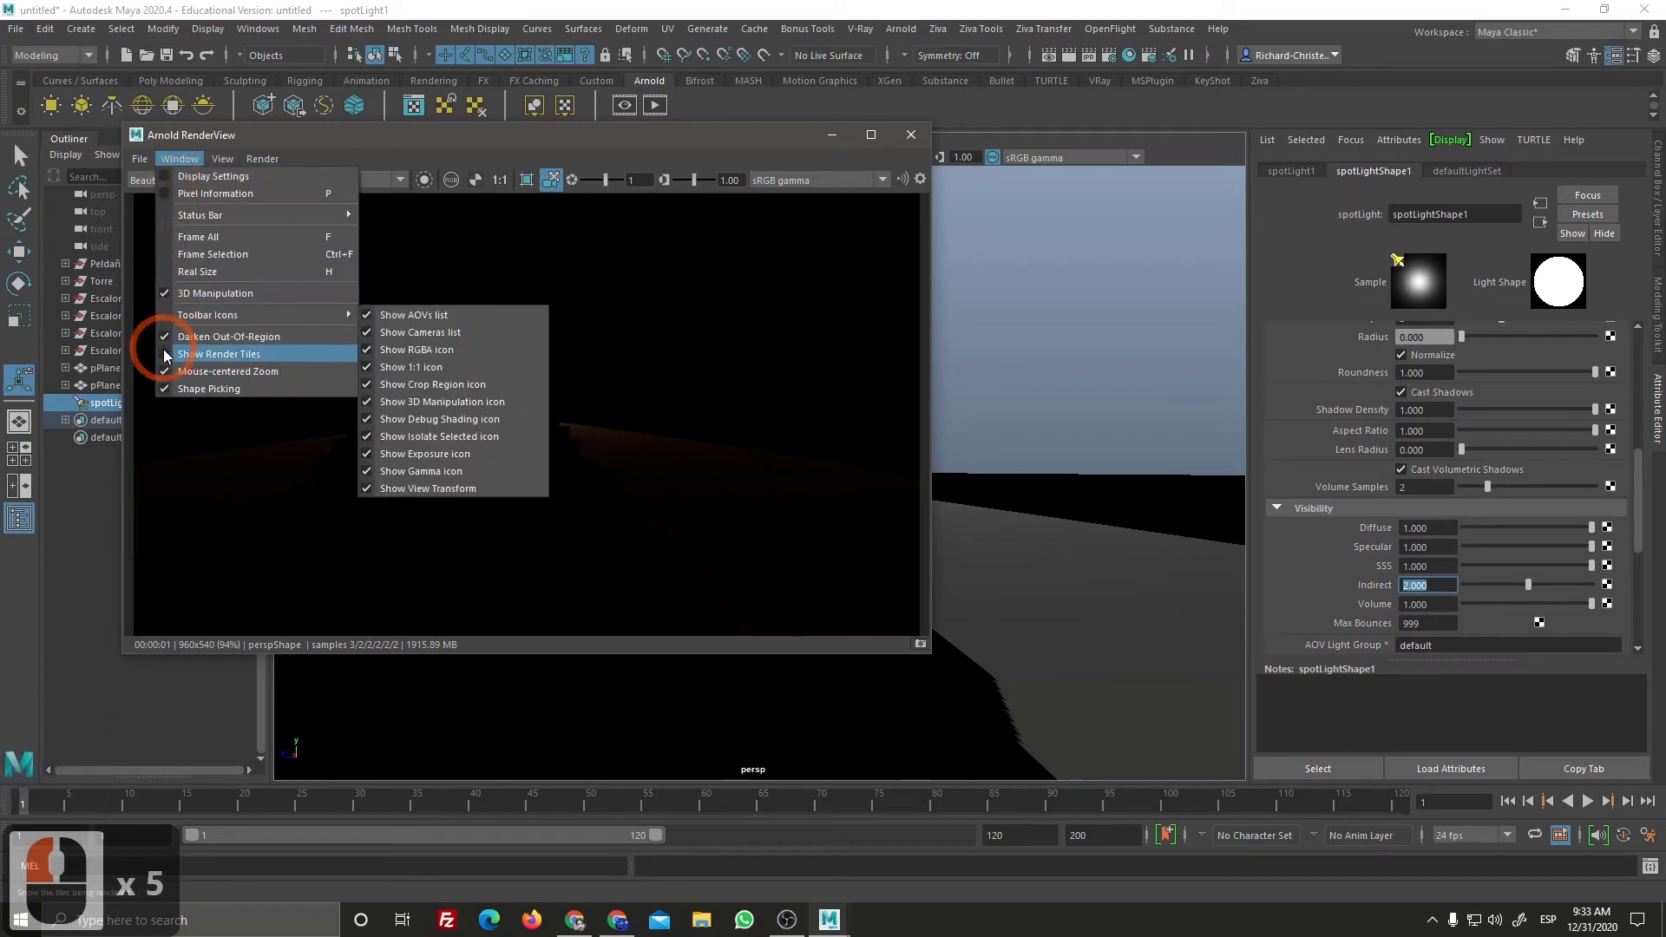
click(188, 342)
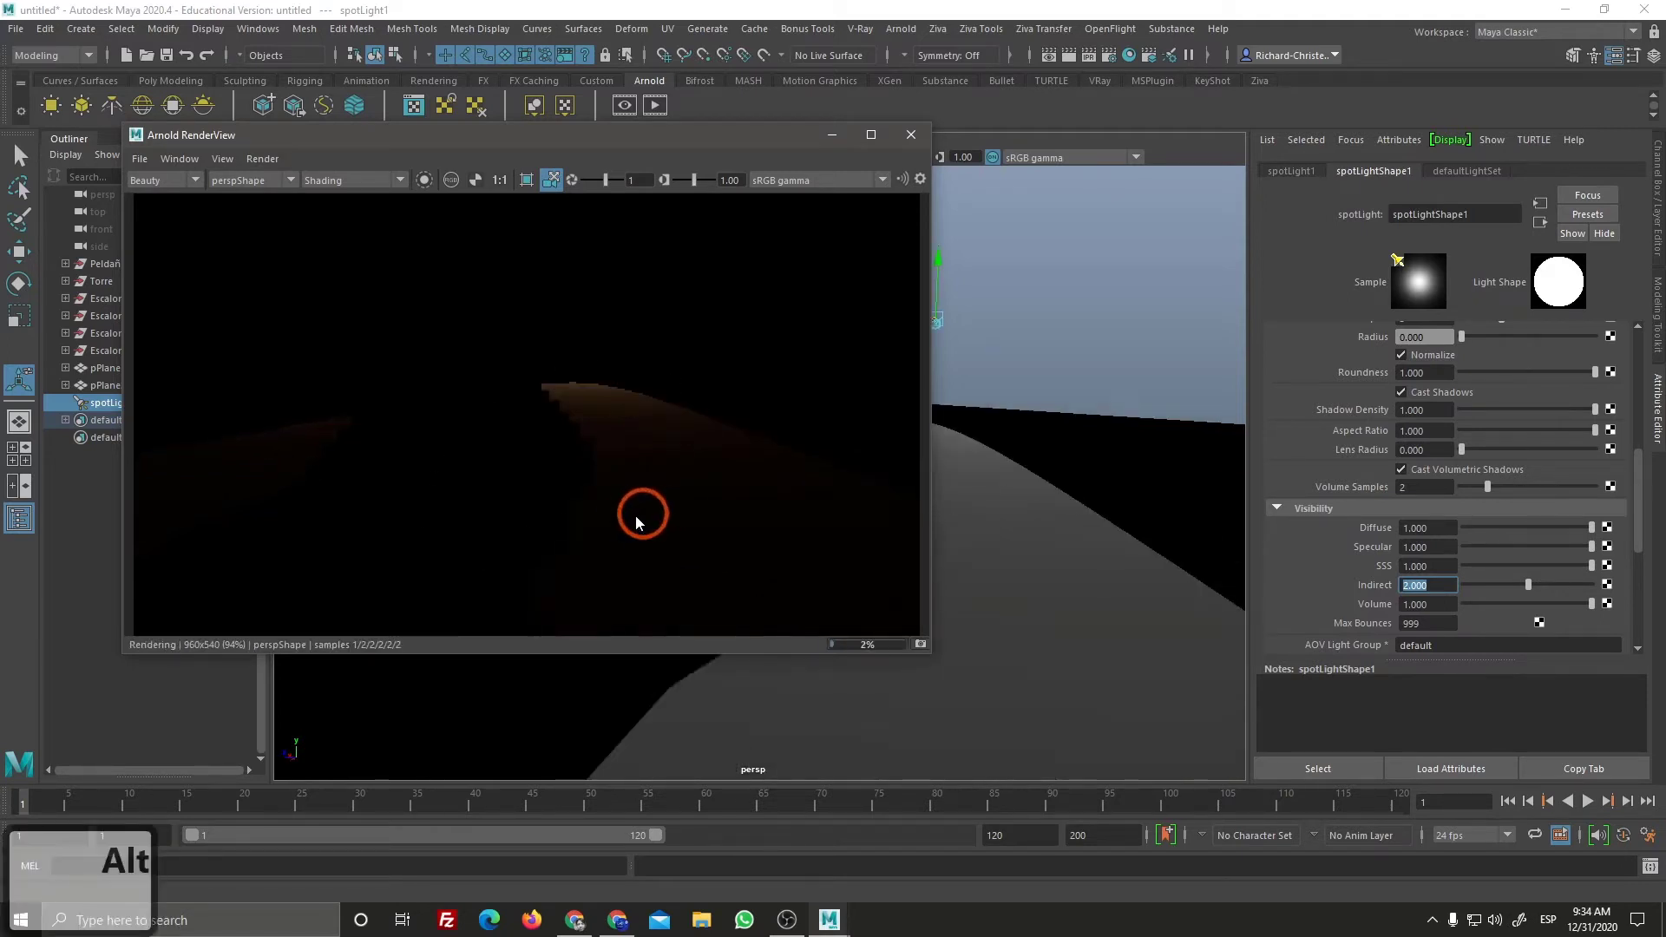
Step: Orbit to the stepped object and widen the spotlight's cone angle to about 139
drag(464, 529, 713, 557)
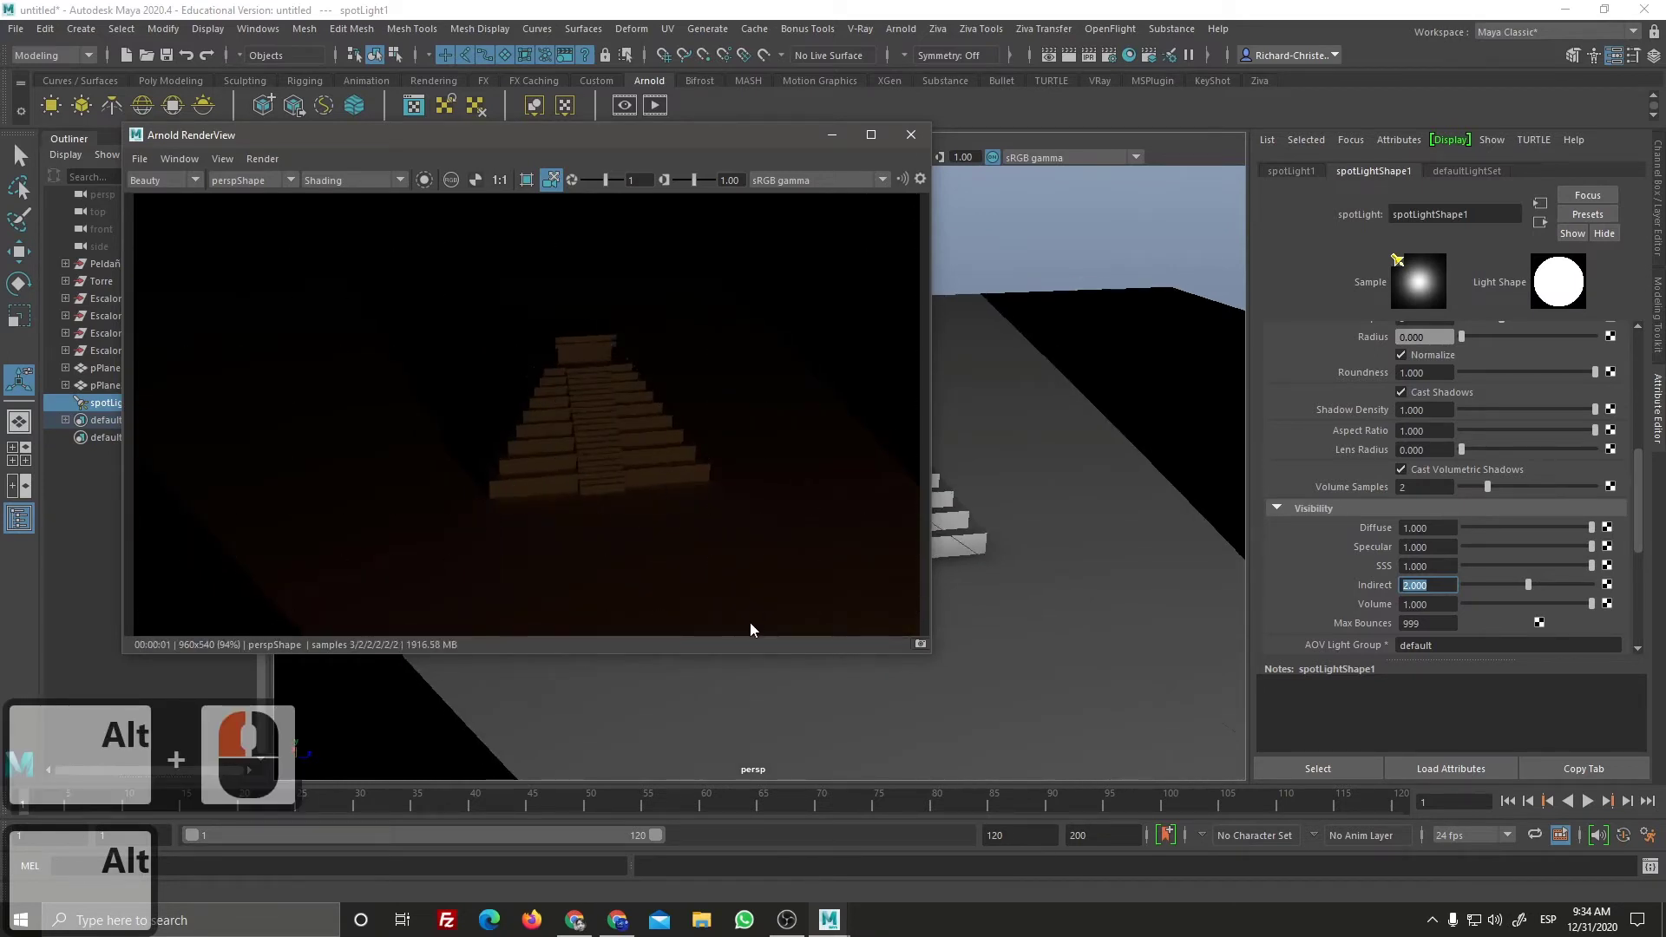
click(781, 536)
click(772, 526)
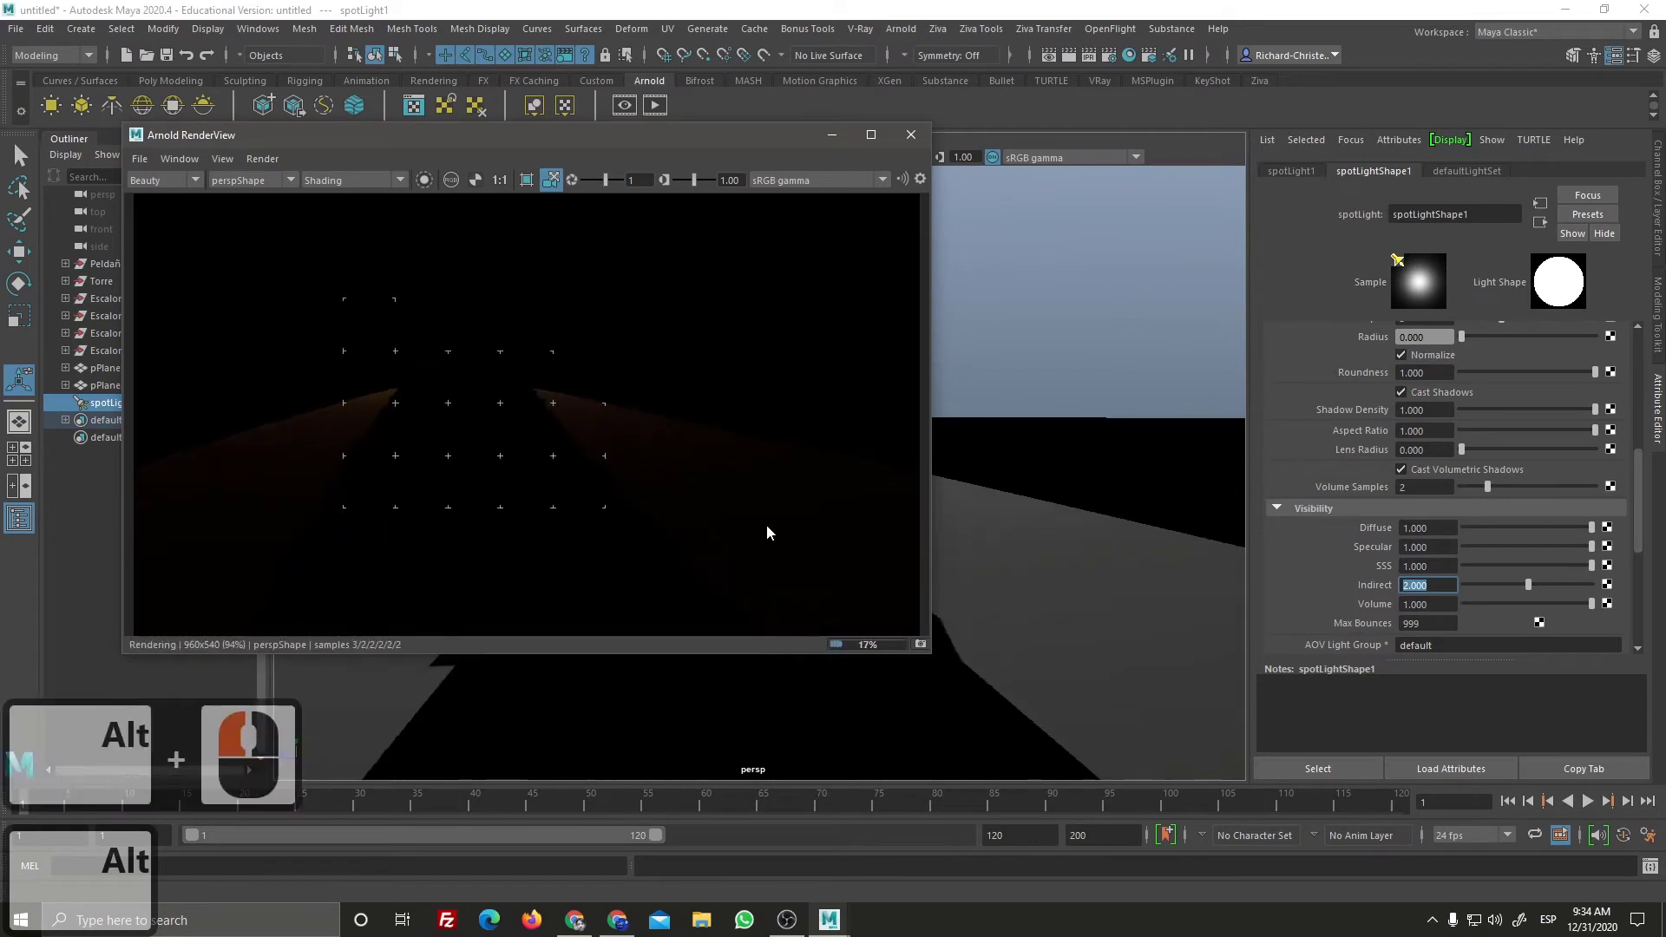
click(775, 516)
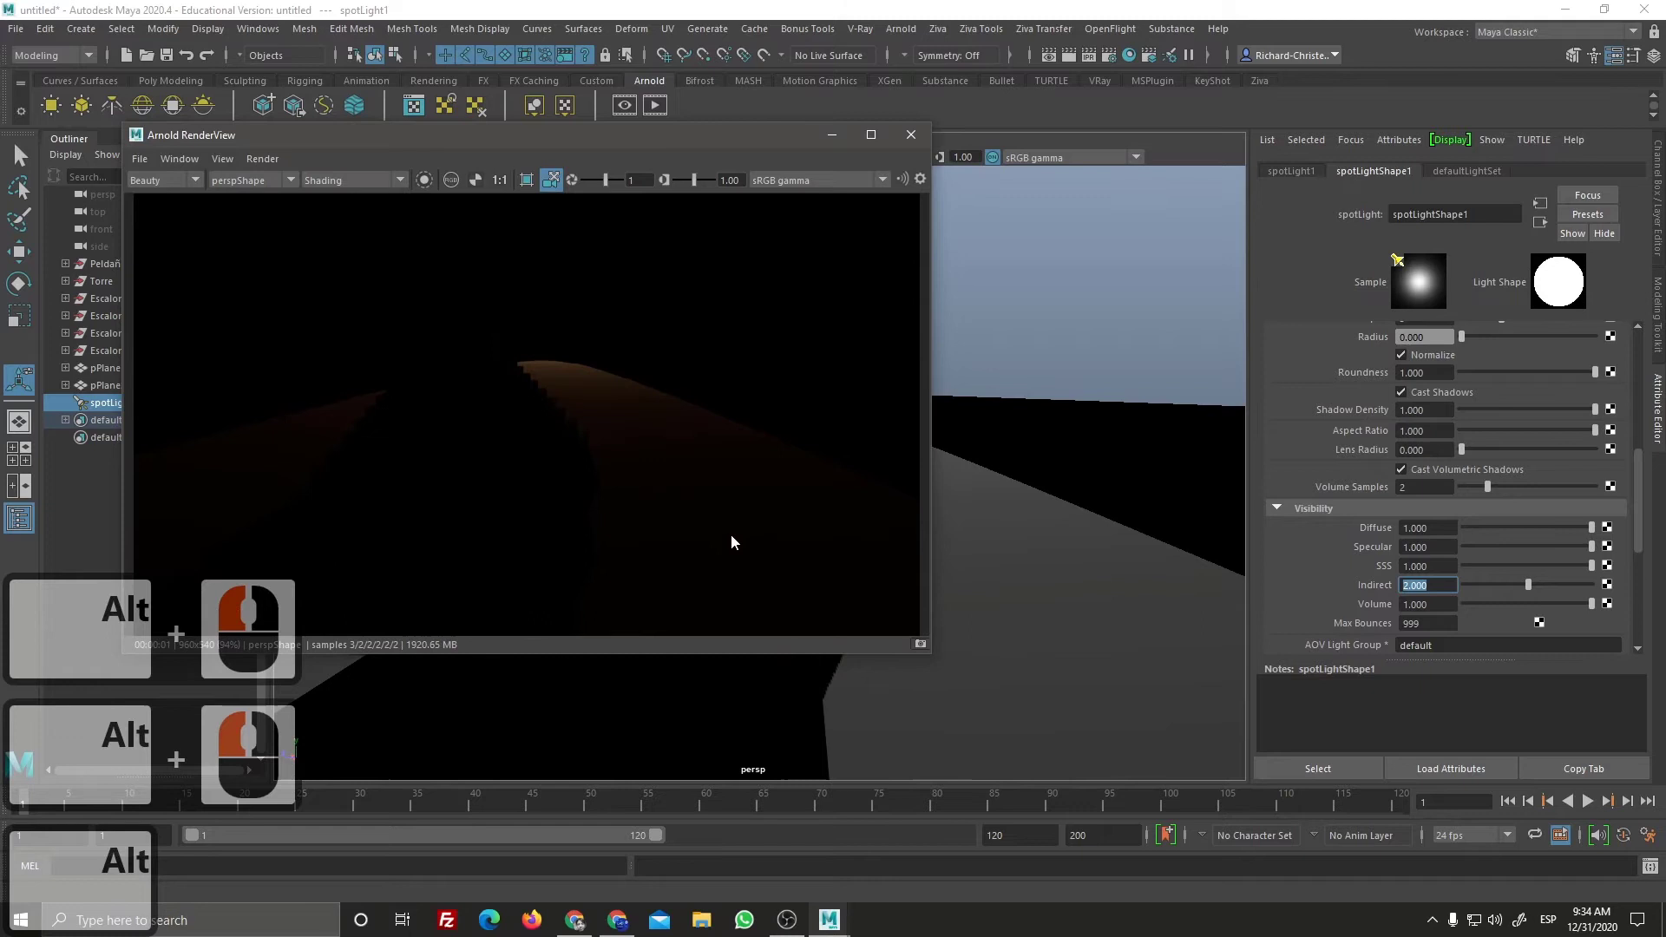
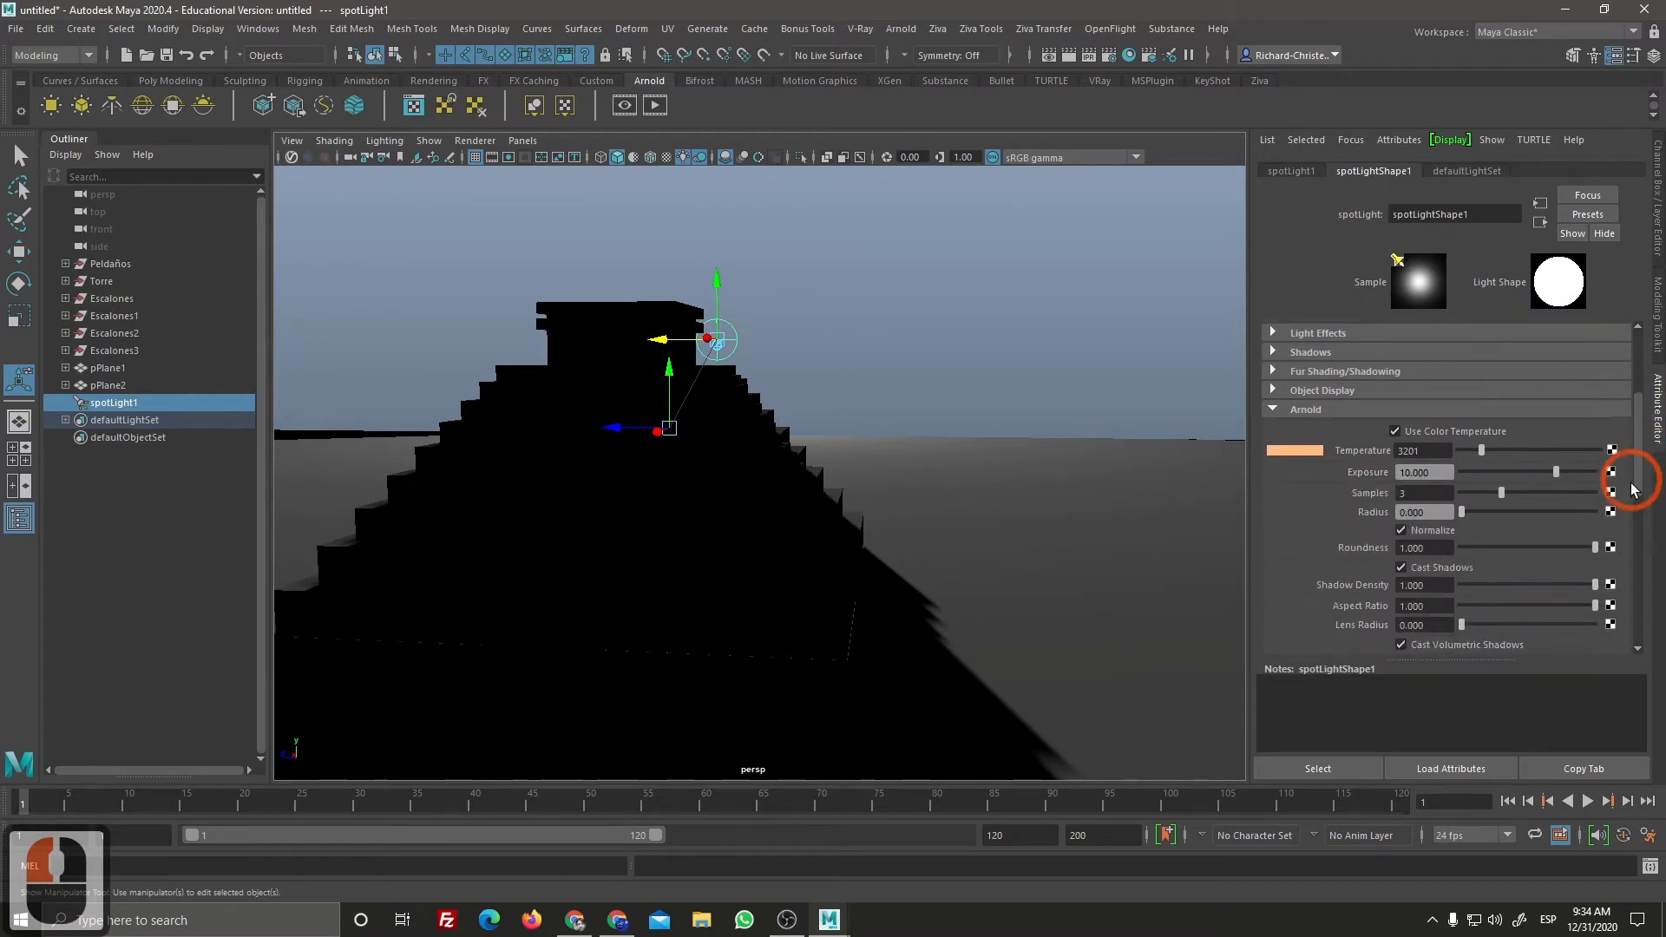
click(1576, 499)
click(1306, 490)
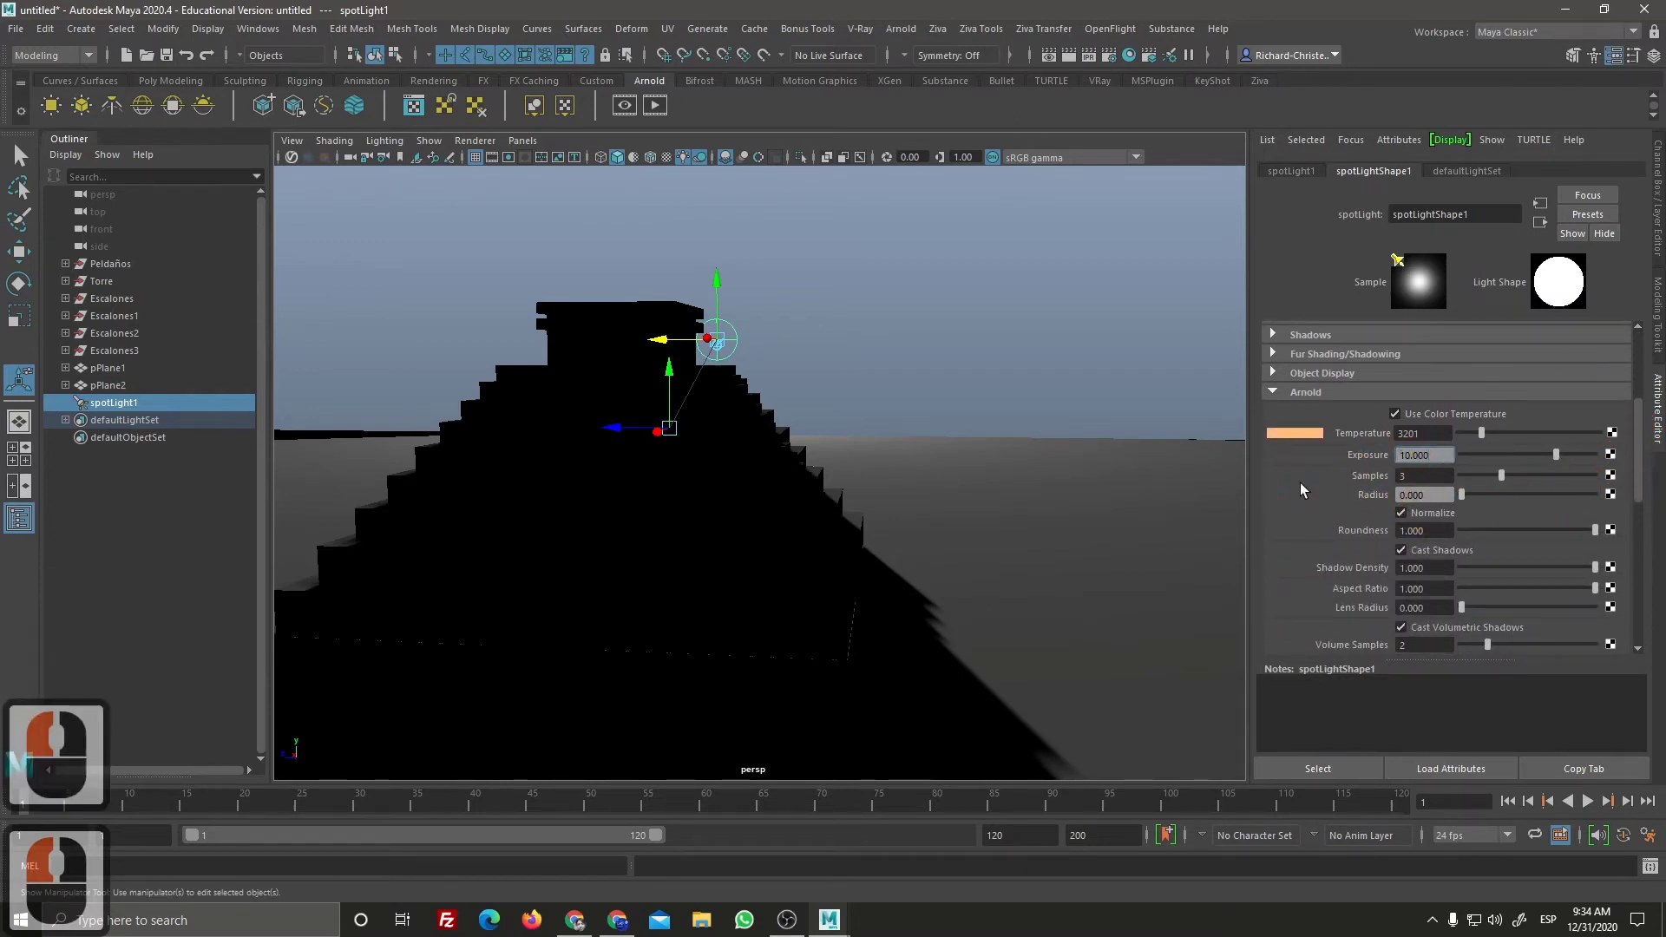
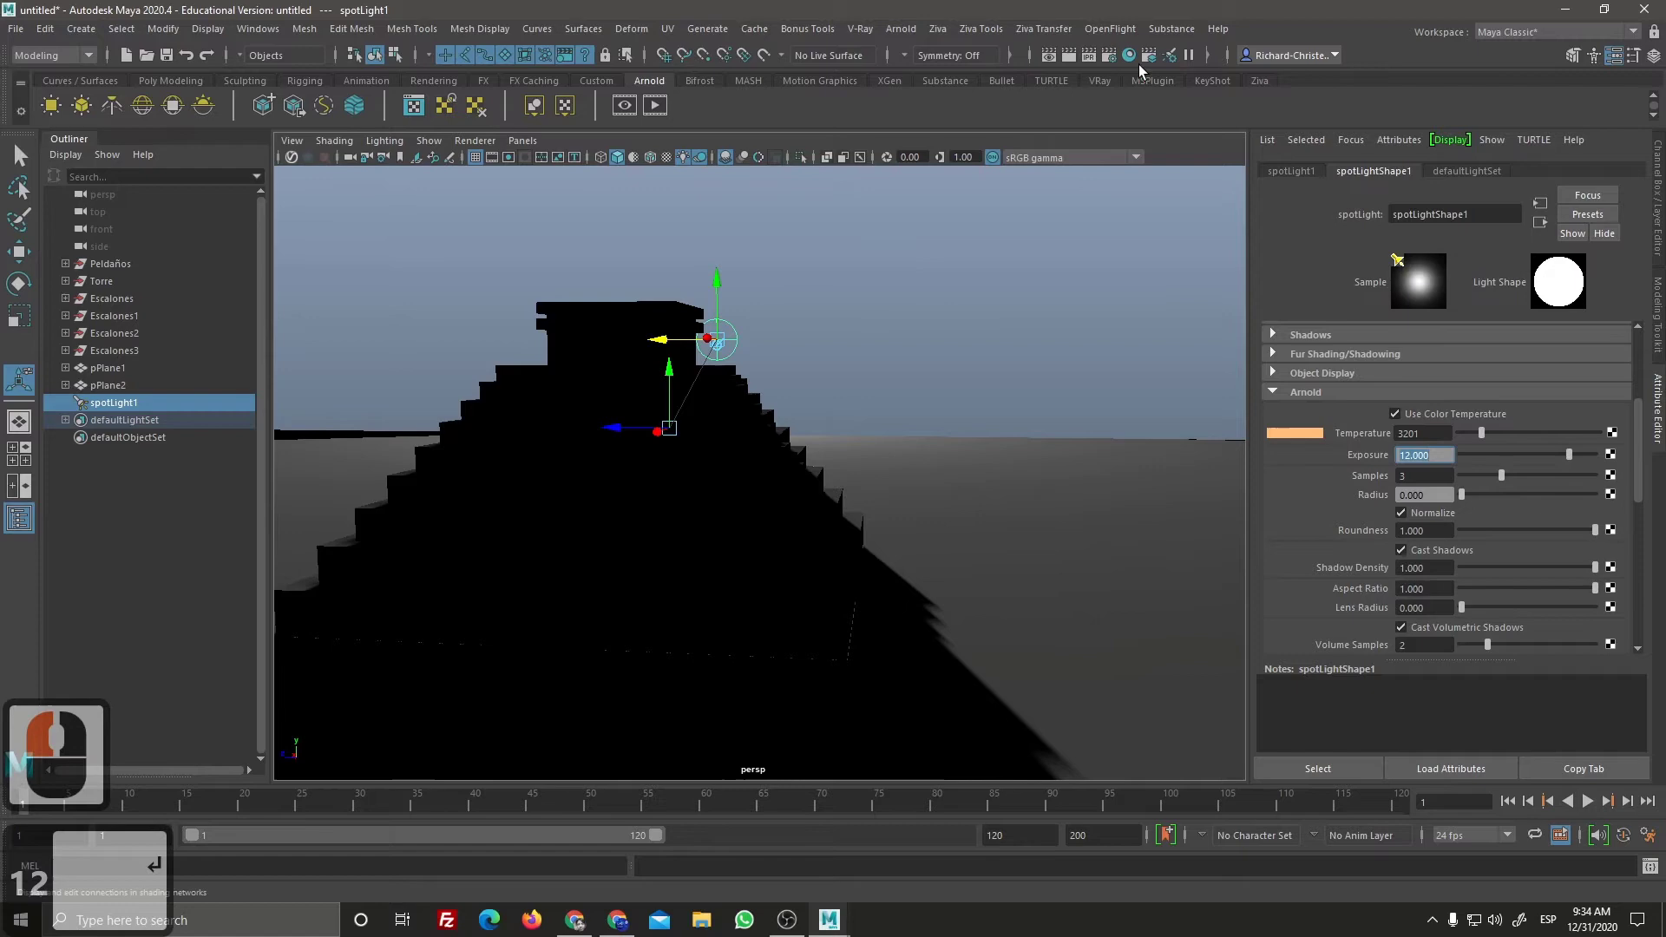
Step: Open Render Settings on the Arnold Renderer tab with the Environment section expanded
click(1118, 66)
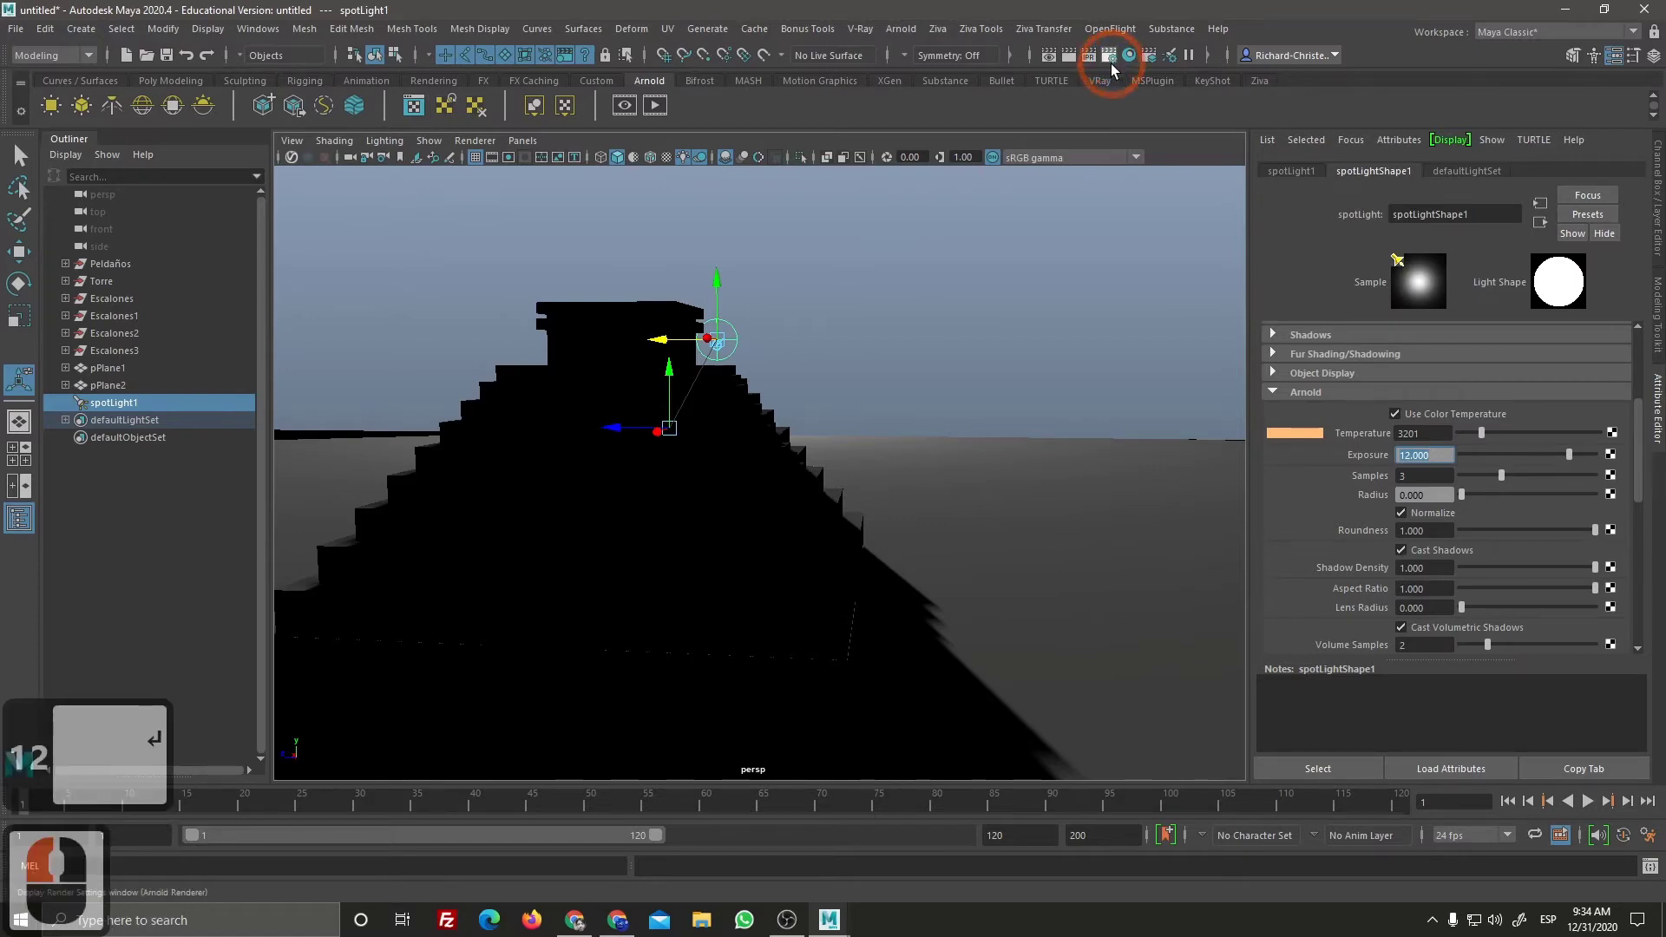
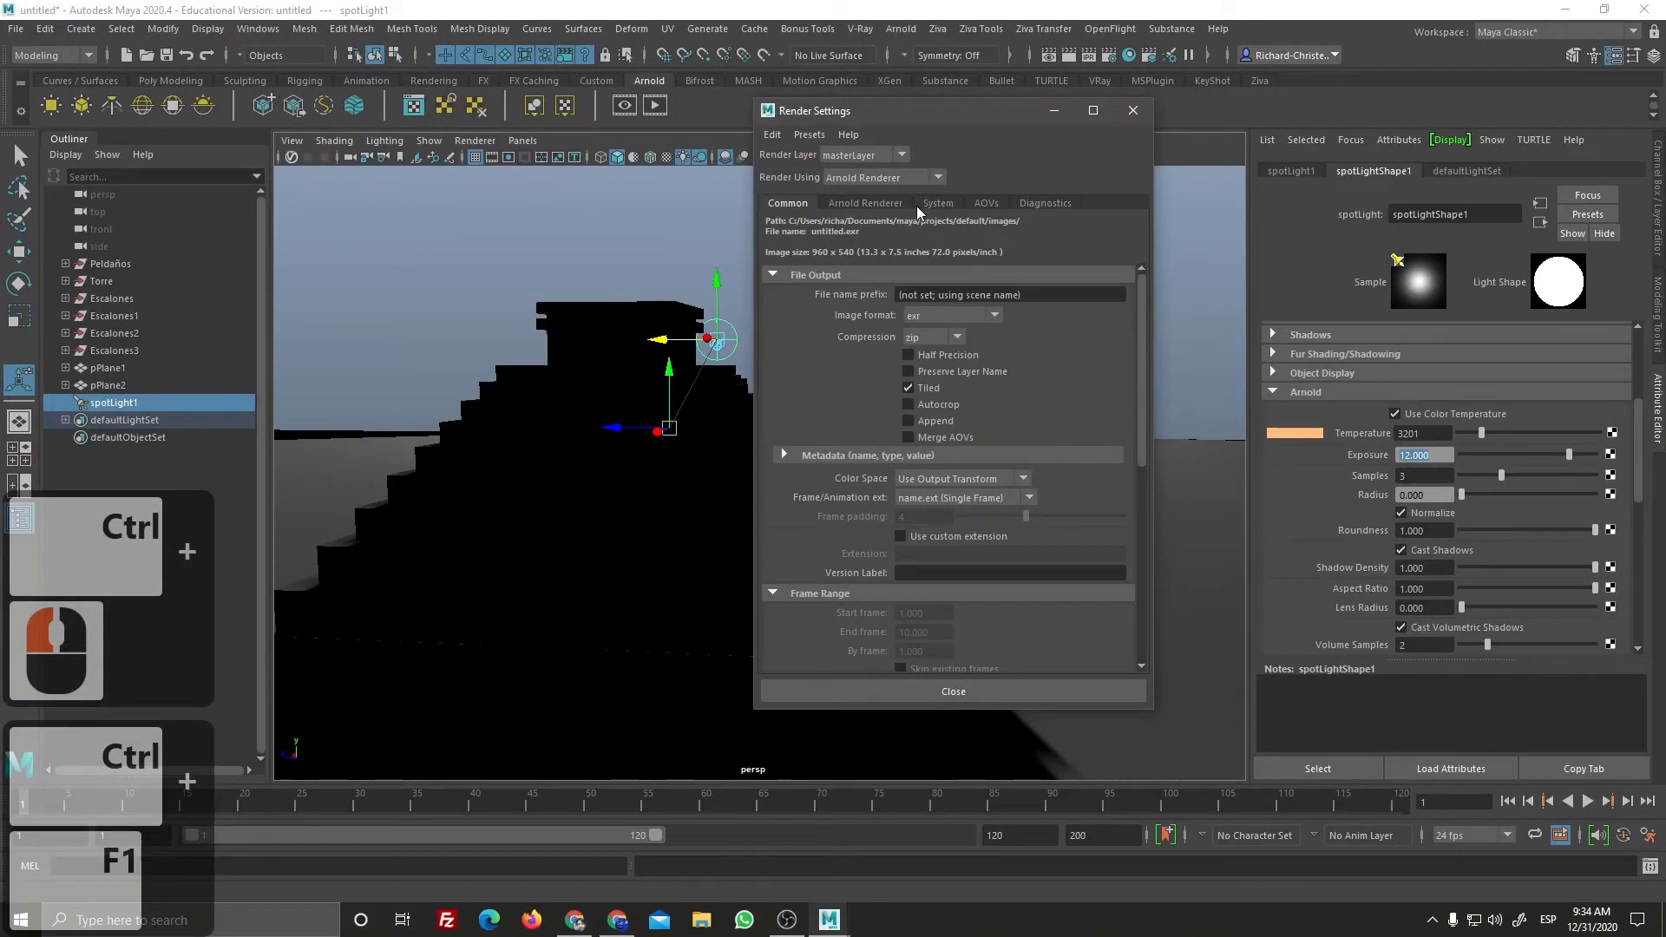
click(878, 216)
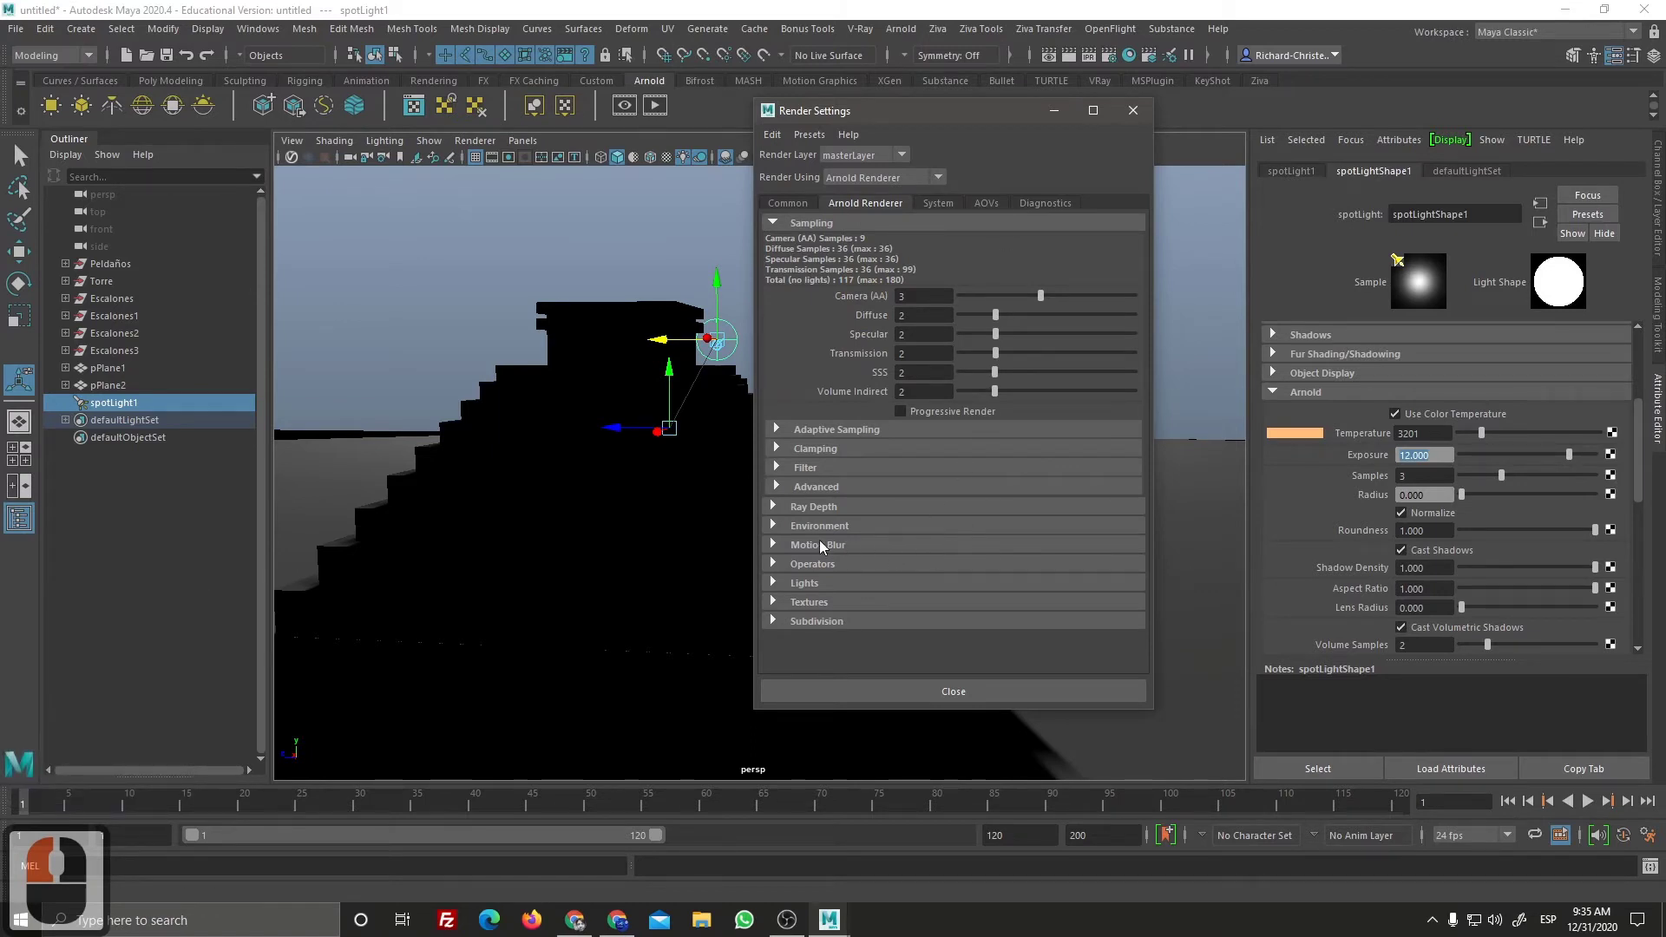
click(780, 530)
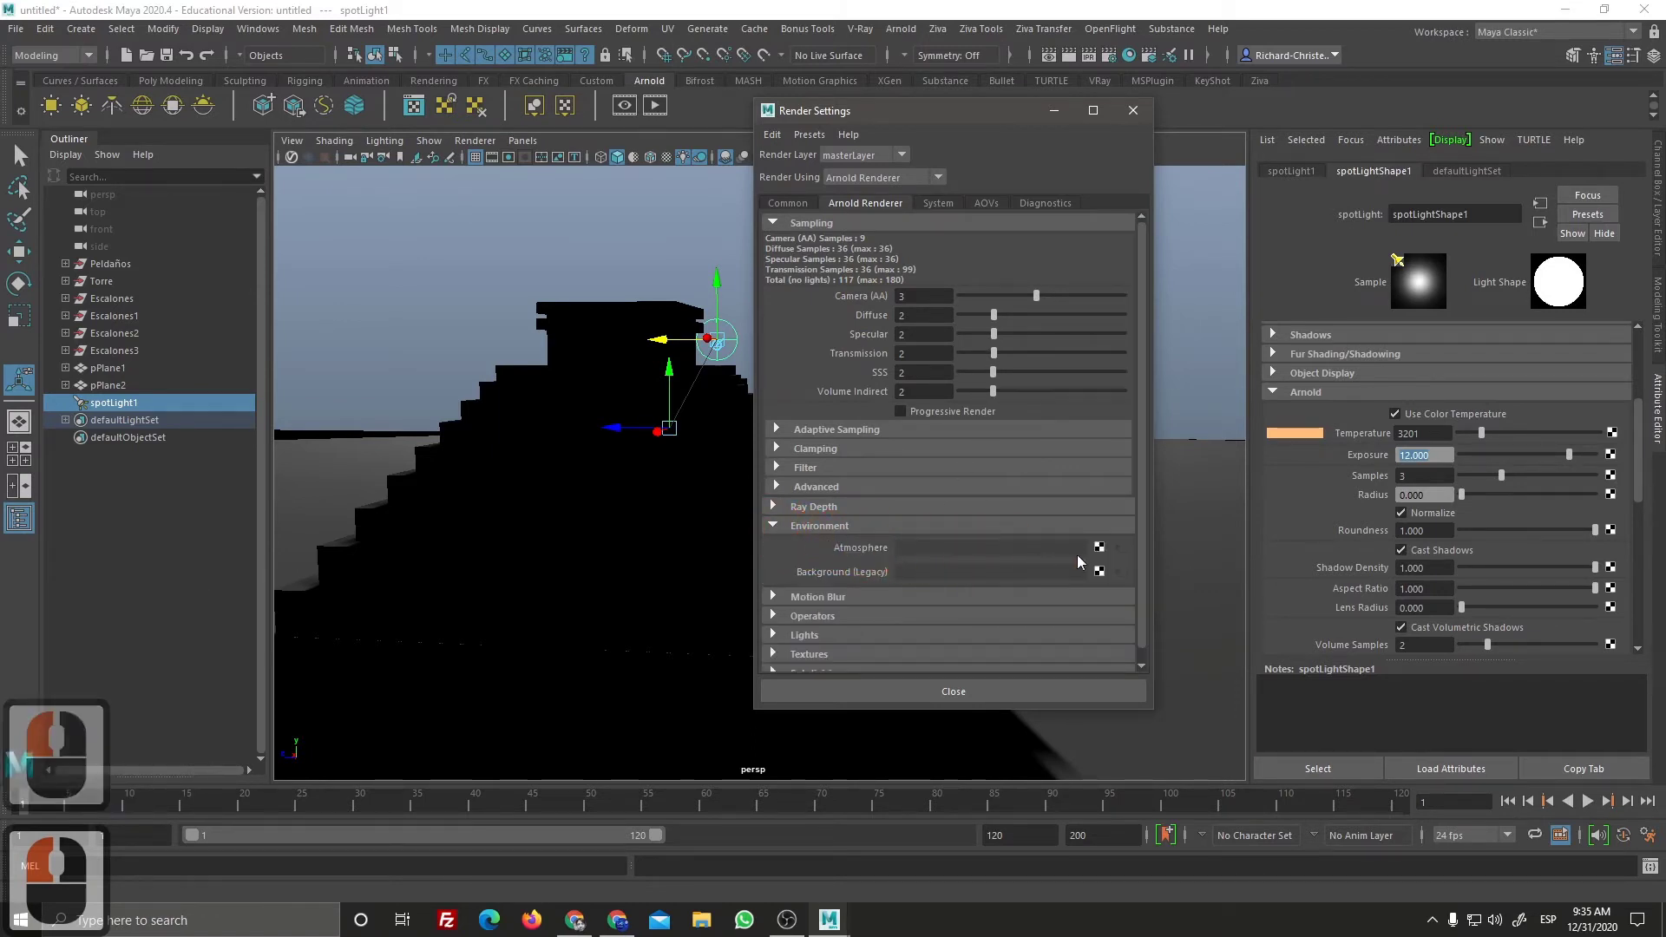
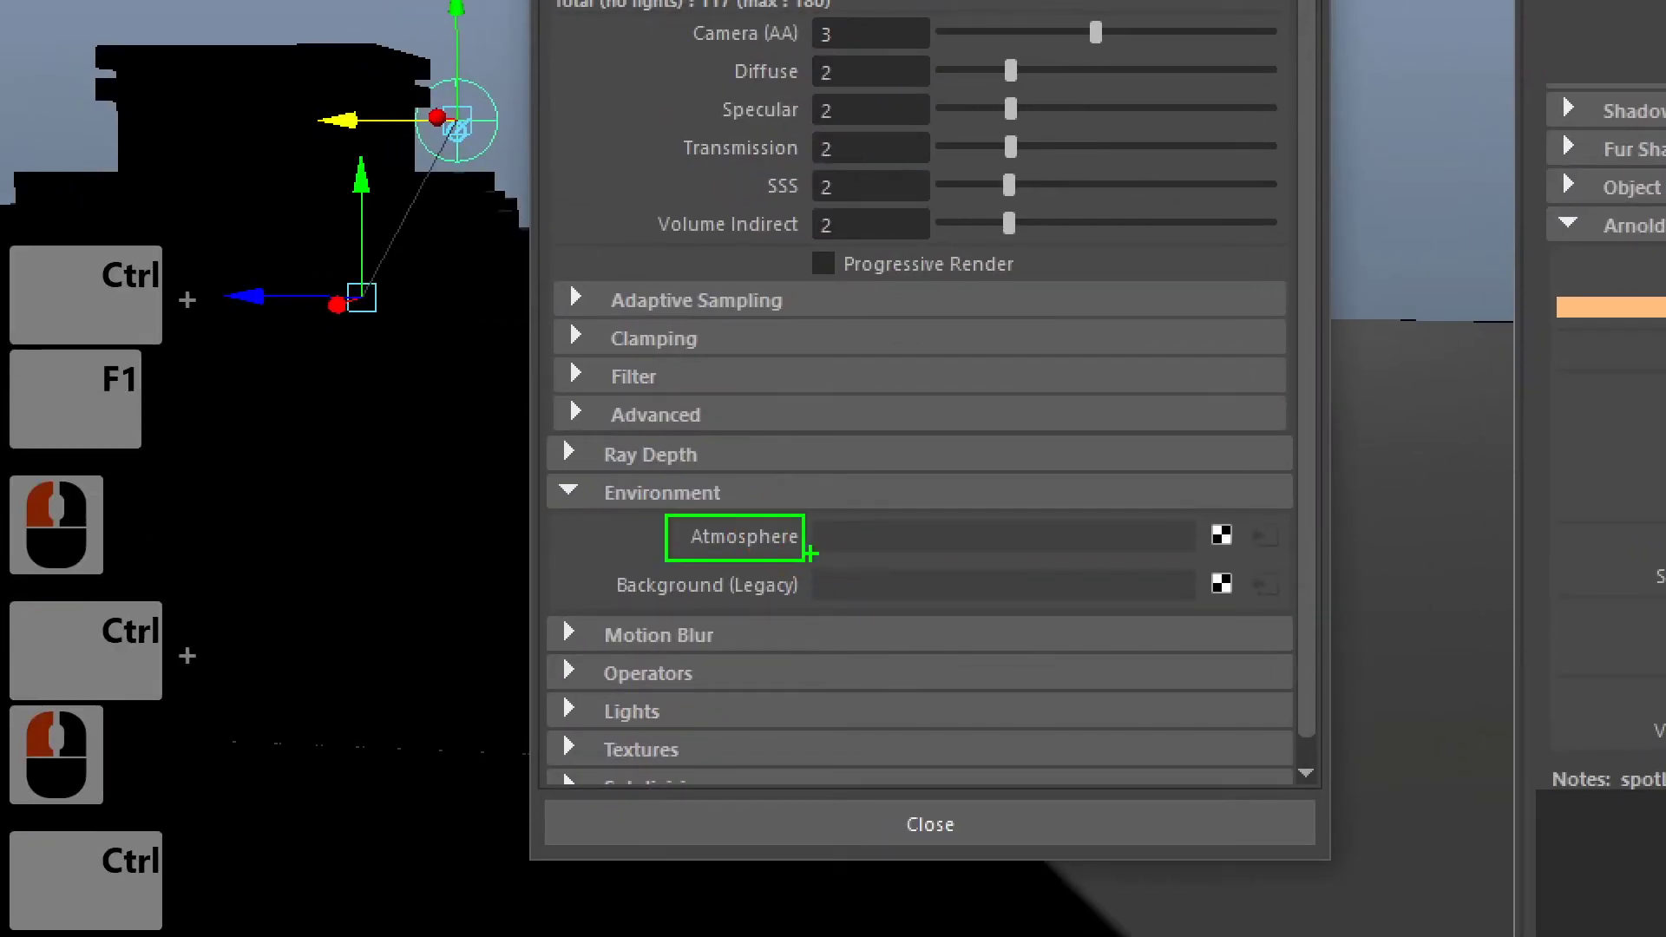
key(ctrl+F1)
Step: Create an aiAtmosphereVolume for the Arnold atmosphere and start a live IPR render
click(1117, 555)
click(1107, 556)
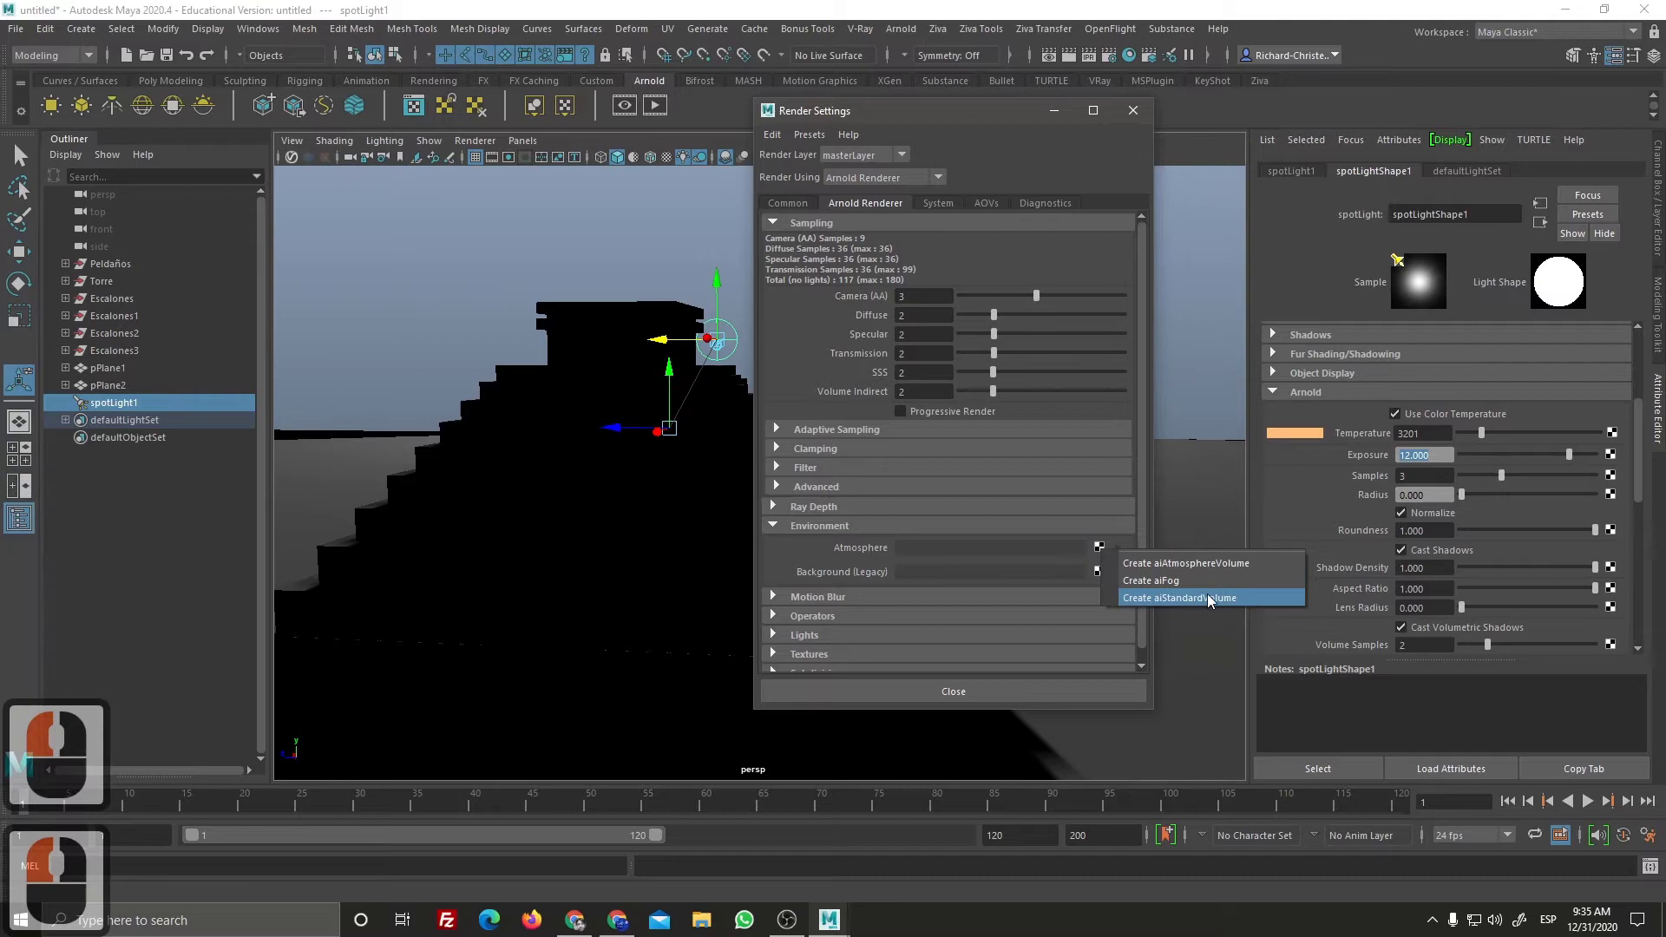
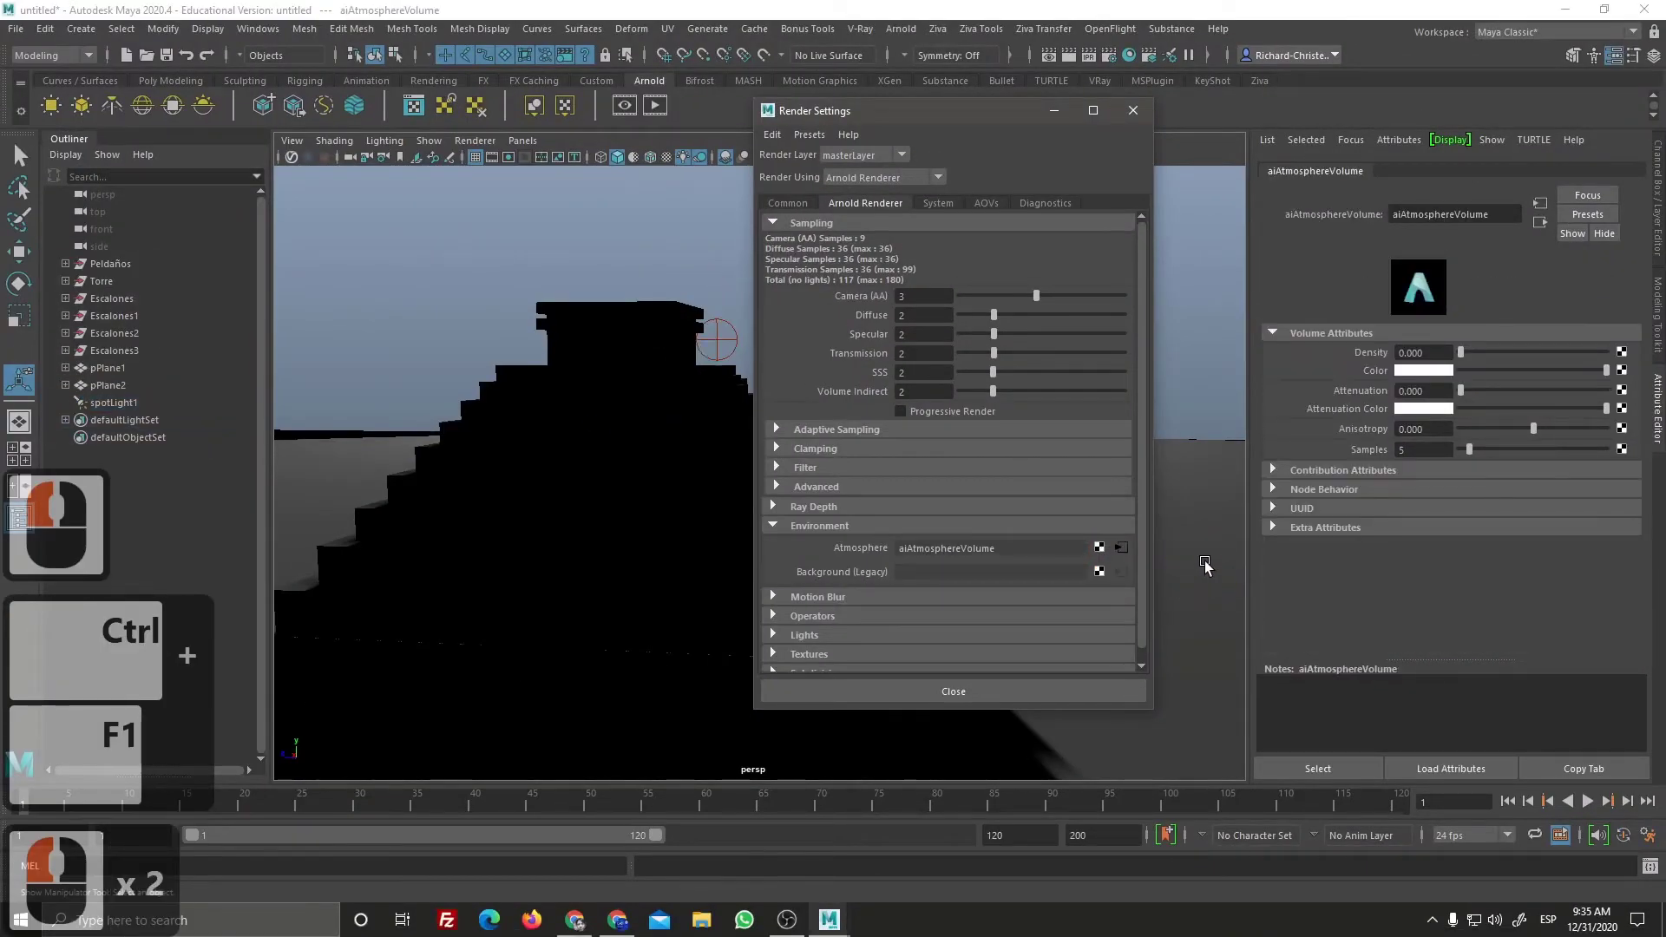
click(660, 112)
drag(1144, 118, 1467, 364)
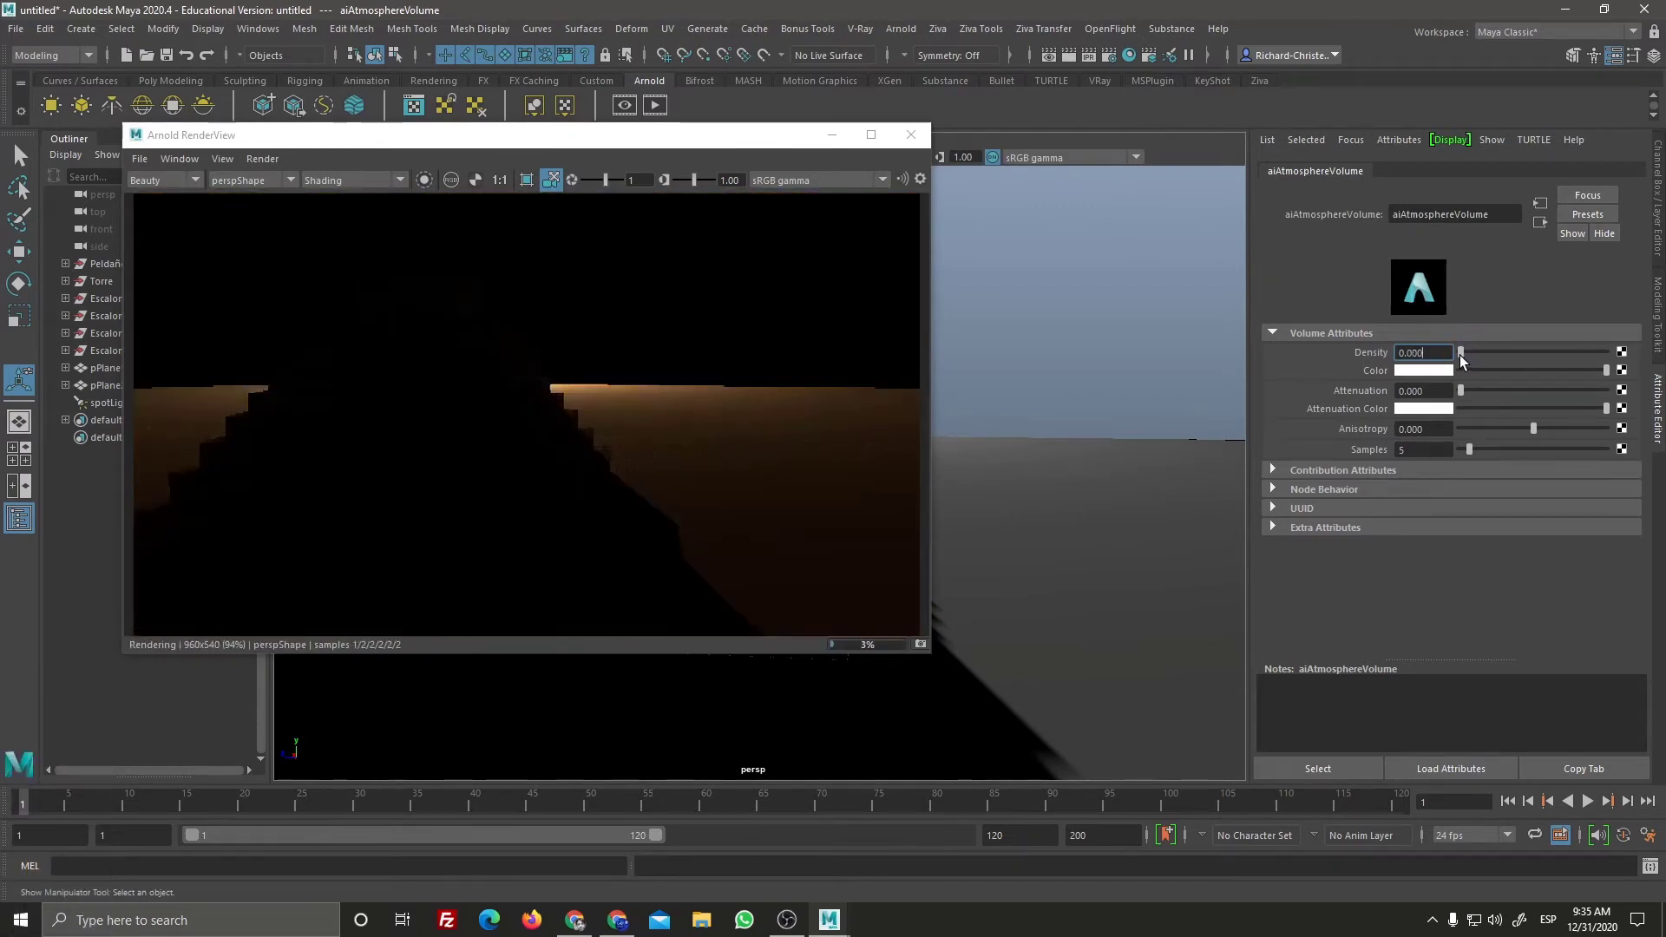
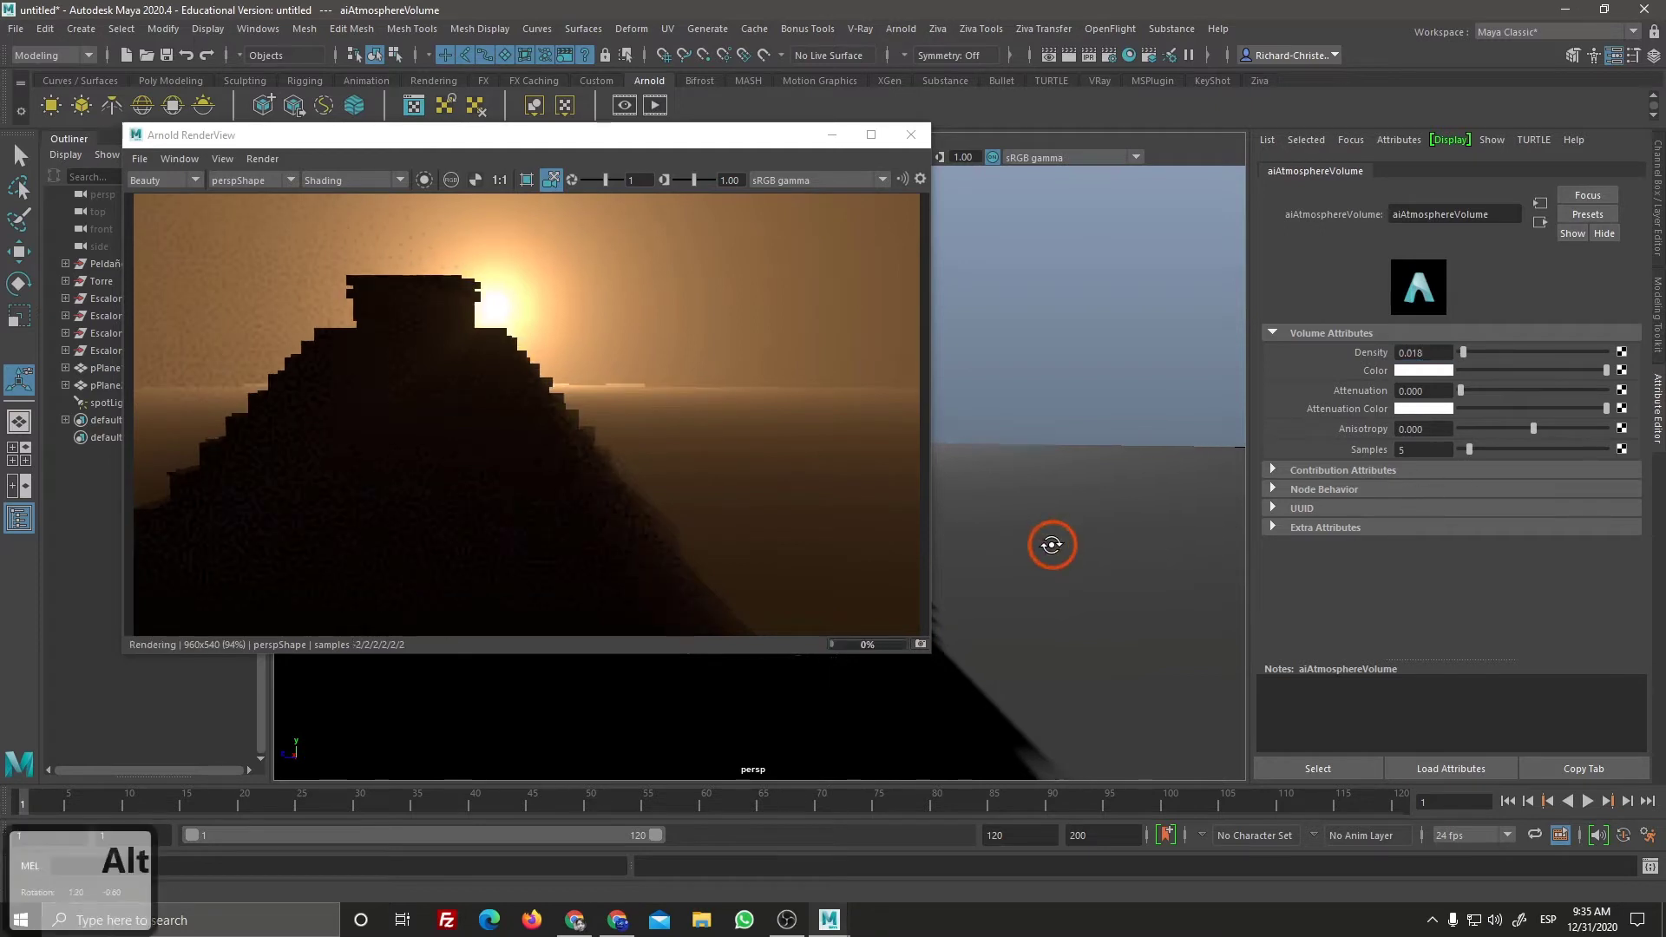
Step: Reframe the sunset and raise the atmosphere density to about 0.735
drag(1053, 540, 1045, 541)
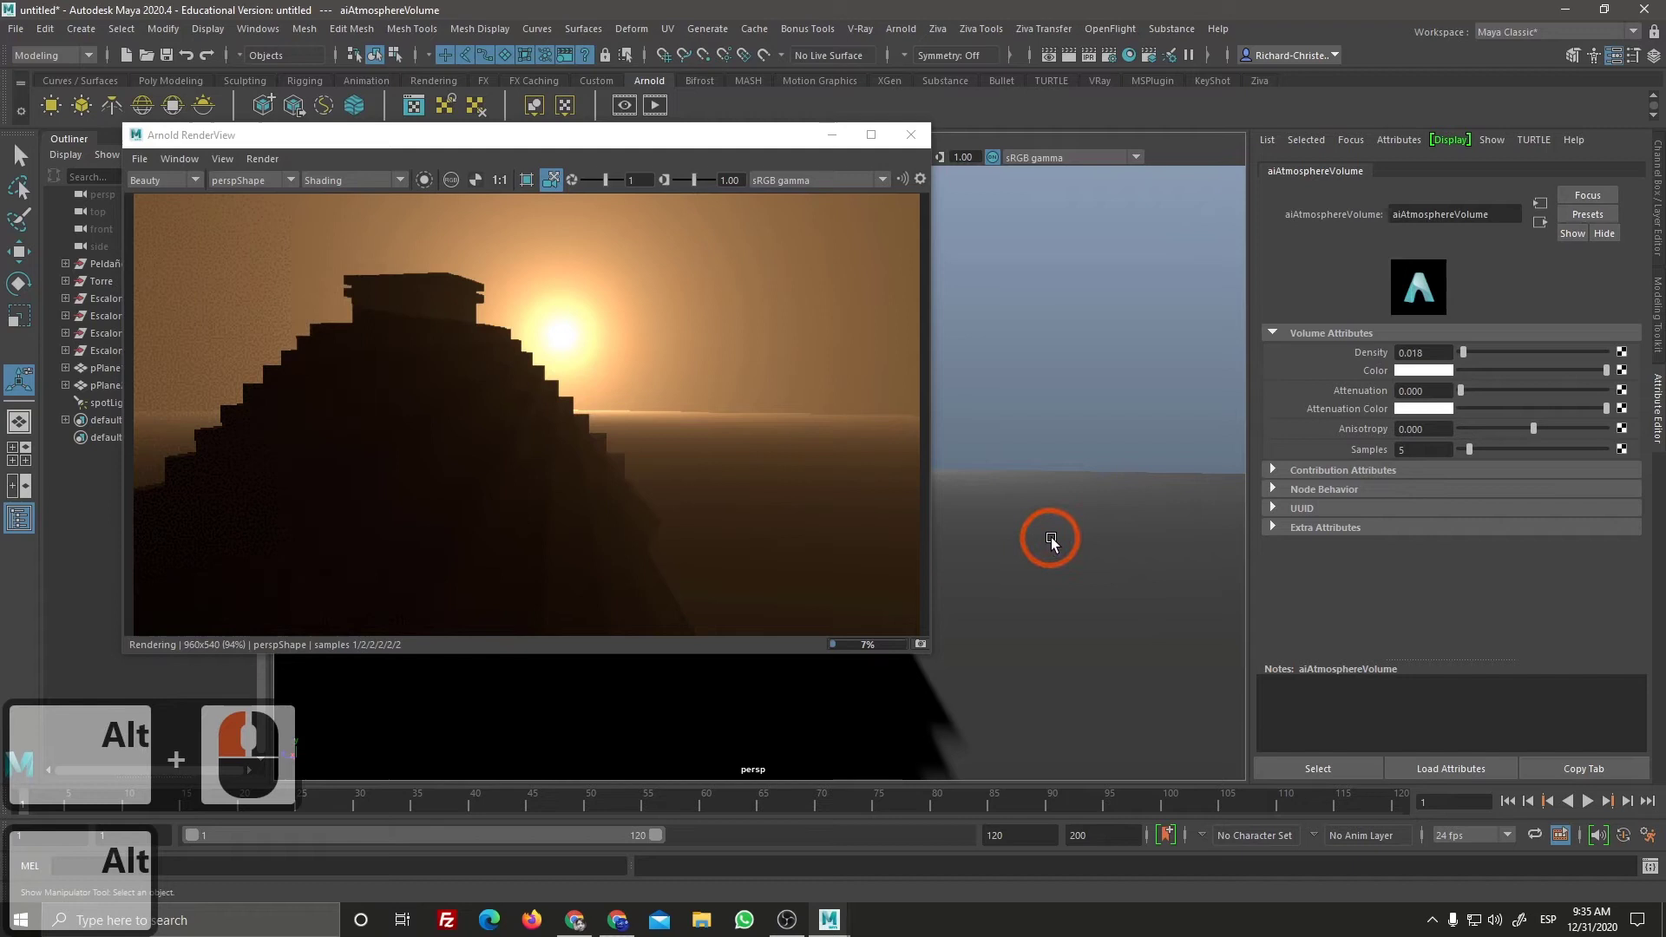
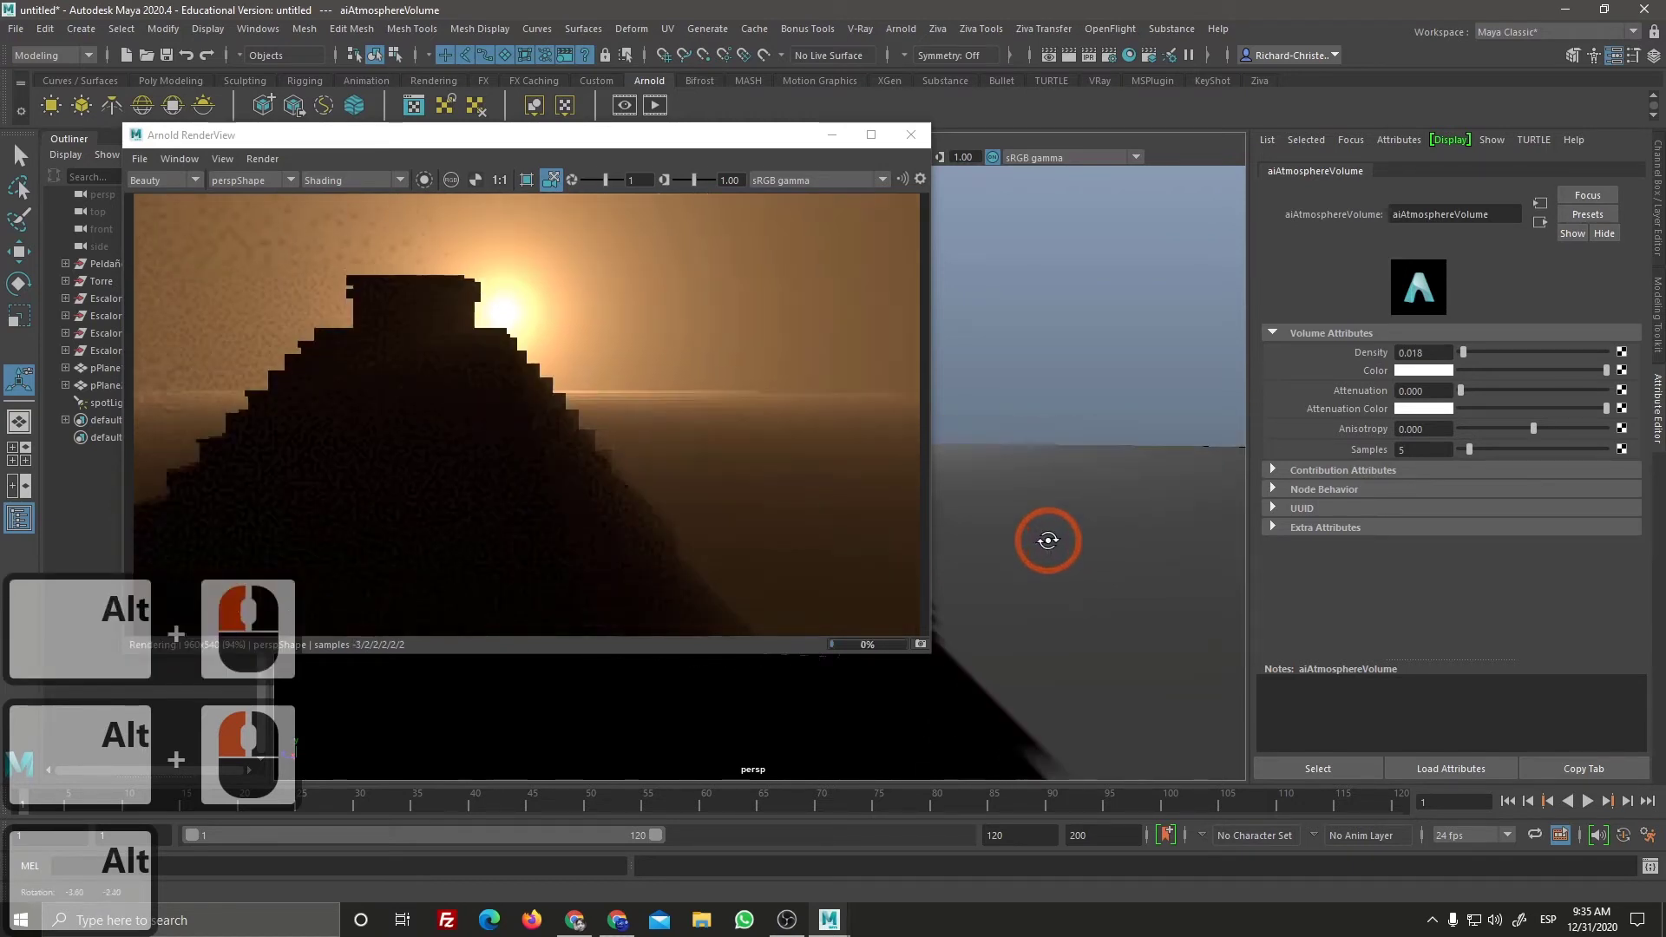
click(1051, 540)
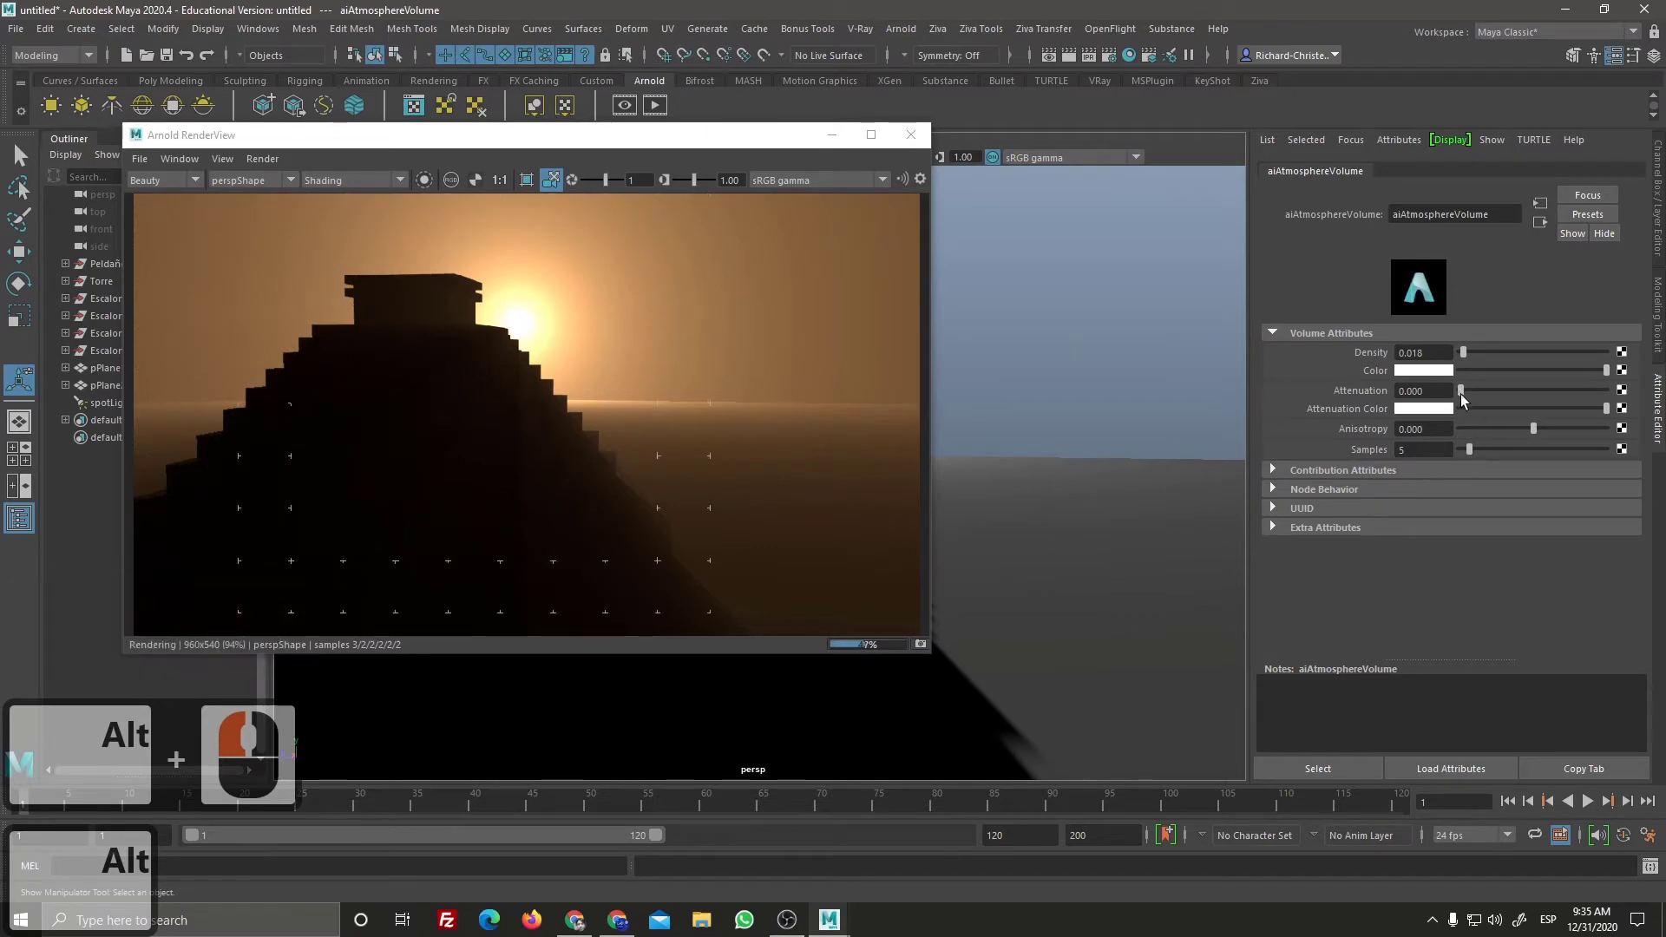
drag(1485, 428, 1512, 364)
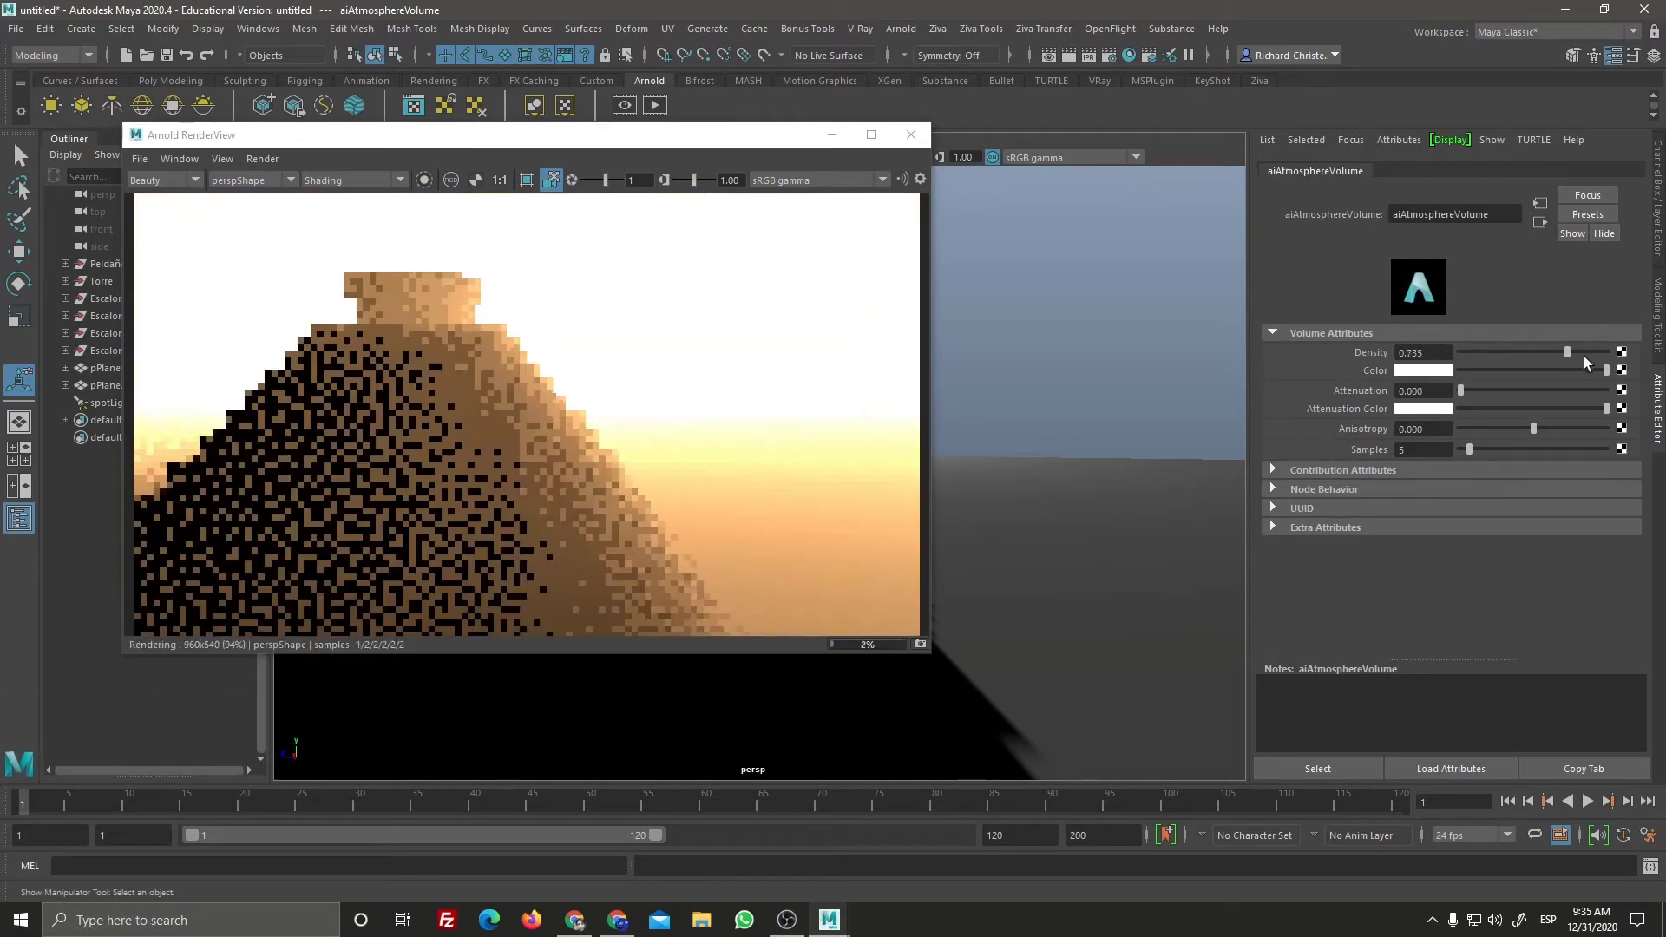
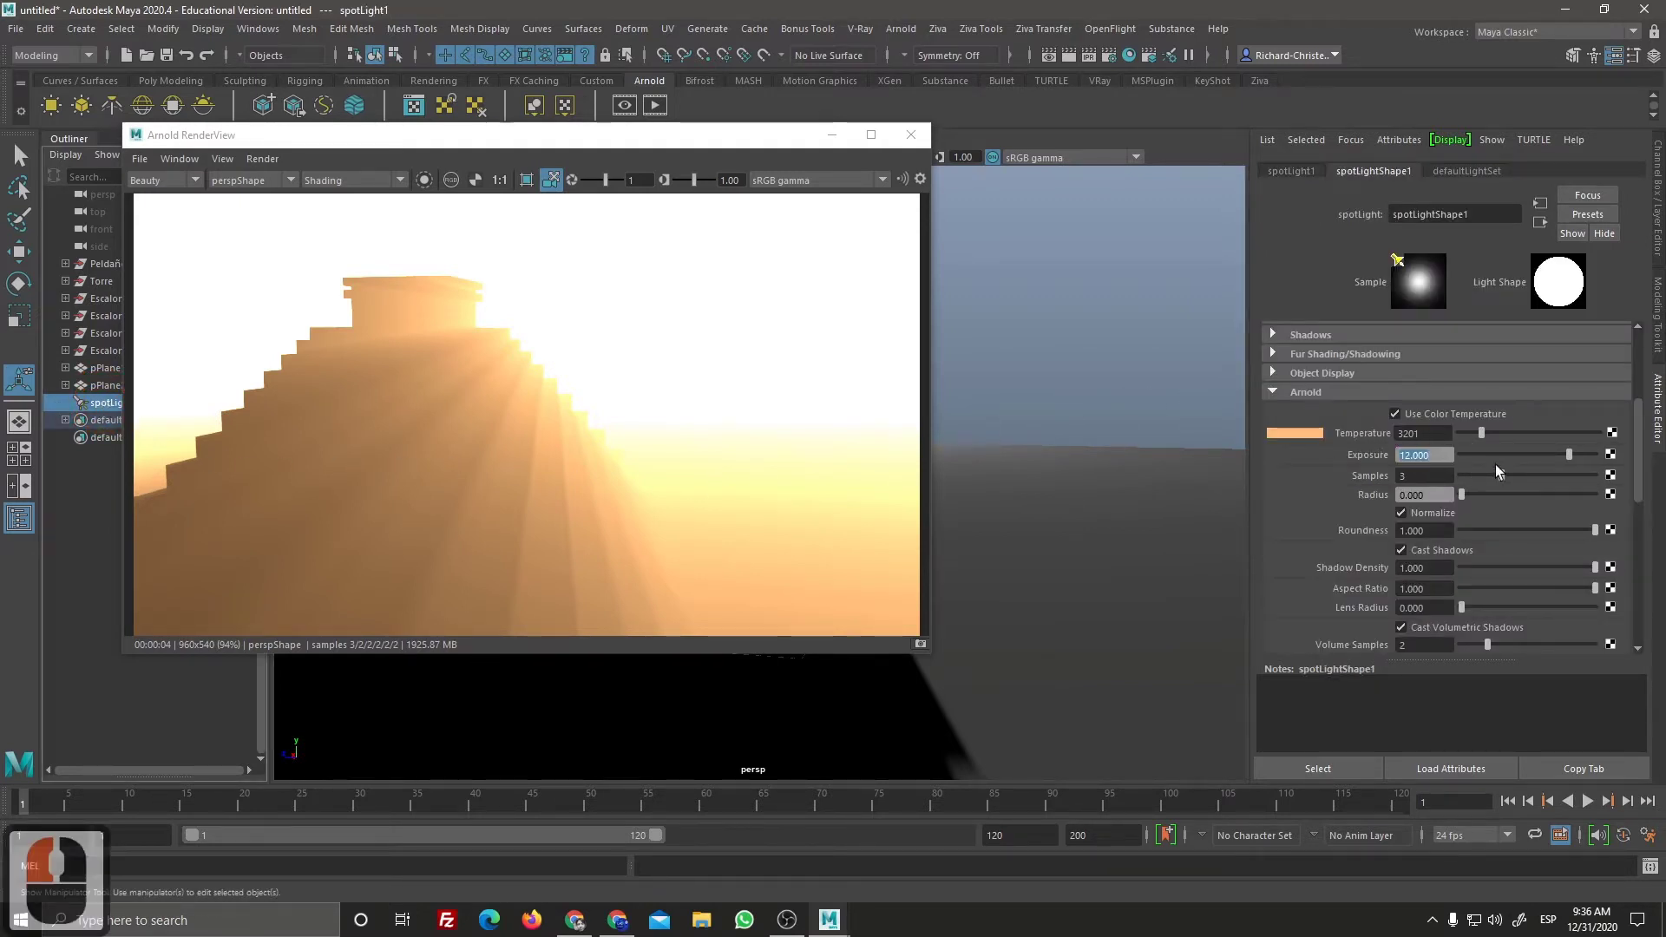
Step: Set the spotlight exposure to 8 and enlarge the Arnold Render View window
click(1334, 465)
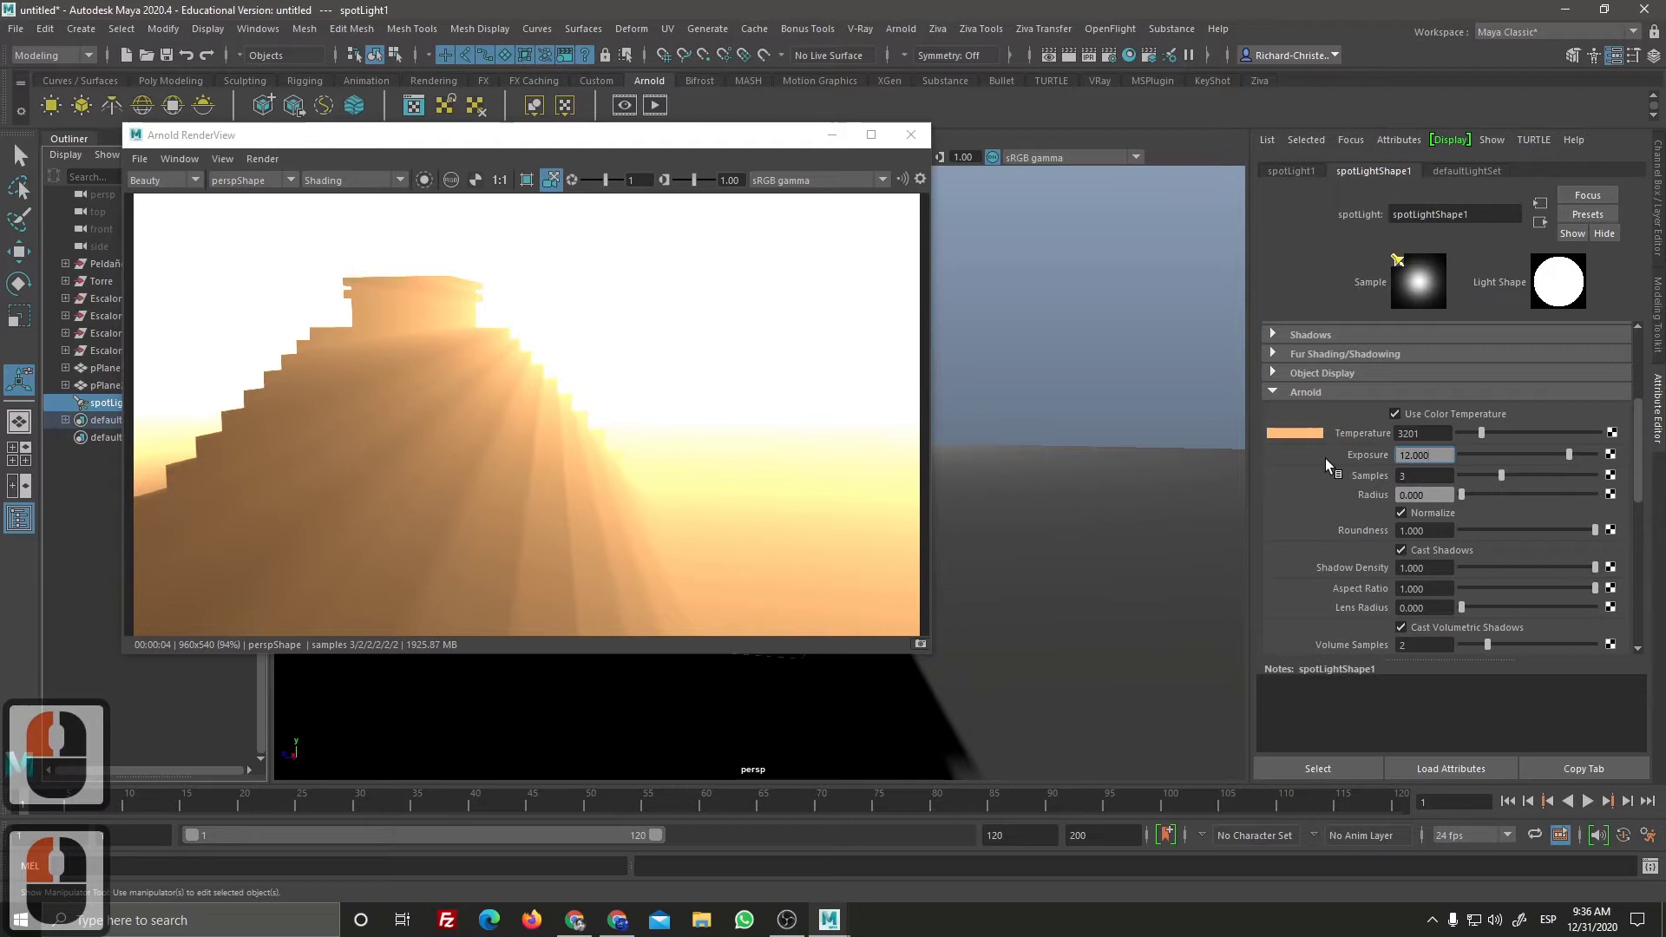
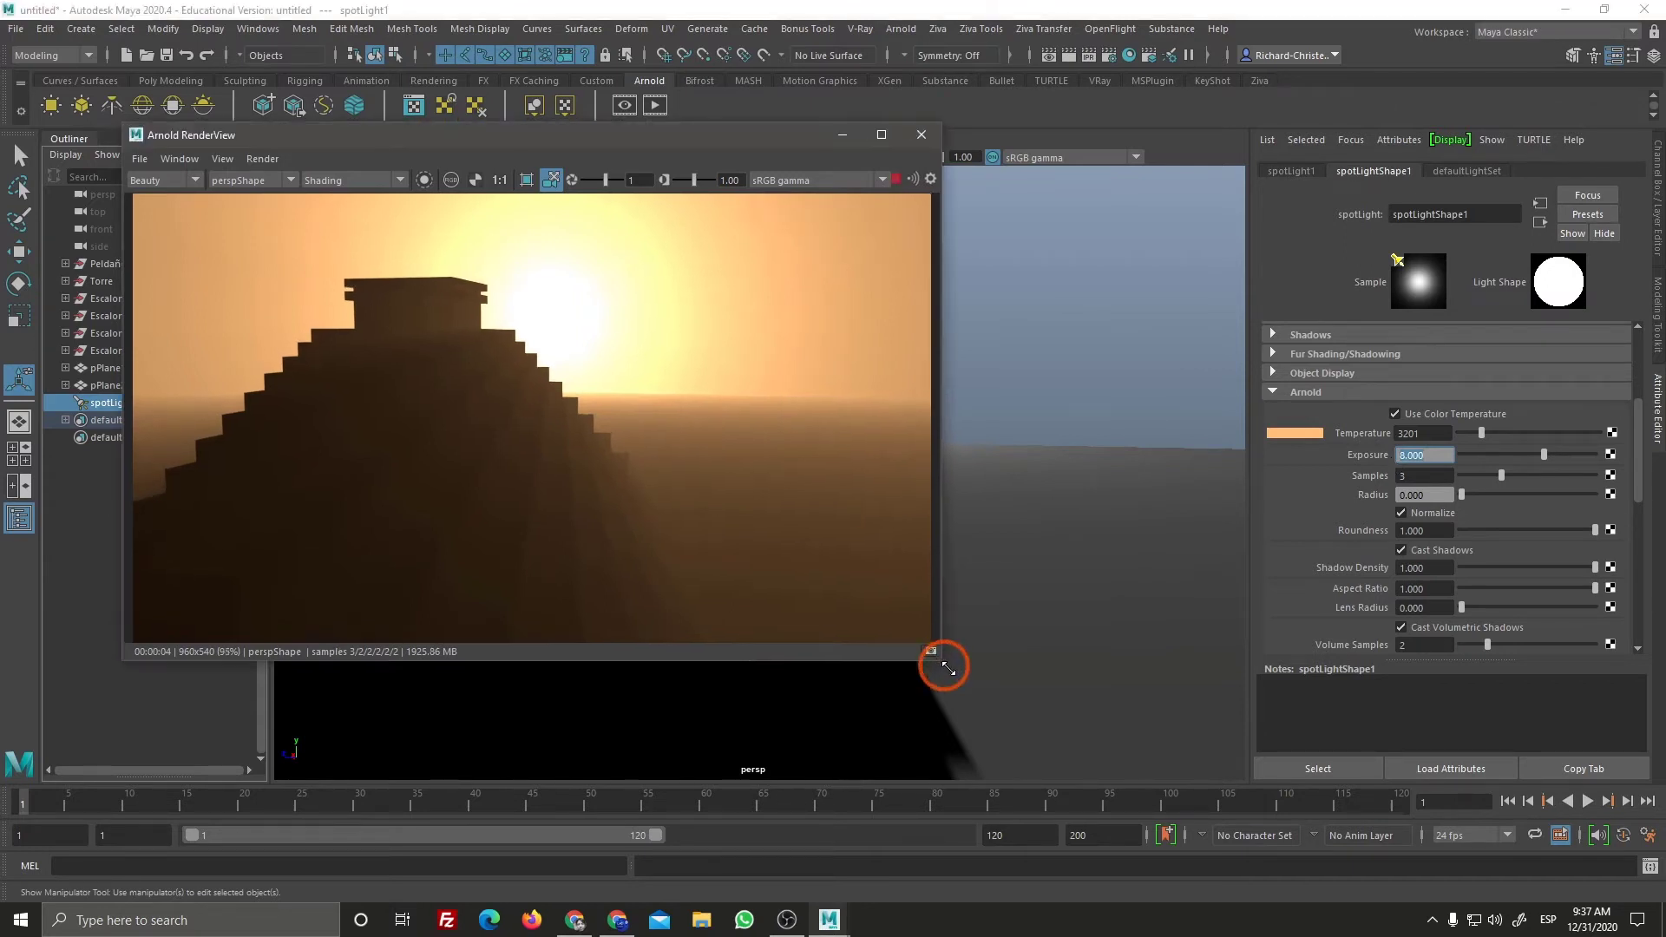
drag(1166, 732, 246, 206)
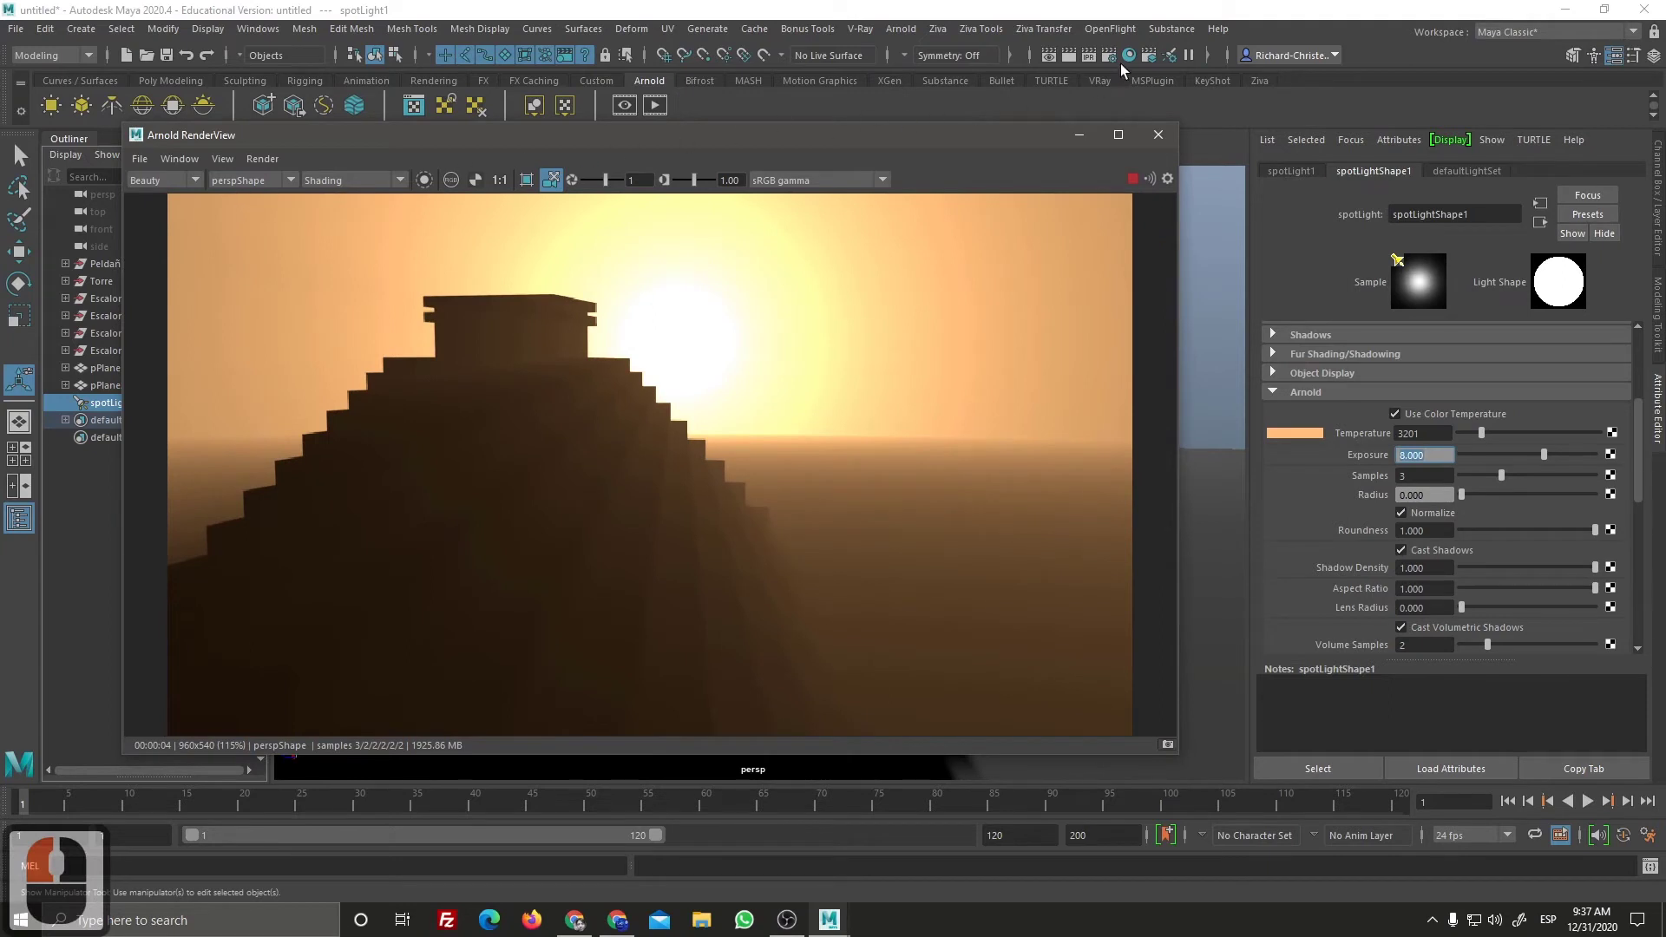
Step: Set the render image size to the HD_1080 preset (1920 by 1080) in the Common tab
click(1118, 66)
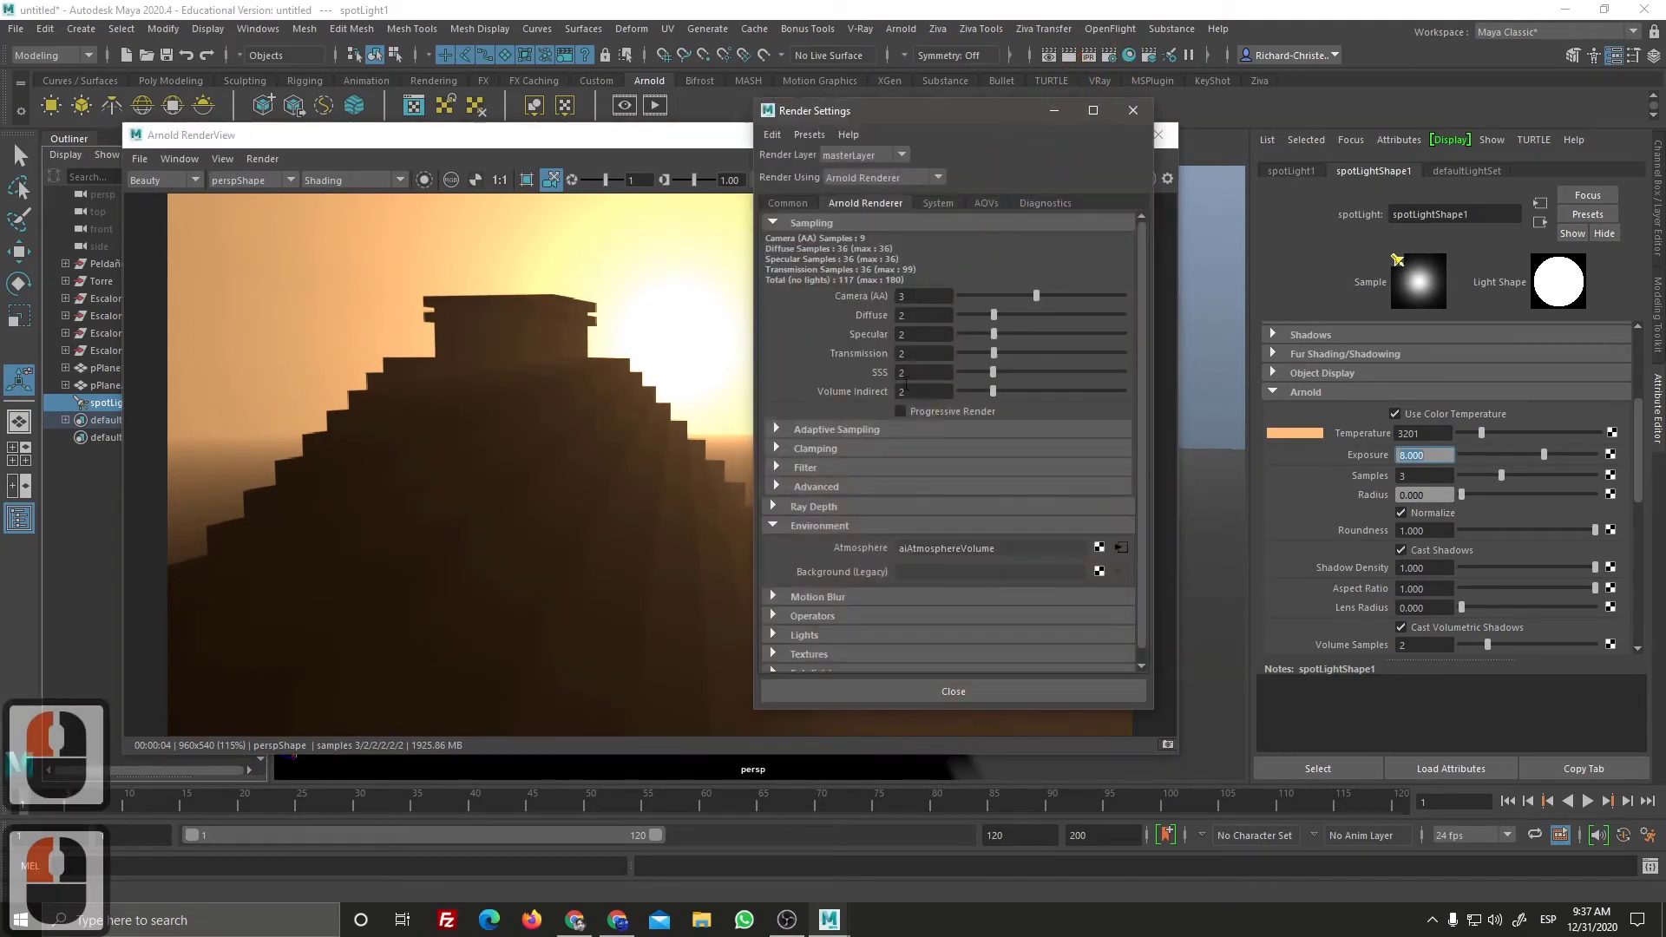
click(803, 209)
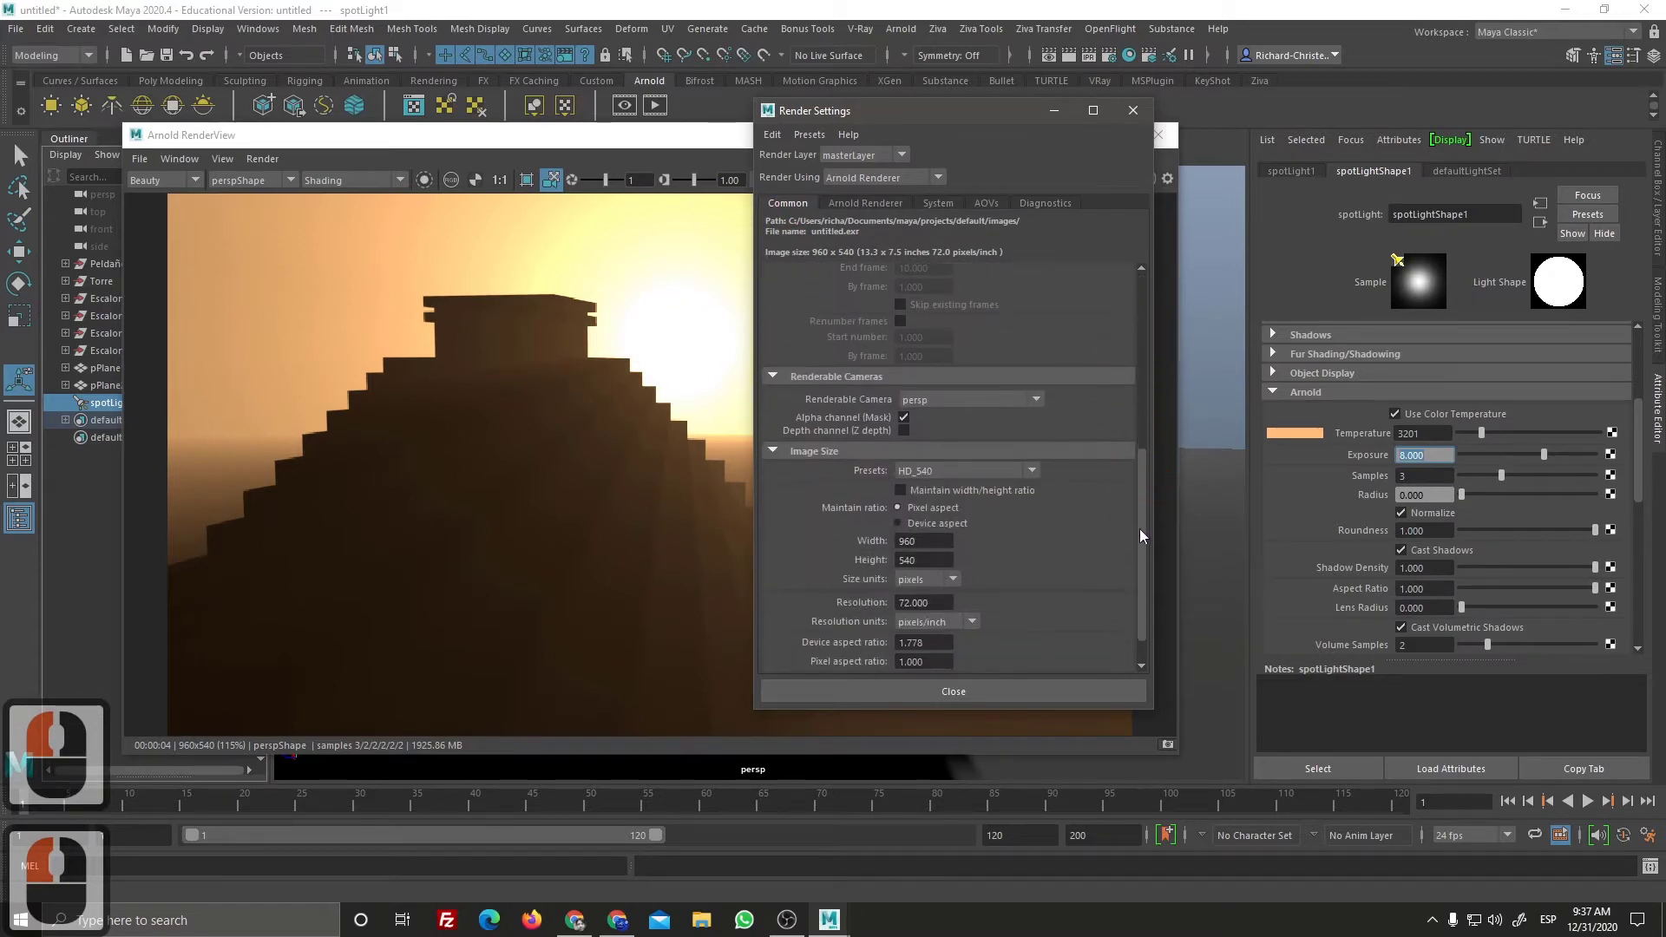
click(1039, 487)
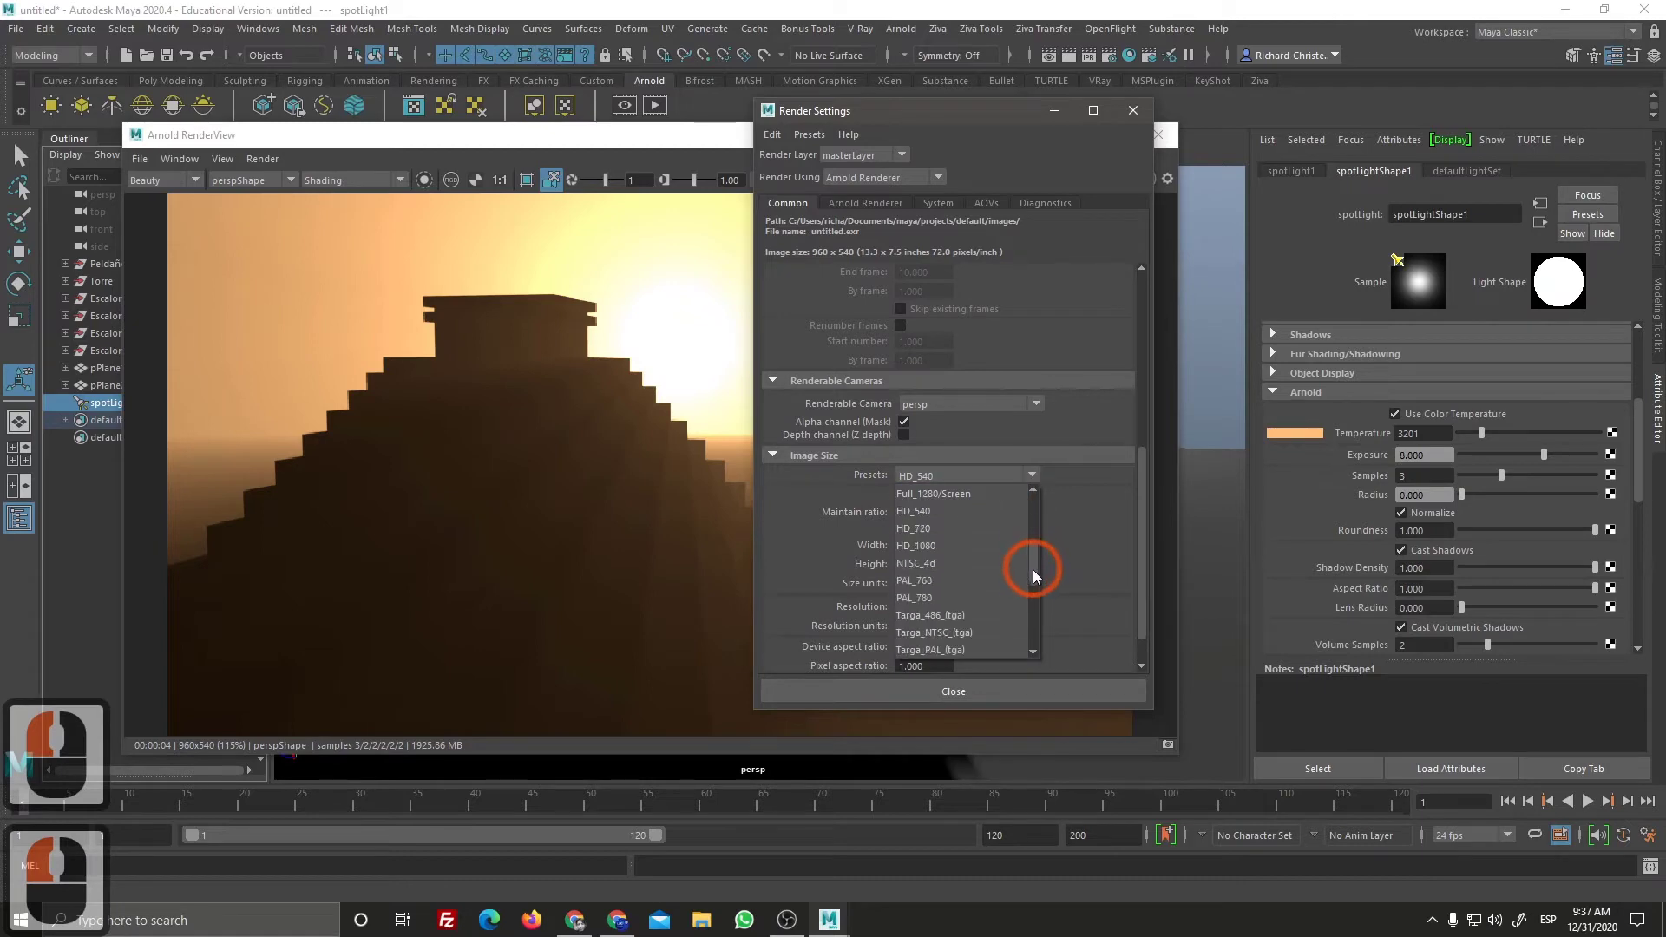
click(1036, 575)
click(941, 552)
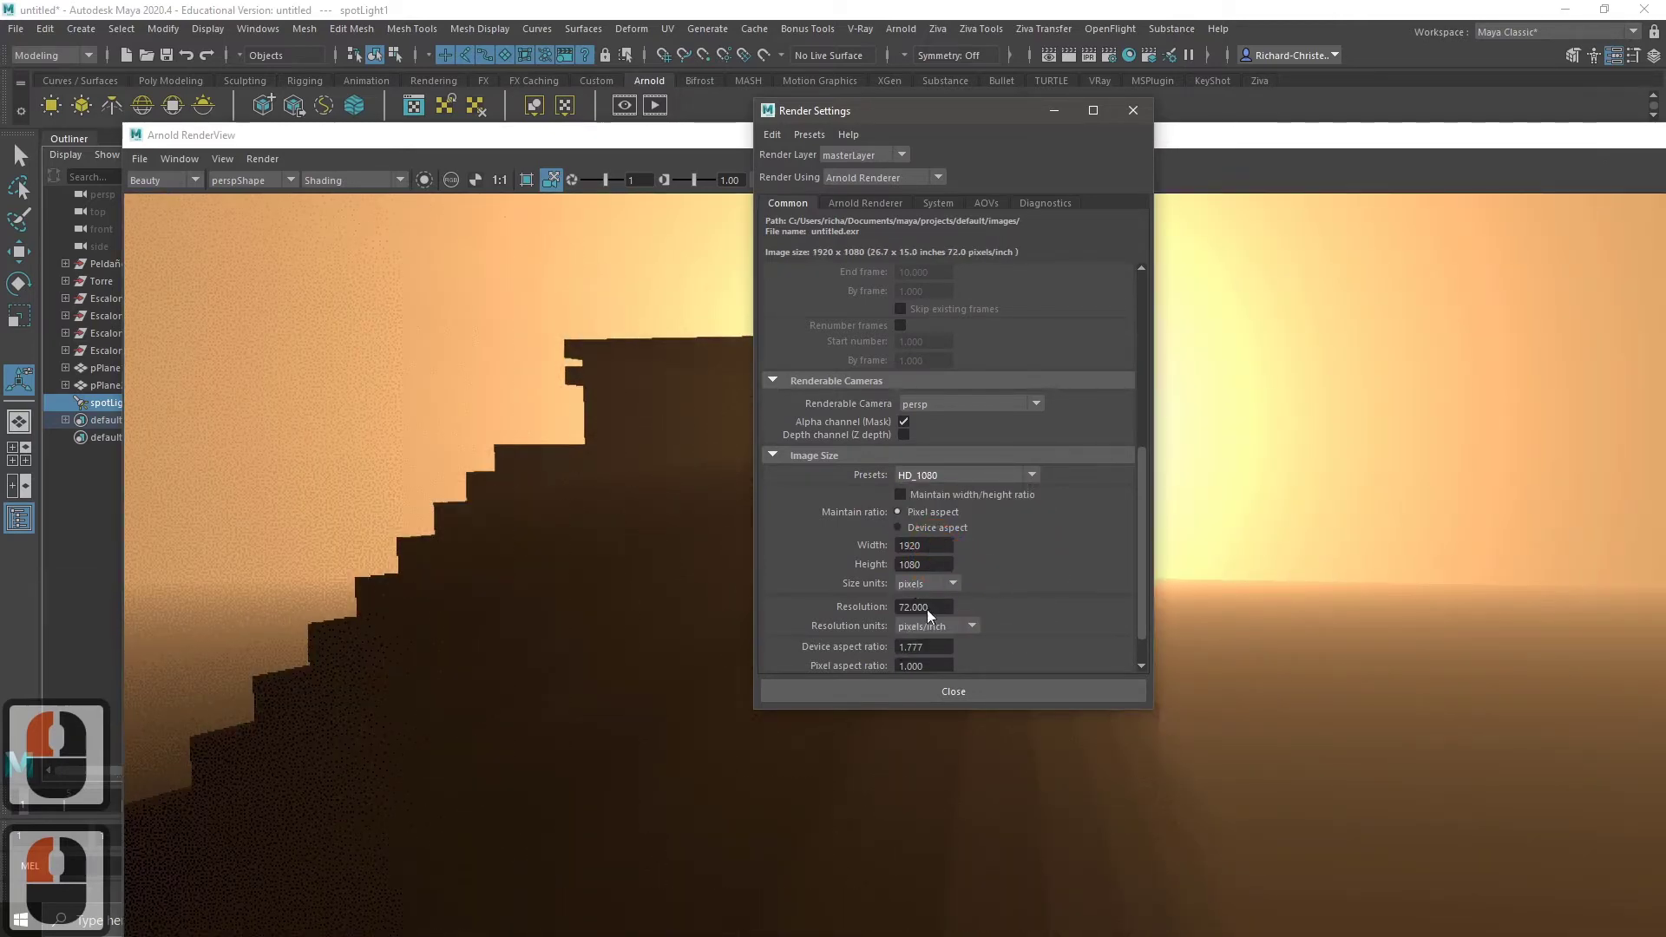
click(722, 143)
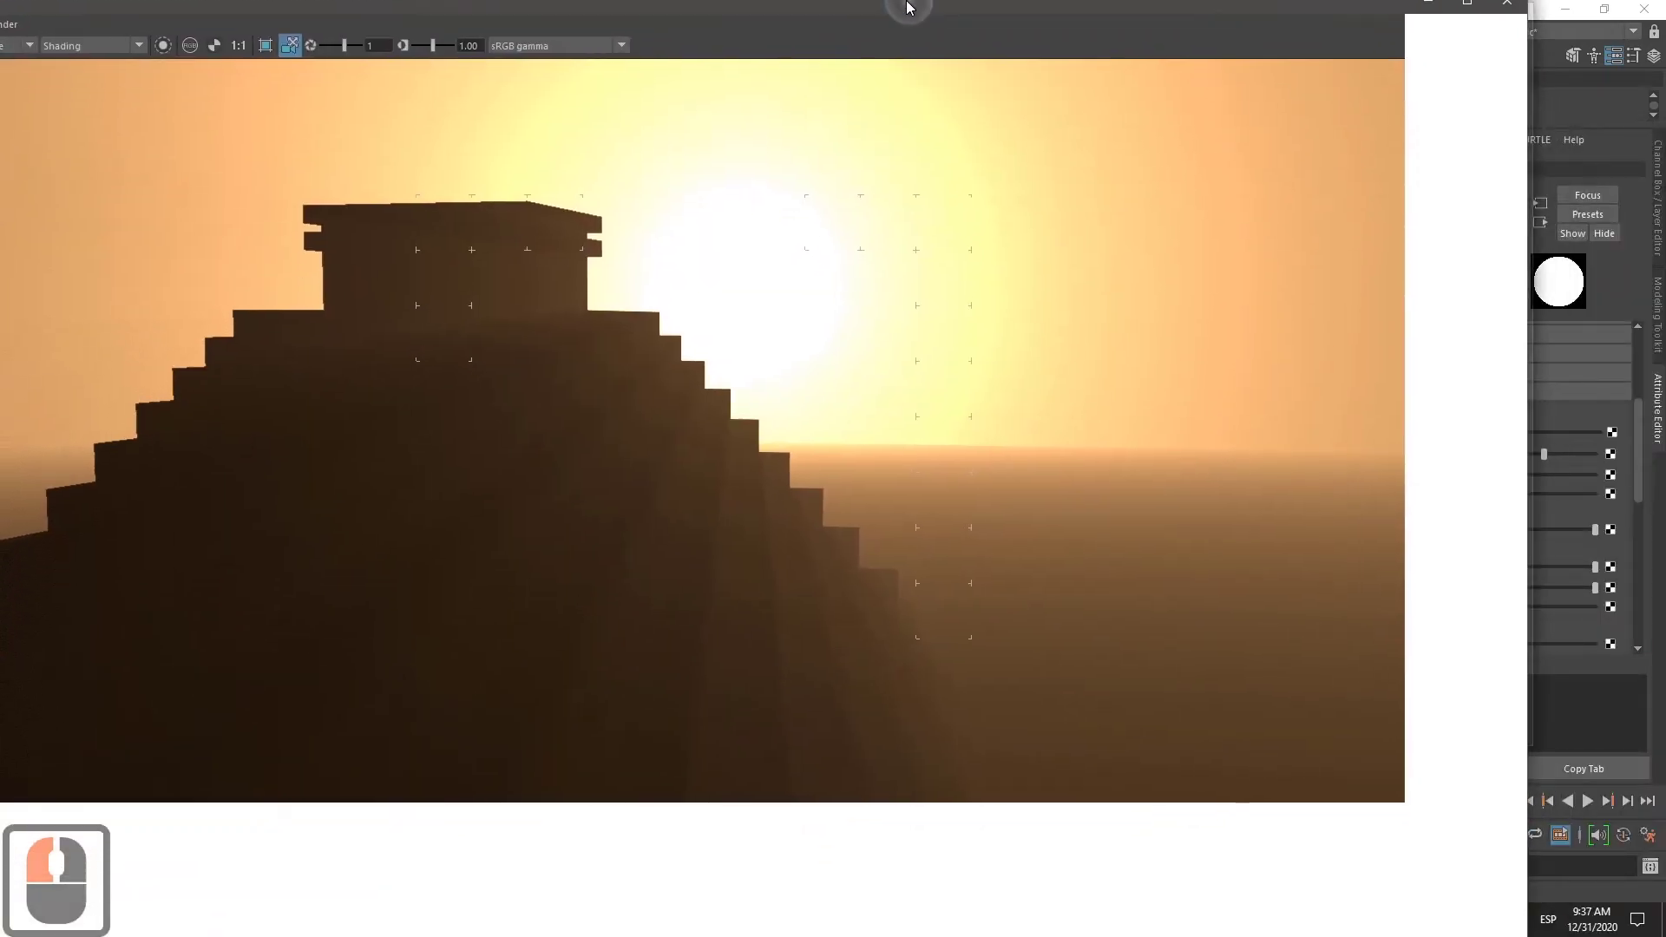
Step: Maximize the Render View to show the full sunset pyramid render
double_click(902, 6)
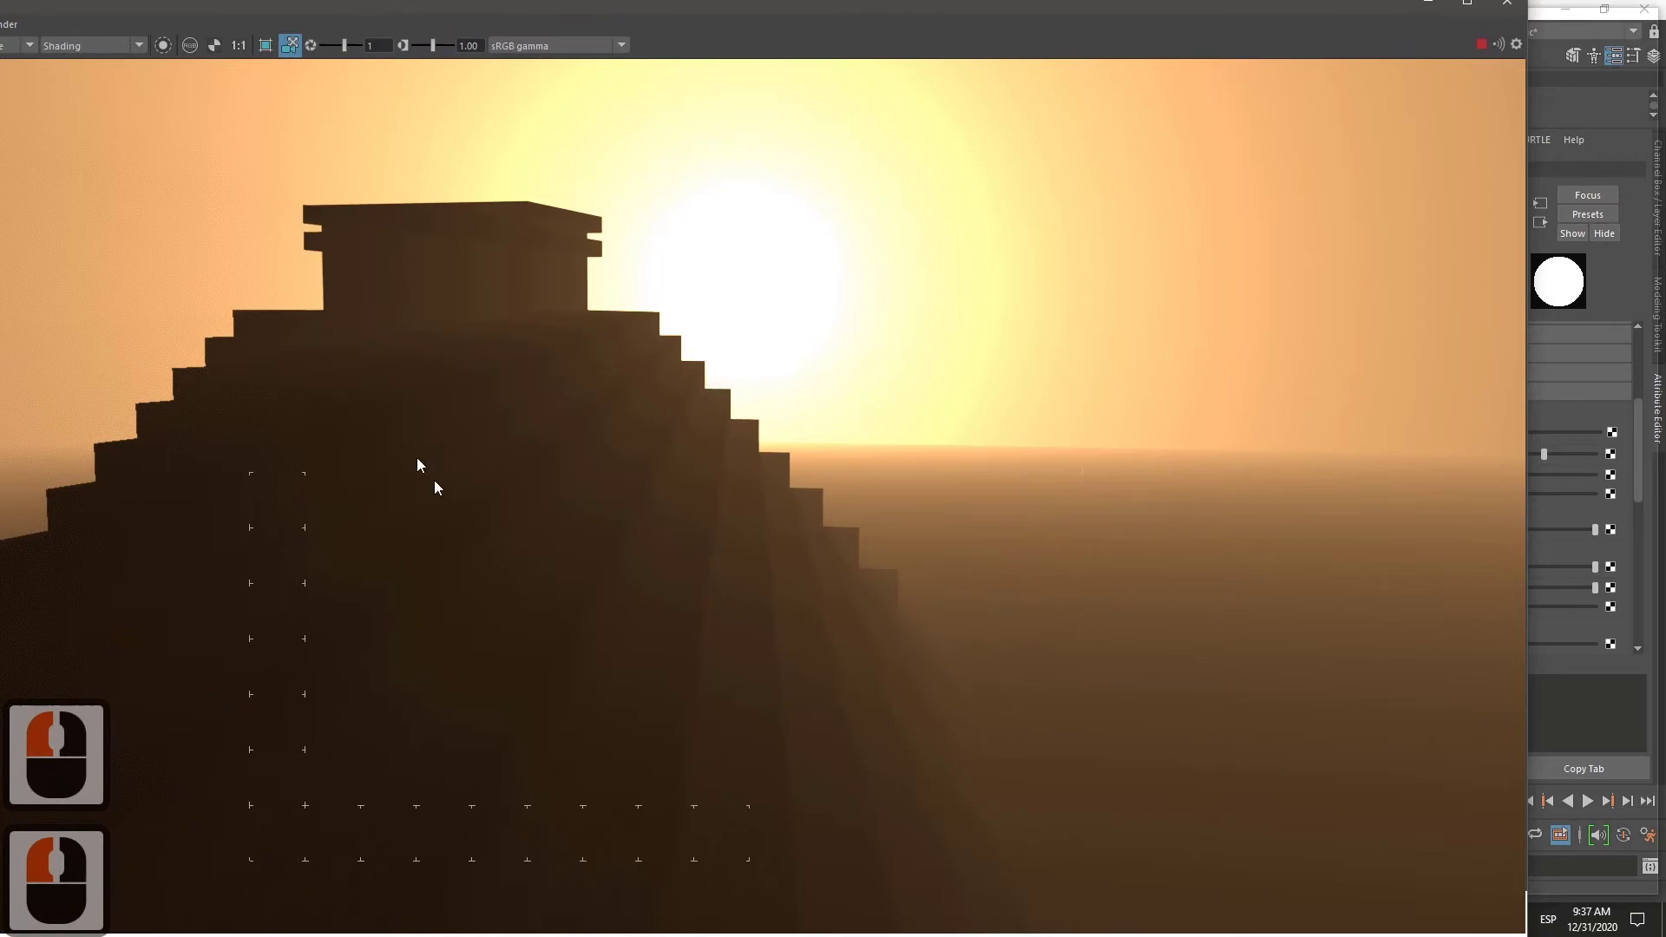
click(355, 28)
click(720, 12)
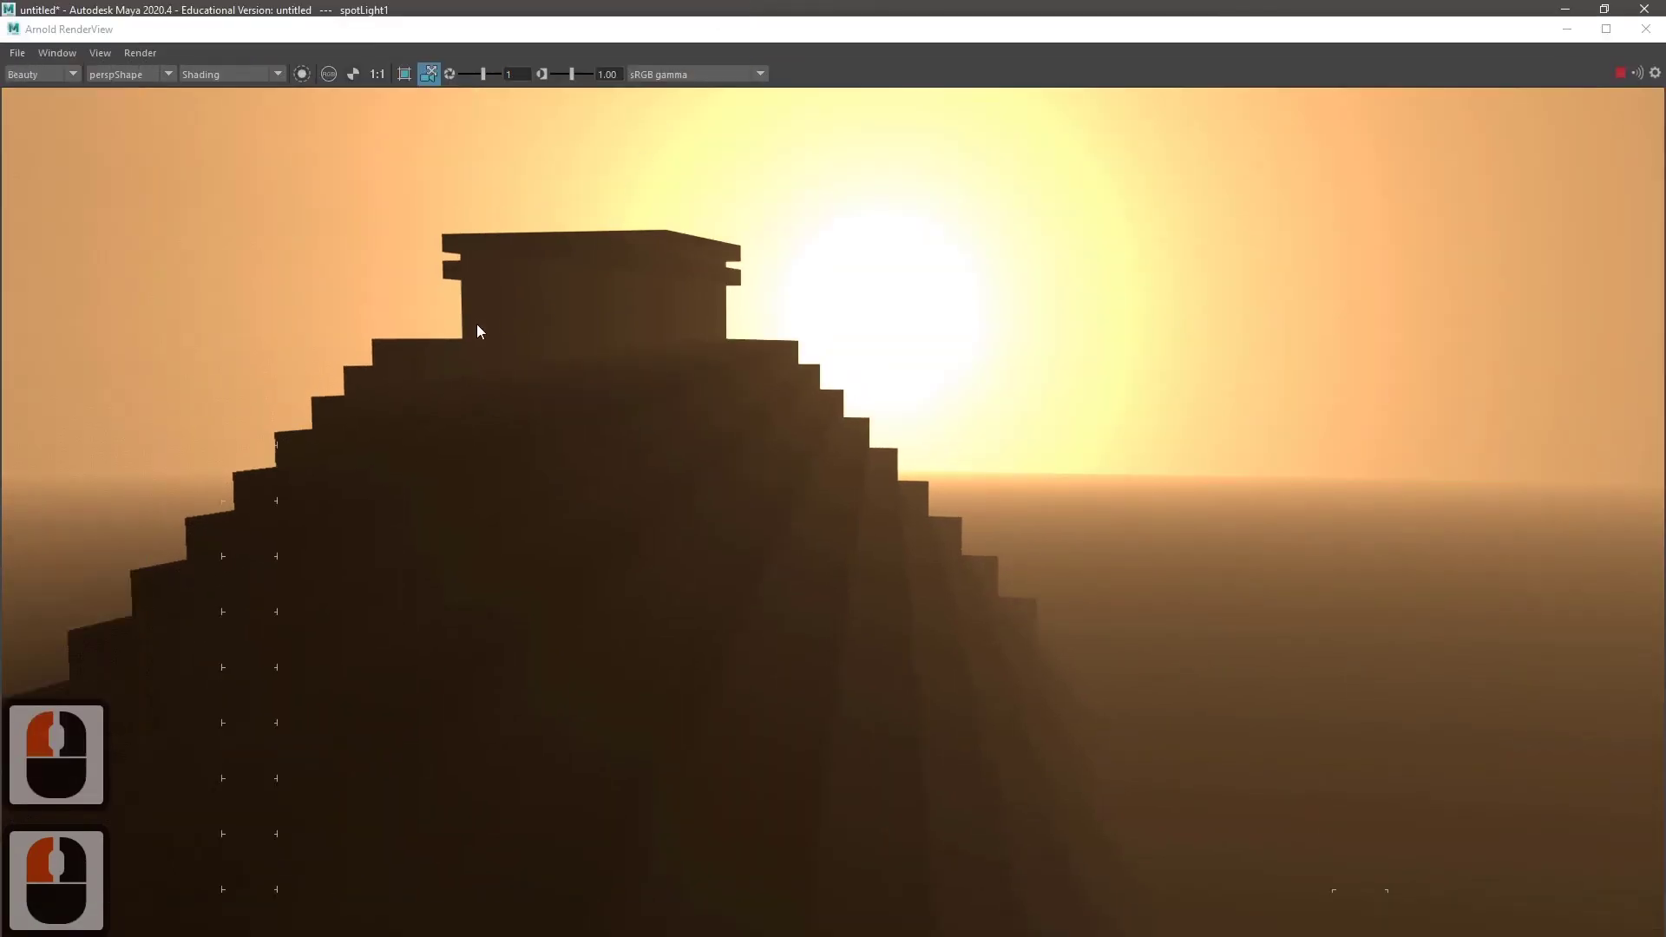
click(32, 56)
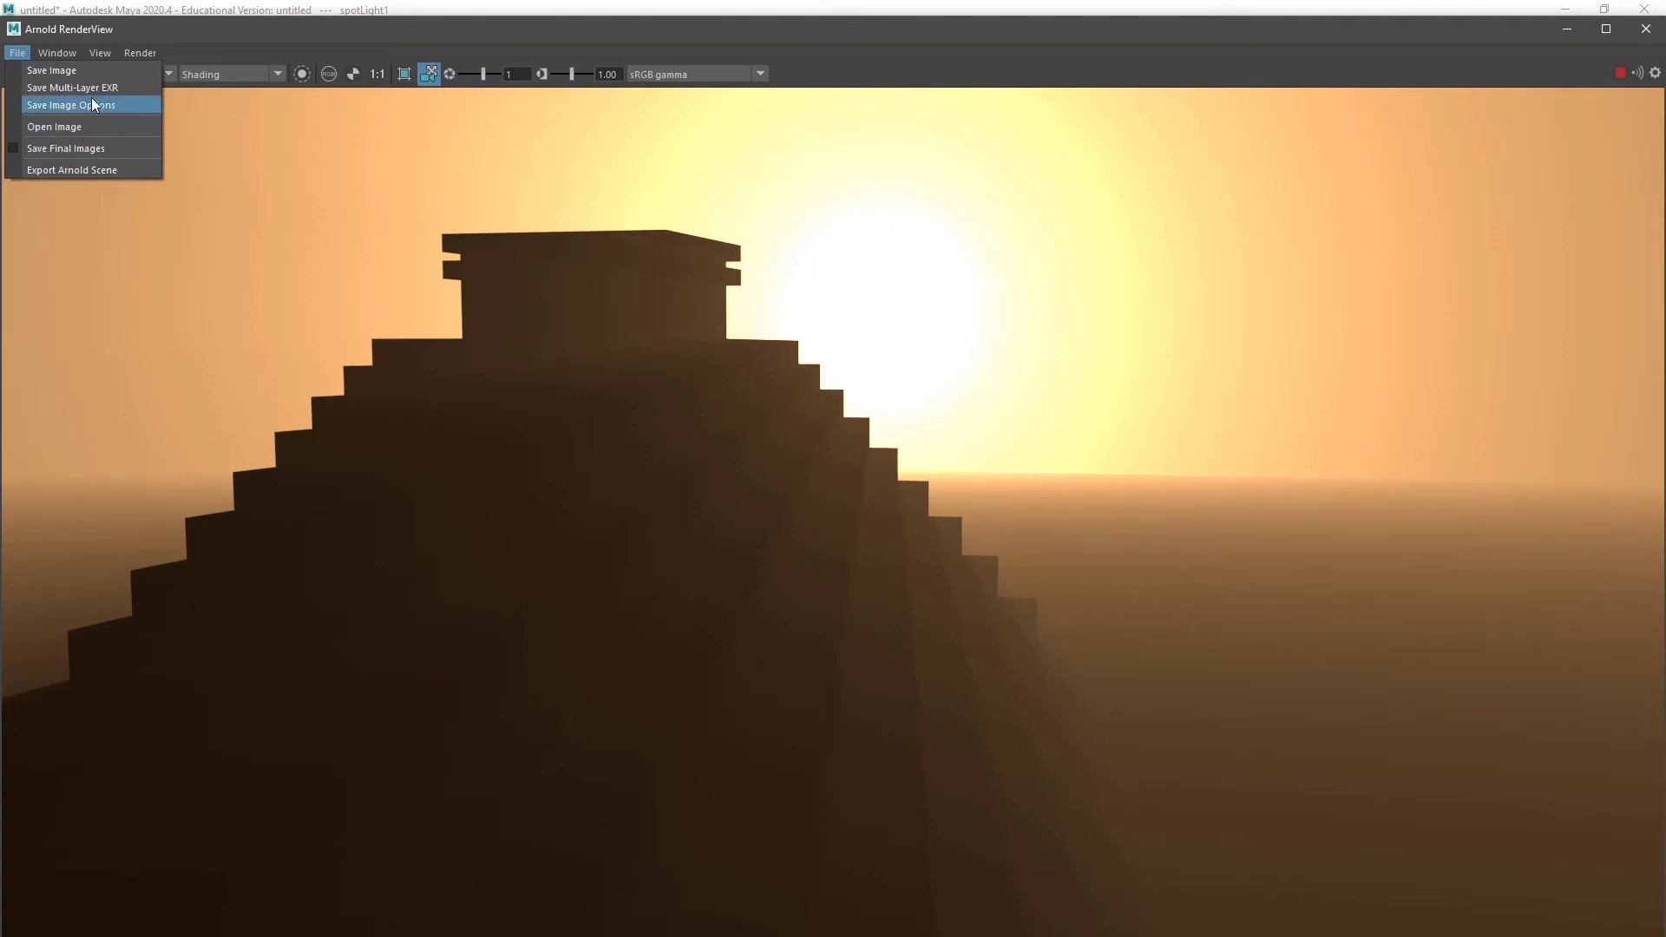
Step: Enable applying gamma and exposure in the save-image options, then restore the window size
click(91, 115)
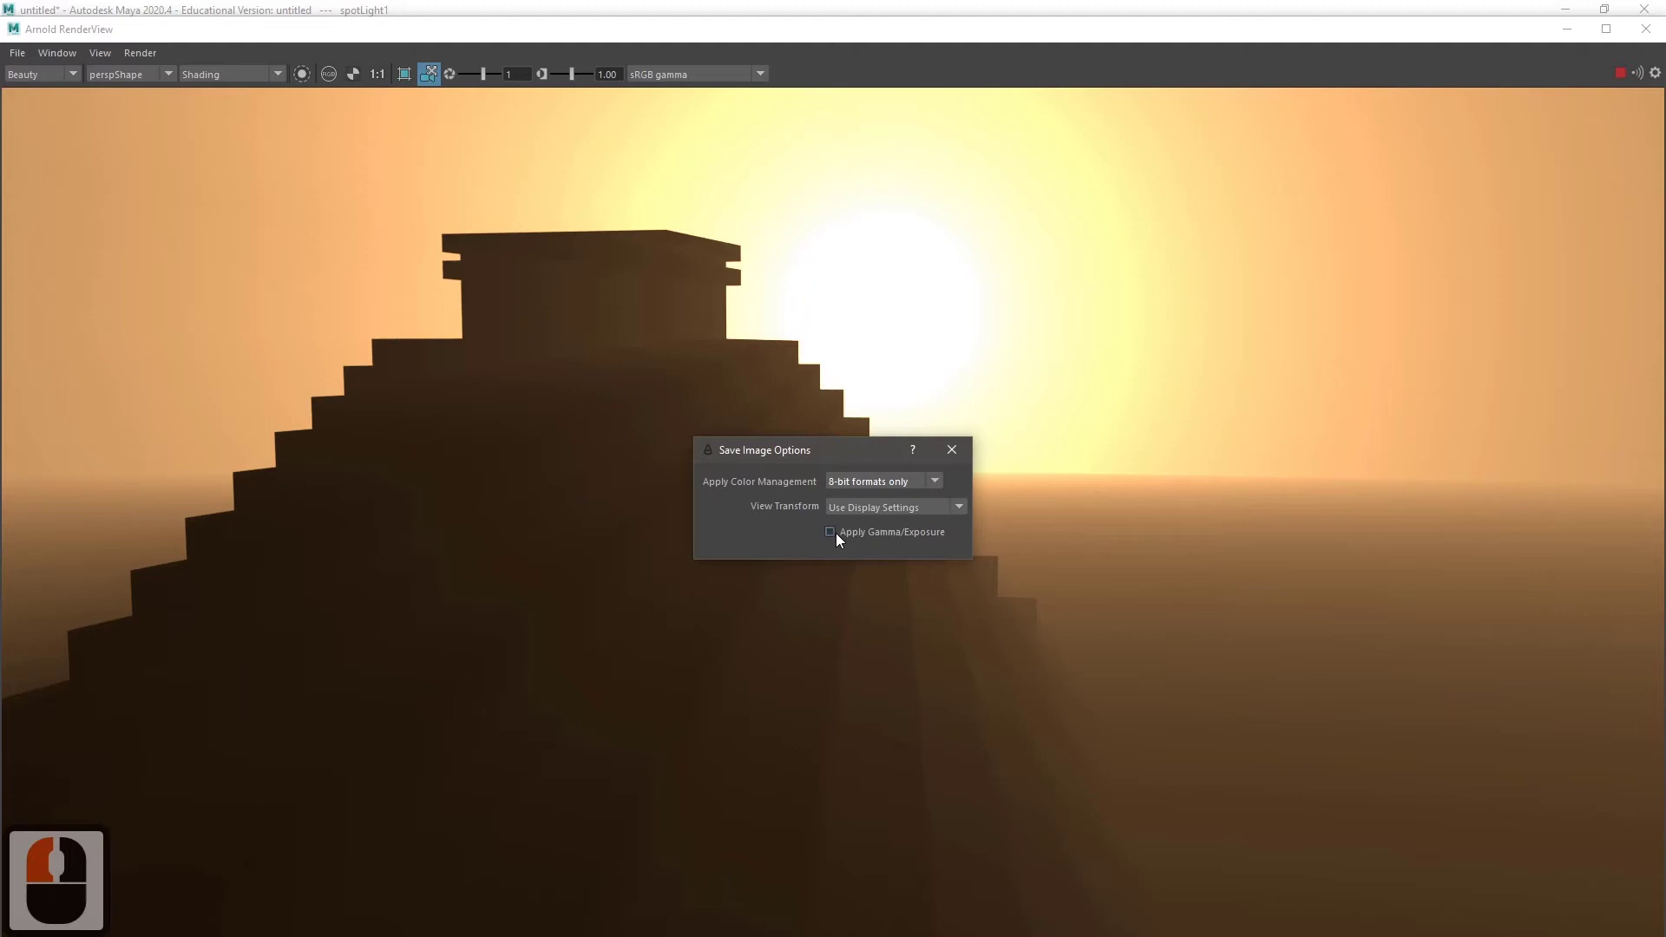
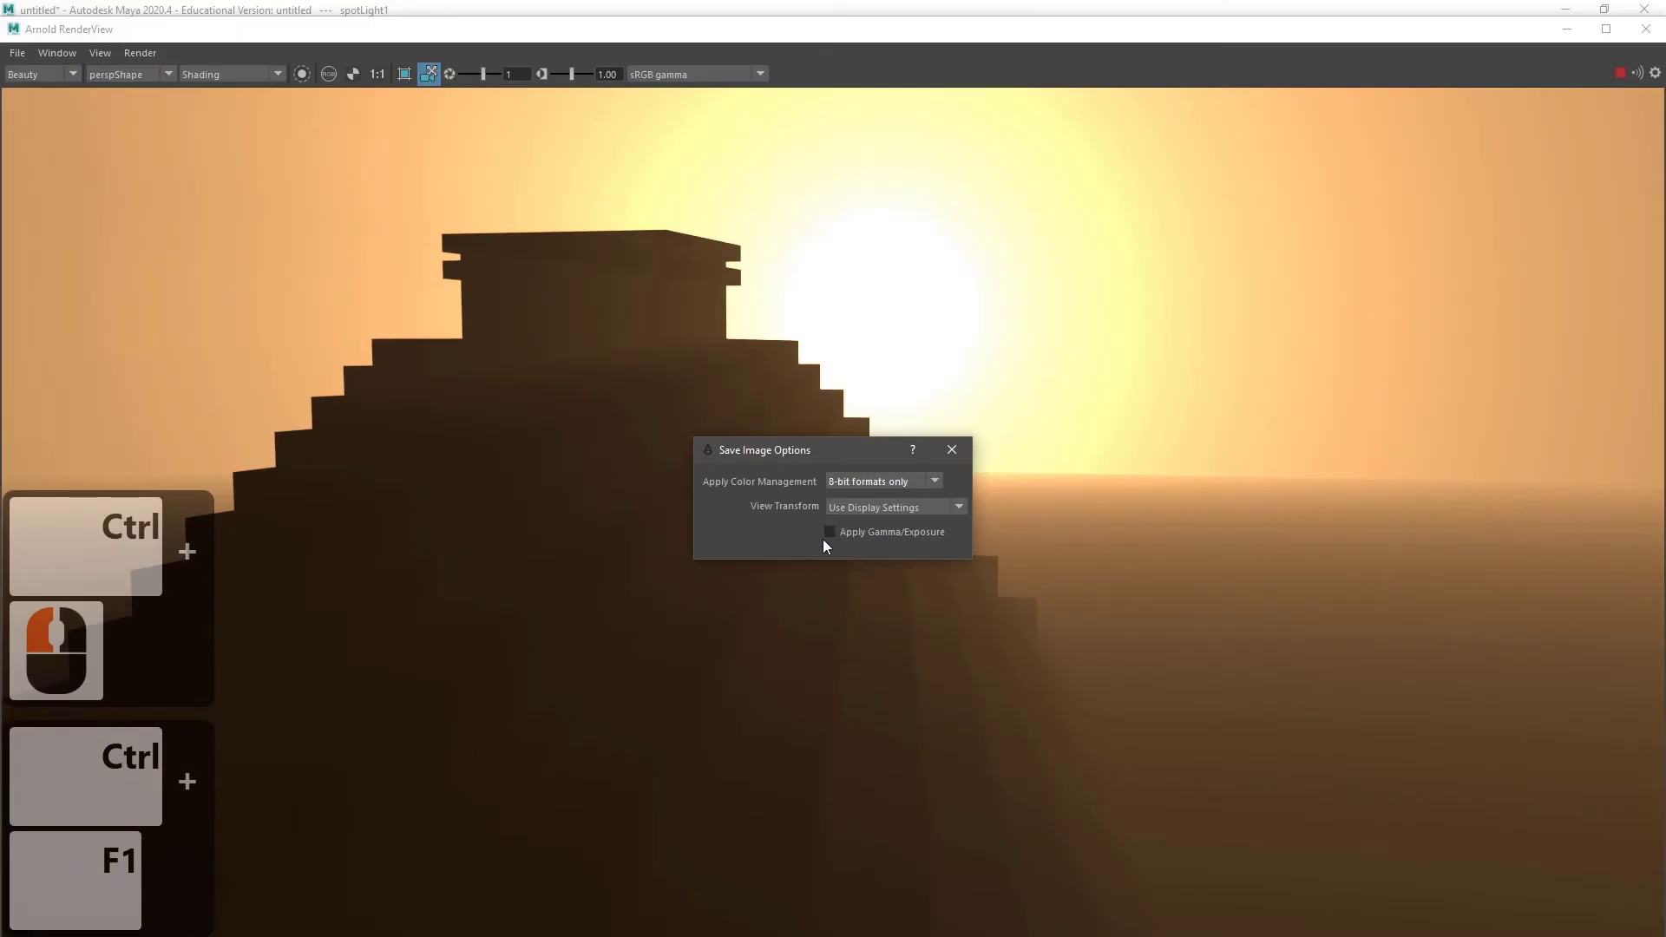
click(832, 546)
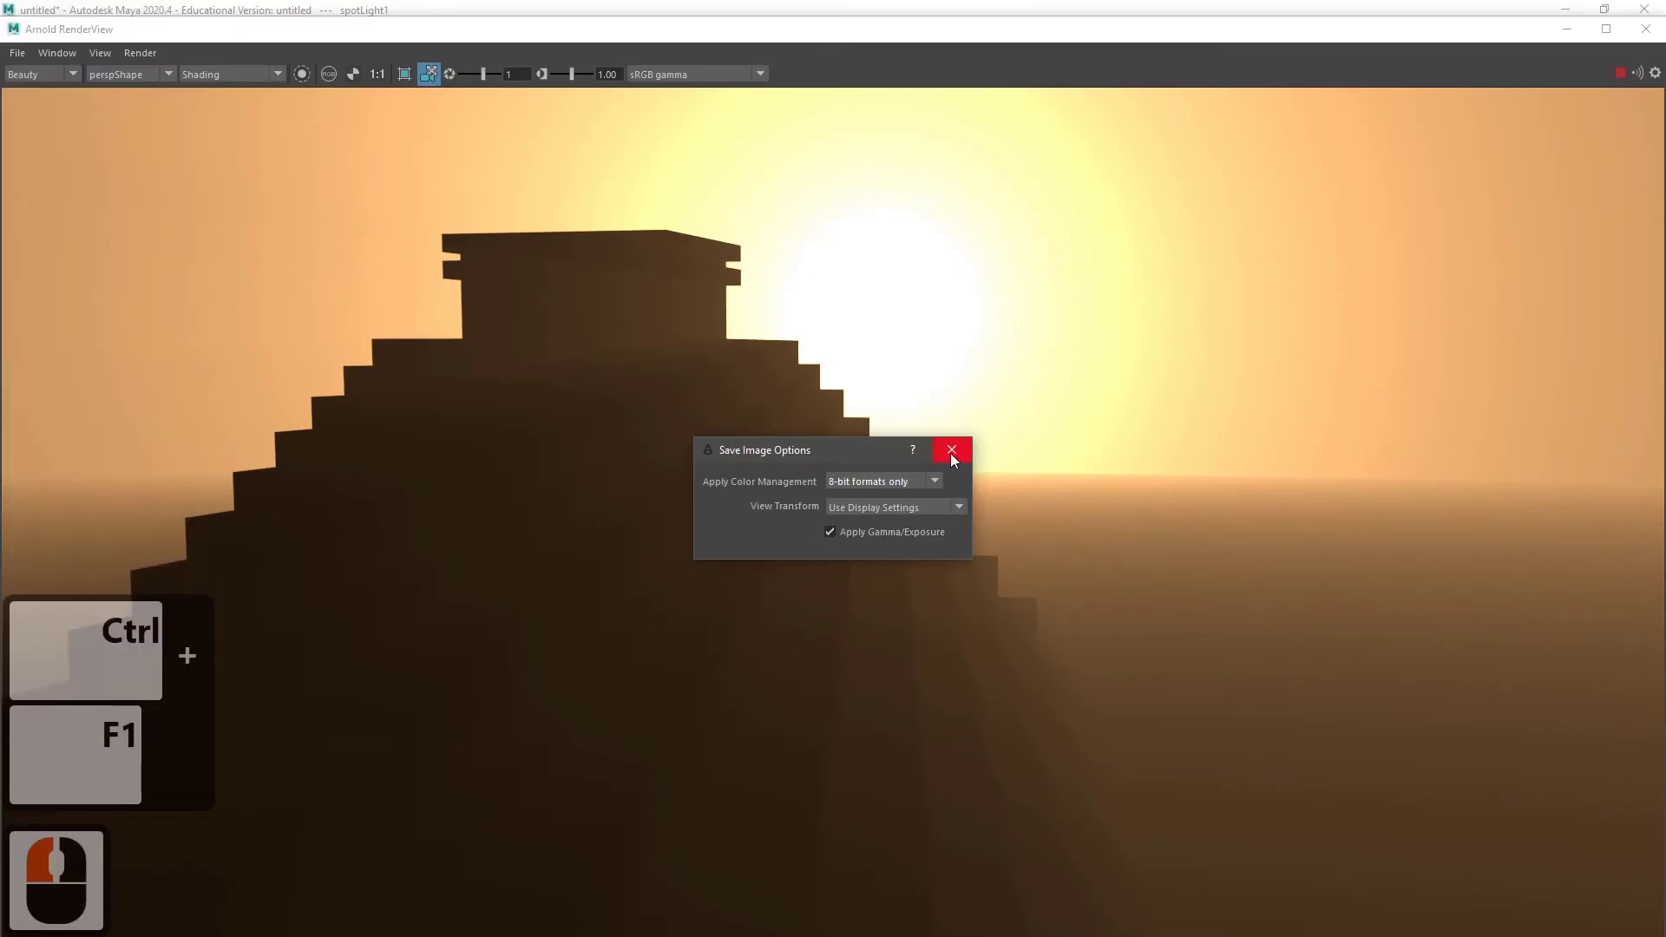
click(960, 464)
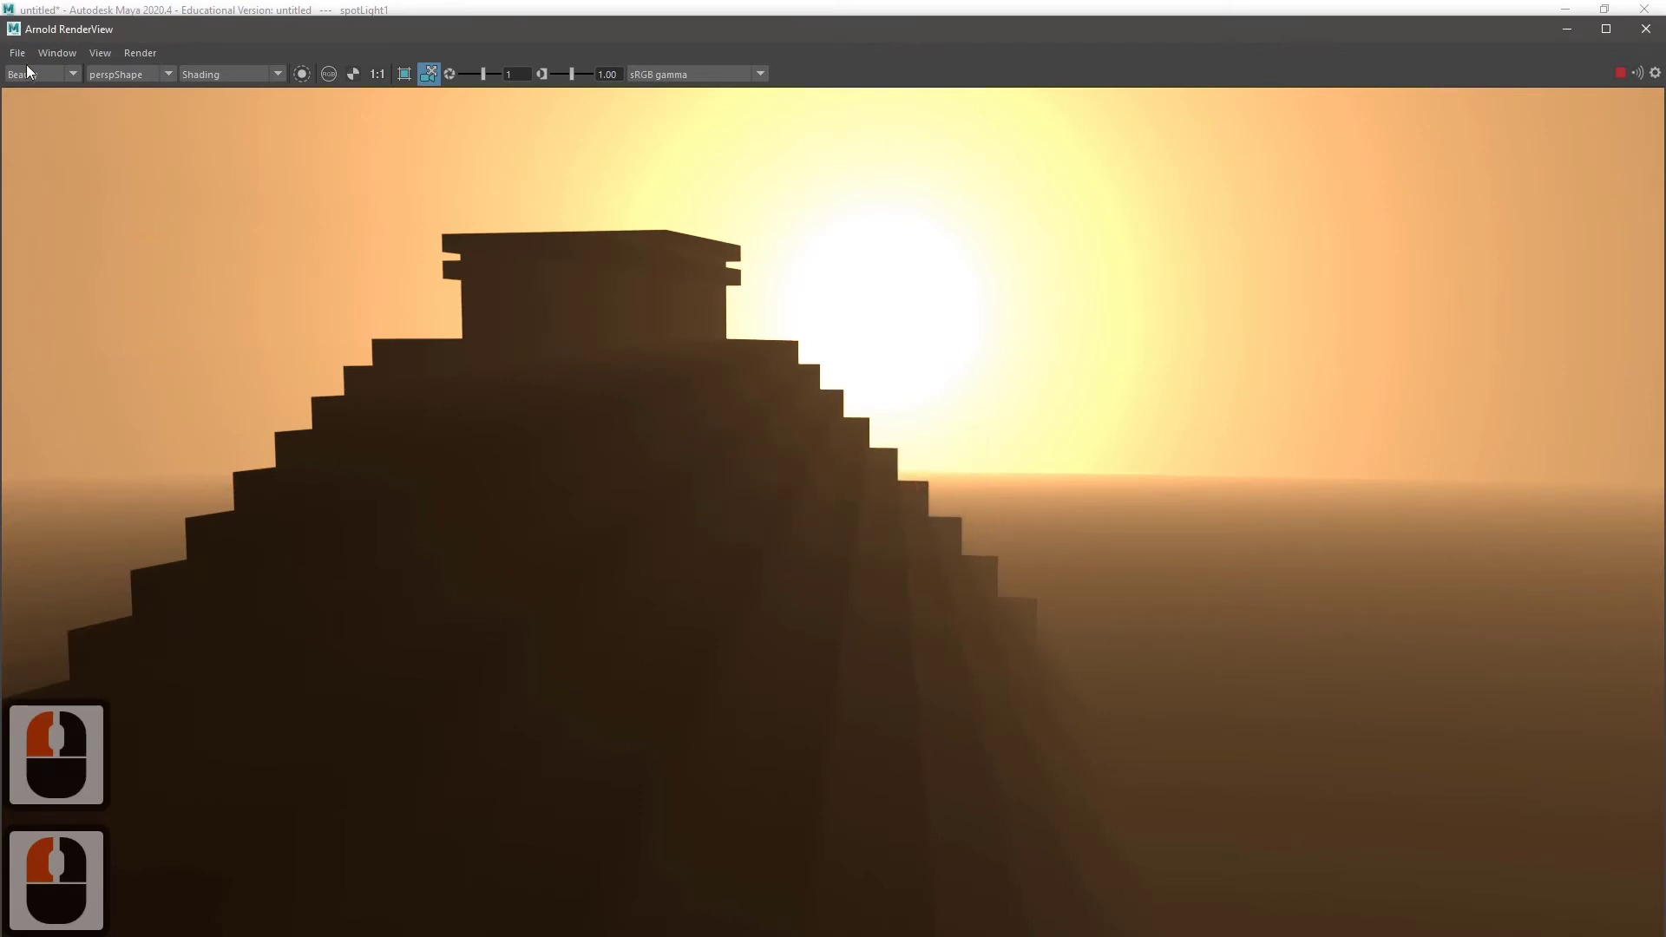
click(29, 64)
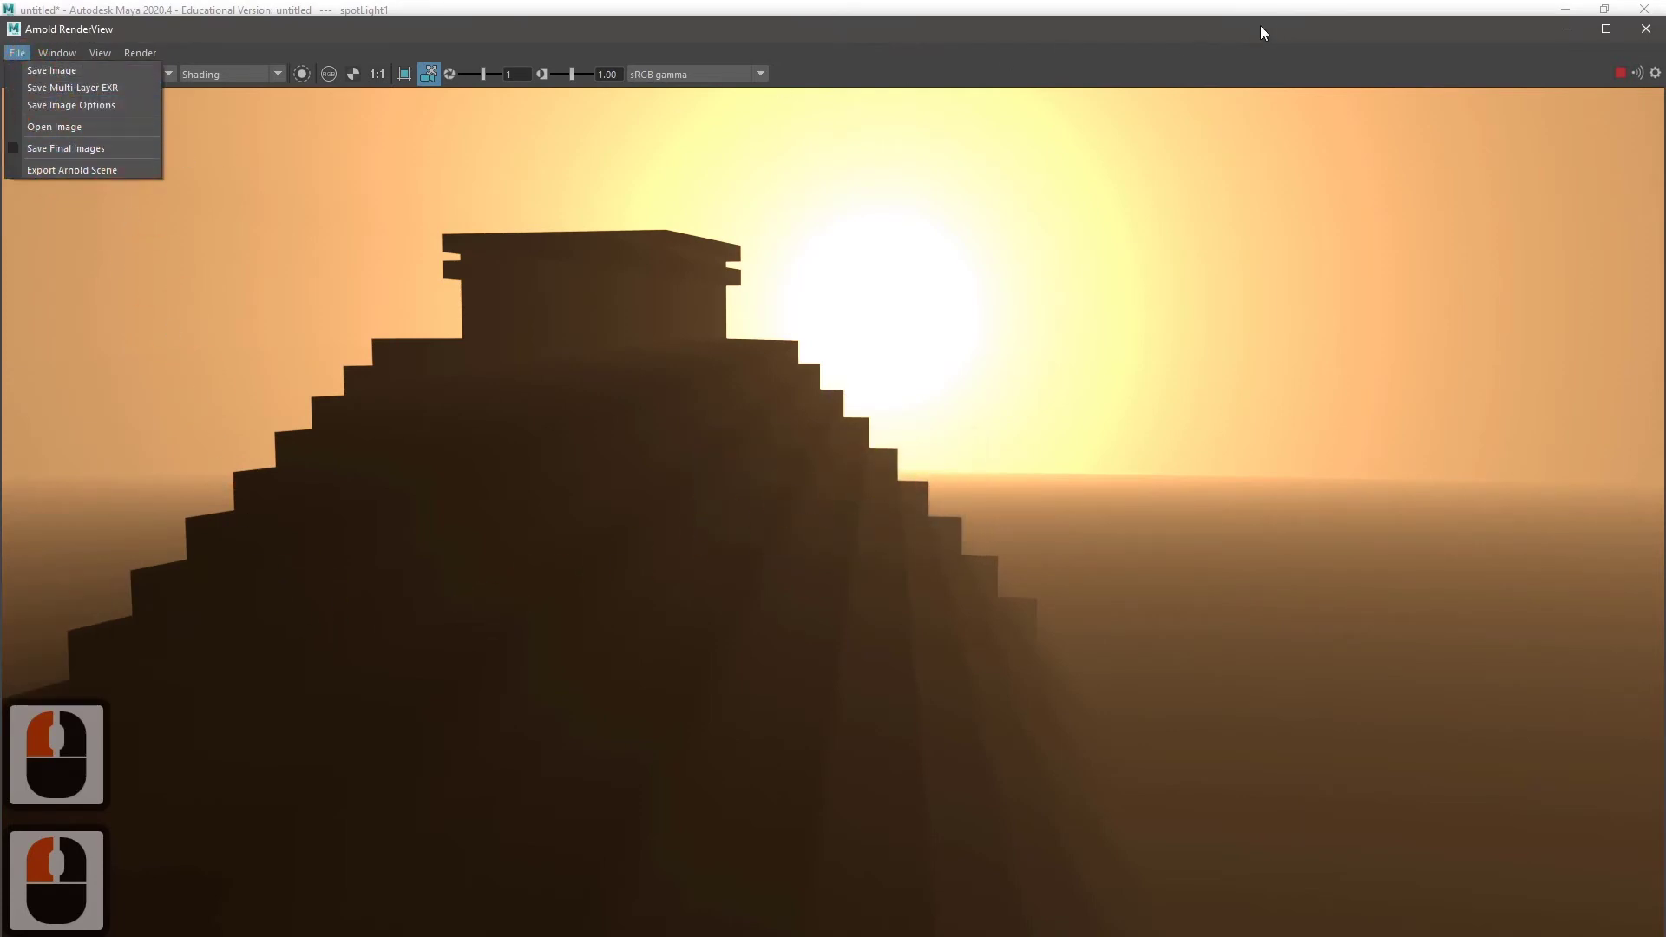
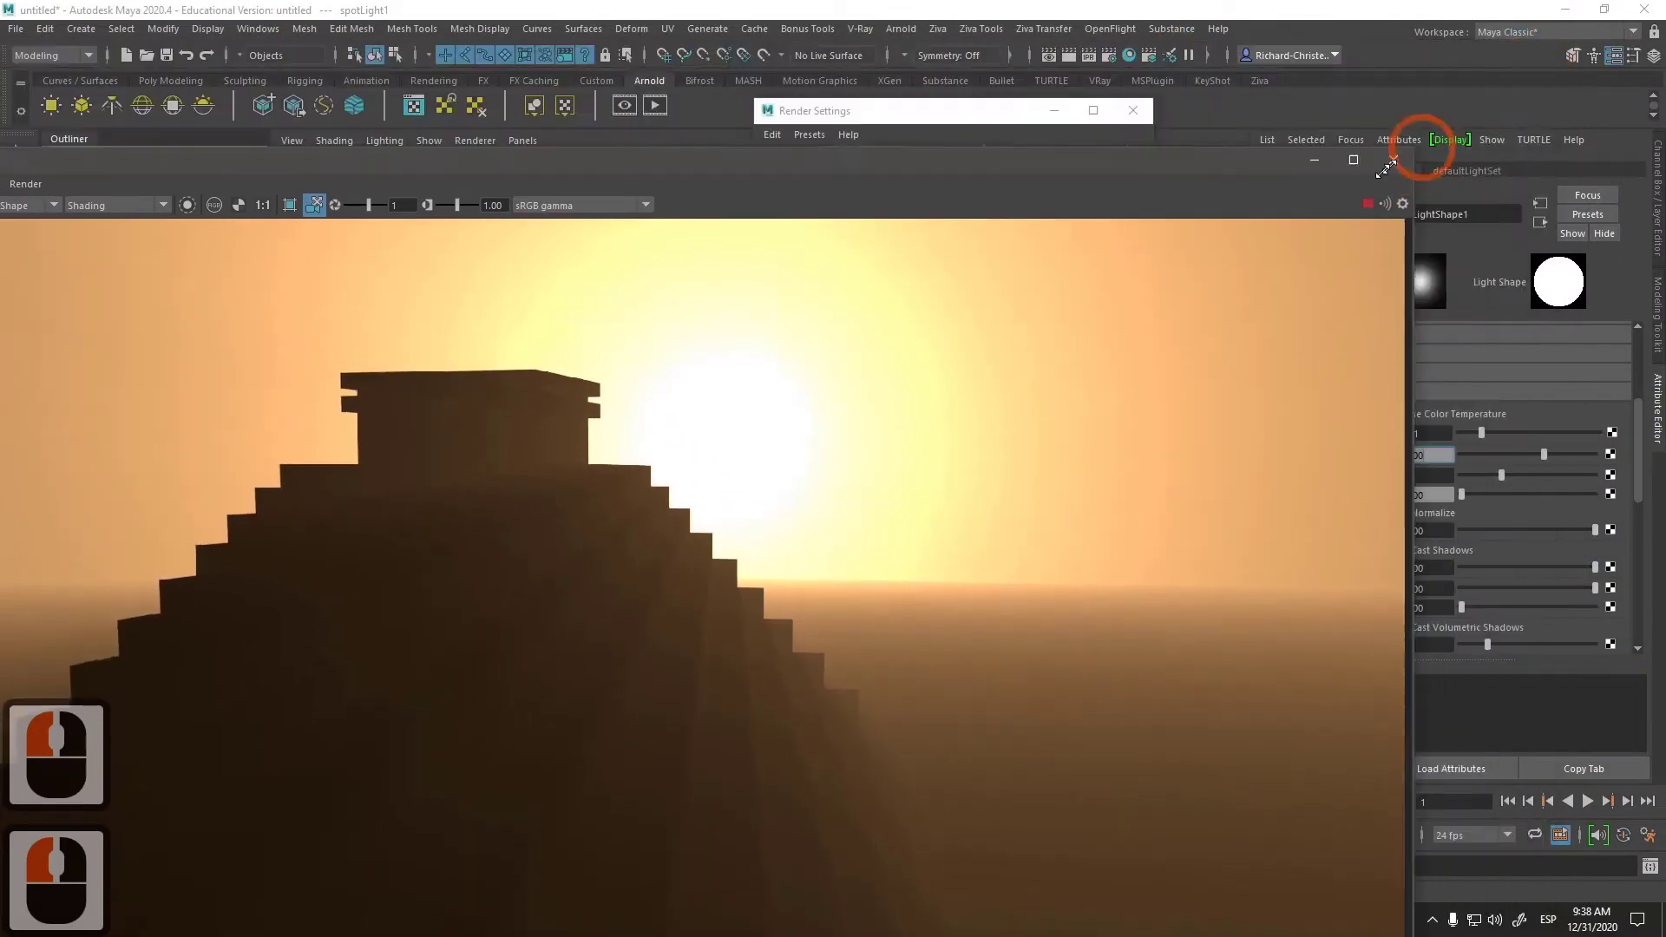
Step: Shrink and close the Render View and close the Render Settings window
click(974, 345)
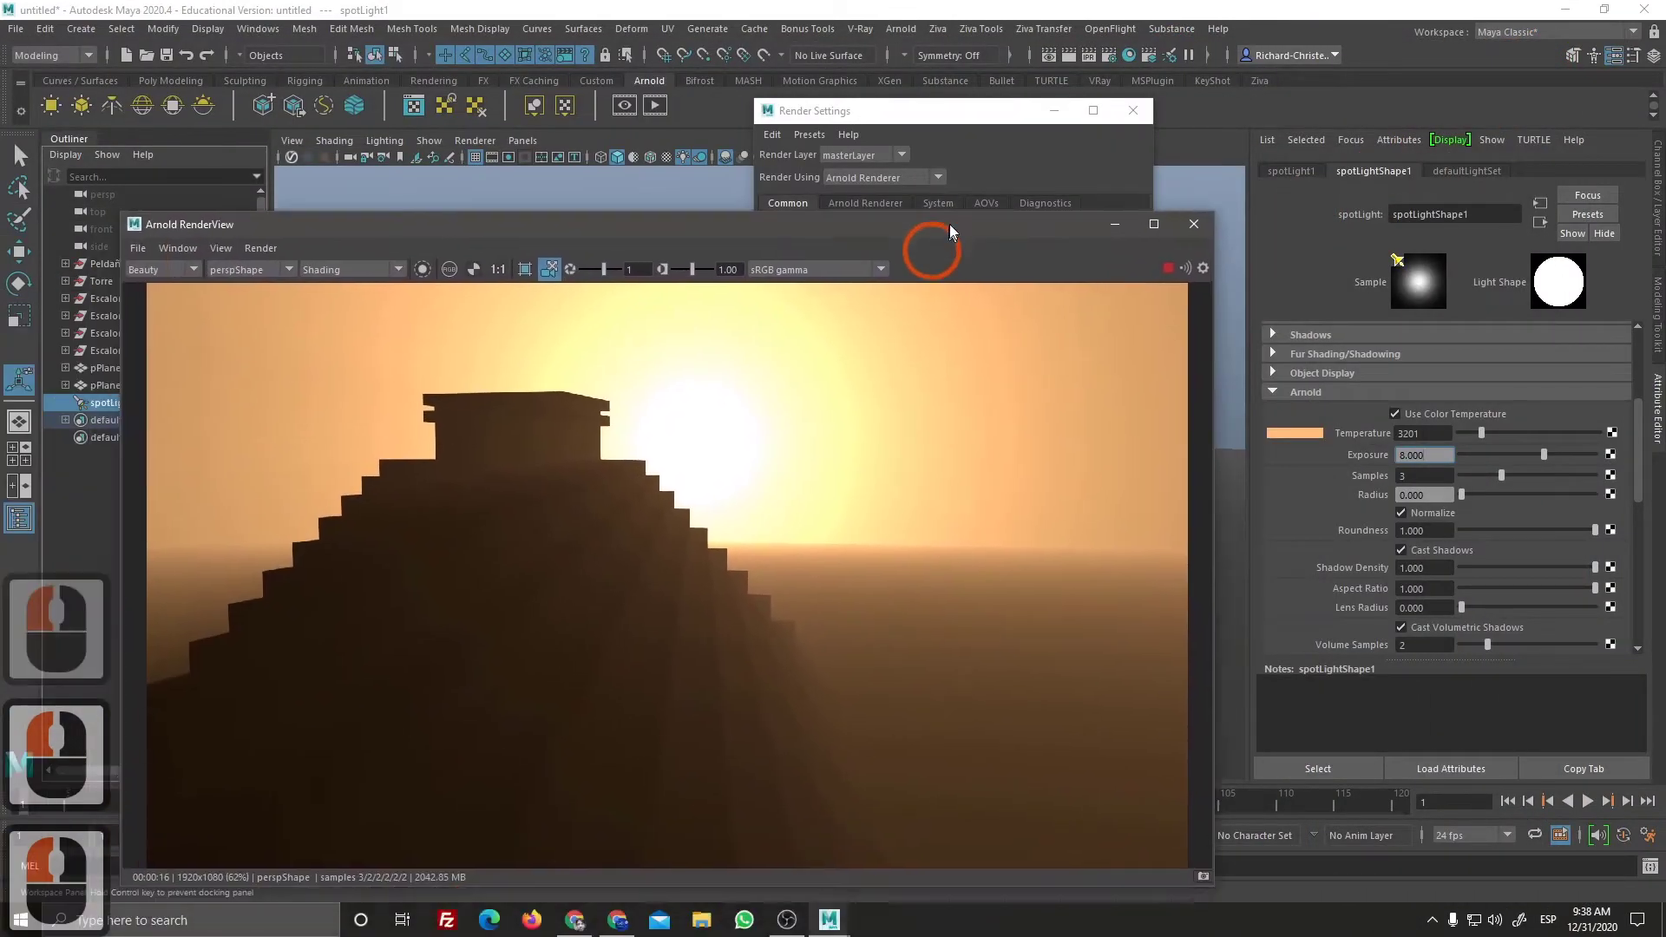
click(935, 191)
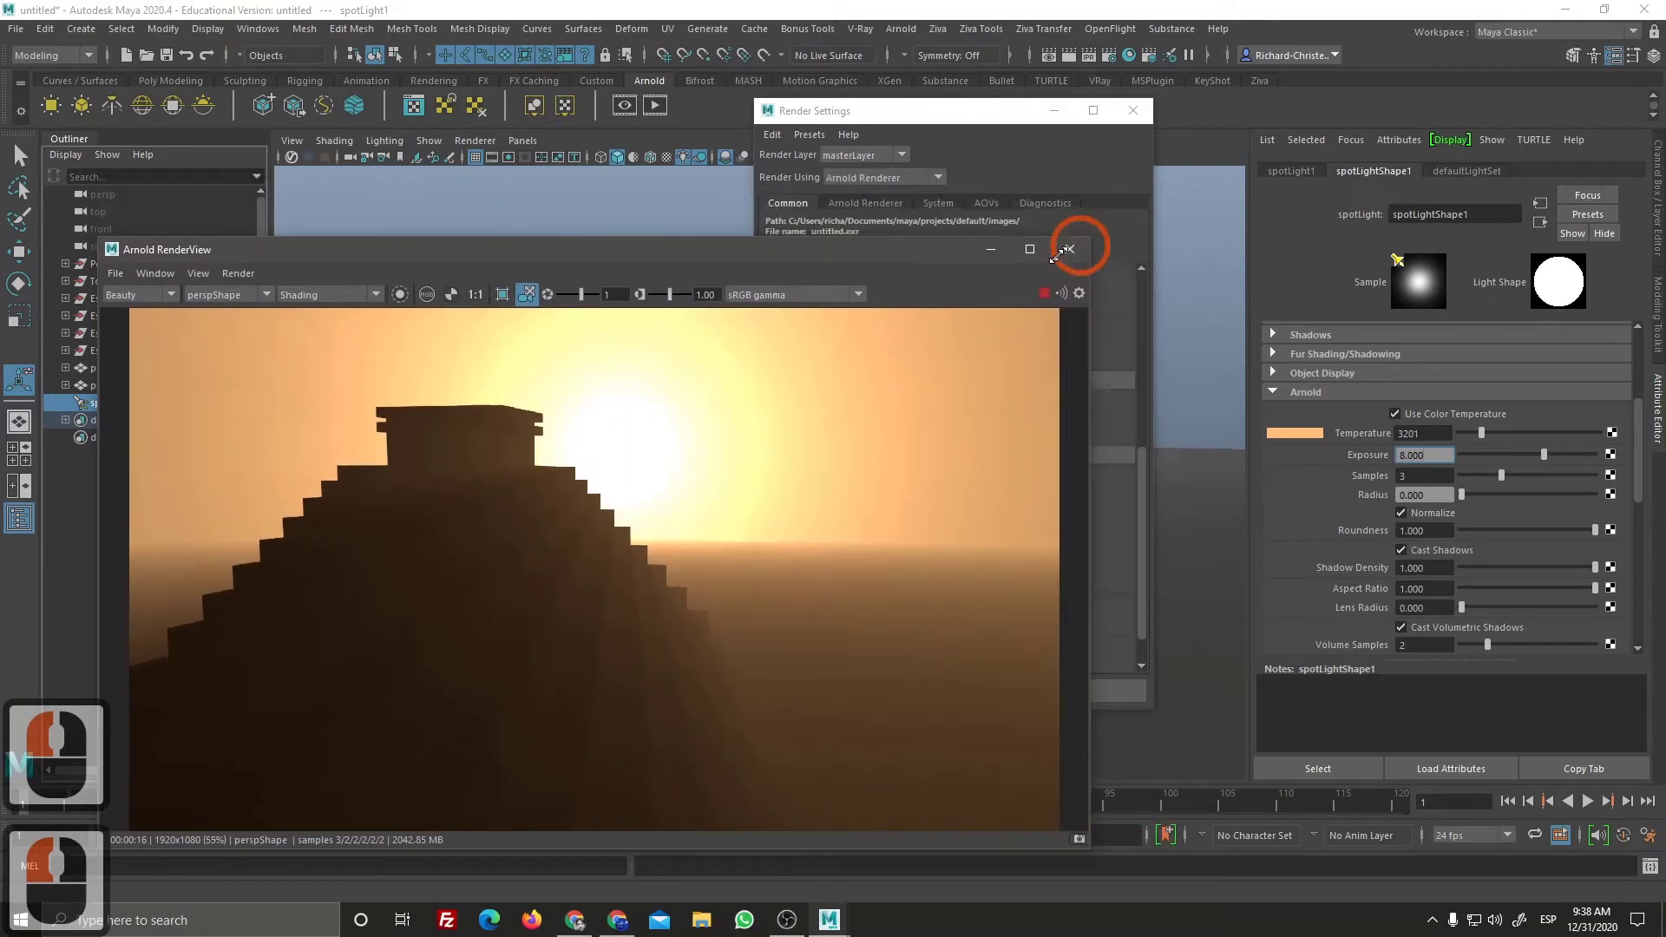
click(872, 329)
click(566, 448)
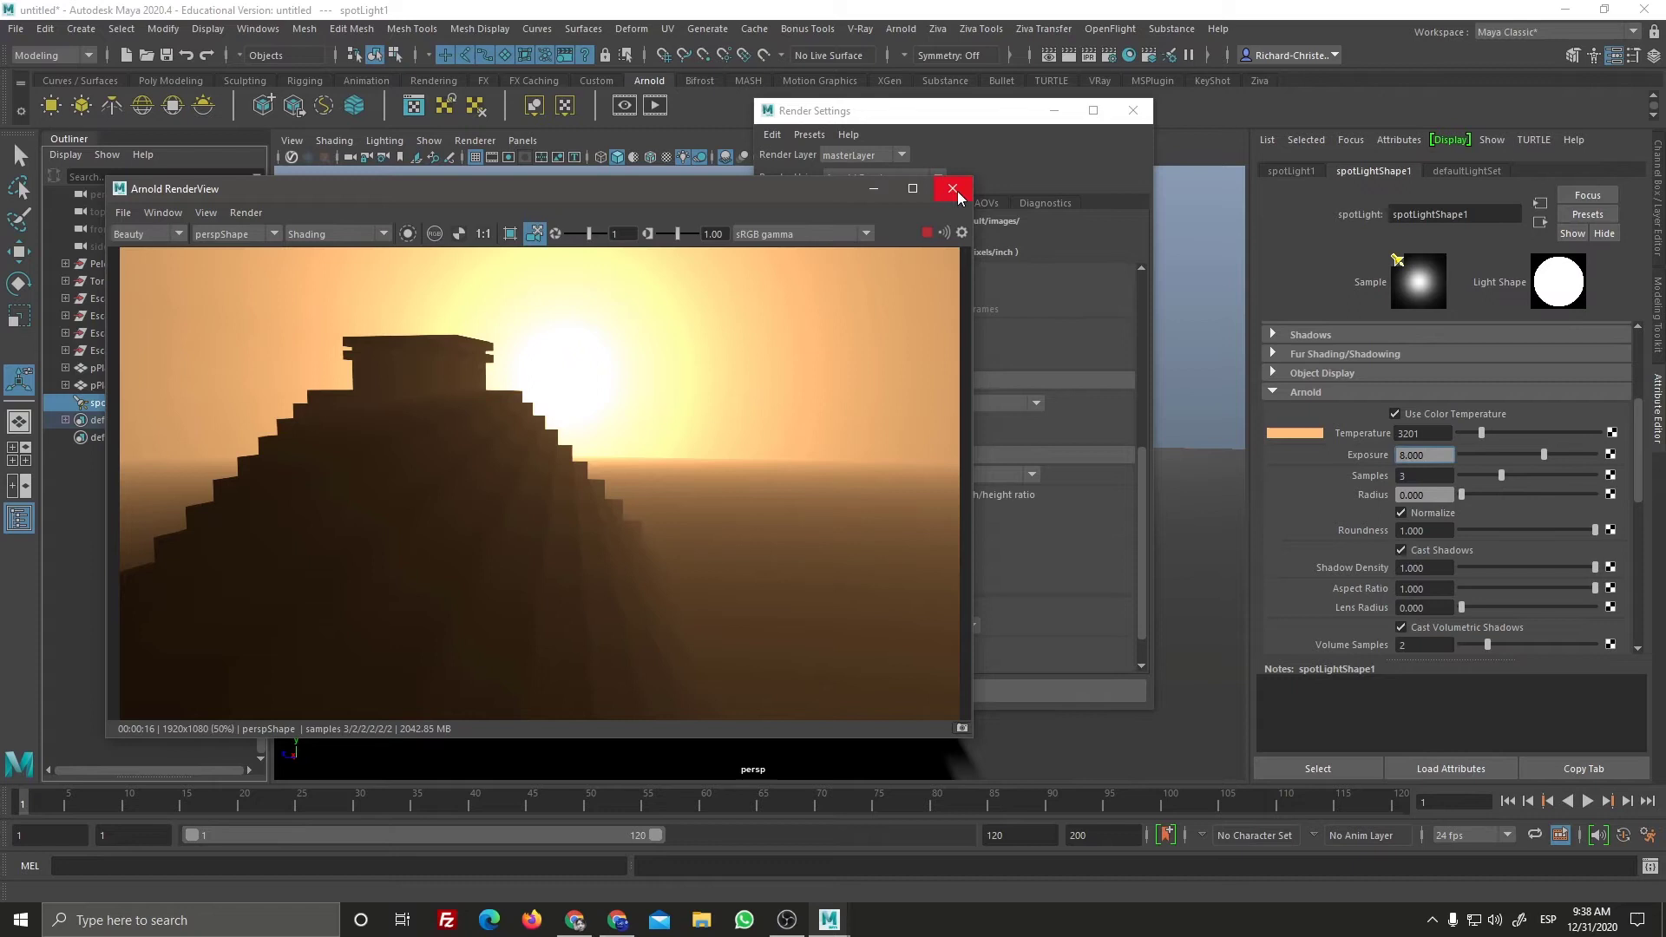
click(1004, 189)
click(1149, 122)
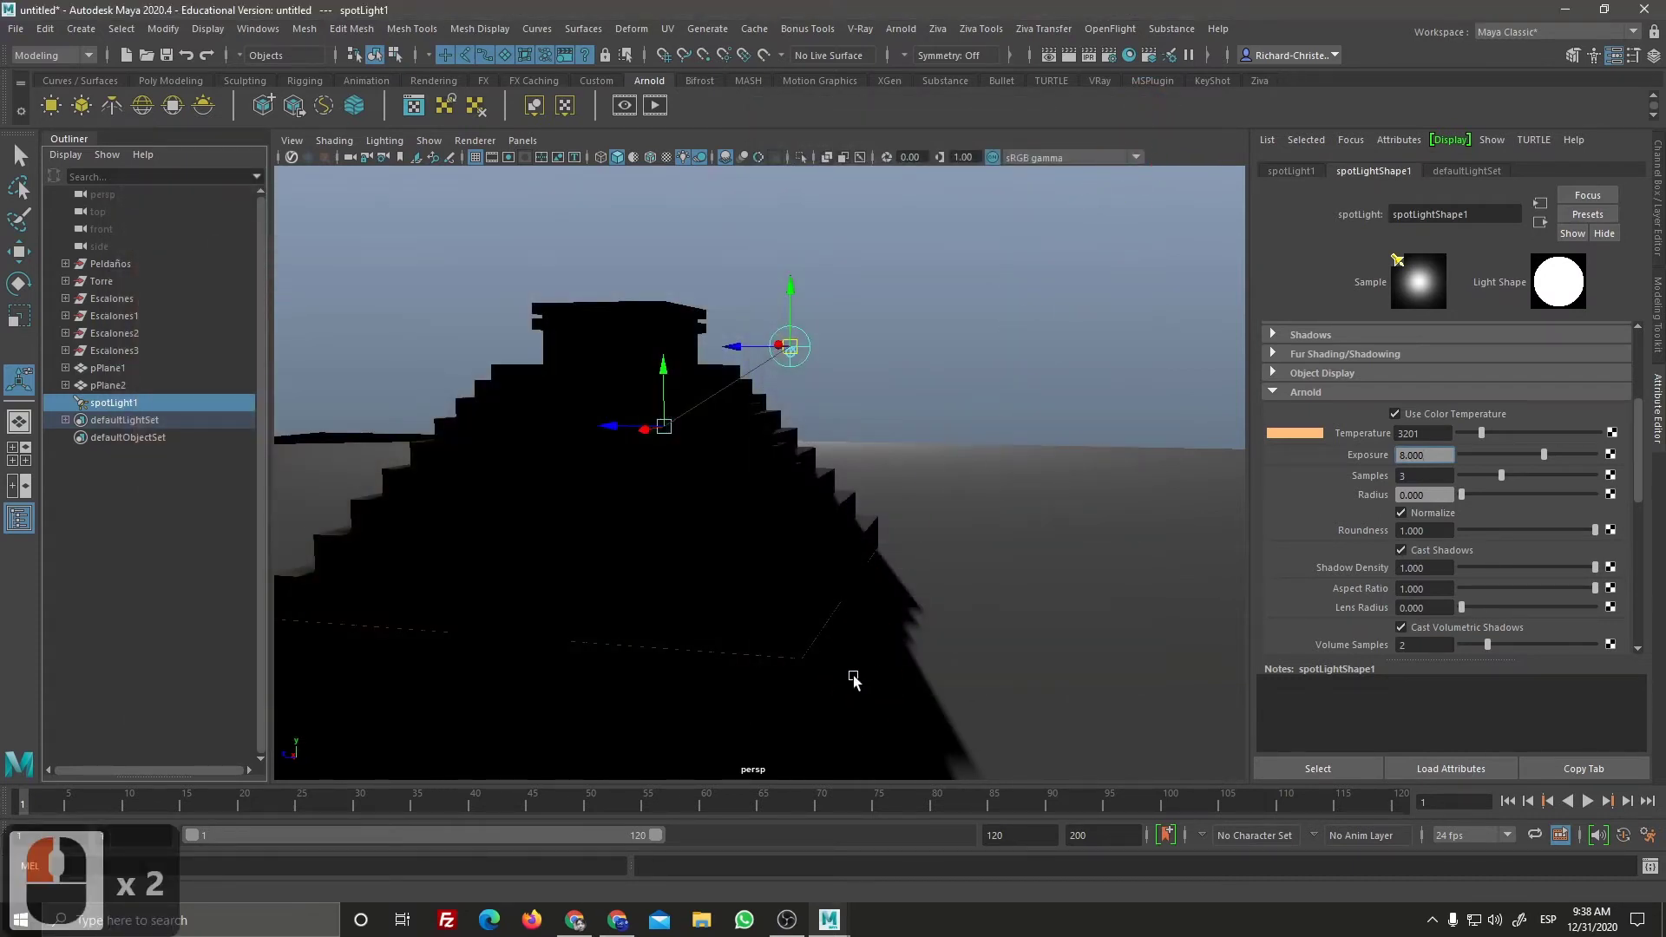
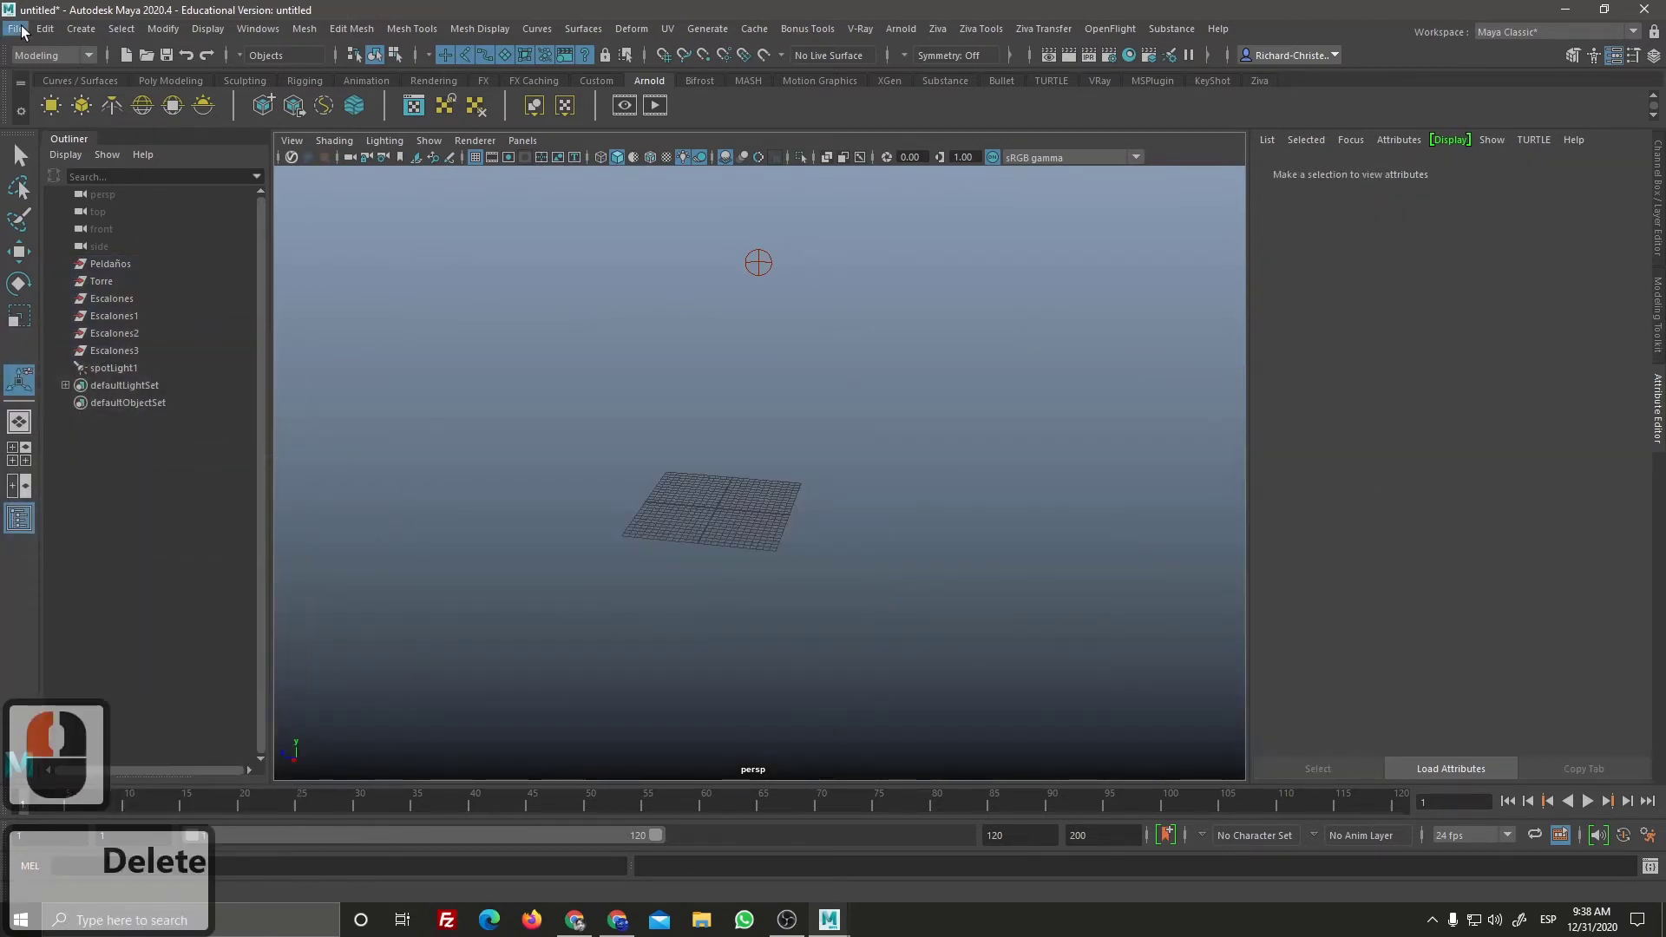
Step: Start a new untitled scene via File > New Scene and dolly in on the empty grid
click(28, 36)
drag(15, 28, 47, 89)
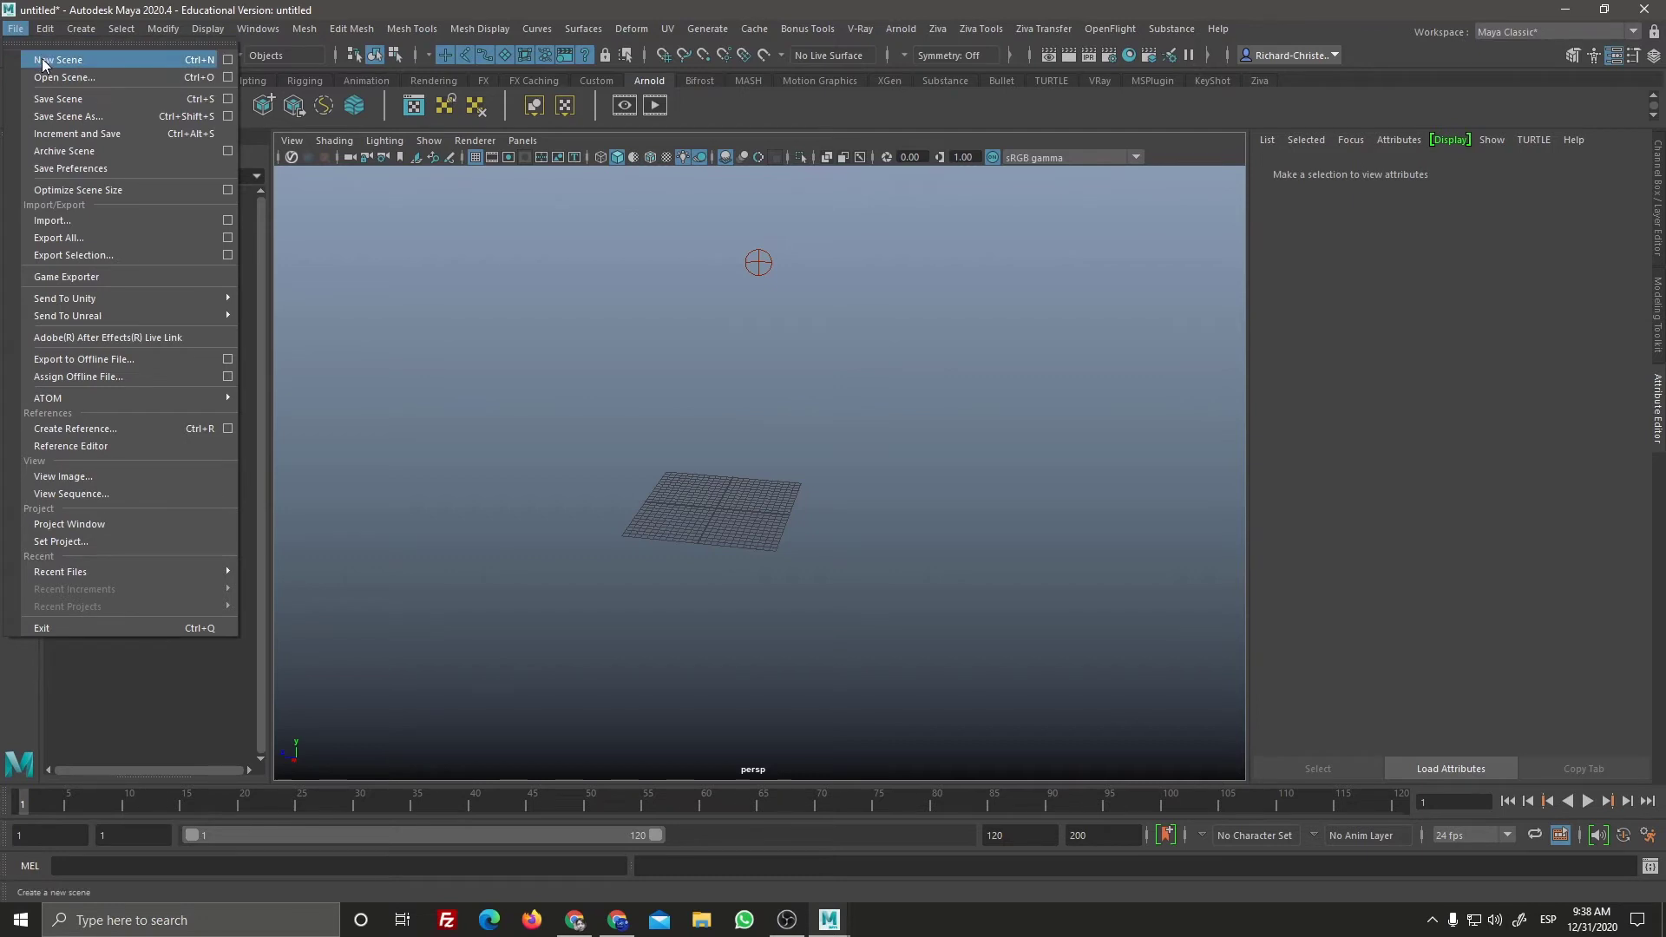
drag(118, 101, 832, 471)
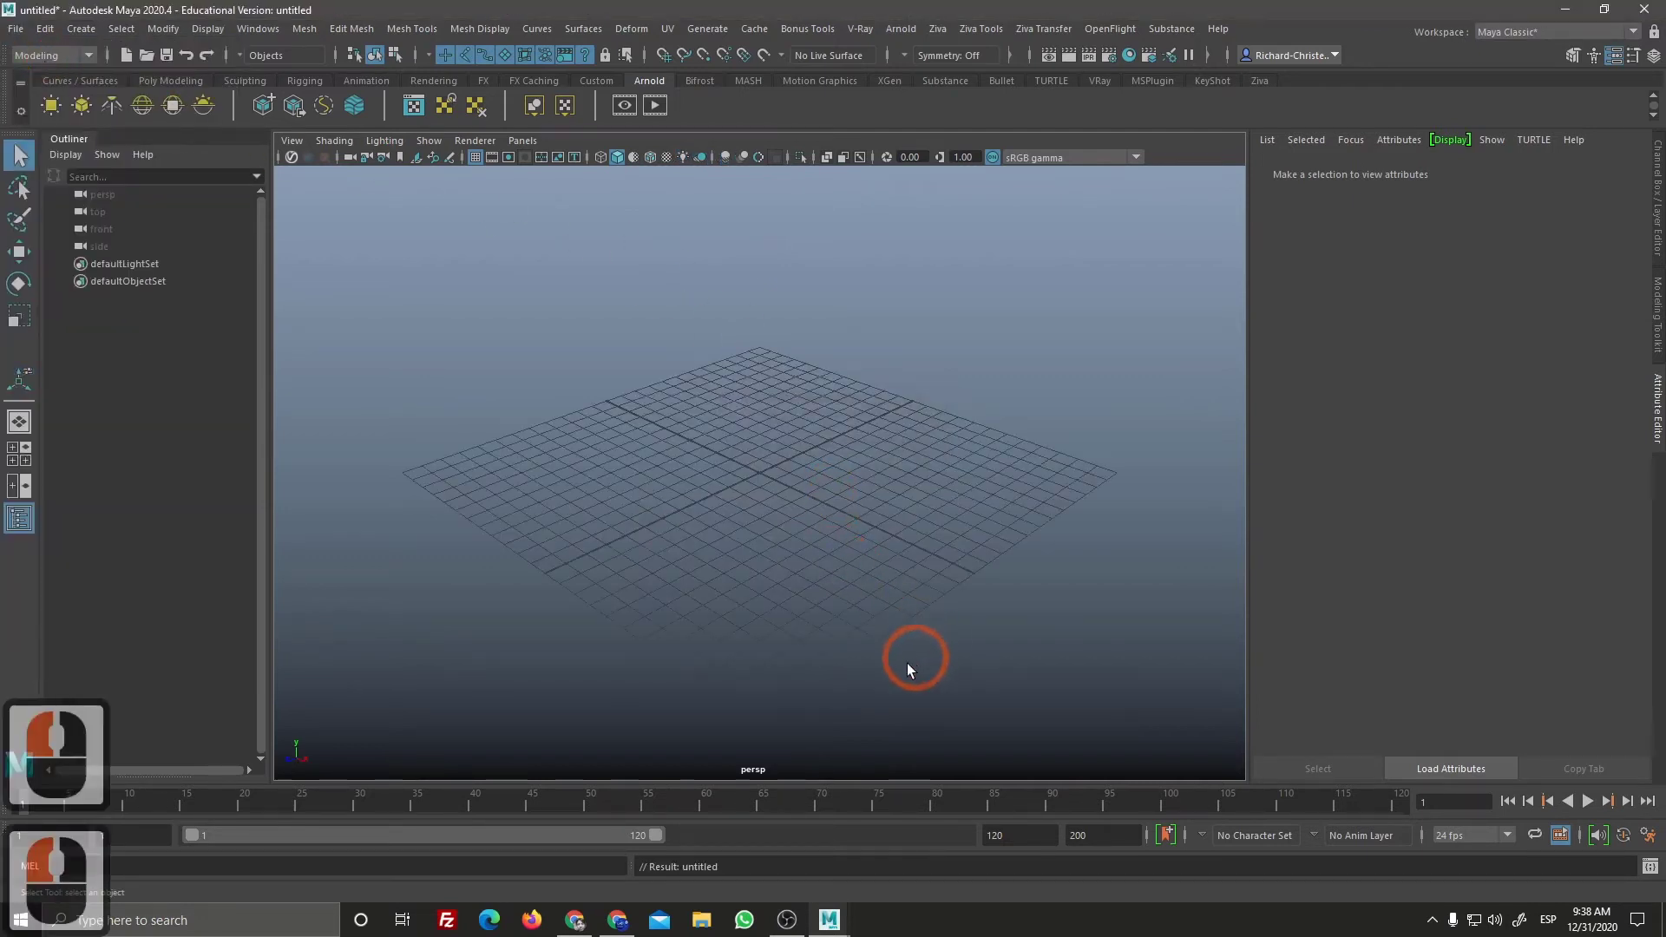
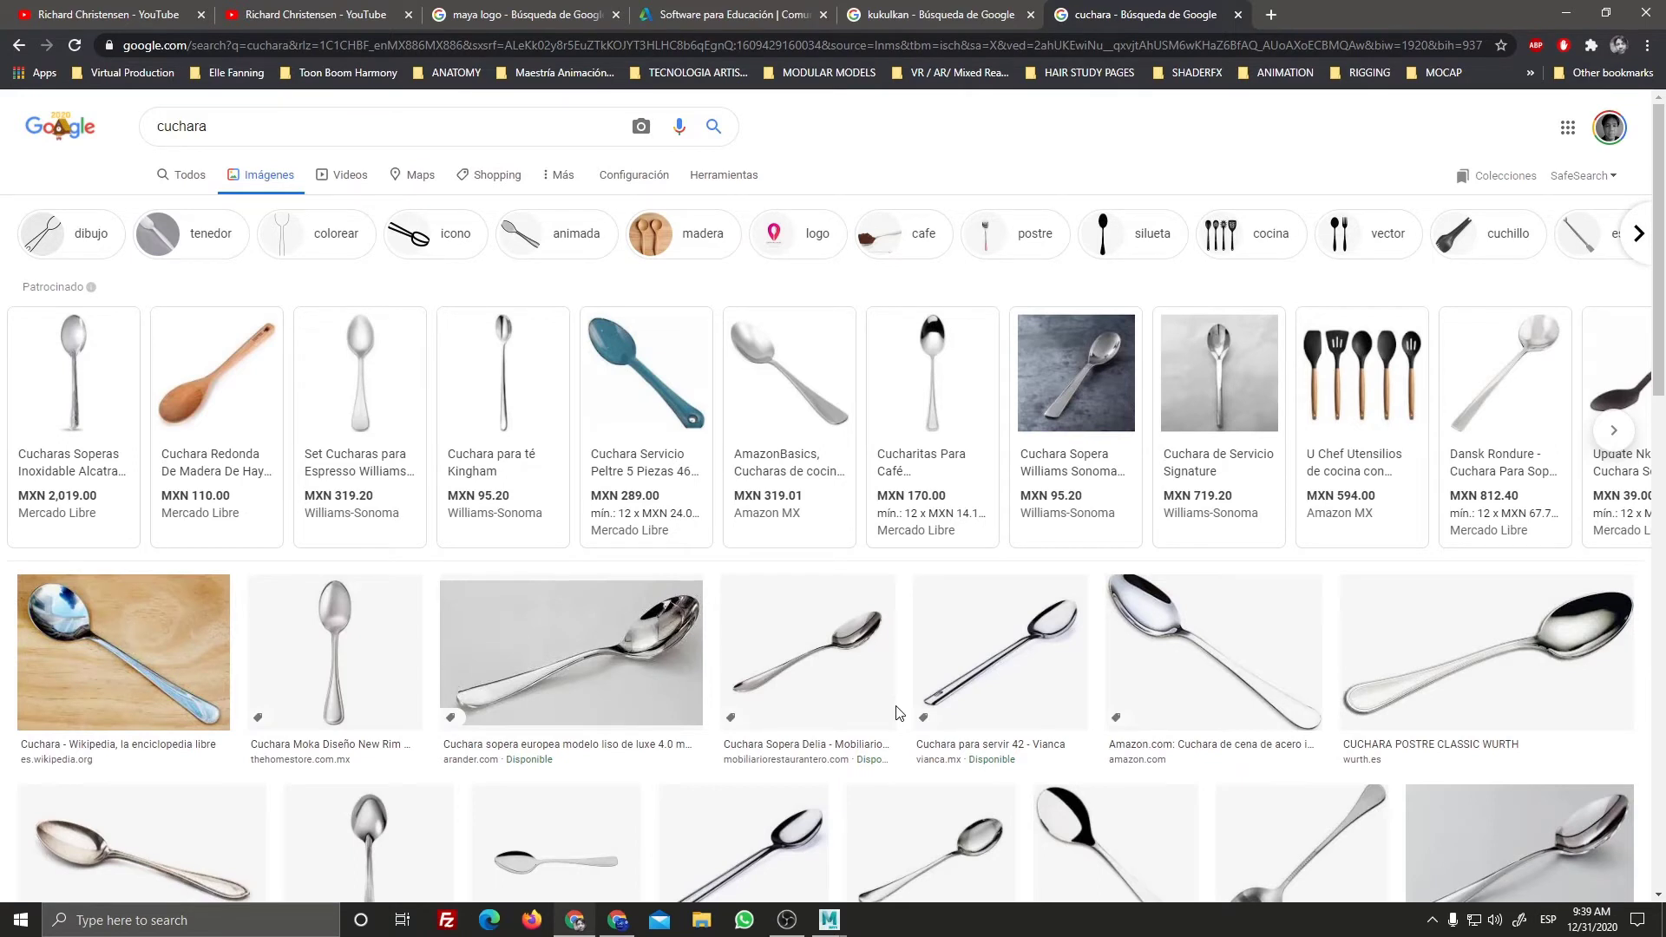
Step: Glance over the 'cuchara' spoon photos in Google Images and return to Maya
drag(1568, 21, 802, 501)
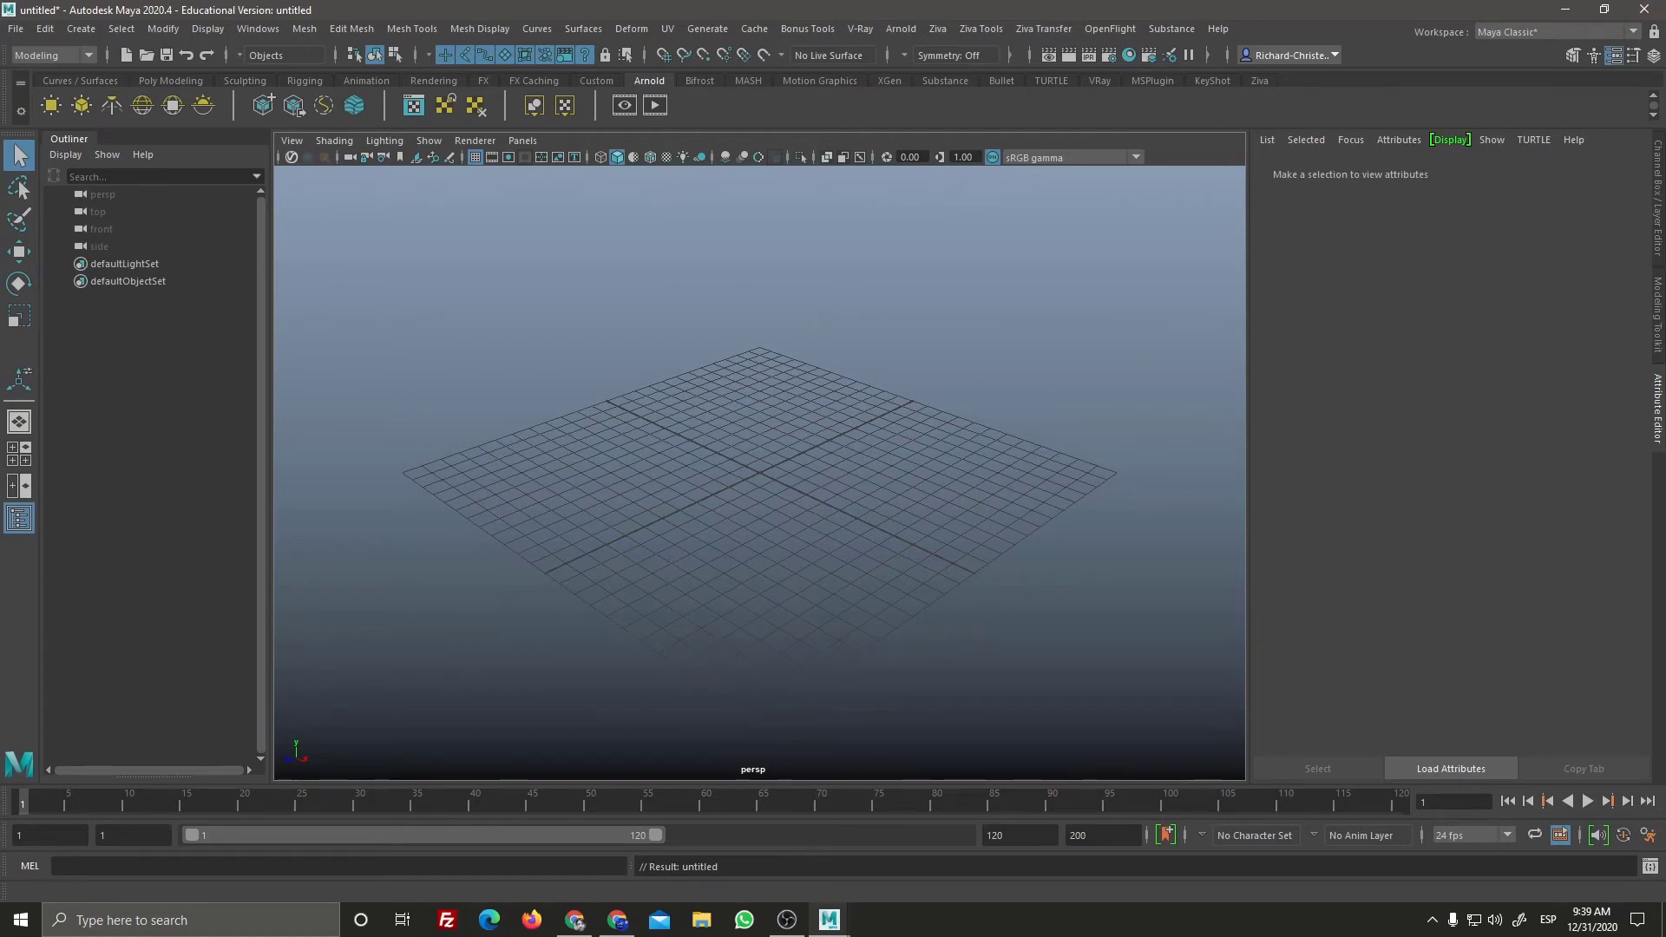
Step: Toggle the four-view layout and pick items in the left toolbox, ending on the perspective view
drag(868, 576, 884, 537)
key(space)
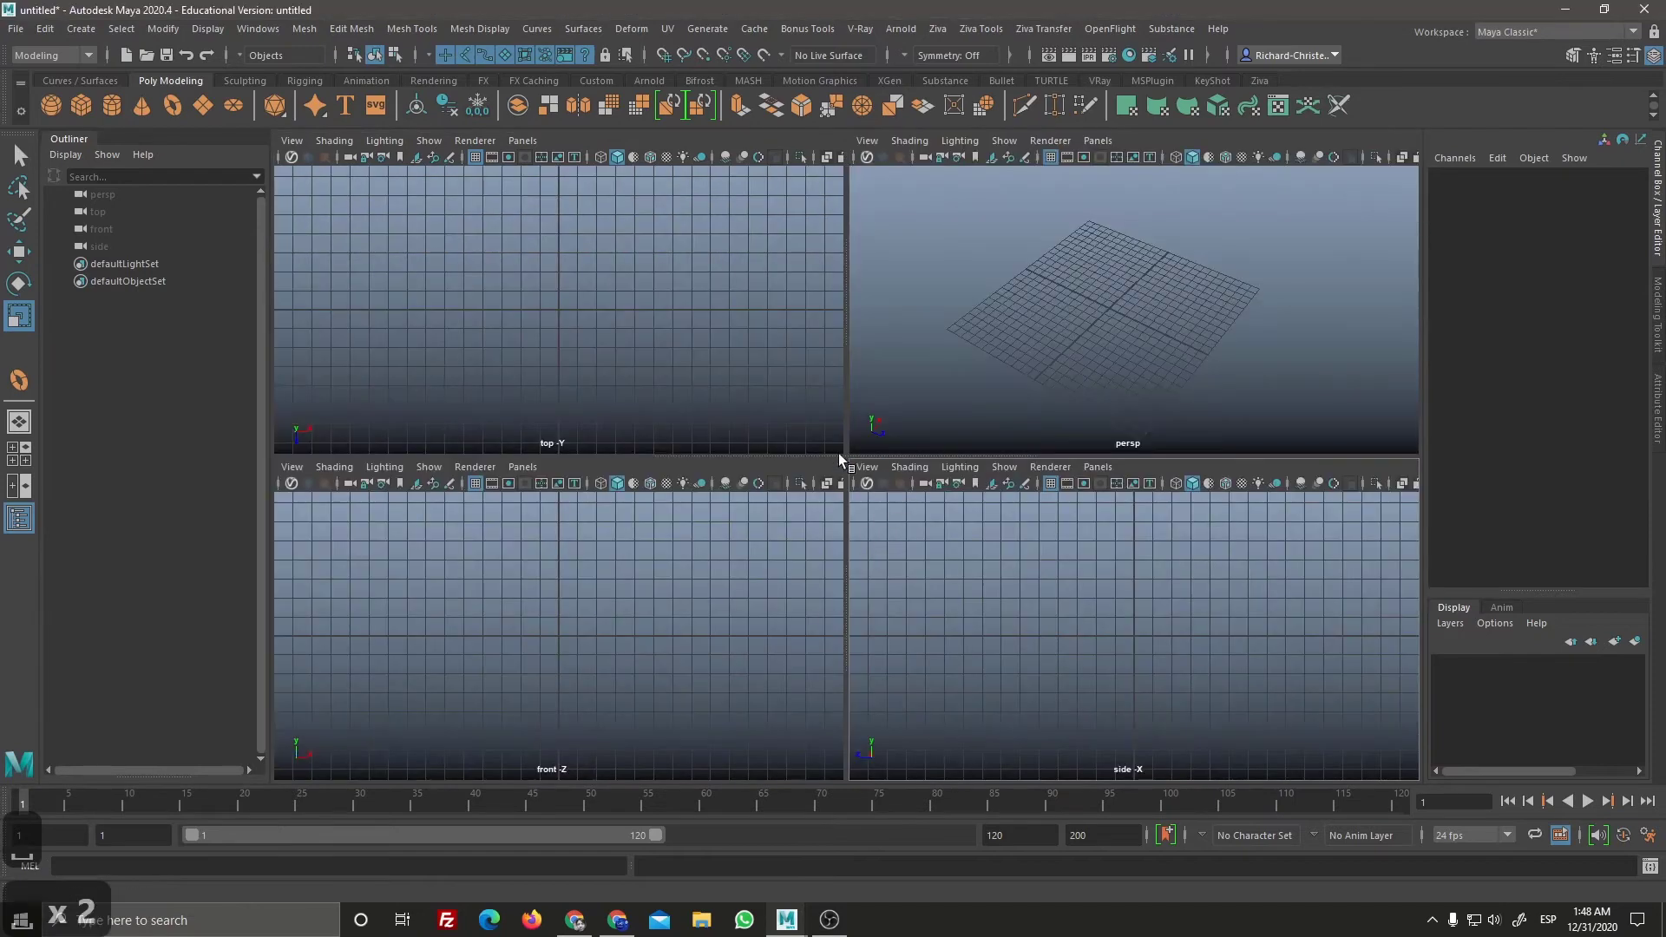
key(space)
click(23, 460)
click(28, 463)
double_click(28, 465)
double_click(32, 473)
click(31, 463)
click(31, 433)
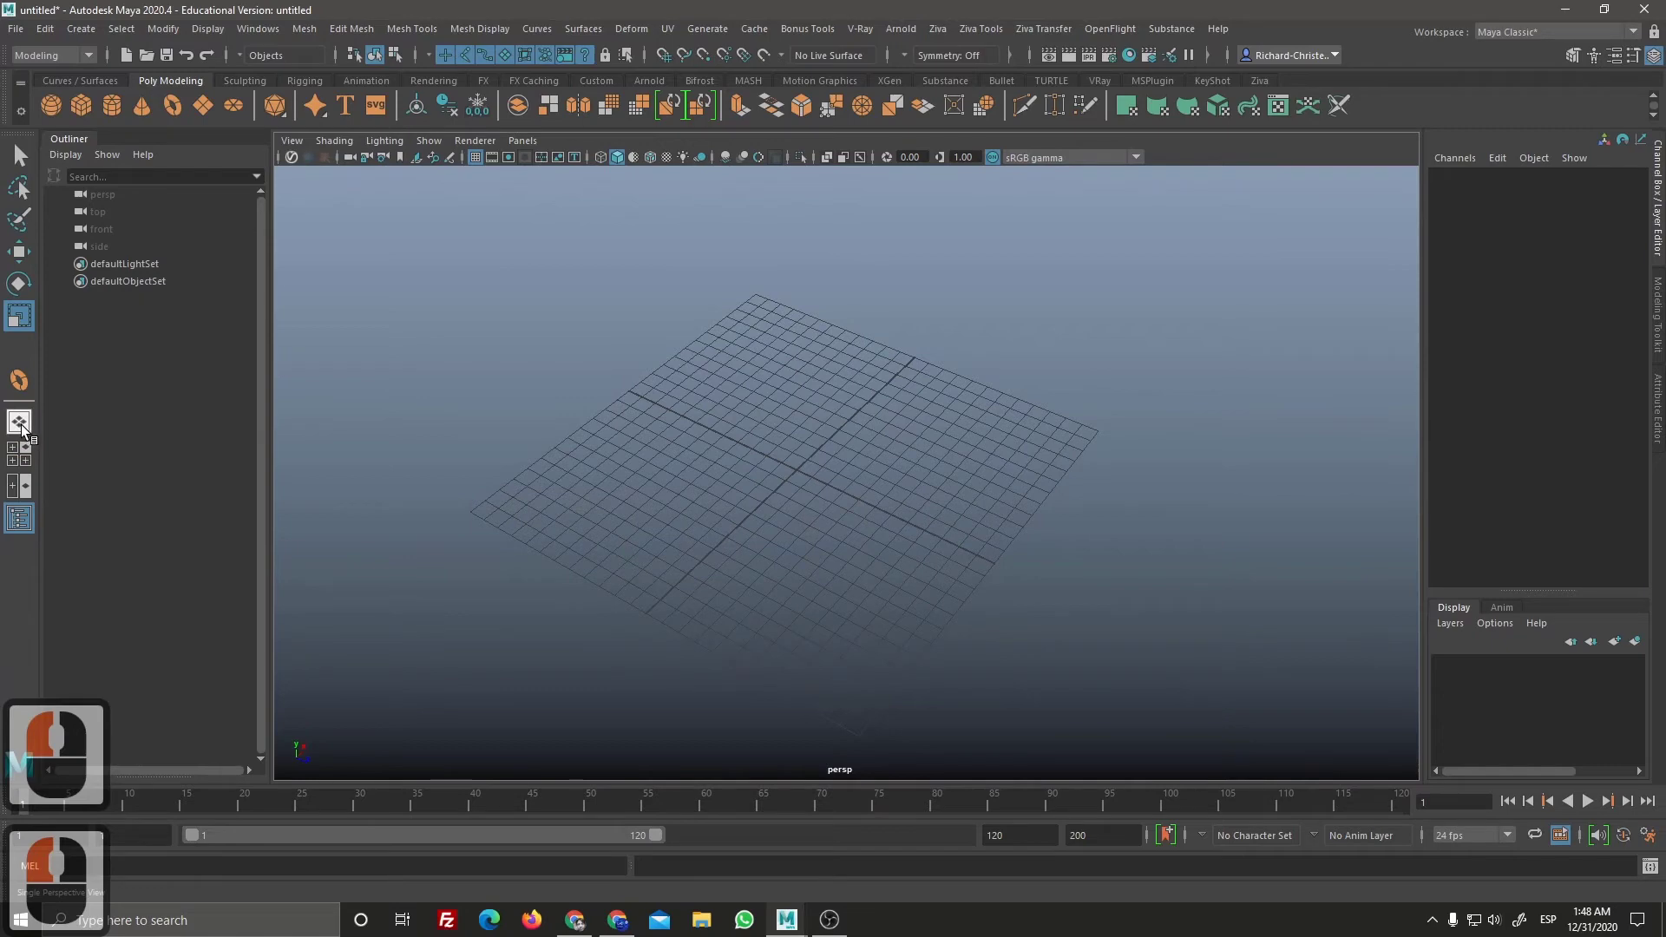
click(30, 444)
double_click(28, 452)
double_click(28, 432)
double_click(29, 440)
click(29, 460)
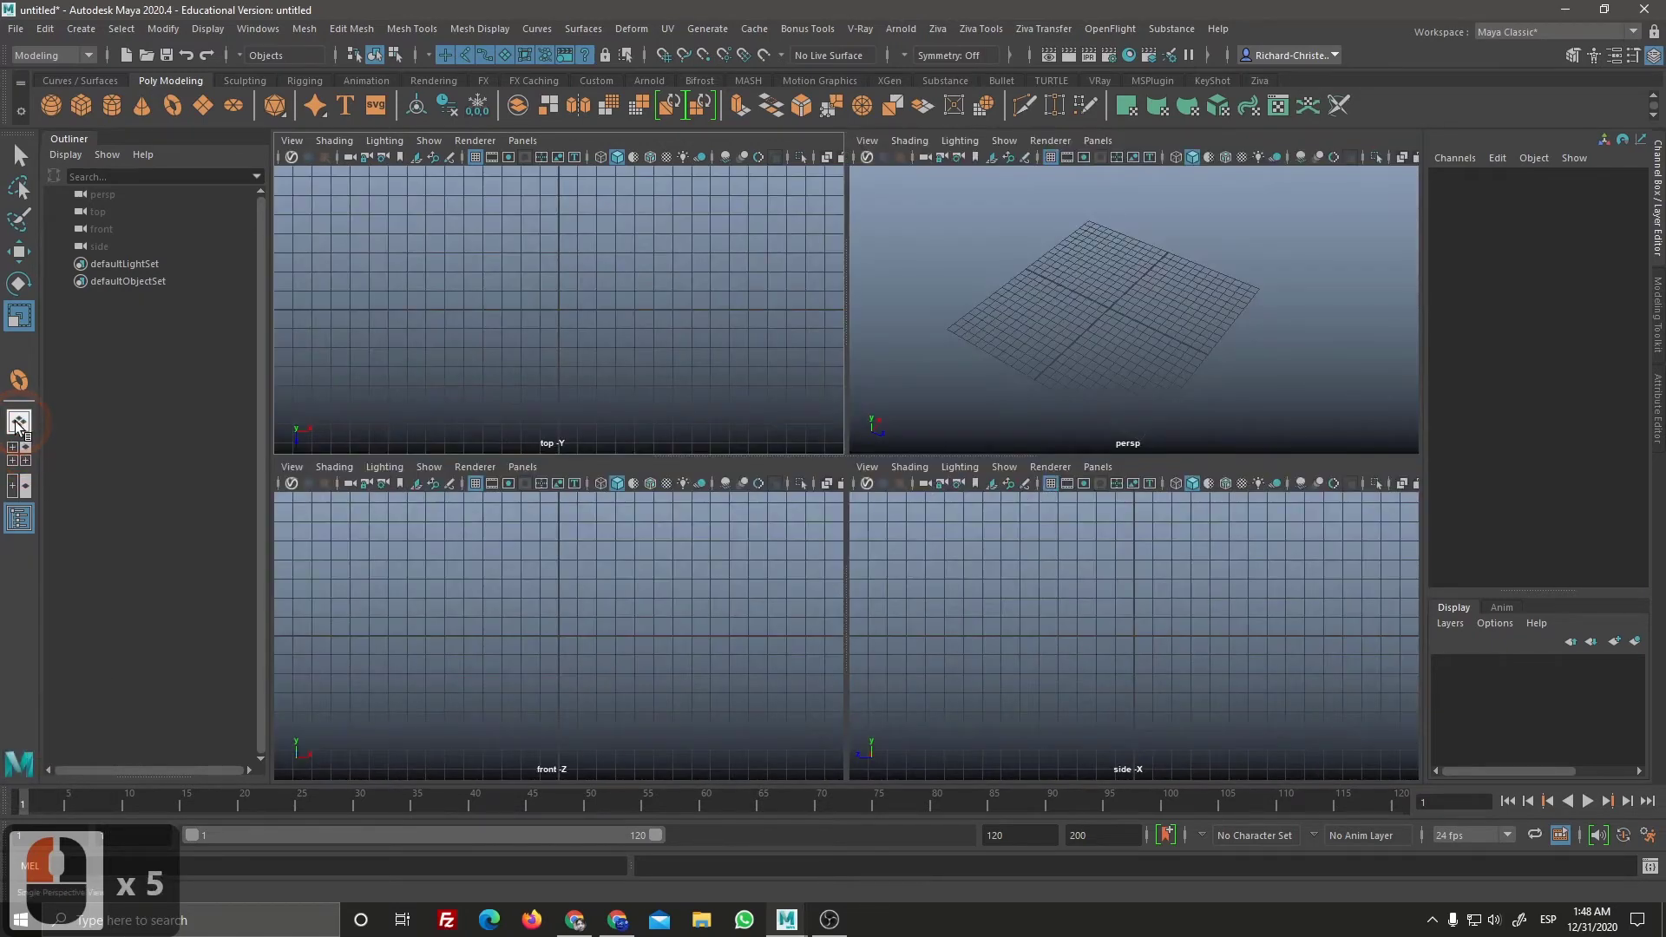
click(27, 428)
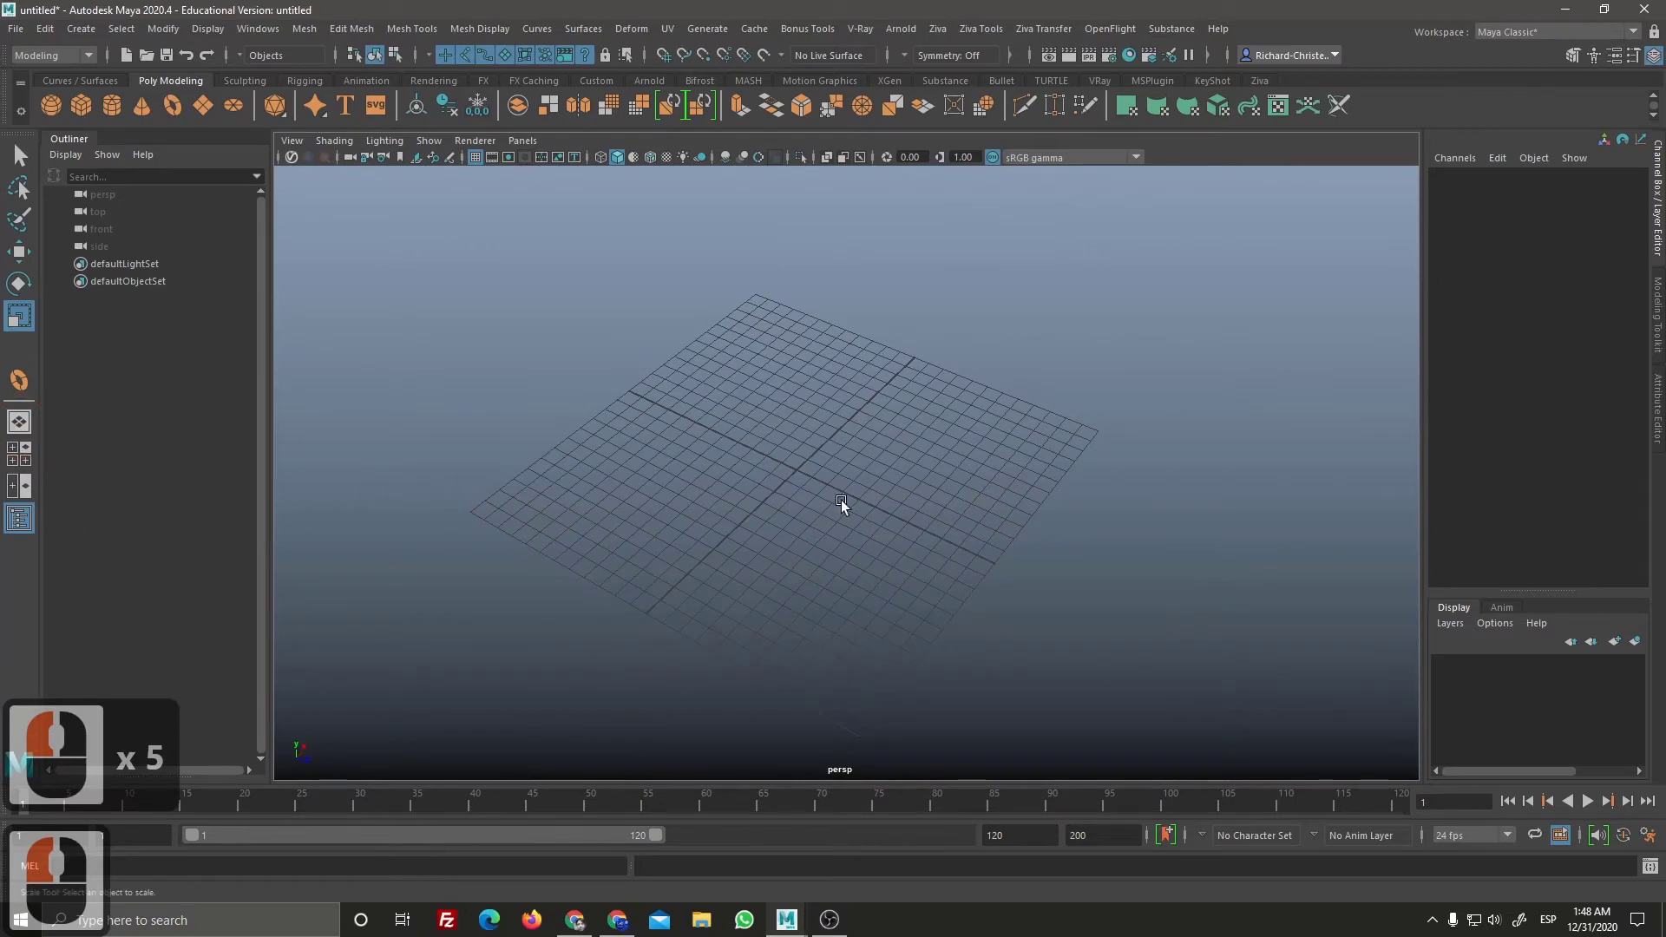
click(855, 564)
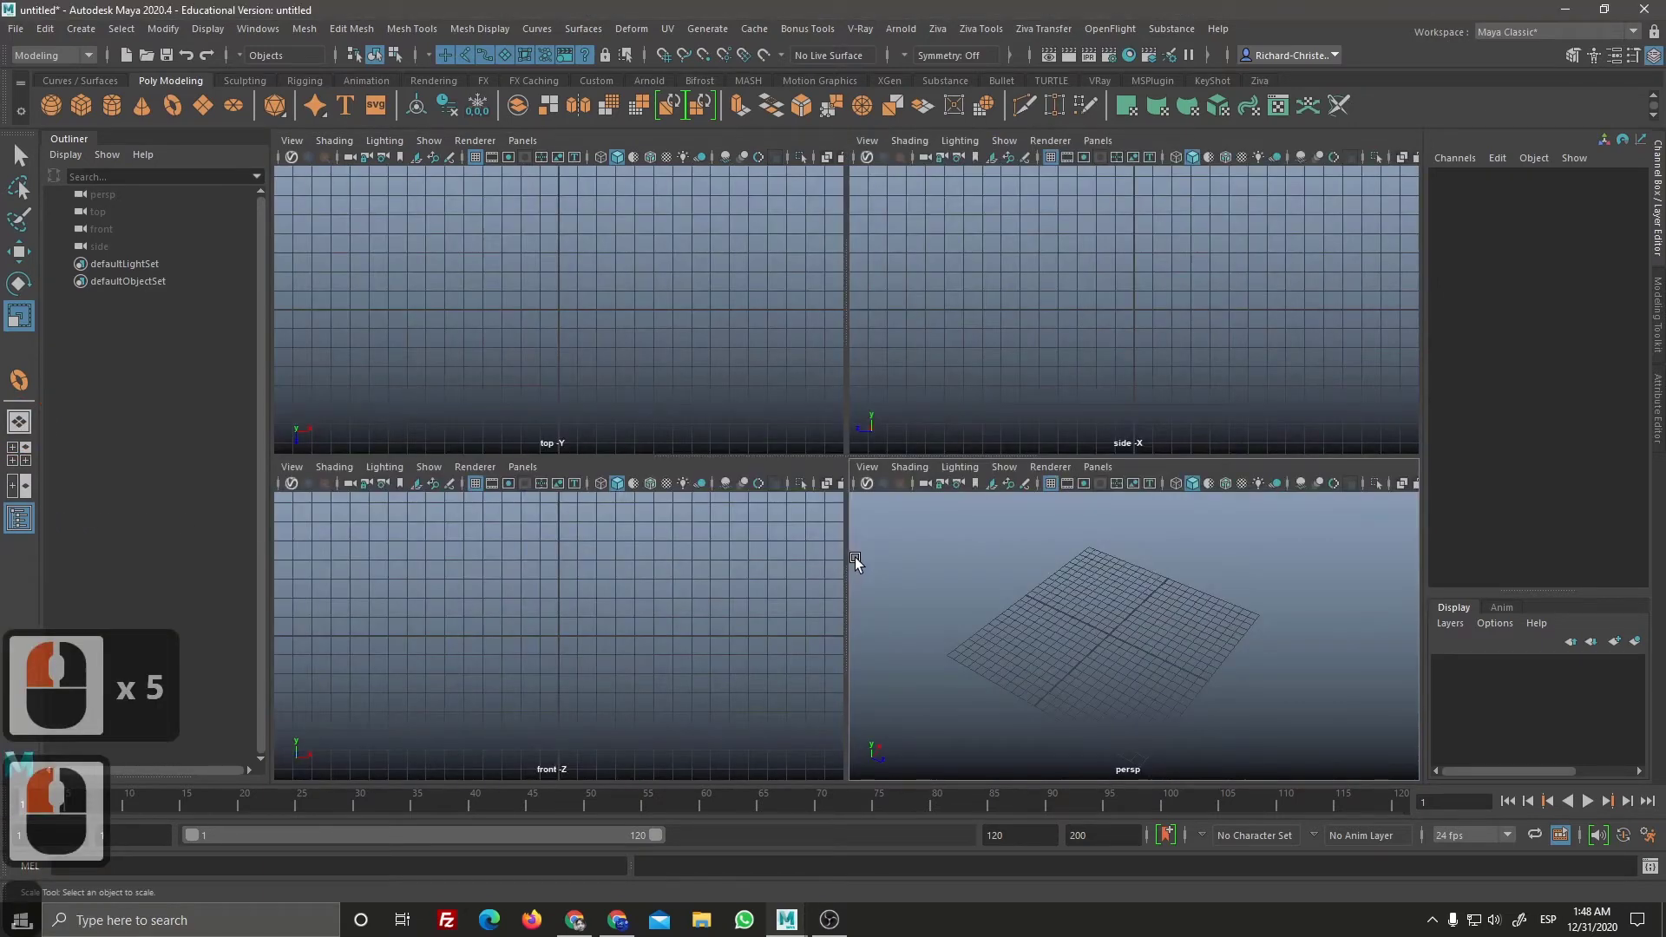
key(space)
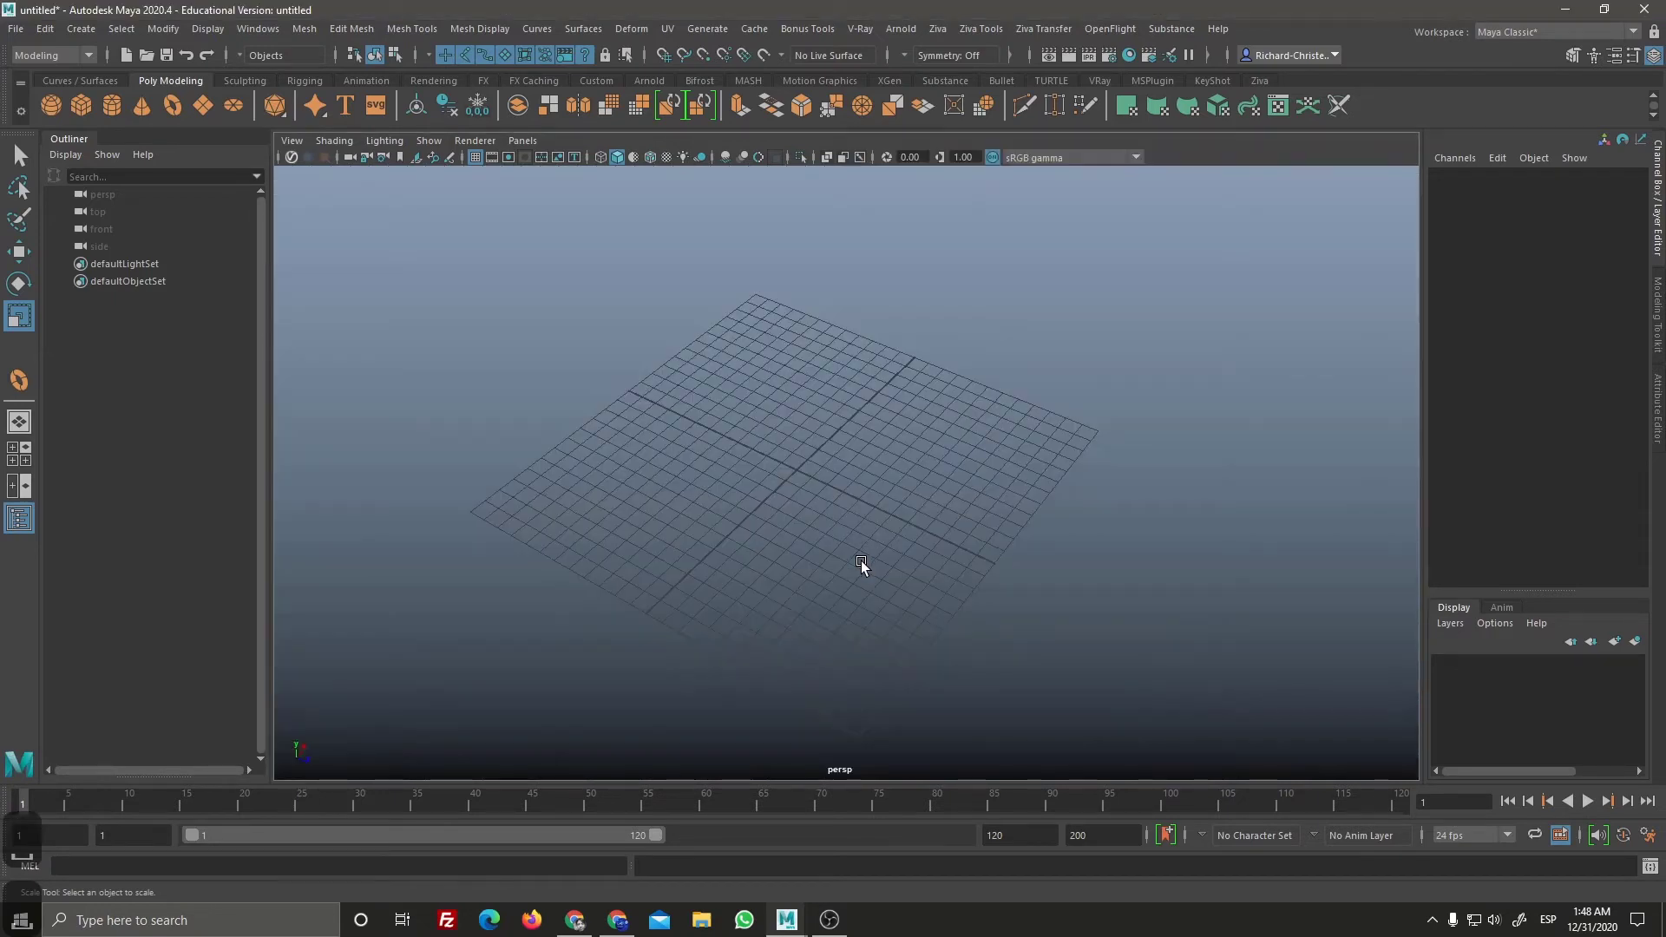
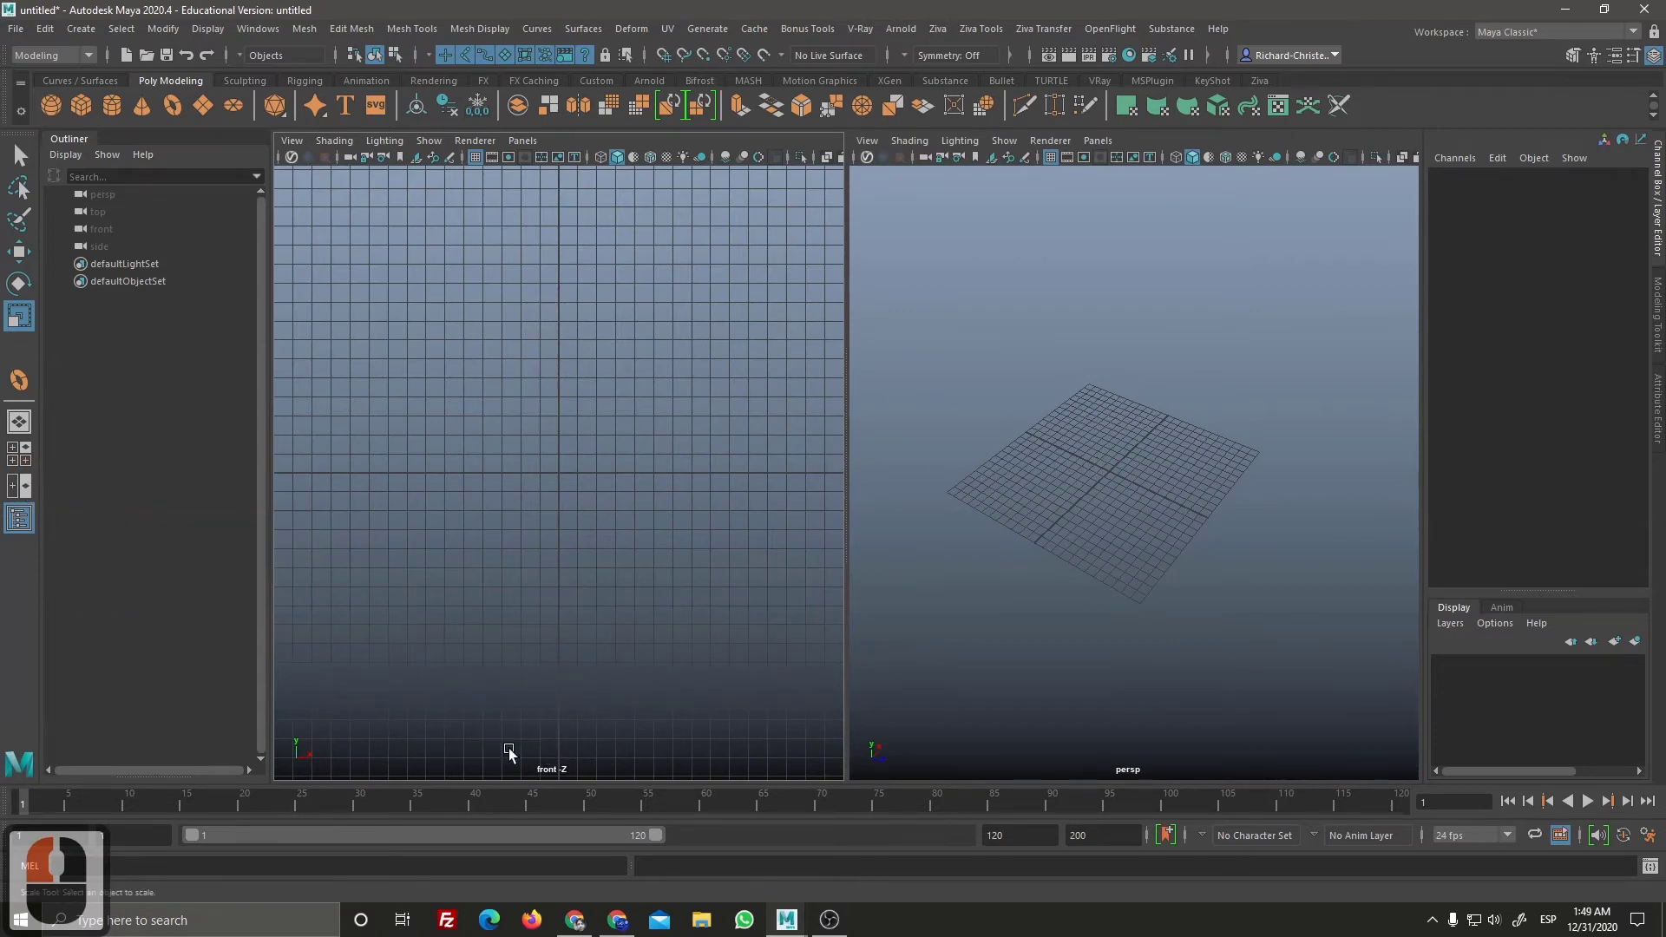
Step: Cycle between four-view and single top, front, side and perspective views of the grid
click(104, 471)
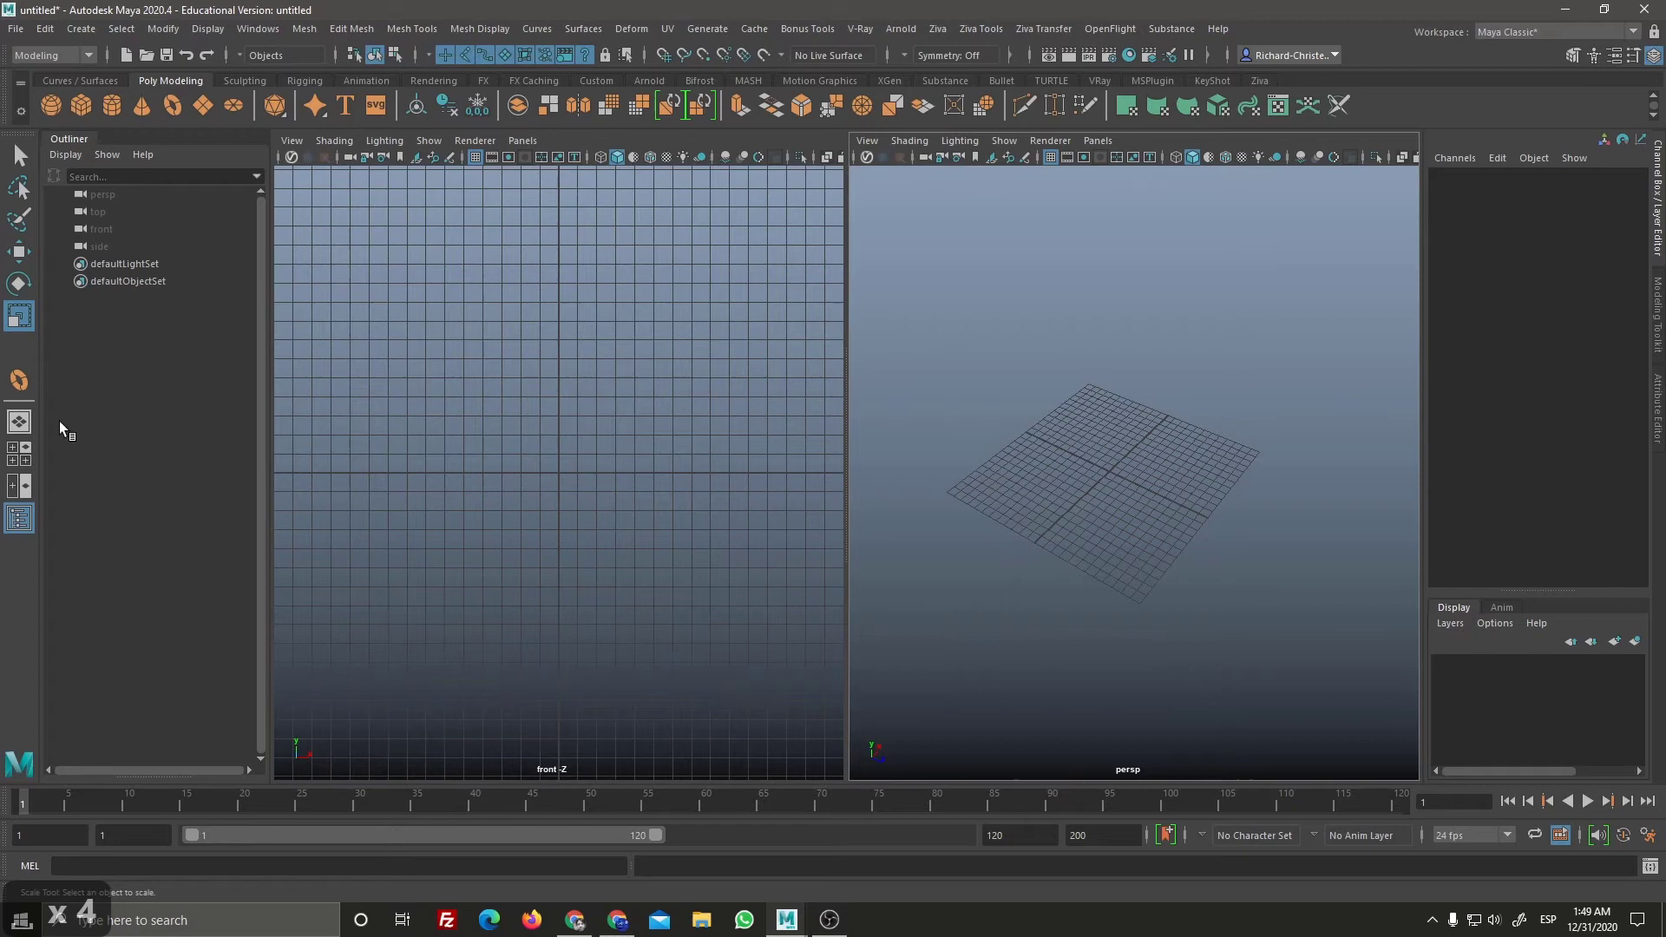
click(21, 458)
click(25, 451)
click(23, 456)
click(23, 432)
click(21, 456)
click(26, 465)
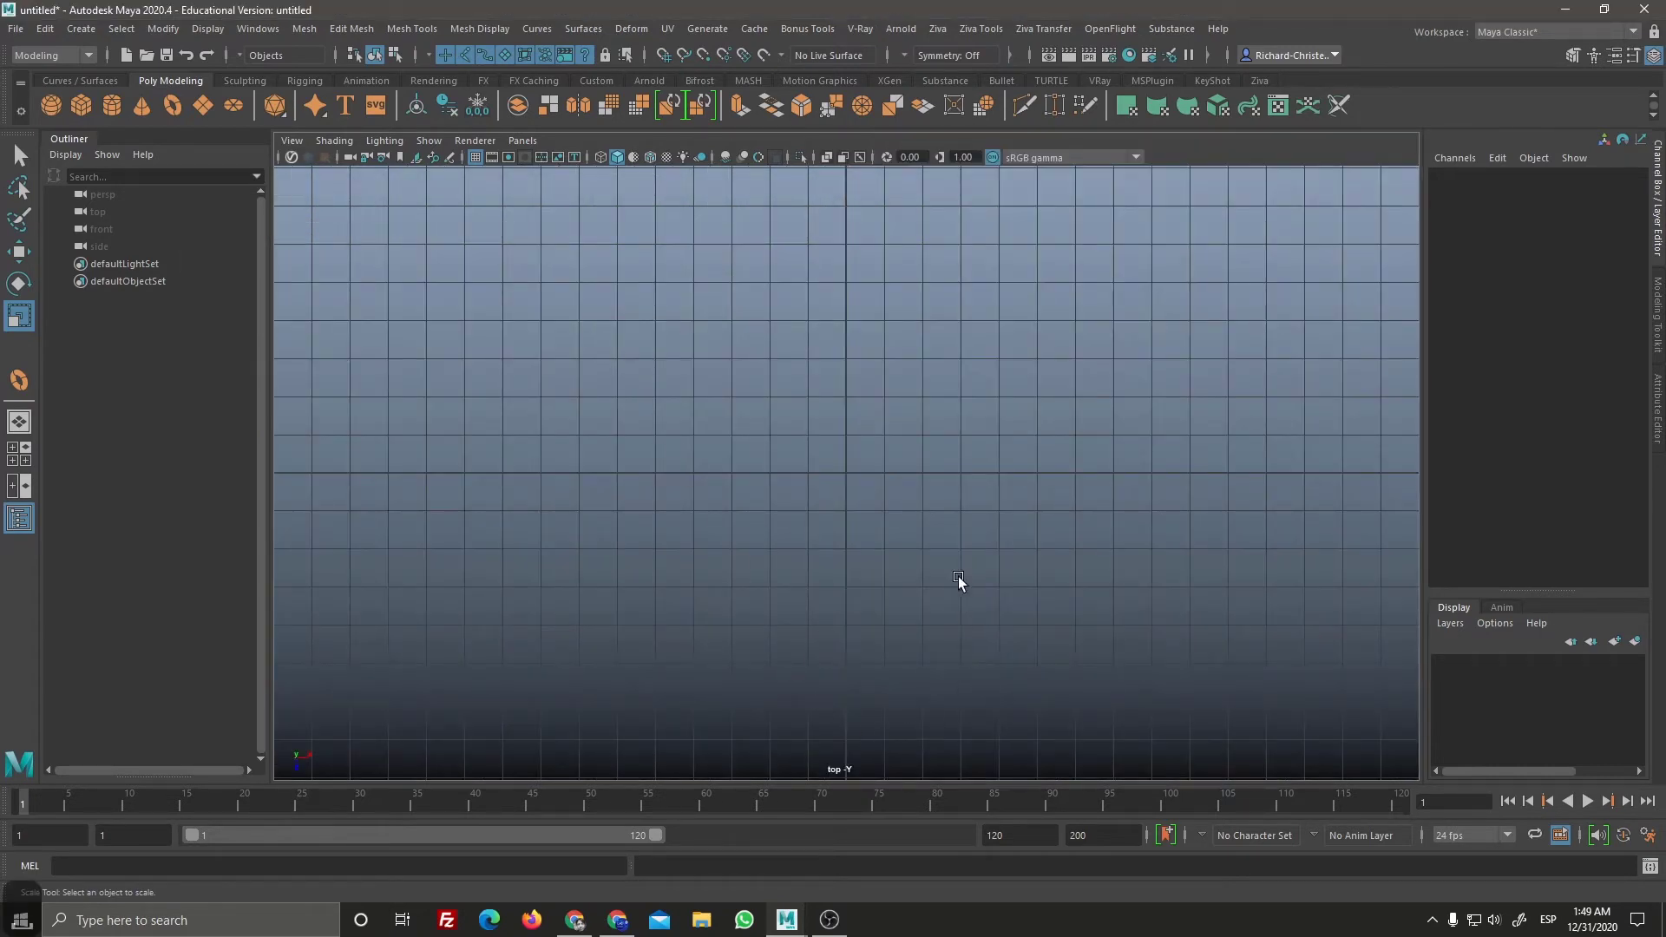
key(space)
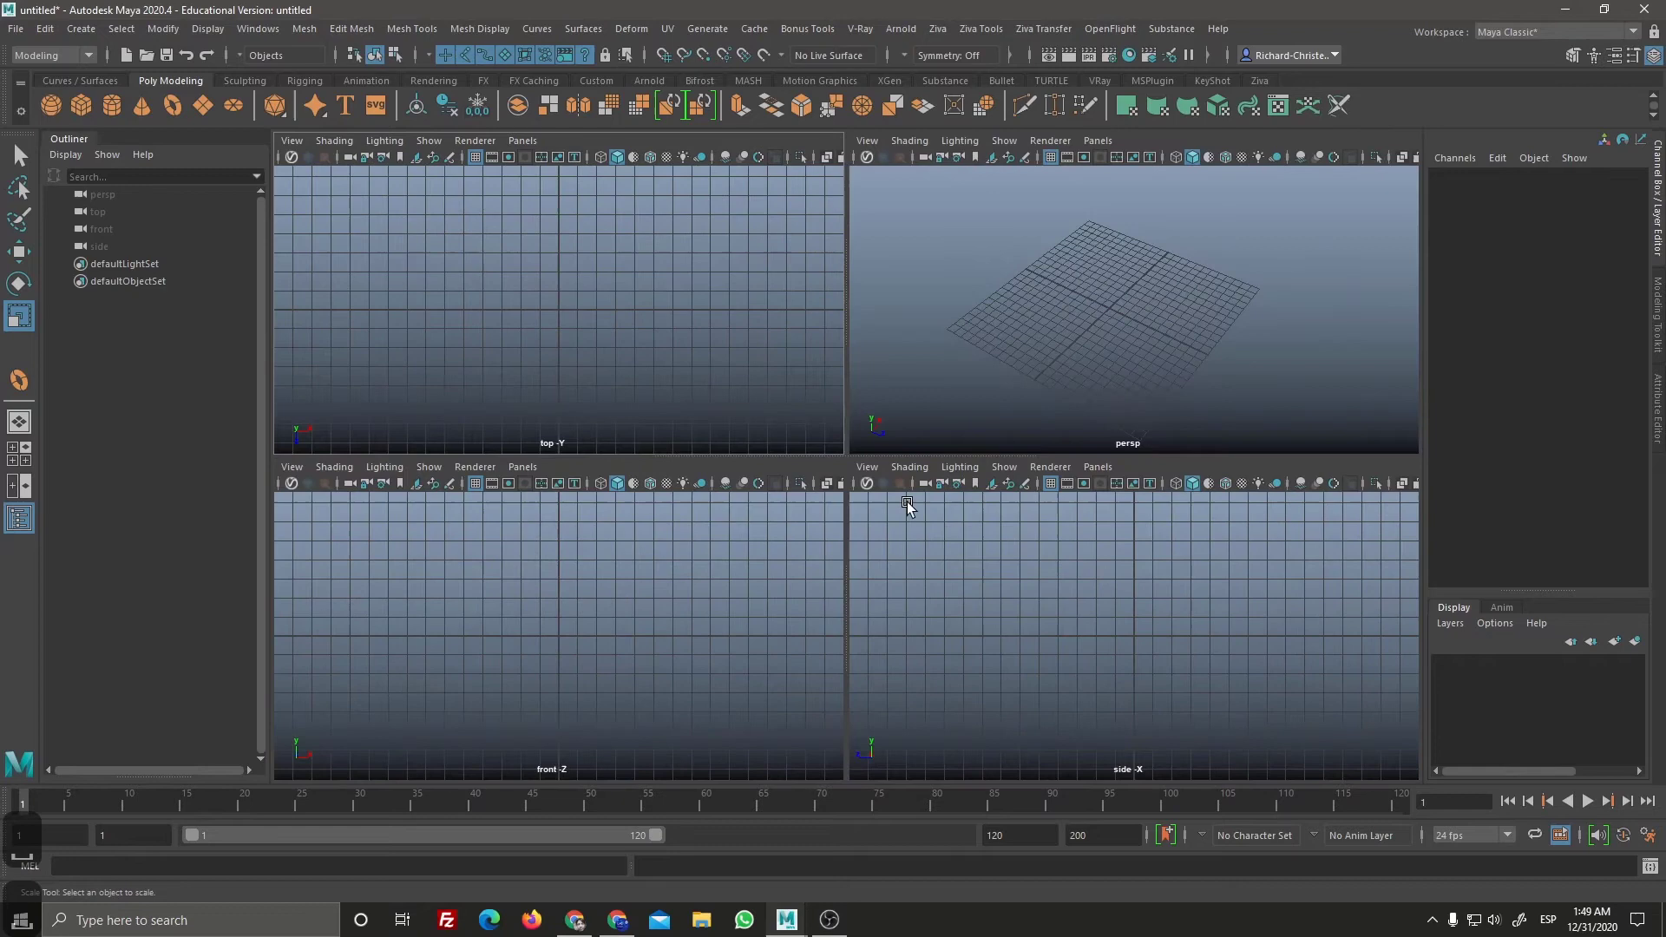
key(space)
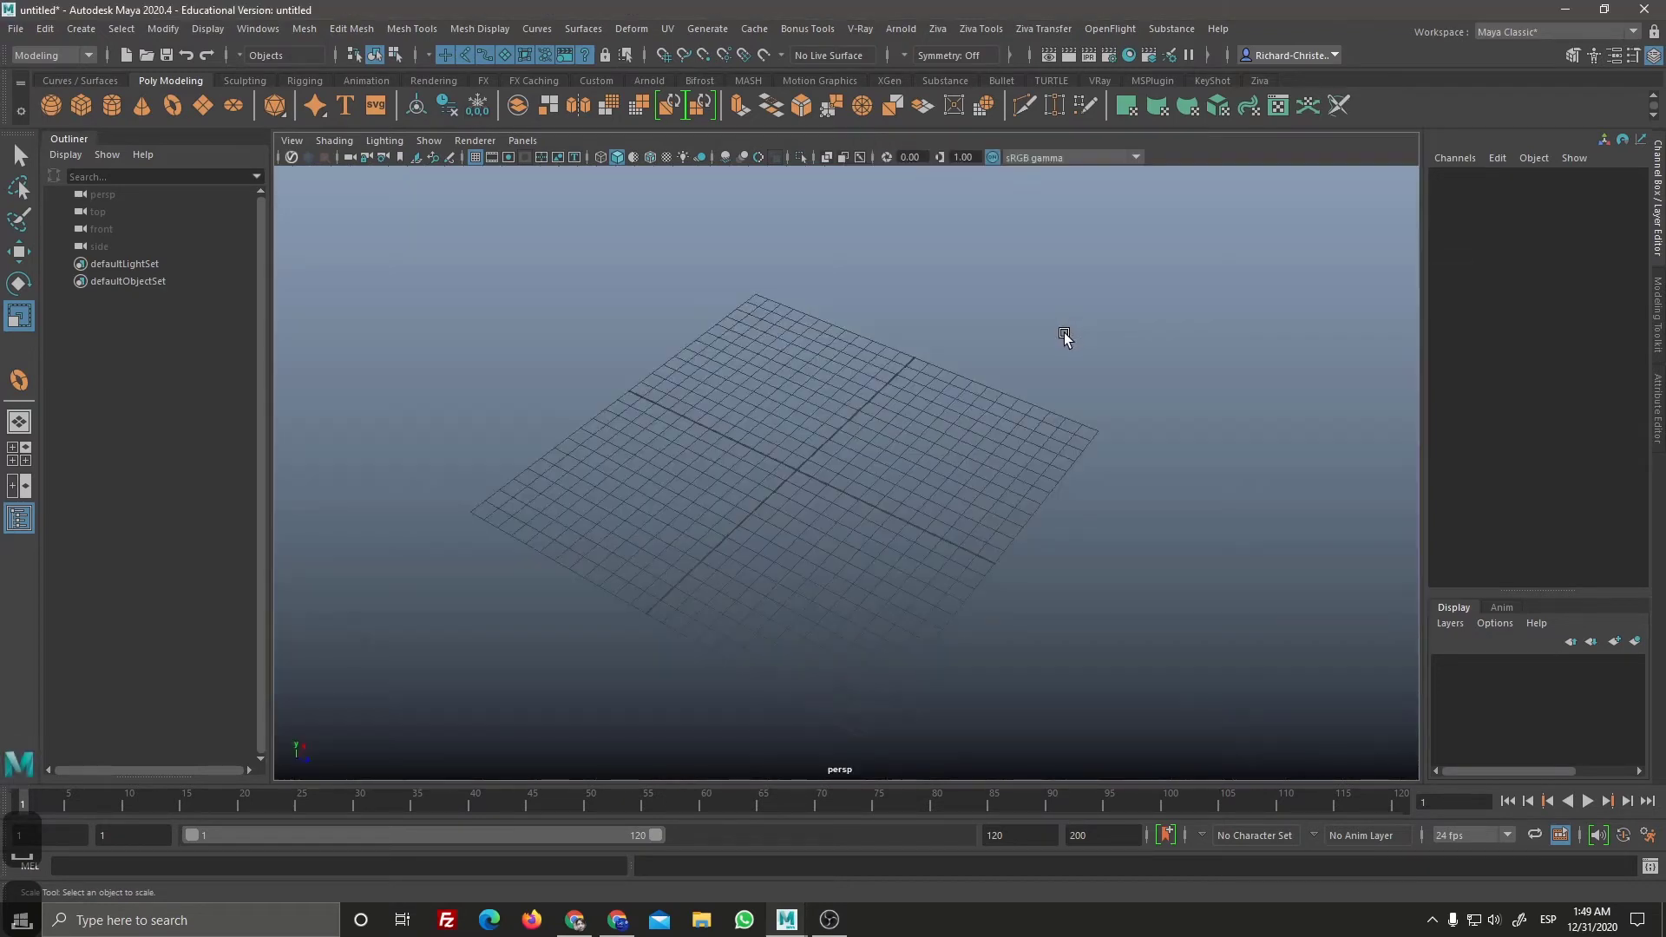
key(space)
key(space)
key(space)
key(space)
key(space)
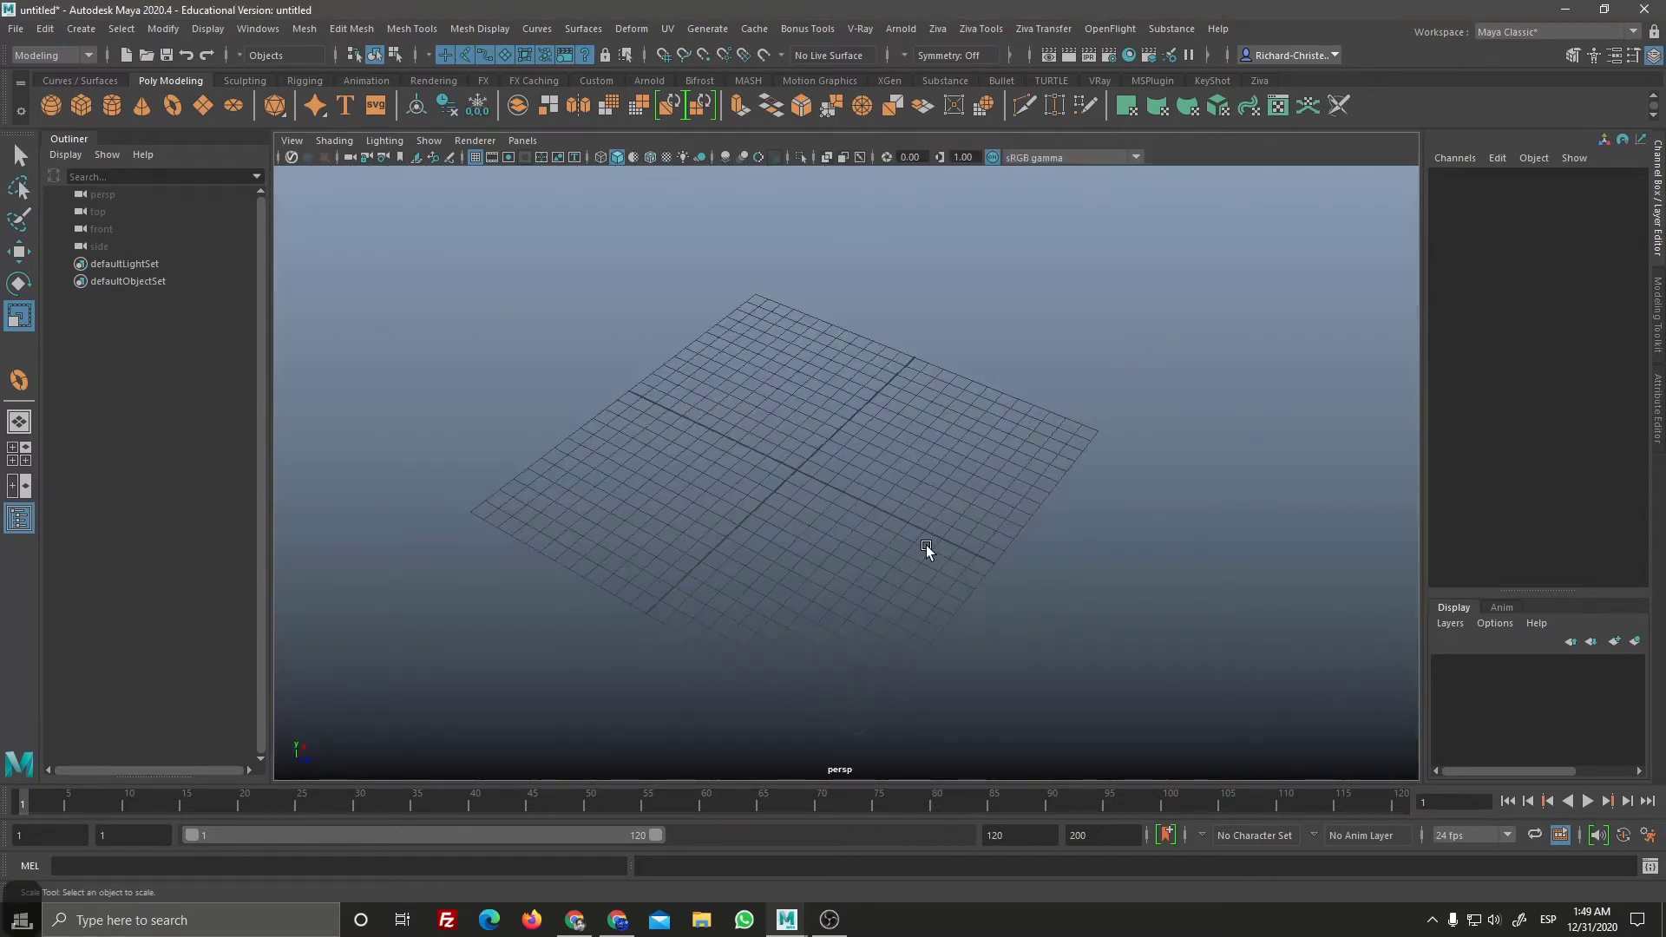
Step: Dismiss the Start menu and repeatedly toggle the viewport layout with the spacebar hotbox
click(822, 518)
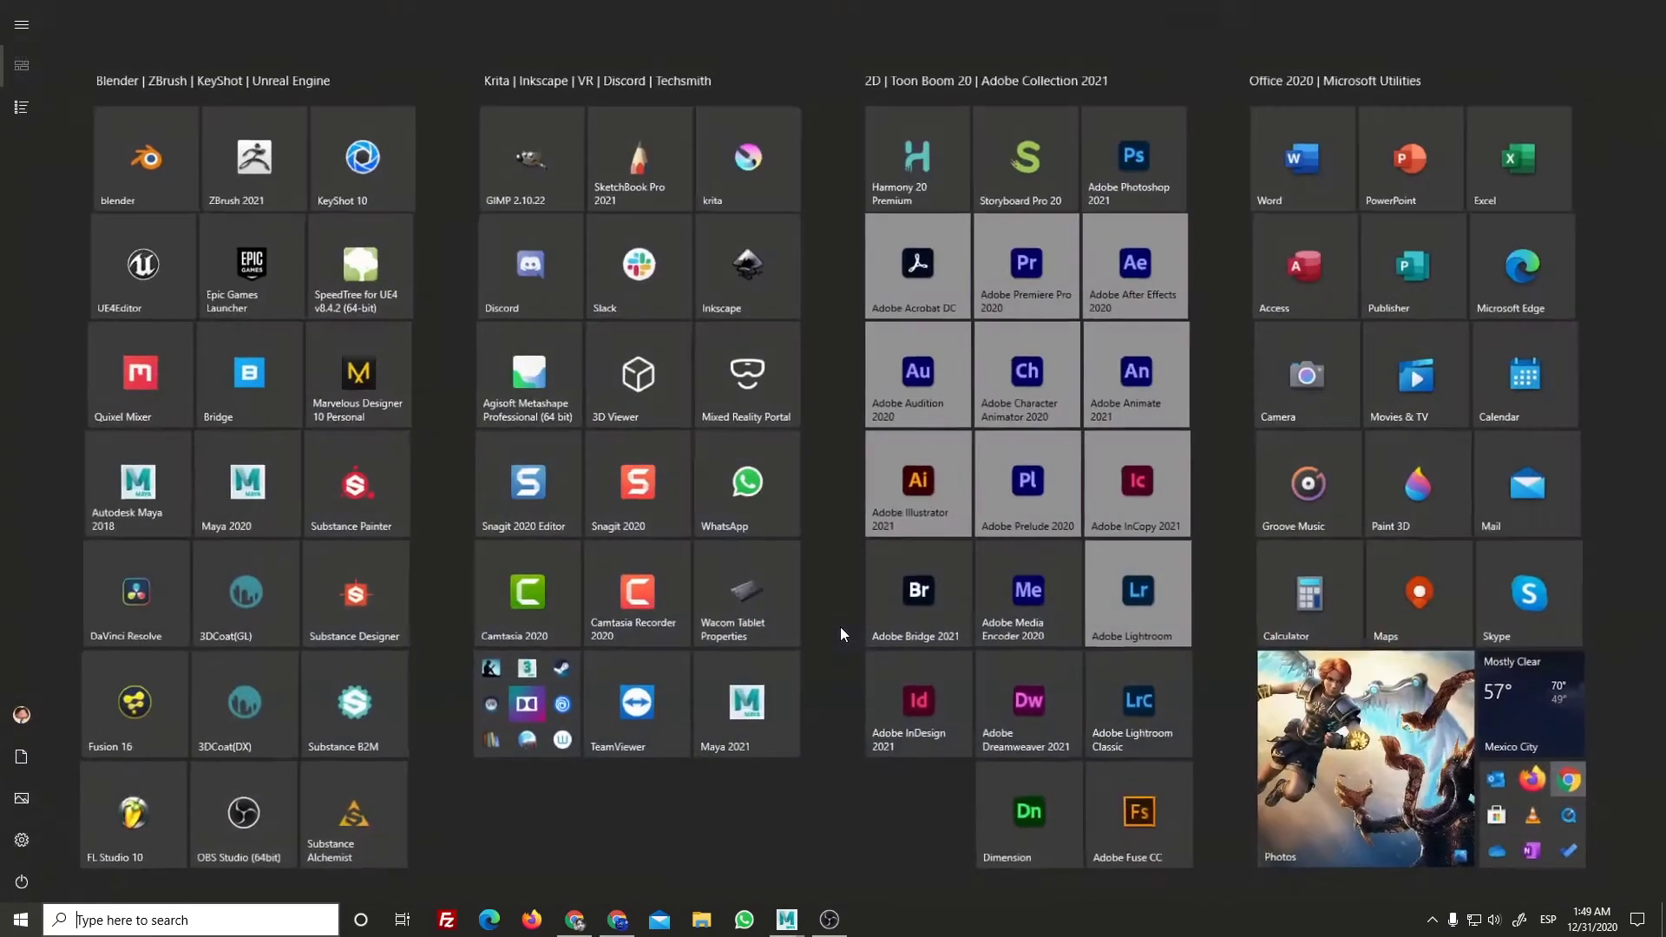
click(862, 631)
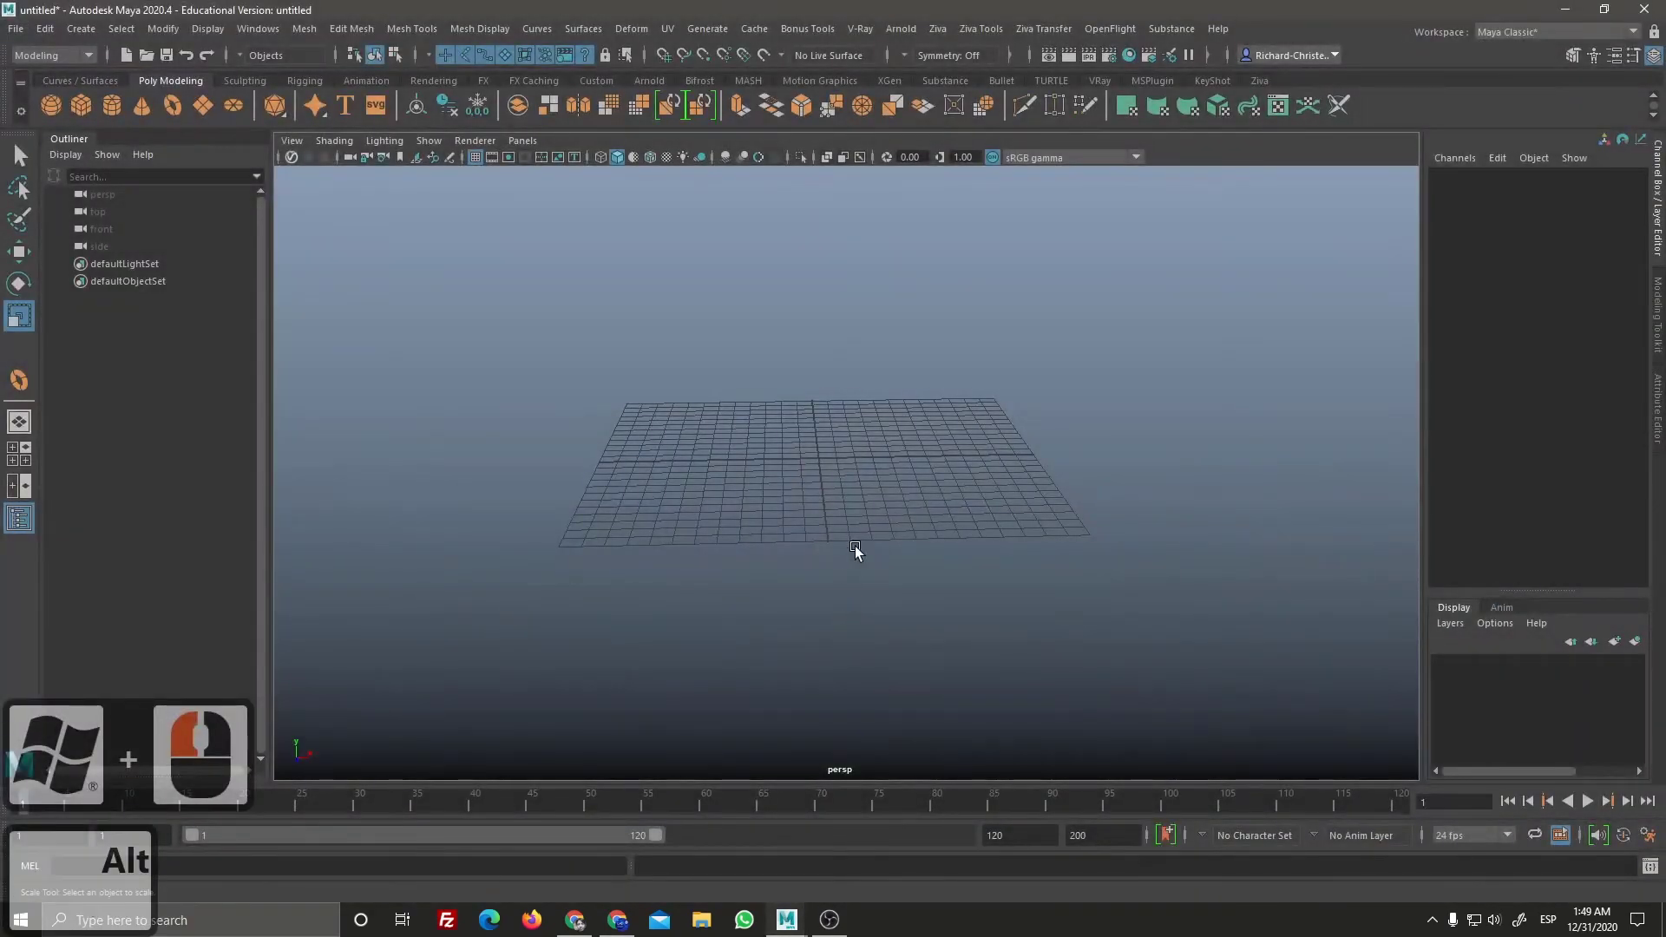
drag(873, 517, 679, 601)
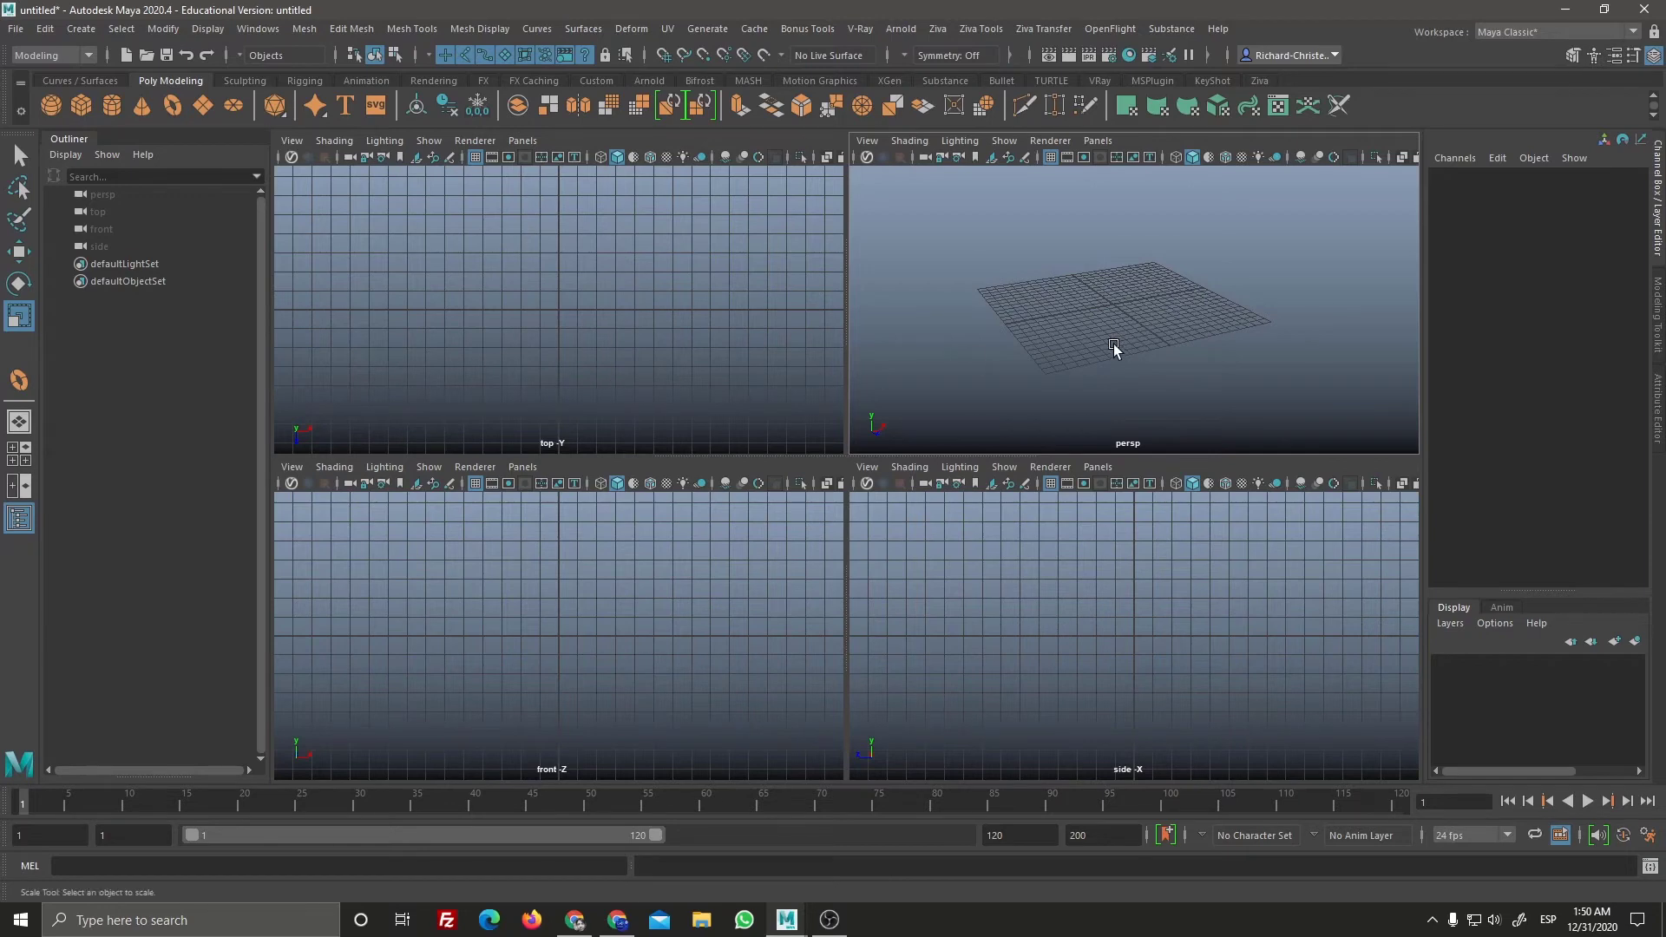
key(space)
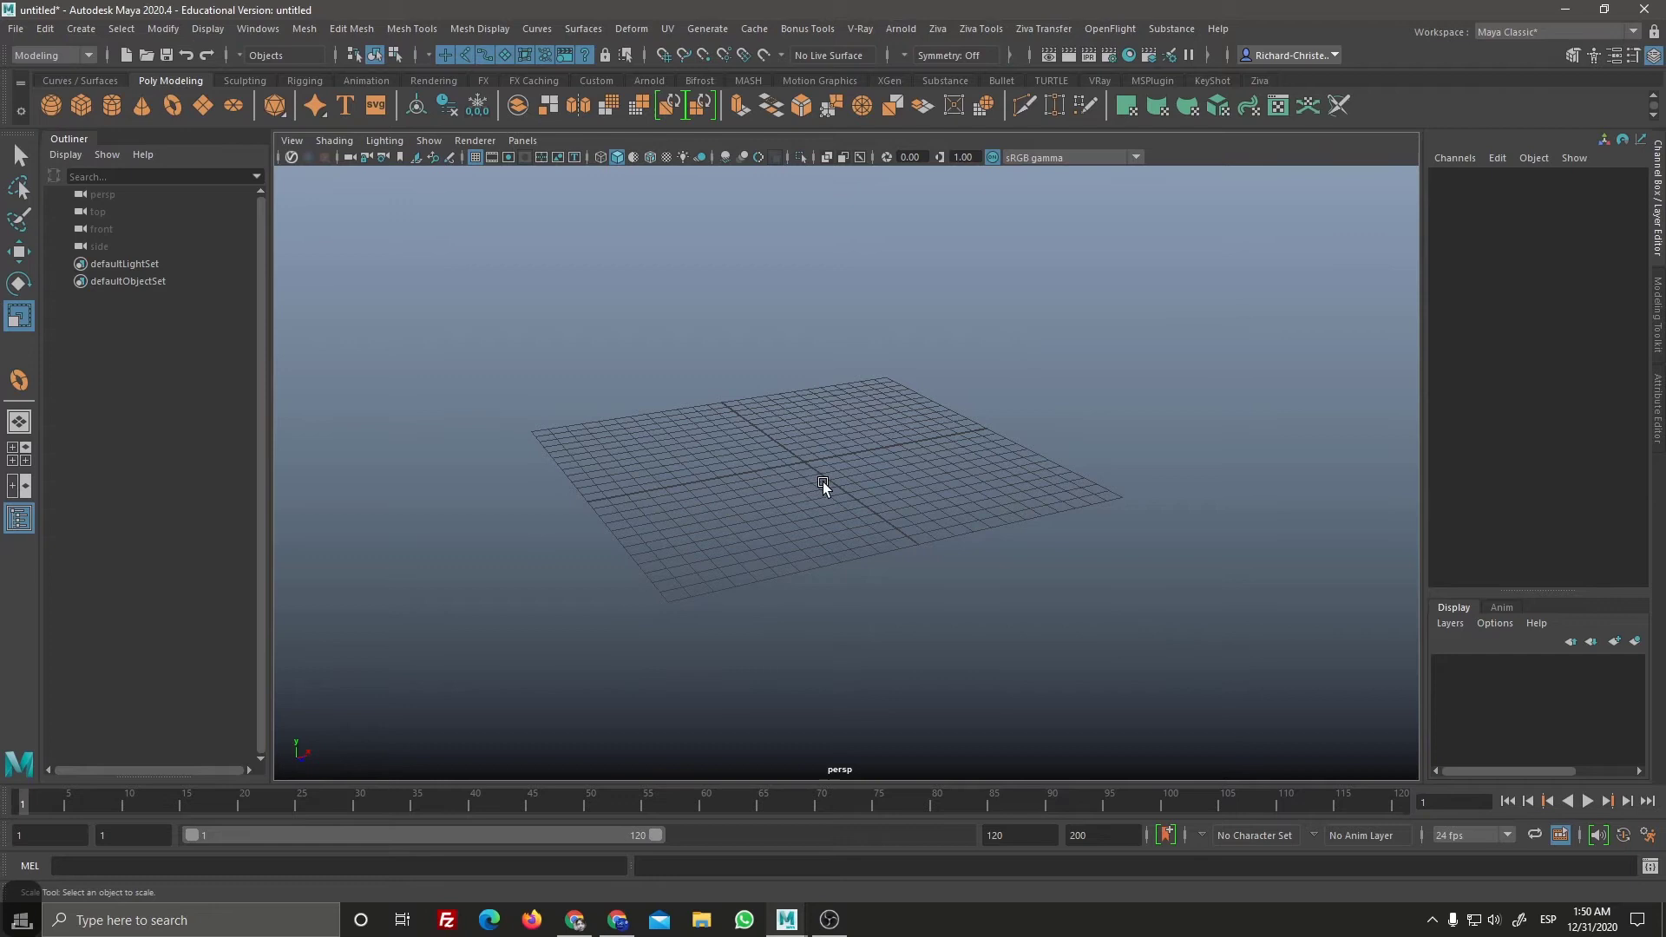
key(space)
key(space)
key(space)
key(space)
key(space)
key(space)
key(space)
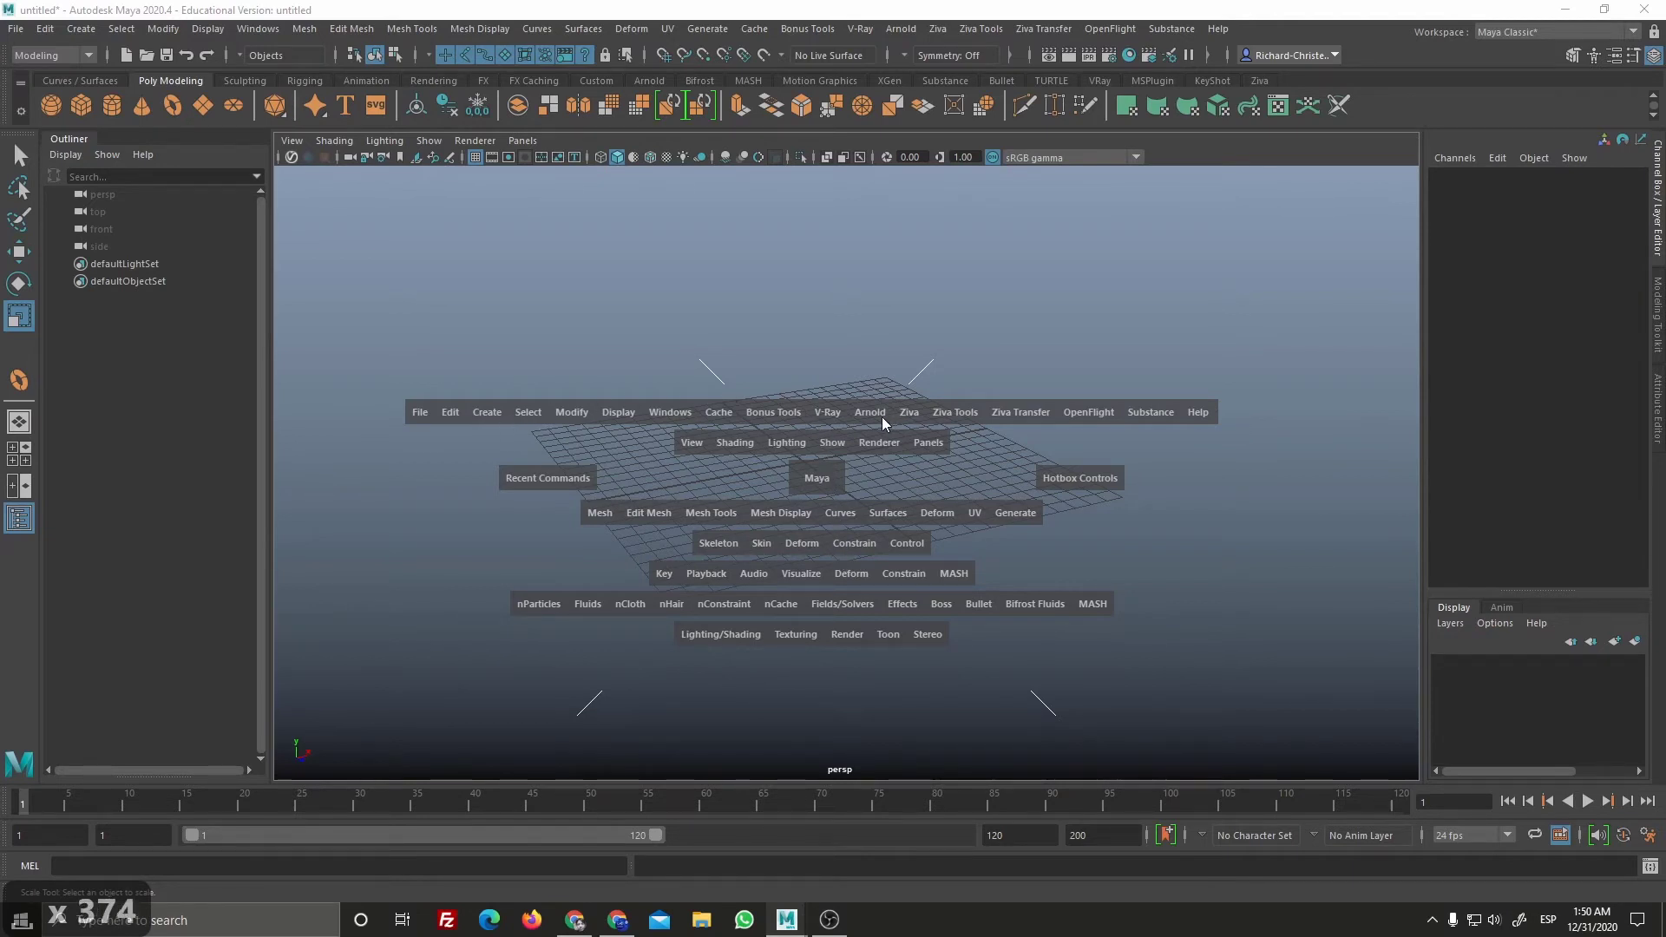
key(space)
key(space)
Step: Keep flicking the spacebar hotbox over the perspective grid while attempting a polygon cube
click(884, 423)
key(space)
key(space)
key(space)
key(space)
key(space)
key(space)
key(space)
click(908, 419)
key(space)
key(space)
key(space)
key(space)
key(space)
key(space)
key(space)
key(space)
key(space)
key(space)
key(space)
key(space)
key(space)
key(space)
key(space)
key(space)
key(space)
key(space)
key(space)
key(space)
click(830, 393)
key(space)
key(space)
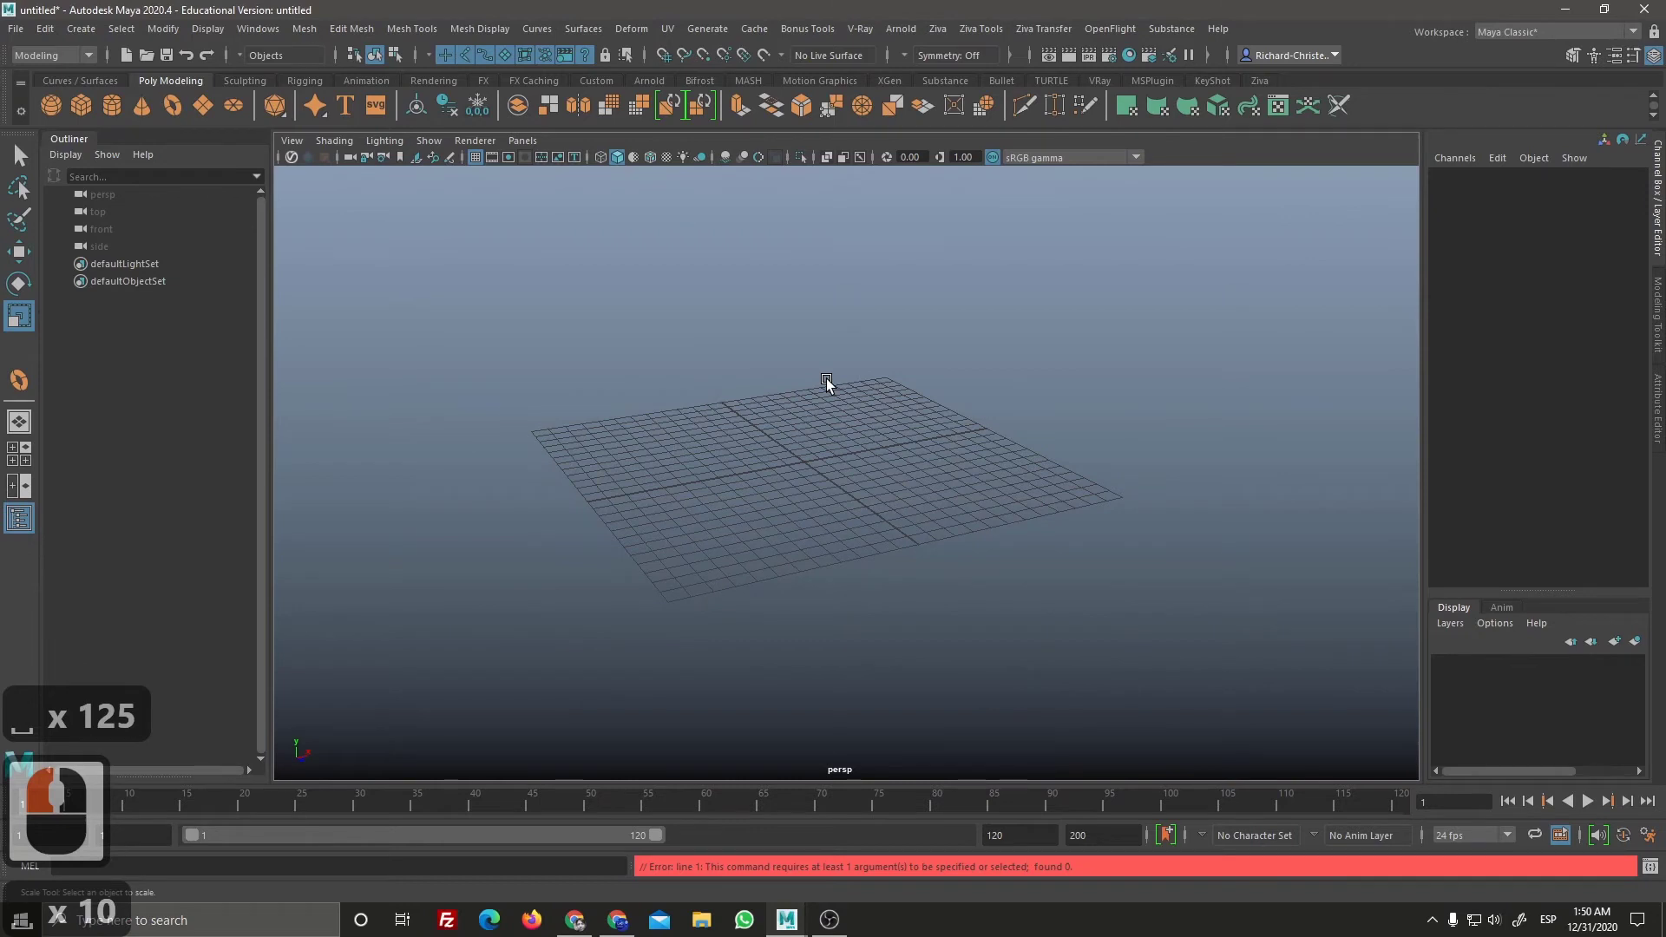
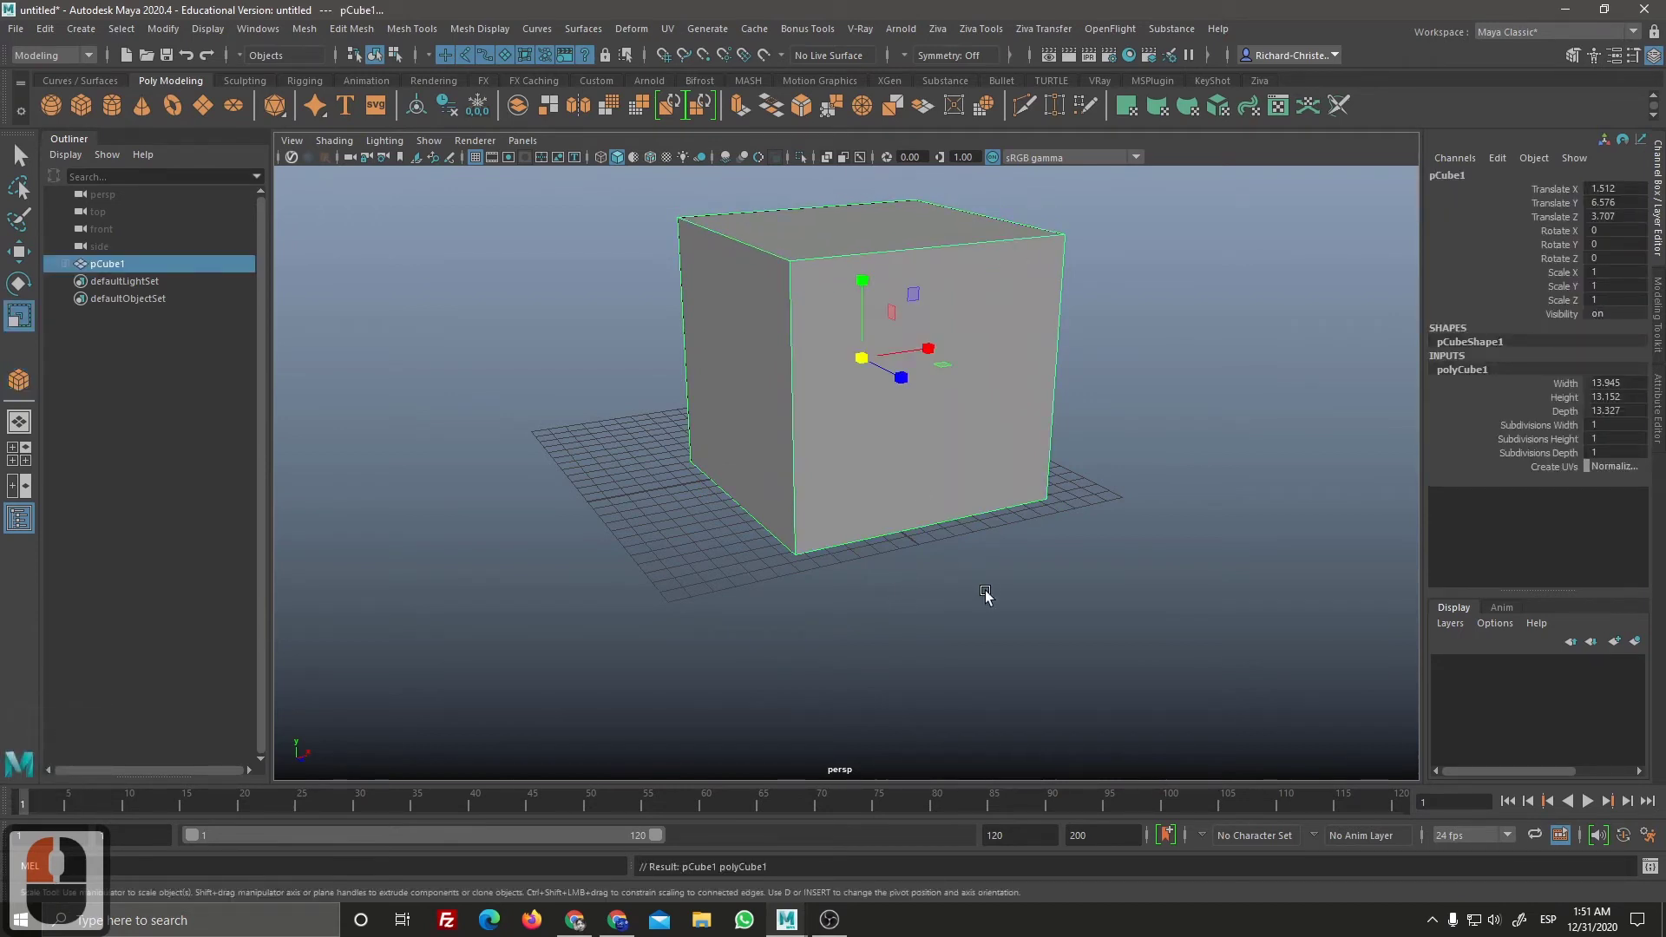
Step: Undo, delete the stray object and use the viewport marking menus around the slab
key(ctrl+z)
click(1033, 547)
click(1011, 472)
key(Delete)
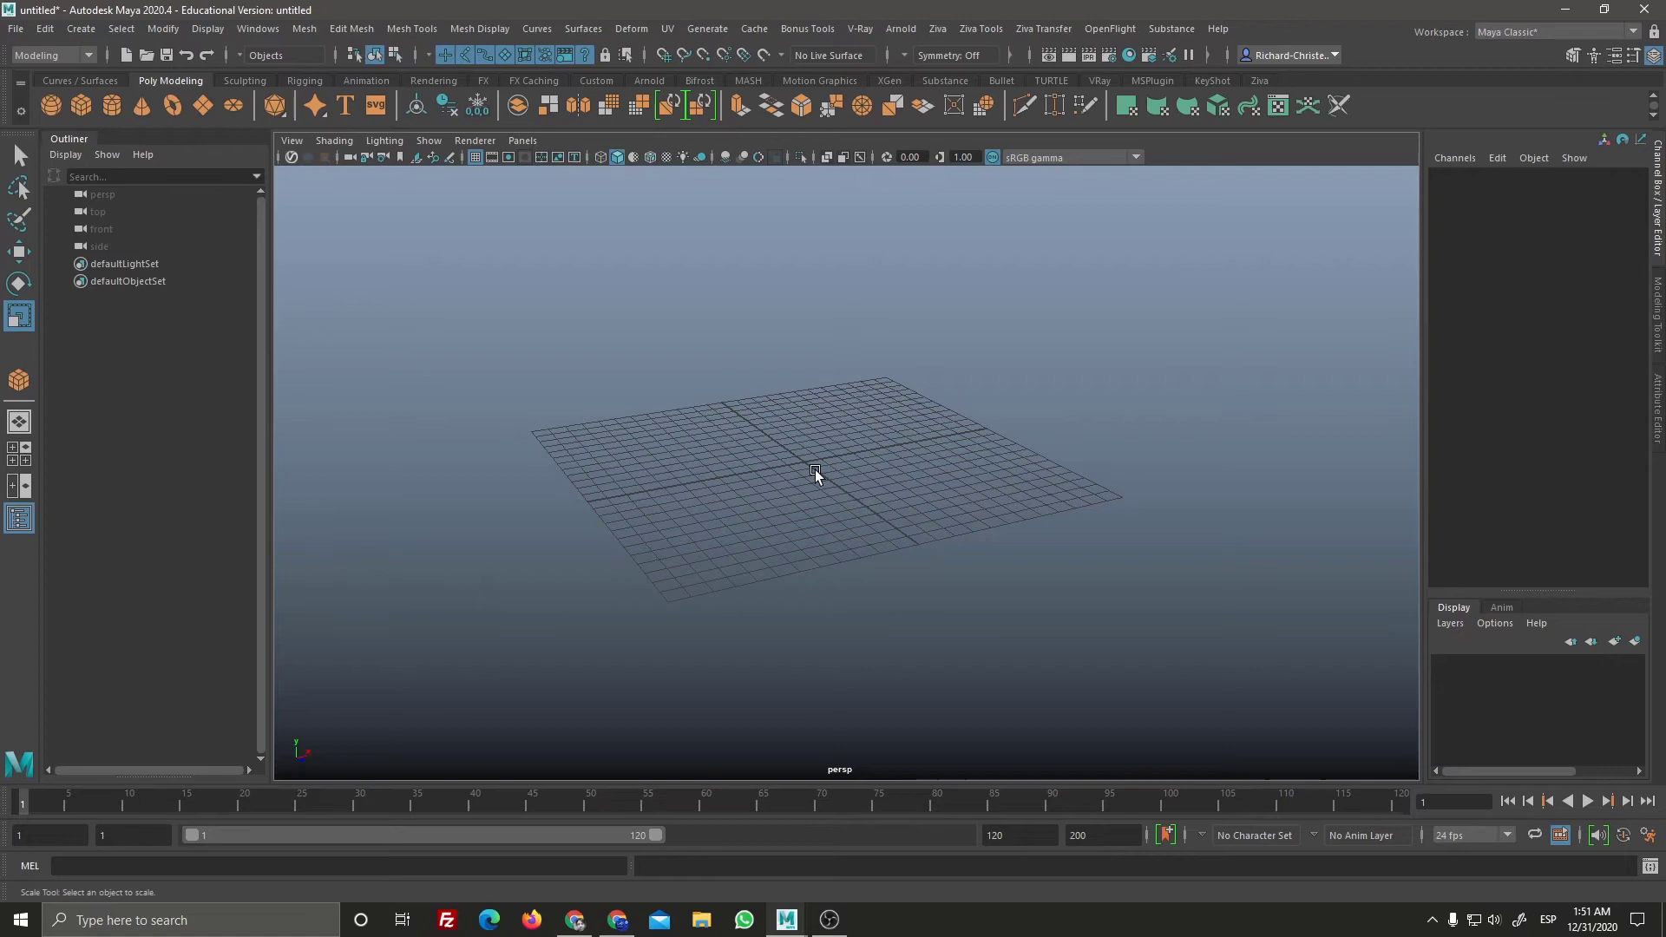
right_click(916, 649)
middle_click(833, 597)
click(848, 609)
right_click(847, 593)
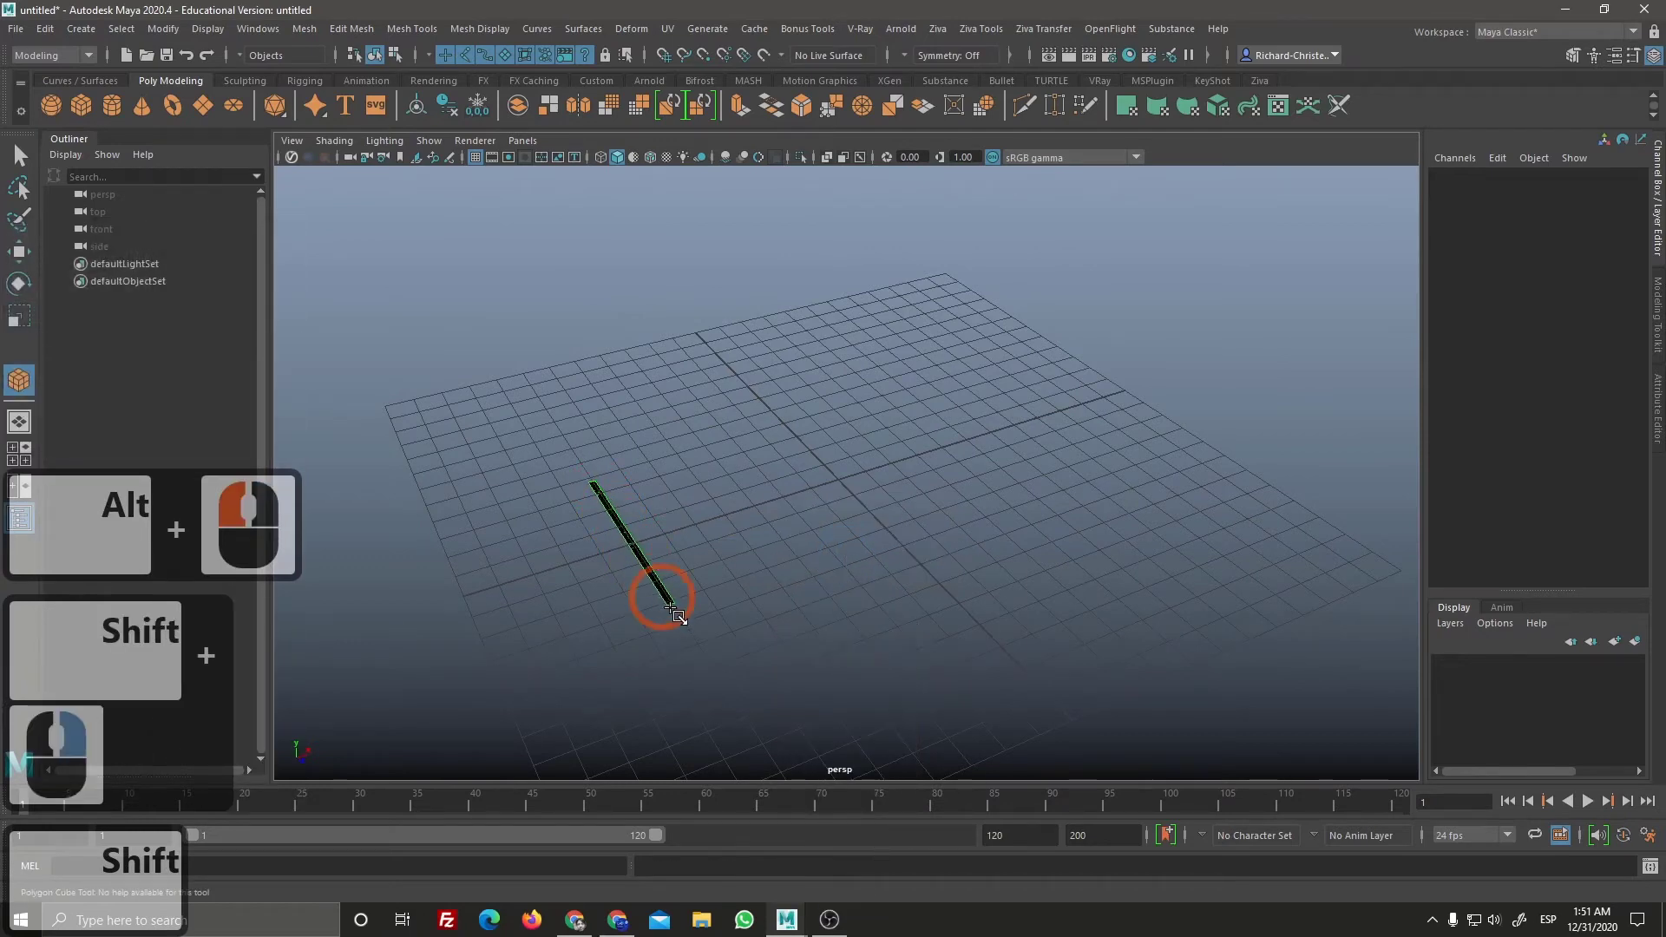
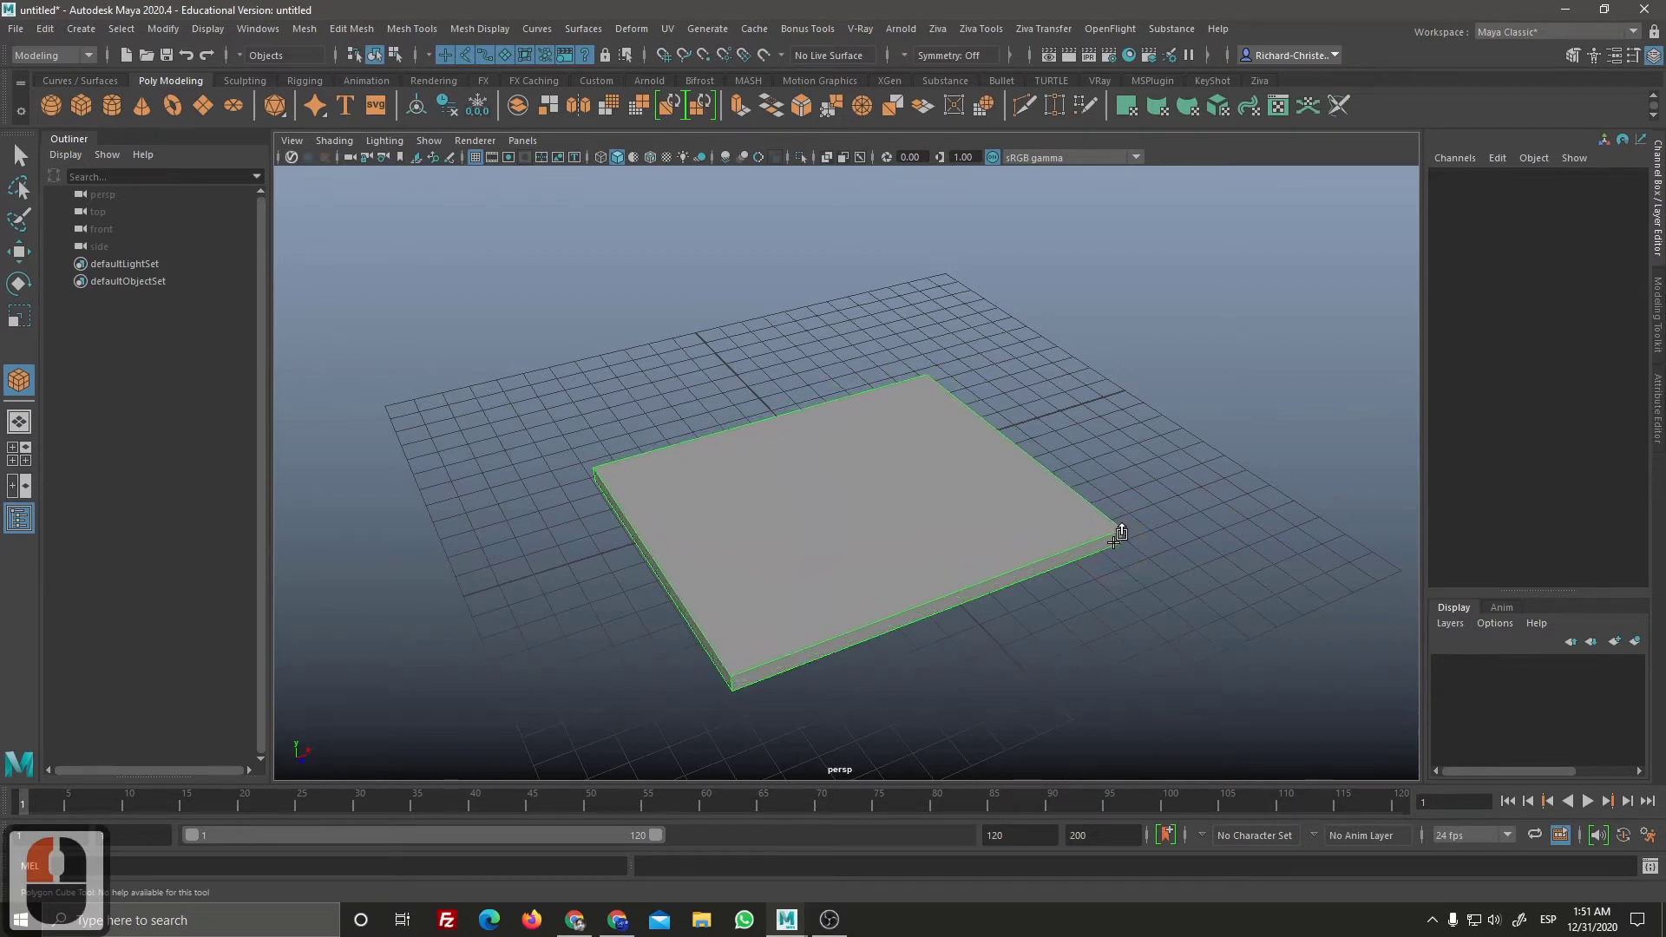
Step: Select the slab pCube1 and zero its Translate X, Y and Z in the Channel Box
click(1116, 544)
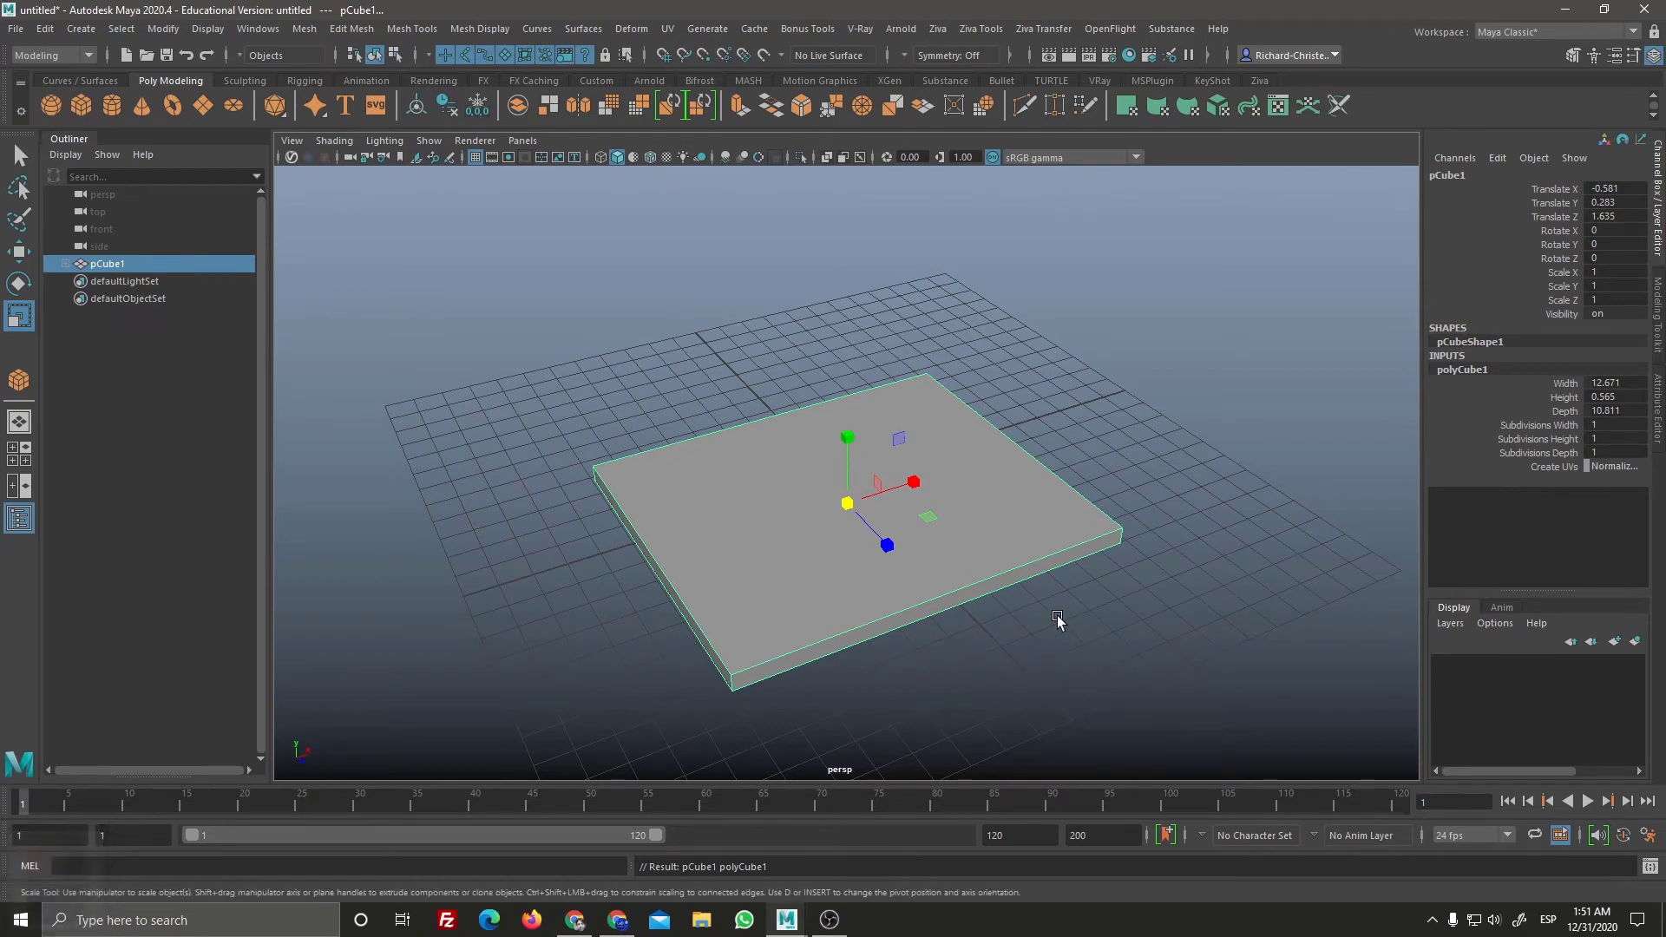
key(q)
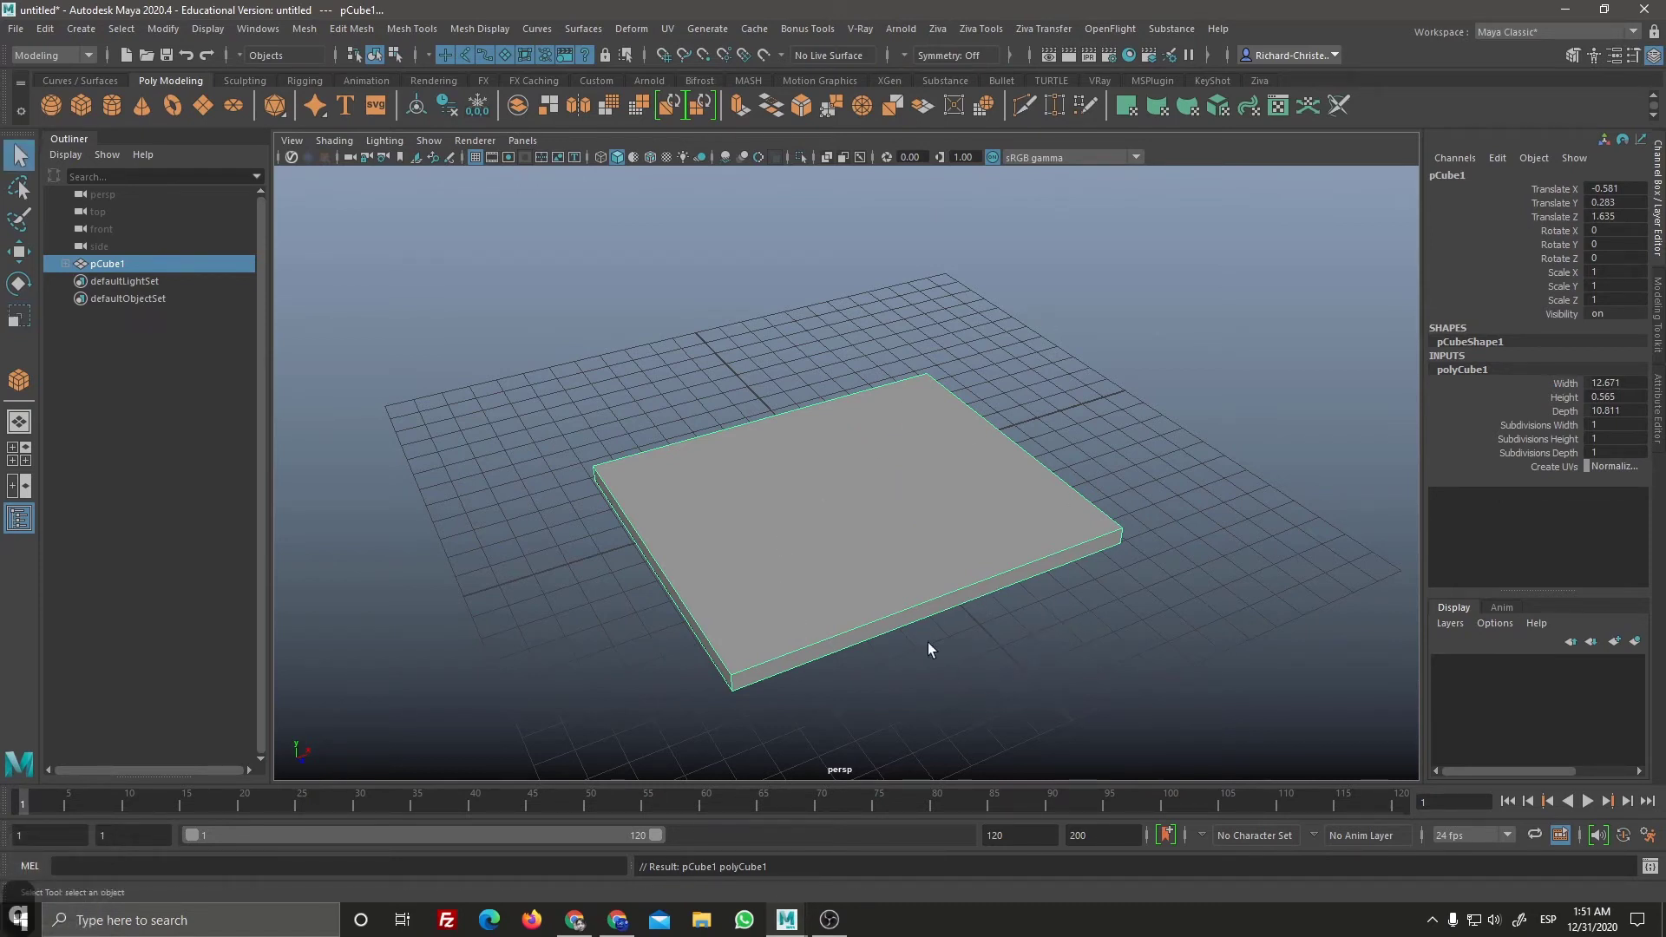
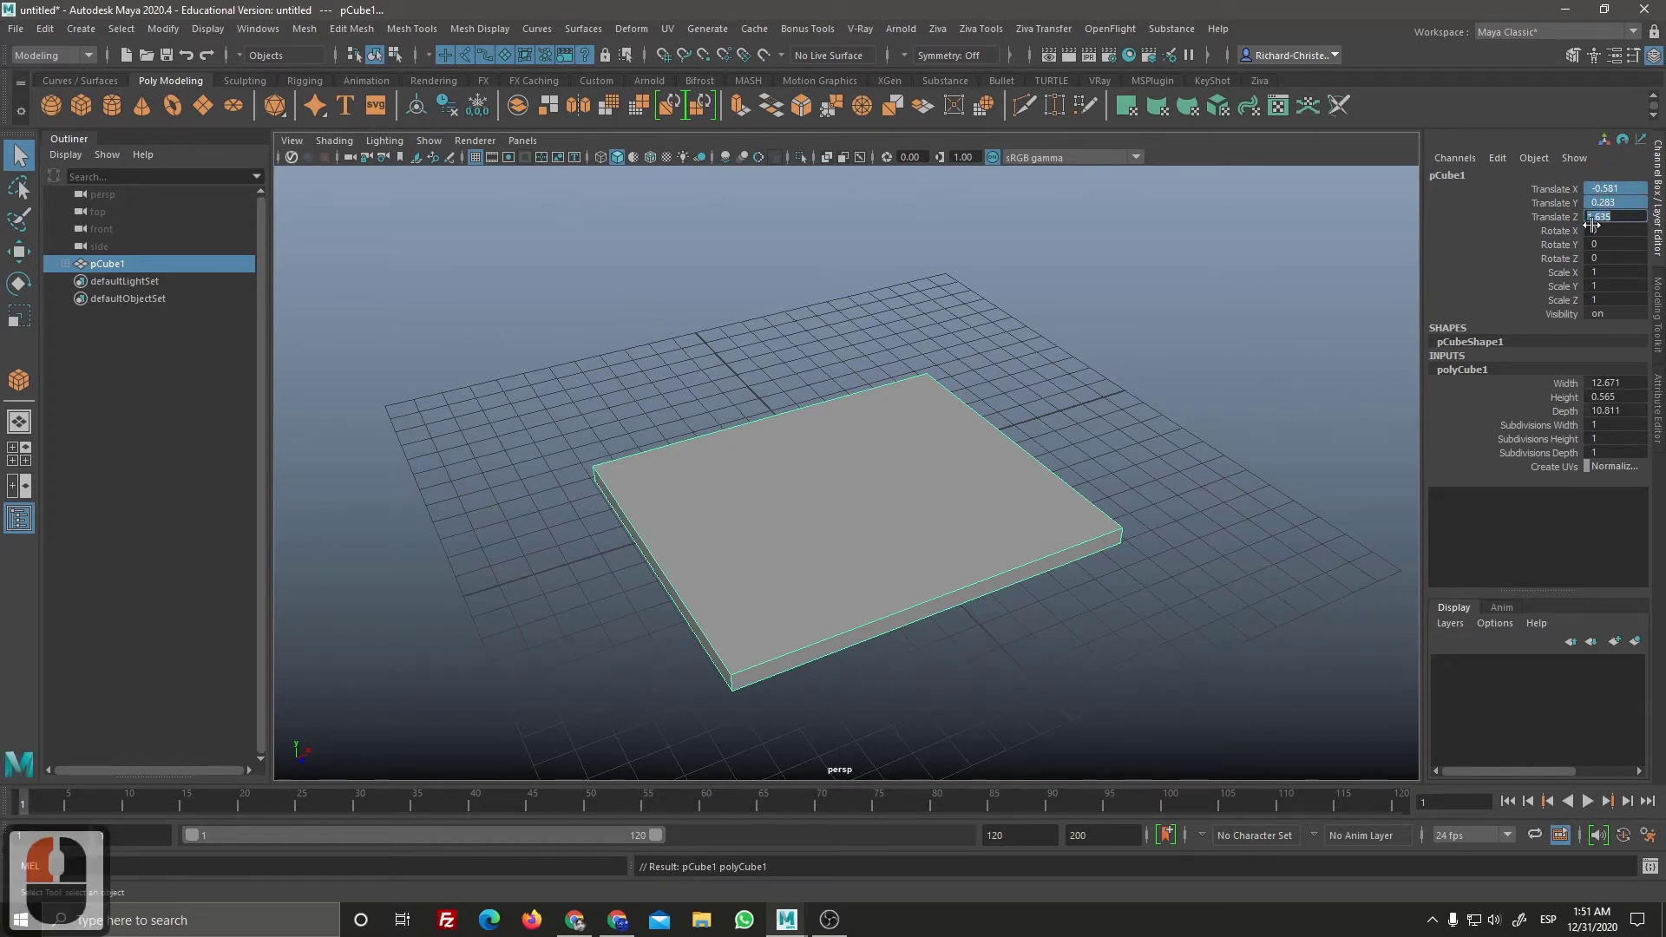
key(0)
key(Return)
Step: Deselect the slab, browse the Edit menu and reselect pCube1 showing zeroed channels
click(1208, 442)
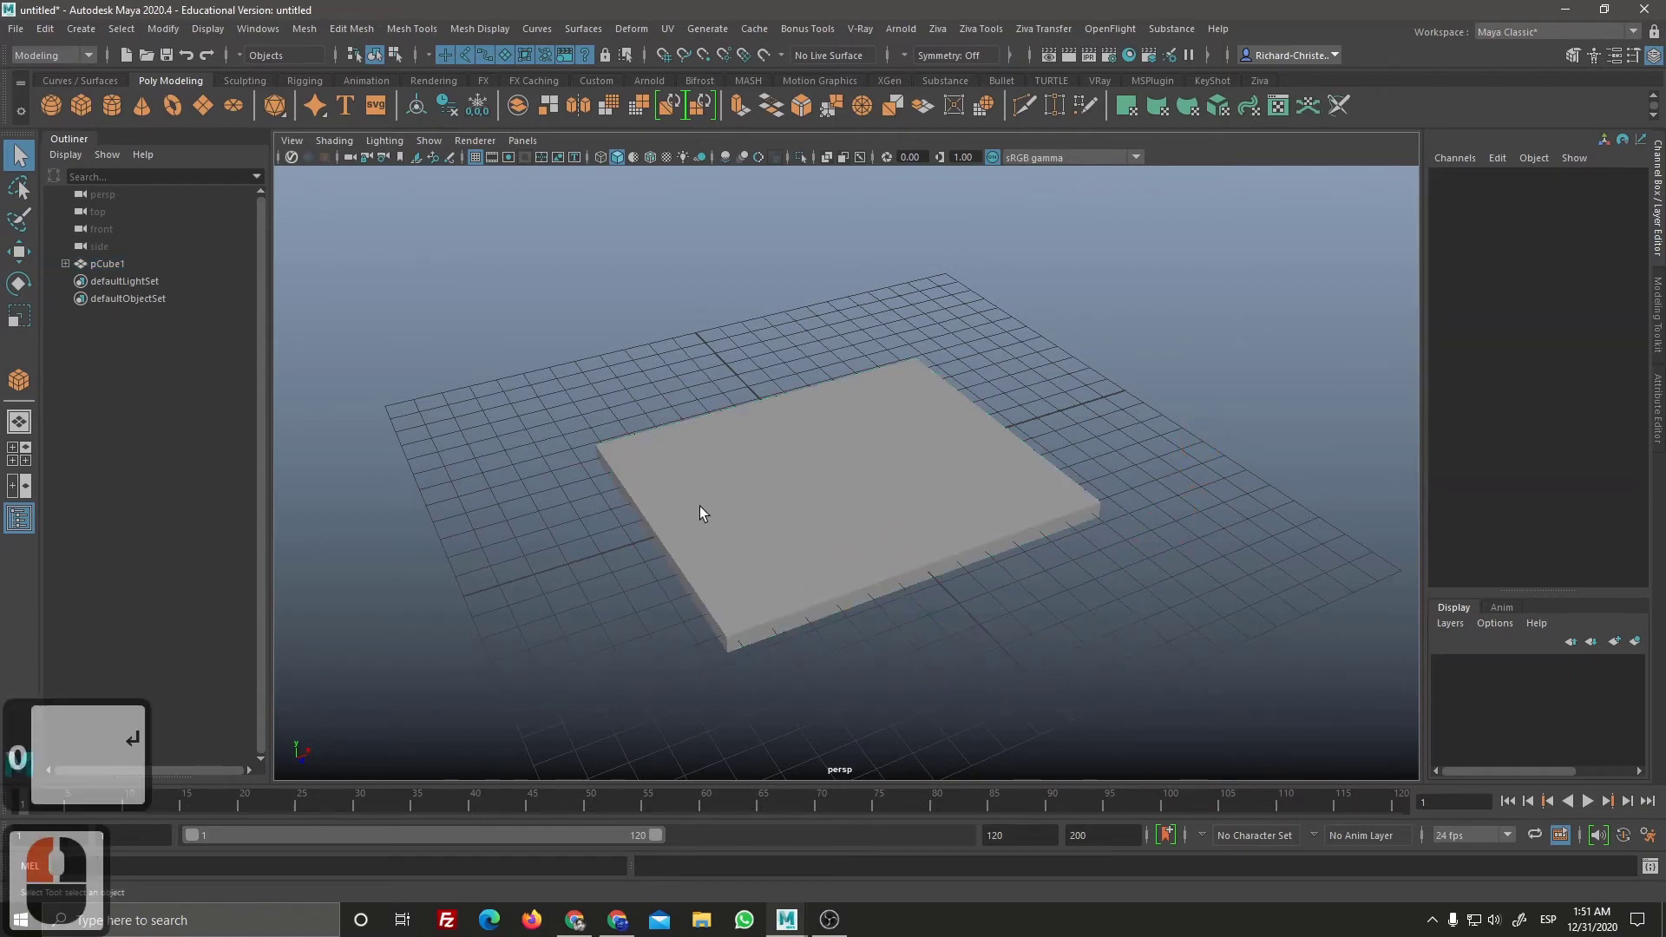
click(91, 38)
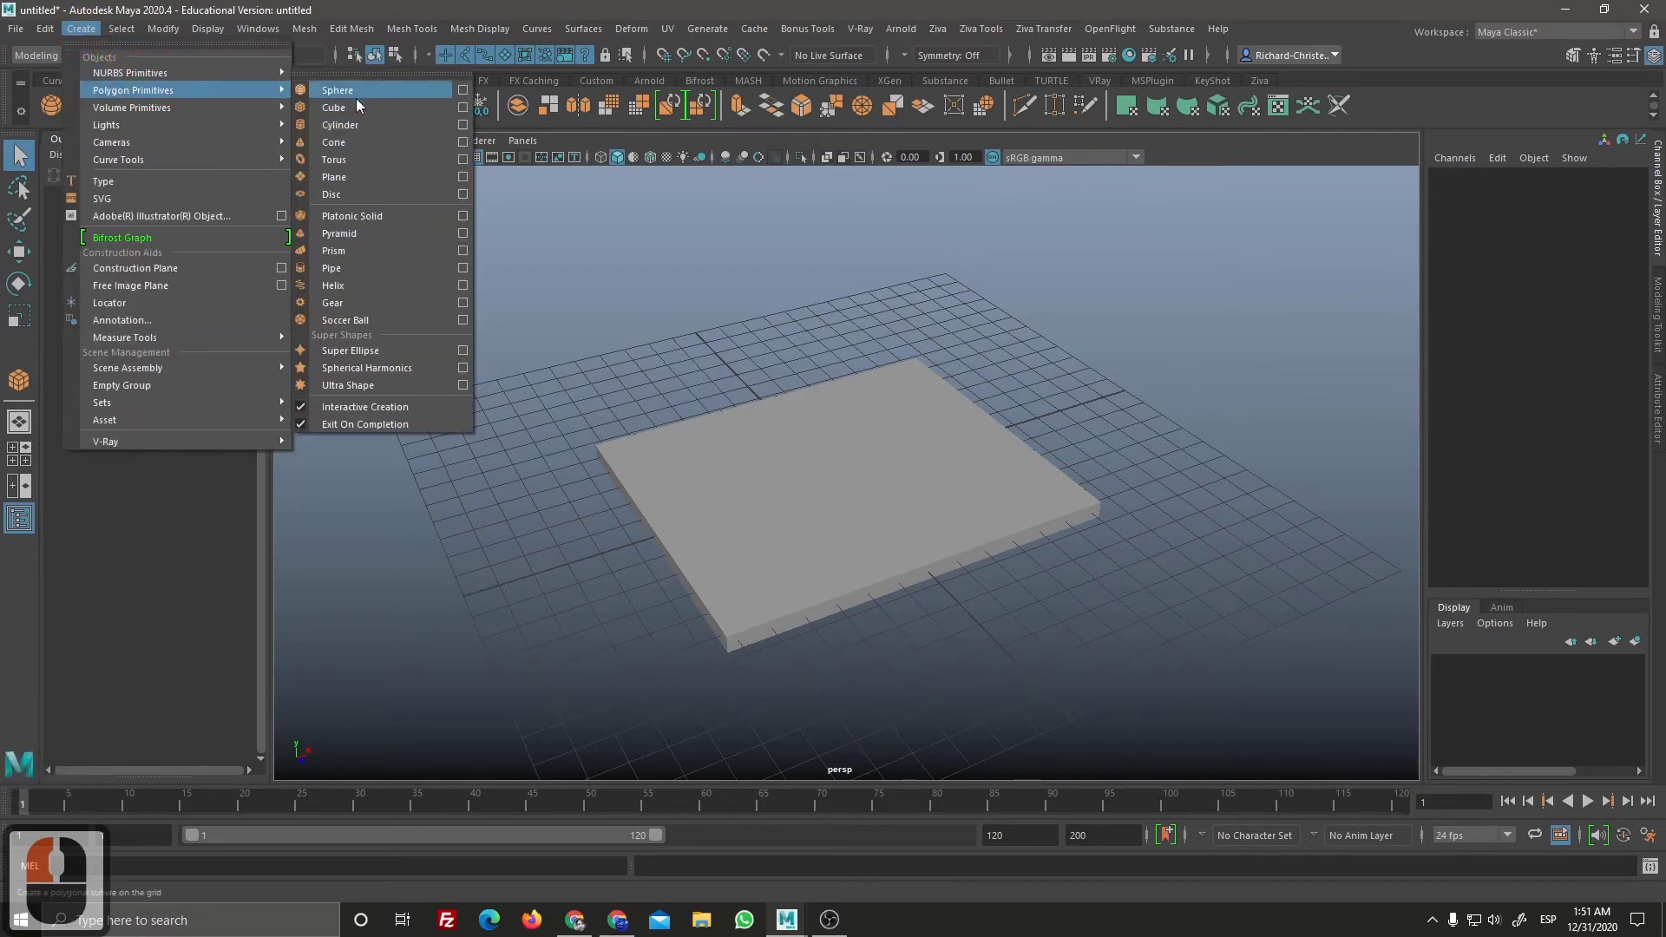
click(356, 245)
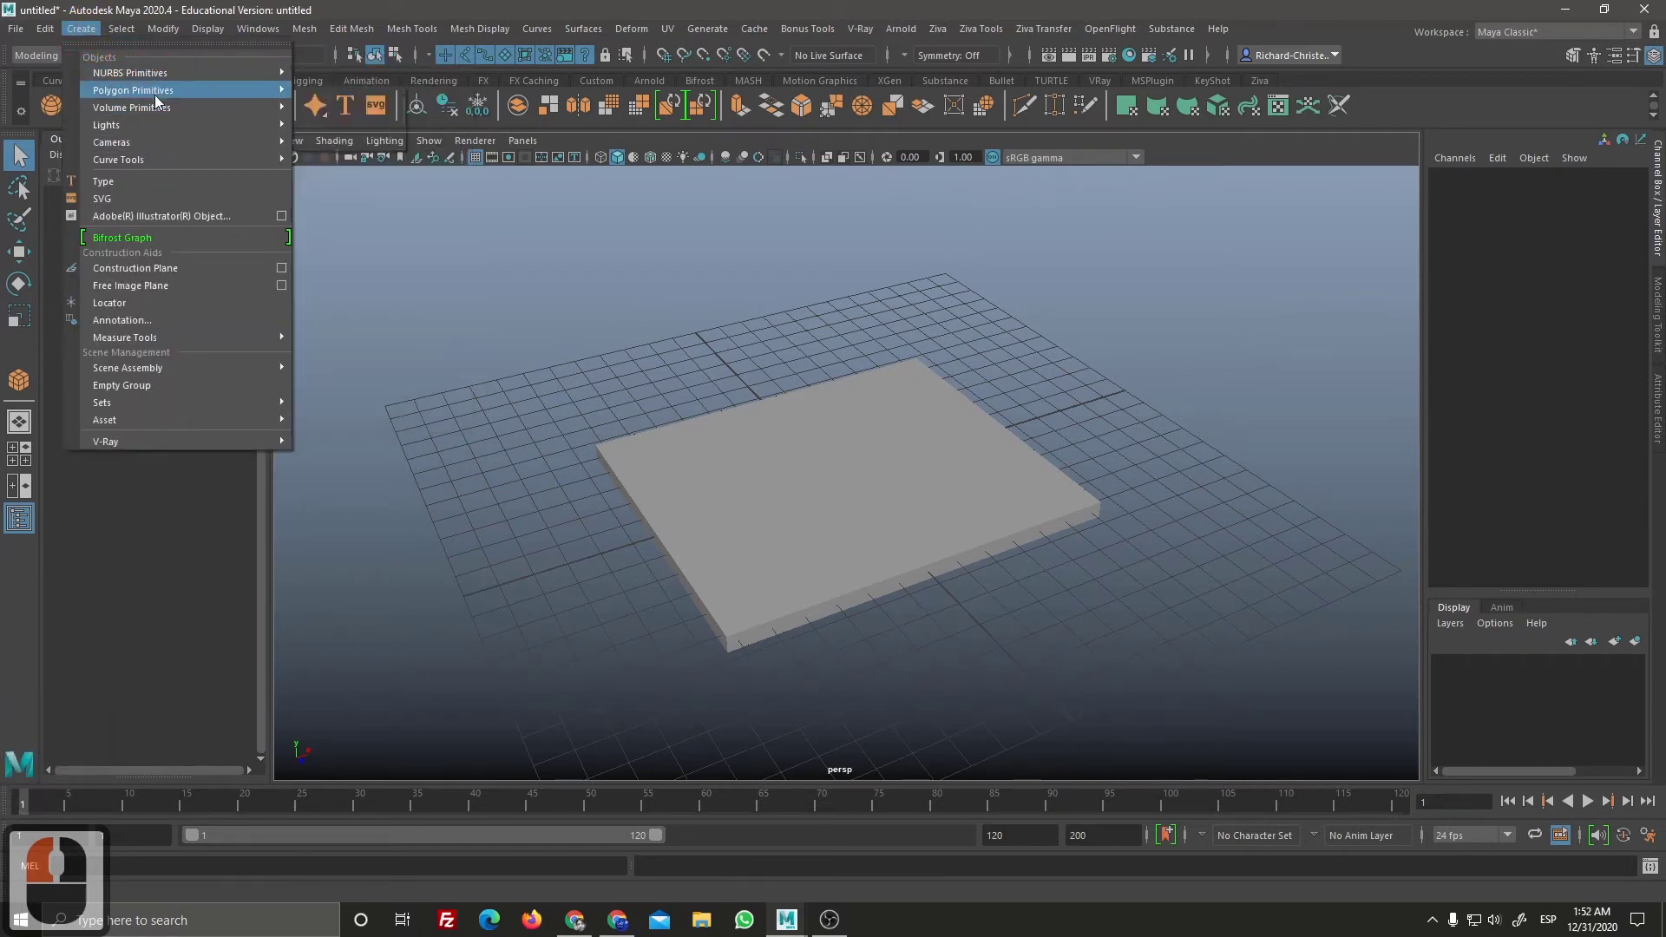
click(224, 101)
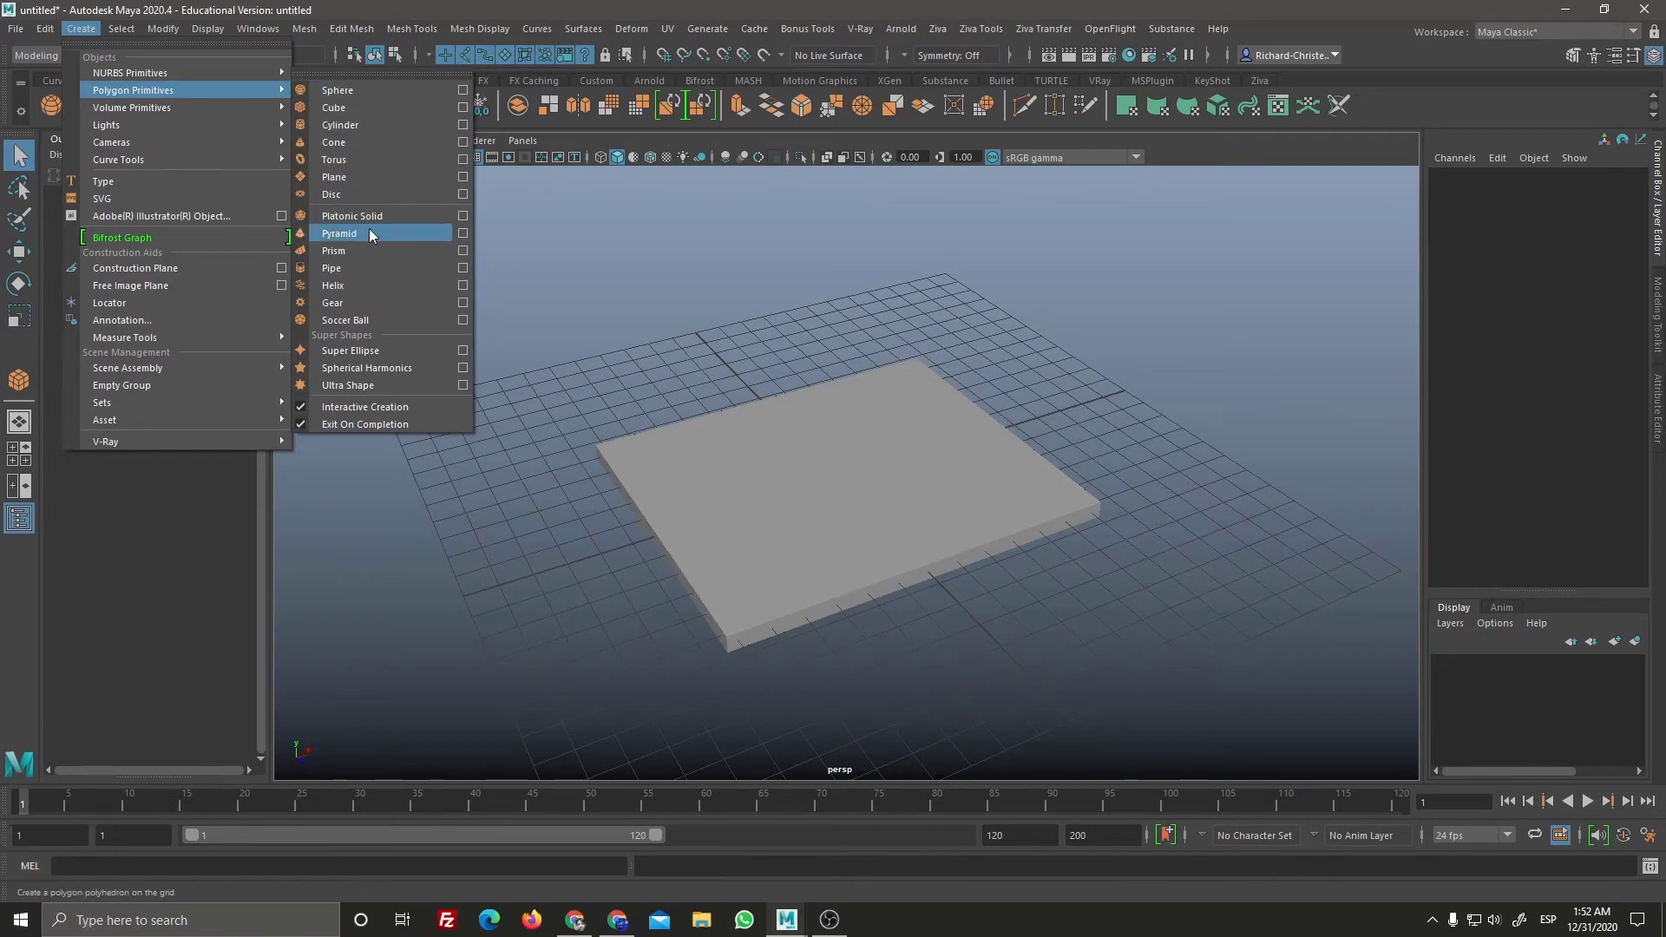
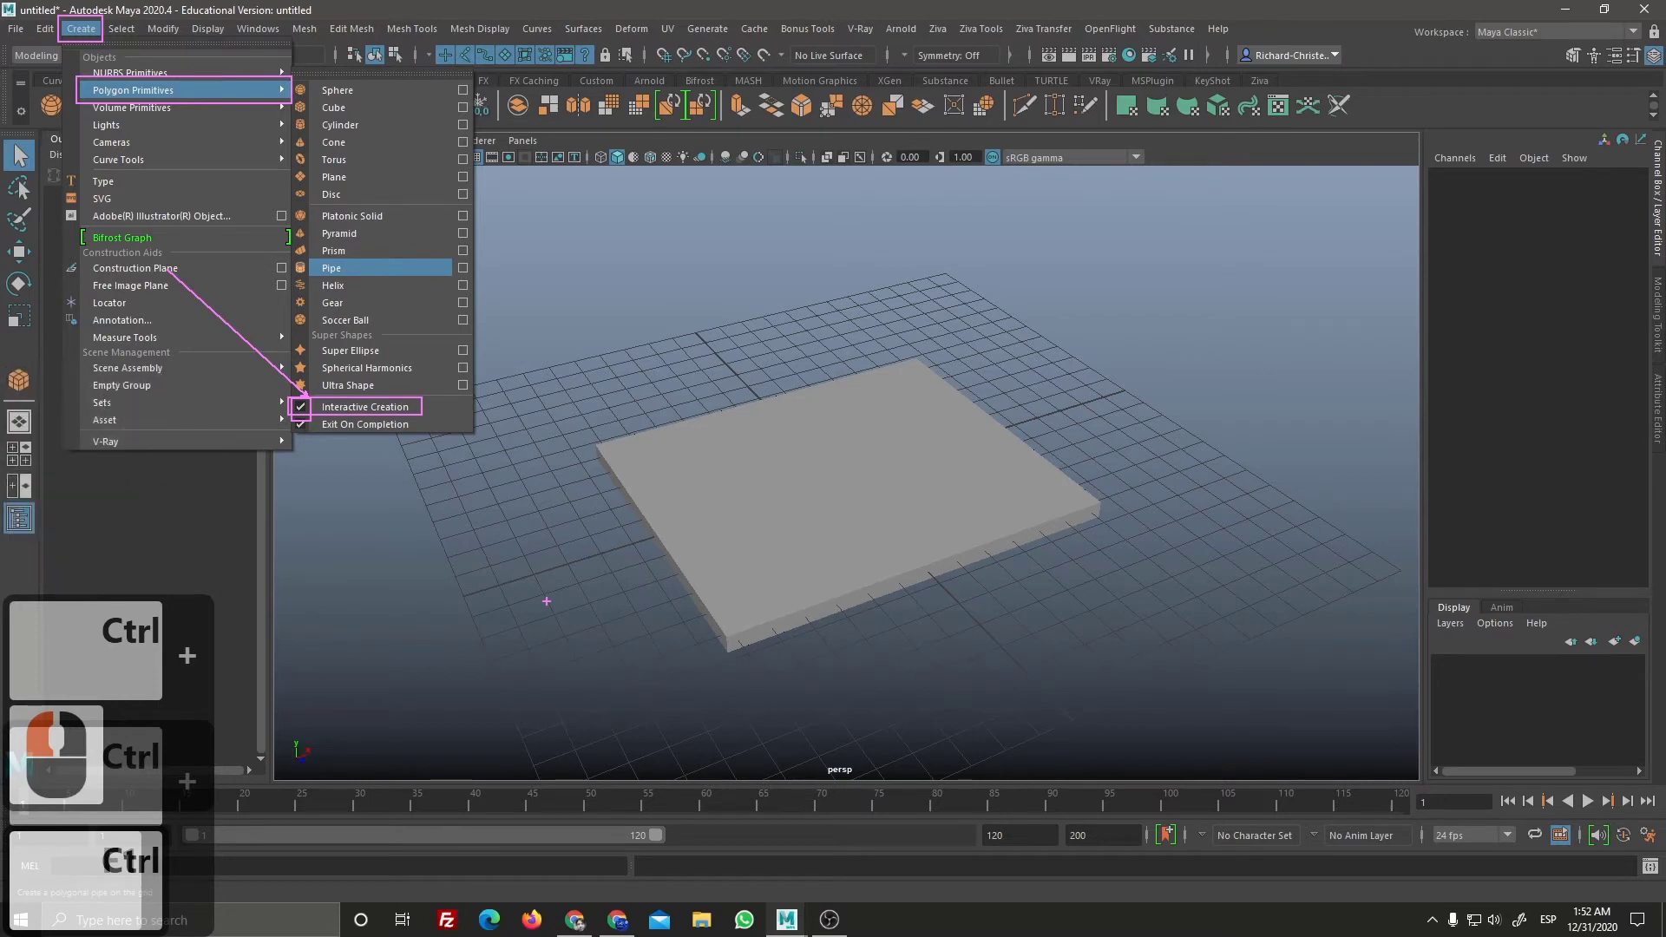
key(ctrl+F1)
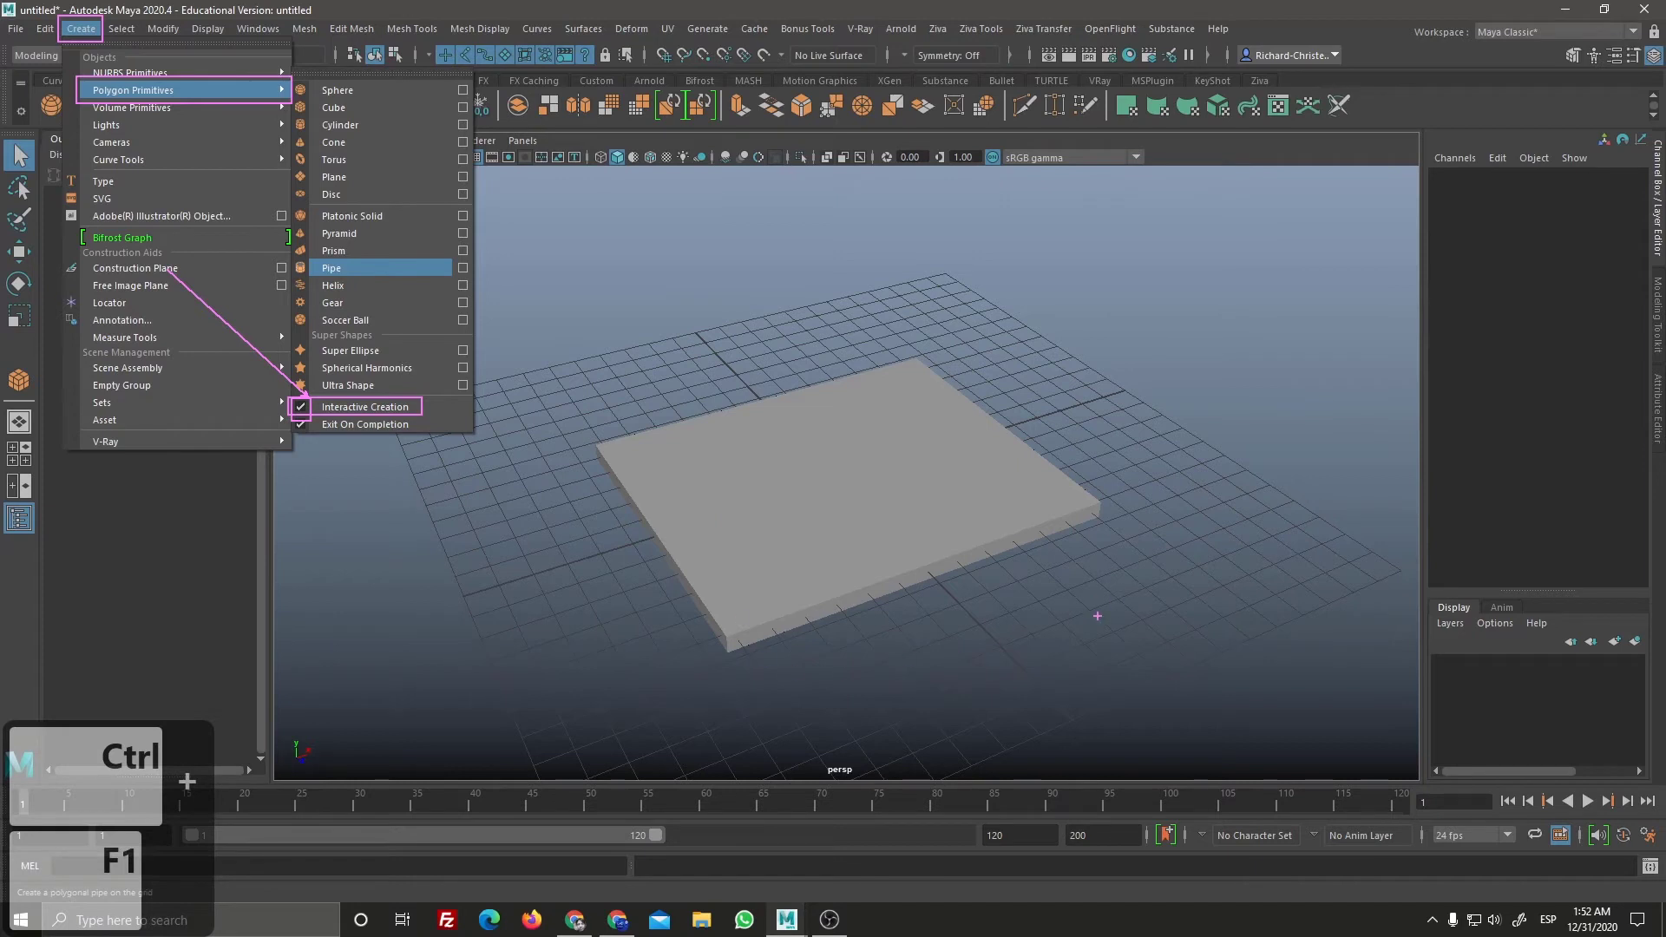
key(ctrl+F1)
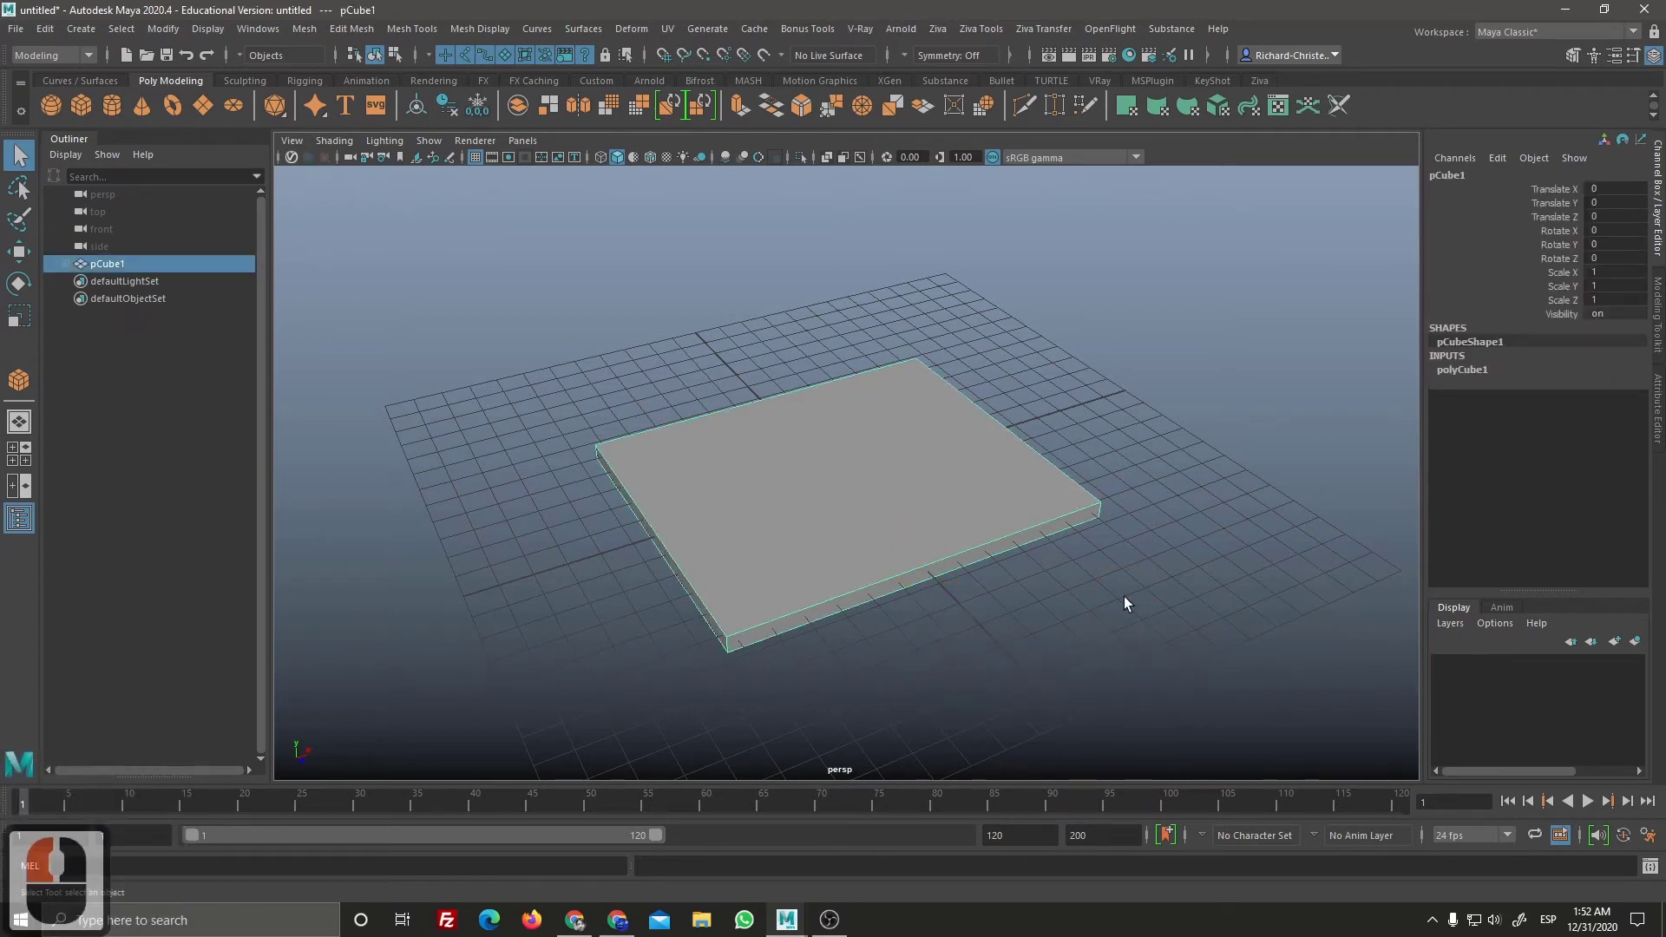
Step: Set polyCube1 to Width 12, Height 0.5, Depth 10 with subdivisions 4, 2, 4
double_click(1480, 384)
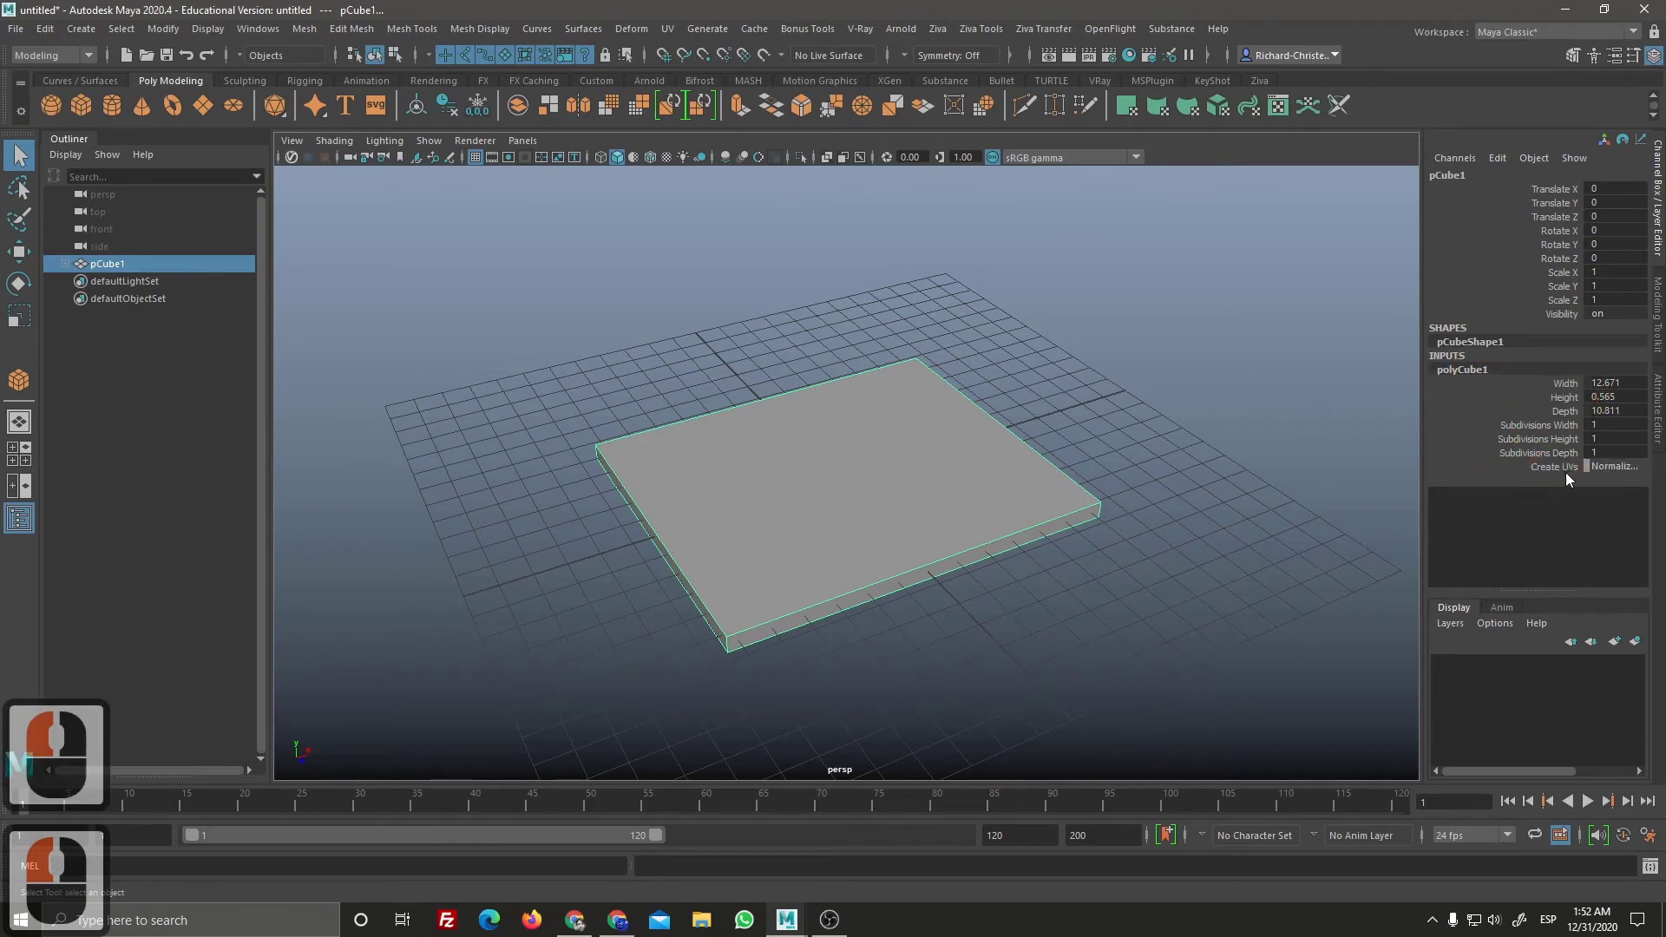
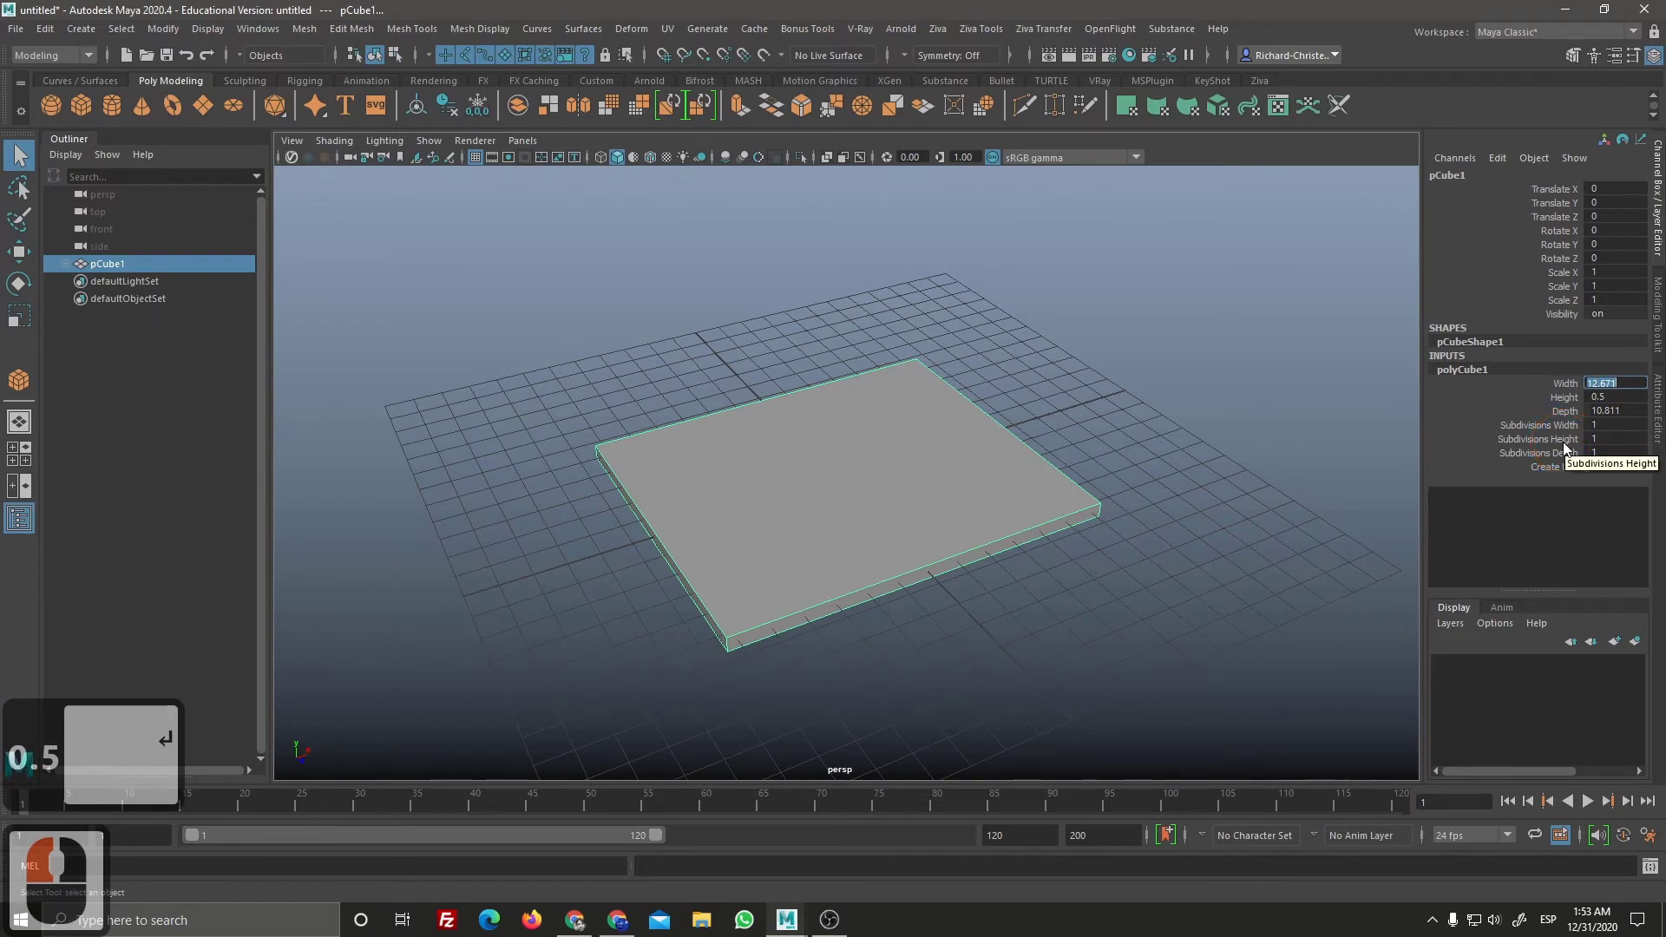
text(2)
key(Return)
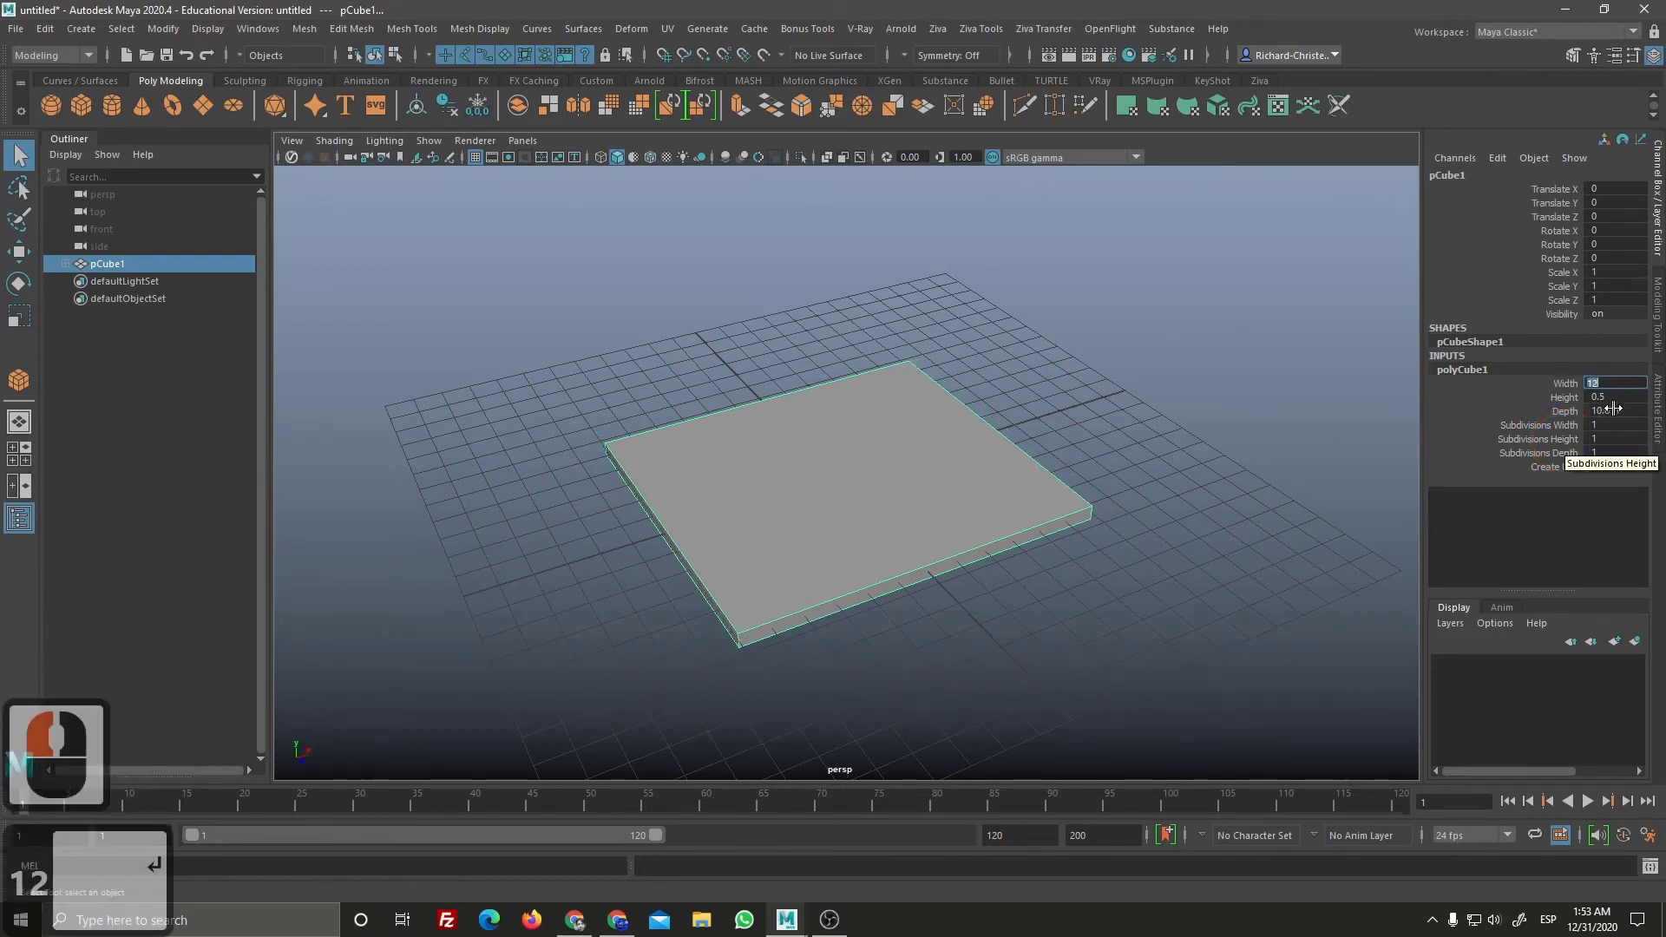
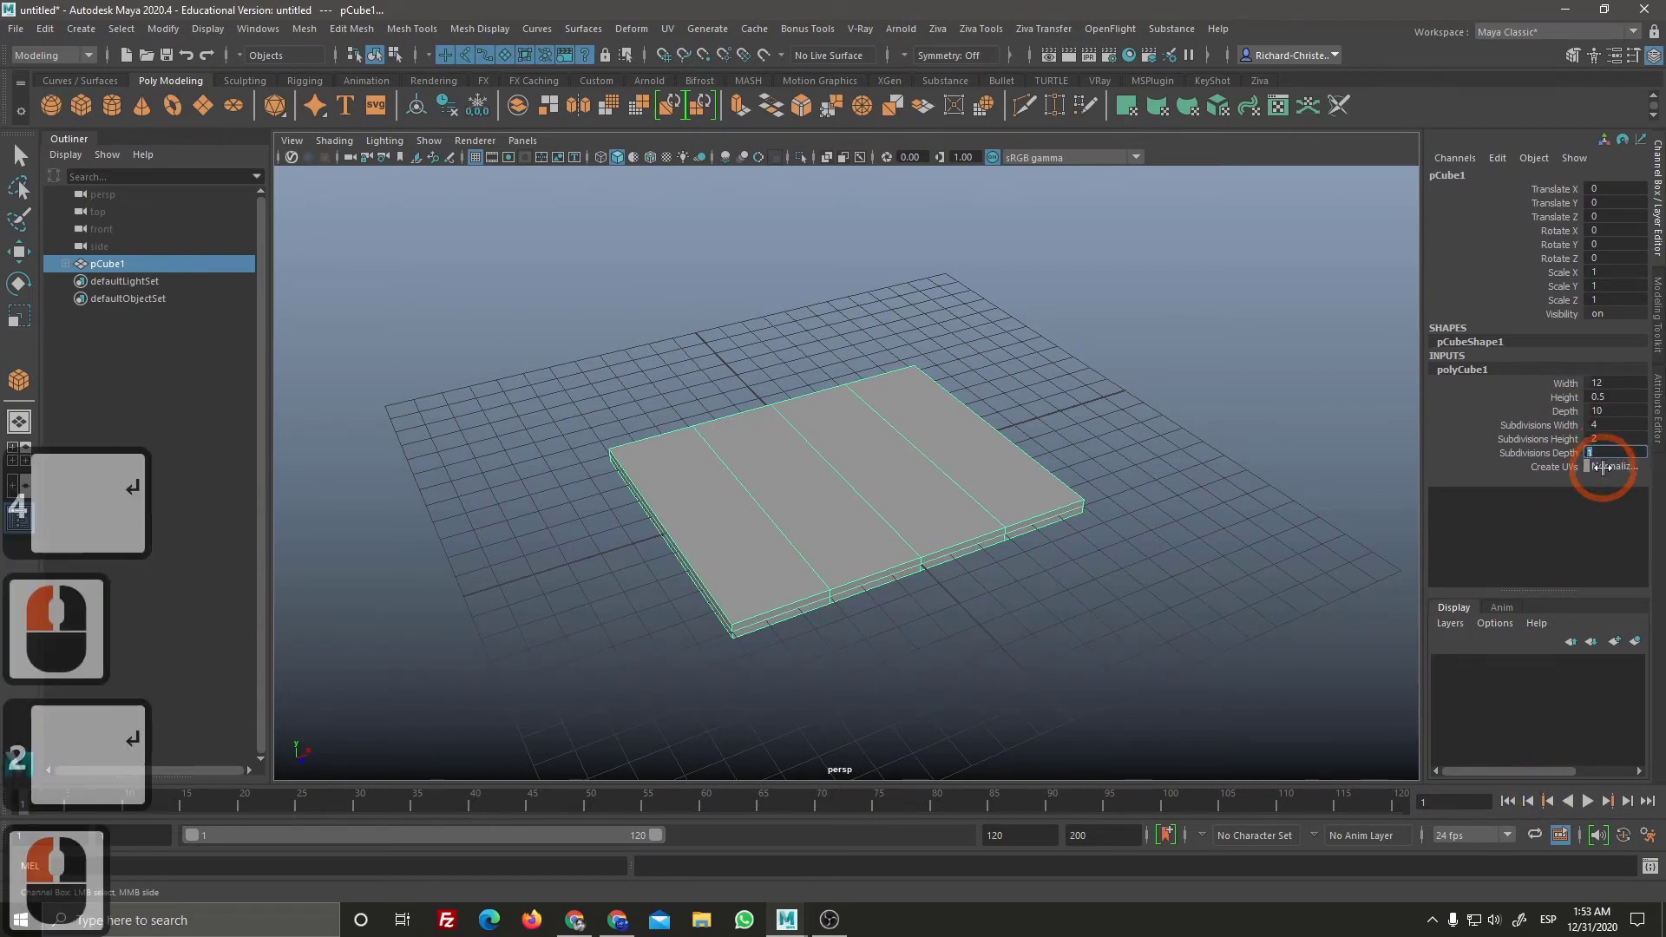
key(Return)
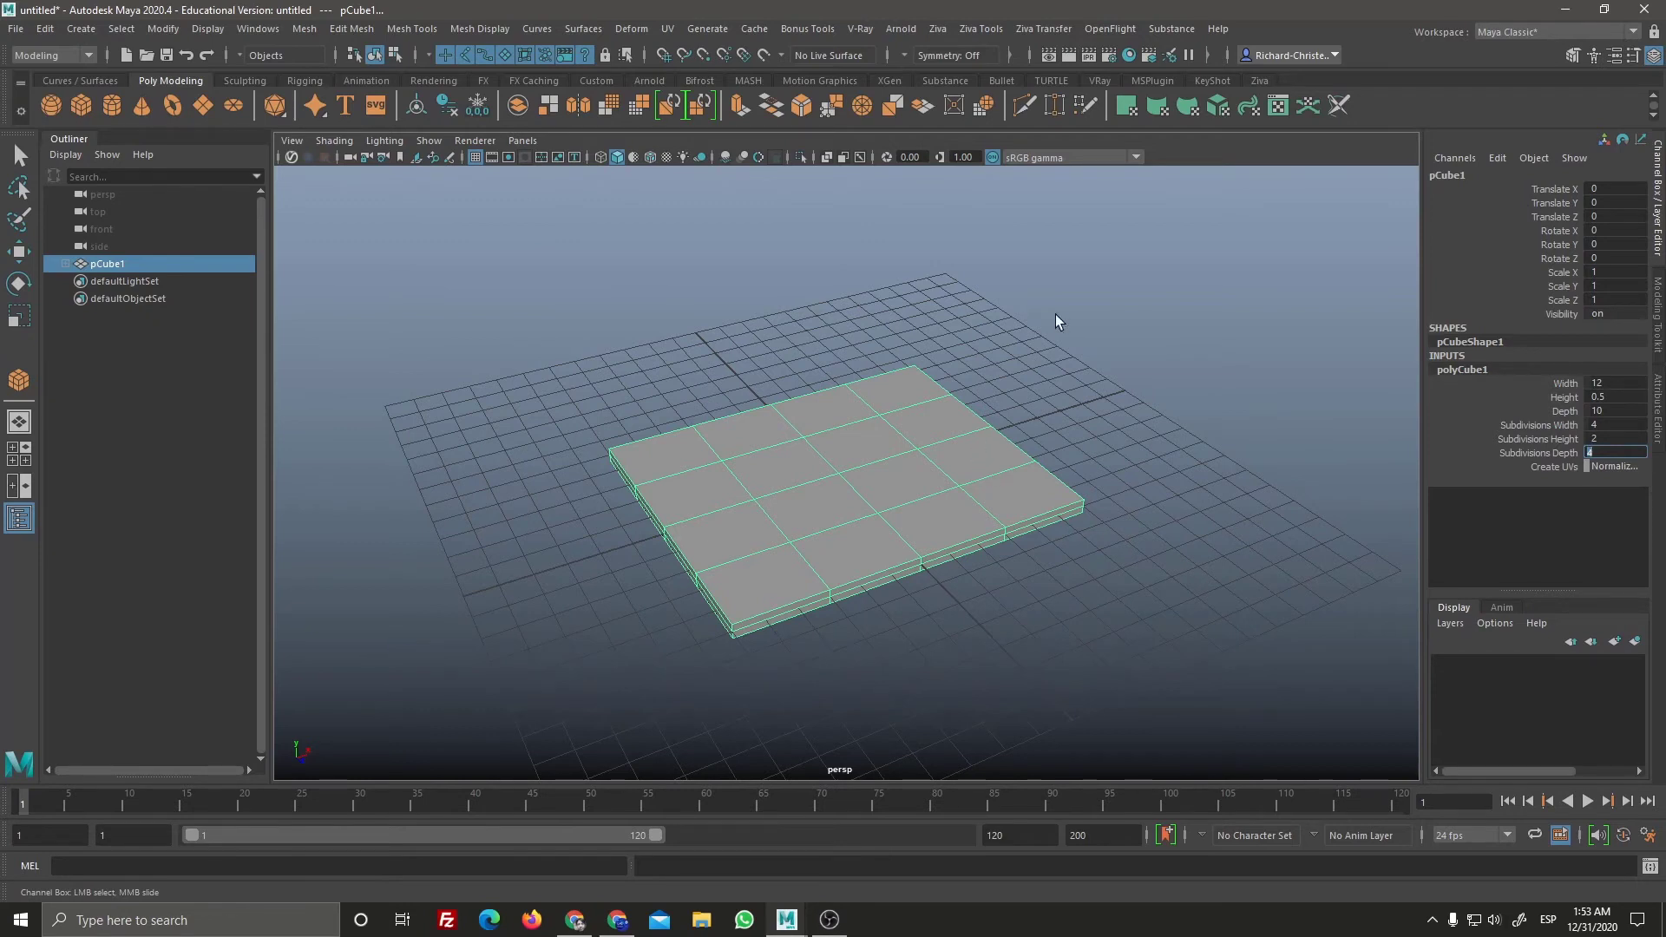
key(space)
Step: Show the resized slab in the four-view layout and collapse its construction parameters
click(1078, 445)
key(space)
key(space)
click(611, 355)
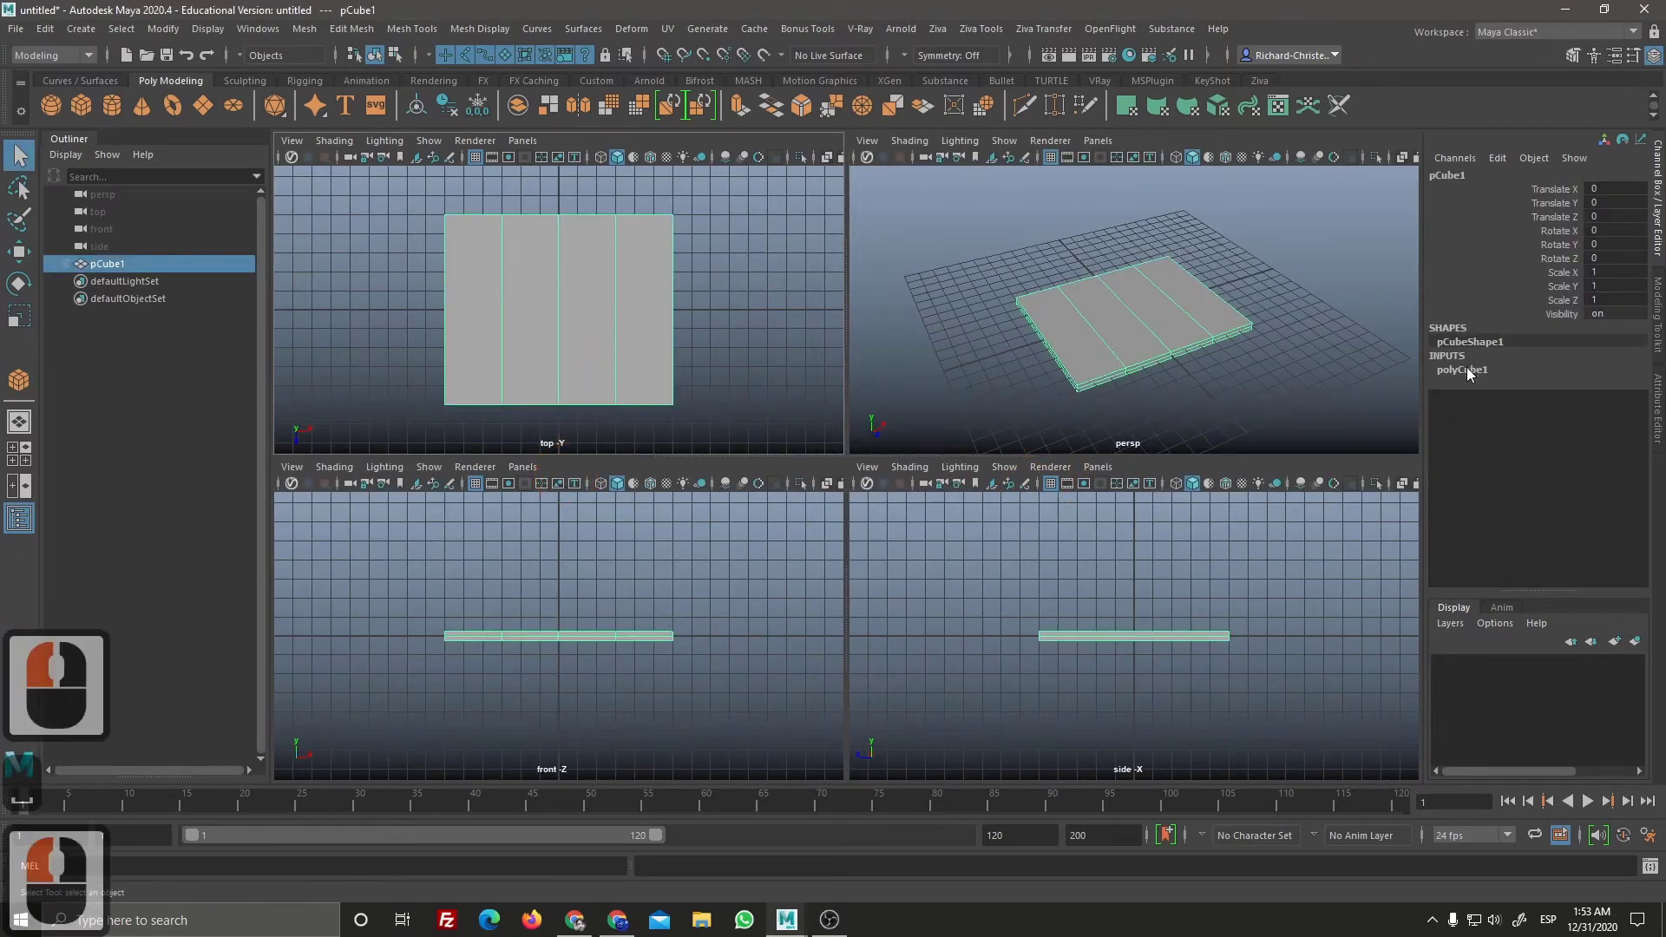
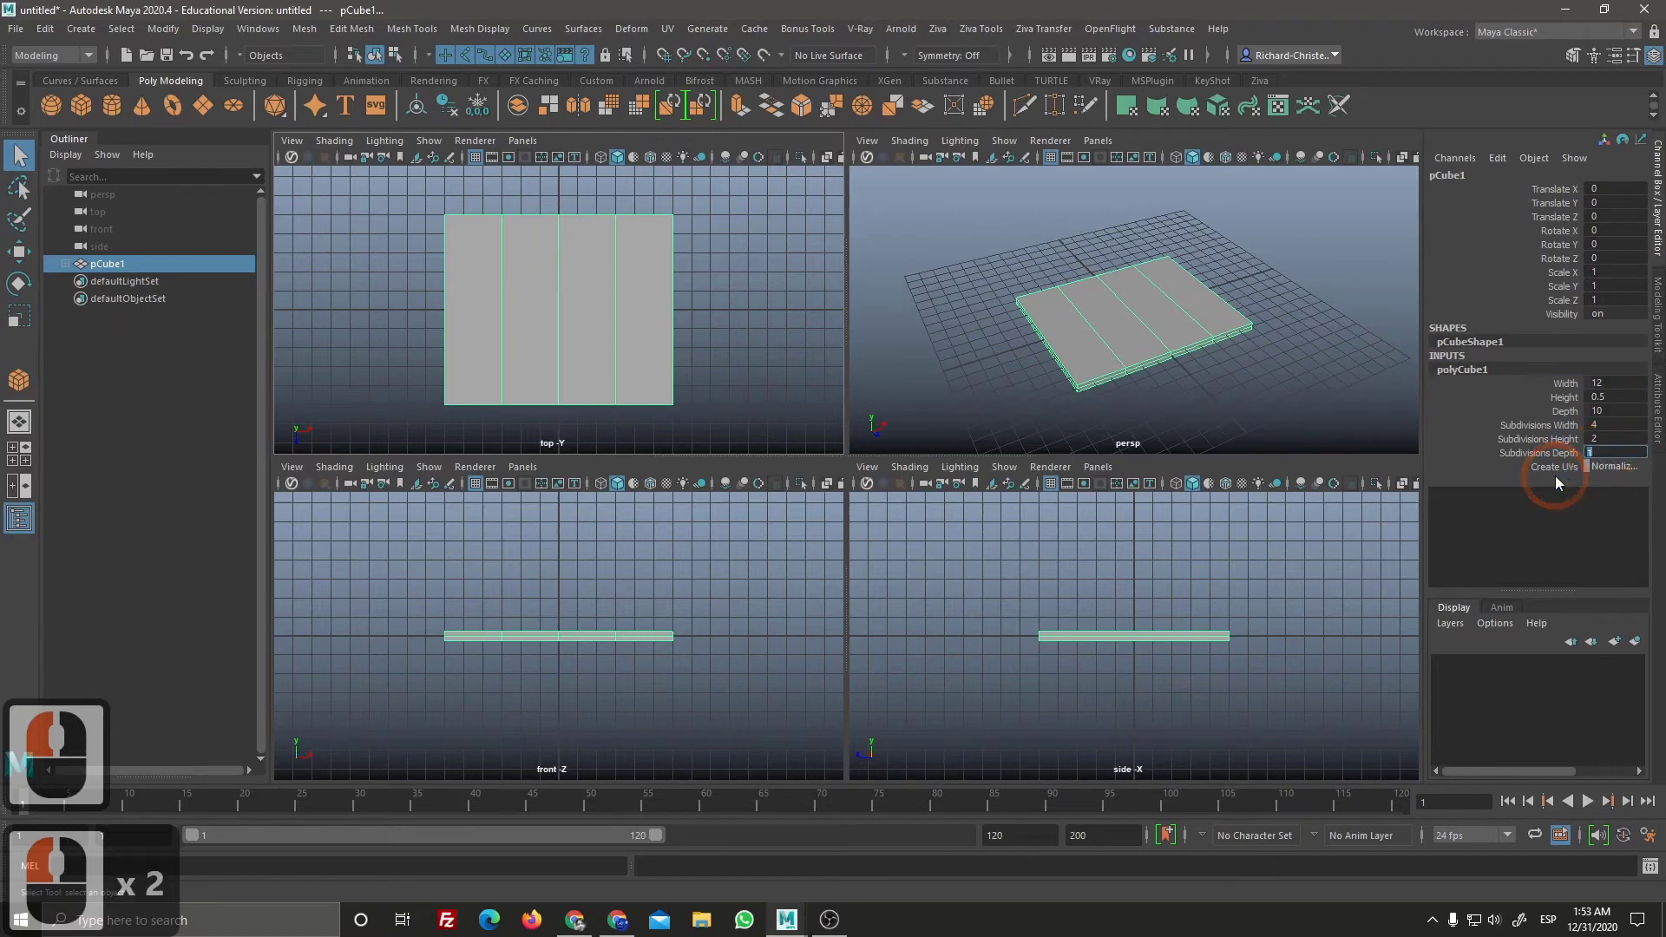
Step: Maximize the top view and flip the slab between wireframe (4) and shaded (5) display
key(Return)
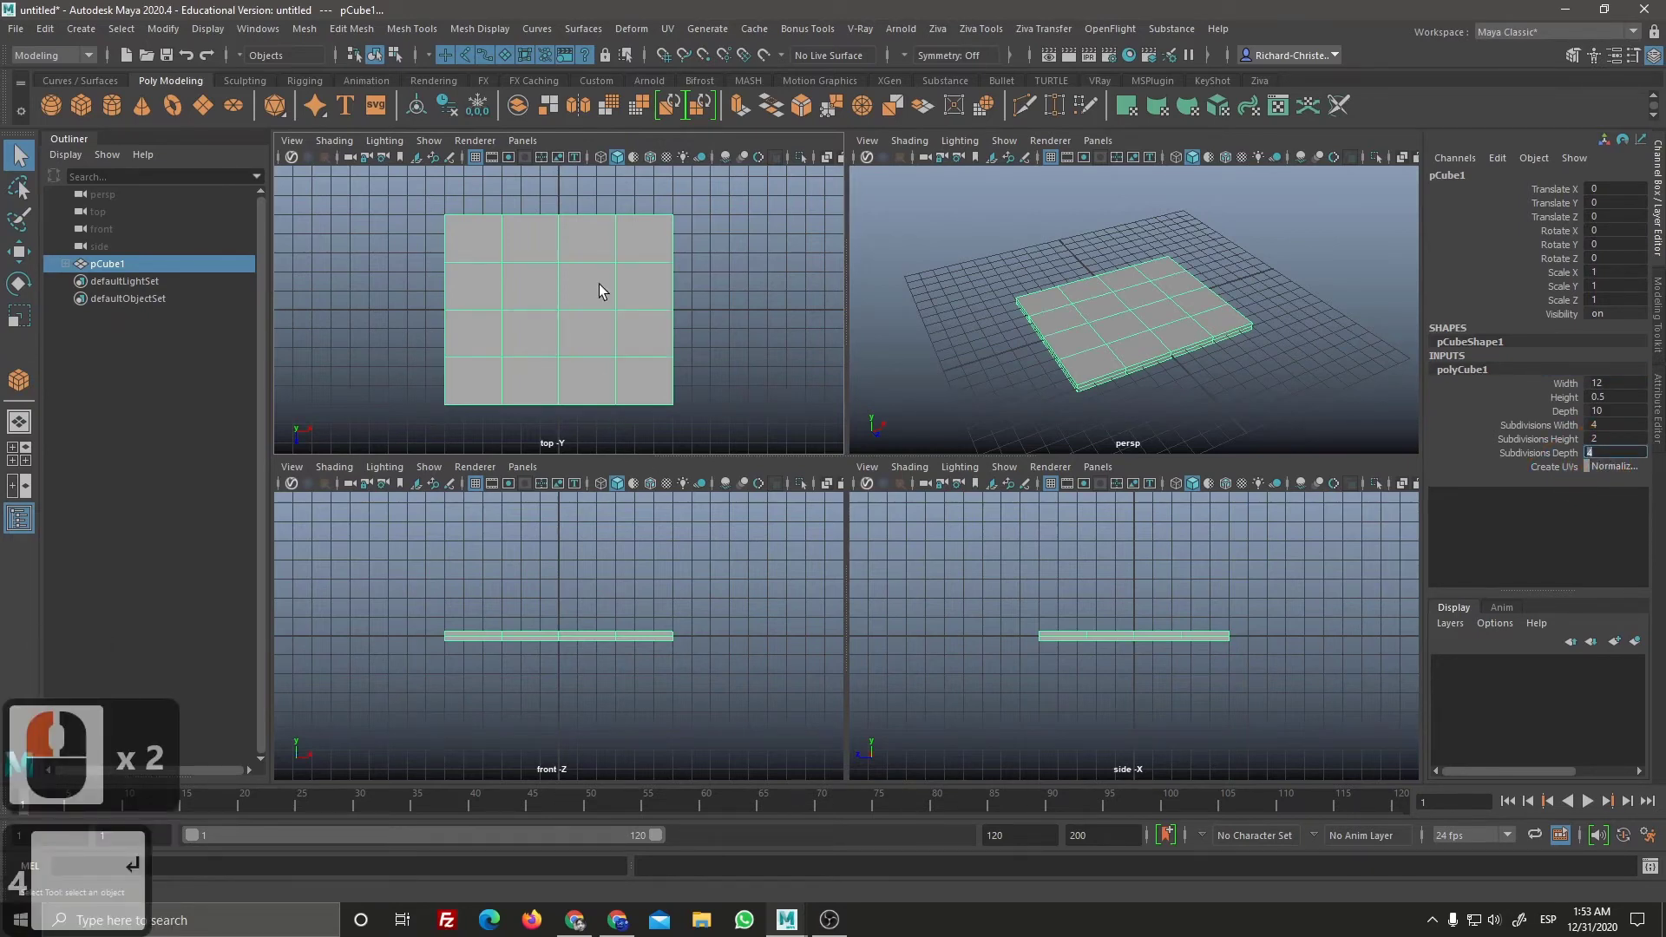
key(4)
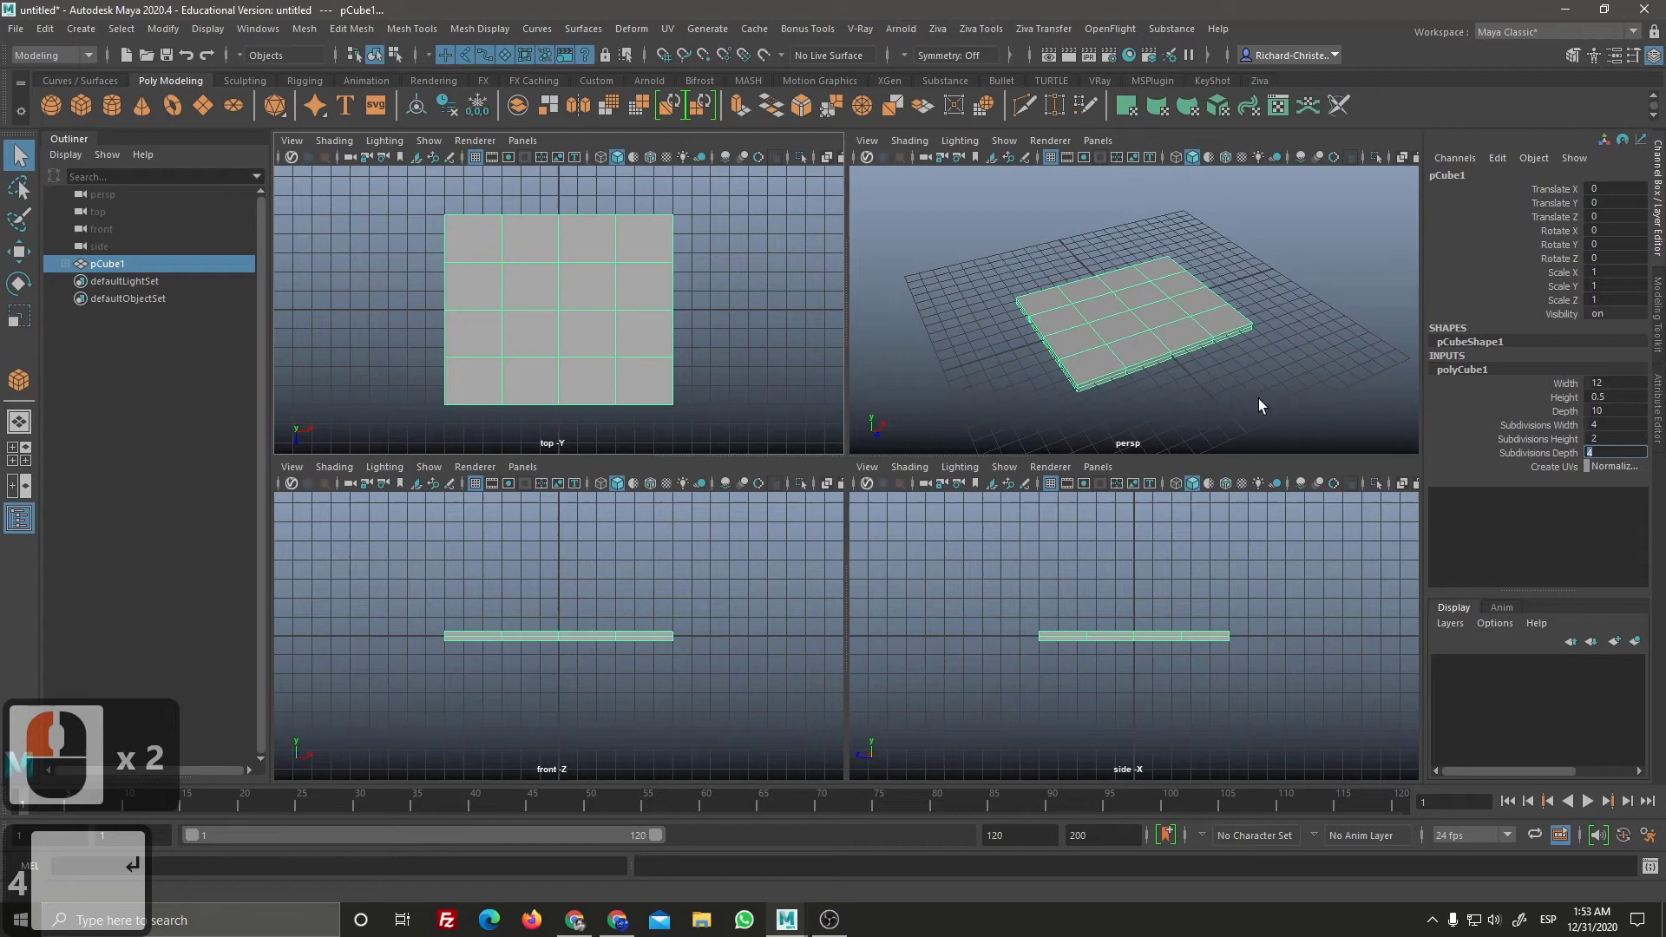
key(KP_4)
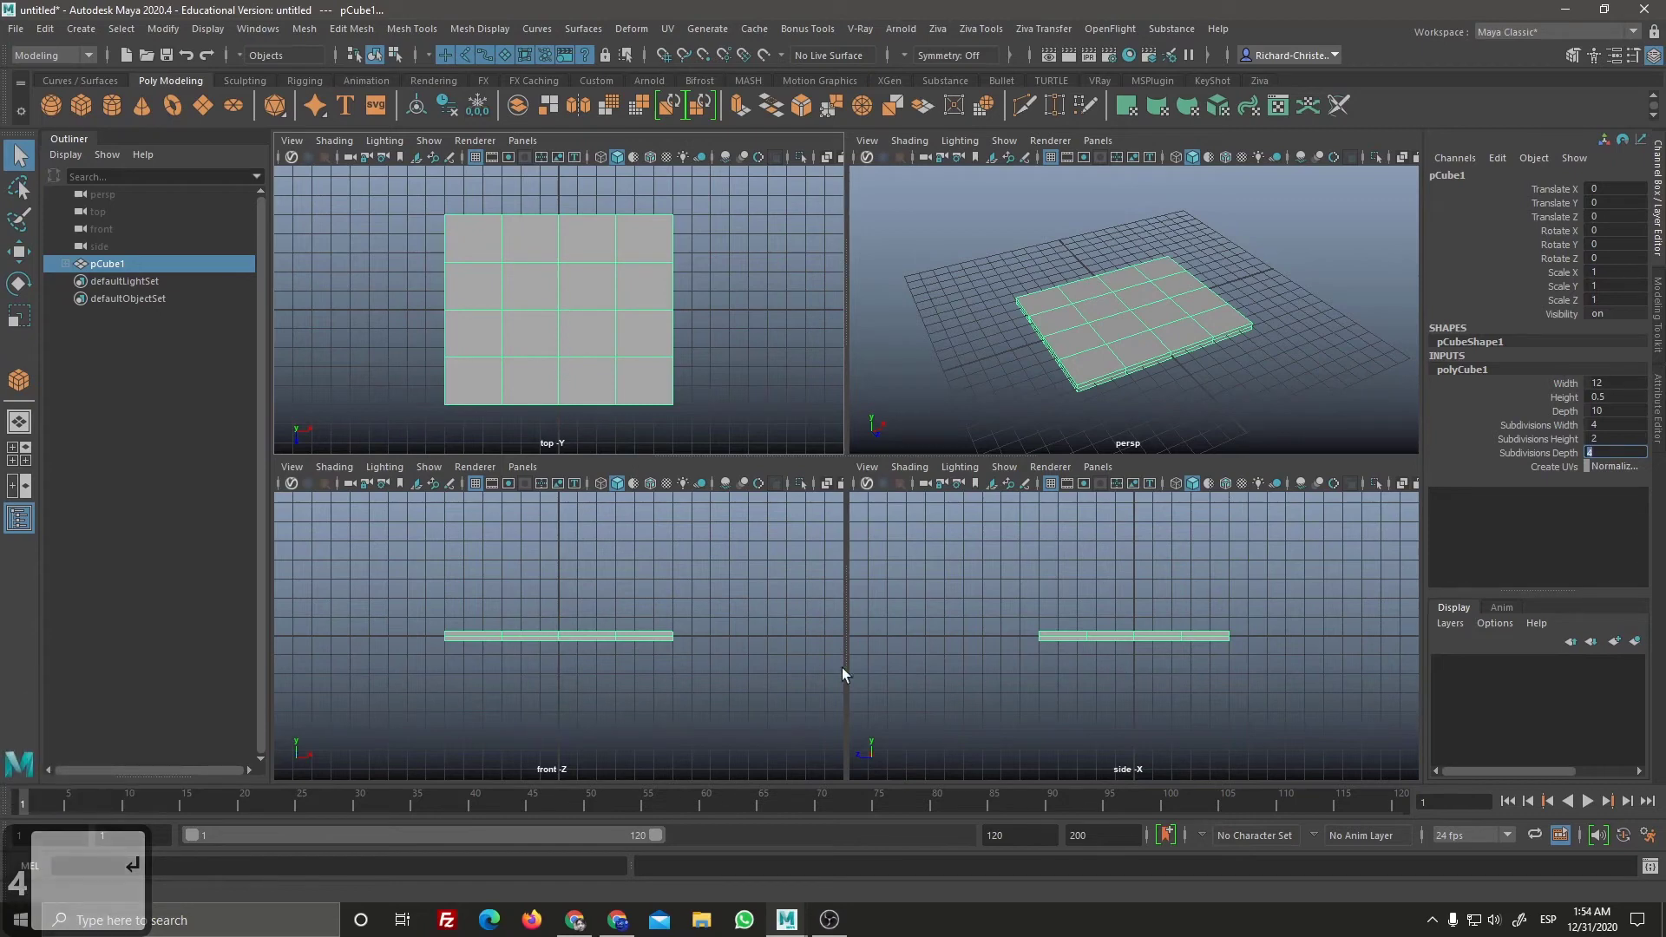
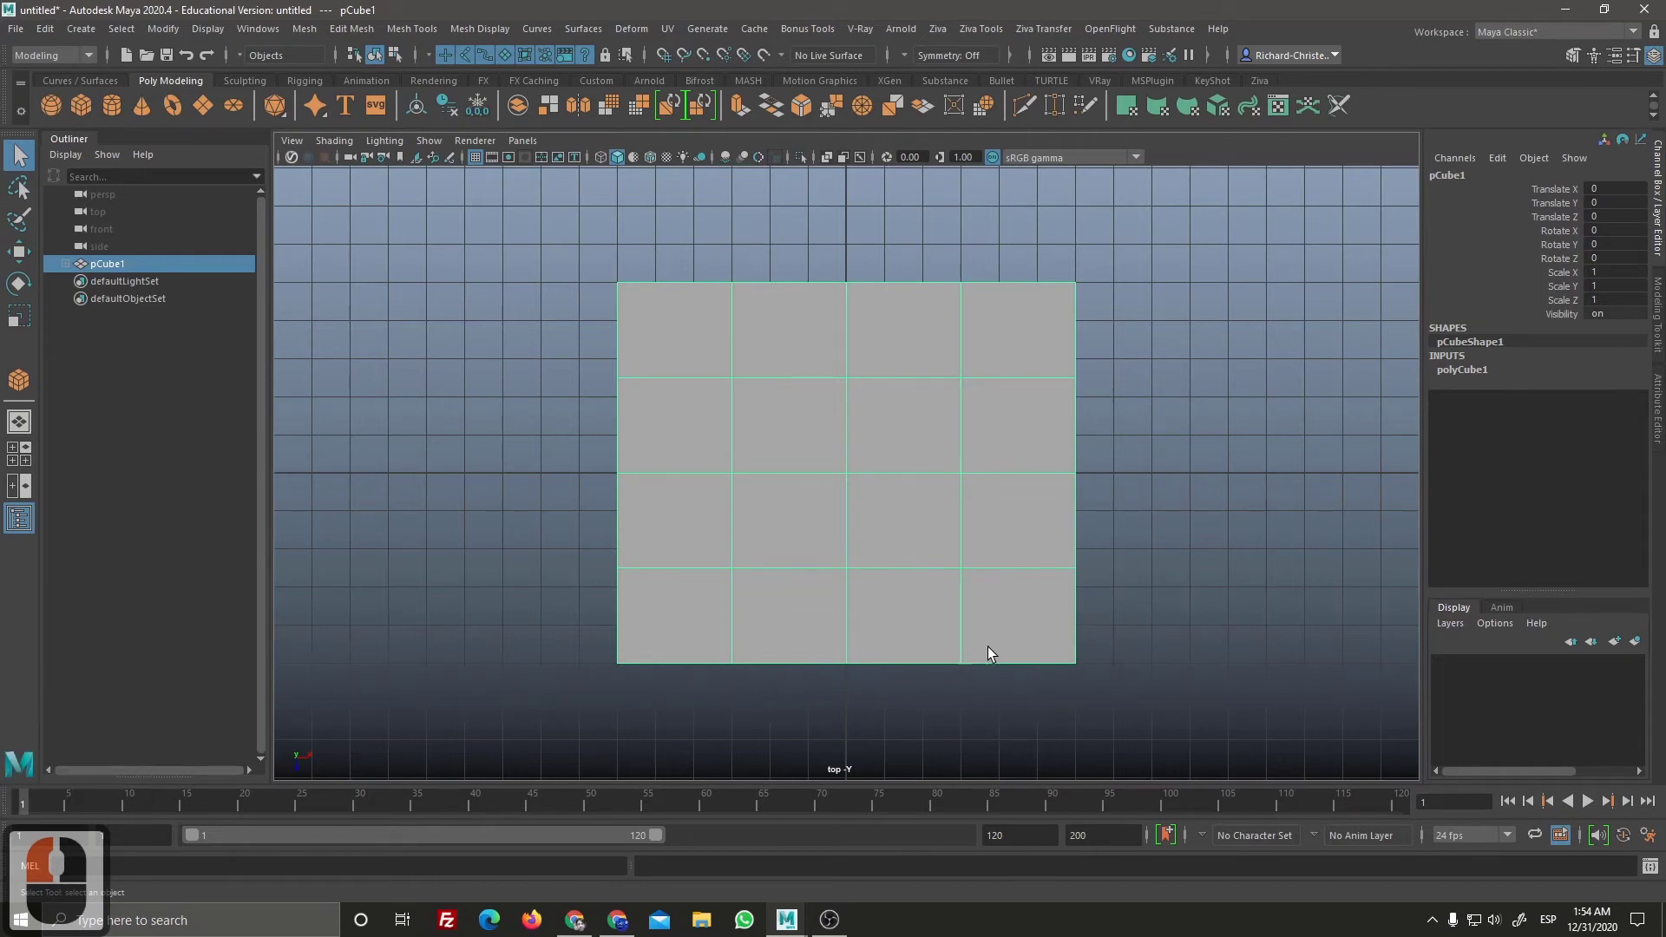
key(4)
key(5)
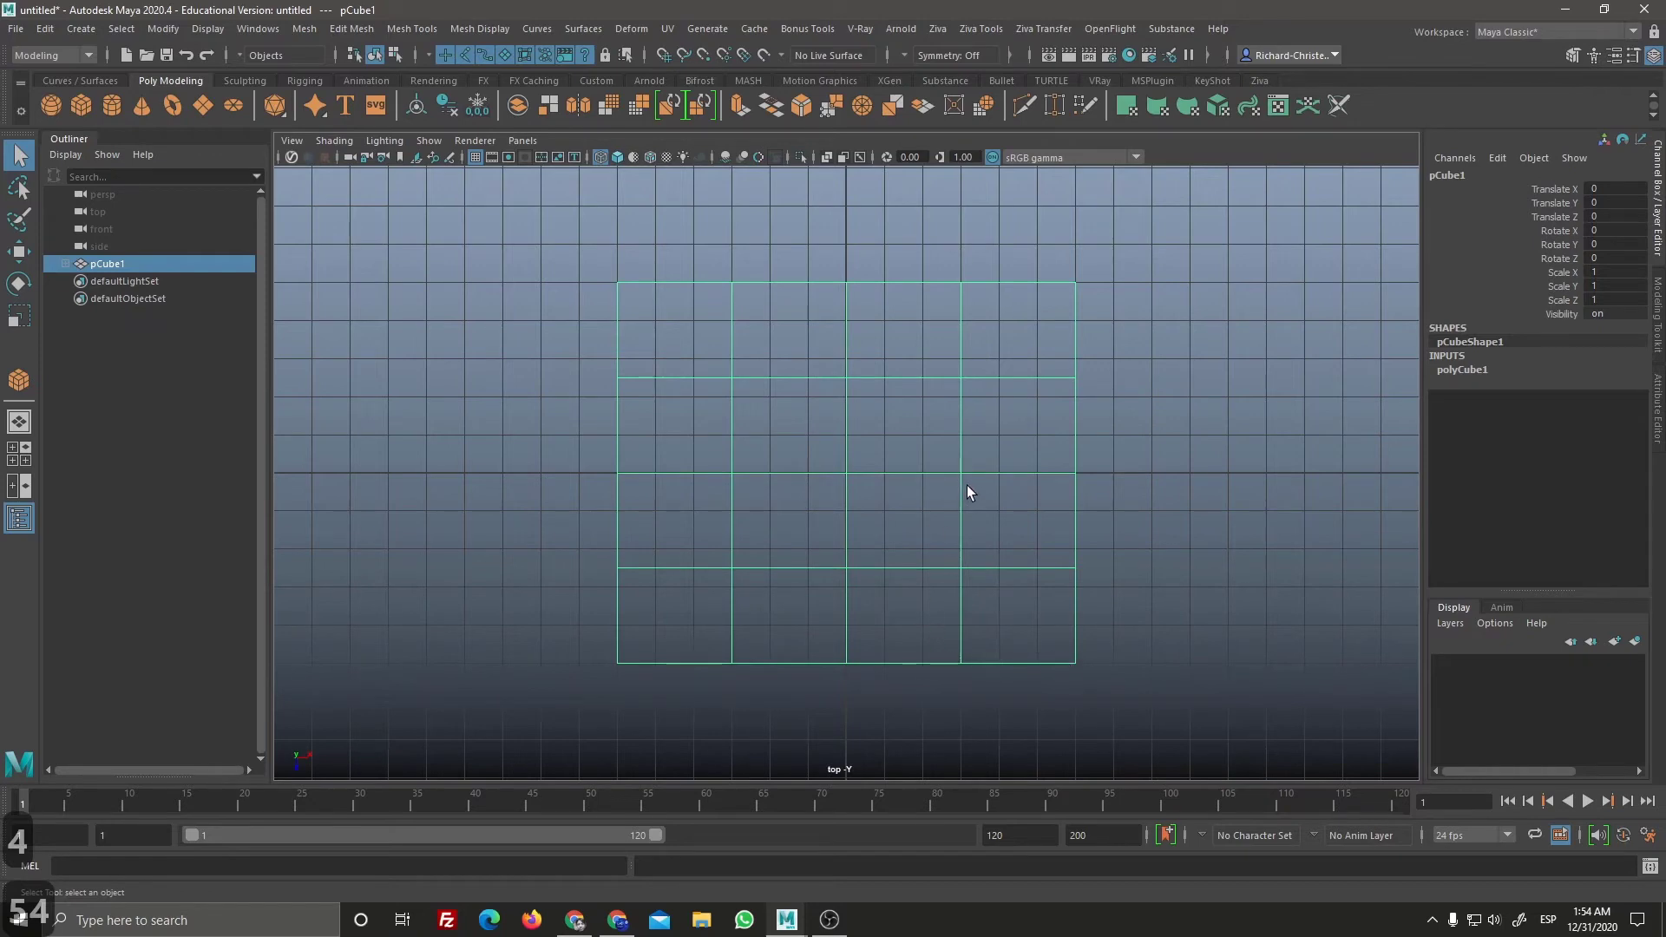
key(5)
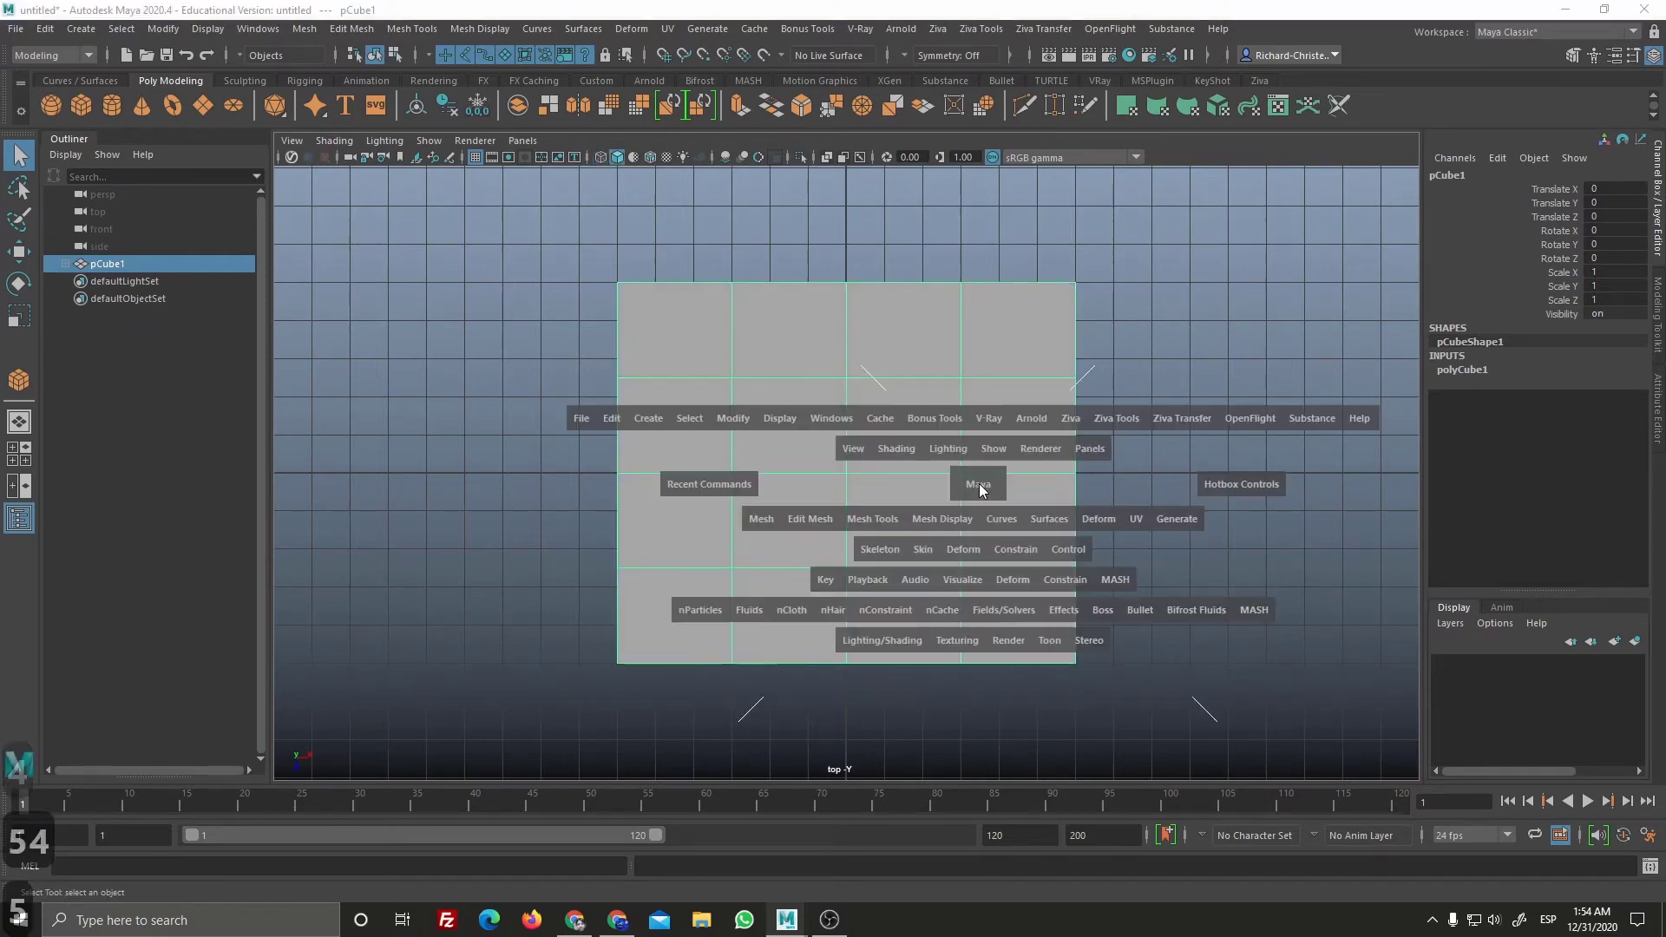
key(space)
key(space)
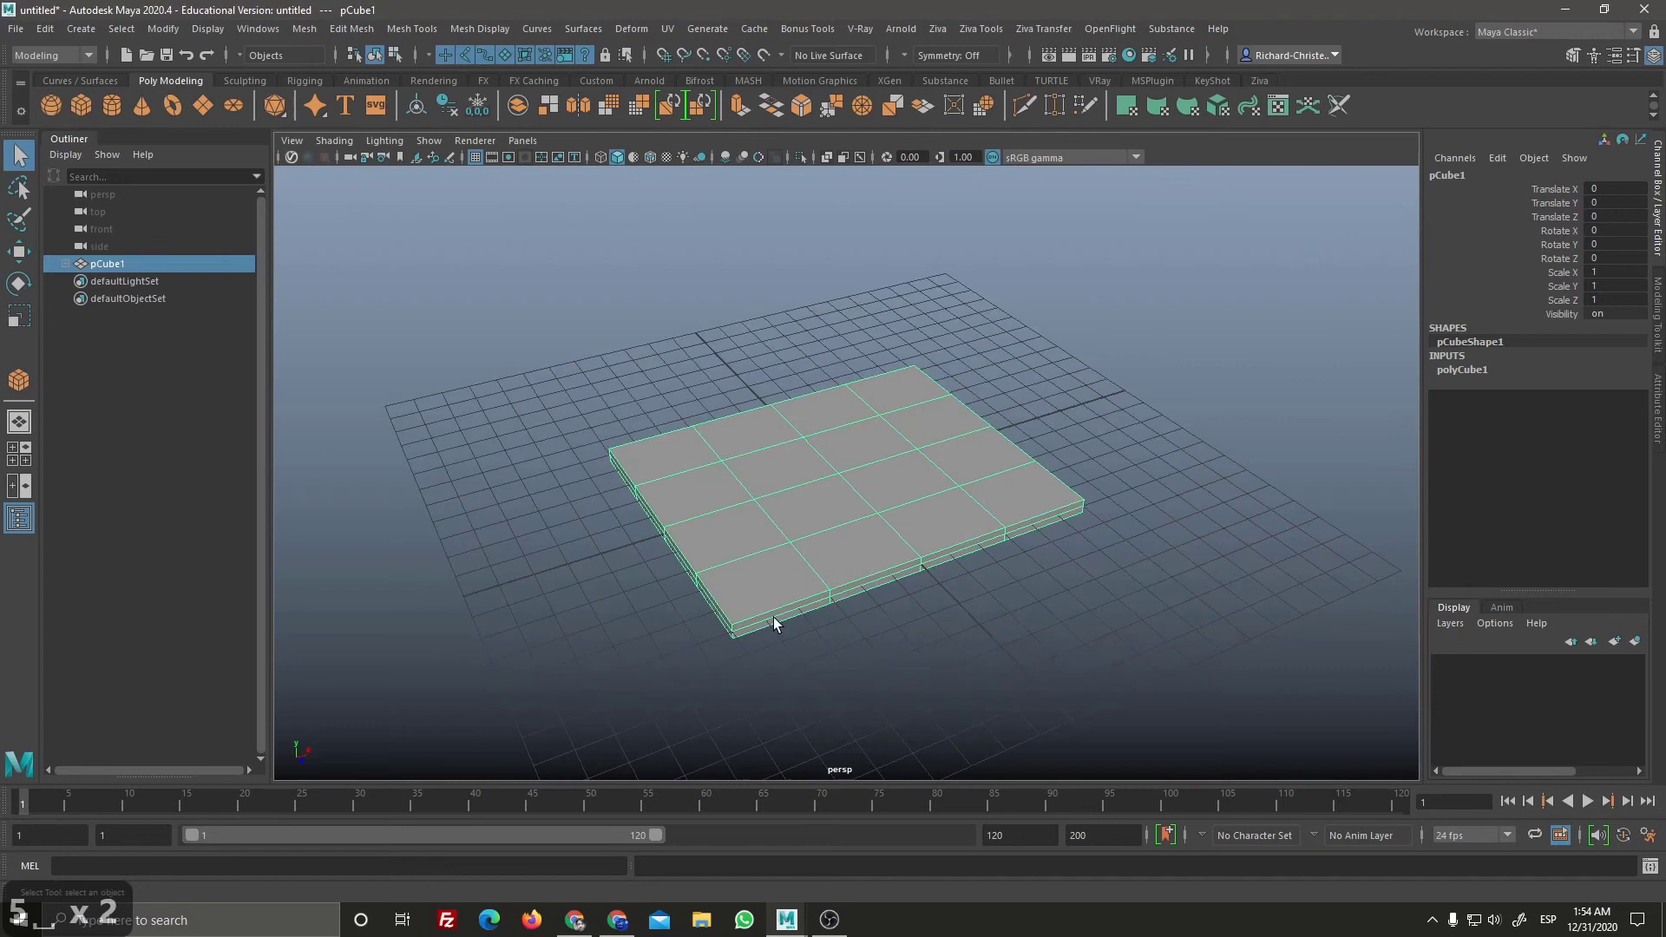
Step: Toggle wireframe and shaded again and bring up the polygon modelling tool list over the slab
key(4)
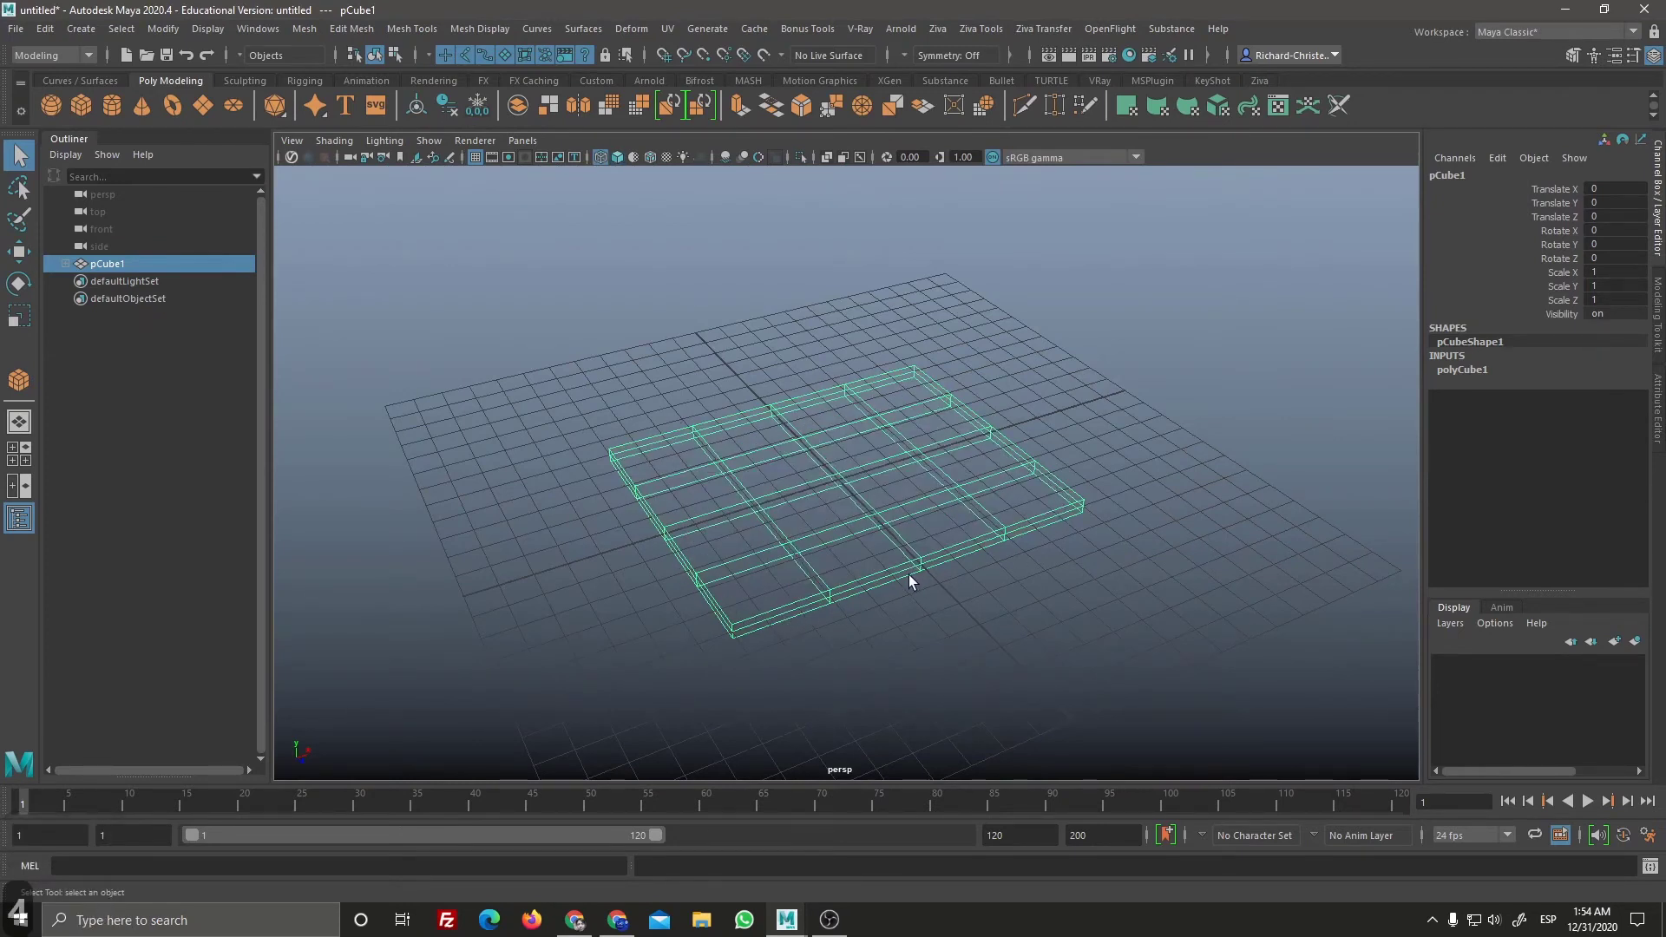
key(5)
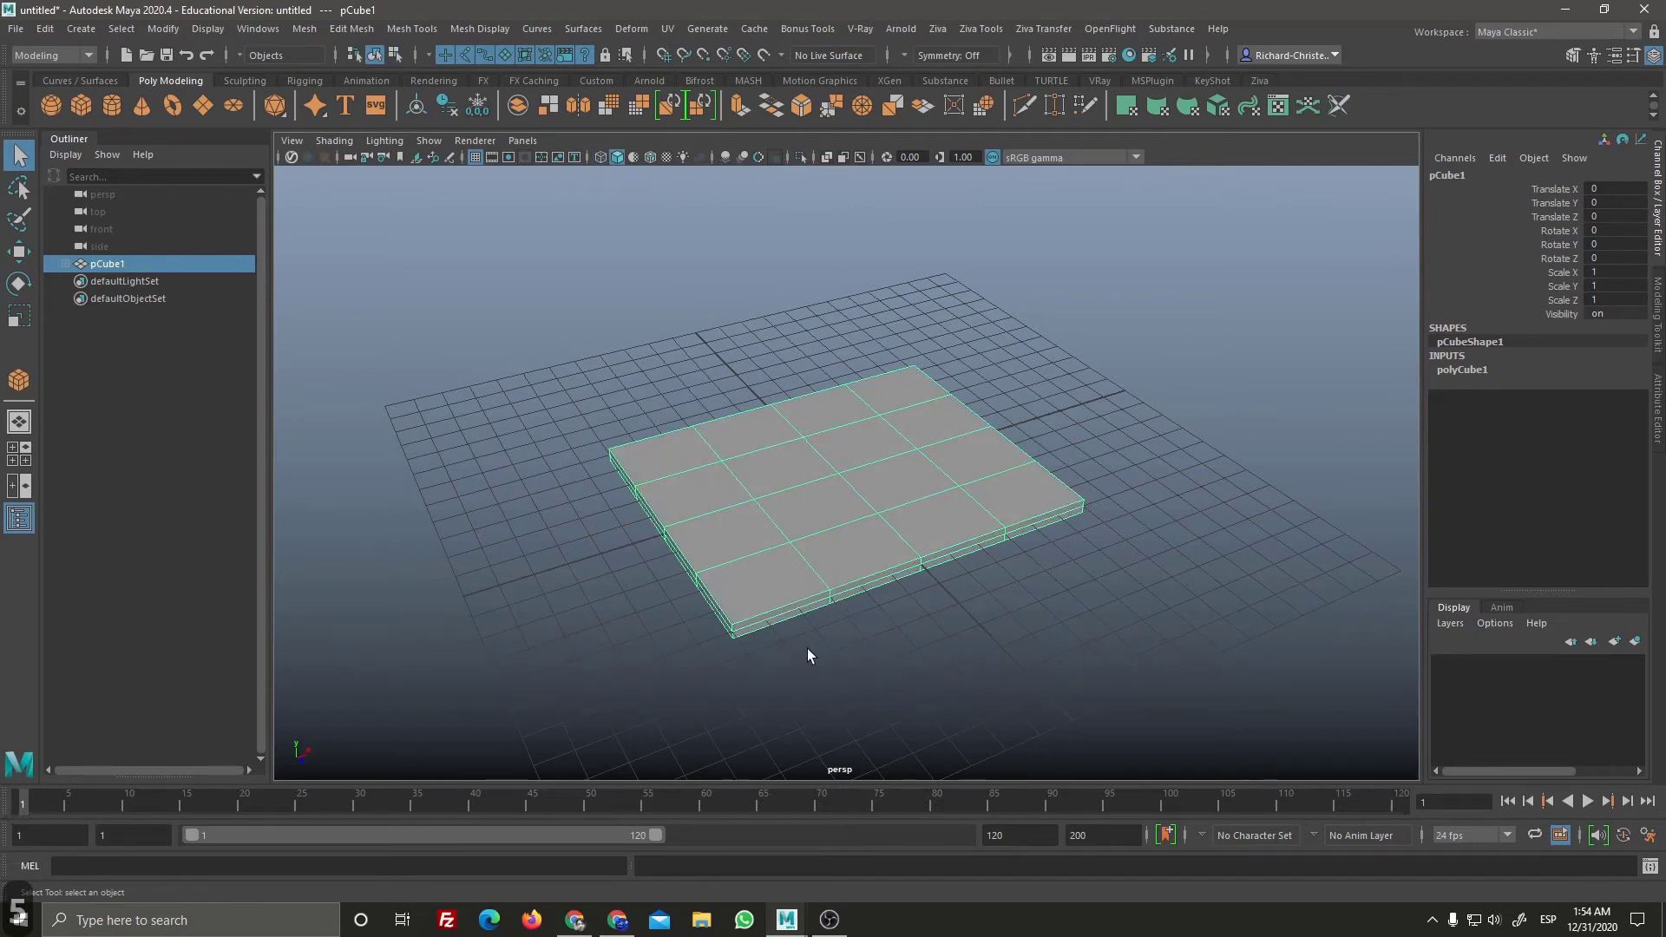
text(4545)
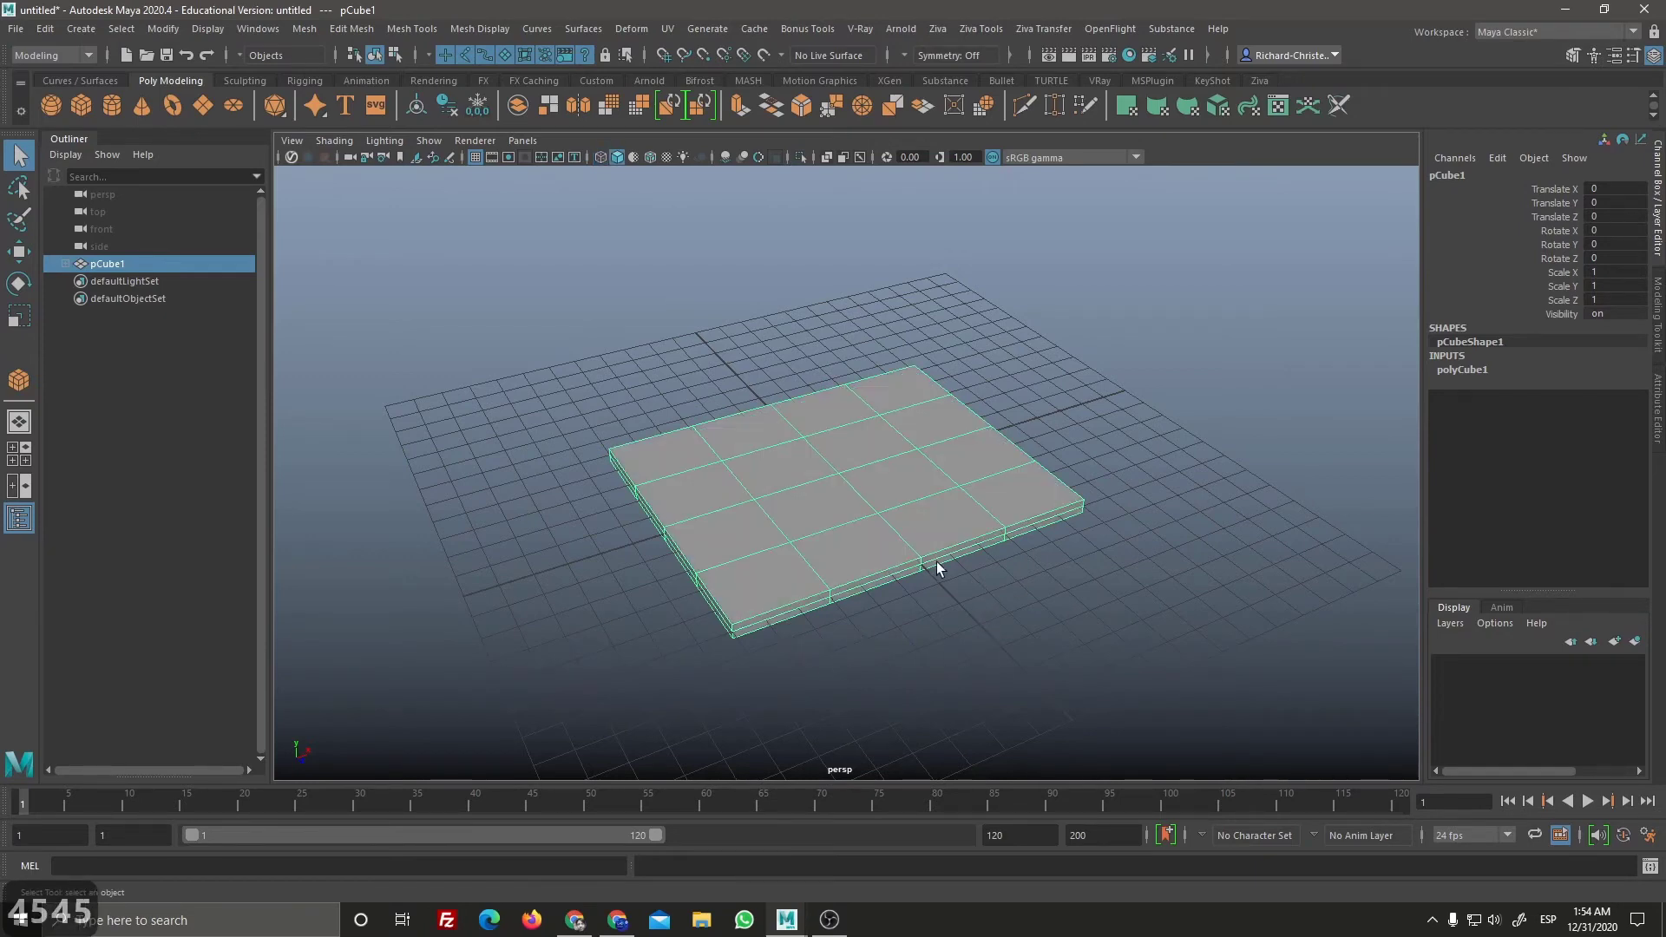
click(643, 344)
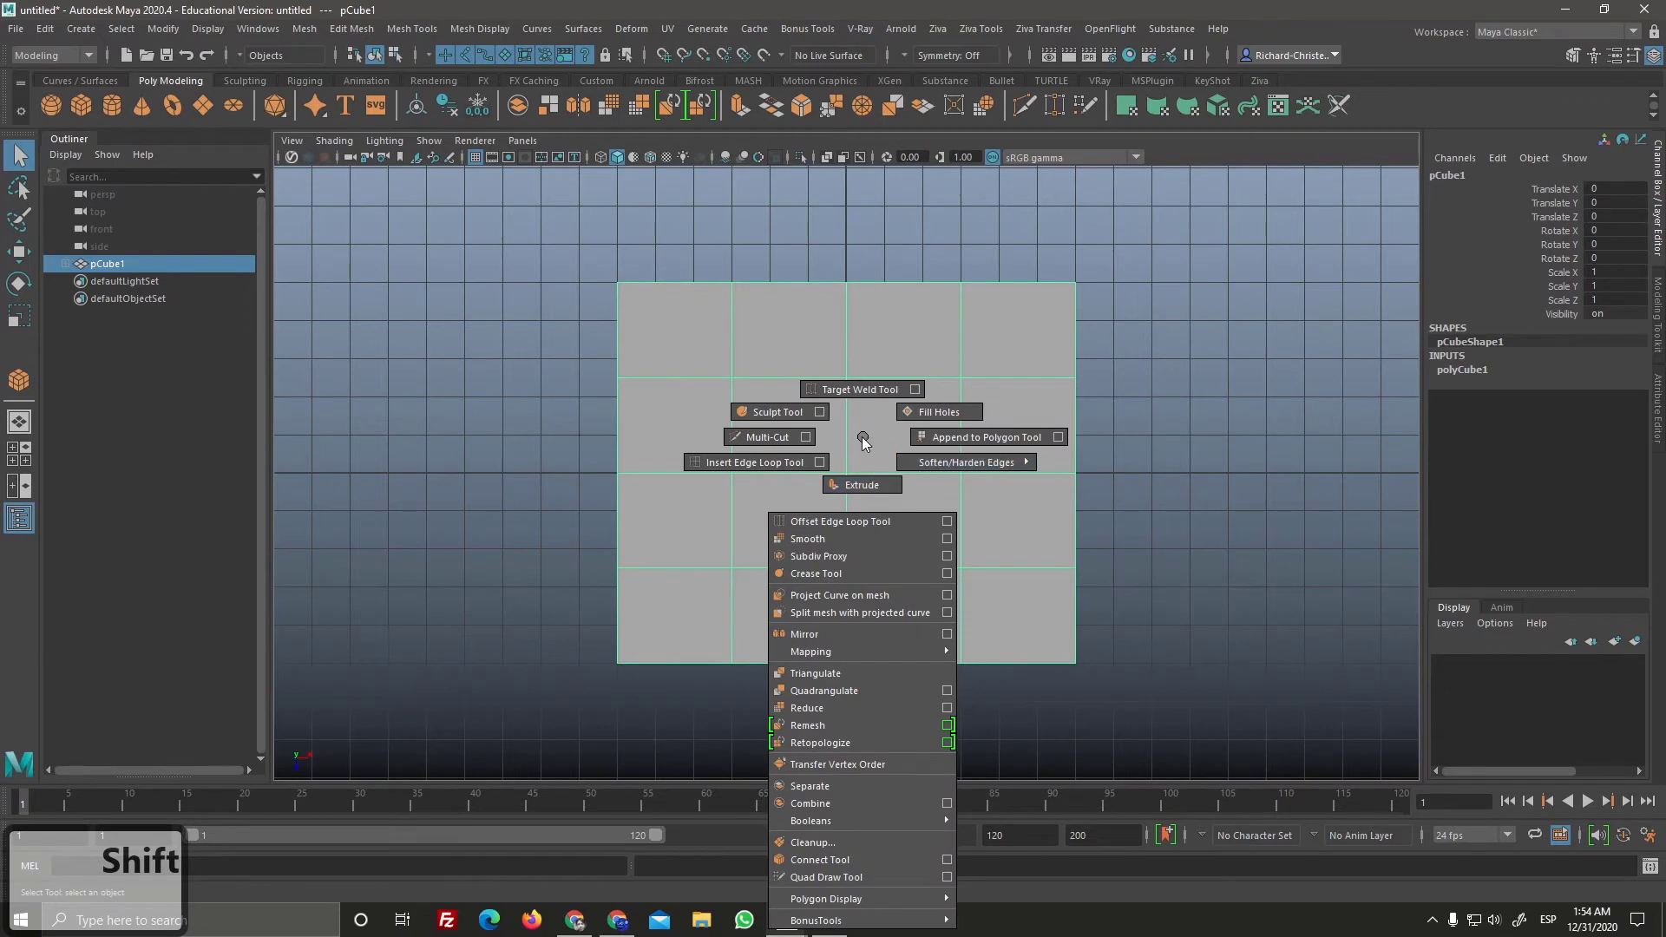
Step: Switch the slab to vertex component mode from the right-click marking menu
right_click(865, 442)
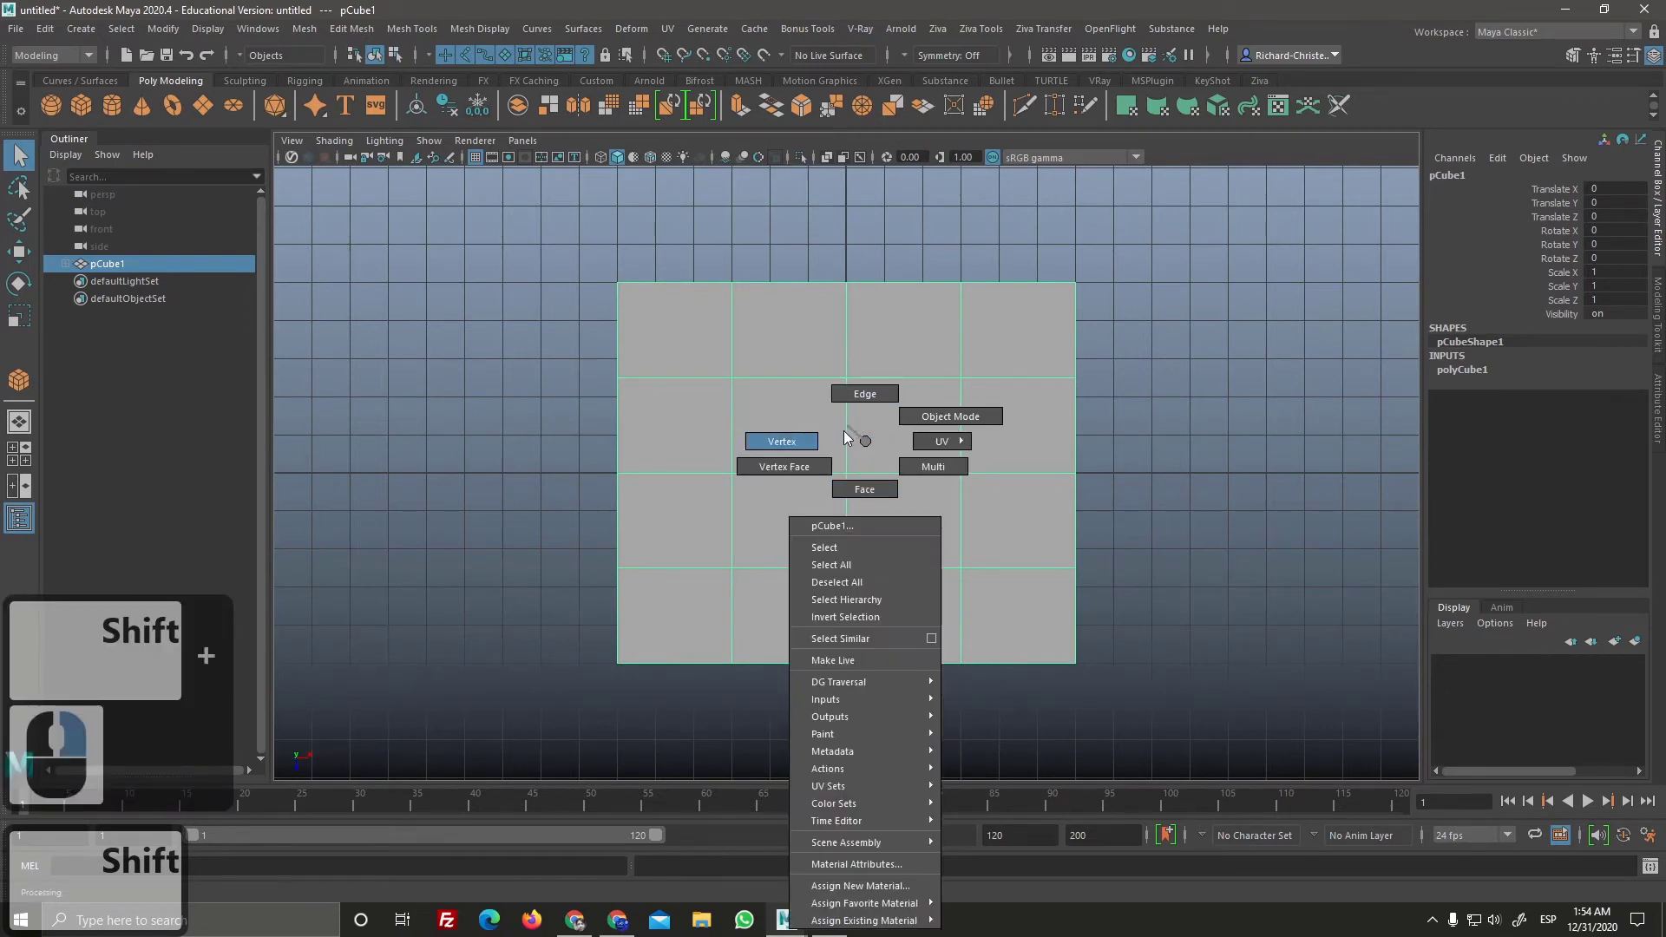
right_click(804, 434)
right_click(835, 511)
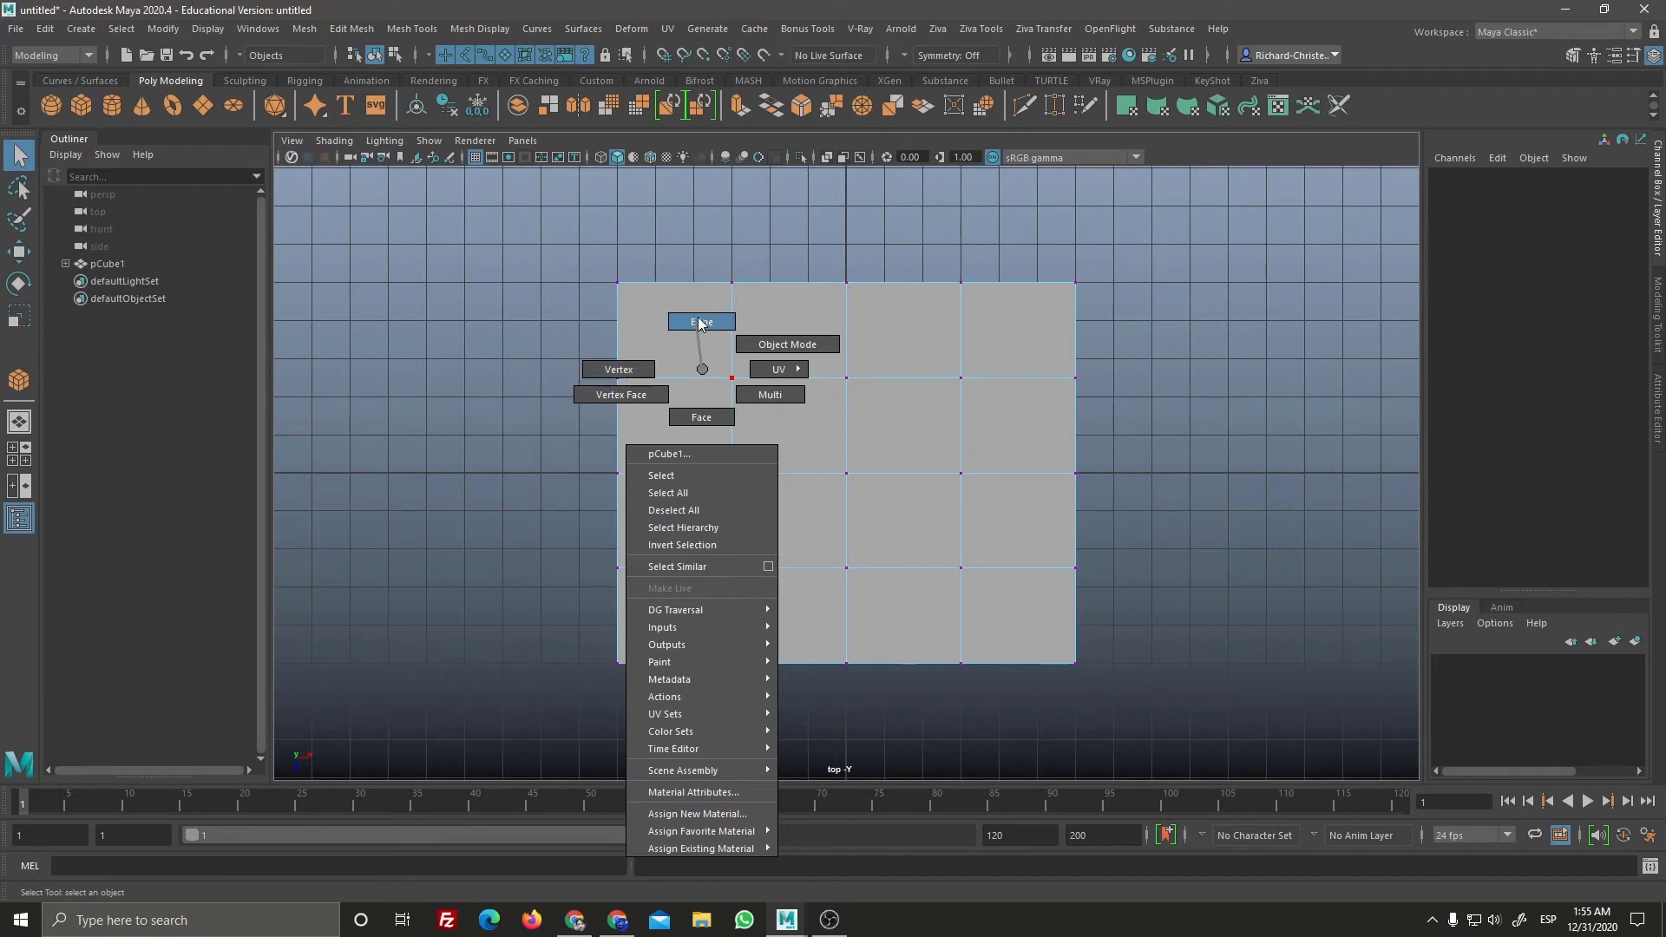
right_click(709, 371)
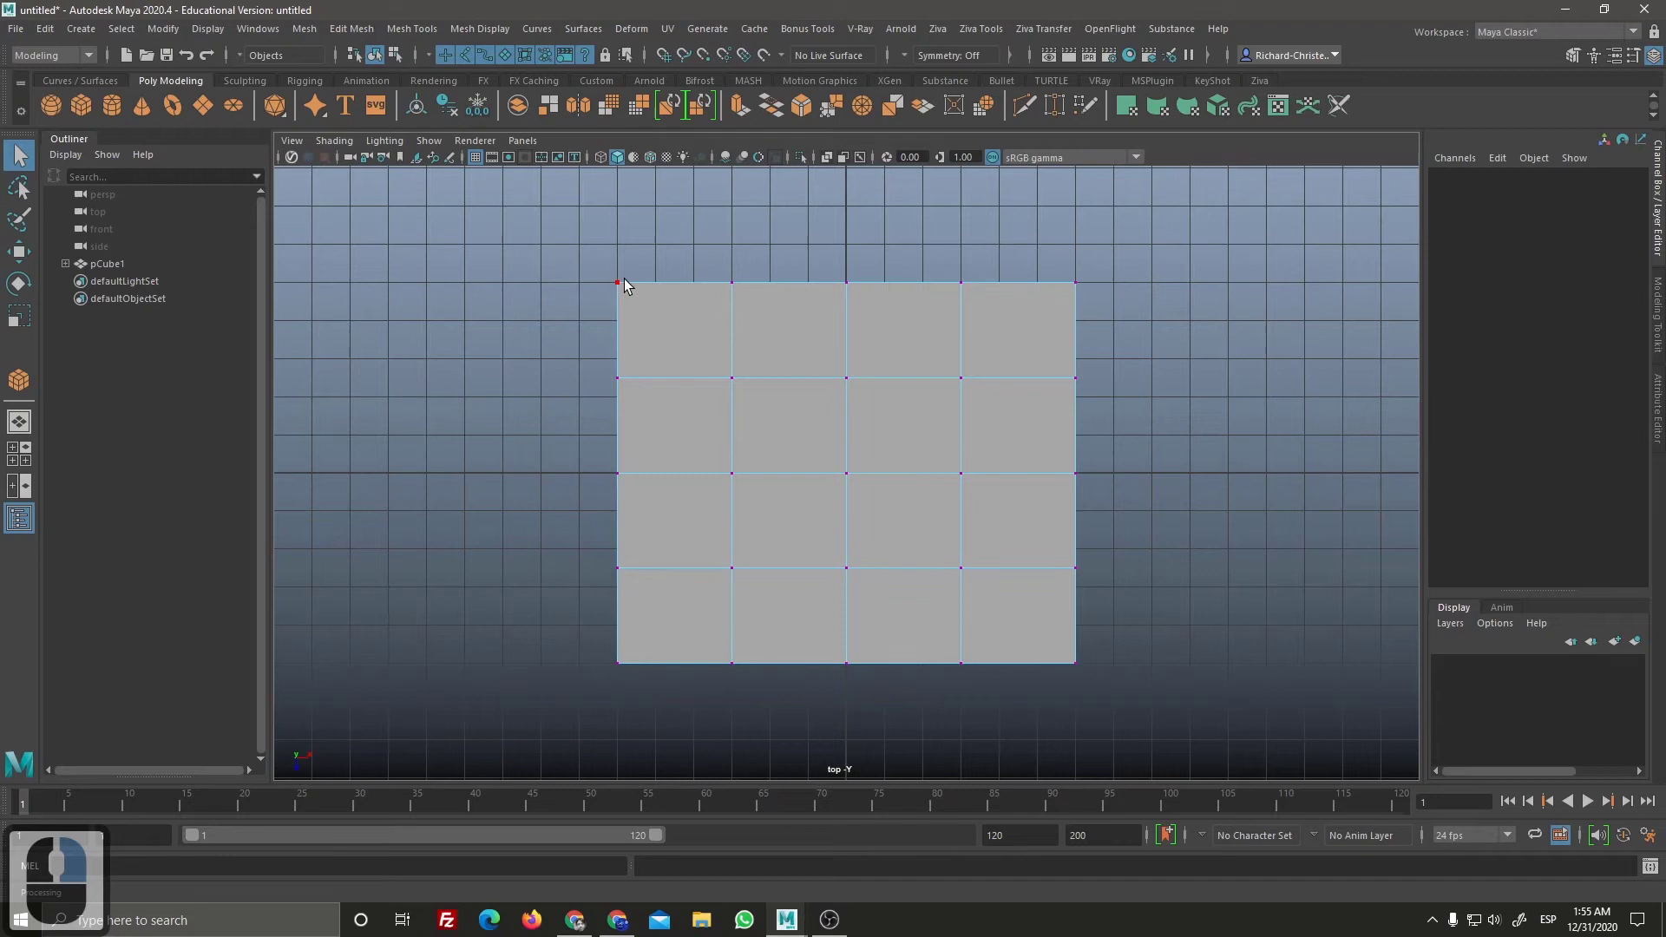
click(758, 371)
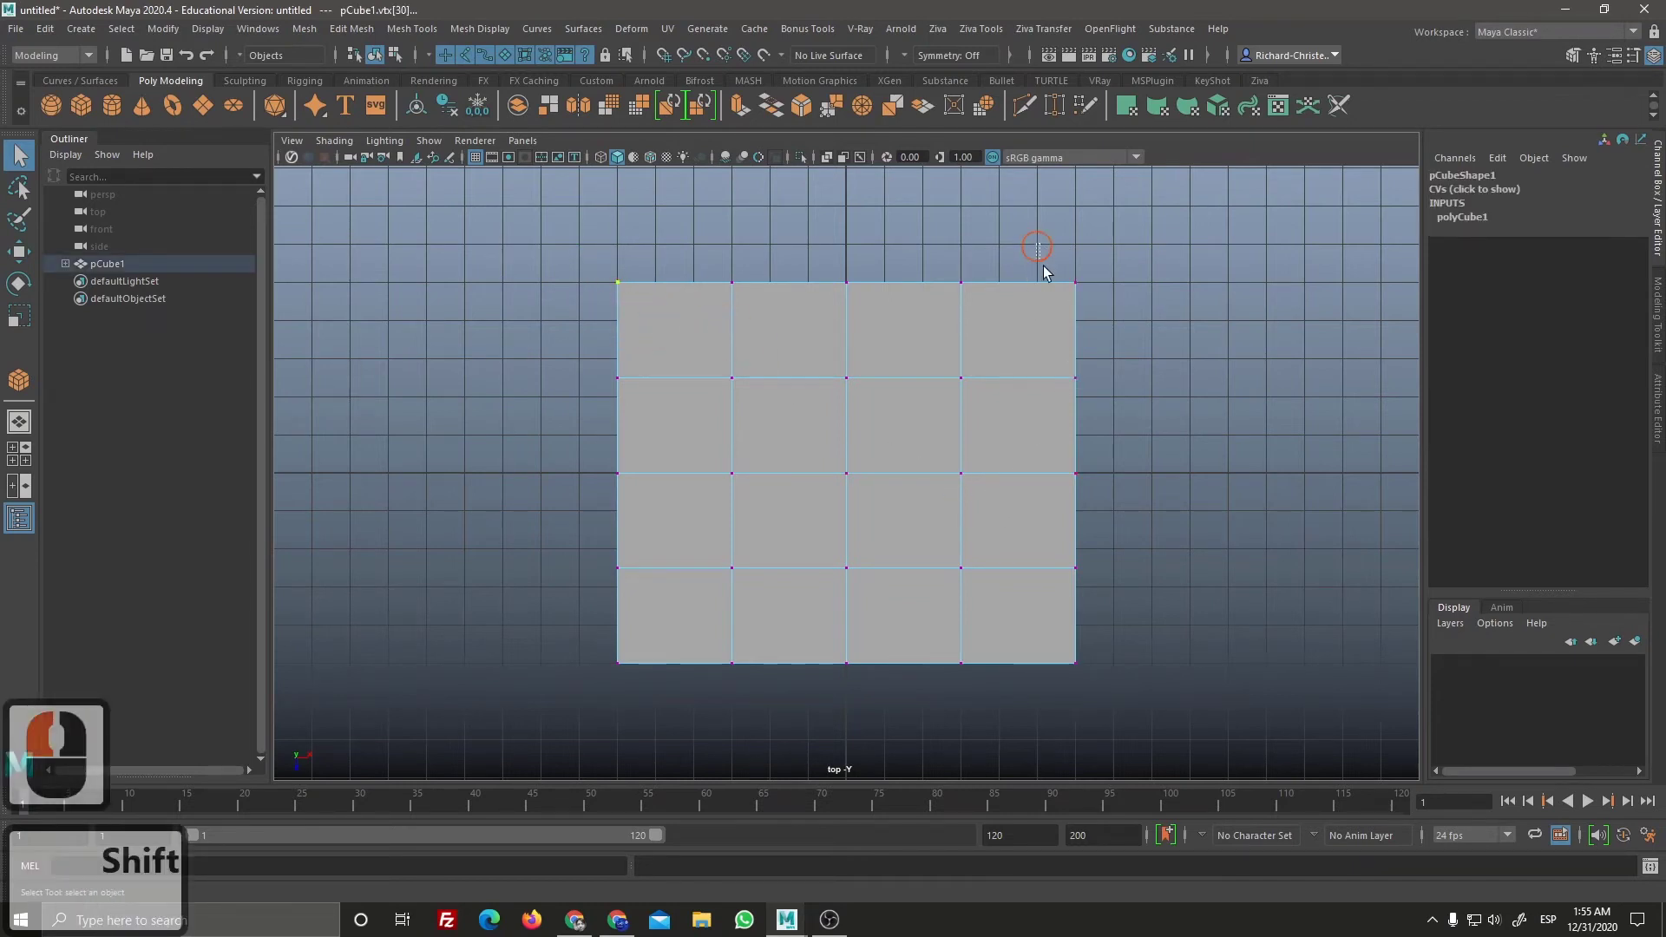
Step: Pick the slab's corner vertices one after another in the top view
click(1116, 350)
click(586, 245)
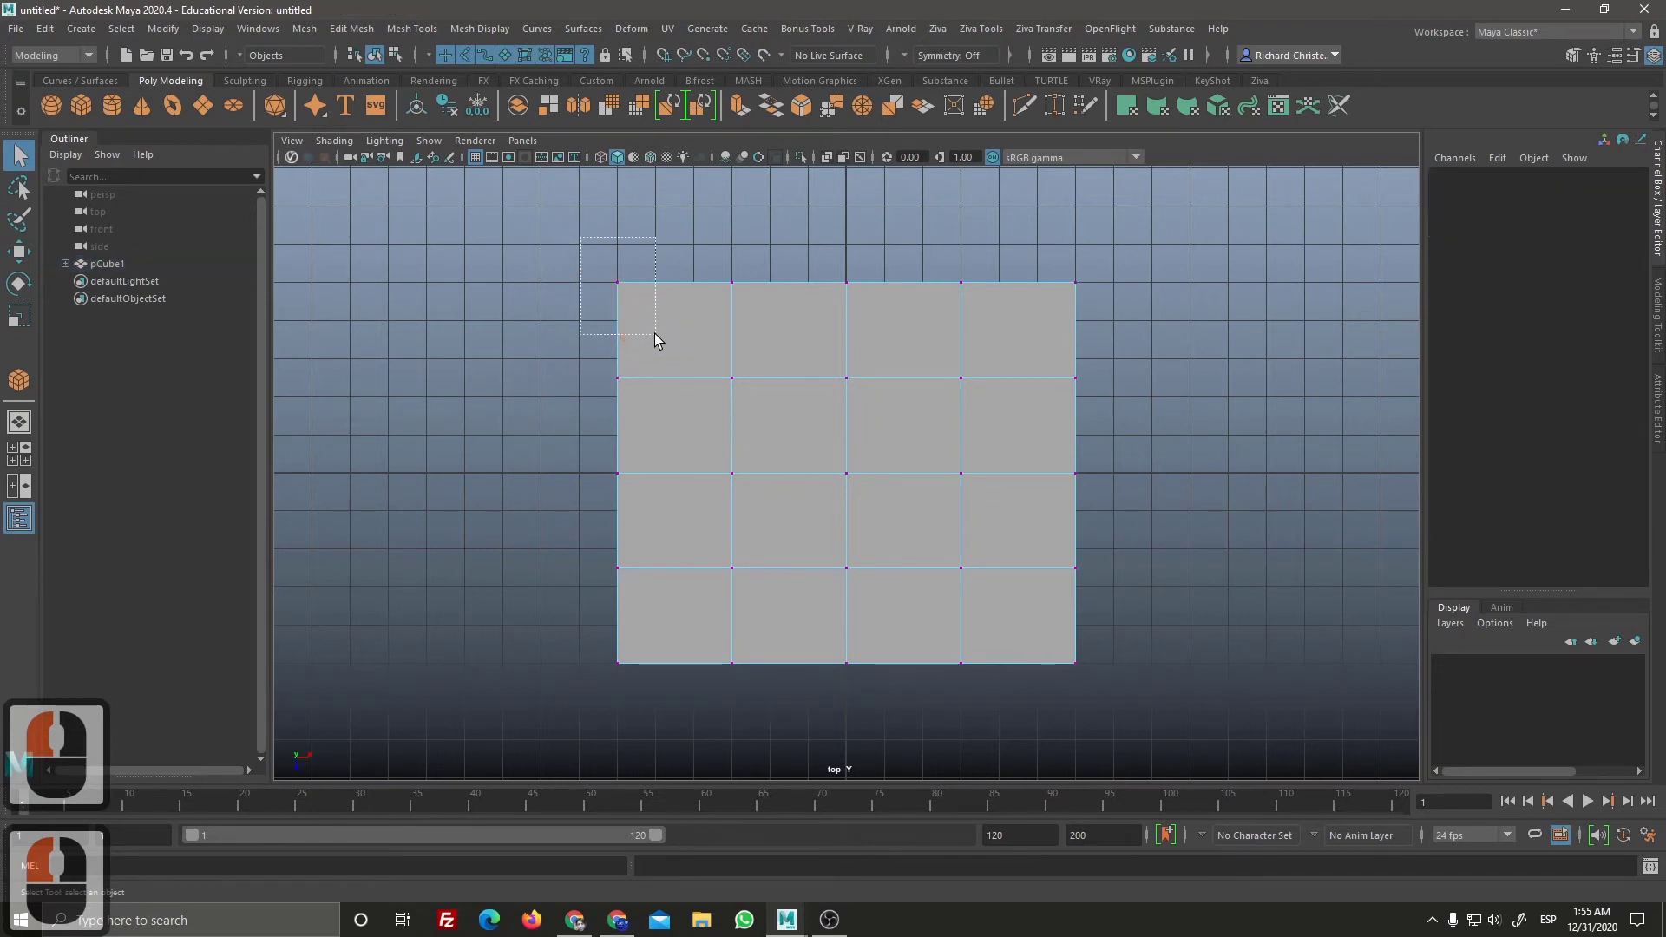
click(661, 342)
click(666, 324)
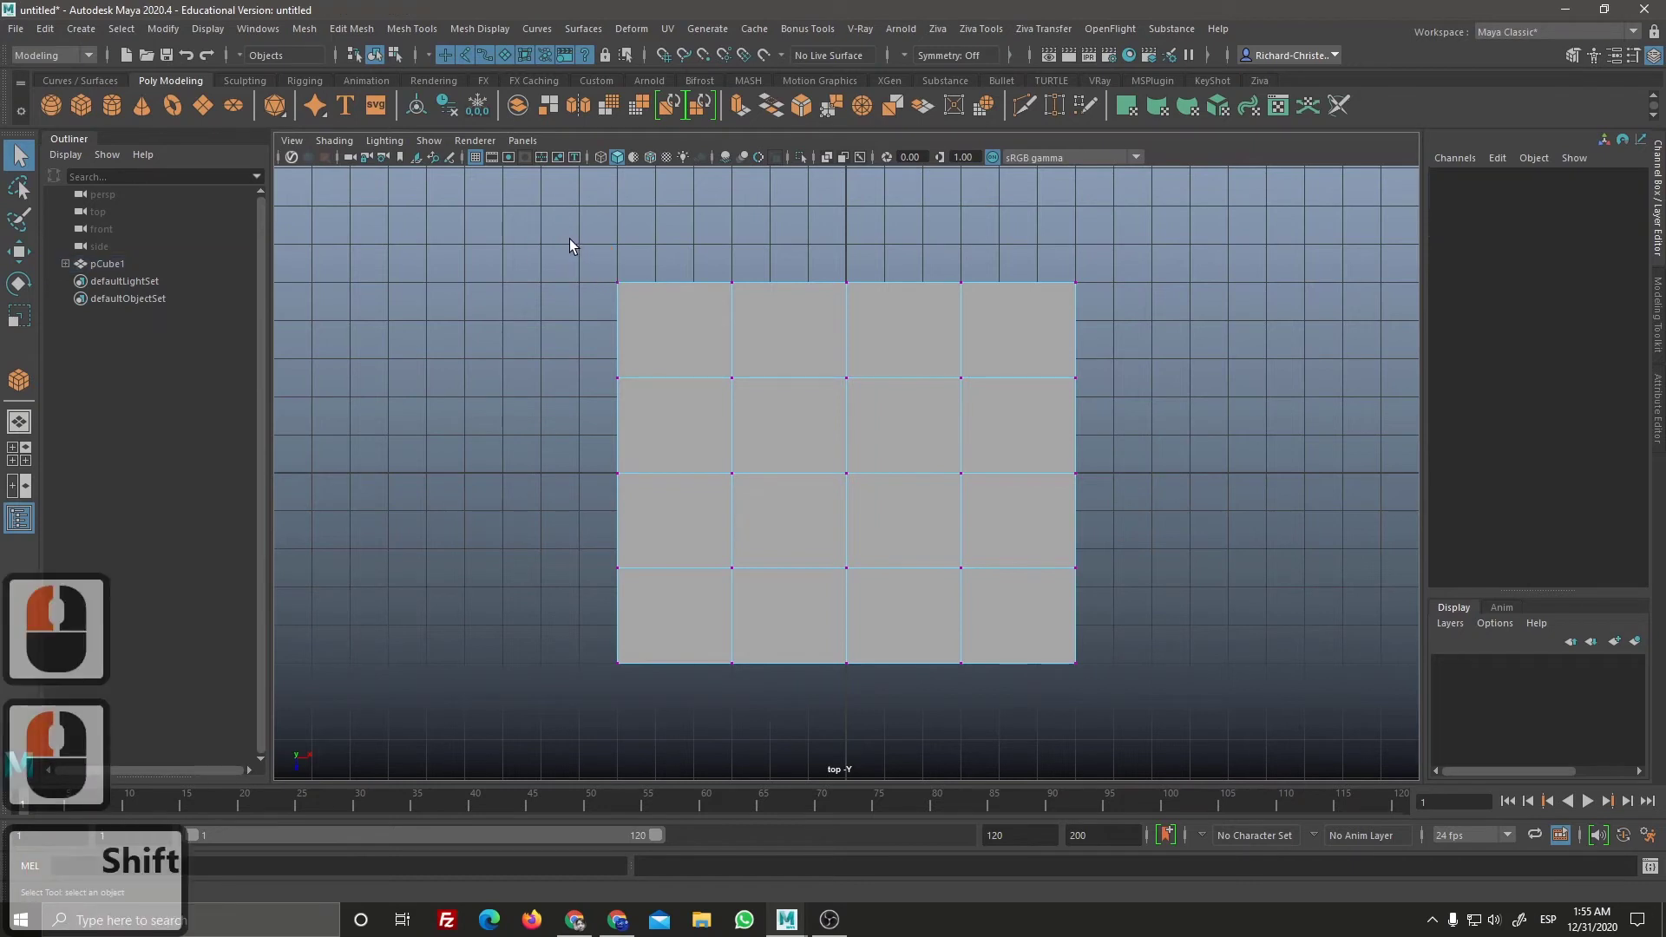
Step: Scale the four corner vertices inward to chamfer the flat box's outline, undoing and redoing to settle the amount
click(673, 337)
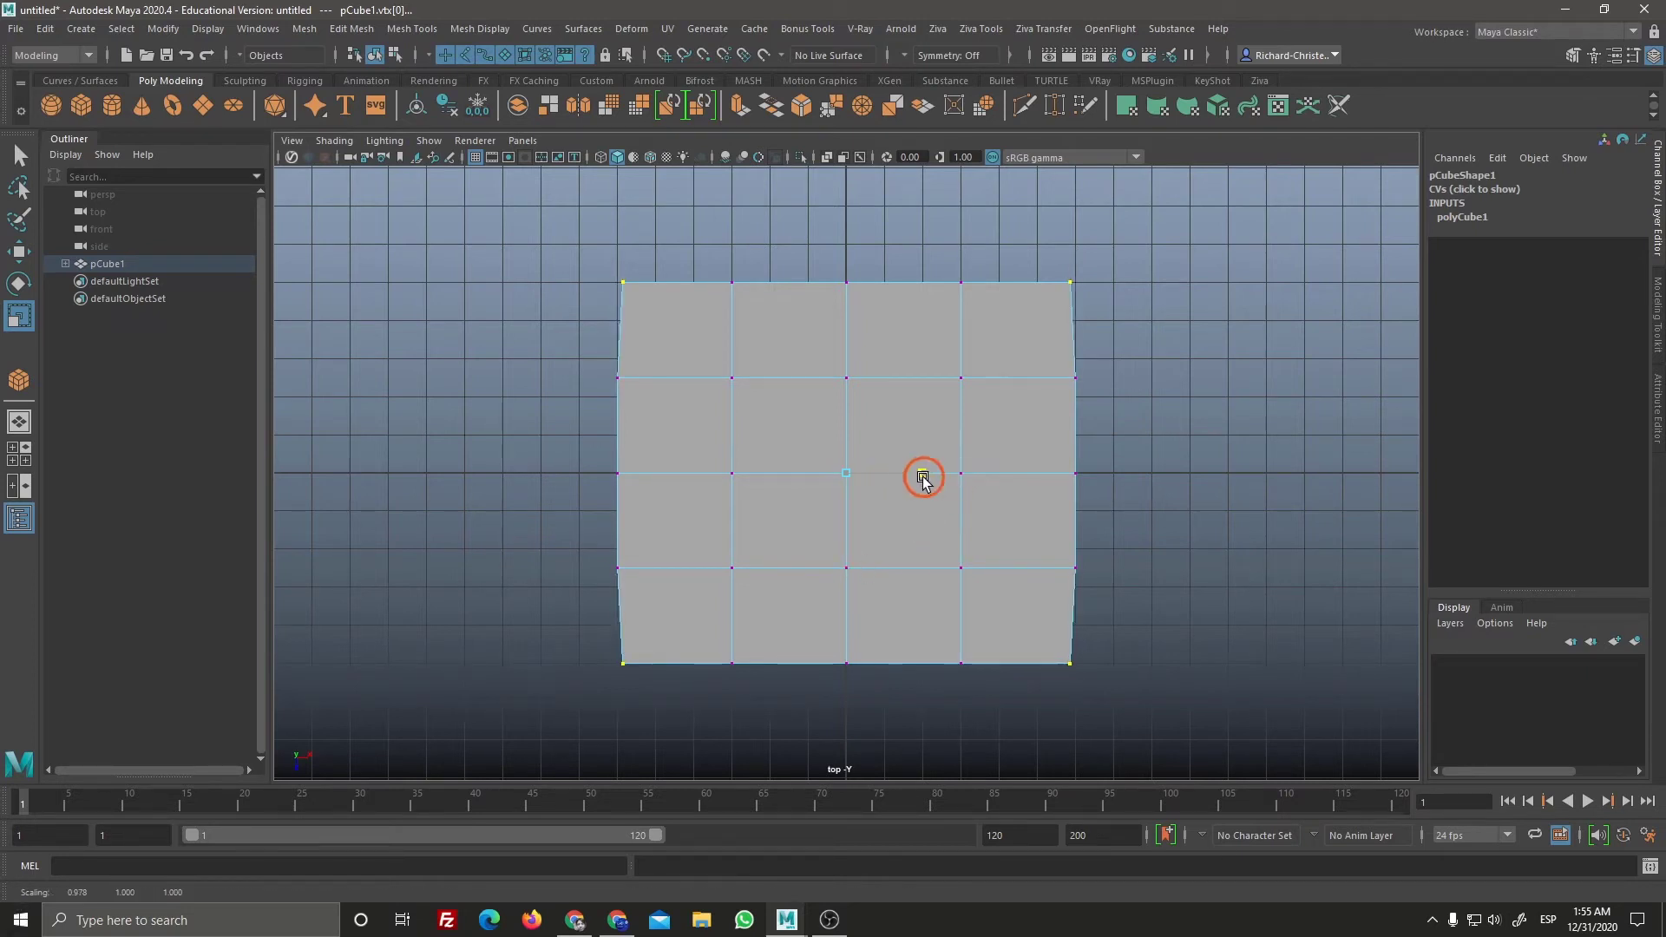
click(919, 488)
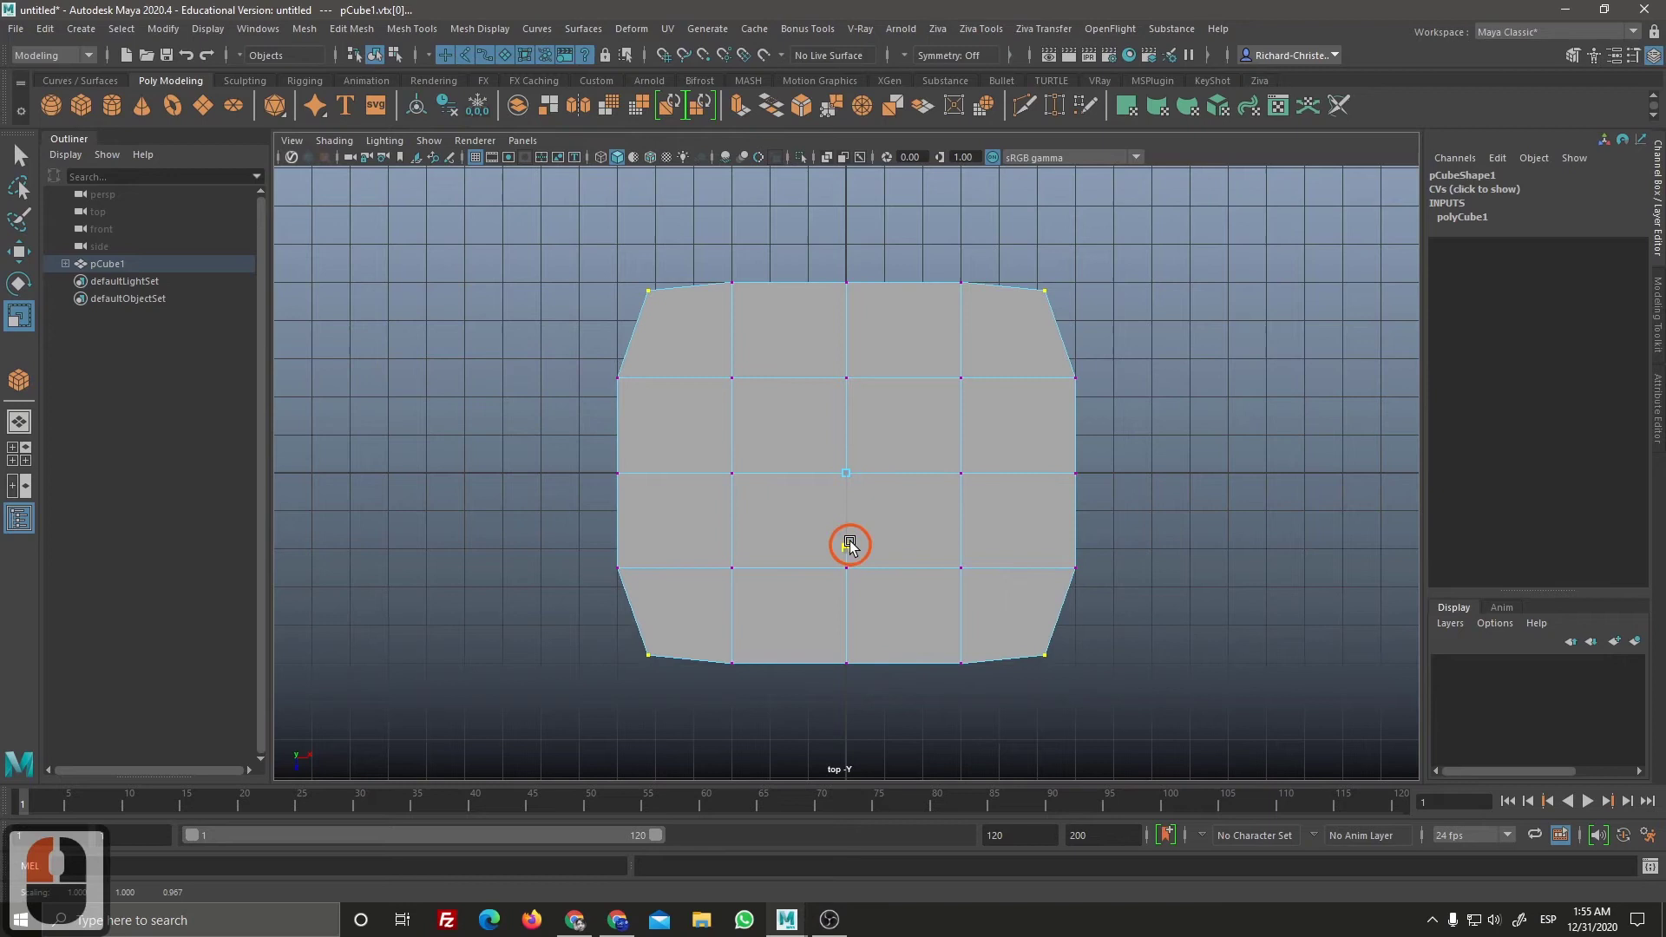
click(859, 539)
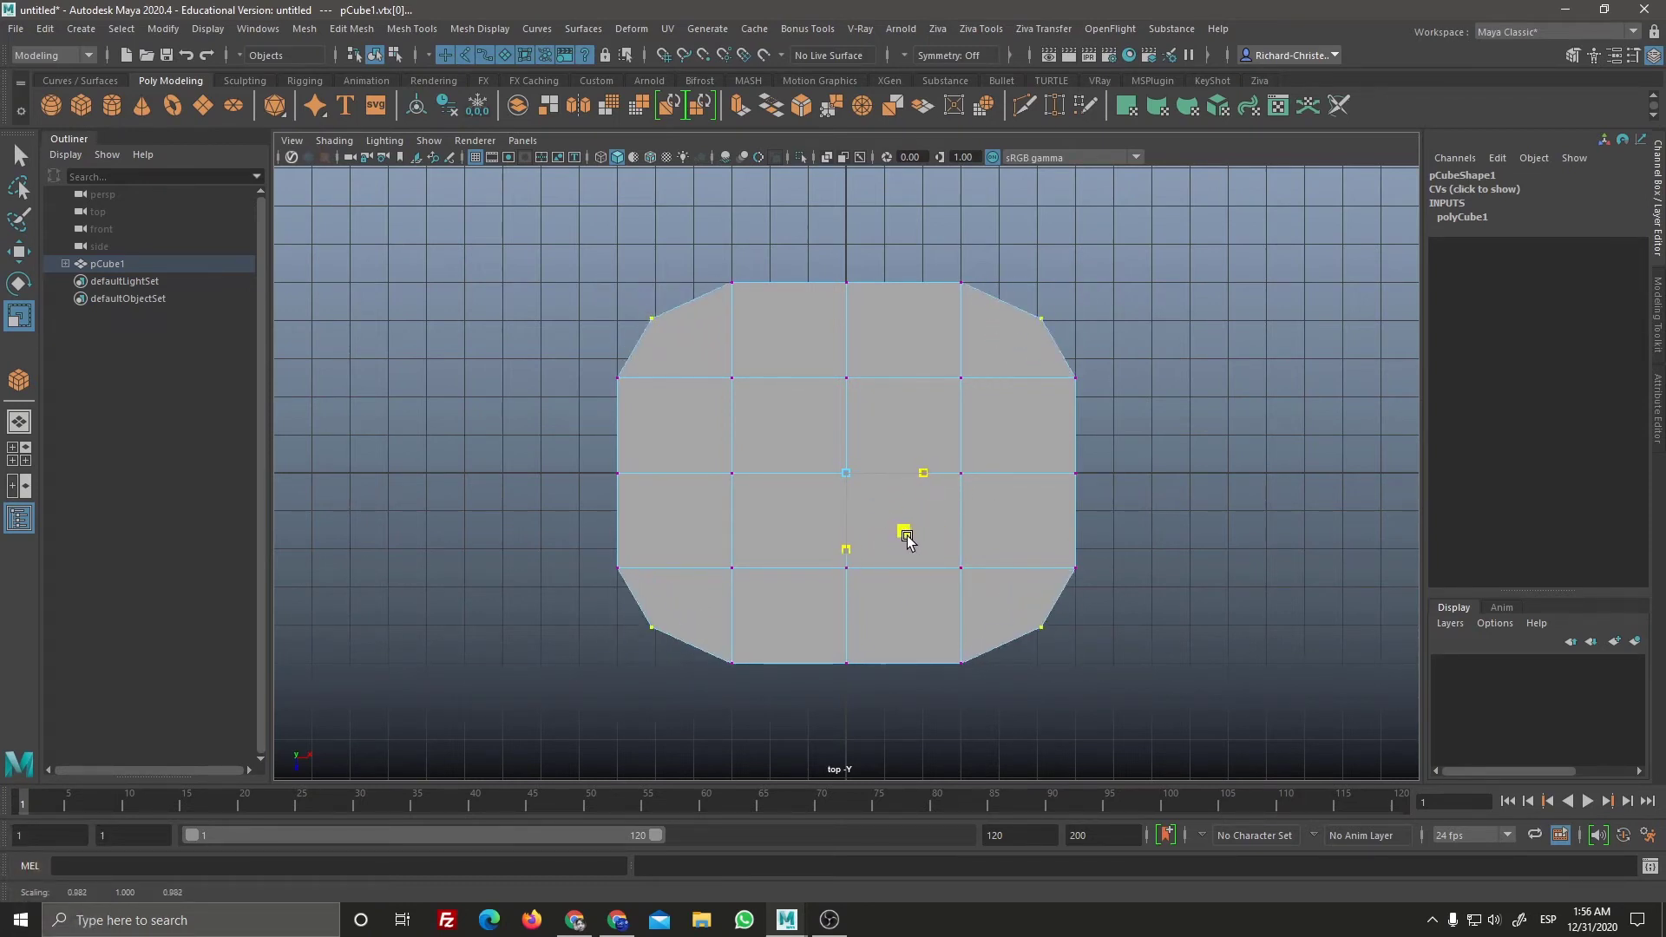
click(922, 545)
key(ctrl+x)
key(z)
key(z)
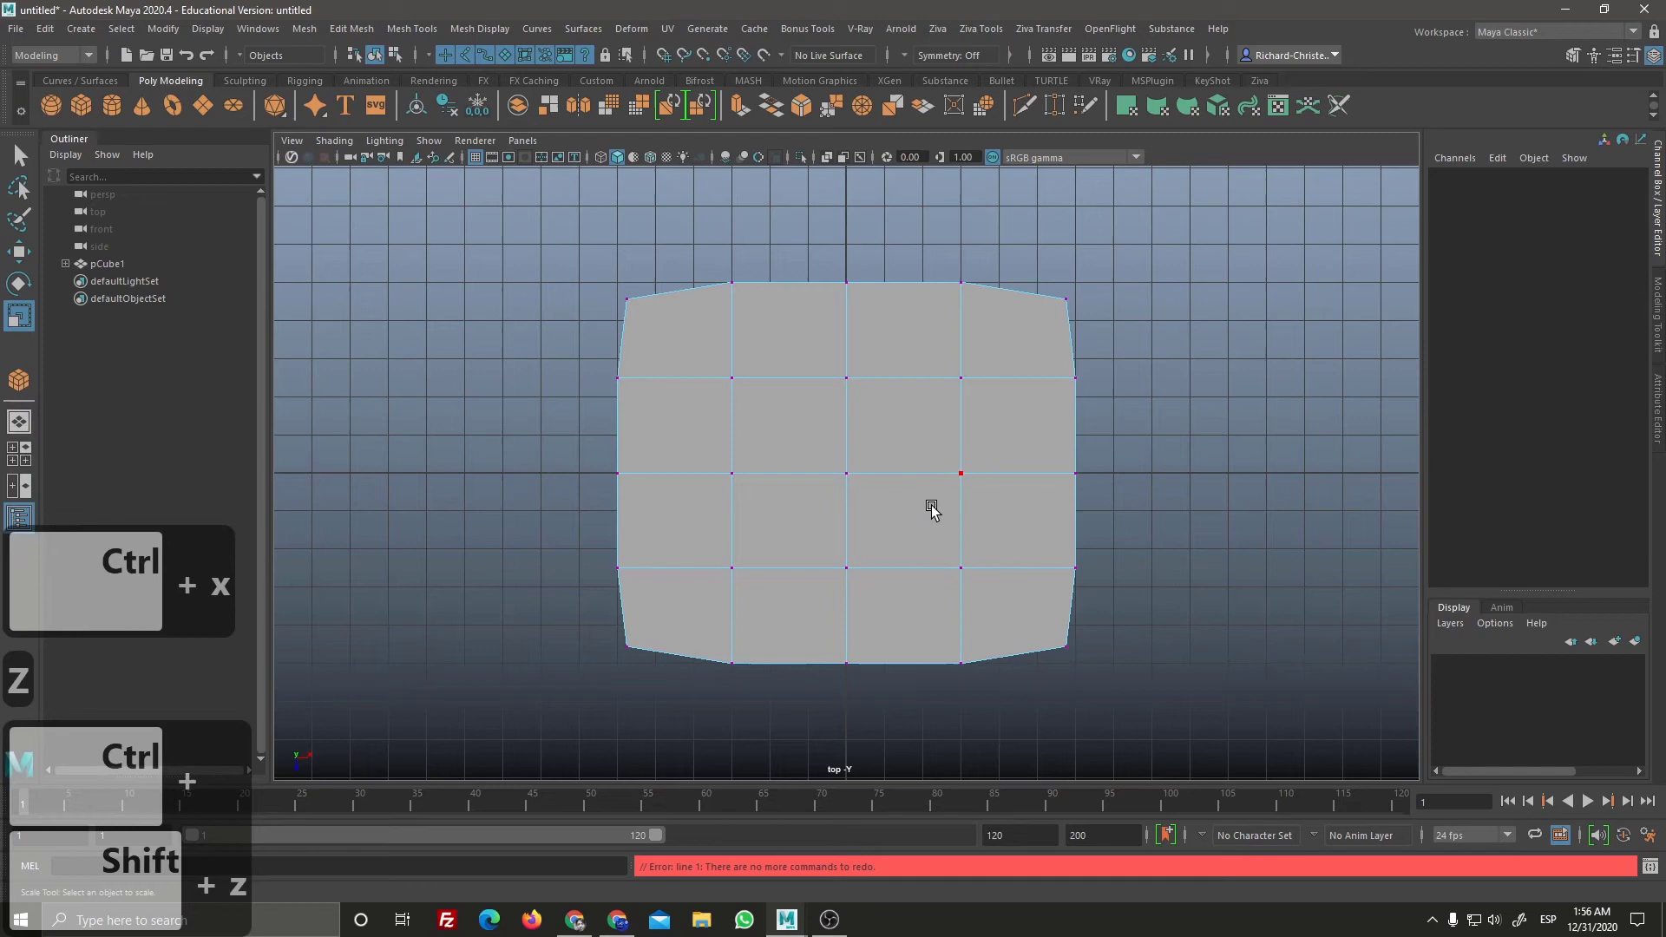
key(ctrl+z)
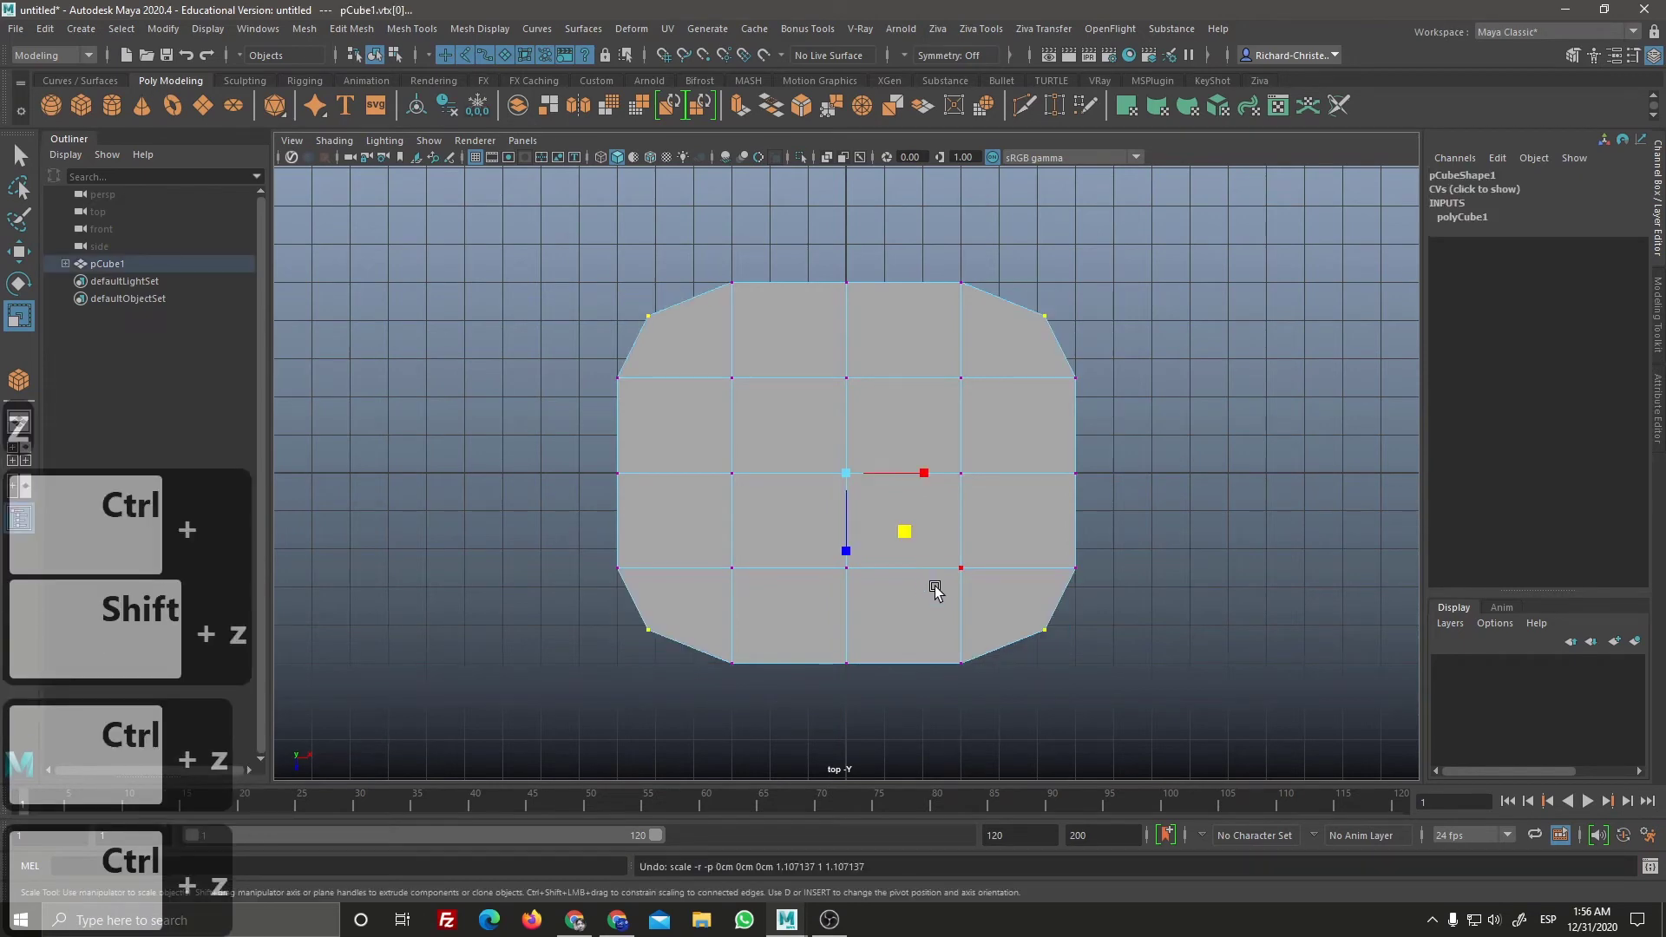
Step: Inspect the chamfered slab from perspective and edge-on, then switch to the four-view layout
key(ctrl+z)
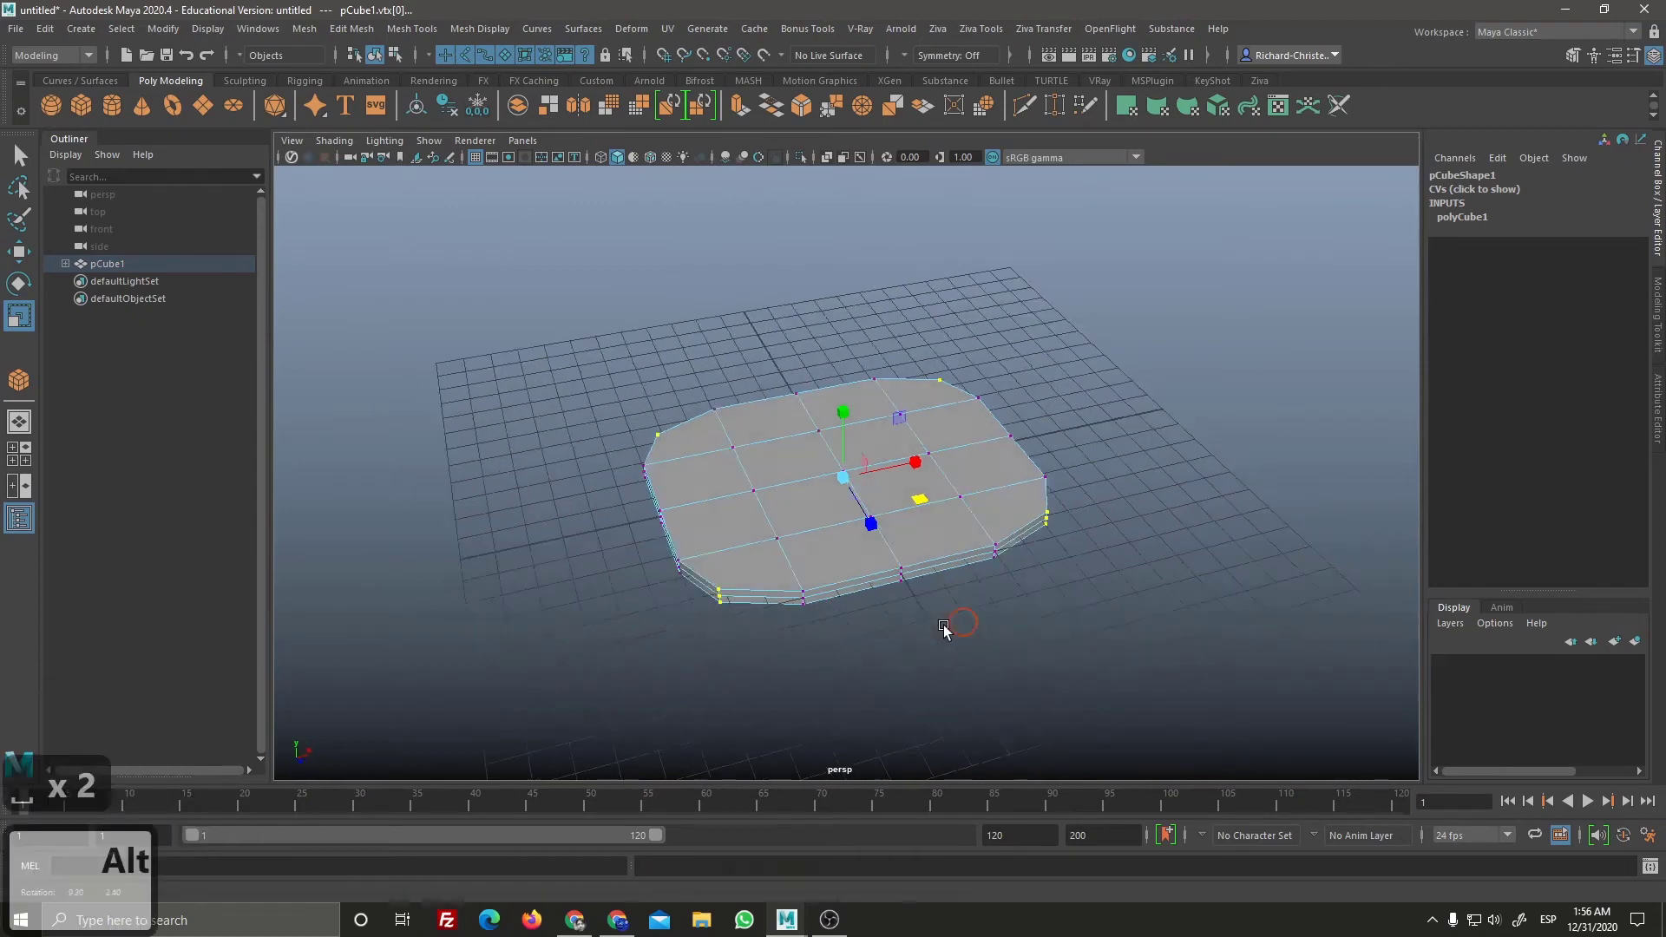
click(785, 513)
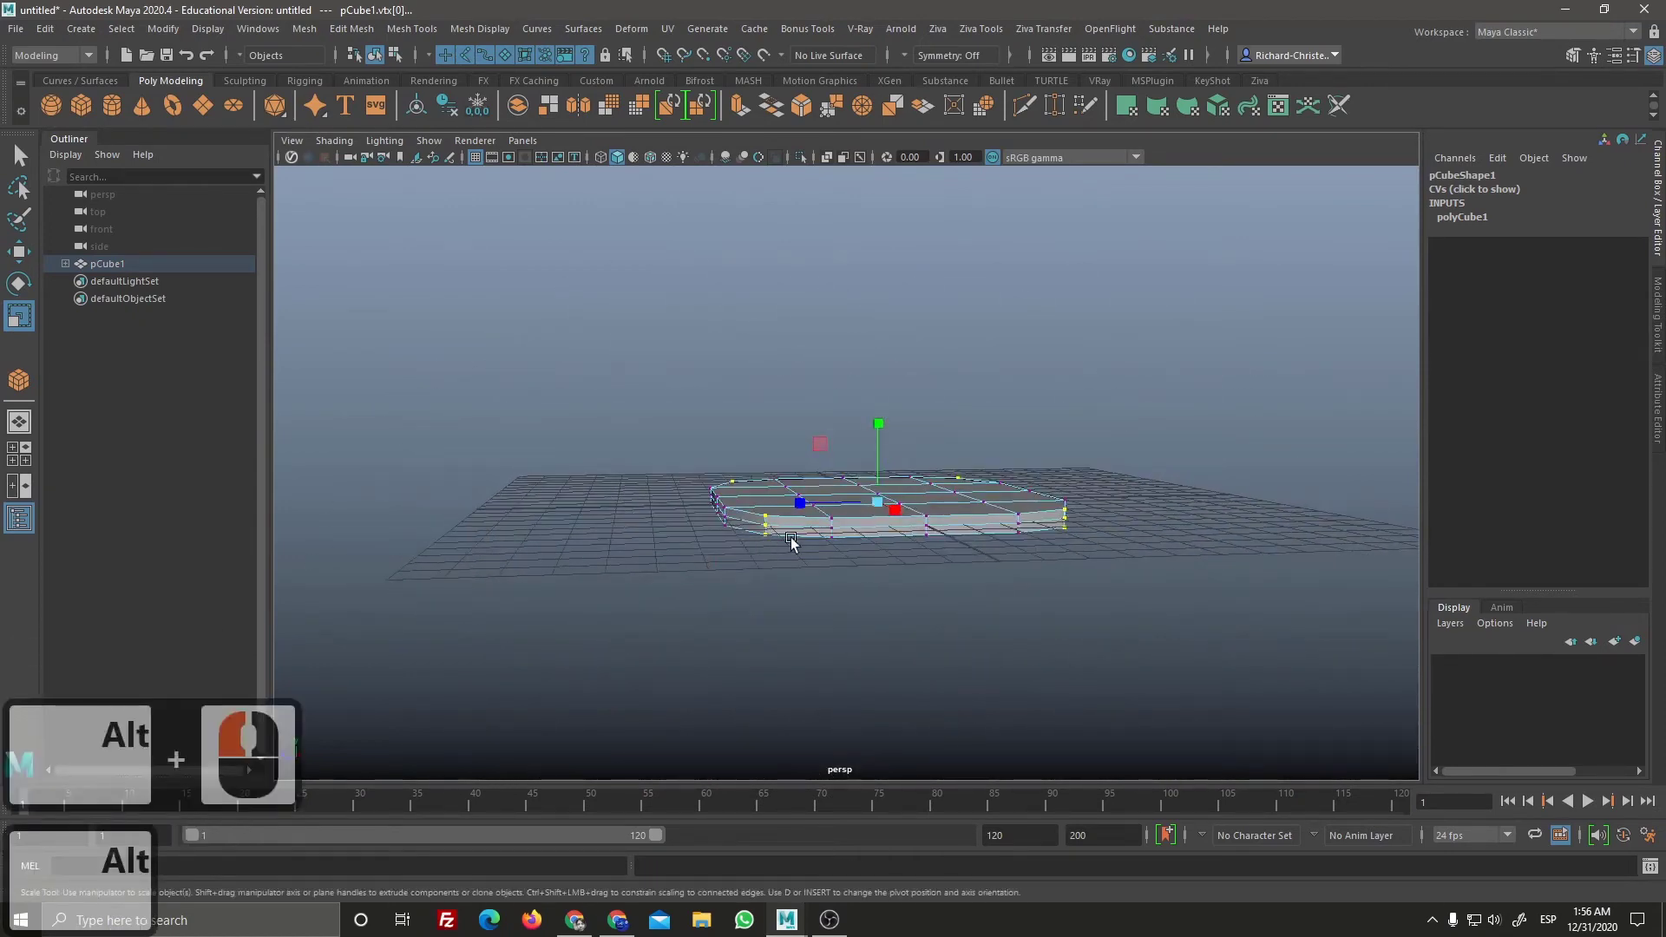
click(980, 593)
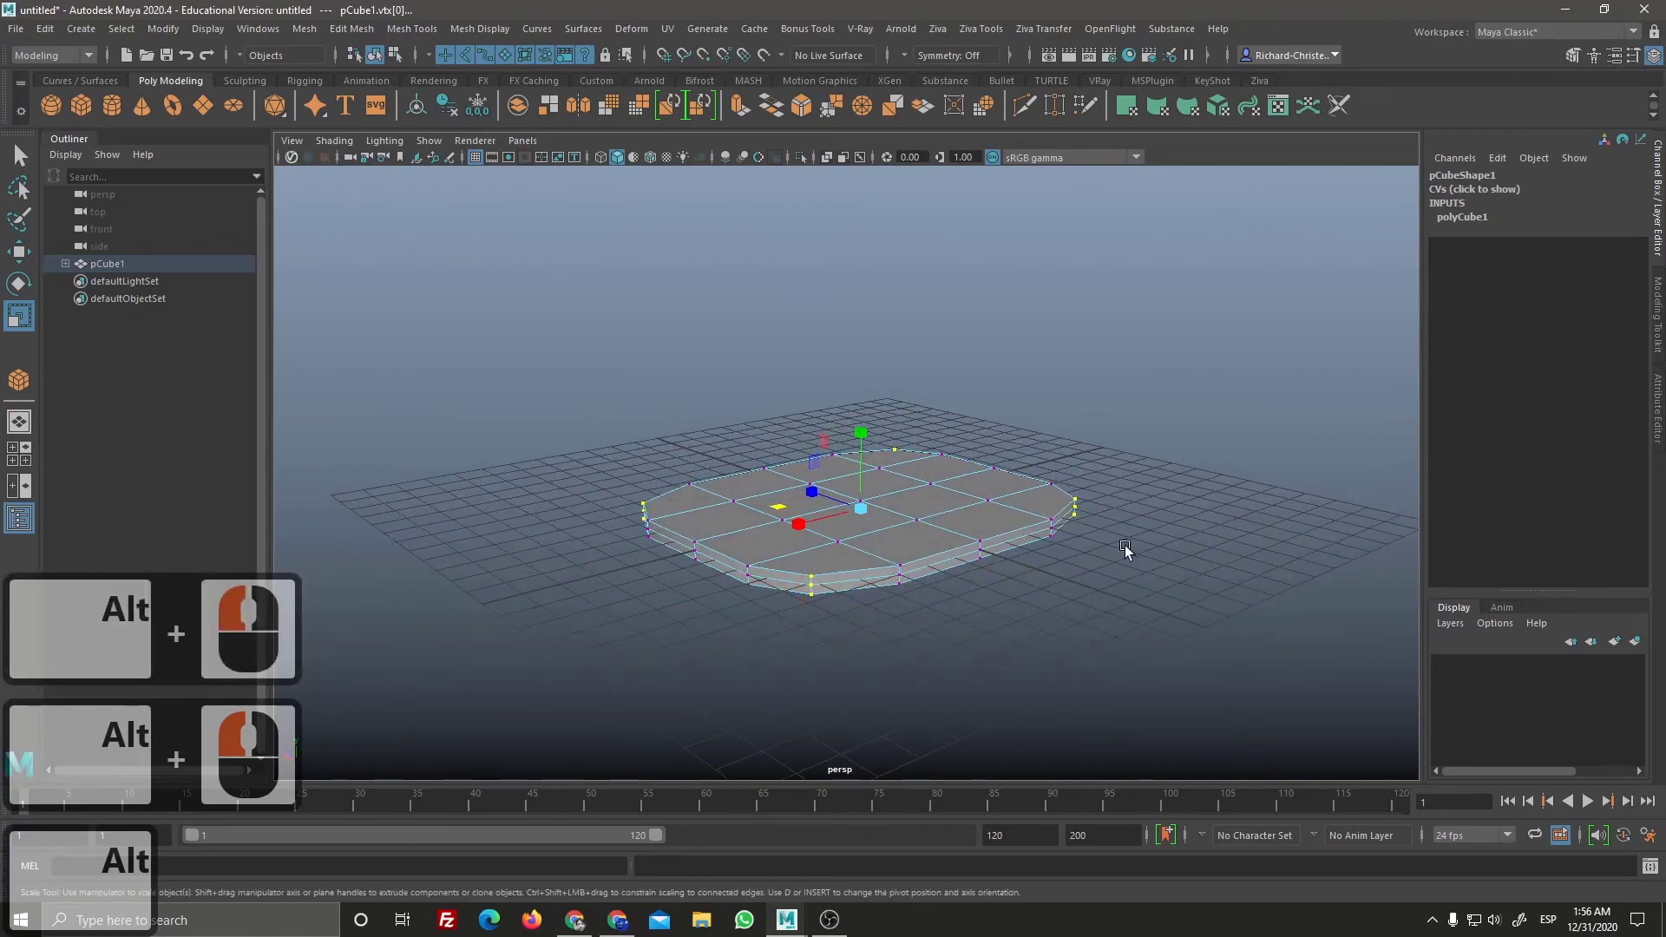
click(790, 634)
click(1066, 584)
click(688, 401)
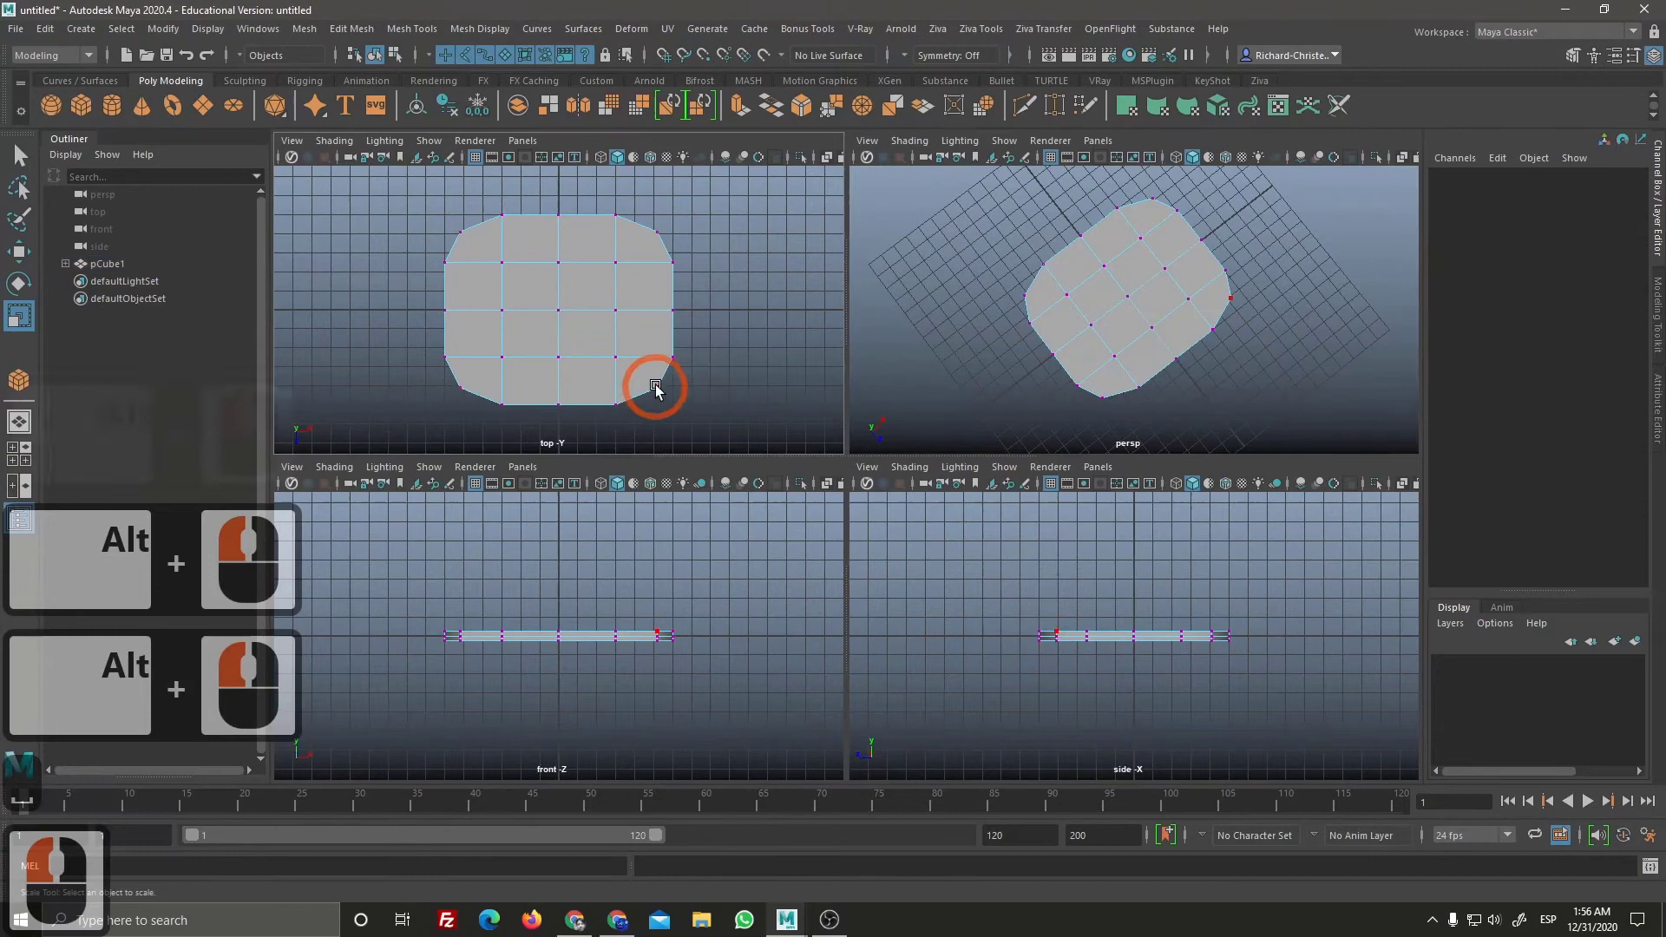
click(670, 428)
click(697, 495)
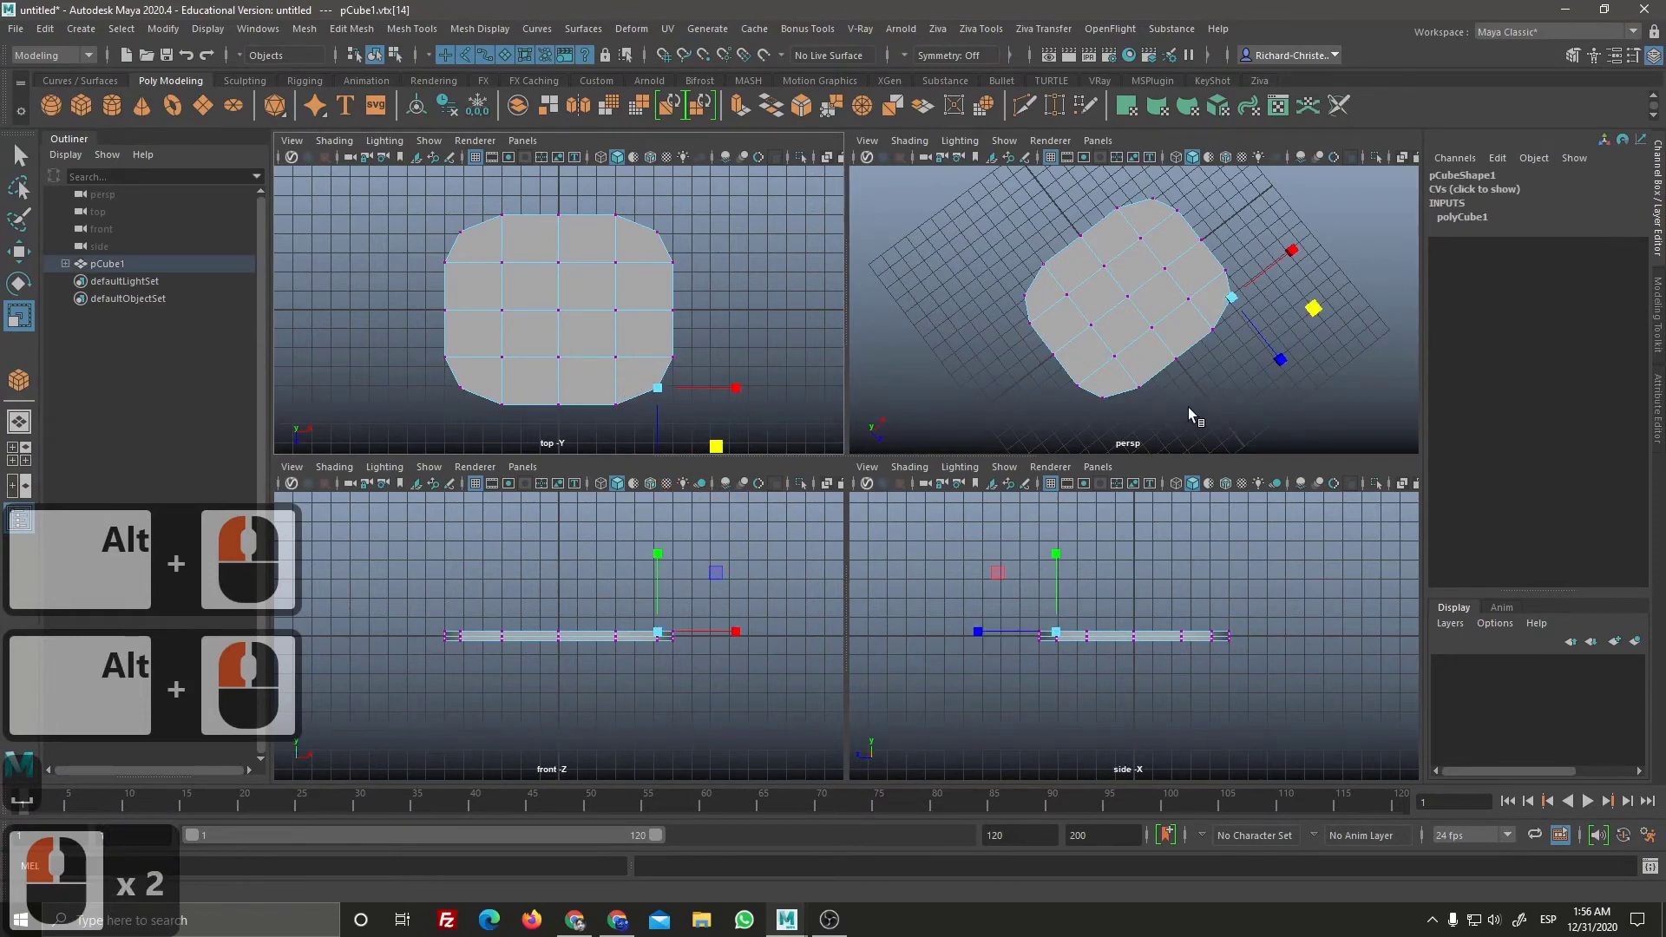
key(alt+space)
click(1057, 286)
click(1120, 314)
right_click(1357, 552)
middle_click(1181, 308)
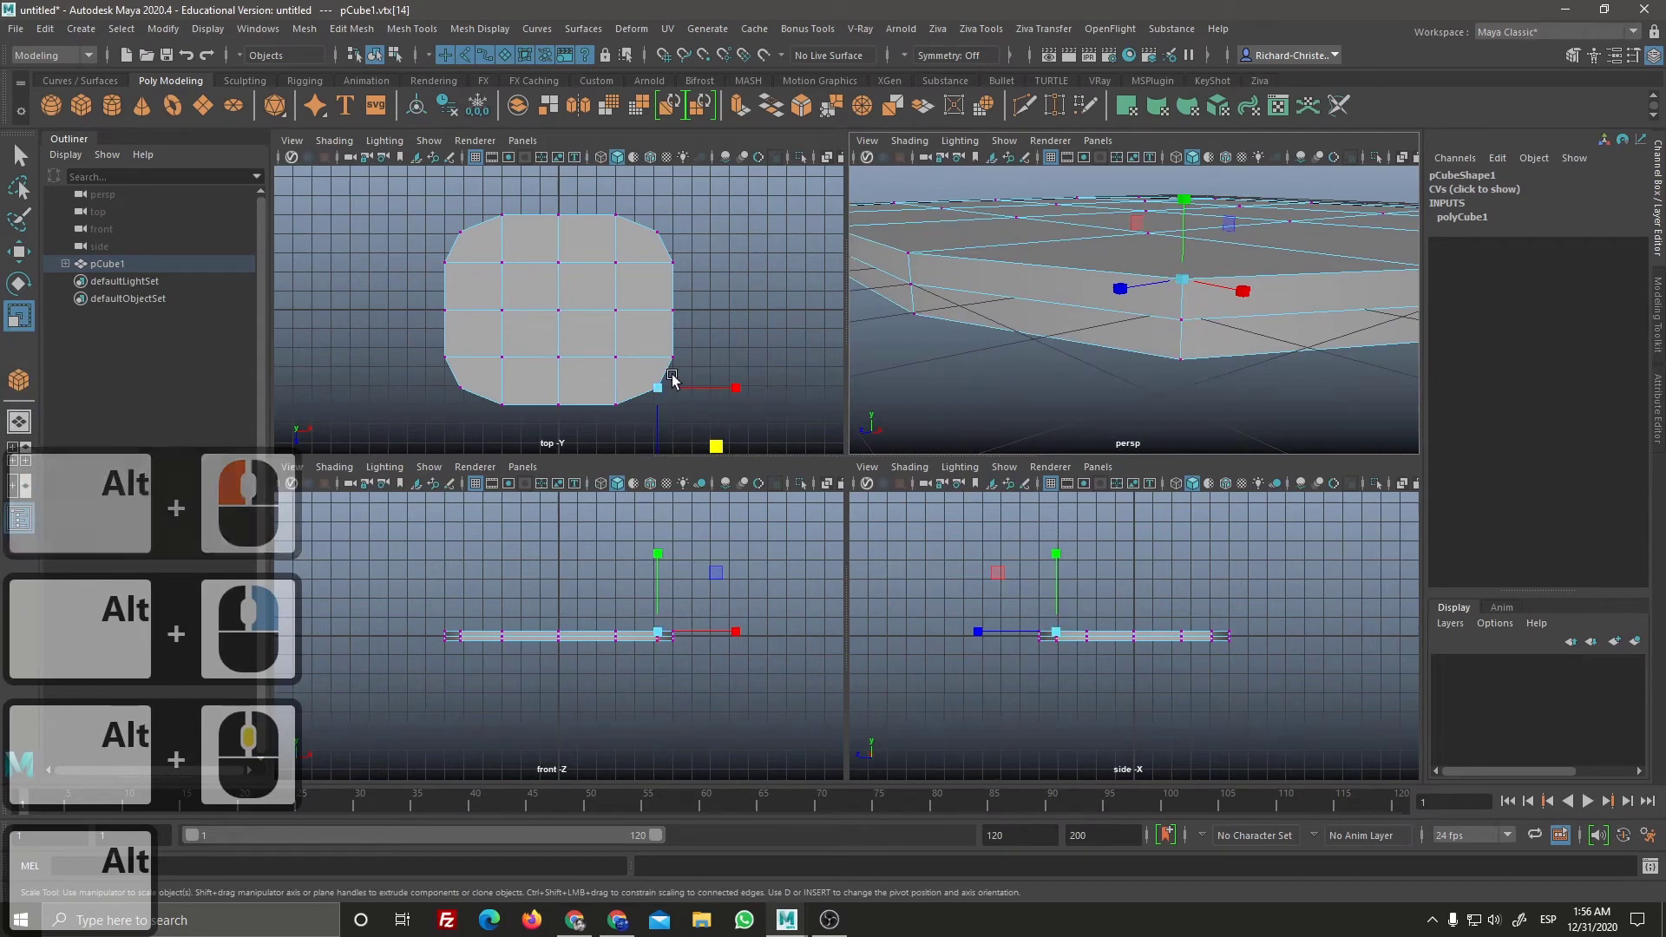
middle_click(635, 413)
Step: In the single top view, scale the side midpoint vertices outward to round the outline
click(641, 429)
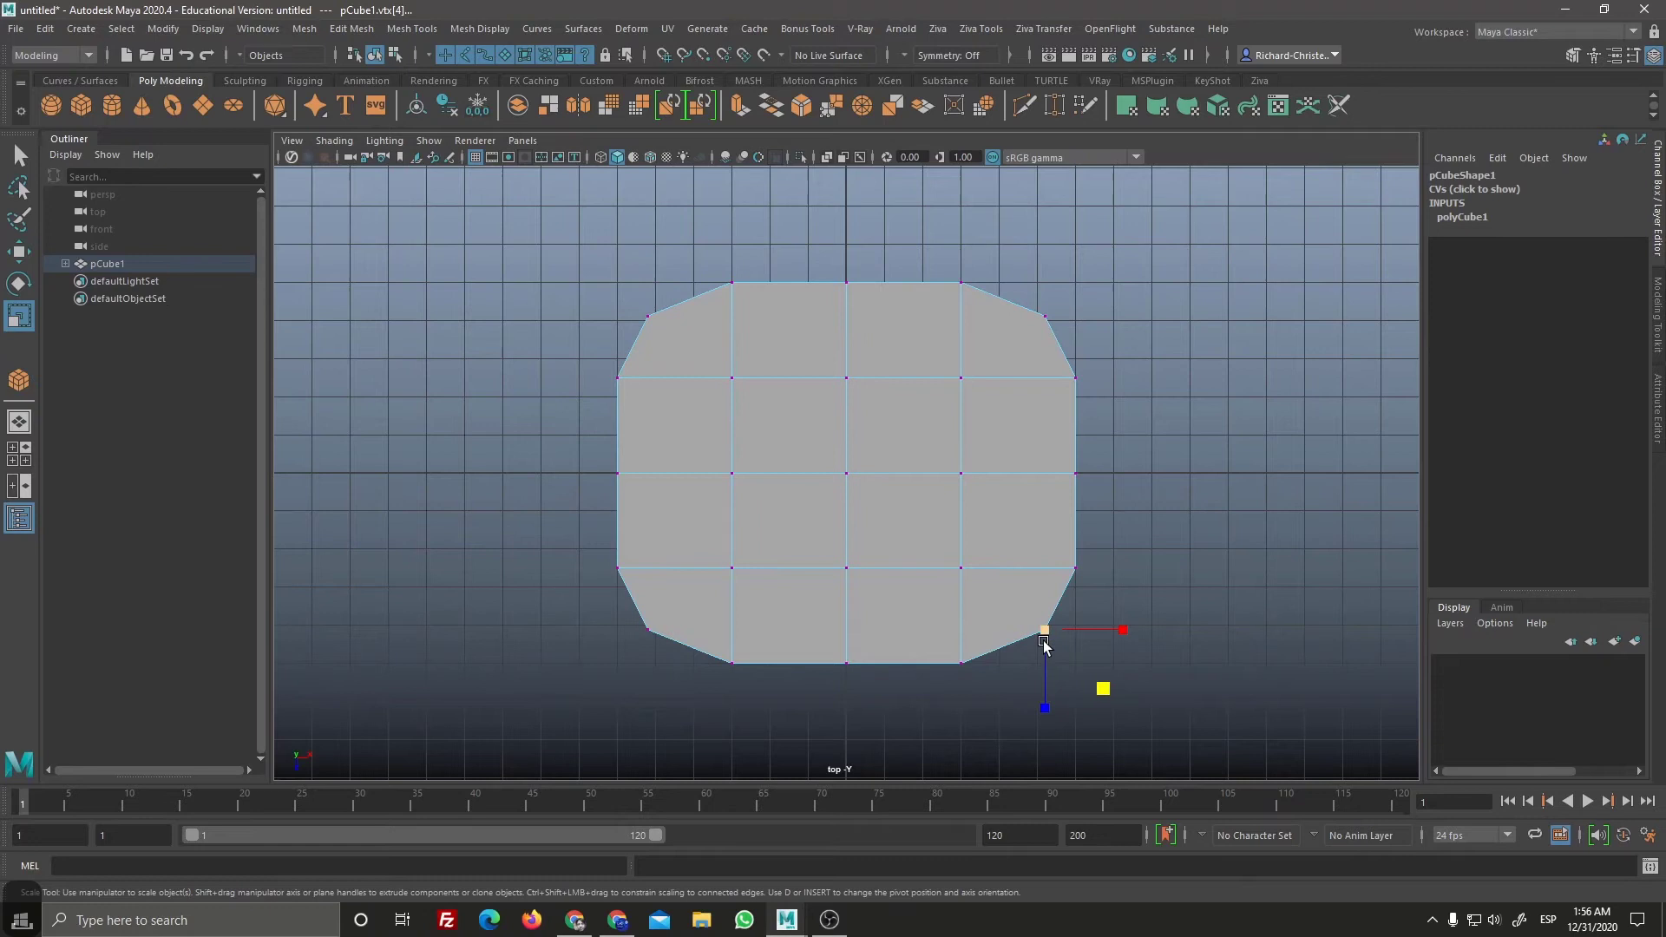
click(1135, 531)
click(879, 321)
click(1116, 521)
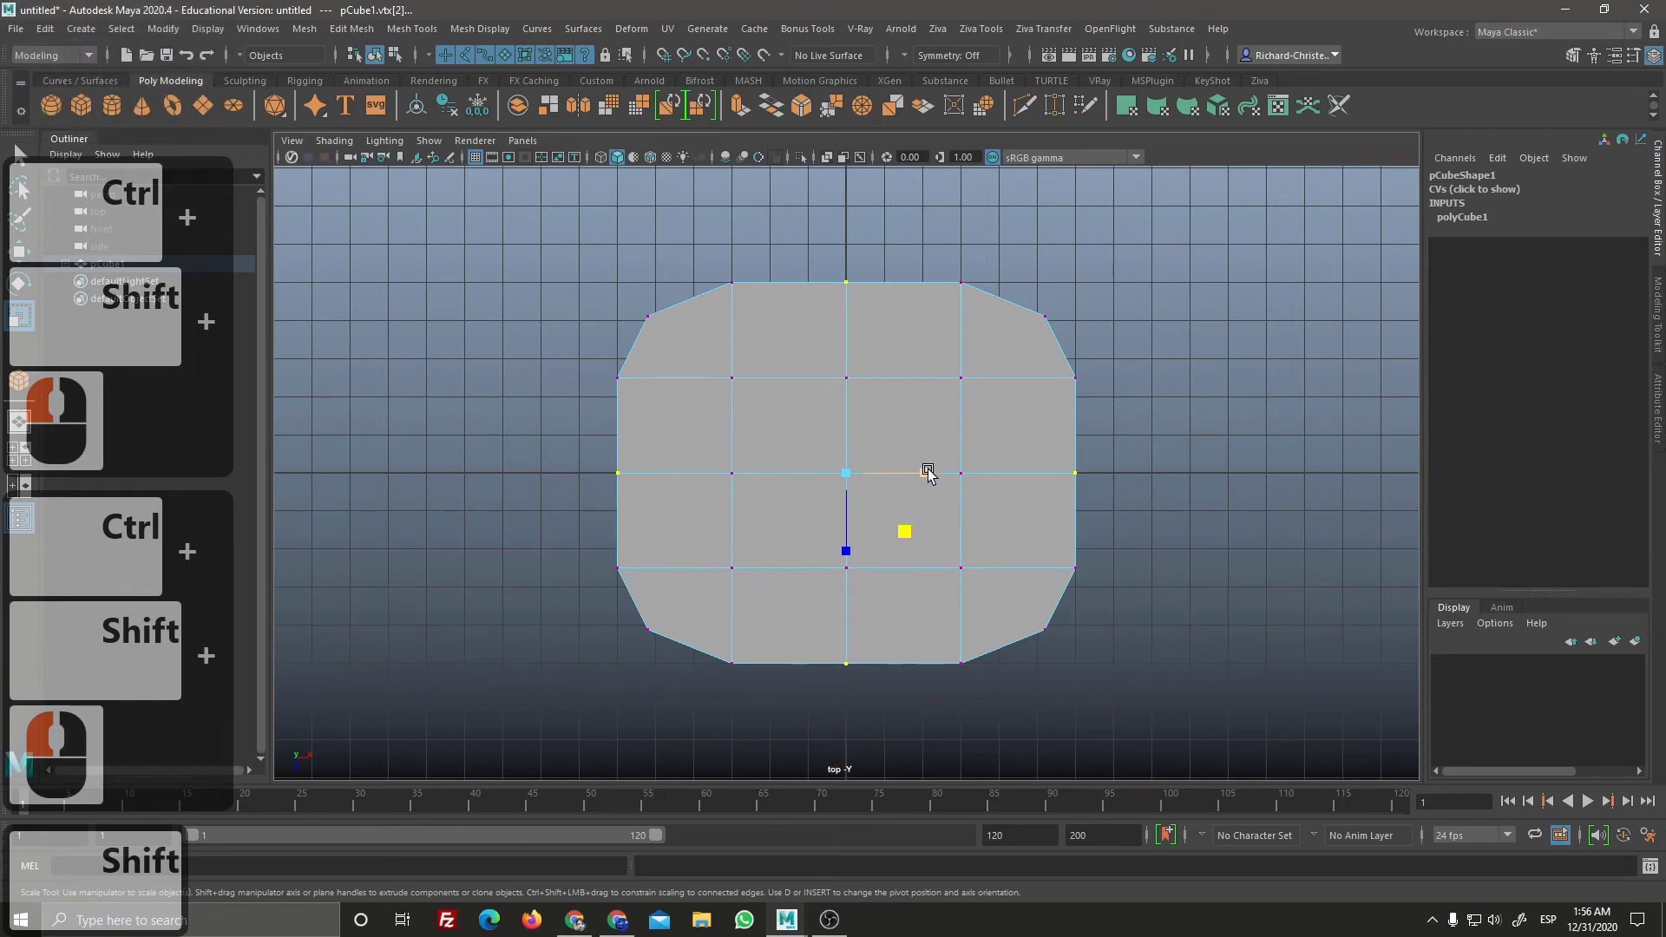
drag(939, 476, 1071, 475)
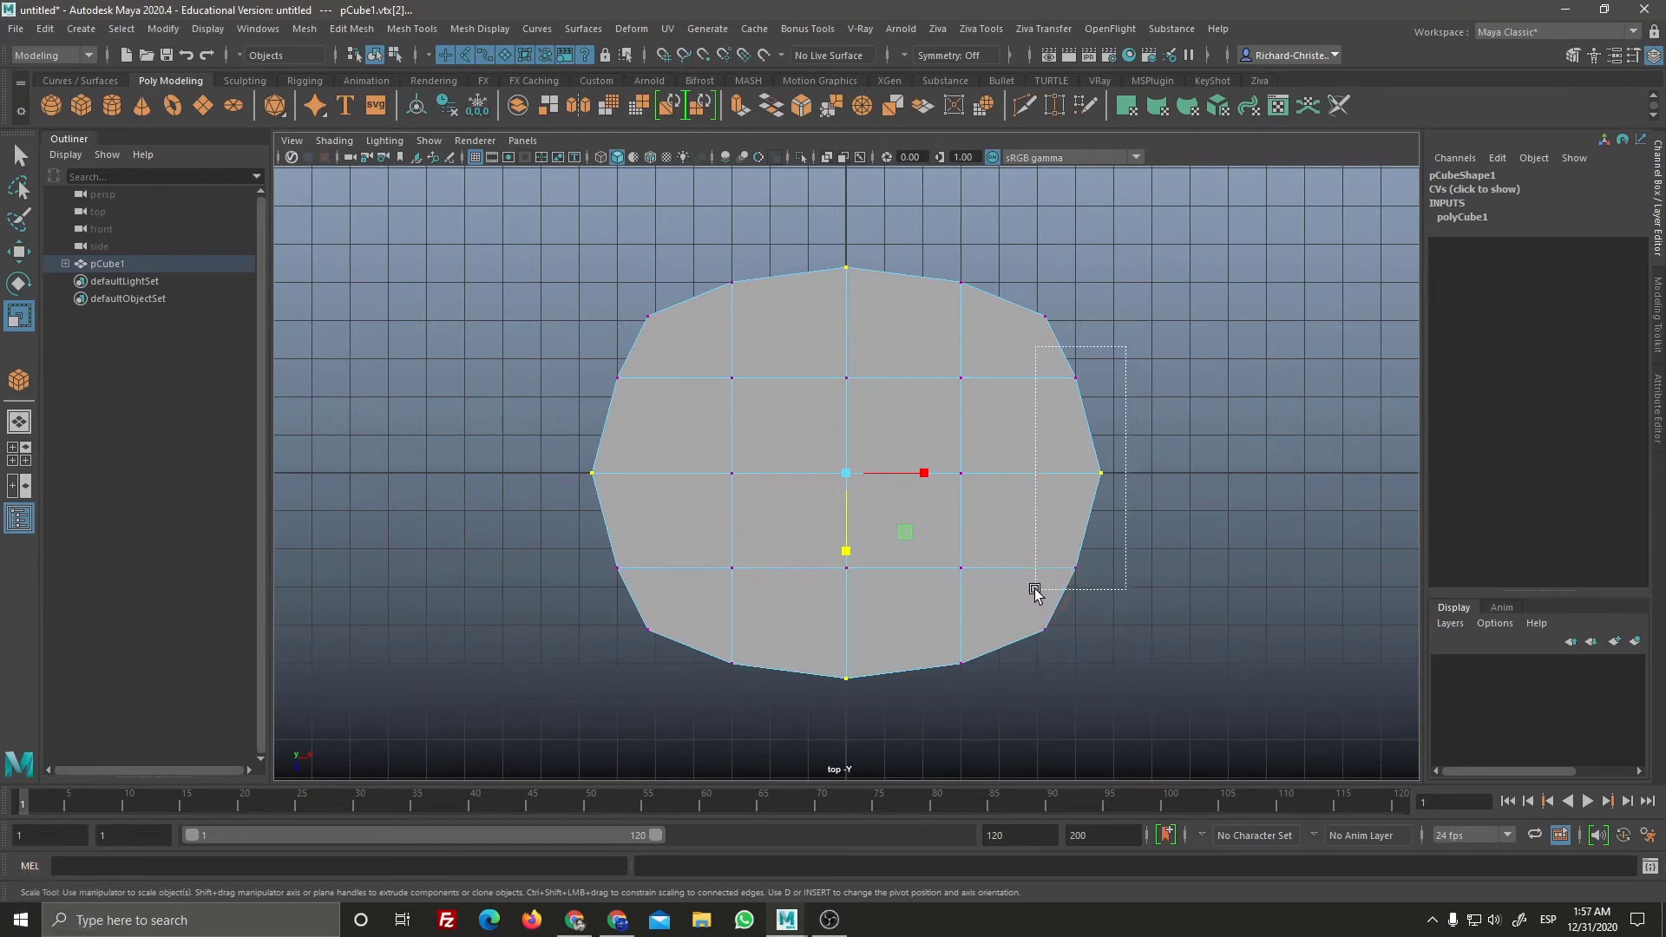
Step: Move the right-side vertices outward so the rounded outline draws out to a point
click(1042, 580)
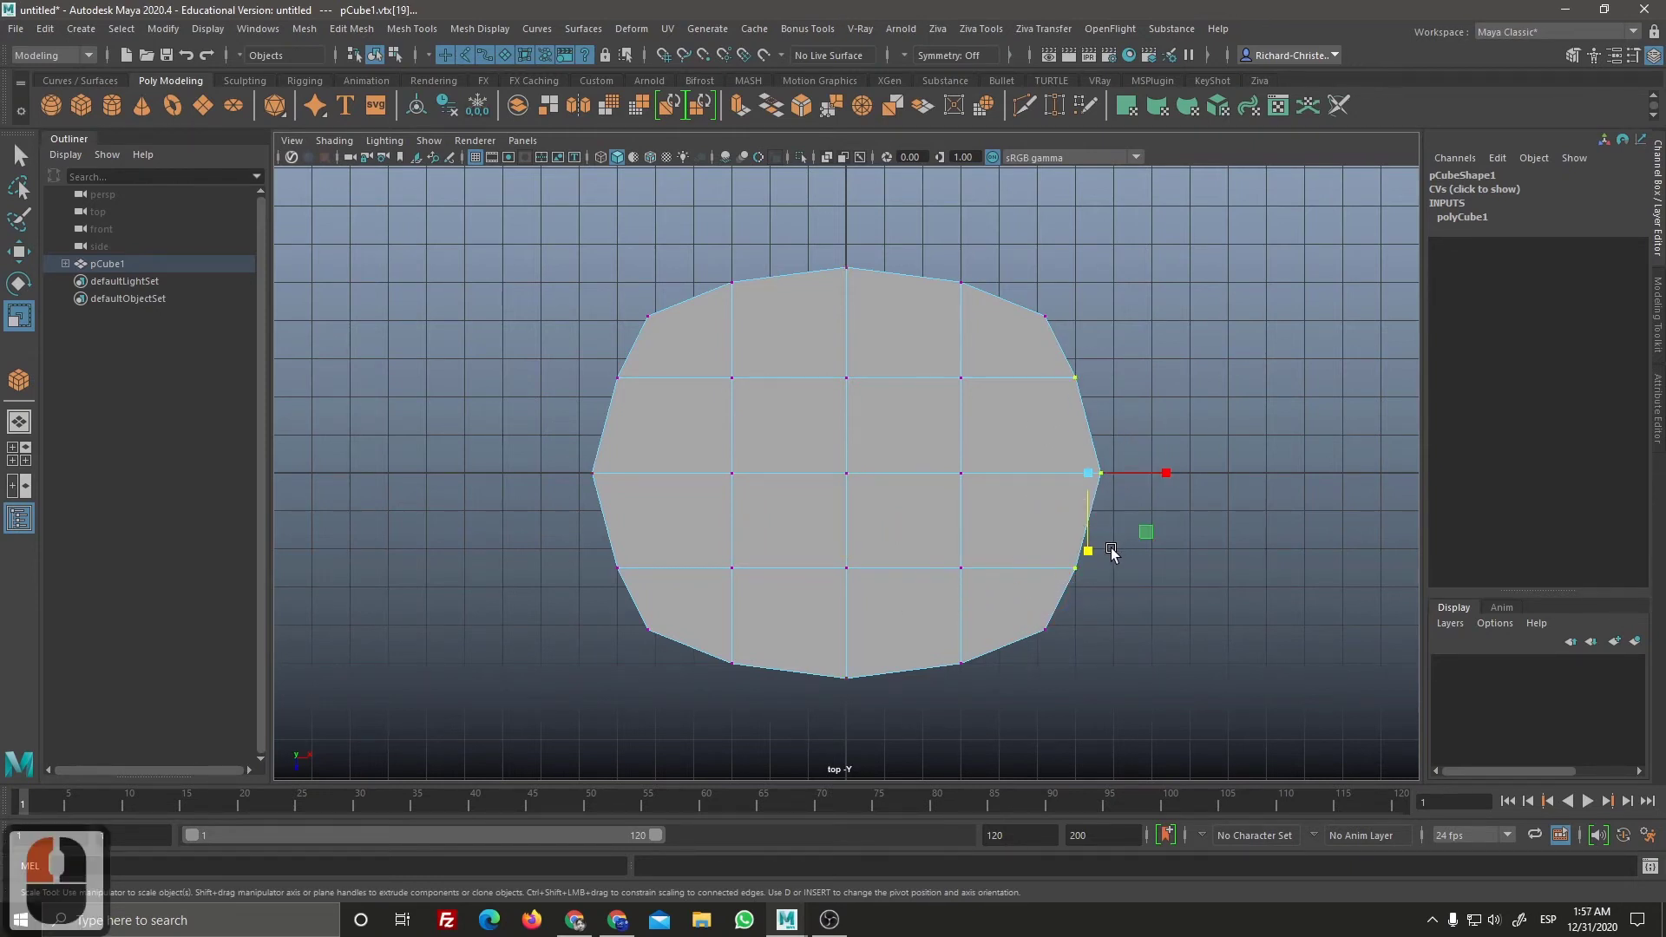
key(w)
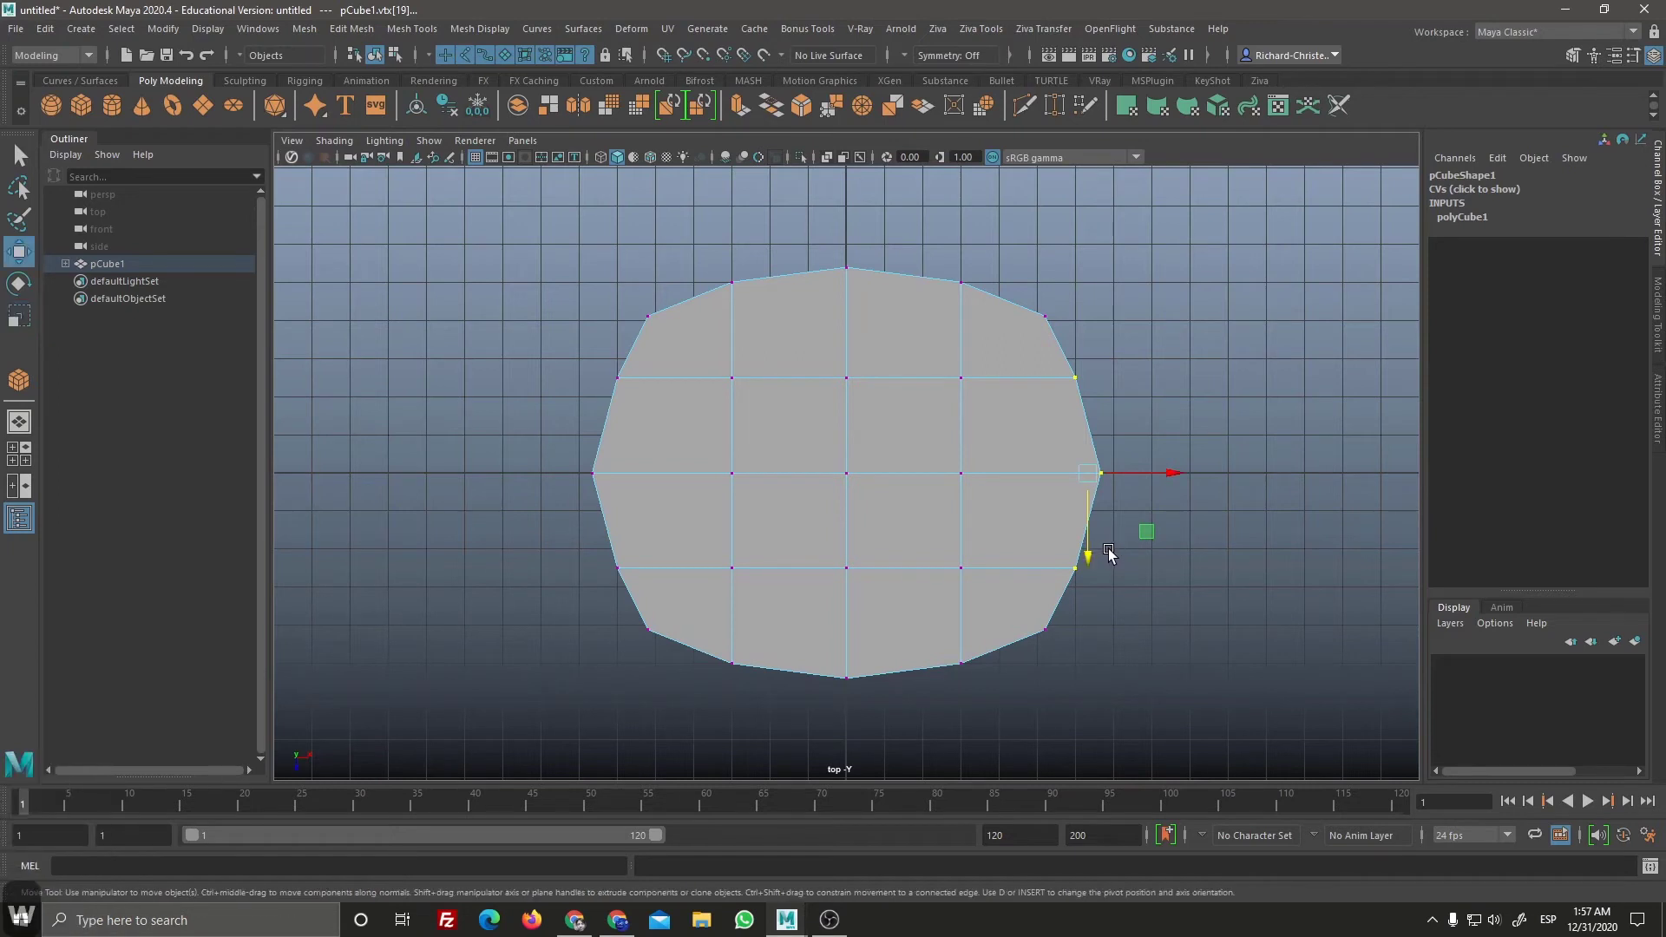
key(w)
drag(1132, 583, 1210, 483)
click(1205, 483)
click(1128, 486)
Step: Push the right tip further out, then view the egg-like outline in perspective
click(1243, 482)
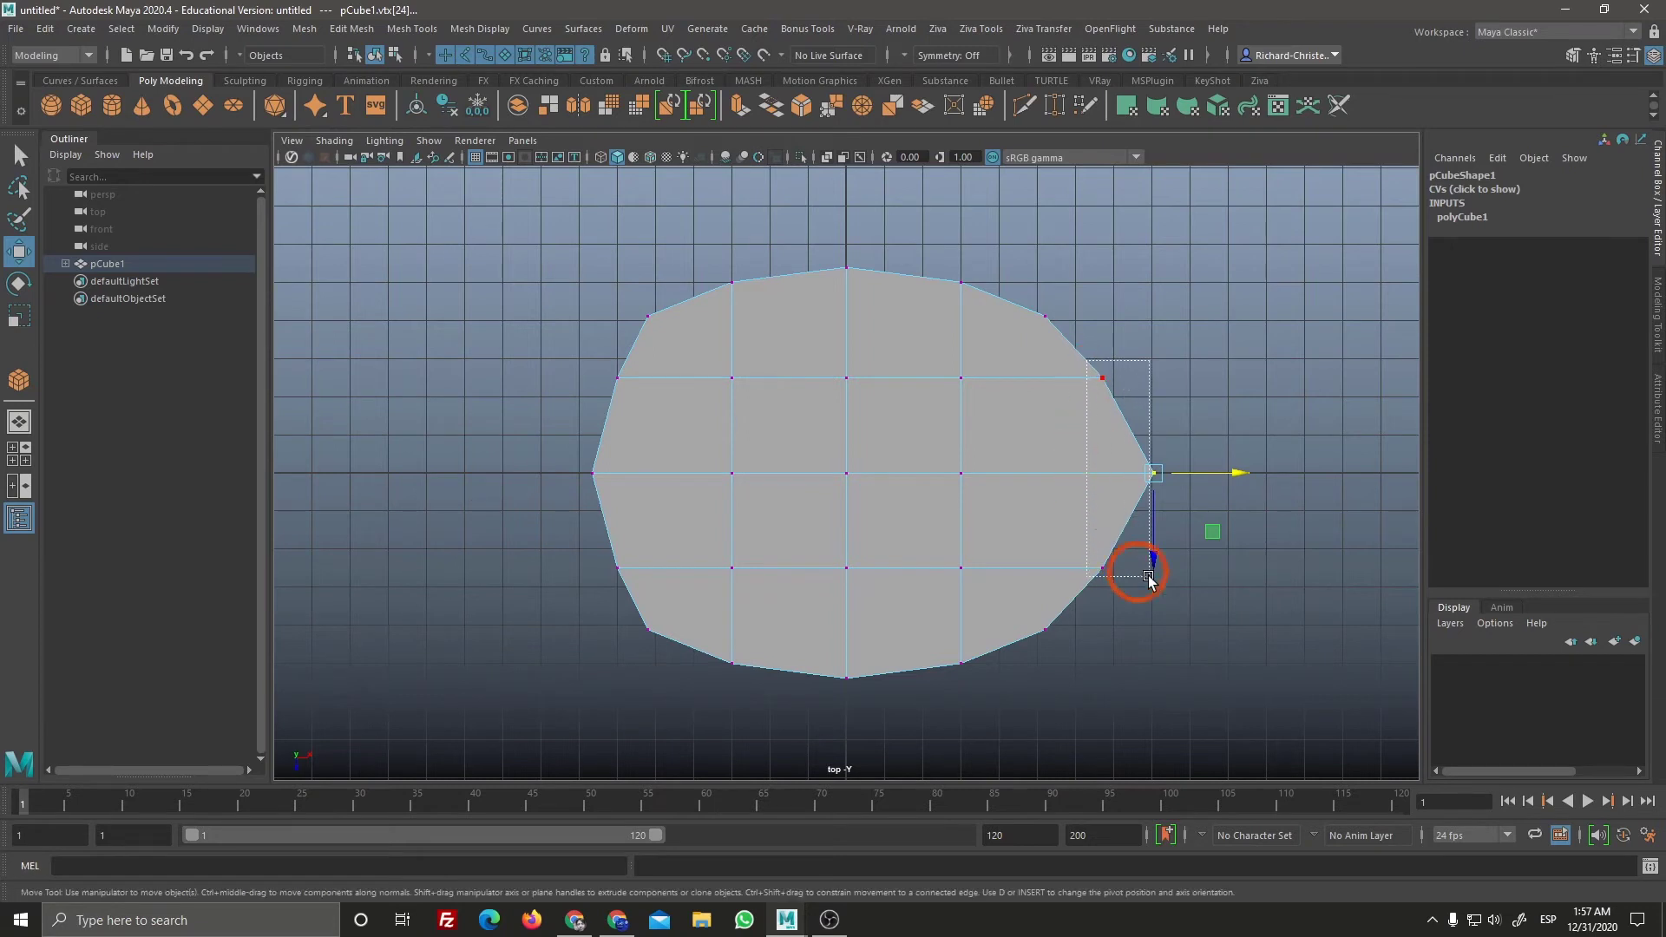
click(1196, 572)
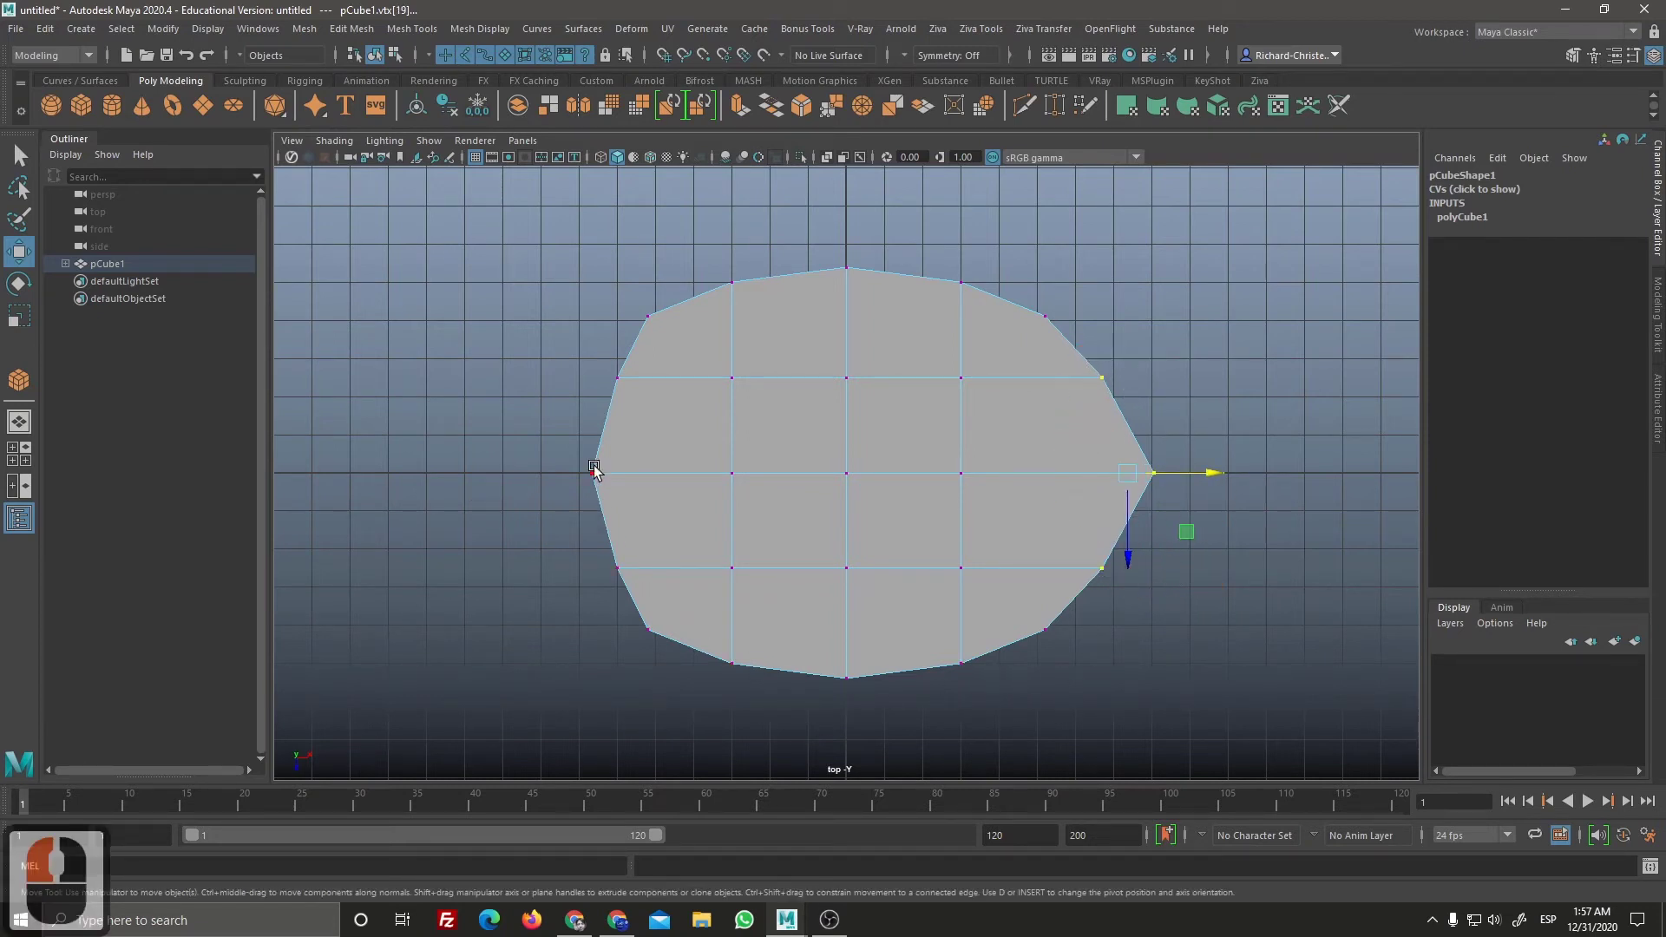
click(1236, 402)
key(space)
right_click(565, 376)
middle_click(826, 583)
Step: Switch the mesh to face selection from the marking menu and pick a front-edge face
click(942, 498)
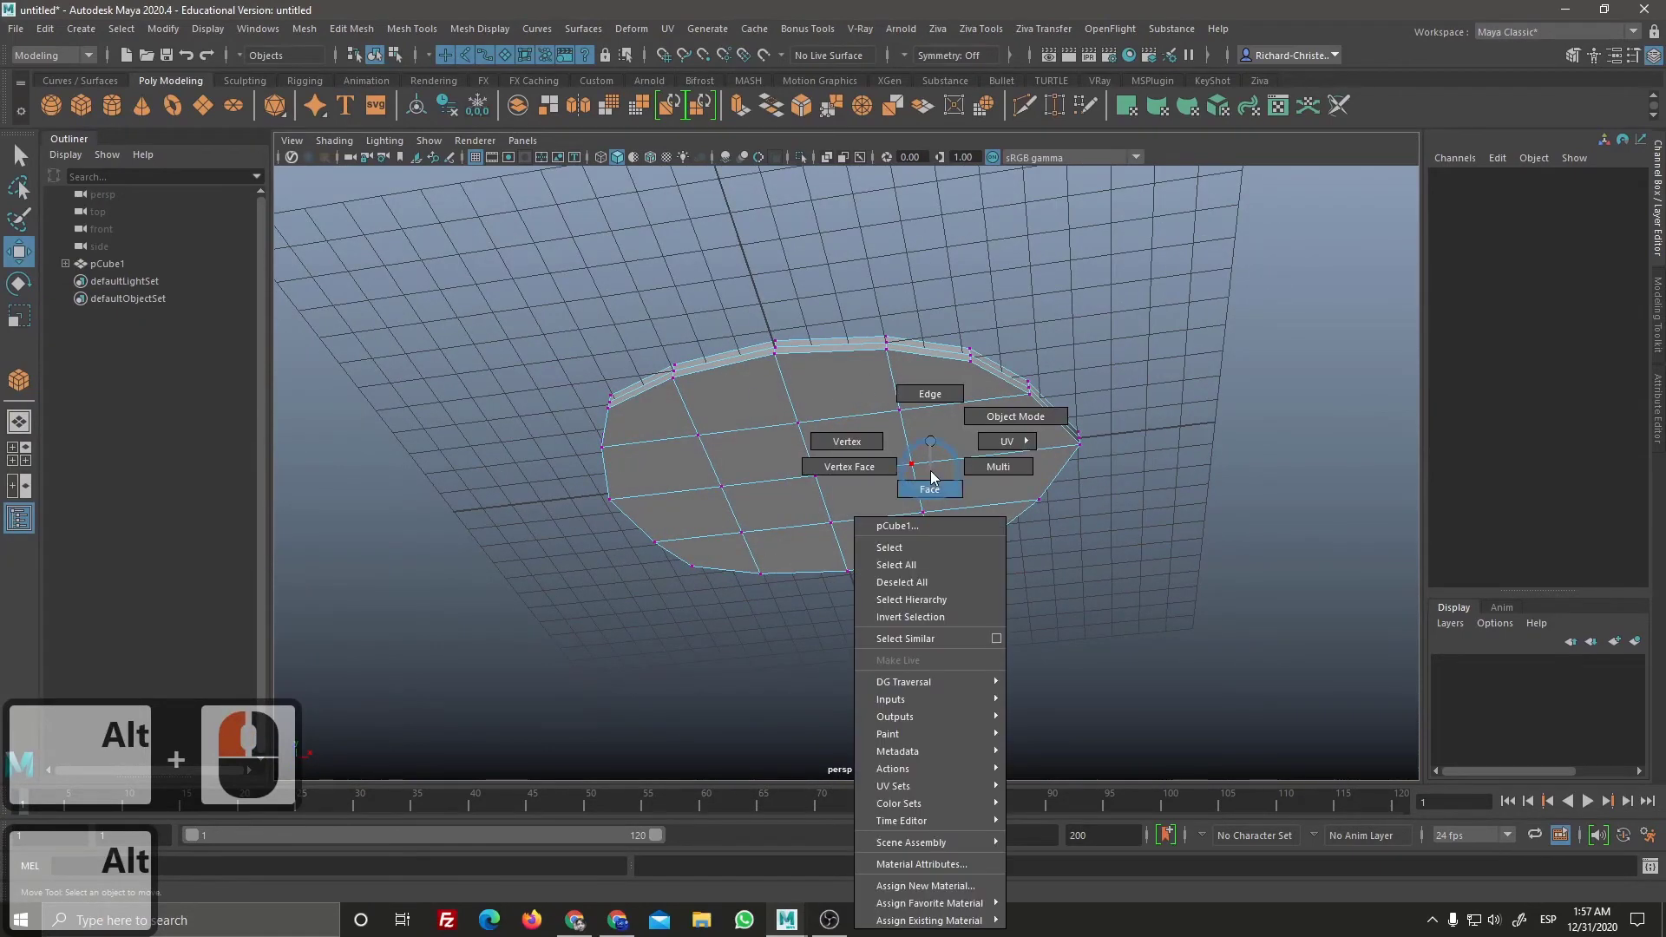
right_click(933, 485)
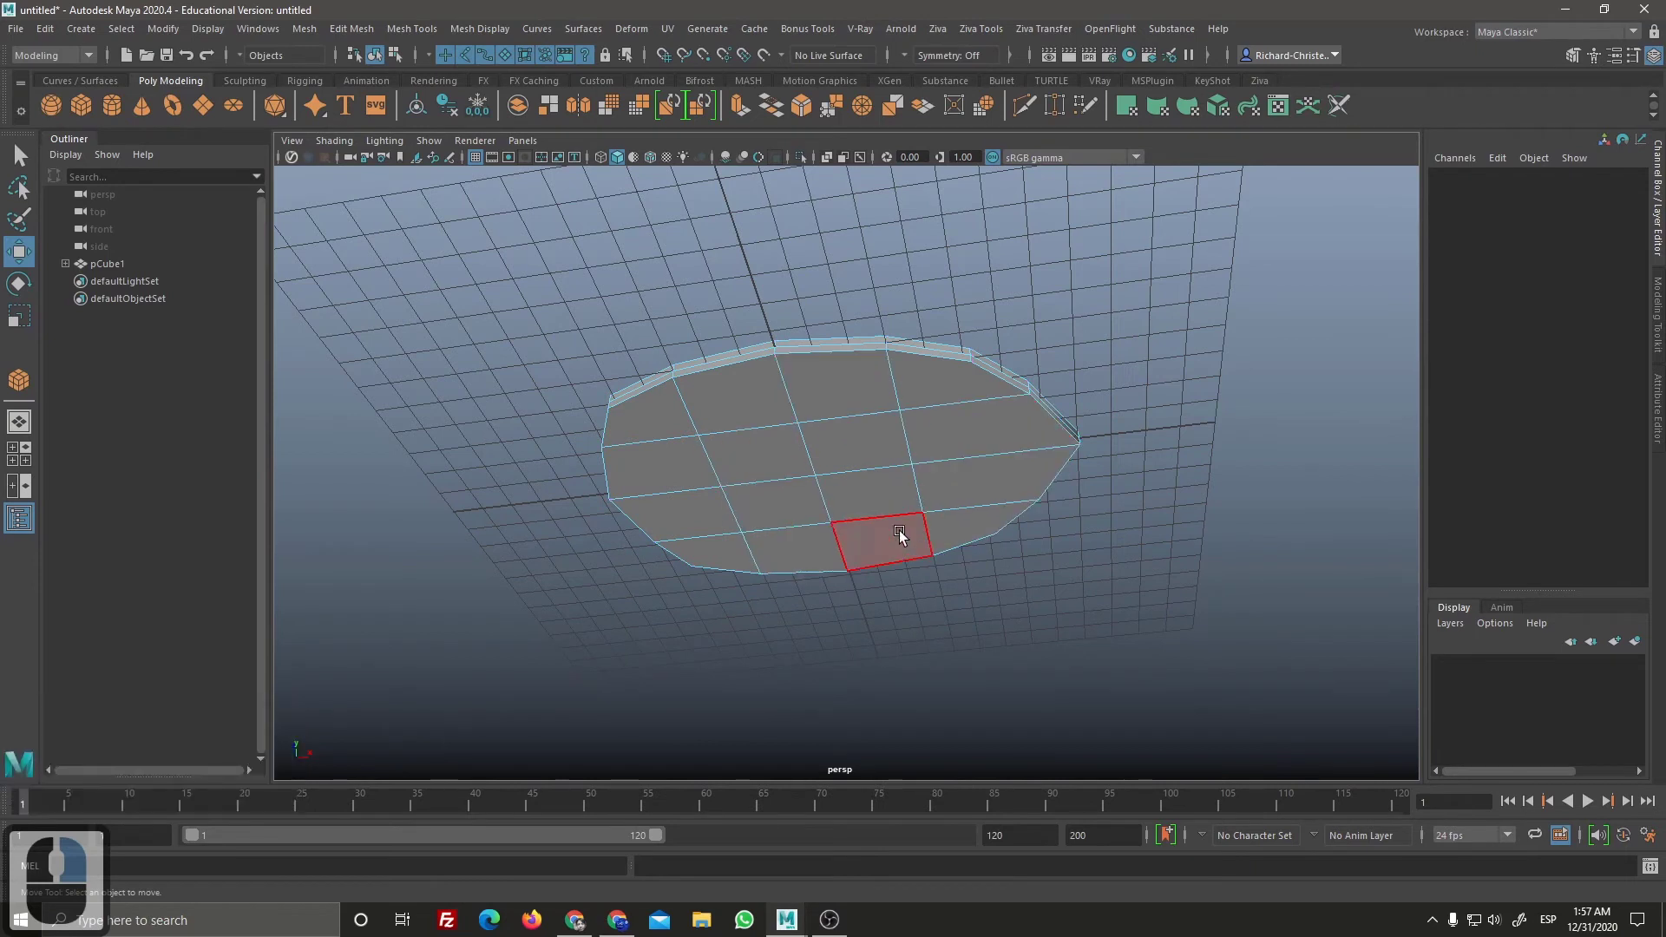
click(851, 400)
click(752, 413)
Step: Add faces across the top surface, building up toward selecting all faces of the spoon head
click(936, 485)
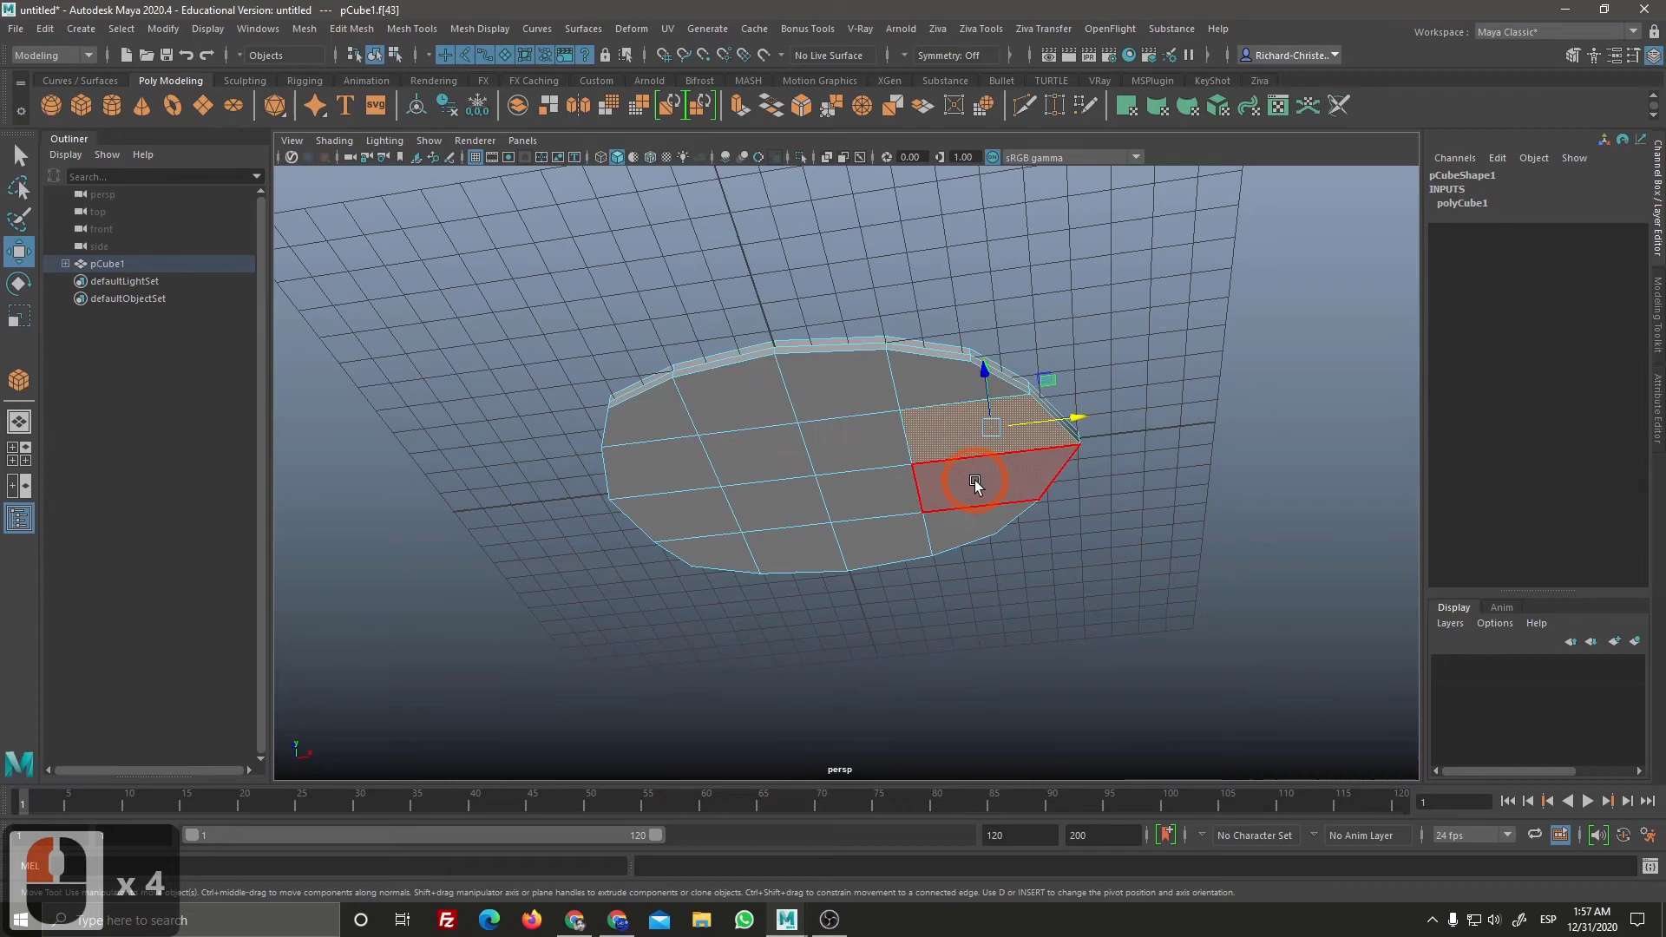
click(936, 462)
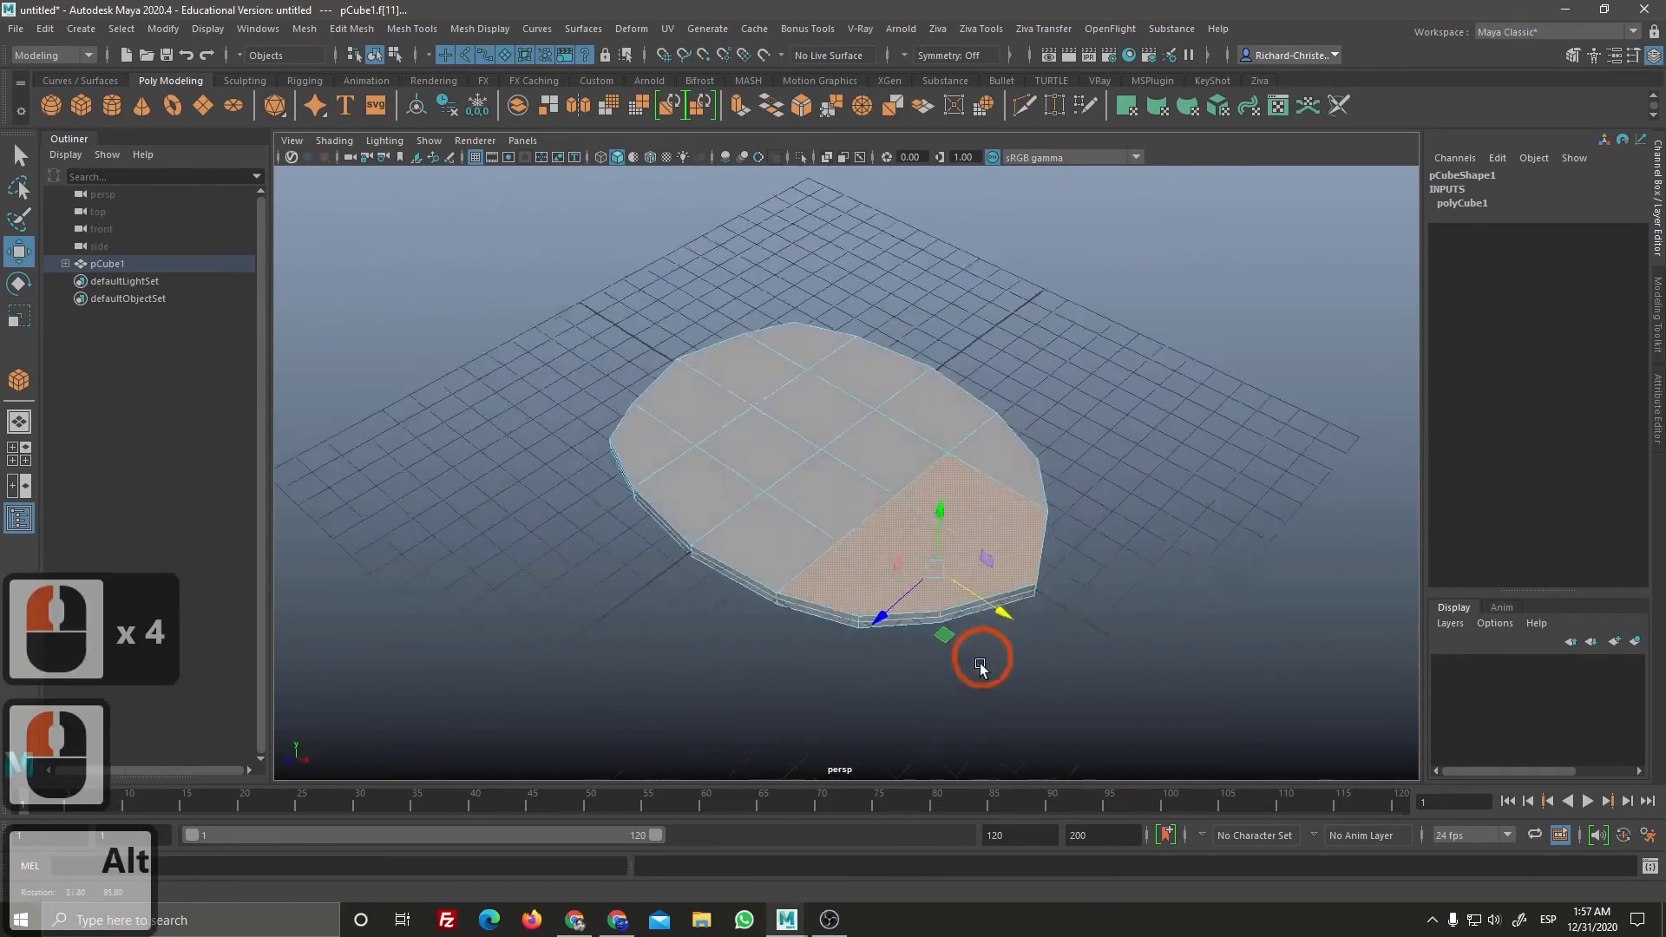
click(1036, 495)
click(1117, 394)
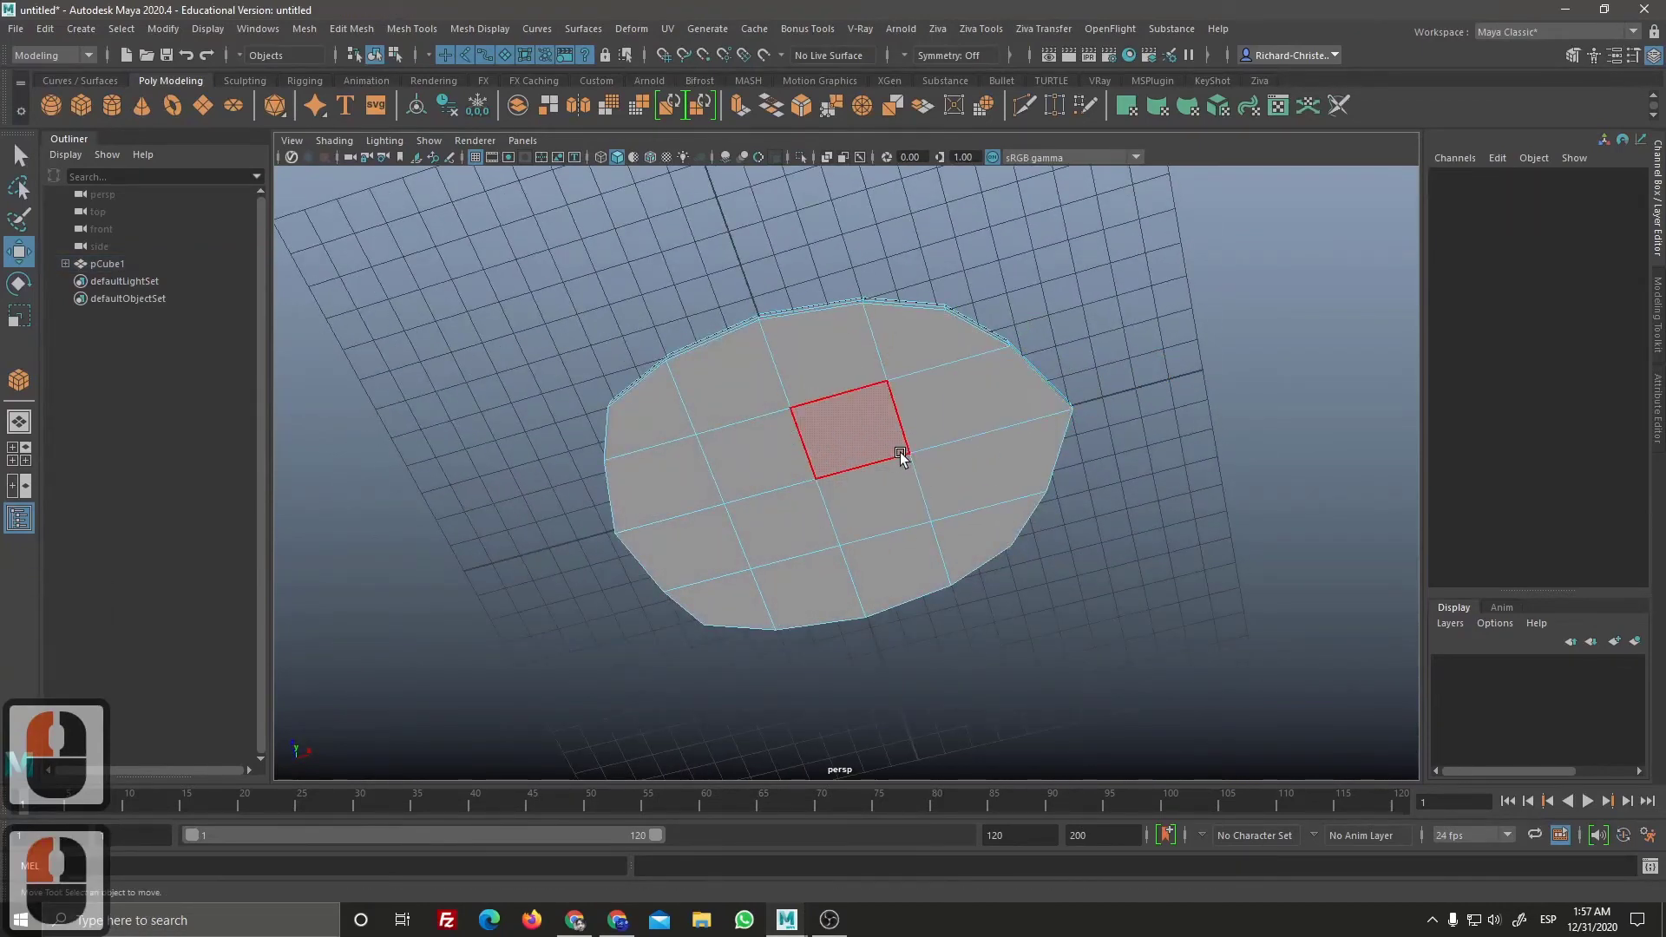
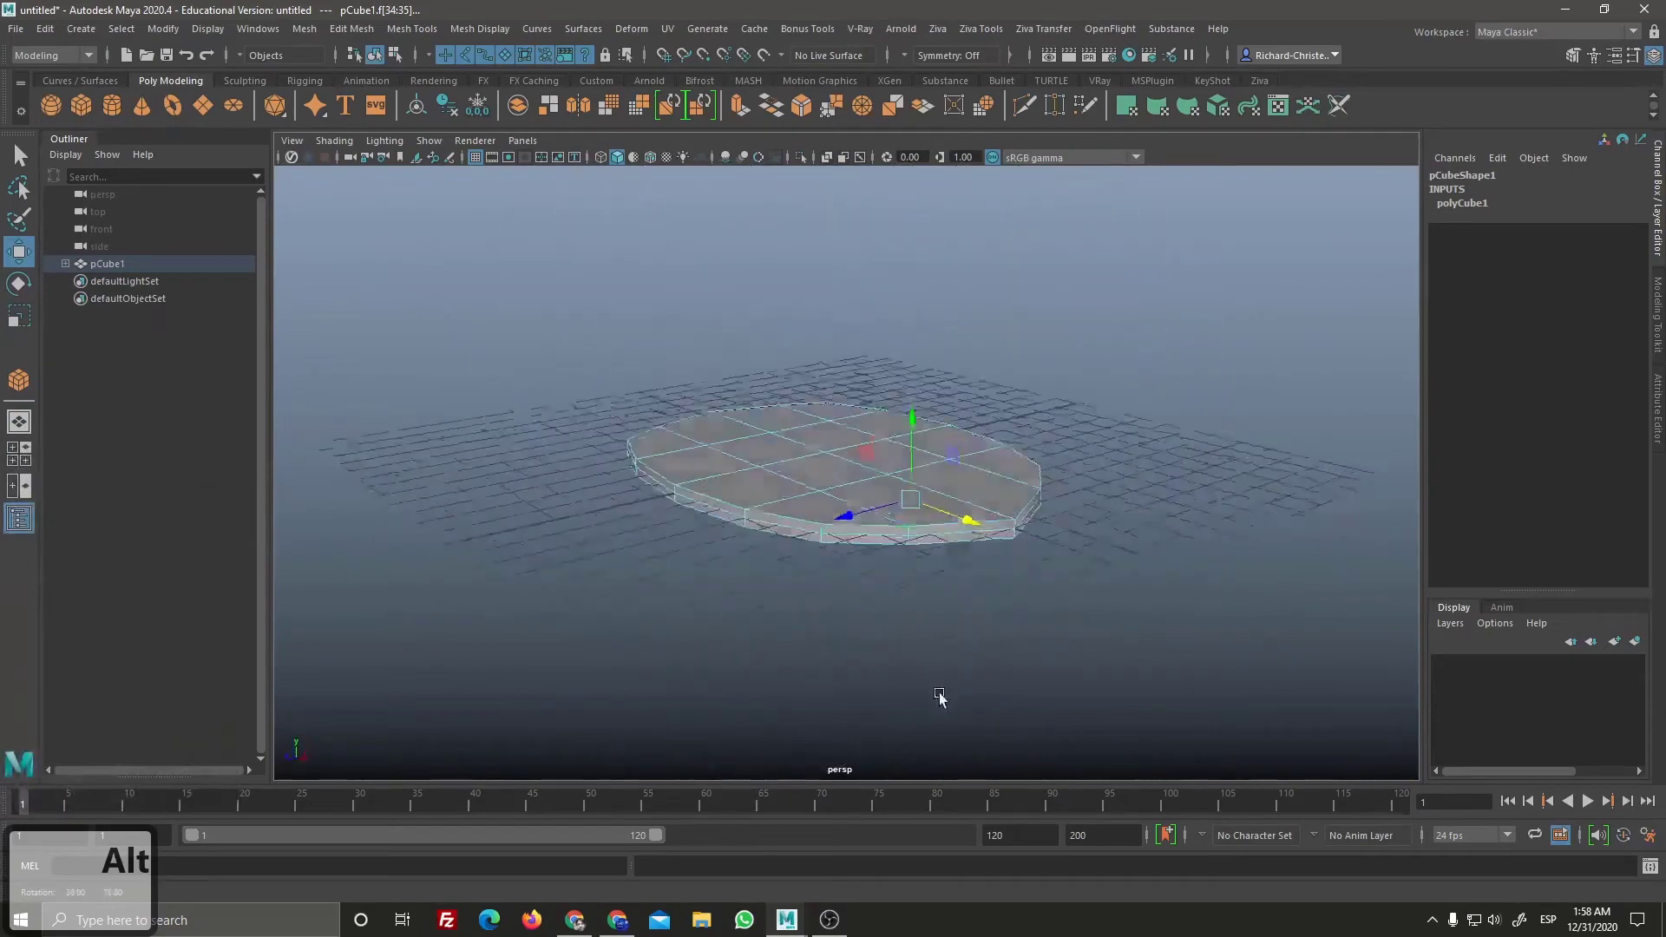
click(1033, 577)
key(Tab)
key(Tab)
key(Tab)
key(Tab)
click(702, 386)
key(Tab)
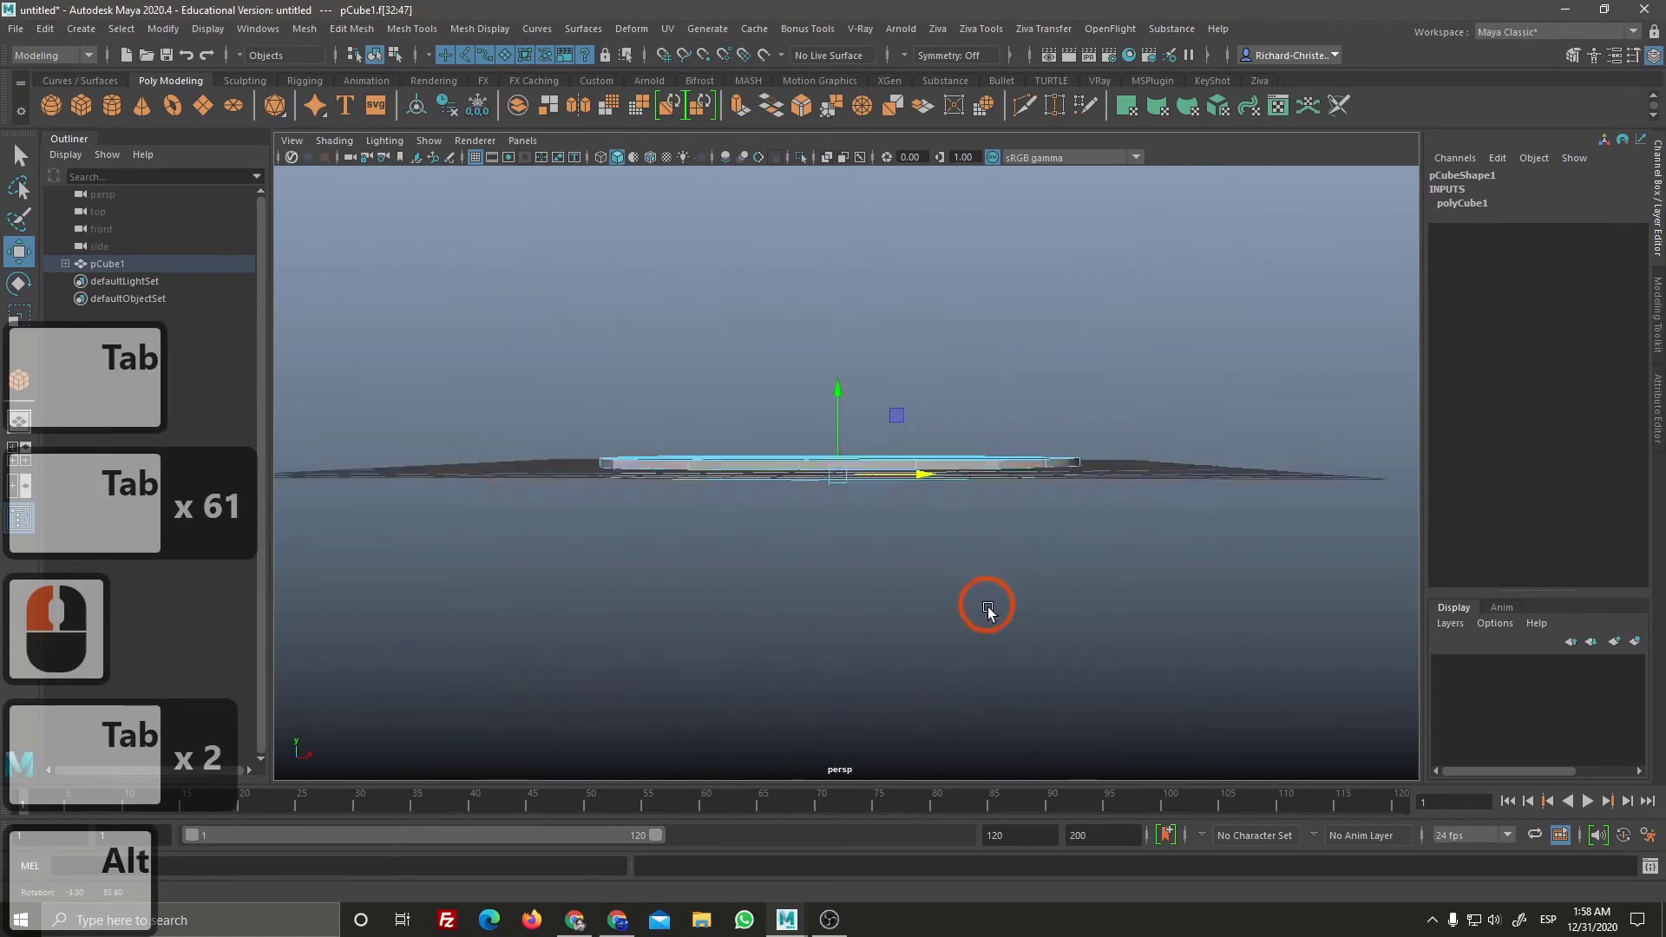
click(1010, 623)
right_click(906, 557)
click(895, 493)
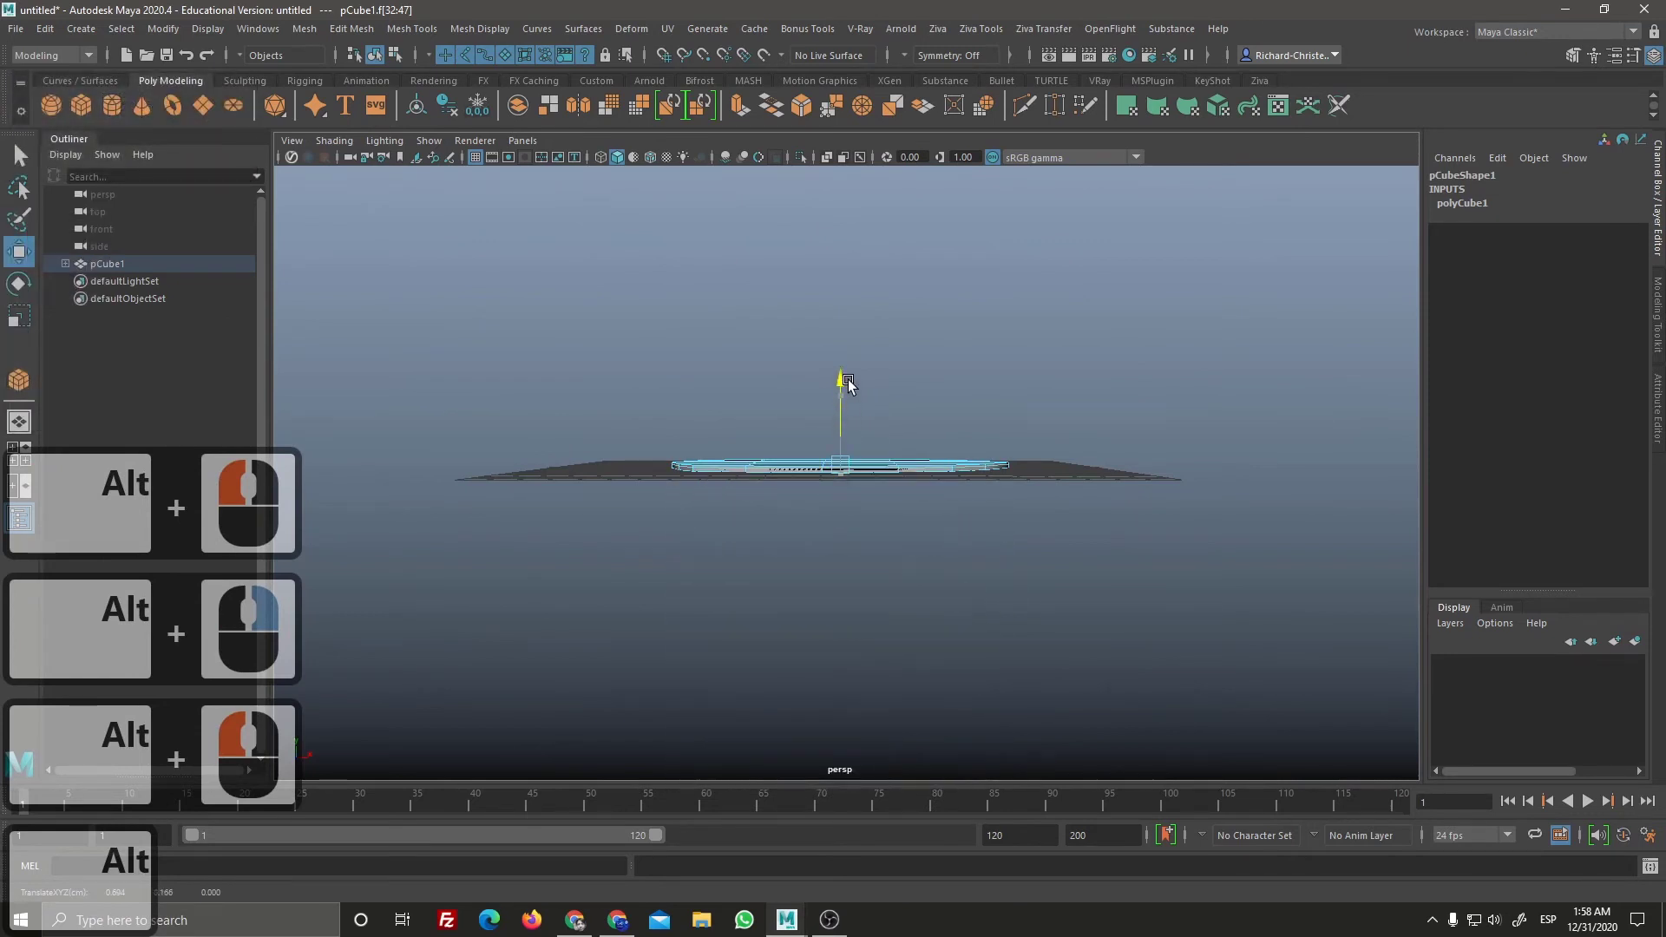
click(858, 379)
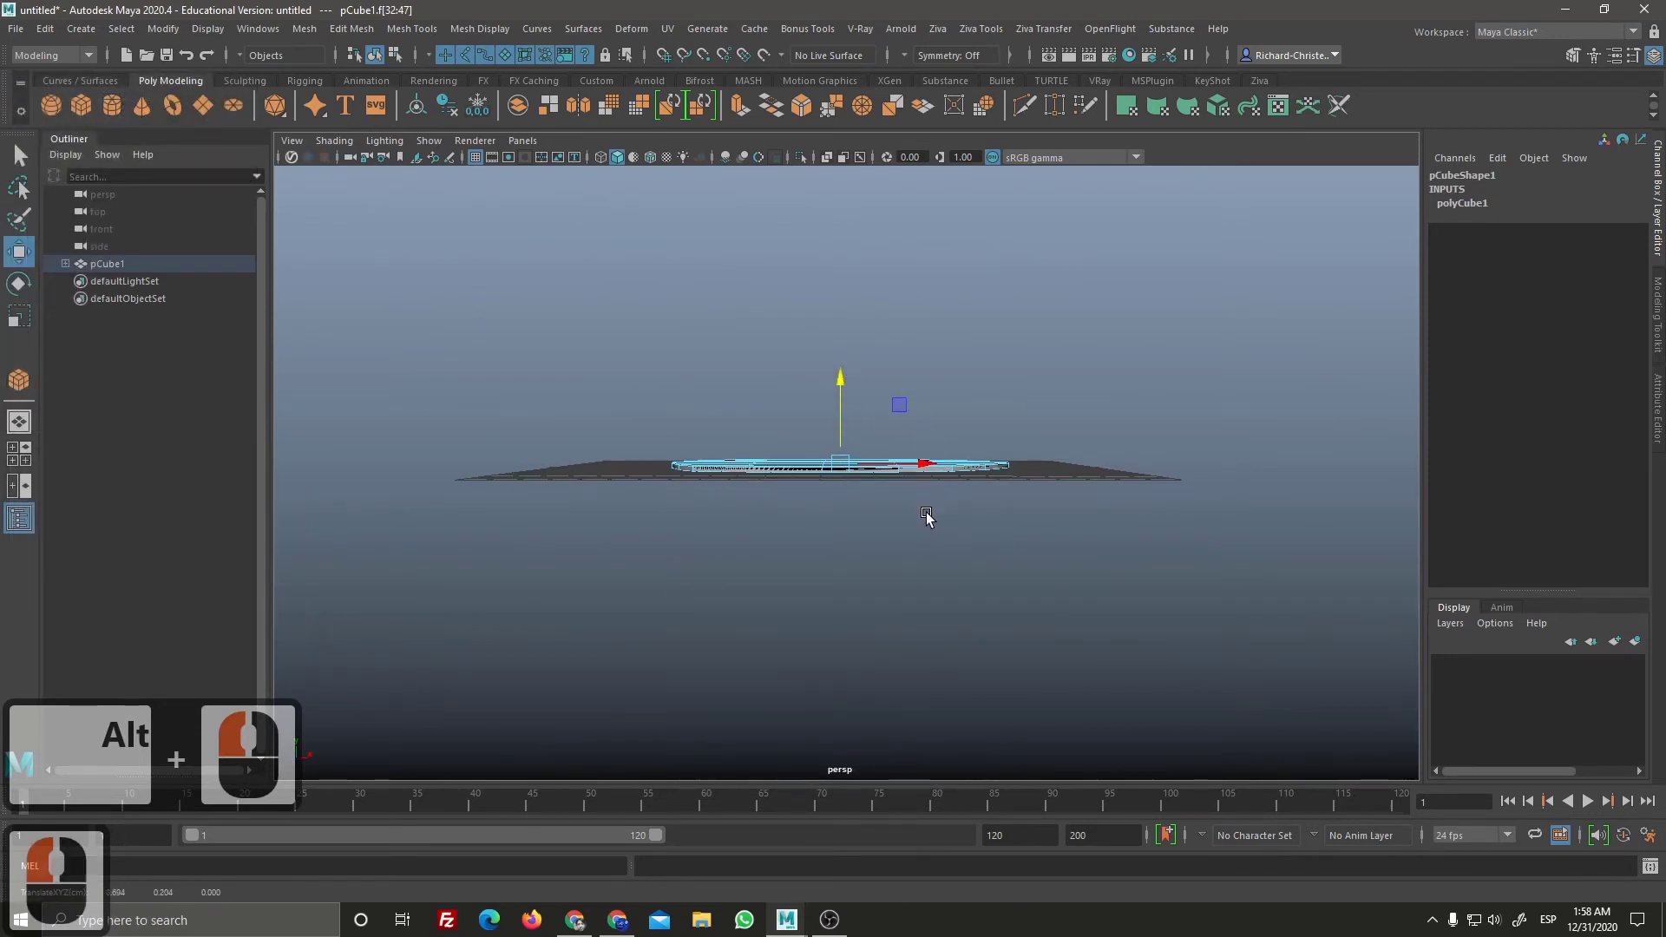
key(ctrl+z)
right_click(980, 662)
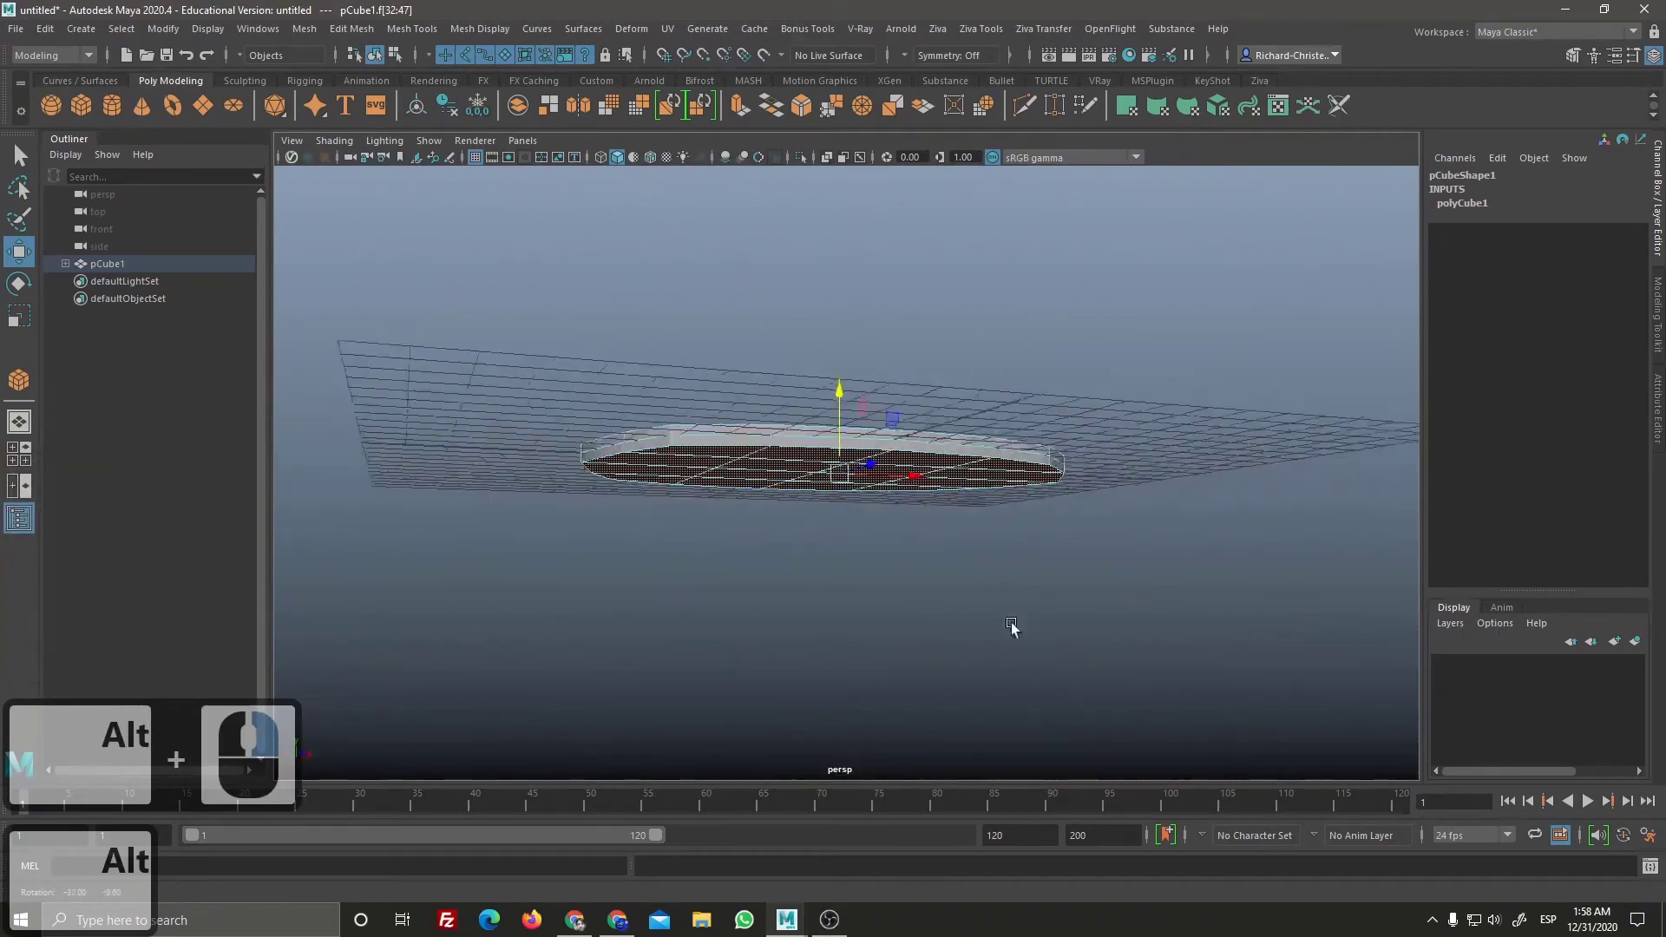
click(973, 643)
right_click(943, 586)
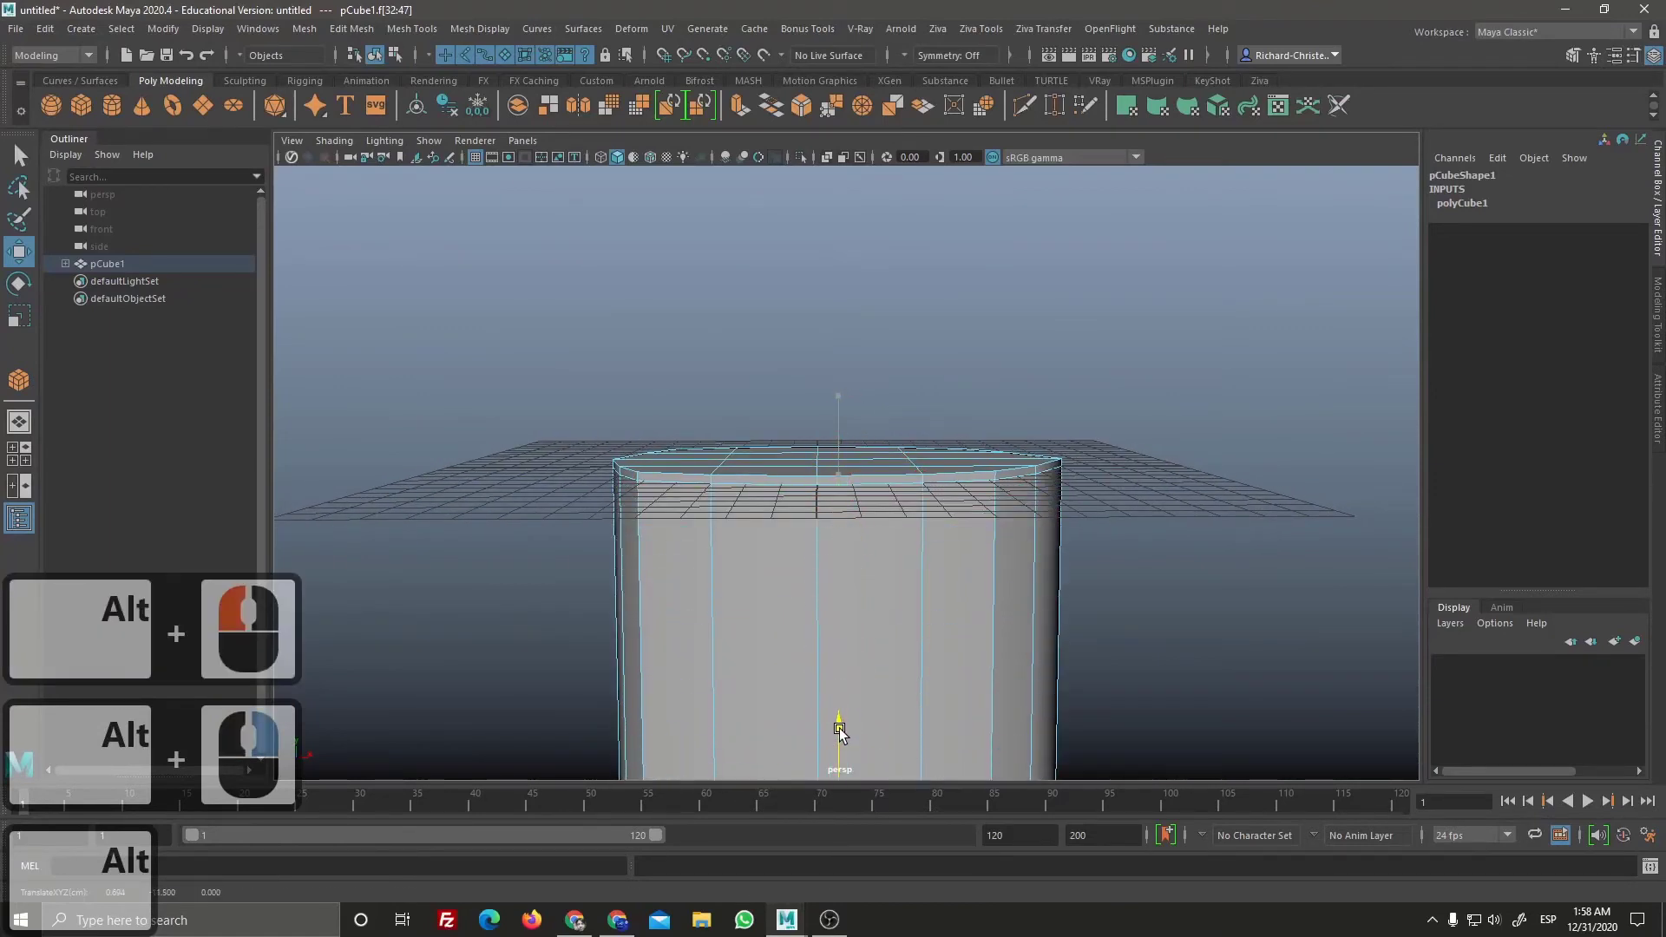
click(844, 740)
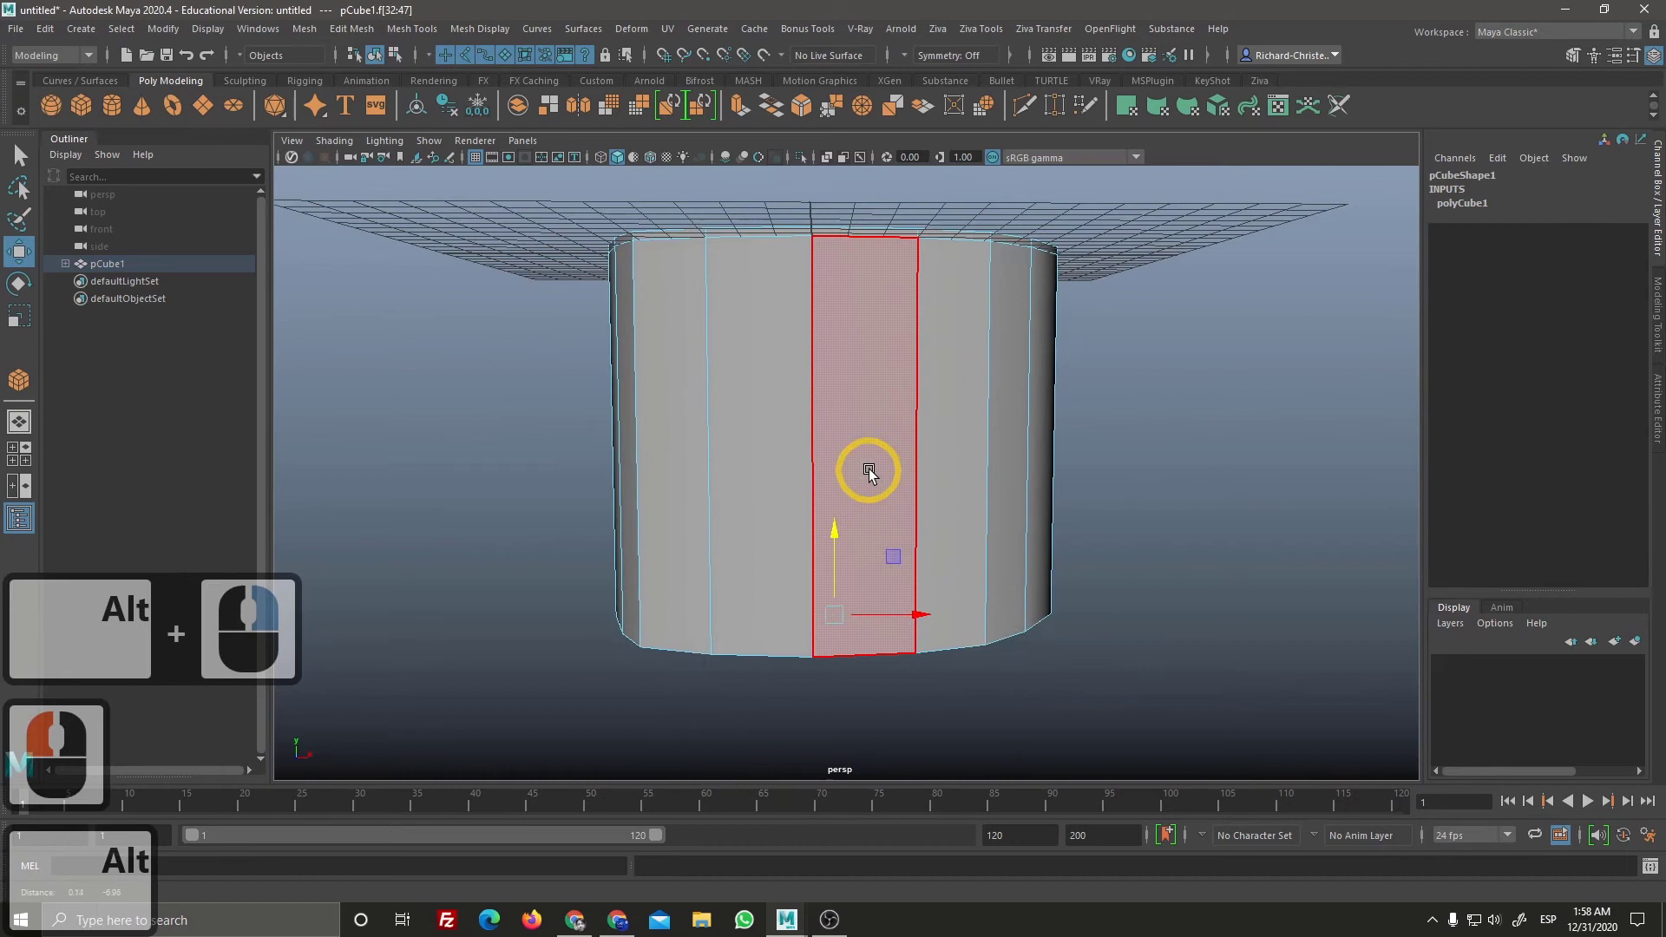
middle_click(349, 778)
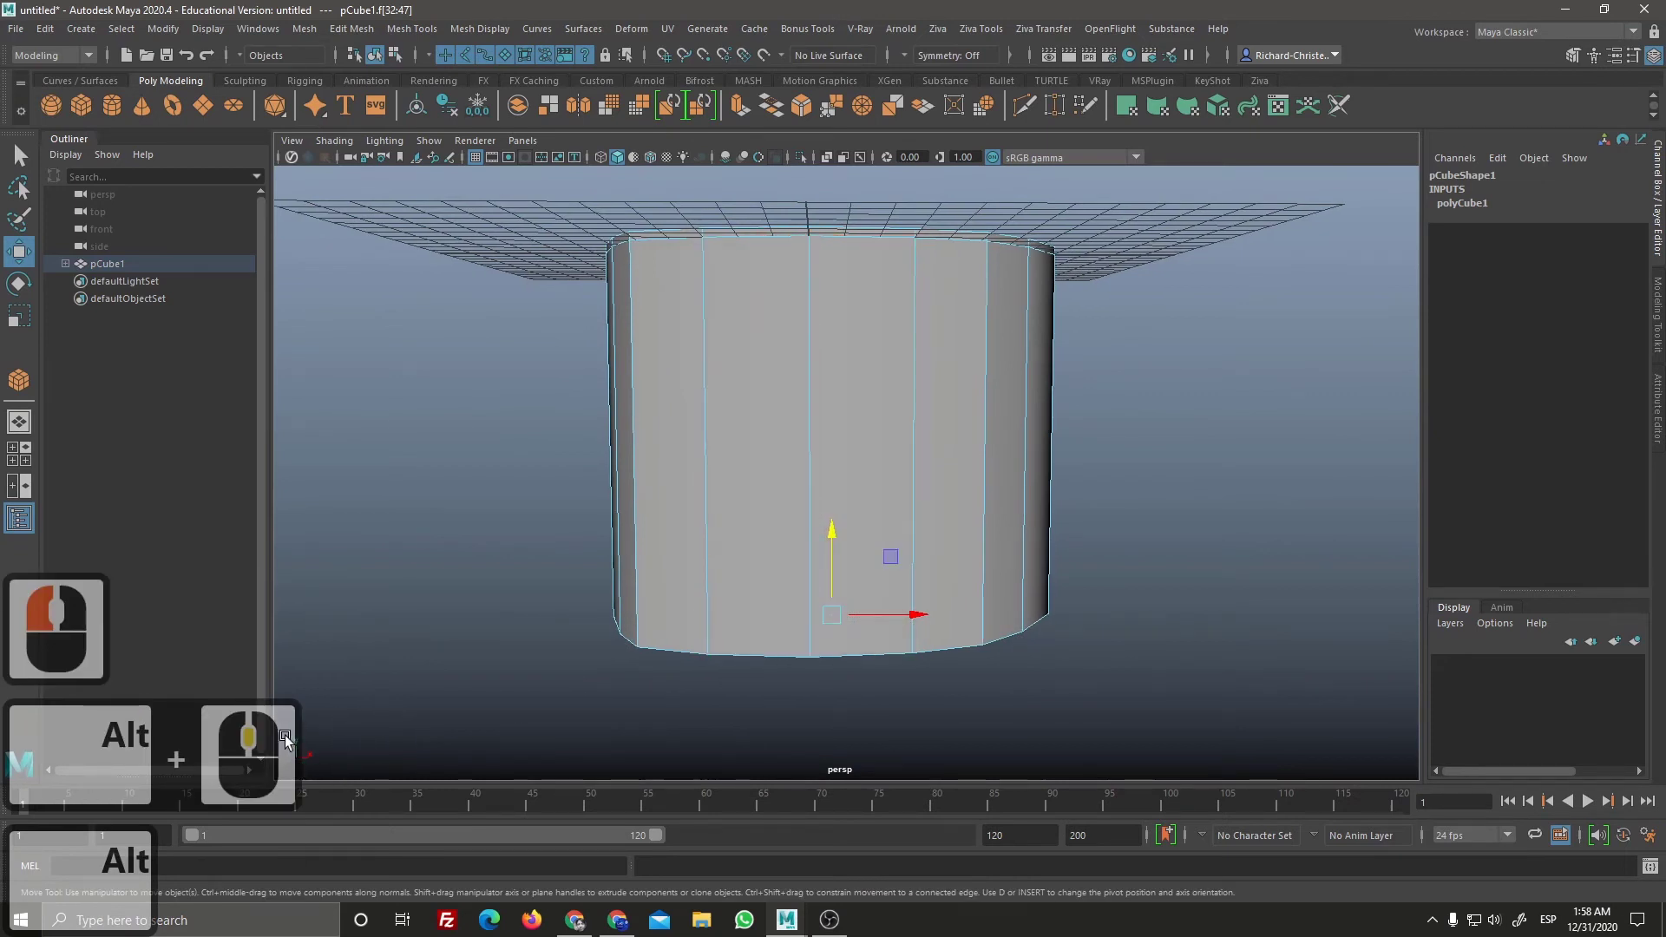
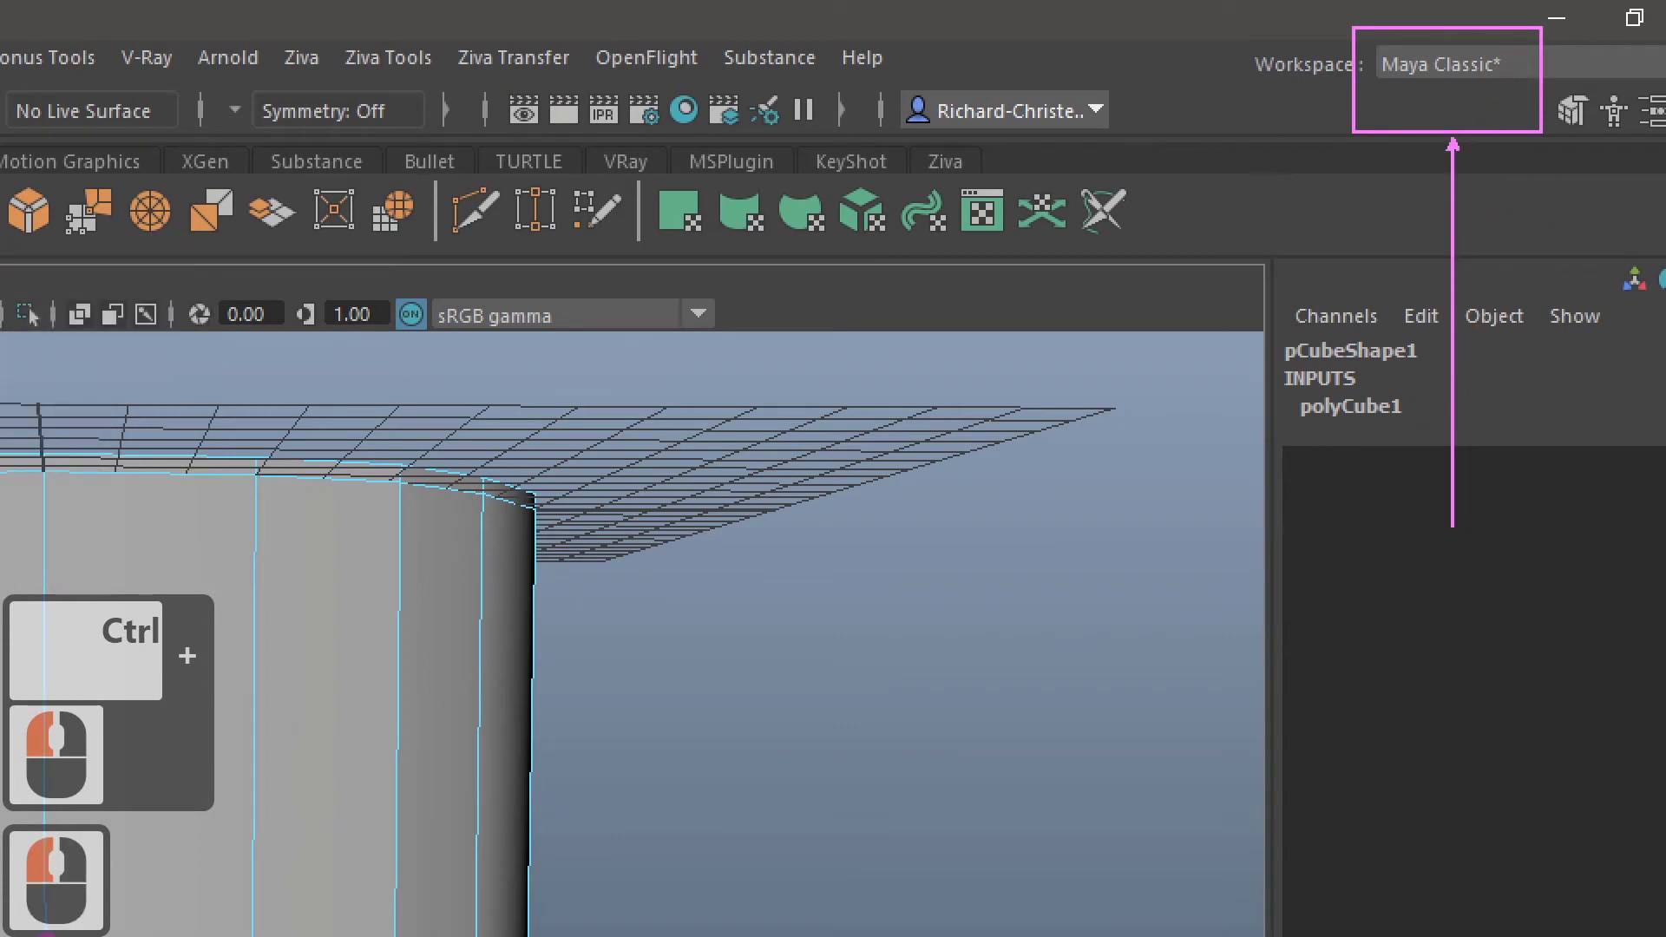
Step: Run Average Vertices with 10 iterations on the cylinder's bottom ring so the base tapers inward
key(ctrl+F1)
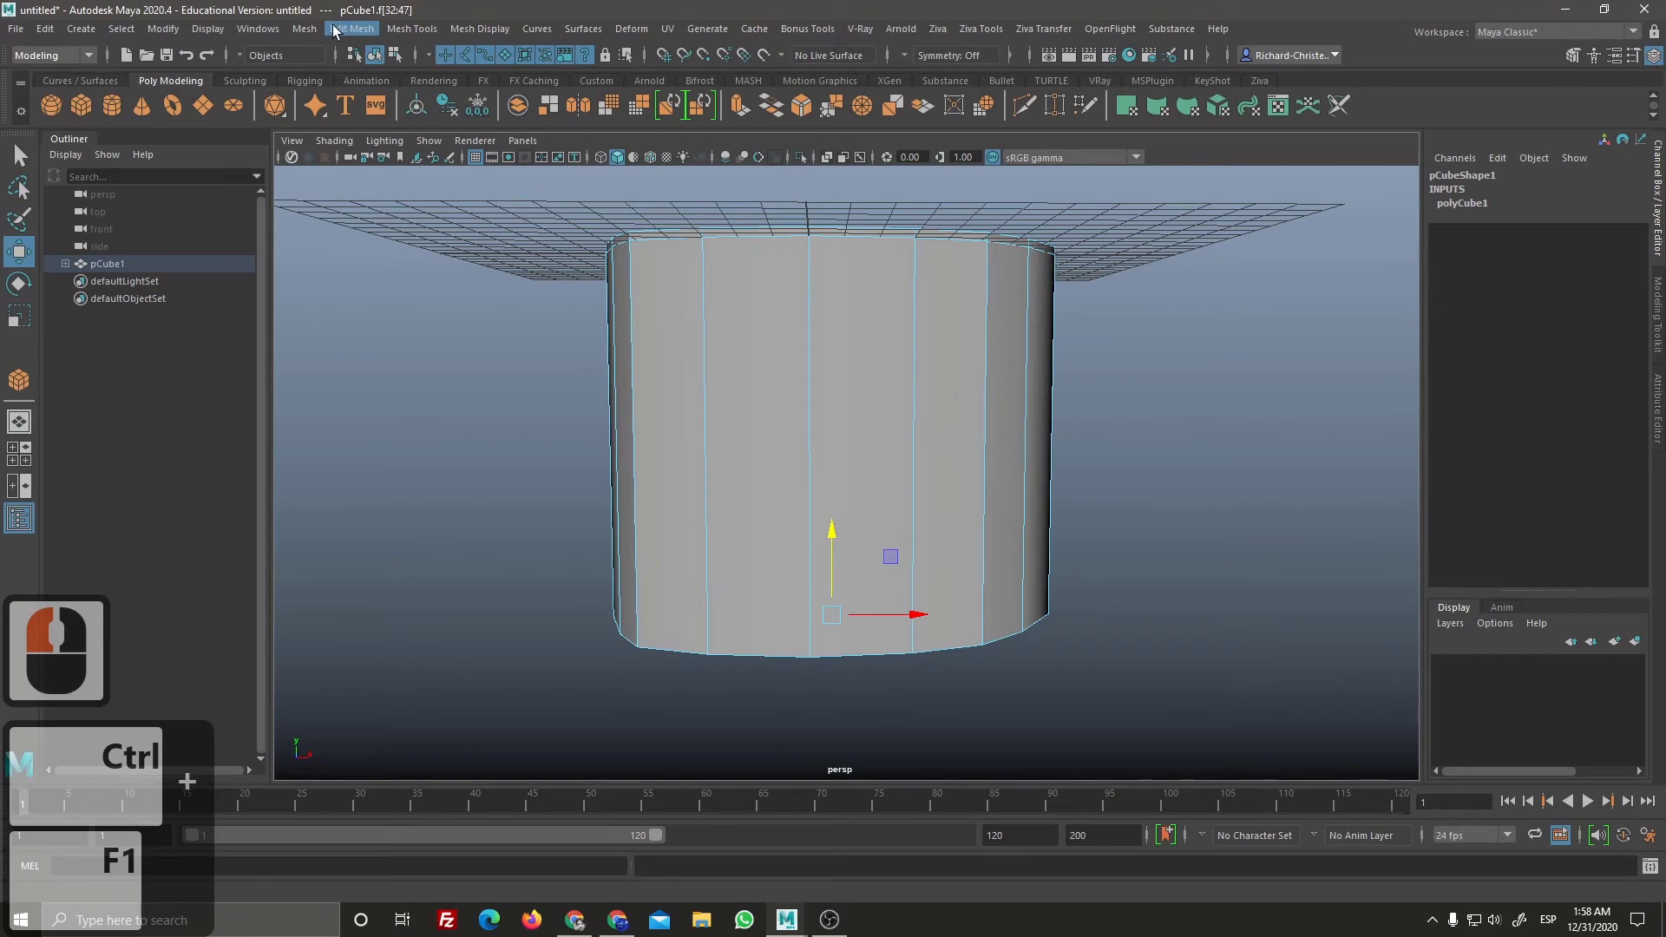
click(343, 34)
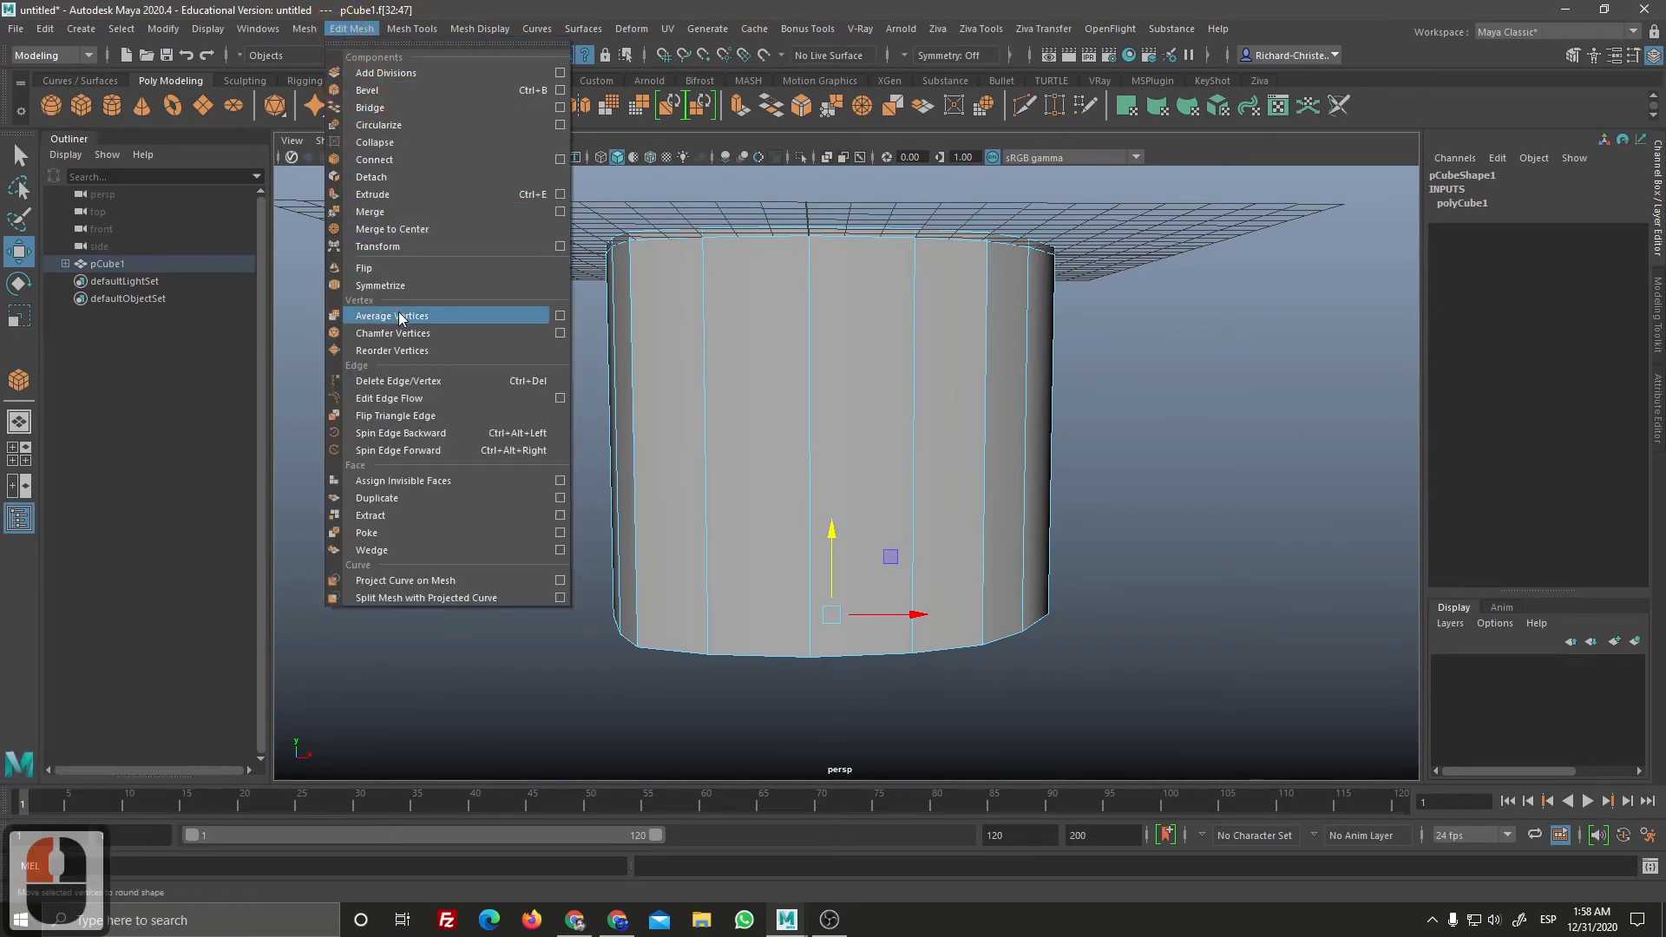
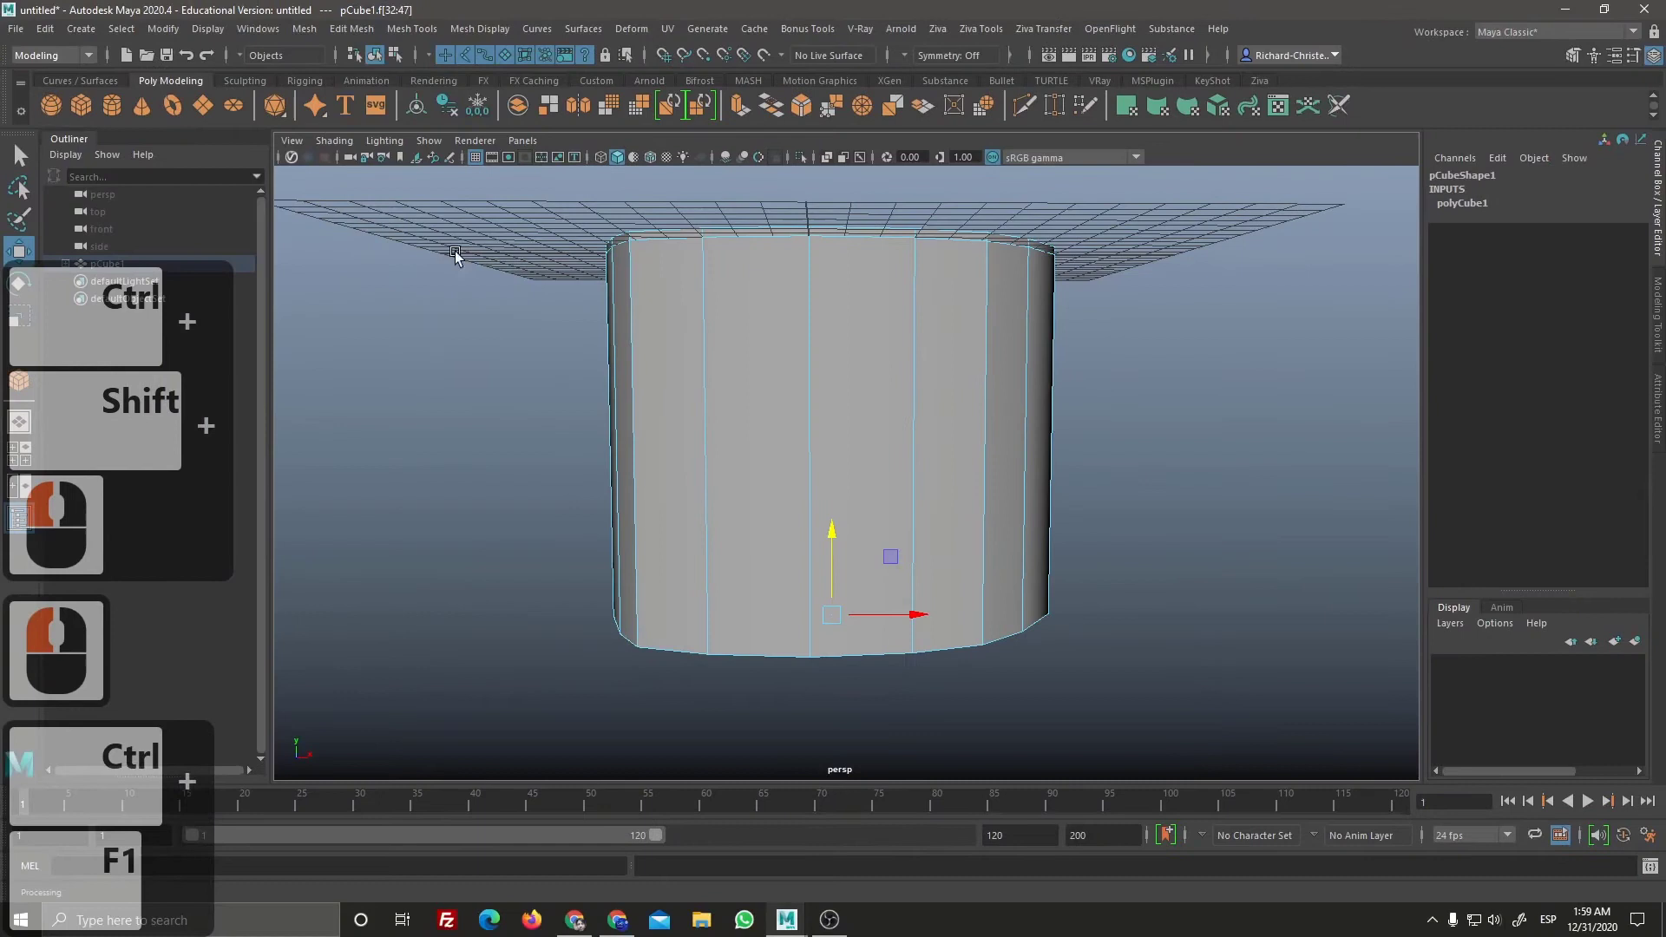
click(365, 43)
click(386, 314)
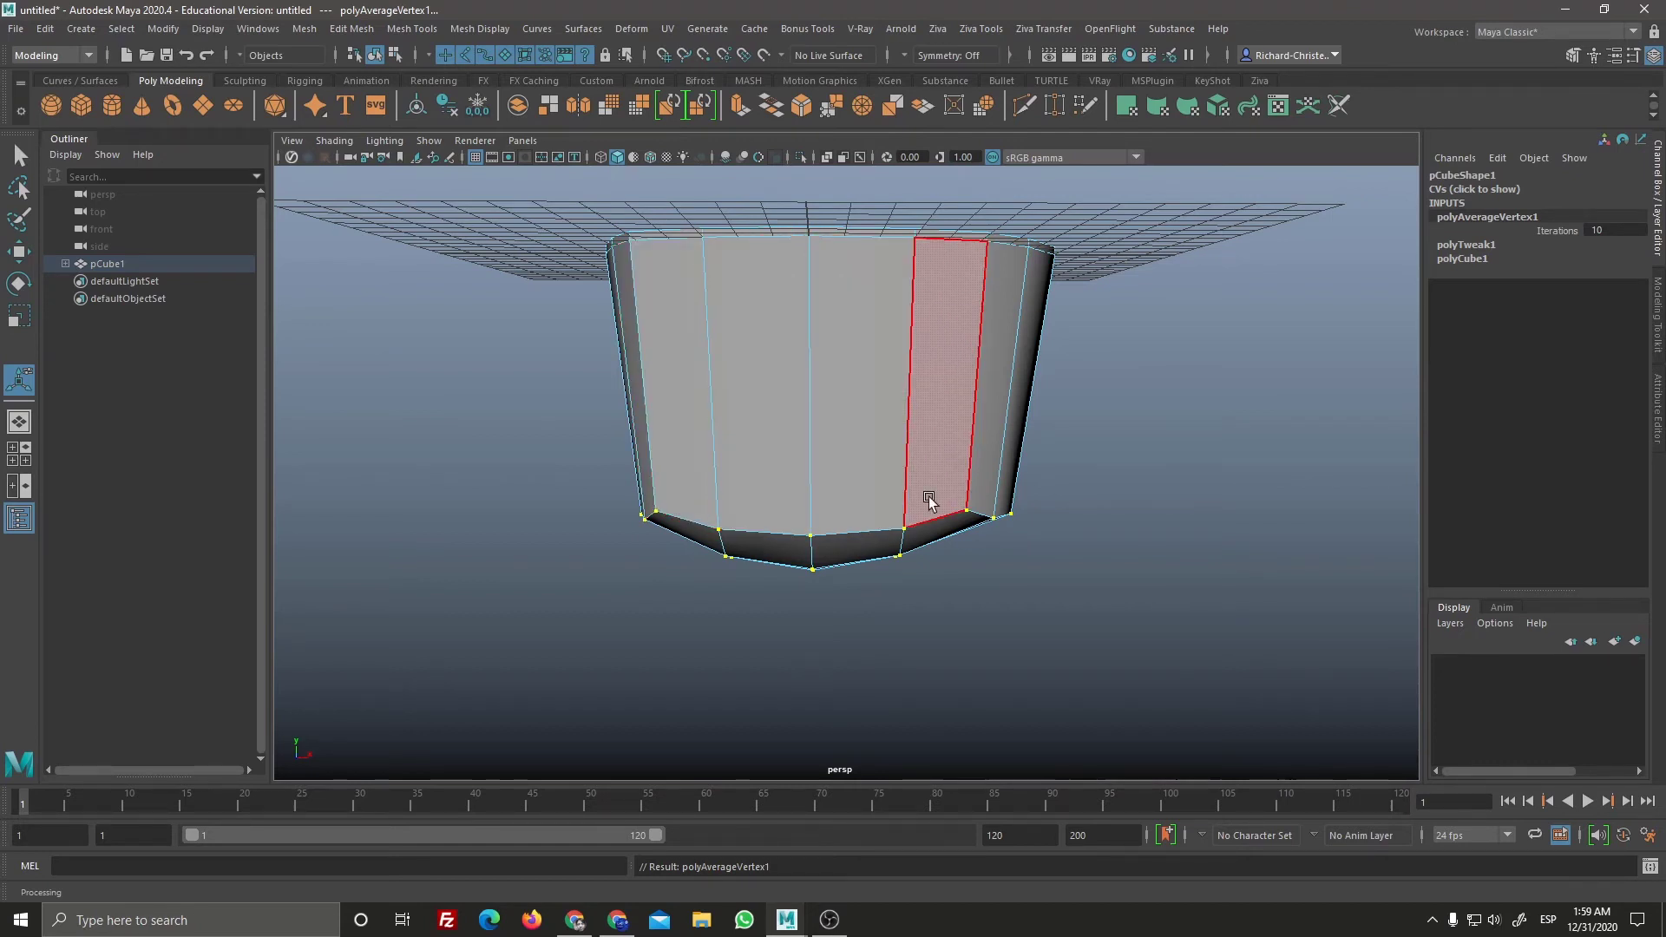
Step: Reapply Average Vertices with G four more times, rounding the base into a shallow bowl
key(g)
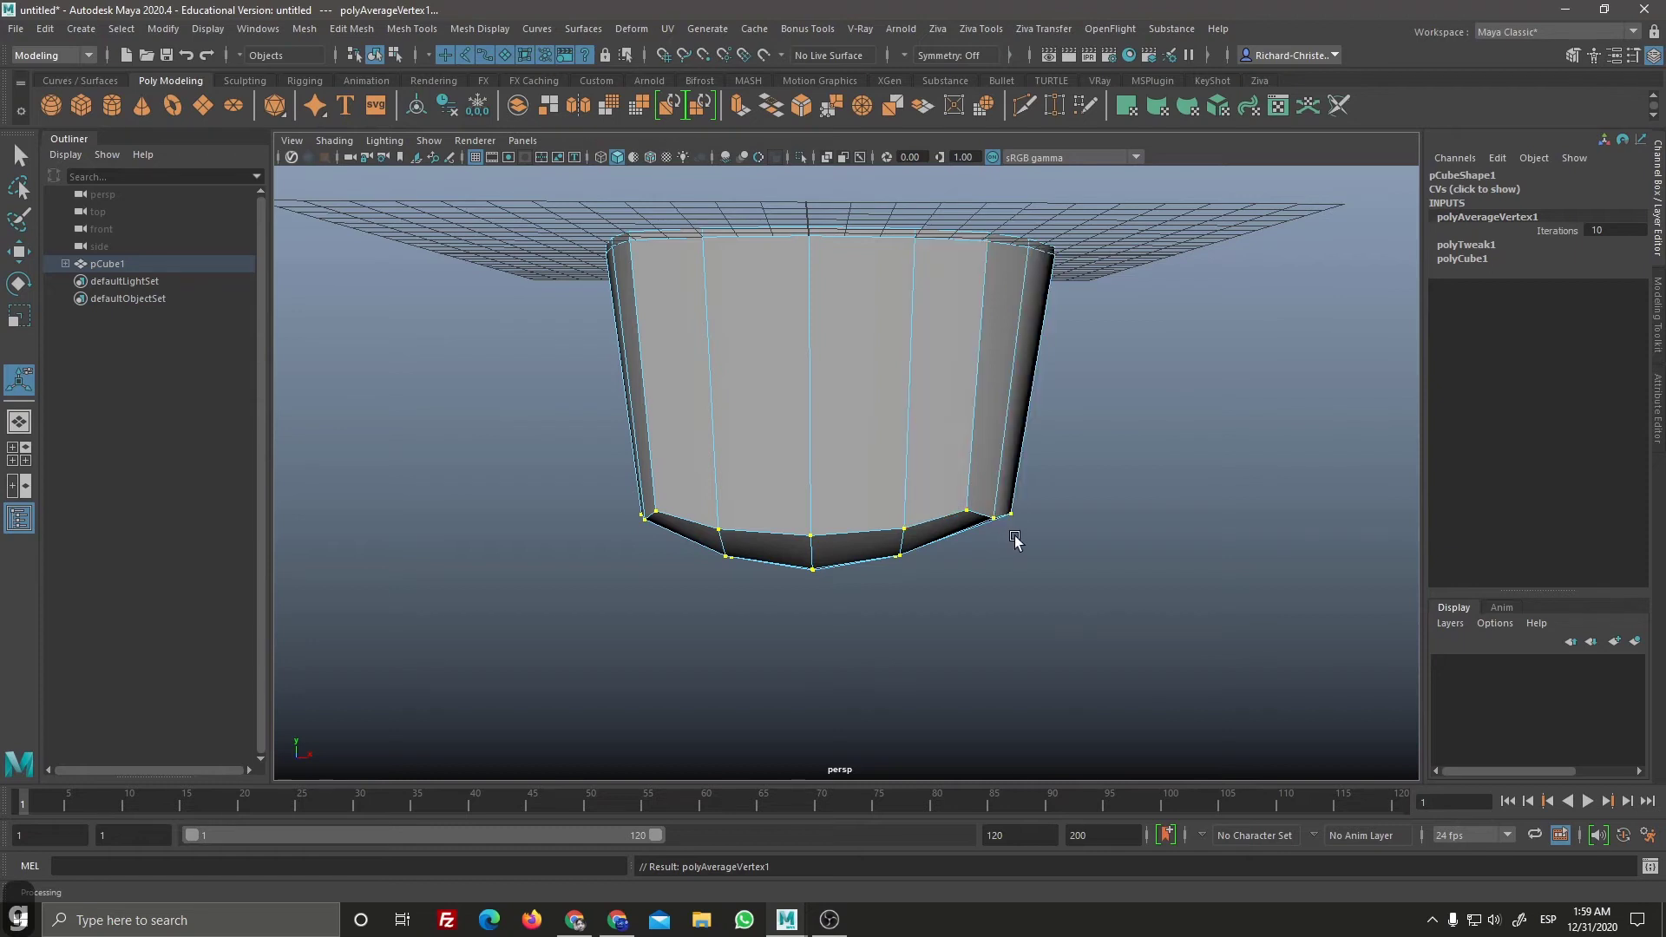
key(g)
click(1031, 534)
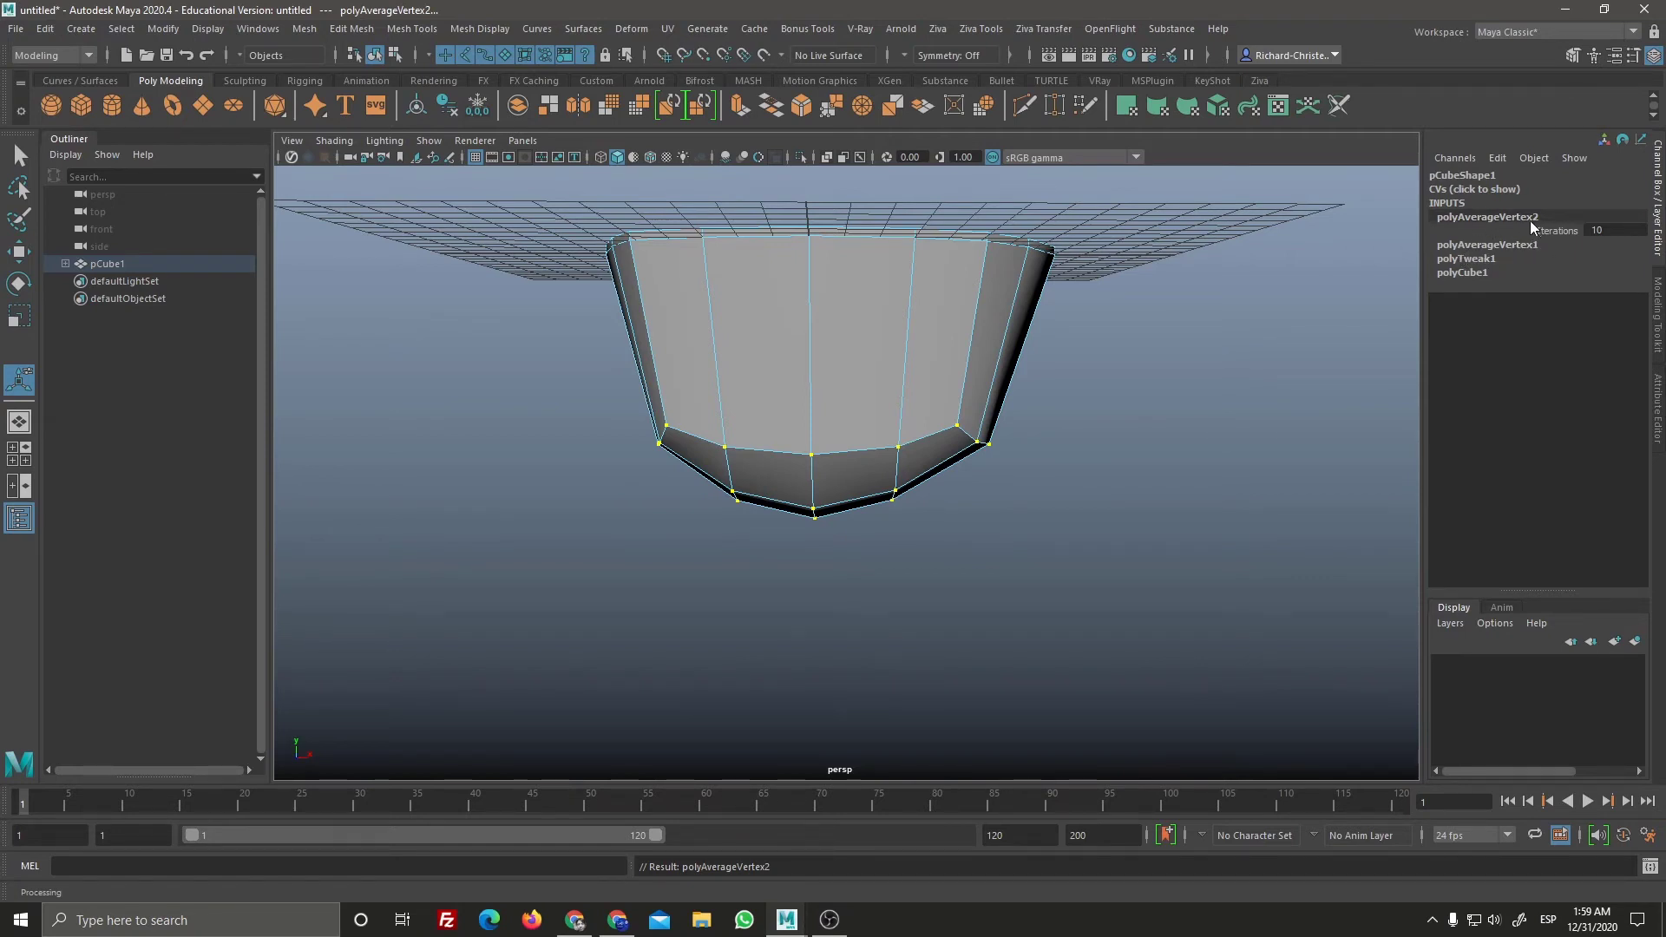
key(g)
key(g)
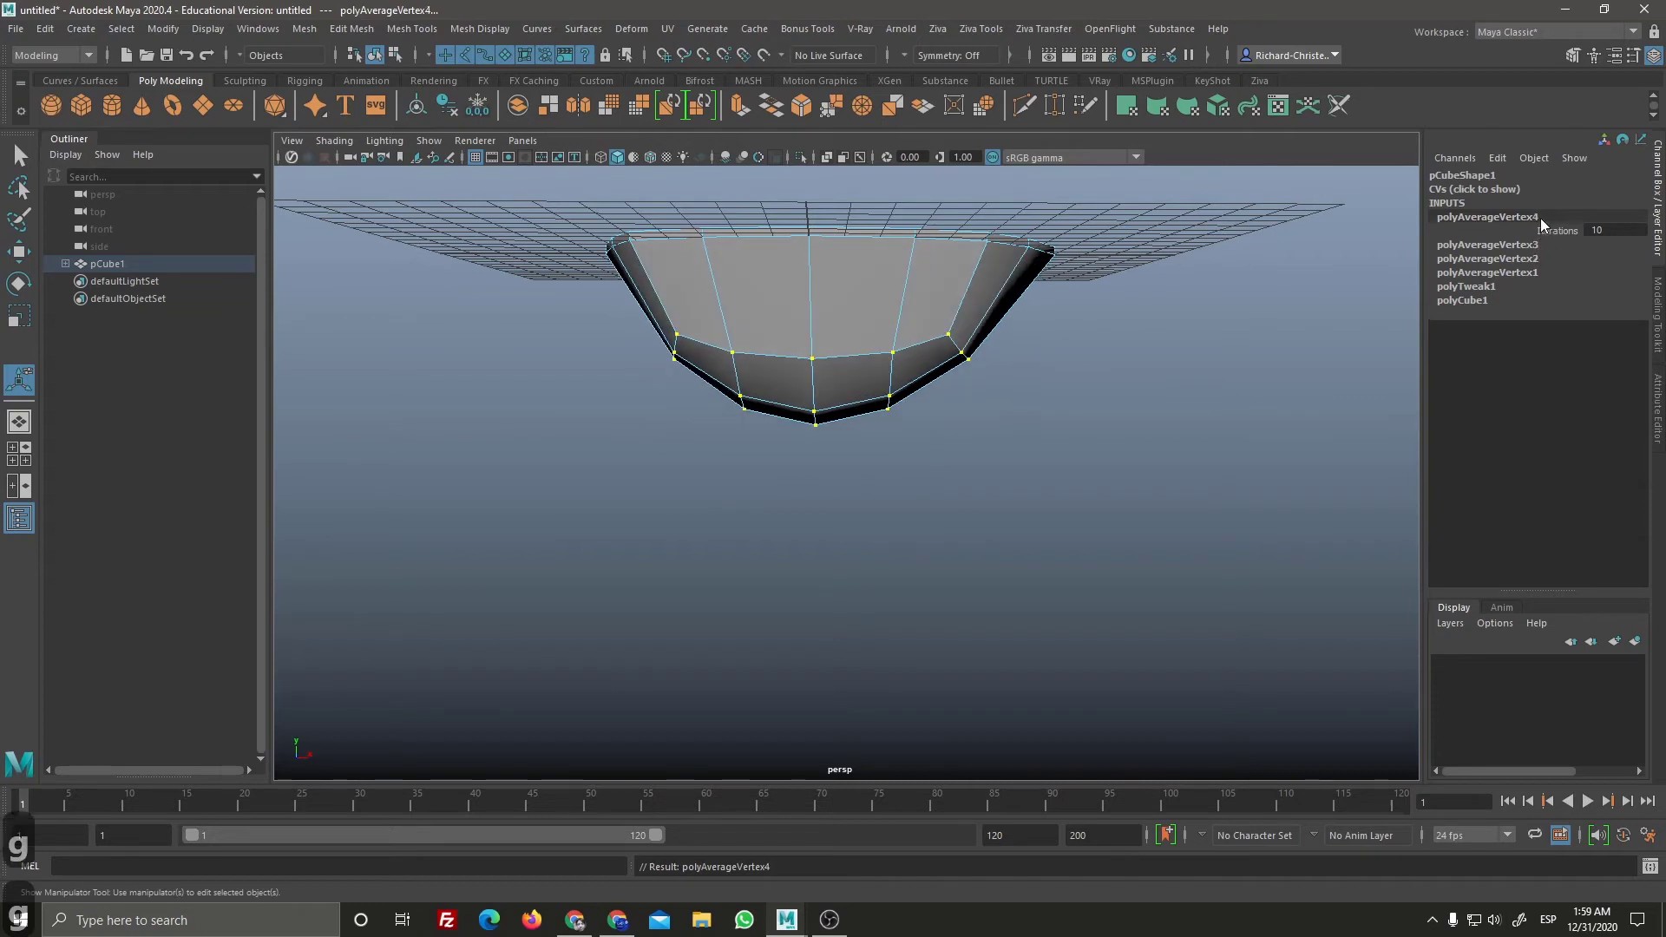
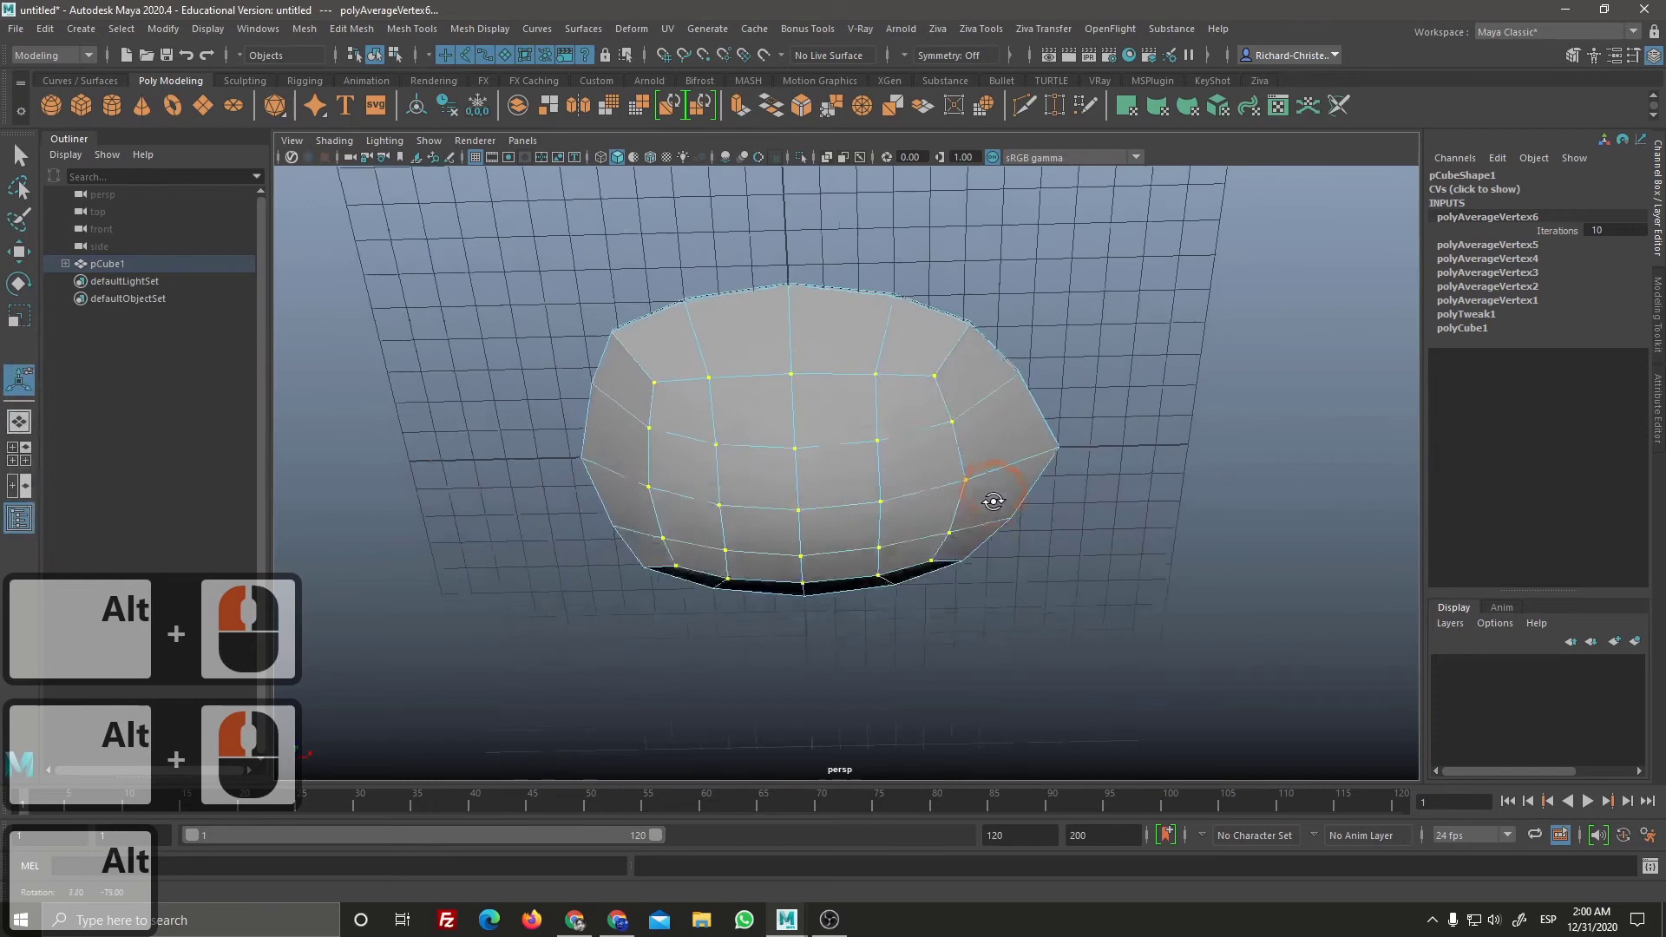
Step: Switch to face mode and select all the faces on the bowl's flat top, ready to extrude
click(1003, 592)
click(957, 506)
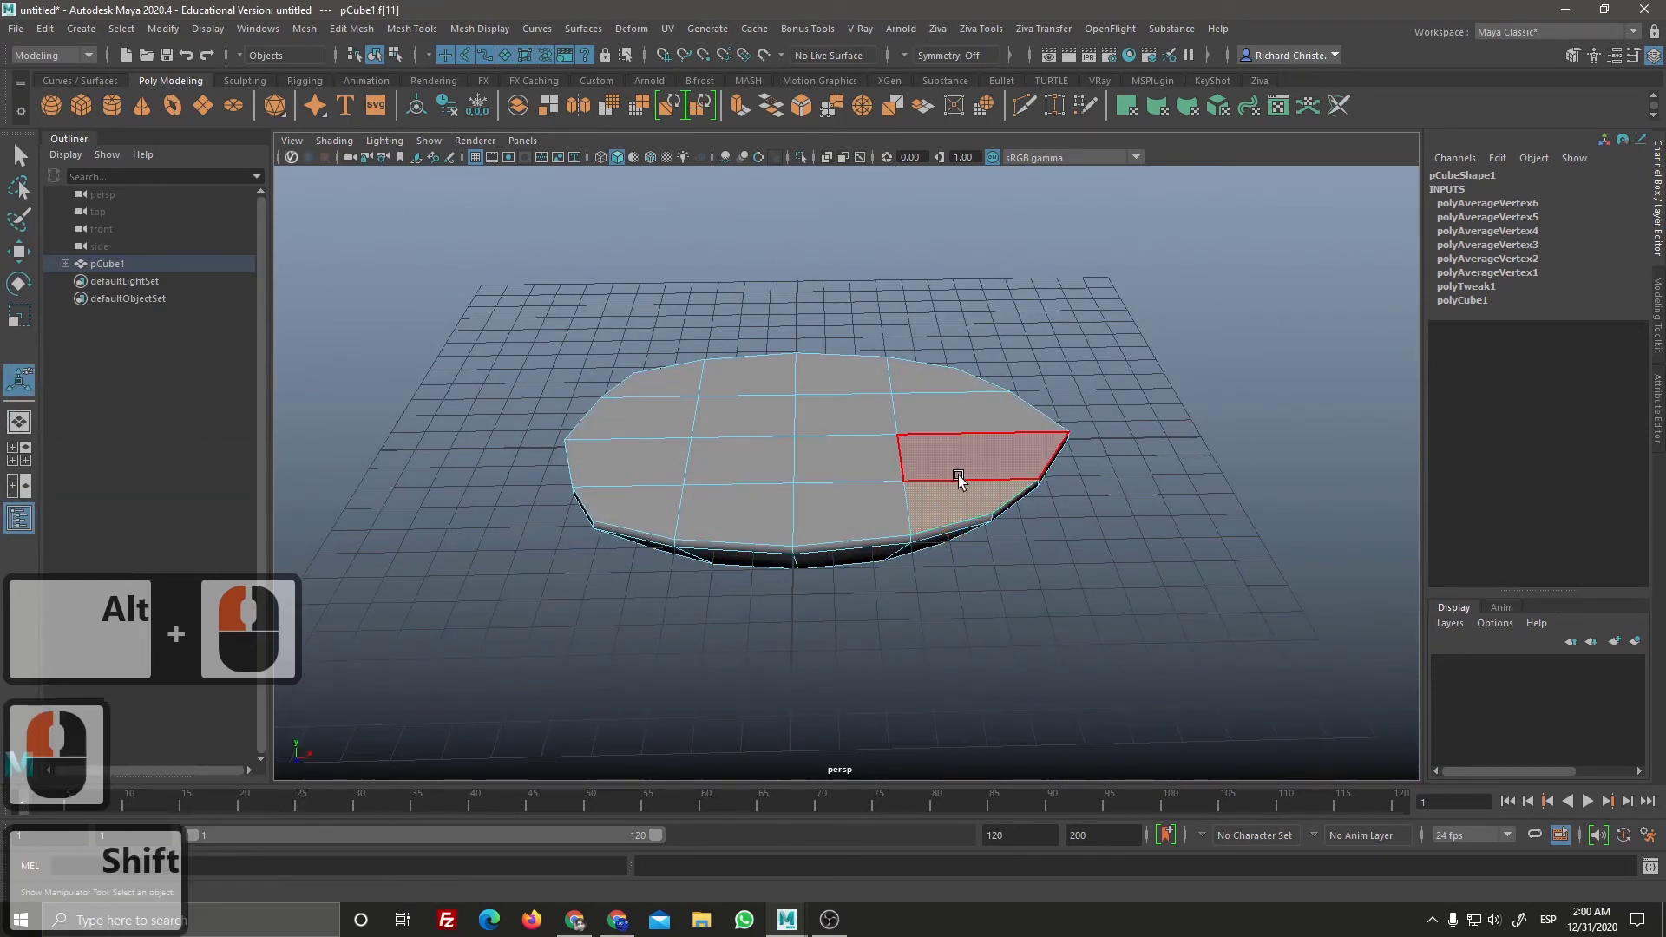
key(Tab)
key(Tab)
key(Tab)
key(Tab)
click(656, 502)
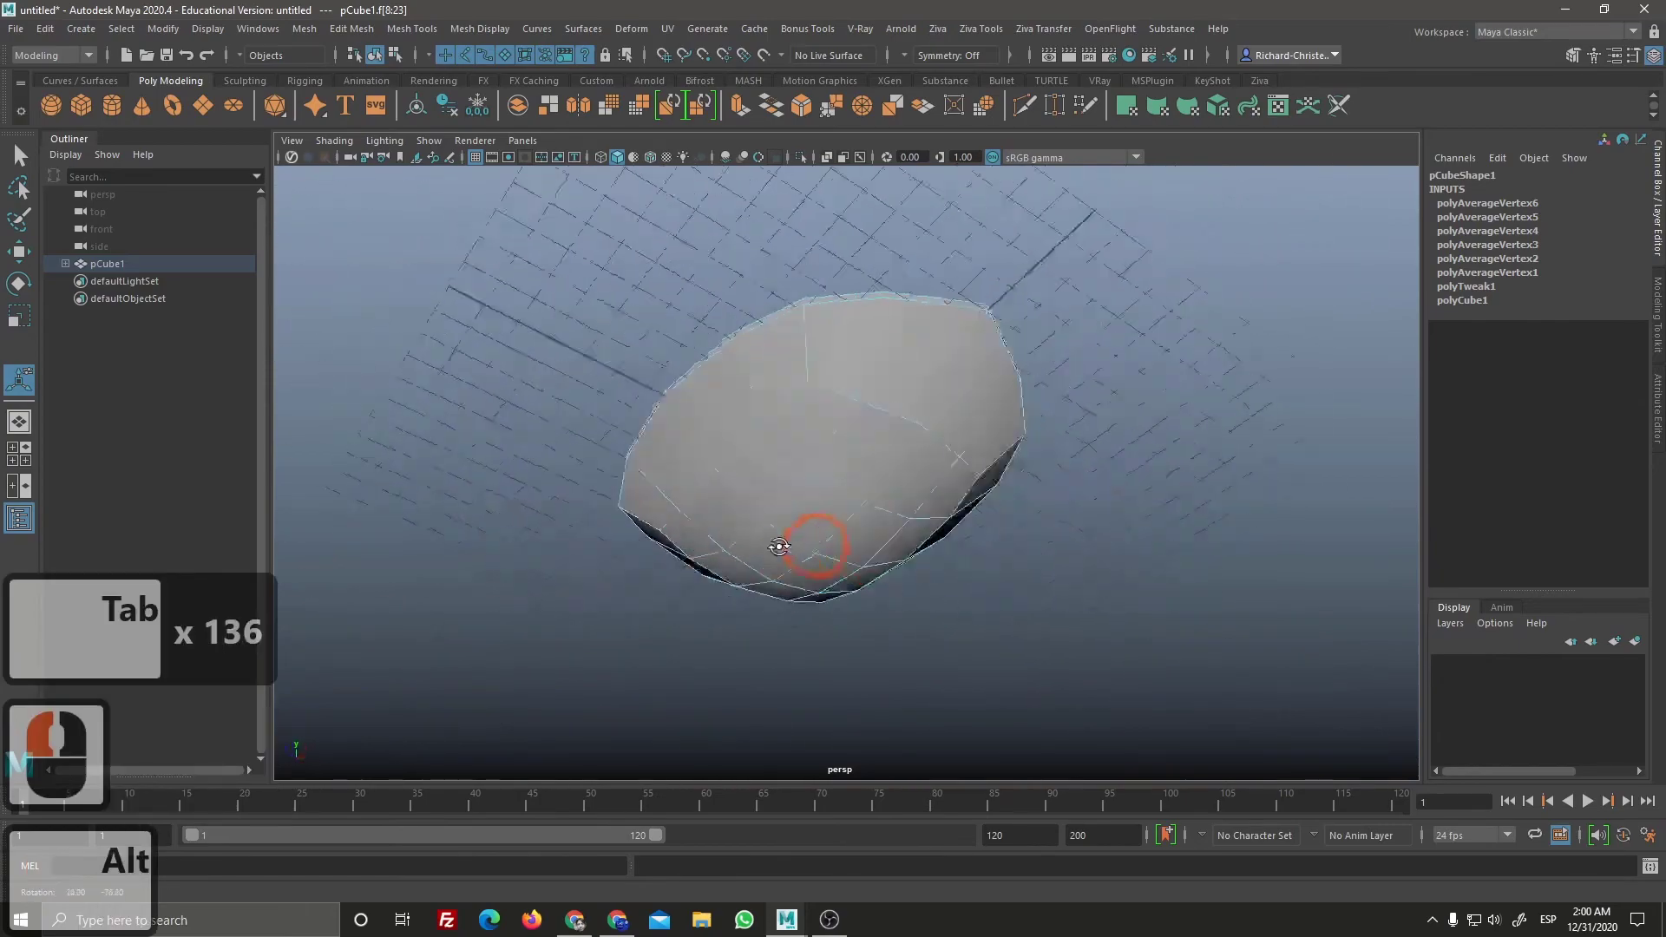
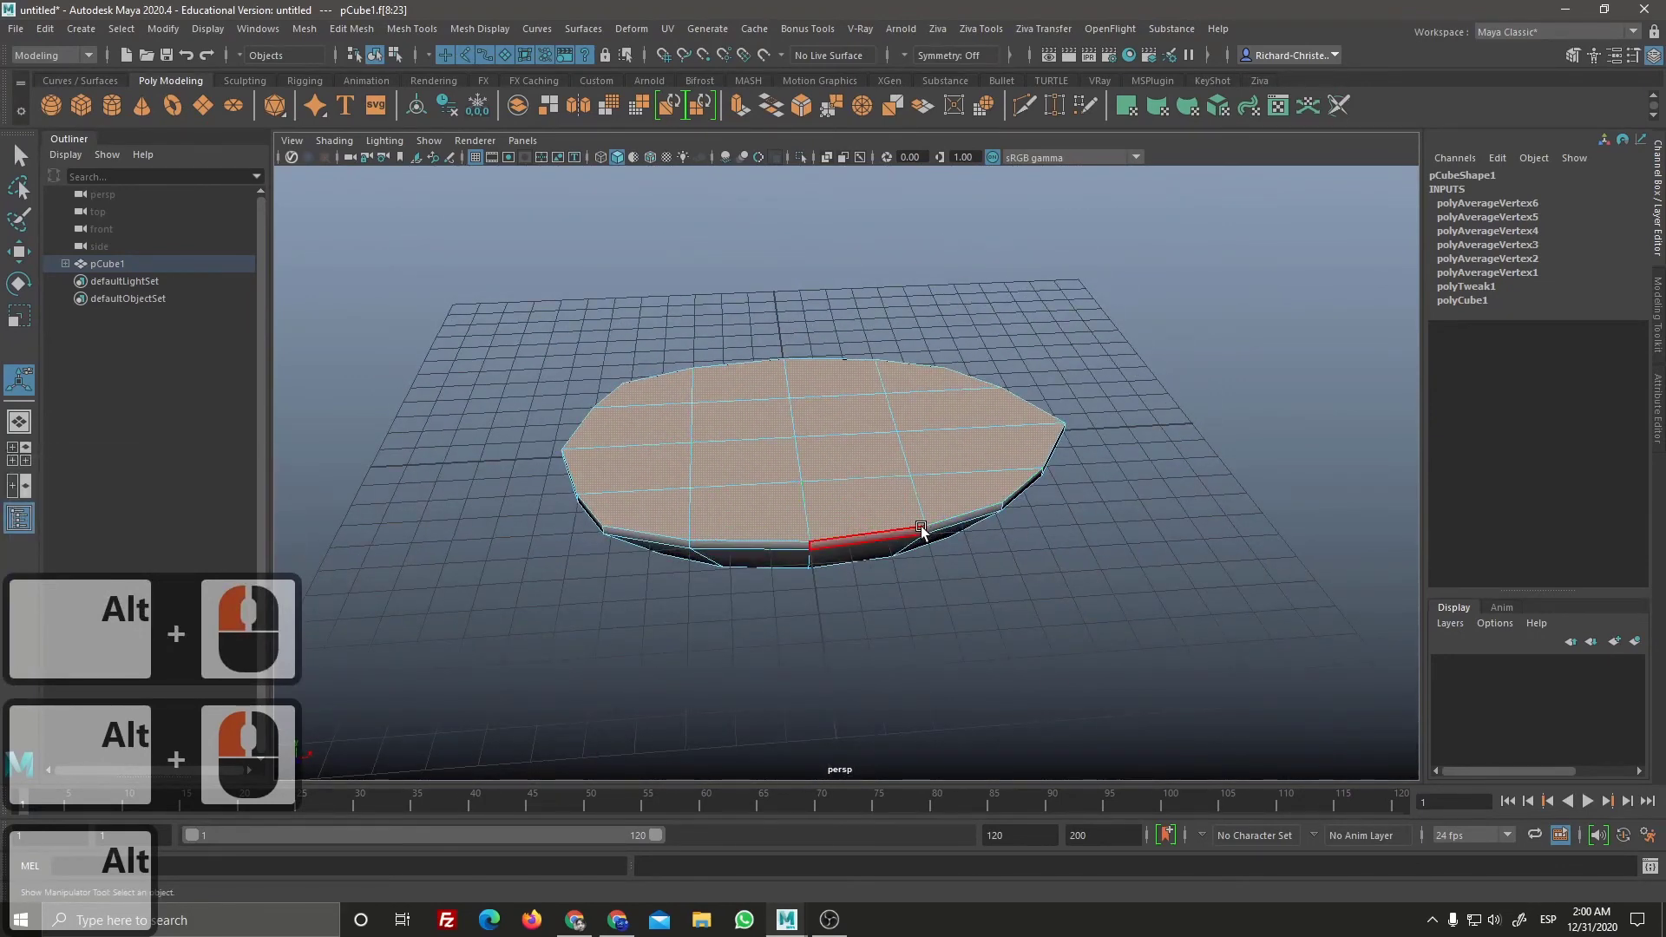
Step: Extrude the top faces (Ctrl+E), shrink the extrusion inward and raise it slightly
key(ctrl+e)
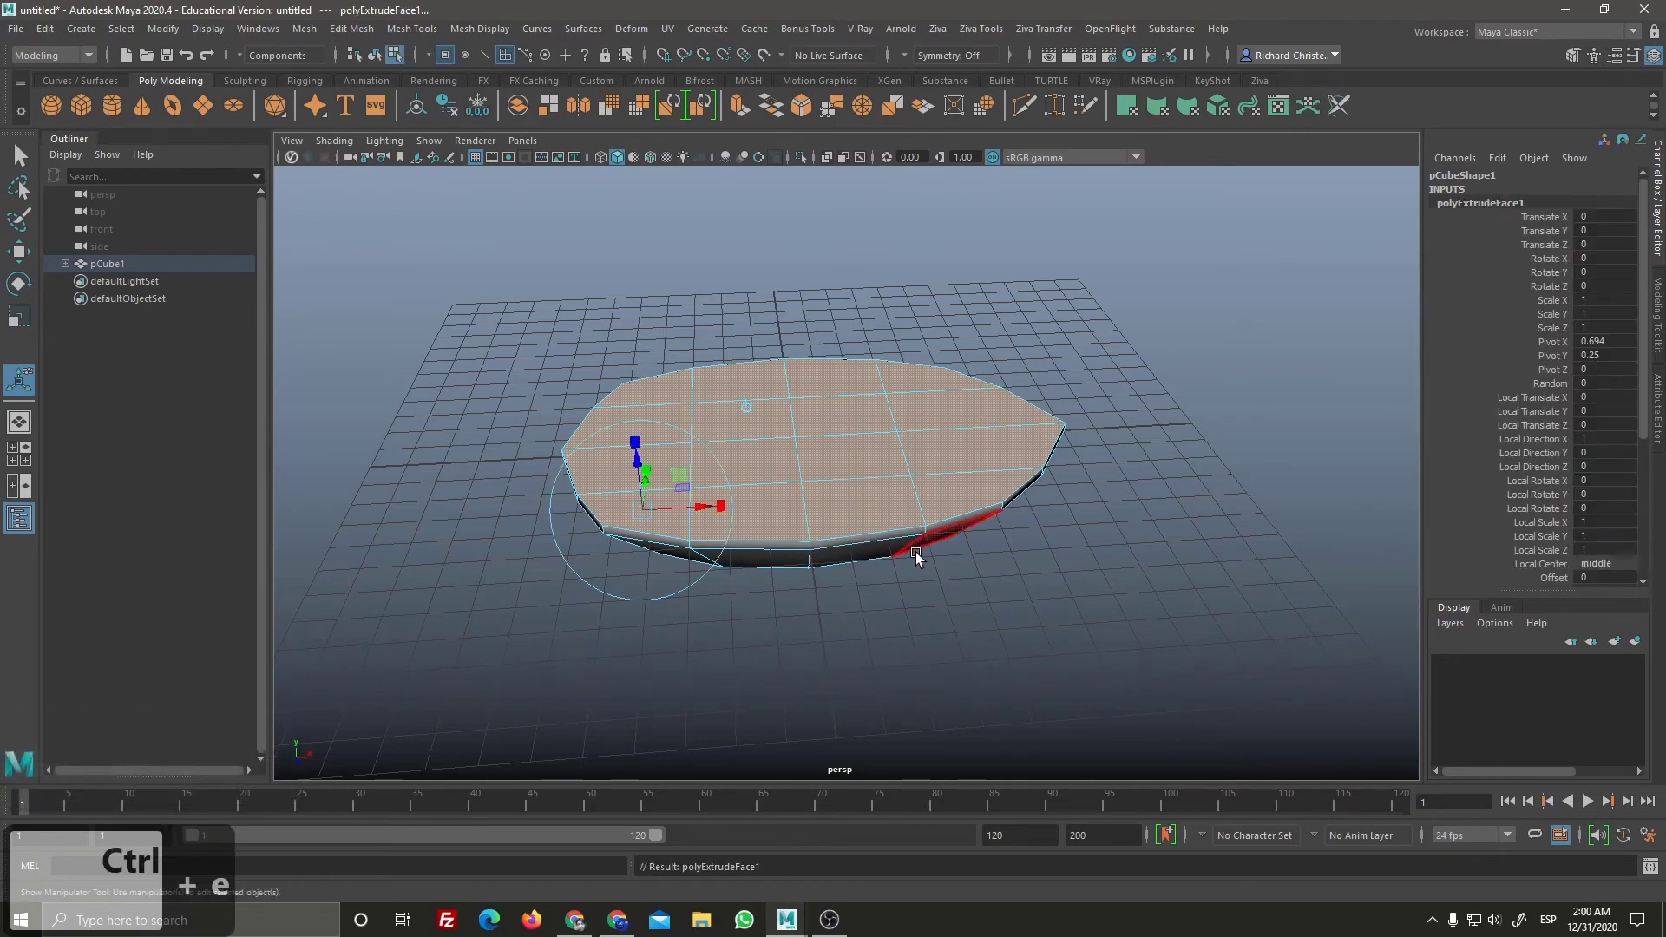
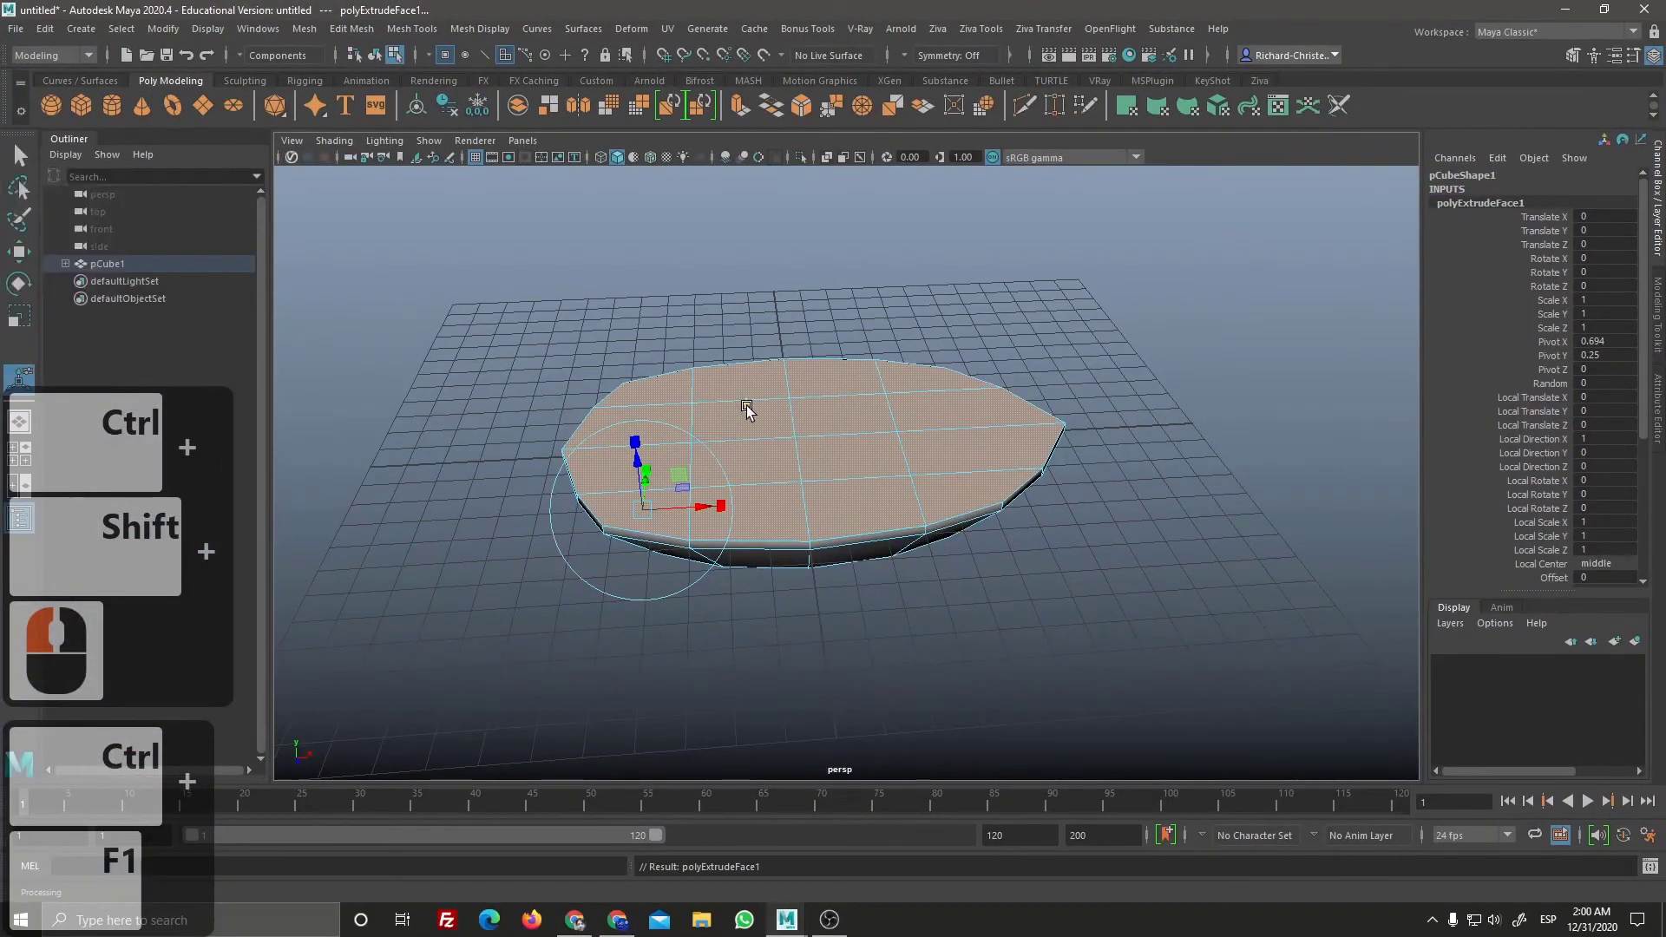
click(751, 415)
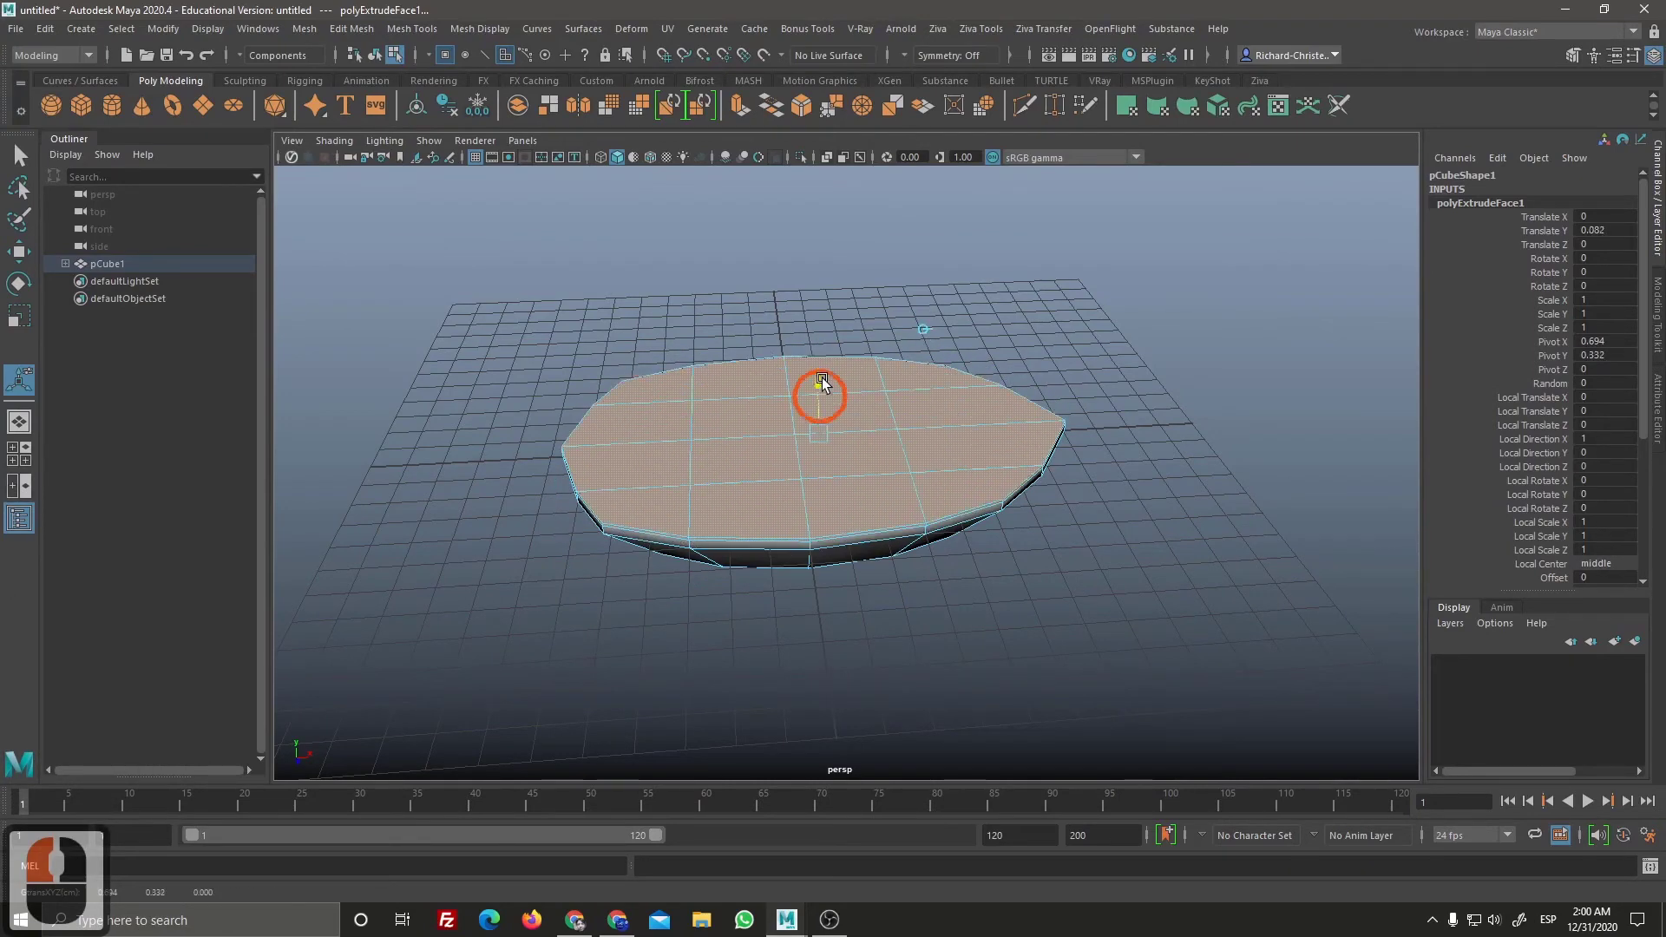
click(839, 421)
key(ctrl+z)
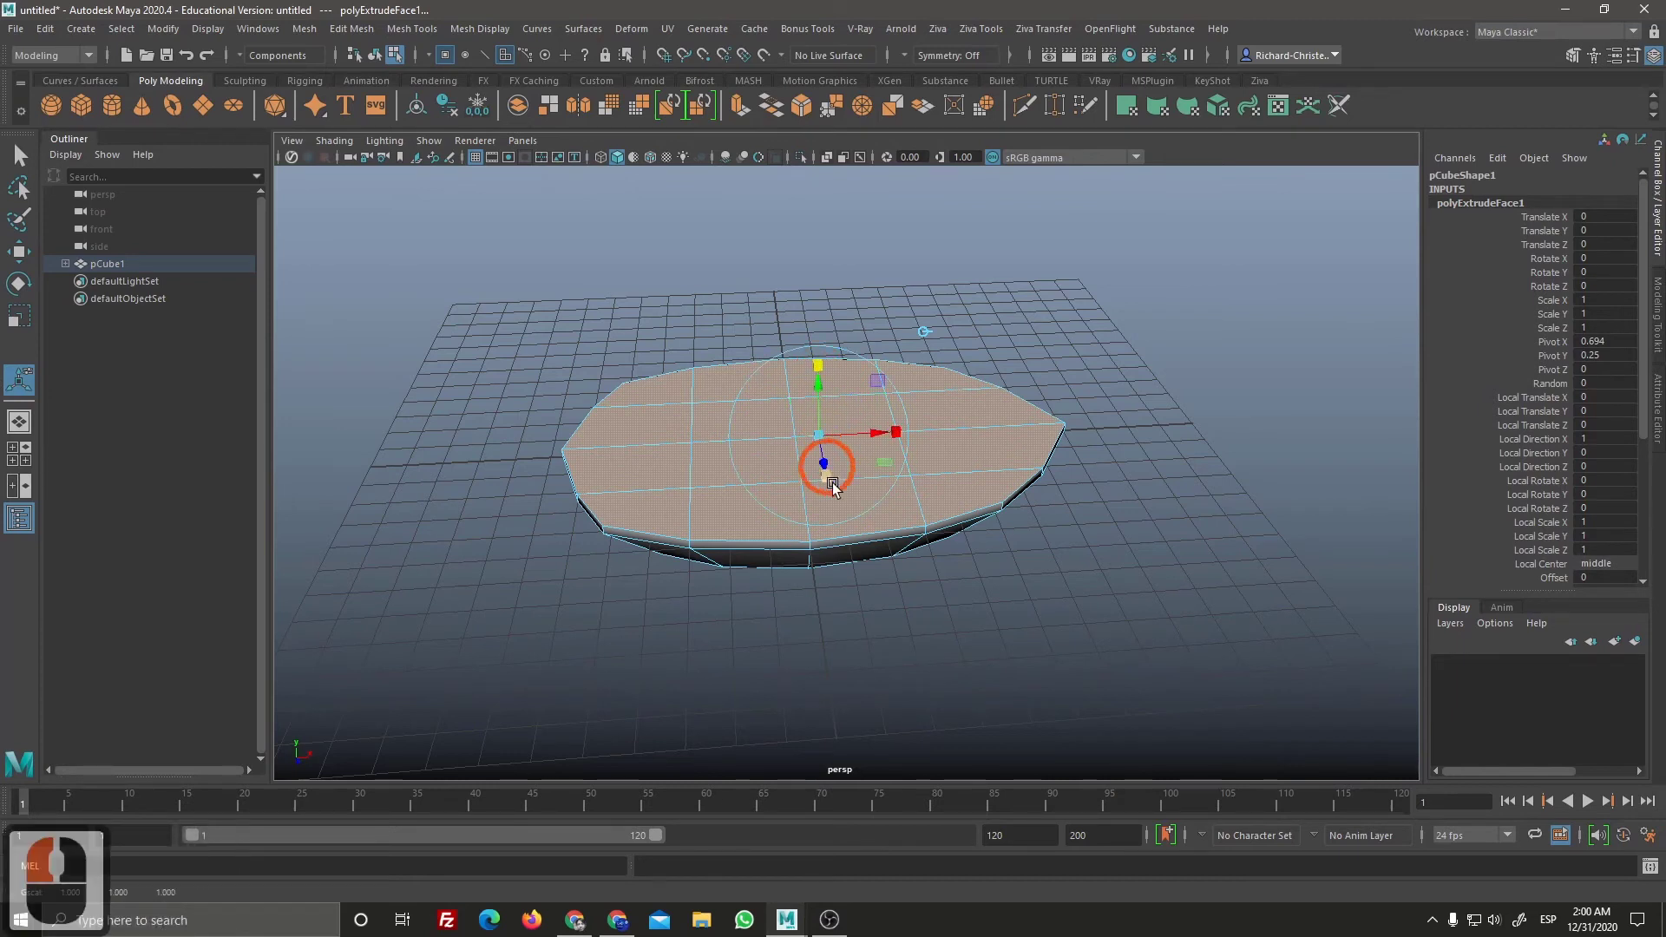
click(839, 483)
click(899, 440)
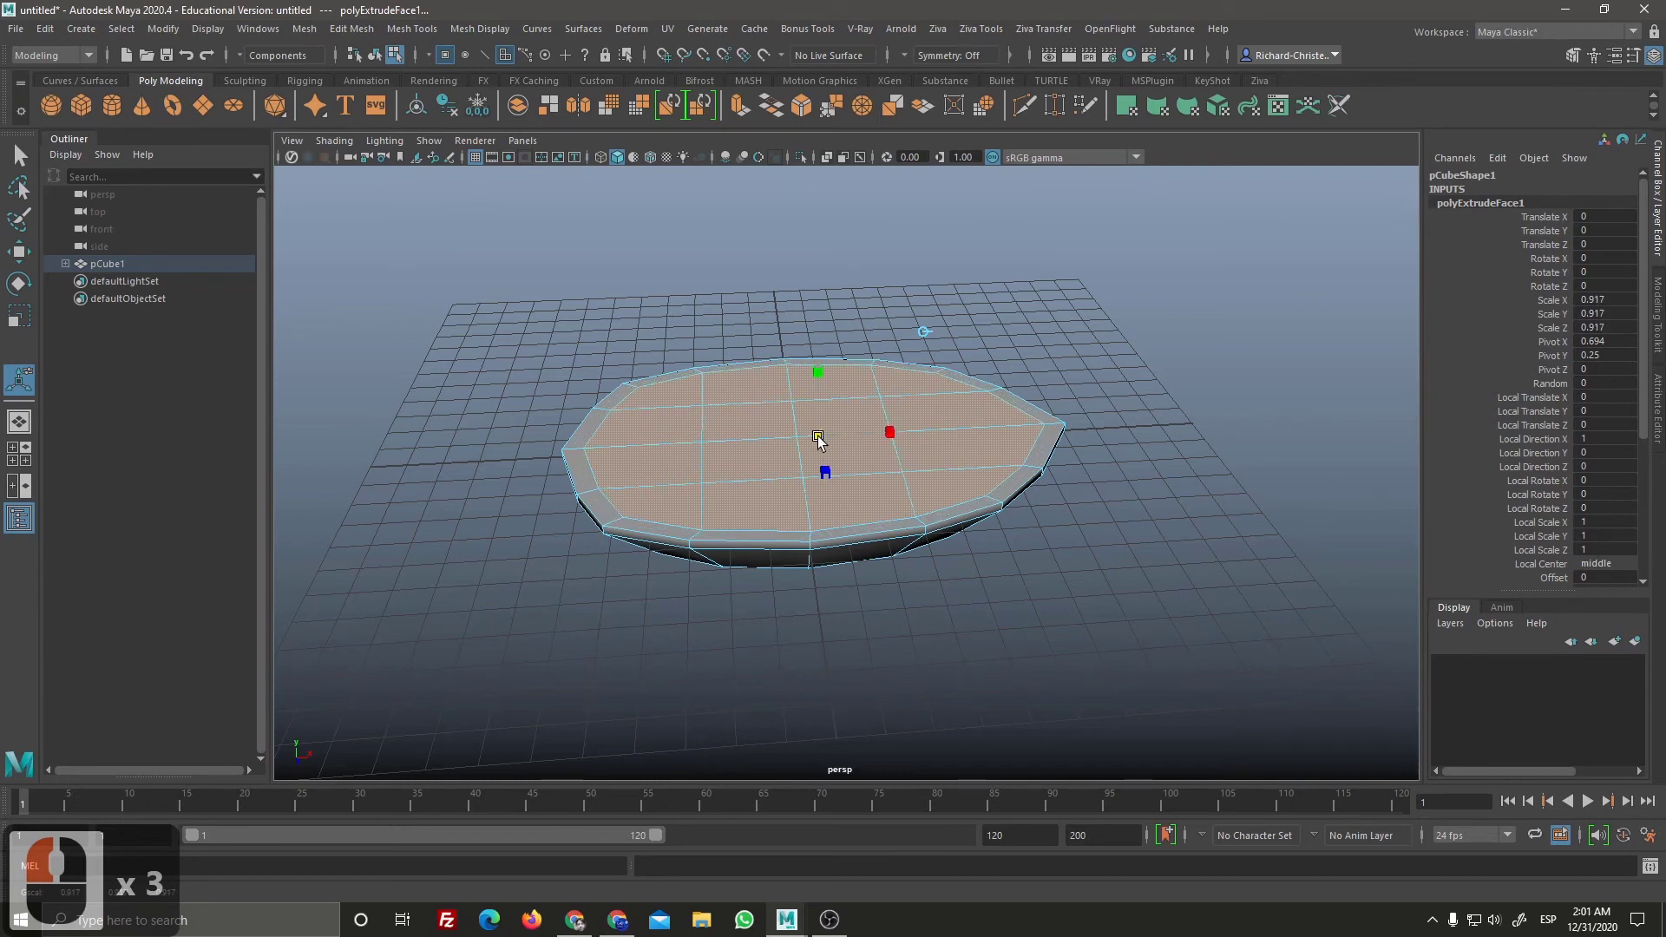
click(825, 439)
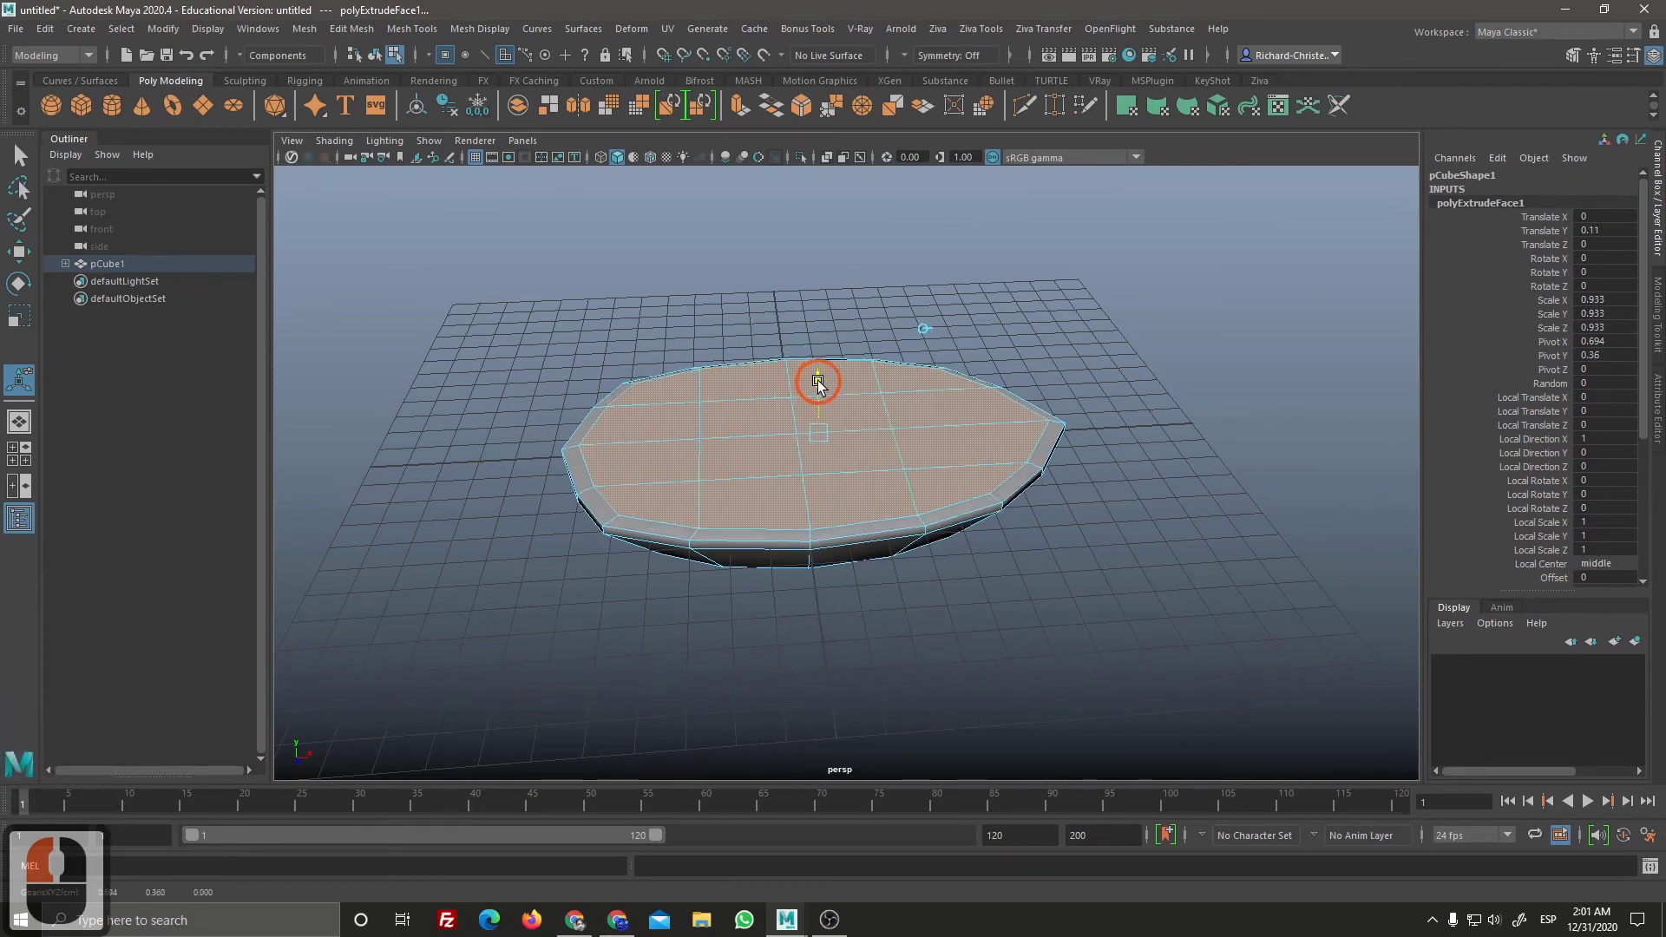
Step: Fine-tune the extruded top's height and width with the manipulator
click(824, 378)
right_click(912, 628)
click(932, 553)
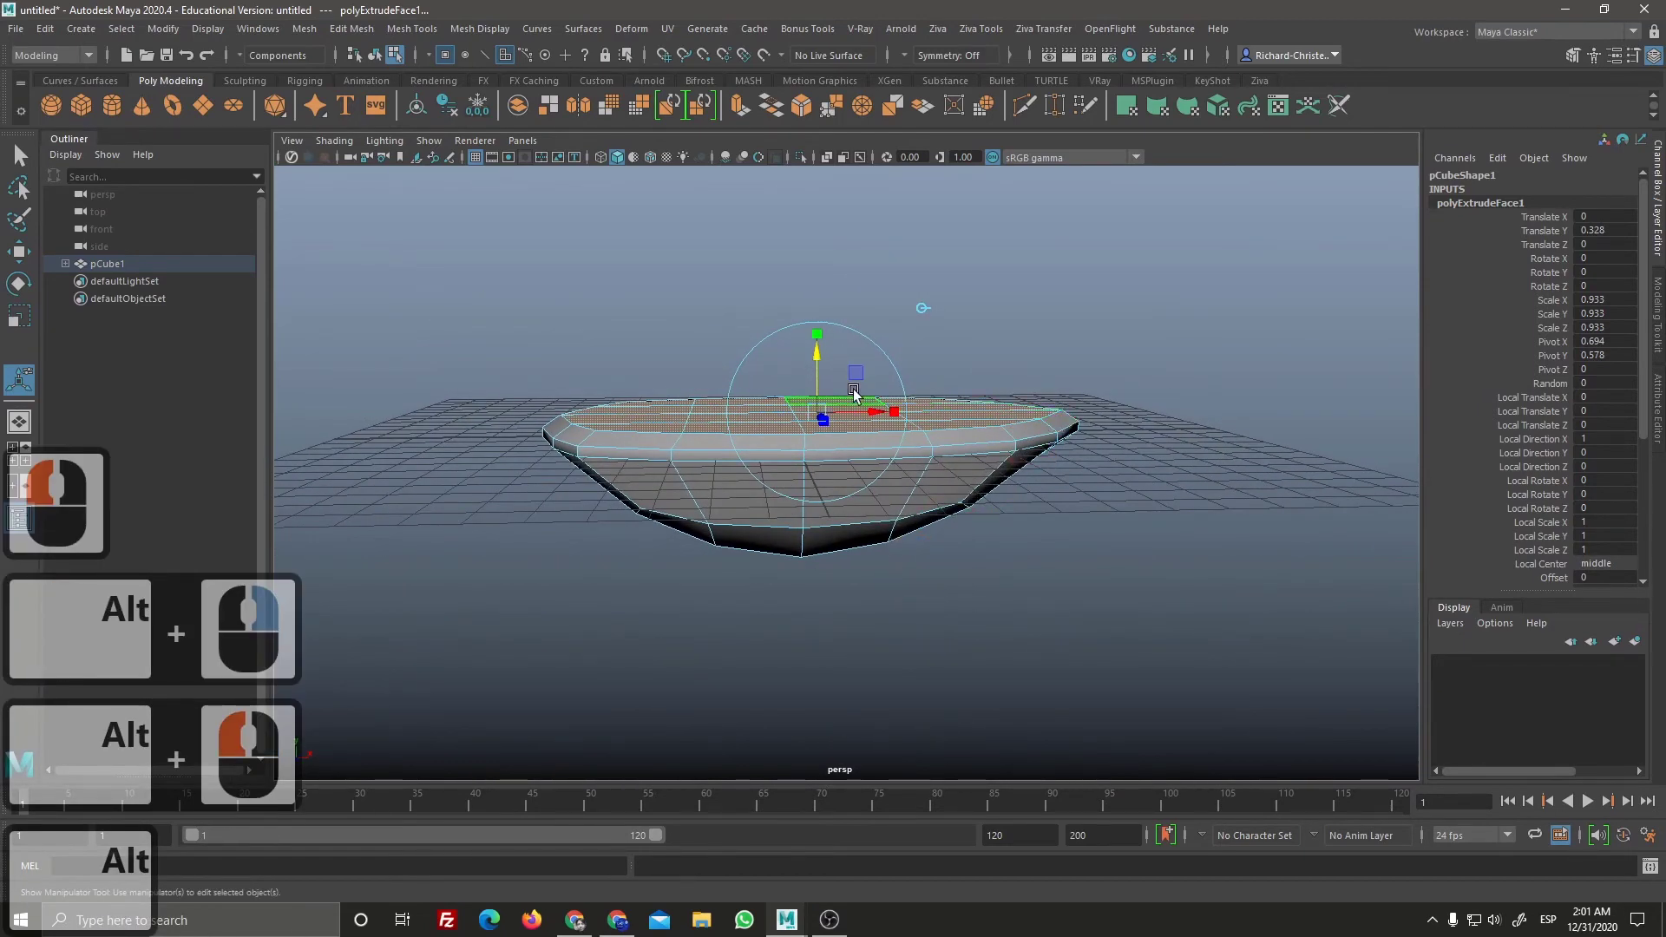
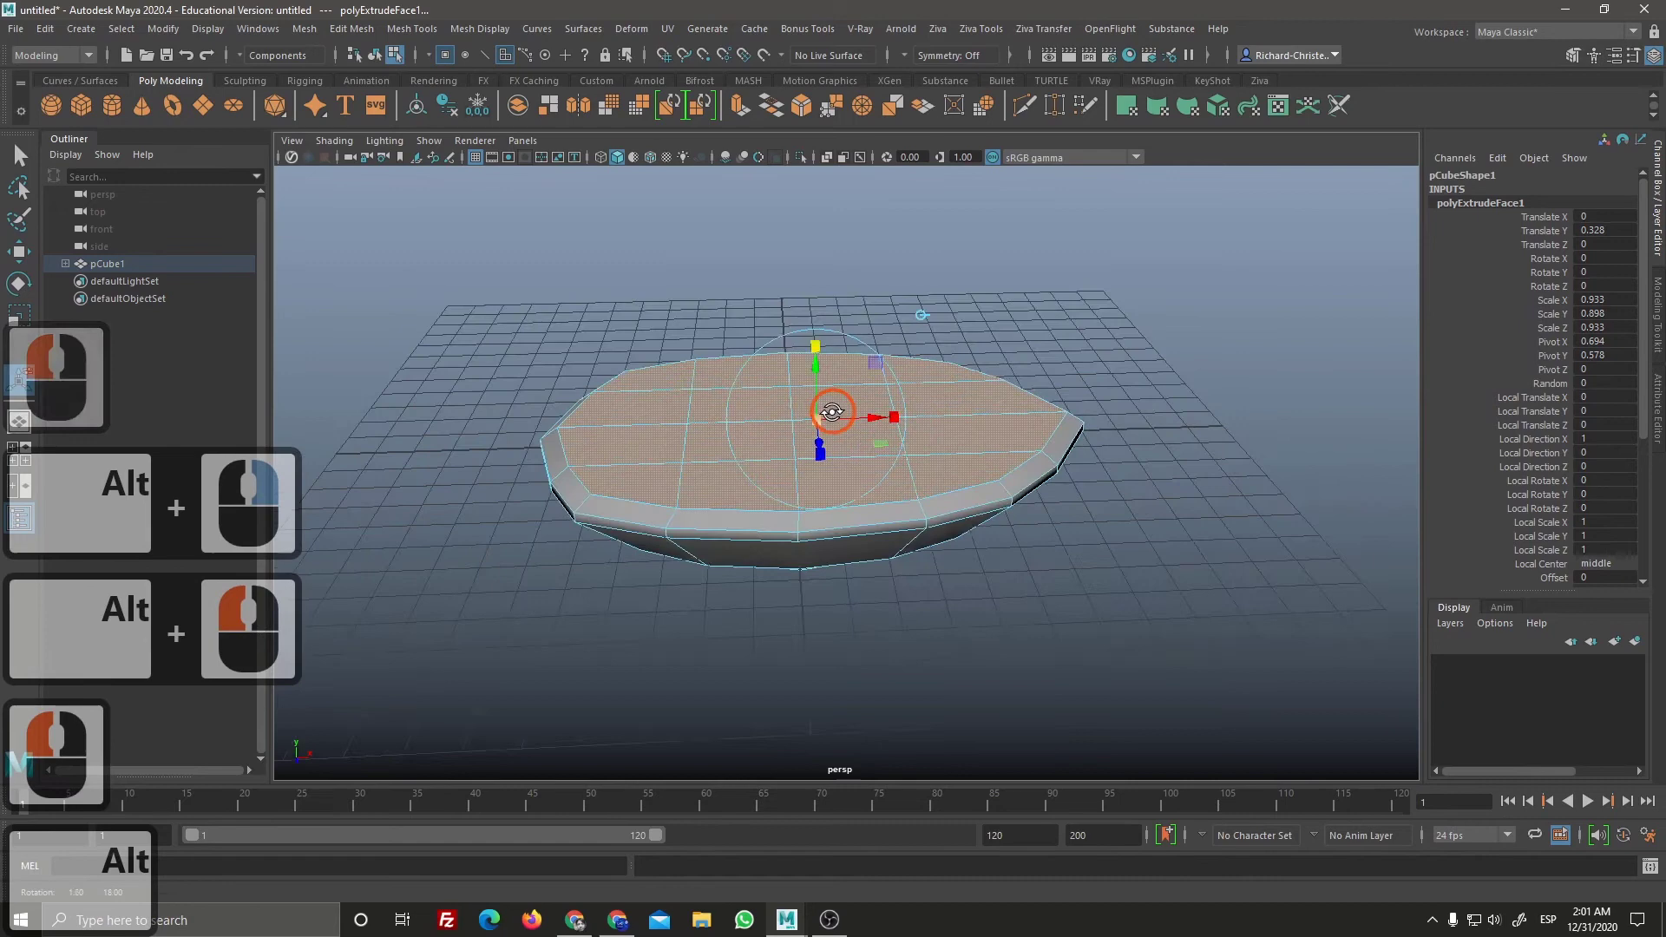
click(826, 429)
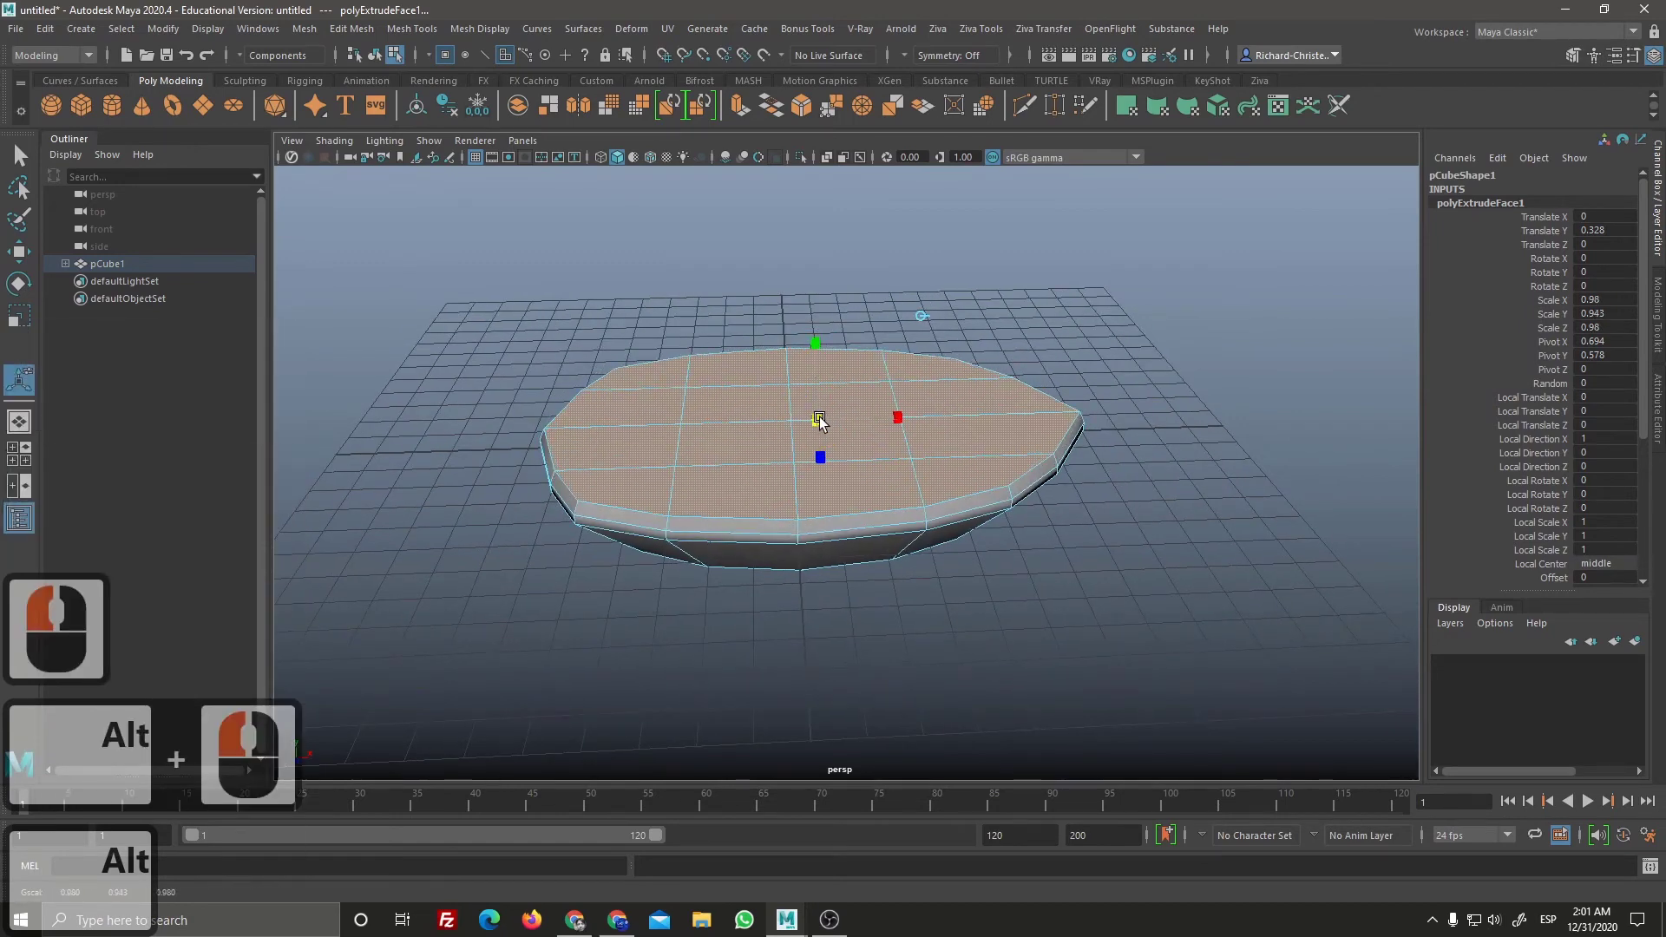
click(824, 422)
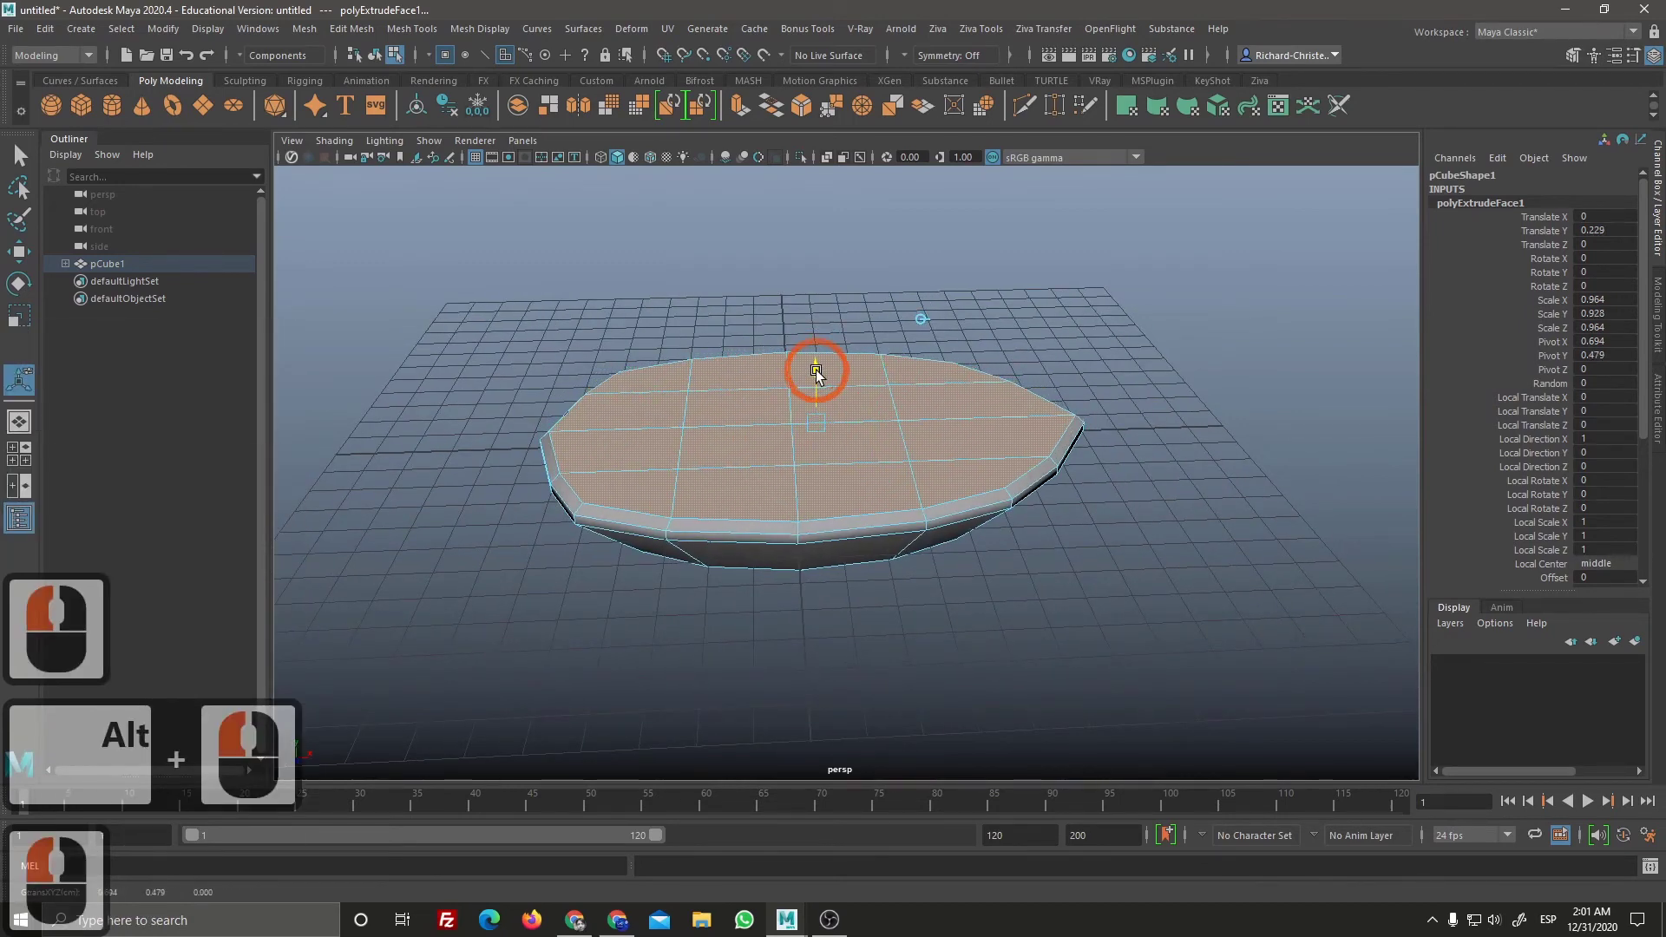
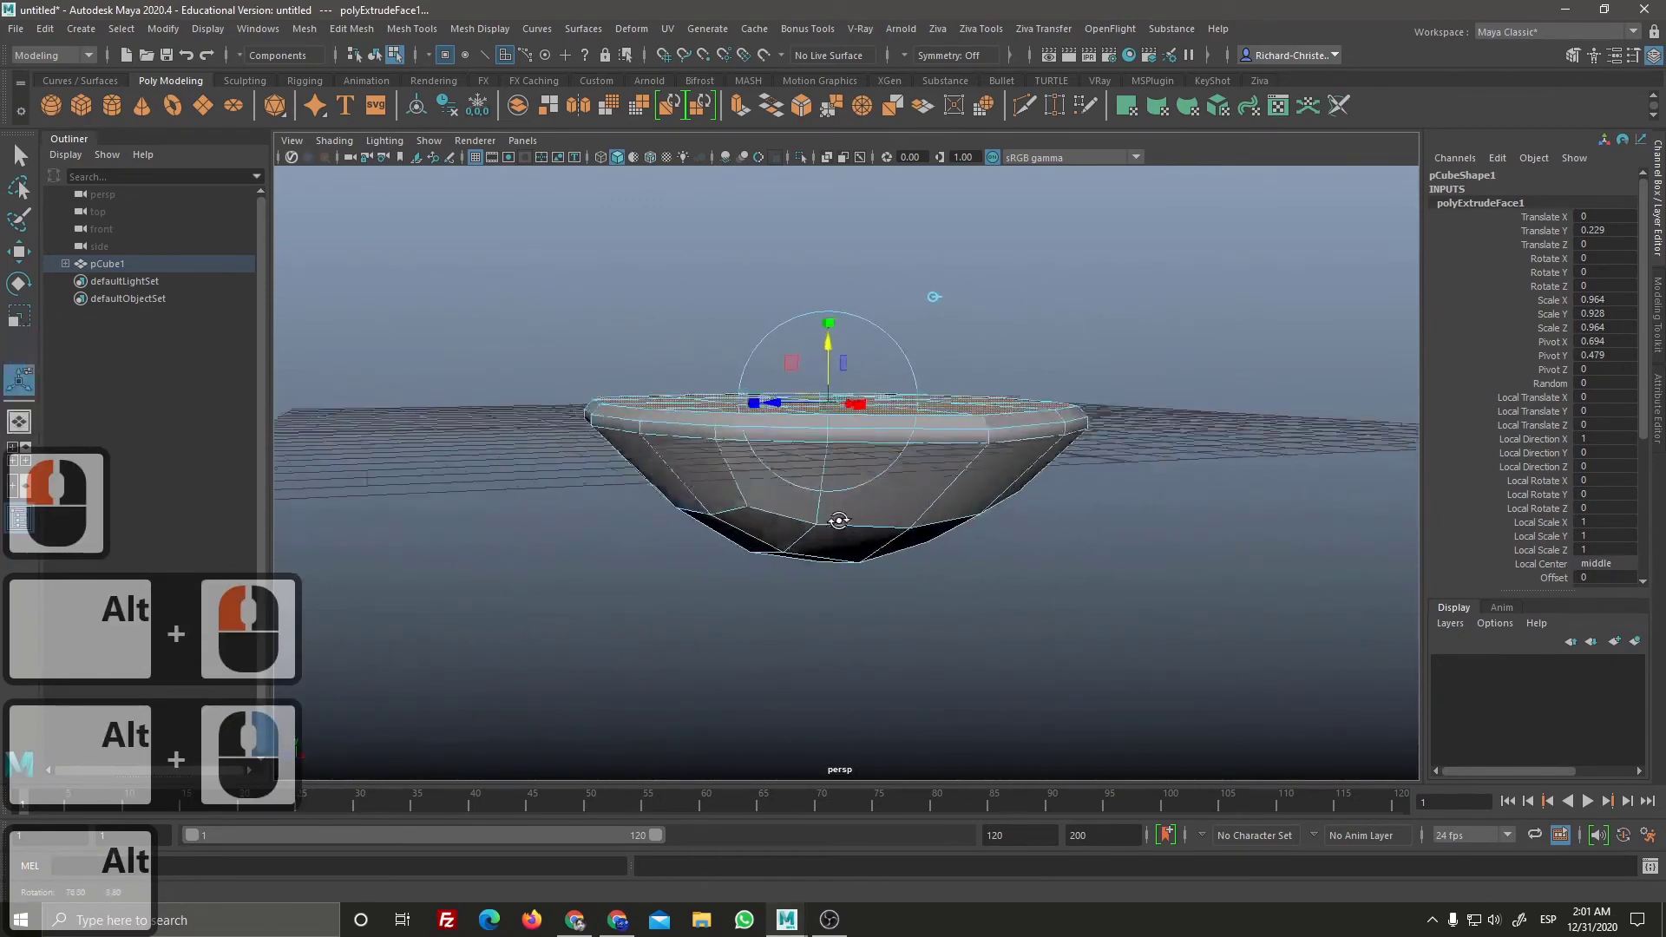
click(993, 537)
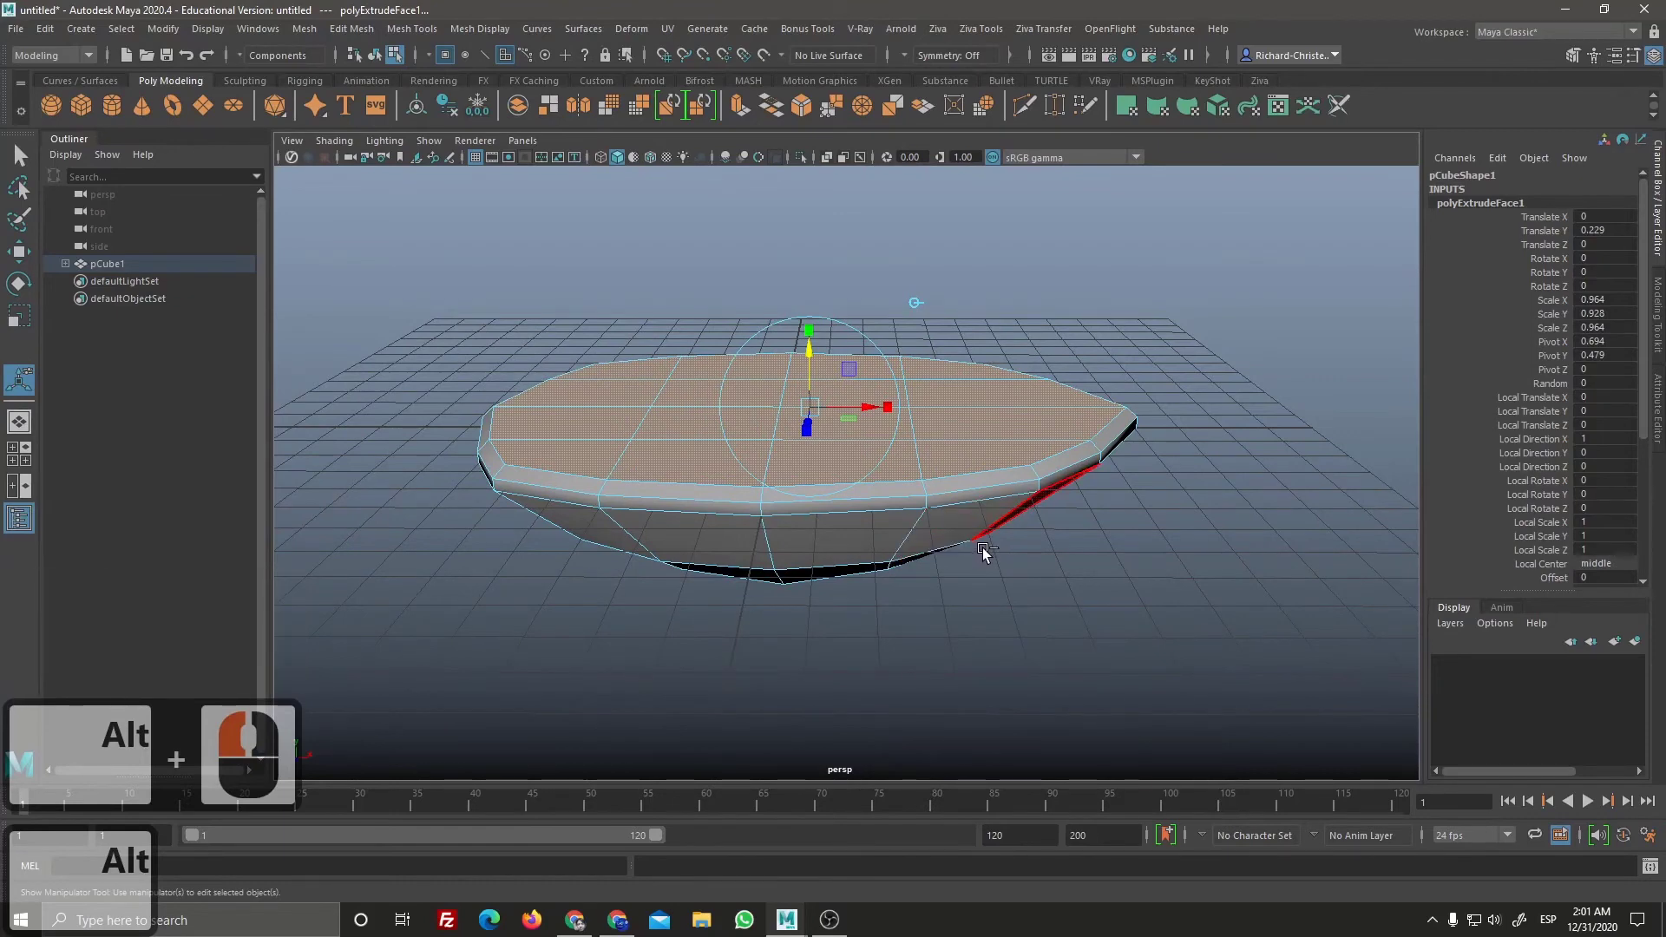
Step: Extrude again, inset the new faces to form a rim and sink the inner top below it
key(ctrl+e)
click(675, 355)
click(921, 306)
double_click(674, 353)
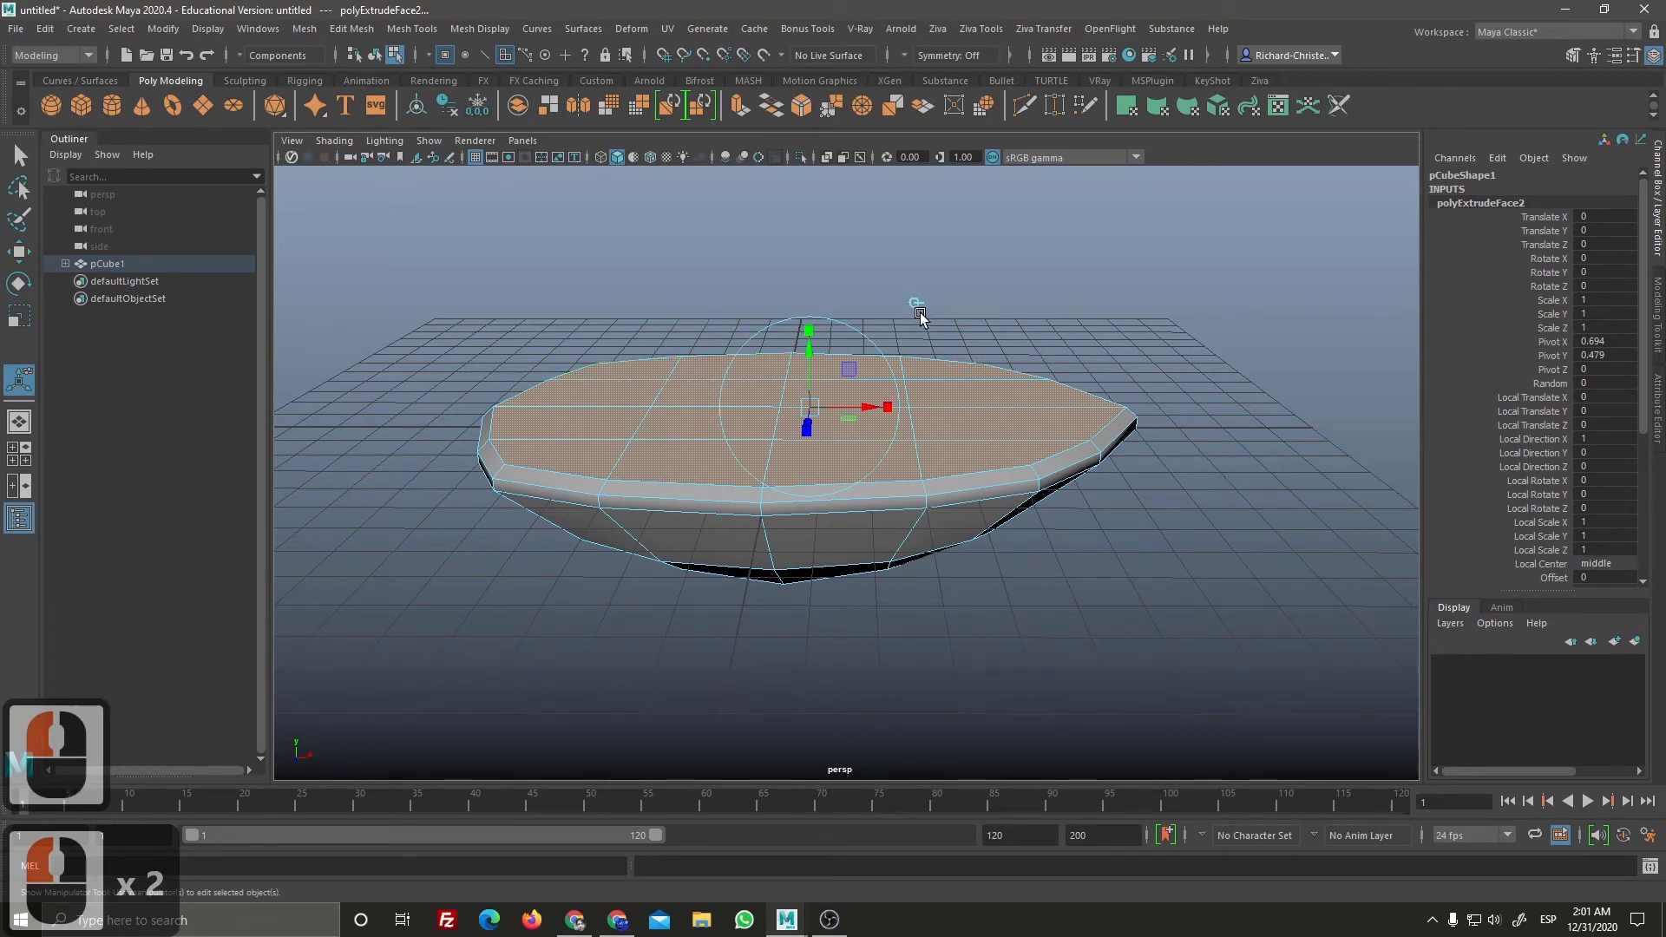
click(812, 335)
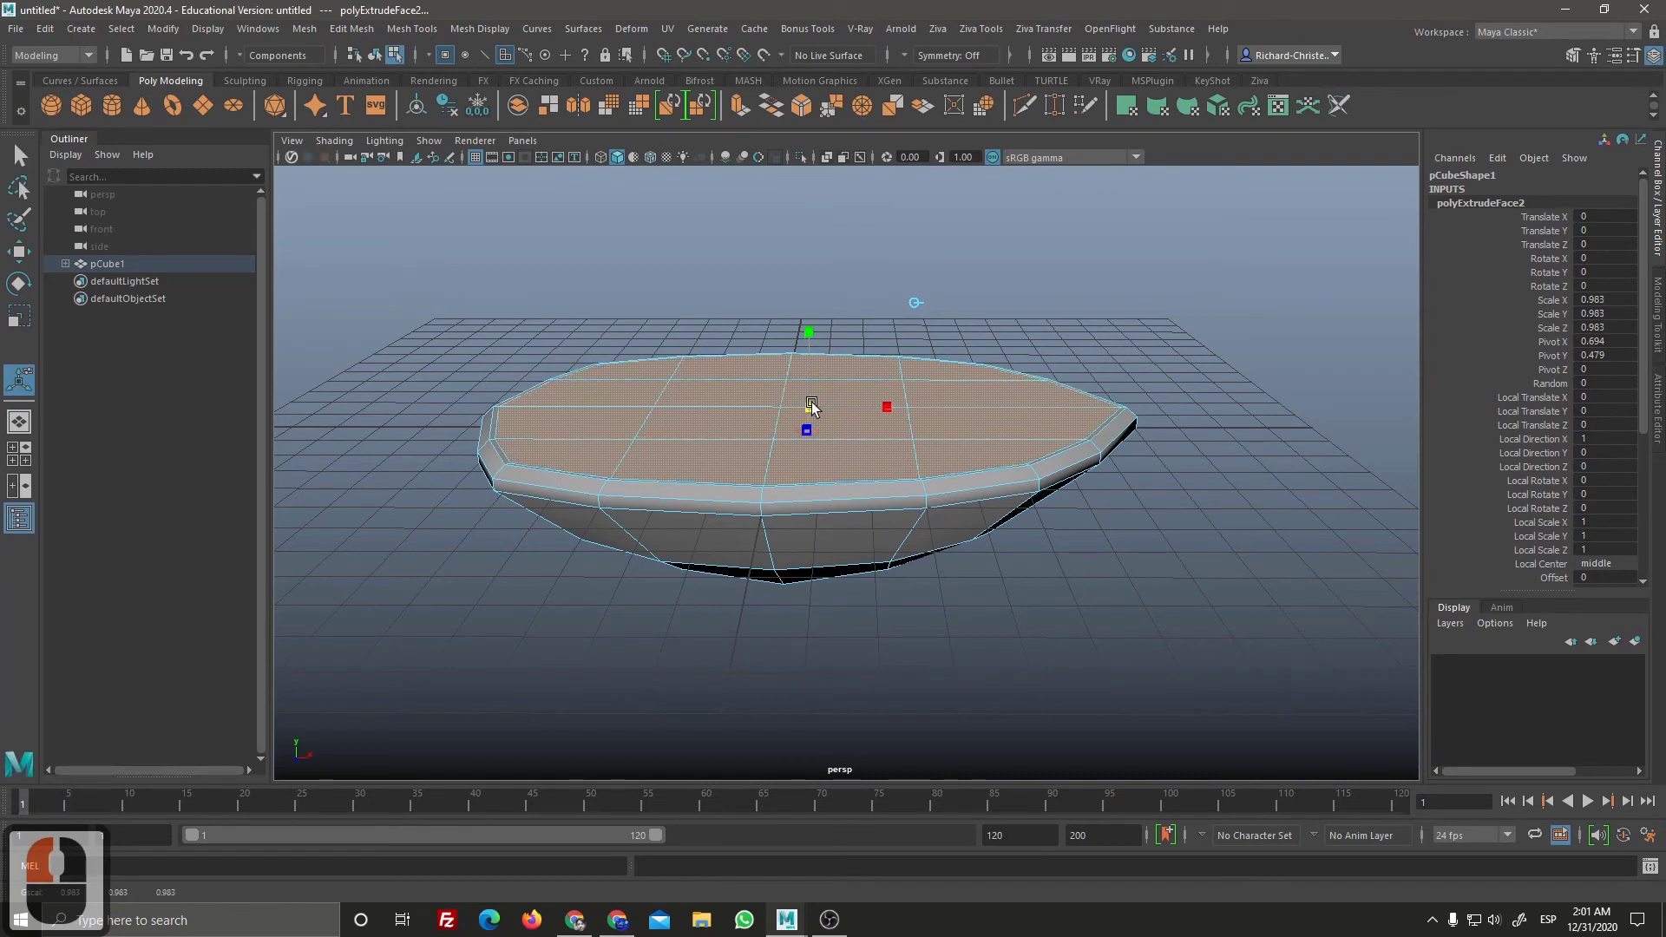
click(818, 403)
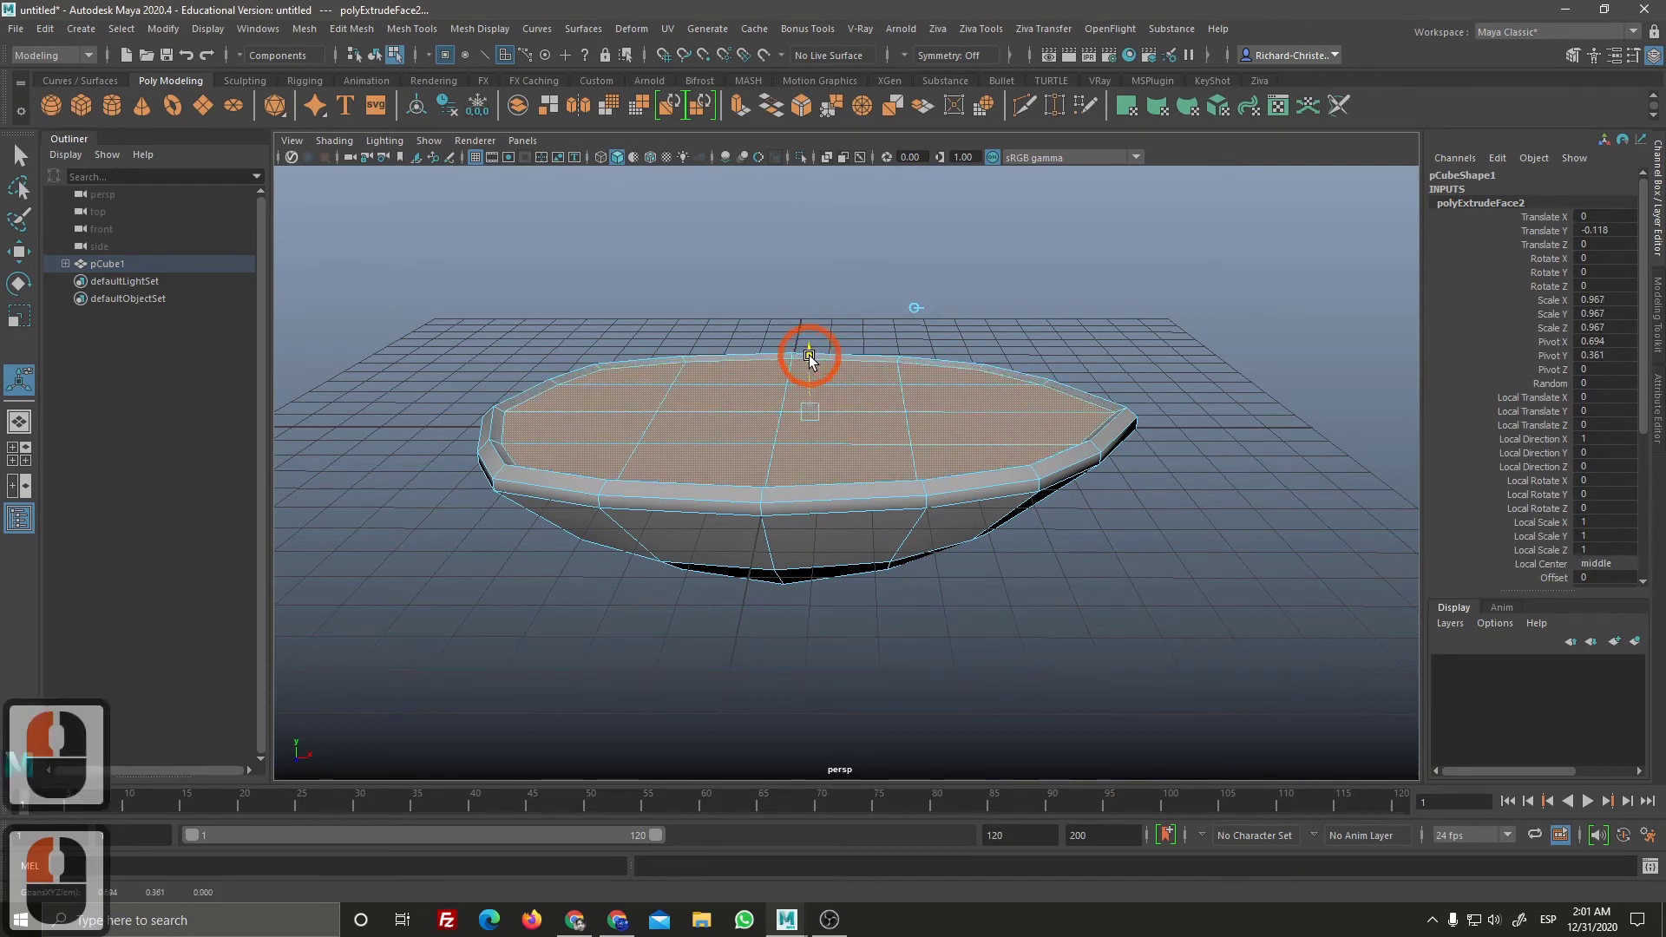
click(818, 358)
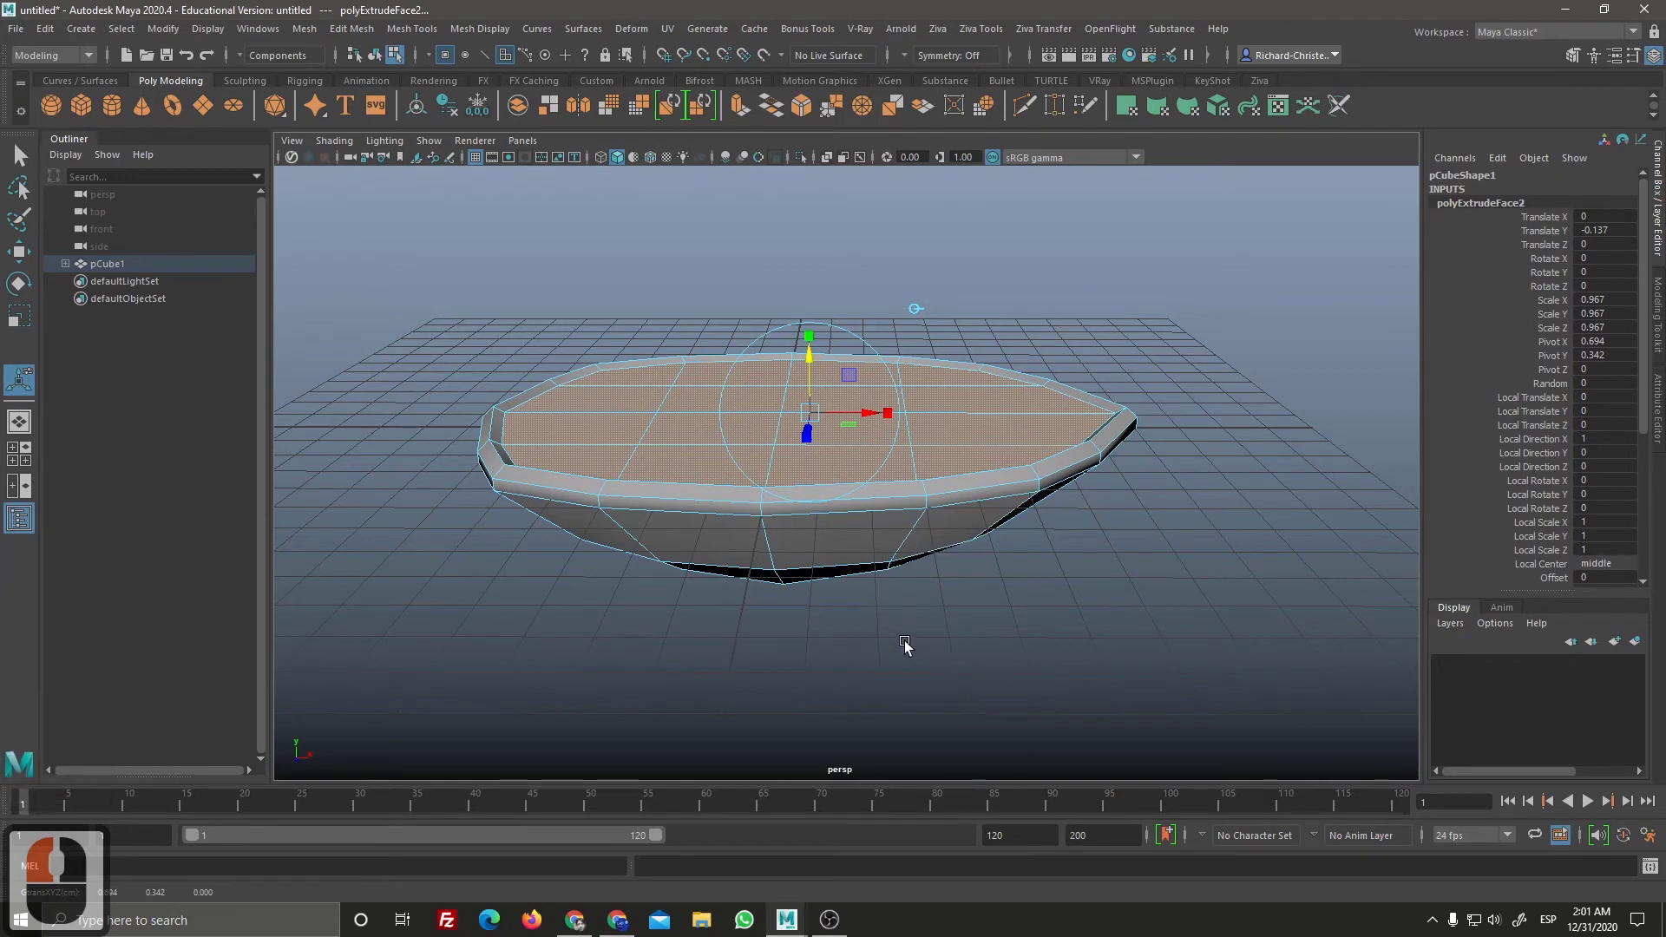
Step: Extrude the inner top a third time and push it deep down, hollowing the shape into a cup
key(ctrl+e)
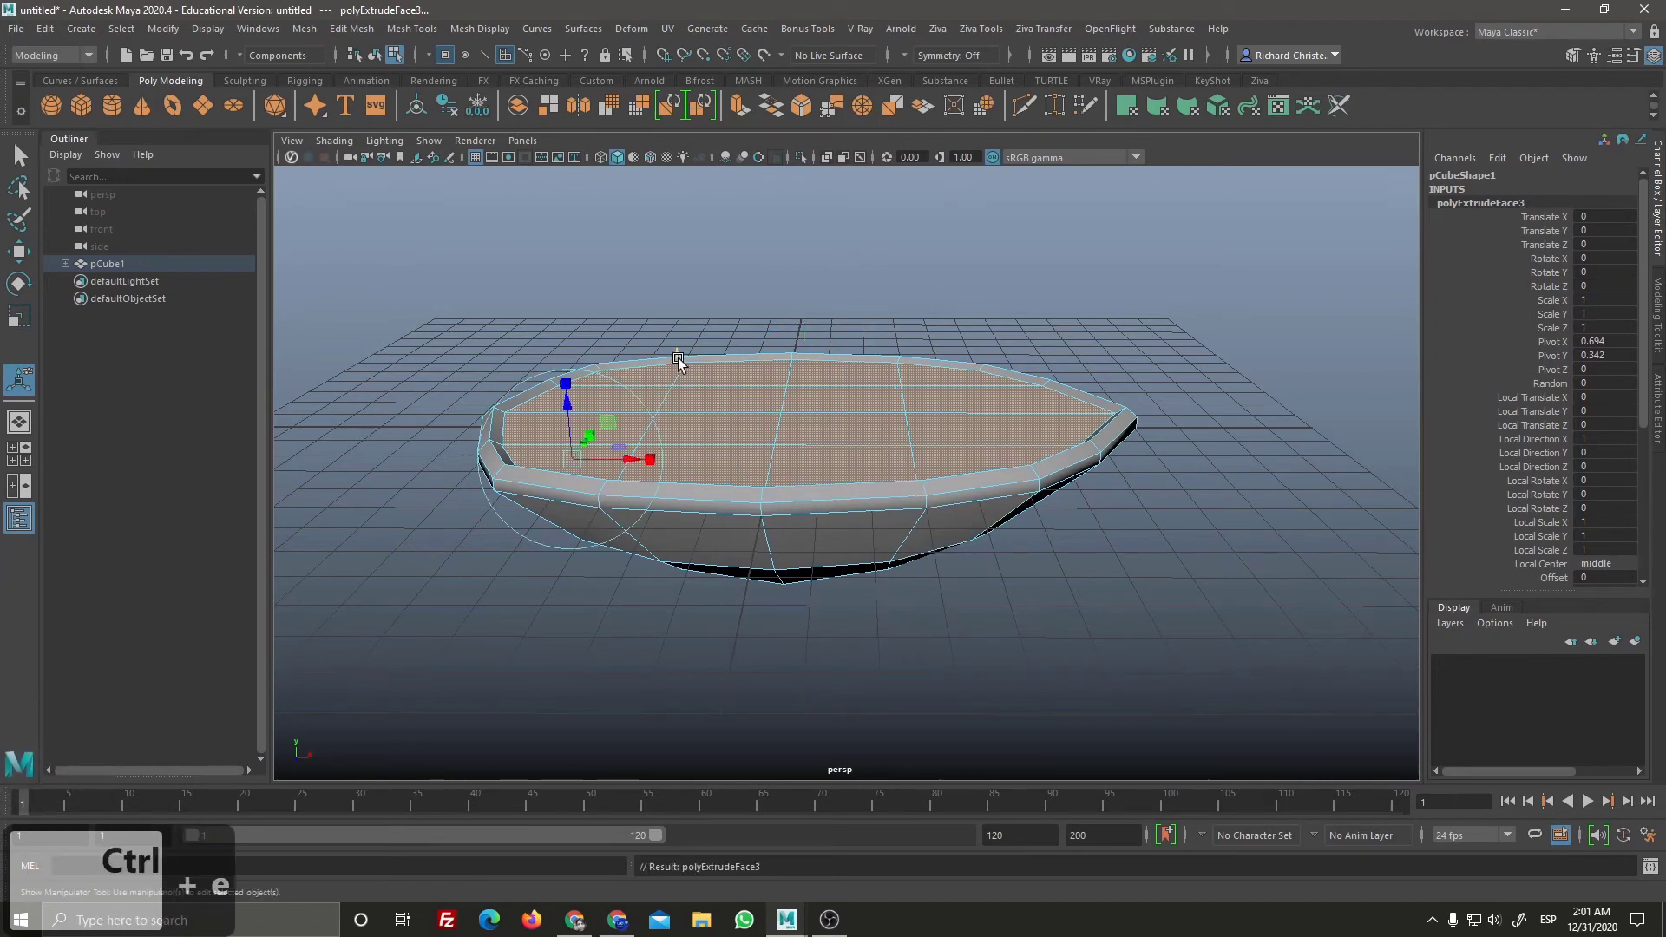
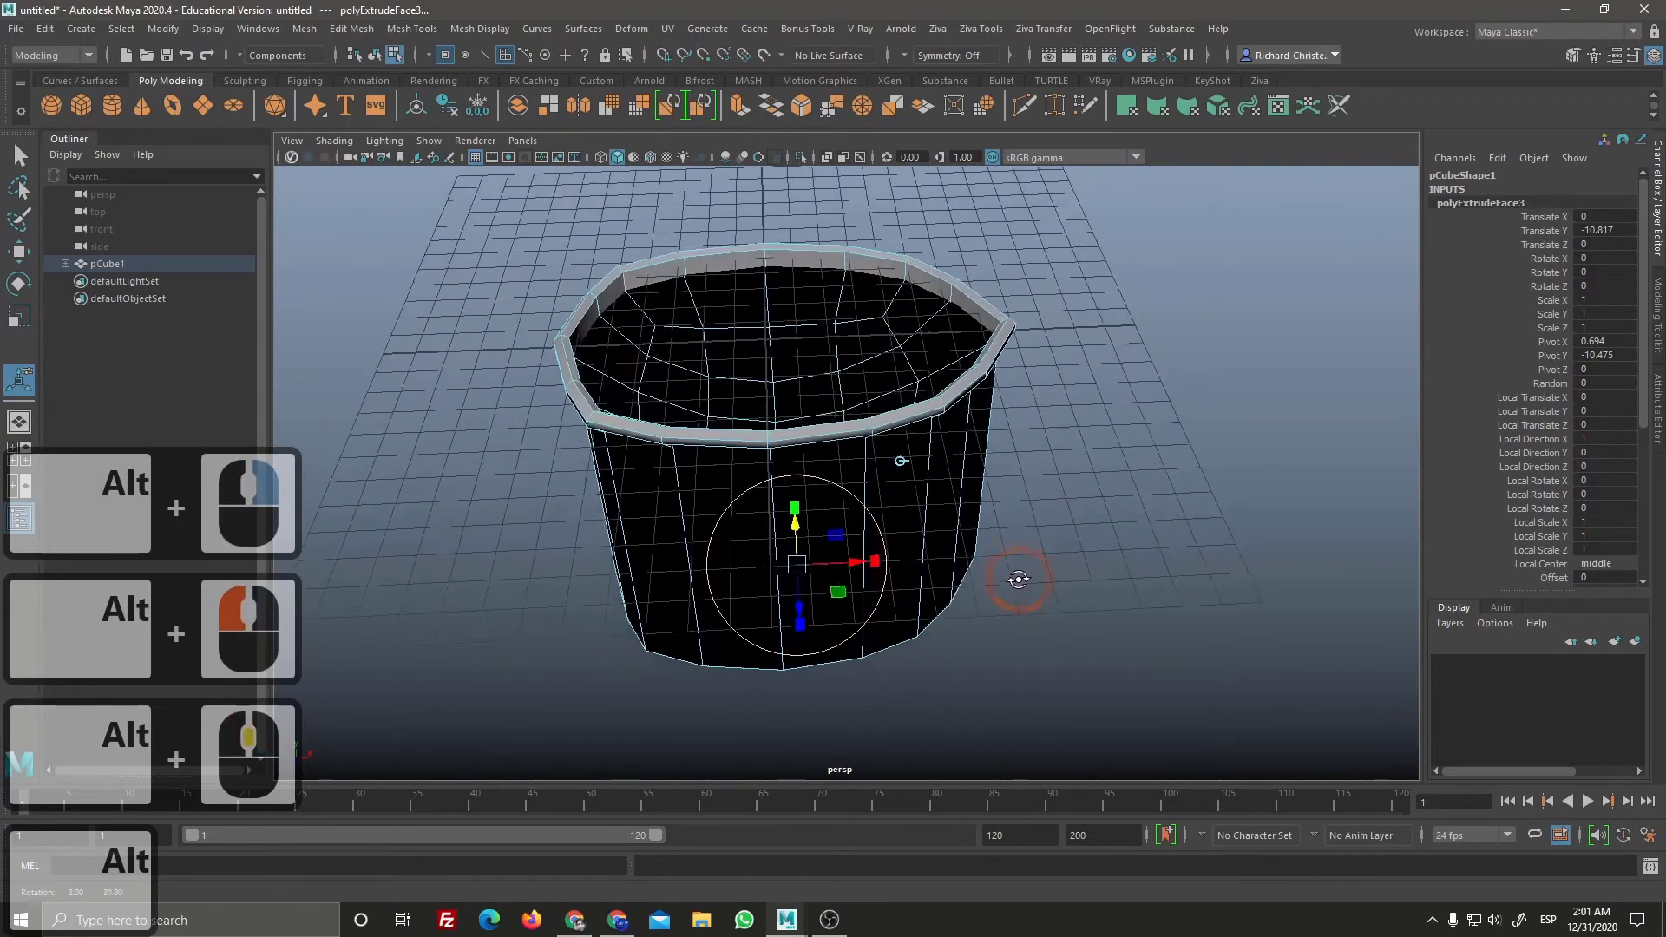
click(1023, 566)
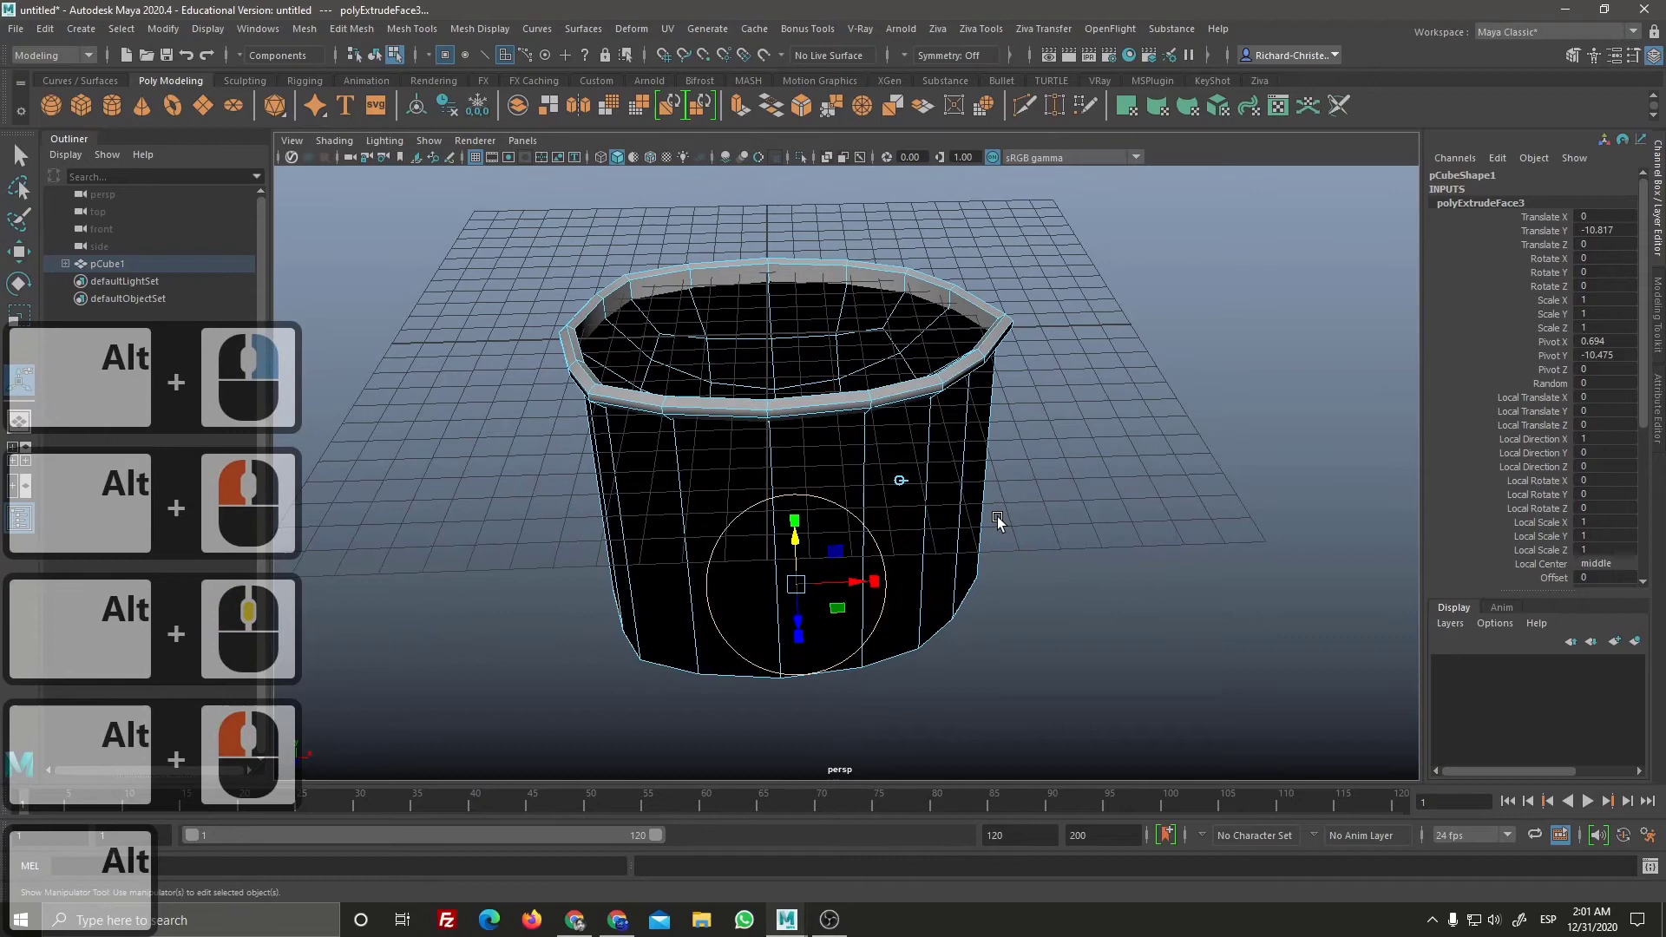
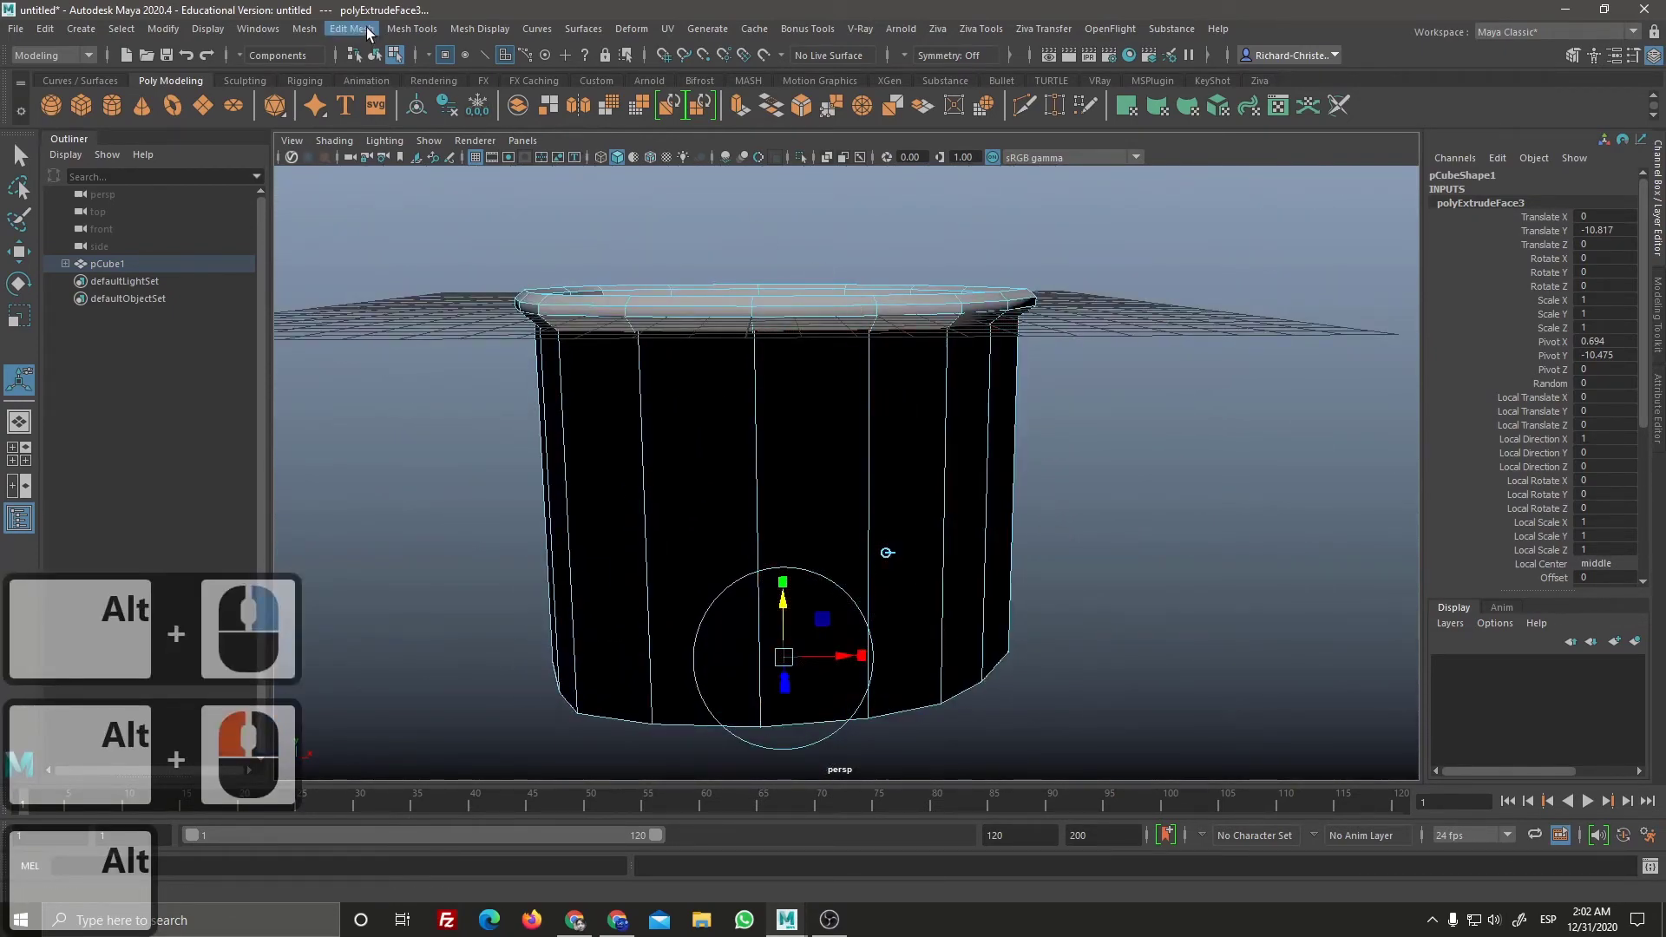
Step: Average the bottom vertices and repeat with G four times, flattening the cup into a shallow bowl
click(370, 37)
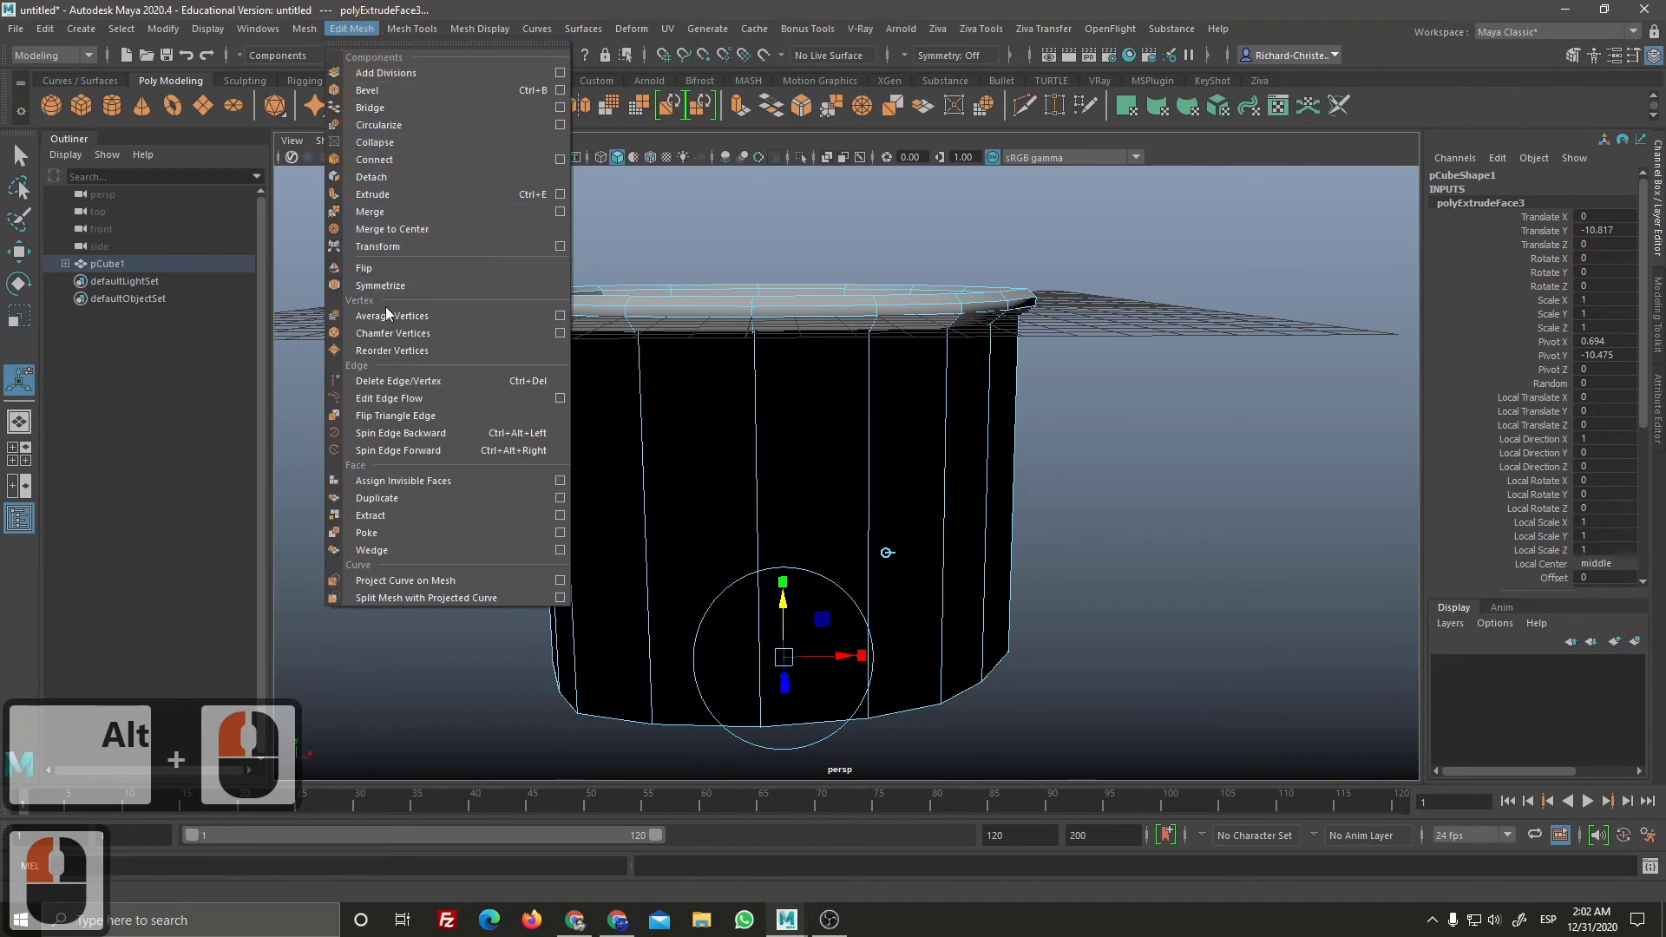
double_click(400, 299)
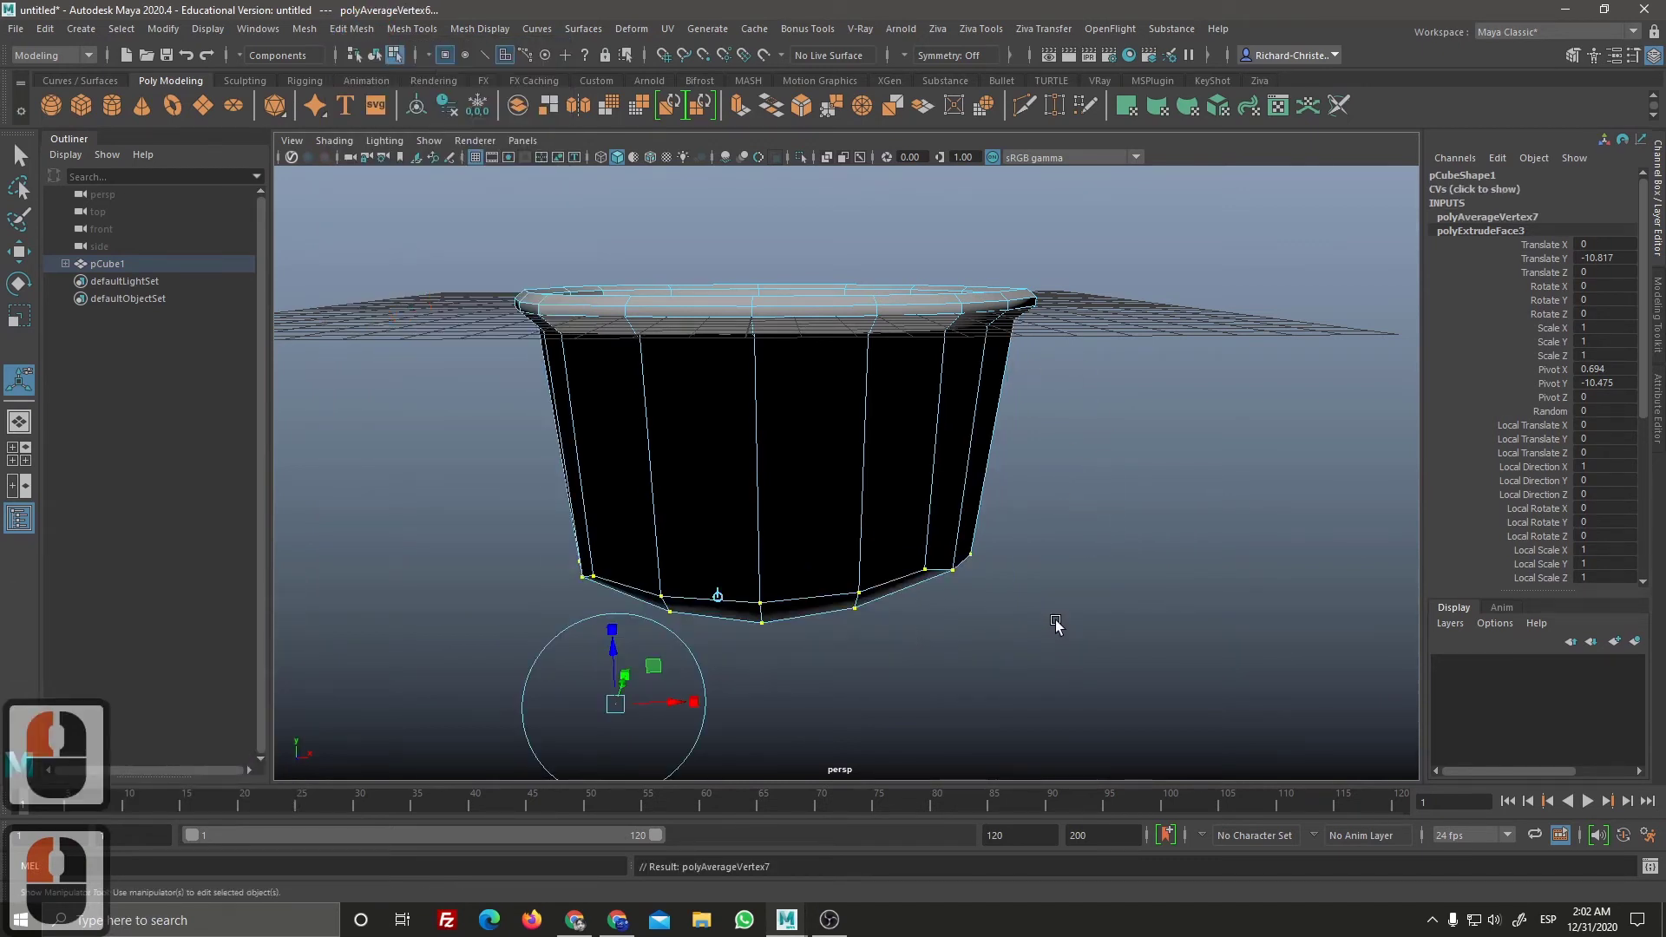
key(g)
key(g)
key(g)
key(g)
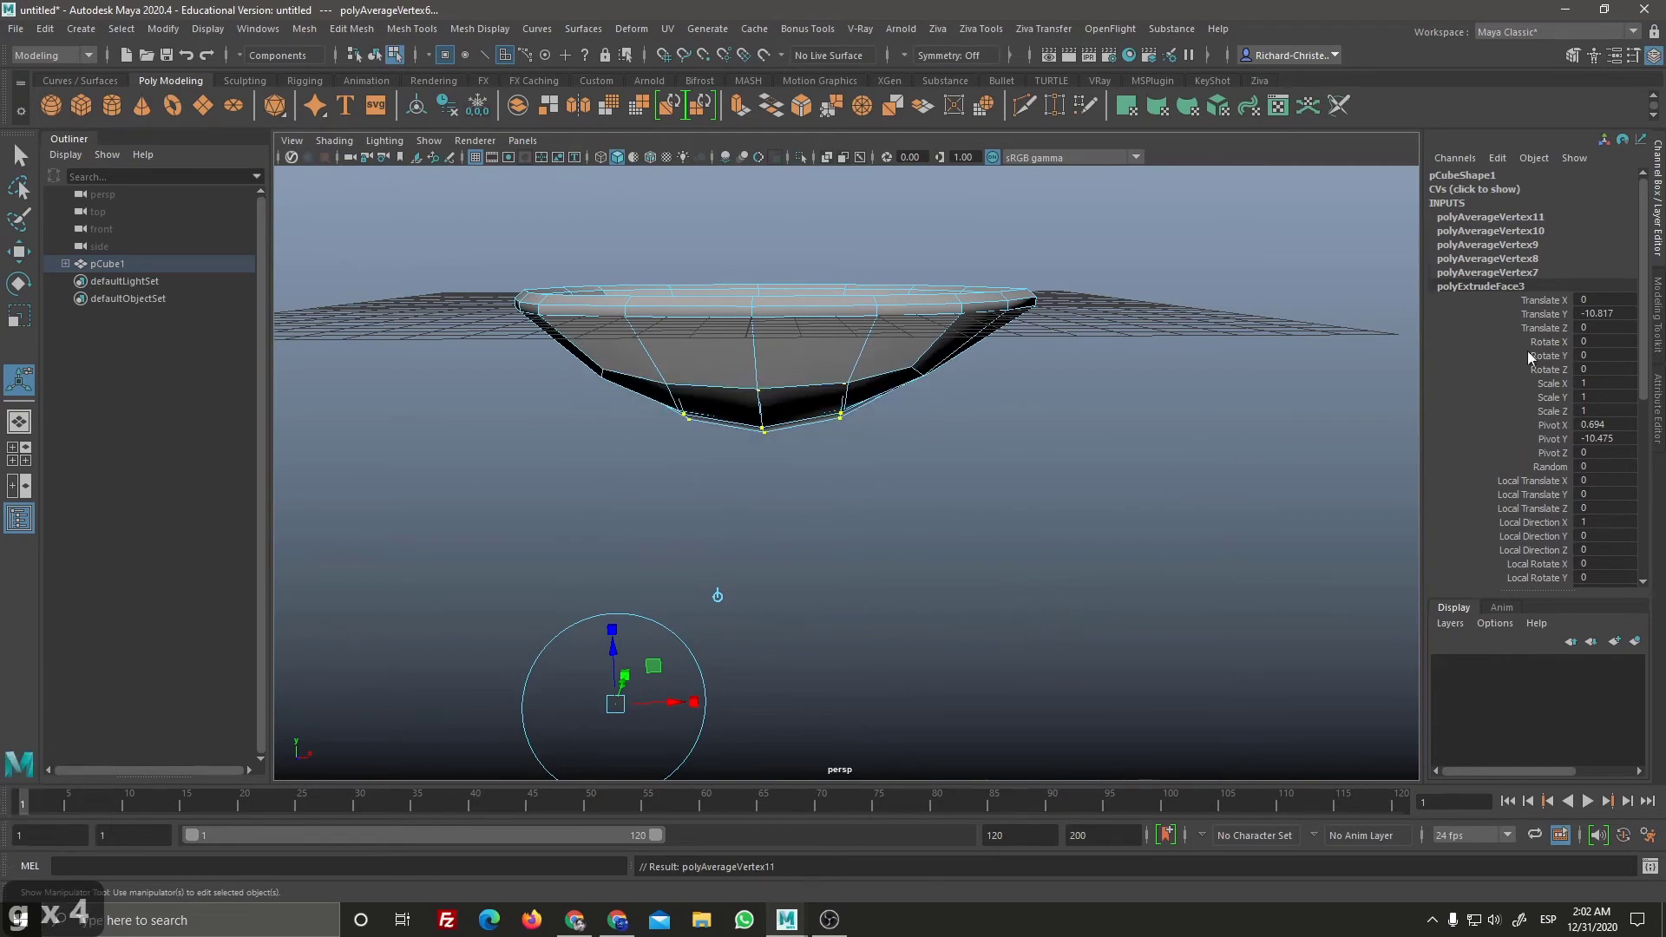
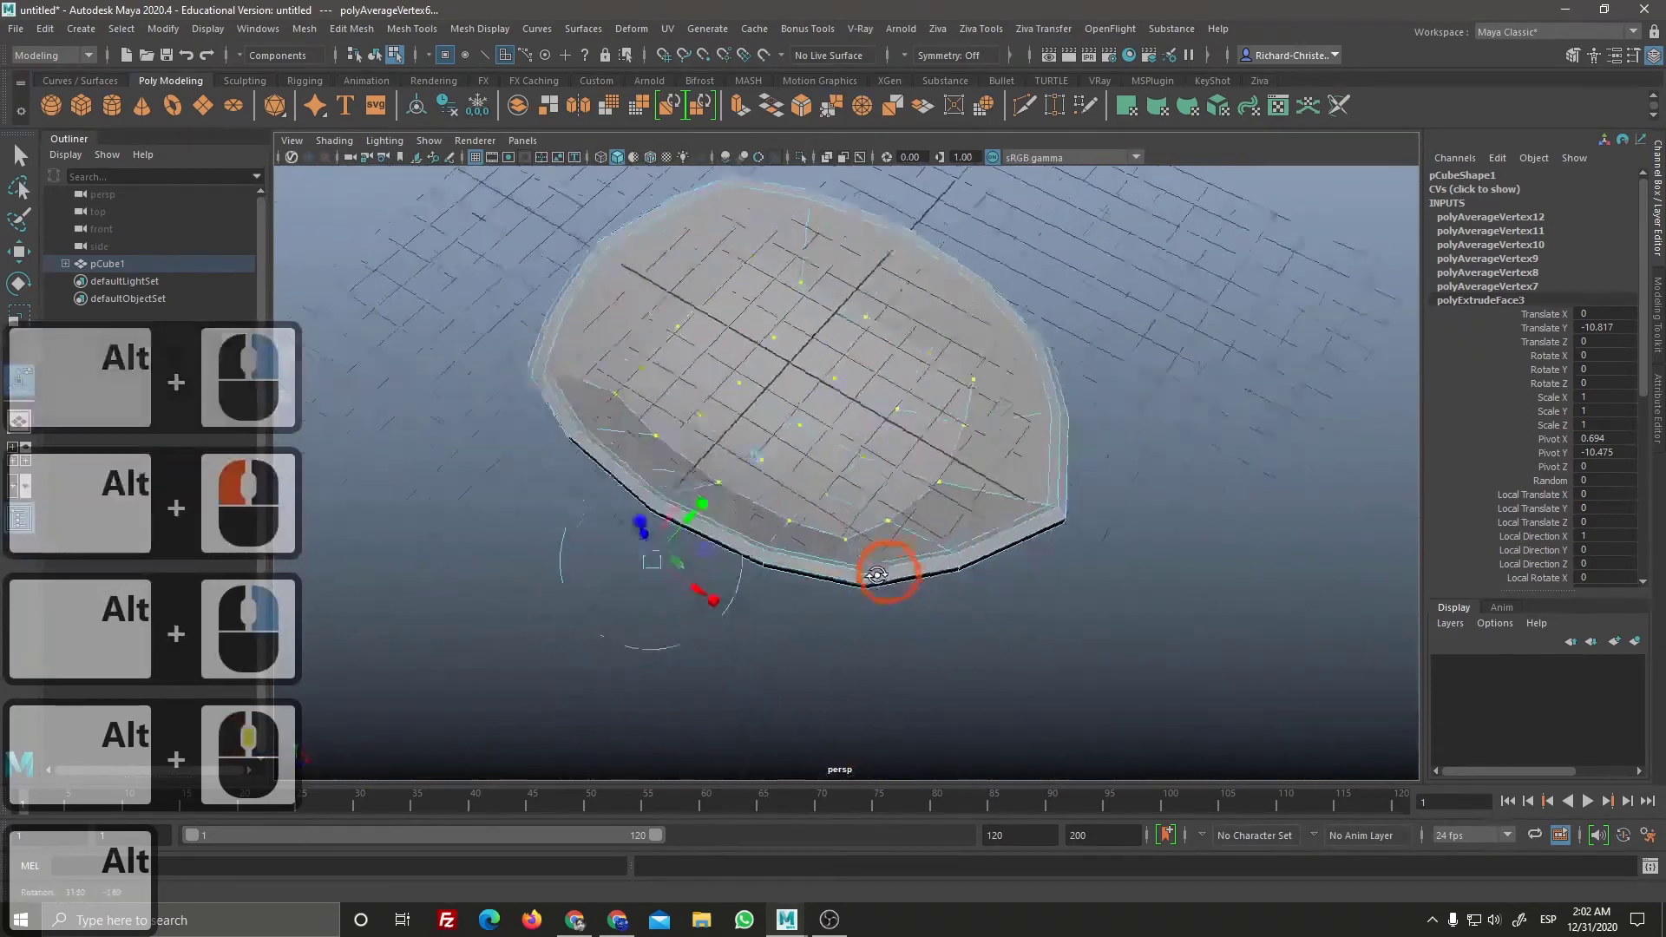
Step: Orbit around the rounded bowl and clear the selection to inspect it
click(869, 494)
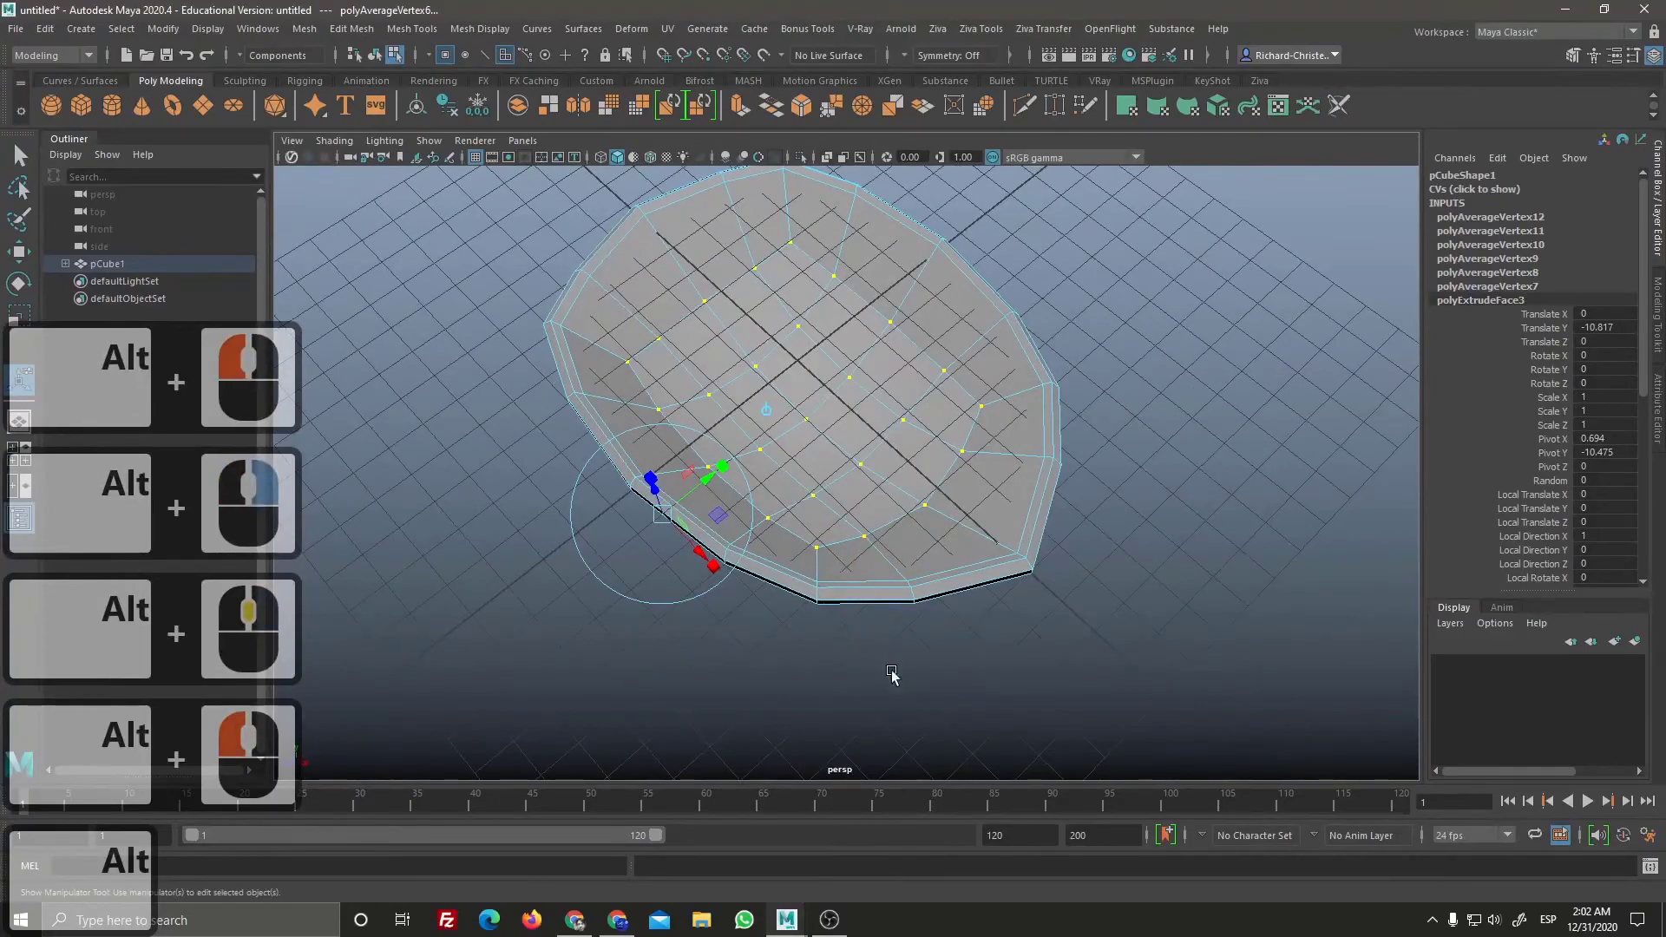
click(994, 613)
right_click(972, 521)
middle_click(957, 592)
click(1001, 586)
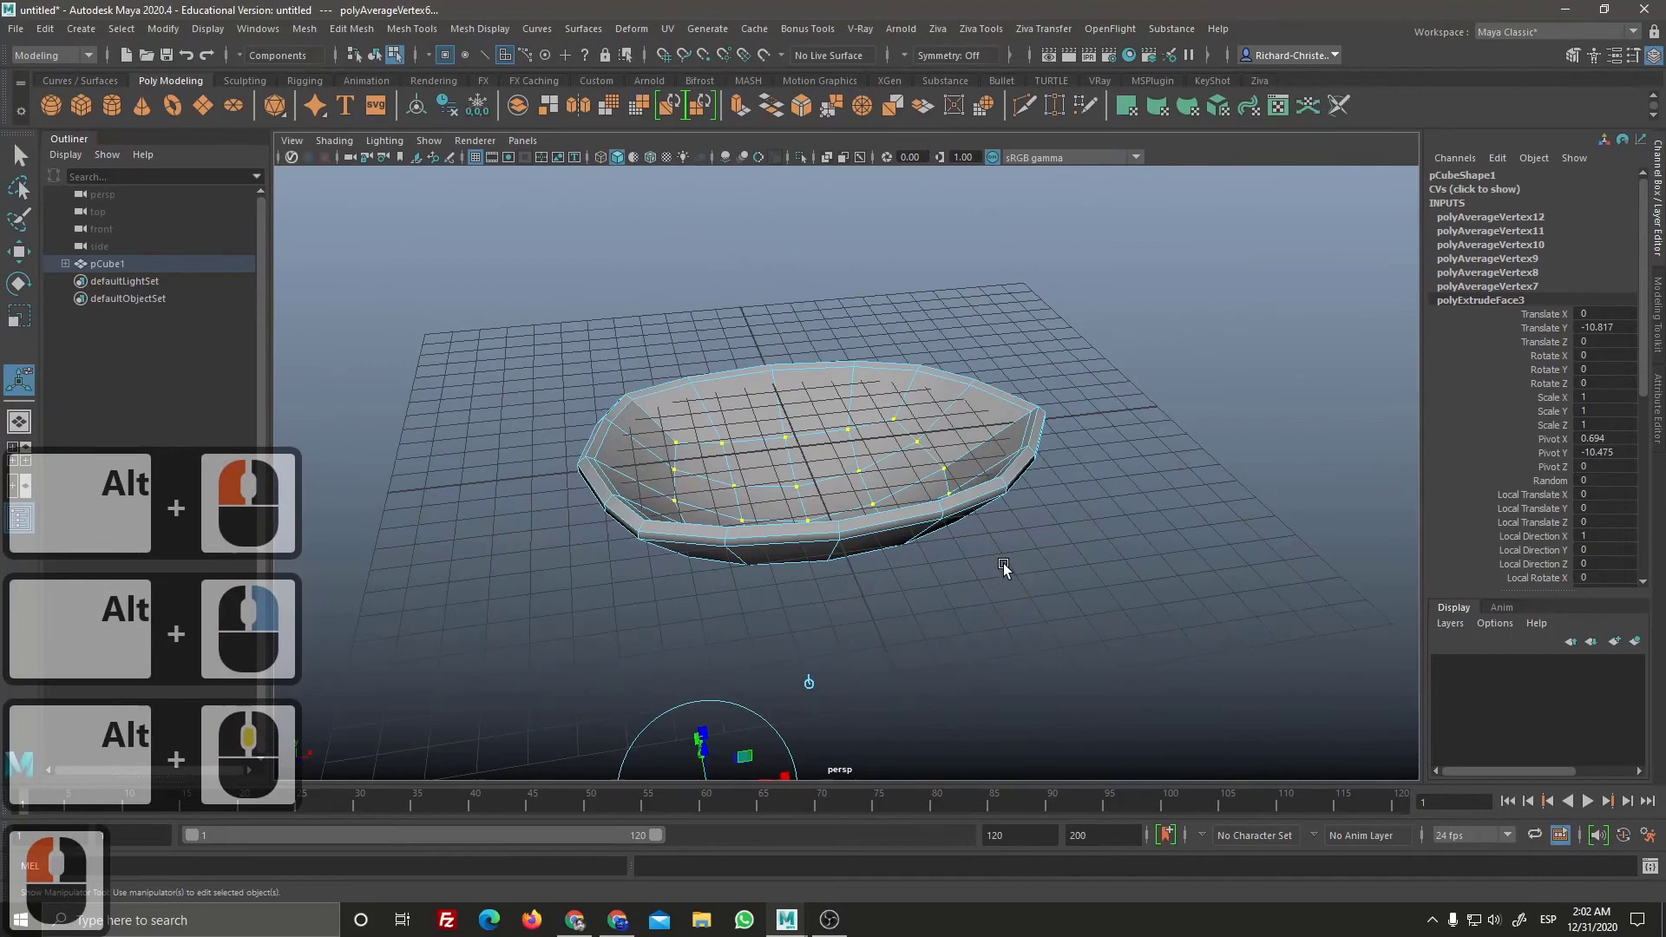
click(1019, 573)
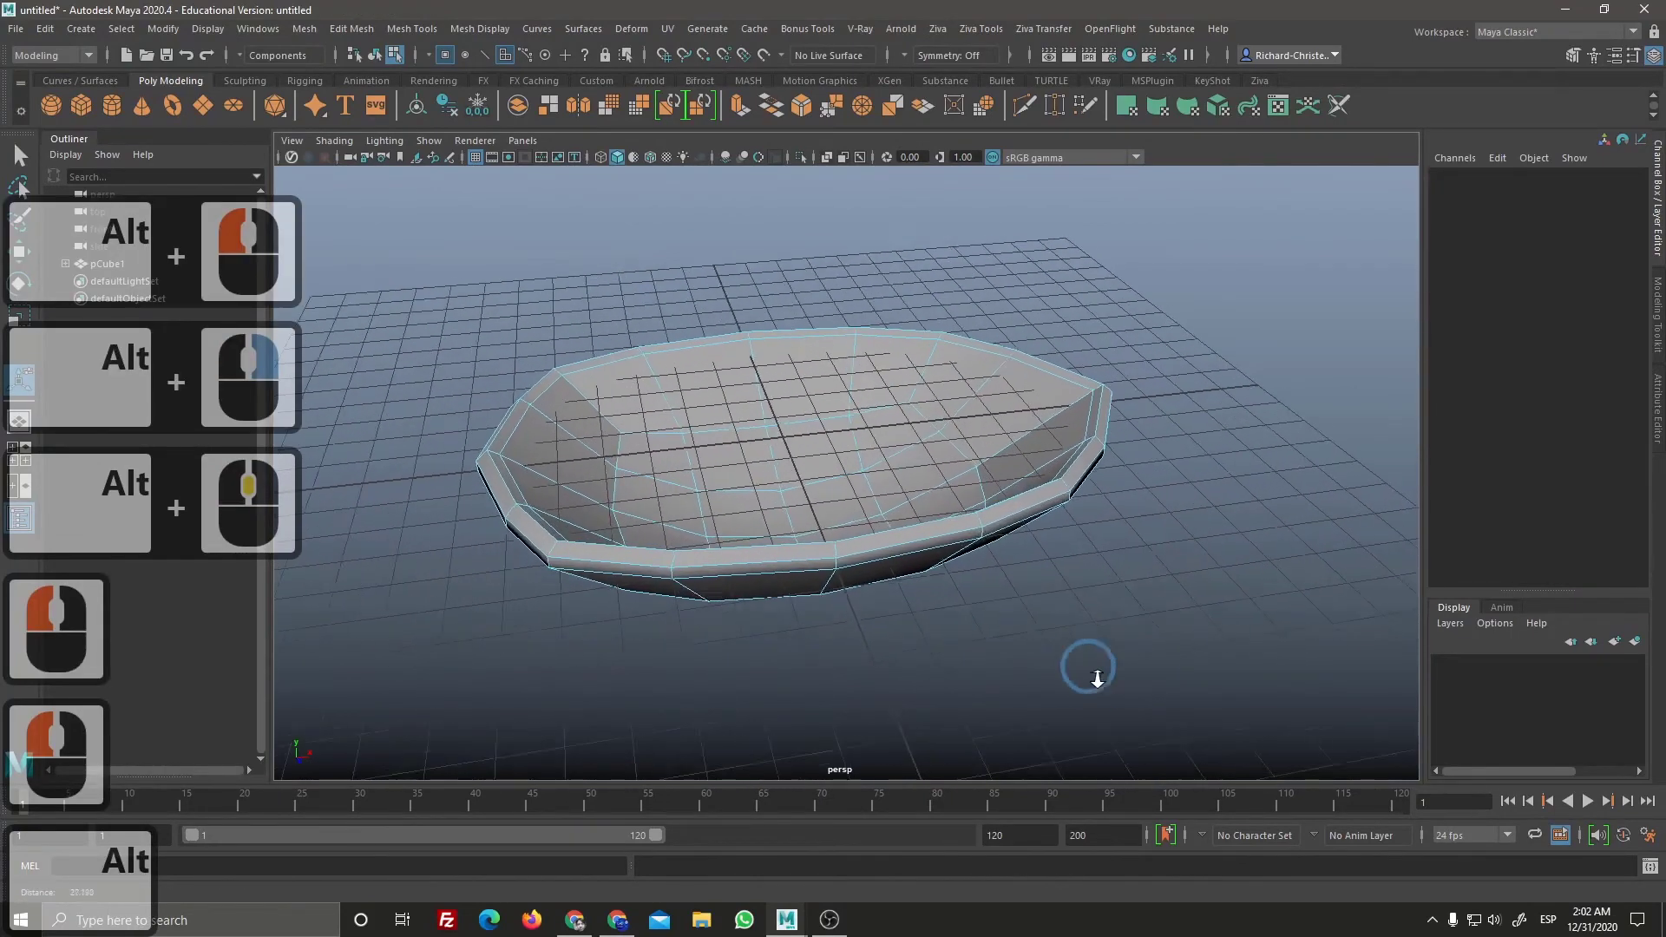
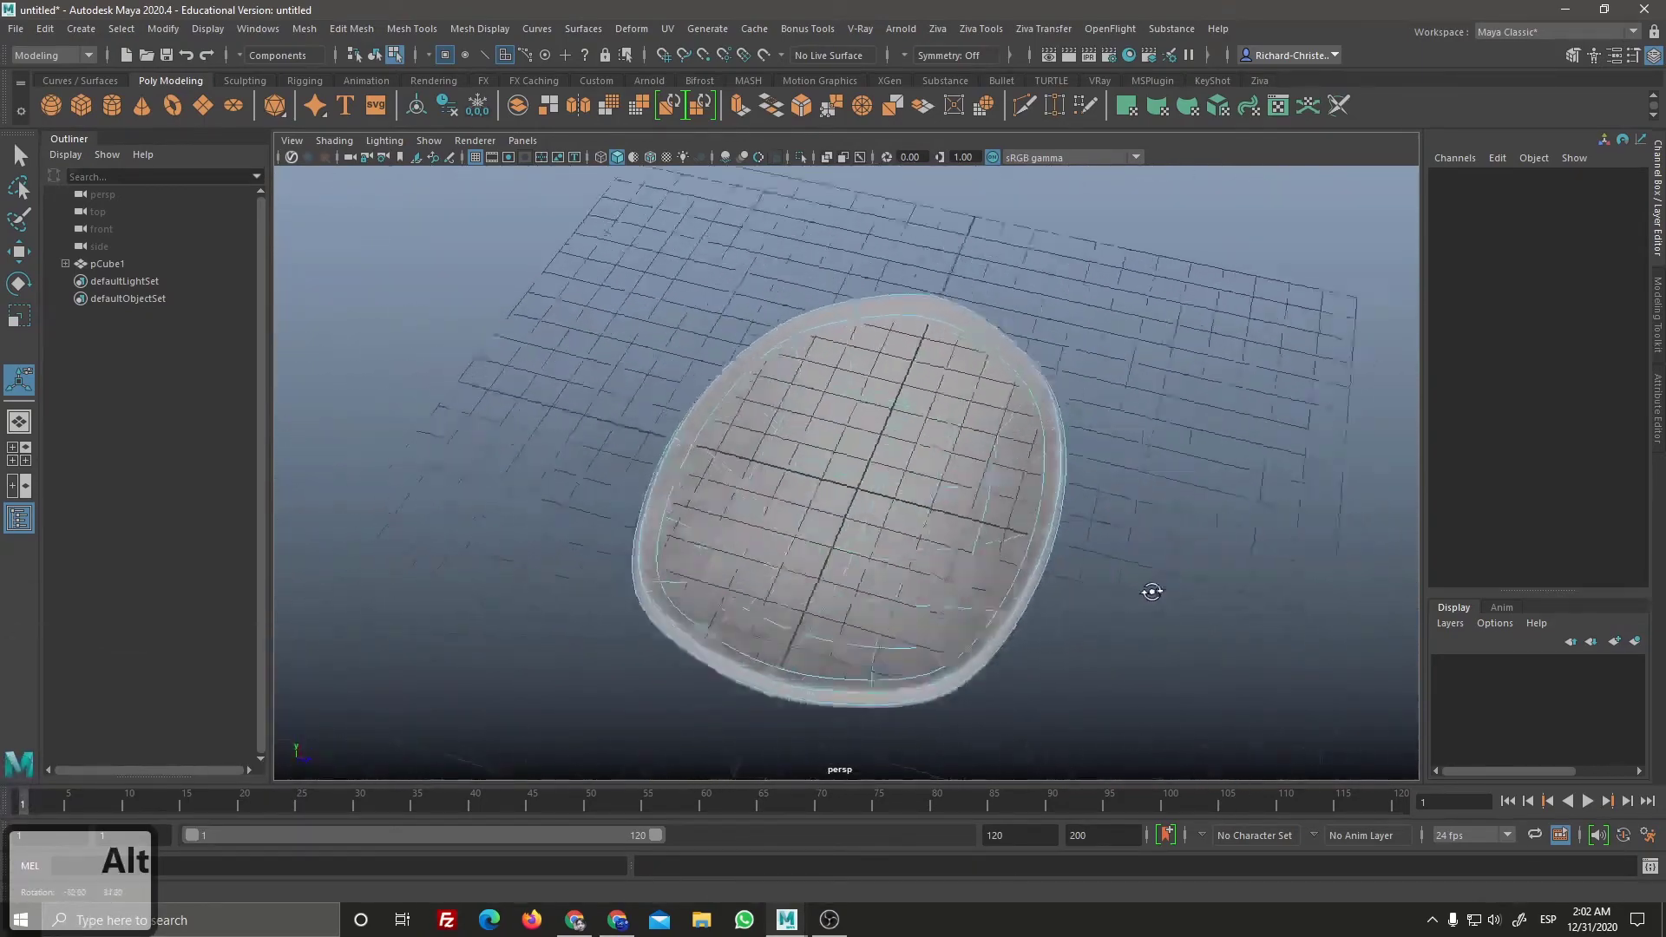
click(1016, 554)
key(1)
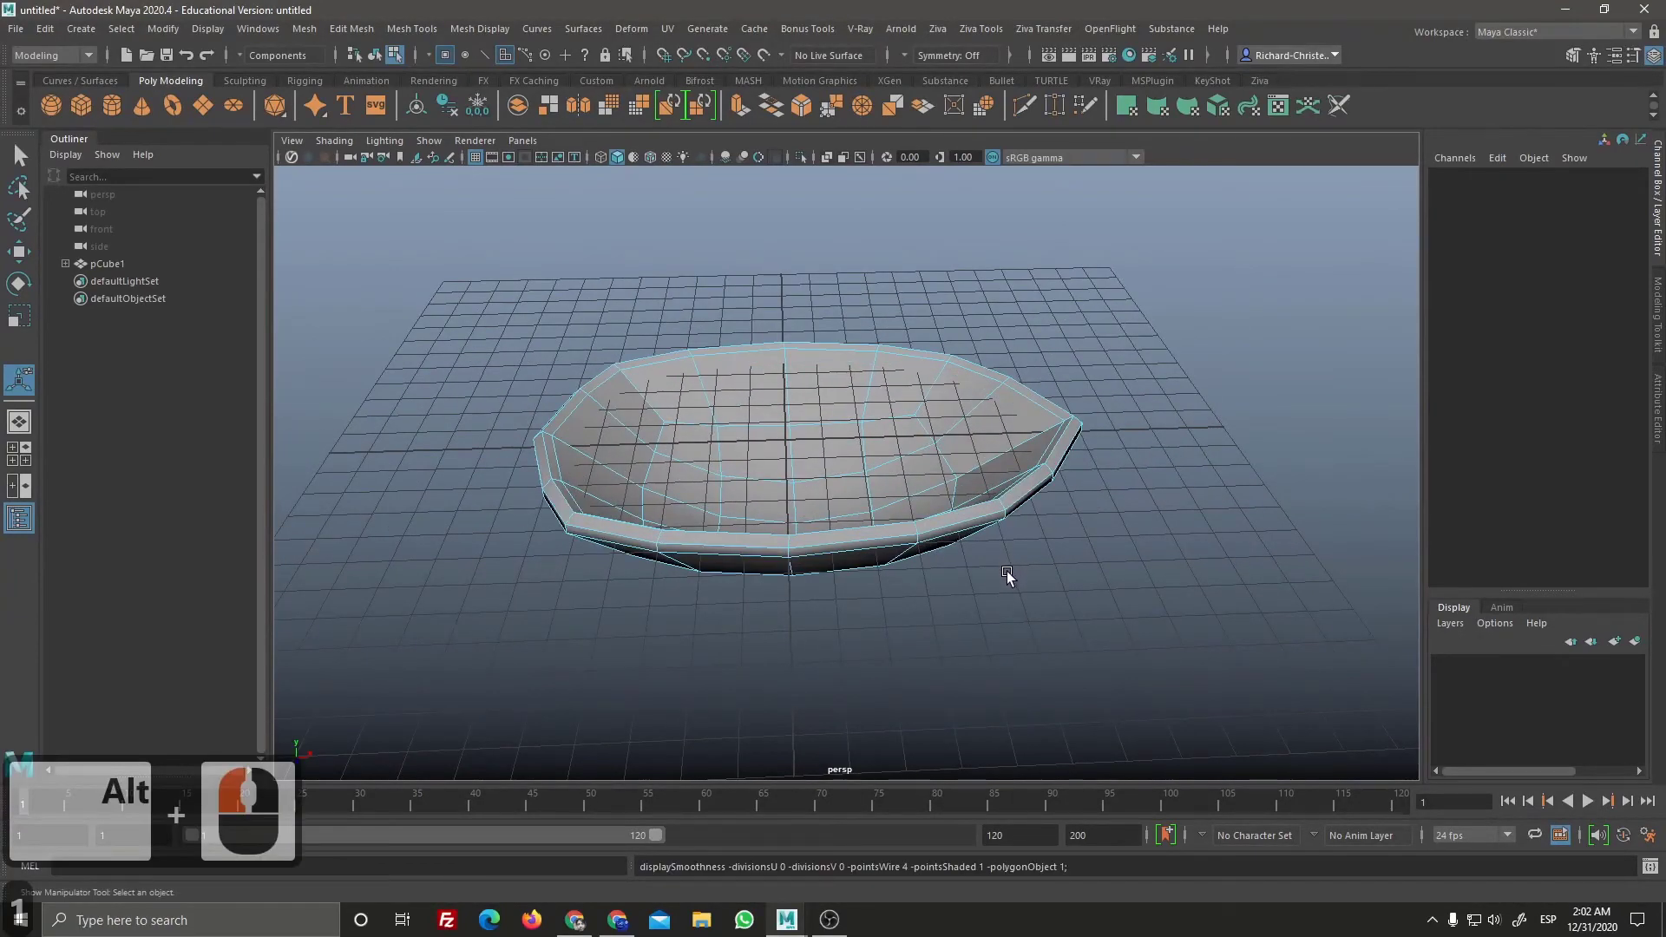
key(3)
text(31)
key(3)
key(3)
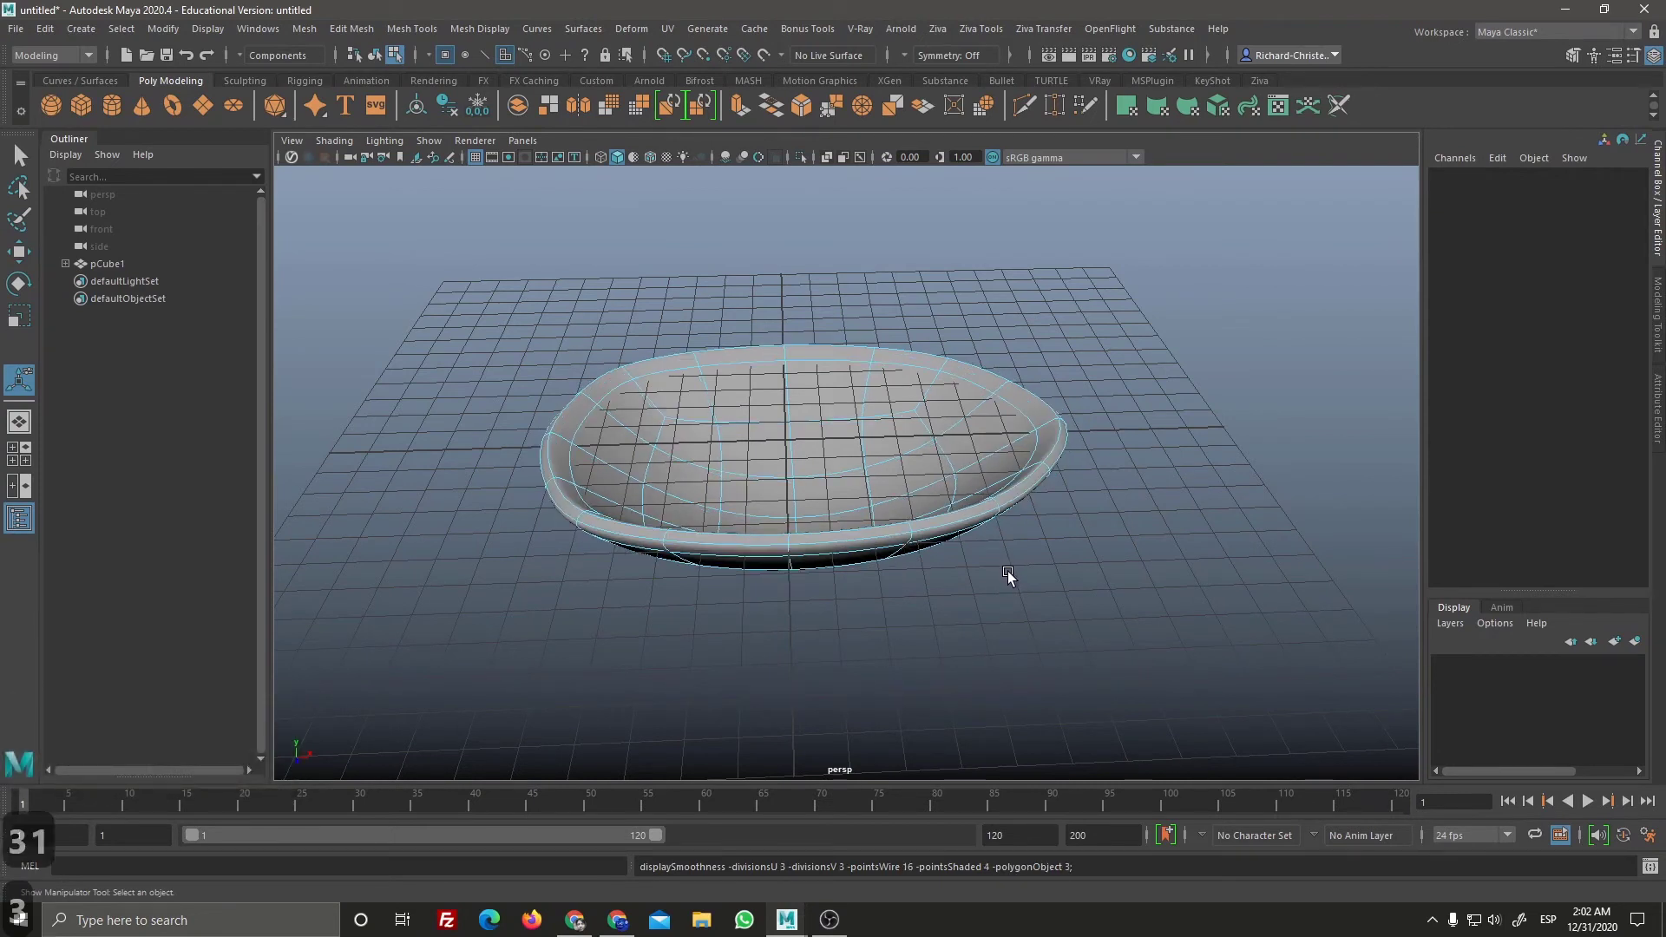
key(1)
text(131)
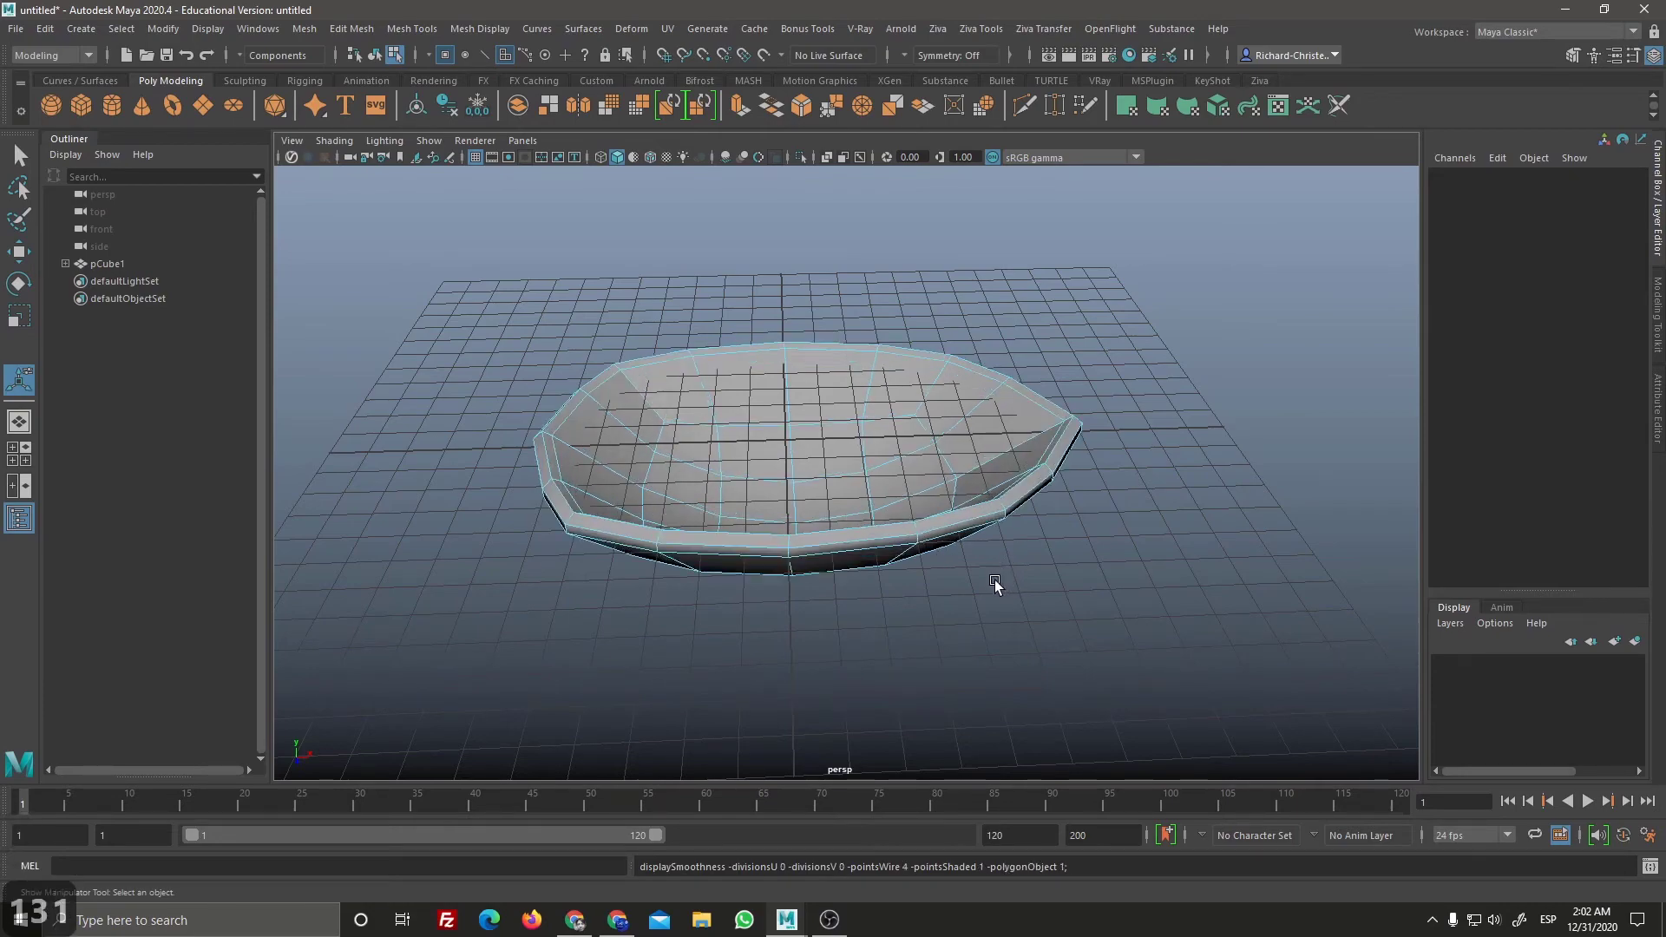
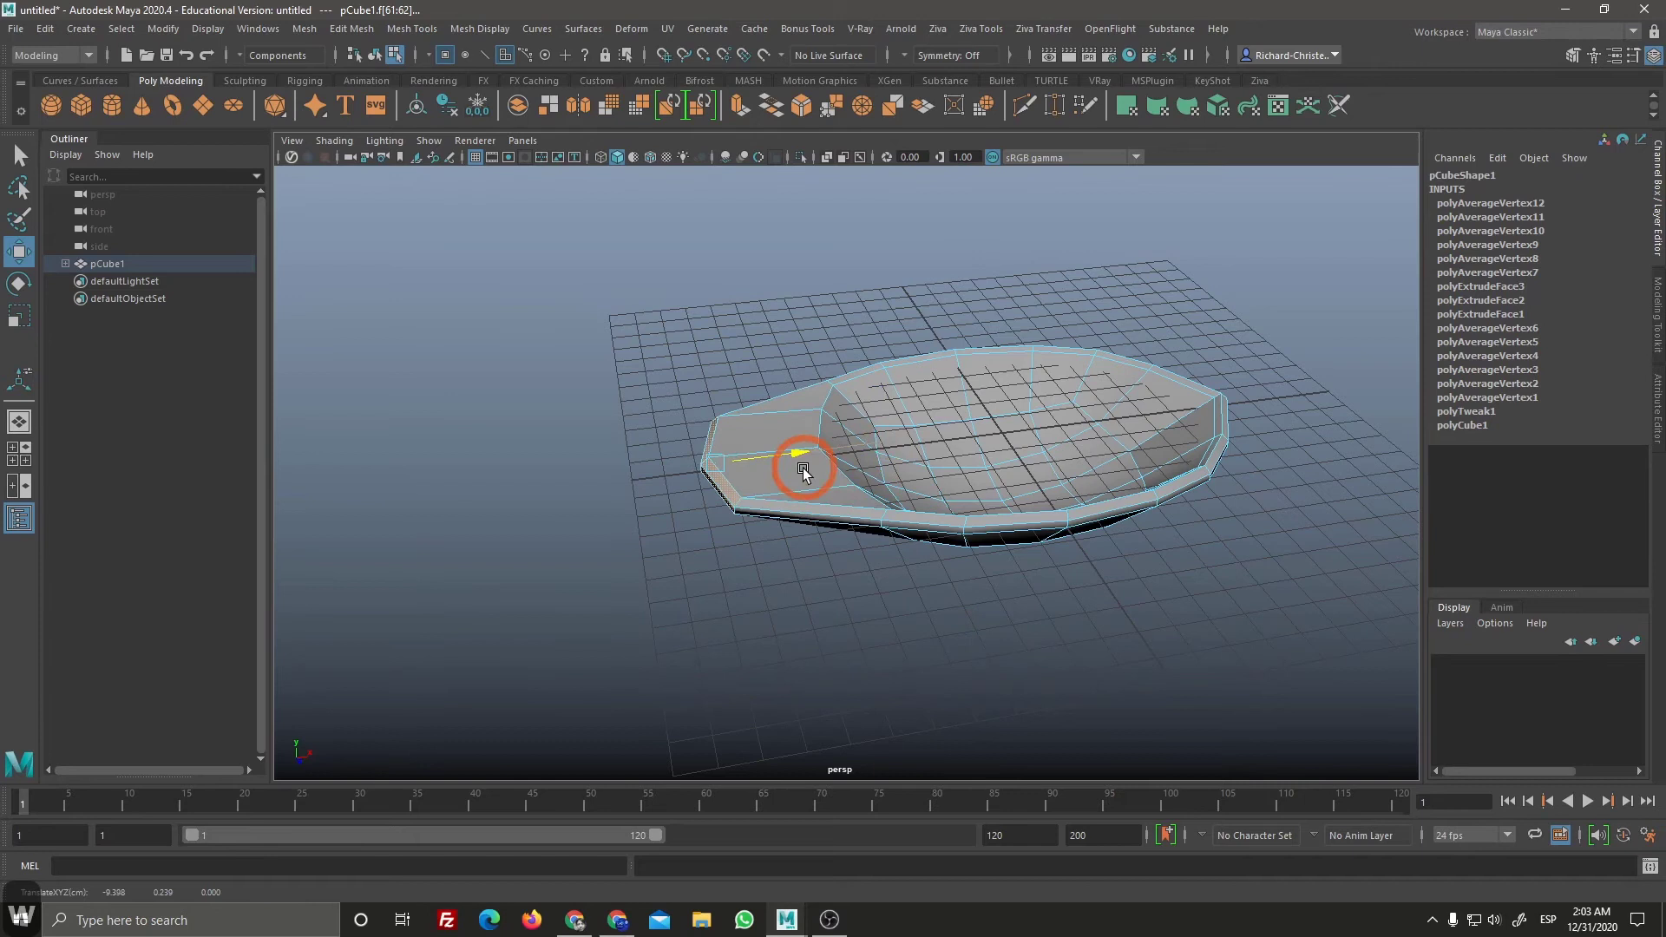
Step: Pick a face at the bowl's narrow end, undoing an accidental cut of it
click(695, 515)
key(ctrl+z)
key(ctrl+x)
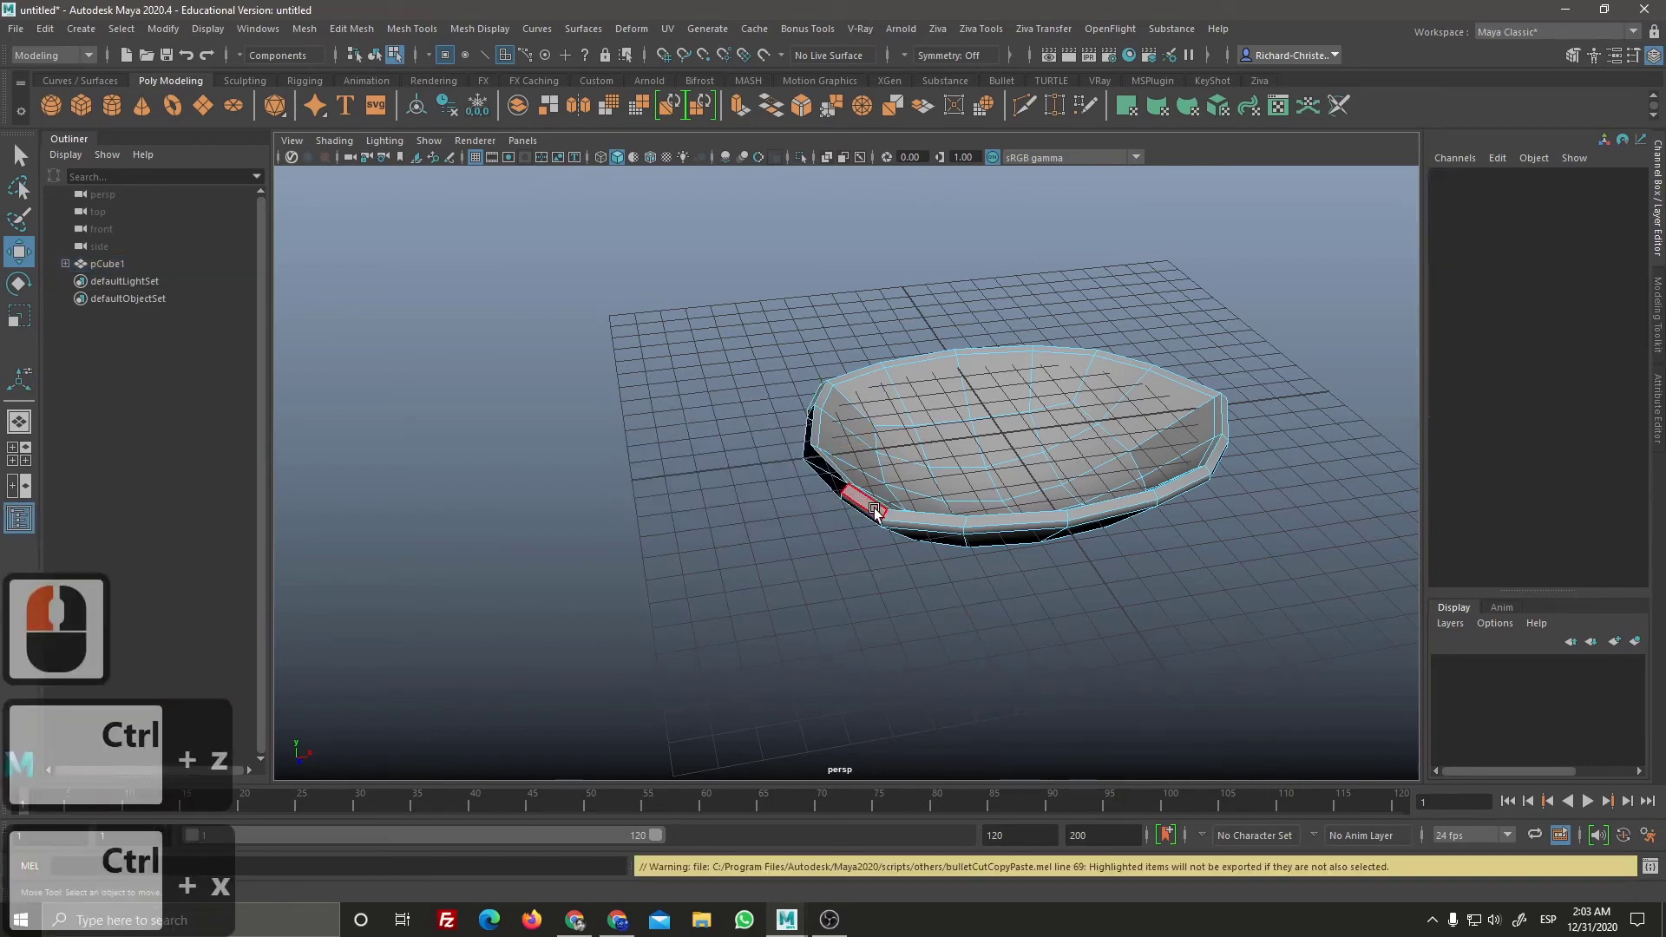
key(ctrl+z)
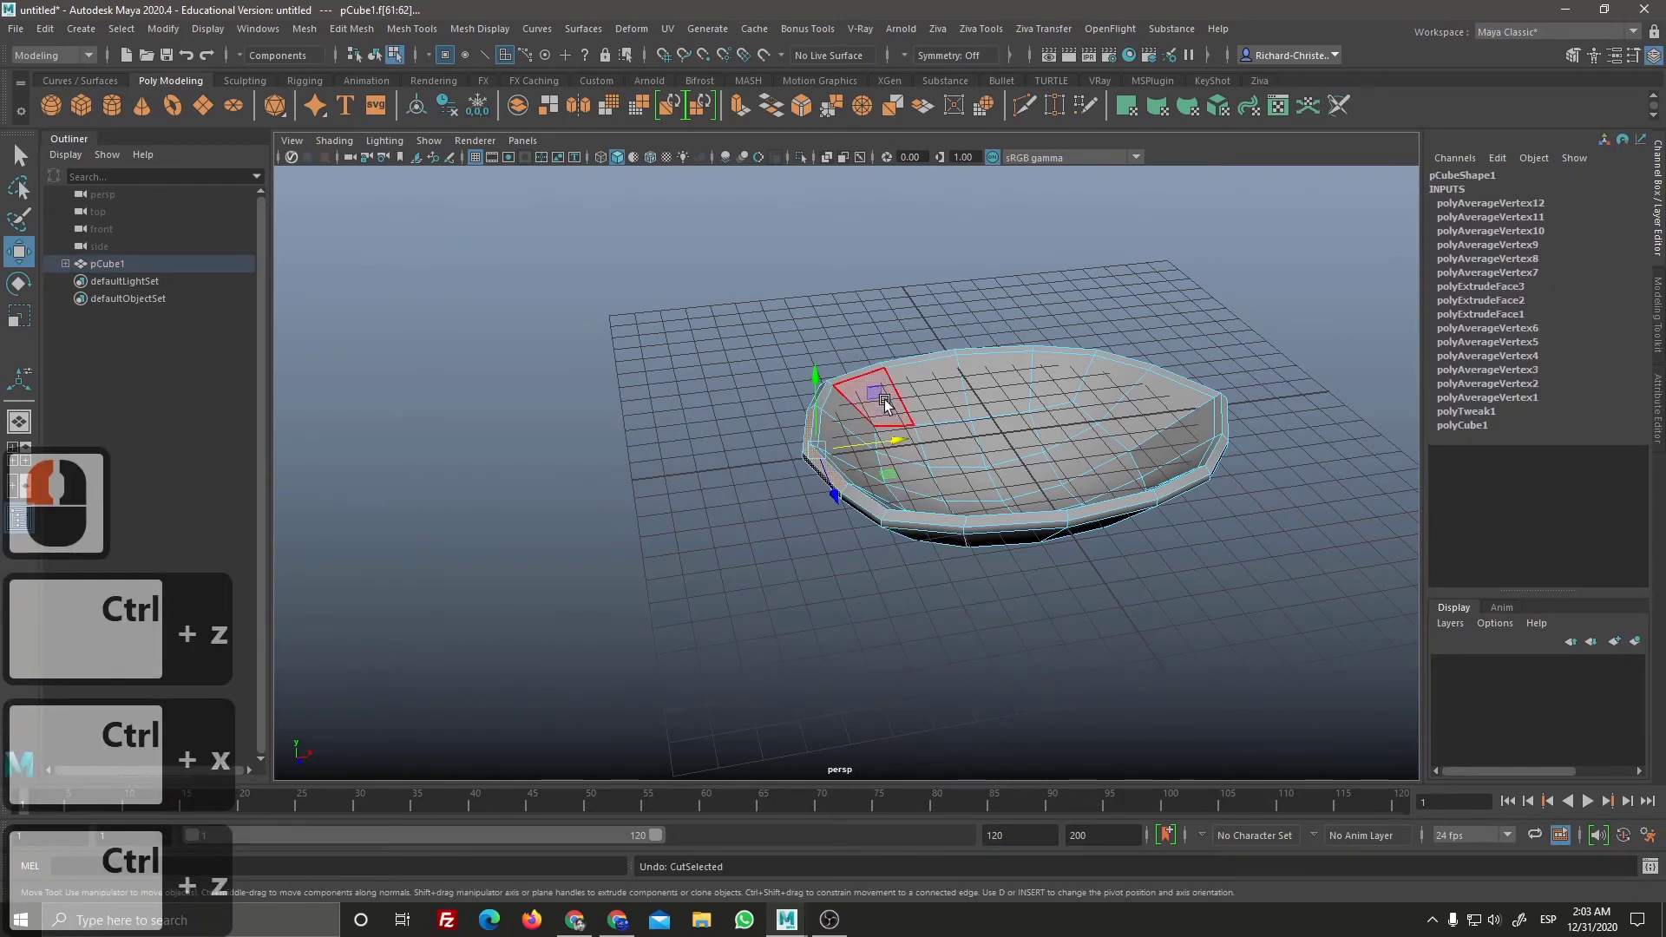
Step: Select the rim's end face for the handle and undo a trial sideways move
click(850, 469)
key(ctrl+z)
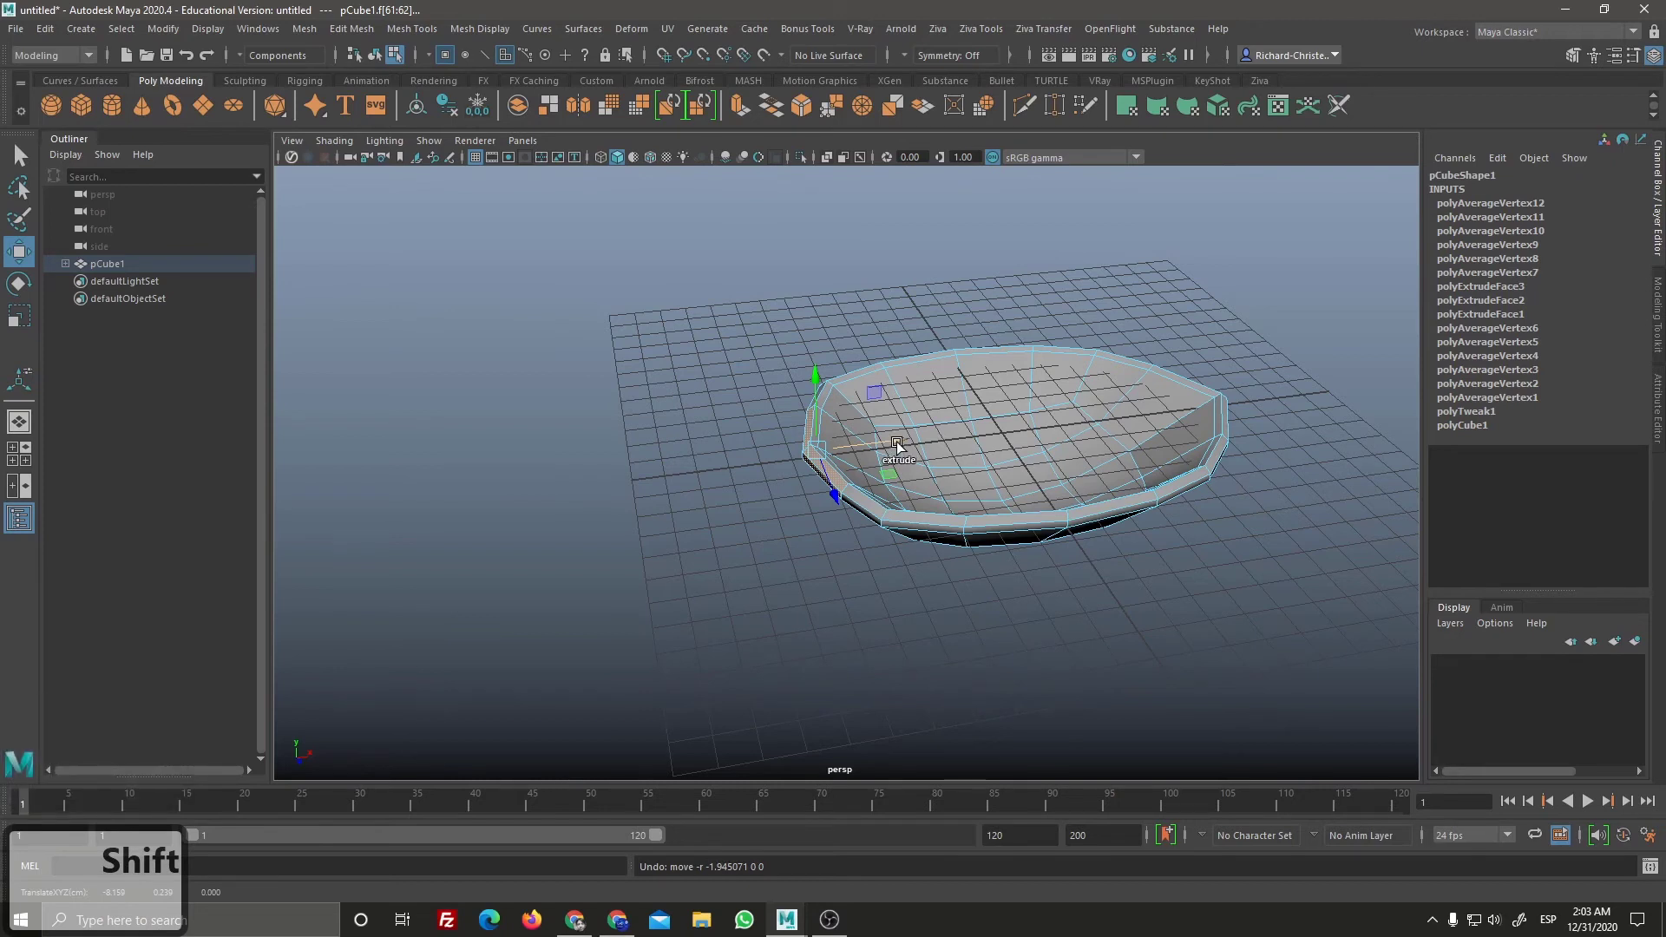
key(ctrl+shift+F1)
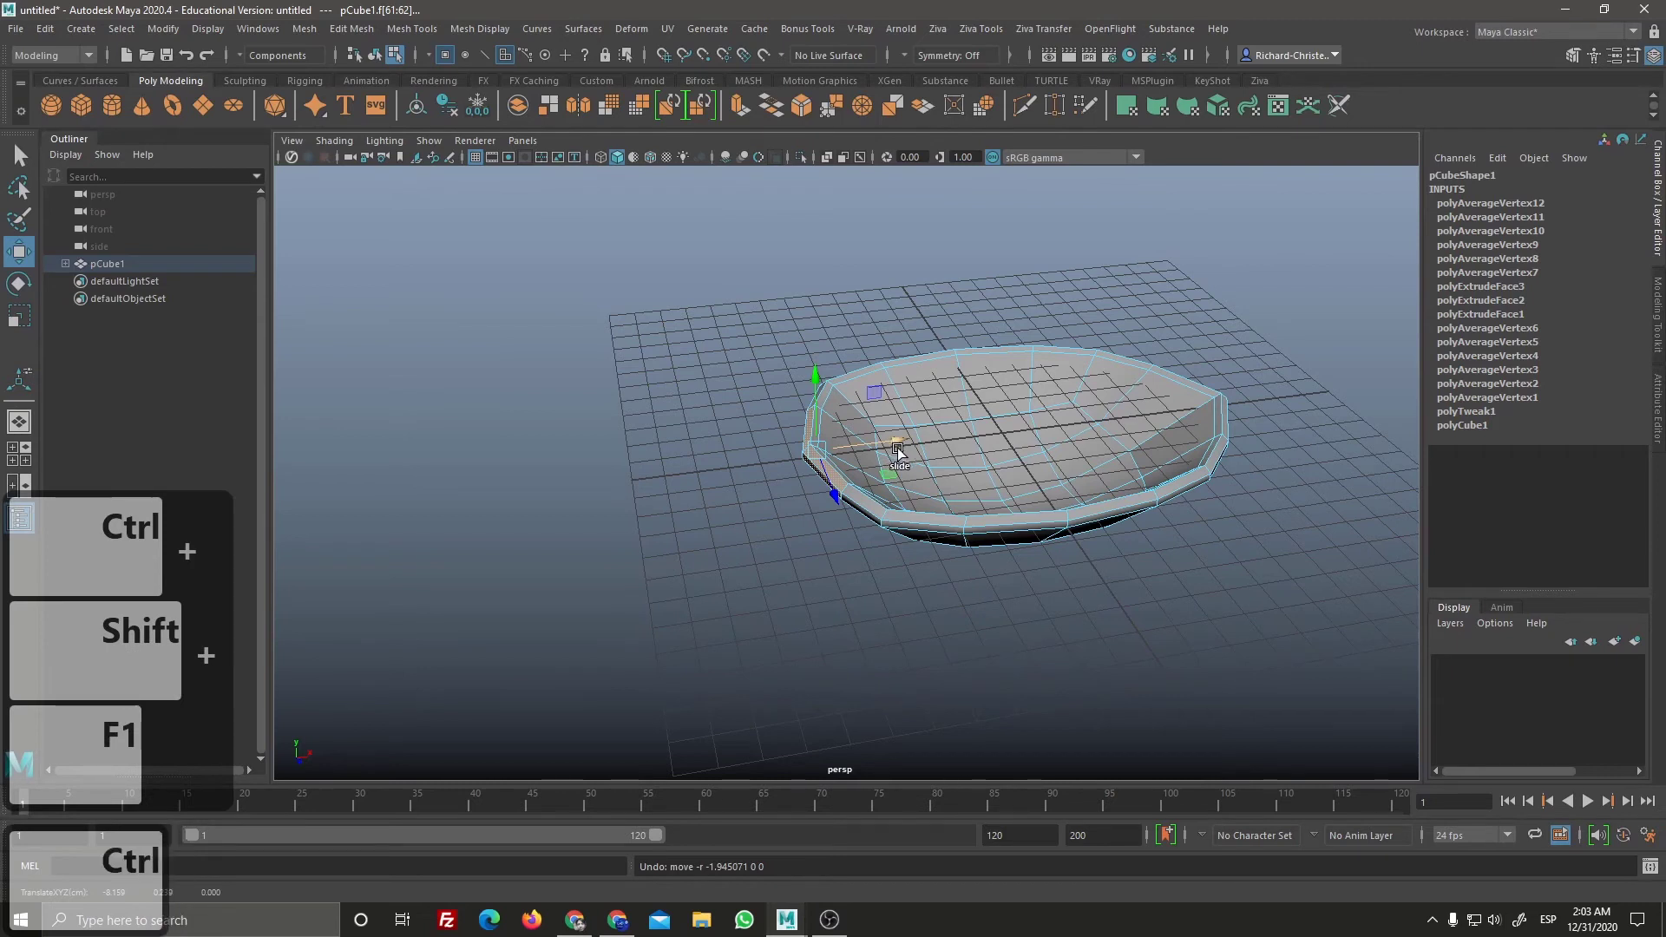
key(ctrl+shift+F1)
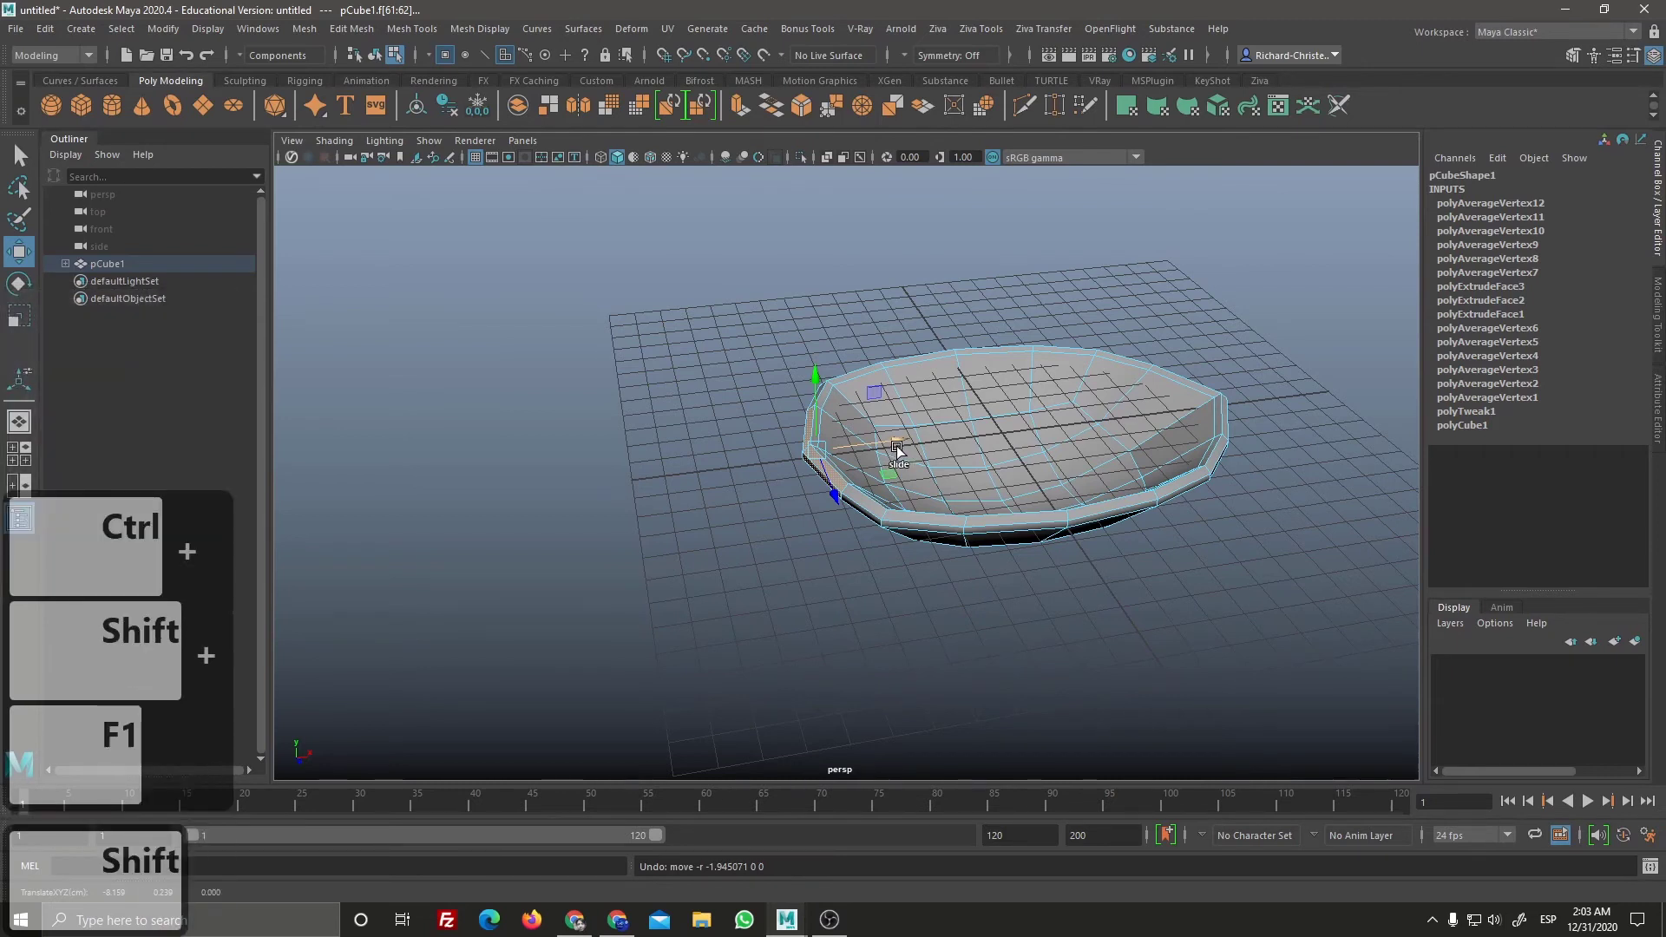
key(ctrl+shift+F1)
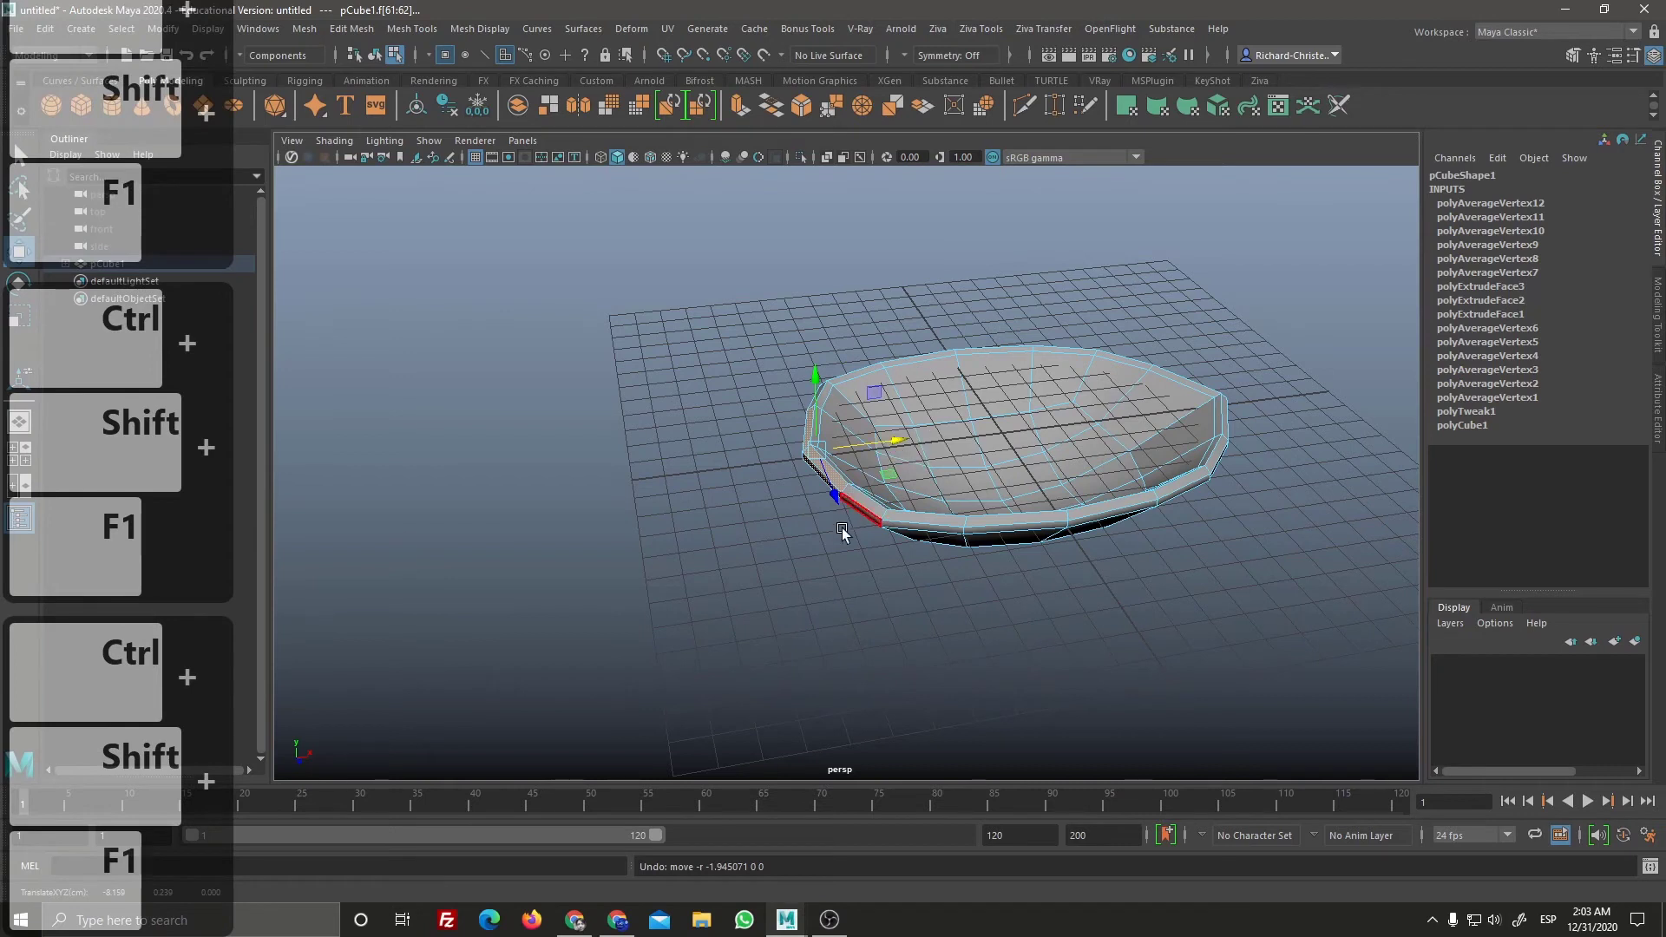
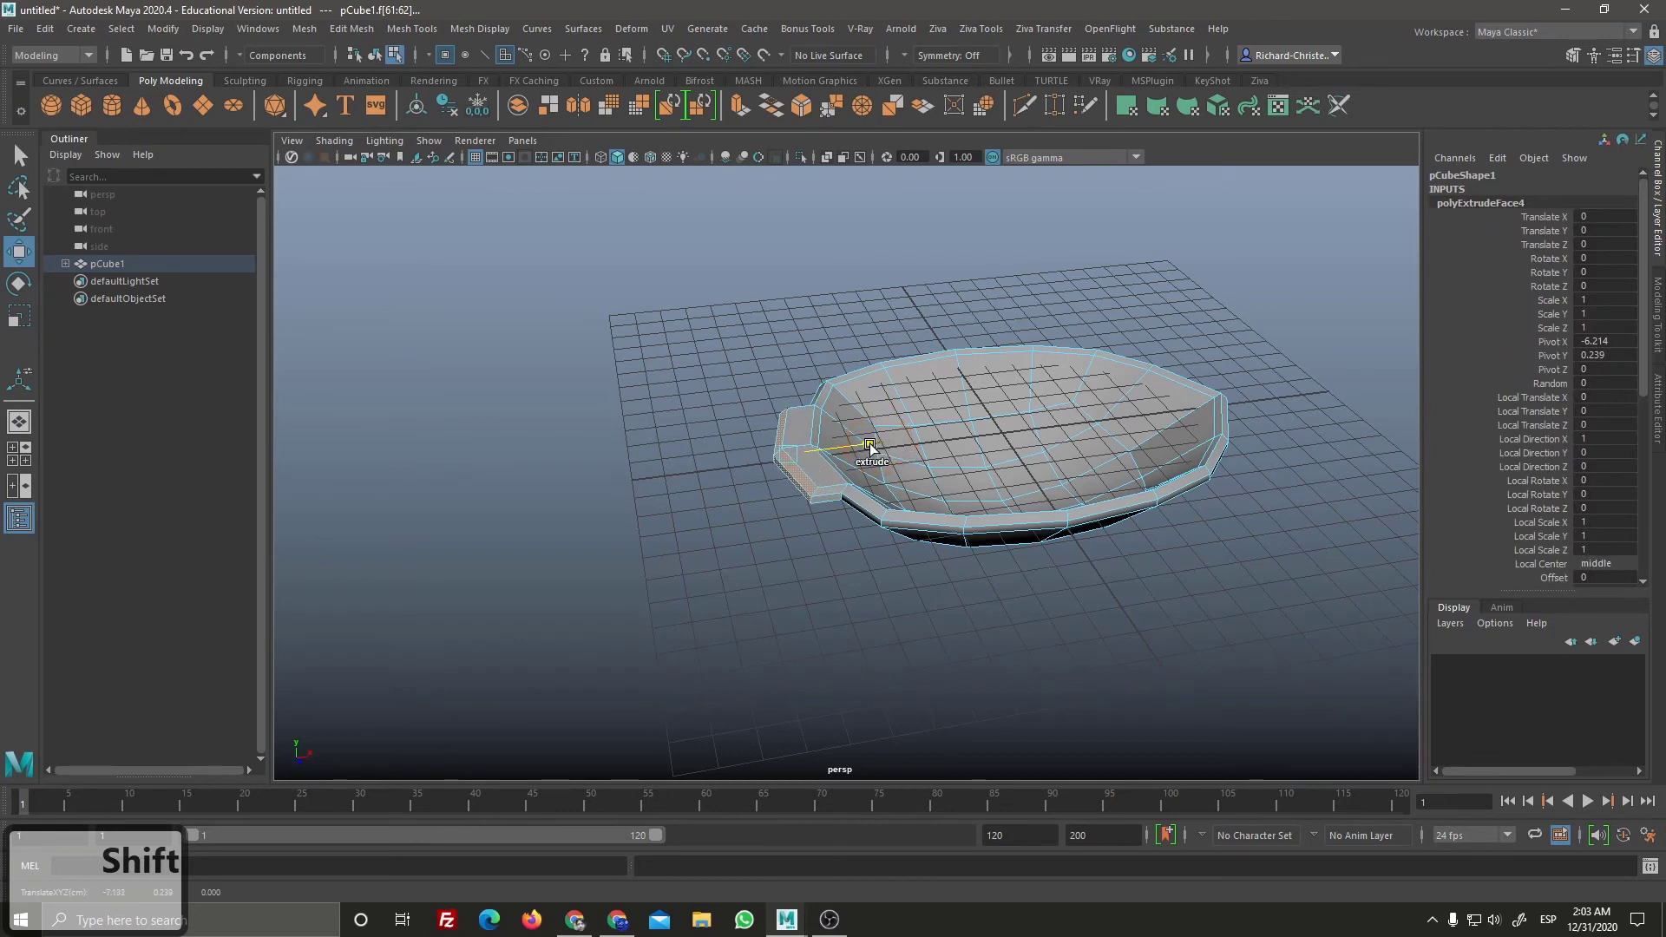
Step: Extrude the bowl's end face and pull the new handle stub outward from the bowl
click(854, 460)
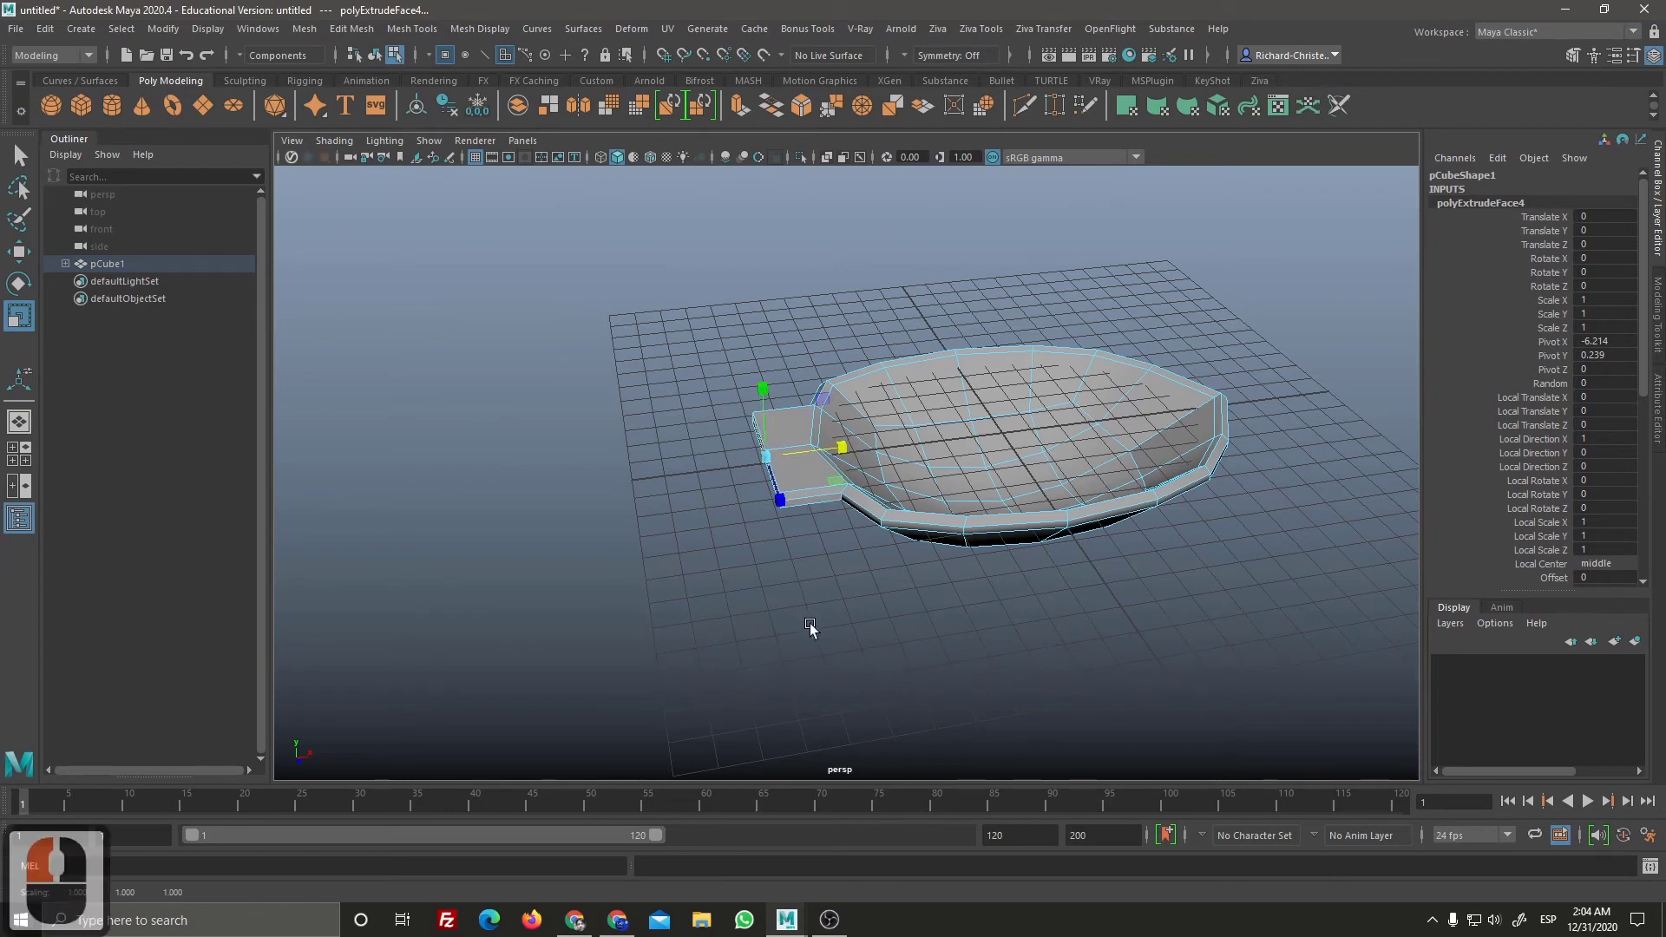
drag(831, 595, 681, 620)
drag(681, 620, 825, 498)
click(831, 540)
right_click(1008, 644)
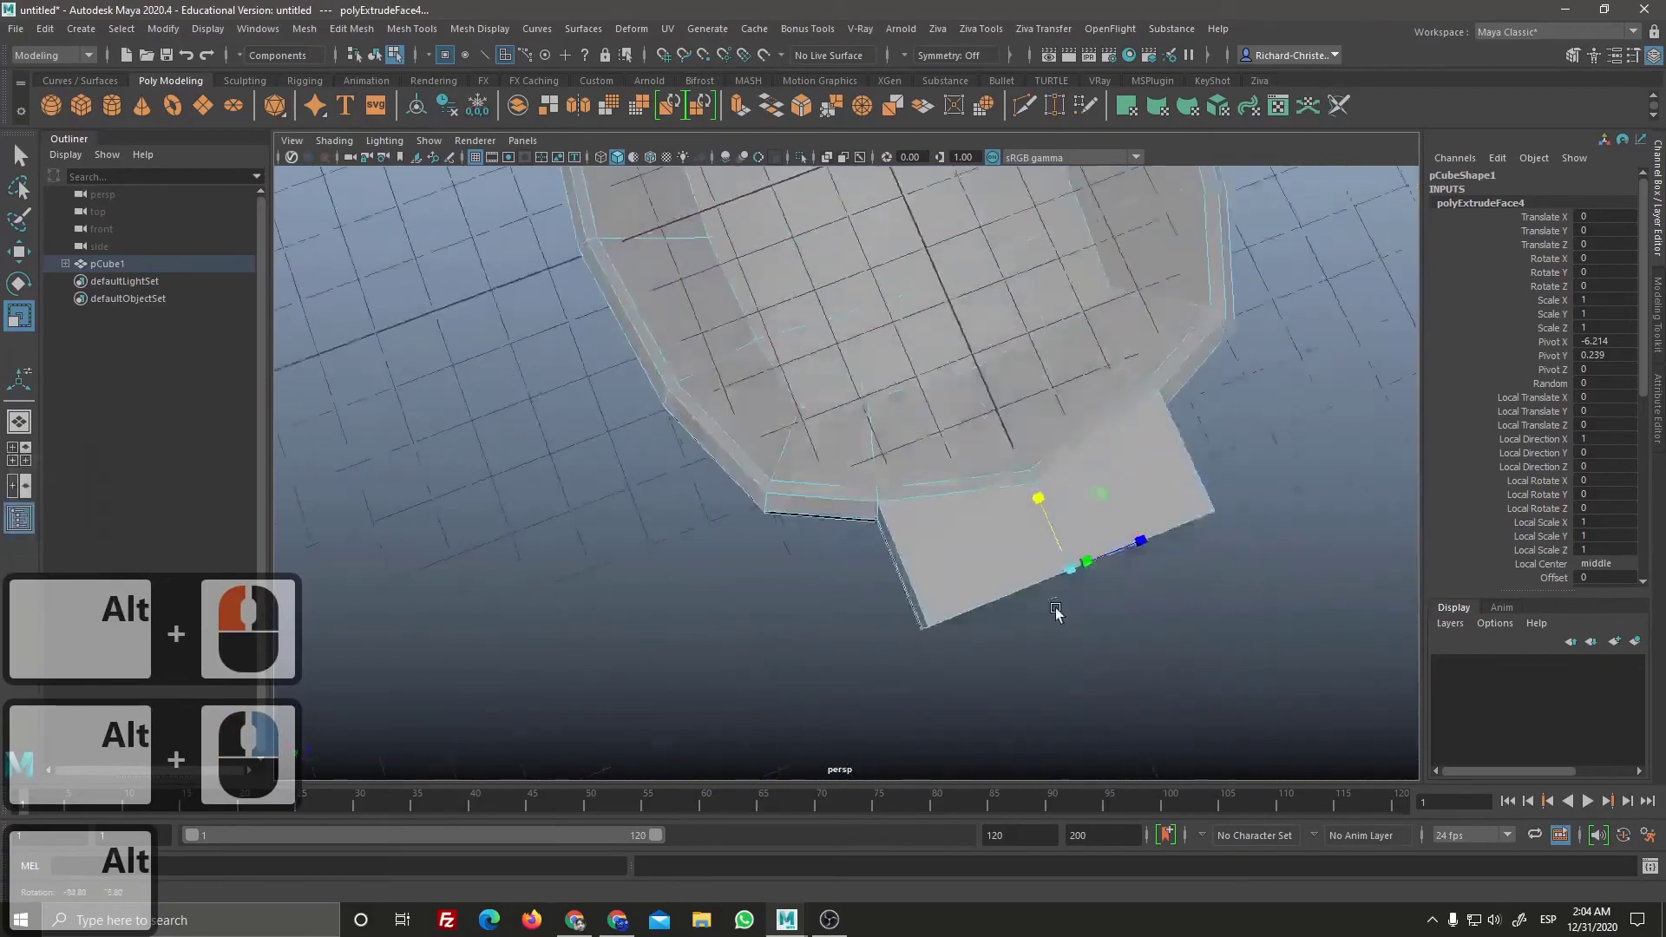
click(1055, 615)
right_click(1086, 618)
middle_click(935, 590)
click(974, 519)
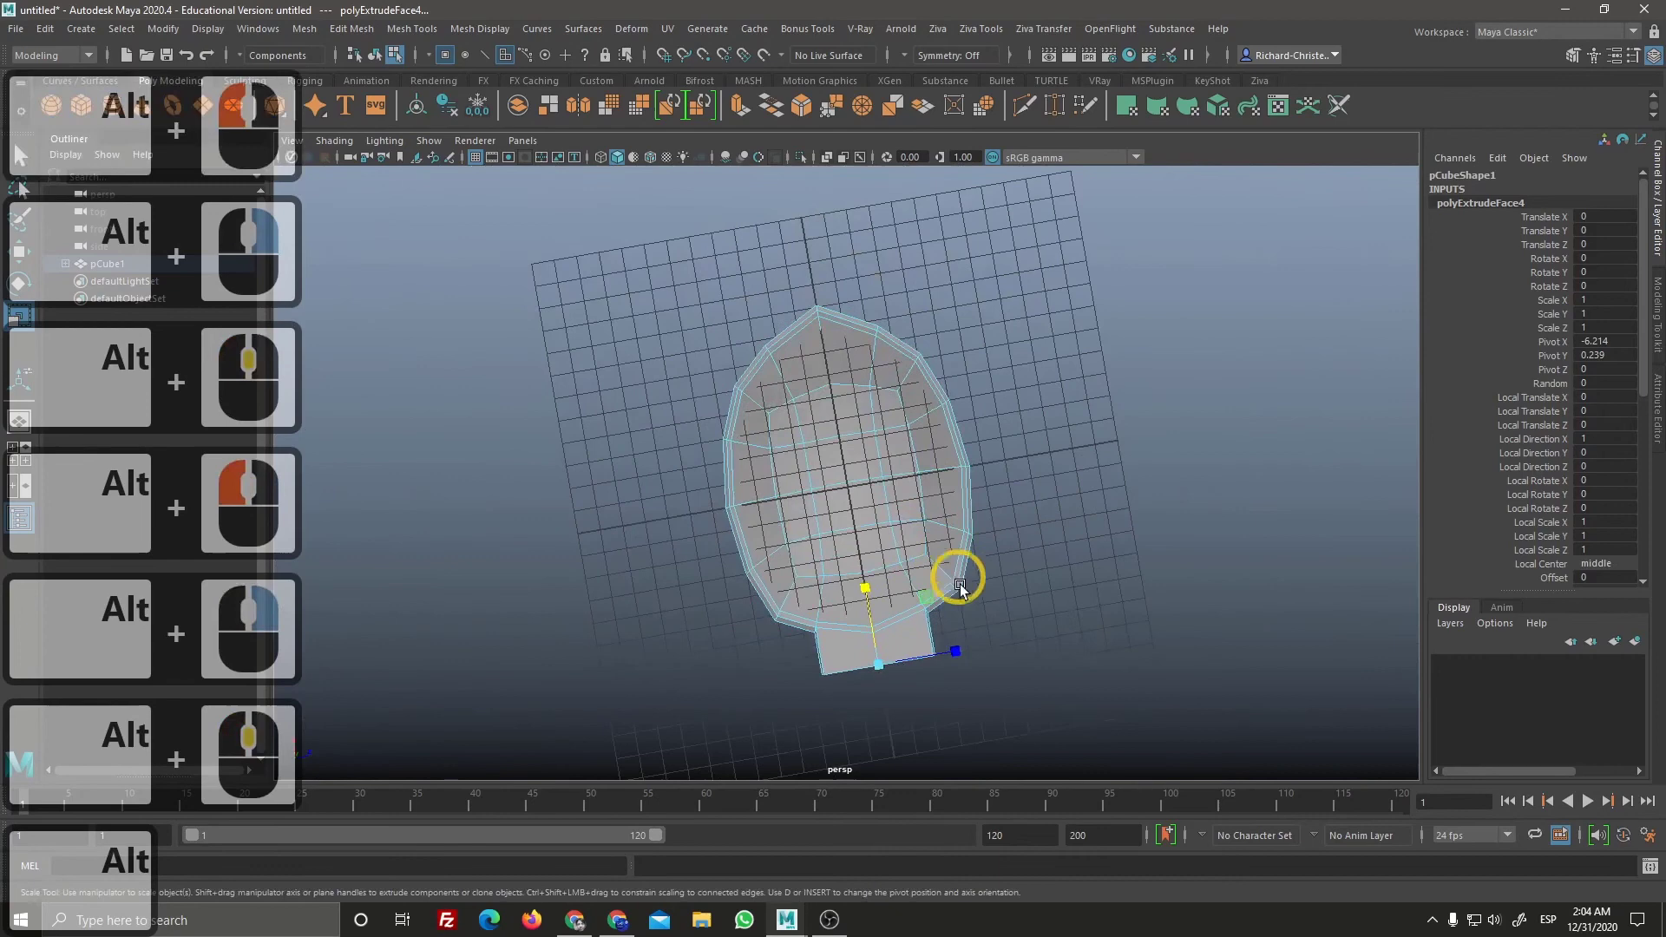
middle_click(953, 563)
click(954, 563)
right_click(953, 563)
right_click(957, 587)
middle_click(916, 475)
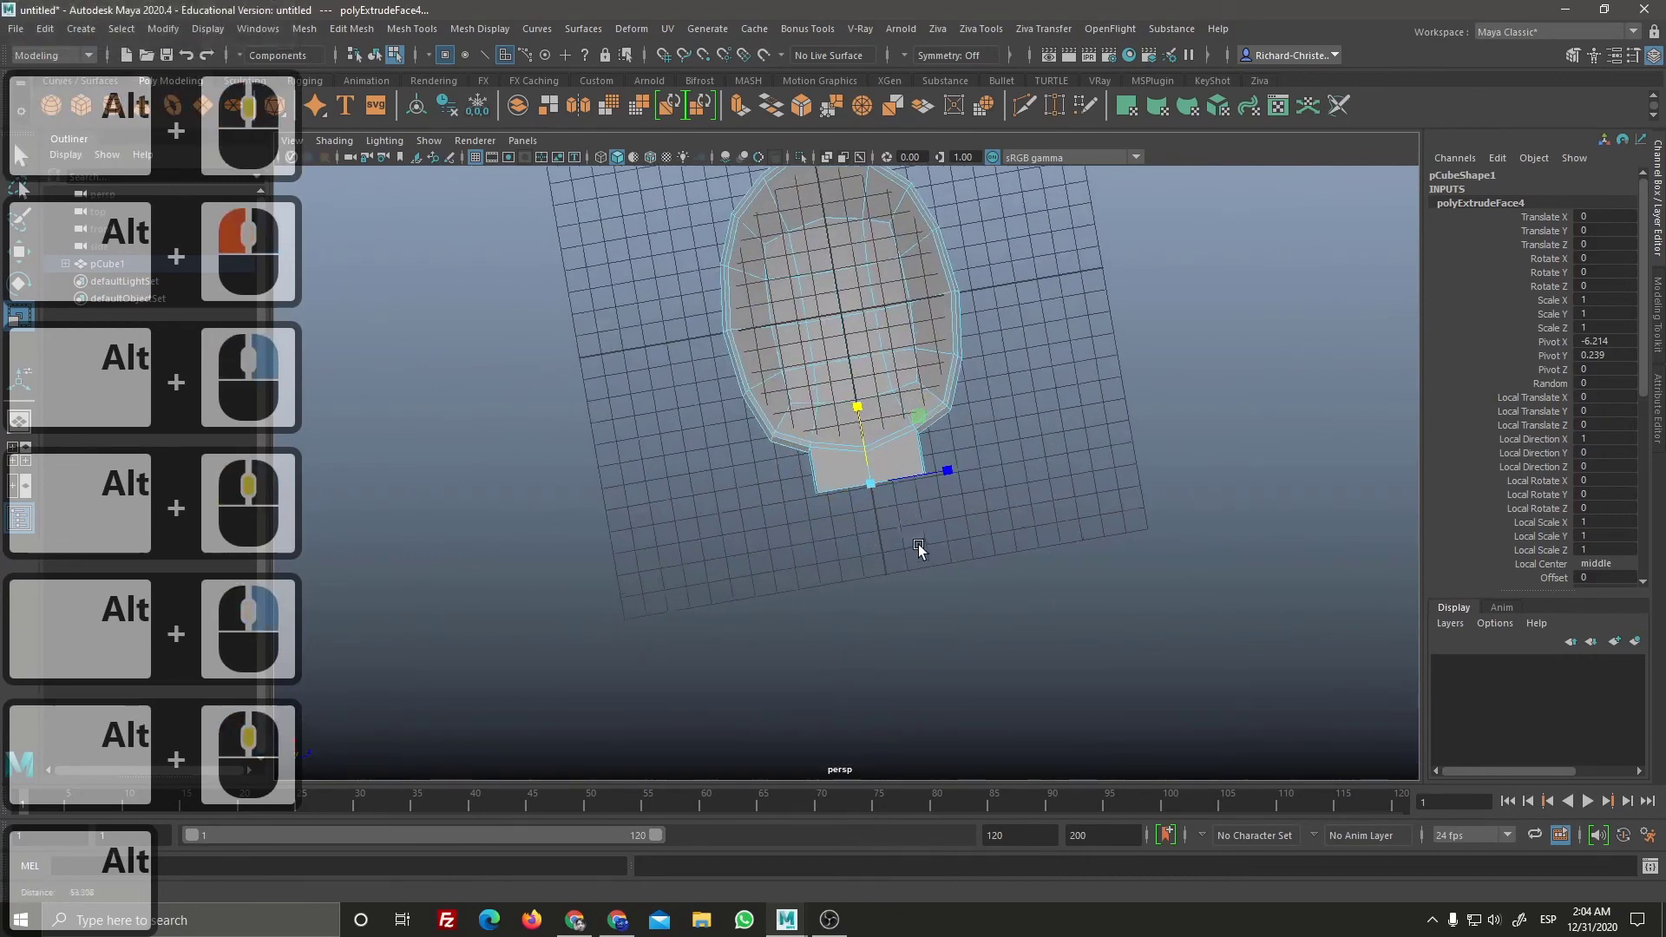
right_click(1058, 617)
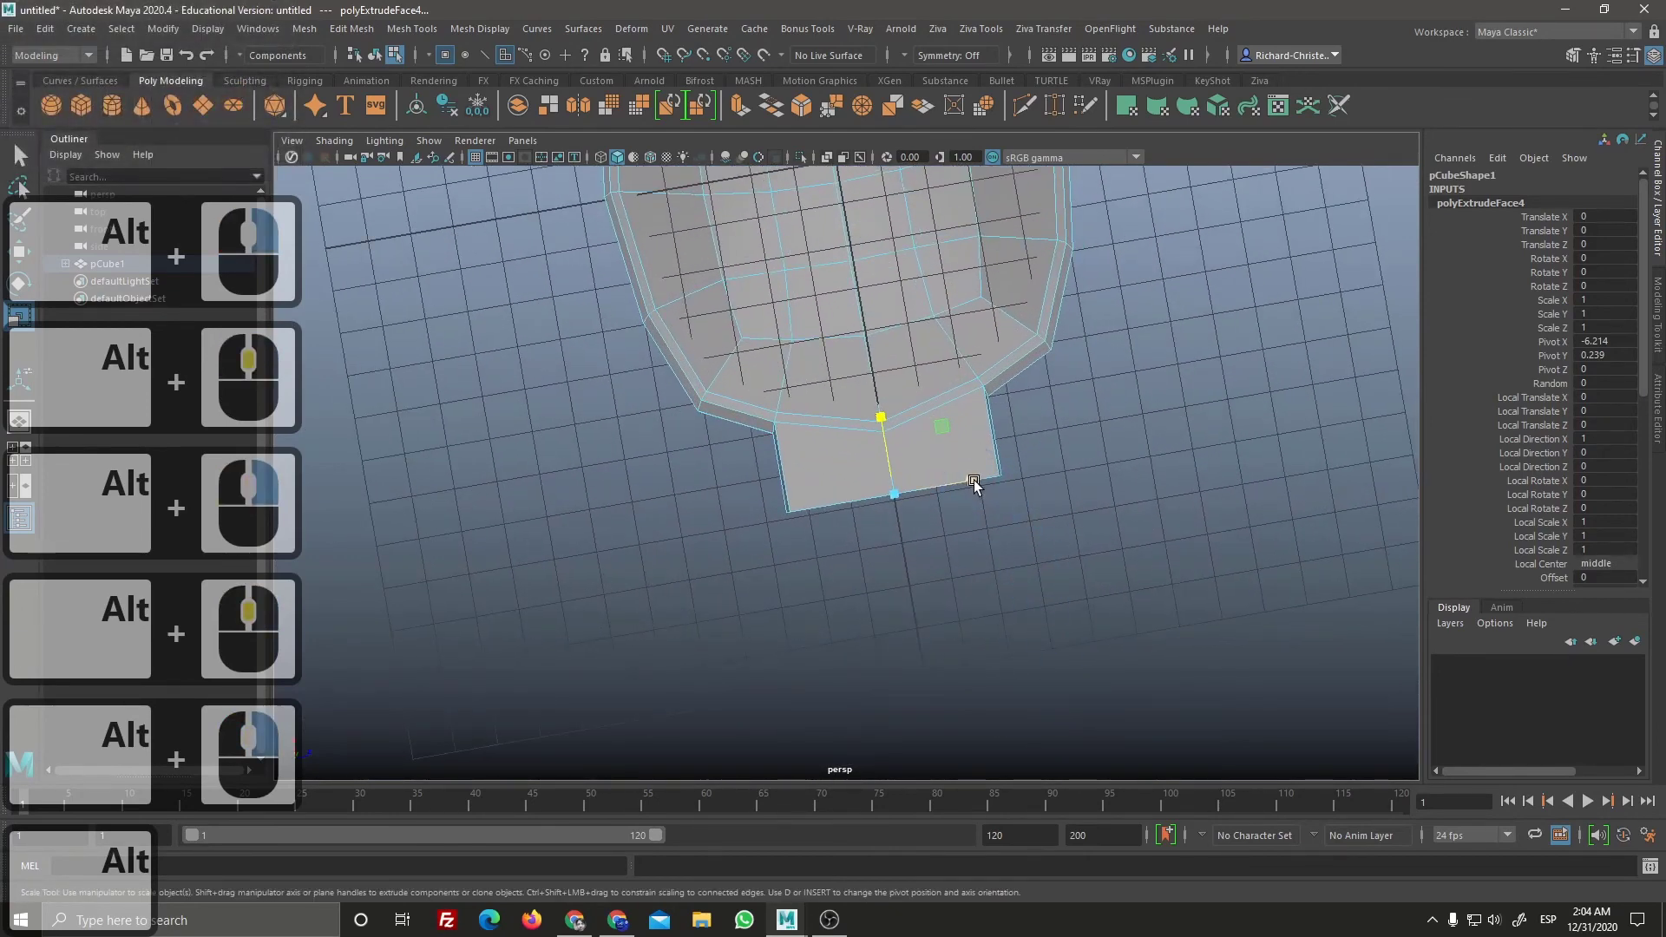
Step: Scale the handle stub narrower and move its end face upward
click(956, 495)
click(775, 486)
right_click(859, 473)
middle_click(836, 575)
click(902, 494)
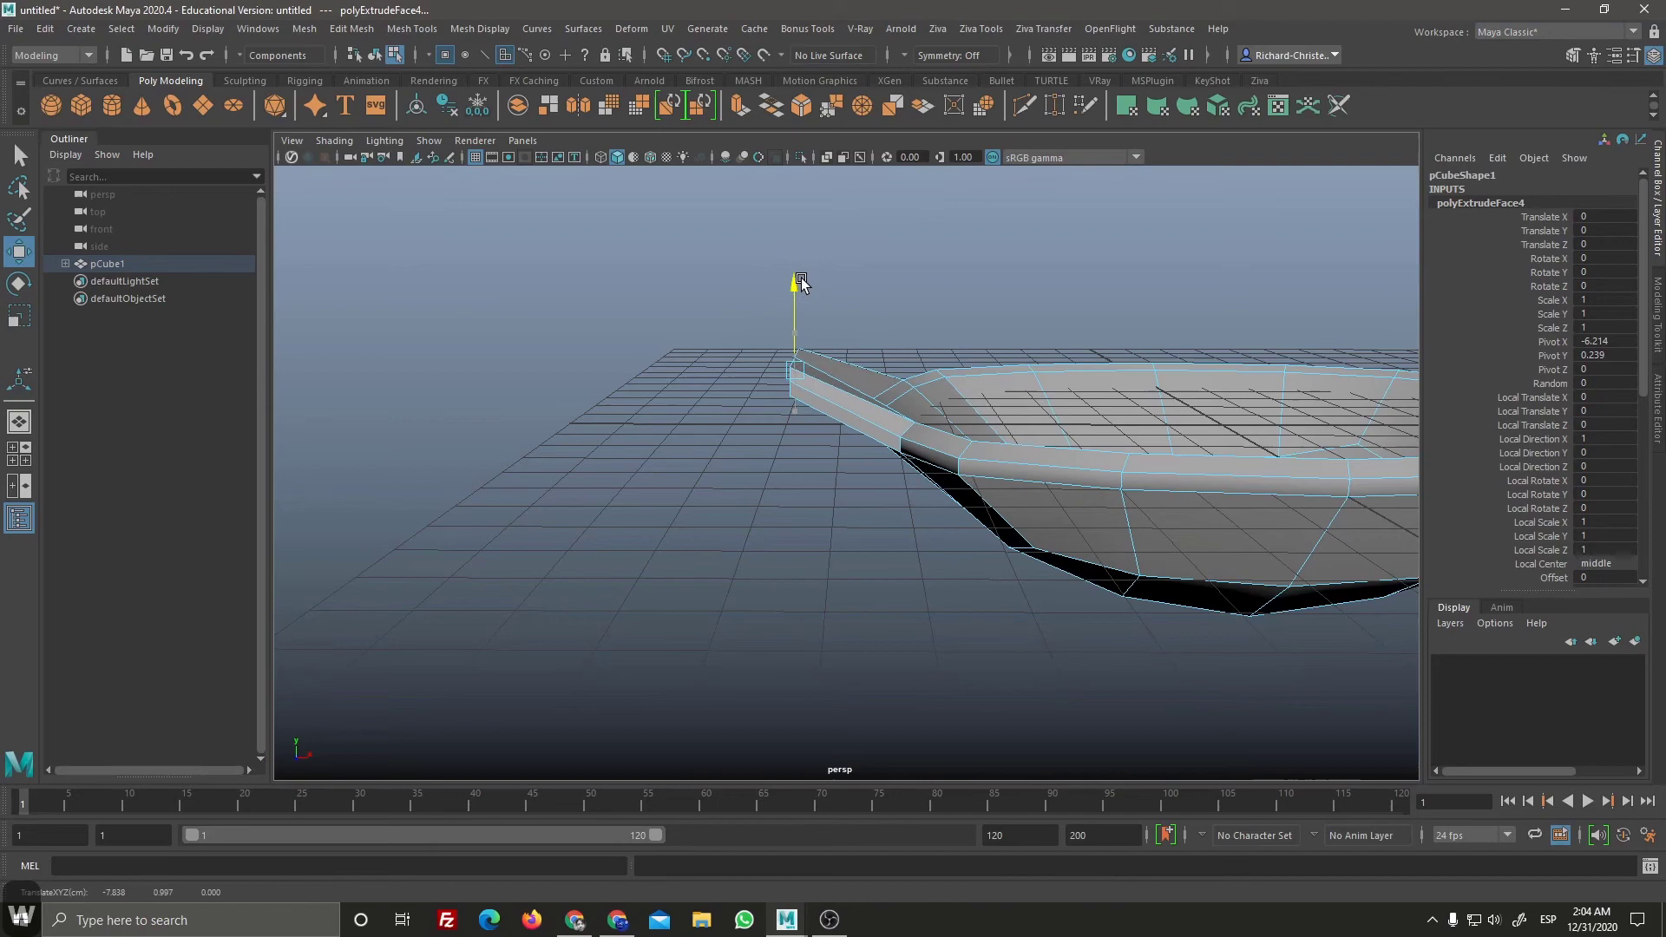
click(811, 283)
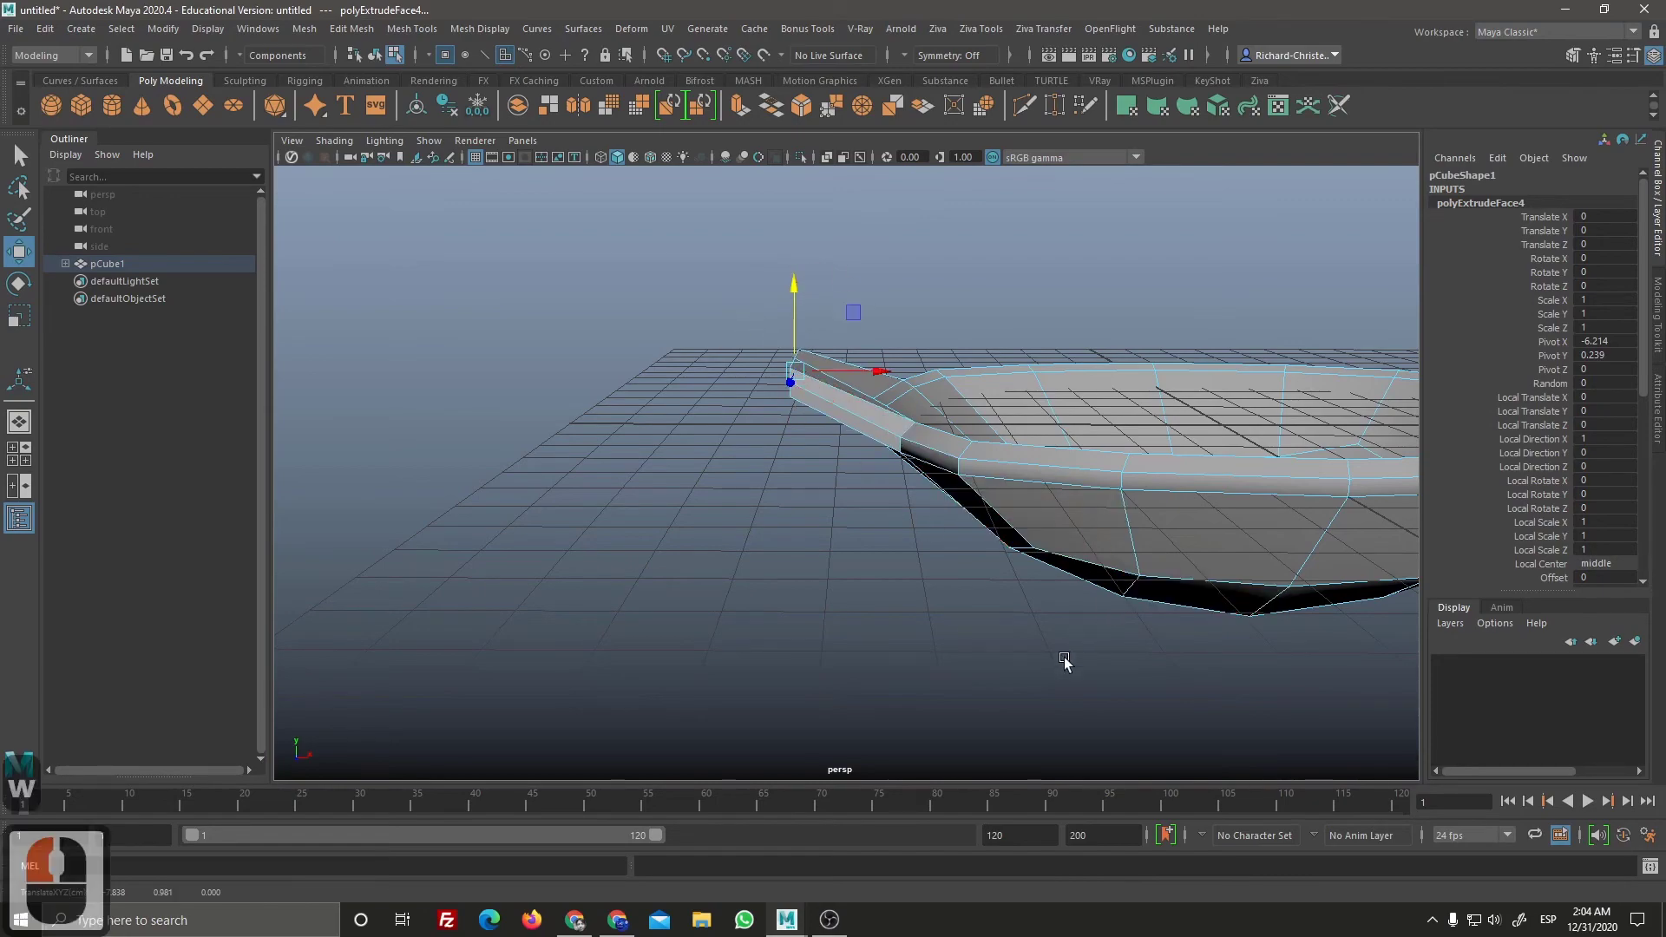
right_click(847, 496)
middle_click(876, 625)
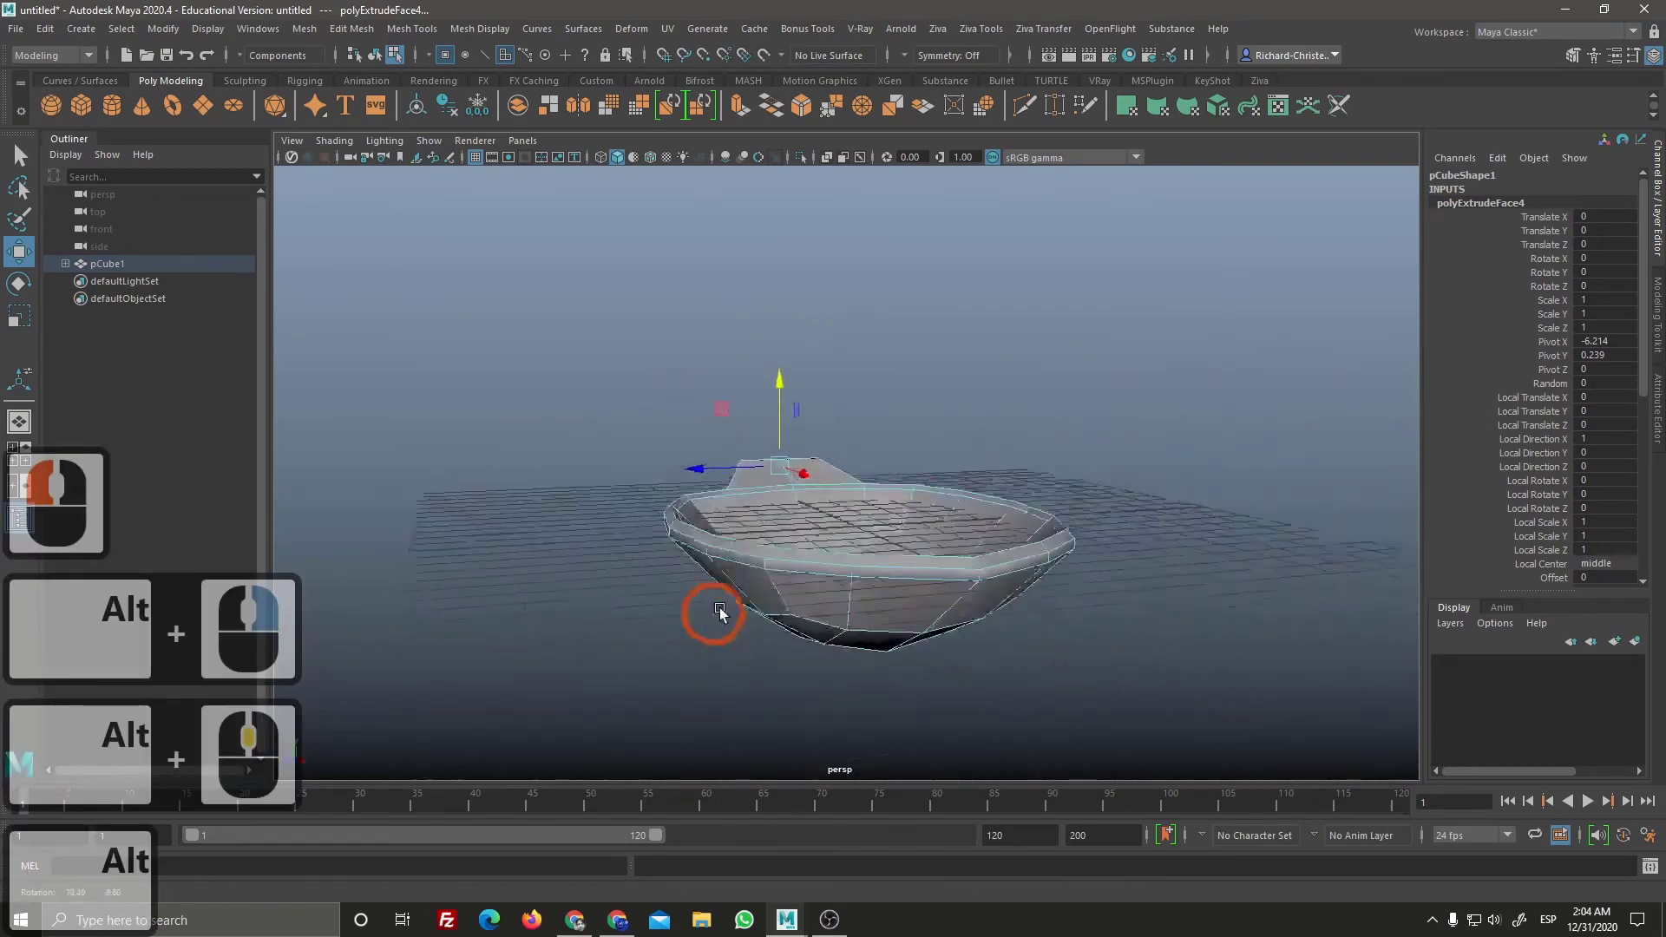
click(945, 629)
right_click(887, 539)
middle_click(920, 607)
click(865, 626)
right_click(878, 661)
middle_click(922, 589)
Step: Extrude further handle sections, extending them outward and stepping them upward
click(936, 567)
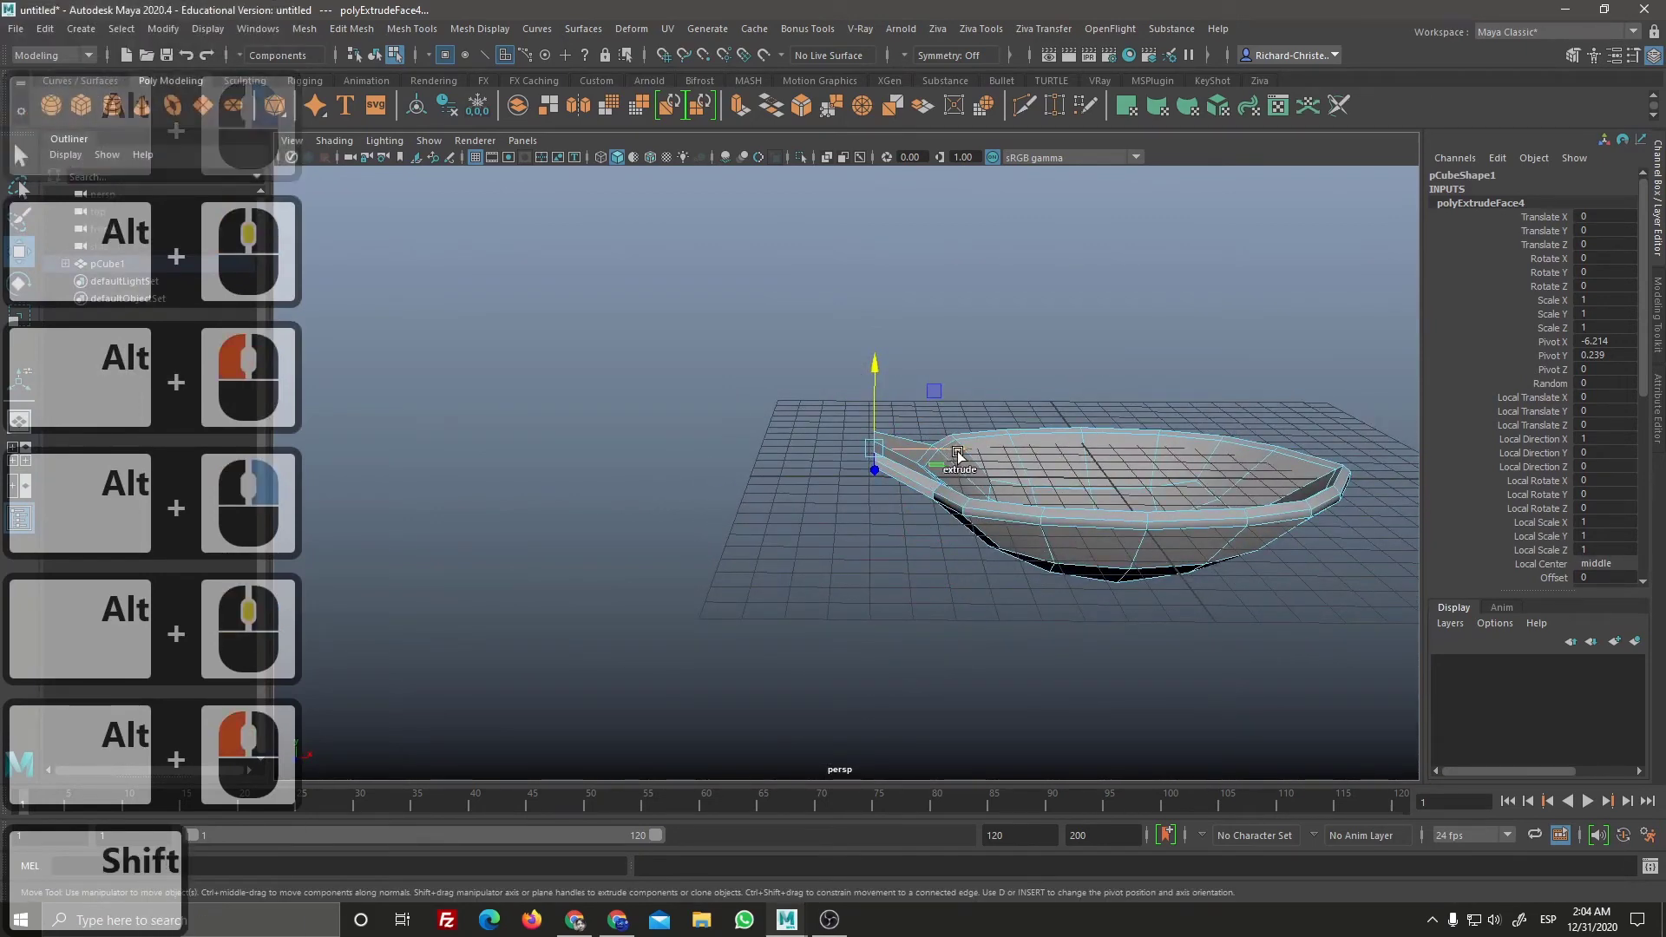
click(860, 454)
click(783, 275)
click(727, 397)
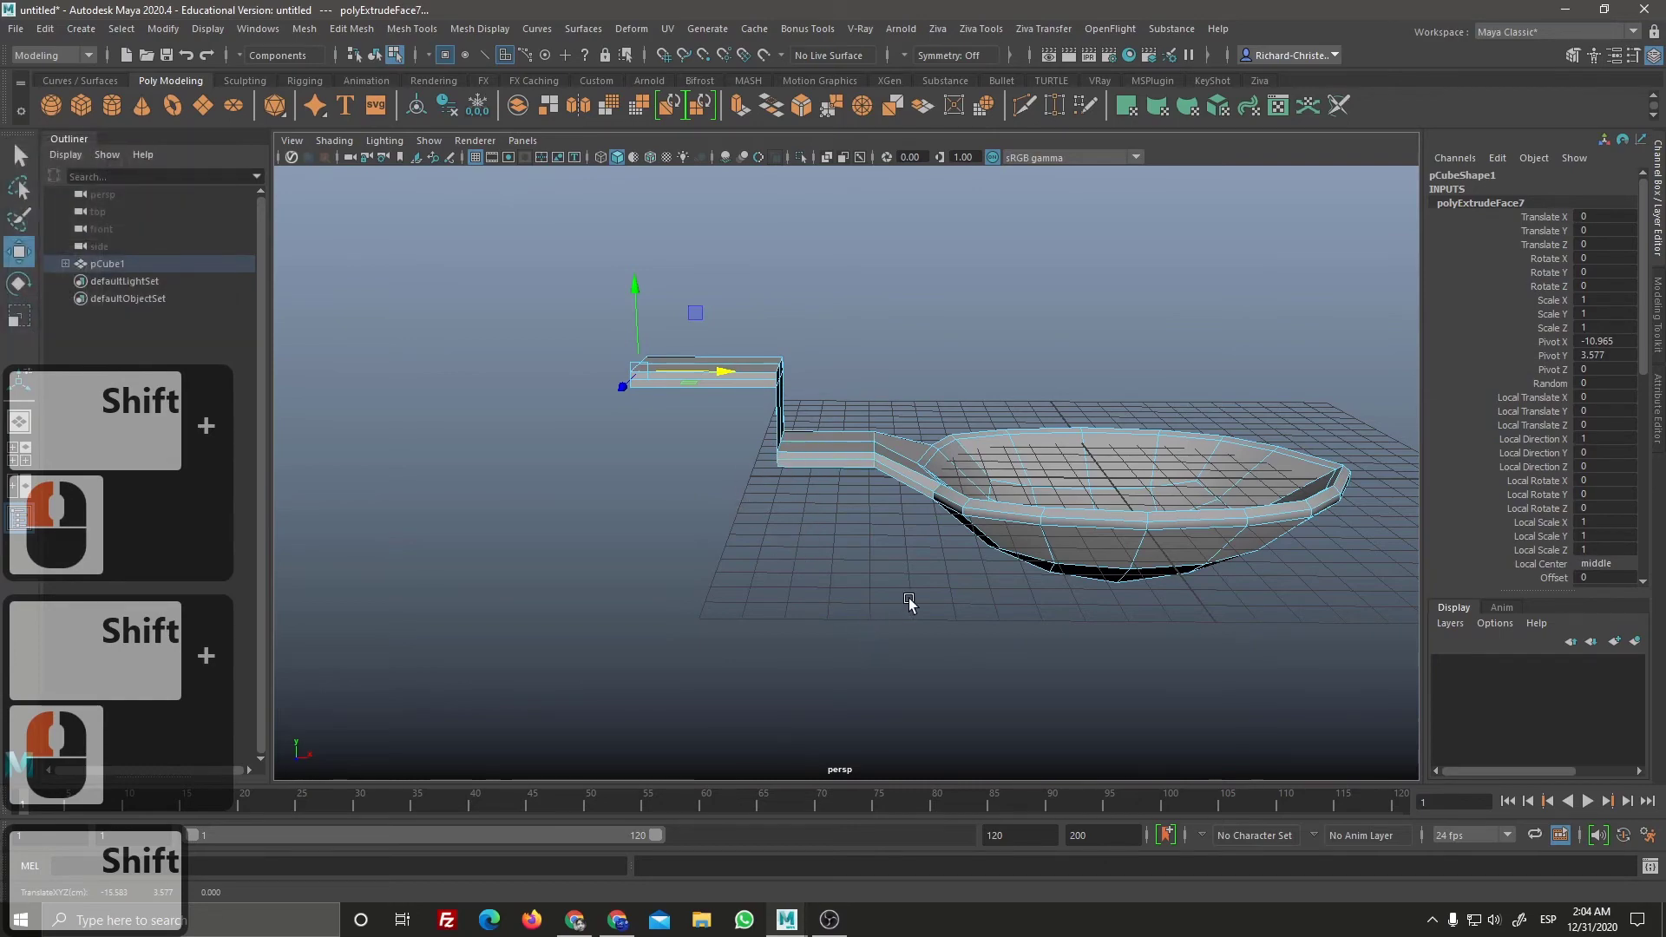
middle_click(757, 604)
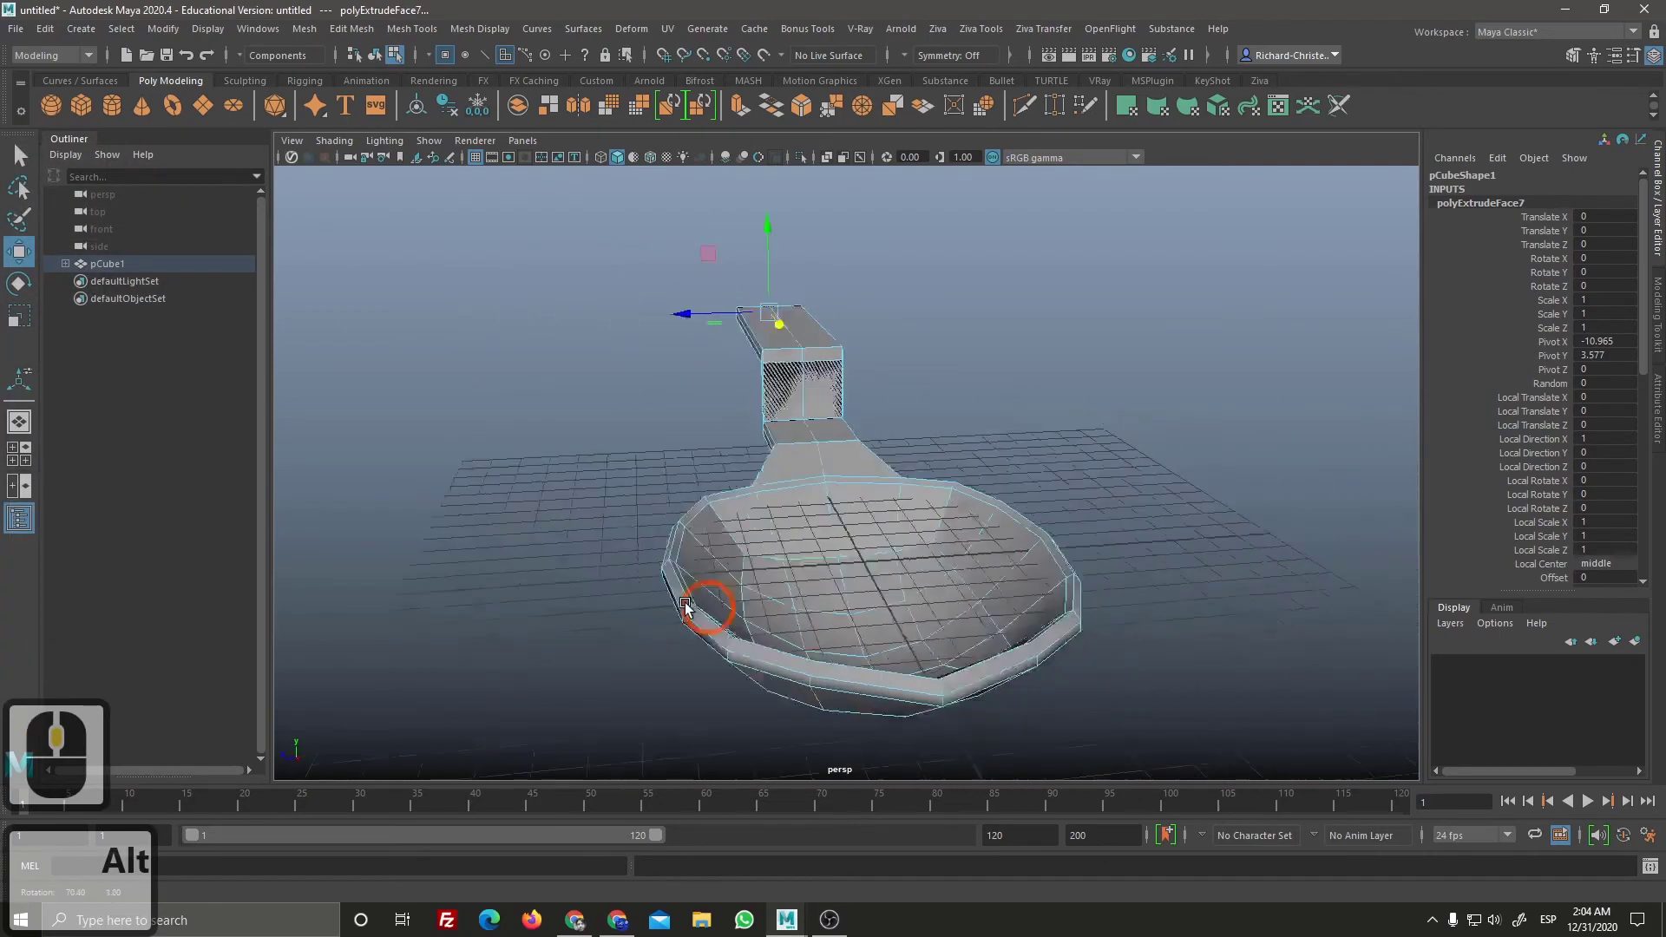
click(873, 632)
Step: Extrude the tab's end face and pull it out to lengthen the handle
key(z)
key(z)
key(z)
middle_click(885, 630)
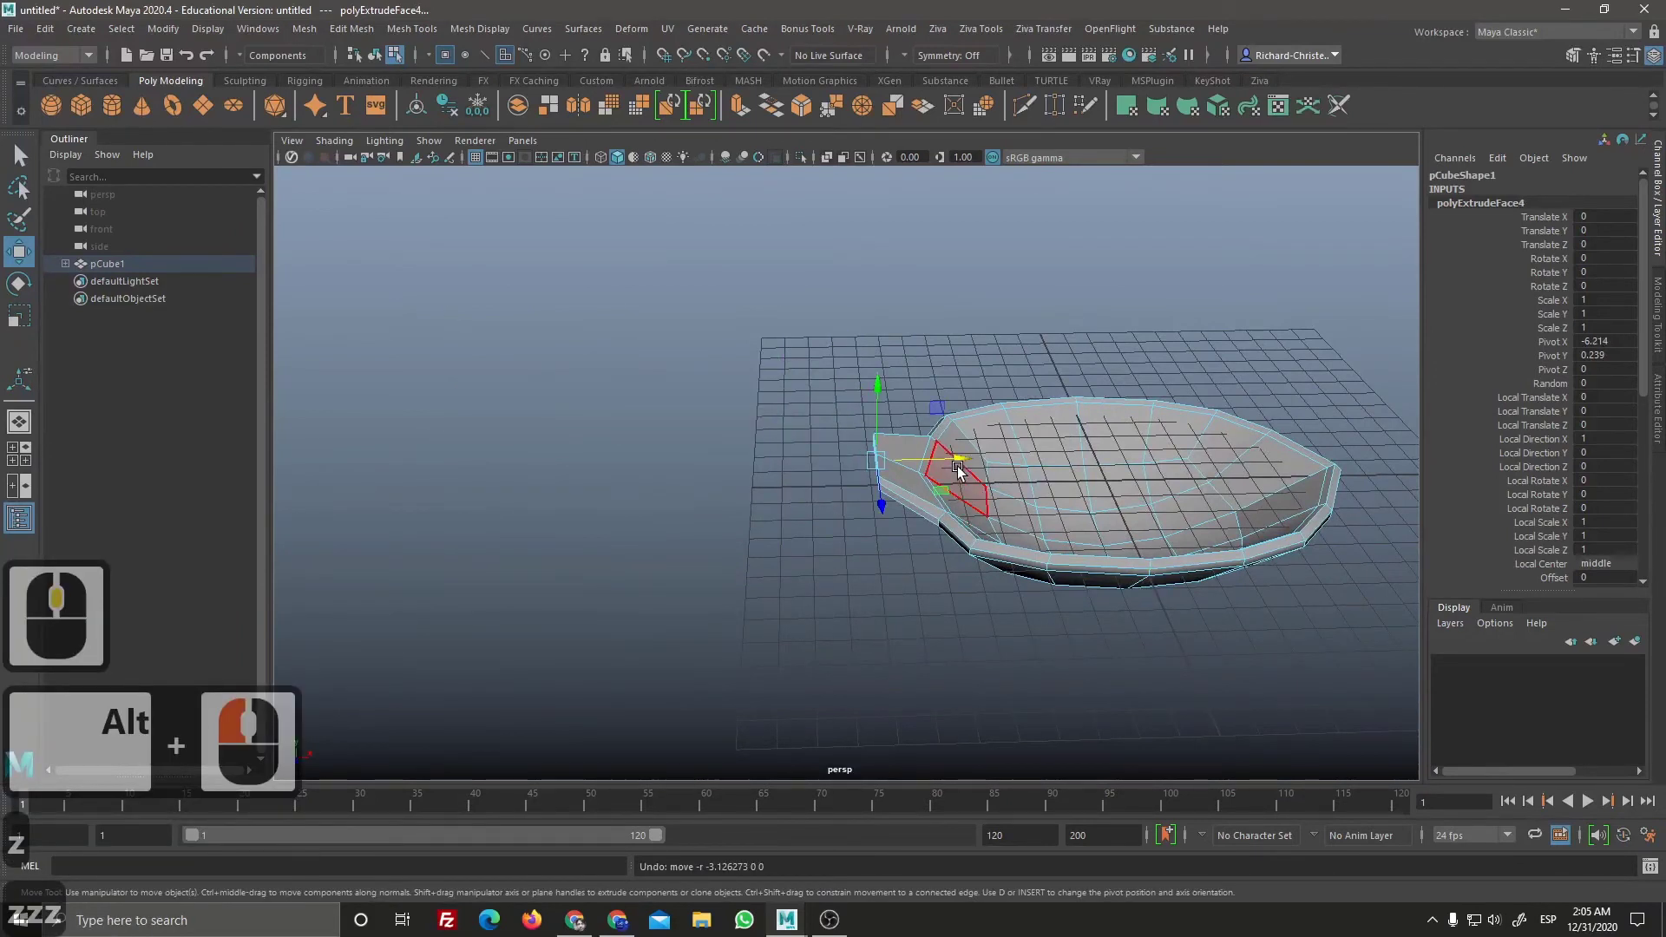
click(956, 468)
key(z)
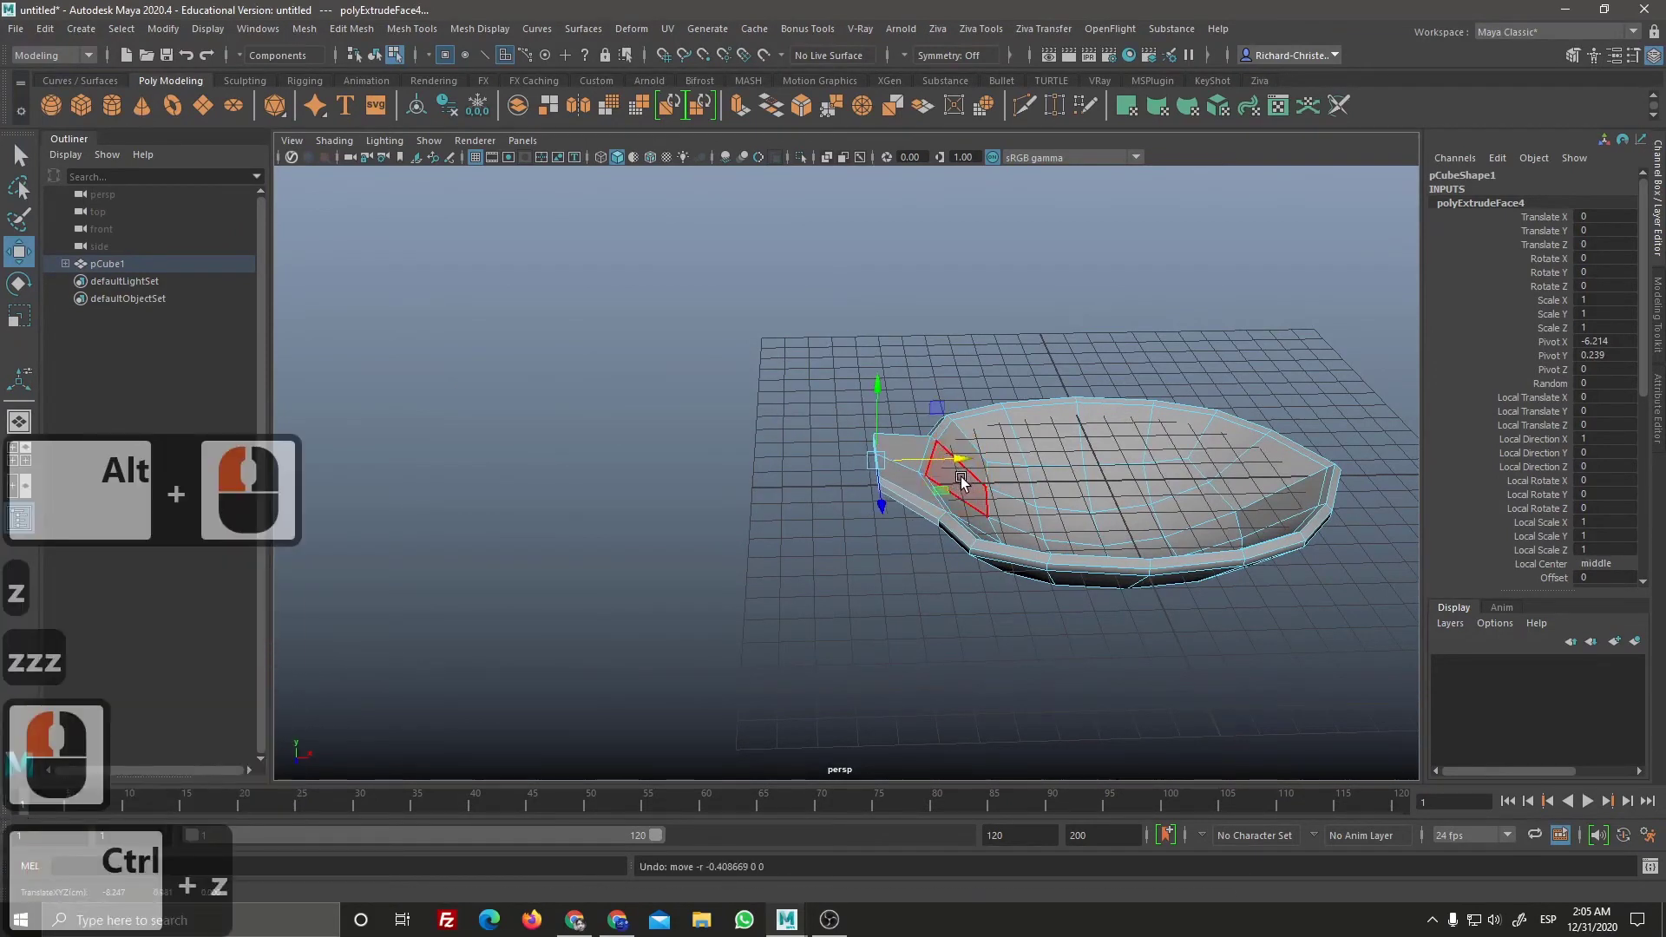
key(z)
click(862, 484)
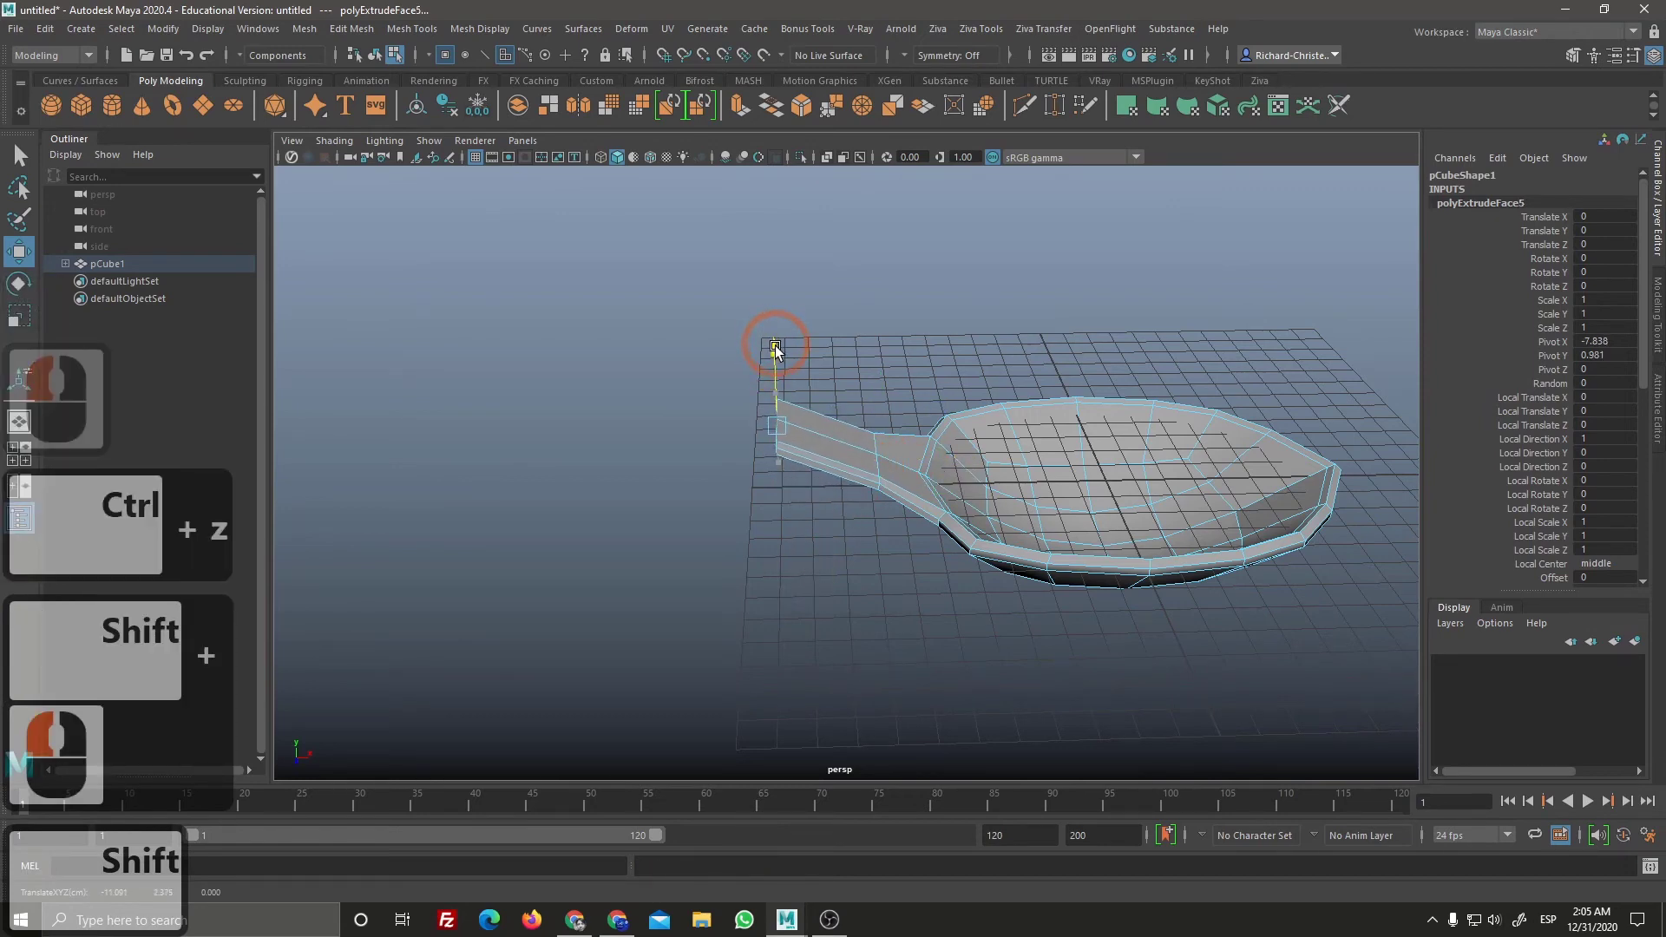
Step: Raise the handle tip upward and scale its end face narrower
click(781, 353)
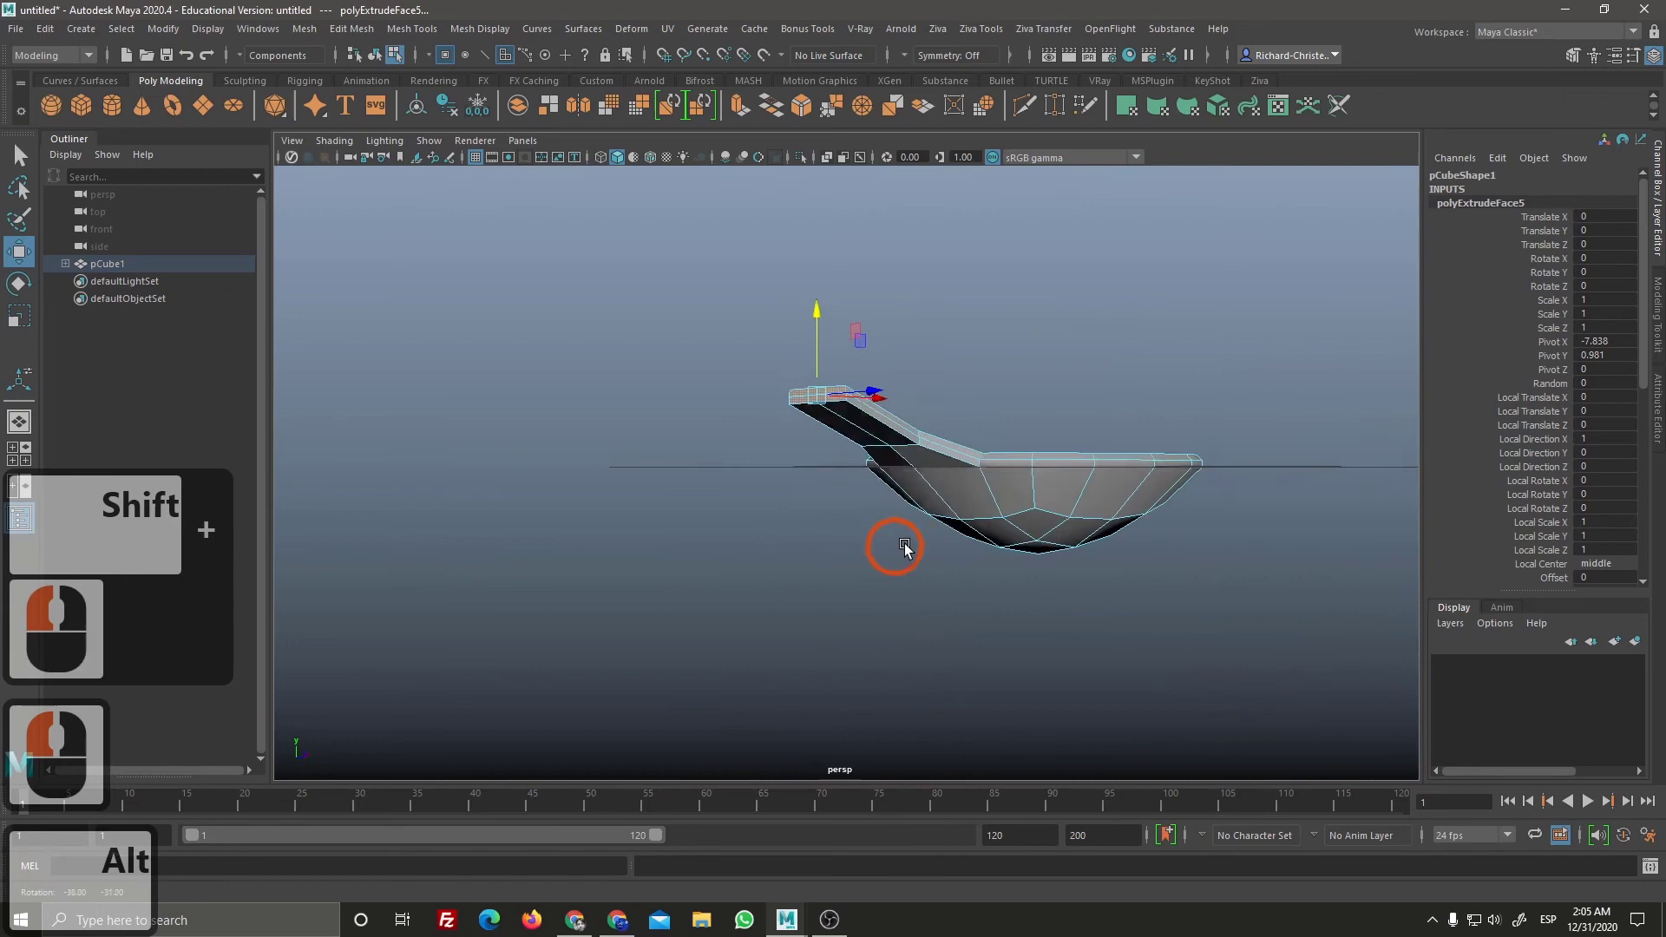
click(820, 546)
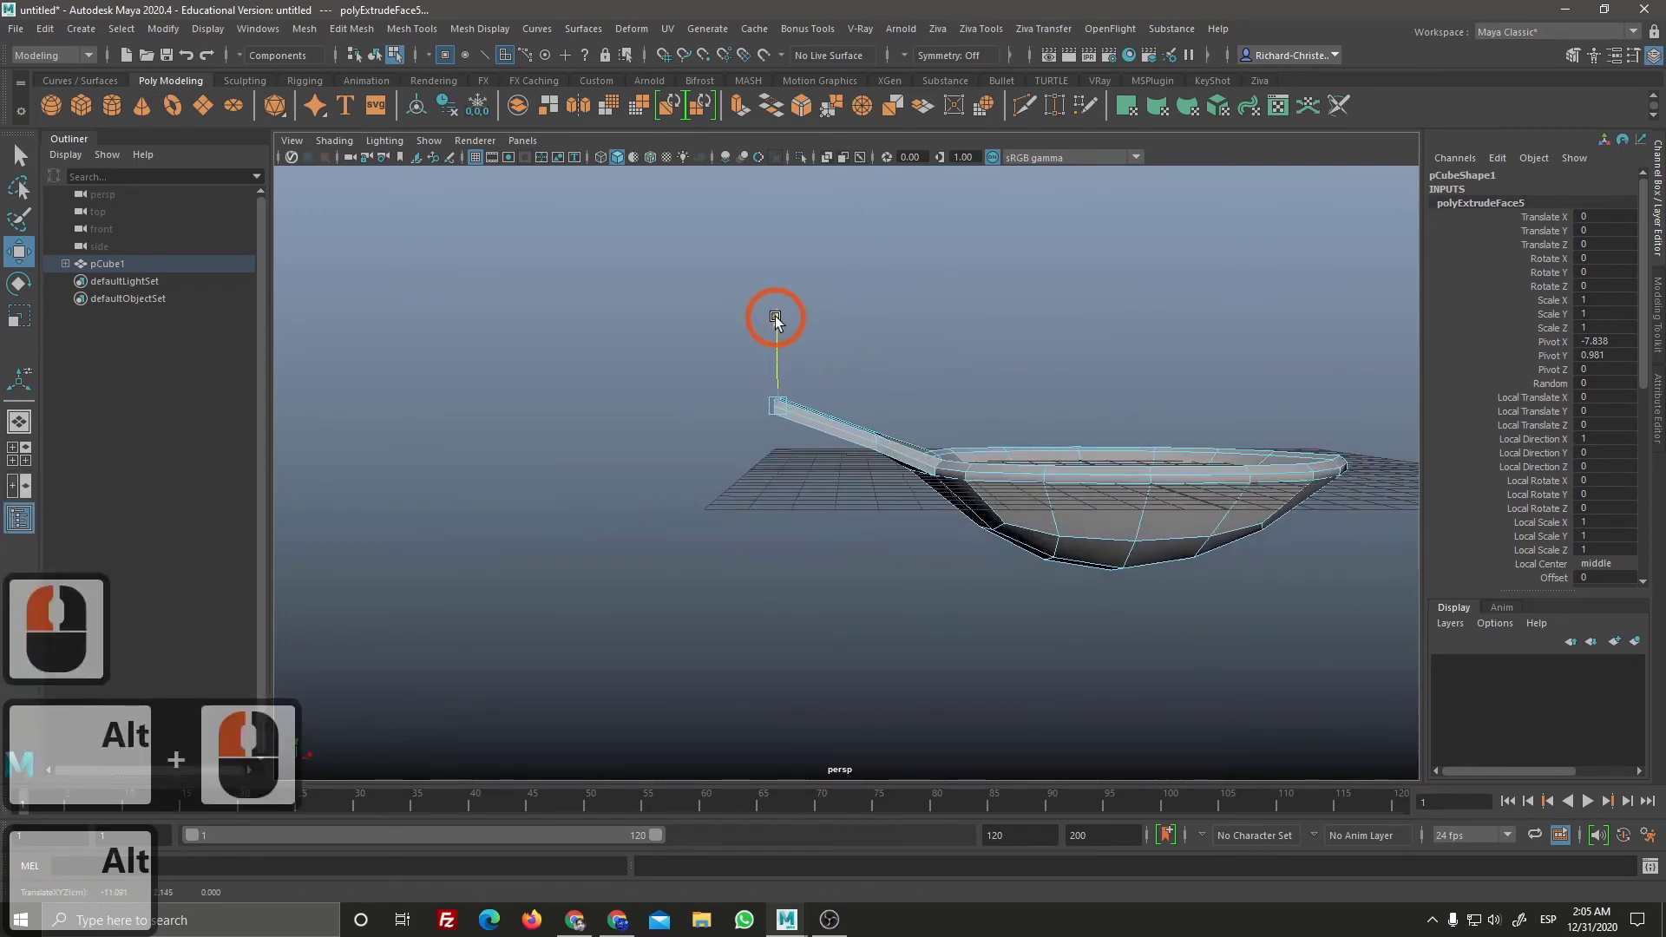
click(788, 324)
right_click(882, 552)
middle_click(668, 587)
click(697, 576)
click(866, 515)
right_click(866, 515)
middle_click(888, 554)
click(873, 511)
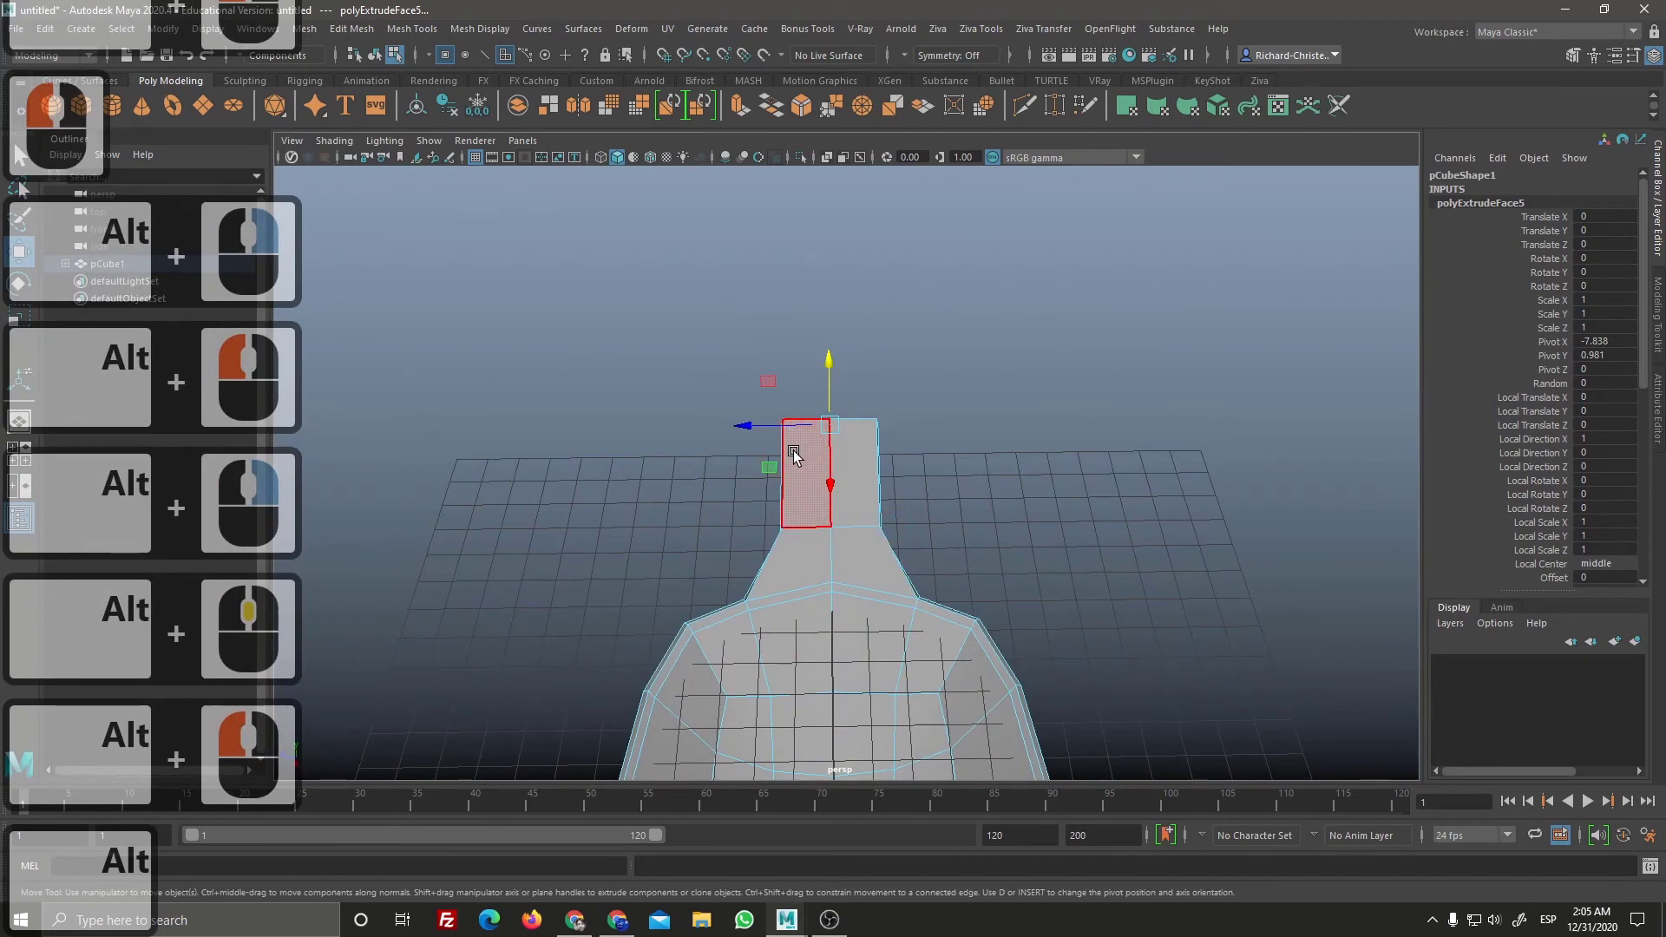
click(799, 464)
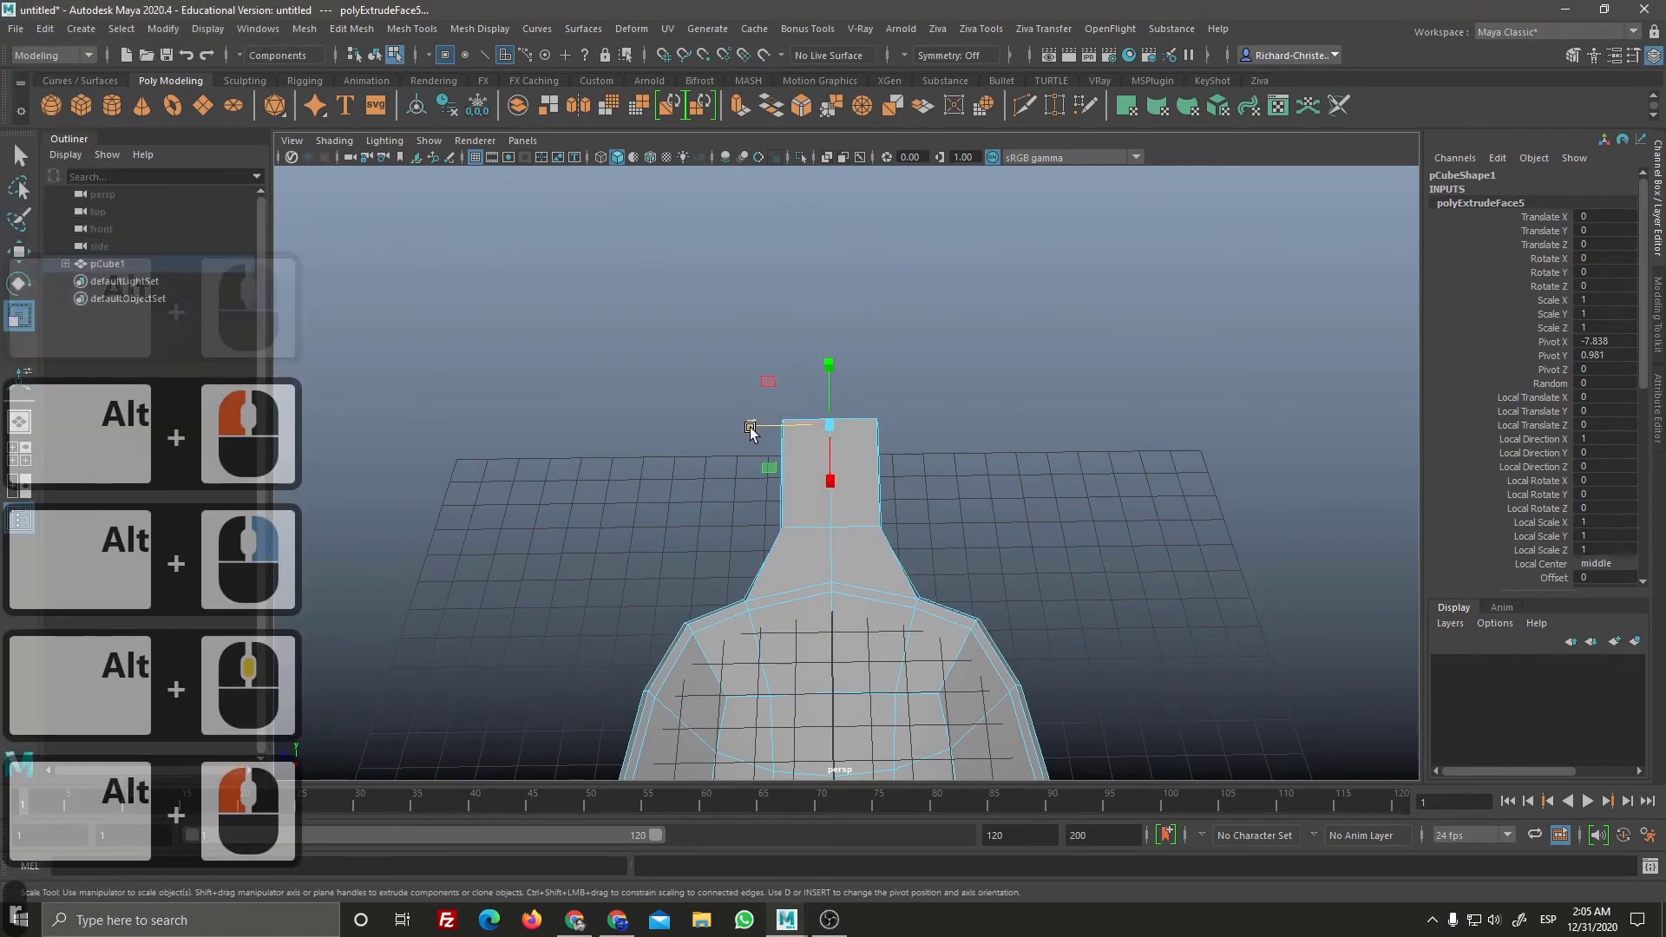
click(787, 431)
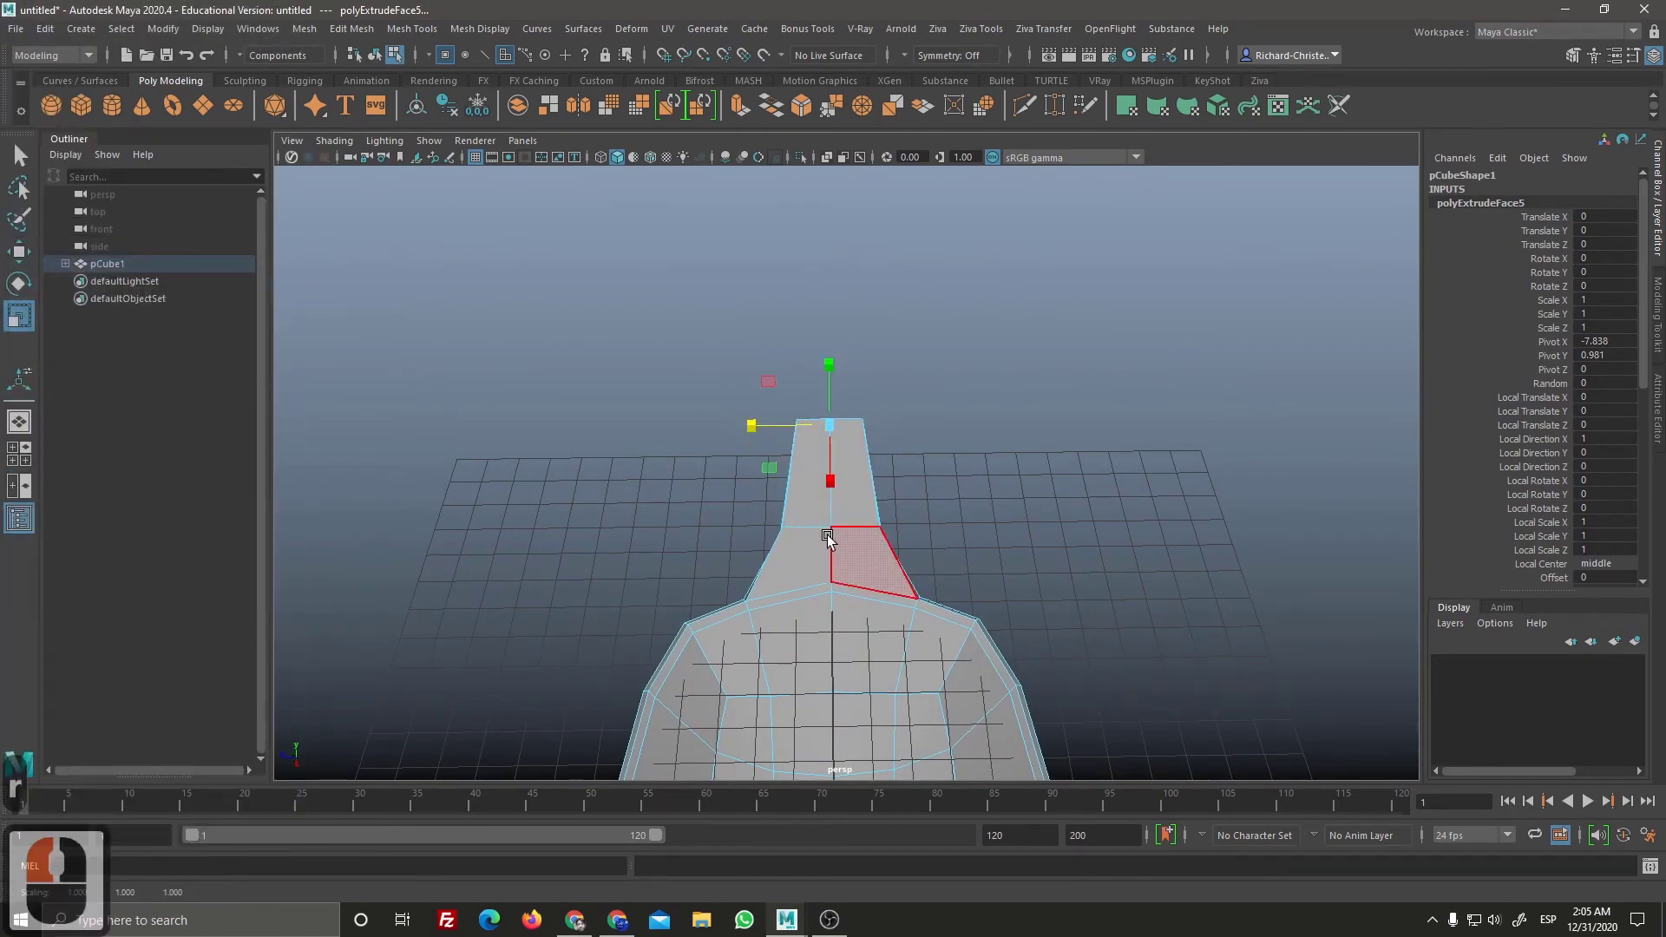
Step: Extrude the handle end further out, shaping it into a long gentle curve
key(r)
click(946, 517)
middle_click(935, 476)
click(920, 535)
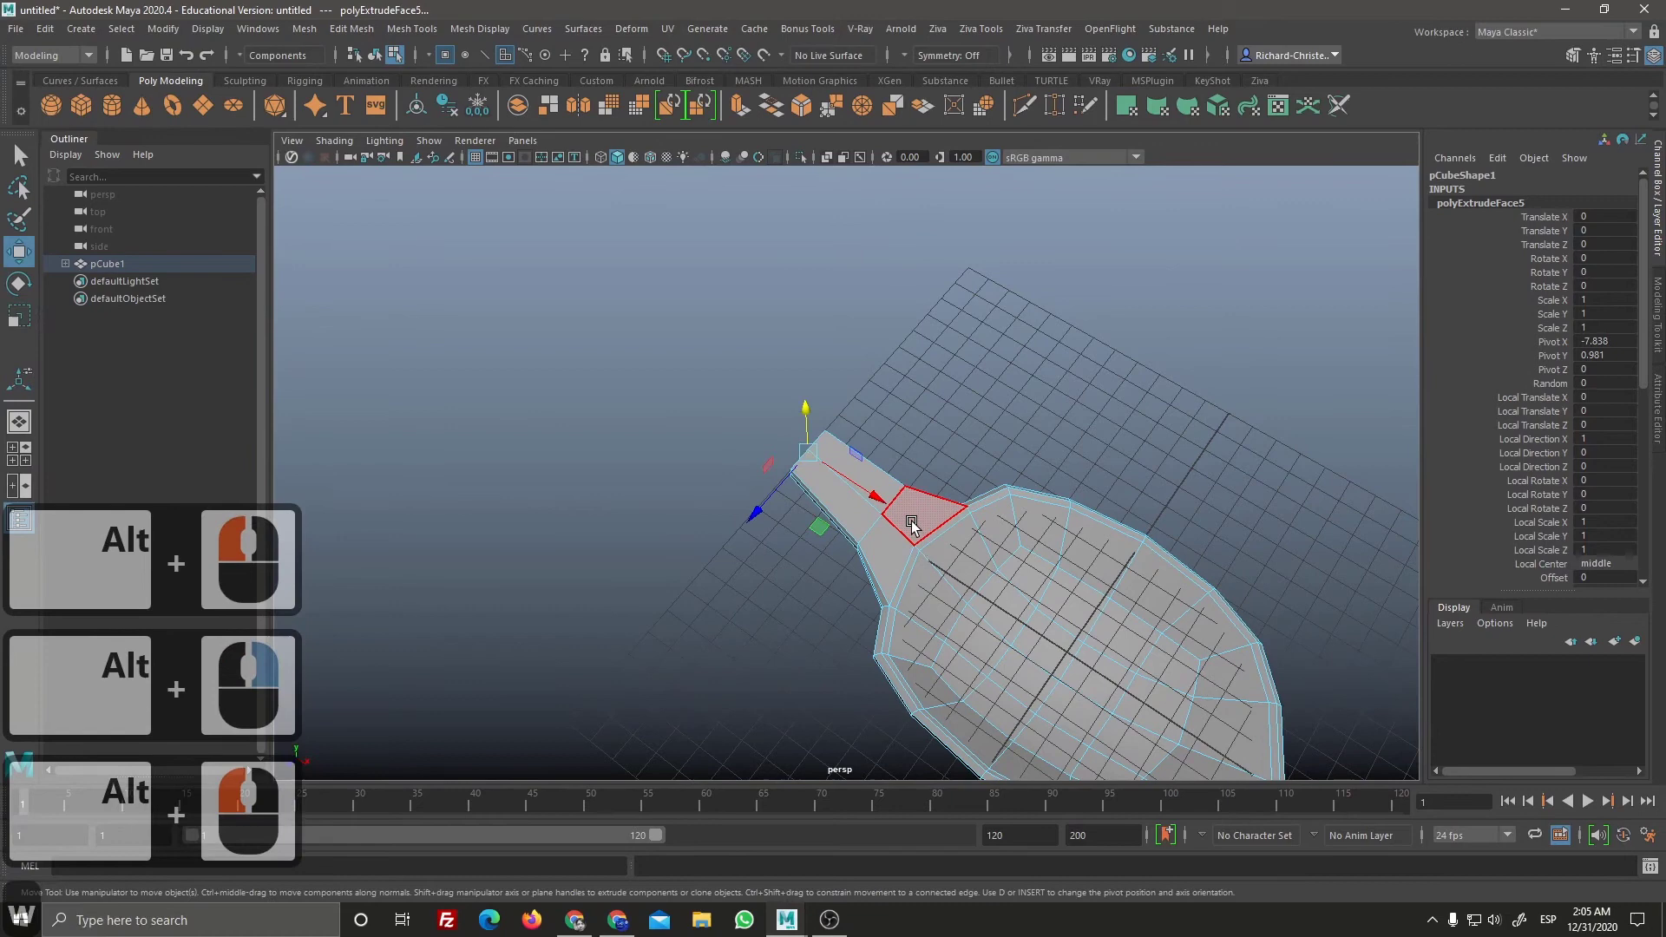
right_click(889, 515)
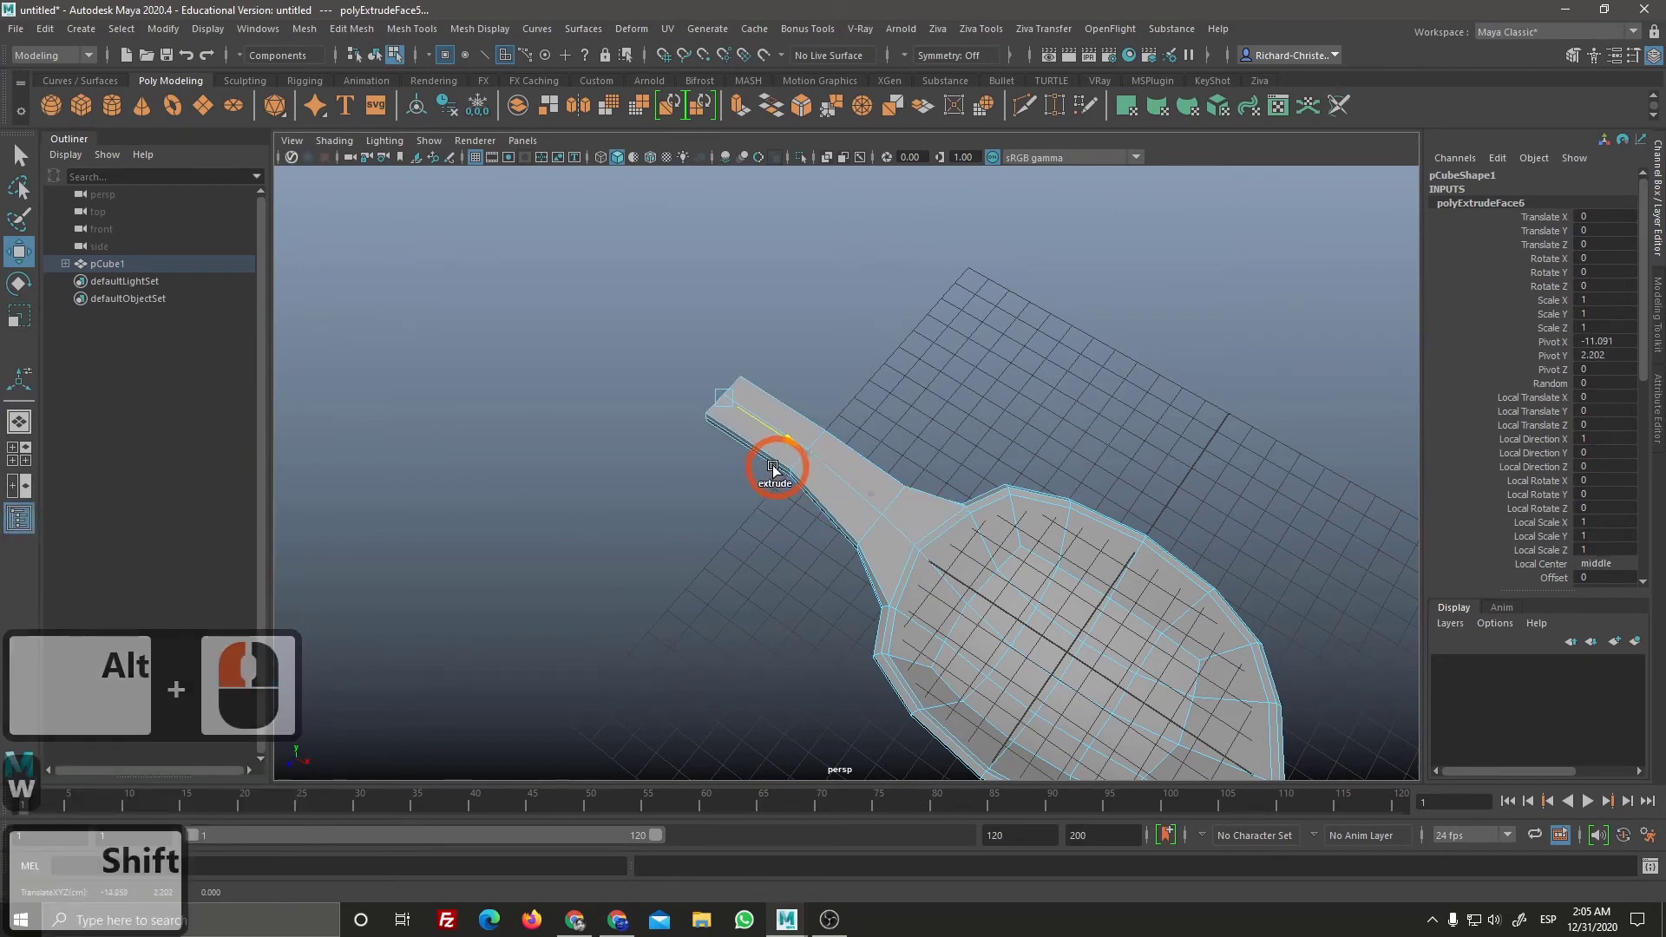
click(716, 437)
right_click(754, 544)
click(806, 452)
click(660, 359)
middle_click(732, 449)
double_click(587, 457)
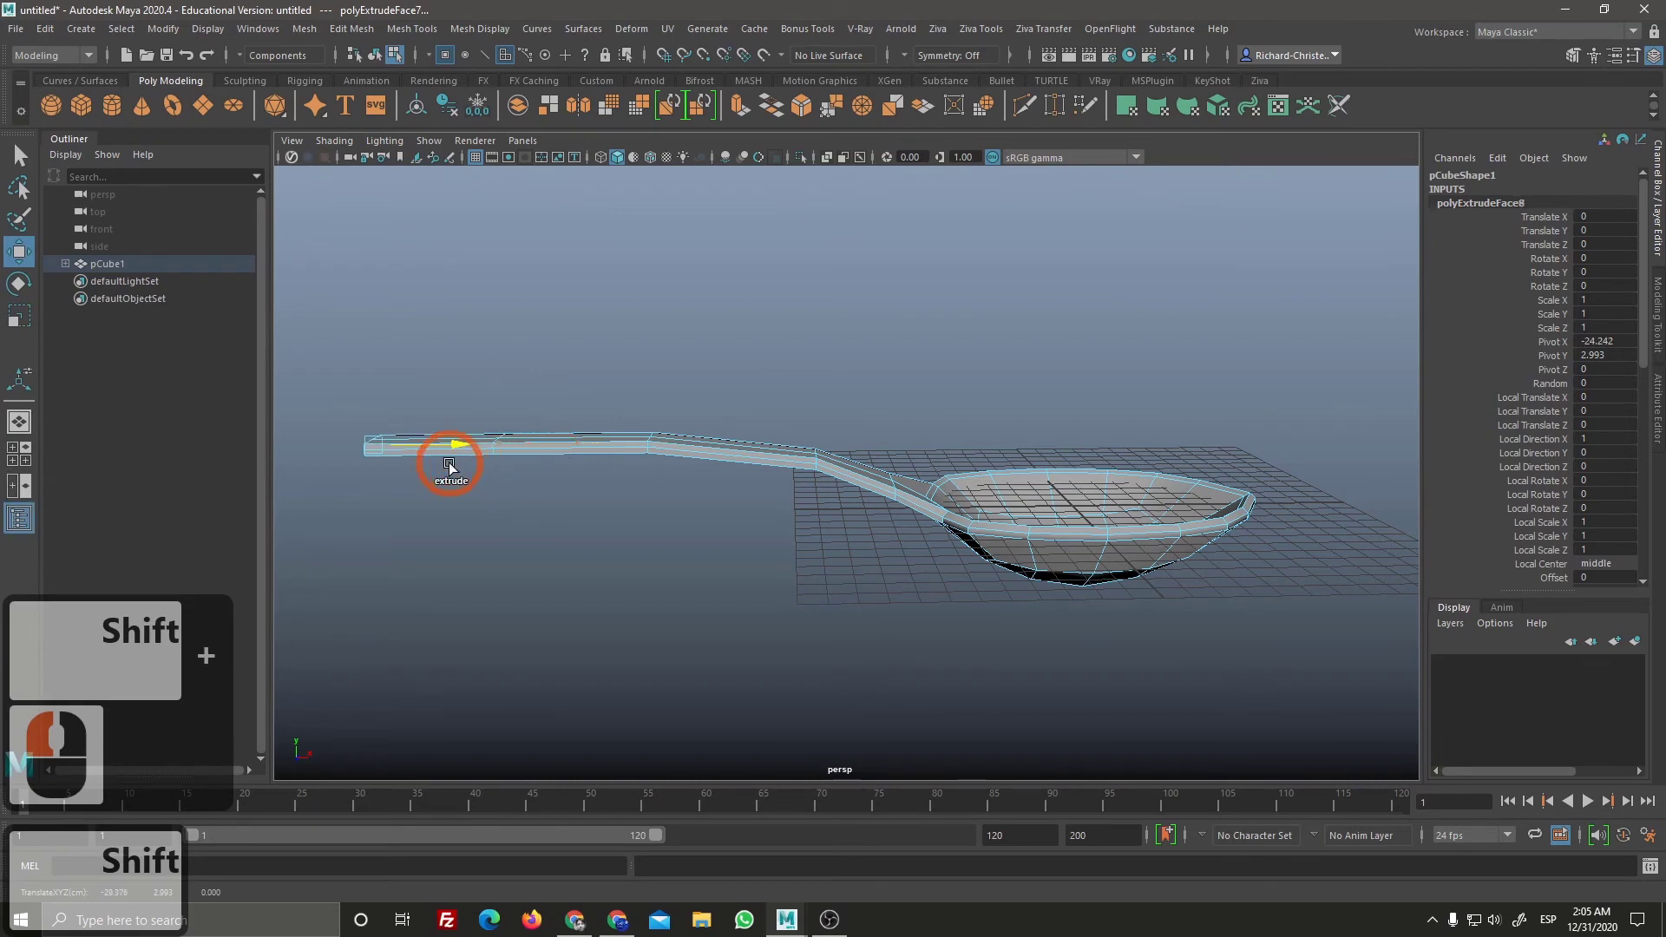
Step: Widen the handle's tip face and extrude another section outward
right_click(799, 482)
middle_click(769, 544)
click(768, 544)
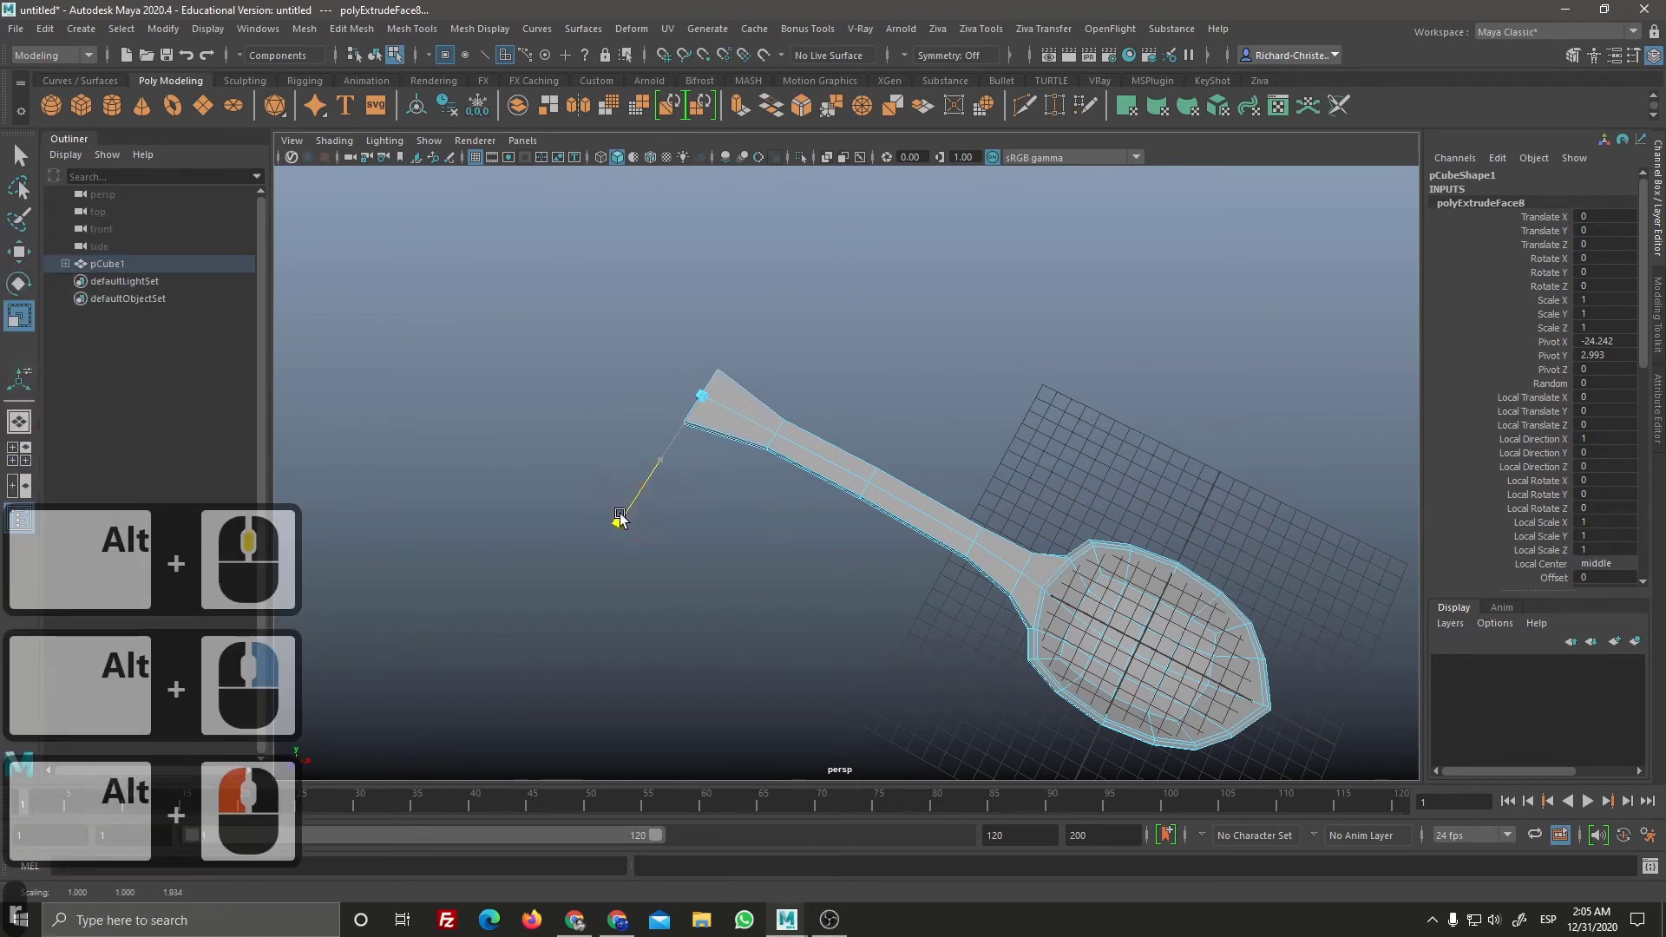
drag(647, 485, 732, 634)
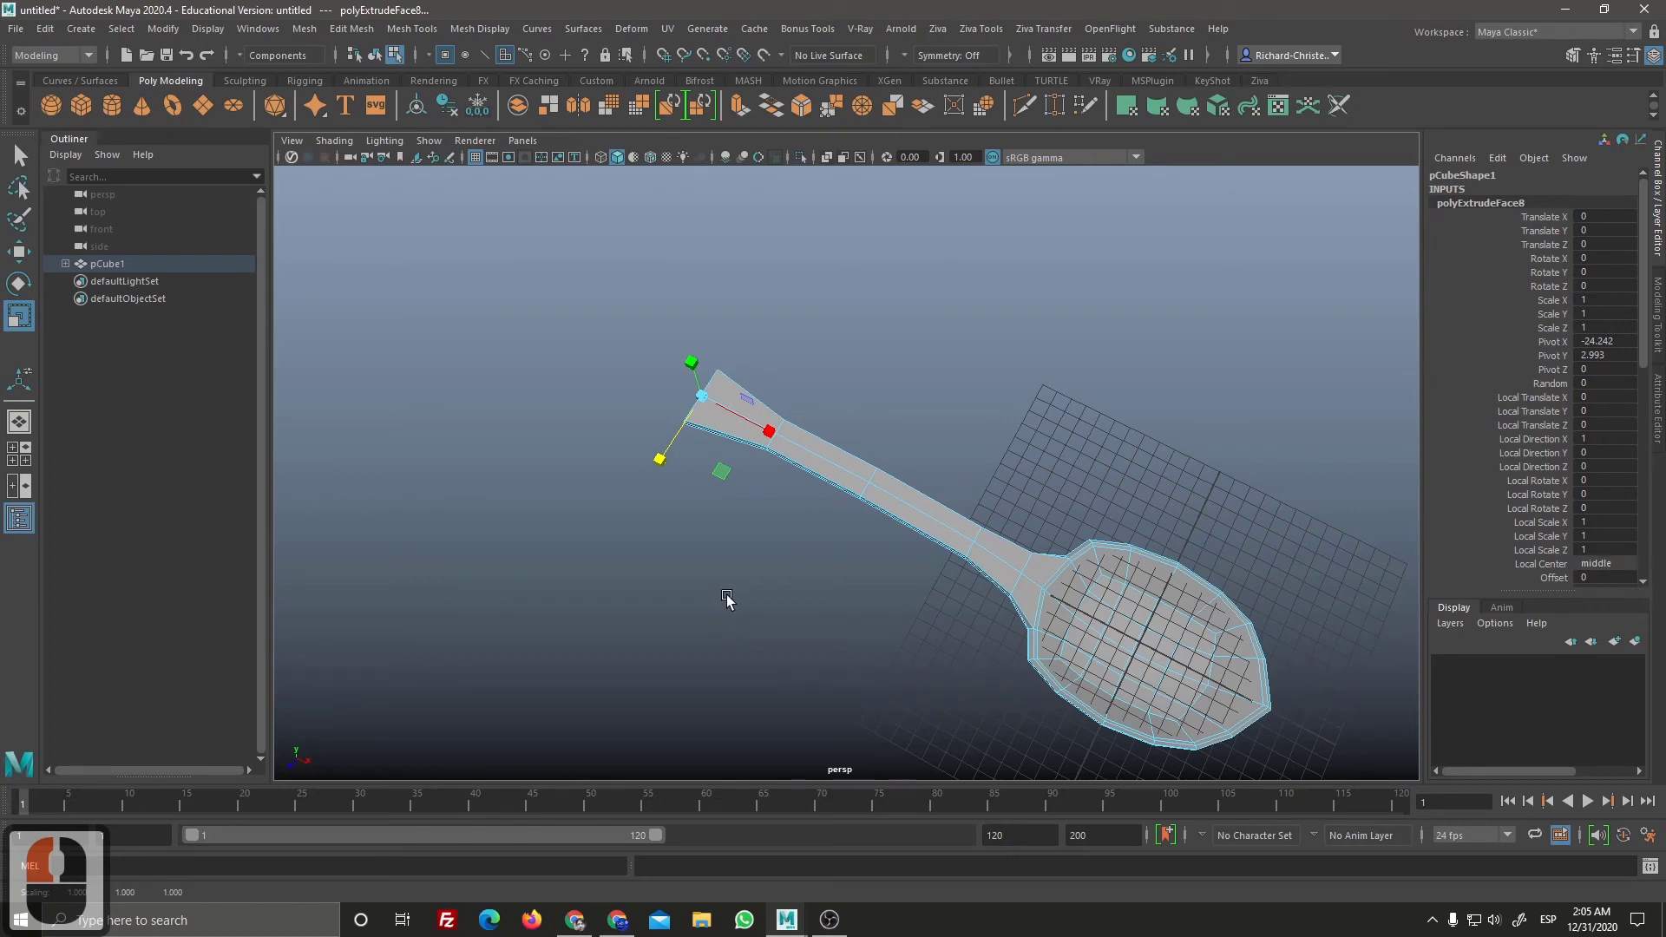
key(w)
click(767, 467)
click(699, 349)
click(893, 604)
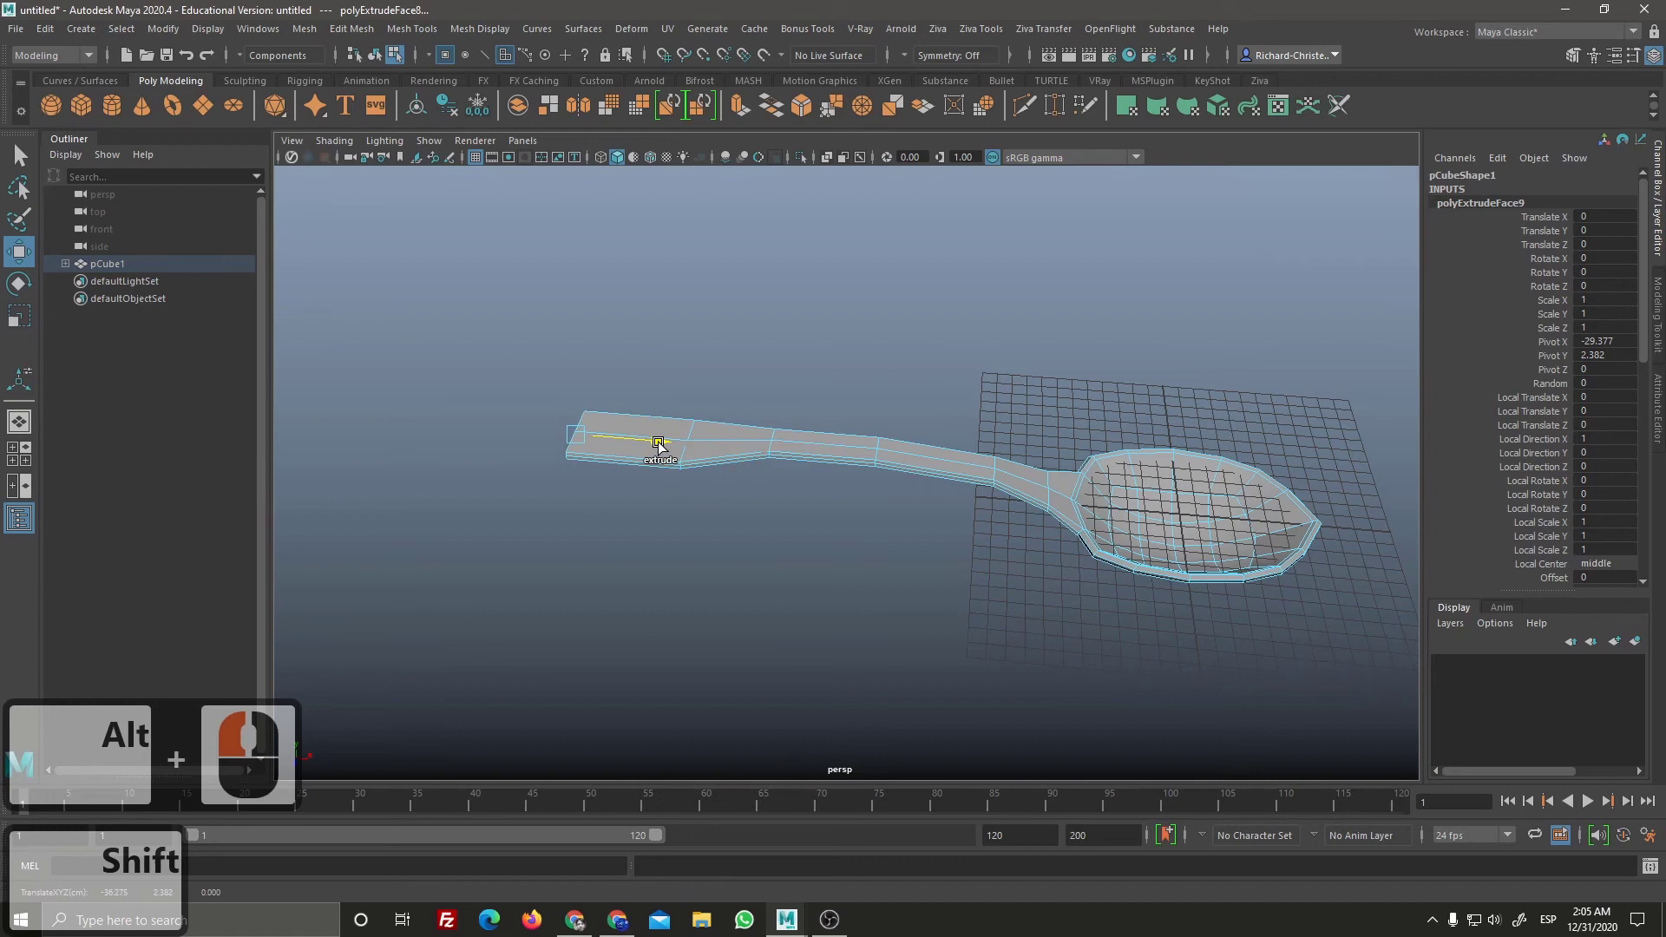
Step: Extrude one more end section and scale the tip into a broader, rounded end
click(671, 452)
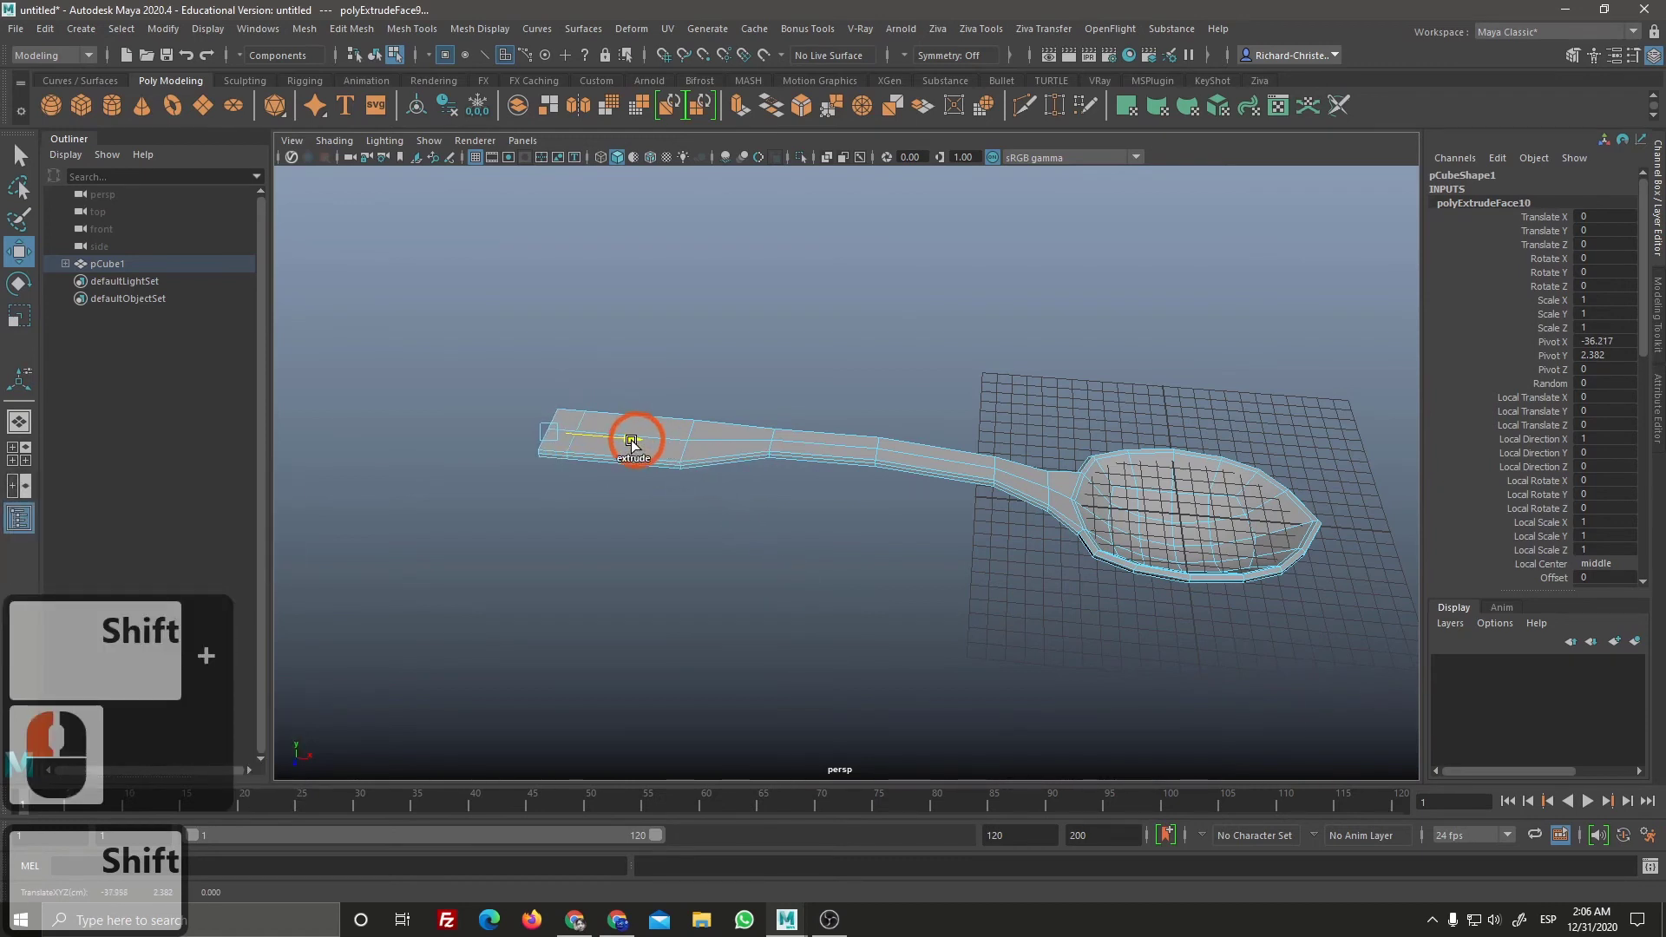
click(631, 448)
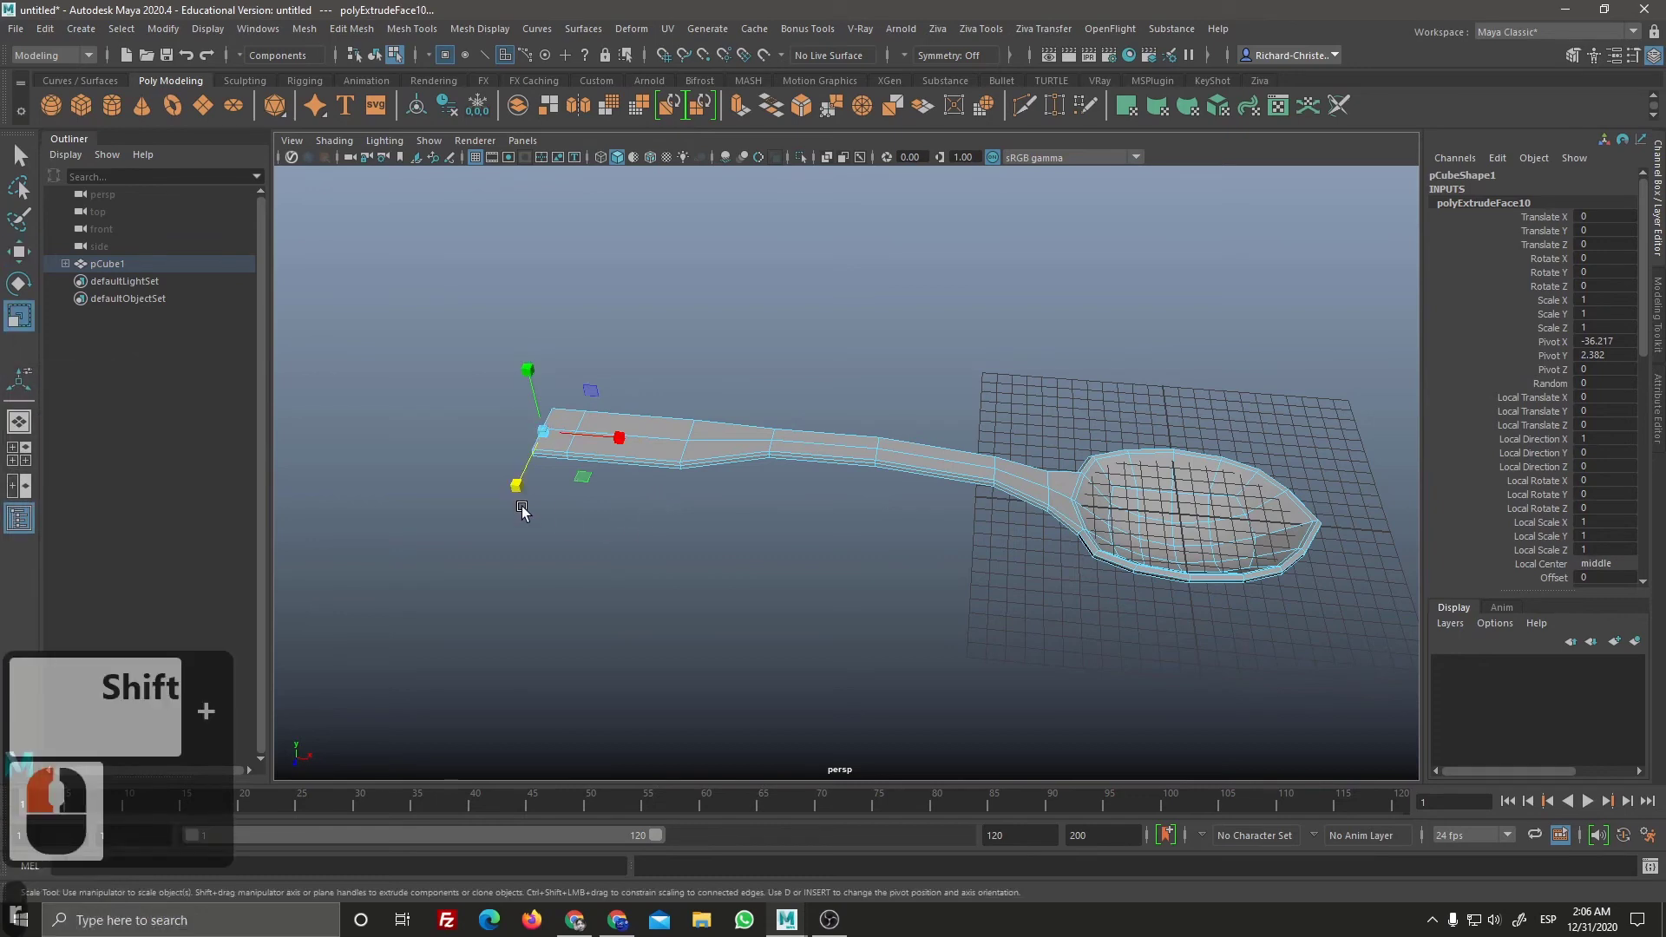
key(r)
click(539, 457)
right_click(884, 533)
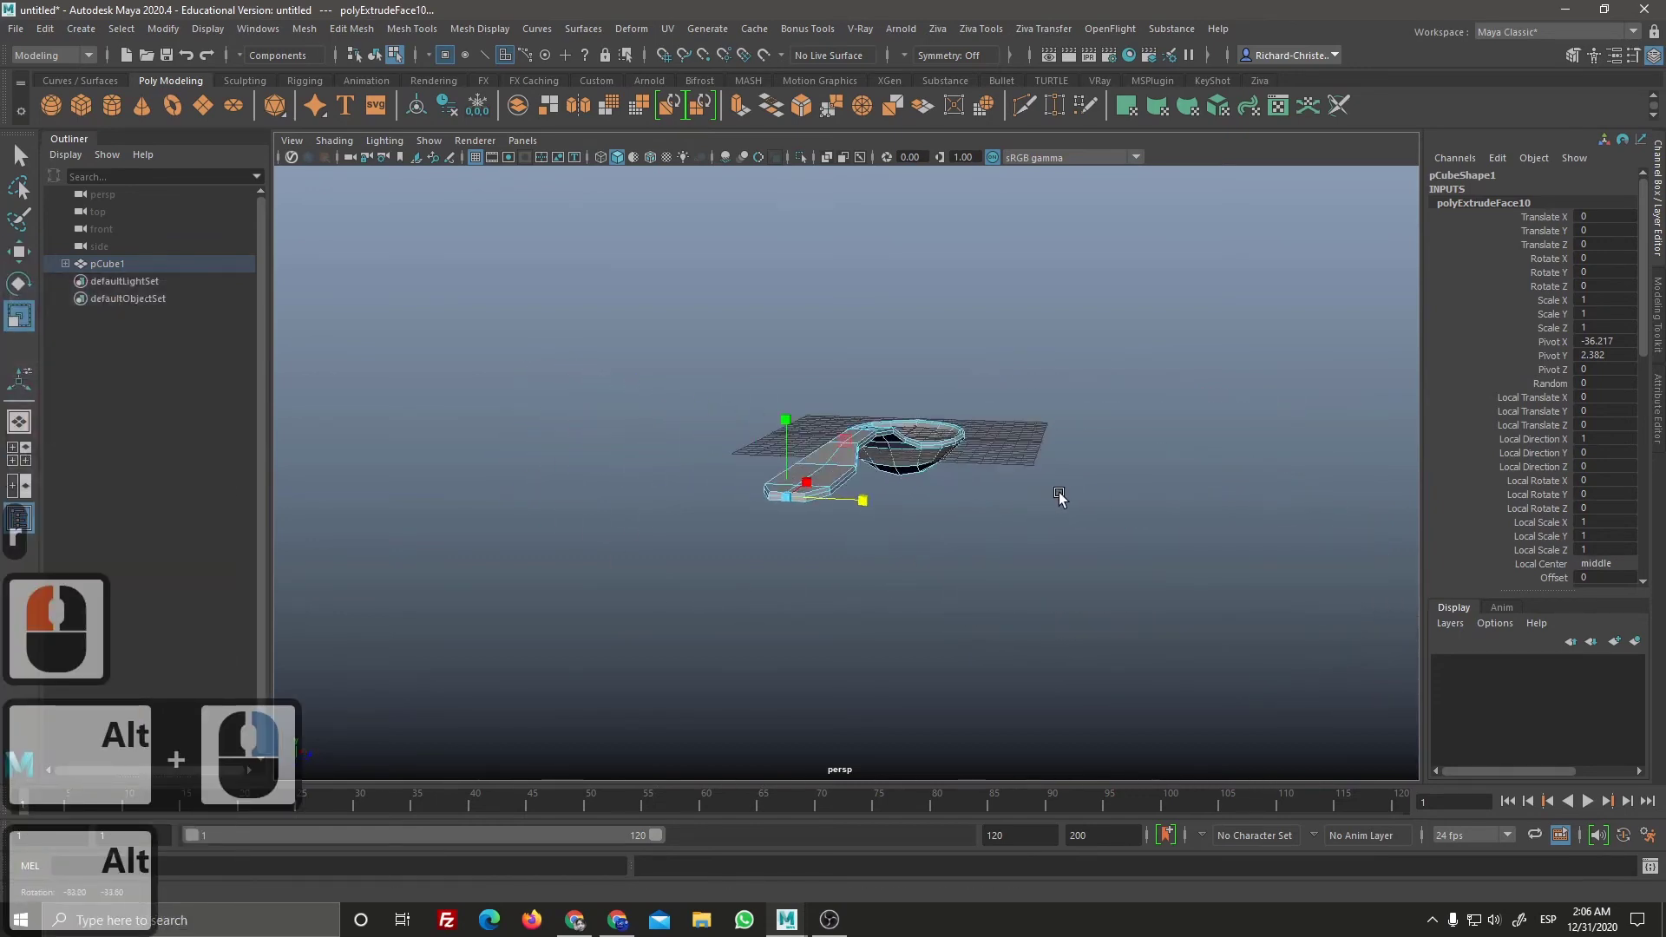
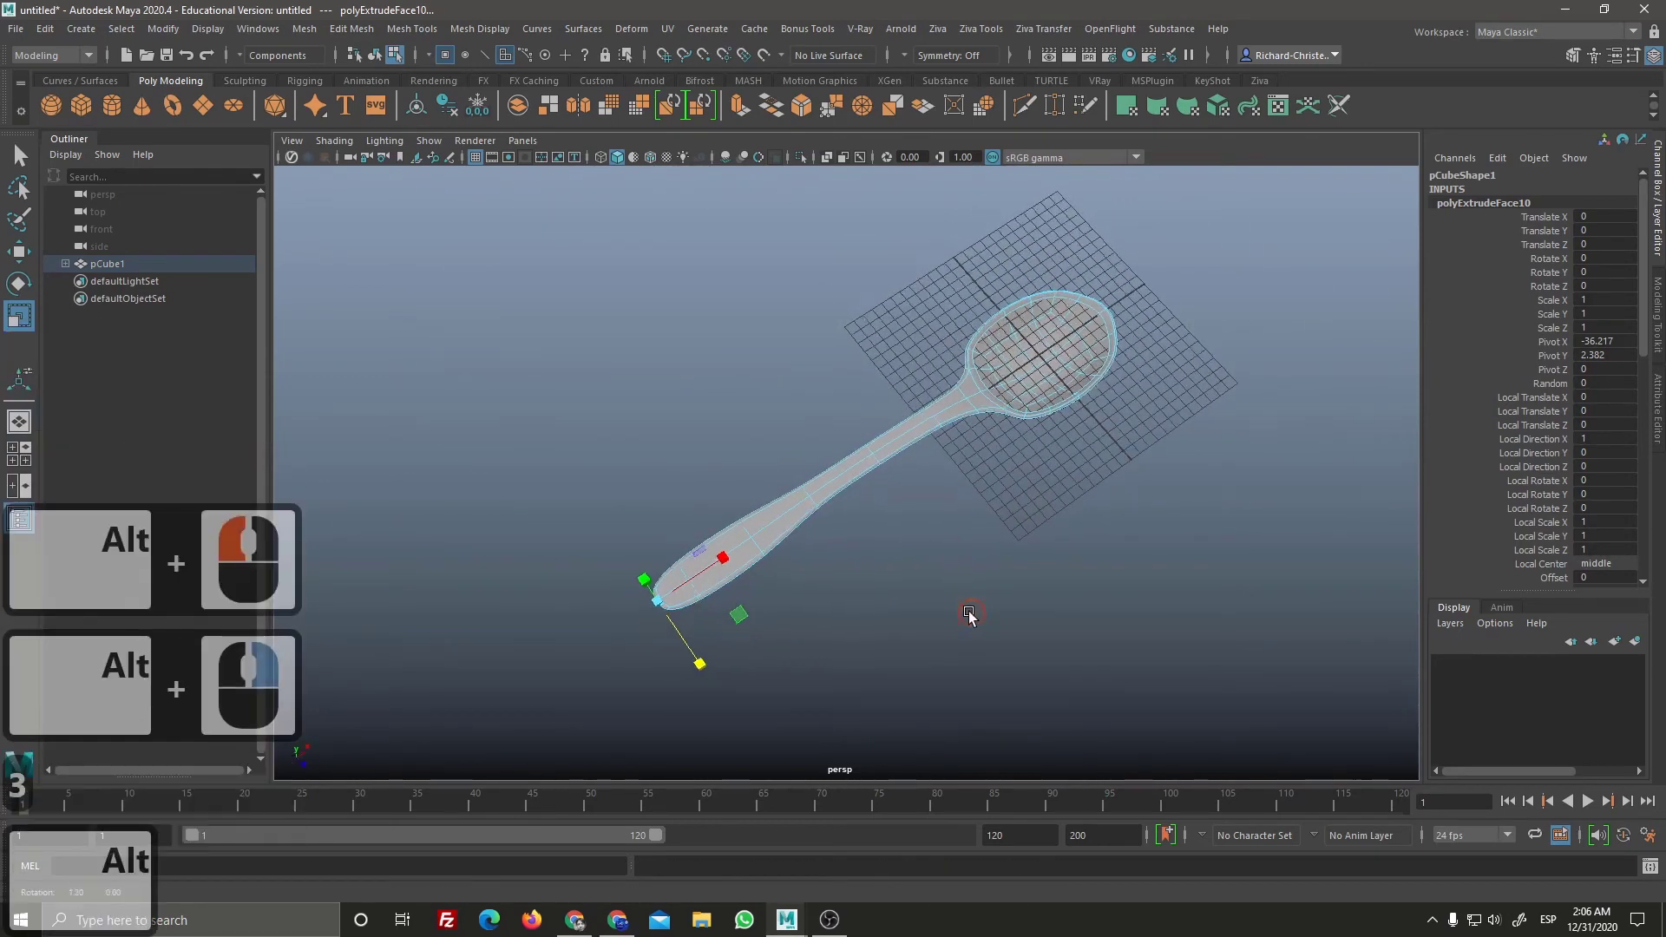
key(alt+3)
click(976, 568)
middle_click(844, 597)
click(874, 658)
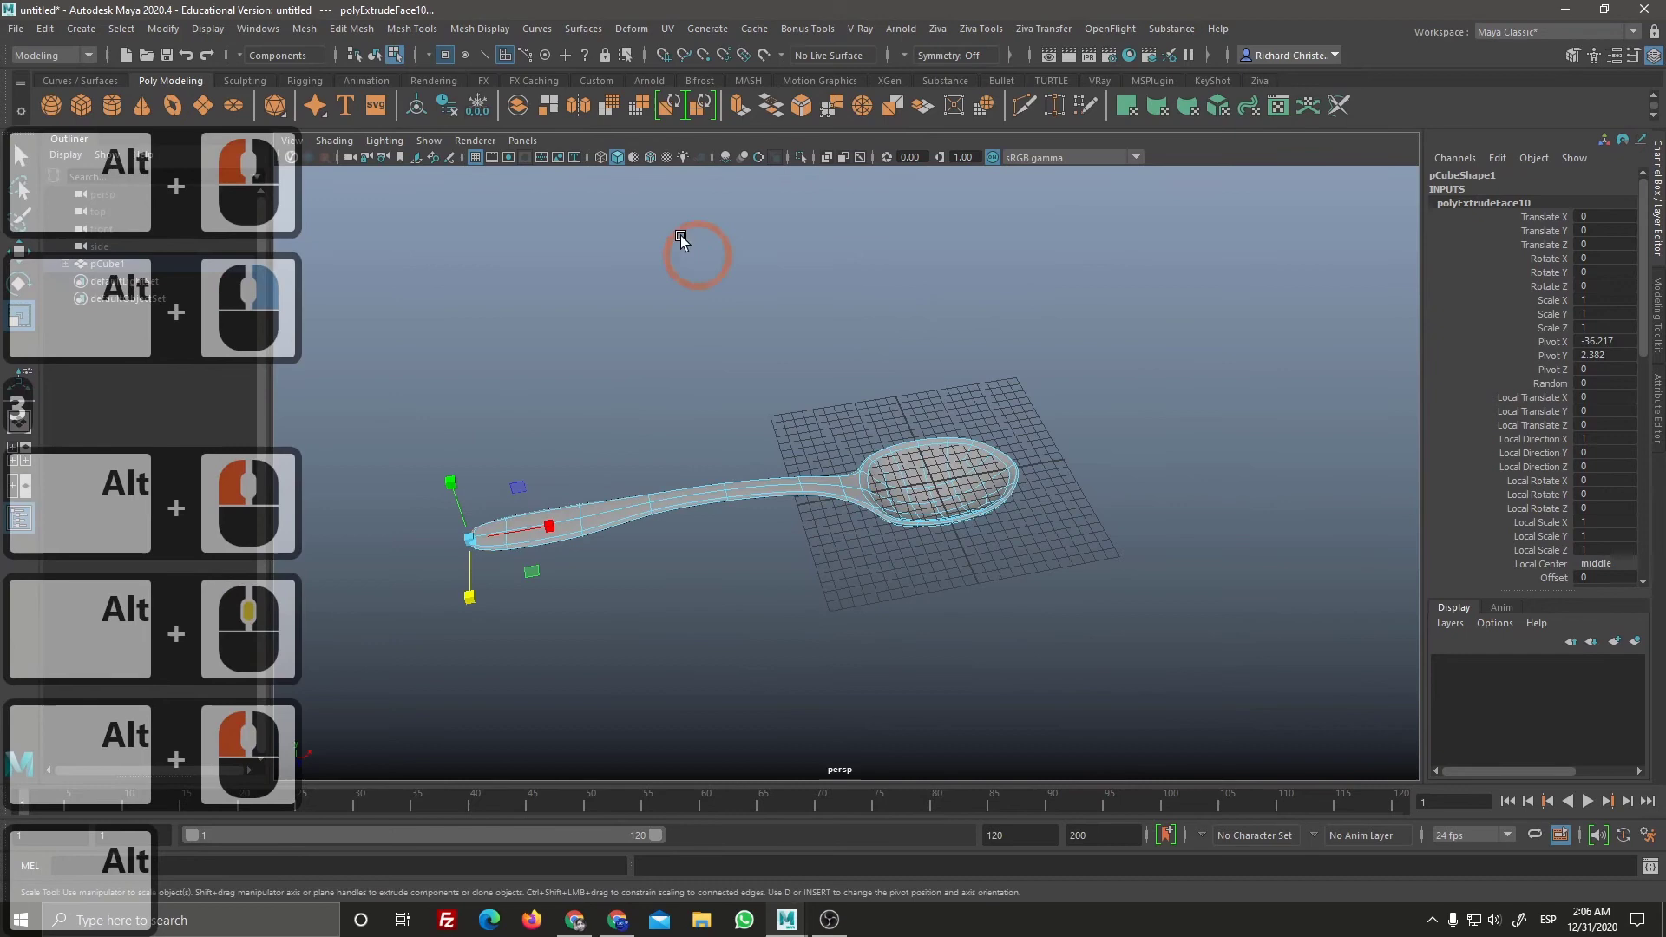
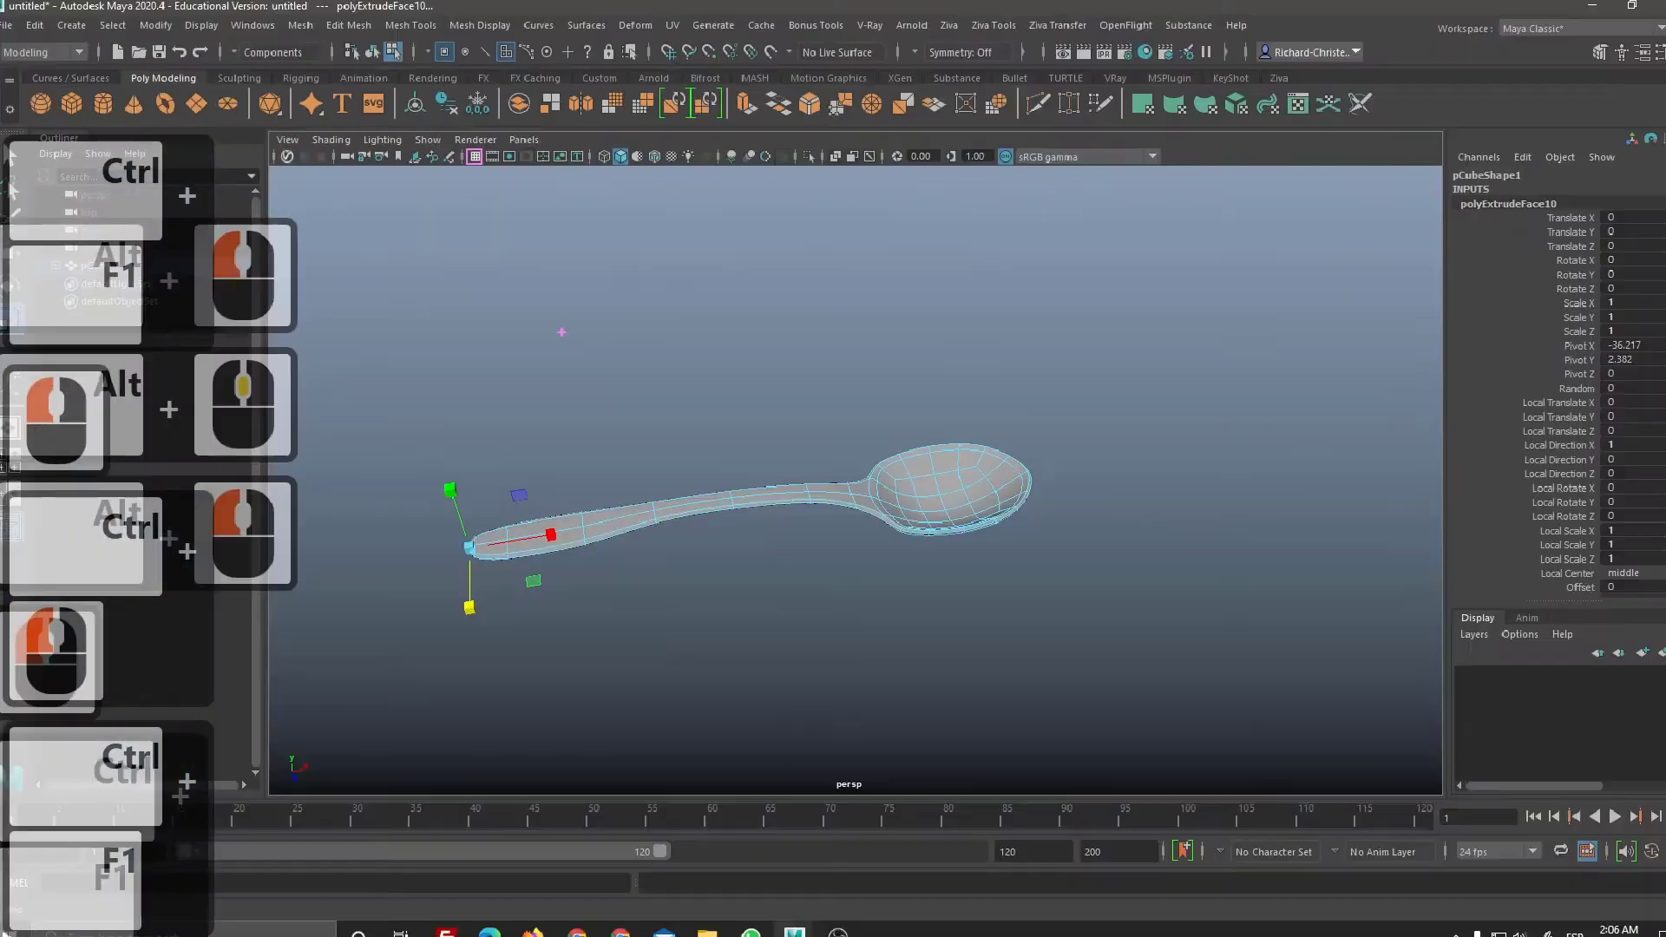
click(543, 271)
click(485, 165)
click(483, 162)
click(962, 630)
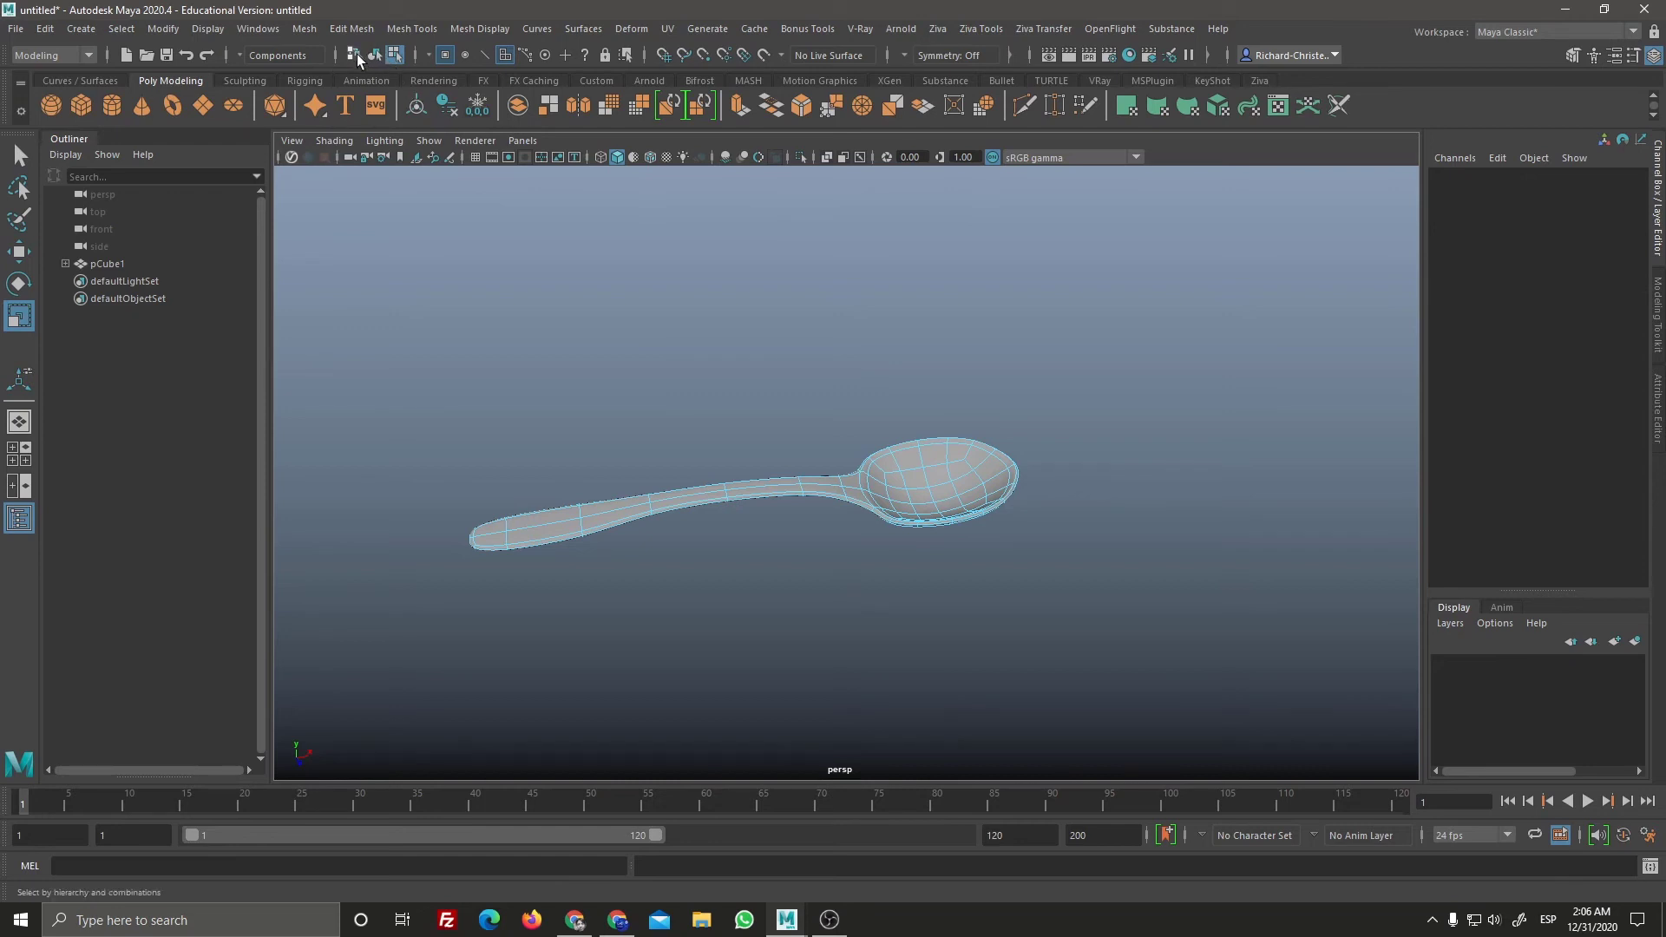
click(360, 60)
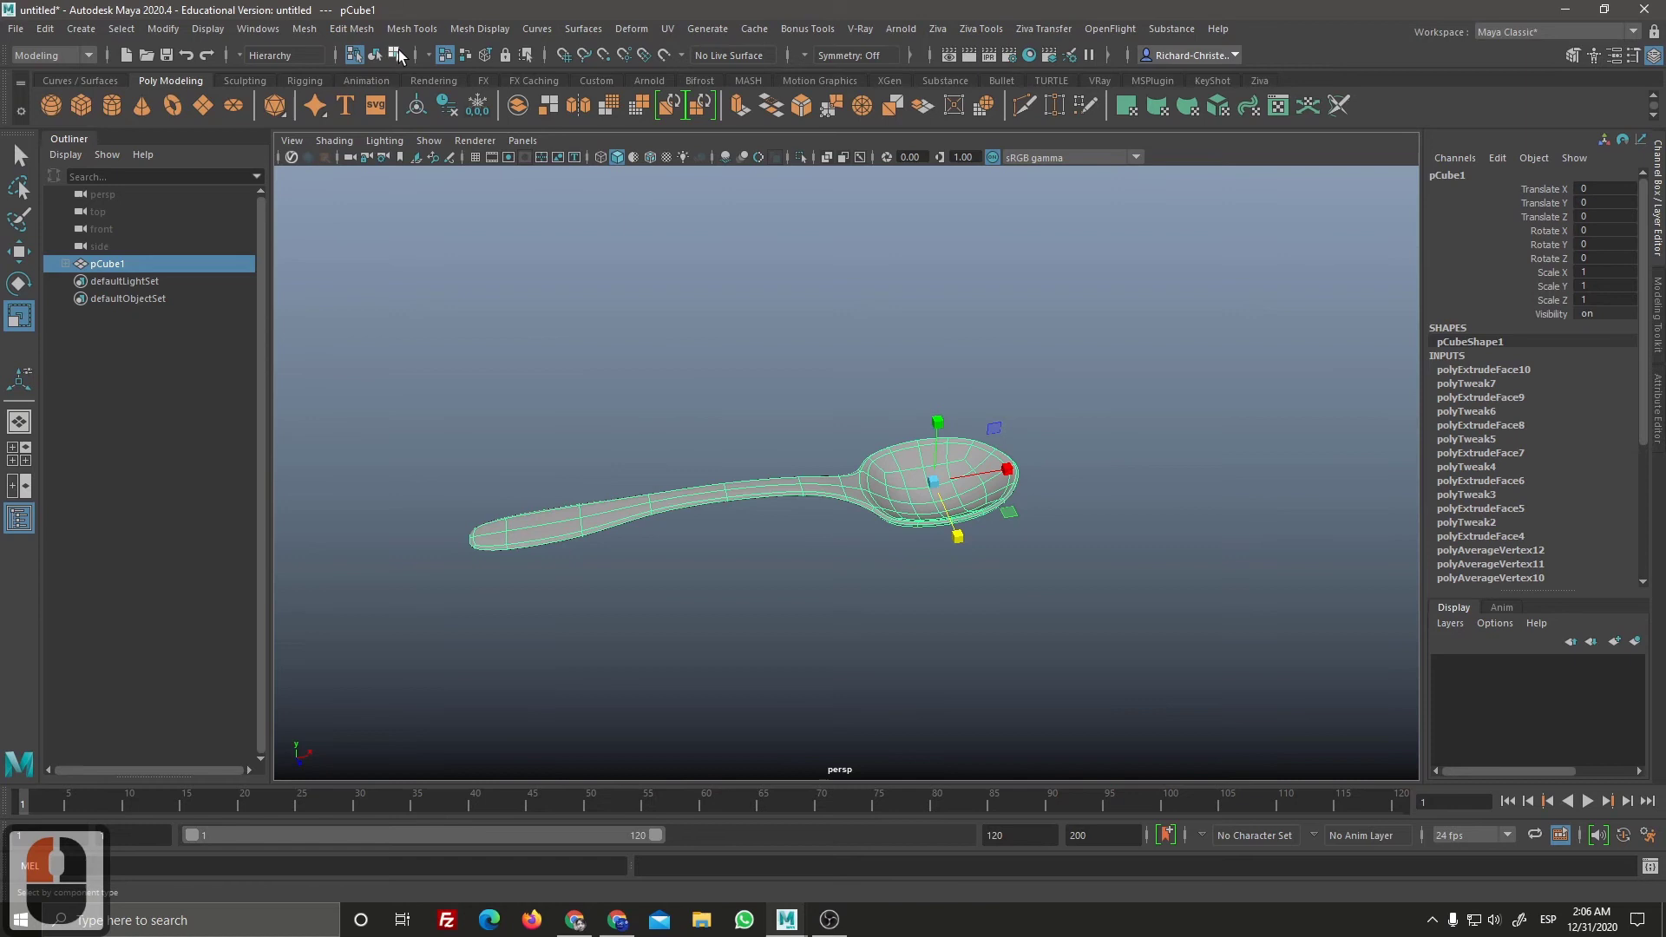
click(393, 82)
click(361, 67)
double_click(402, 71)
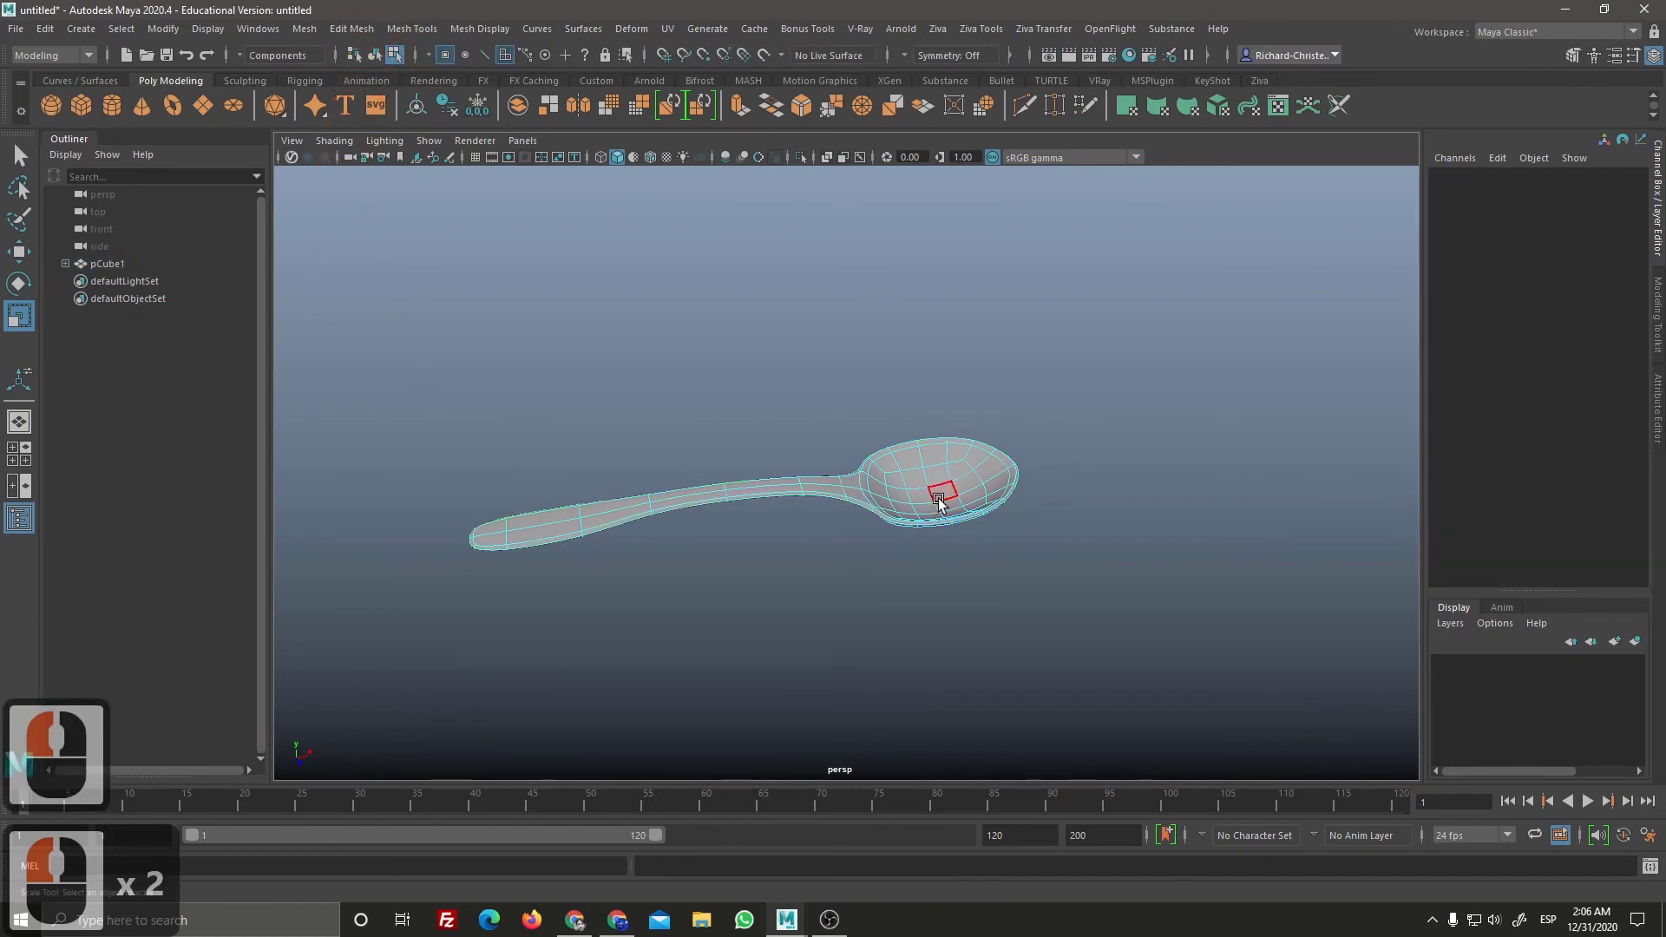
key(F8)
key(F8)
key(F8)
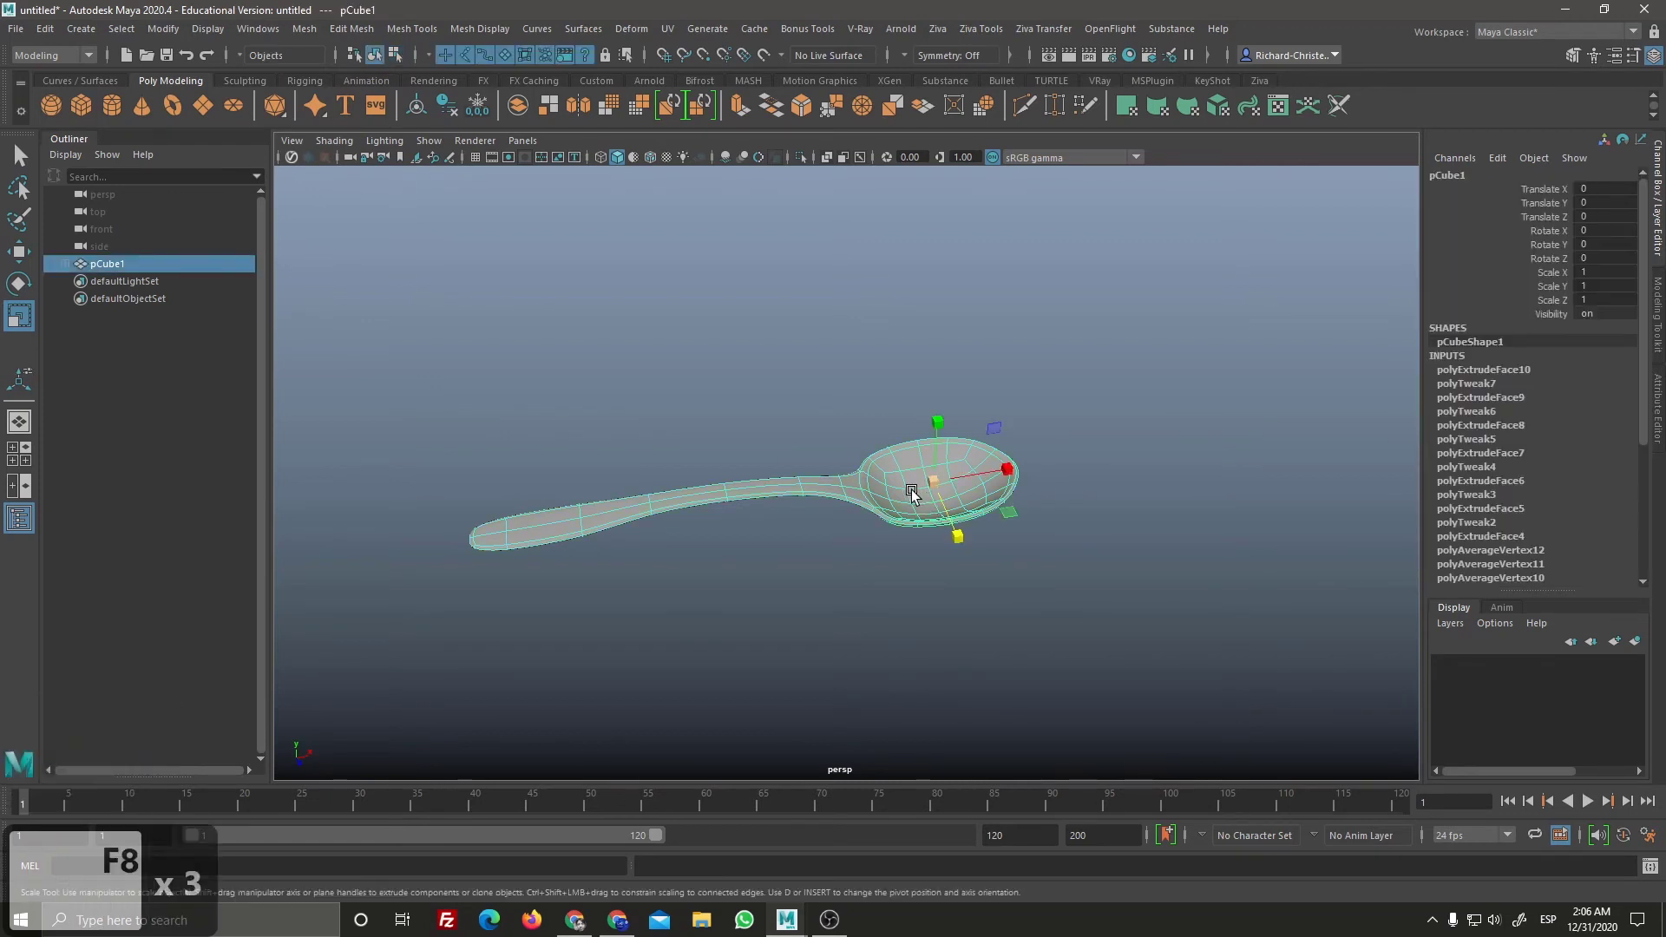
key(F8)
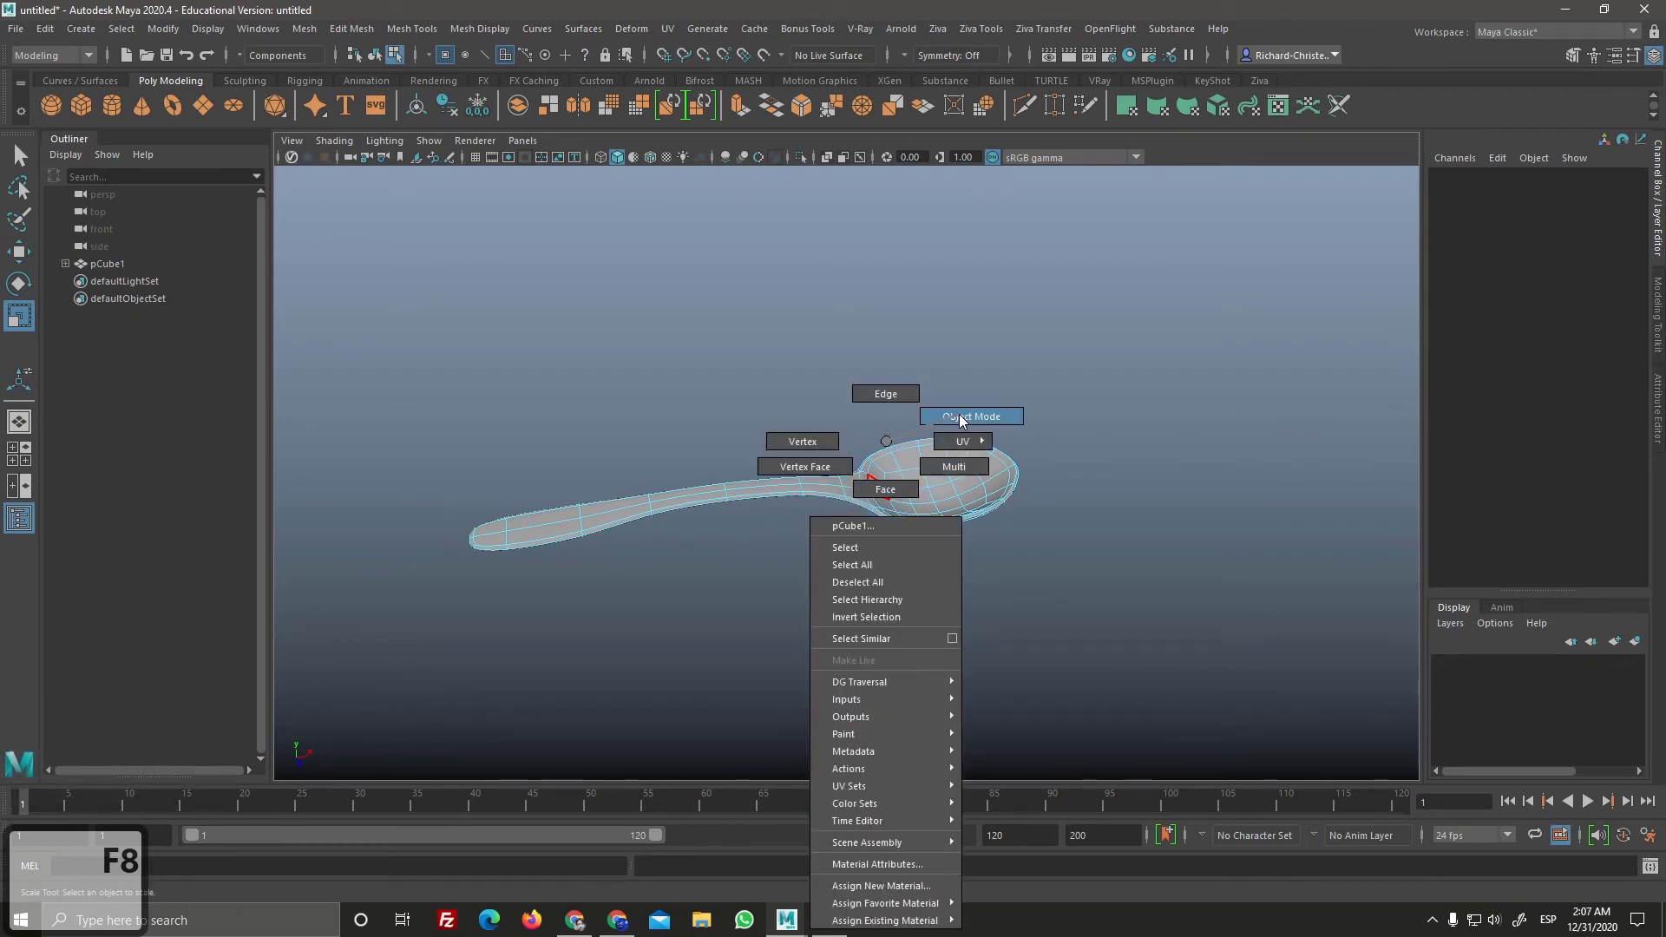
click(962, 418)
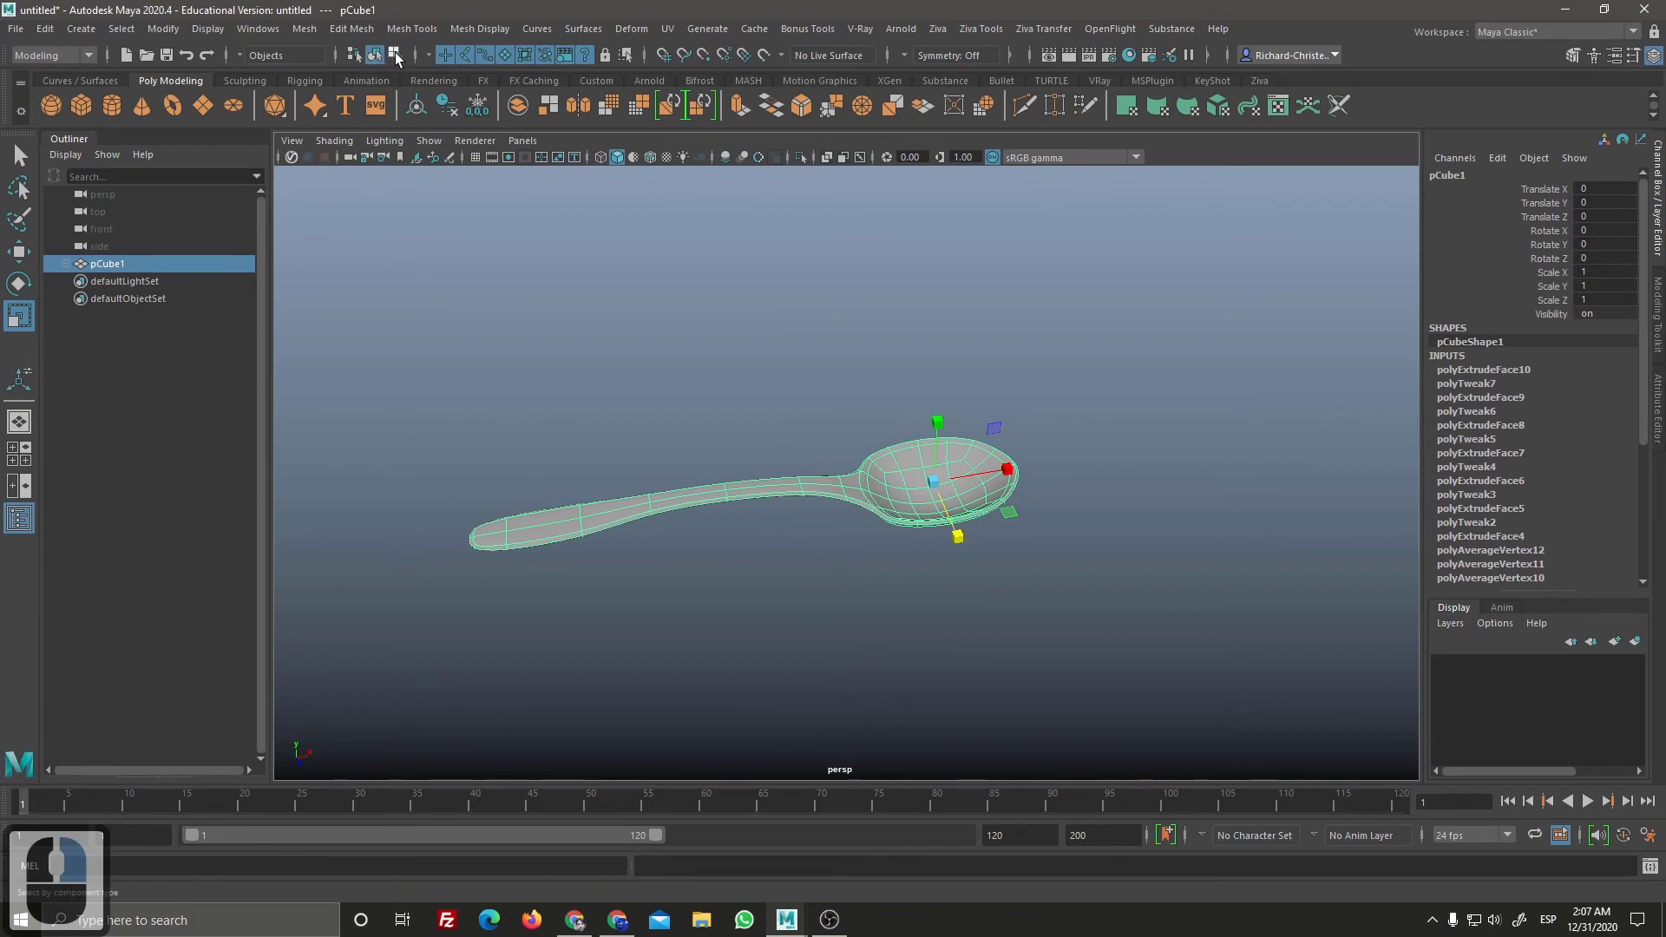
right_click(400, 62)
click(400, 61)
click(384, 61)
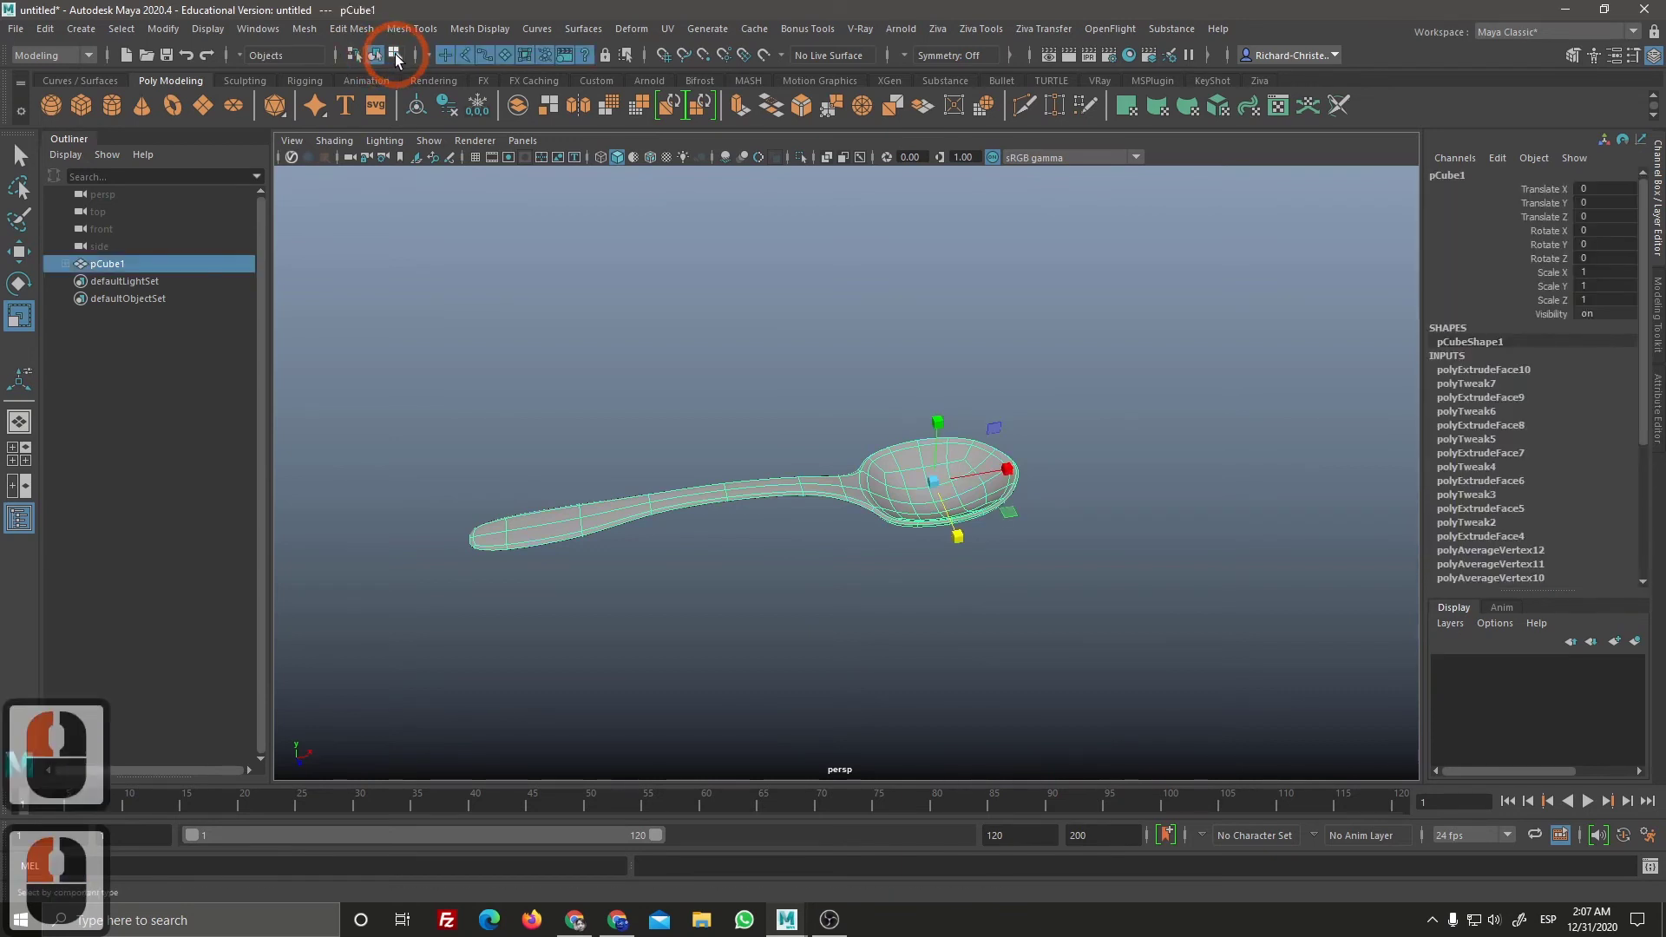
double_click(406, 79)
click(382, 88)
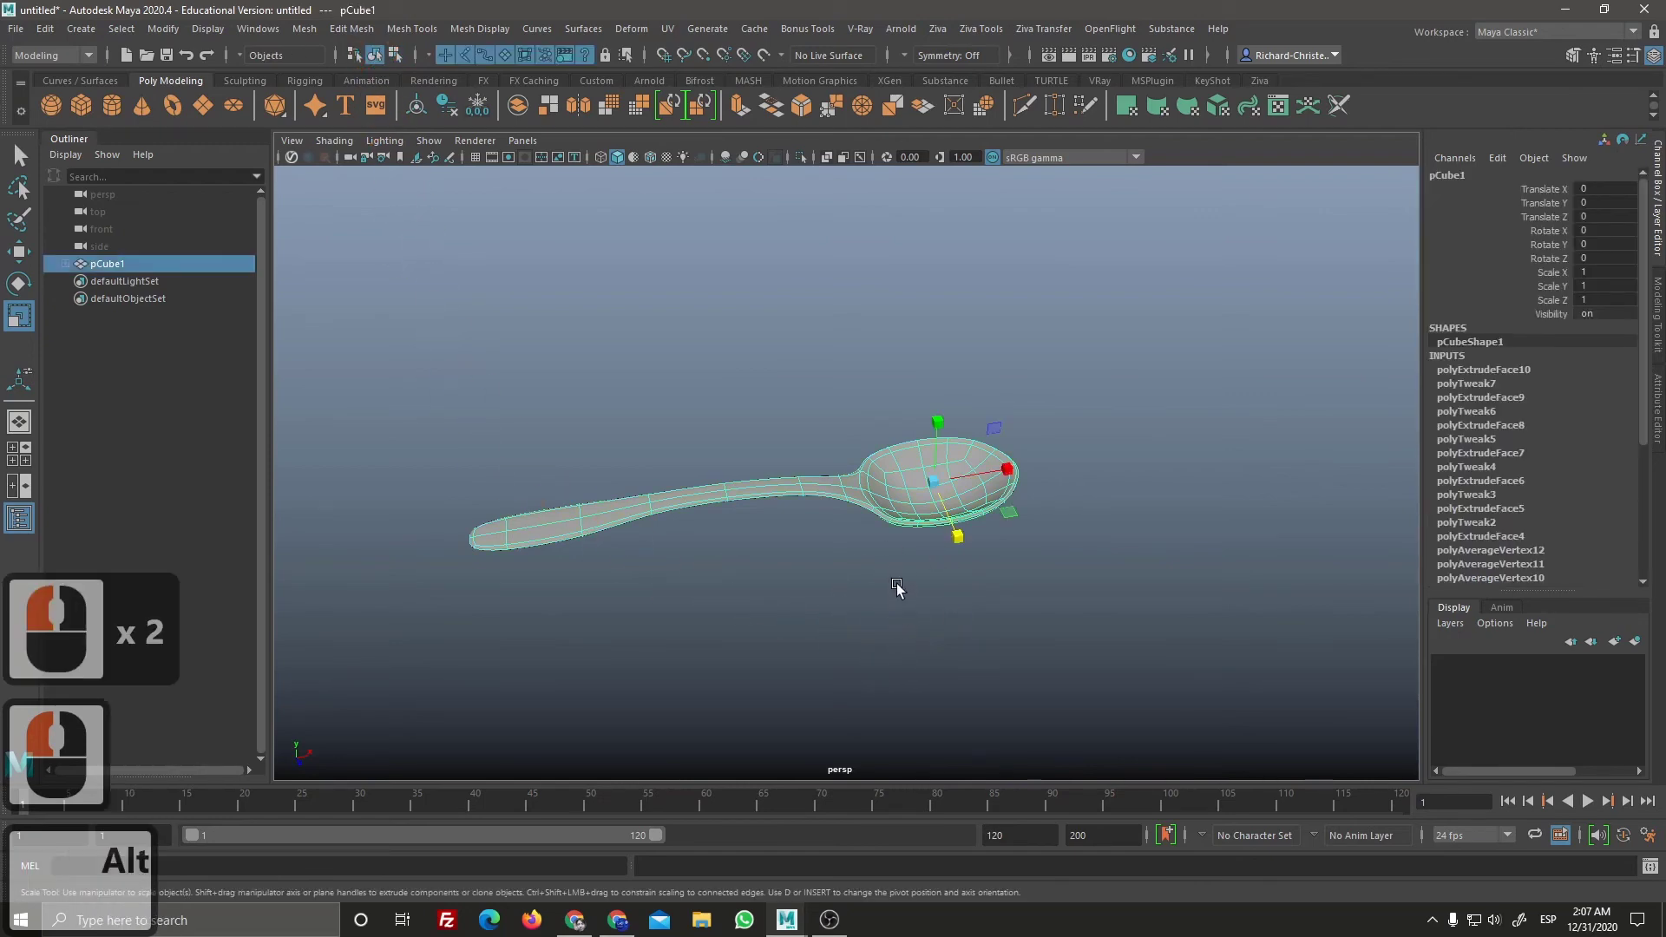
right_click(953, 672)
click(946, 615)
click(963, 651)
right_click(993, 679)
middle_click(1048, 592)
click(1003, 625)
right_click(934, 577)
middle_click(935, 605)
click(952, 626)
right_click(952, 617)
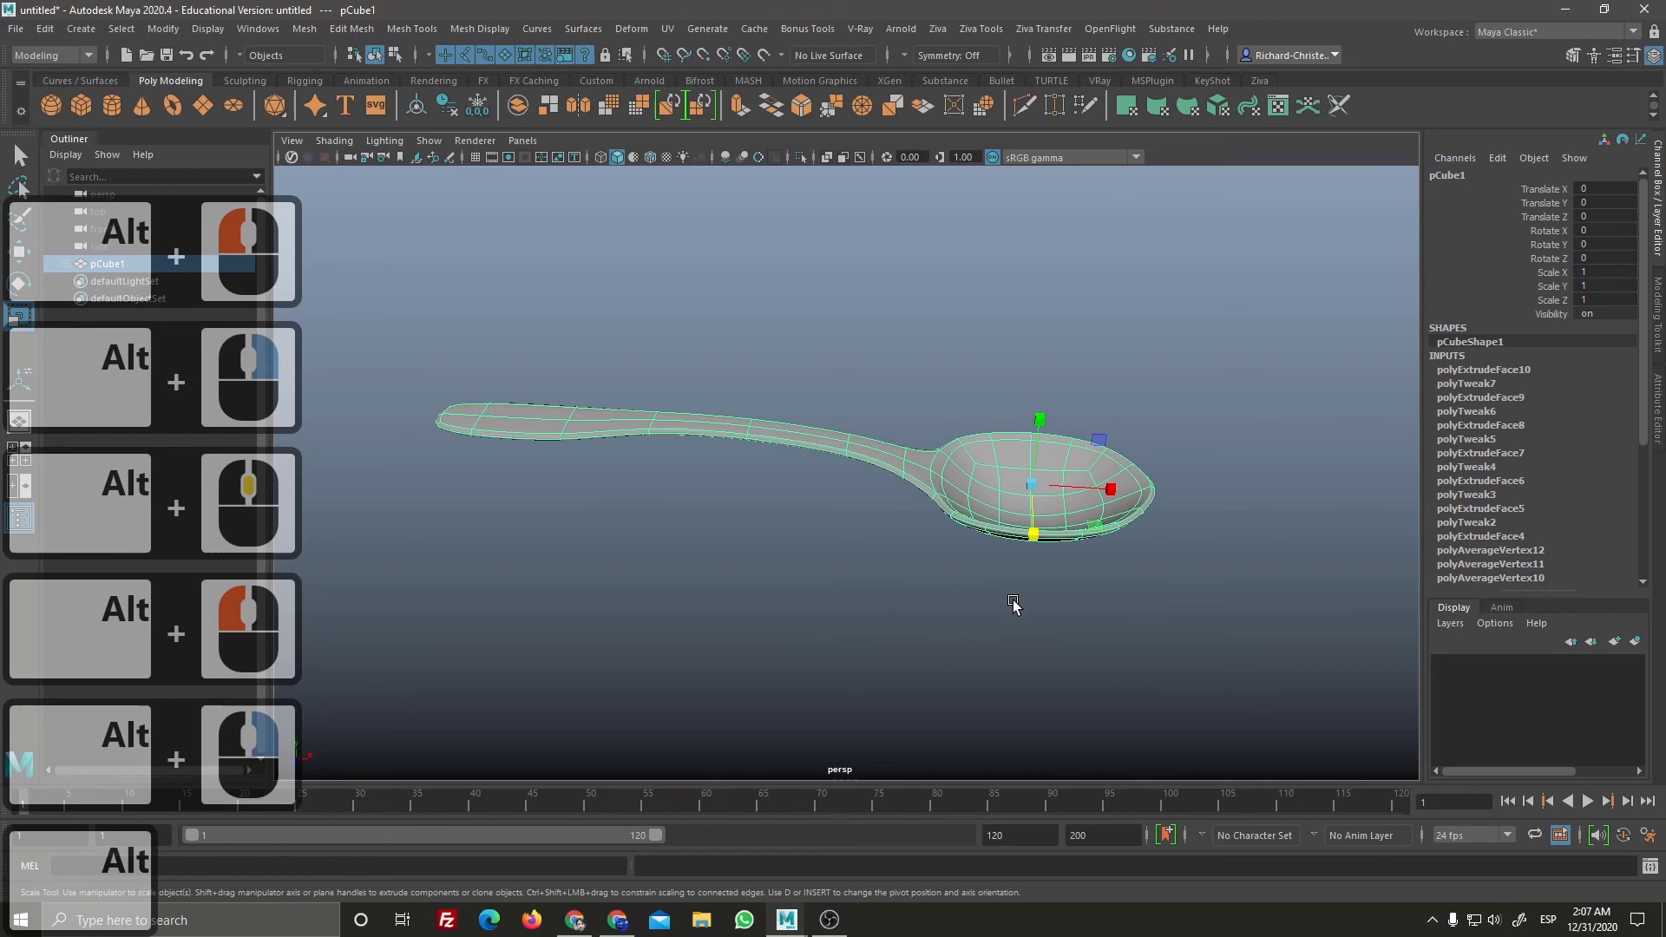
right_click(1013, 619)
middle_click(1017, 617)
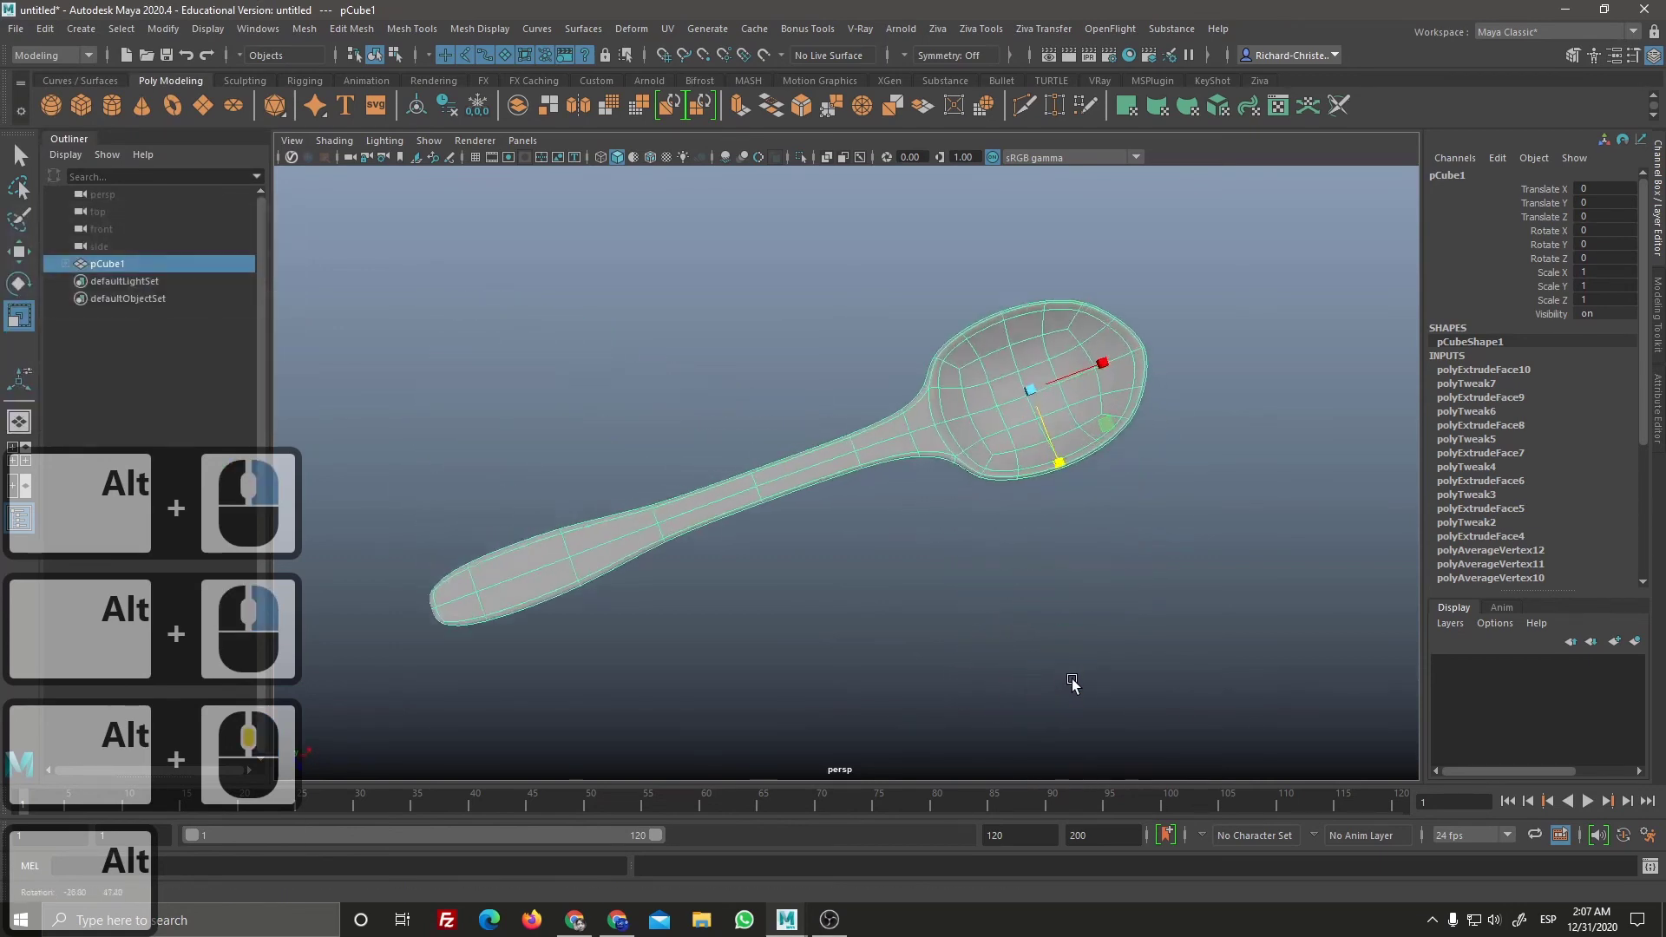
click(1056, 580)
right_click(1077, 610)
click(738, 635)
right_click(857, 549)
middle_click(867, 586)
click(879, 617)
right_click(885, 599)
click(888, 574)
right_click(899, 647)
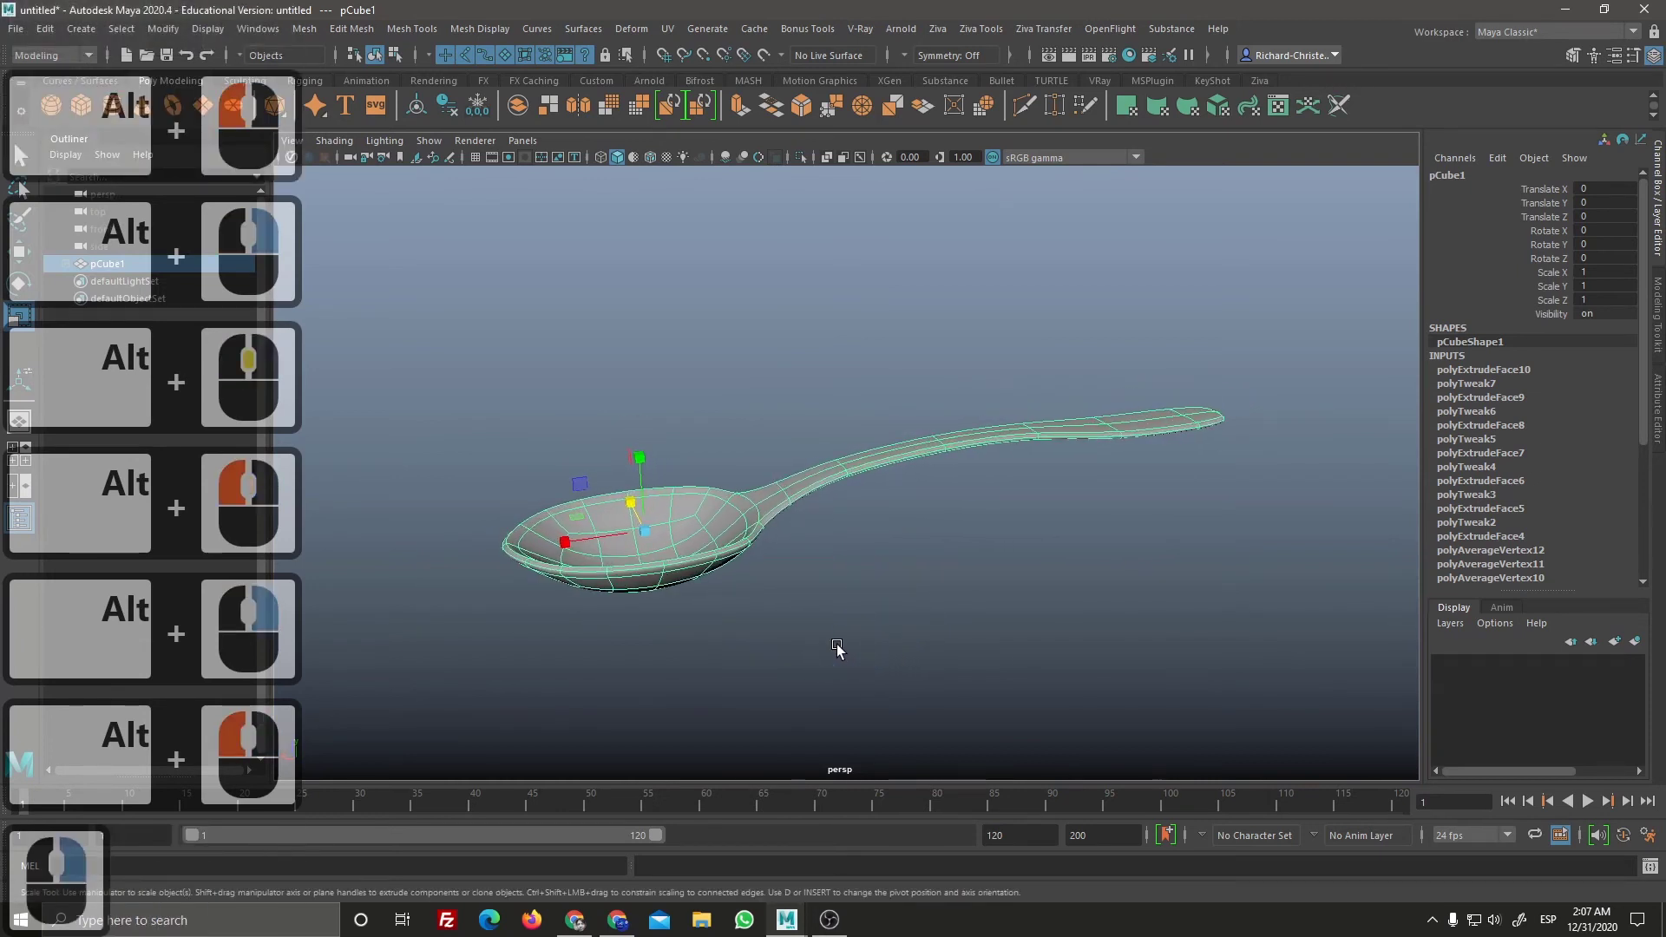
drag(844, 648, 628, 655)
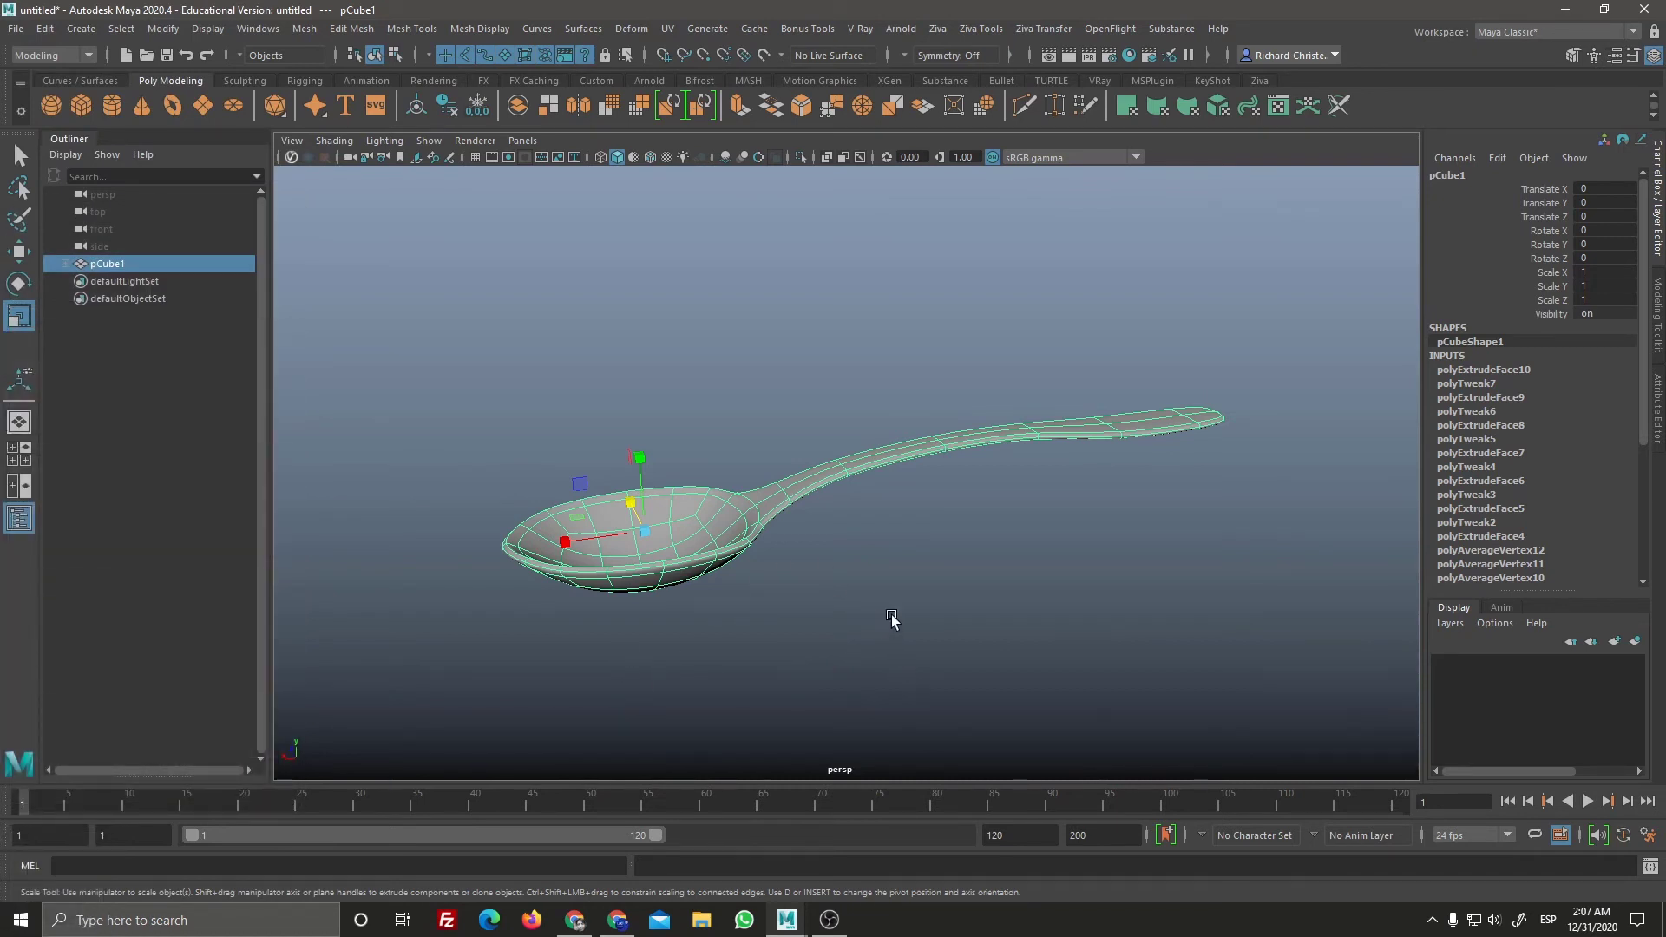
click(907, 581)
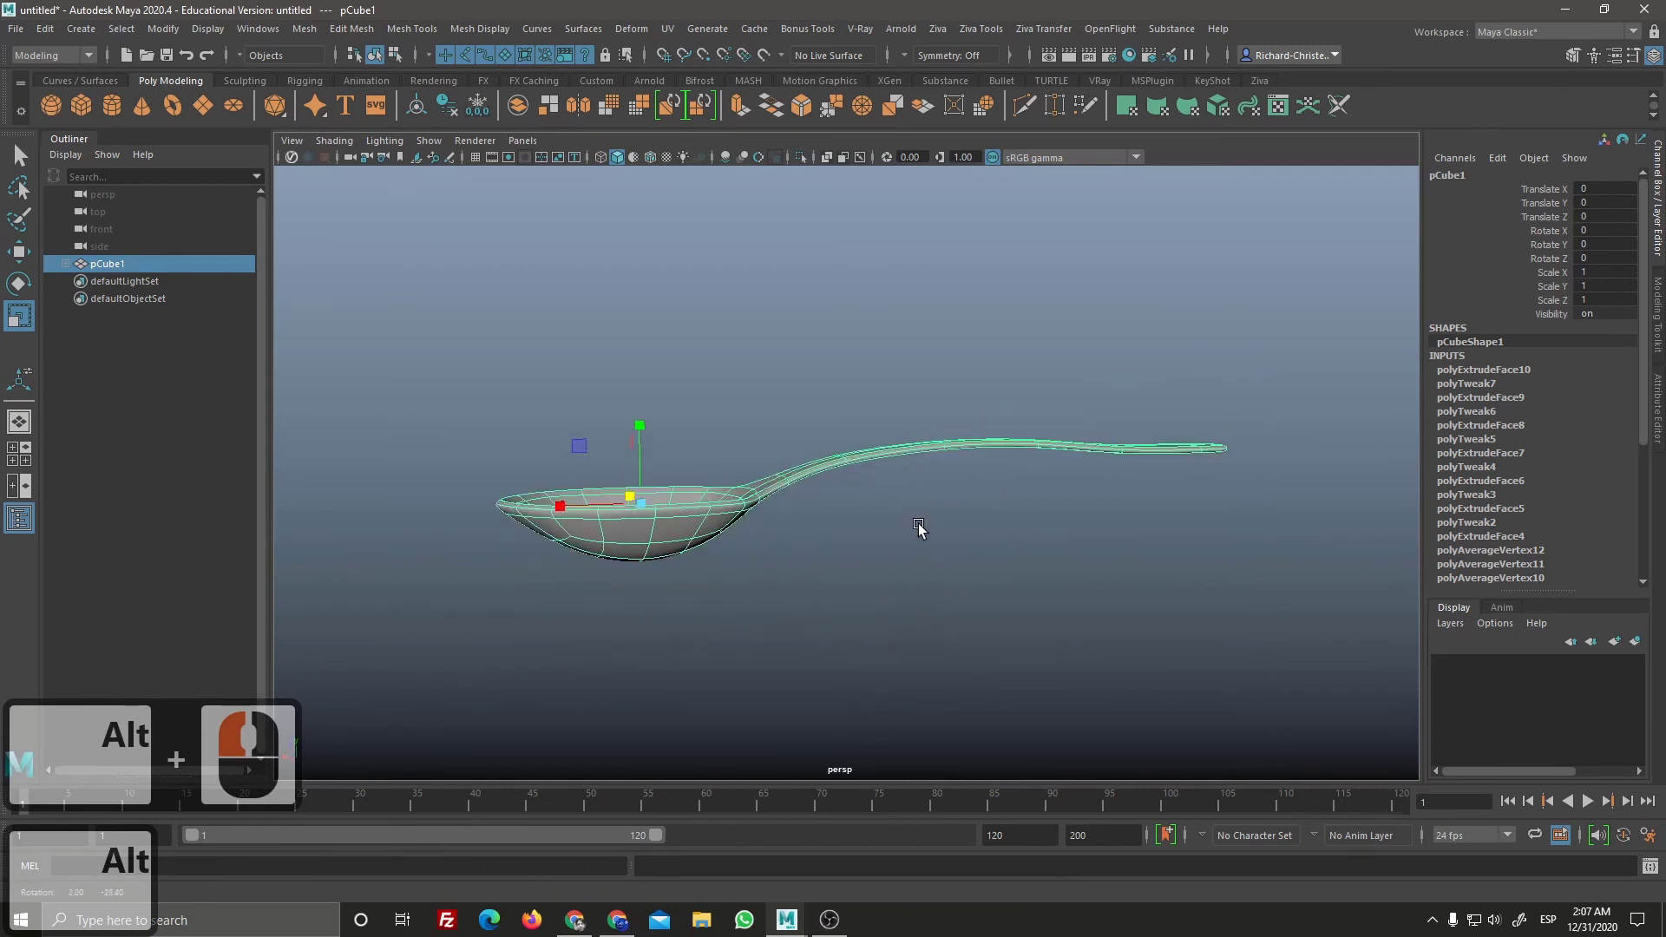
click(926, 540)
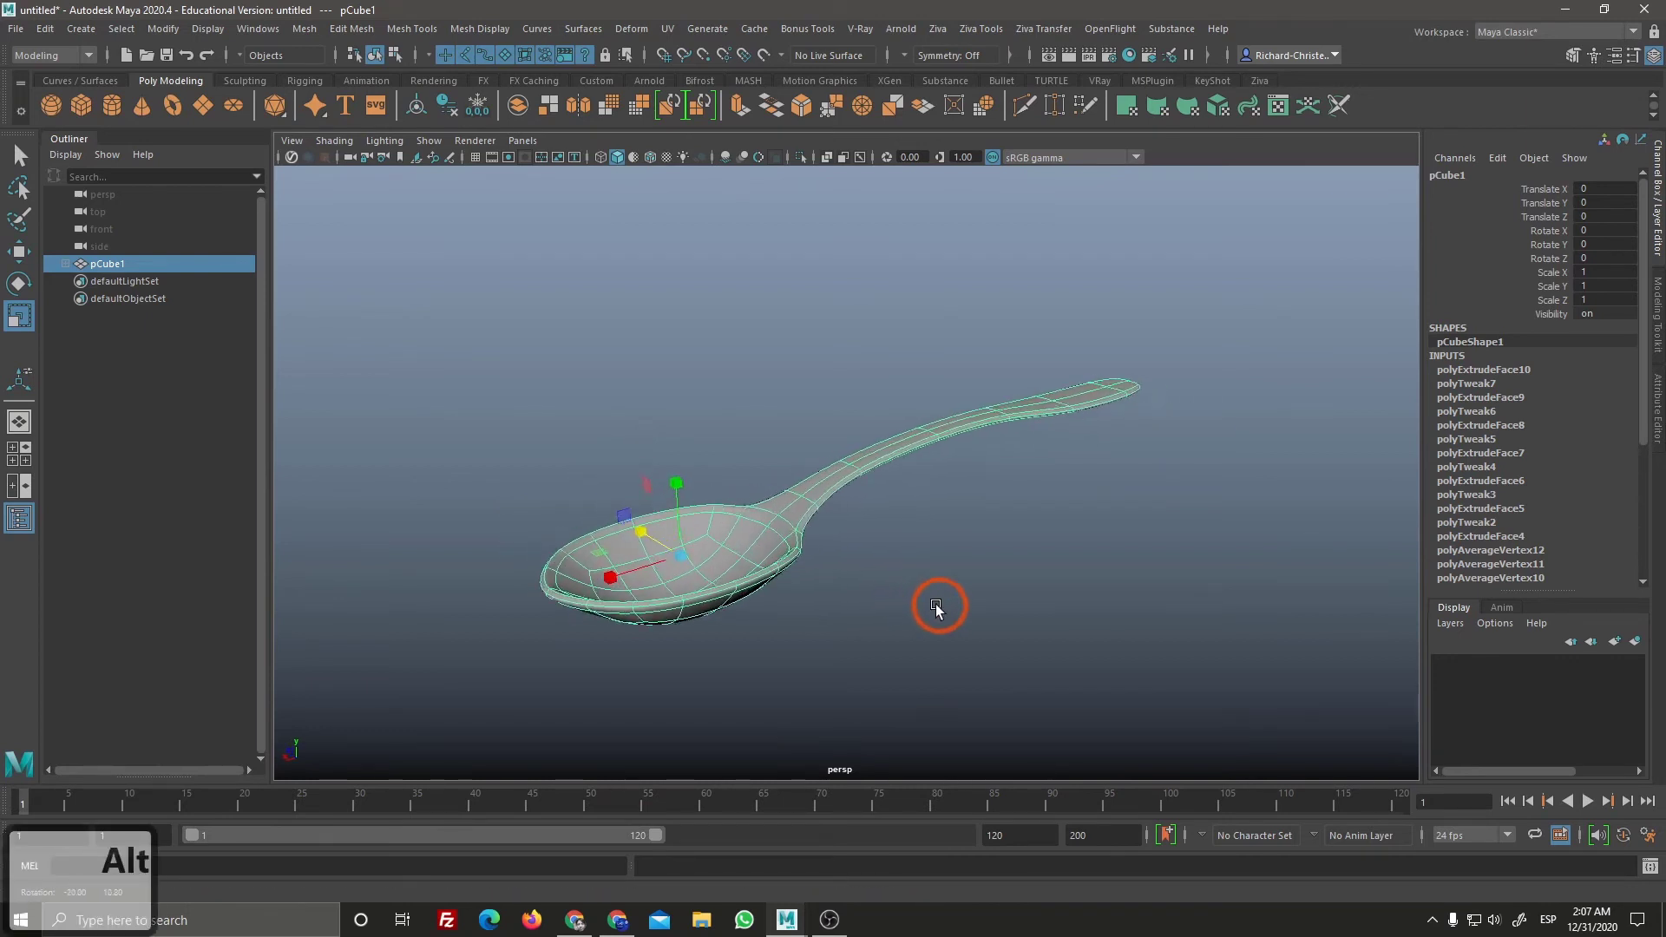
Step: Rotate the whole spoon so Rotate Z reads about 8.96, undoing over-tilted attempts
drag(877, 601, 706, 549)
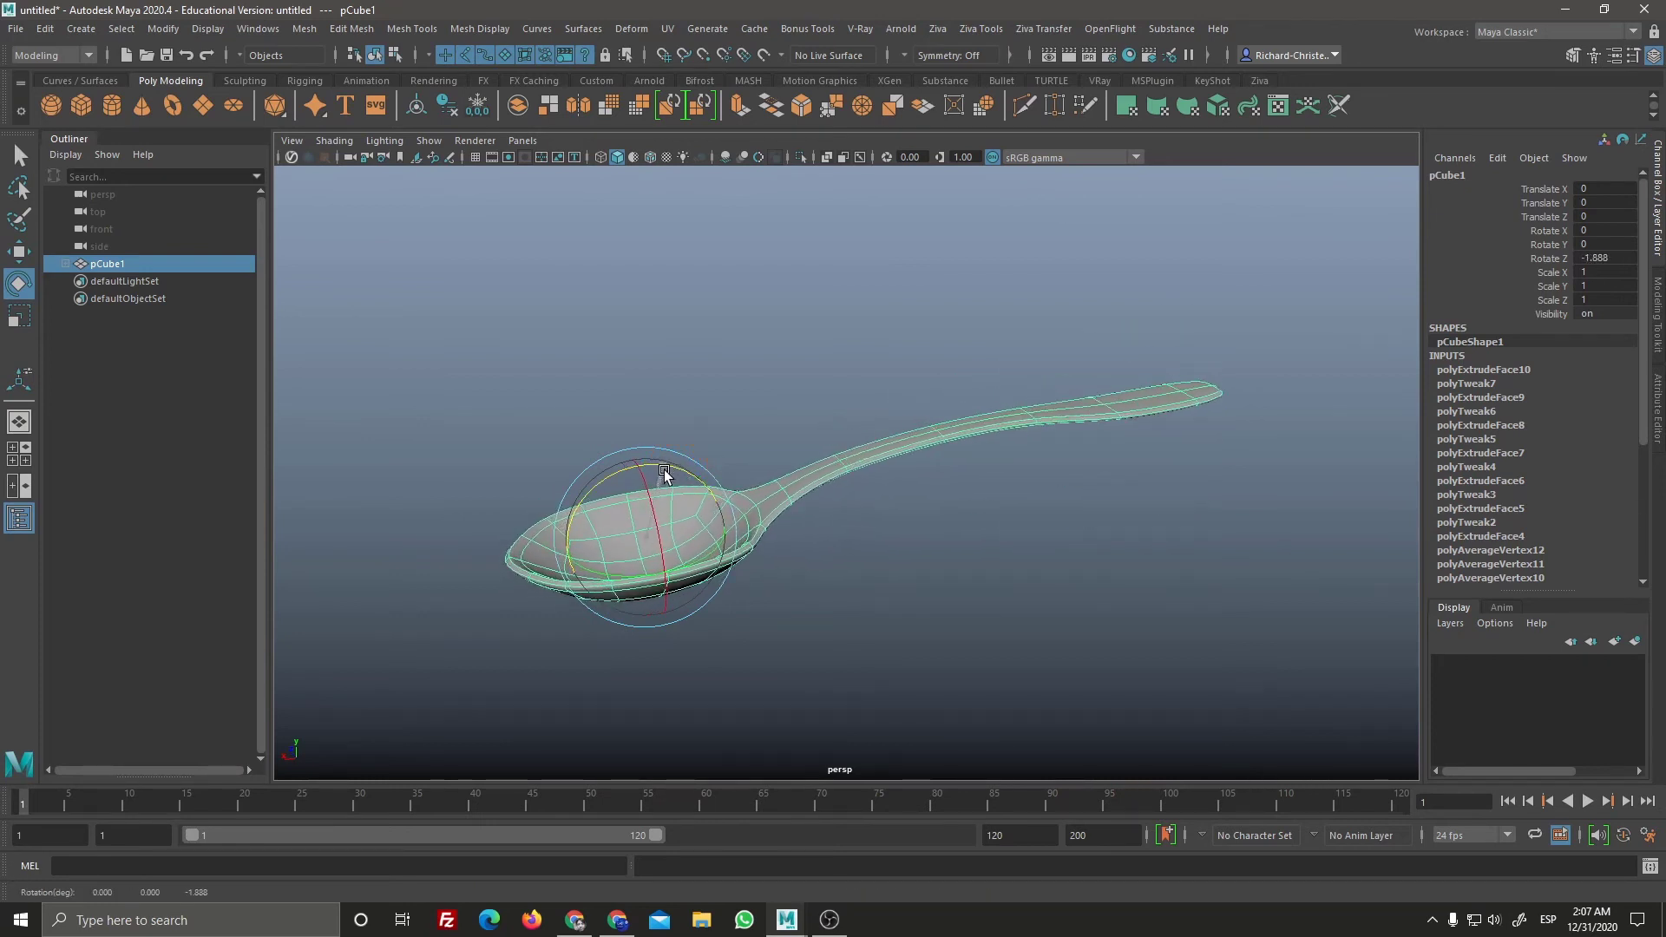
drag(655, 506, 662, 503)
key(ctrl+z)
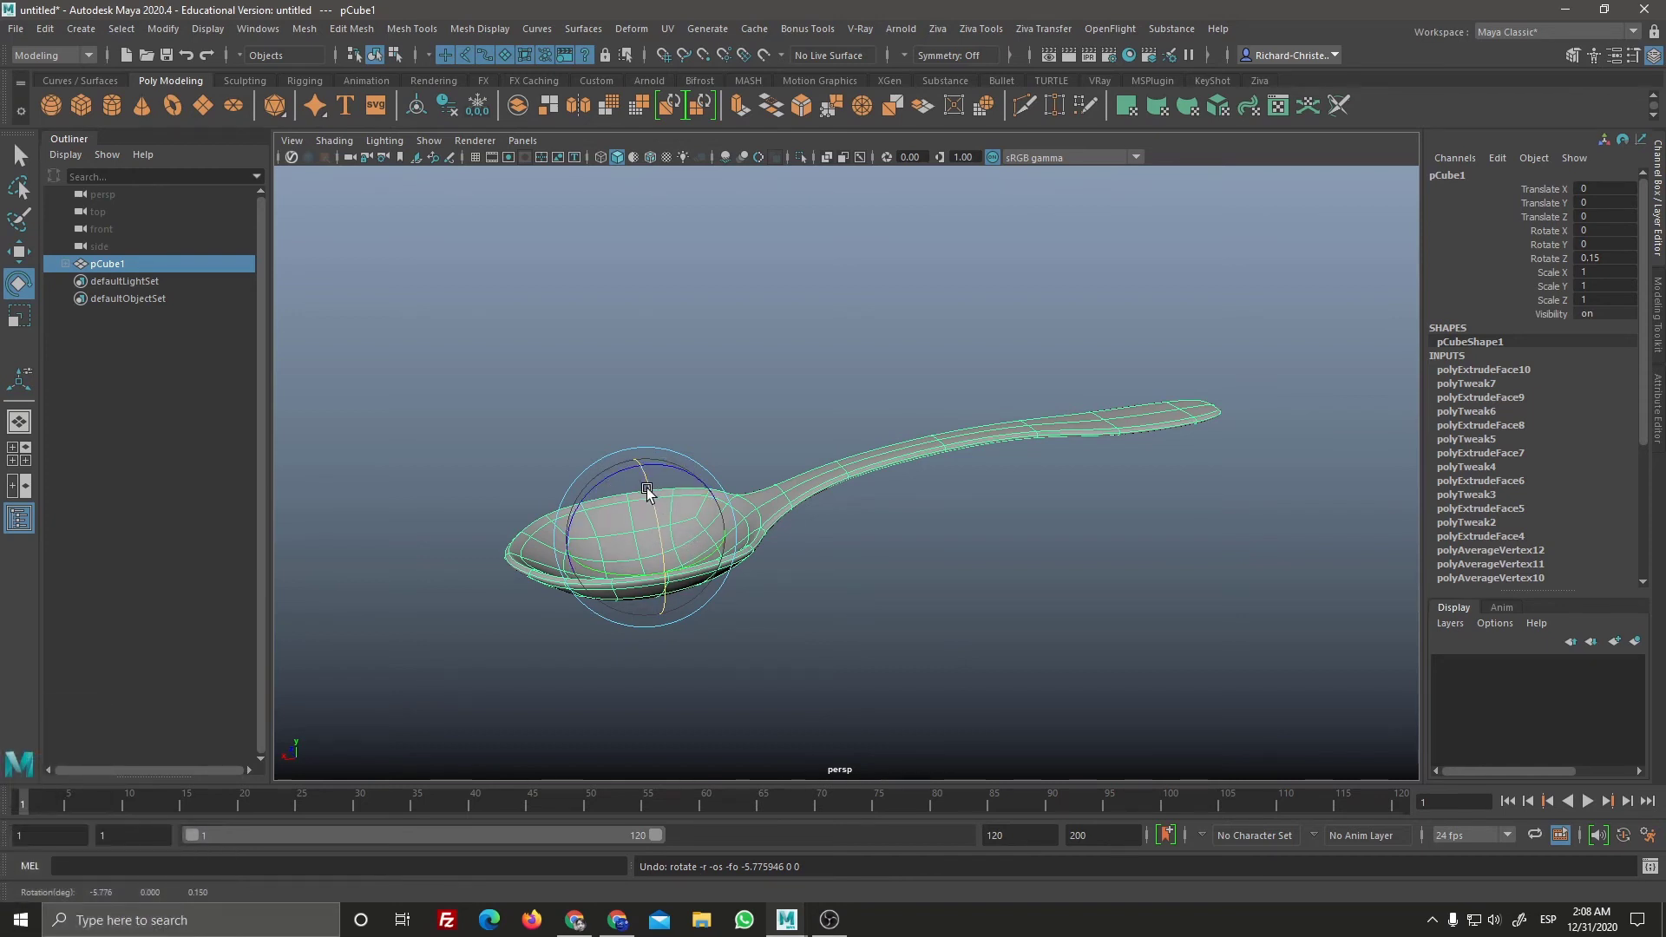
click(666, 517)
key(ctrl+z)
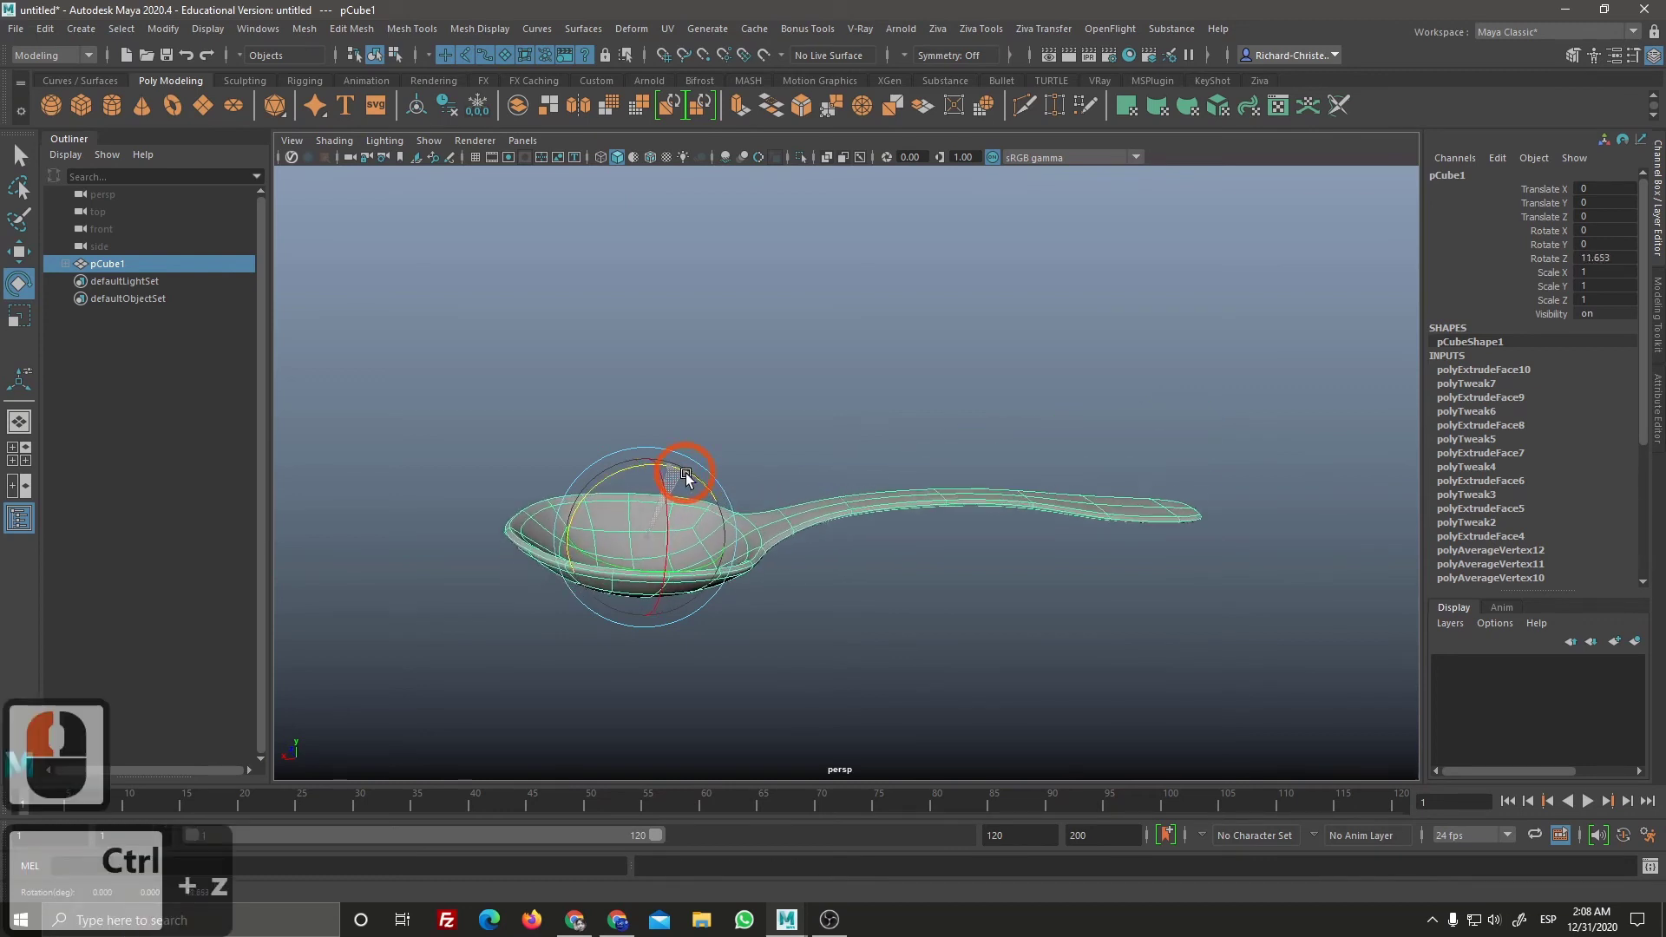
click(688, 474)
Step: Orbit and frame the view to inspect the tilted spoon from above
right_click(912, 593)
click(927, 579)
middle_click(903, 554)
click(885, 526)
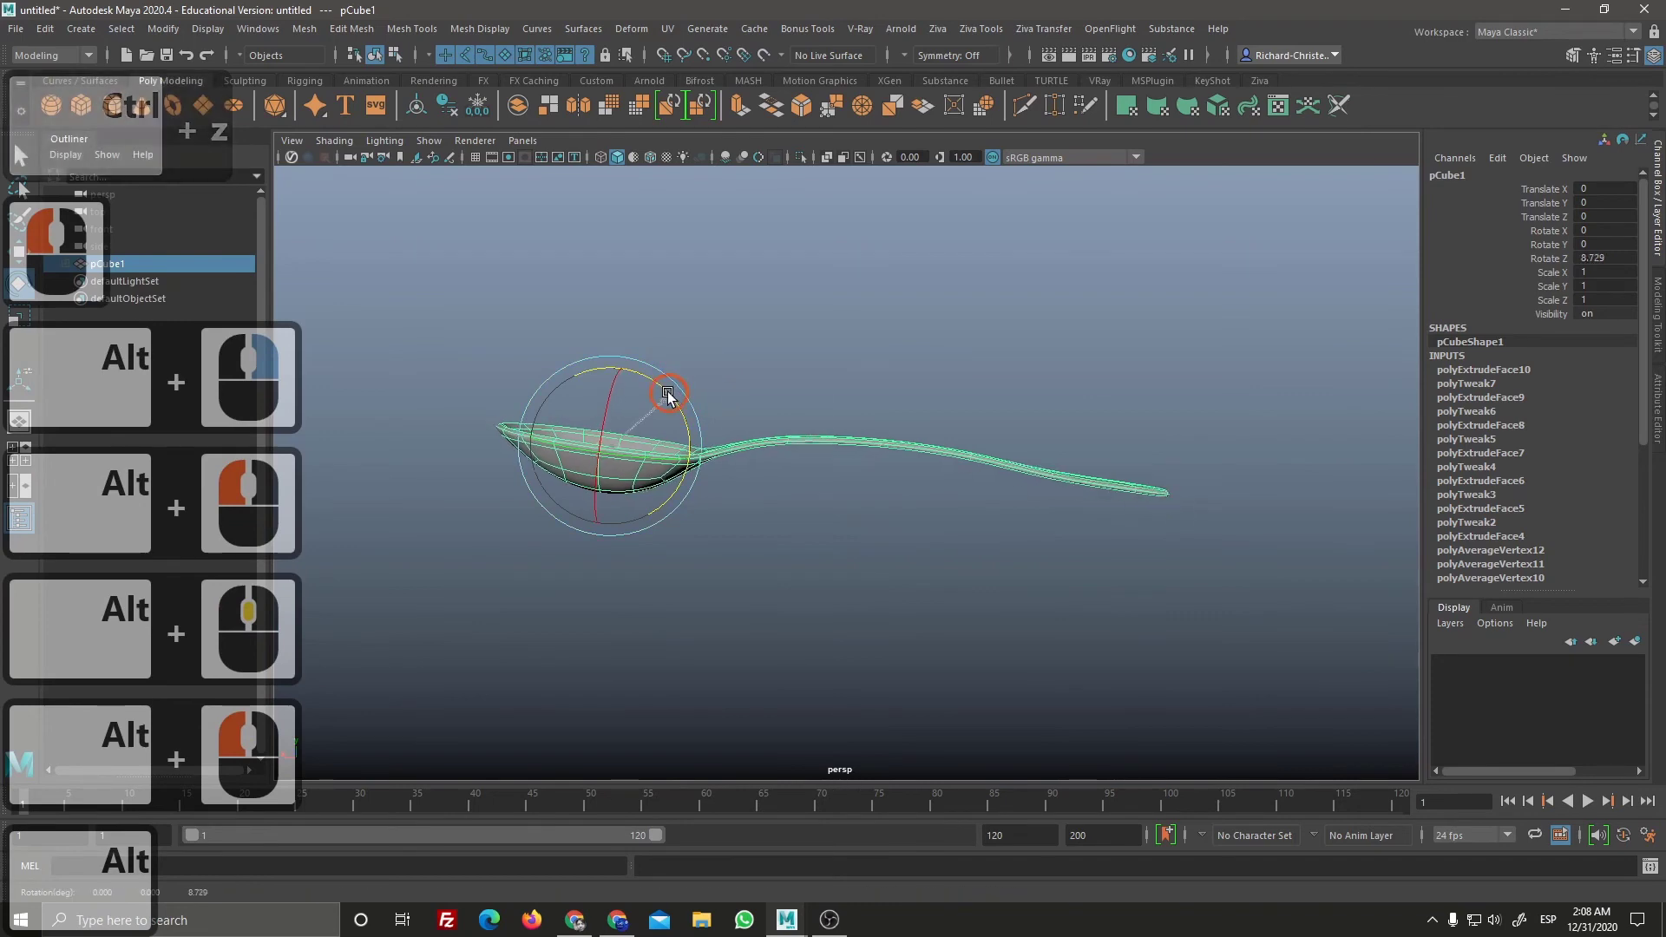
click(672, 398)
right_click(929, 582)
middle_click(1080, 623)
middle_click(931, 575)
click(935, 584)
right_click(936, 570)
click(926, 643)
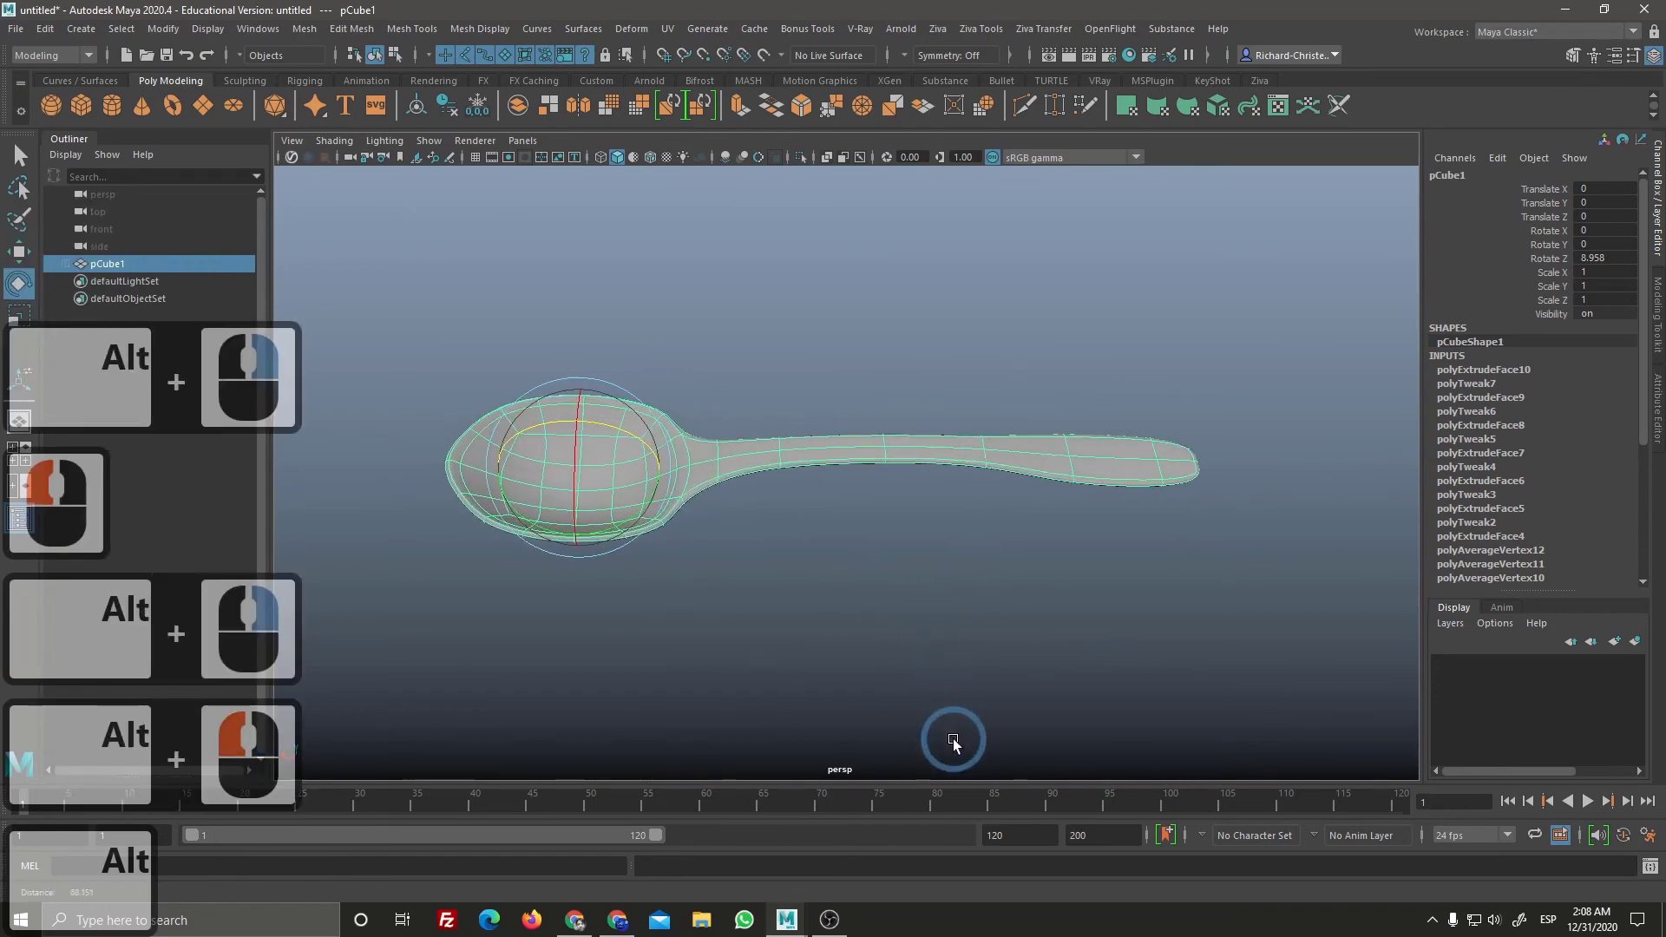
right_click(941, 673)
middle_click(1000, 655)
click(981, 649)
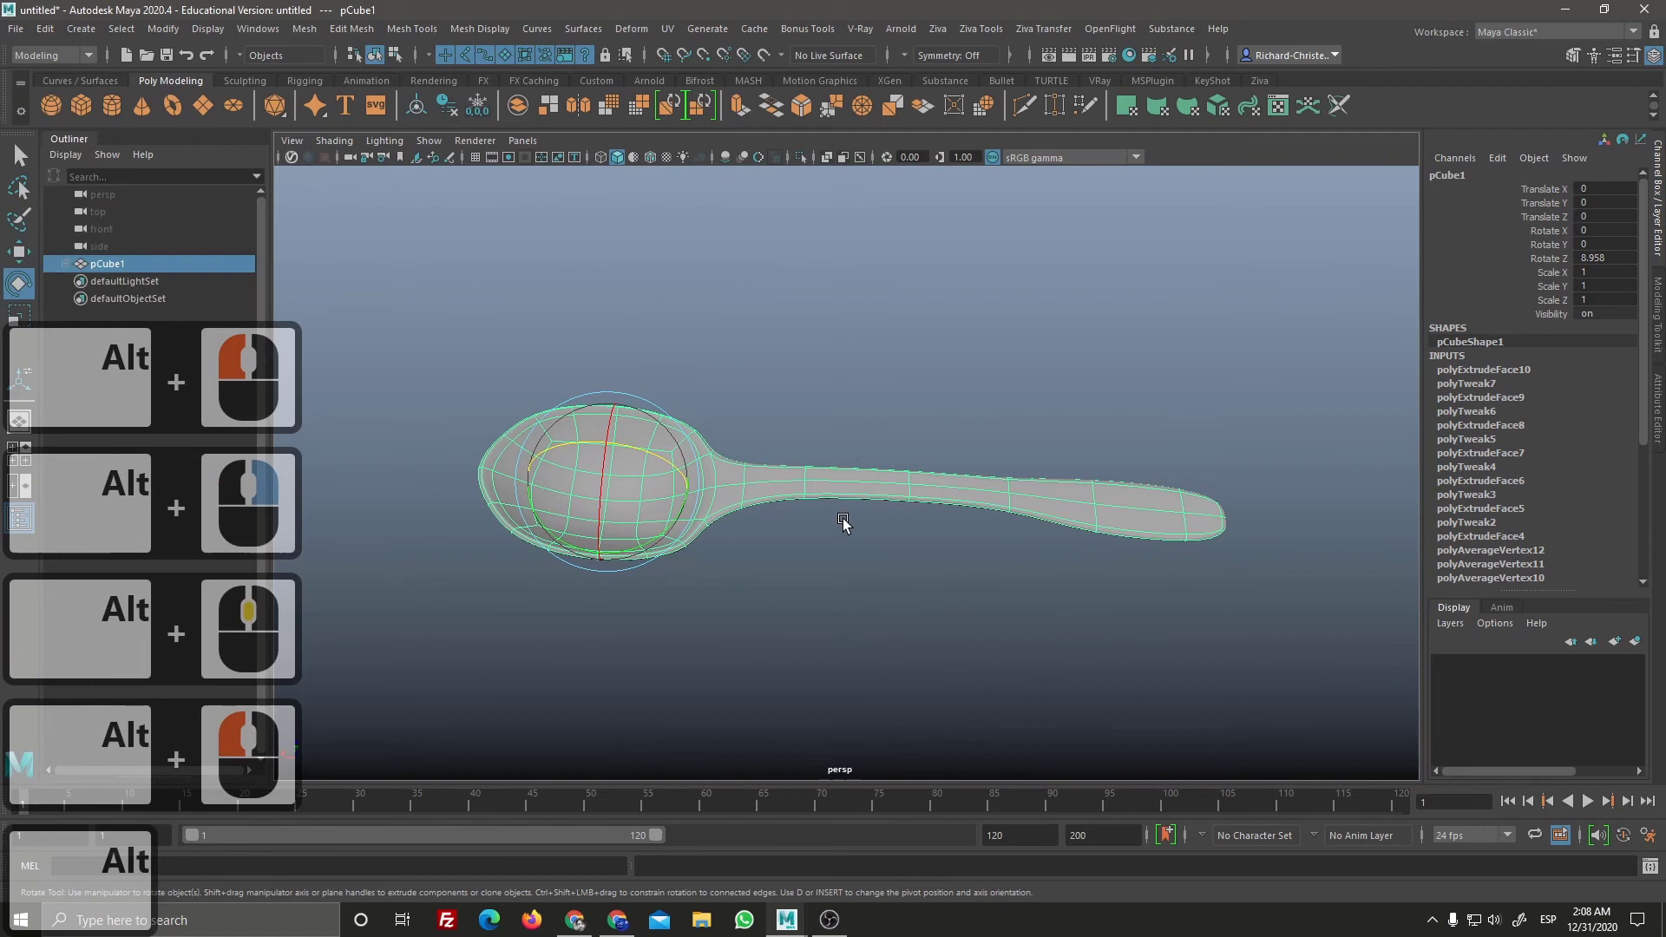
click(872, 495)
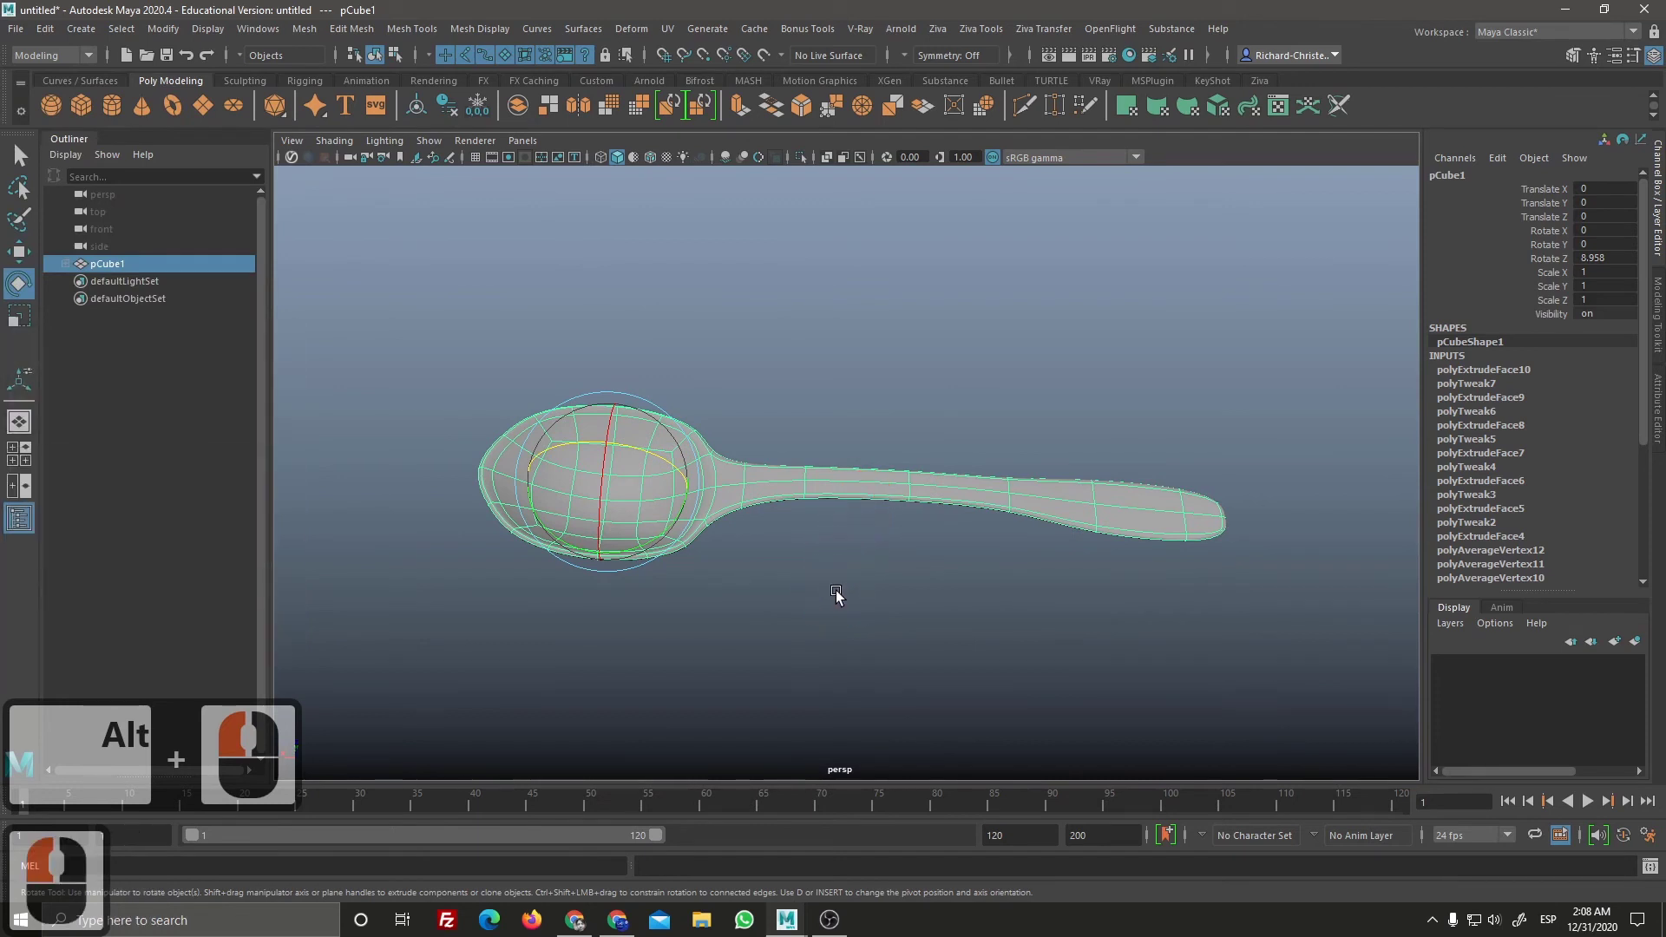
Step: Bring up the Deform > Lattice option box for the spoon
click(844, 581)
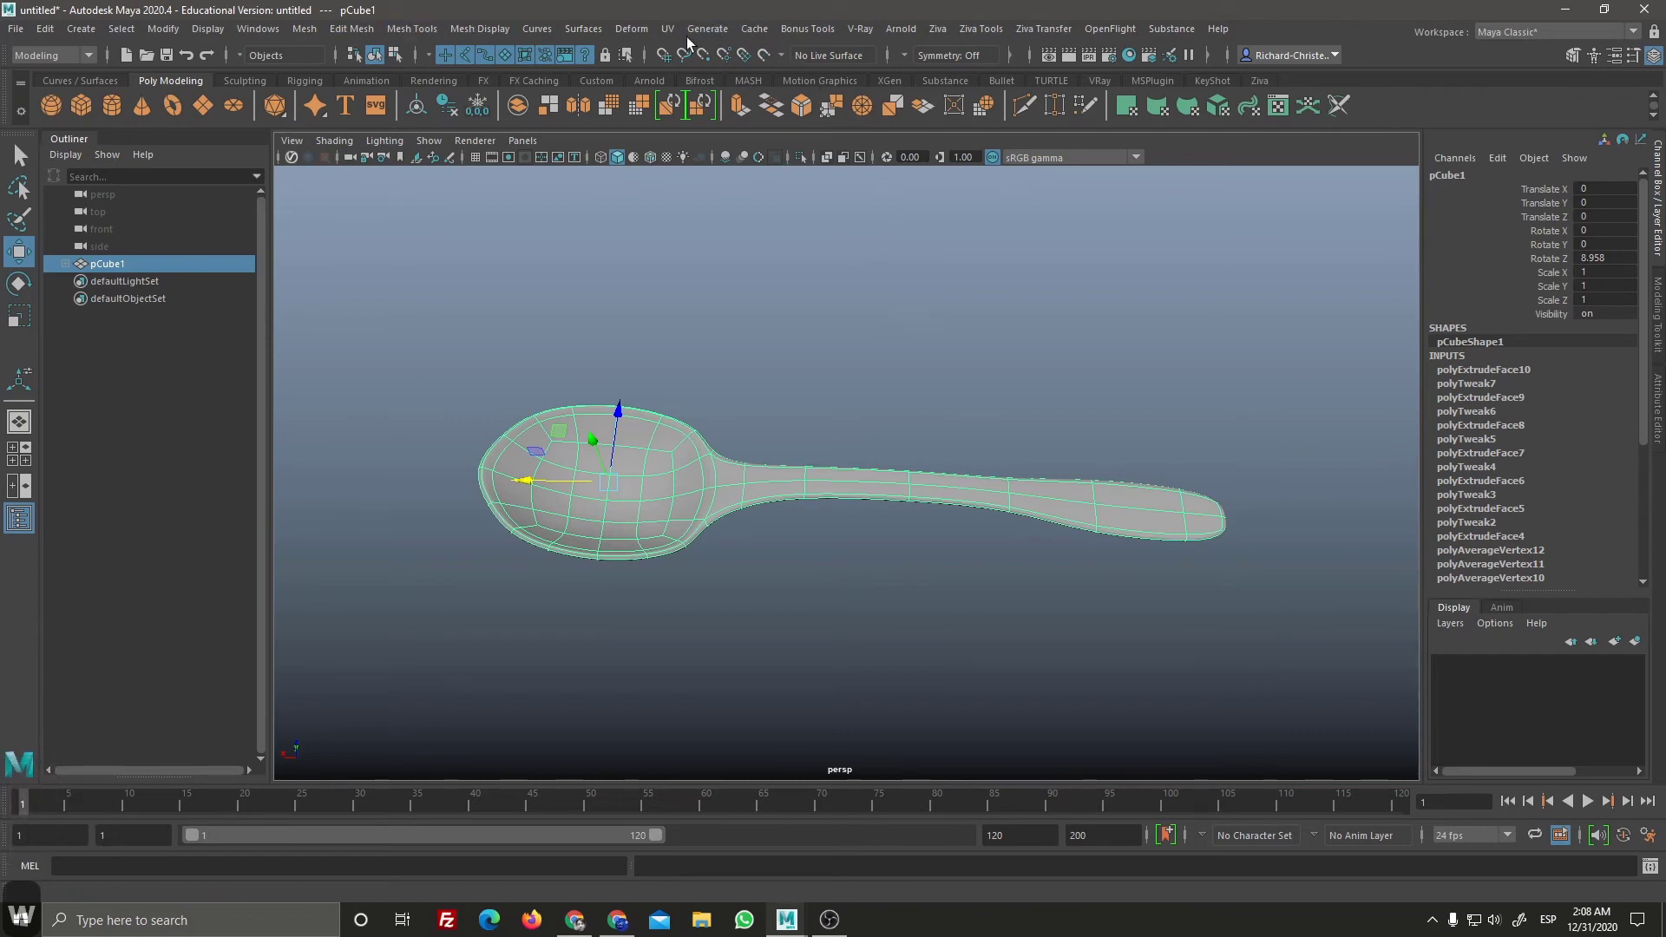
click(726, 34)
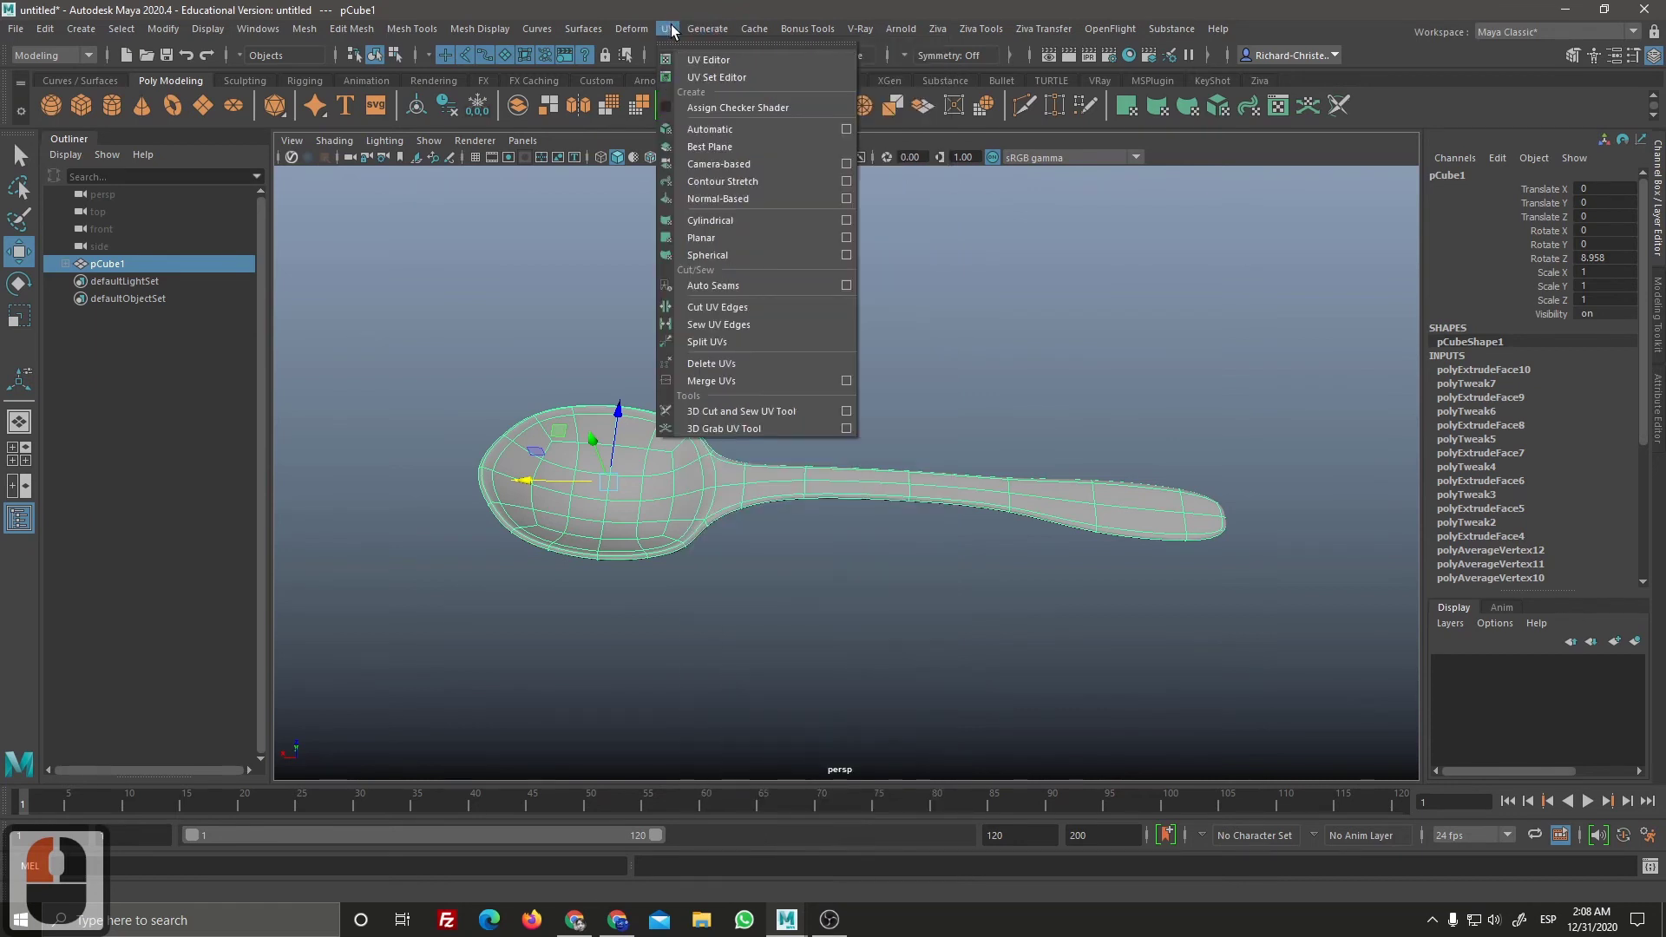
click(660, 83)
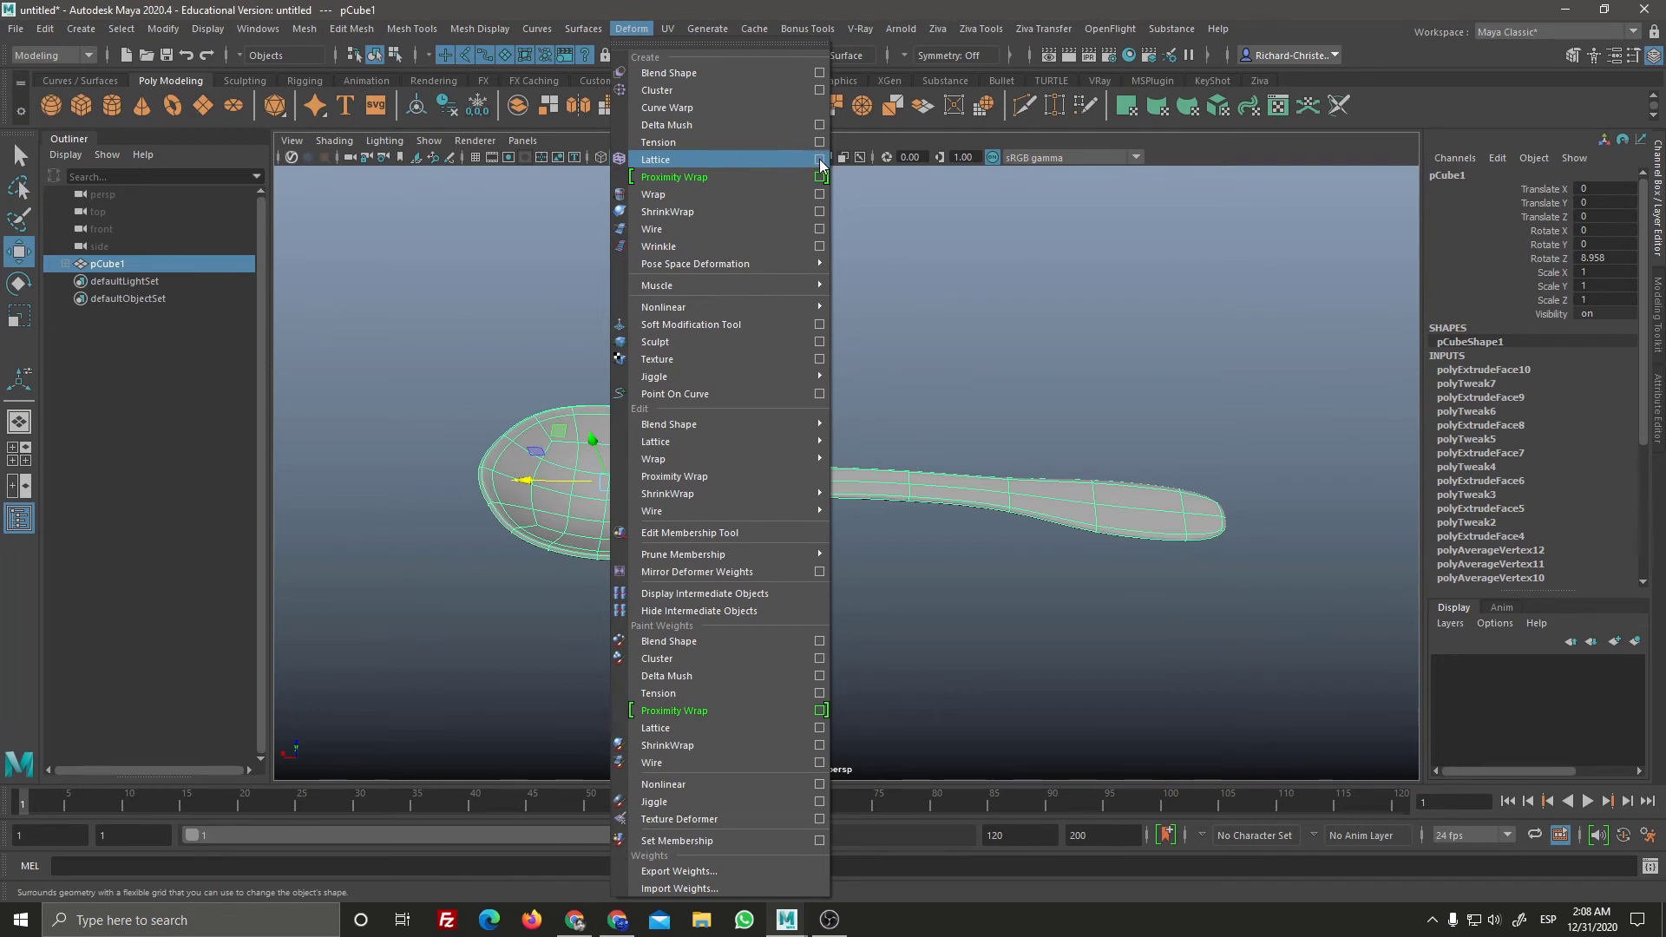
click(823, 167)
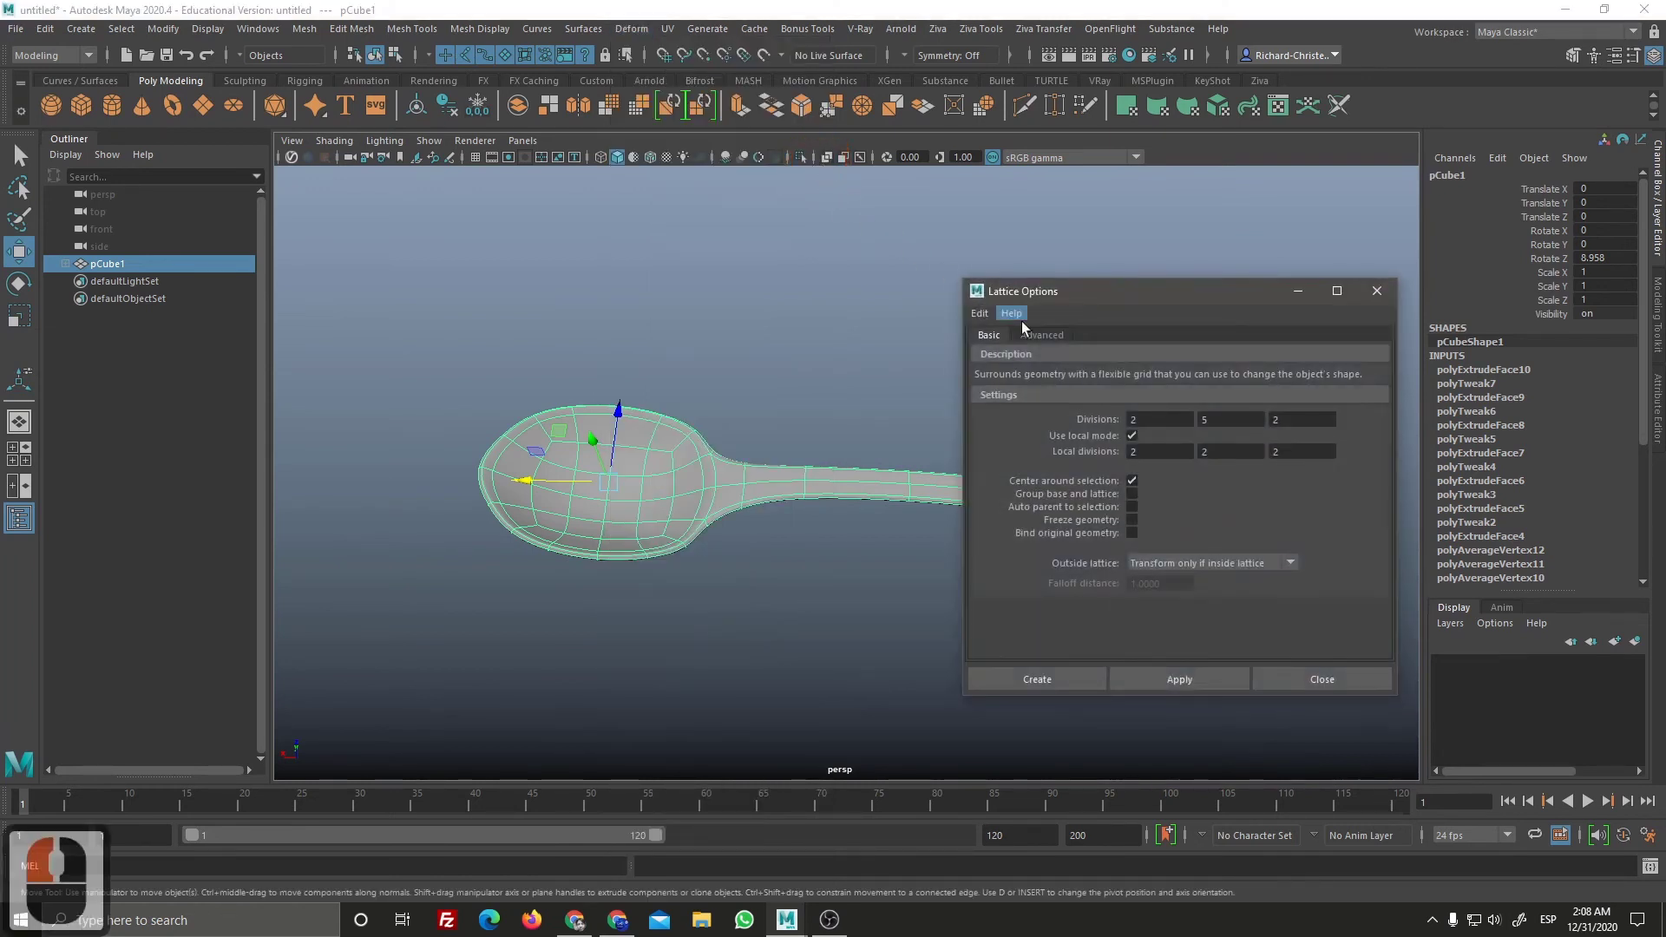
click(747, 143)
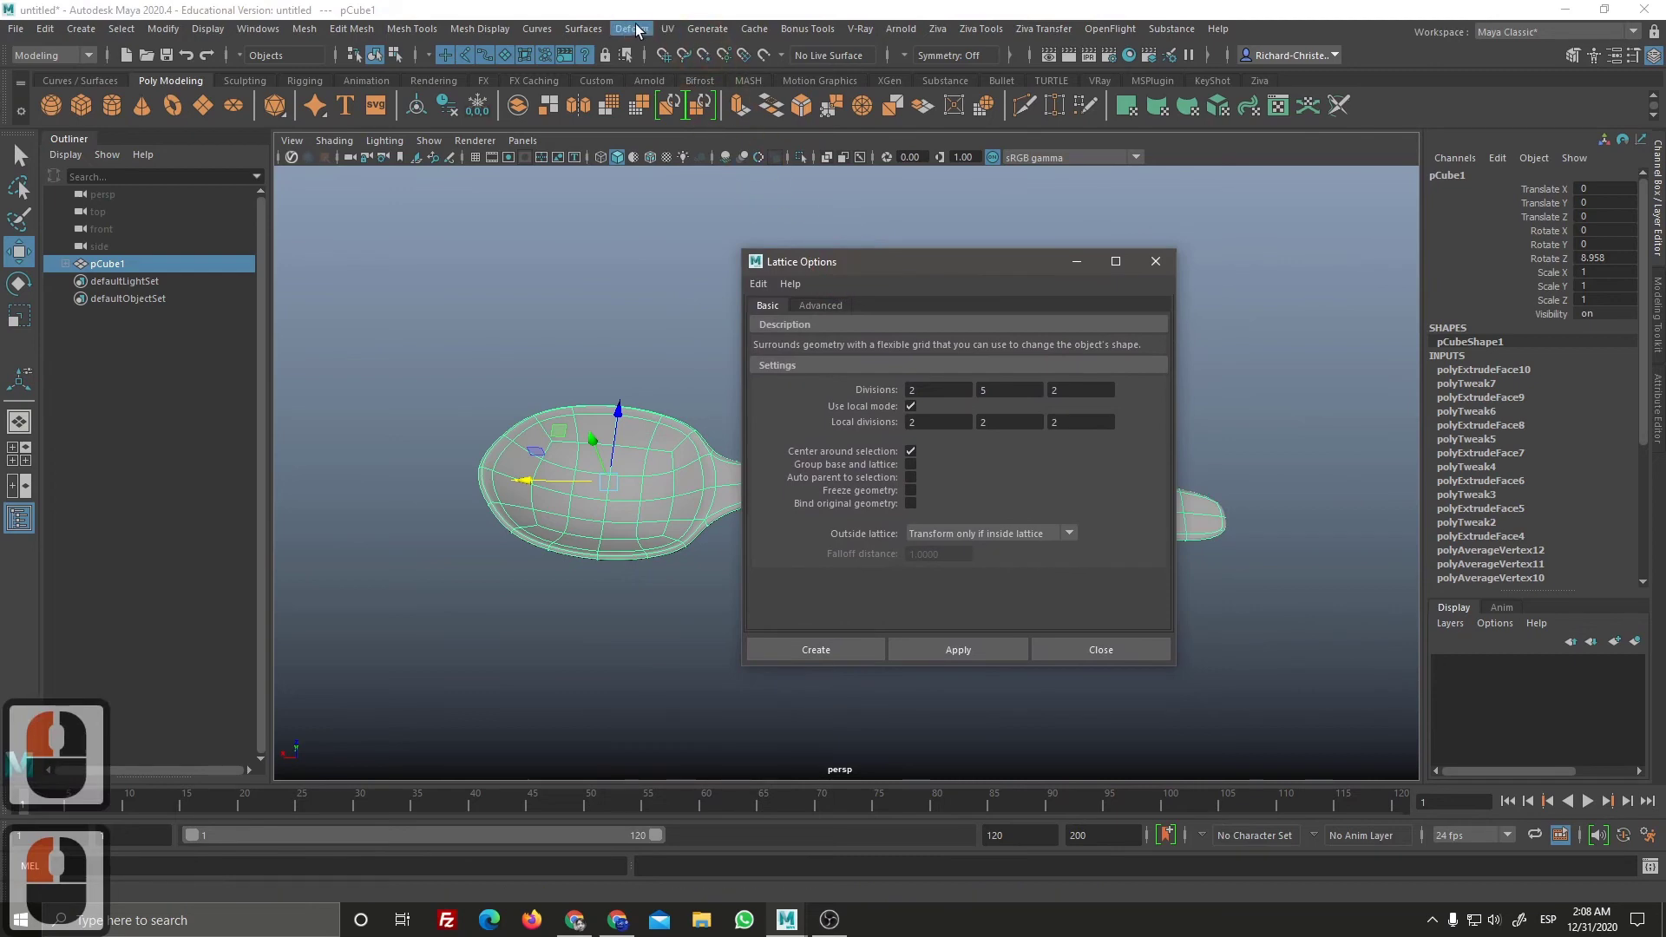
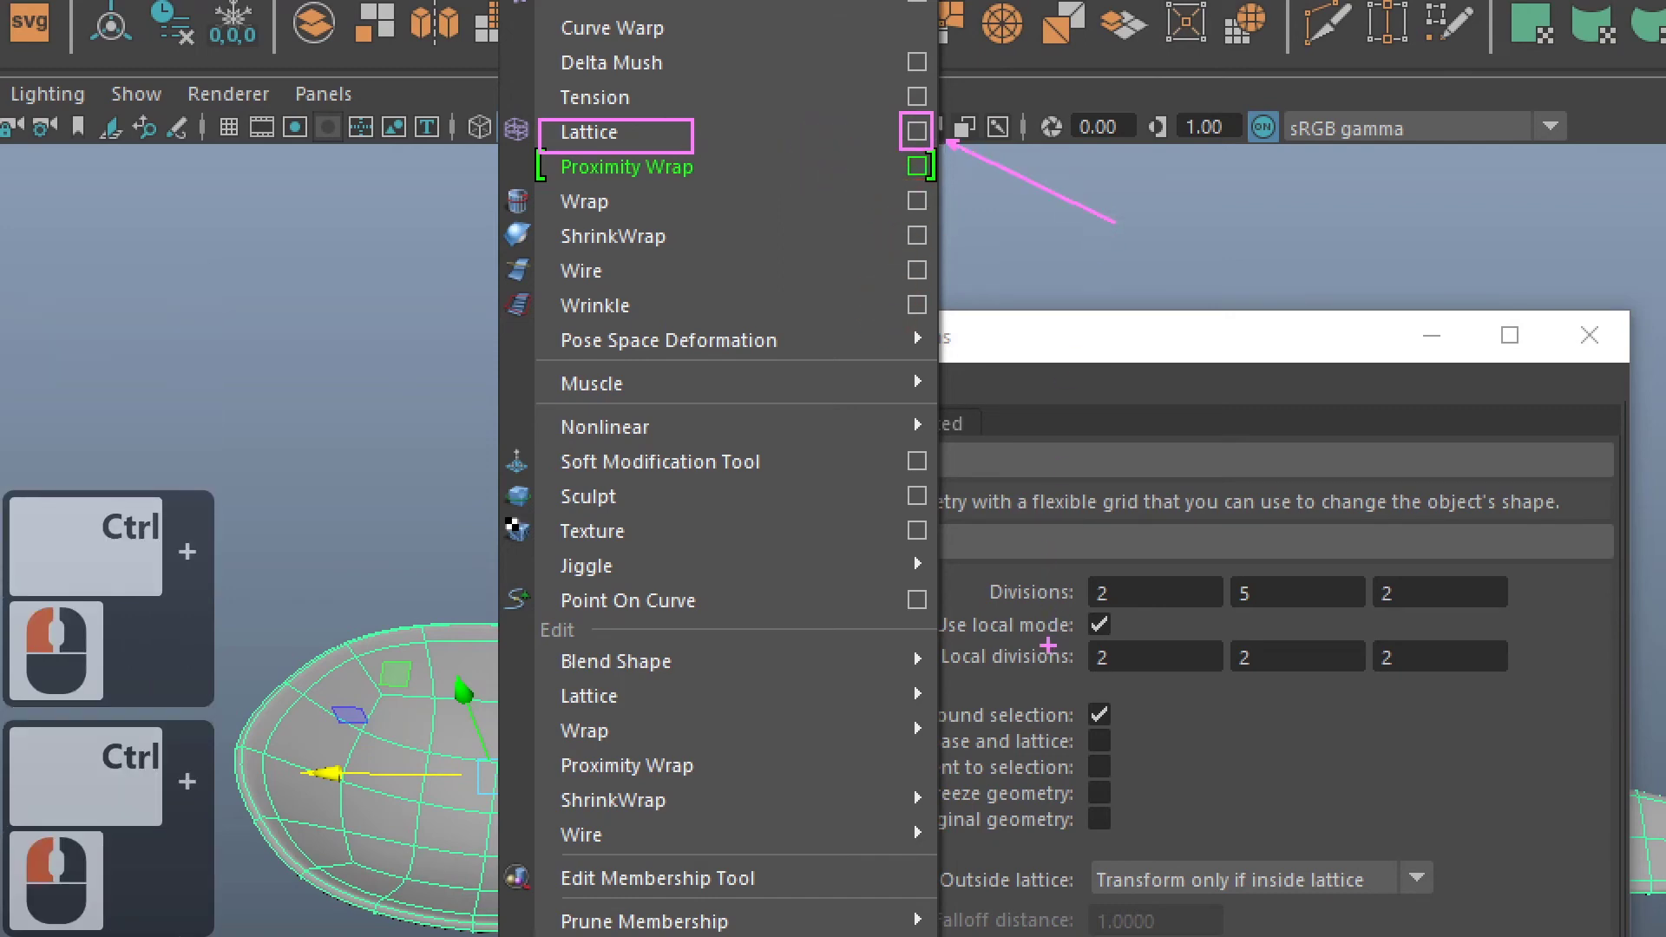
key(ctrl+F1)
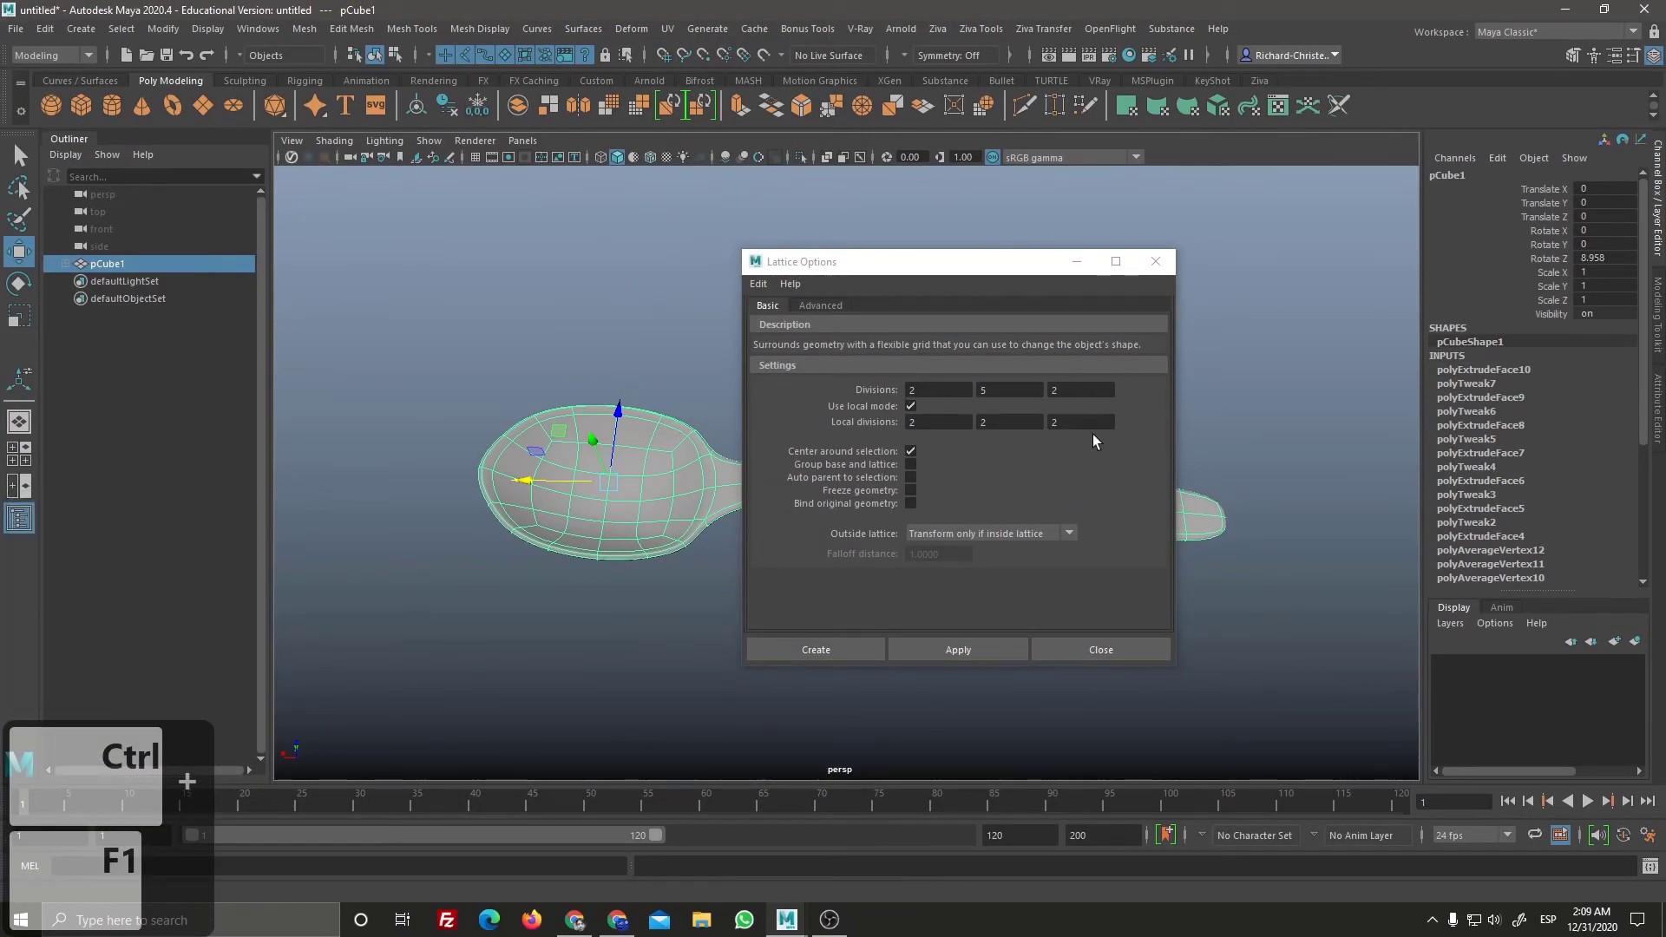
Step: Reset the Lattice Options to their default 2×5×2 divisions via Edit > Reset Settings
click(770, 295)
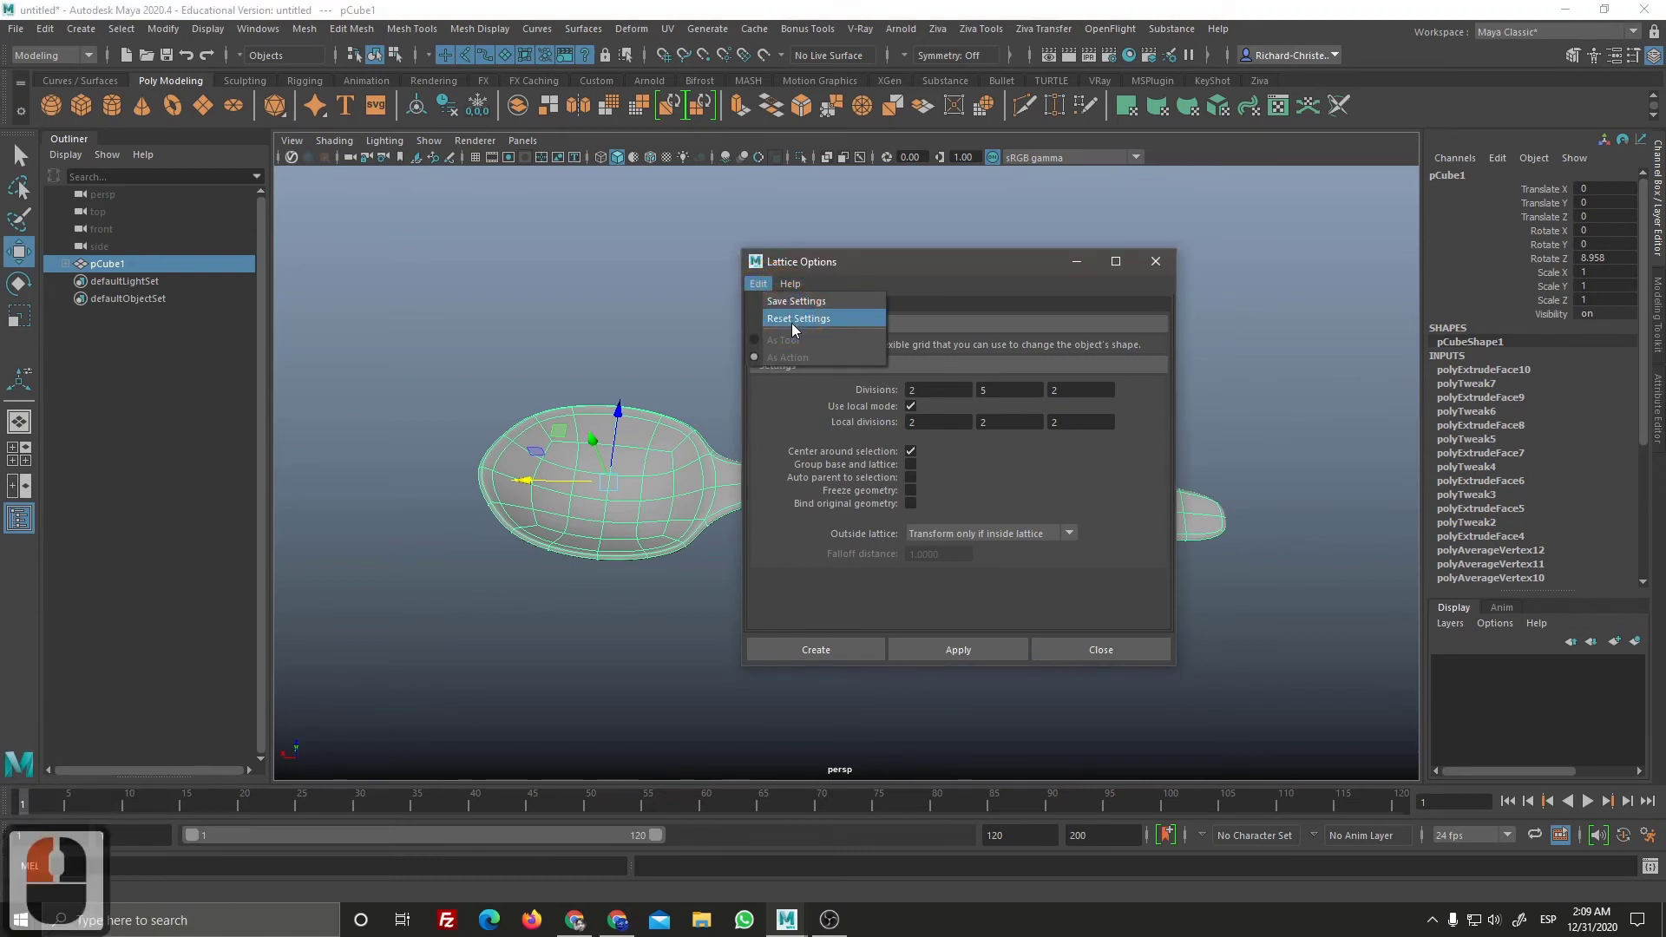
click(798, 324)
double_click(902, 350)
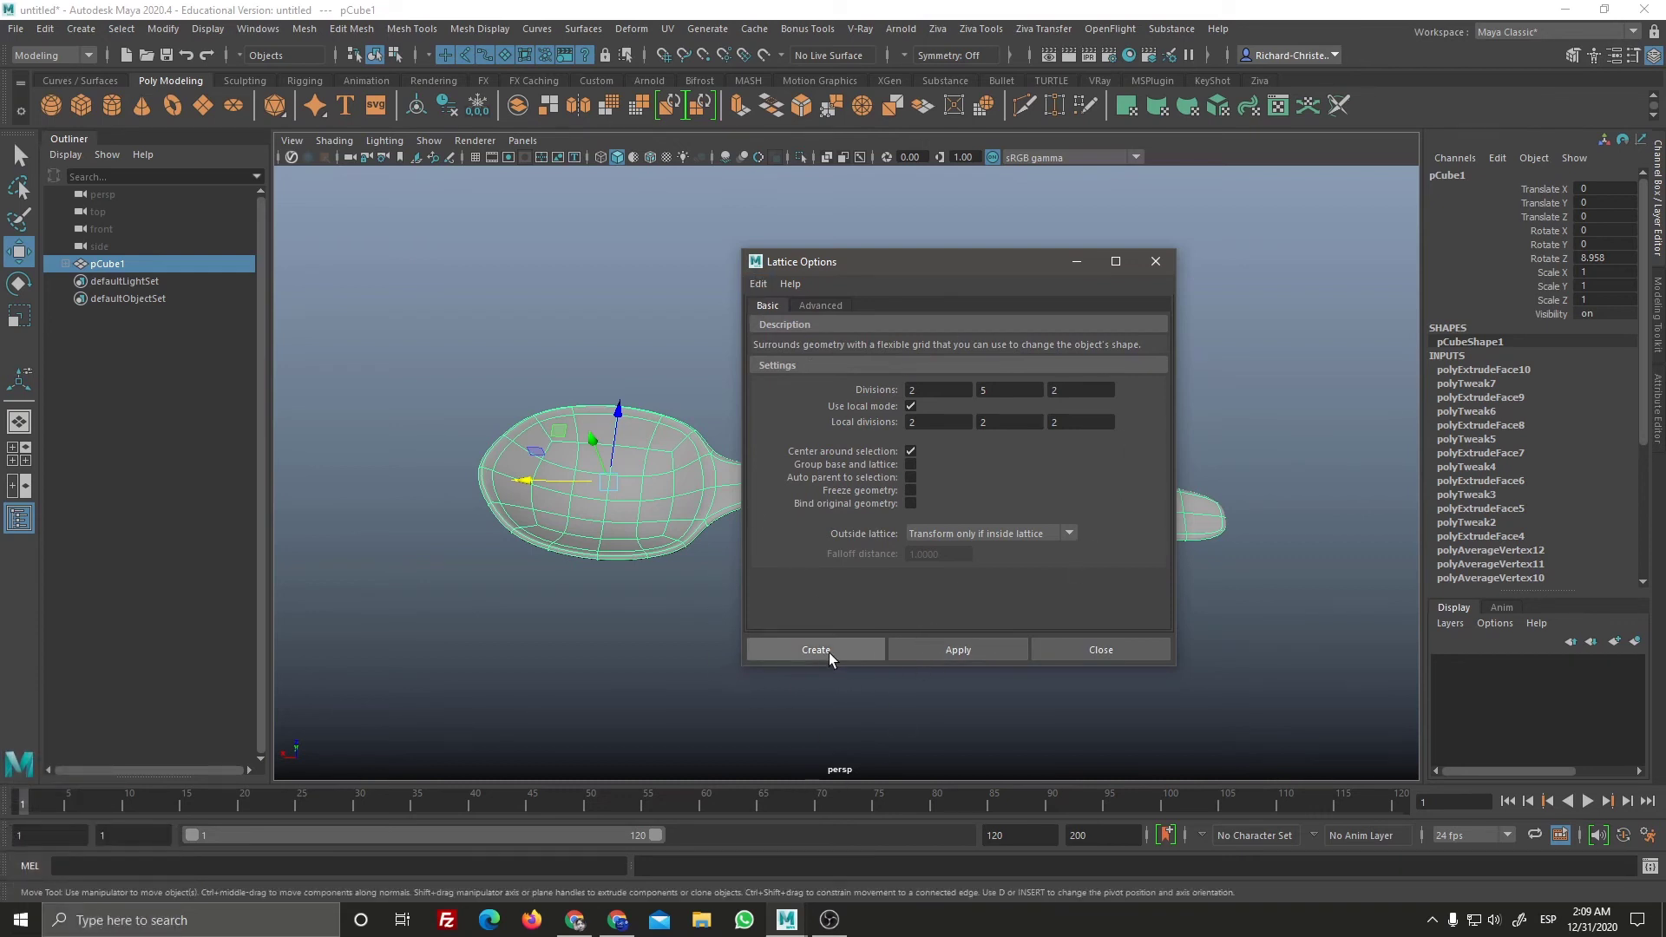
Step: Create a 2×5×2 ffd1Lattice around the spoon, inspect it, then undo it
click(840, 657)
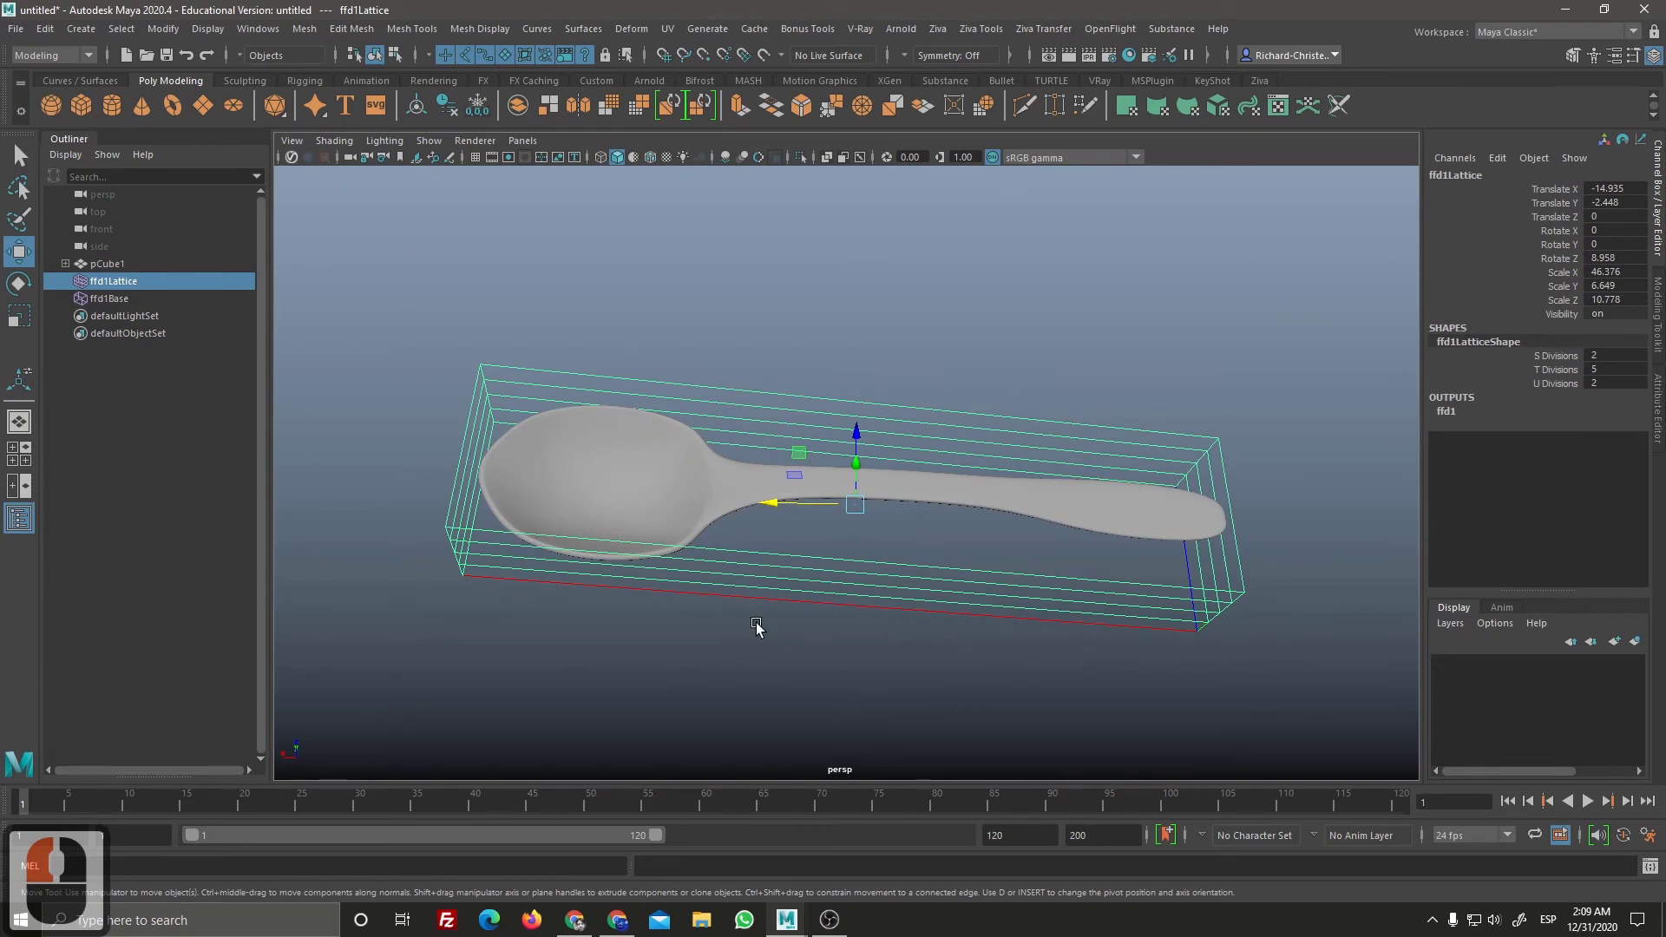
click(792, 646)
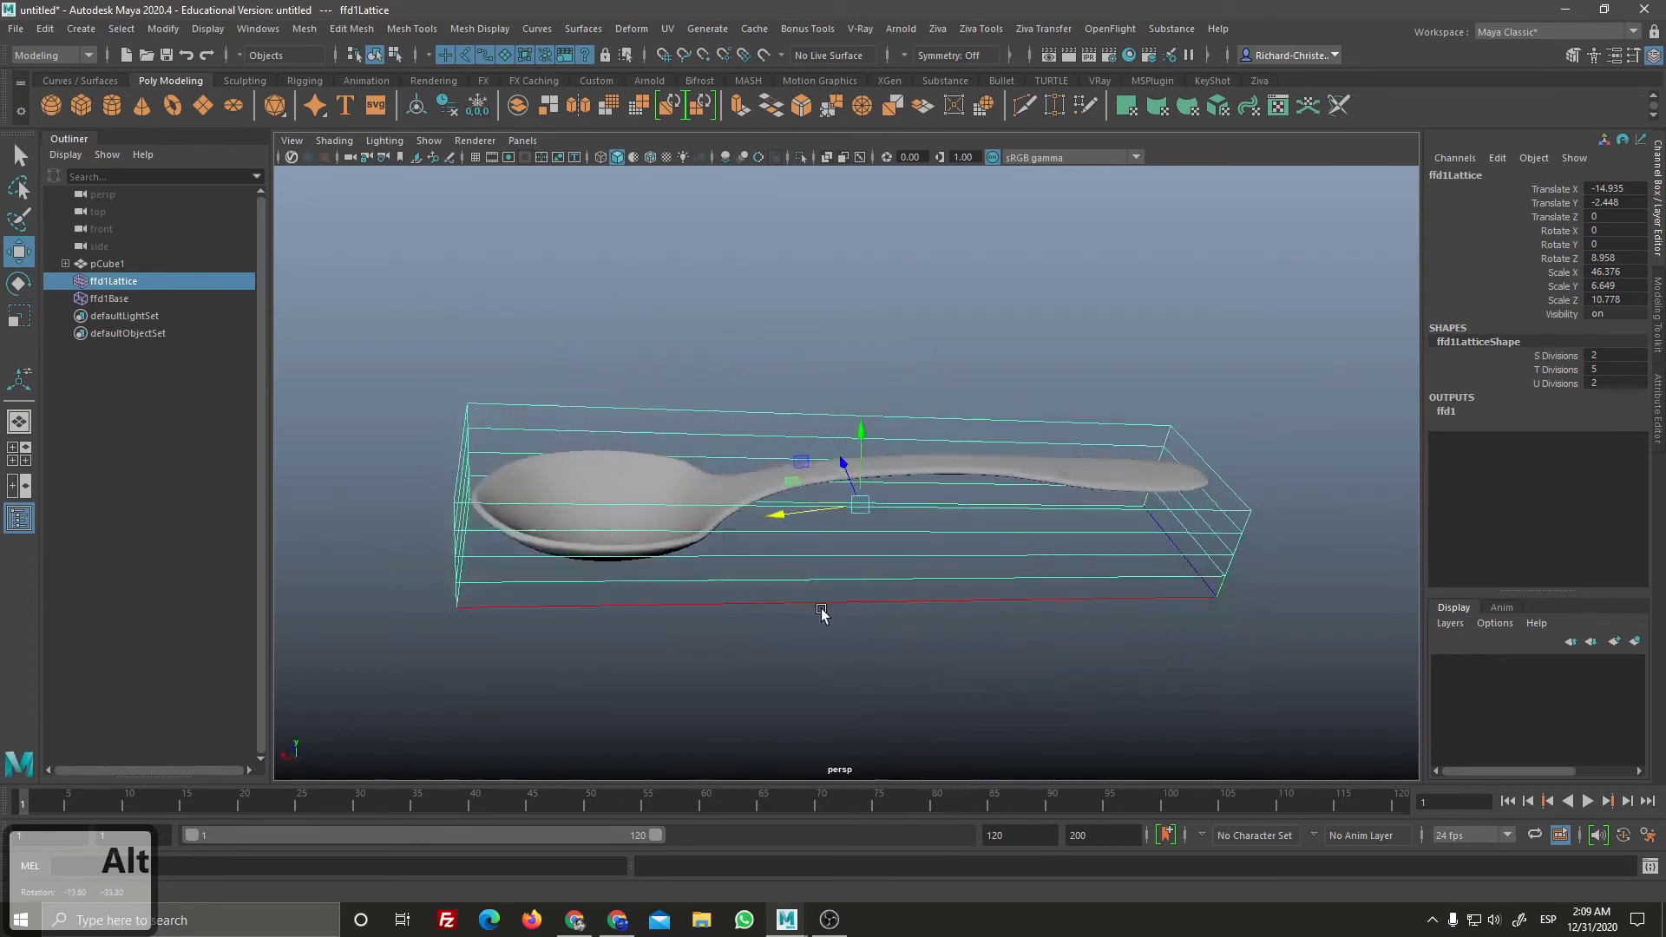
click(830, 616)
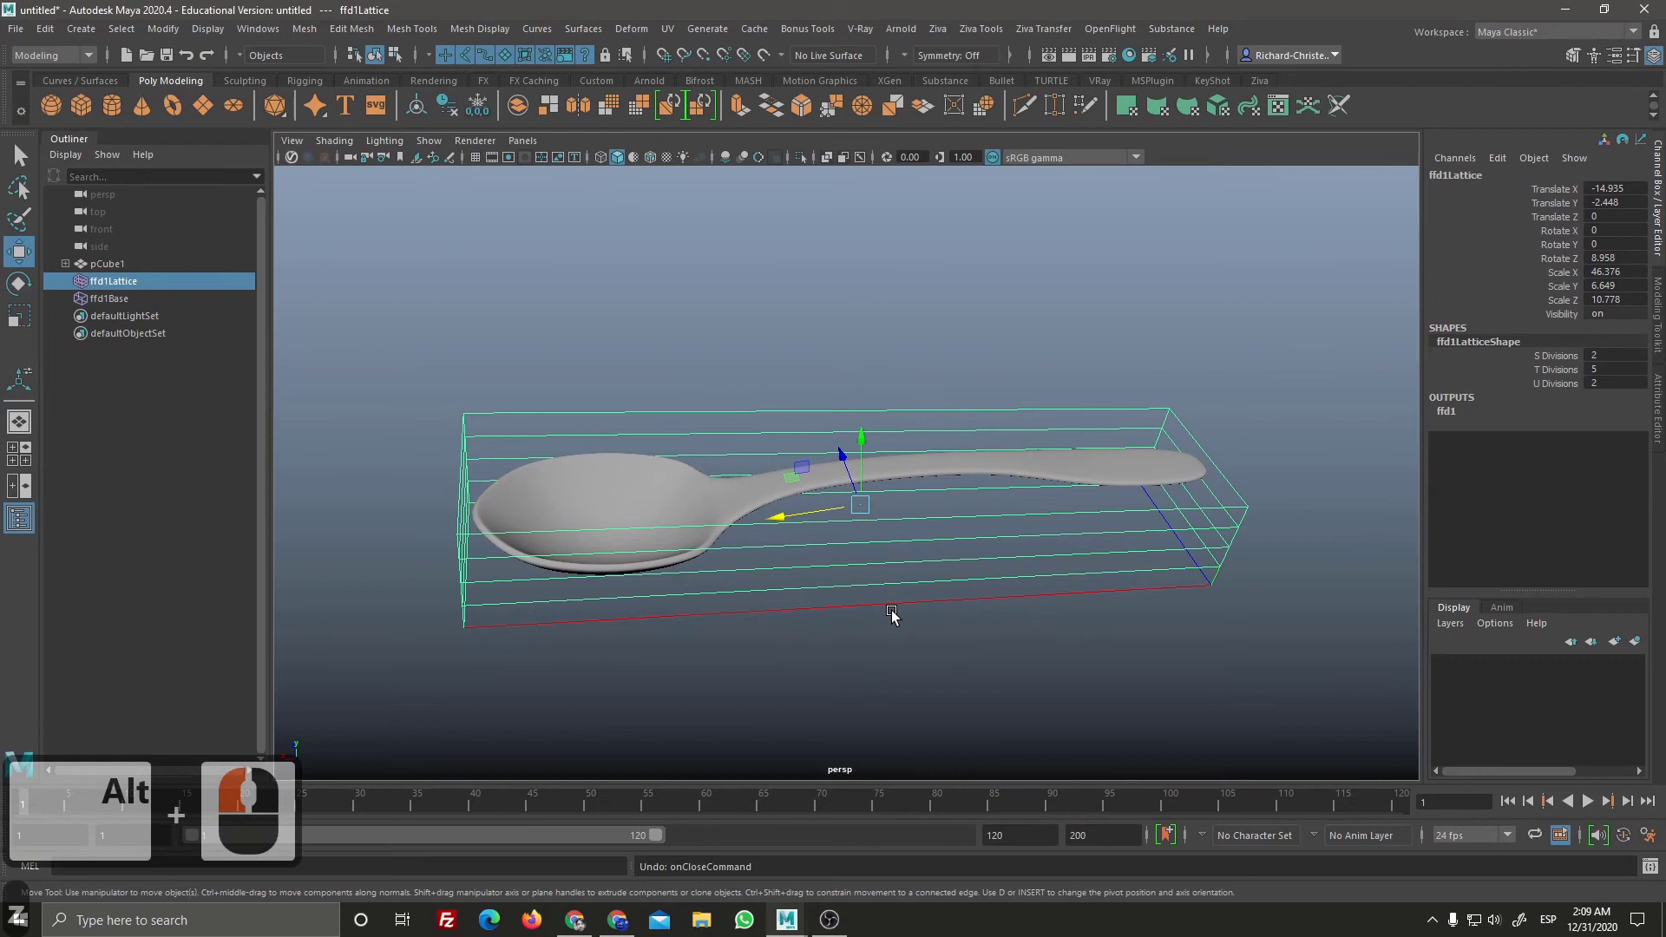
key(ctrl+z)
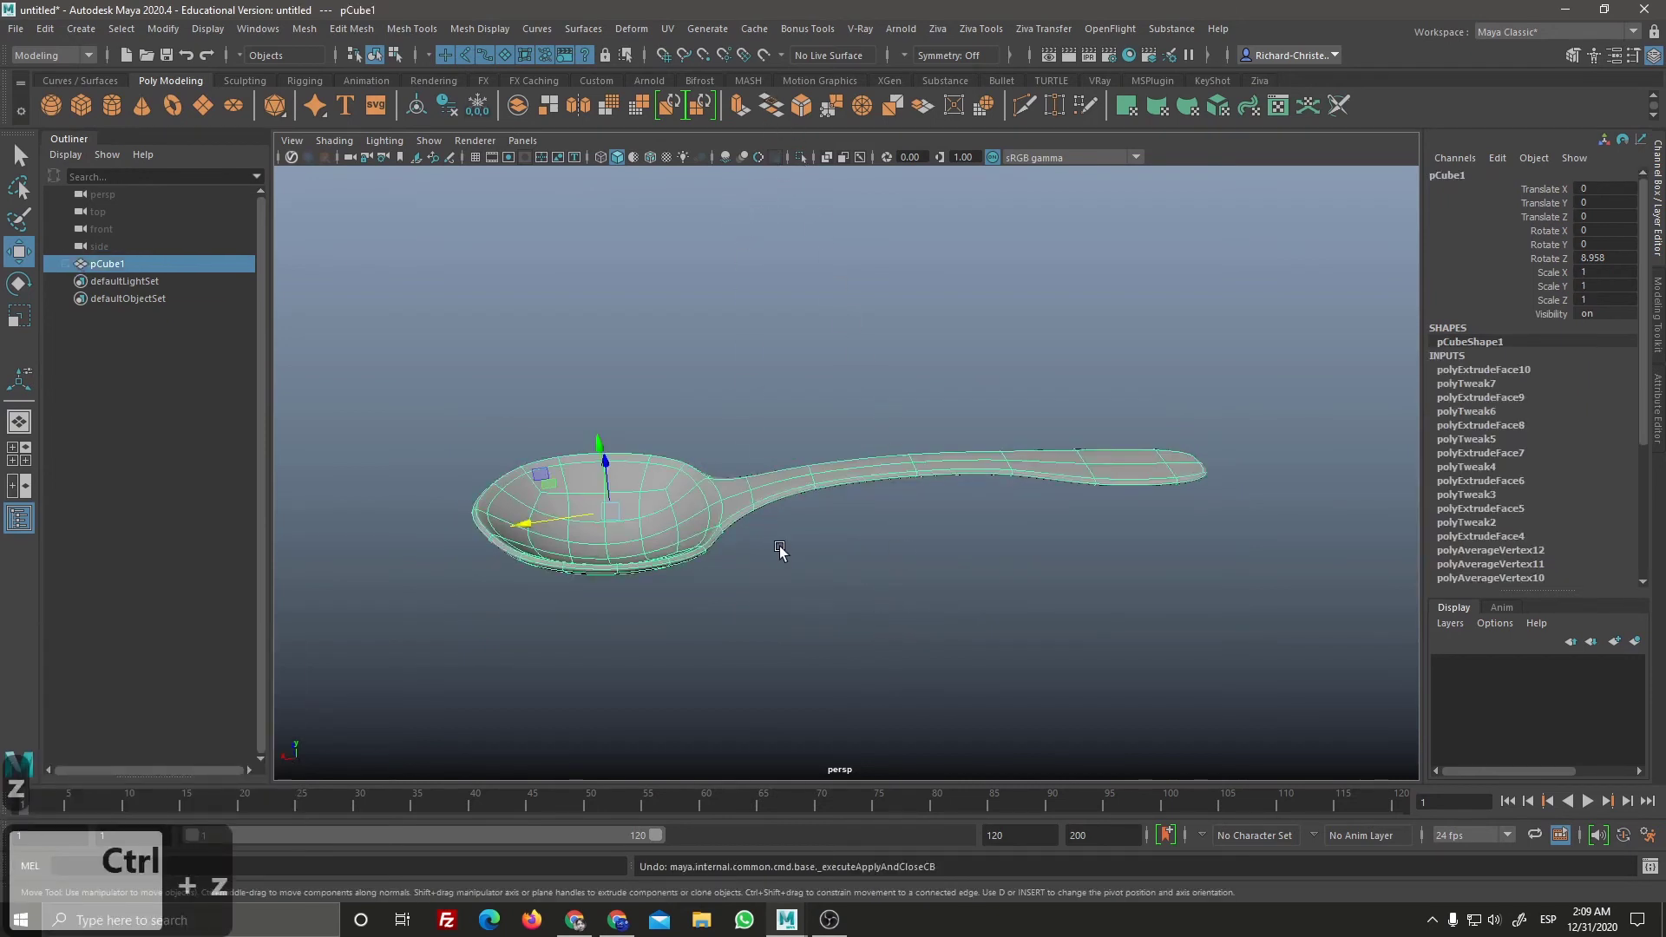
drag(815, 490, 743, 240)
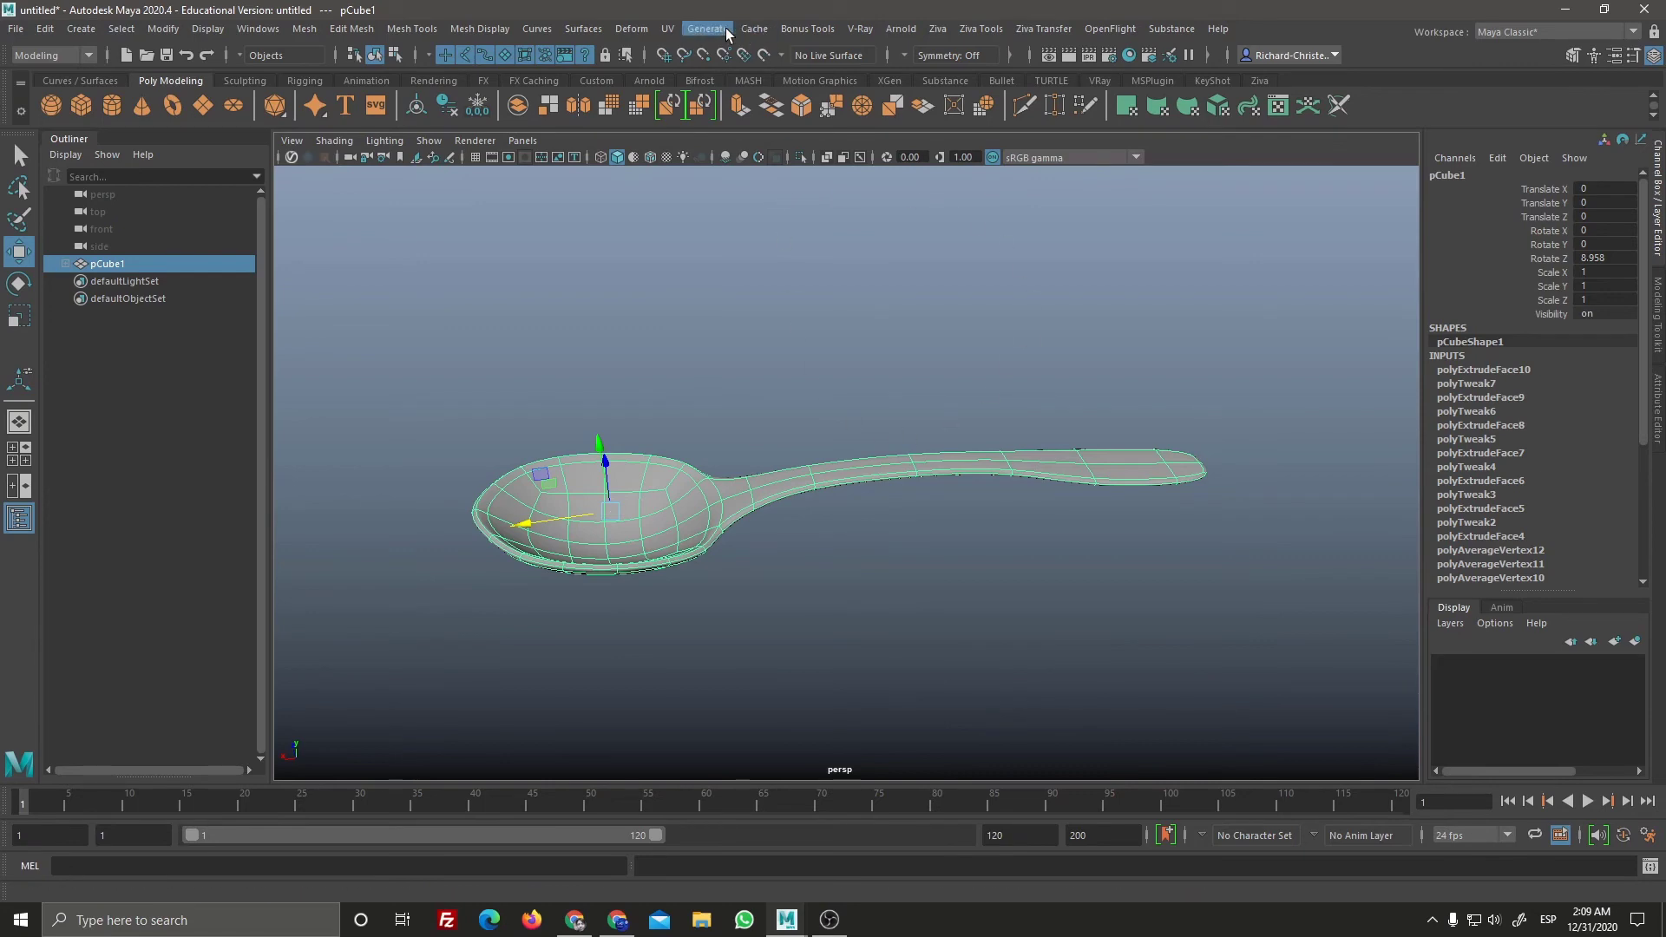
Step: Reopen the Lattice Options and set the first Divisions count to 4
drag(722, 36, 822, 167)
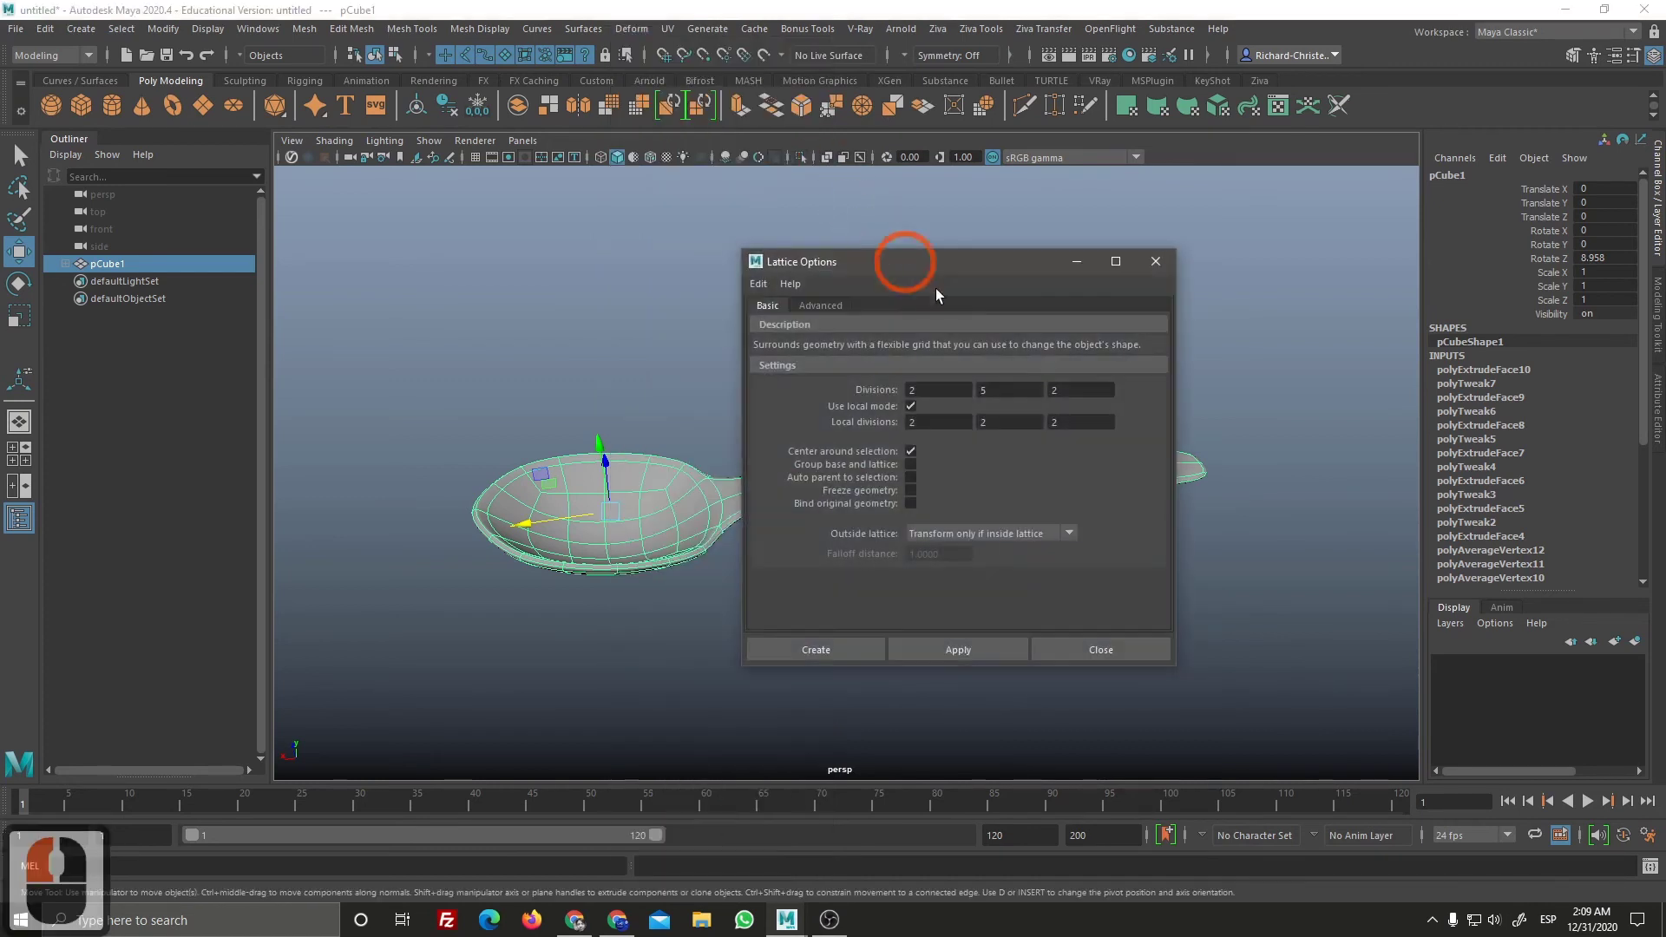
click(819, 441)
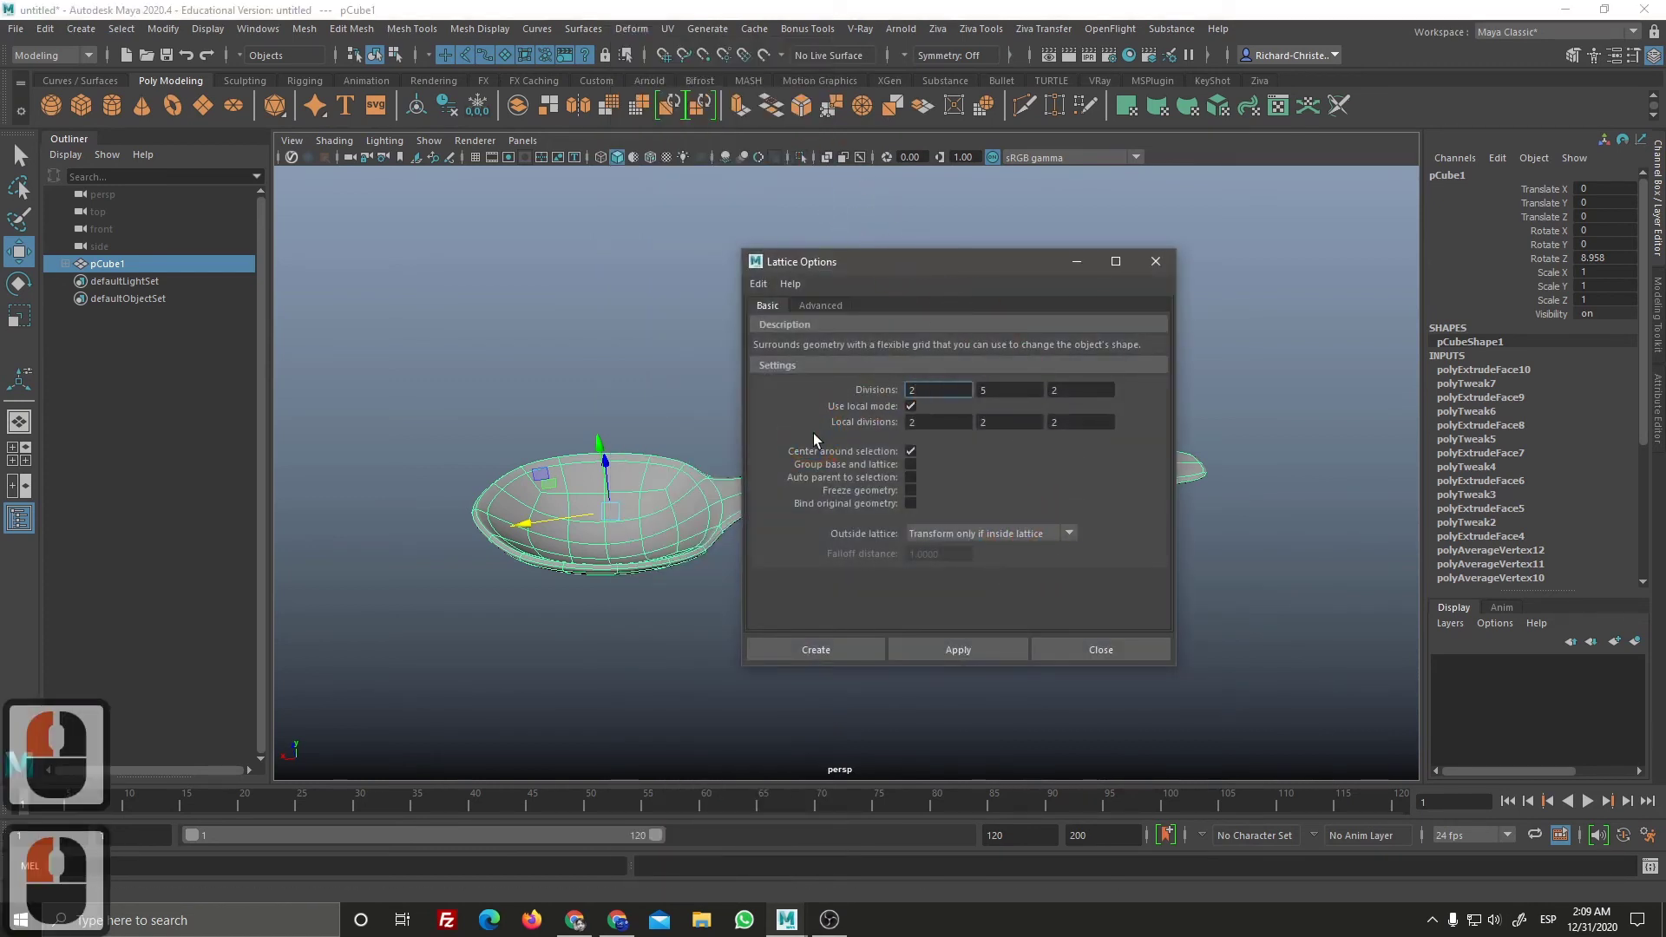
key(4)
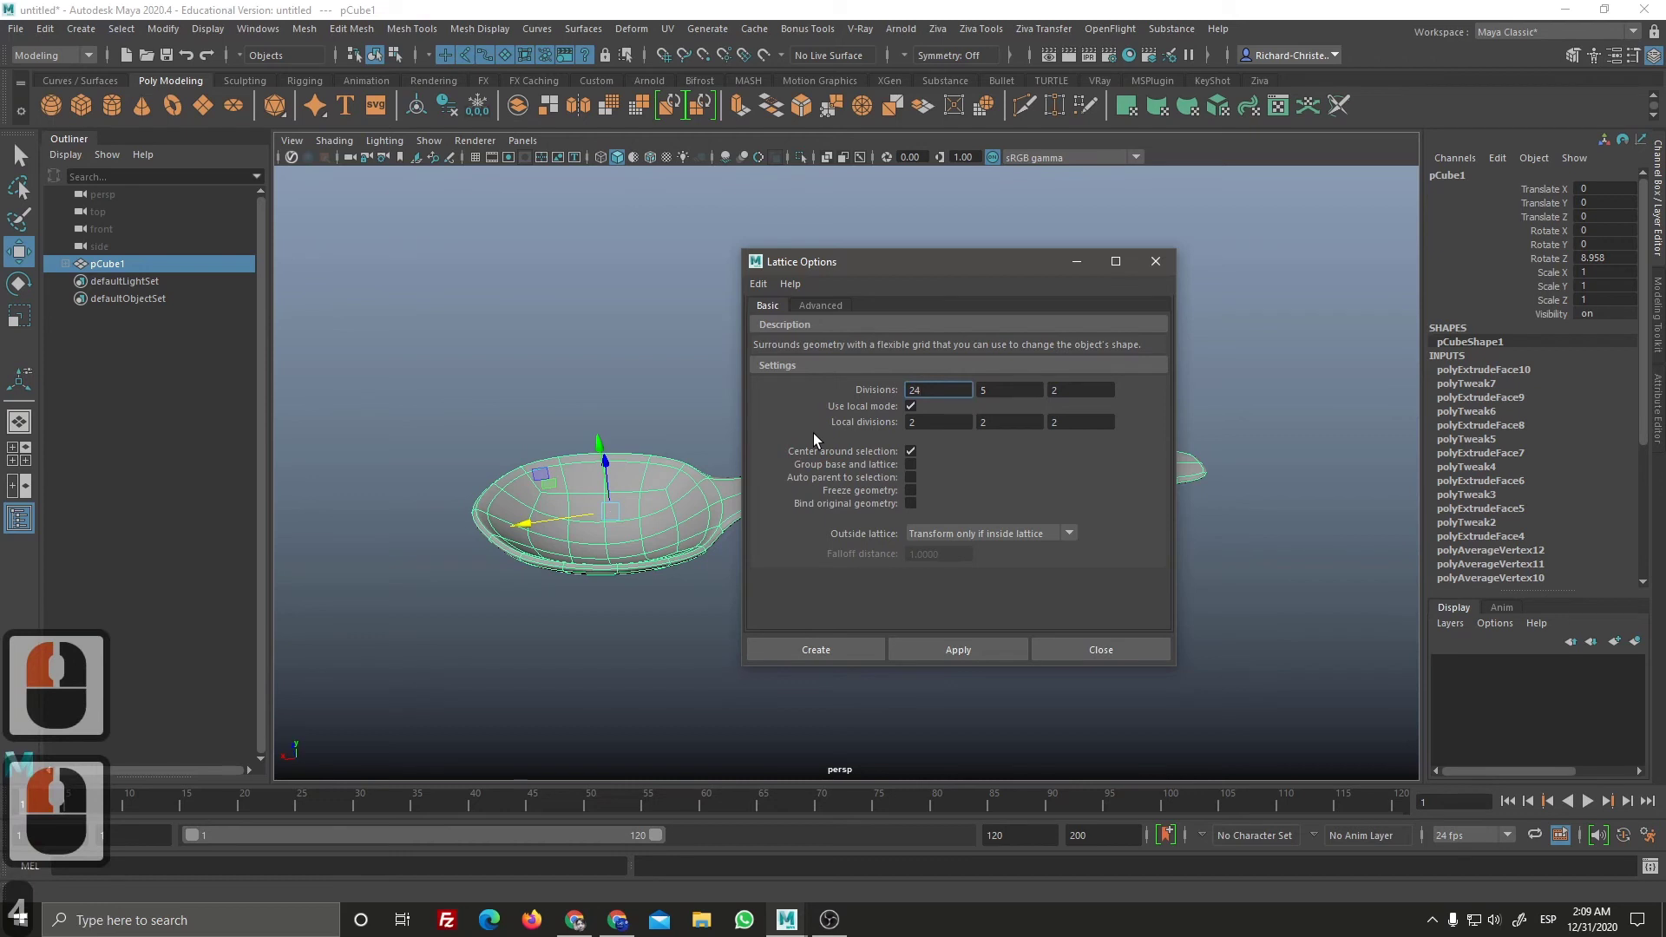
key(BackSpace)
key(BackSpace)
key(4)
key(Return)
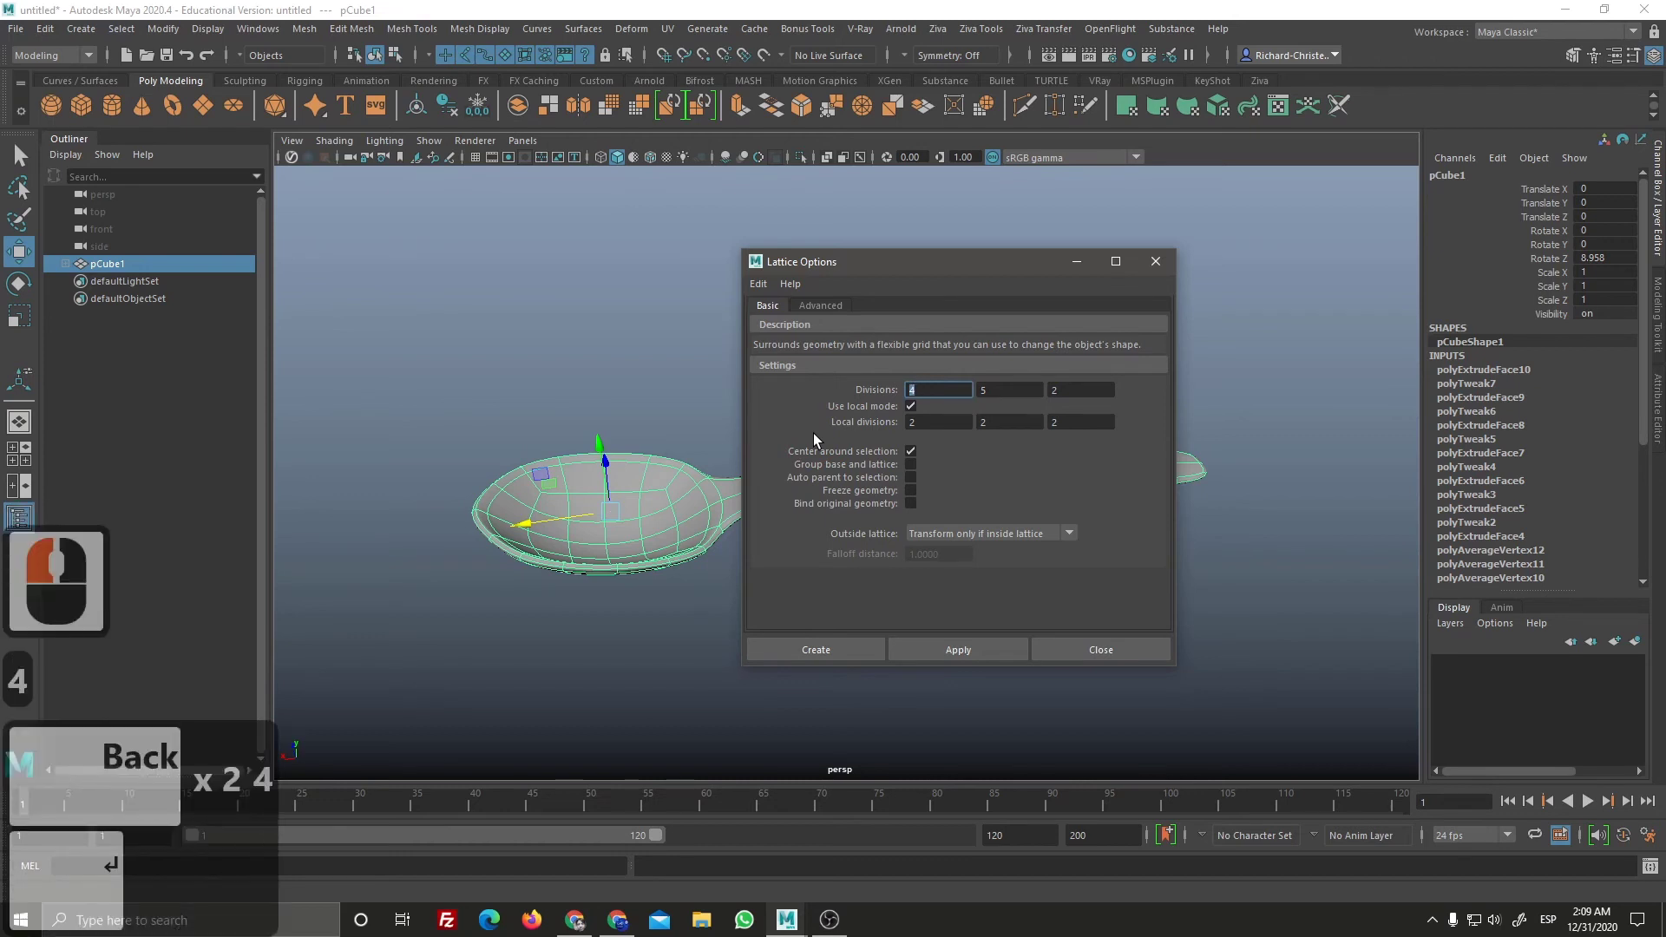
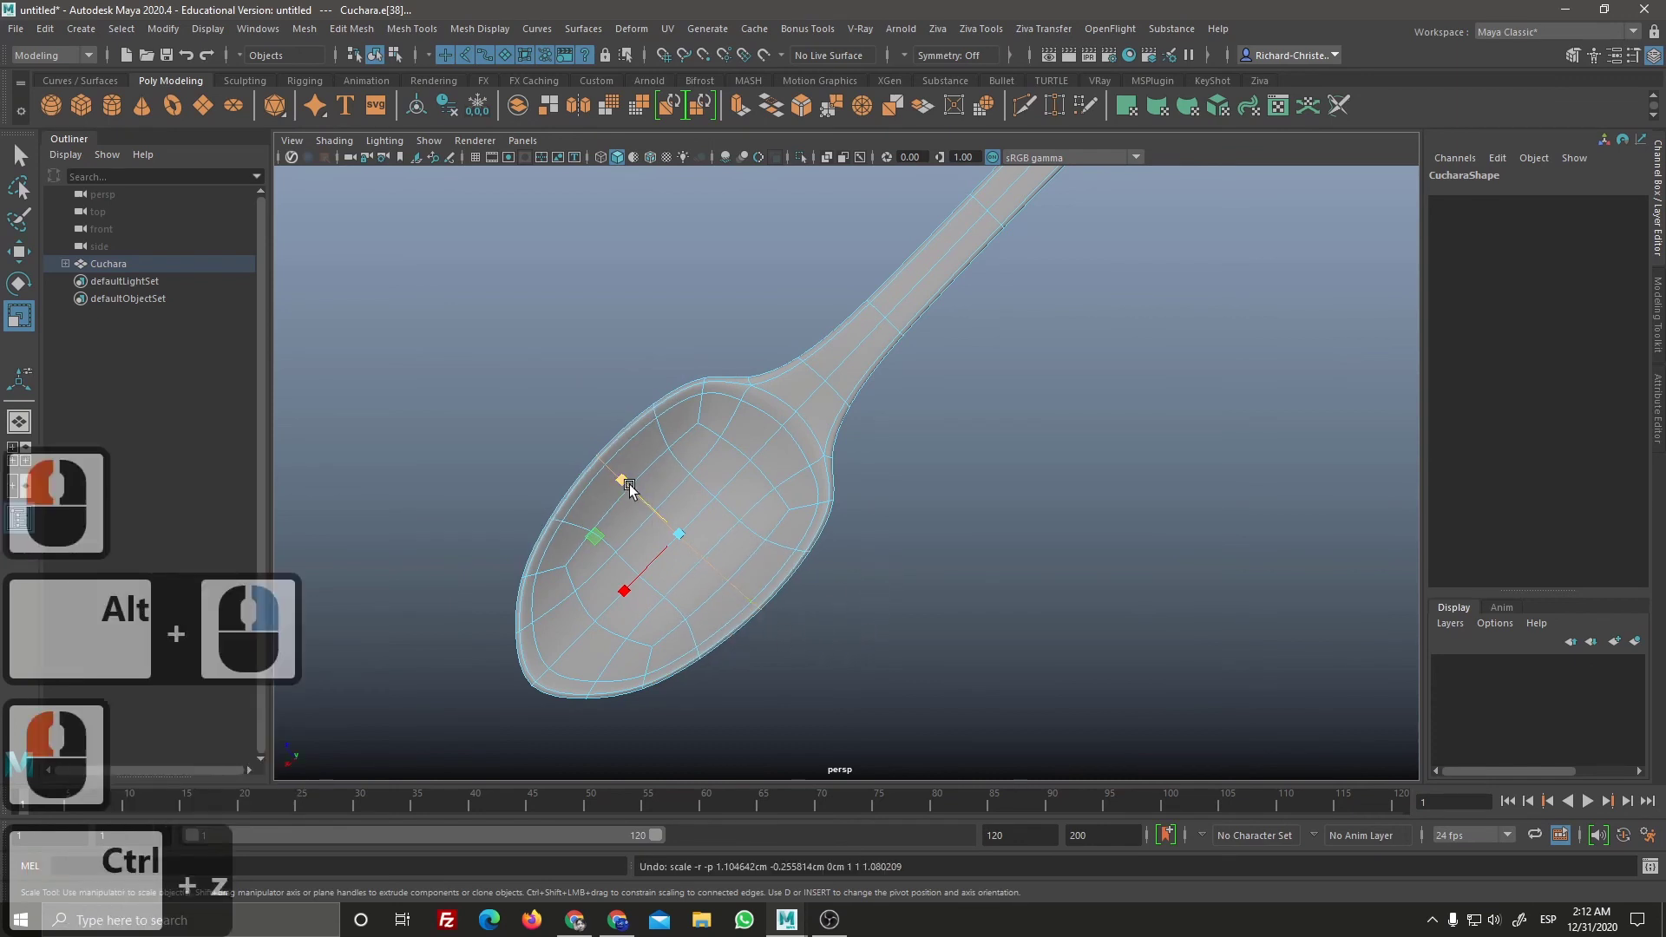
Step: Switch the spoon into vertex mode and pick the handle vertices to reshape
click(625, 482)
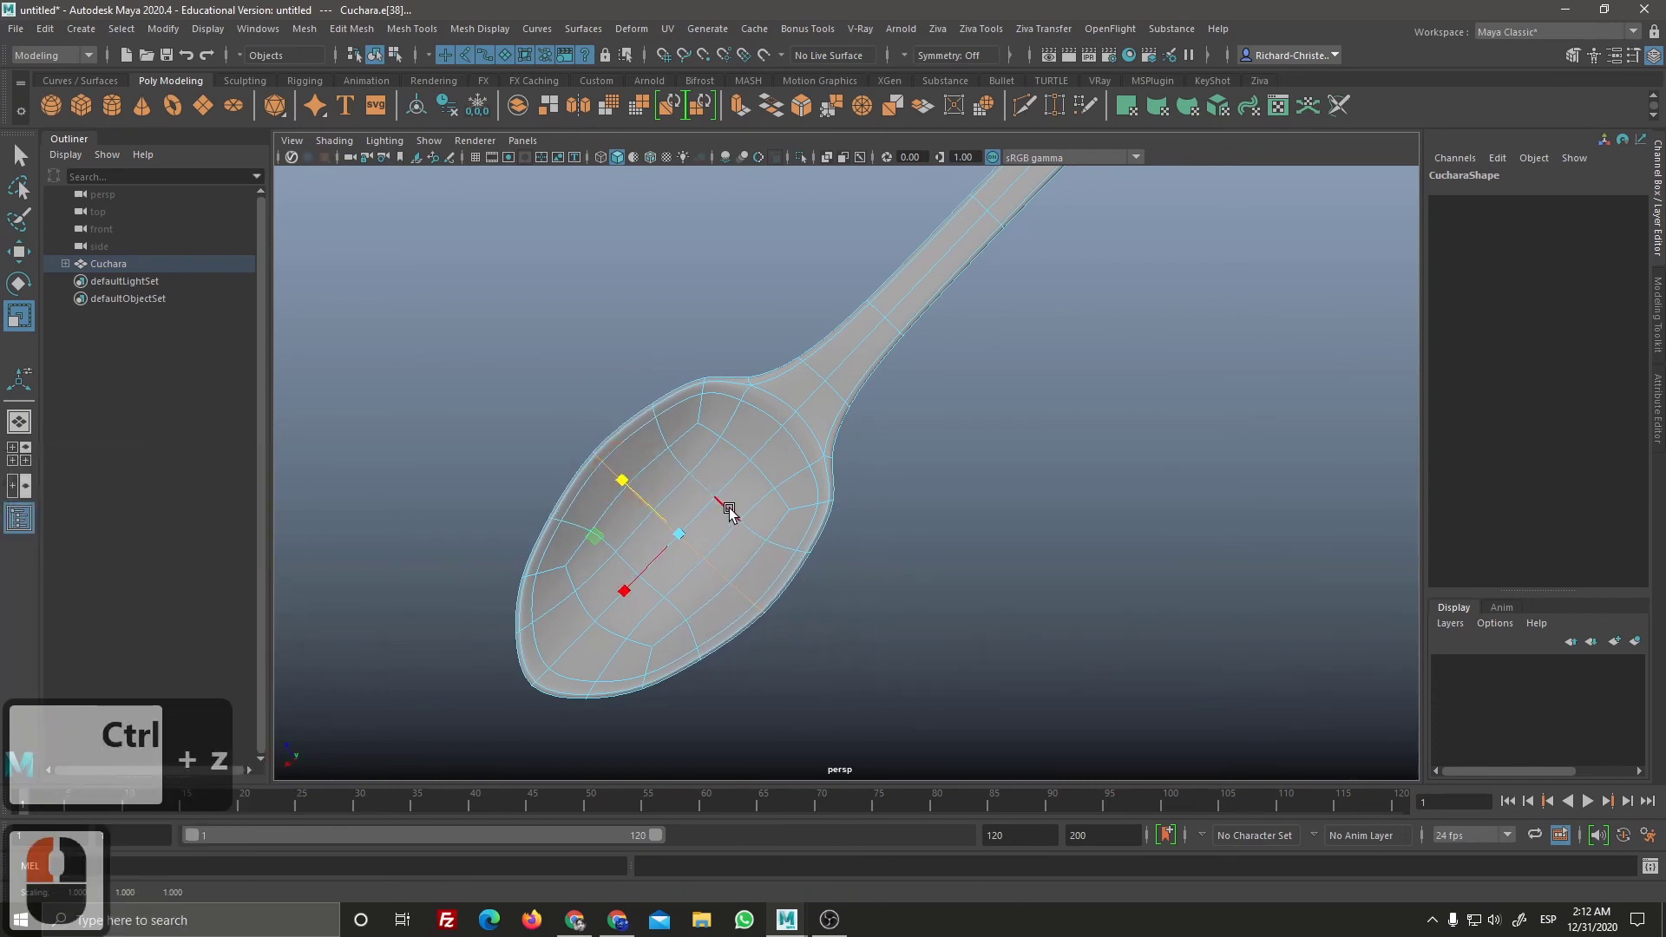
click(732, 513)
click(746, 520)
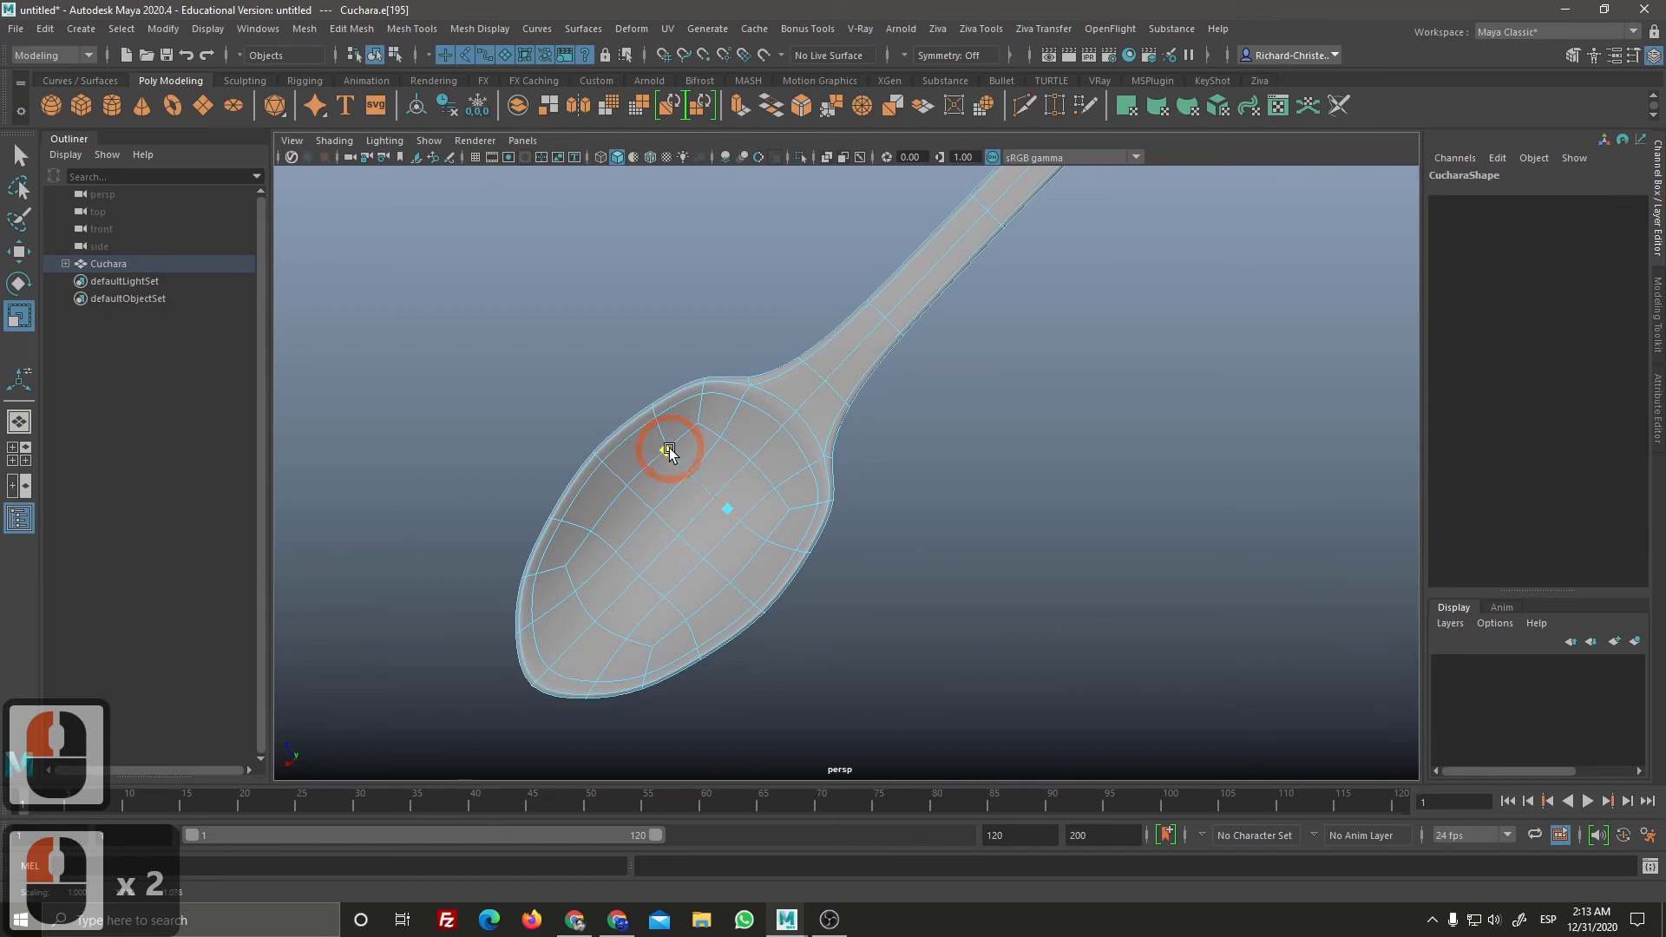
click(671, 446)
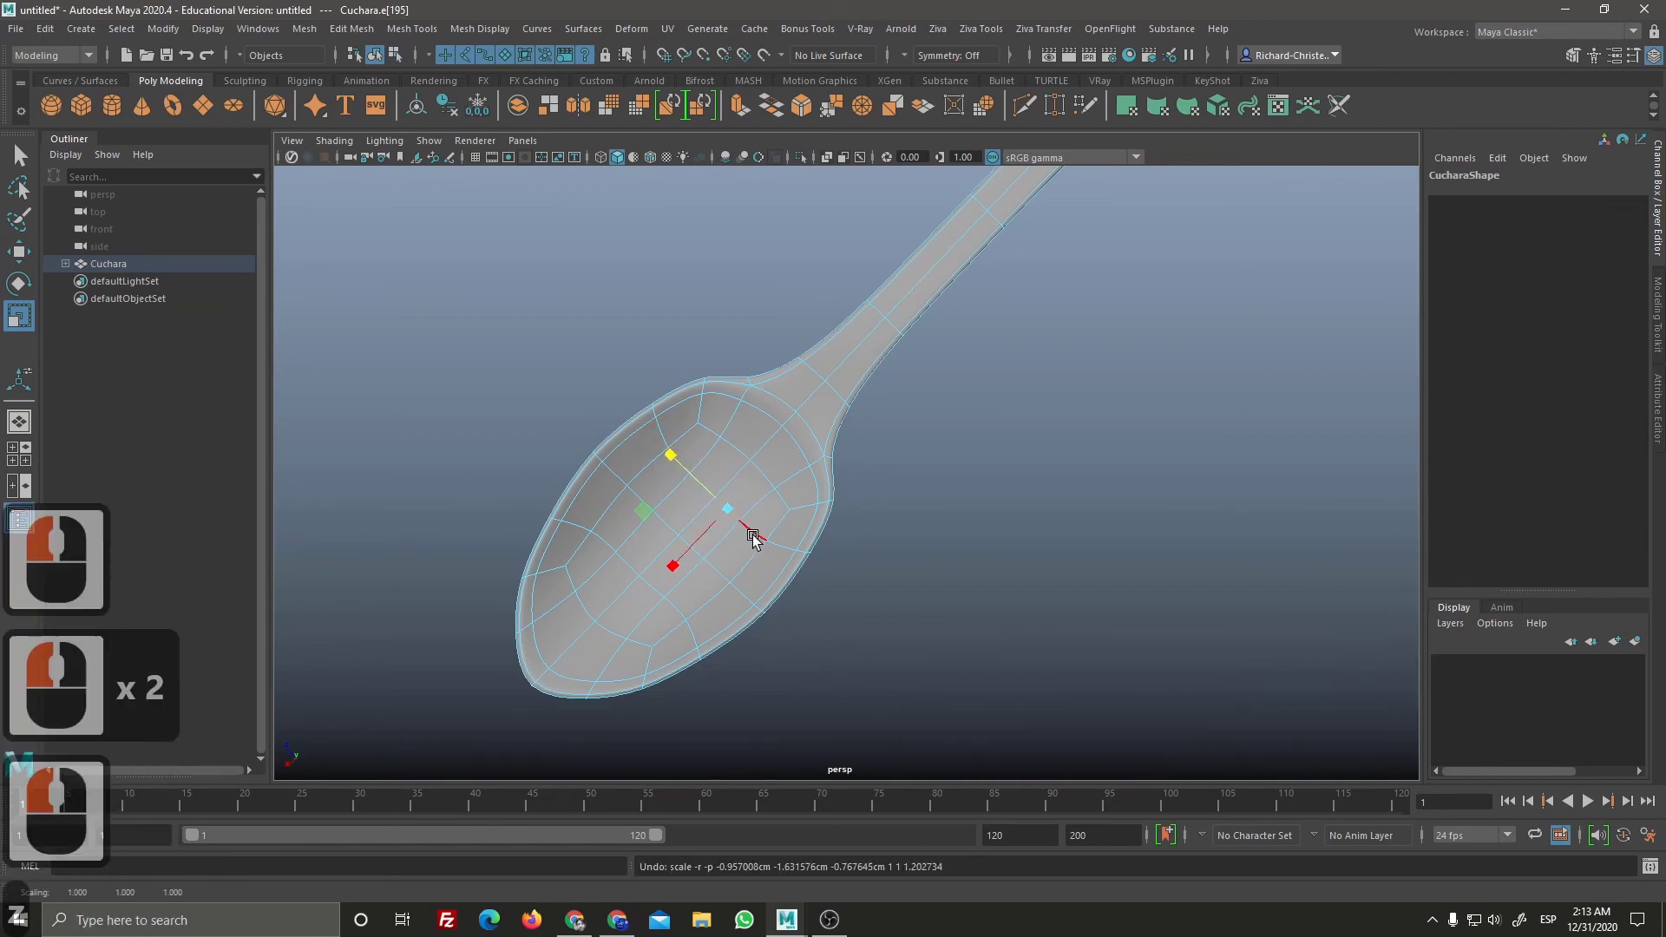
click(756, 533)
double_click(755, 541)
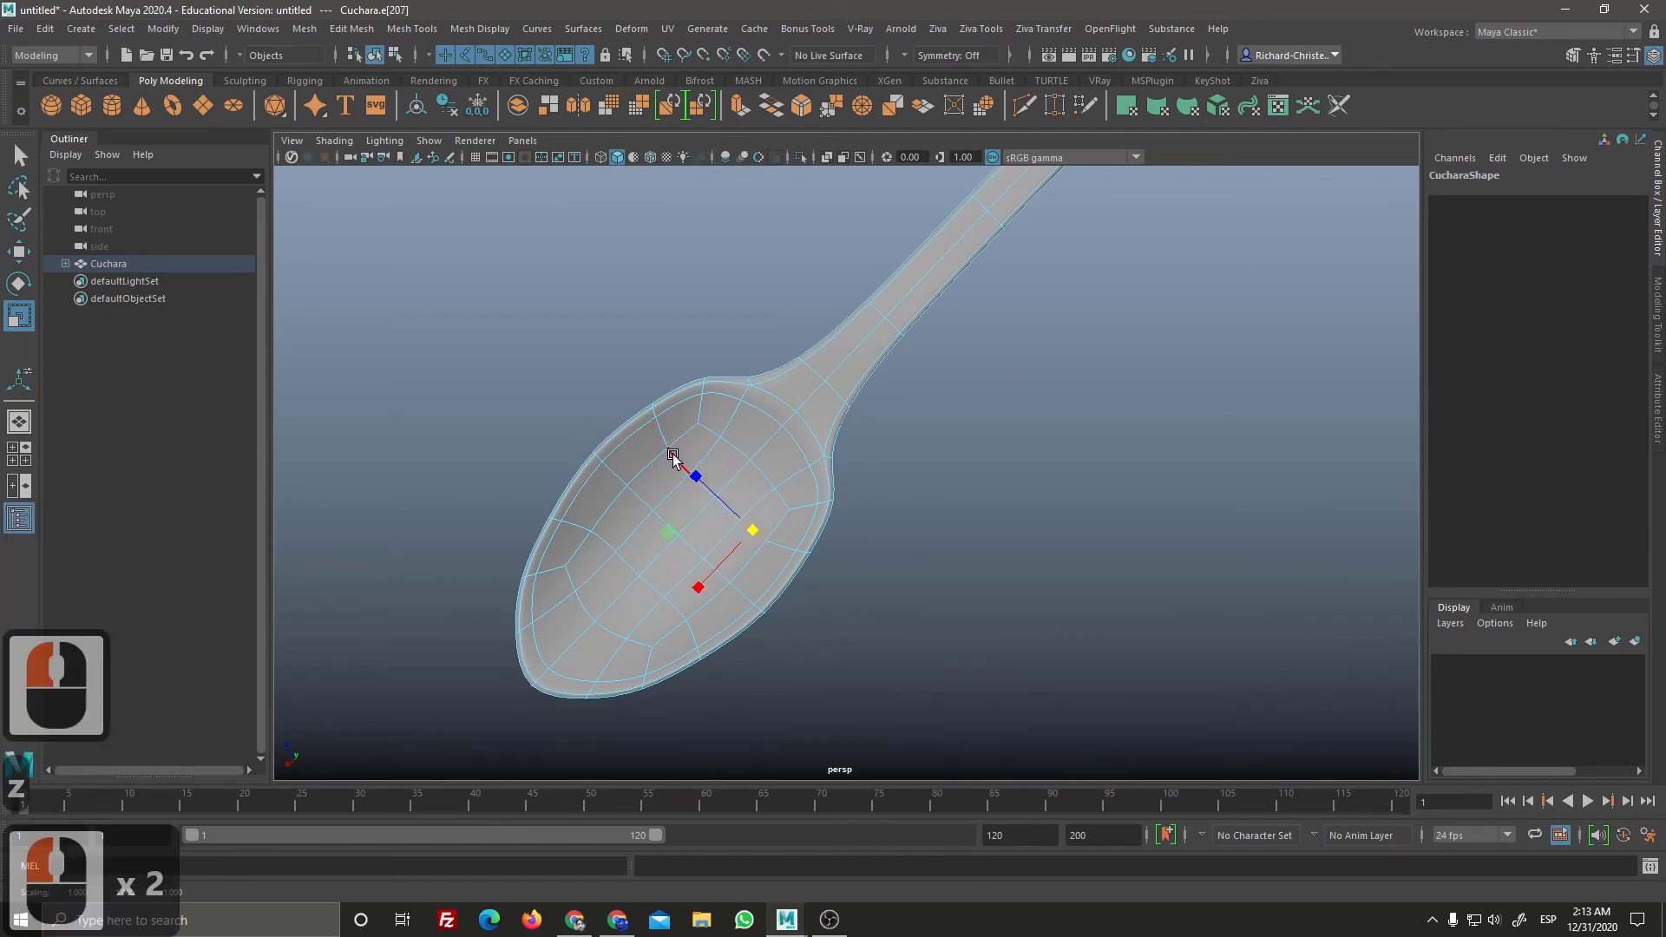
key(z)
double_click(681, 463)
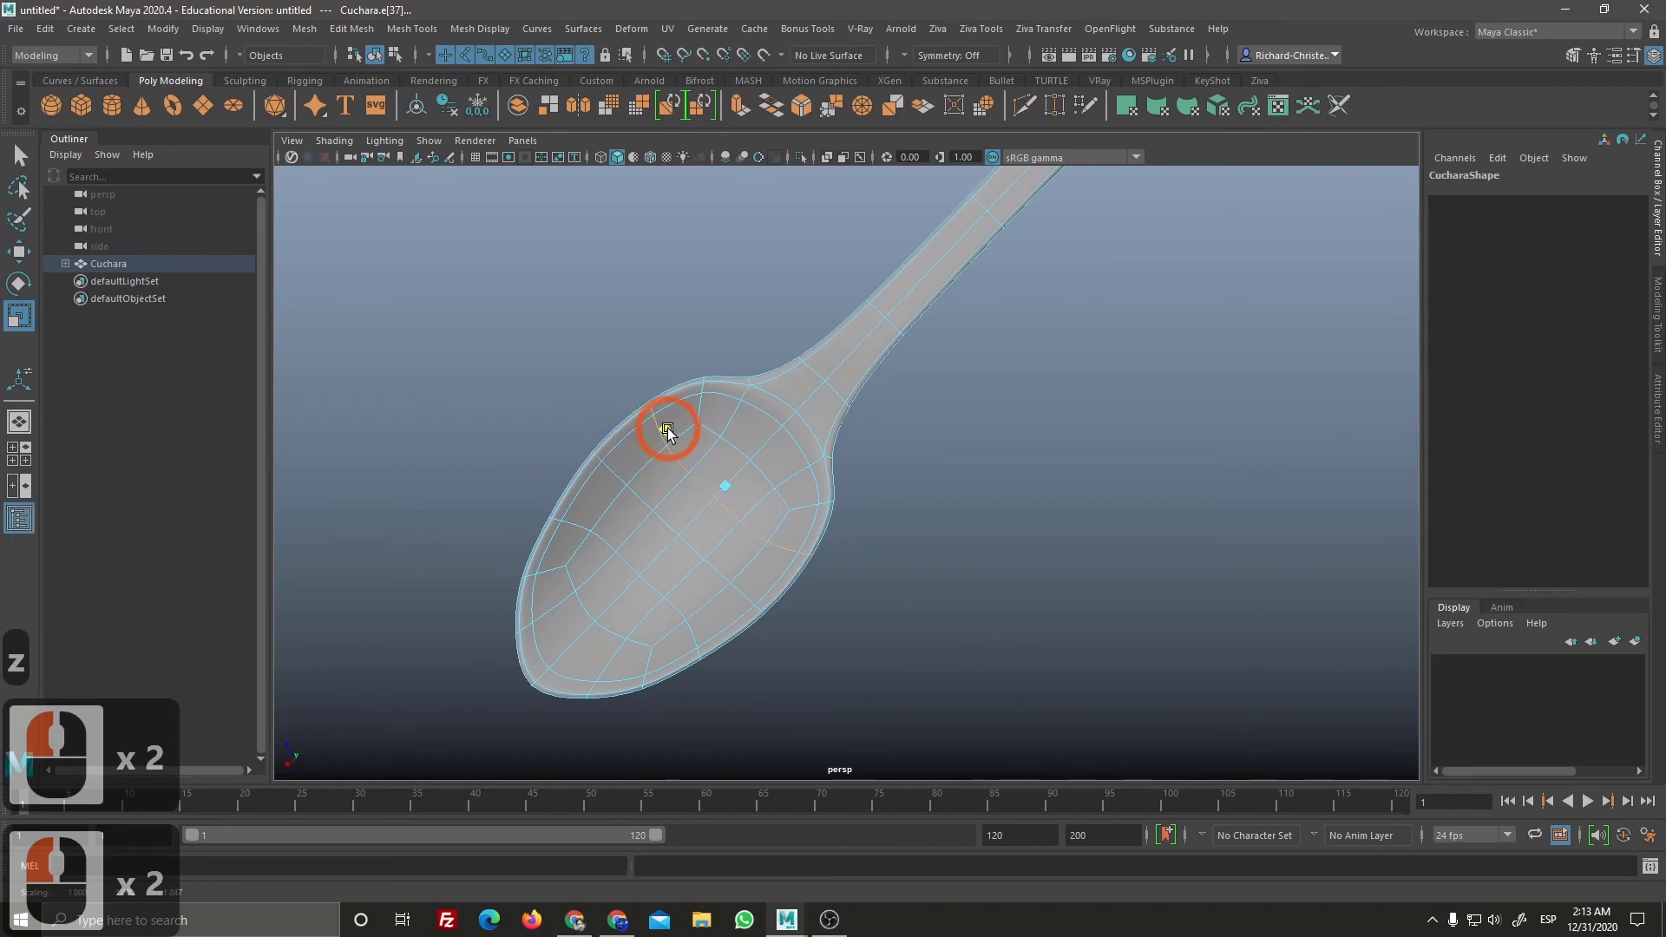
click(677, 435)
right_click(778, 629)
click(911, 559)
click(905, 496)
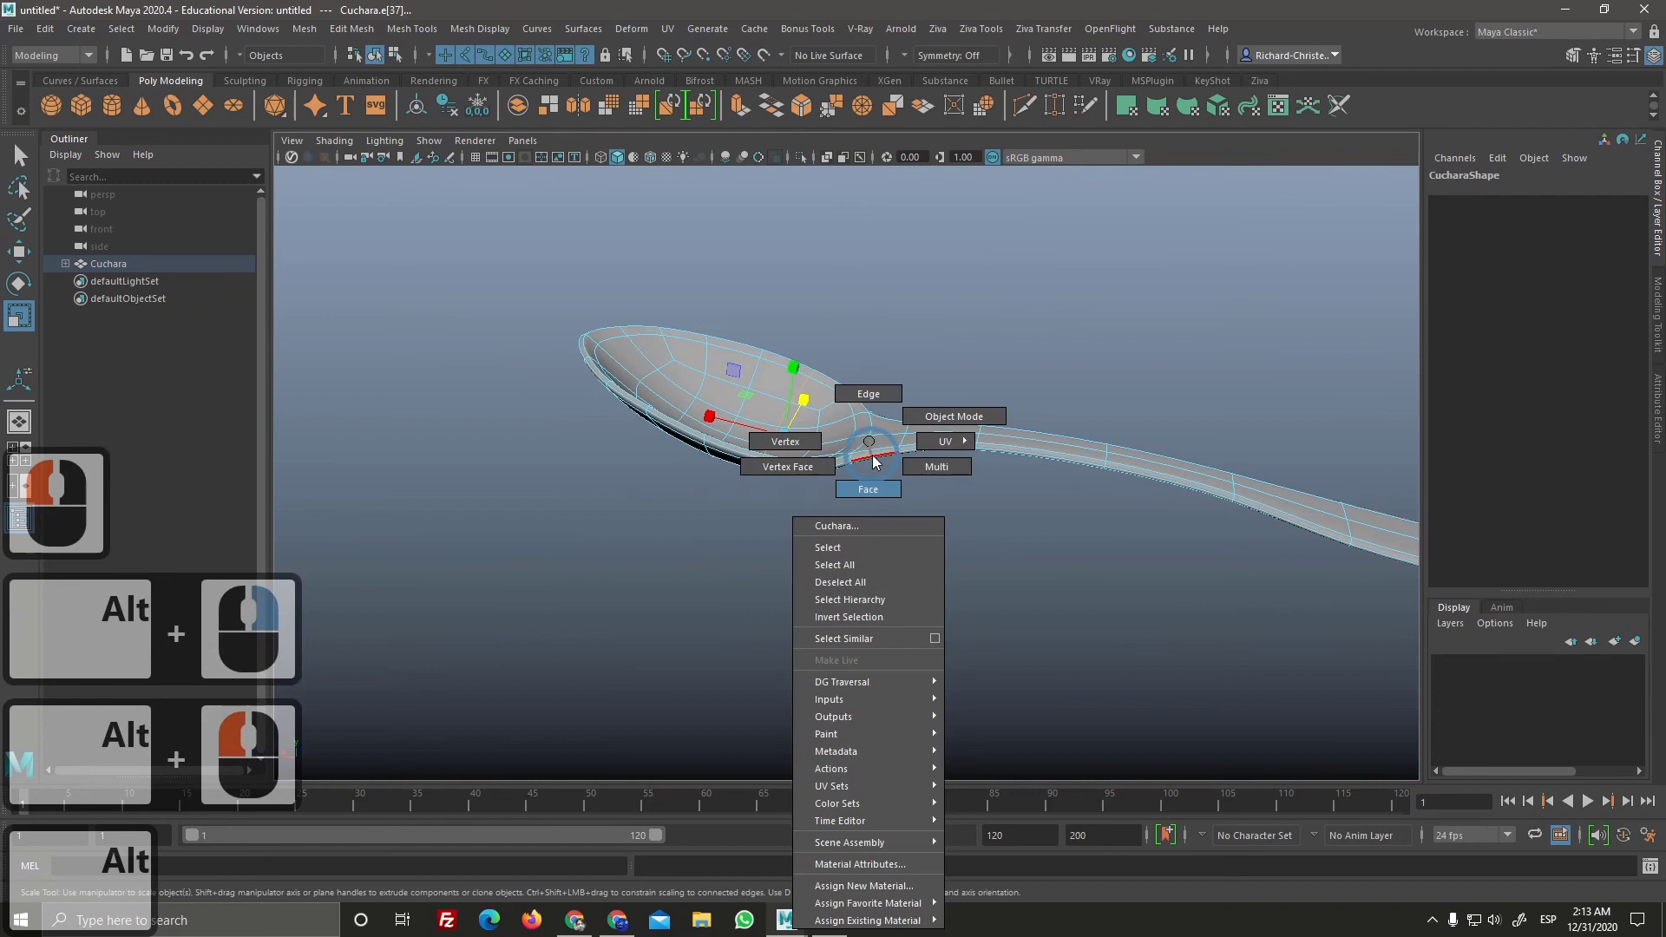
Step: Work along the handle adjusting vertices, checking the rough shape in unsmoothed display
right_click(943, 419)
click(1011, 405)
right_click(941, 530)
middle_click(831, 571)
double_click(921, 629)
right_click(924, 591)
click(997, 525)
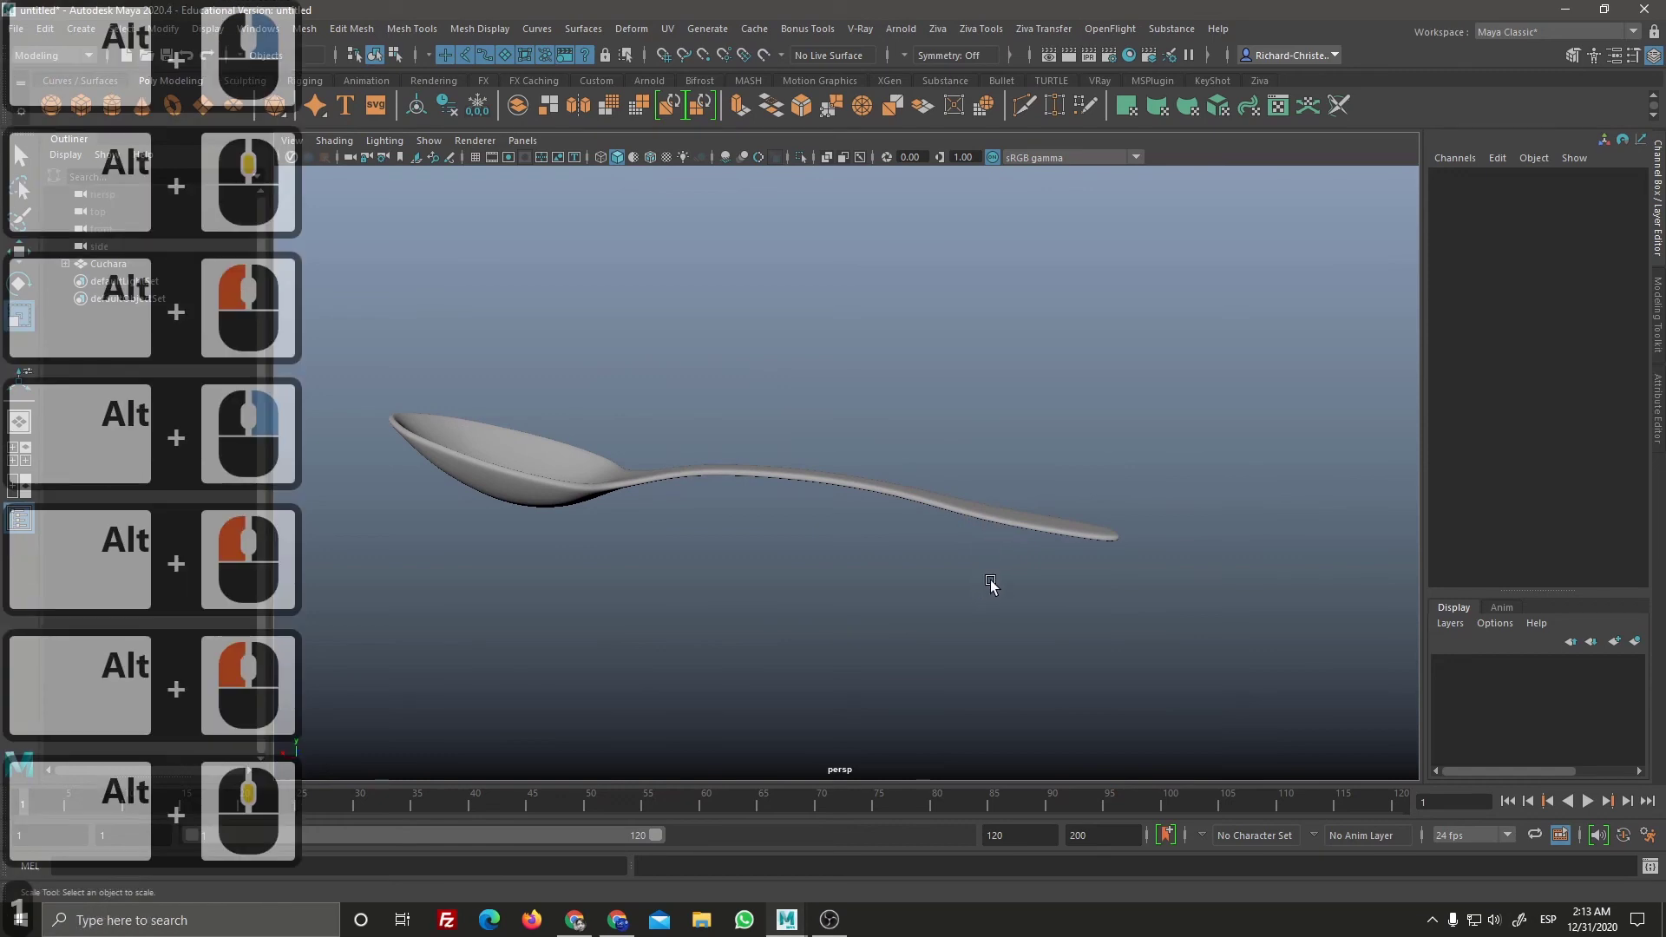
key(1)
click(1014, 536)
key(1)
middle_click(1051, 609)
click(959, 657)
key(1)
right_click(951, 513)
middle_click(1104, 650)
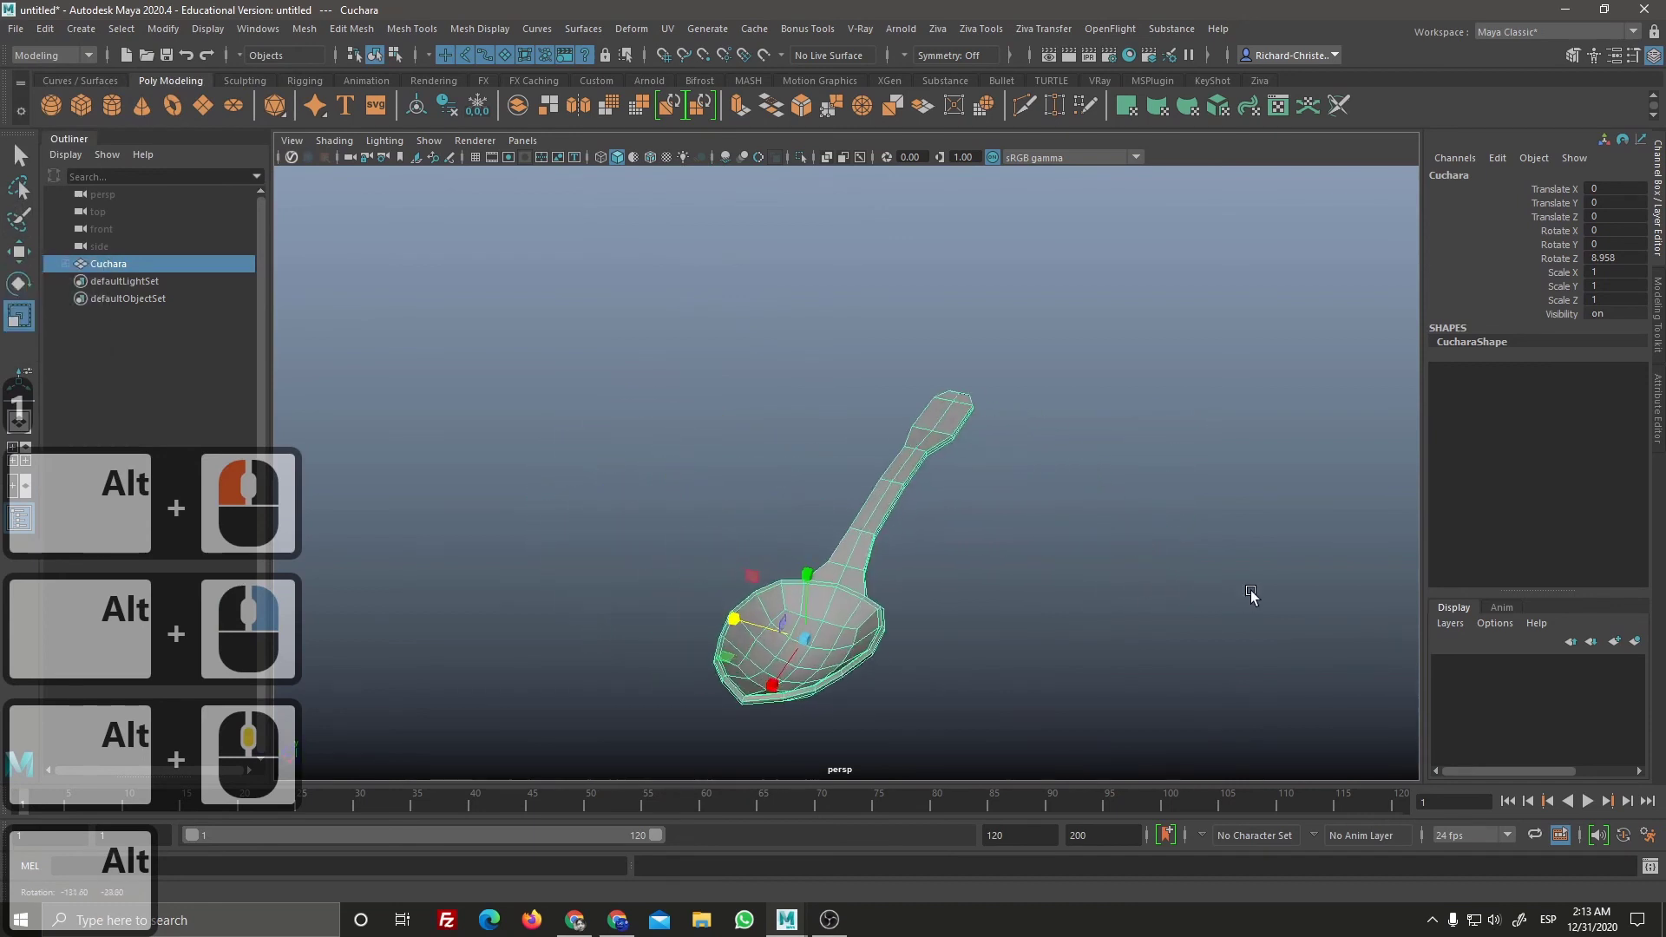
Step: Continue nudging handle vertices so the handle bends into a gentle curve
right_click(1108, 612)
click(1084, 621)
right_click(1103, 708)
middle_click(1104, 621)
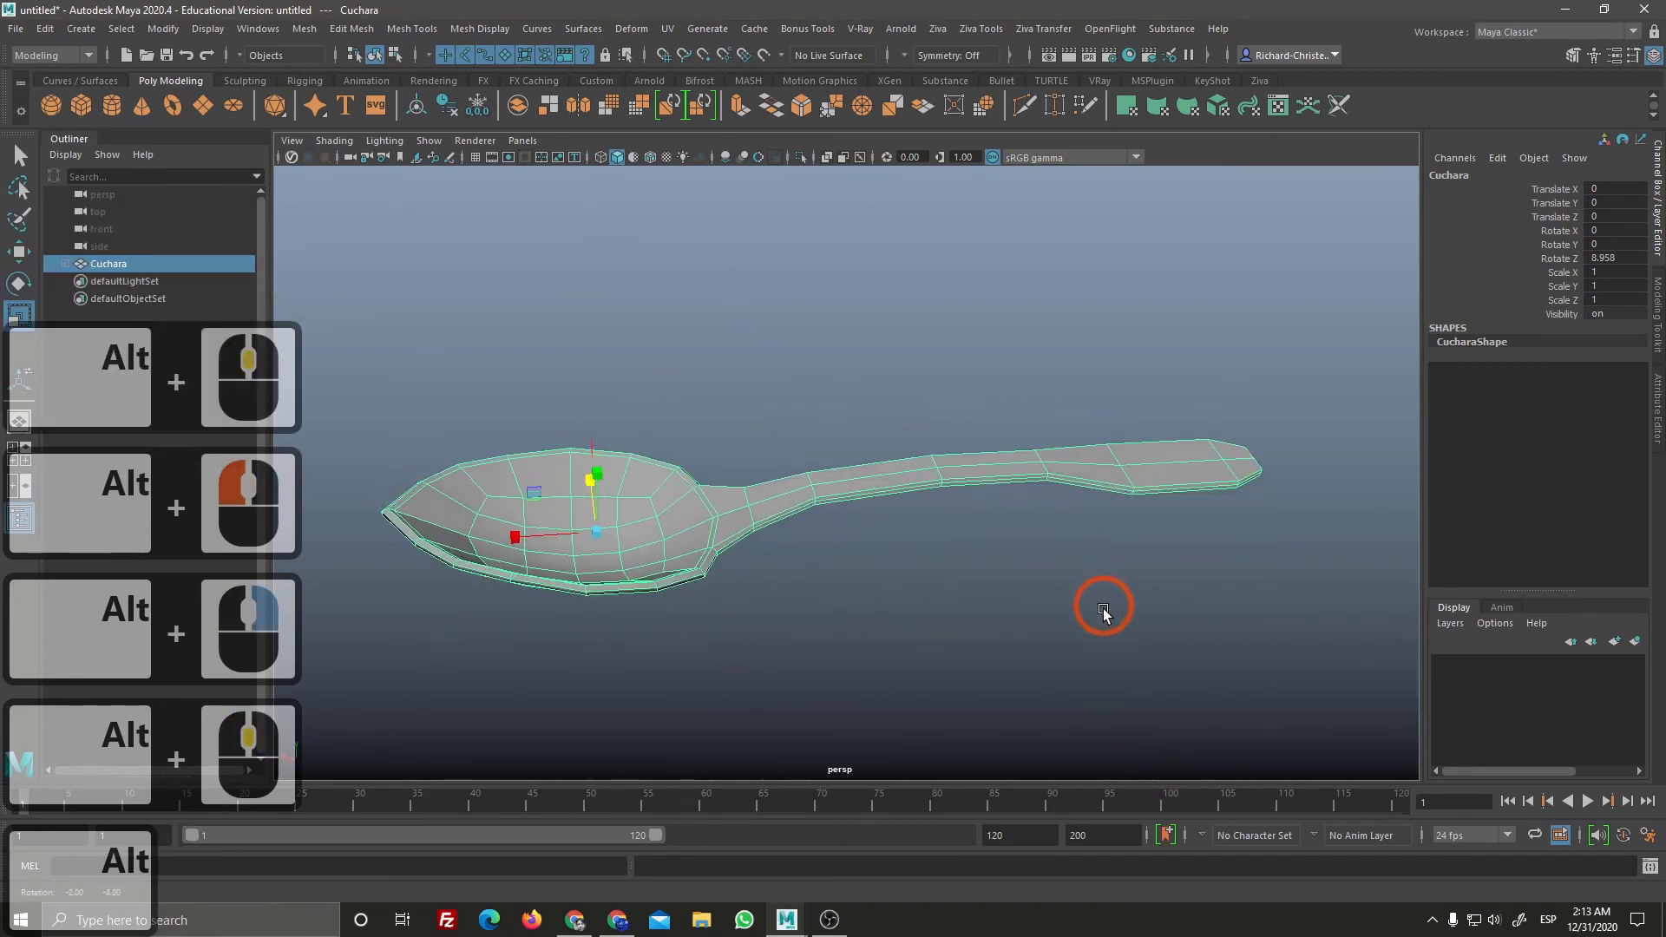
click(1053, 599)
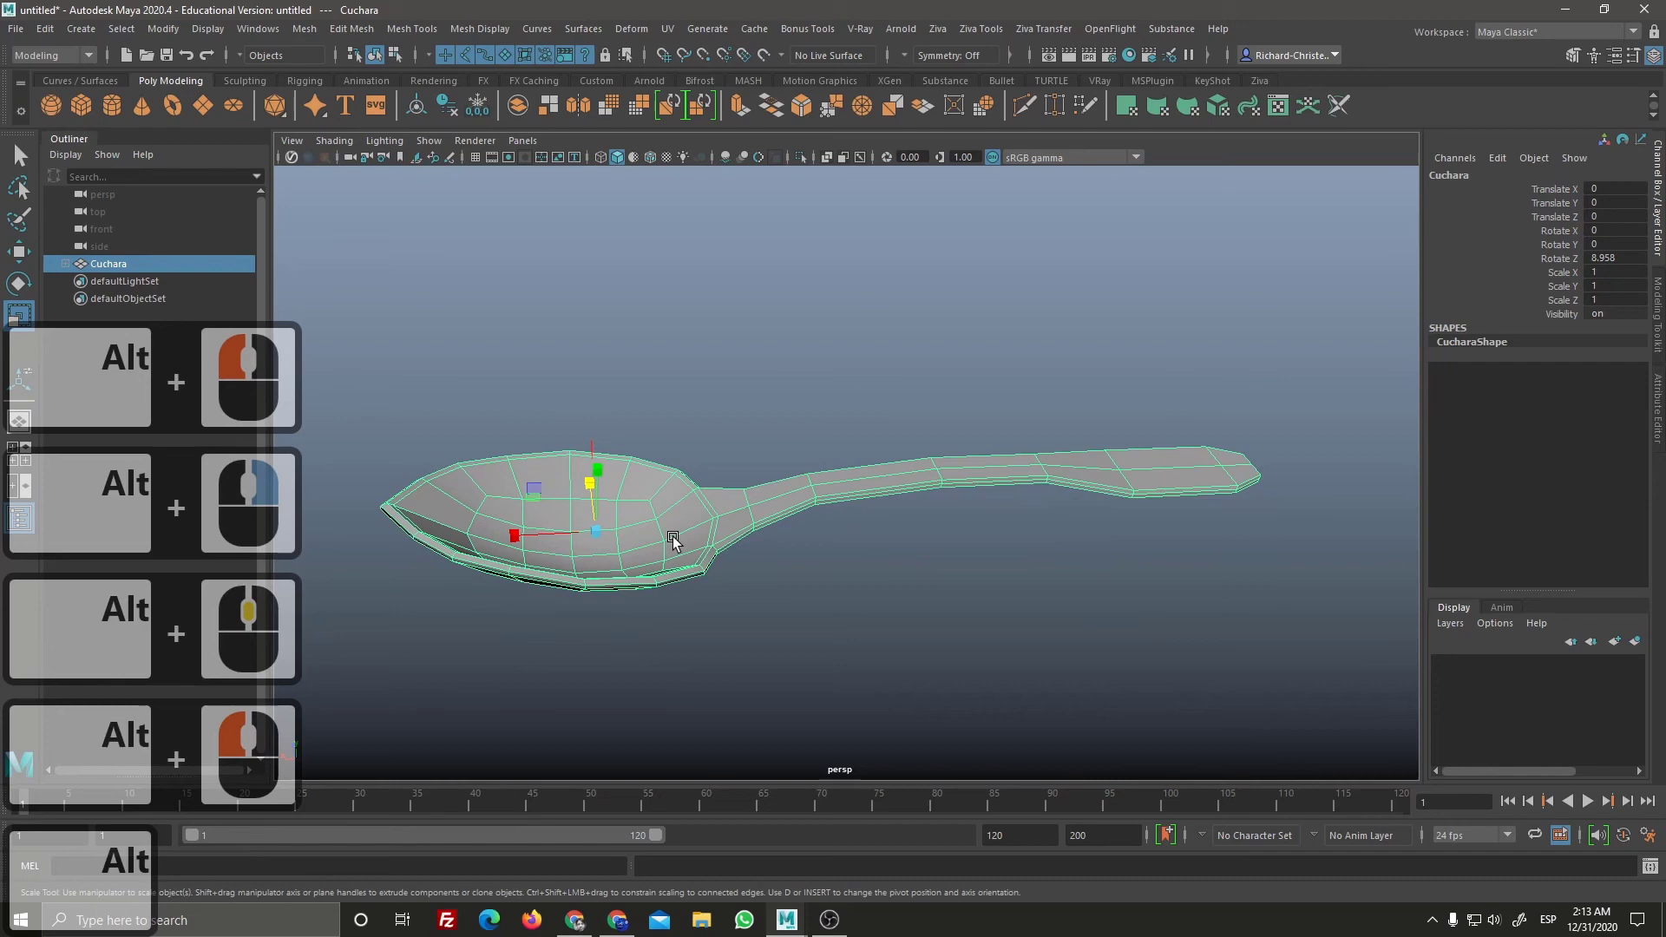
right_click(1117, 547)
middle_click(1063, 572)
click(1026, 618)
right_click(1052, 634)
click(1118, 569)
middle_click(1059, 565)
right_click(976, 447)
click(1063, 539)
Step: Move the handle-tip vertices with the Move tool to finish the graceful curve
key(w)
click(1050, 447)
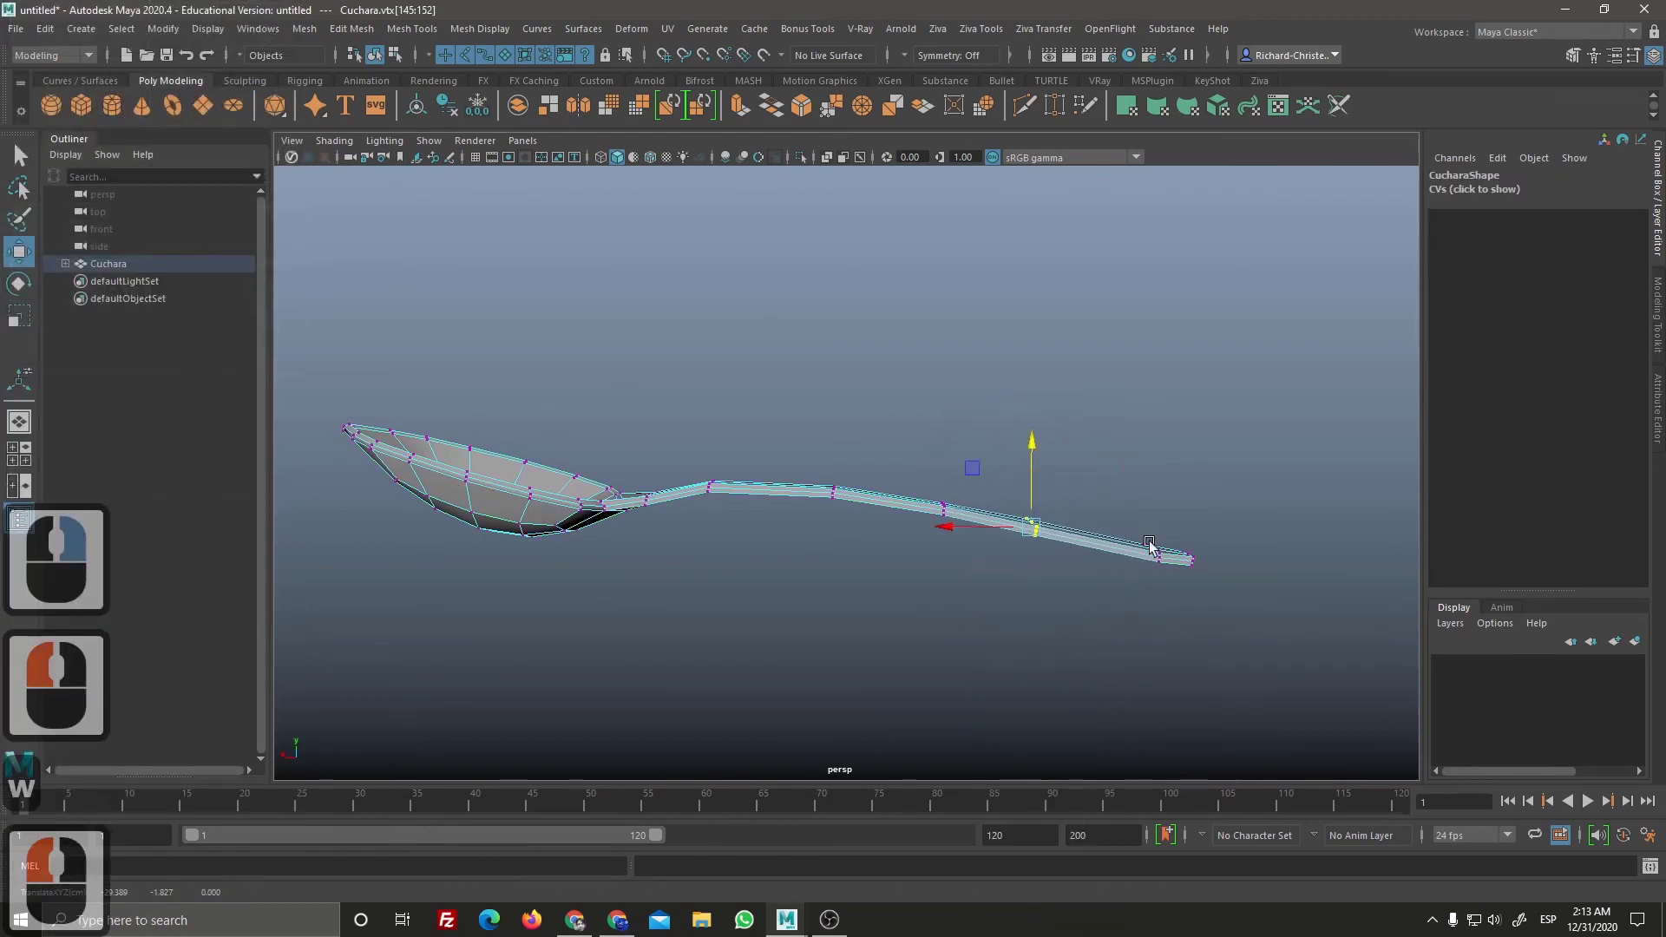
click(1169, 582)
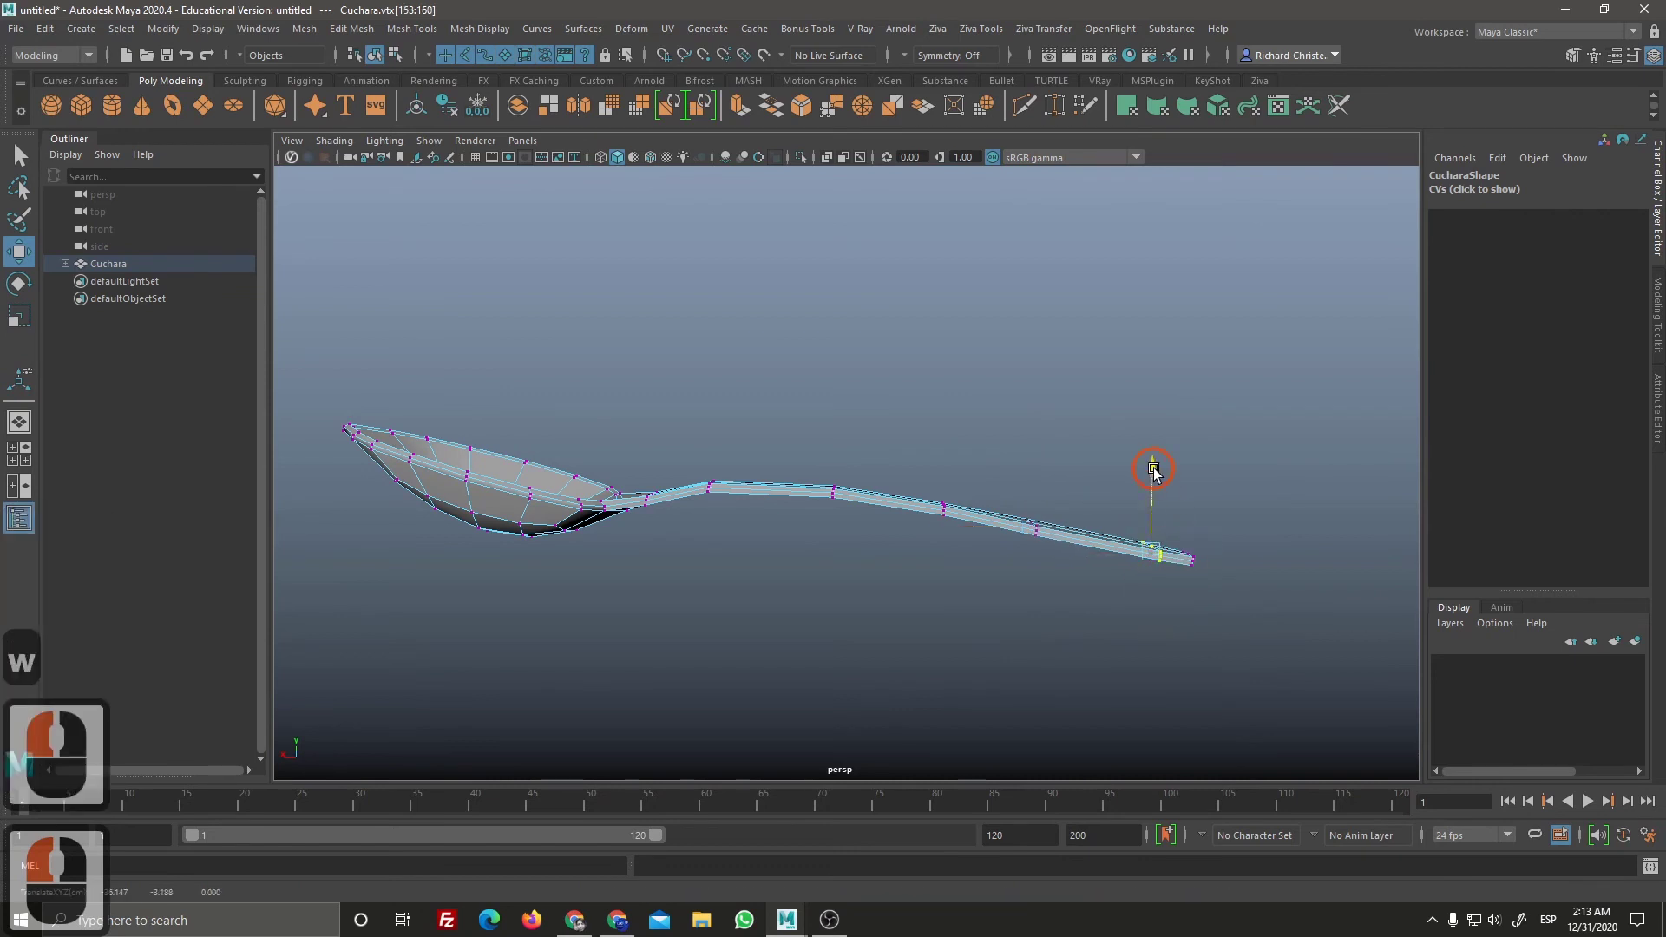
click(1157, 472)
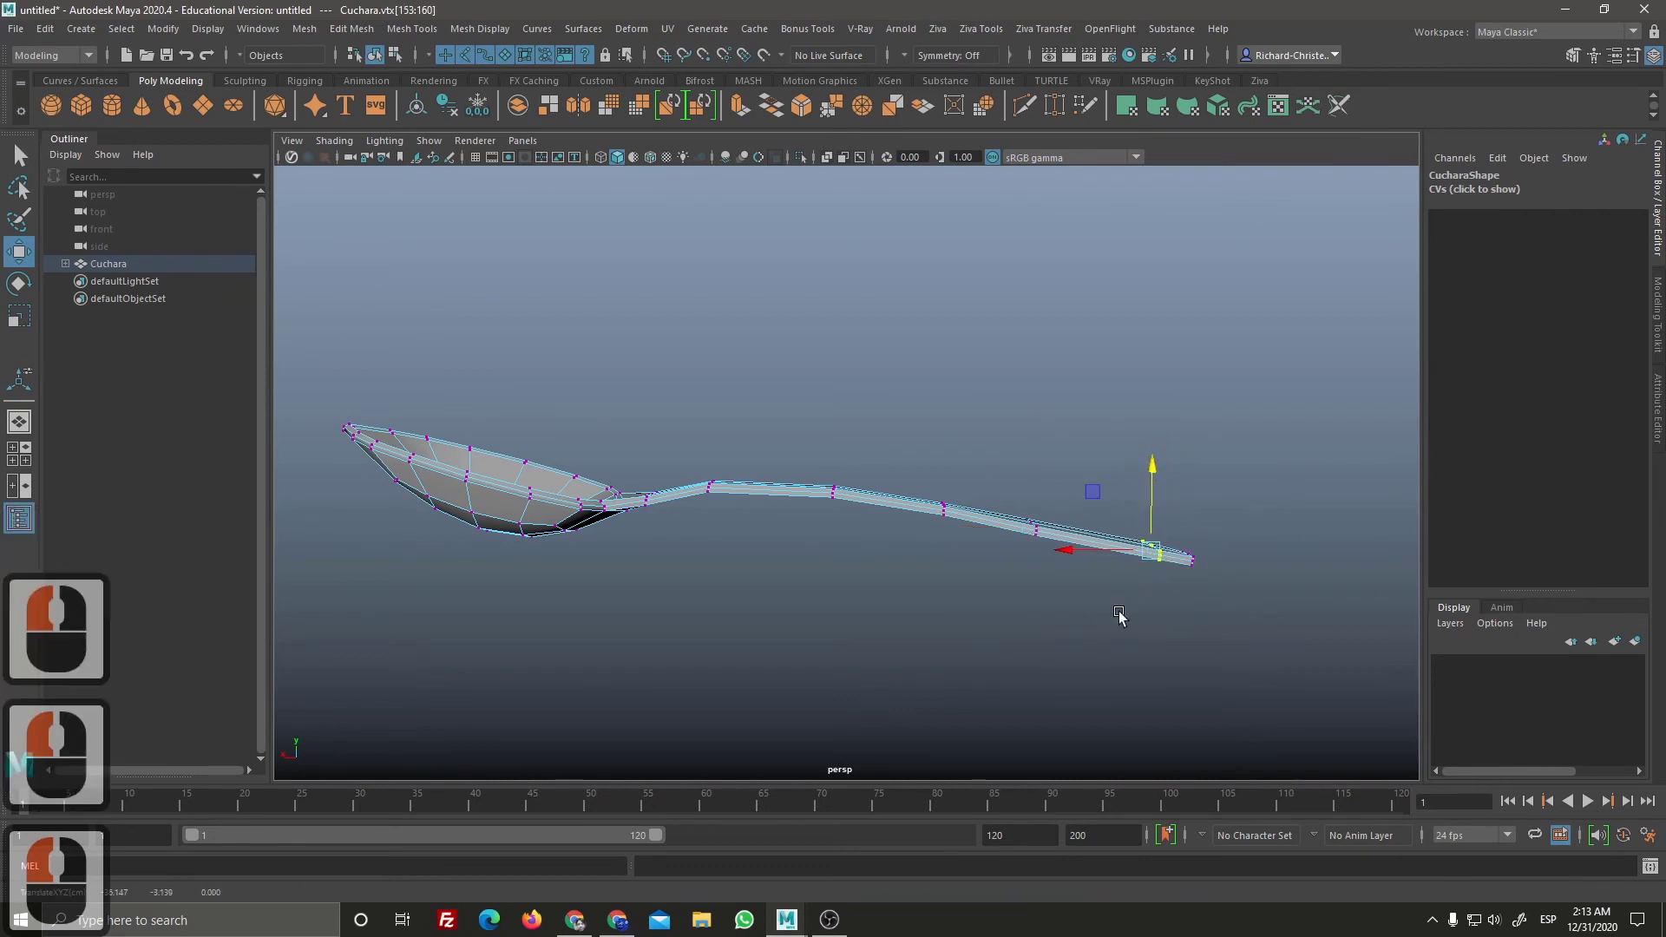
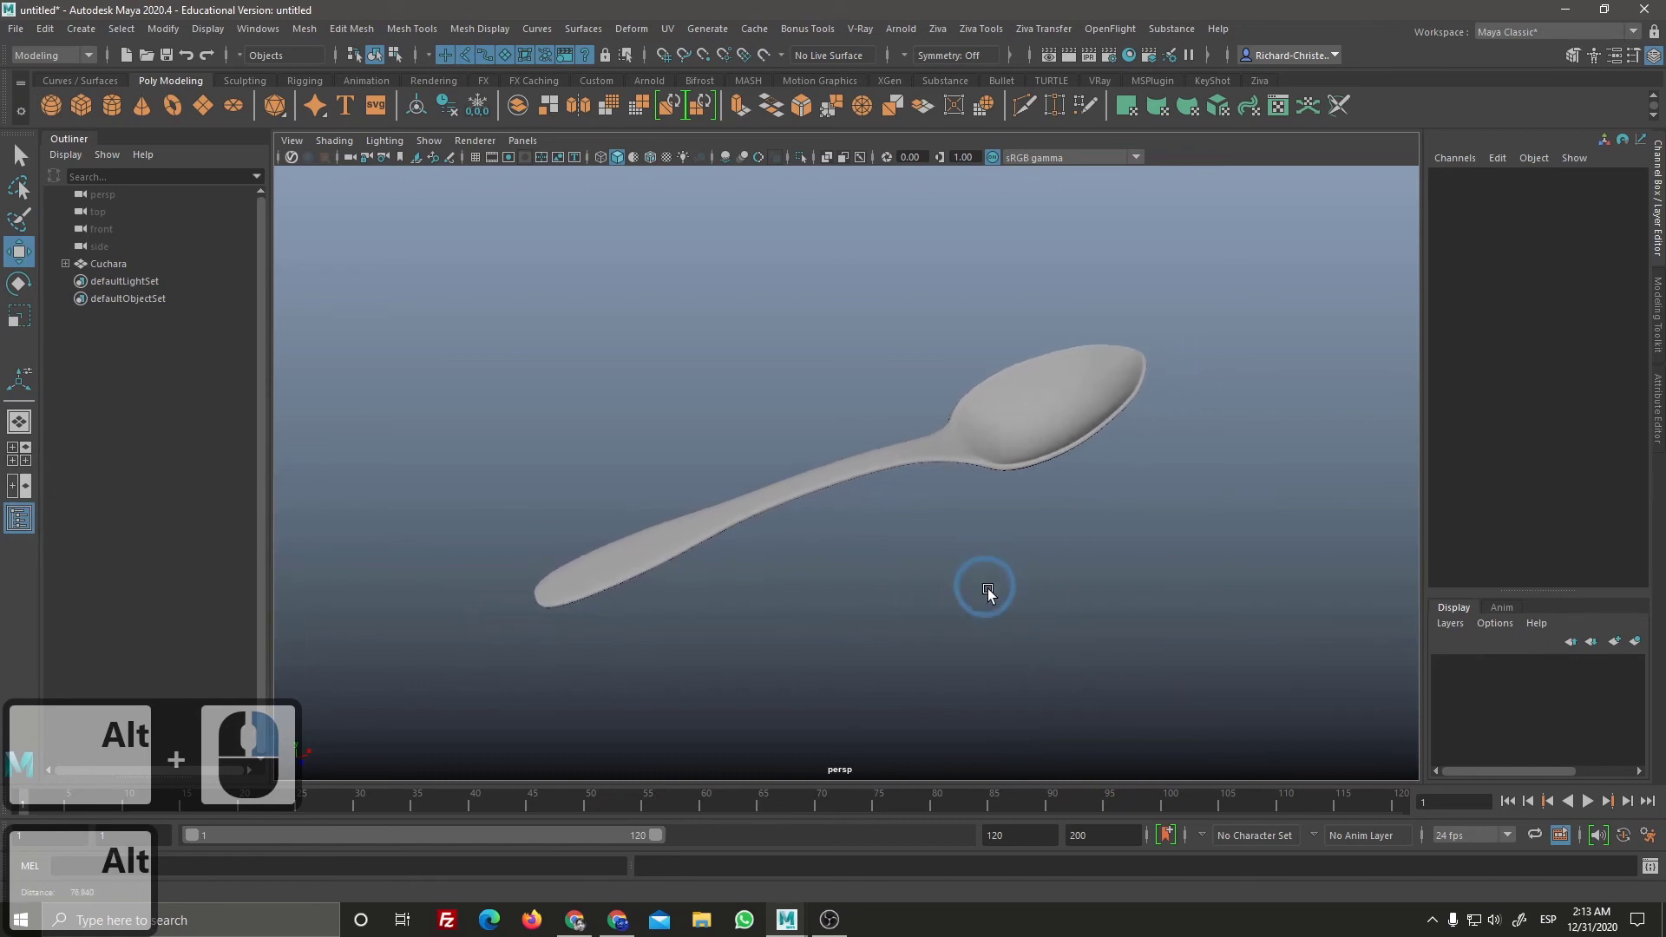
Step: Show the ground grid under the spoon and review the general Settings in Preferences
right_click(991, 590)
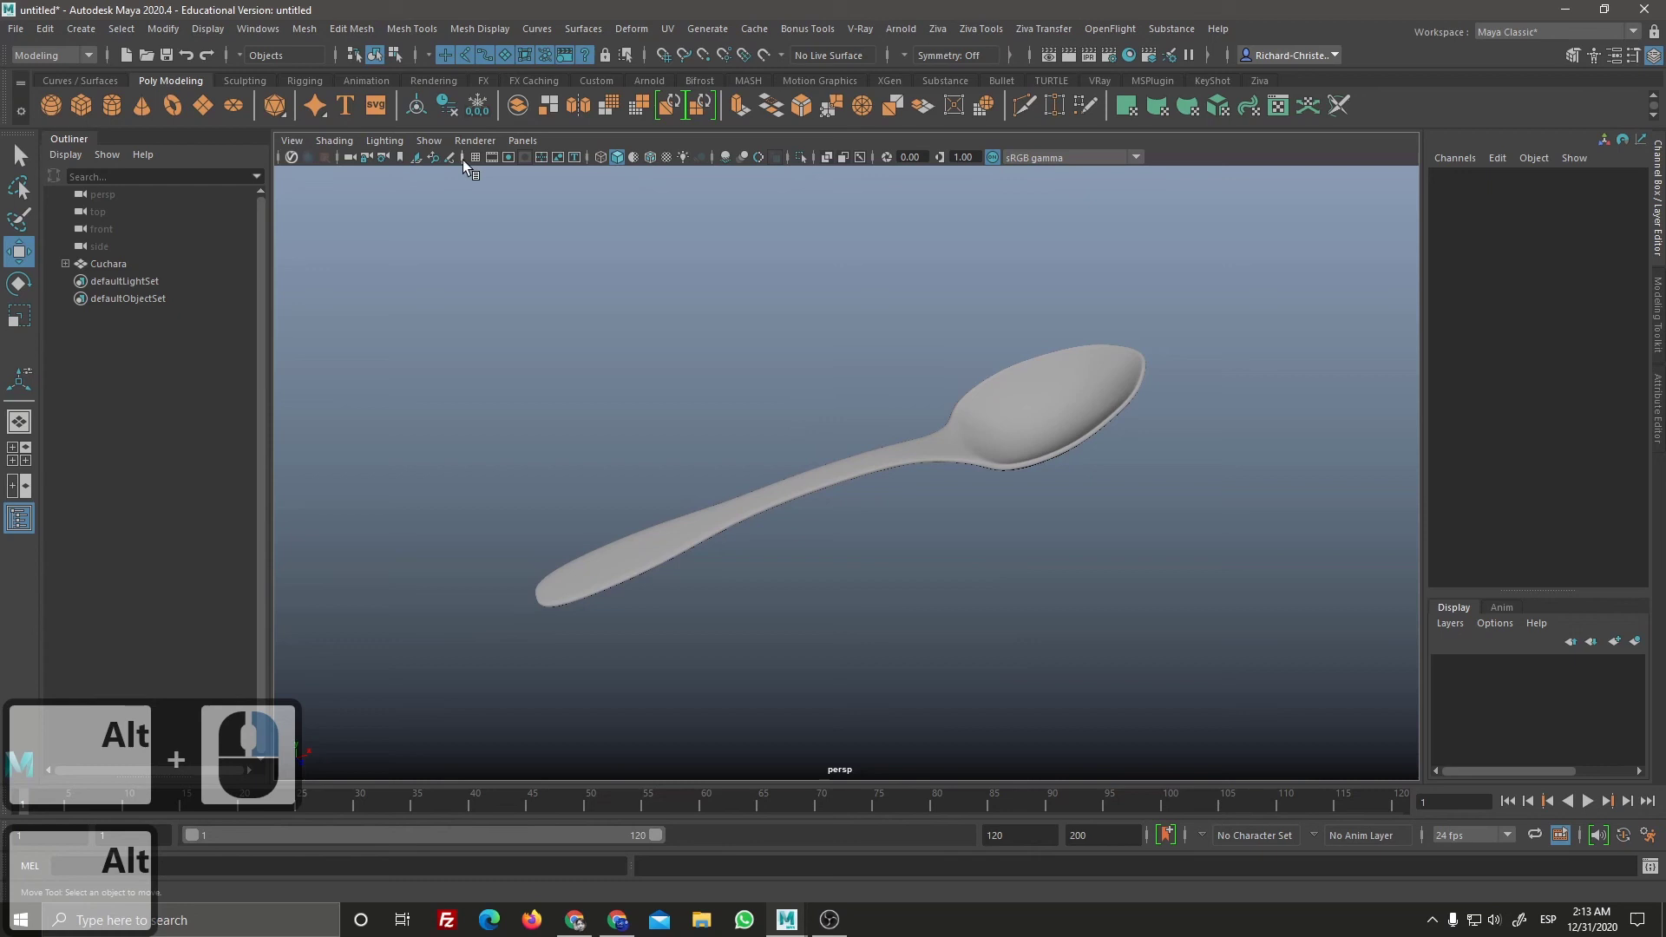
click(482, 171)
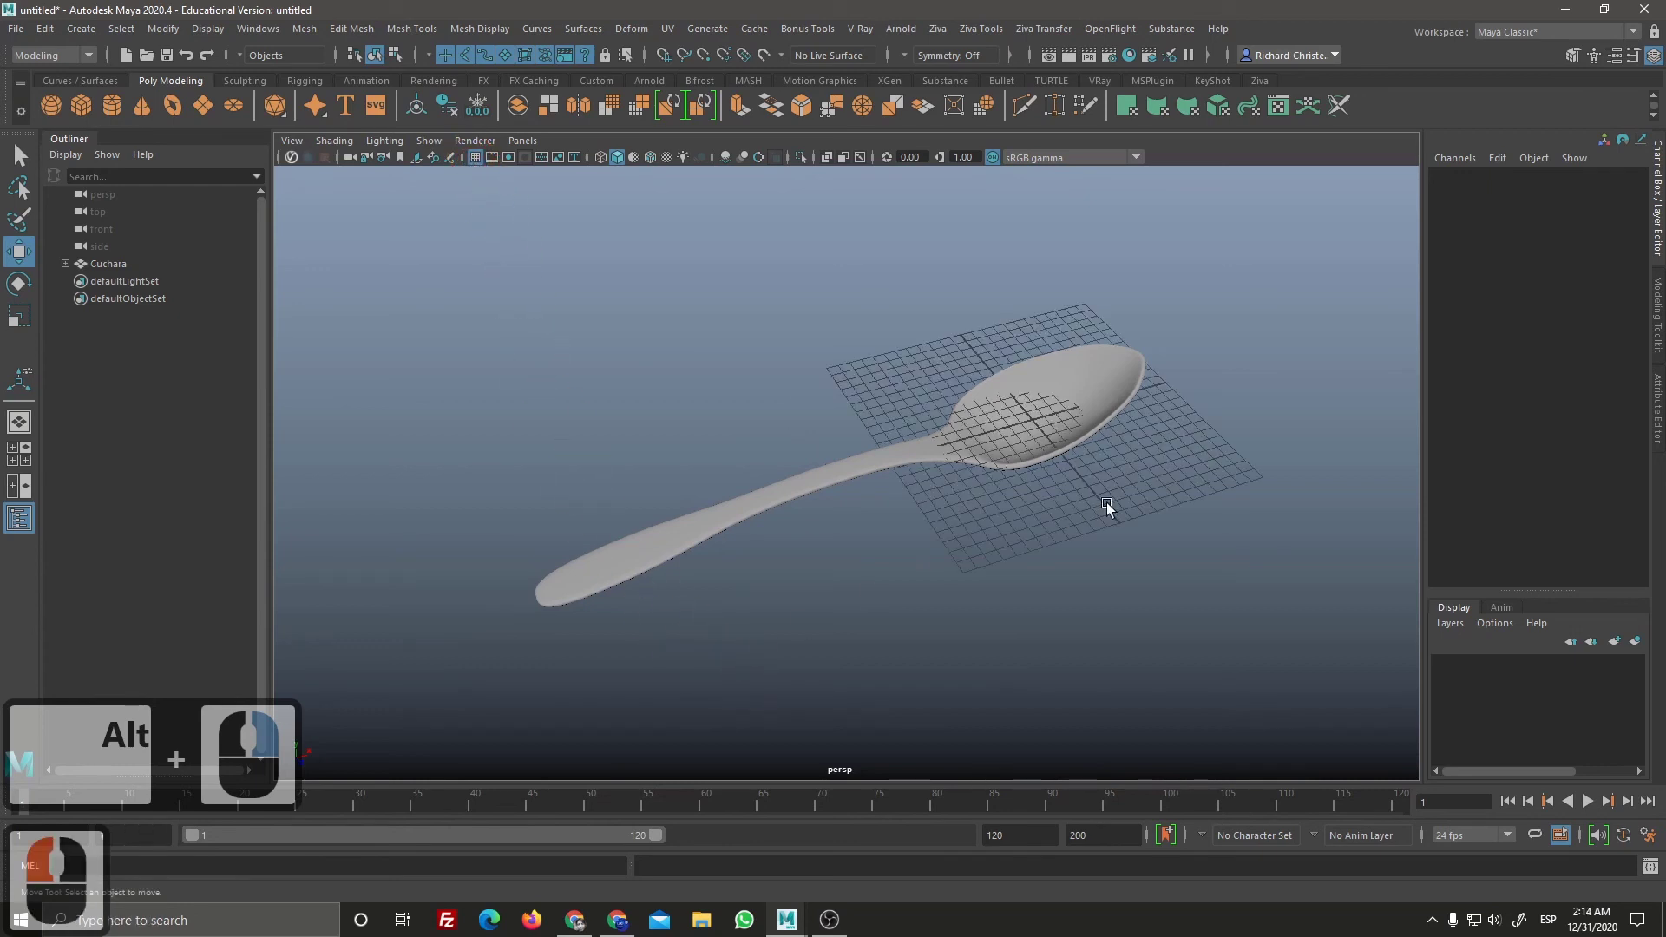
click(1121, 417)
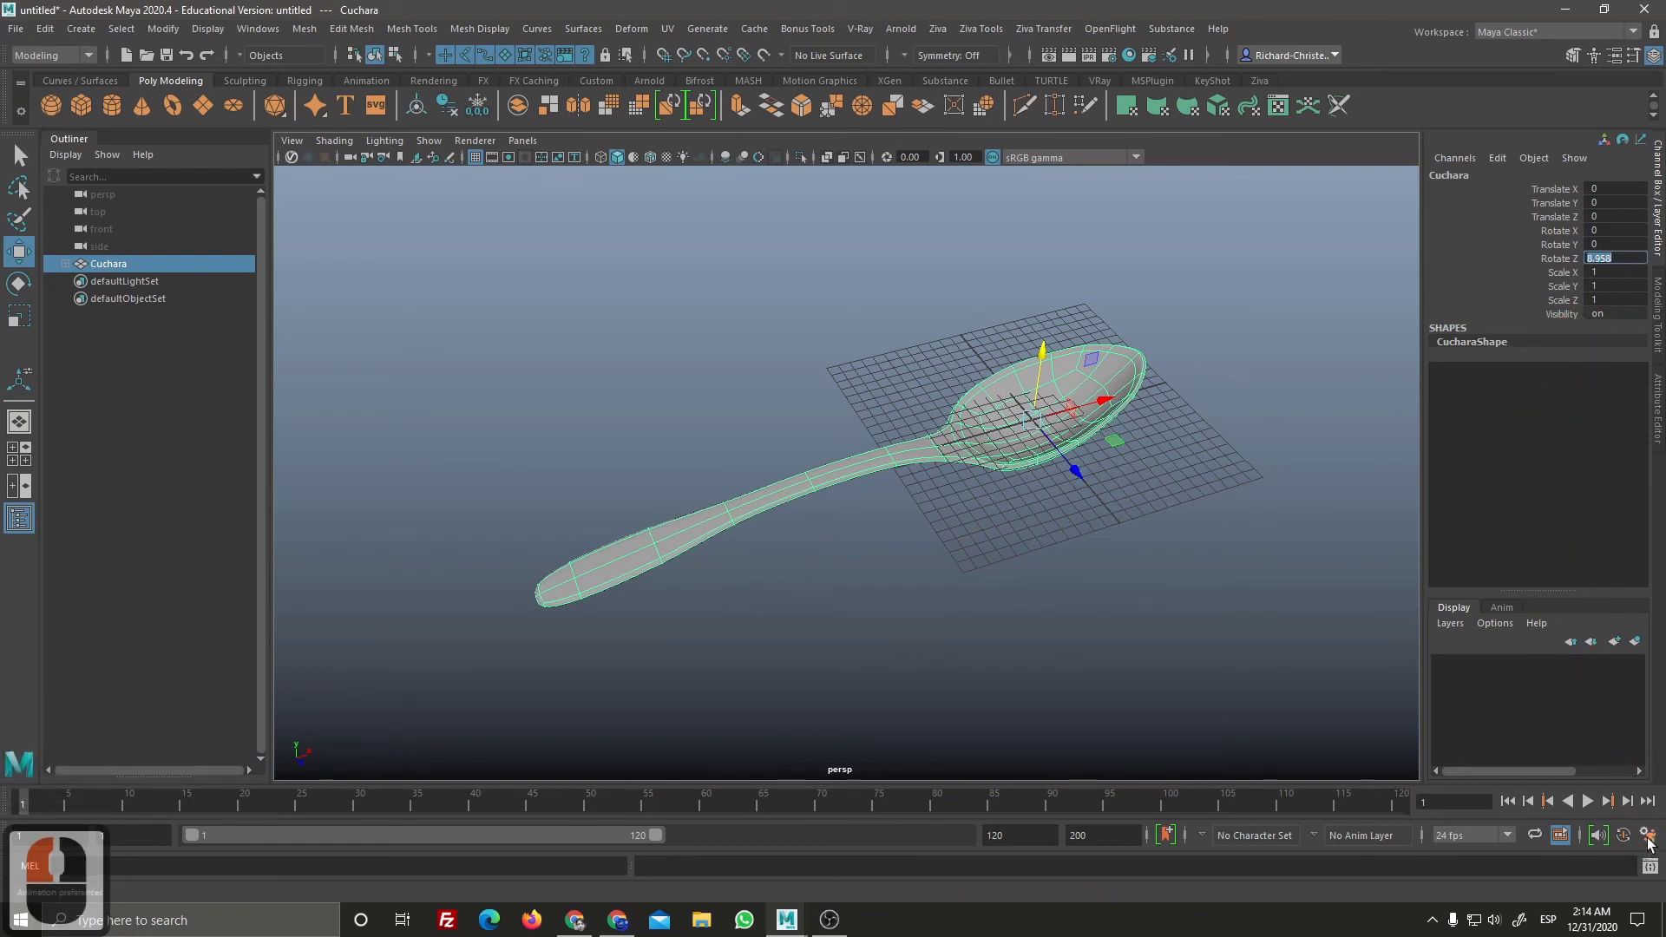
click(1659, 845)
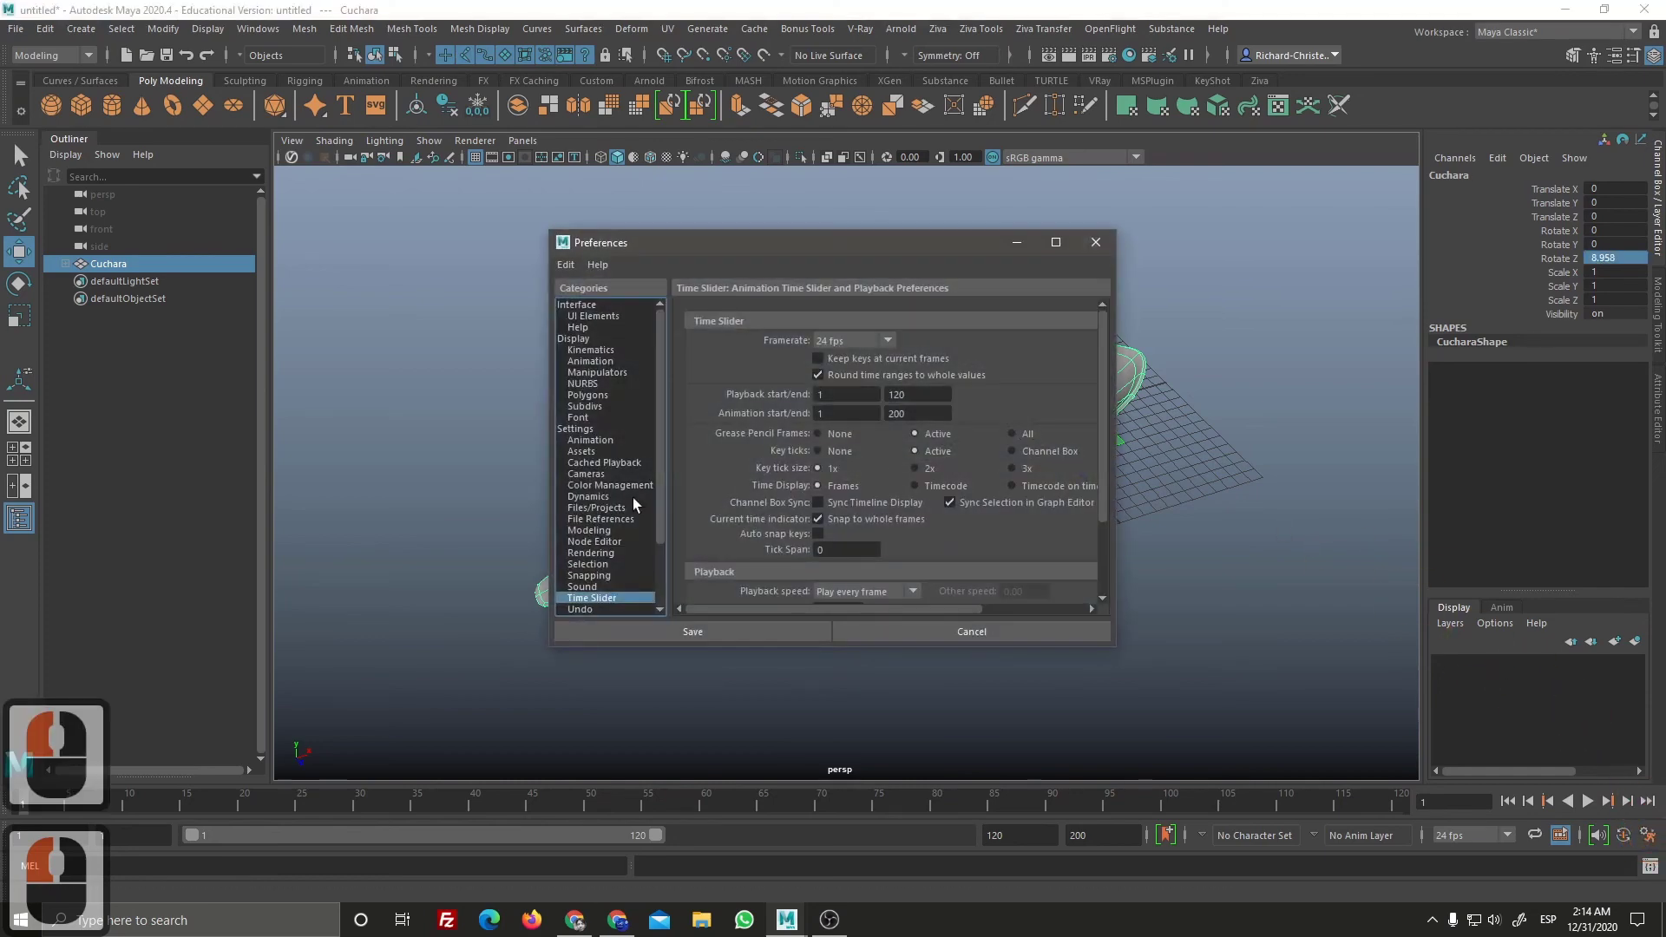
click(597, 442)
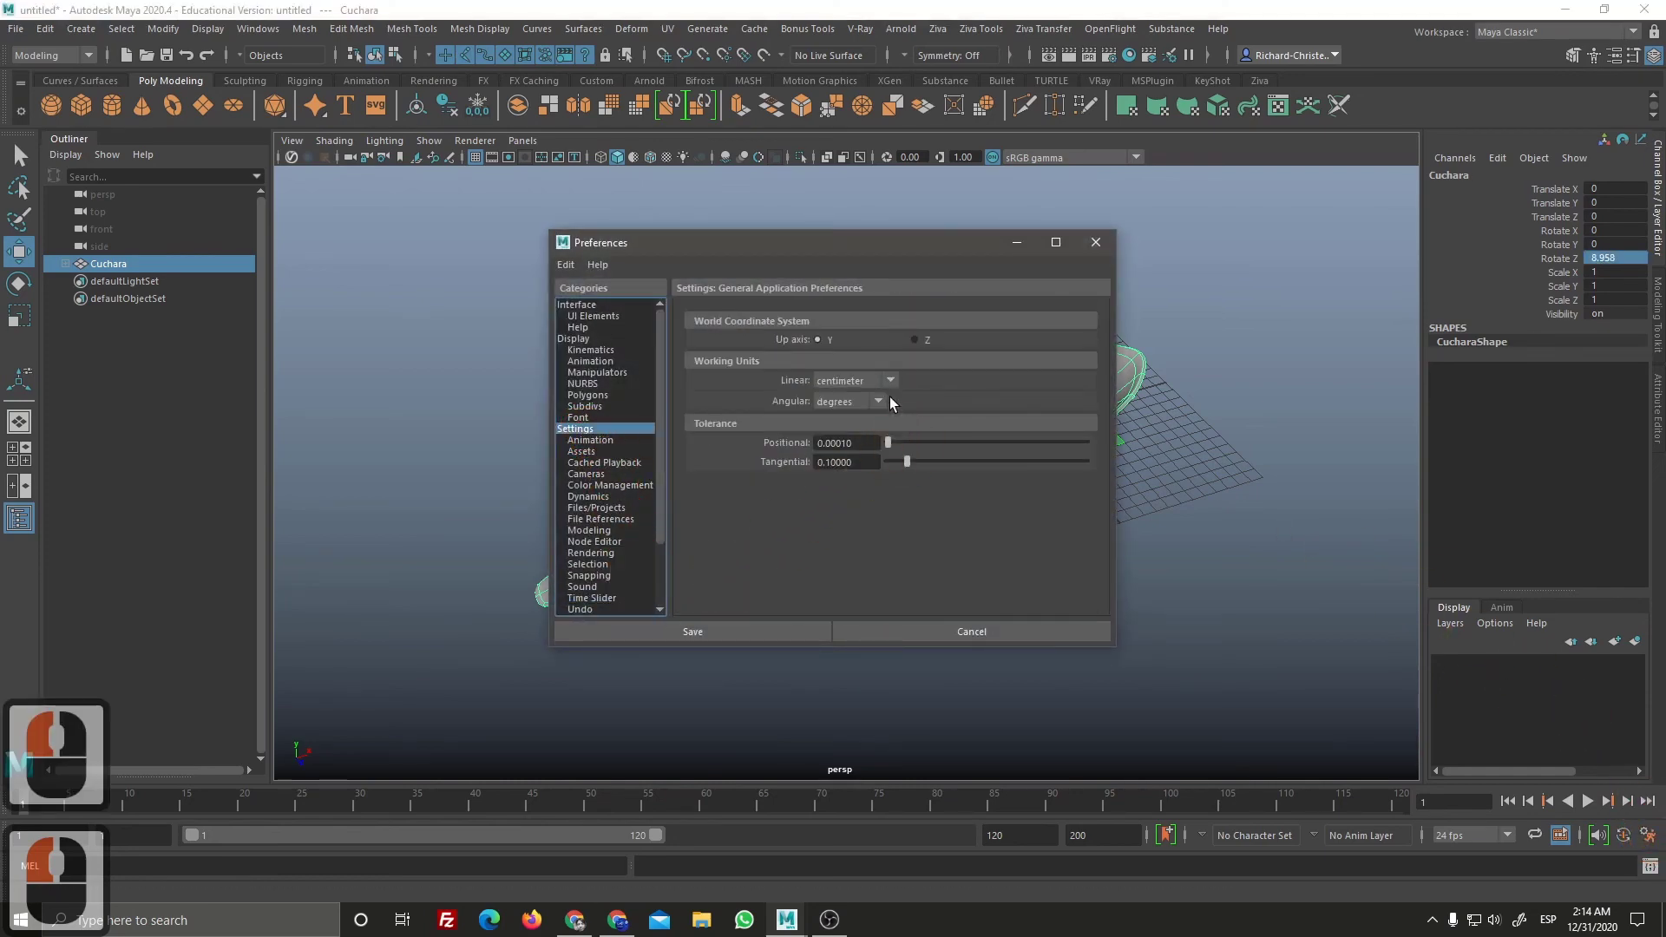
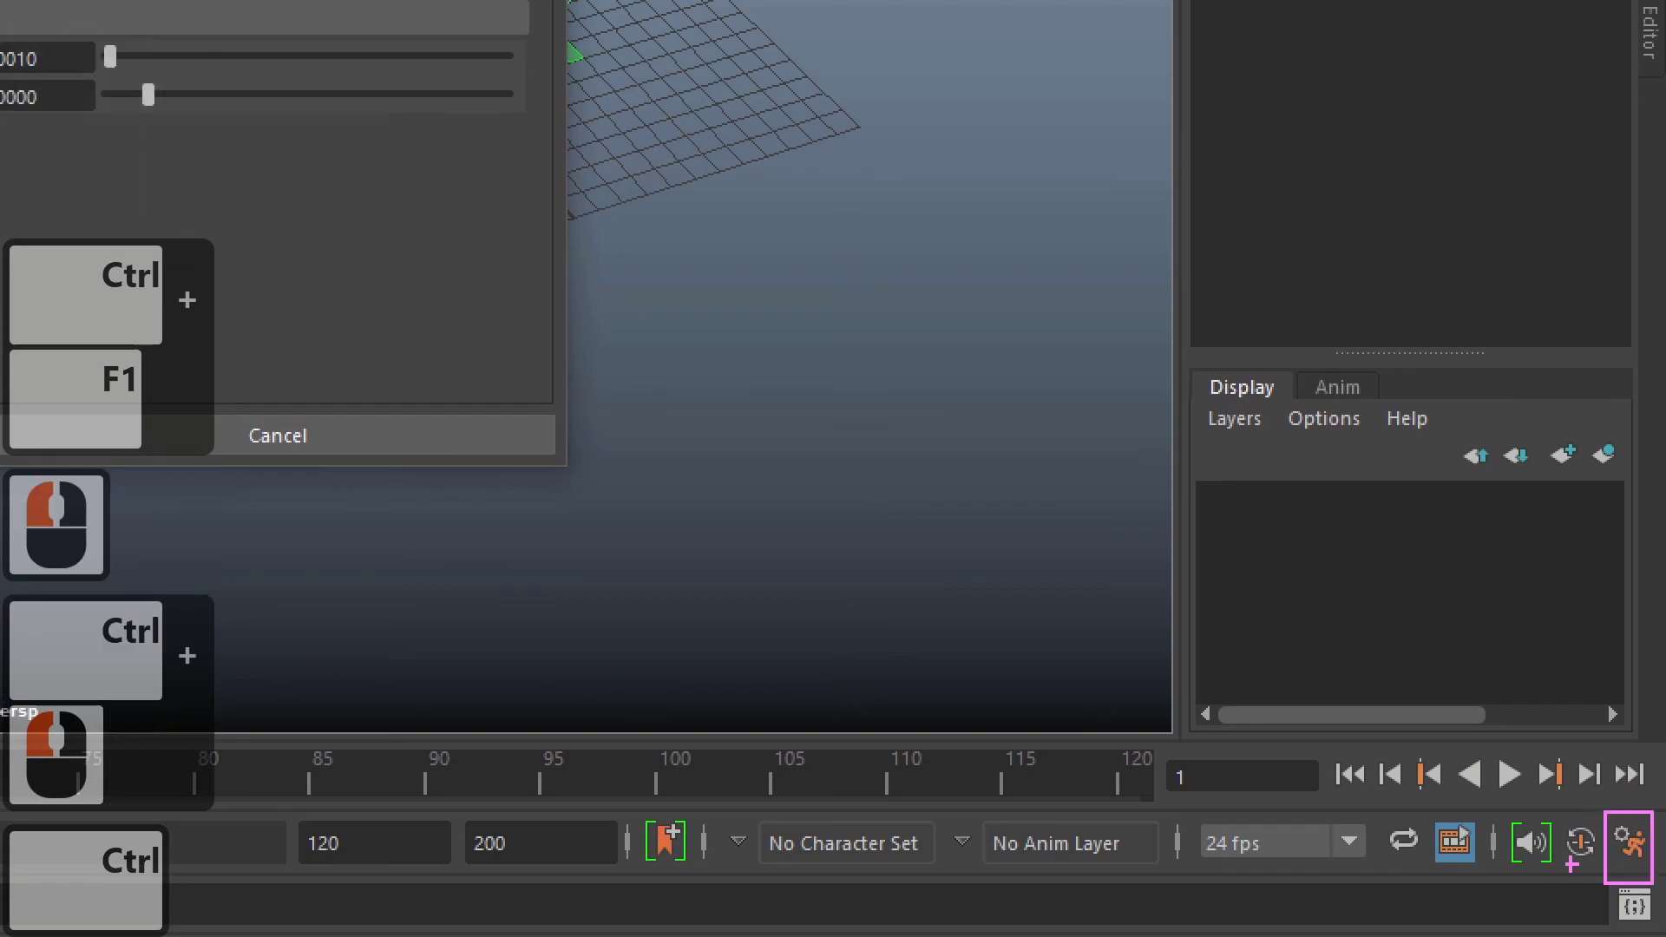
Step: Look through the preference categories, then save the preferences and close the window
key(ctrl+F1)
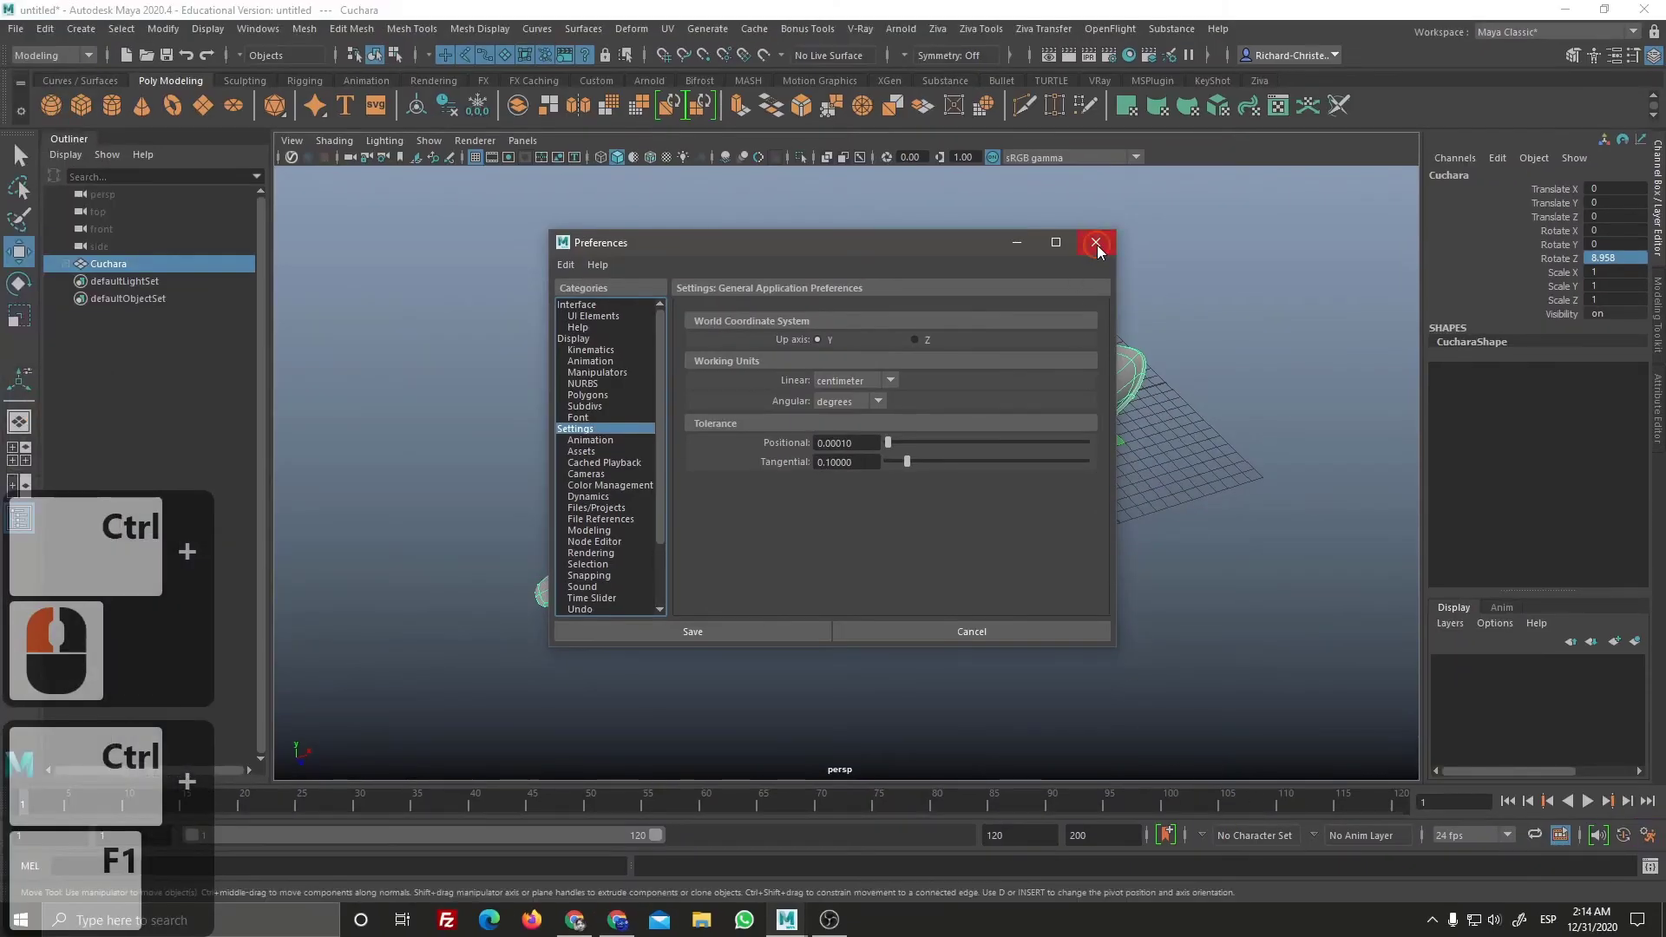
click(1012, 279)
click(357, 33)
click(270, 33)
double_click(275, 43)
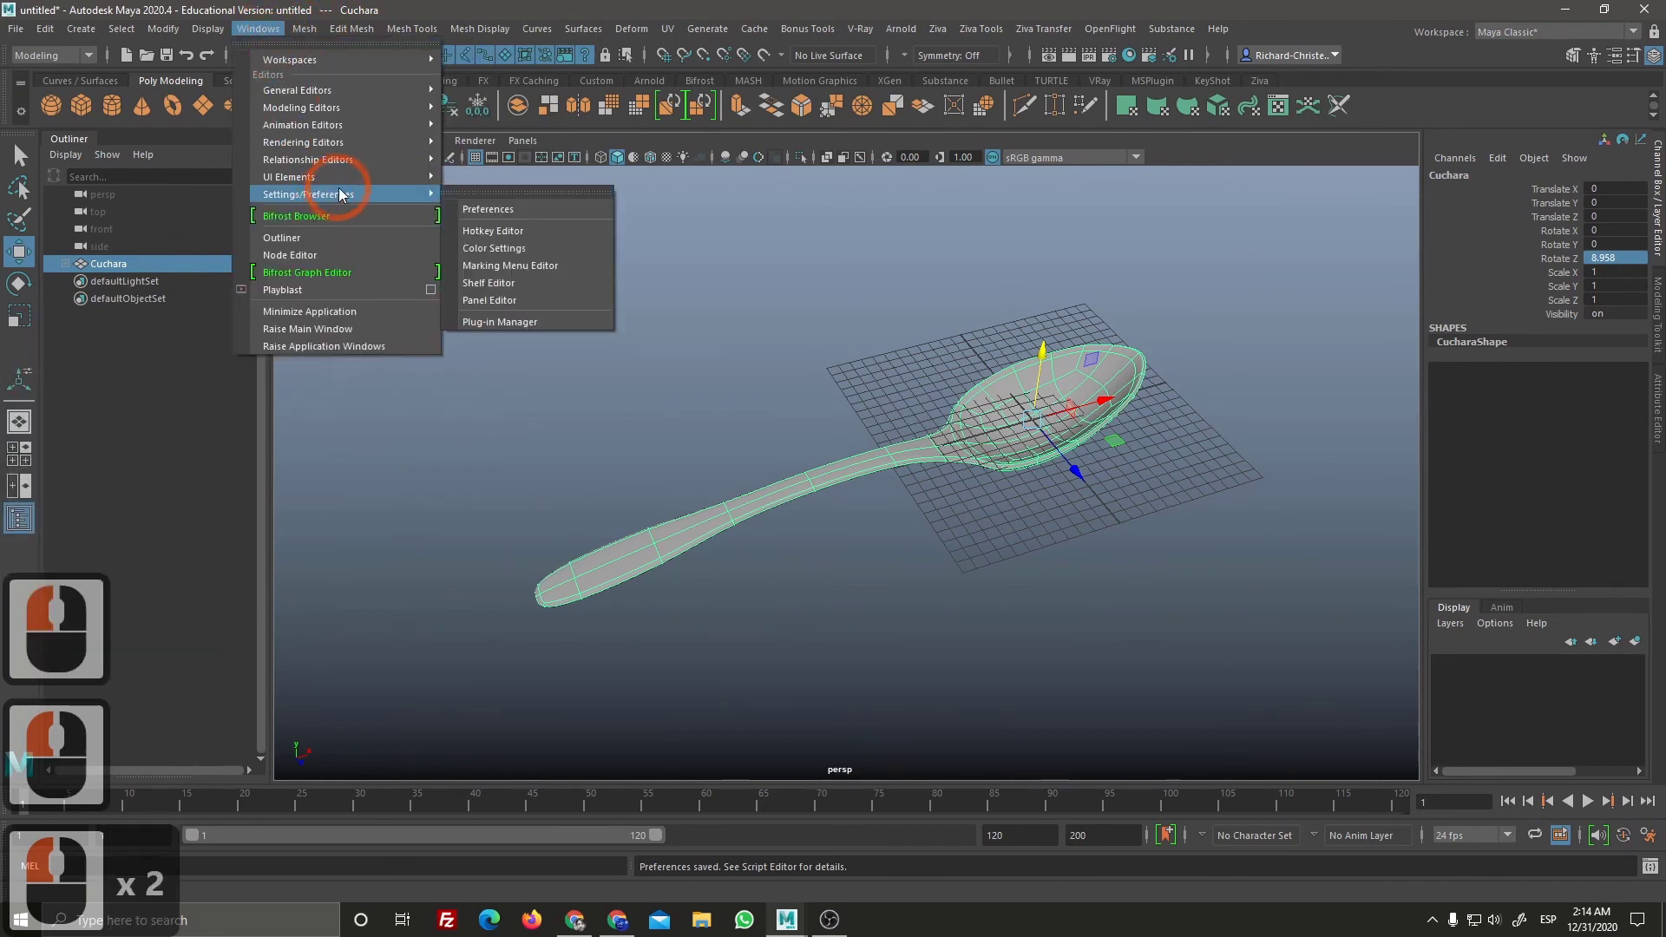
click(520, 216)
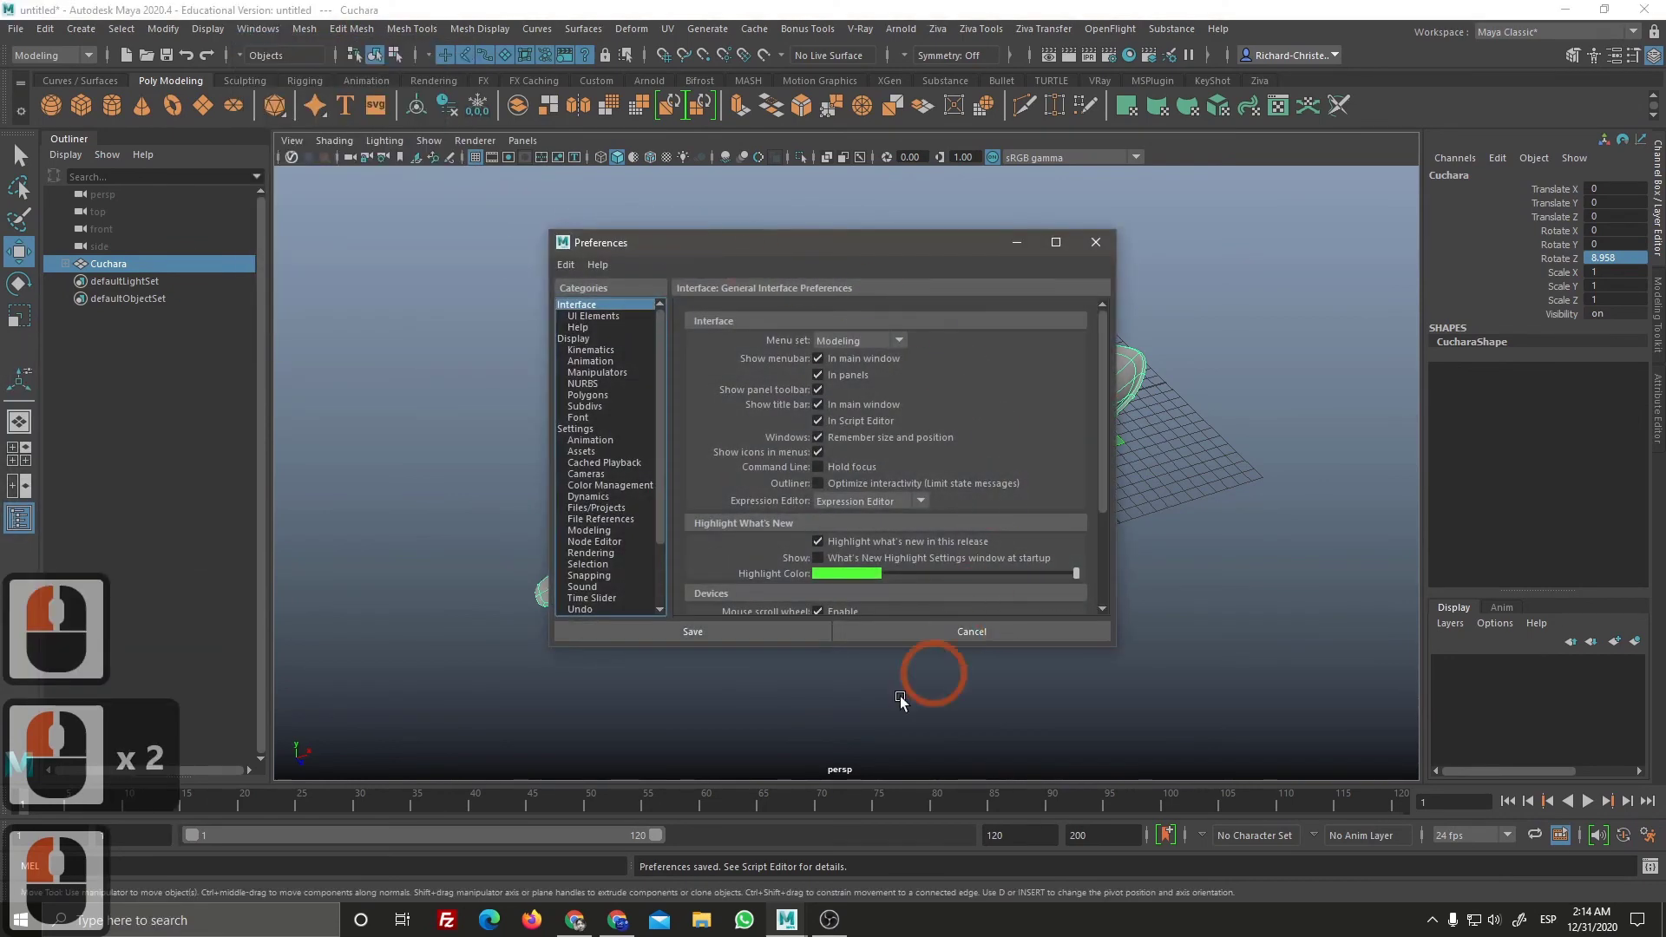
click(595, 447)
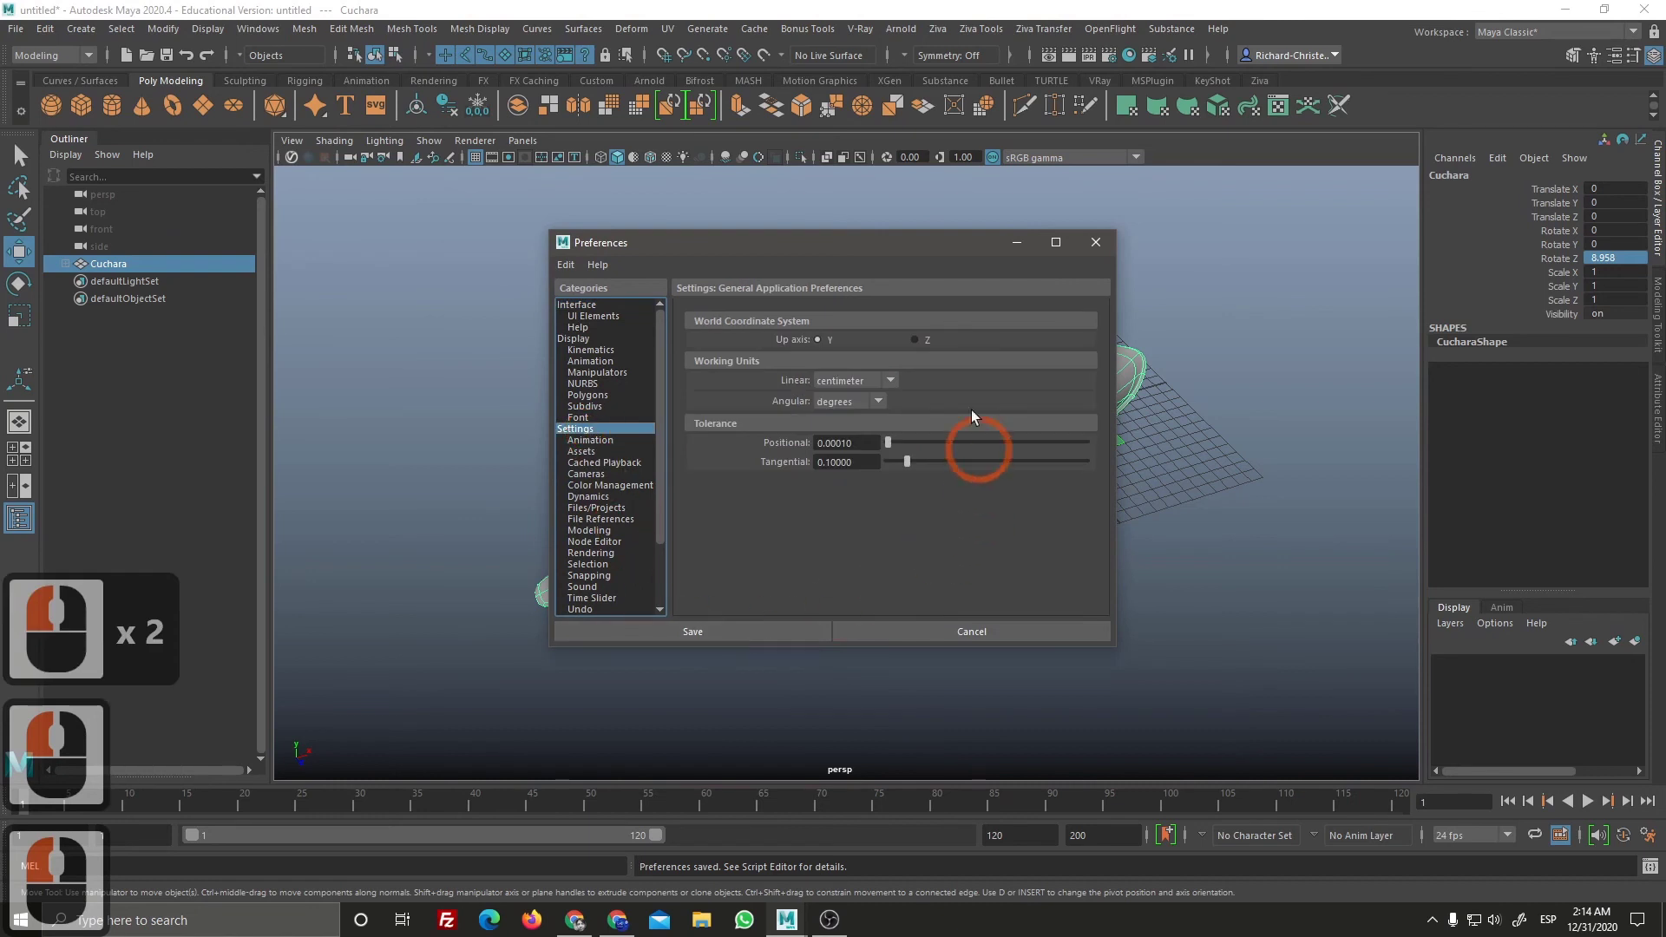
click(1057, 345)
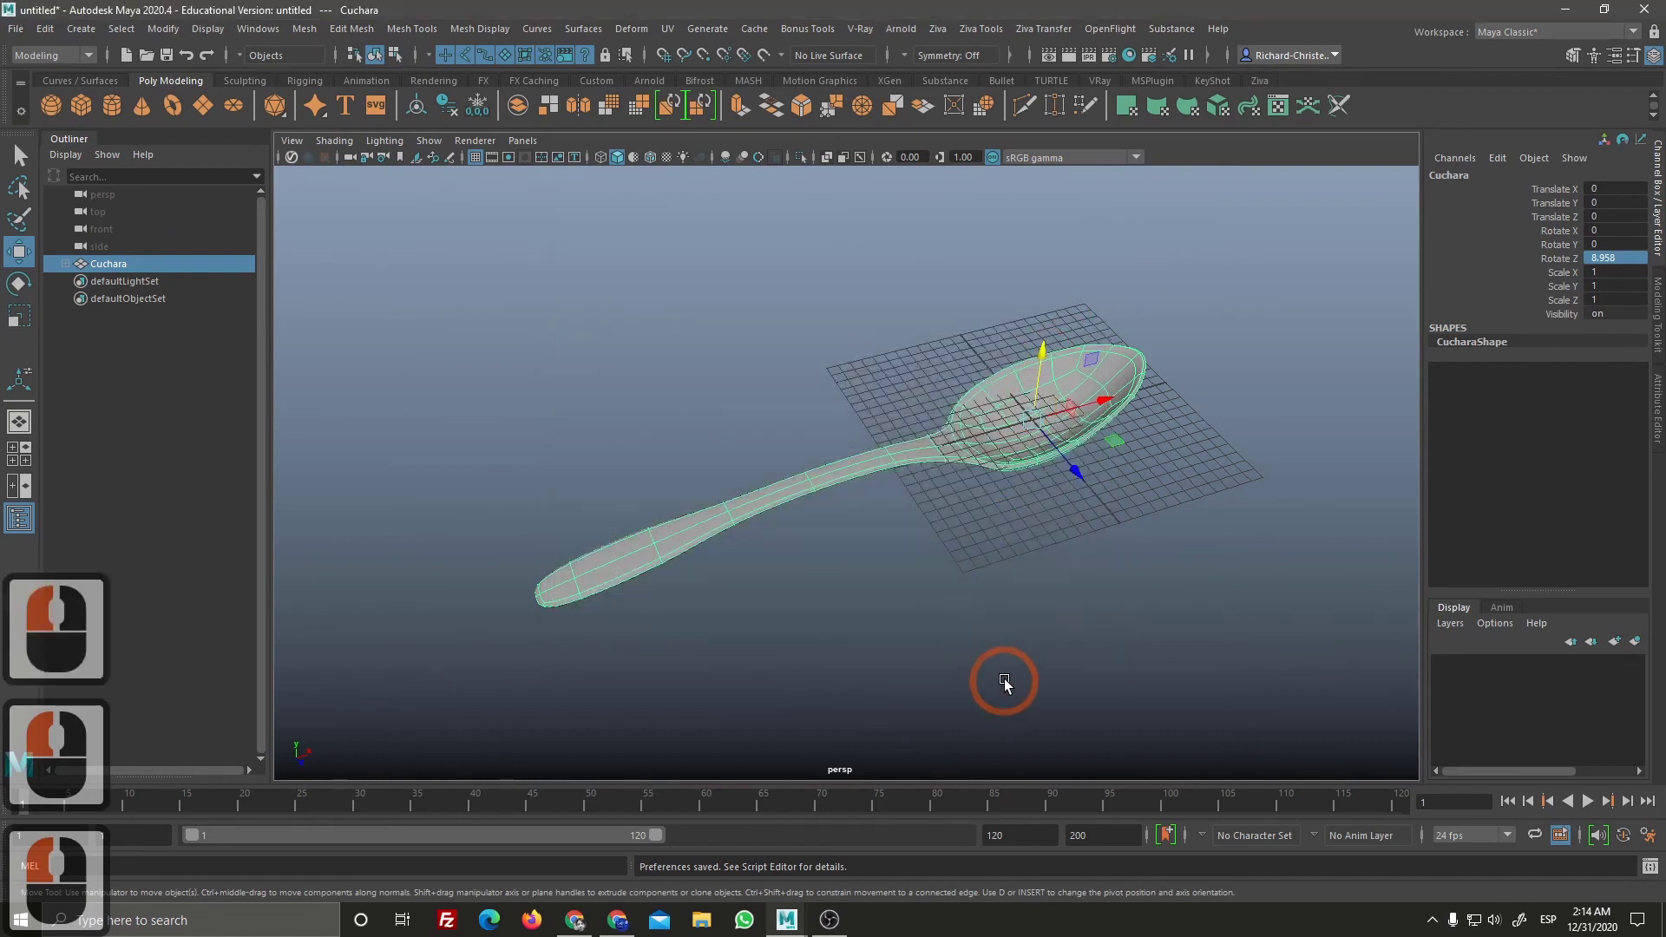
Step: Select the spoon and scale it down uniformly to about a third of its size
click(1058, 332)
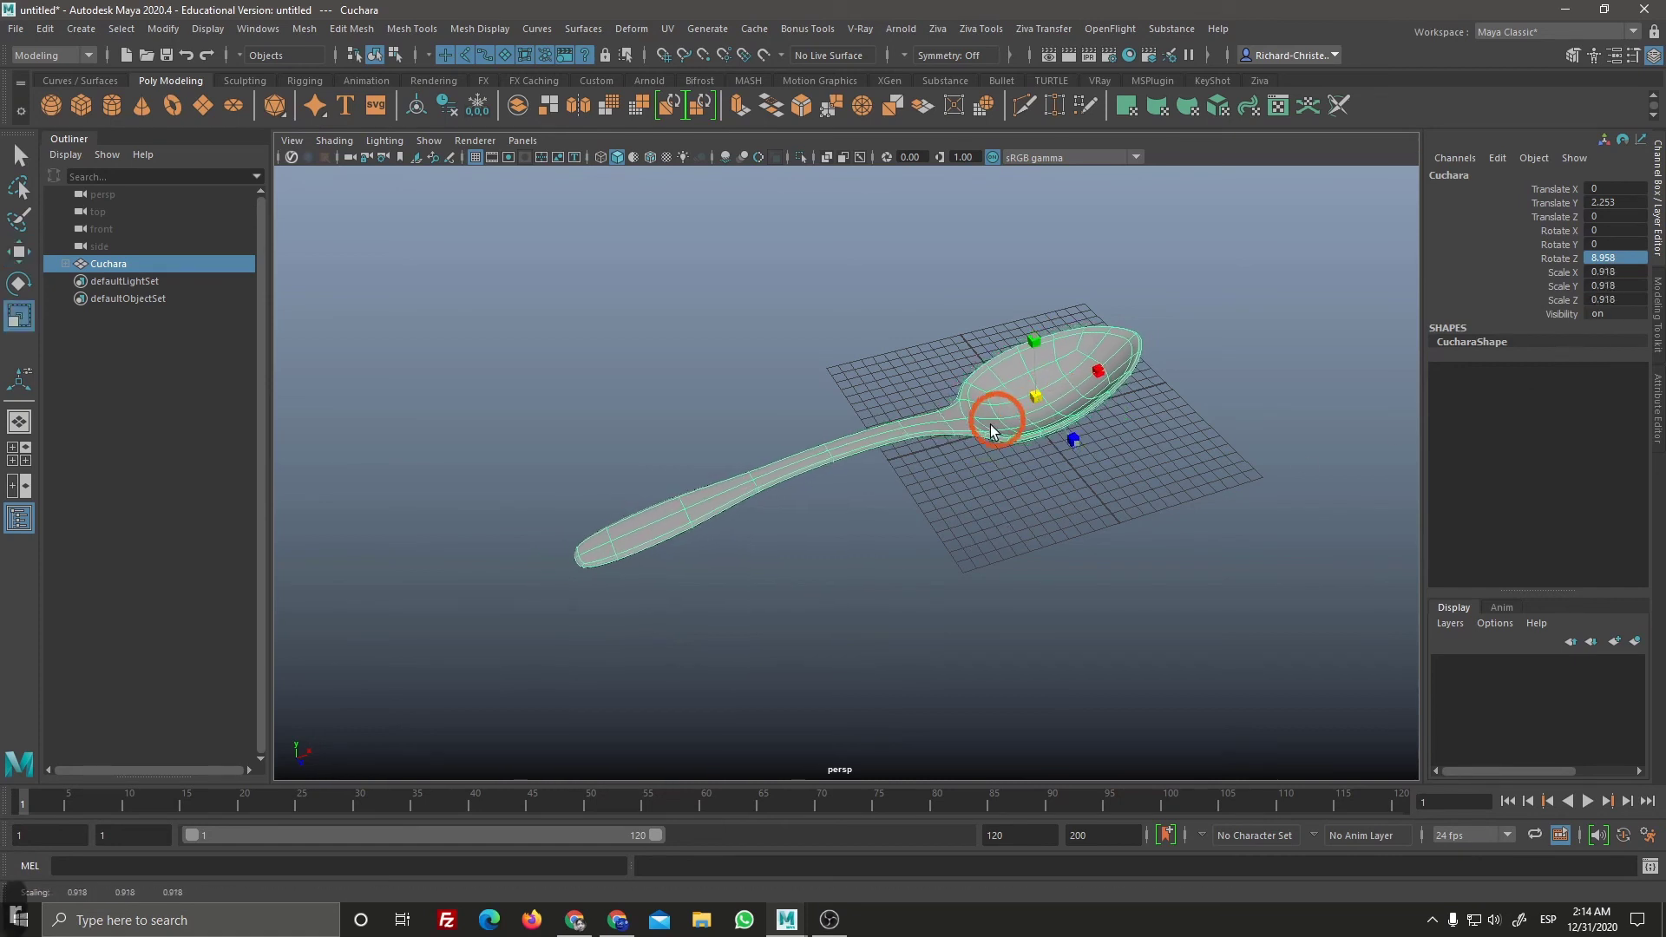
click(697, 586)
right_click(1134, 615)
middle_click(843, 670)
click(841, 644)
click(852, 542)
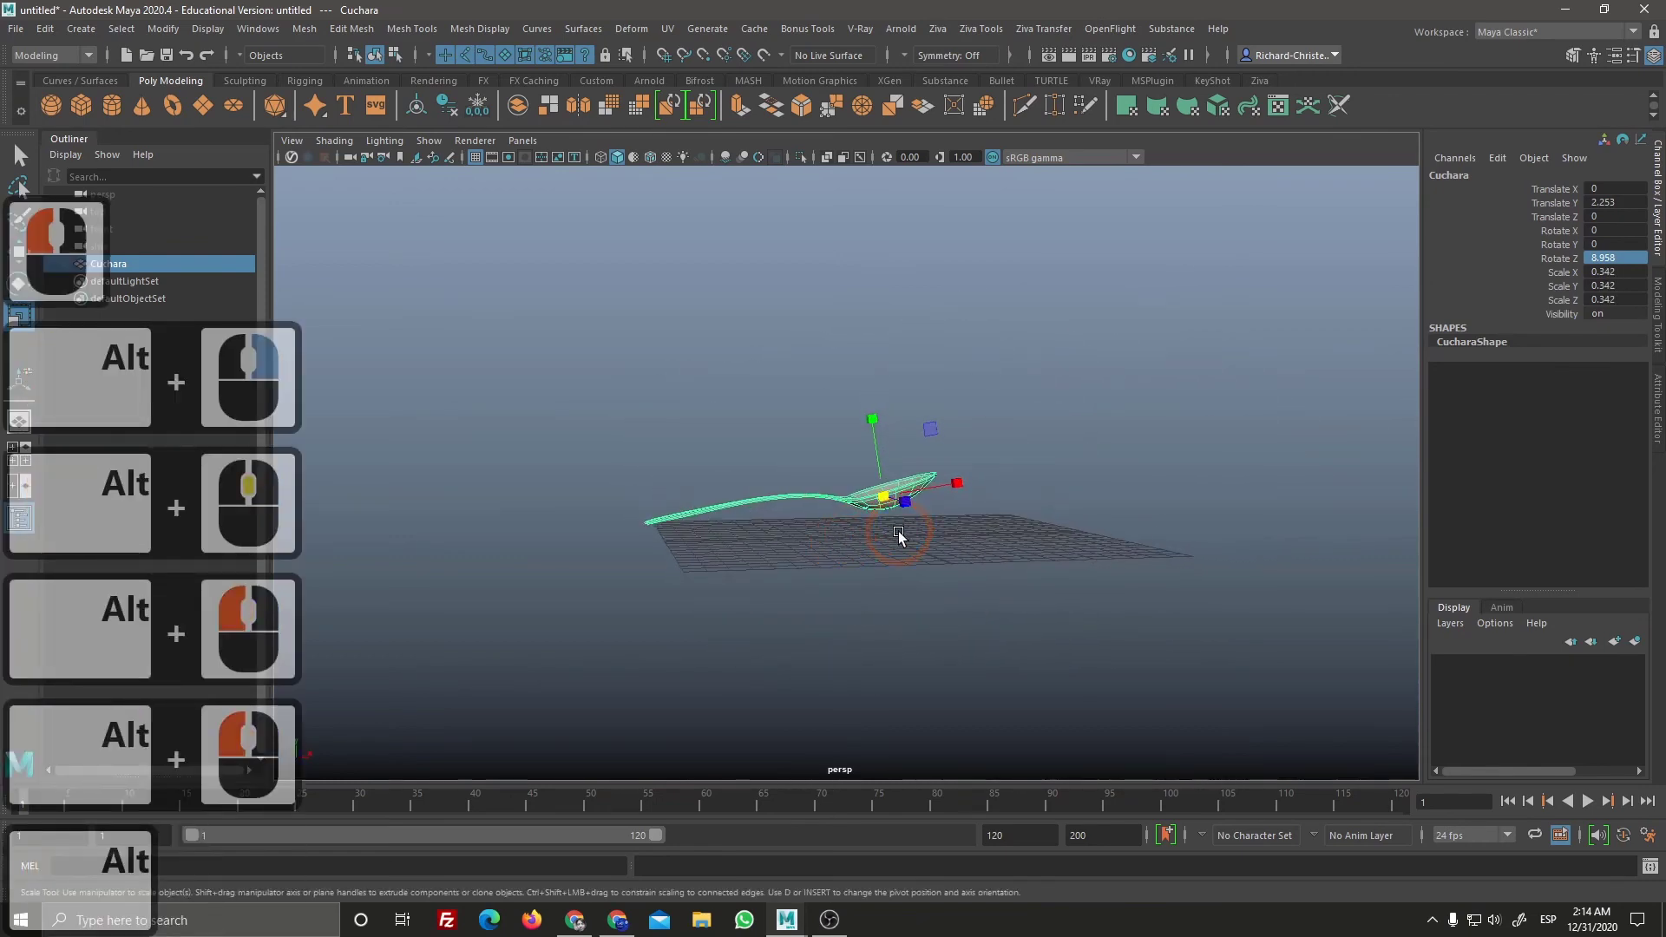
click(906, 528)
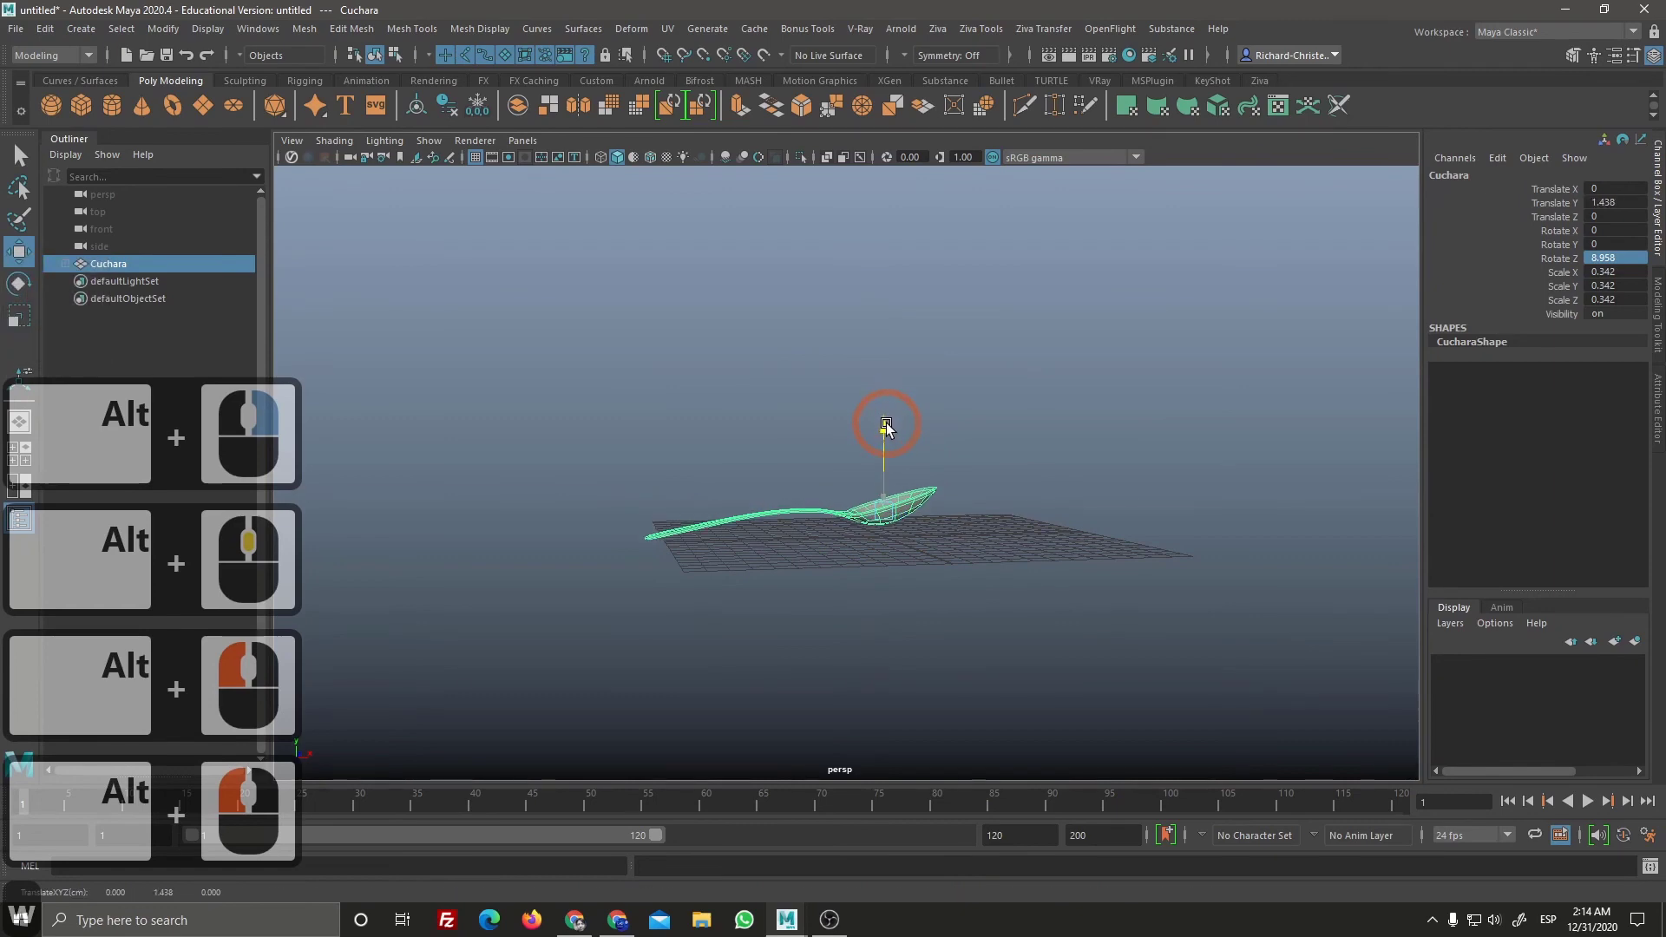
Step: Lower the spoon along Y to about 1.41, just above the grid, and bring up polygon creation
key(w)
click(889, 426)
click(930, 578)
right_click(923, 545)
middle_click(992, 601)
click(1015, 603)
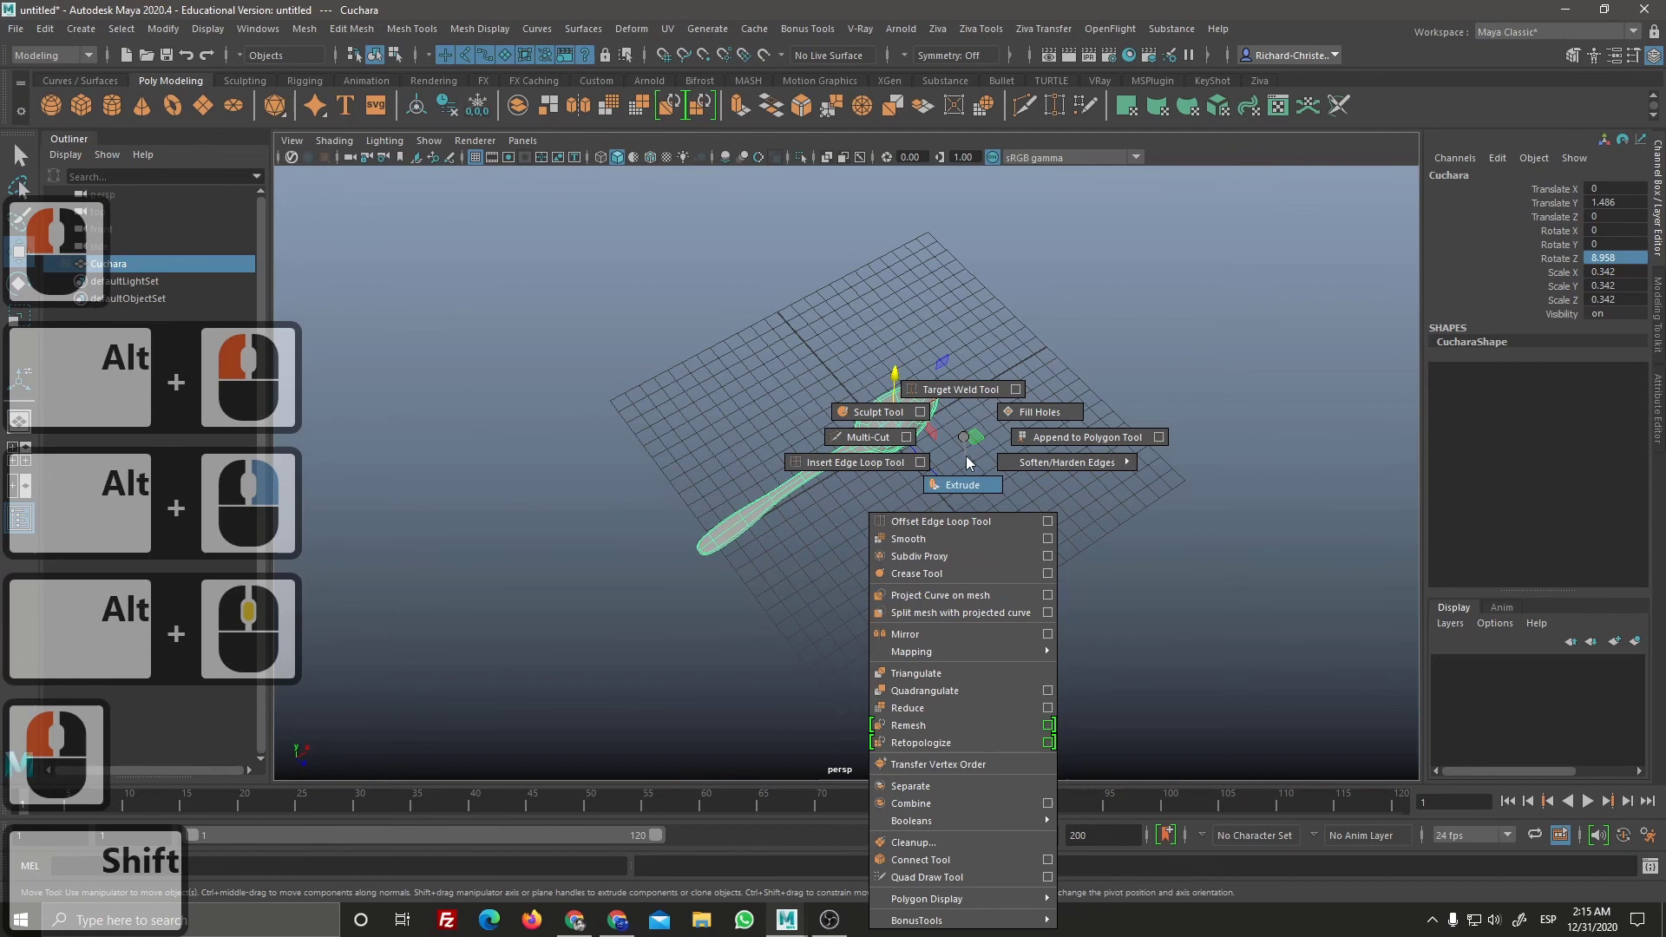
right_click(968, 444)
middle_click(1103, 416)
click(1093, 430)
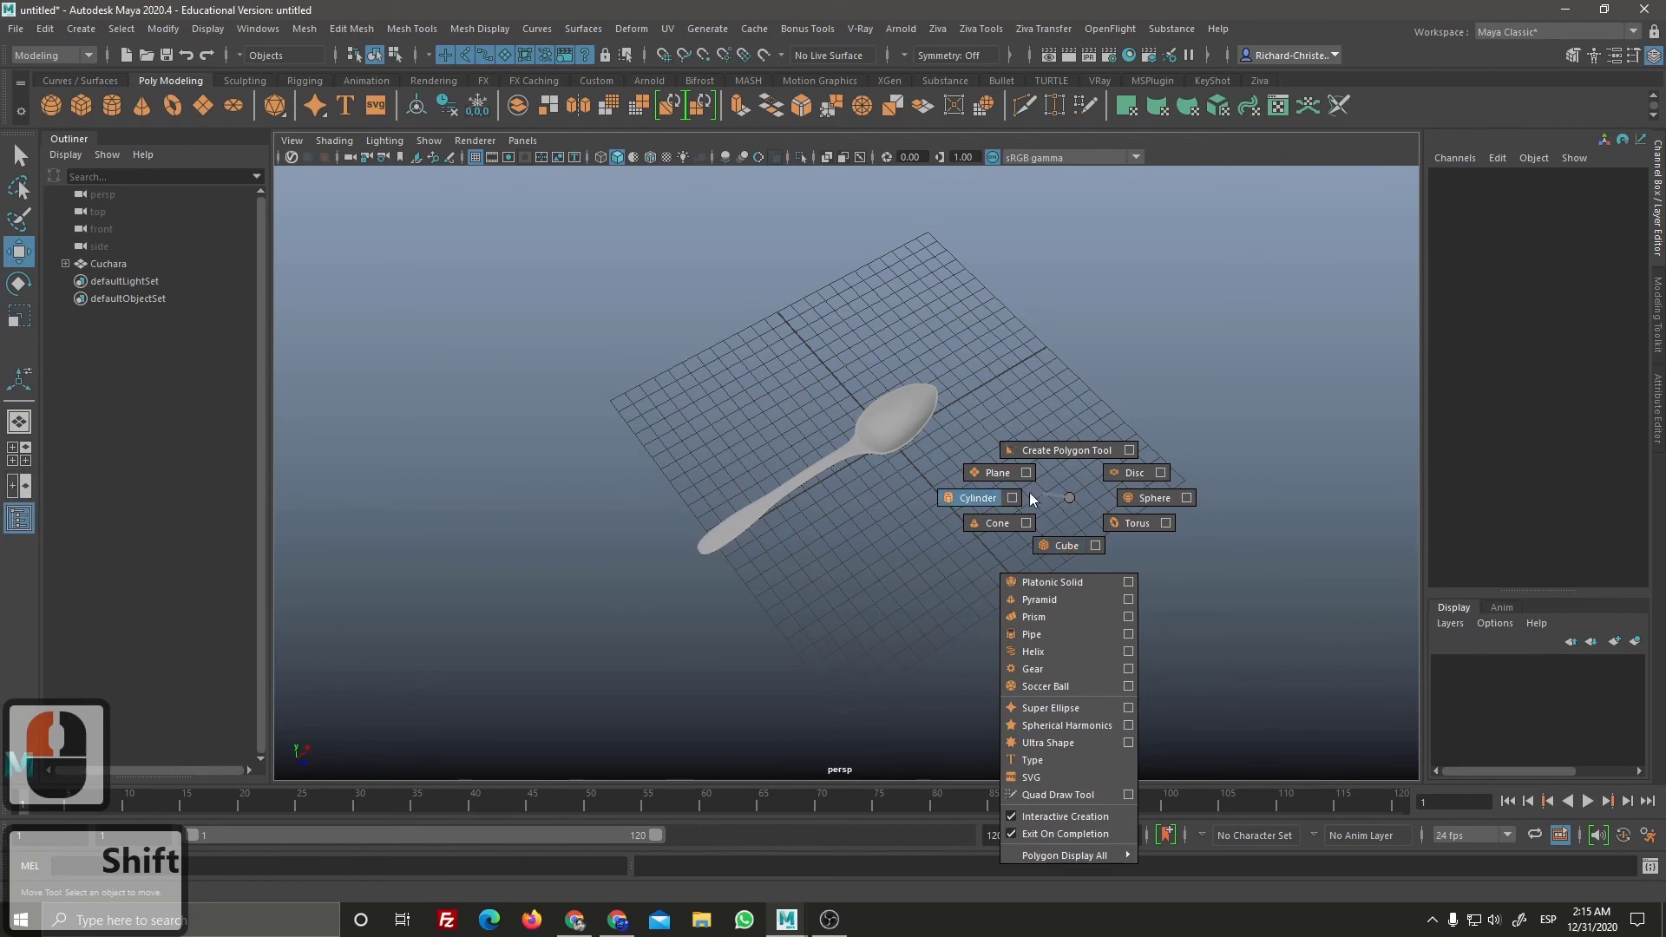
Step: Create a large polygon ground plane by dragging it out in the viewport under the spoon
right_click(999, 474)
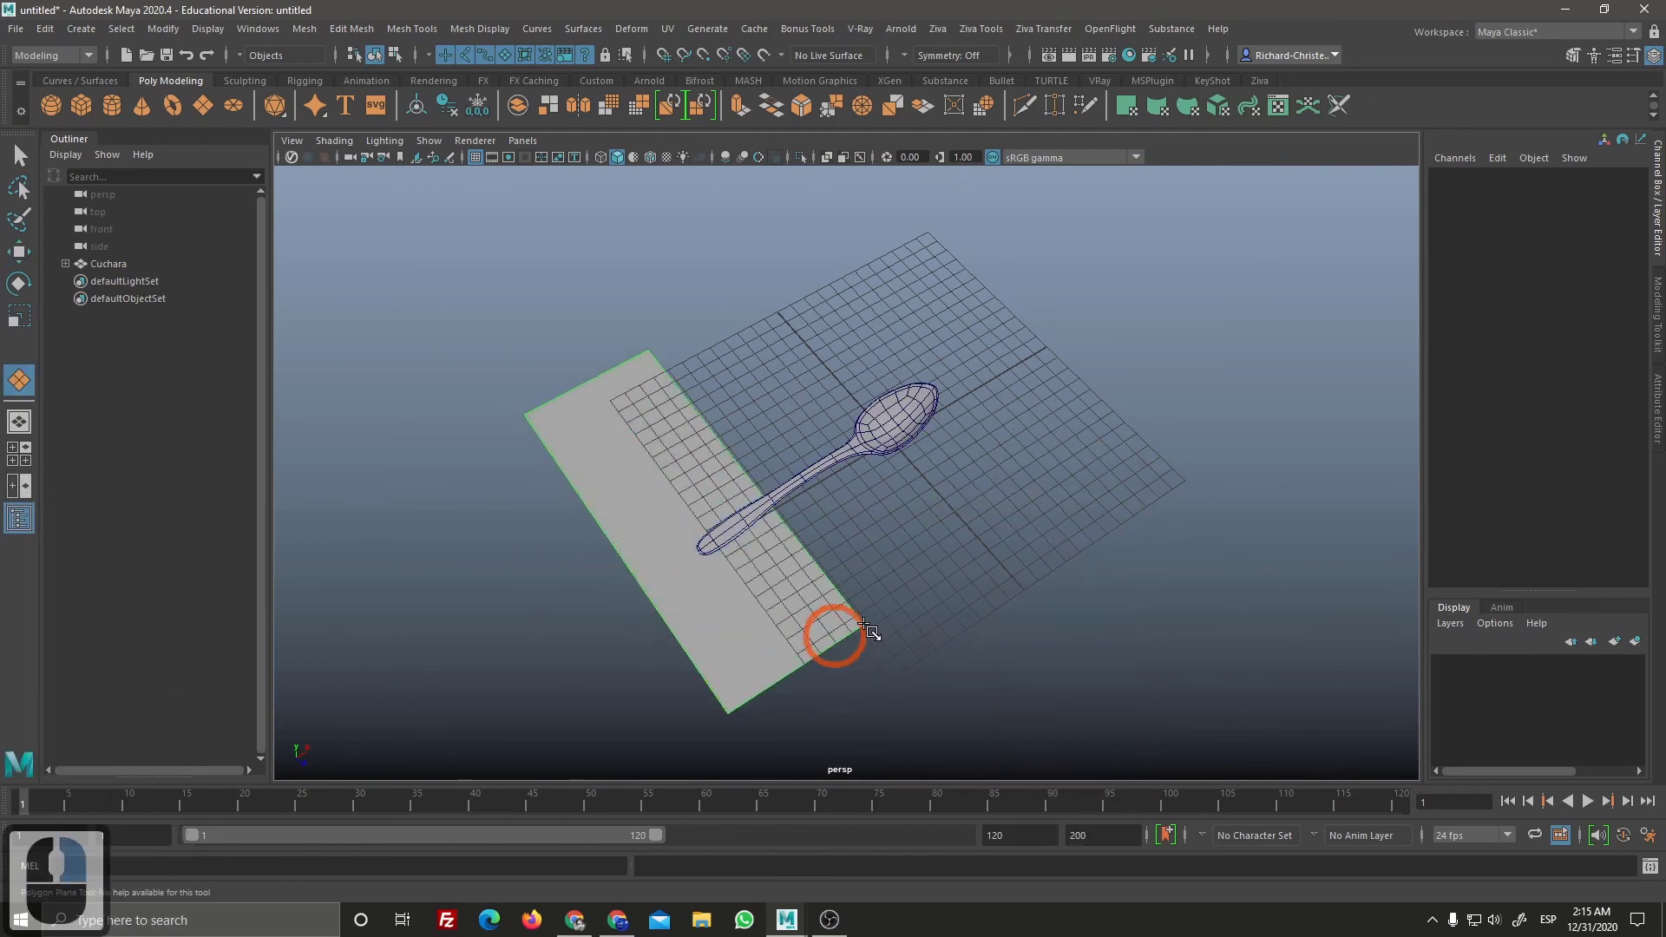
click(1220, 494)
right_click(1083, 625)
click(1088, 590)
right_click(1095, 644)
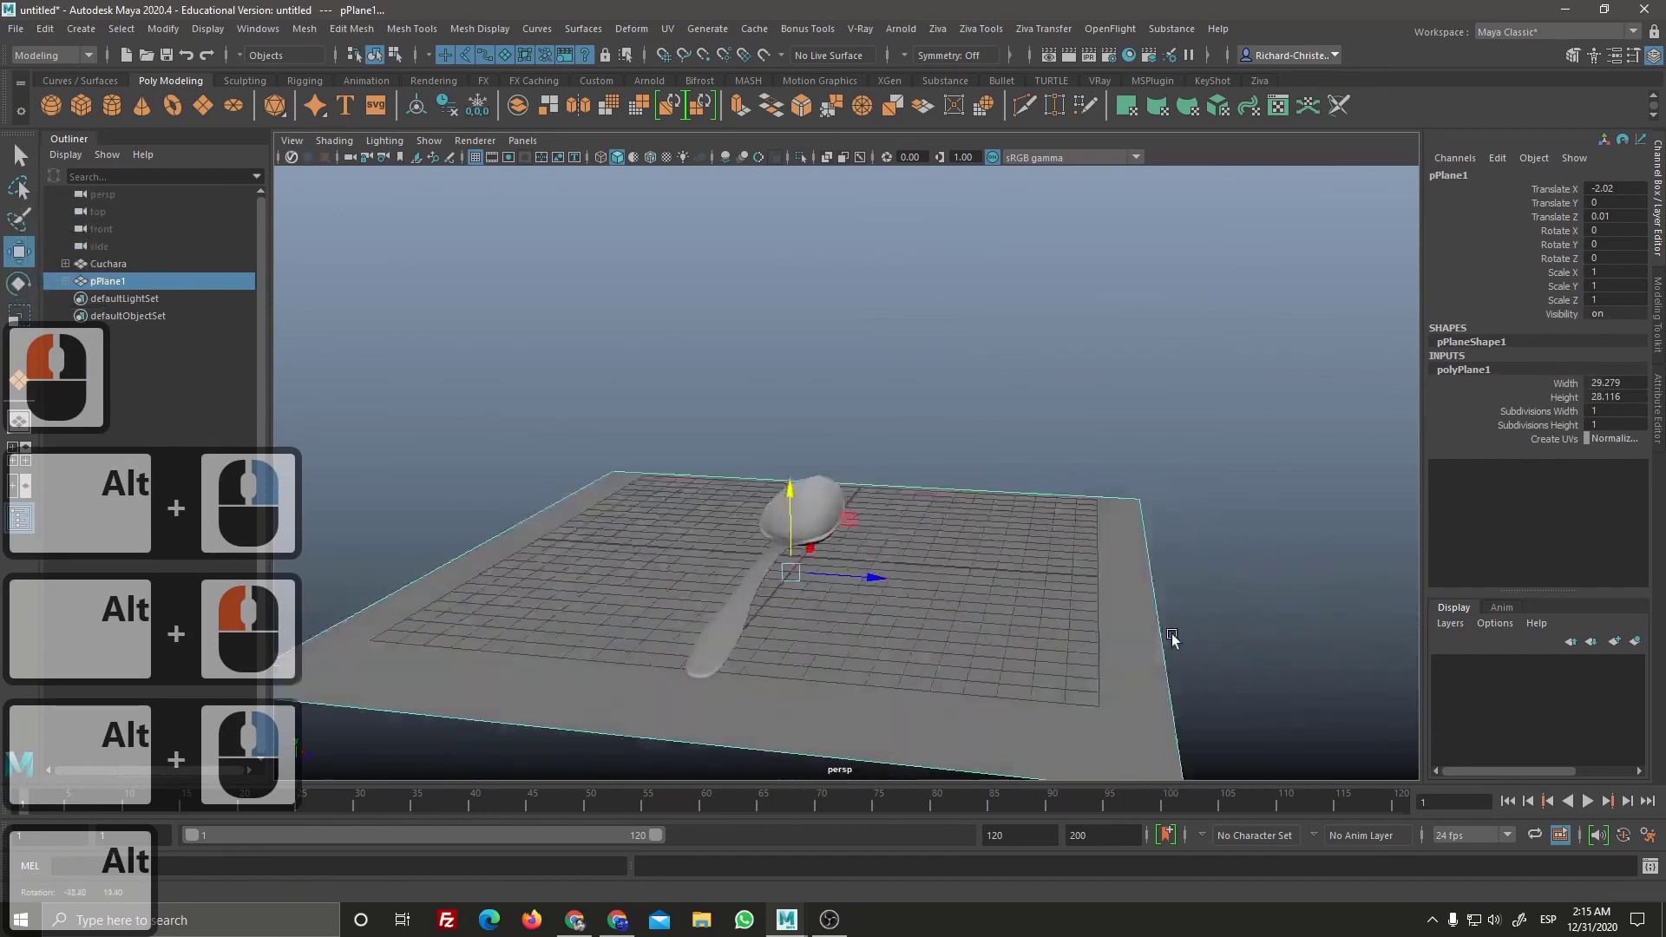
click(1240, 651)
right_click(946, 585)
click(1033, 541)
right_click(856, 527)
click(941, 605)
right_click(902, 611)
click(867, 580)
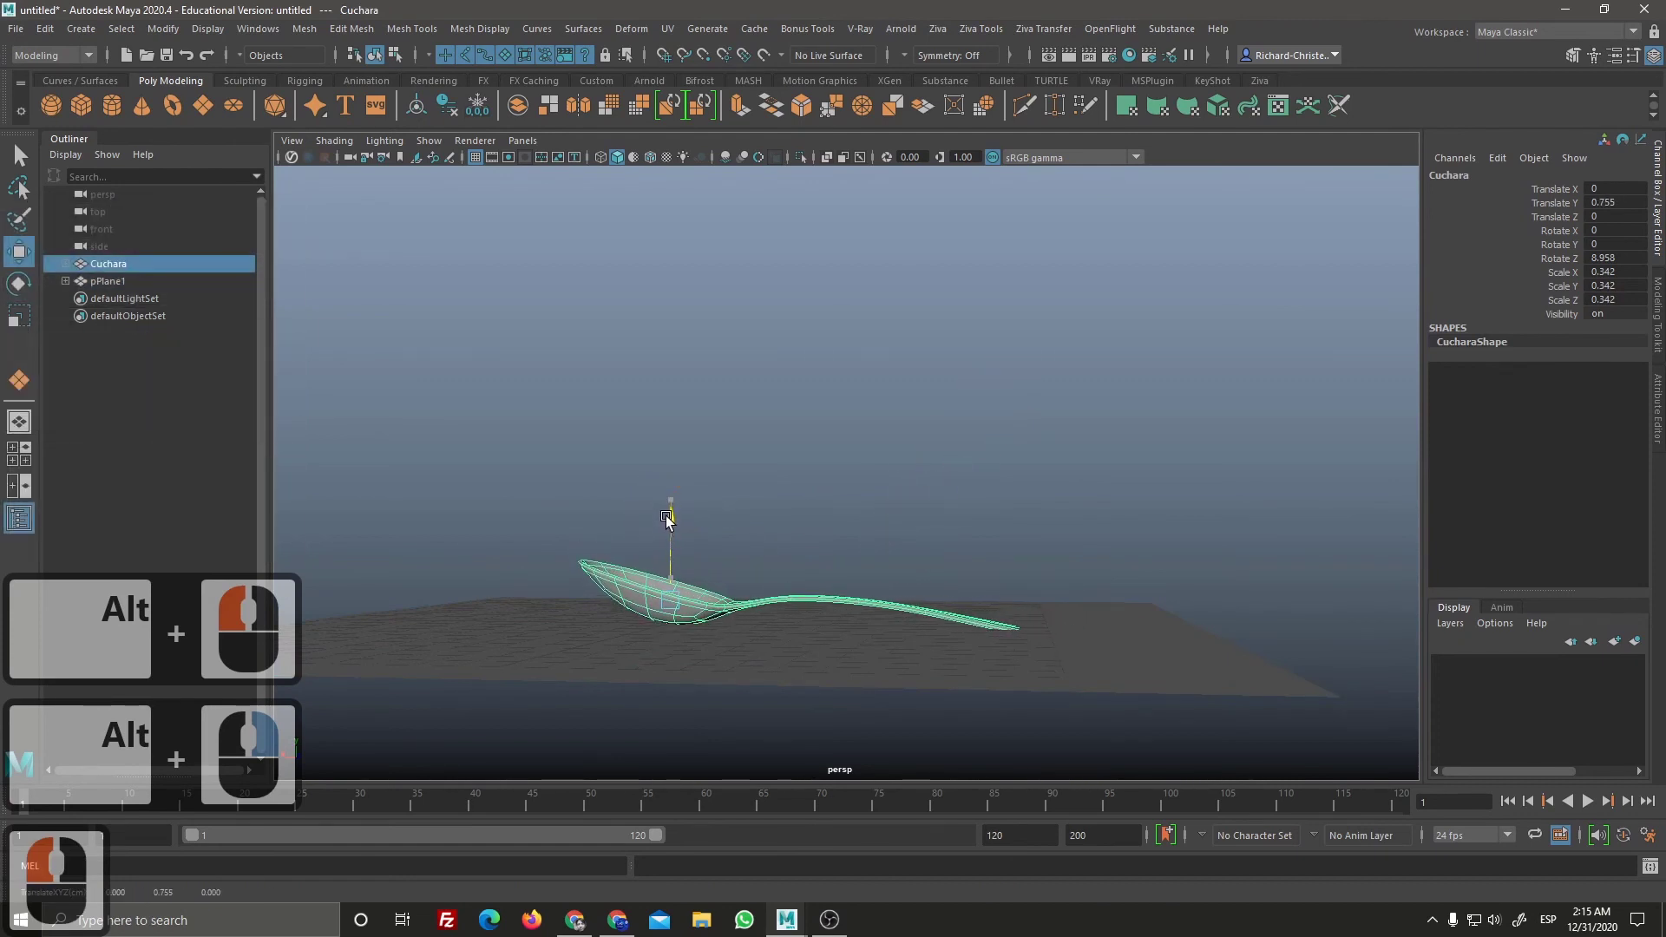
click(675, 512)
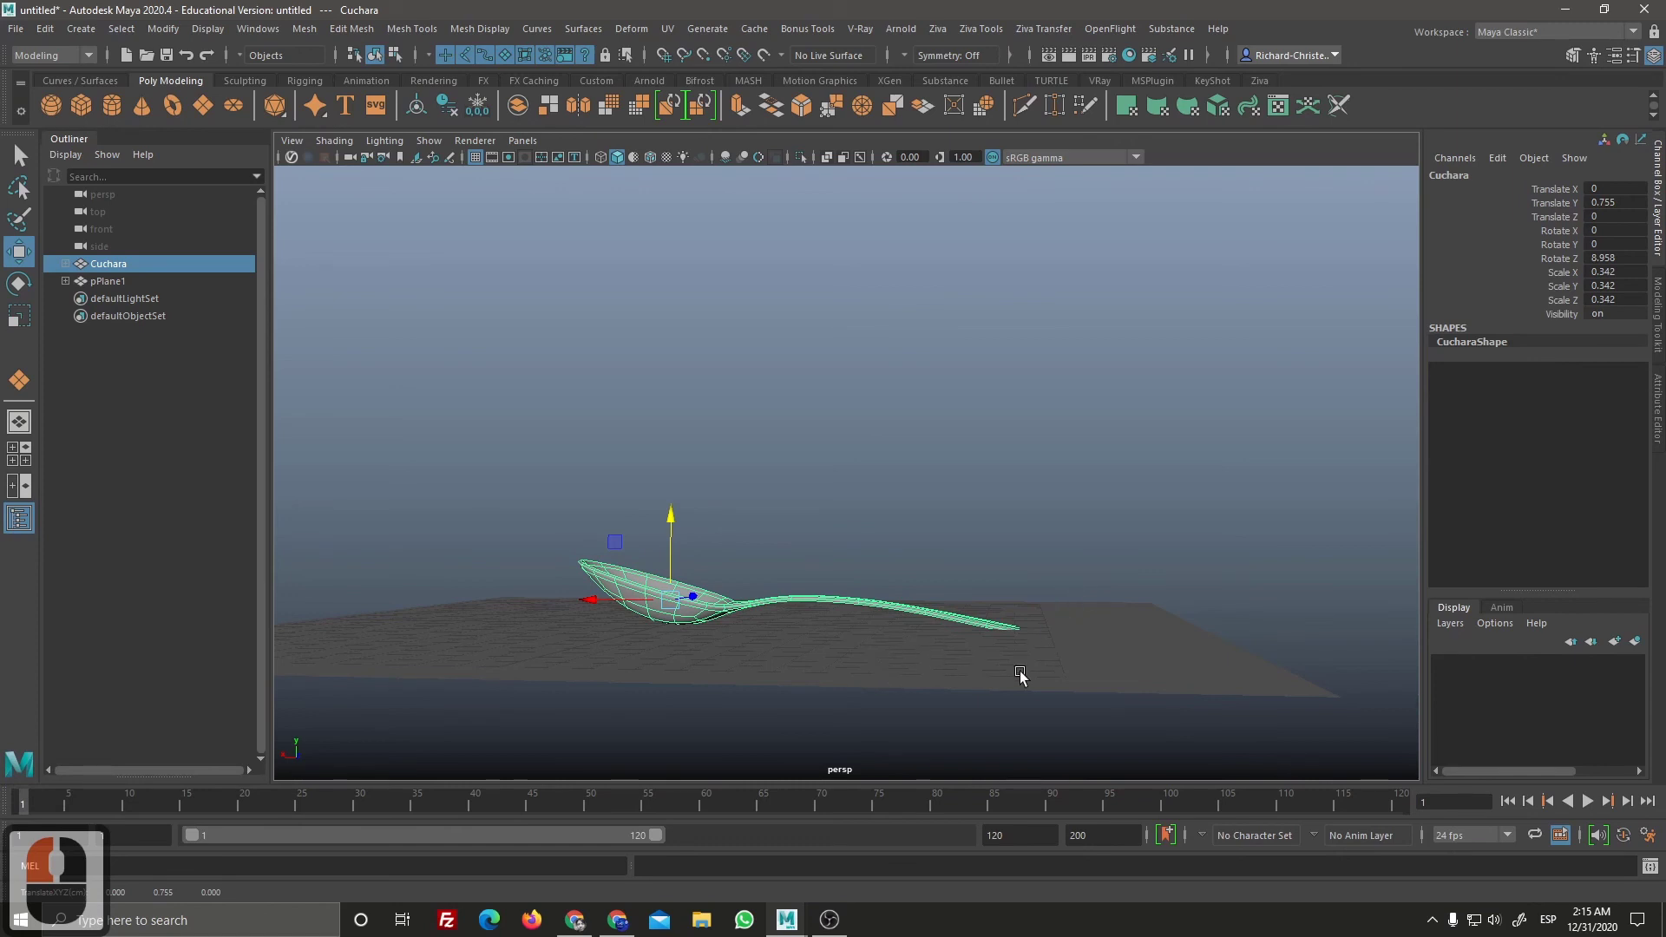
Step: Lower the spoon to Translate Y 0.755 so it rests on the plane and tilt it about 6.3° in Z
middle_click(1078, 574)
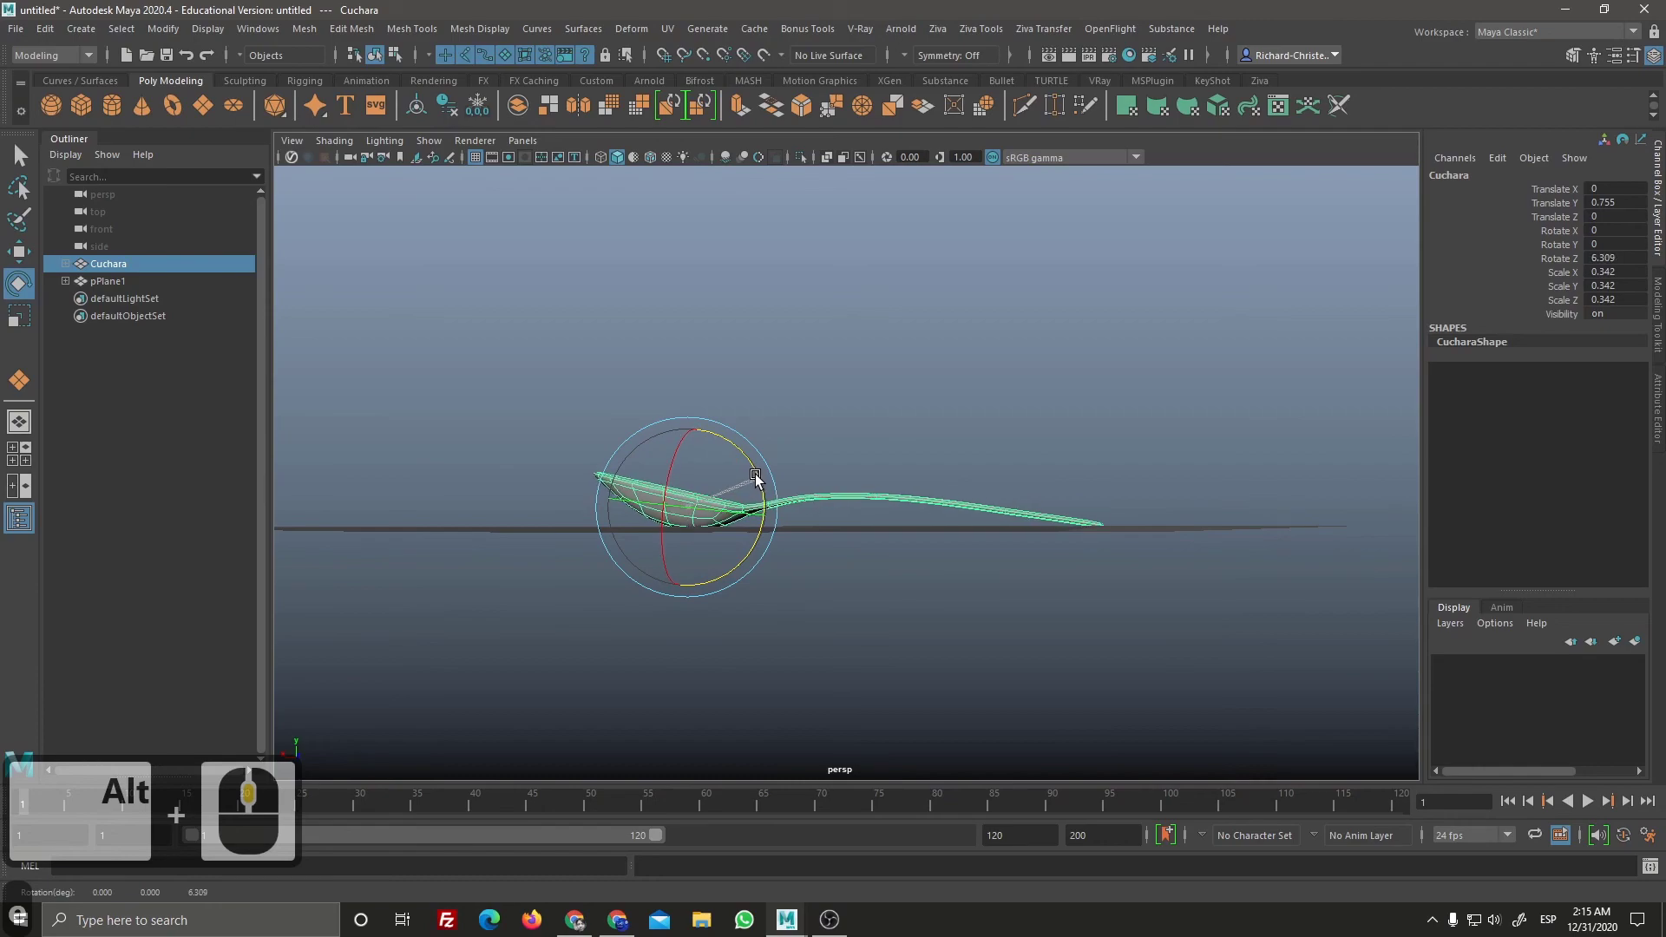
click(759, 478)
click(1035, 627)
click(1273, 558)
right_click(1118, 537)
click(1006, 545)
click(486, 158)
right_click(995, 585)
click(1028, 608)
right_click(964, 607)
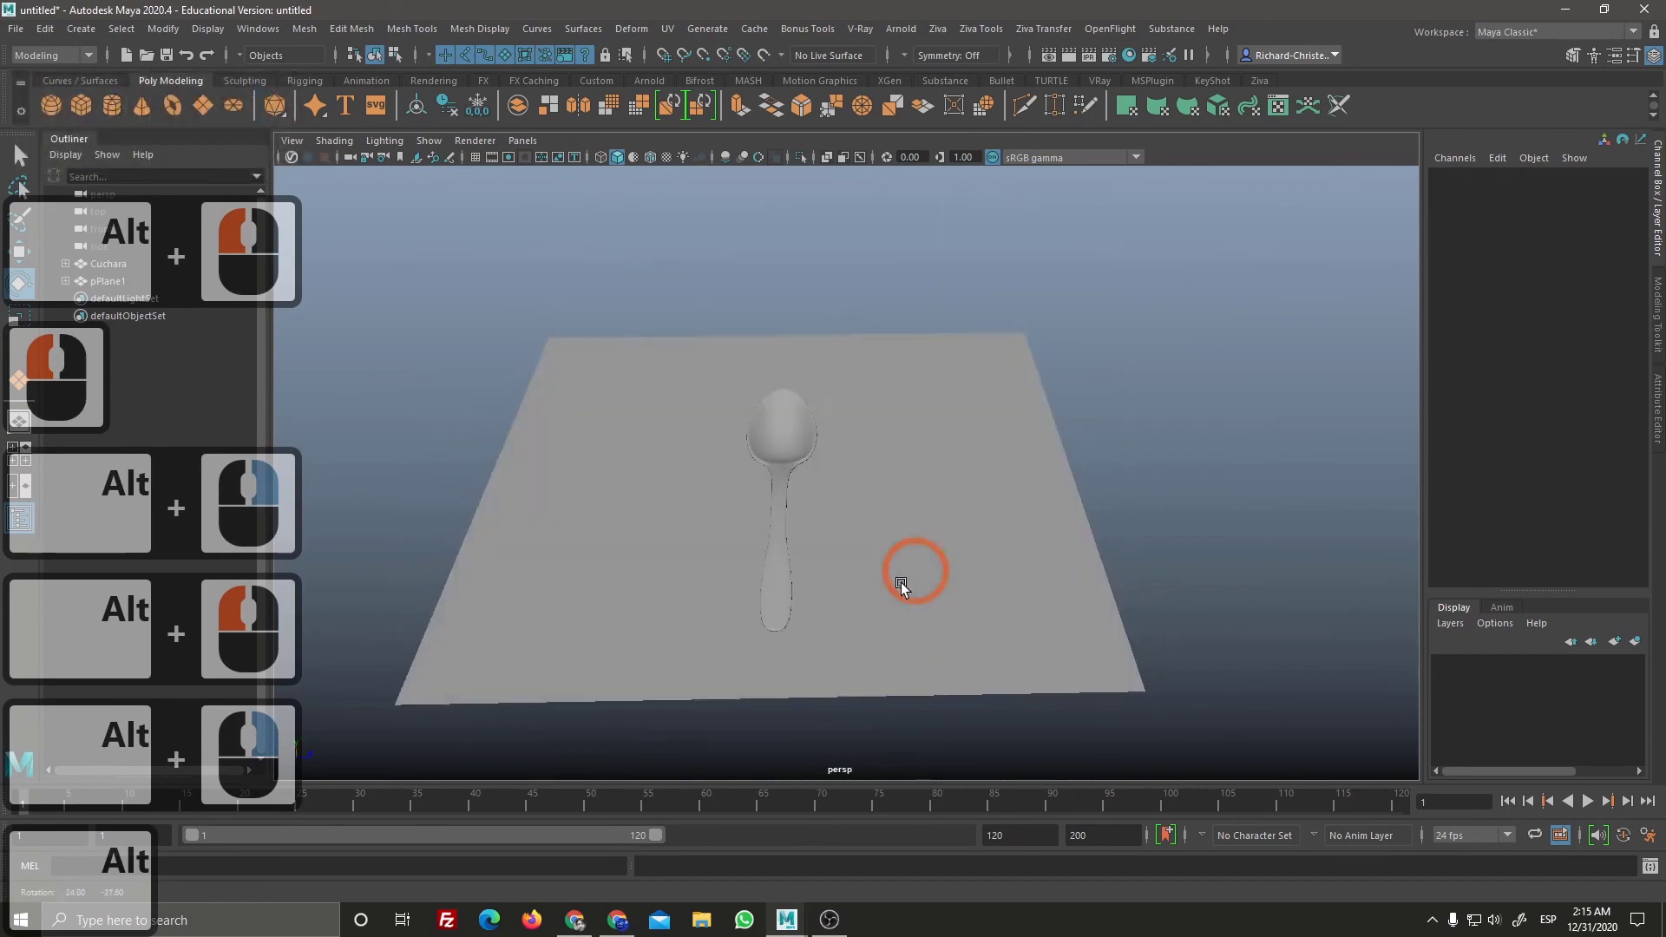
Step: Turn on screen-space ambient occlusion shading in the viewport panel toolbar
click(938, 596)
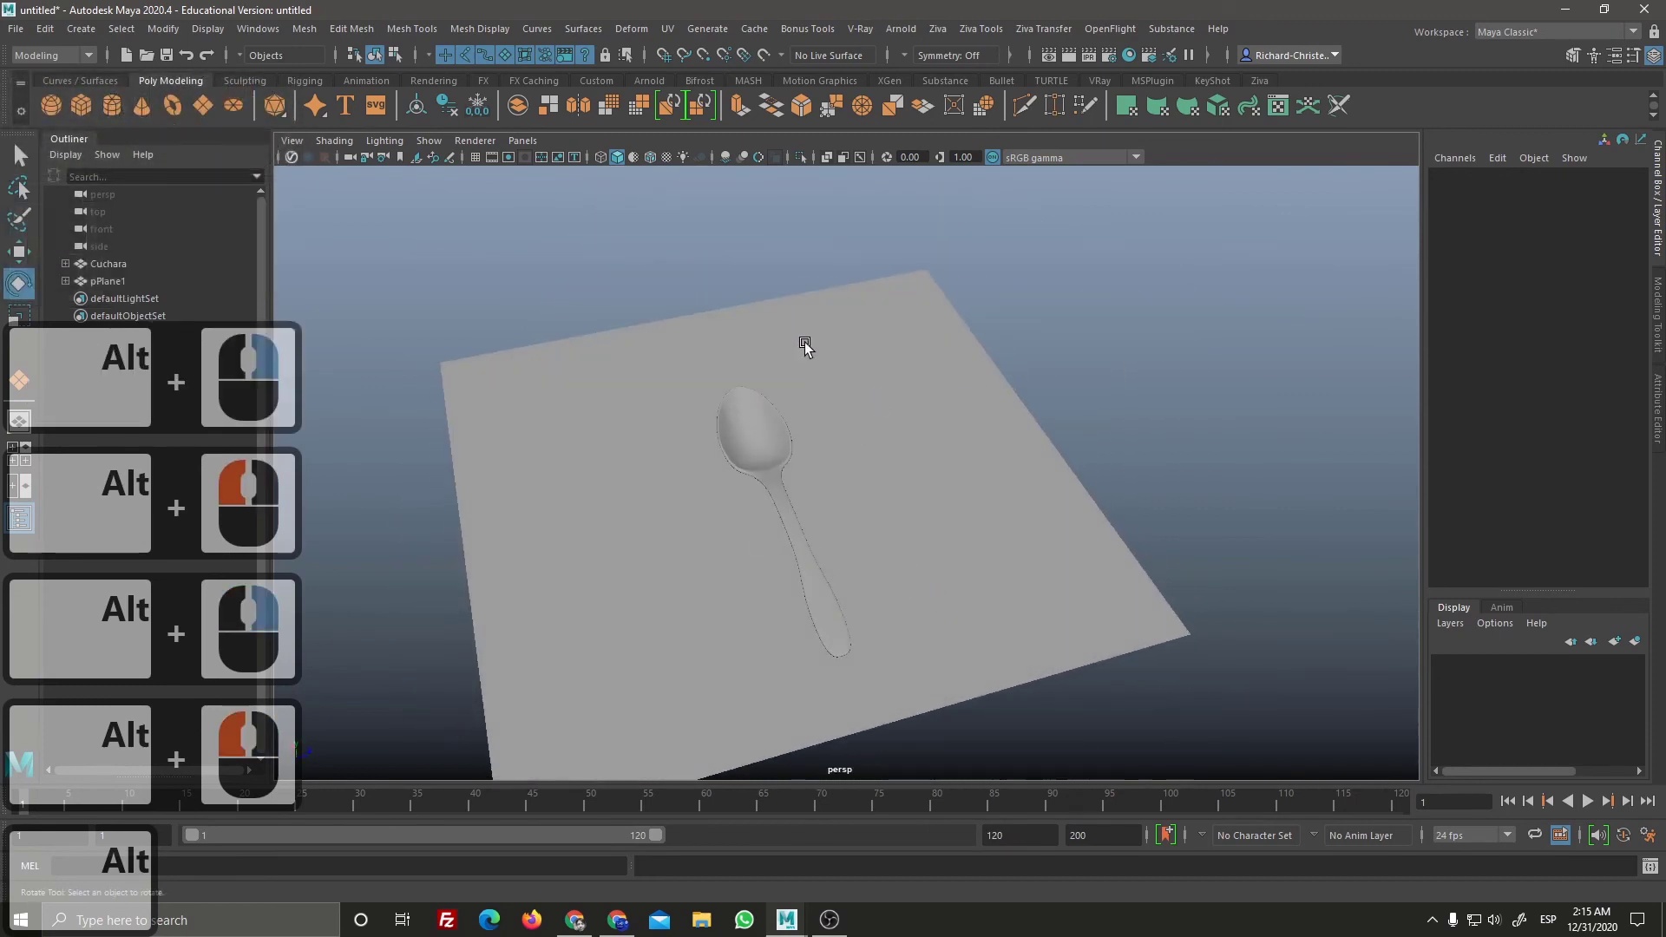
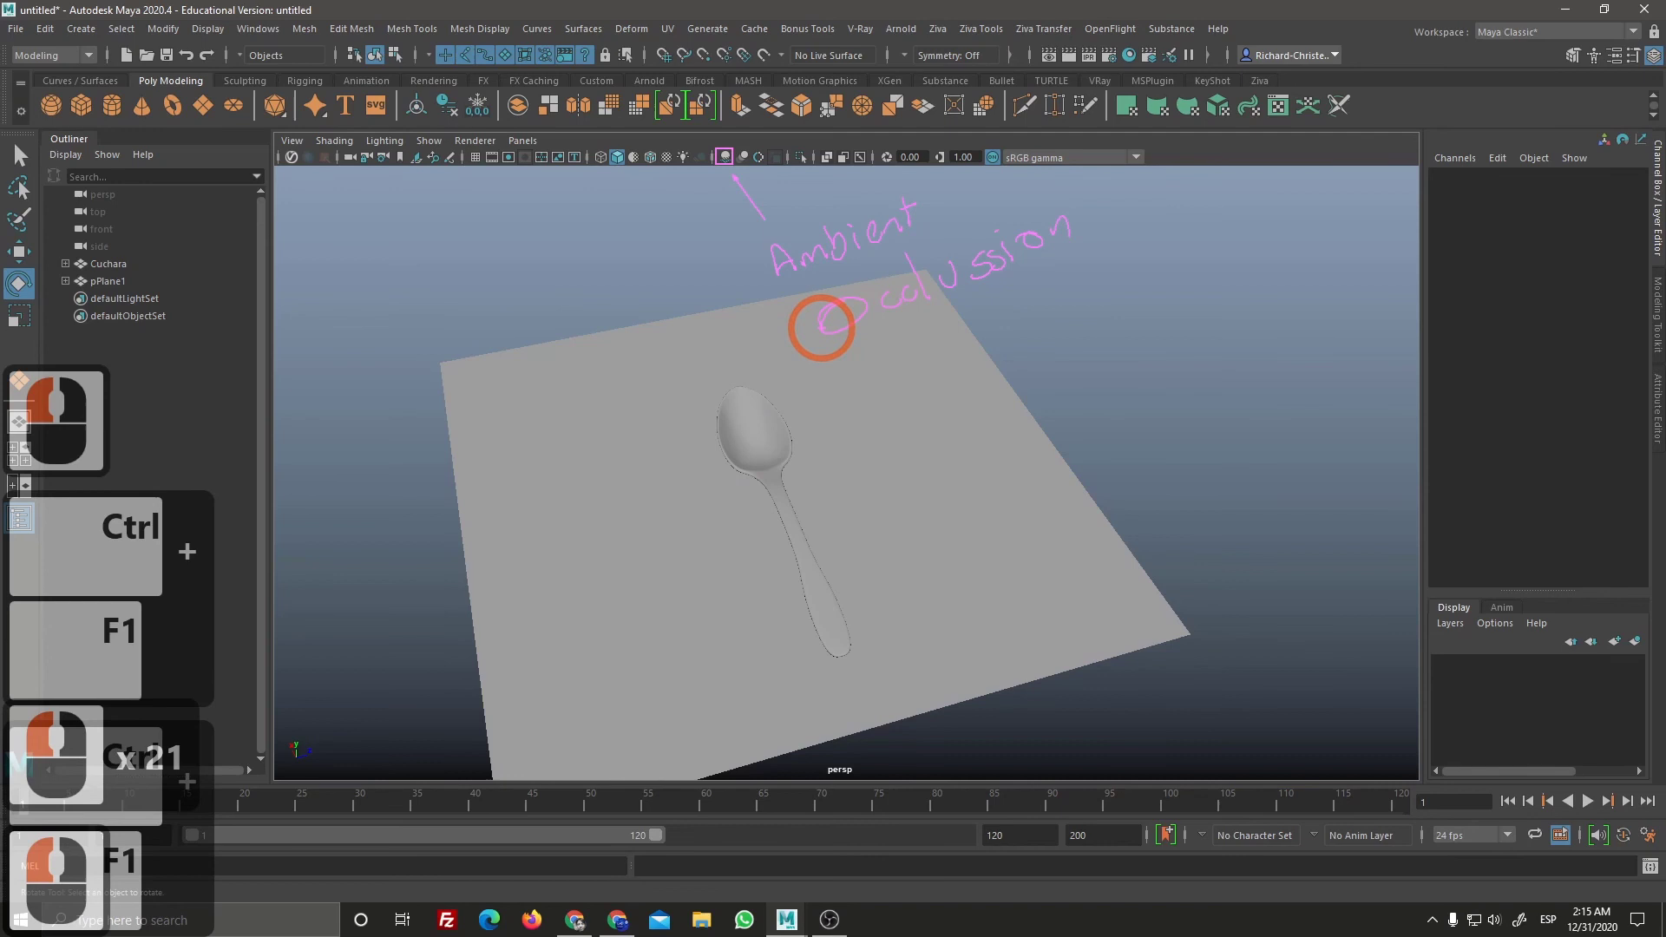
key(ctrl+F1)
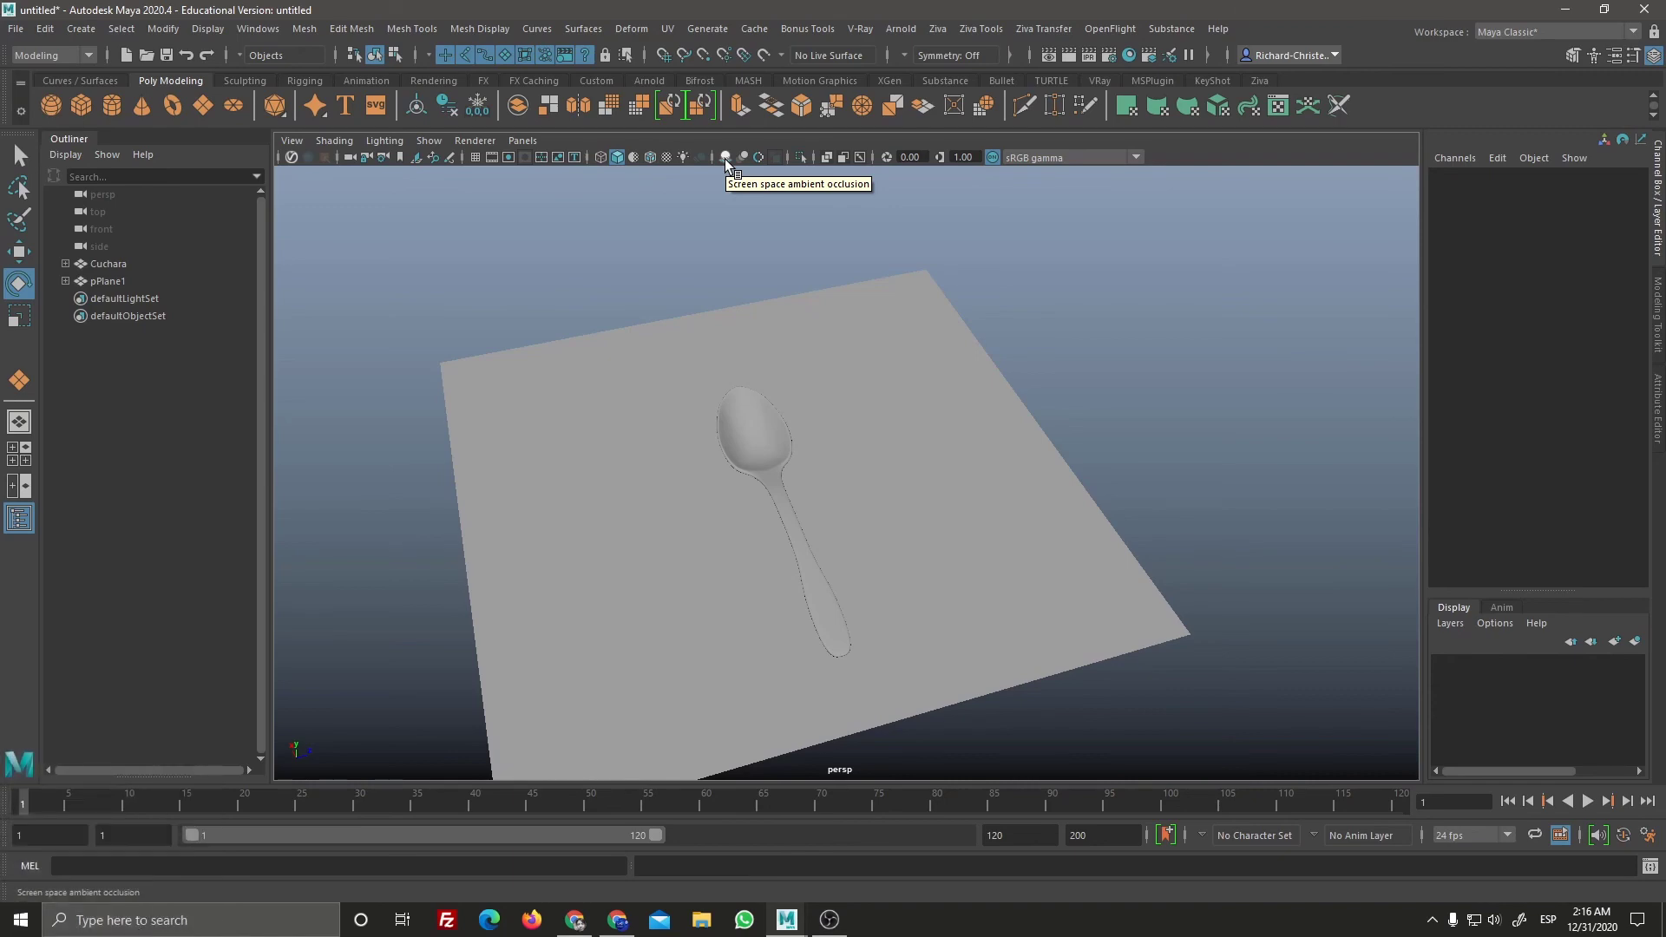
key(ctrl+F1)
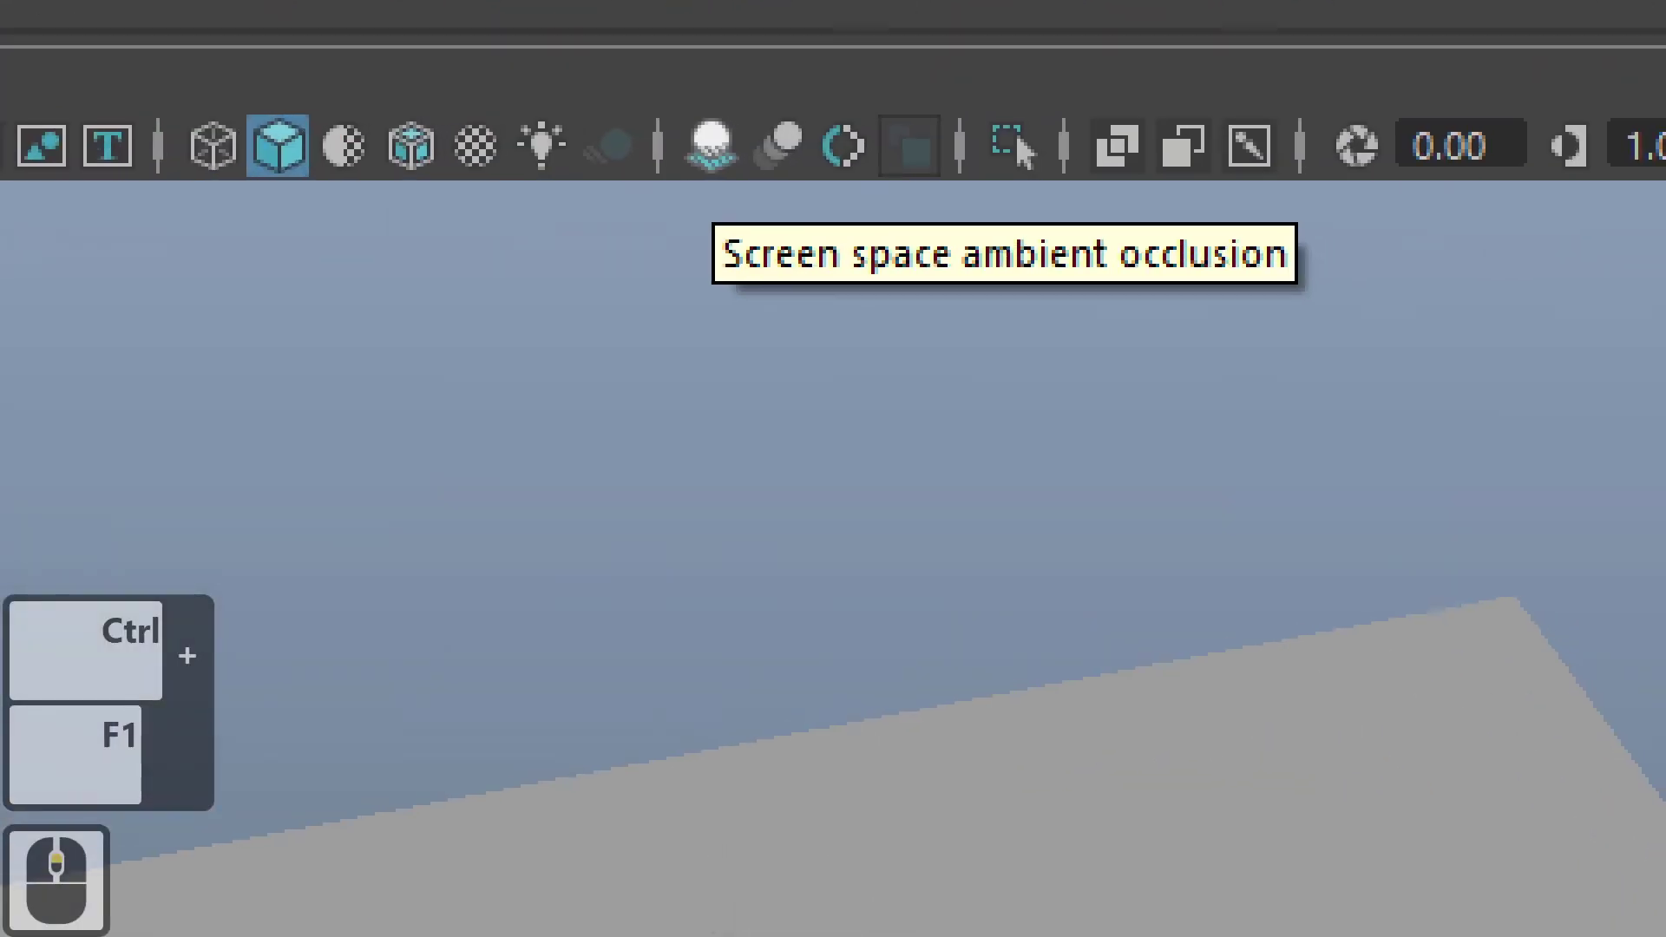
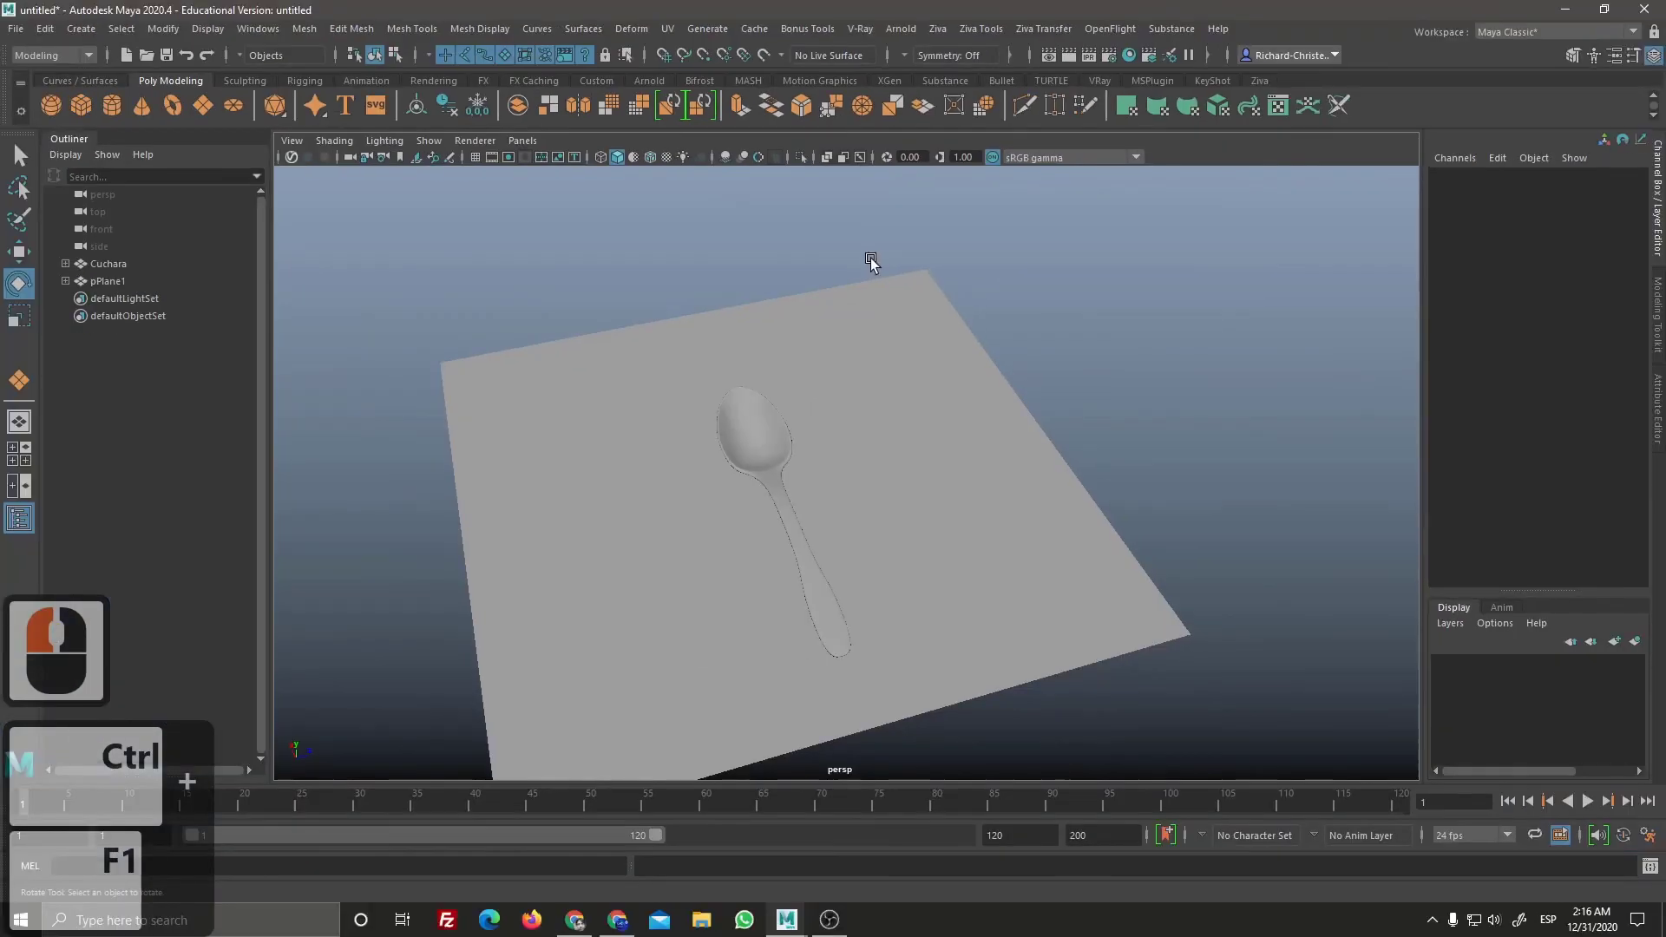
drag(706, 167, 687, 170)
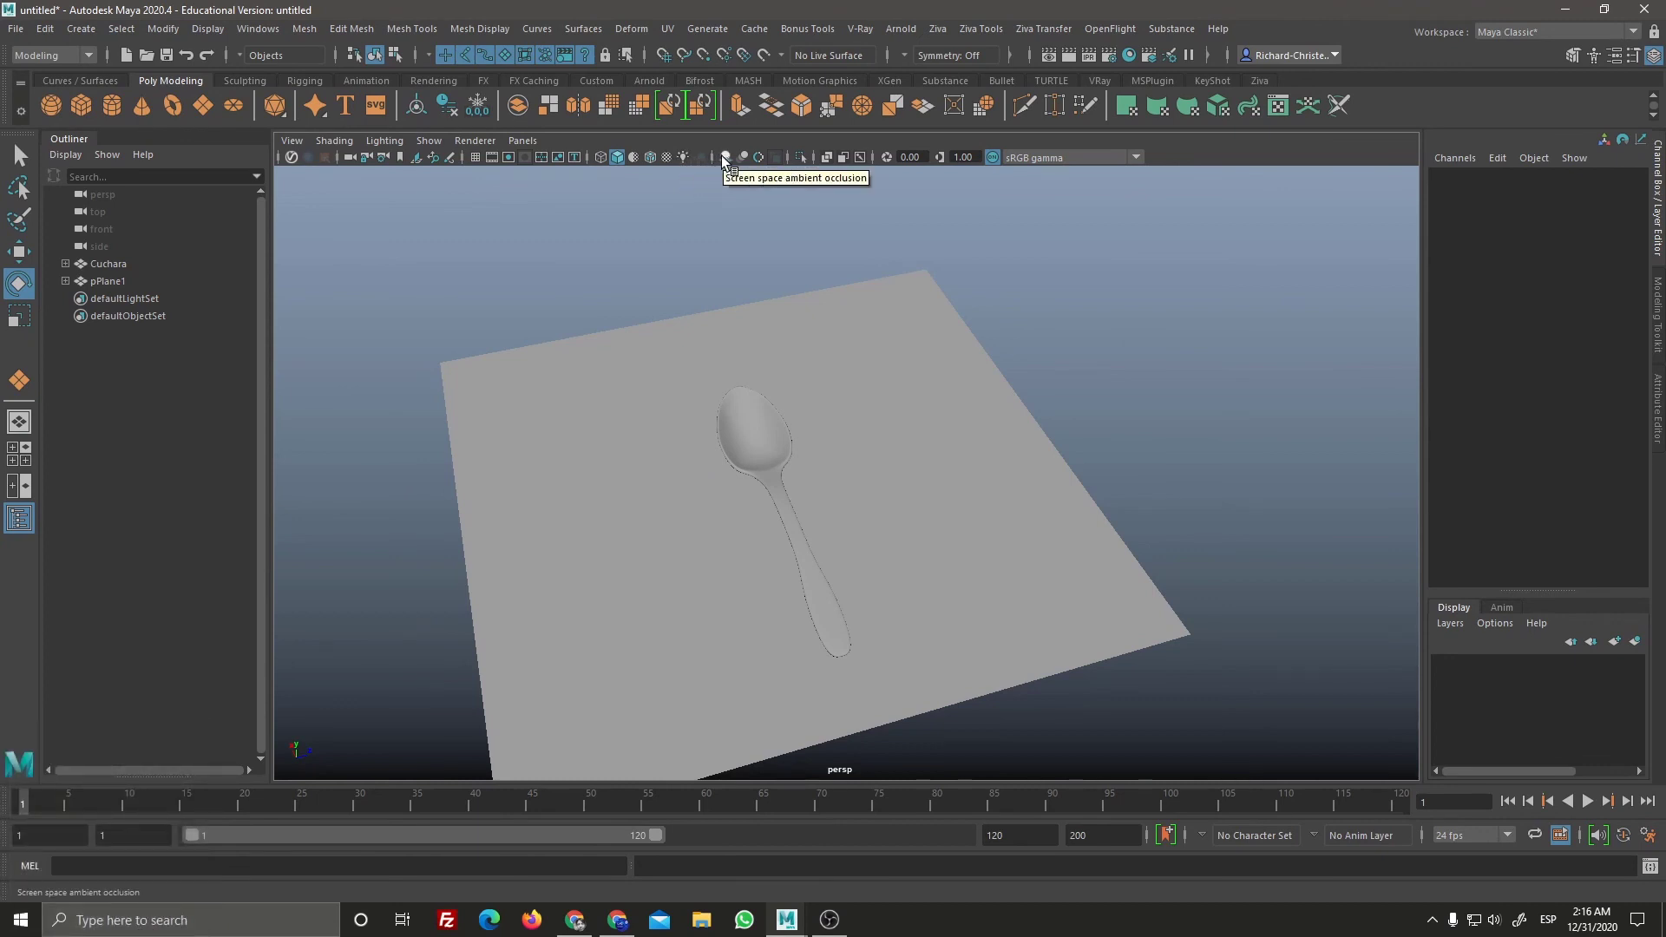
click(727, 163)
Step: Add a directional light with Use All Lights and orbit in to view the shaded spoon and plane
middle_click(918, 509)
middle_click(918, 508)
middle_click(792, 484)
key(ctrl+z)
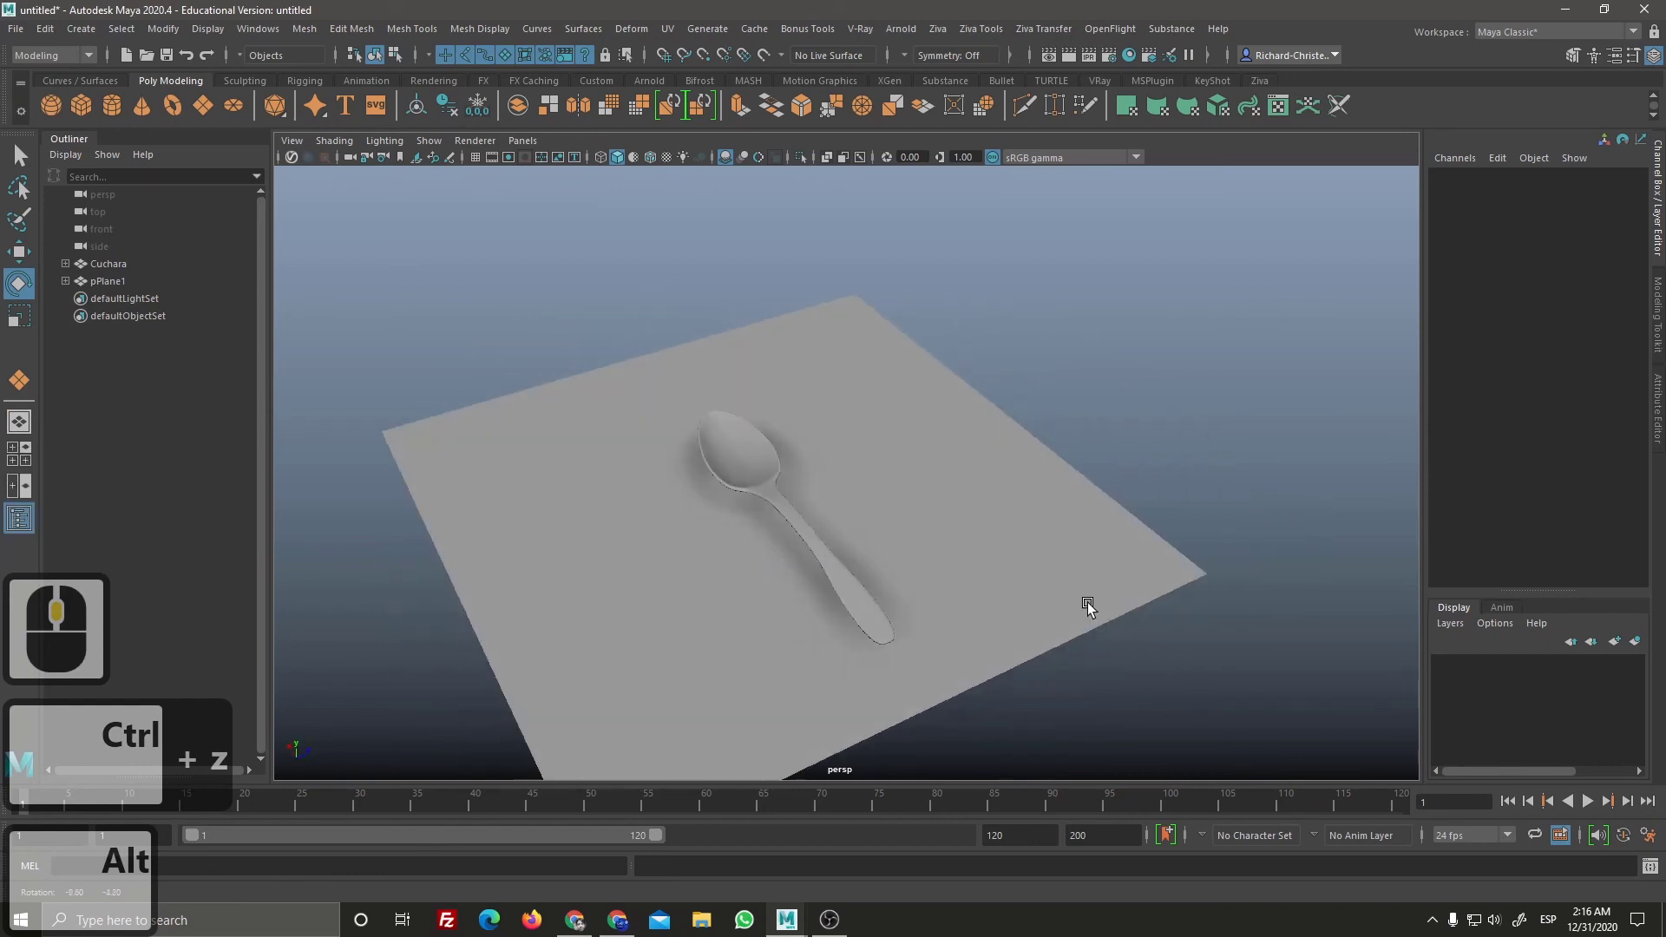
click(1181, 587)
right_click(1142, 706)
middle_click(1095, 621)
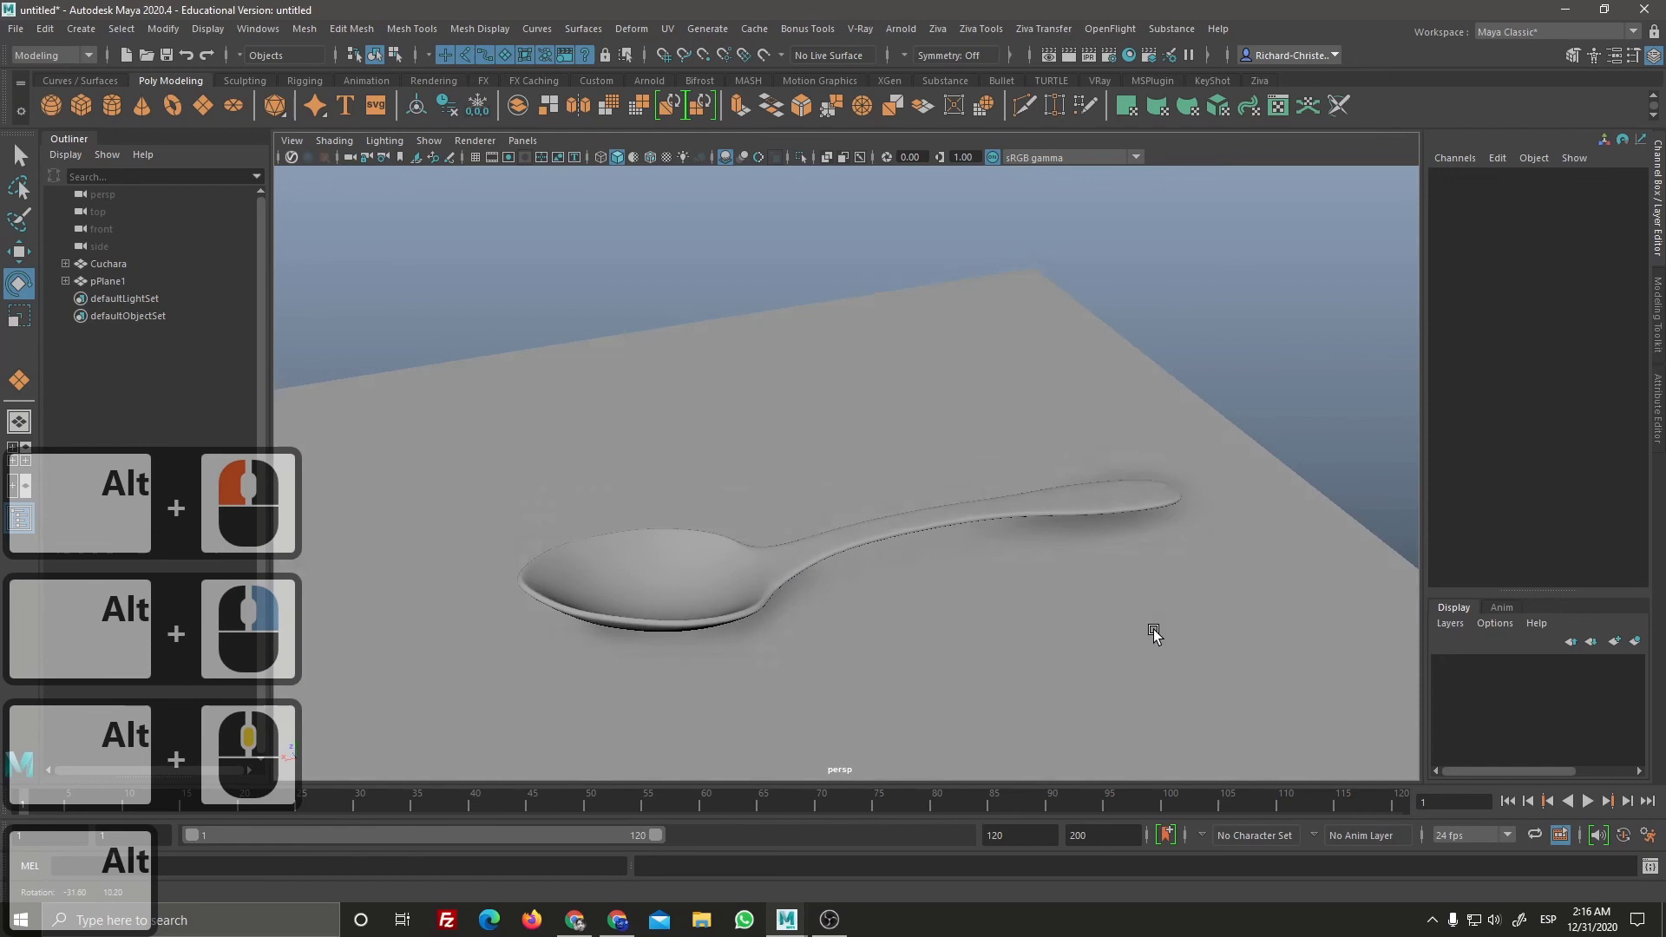
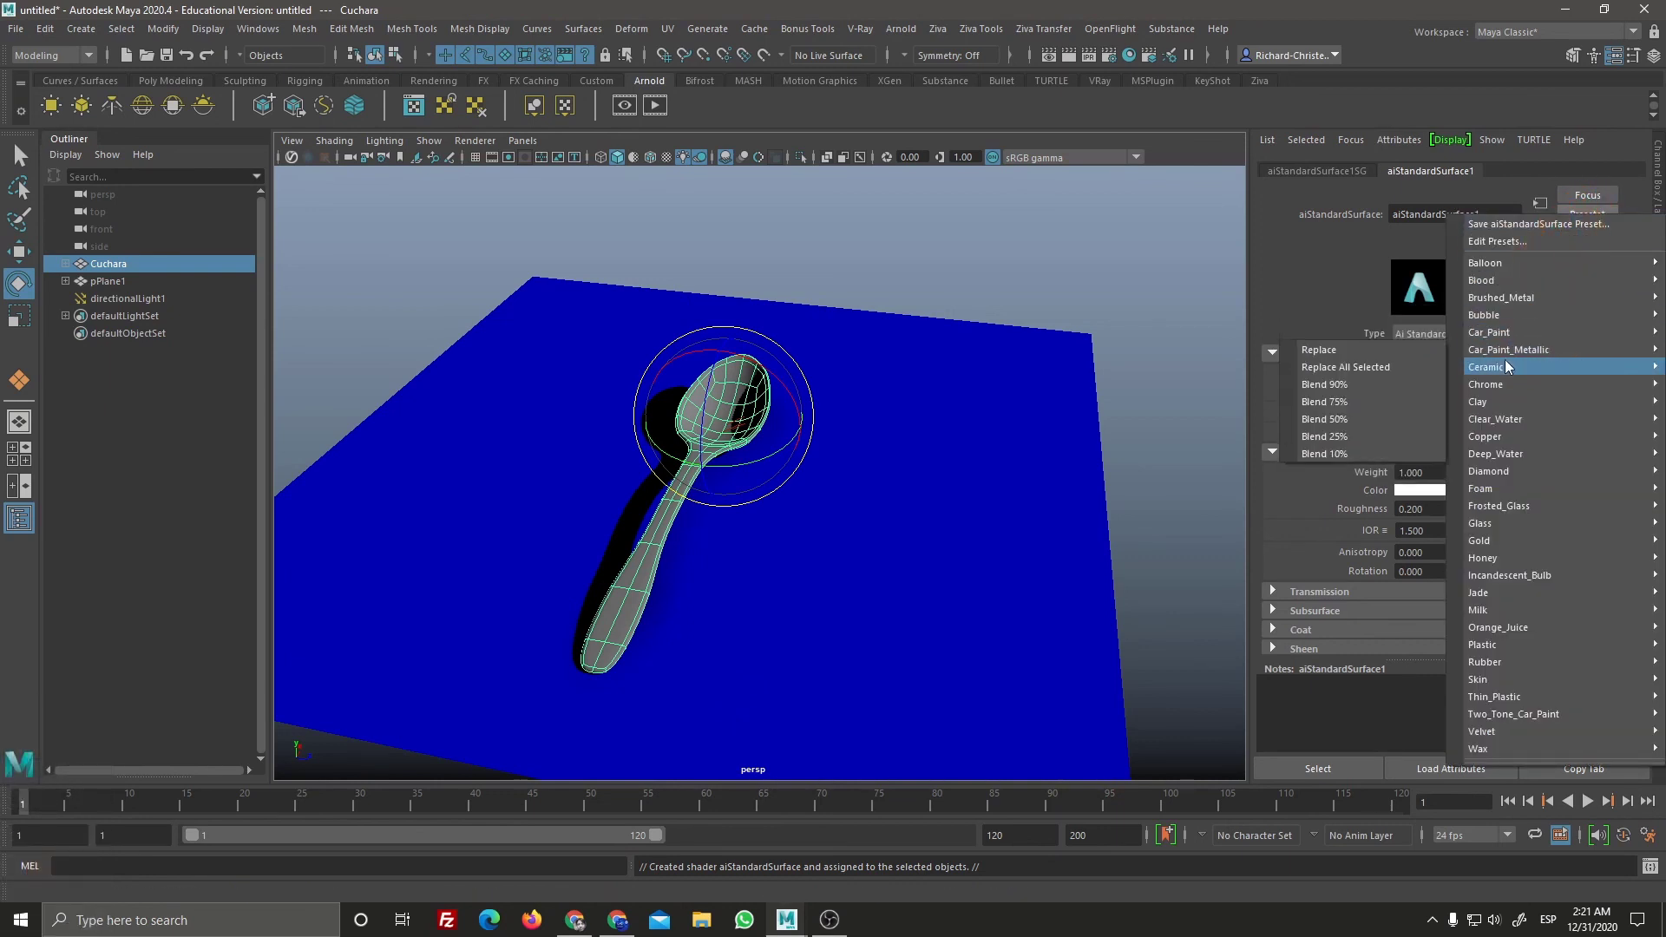
Step: Apply the chosen metallic preset to the spoon's aiStandardSurface material with Replace
click(1382, 389)
Step: Assign a new aiStandardSurface to the plane and apply the Rubber preset with a blue base colour
click(798, 617)
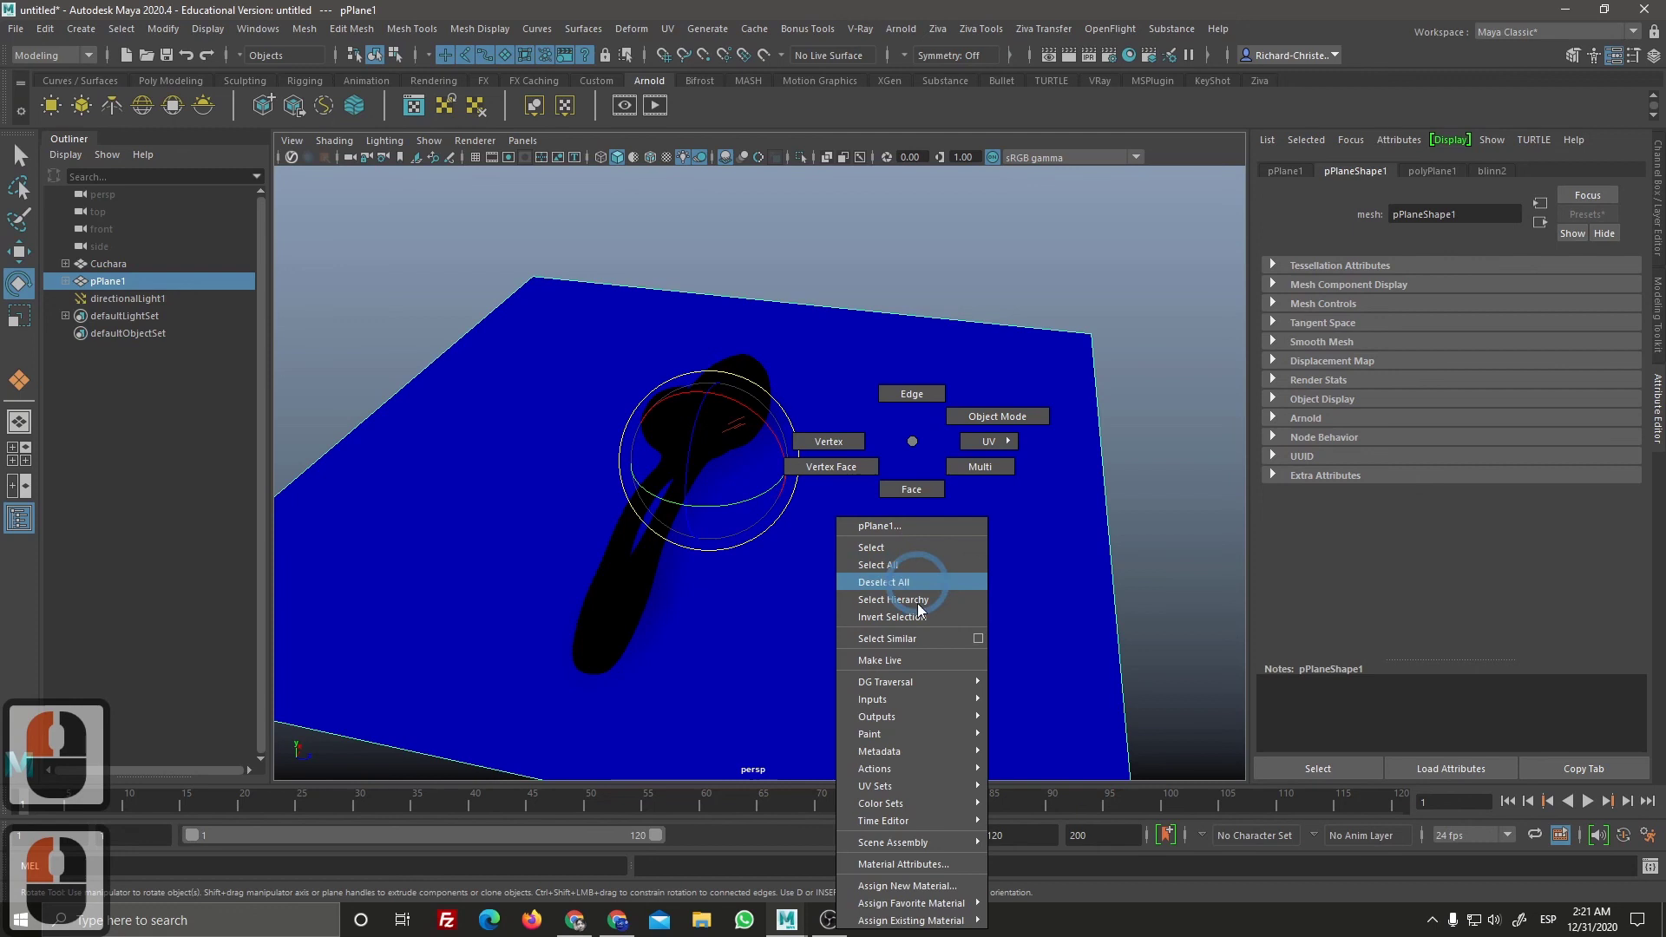
right_click(923, 888)
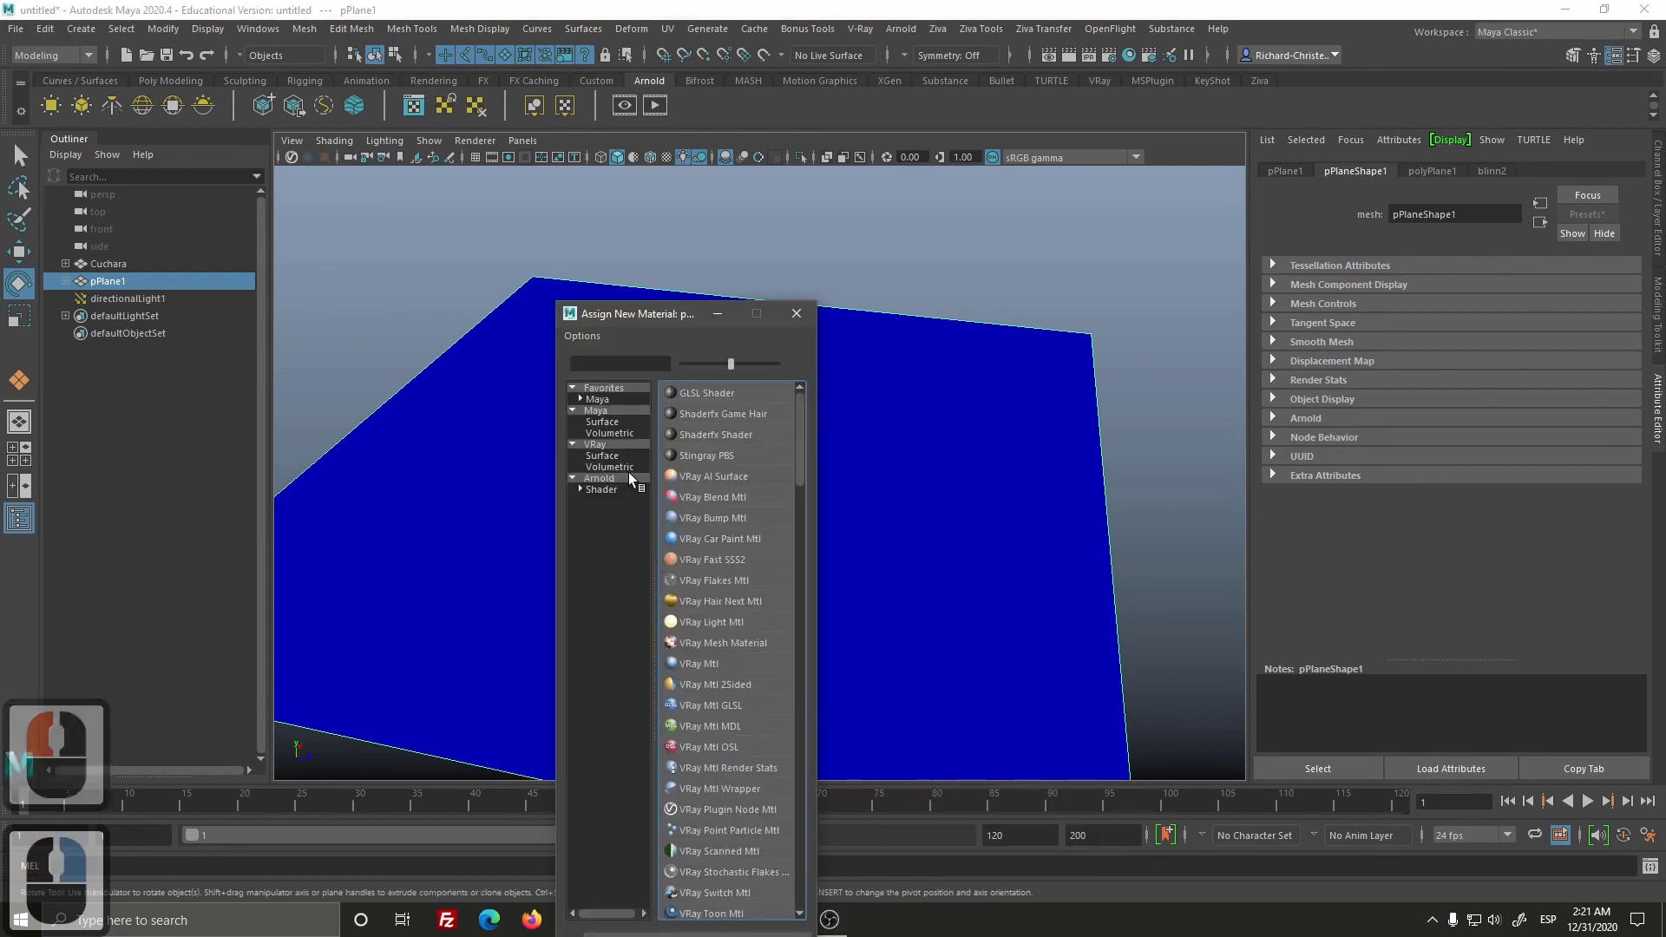
click(623, 501)
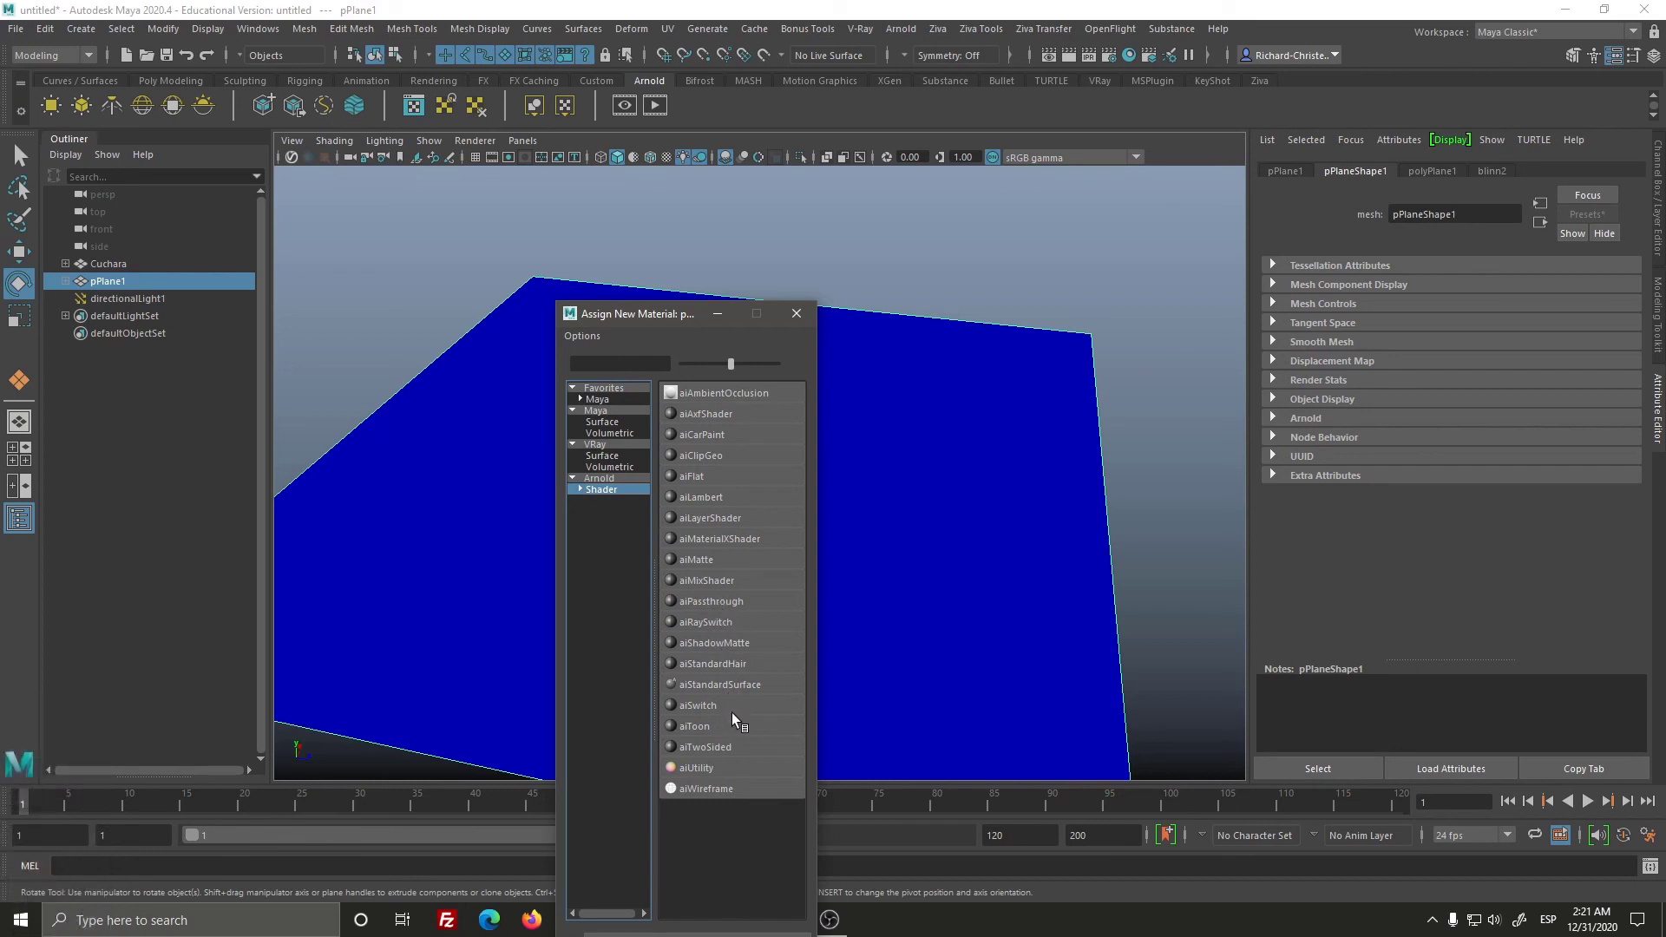
click(737, 692)
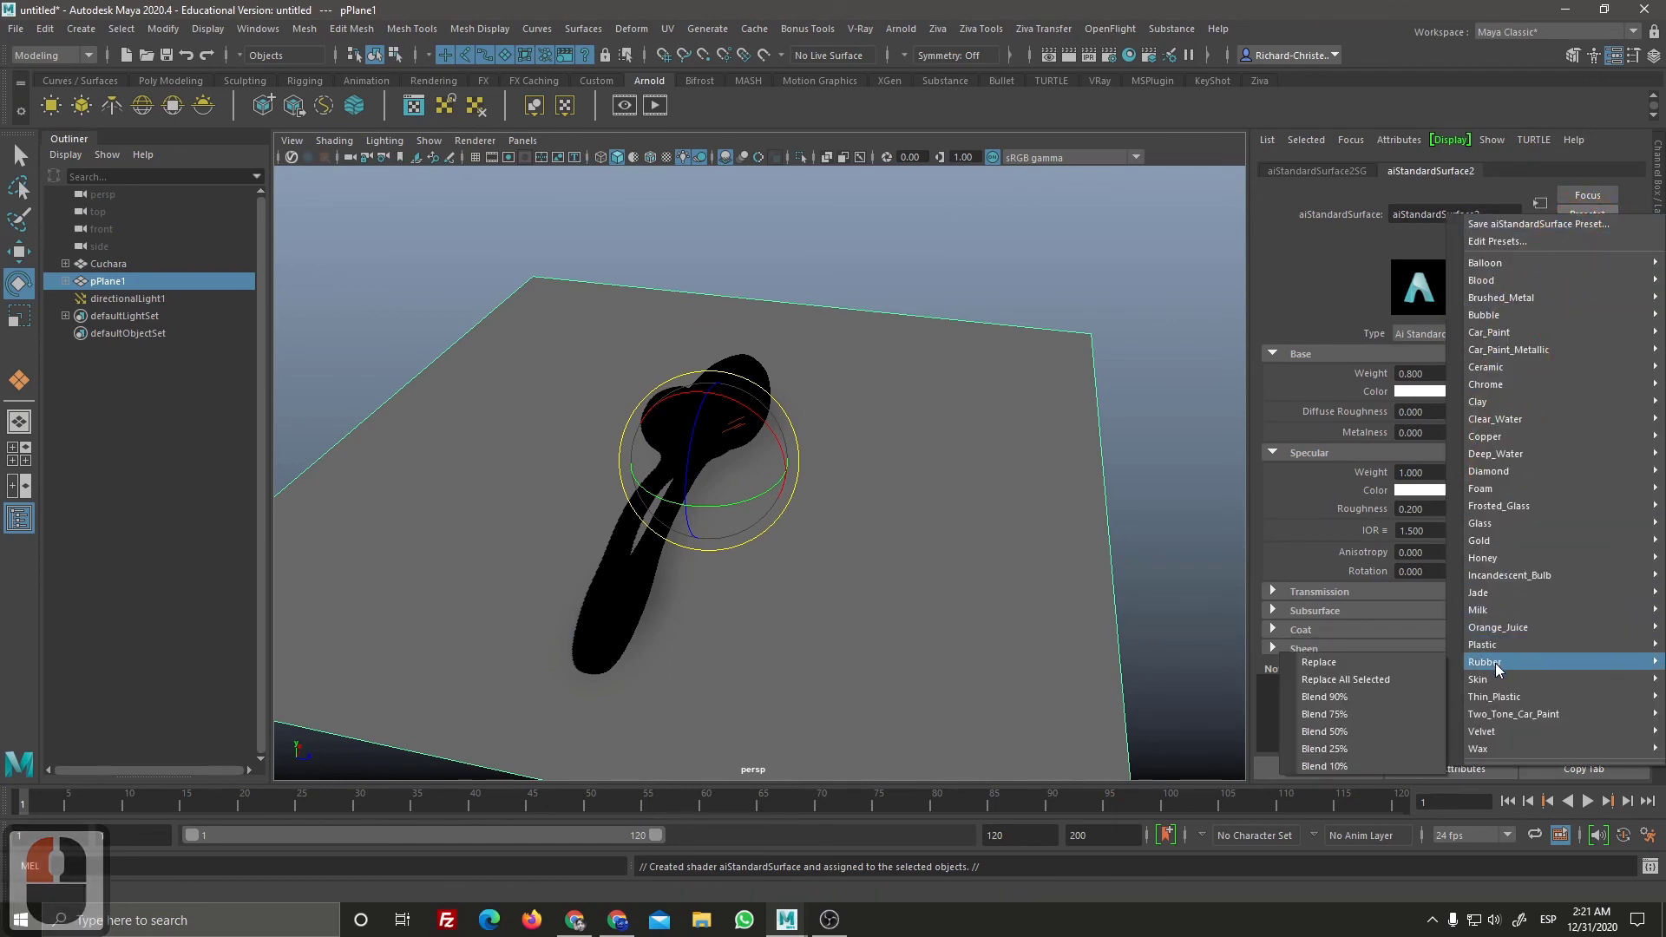
click(1397, 646)
Step: Render a test Arnold preview of the spoon on the blue plane and close the render window
click(664, 121)
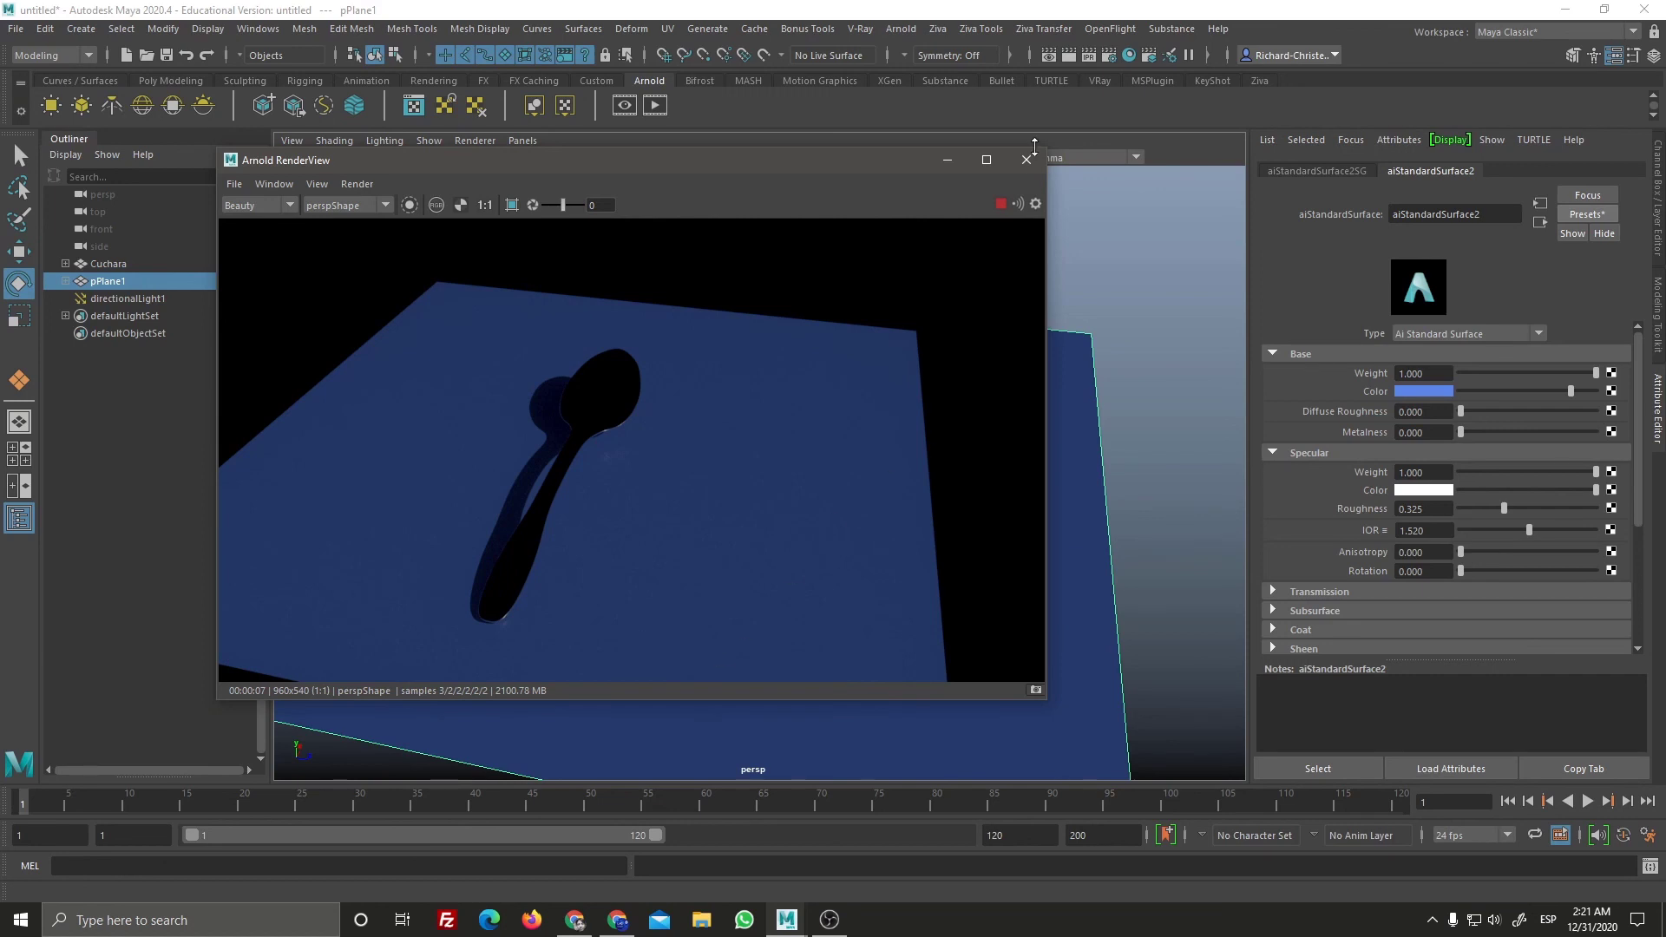
click(1028, 181)
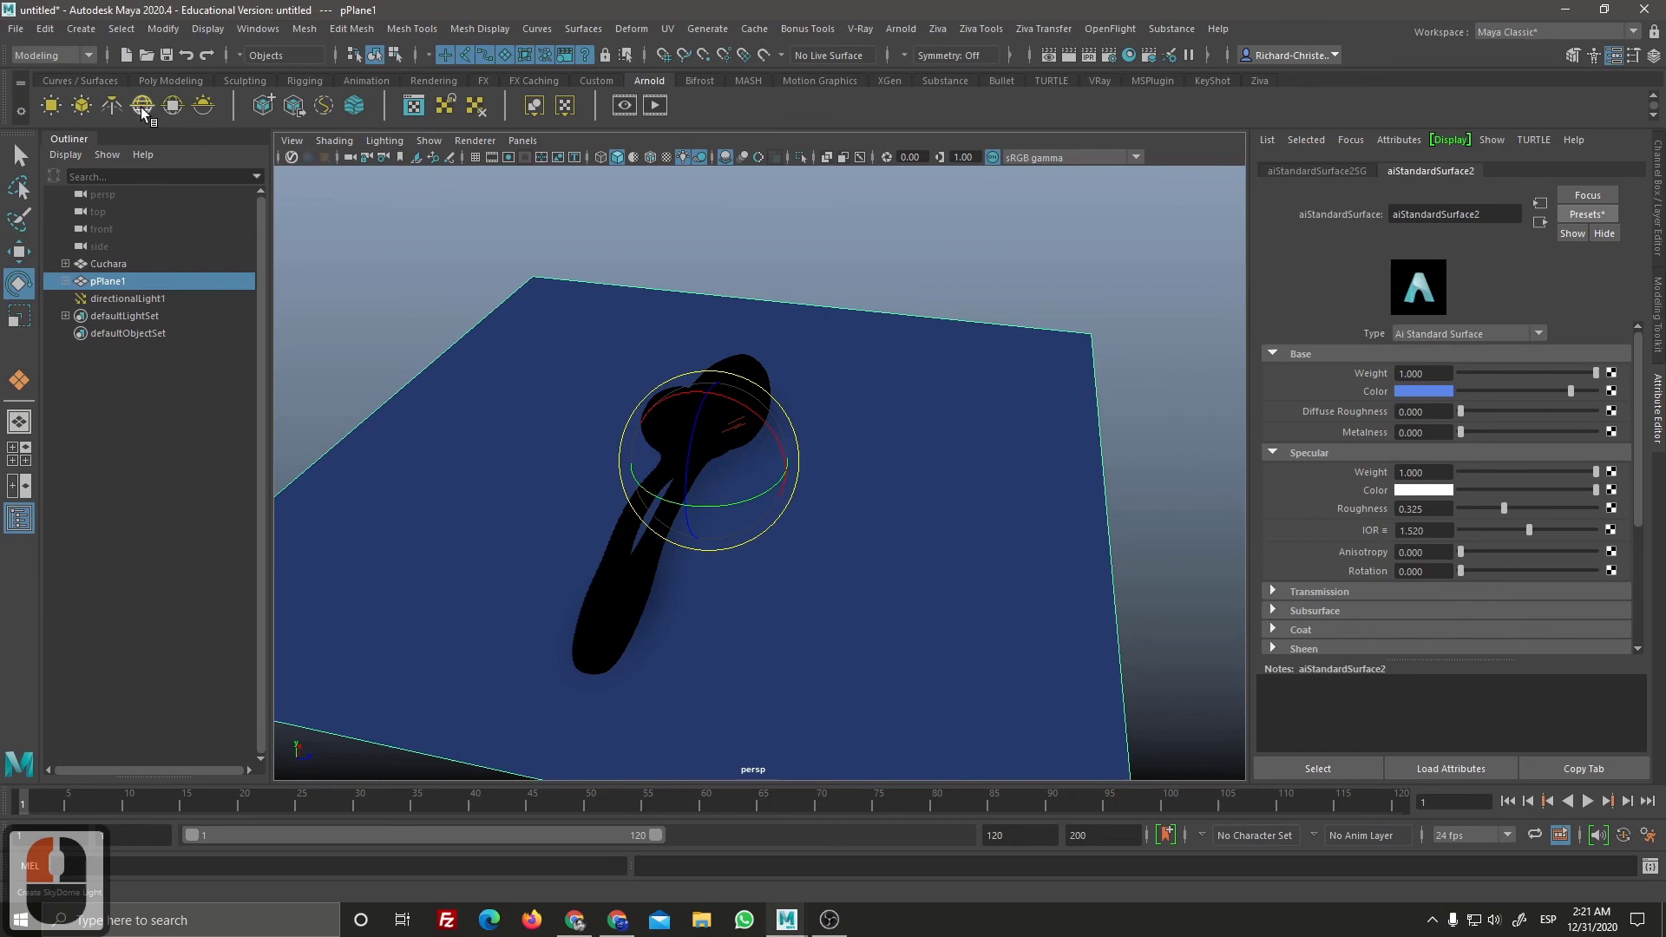
Step: Add an Arnold sky dome light and bring up Create Render Node for its Color attribute
click(150, 118)
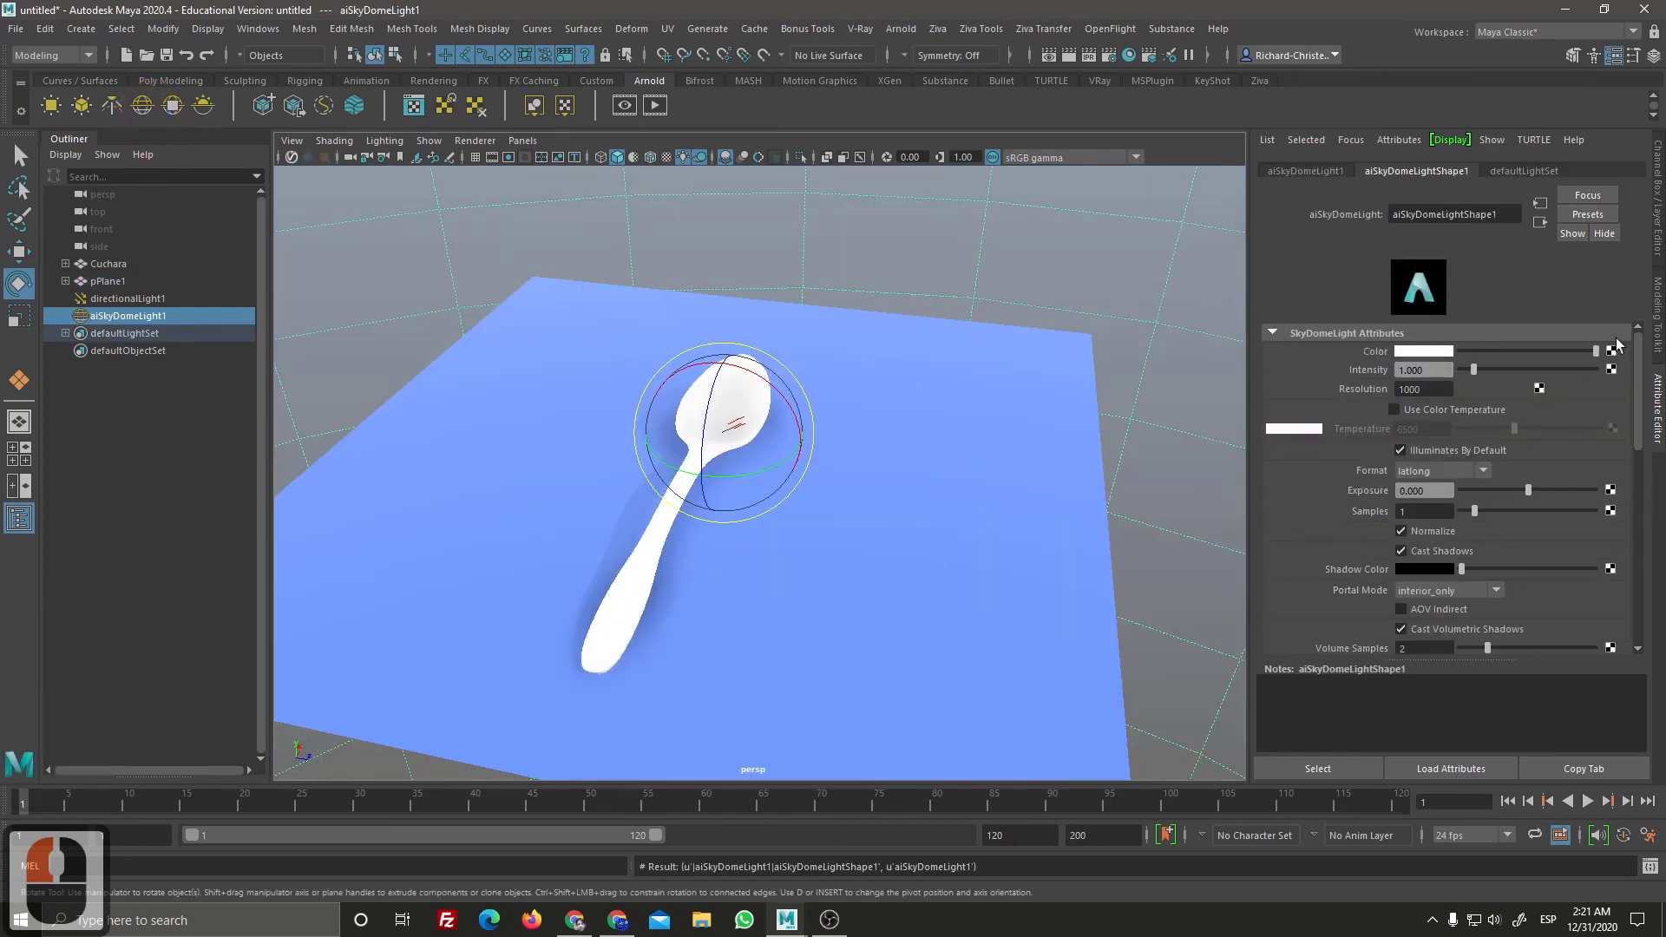
click(1618, 362)
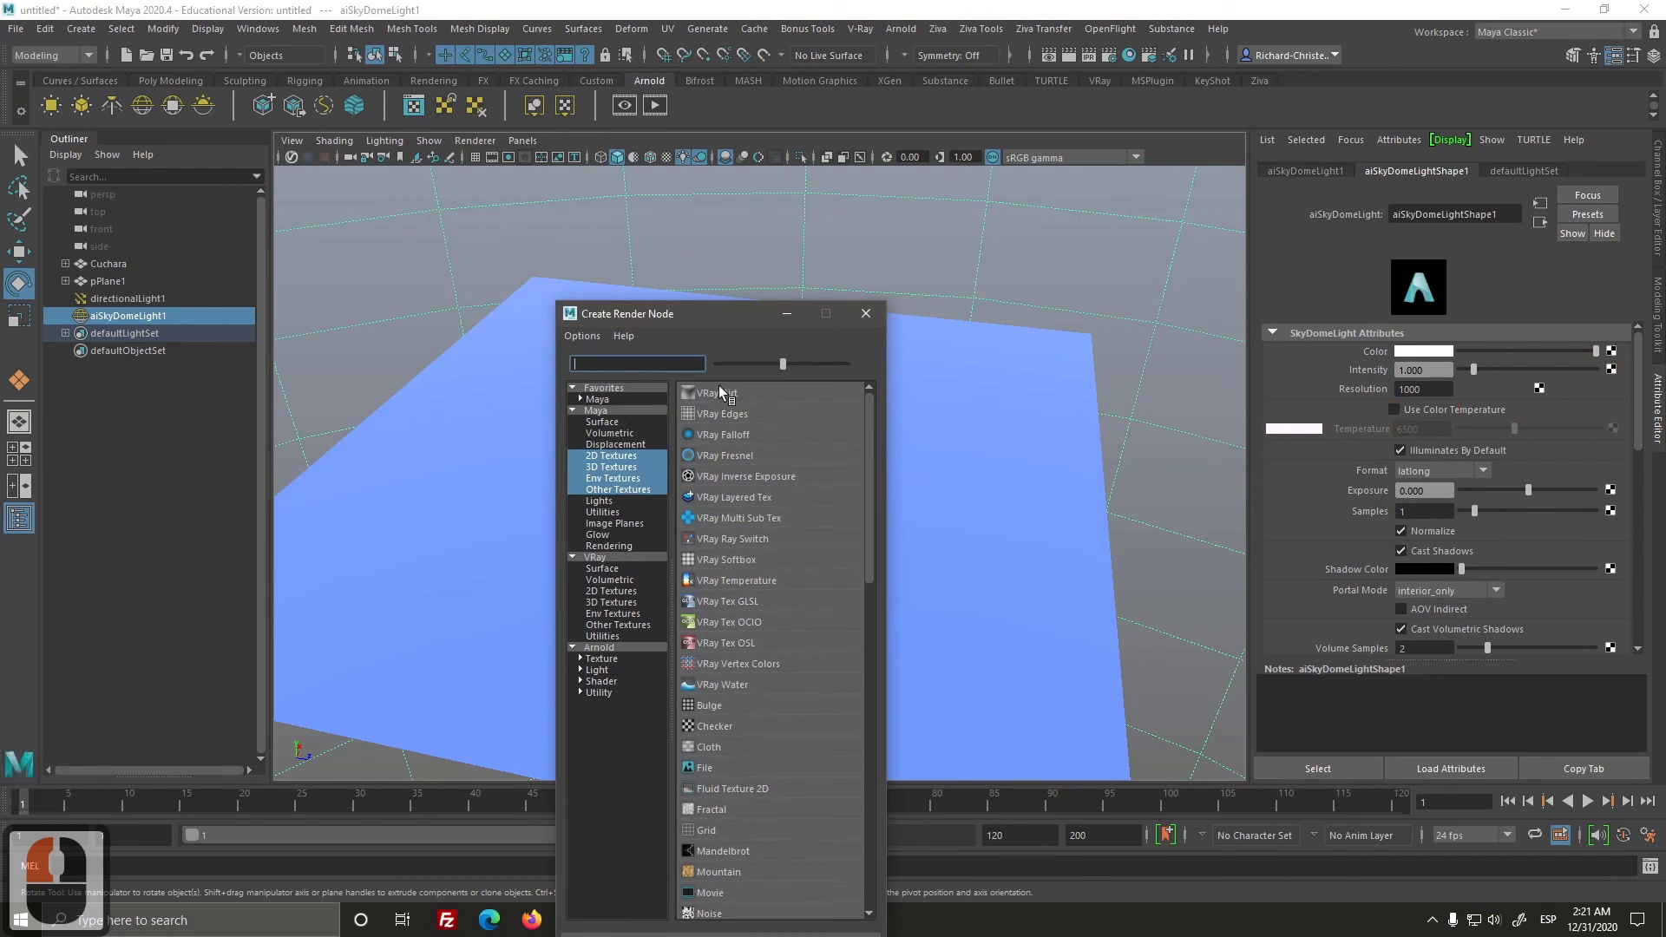
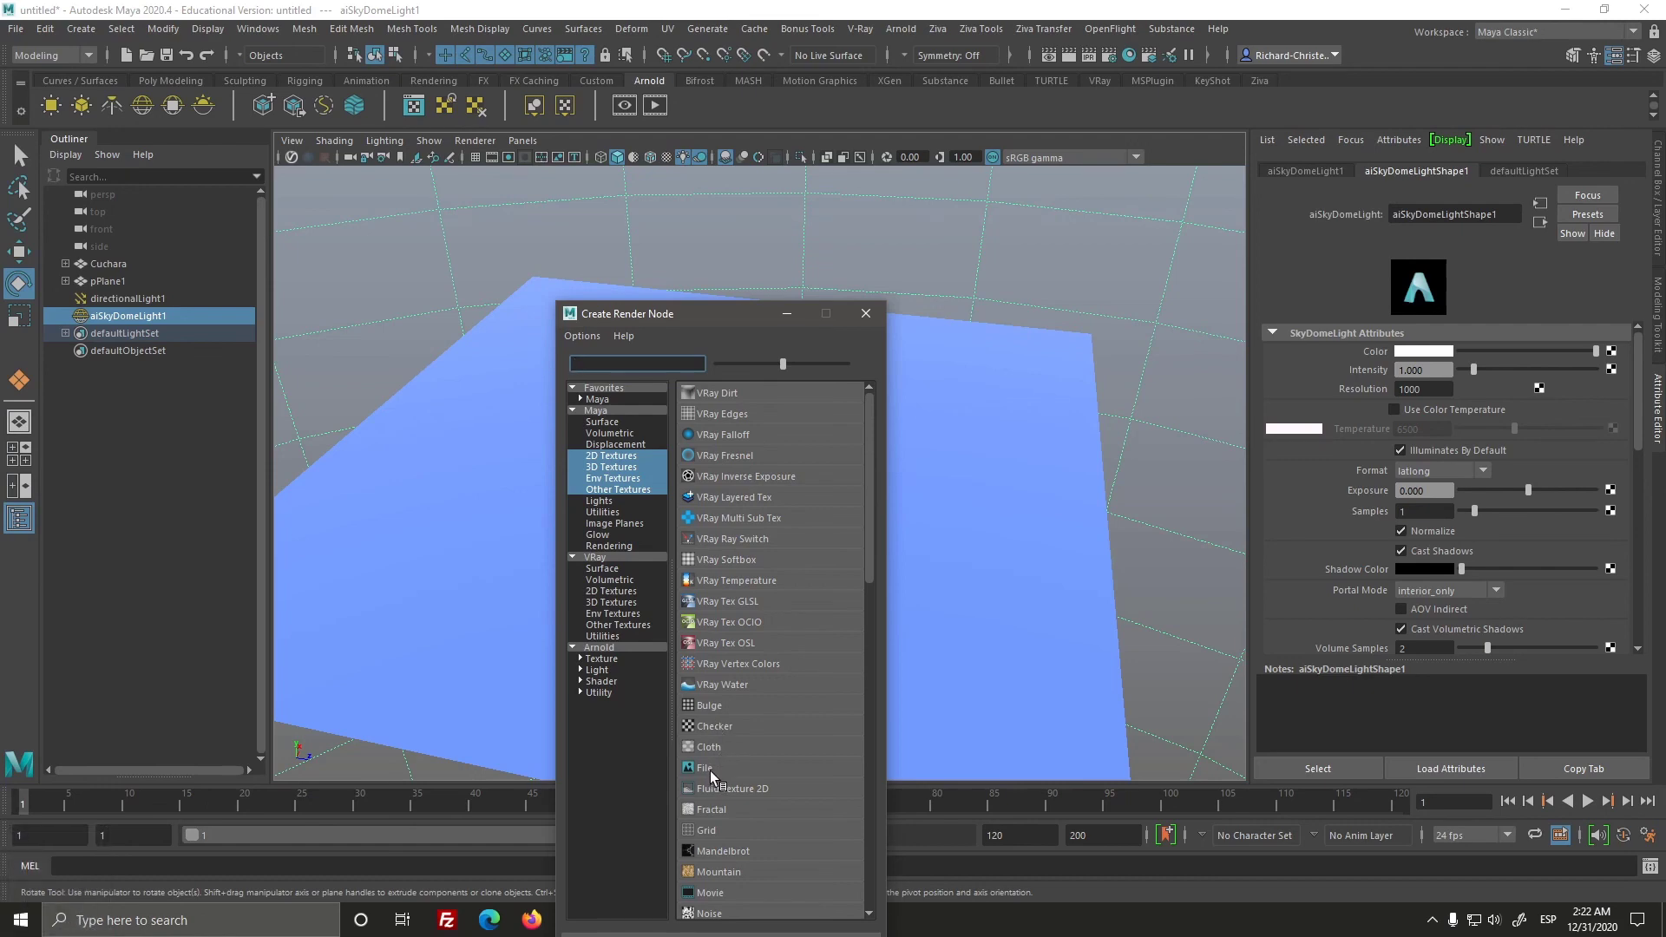
Step: Create a File texture for the dome colour and browse to the folder of game-art images
click(713, 771)
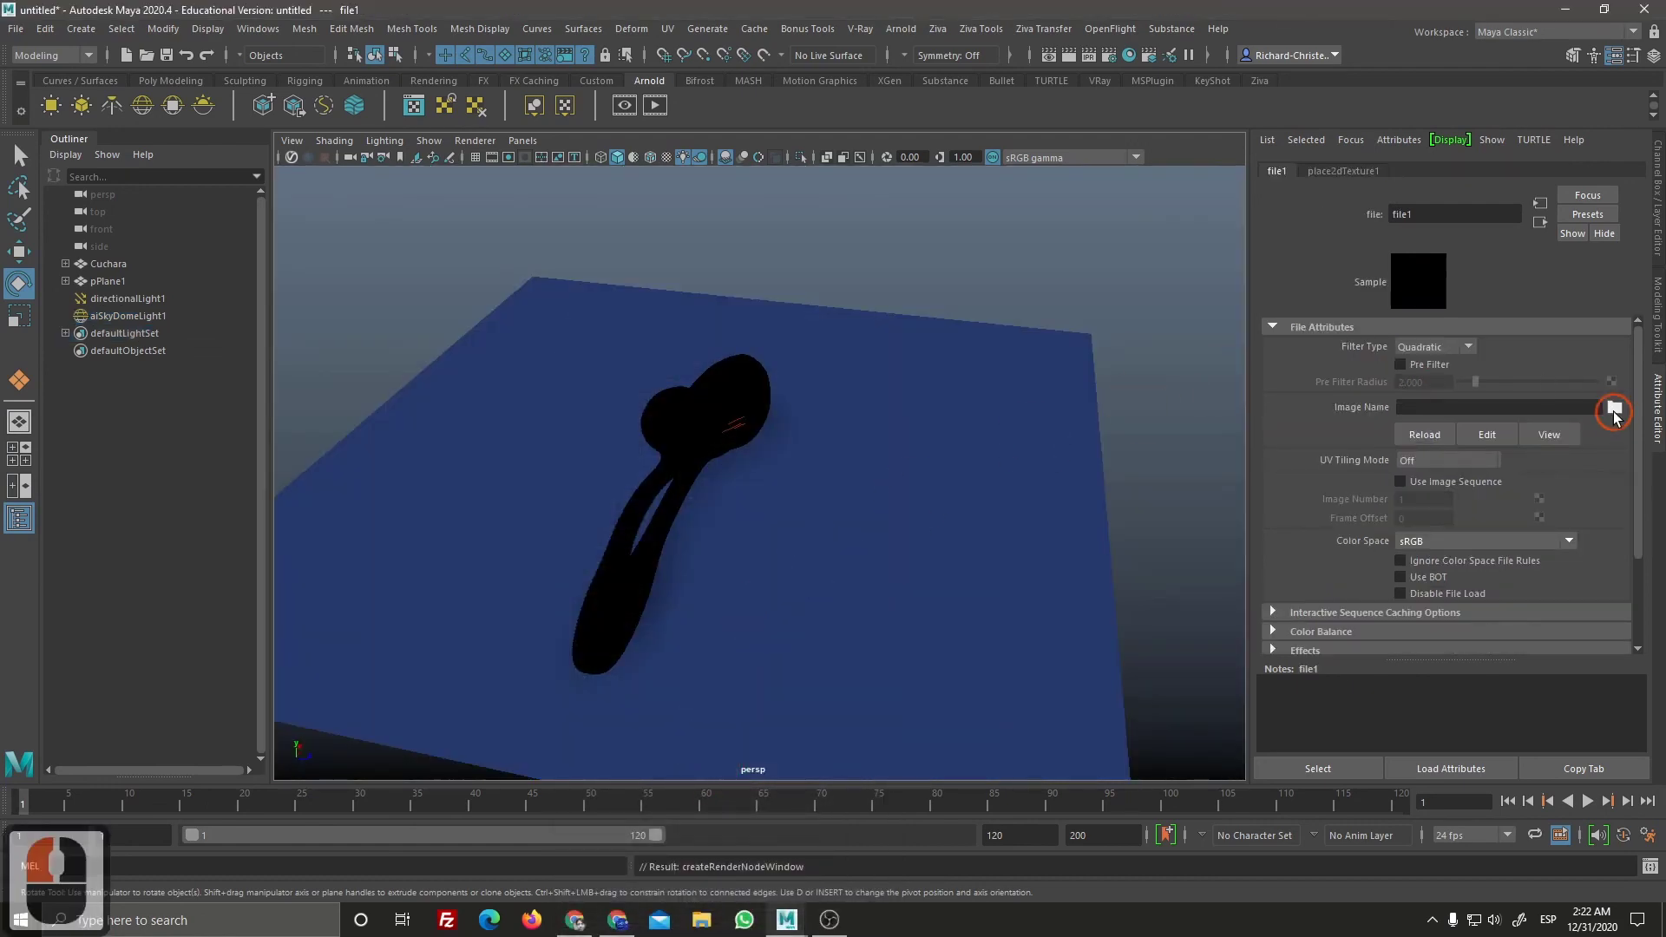
click(1621, 419)
click(232, 293)
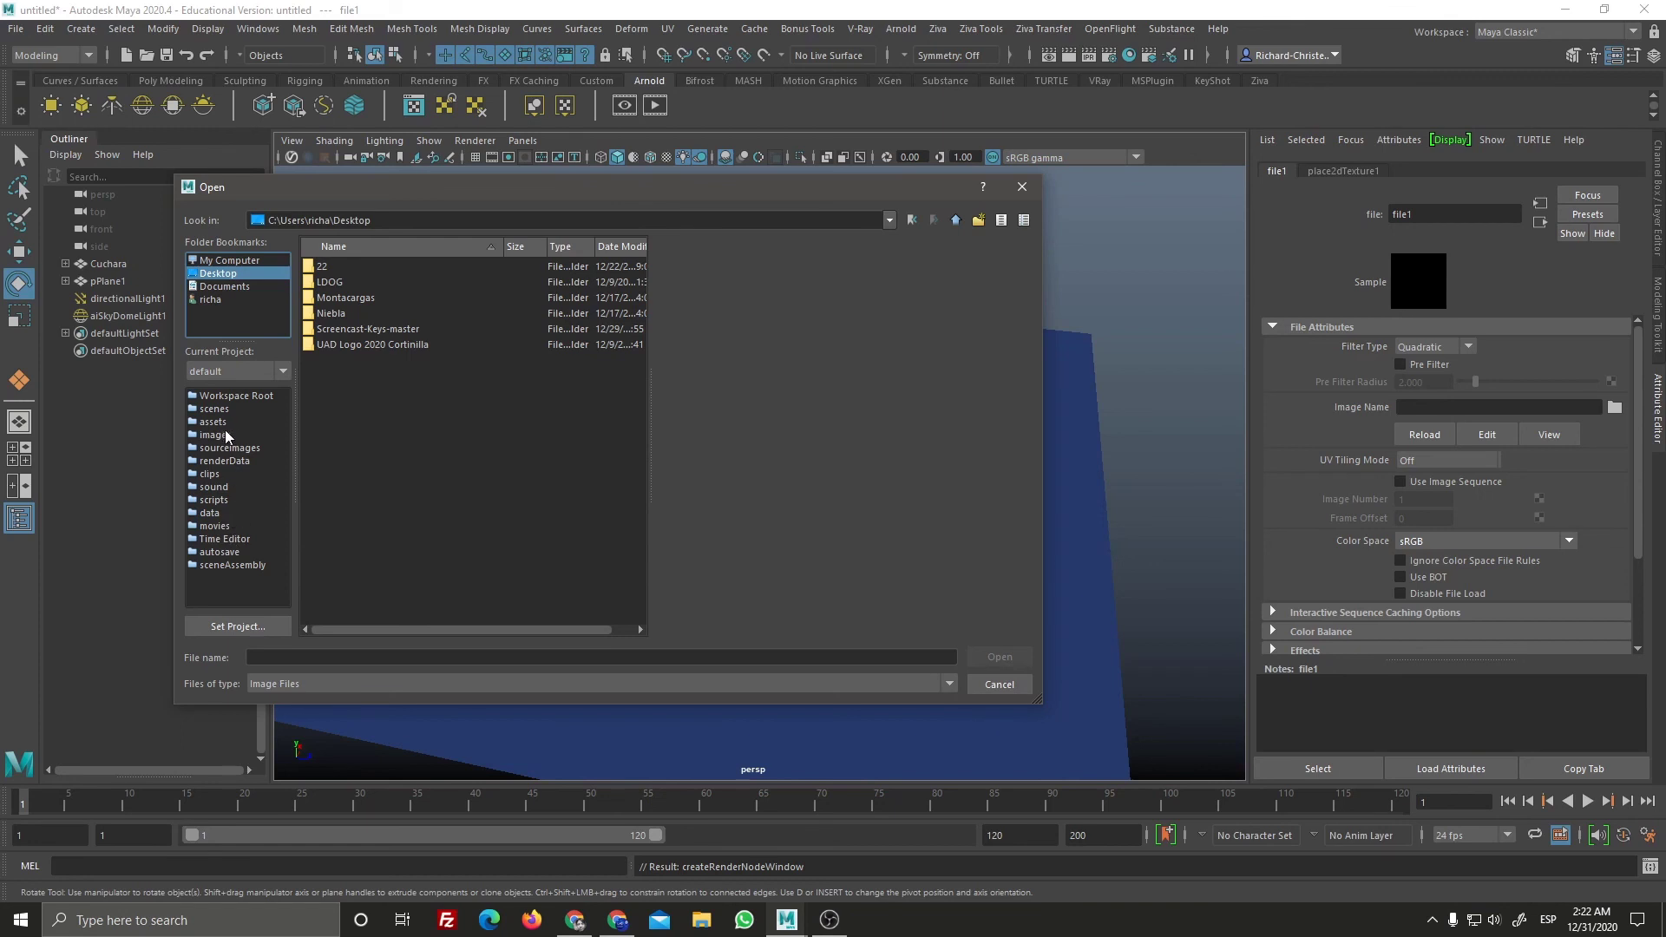
drag(264, 478, 224, 309)
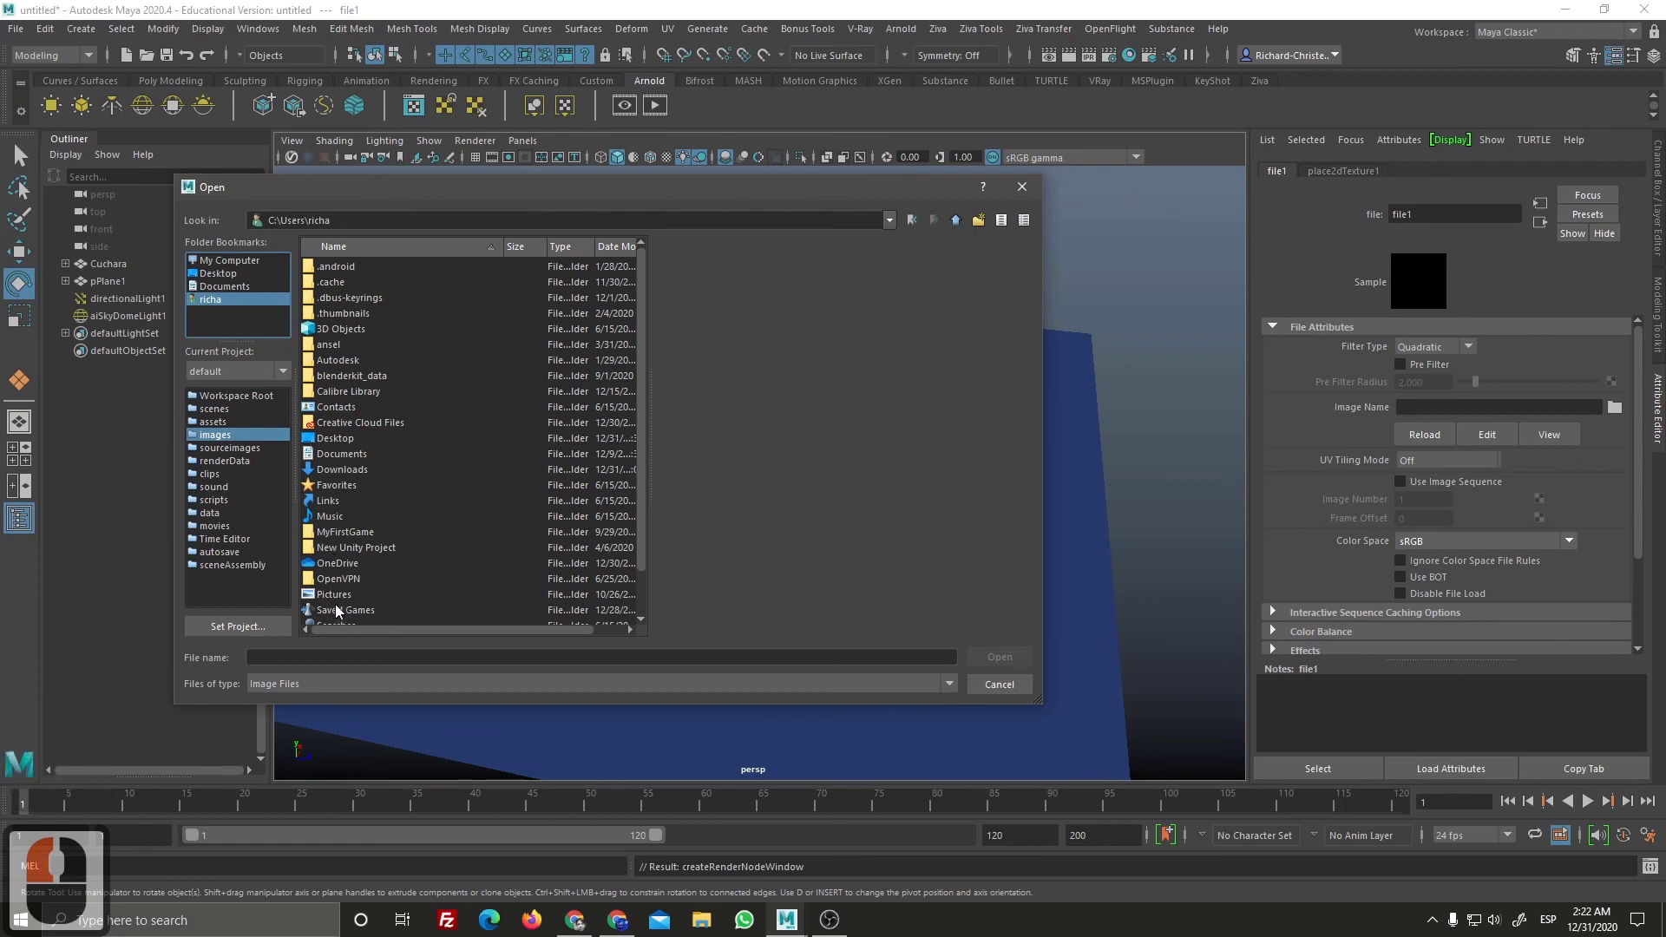
click(352, 615)
double_click(356, 606)
click(359, 616)
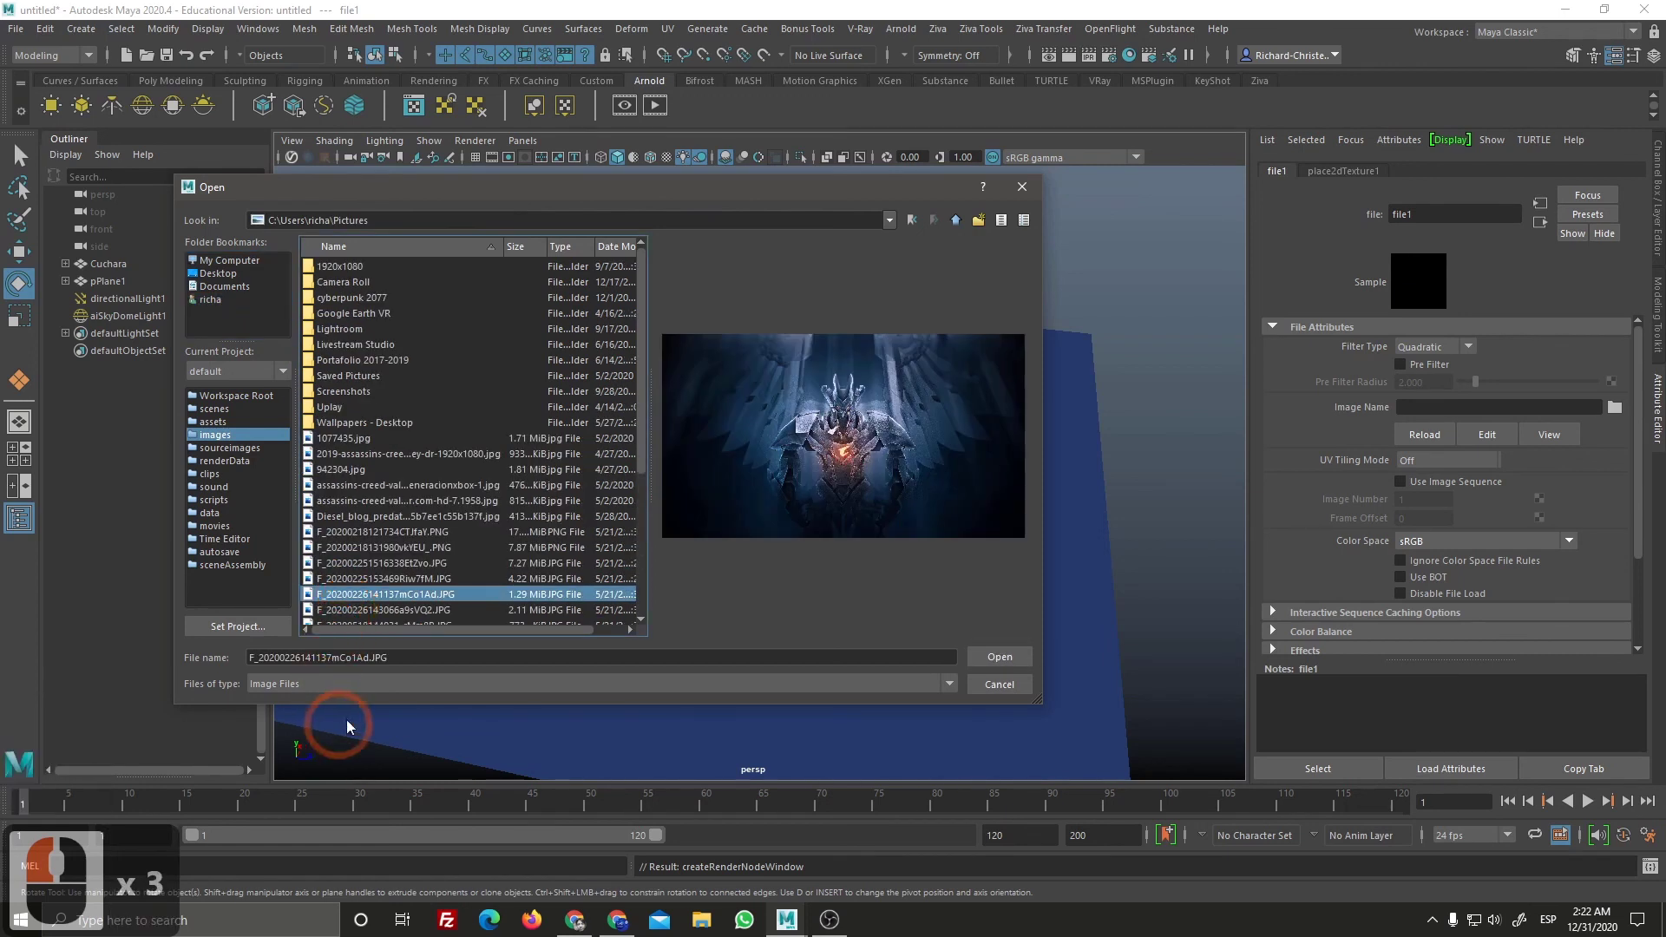
Step: Load the Viking battle image onto the sky dome so it surrounds and reflects in the spoon
click(392, 509)
click(999, 657)
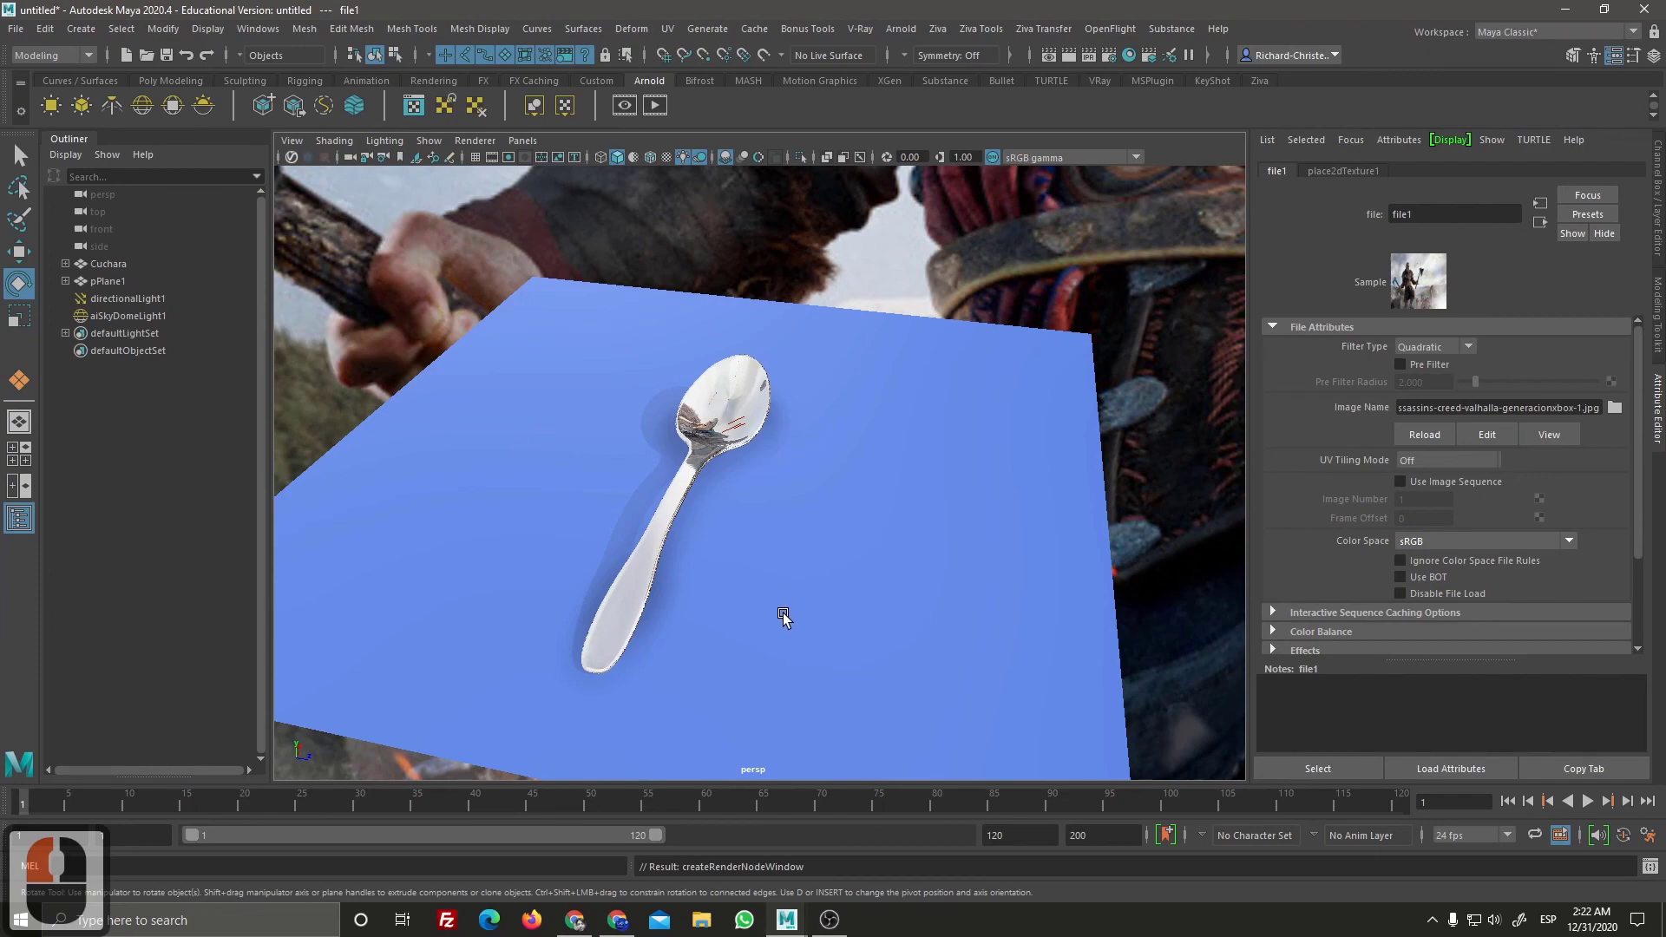
click(778, 623)
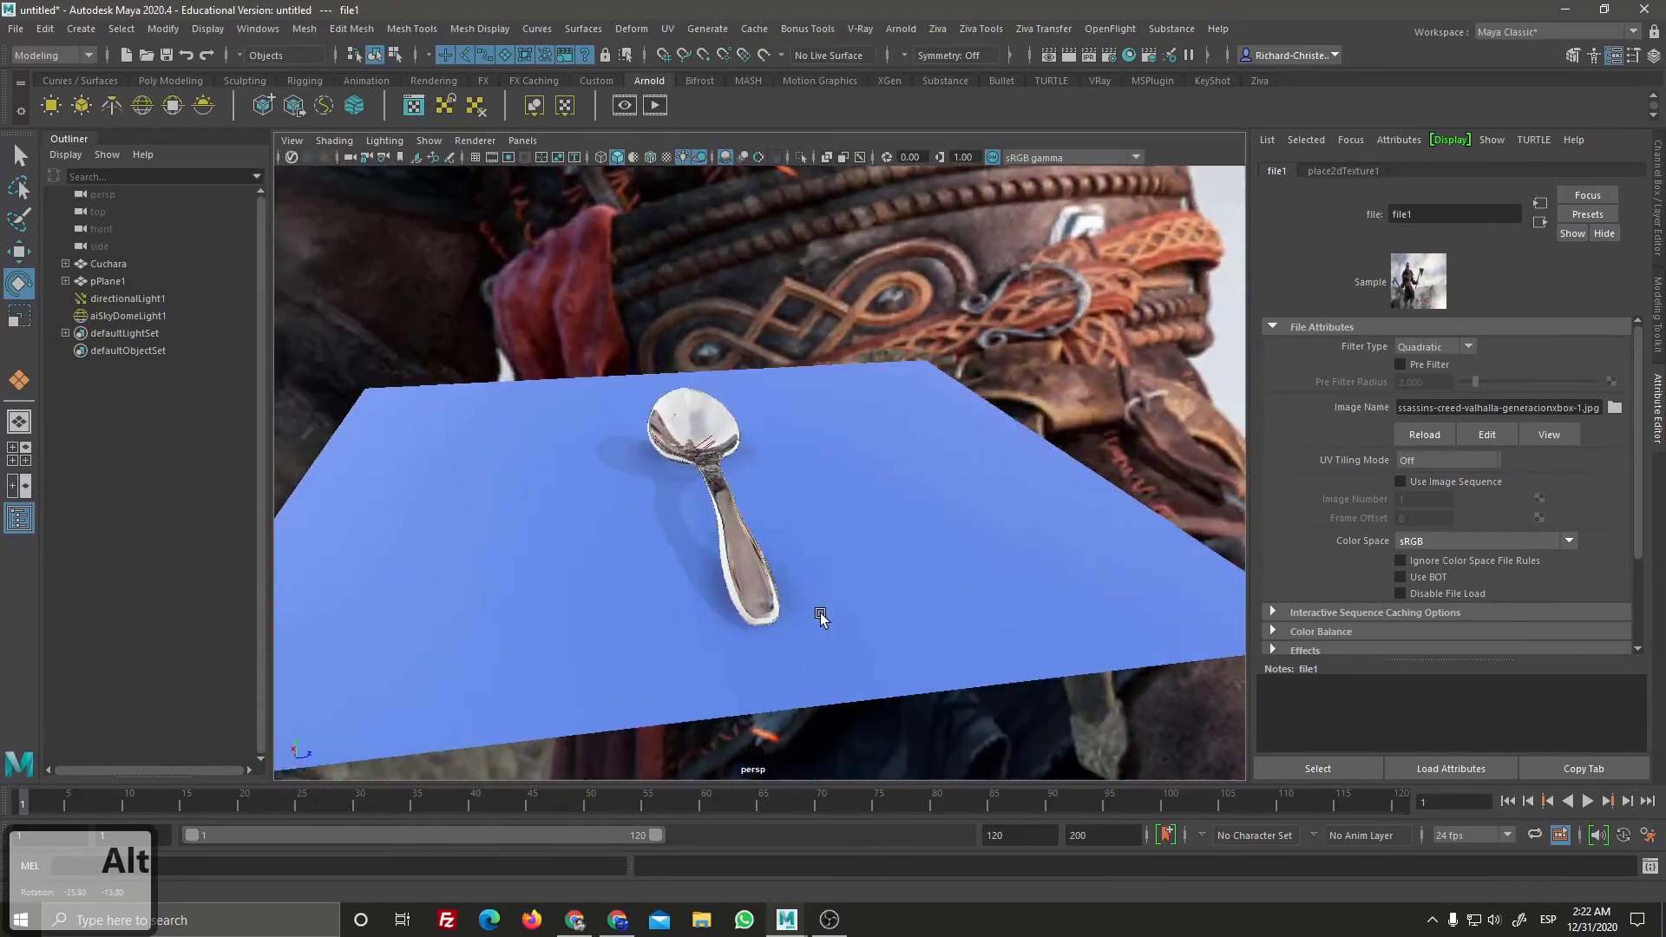
Step: Browse the image folders from the dome light's Image Name, previewing several candidate HDR images
drag(832, 595, 1614, 419)
click(394, 524)
click(394, 566)
double_click(401, 607)
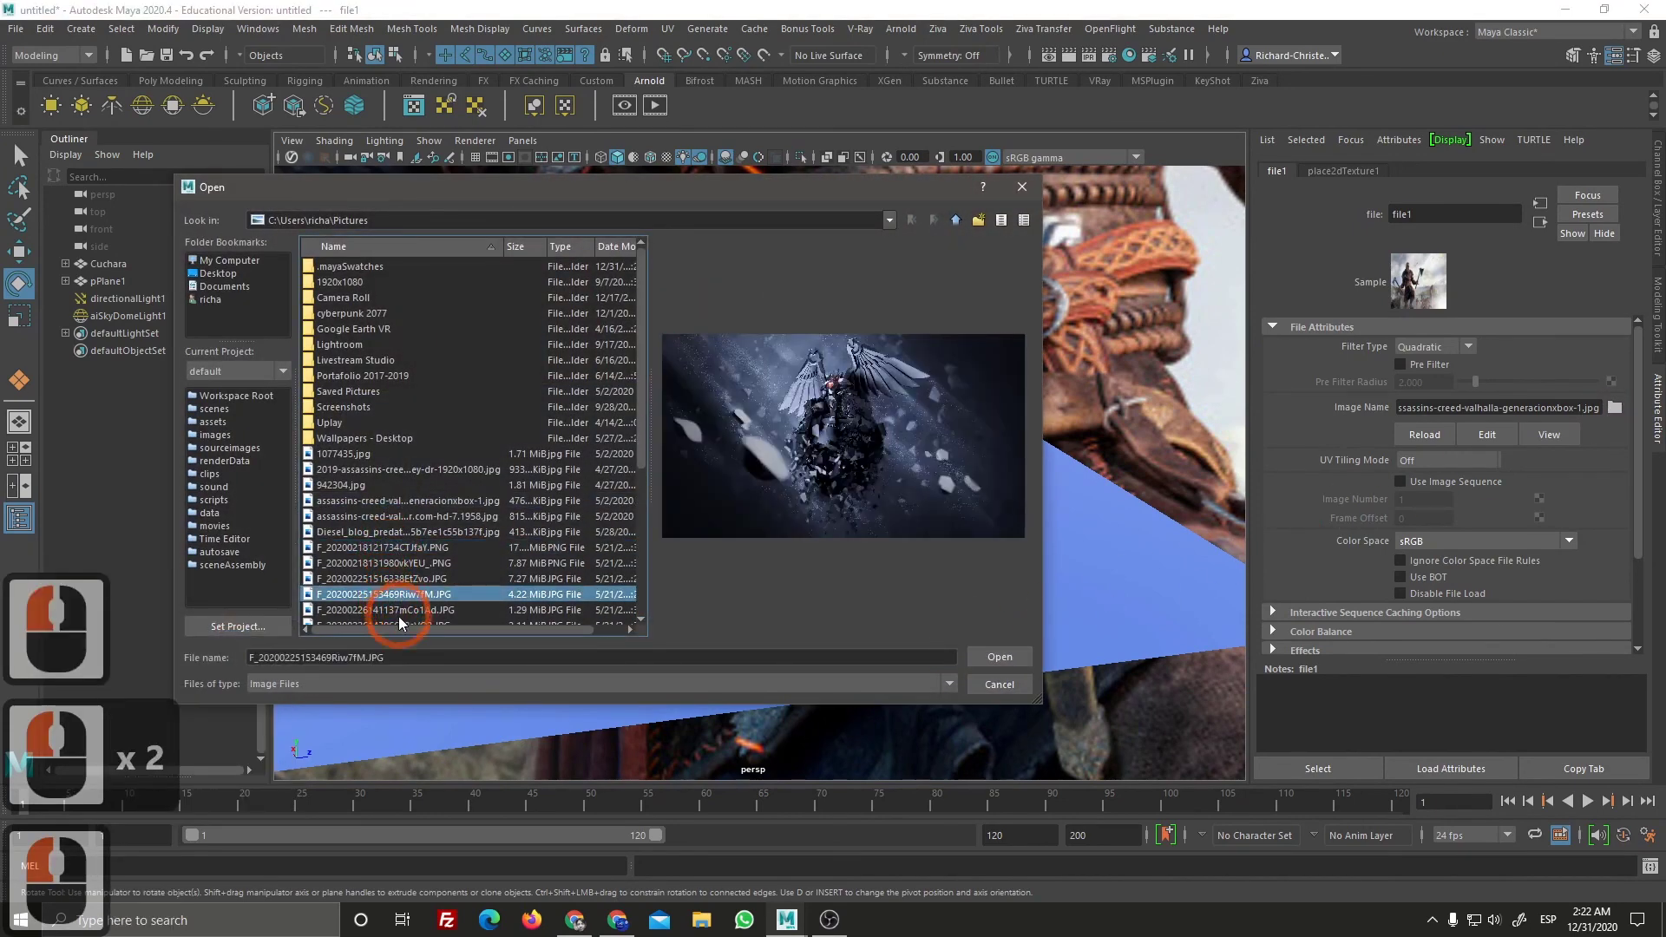
click(442, 620)
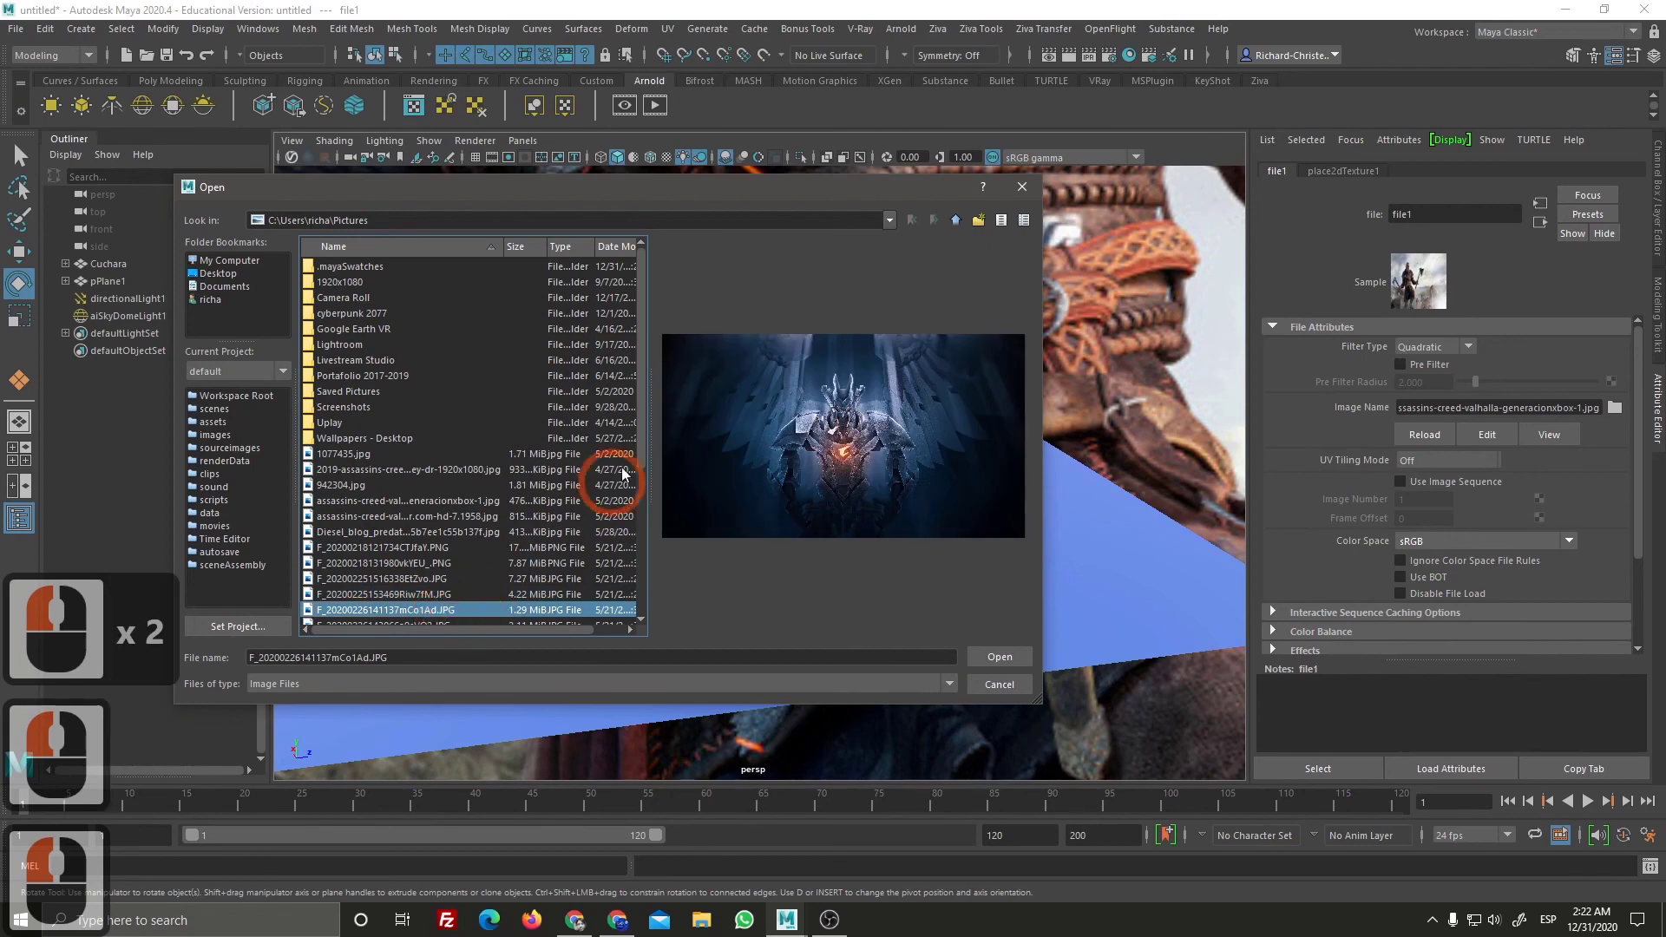
click(623, 519)
double_click(402, 548)
click(414, 524)
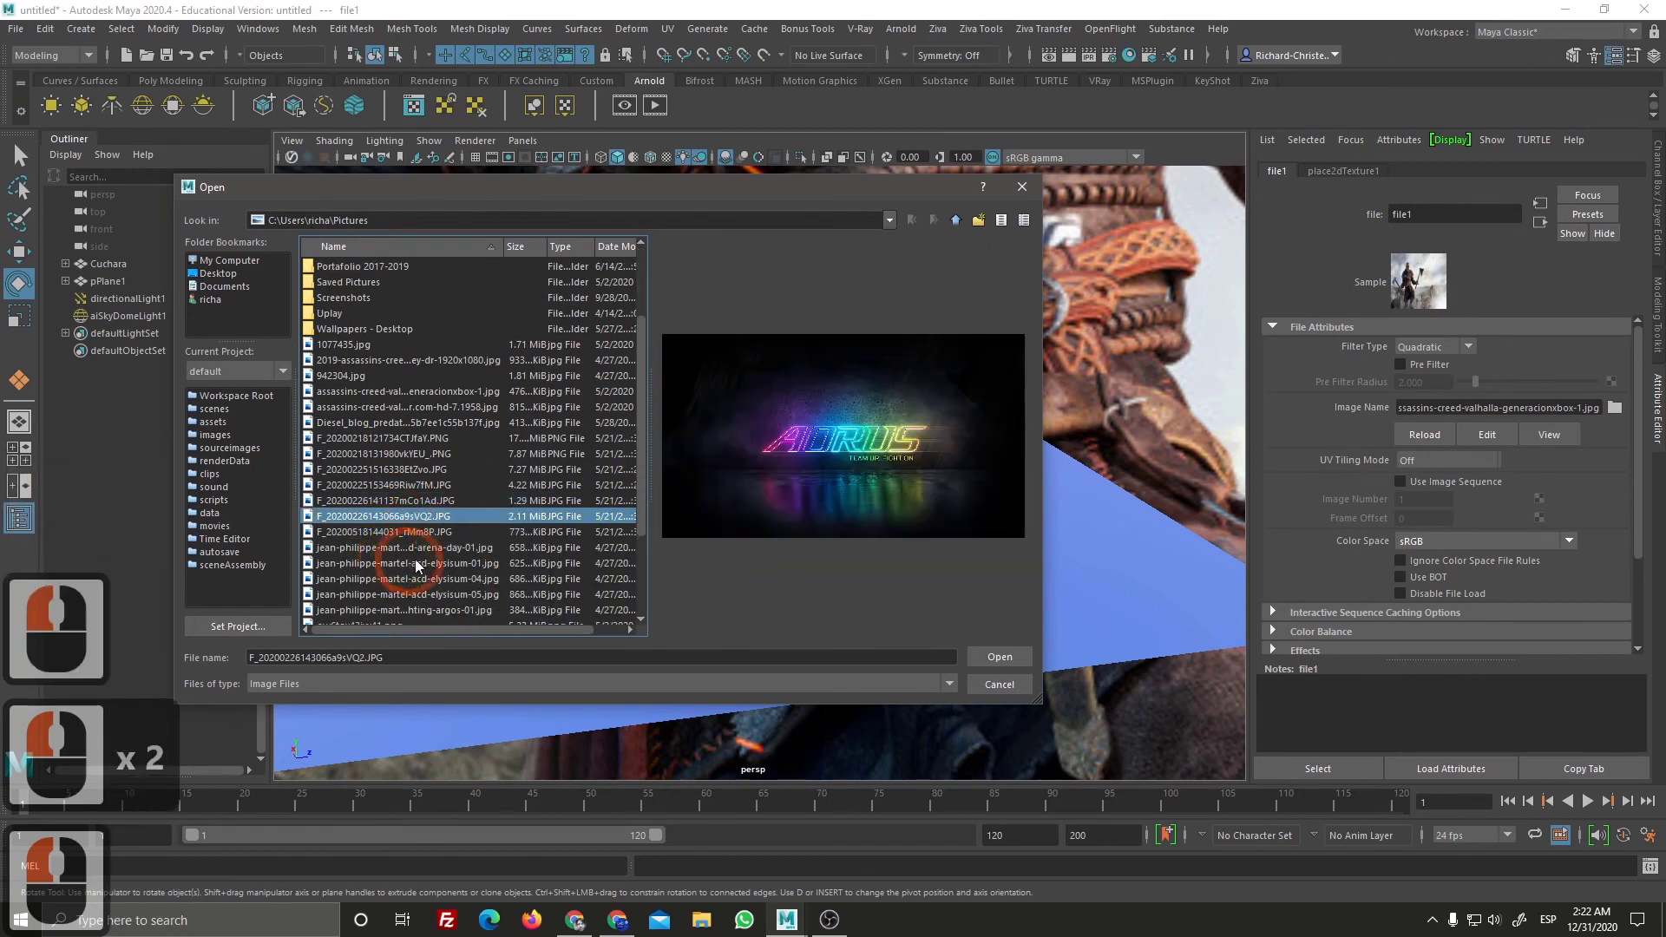
double_click(419, 568)
click(411, 598)
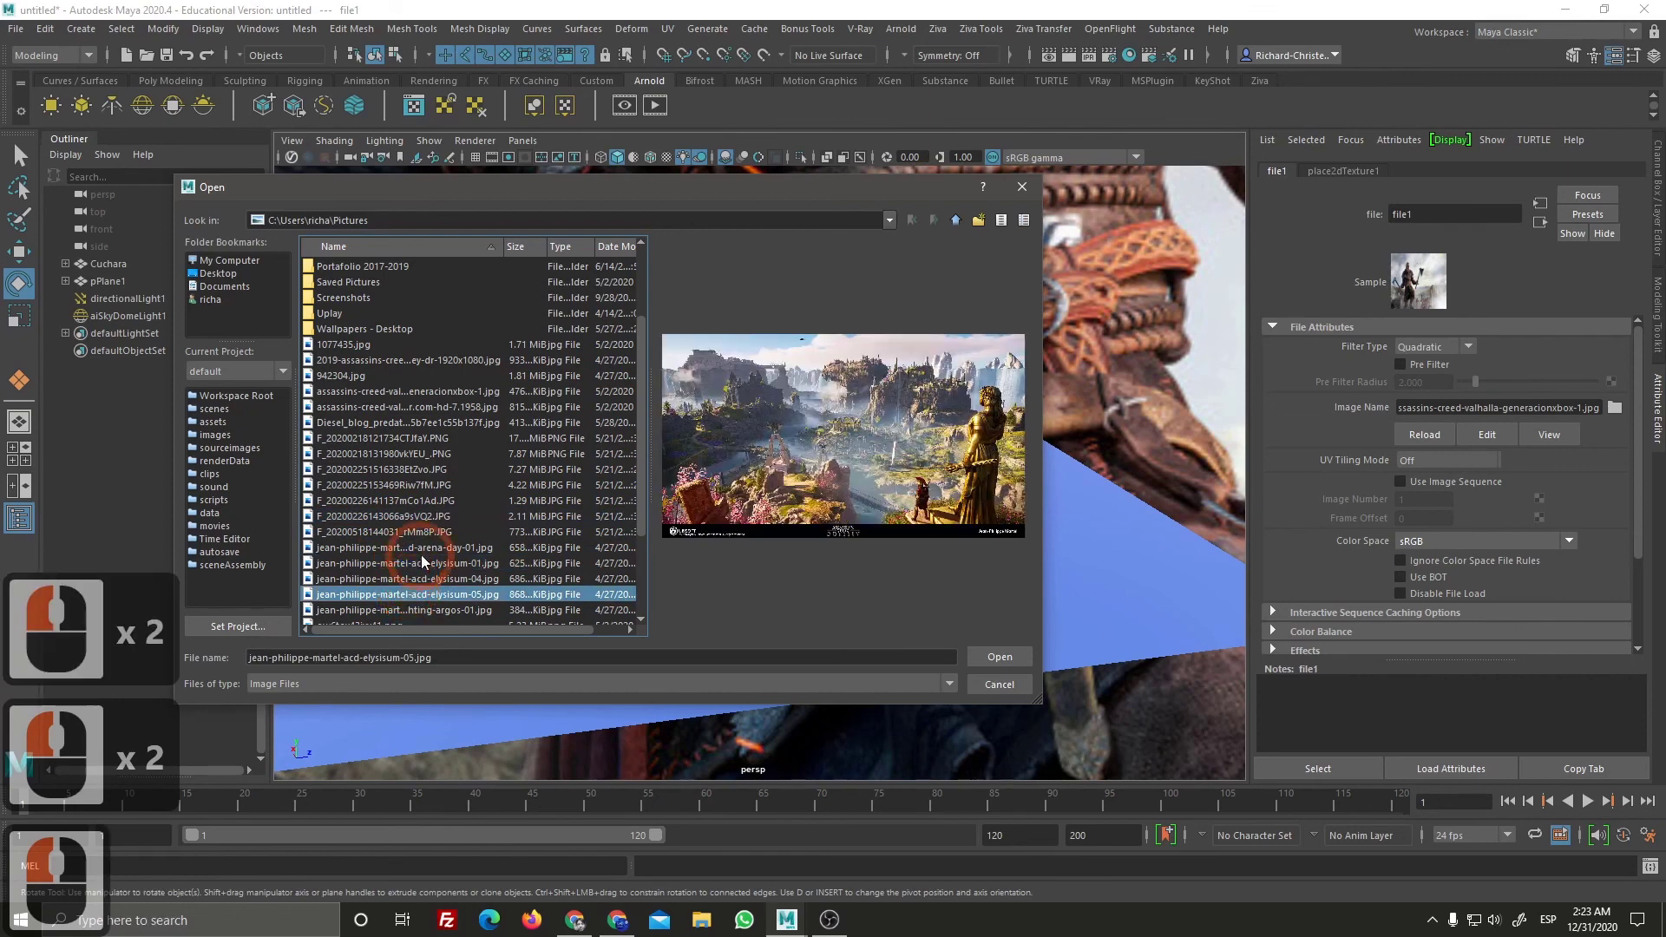
Step: Load the ancient-ruins landscape image onto the aiSkyDomeLight
click(431, 568)
double_click(430, 581)
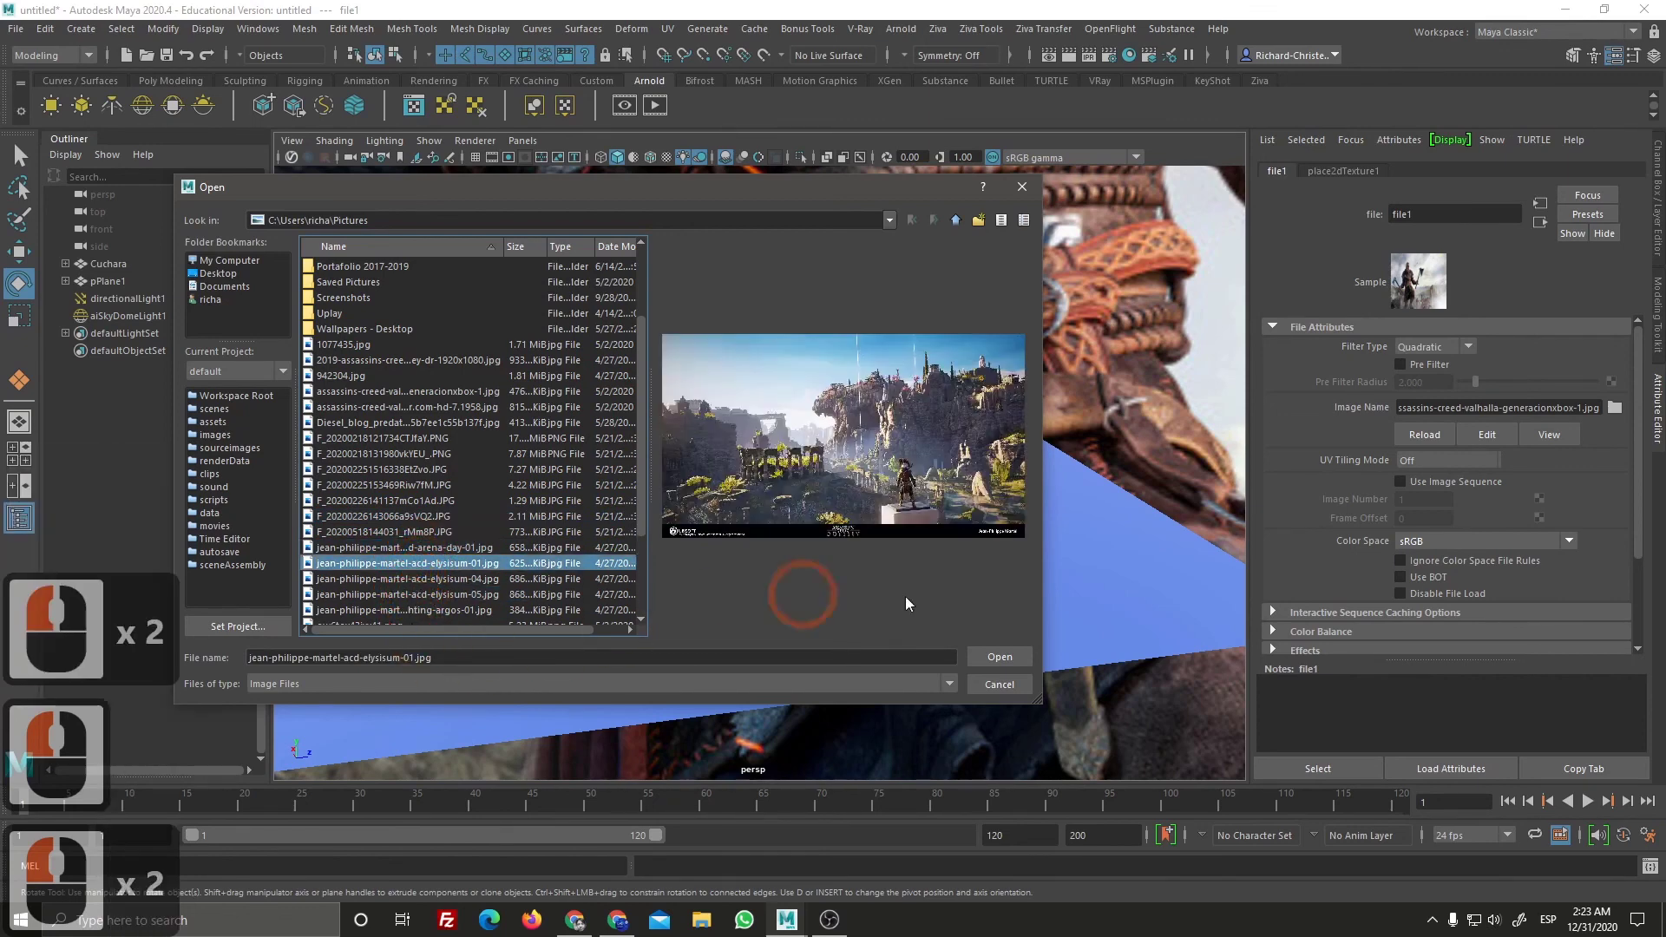
click(1007, 657)
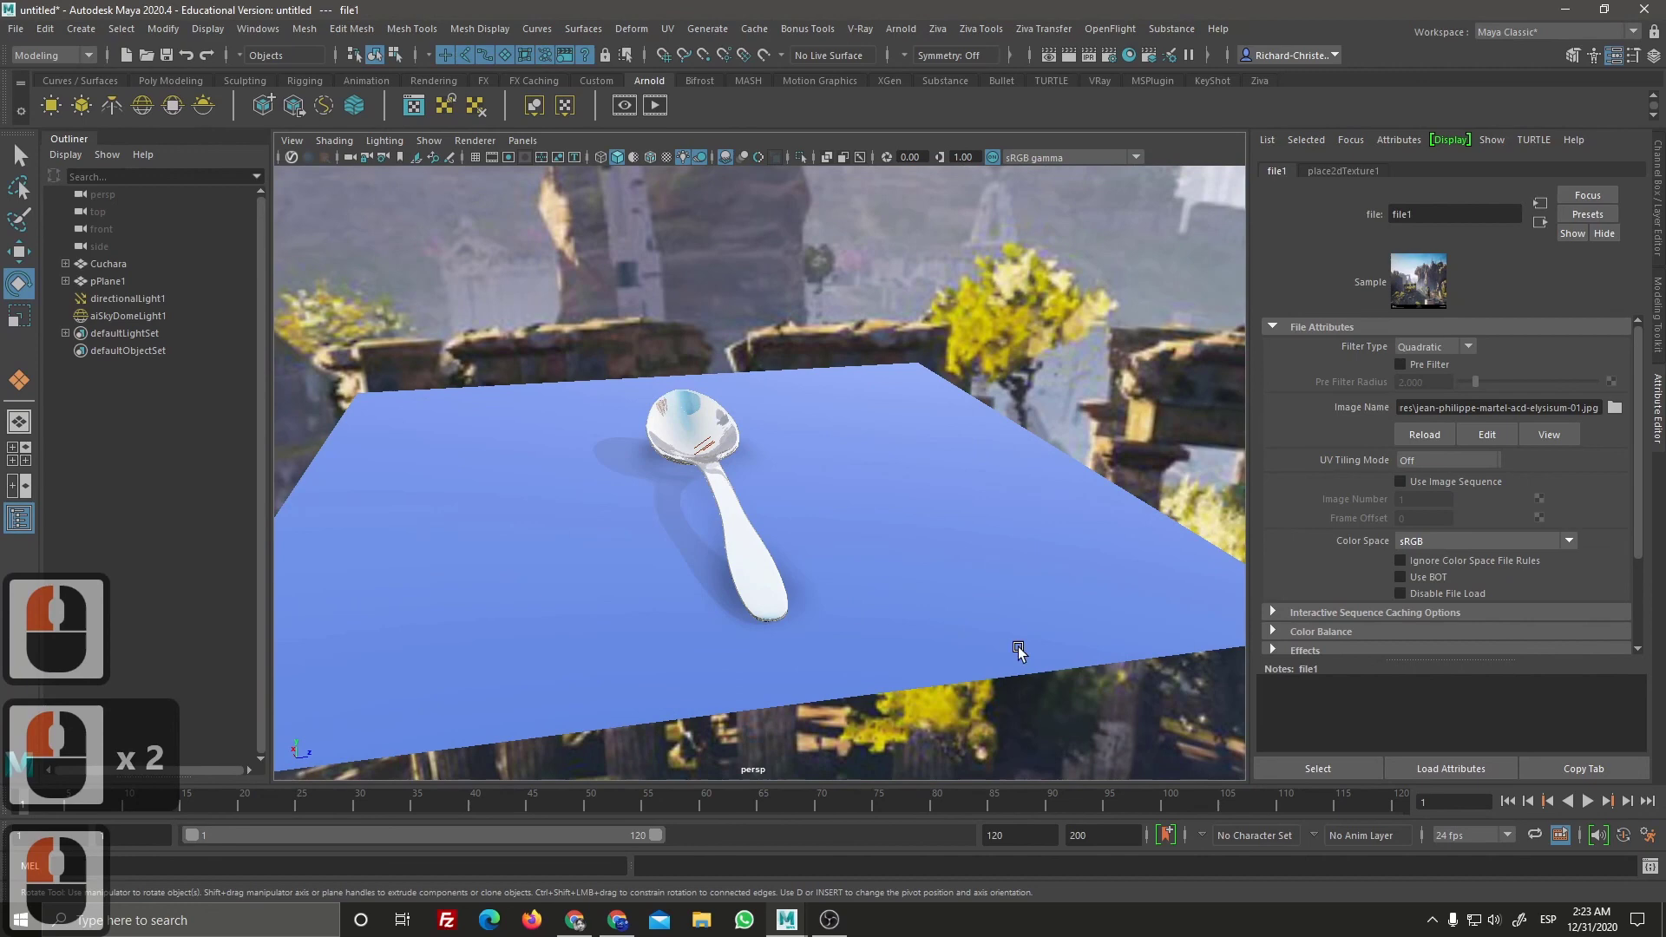
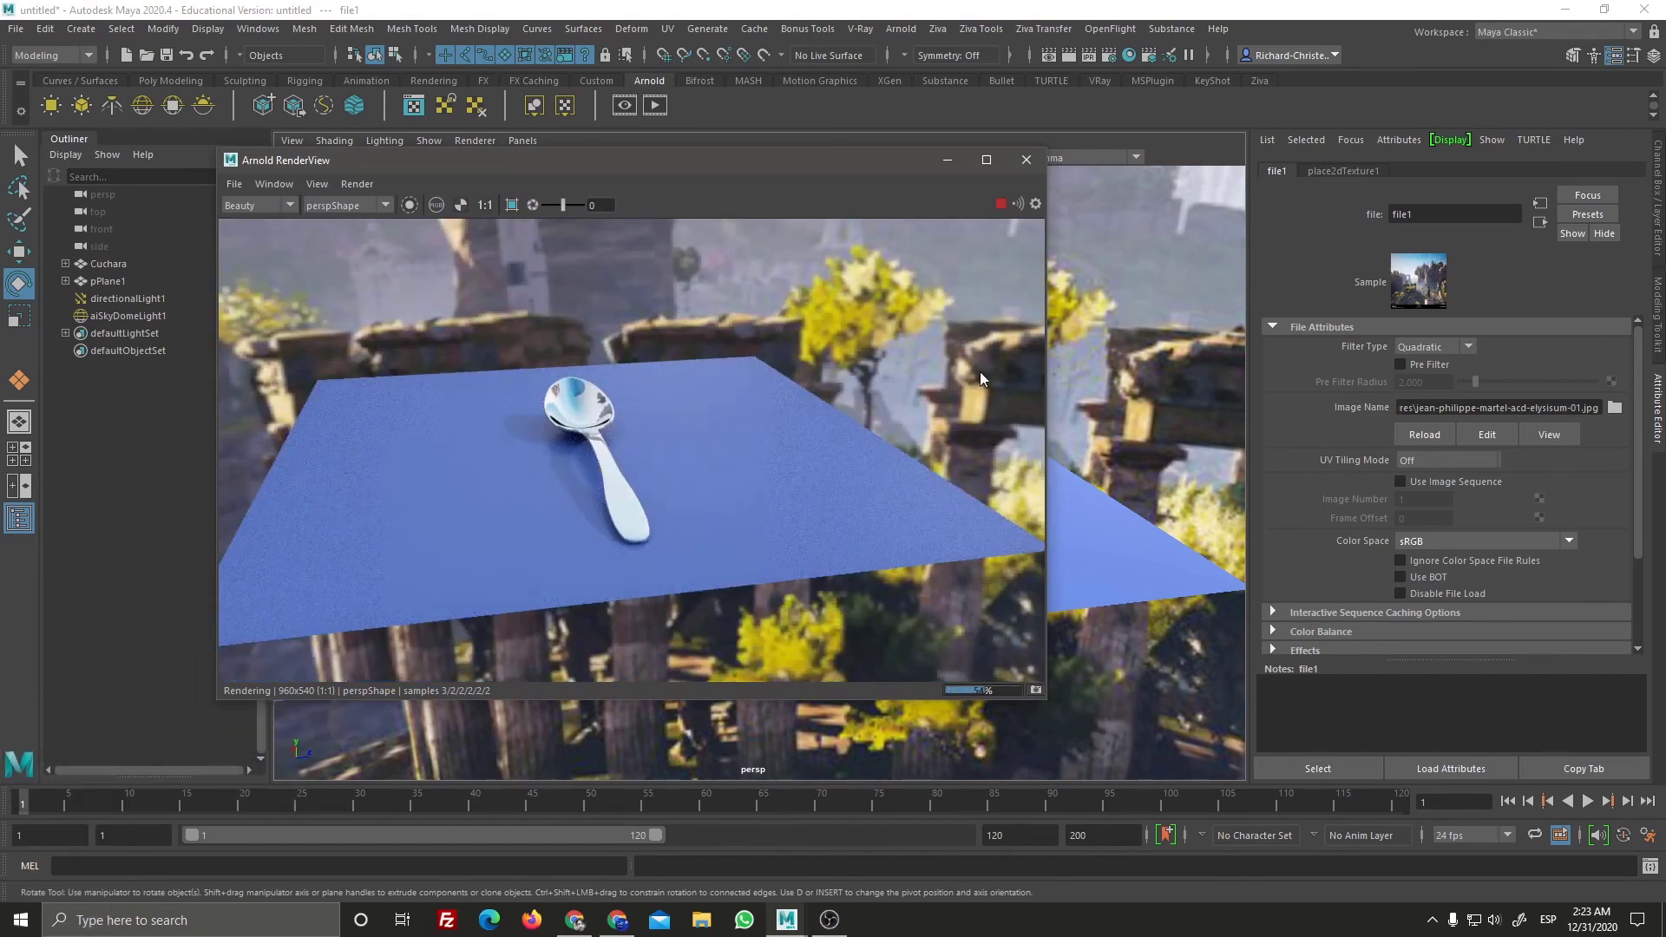
Step: Refresh the Arnold RenderView so the spoon and blue plane render against a black background
click(1038, 205)
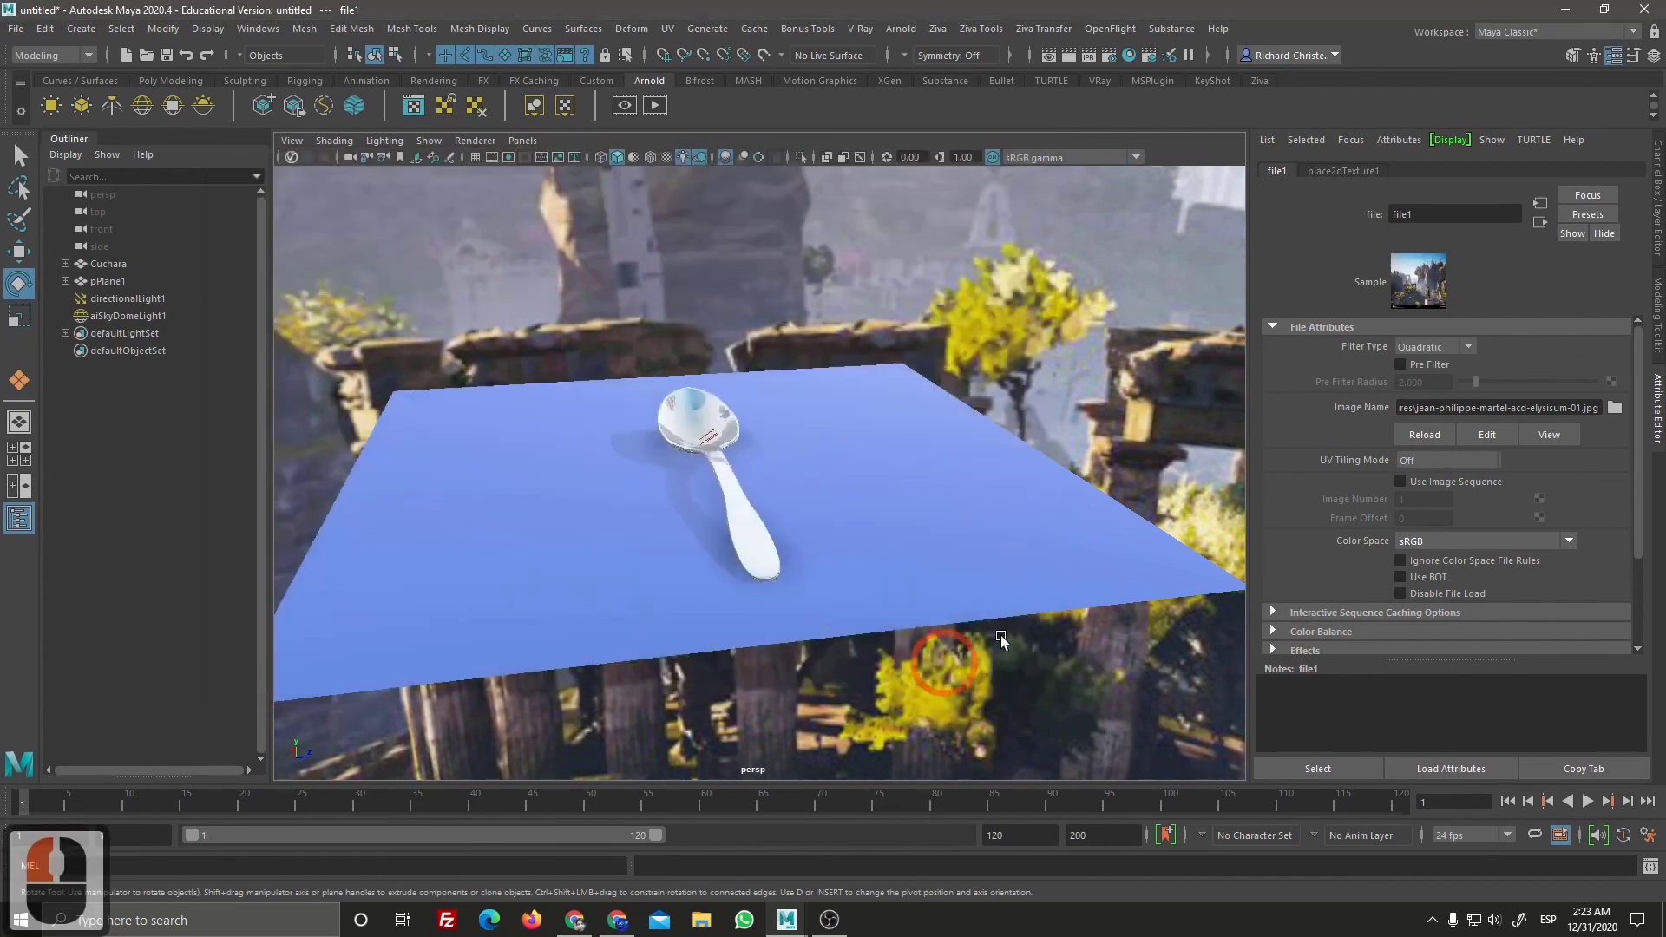
click(1045, 473)
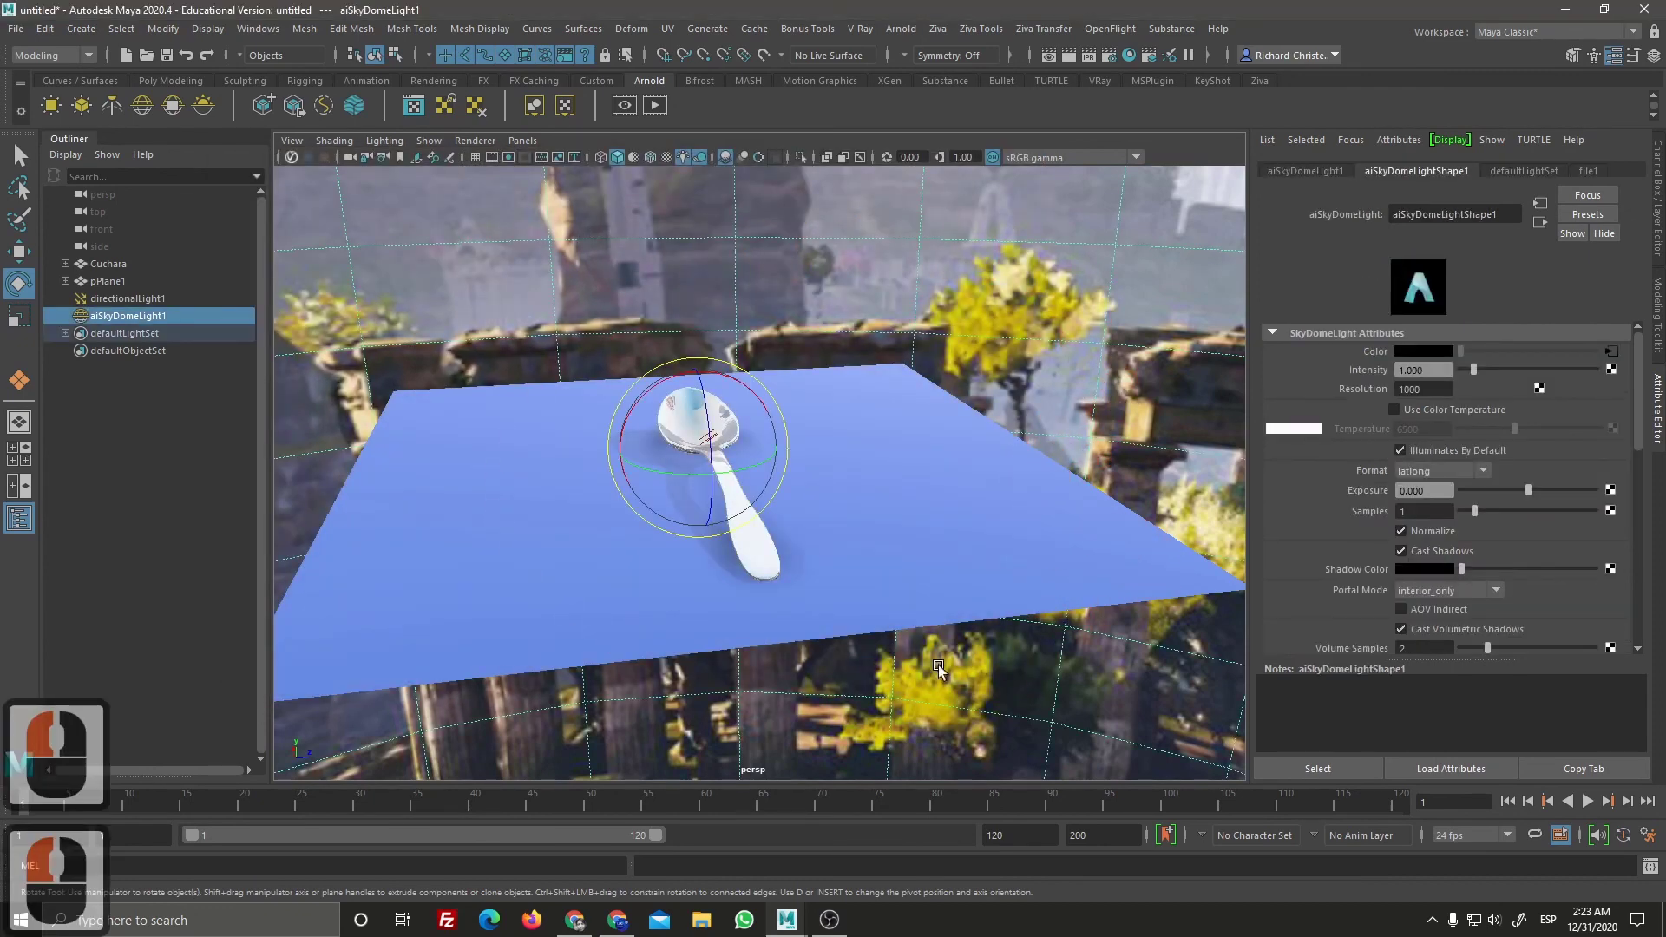
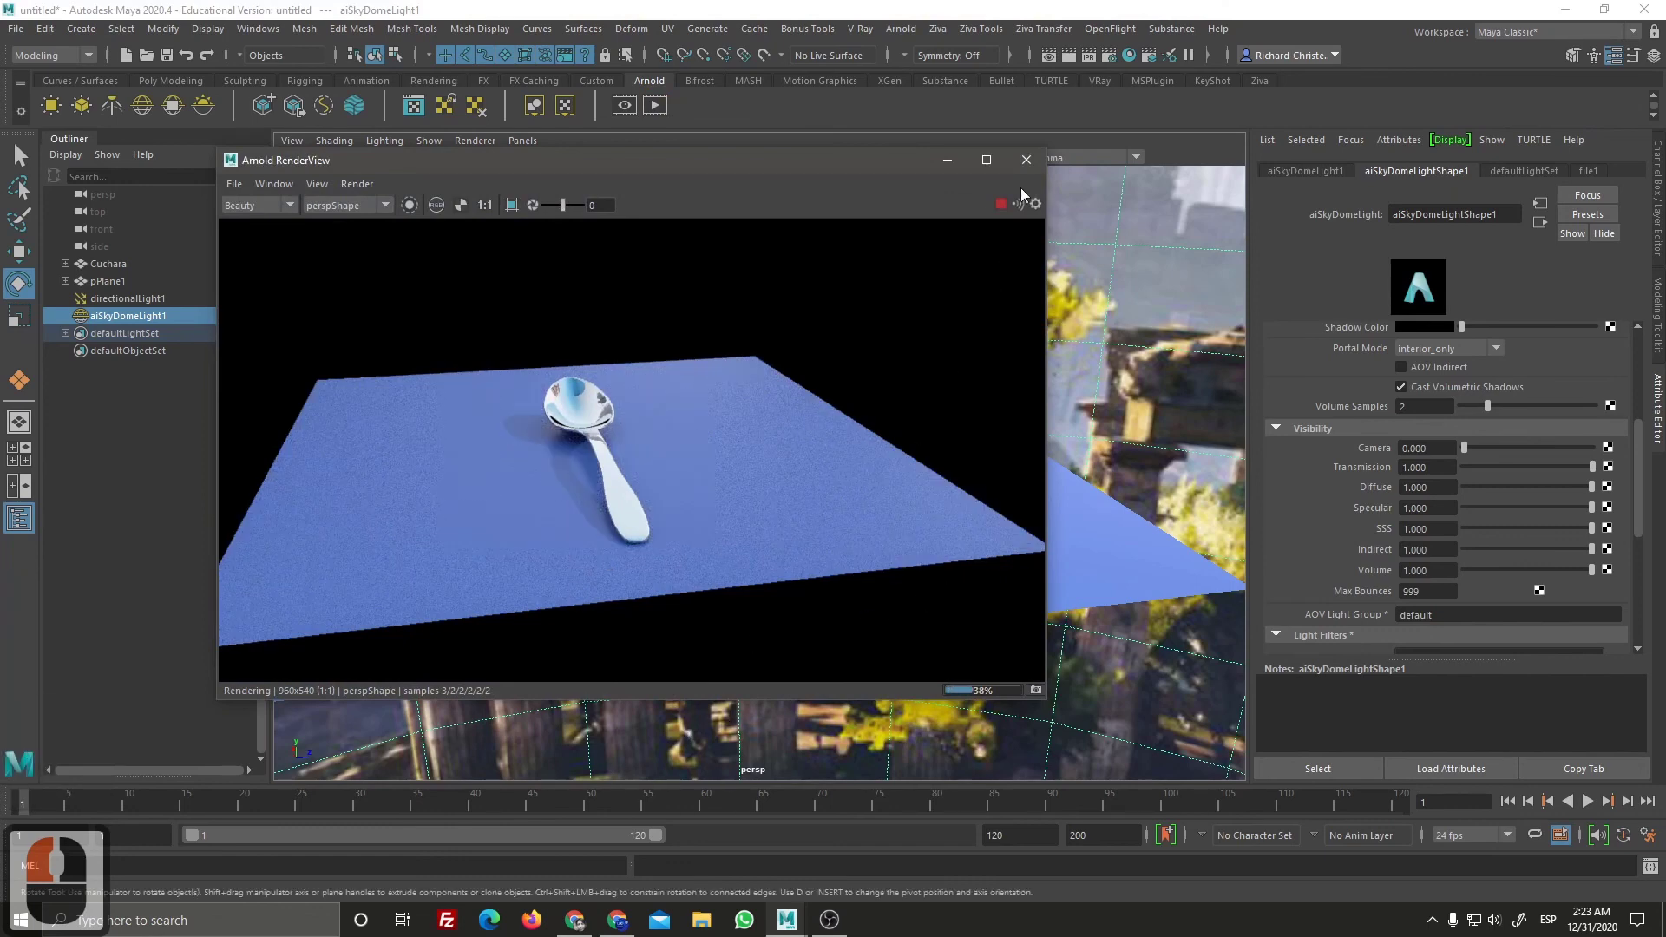
click(1002, 261)
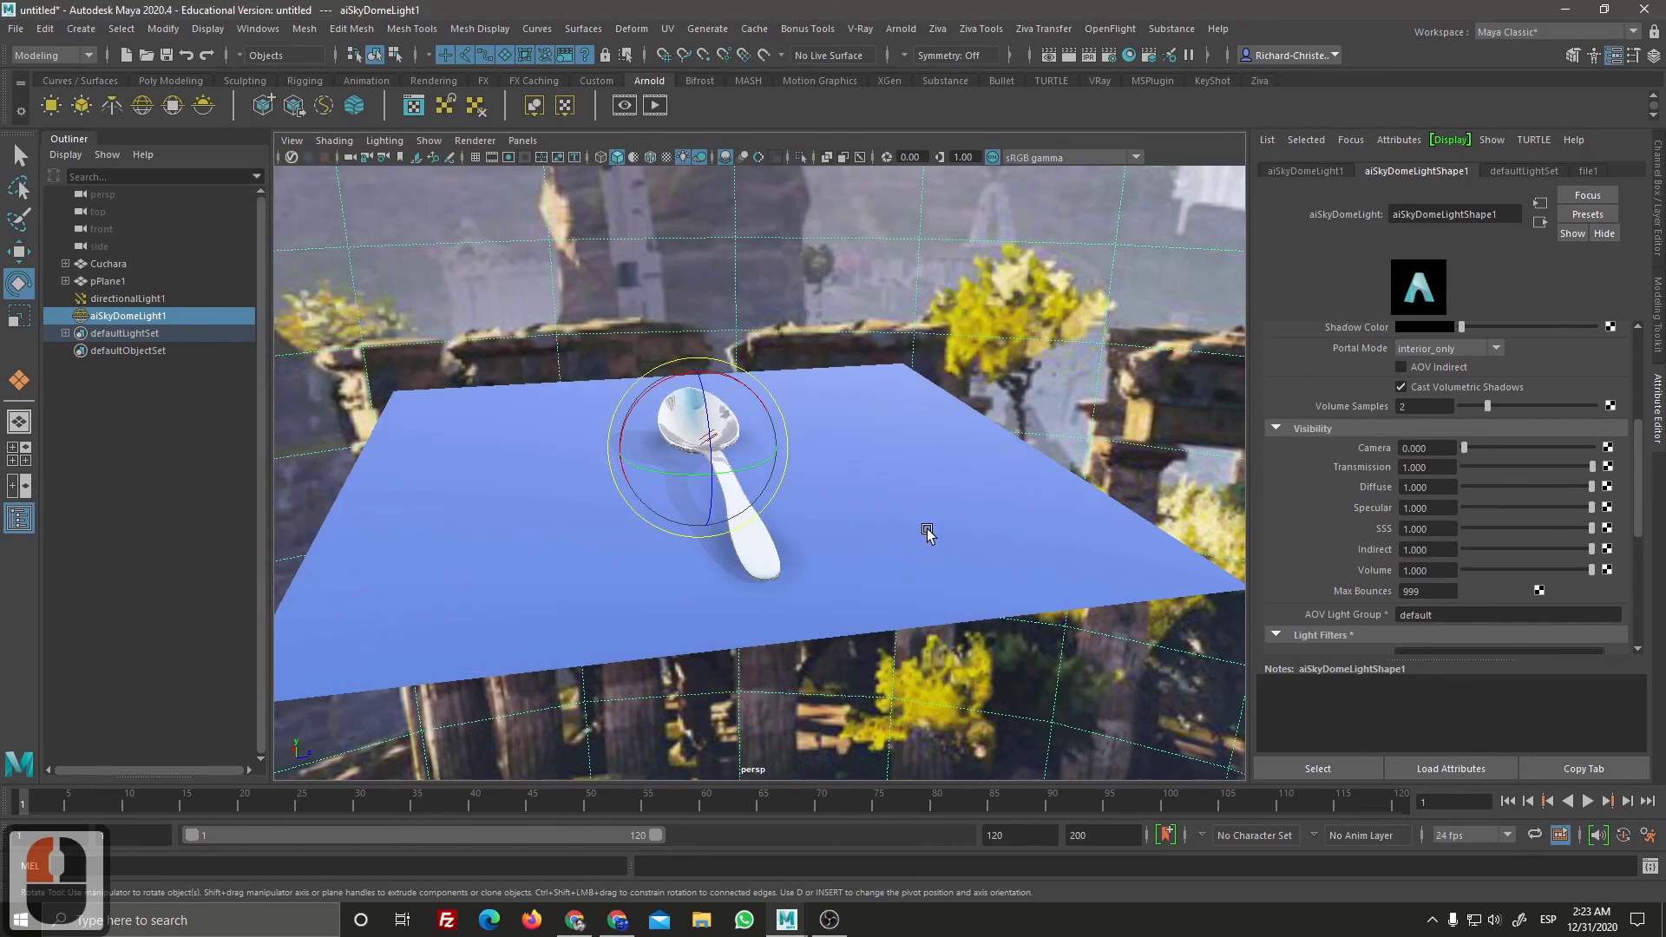
click(670, 124)
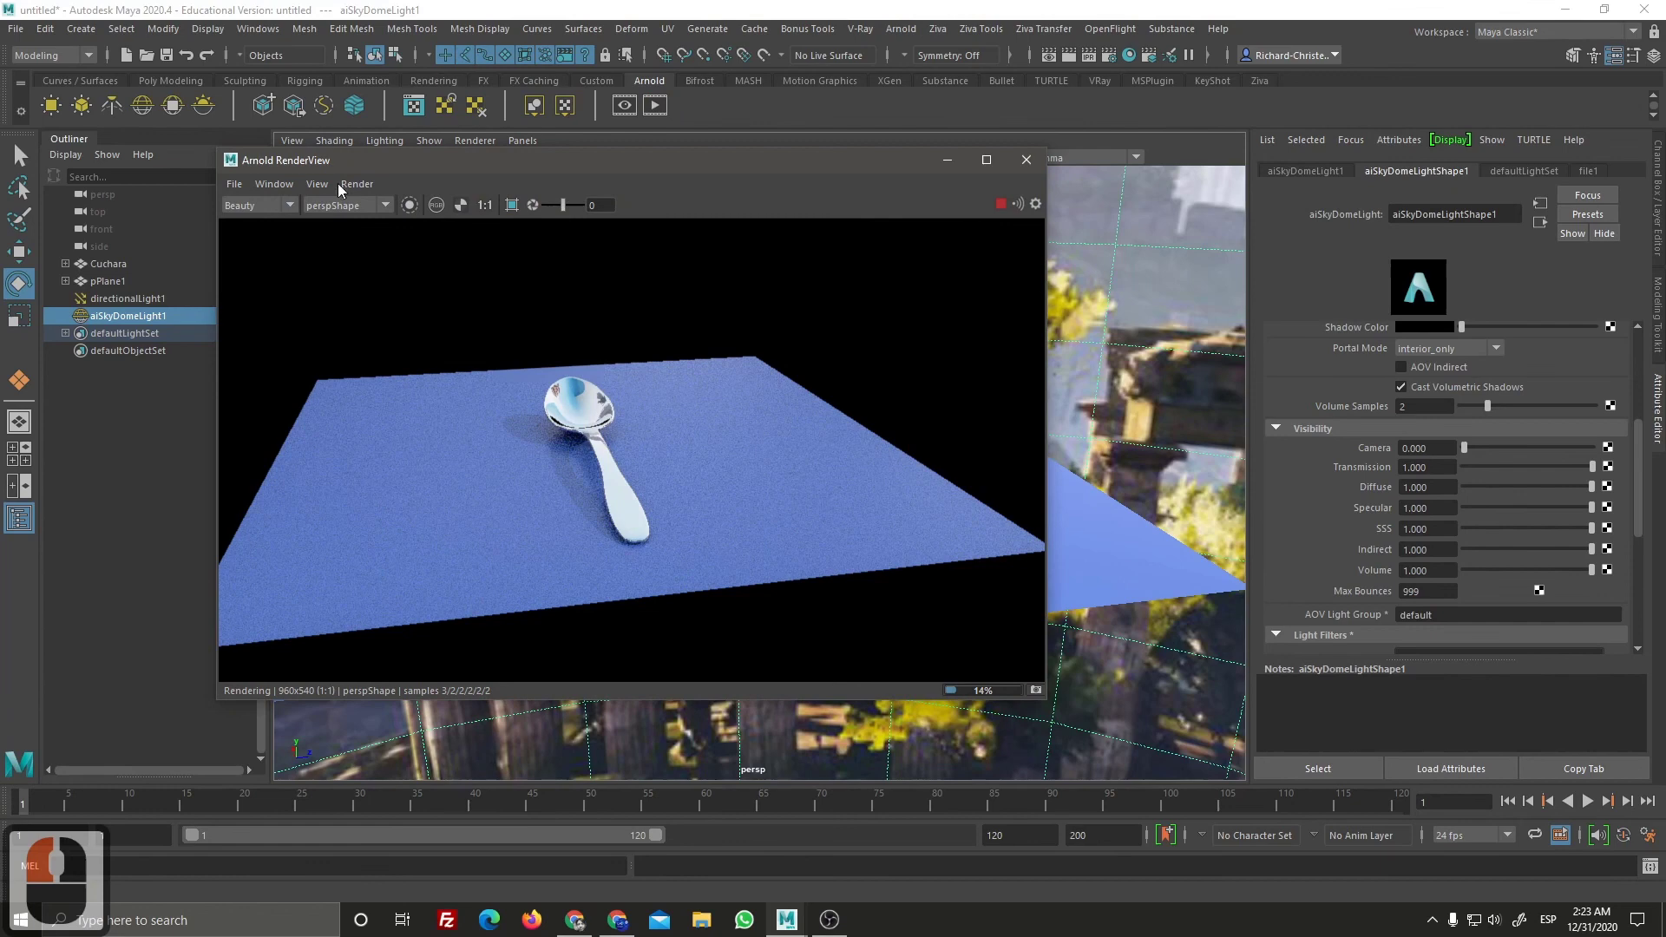
click(276, 197)
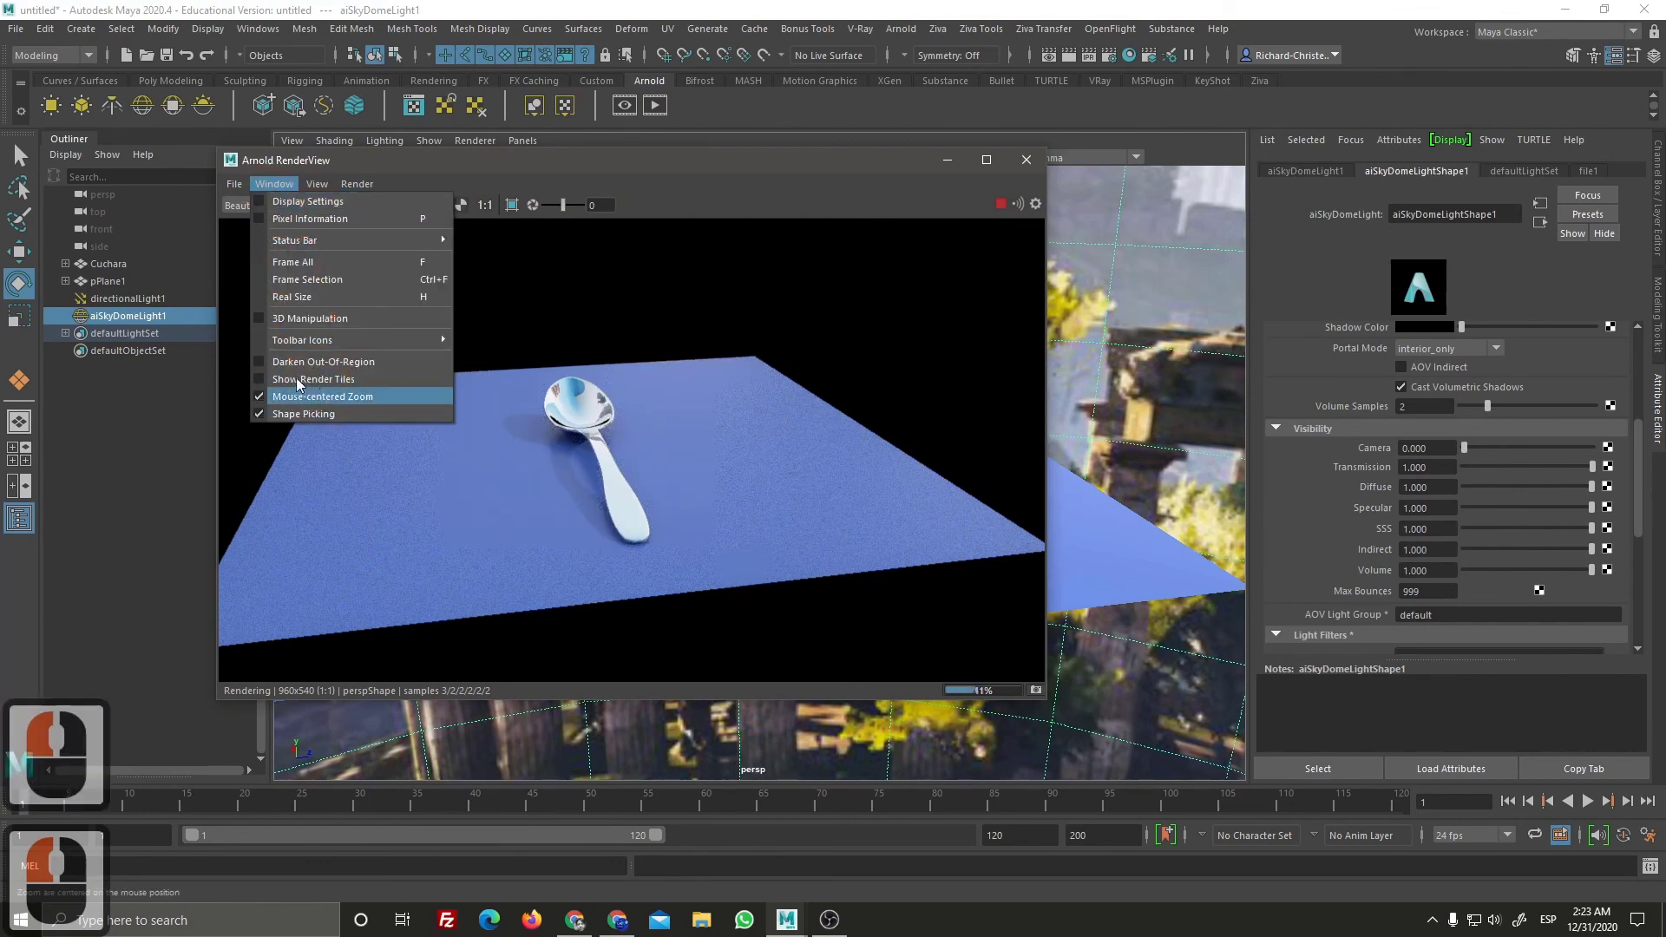
Step: Add the 3D Manipulation tool to the RenderView toolbar and switch it on
click(273, 327)
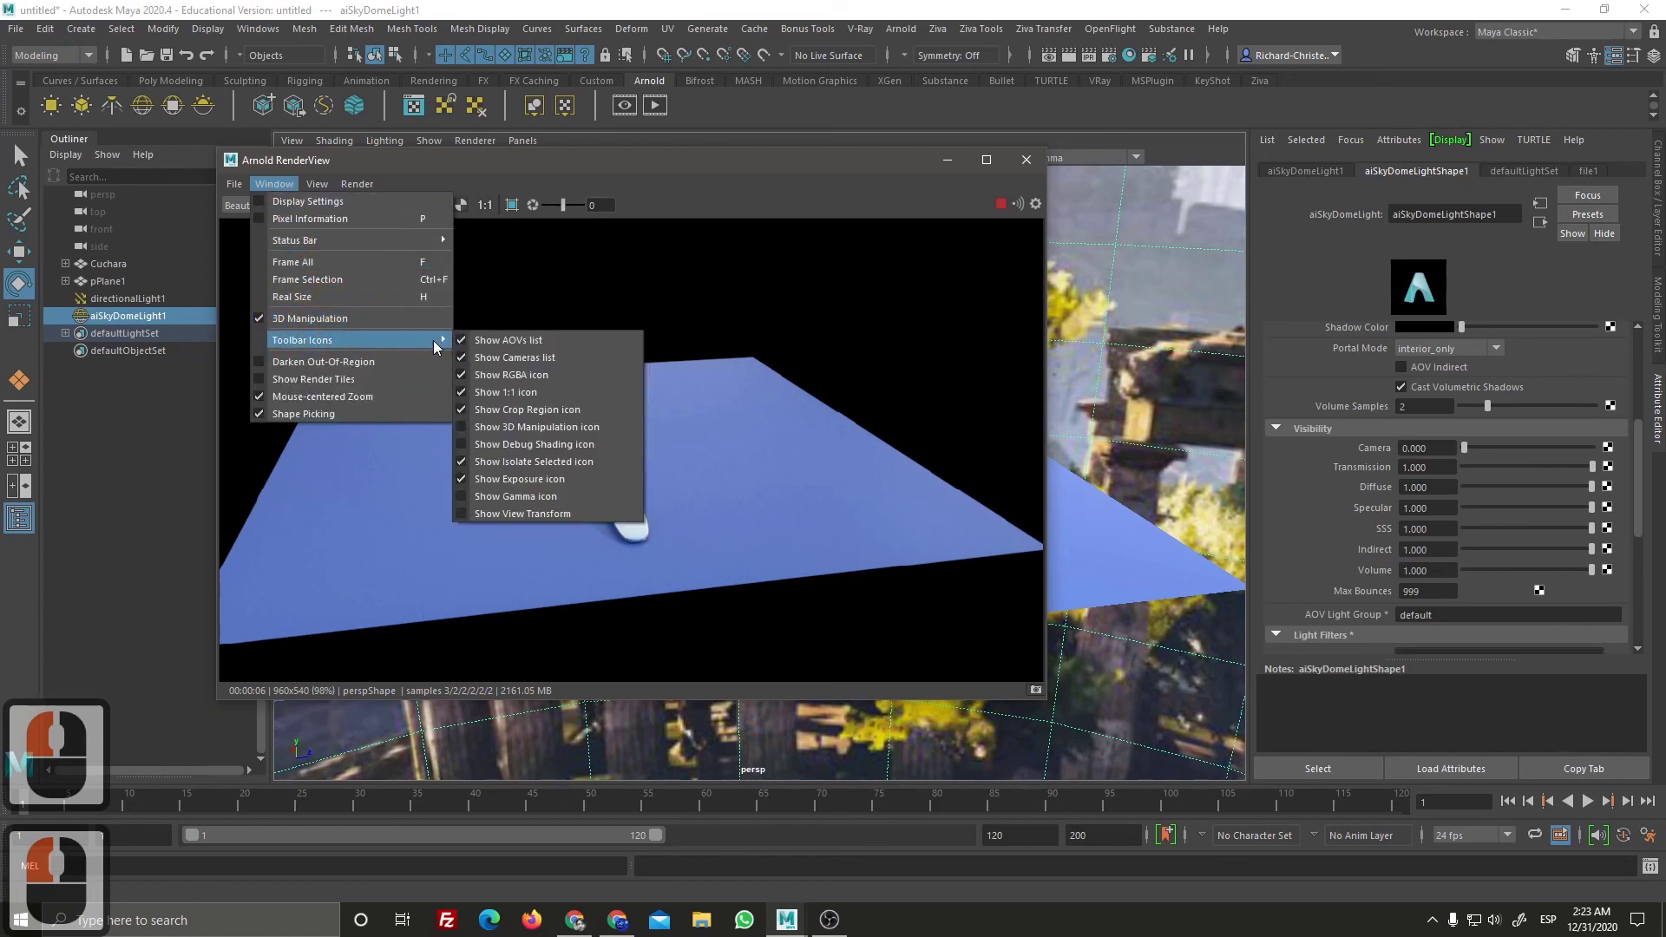
click(468, 441)
click(293, 207)
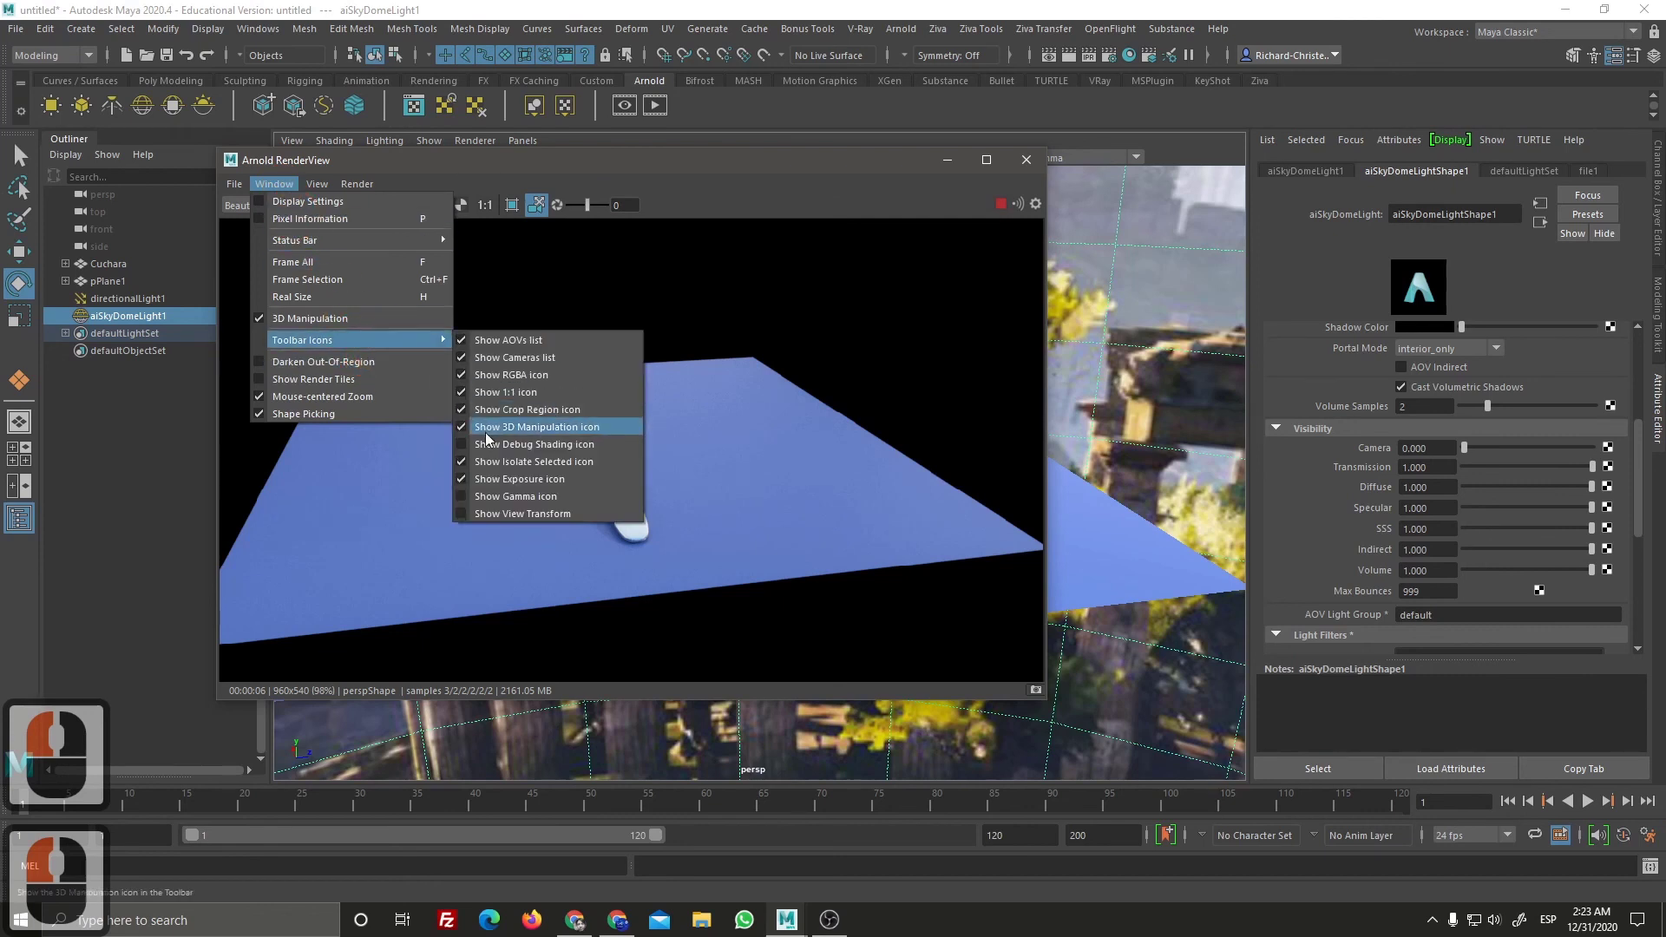
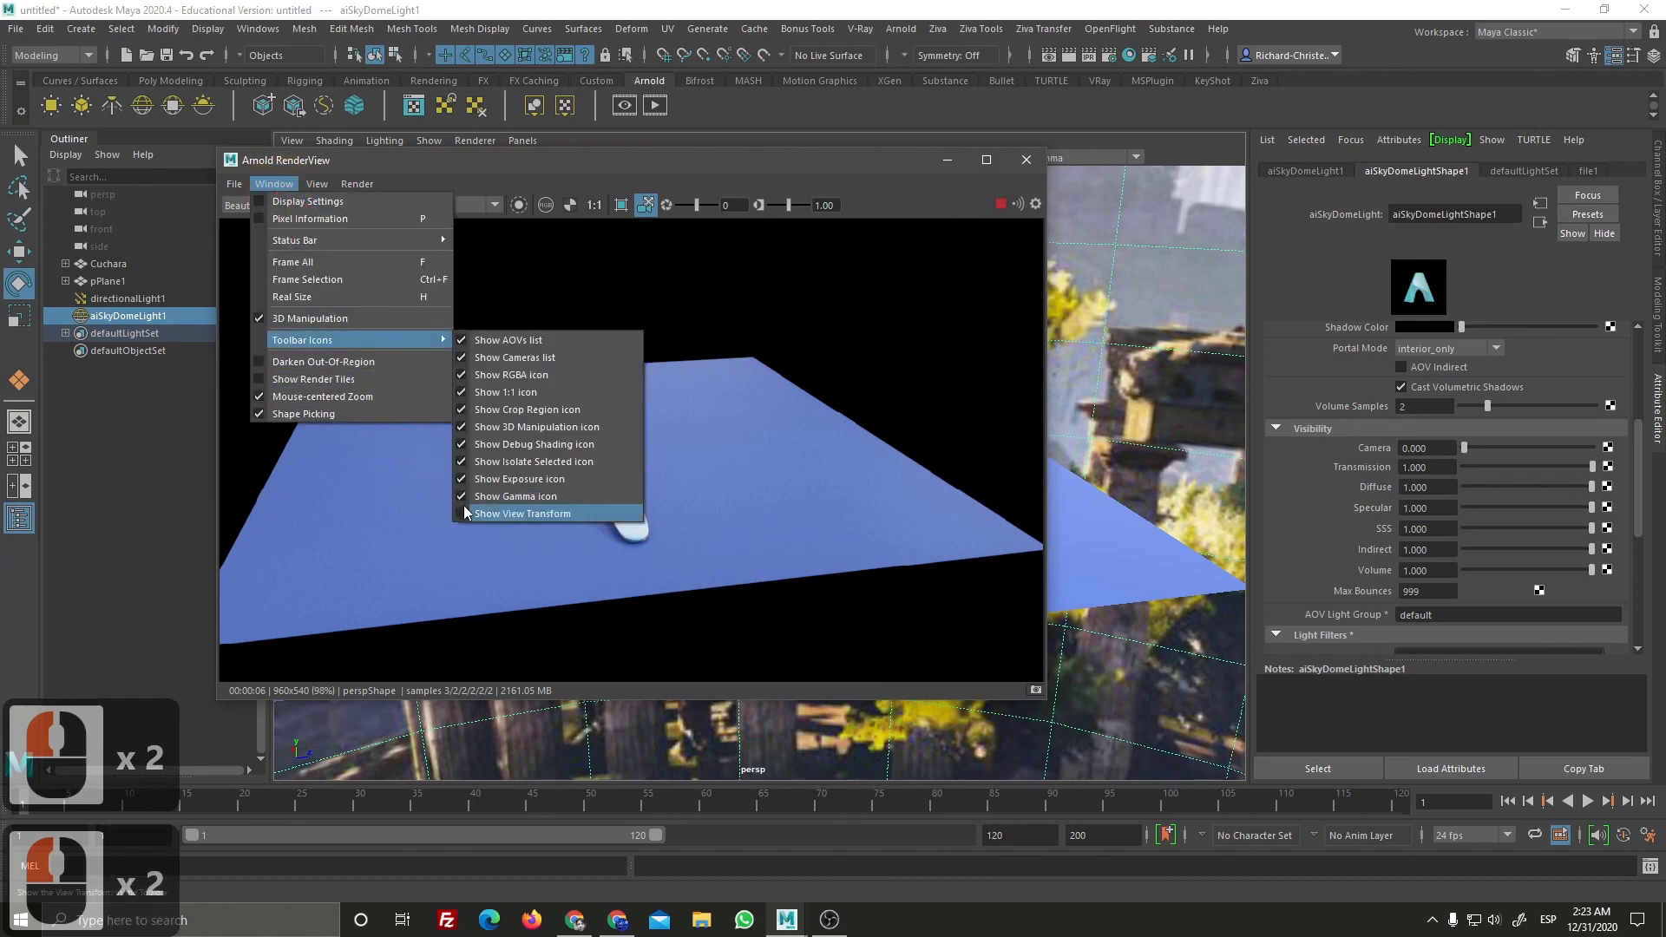
Step: Show the View Transform control with gamma, exposure and sRGB adjustments in the RenderView
click(465, 516)
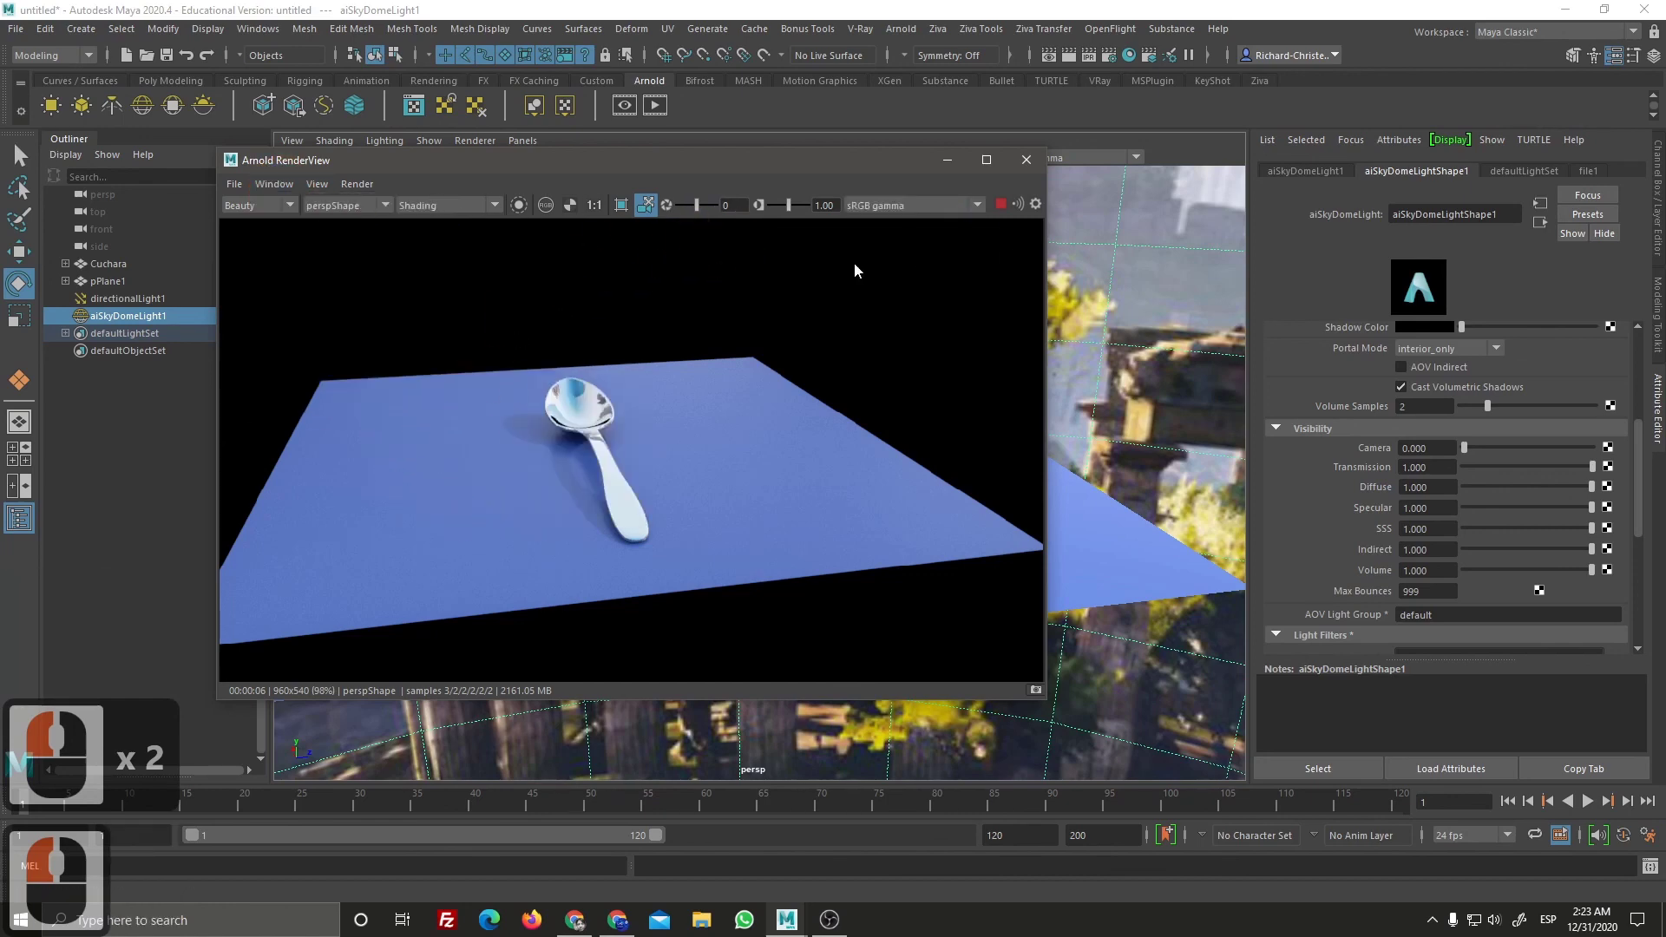
click(649, 212)
double_click(651, 212)
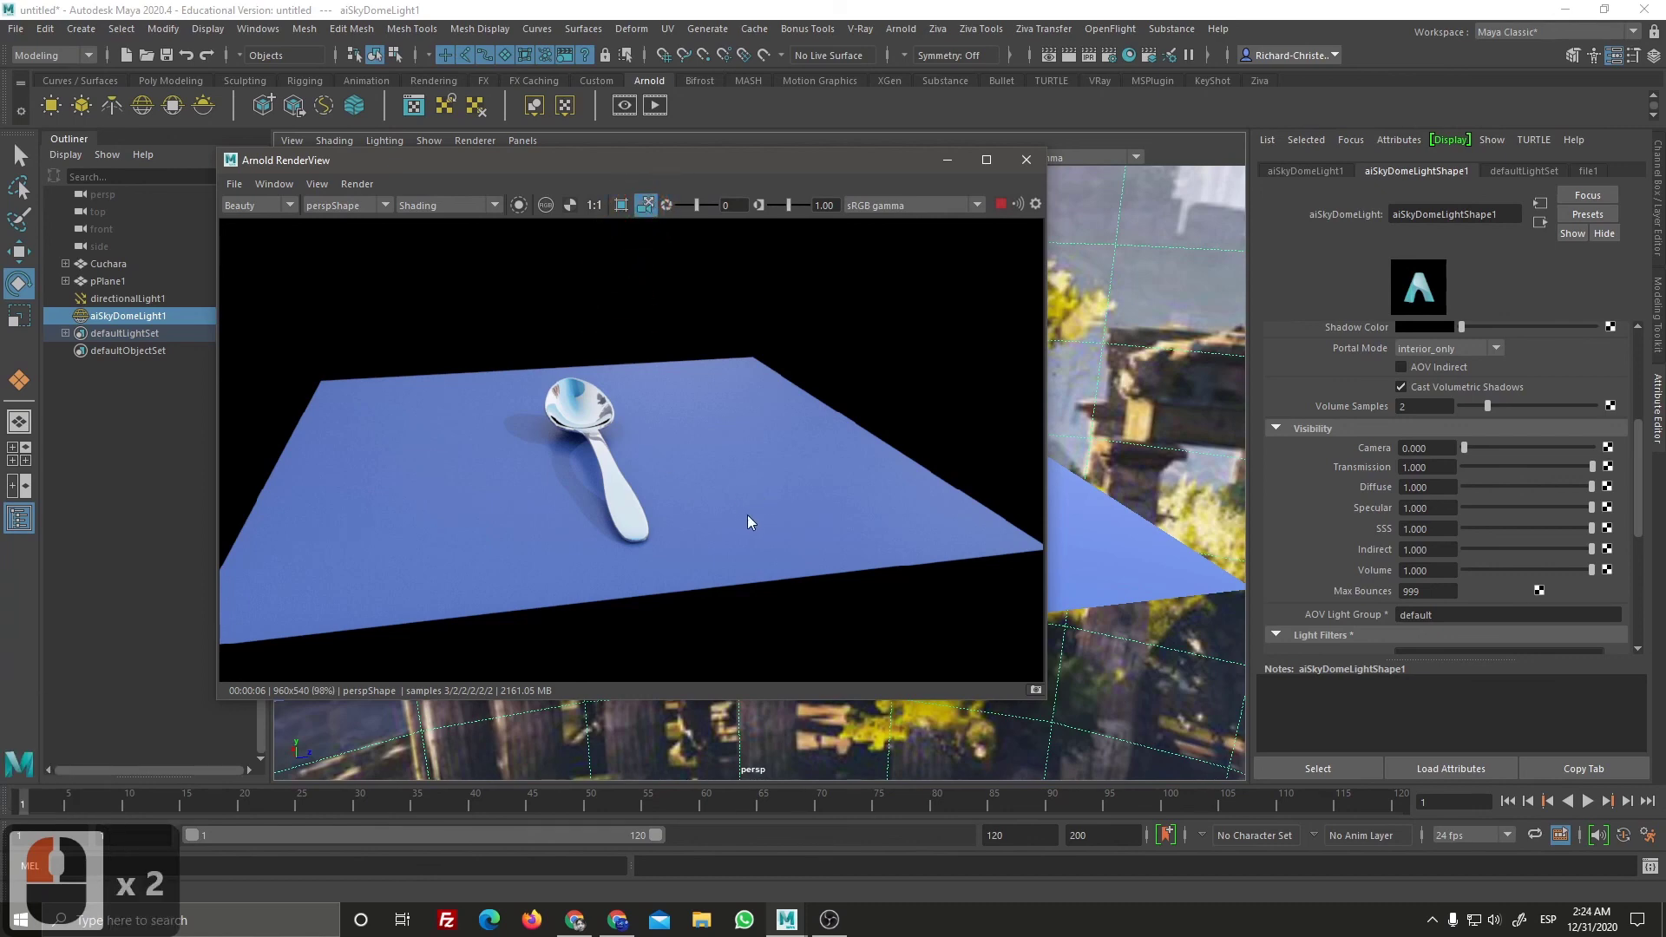
Step: Orbit the camera inside the render until the spoon sits side-on with a bright highlight on the plane
click(701, 504)
click(705, 514)
click(722, 497)
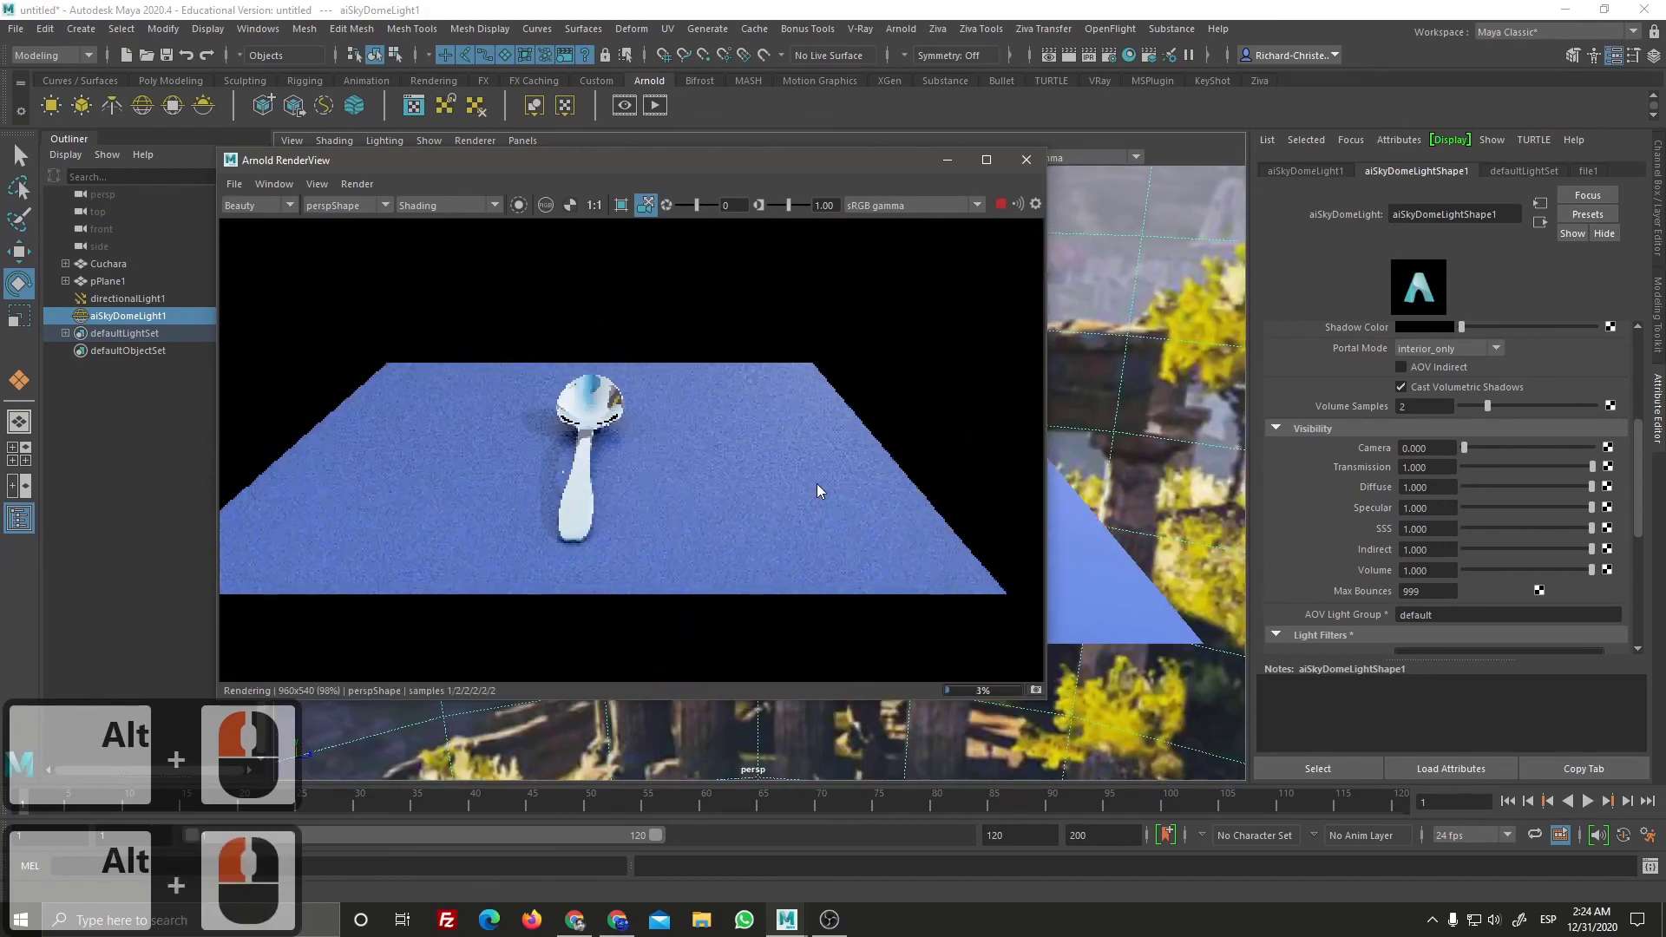
click(737, 505)
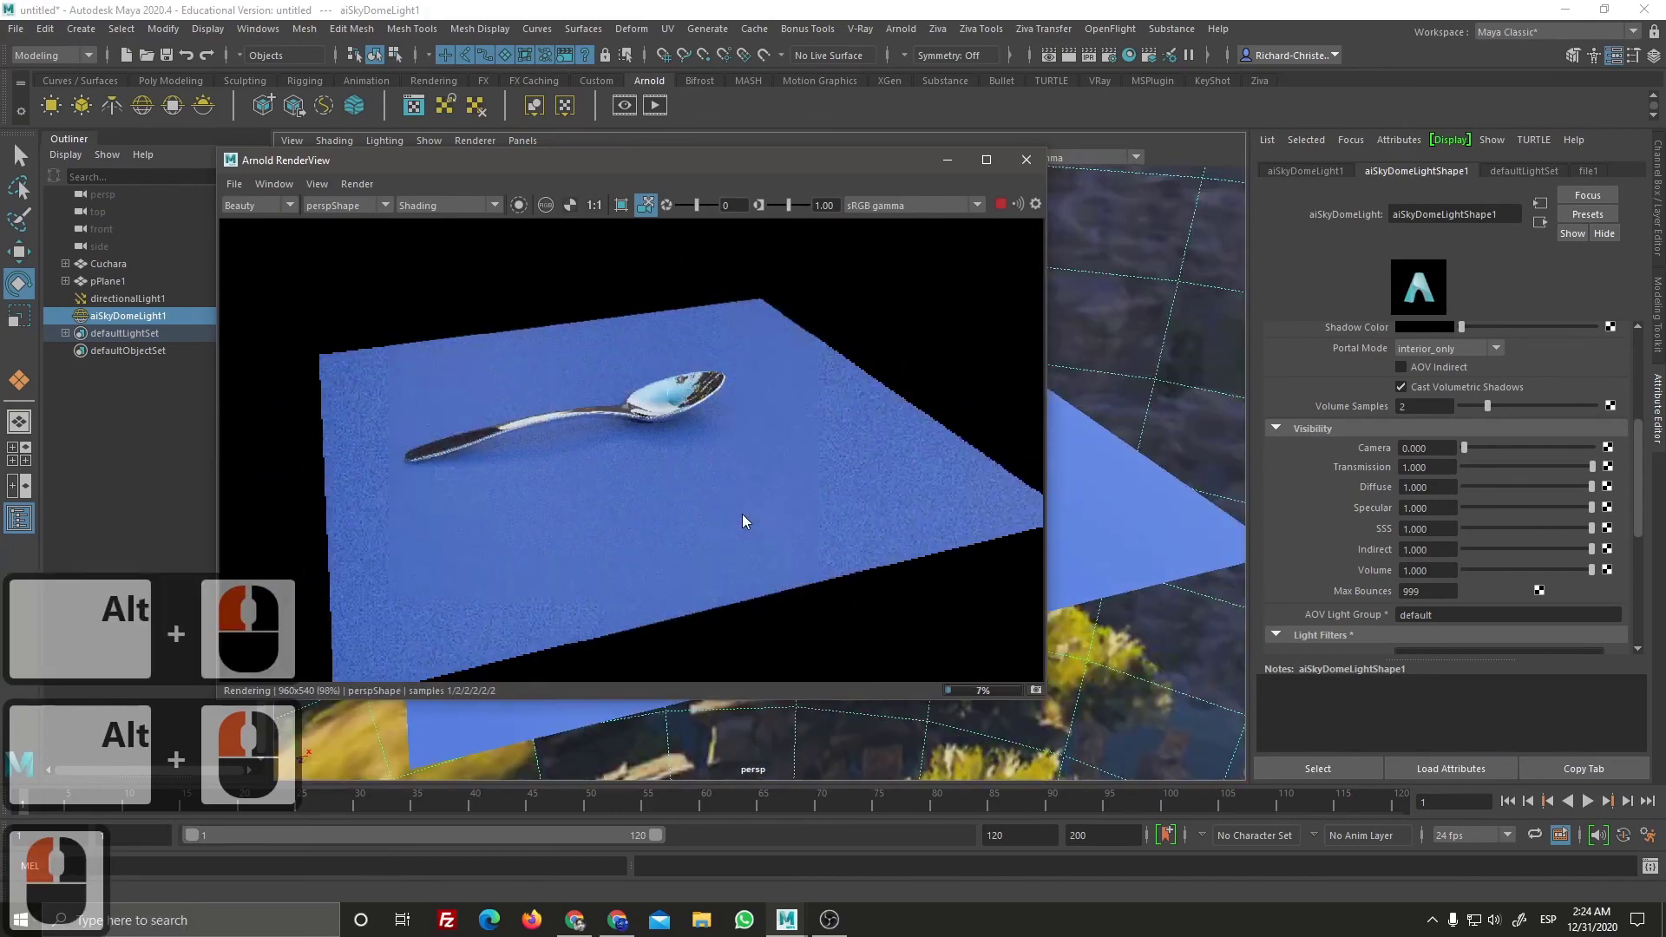
click(799, 515)
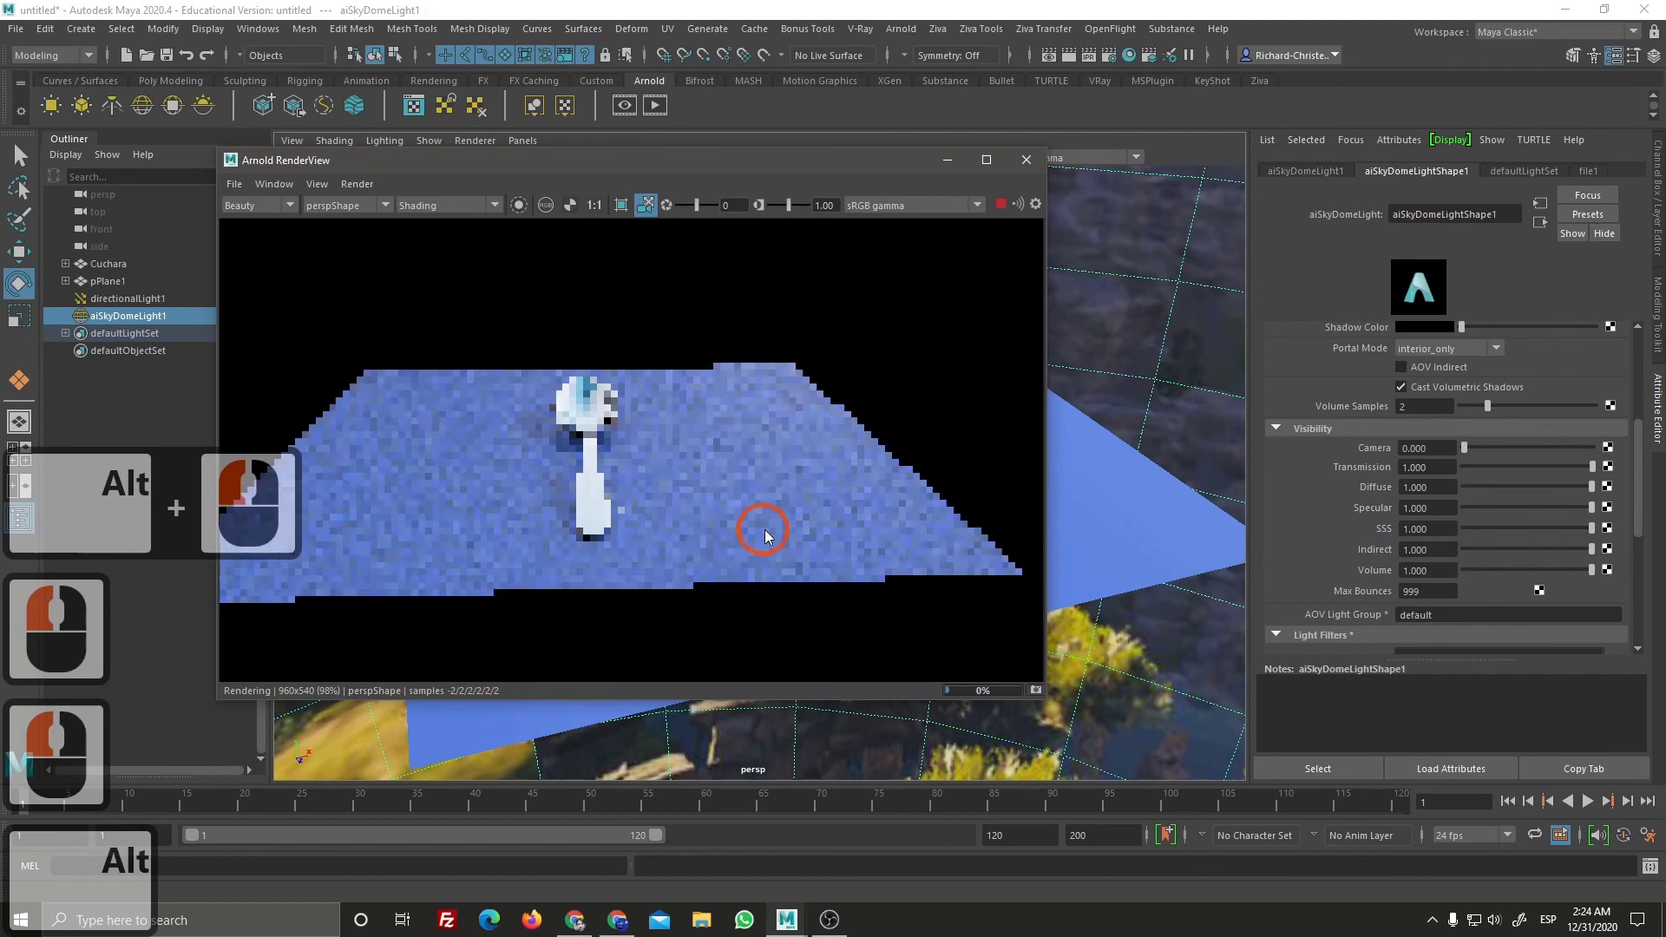
click(816, 524)
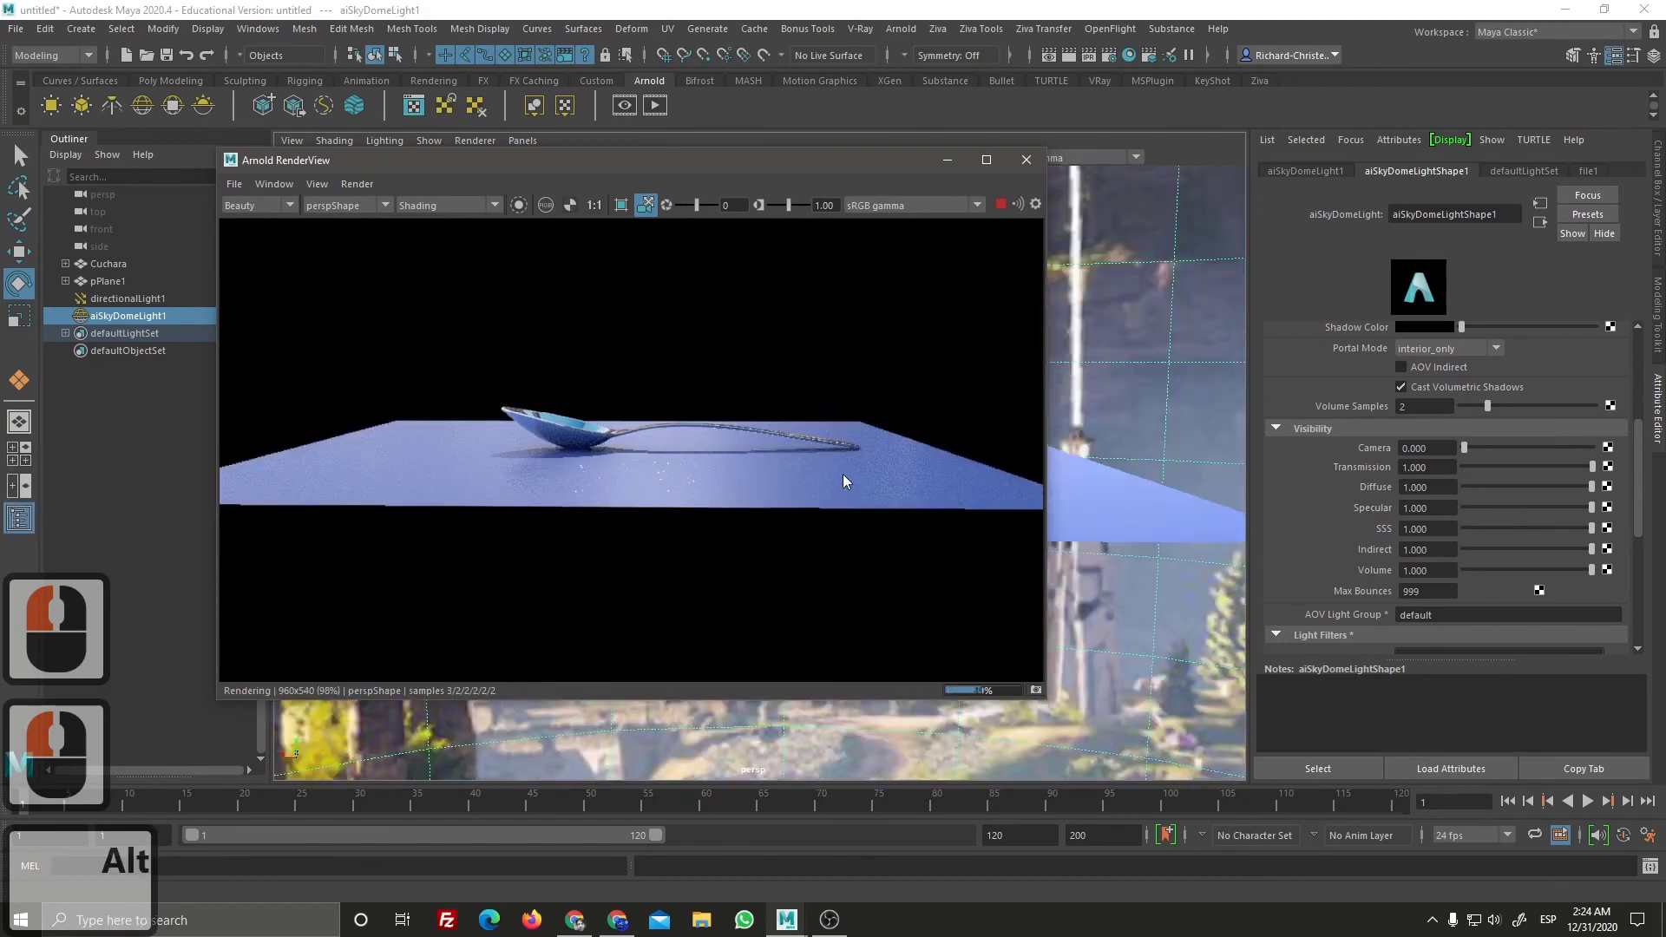
click(848, 515)
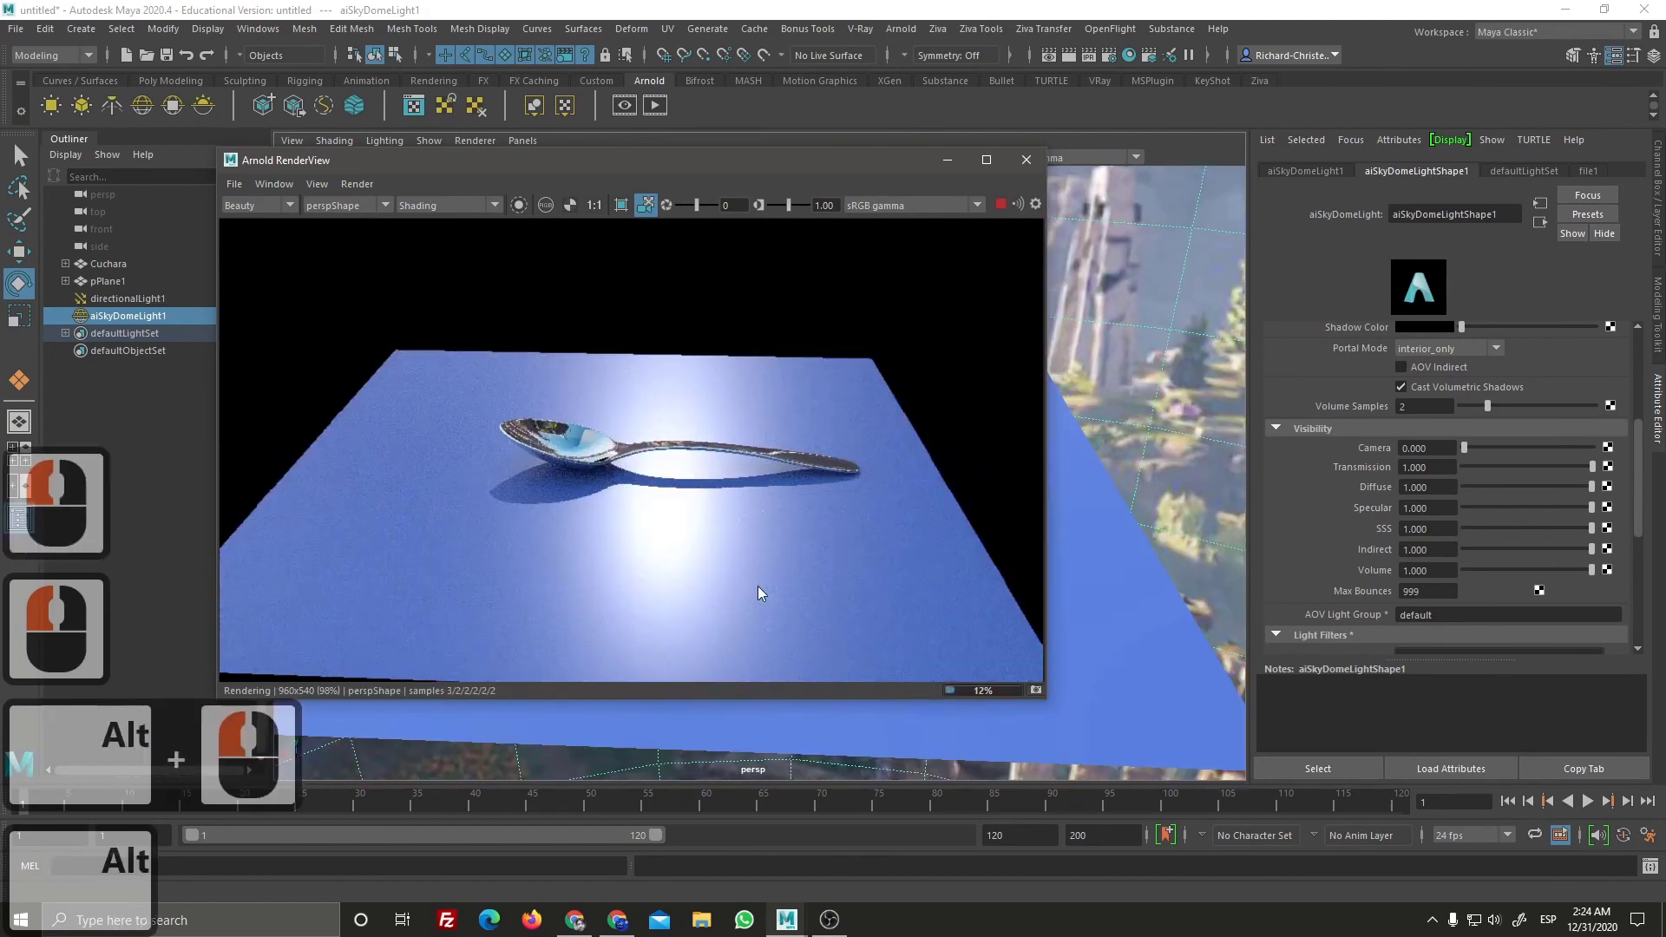